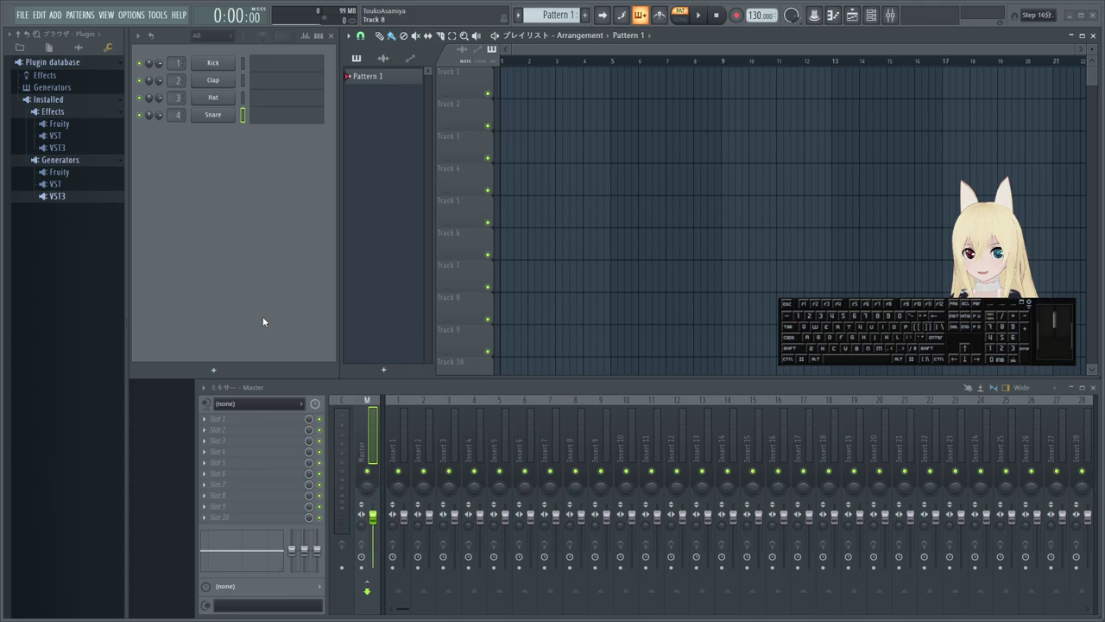
# - Audition a note on the starter drum project before bringing up the help options
pyautogui.click(255, 315)
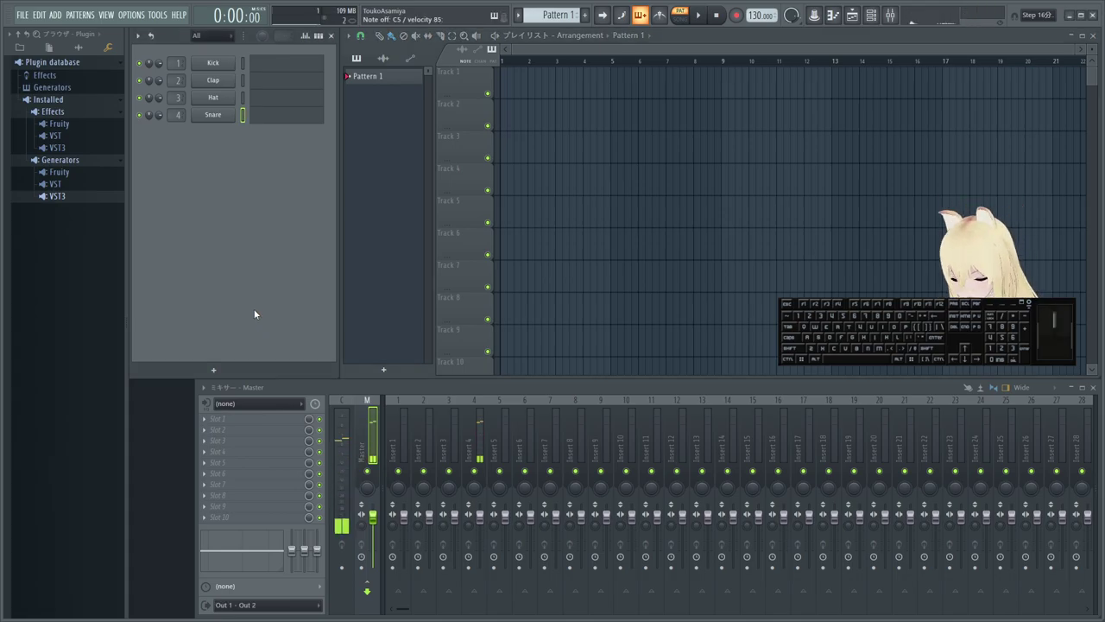
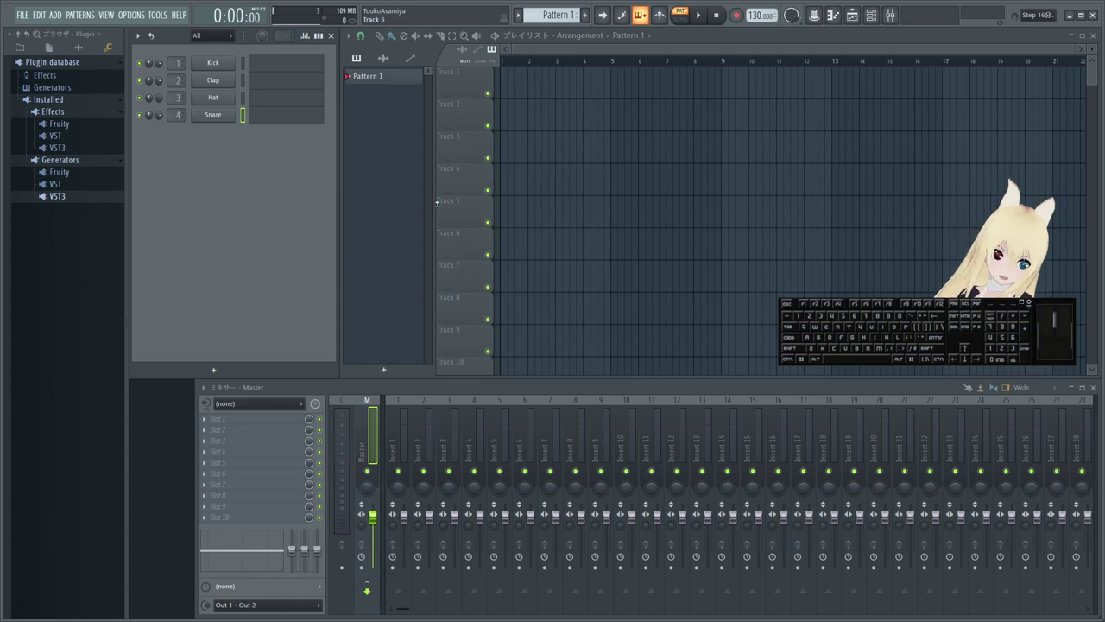
pyautogui.click(177, 17)
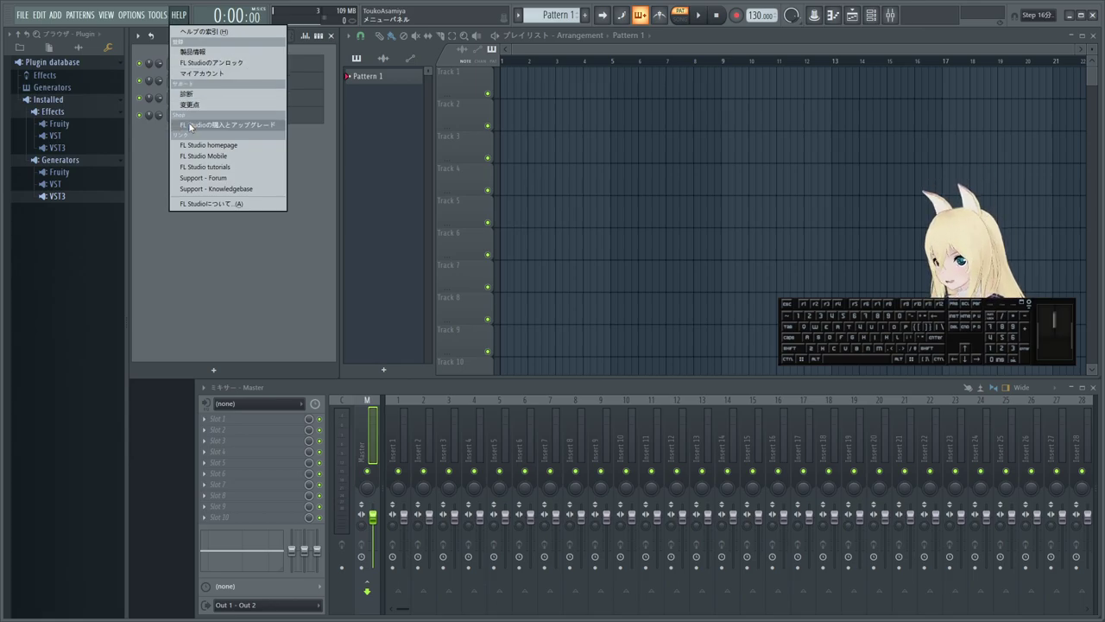
pyautogui.click(214, 203)
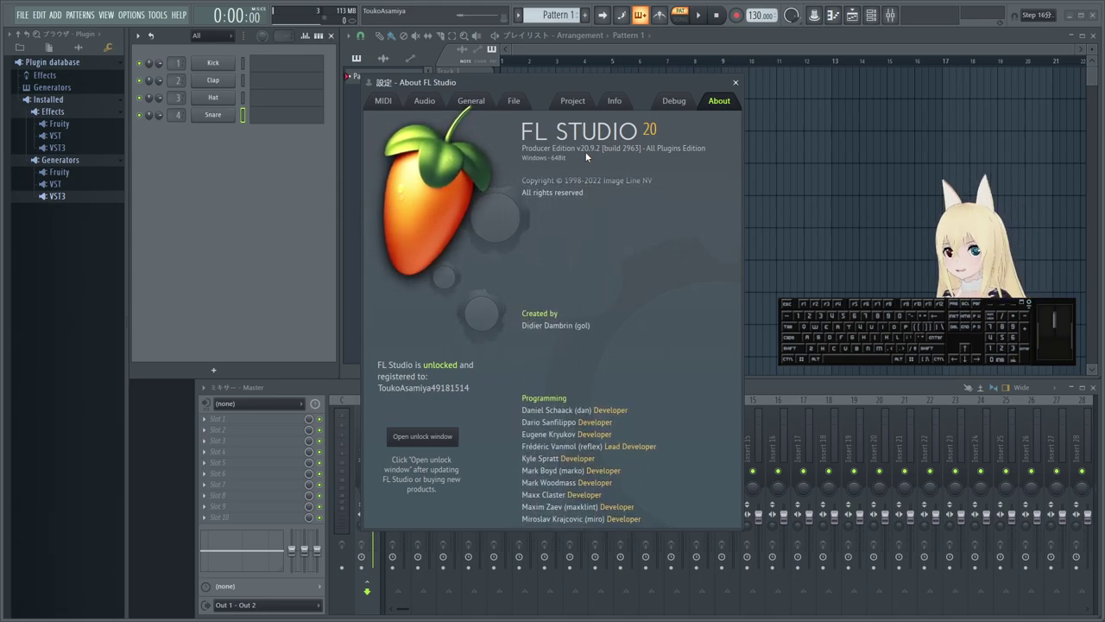
pyautogui.click(601, 151)
pyautogui.click(601, 150)
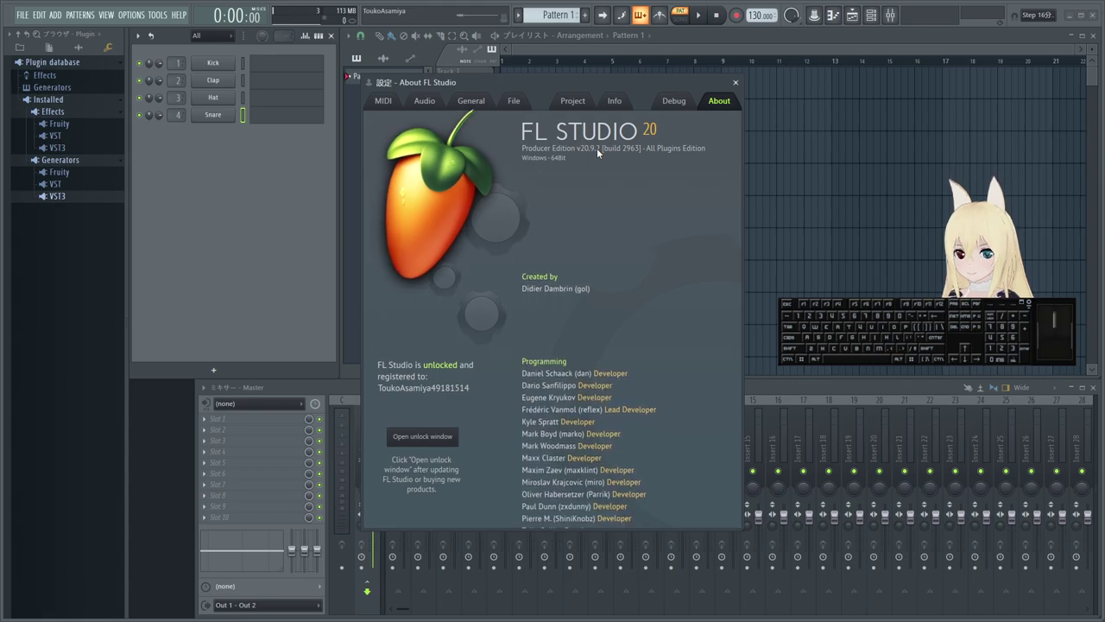
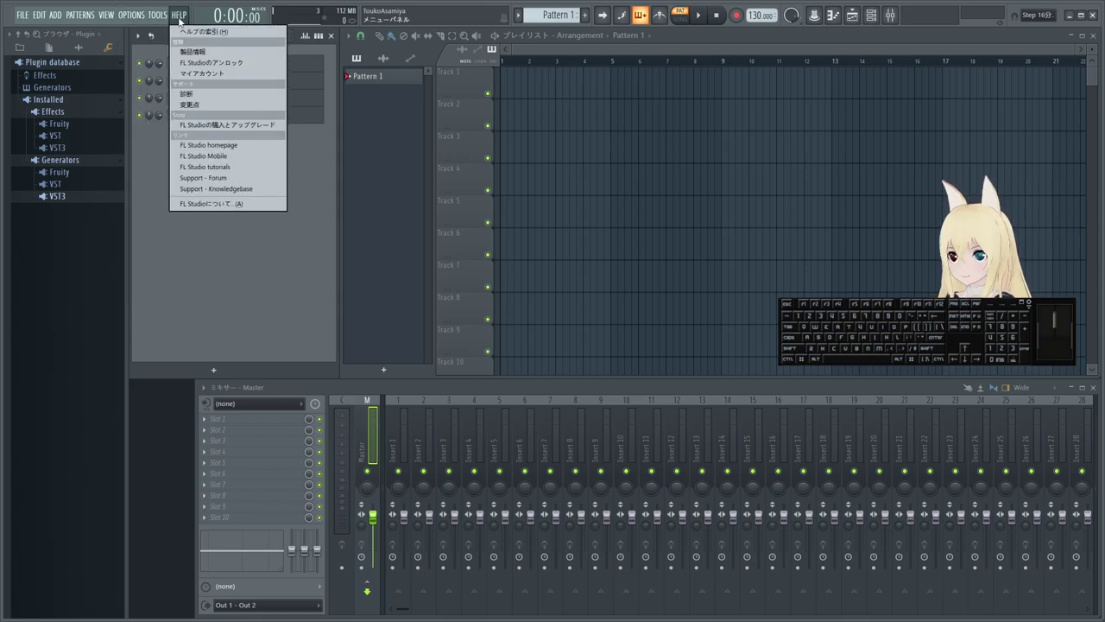
# - Reopen About FL Studio to show version and registration details on the About tab
pyautogui.click(189, 205)
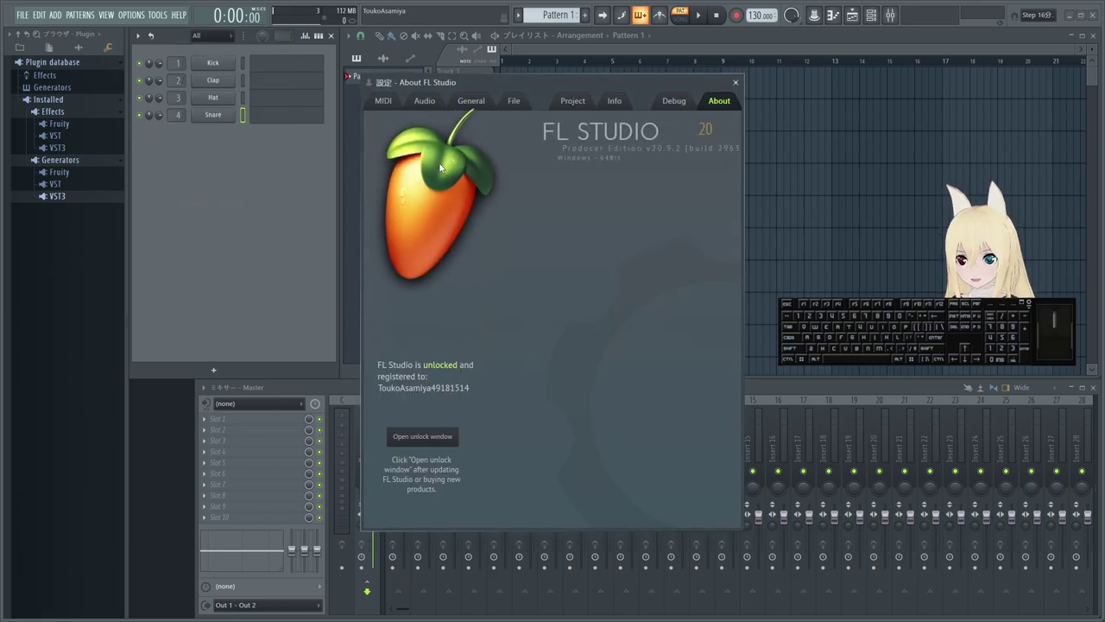
pyautogui.click(598, 164)
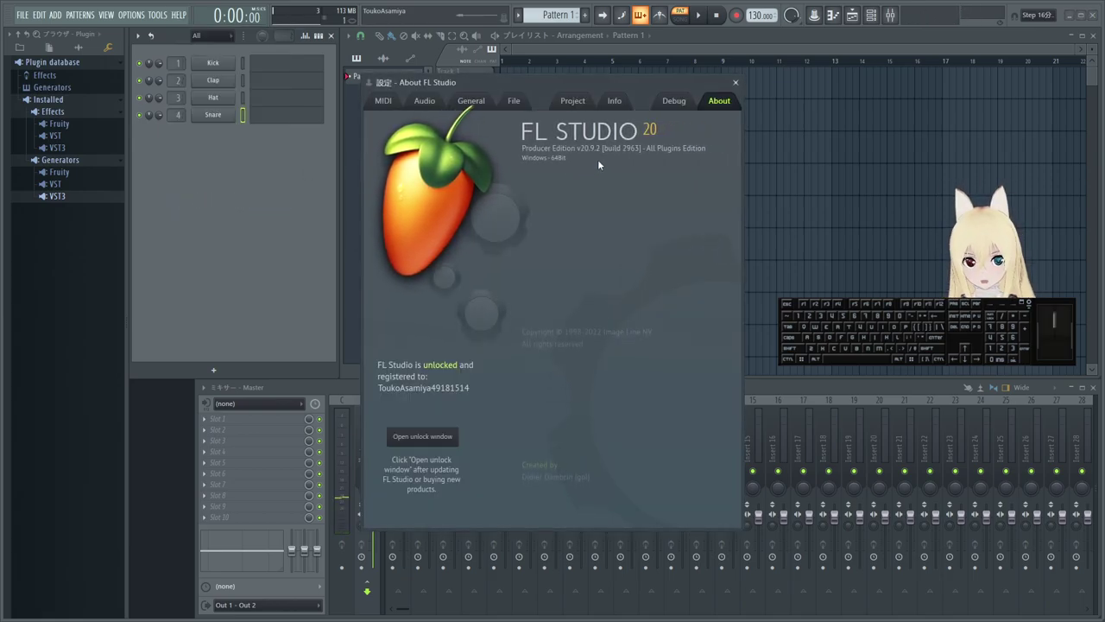
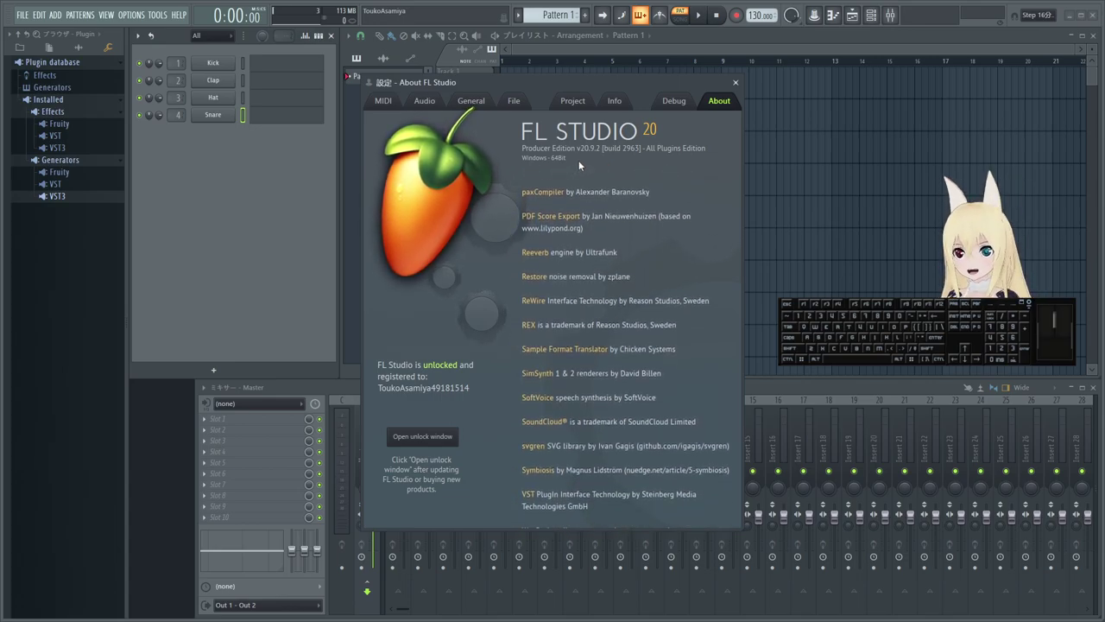
# - Let the credits scroll past demo song contributors into the samples and presets credits
pyautogui.click(608, 154)
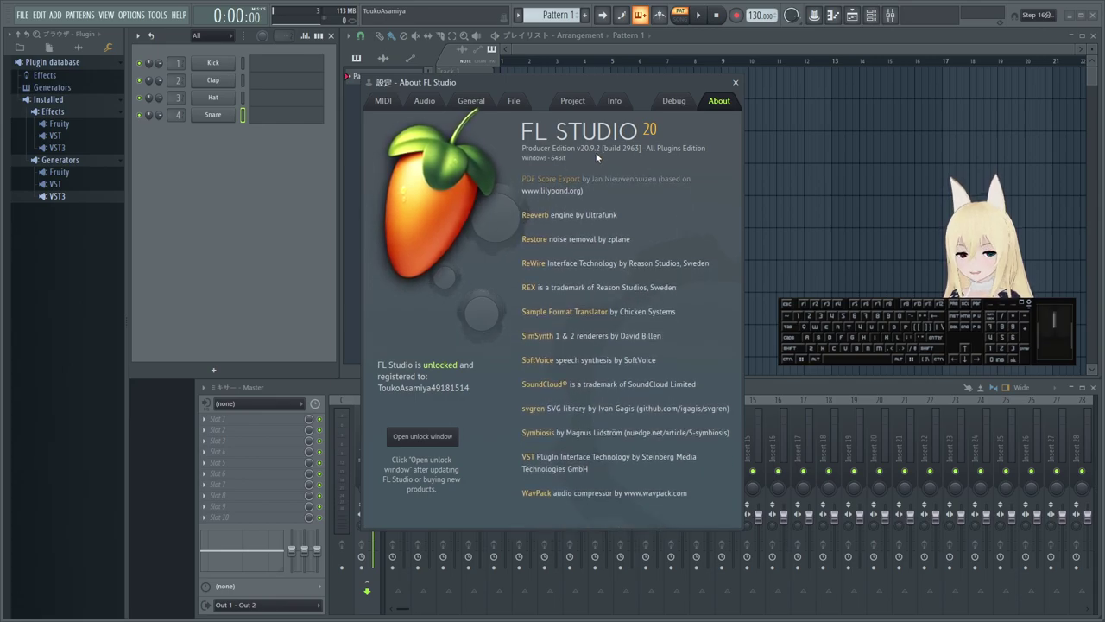
pyautogui.click(586, 152)
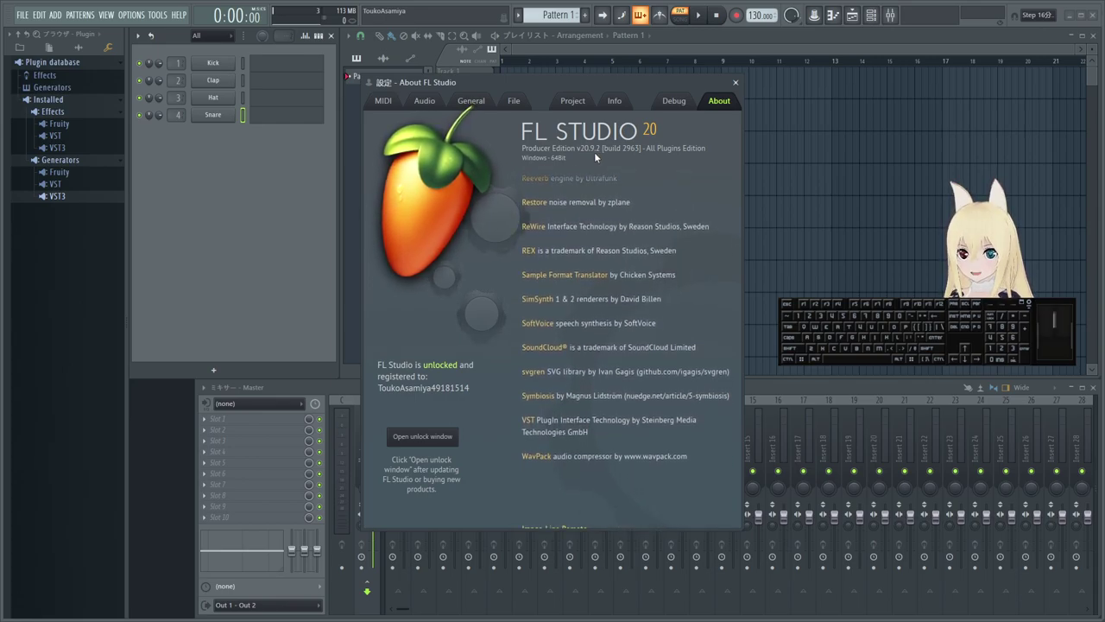
pyautogui.click(607, 152)
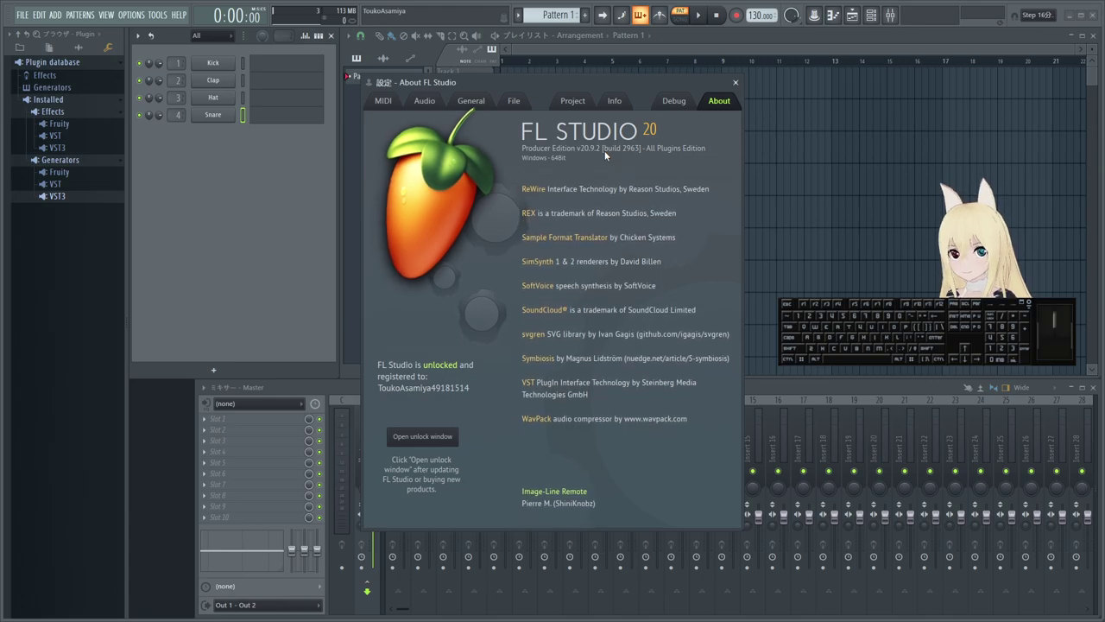
pyautogui.click(591, 151)
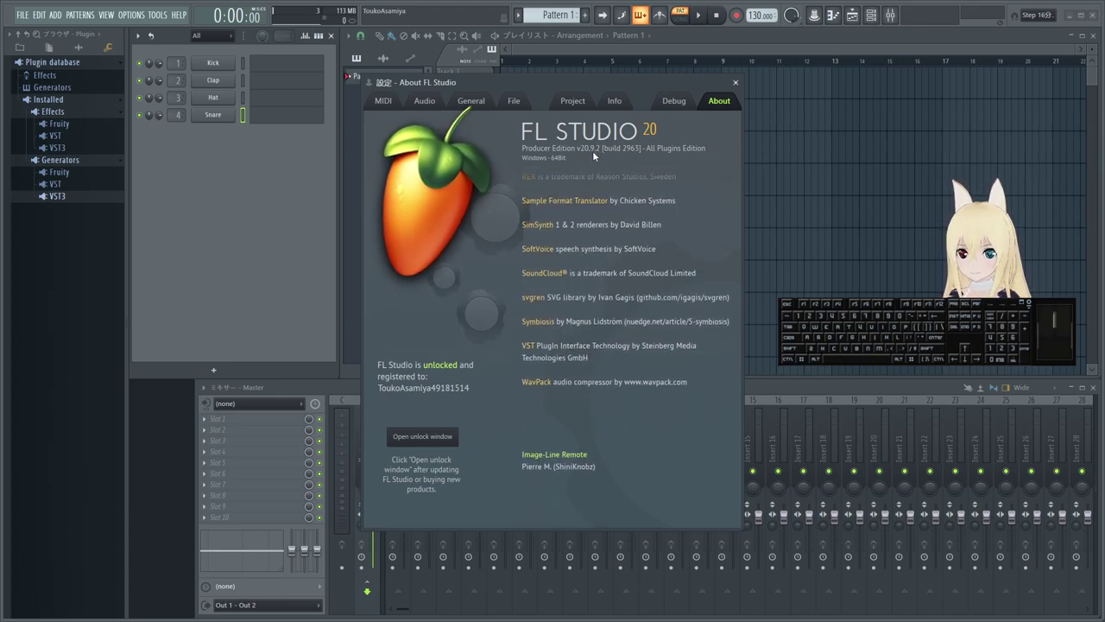
pyautogui.click(590, 155)
pyautogui.click(599, 157)
pyautogui.click(628, 159)
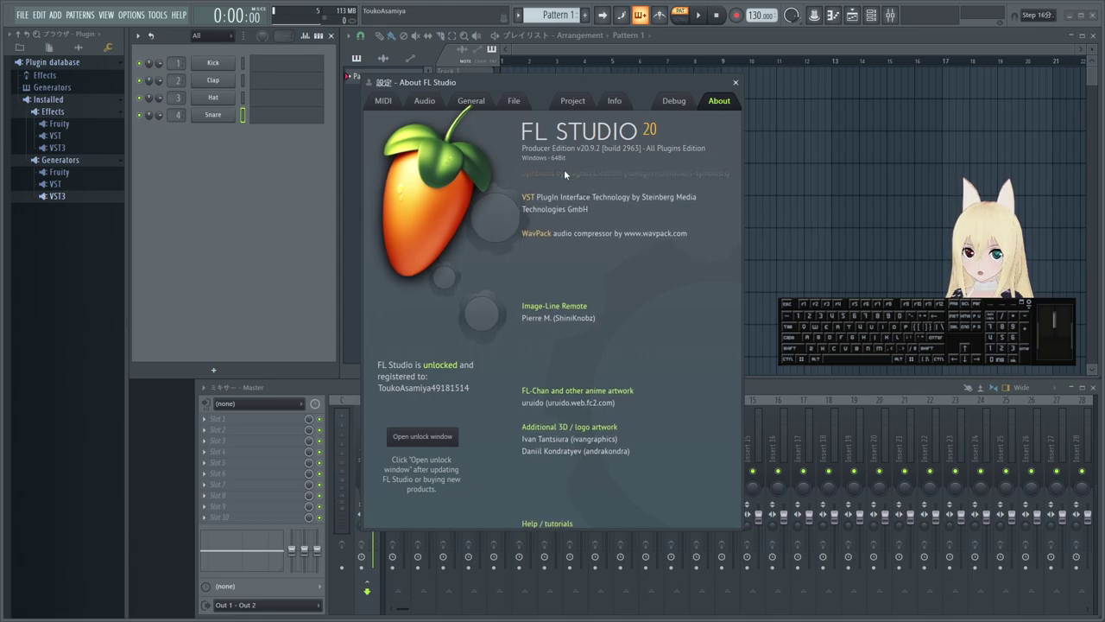
pyautogui.click(601, 186)
pyautogui.click(601, 185)
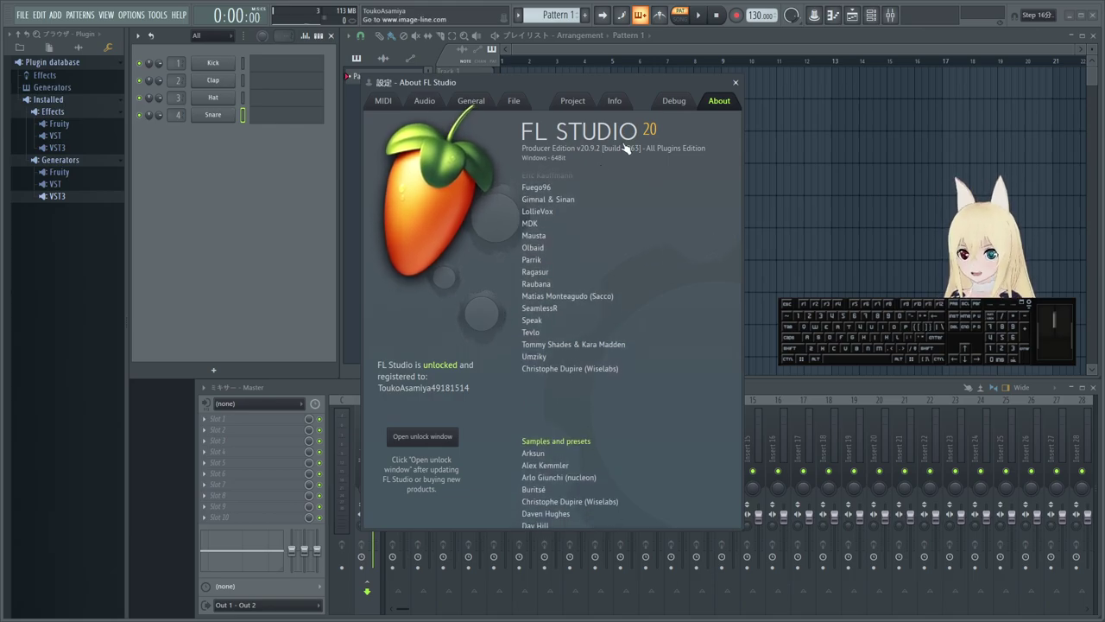
pyautogui.click(737, 89)
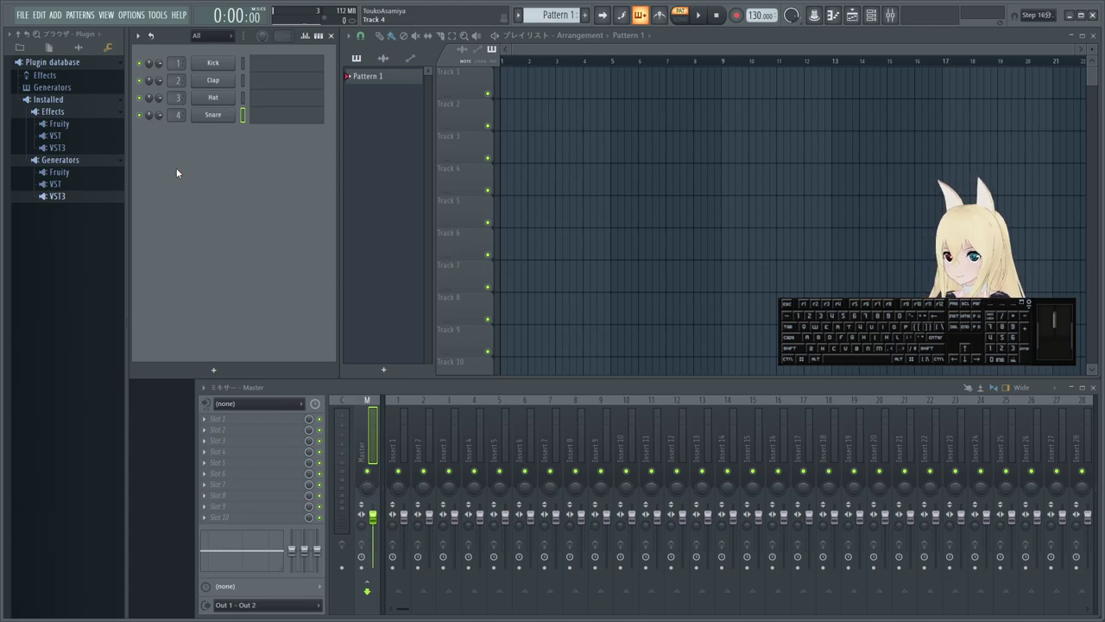
pyautogui.click(180, 169)
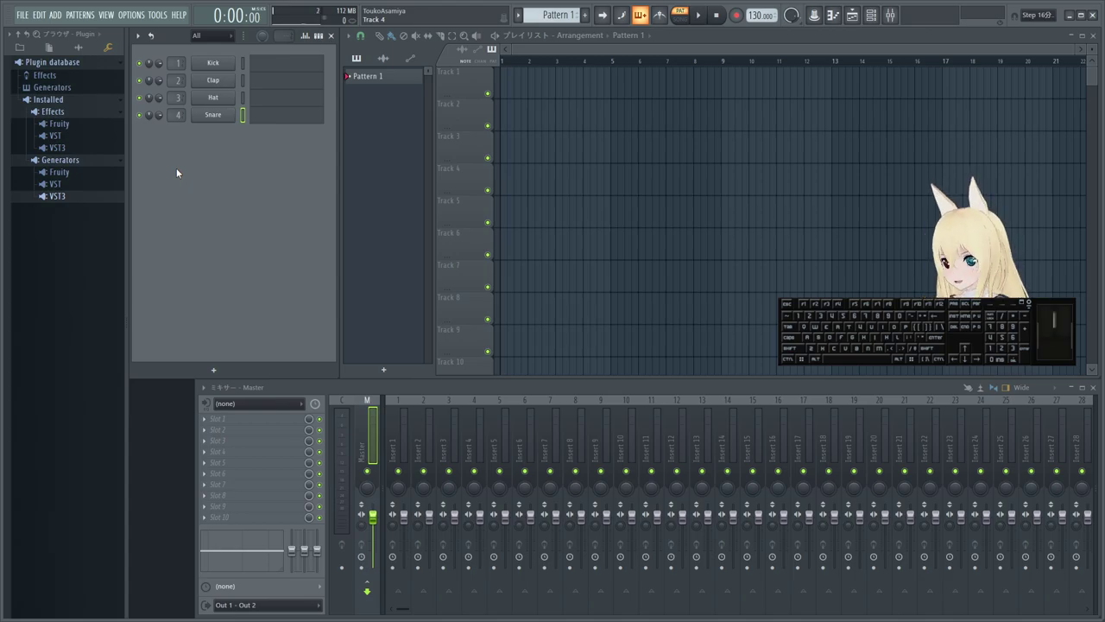
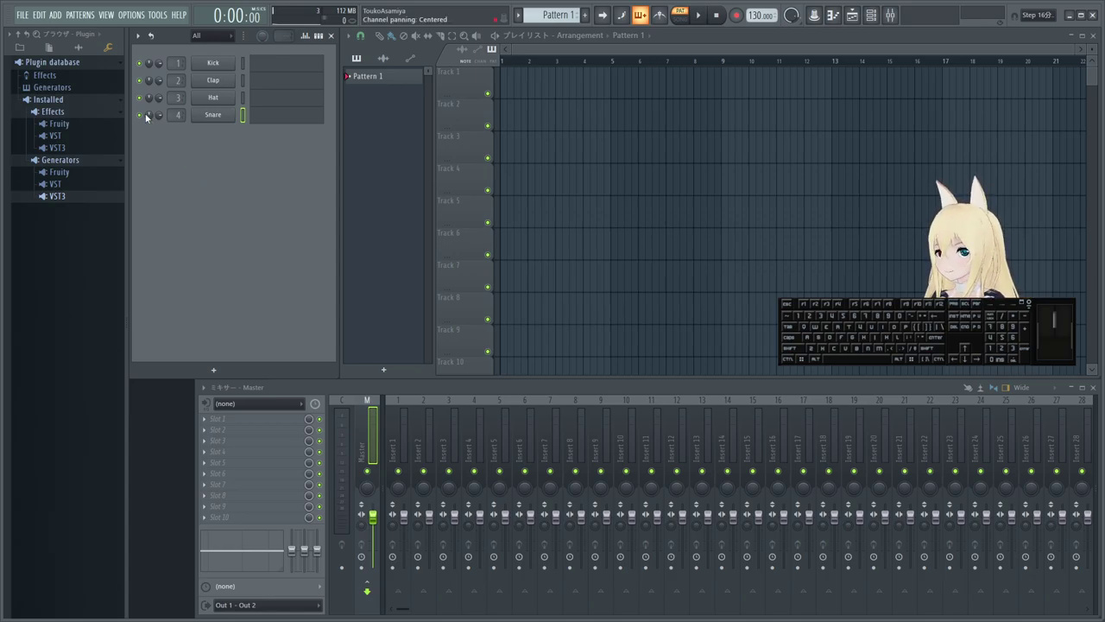
# - Browse the Options menu, dismiss it without choosing anything, and bring up the Edit menu
pyautogui.click(169, 147)
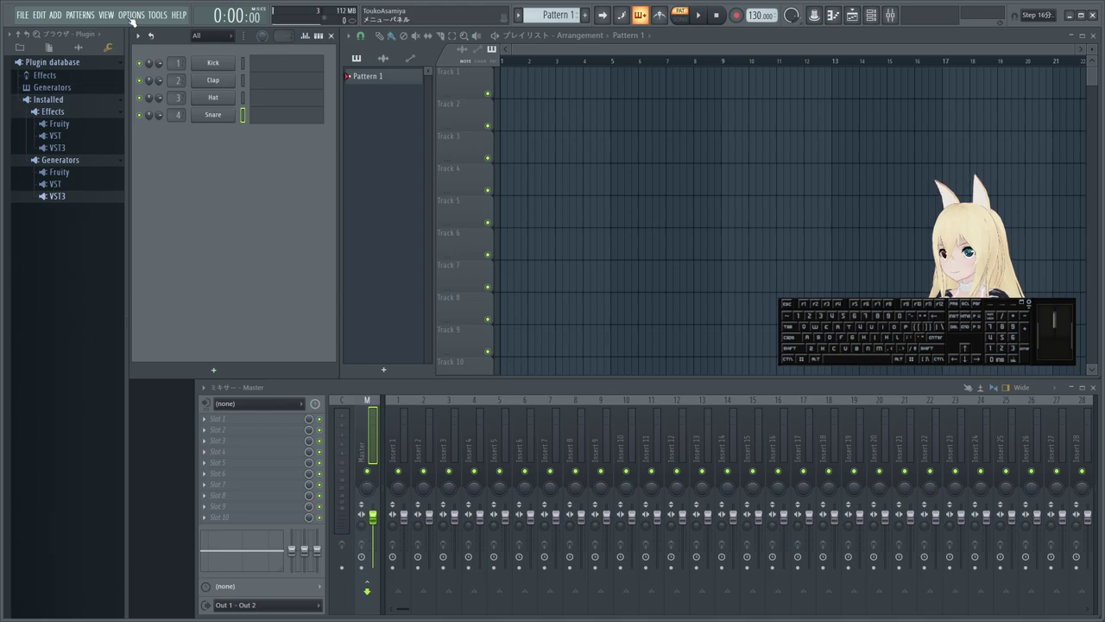
pyautogui.click(132, 19)
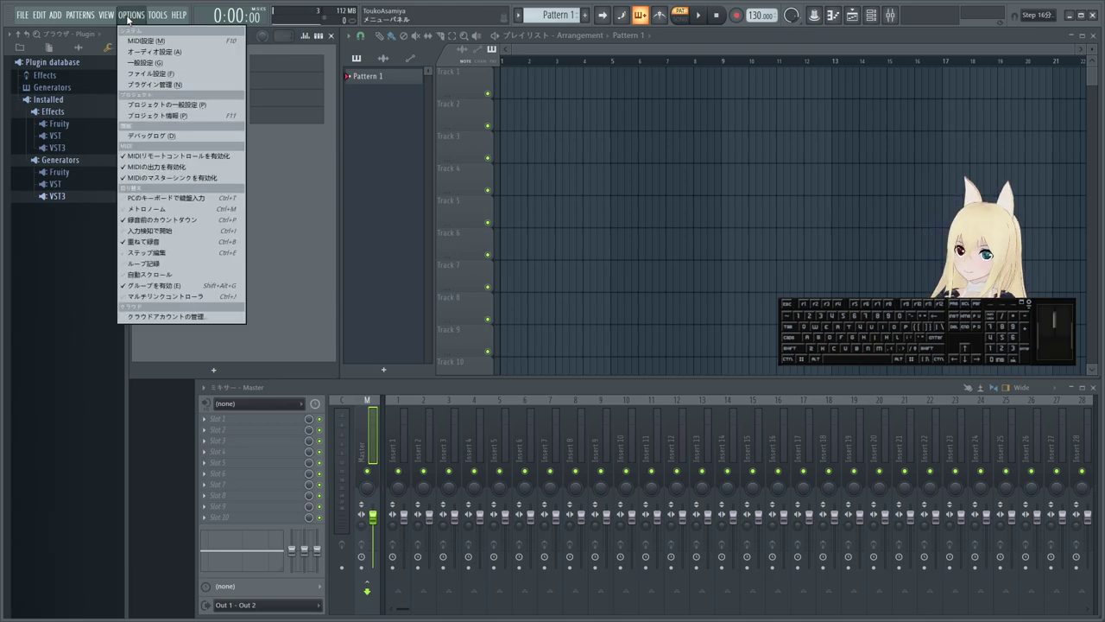
pyautogui.click(132, 19)
pyautogui.click(203, 189)
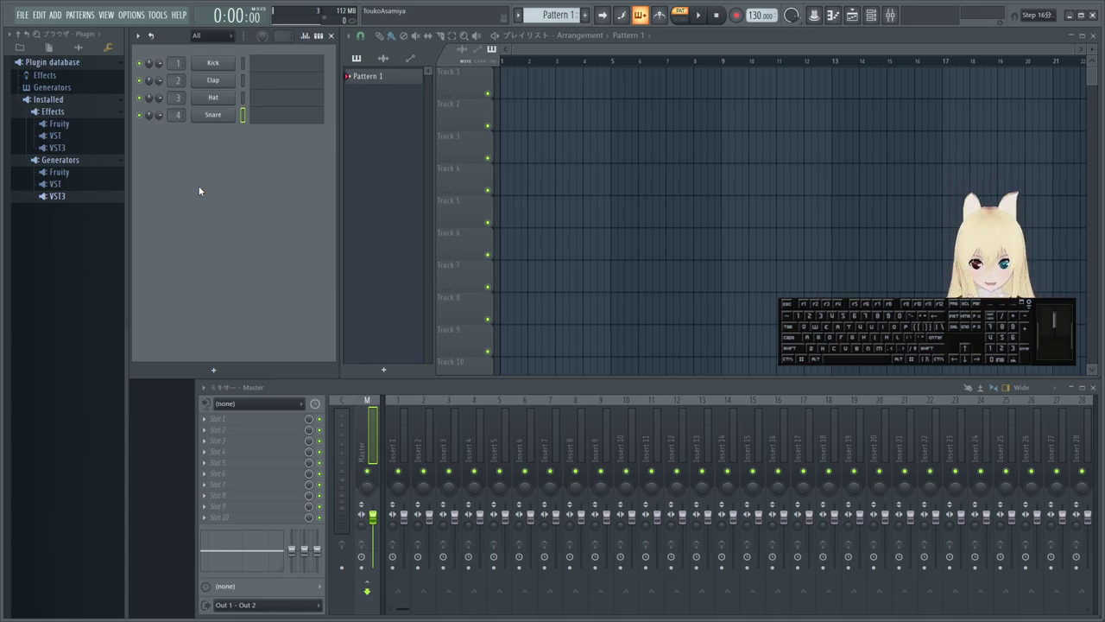
pyautogui.click(203, 189)
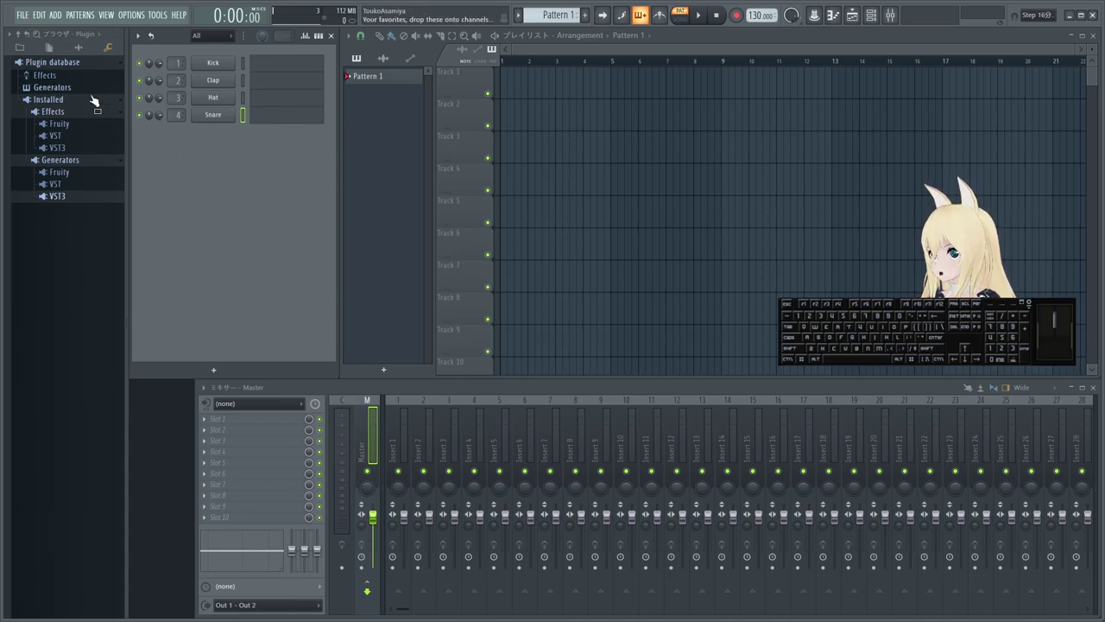
pyautogui.click(25, 15)
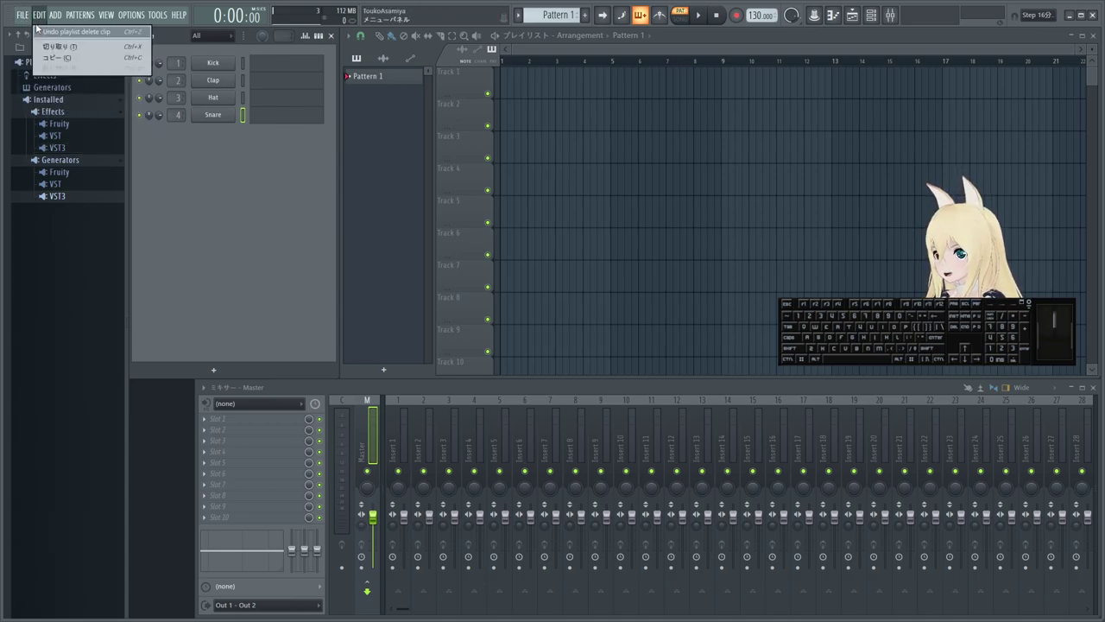
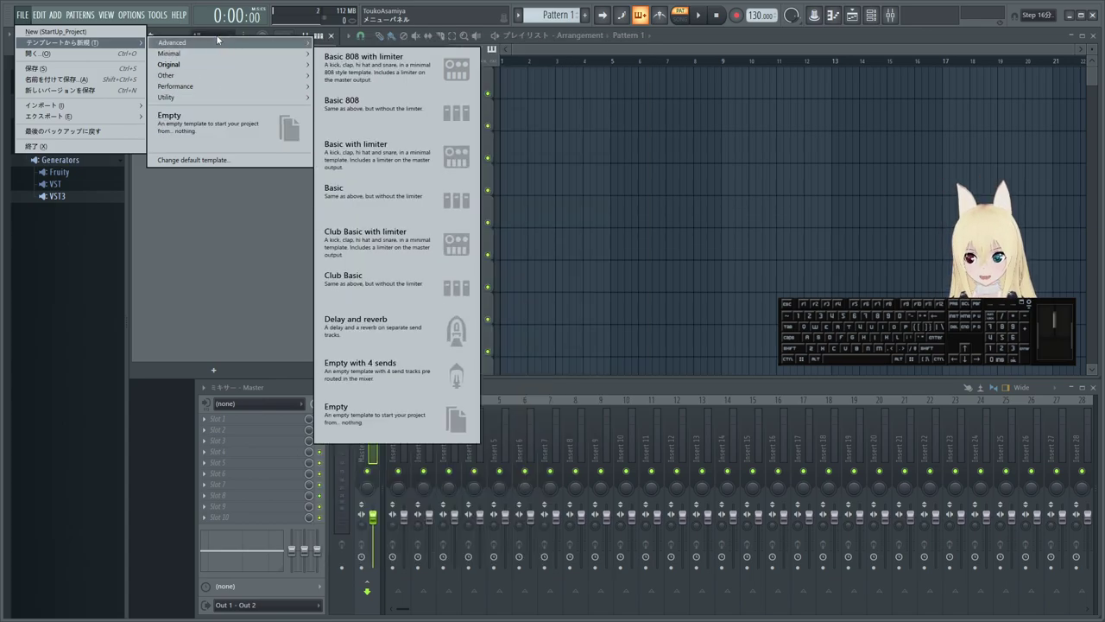
# - Collapse the VST3 plugin list in the Browser and bring up the File menu for saving
pyautogui.click(85, 247)
pyautogui.click(93, 202)
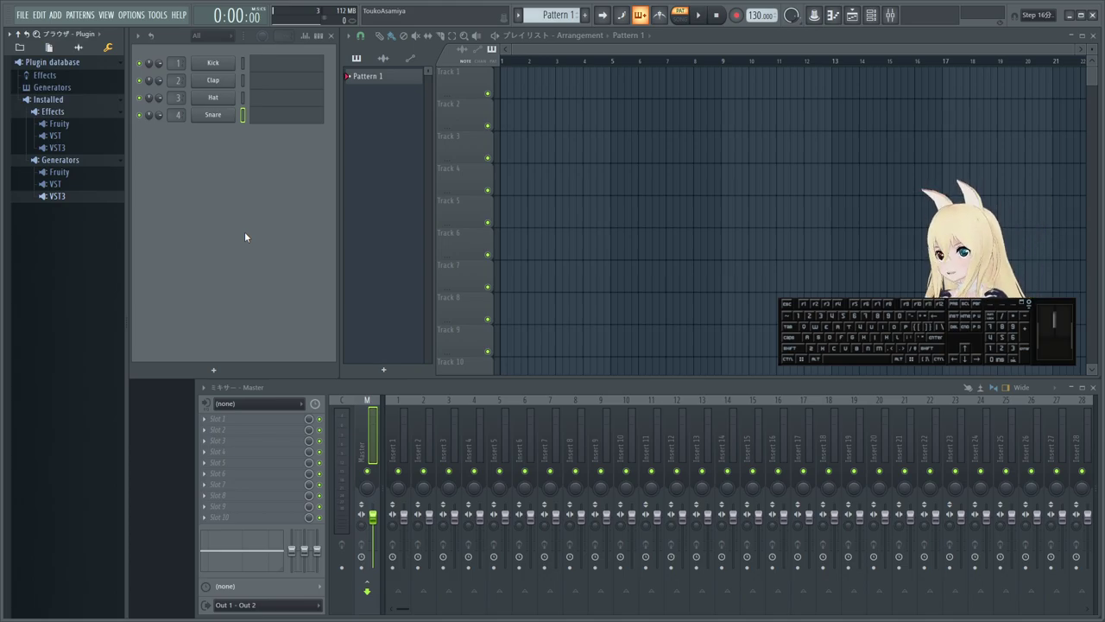
pyautogui.click(31, 19)
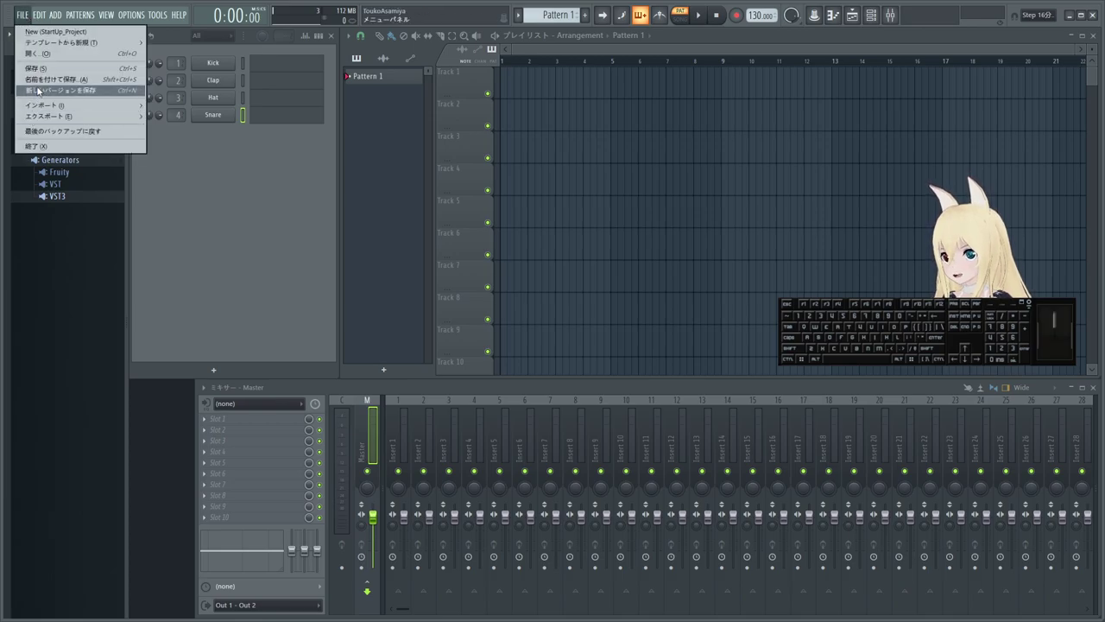
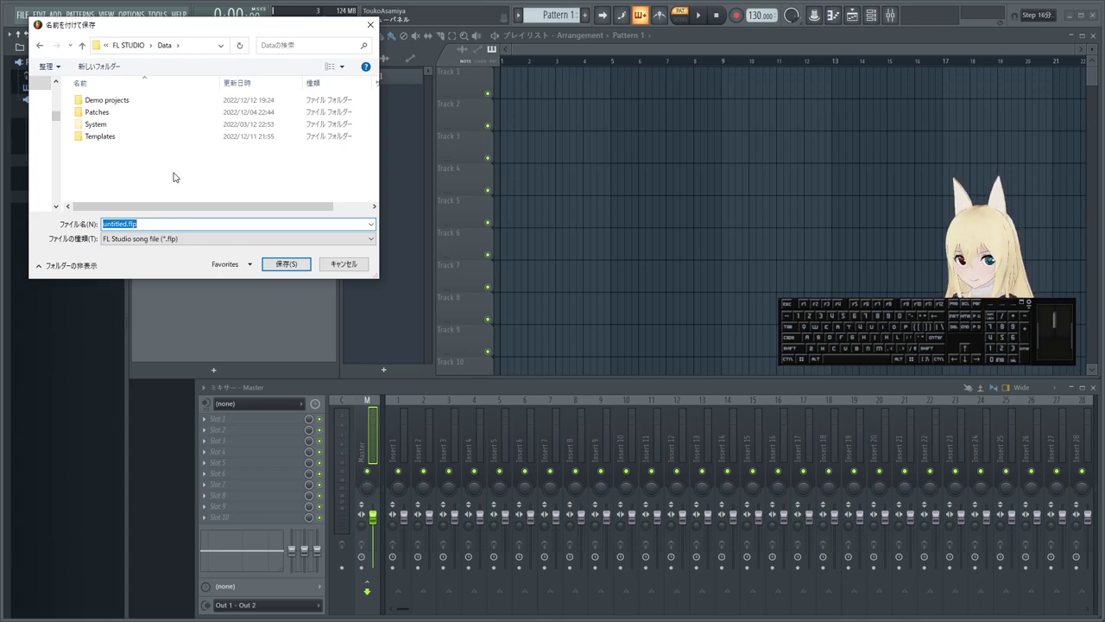
pyautogui.click(152, 178)
pyautogui.click(171, 47)
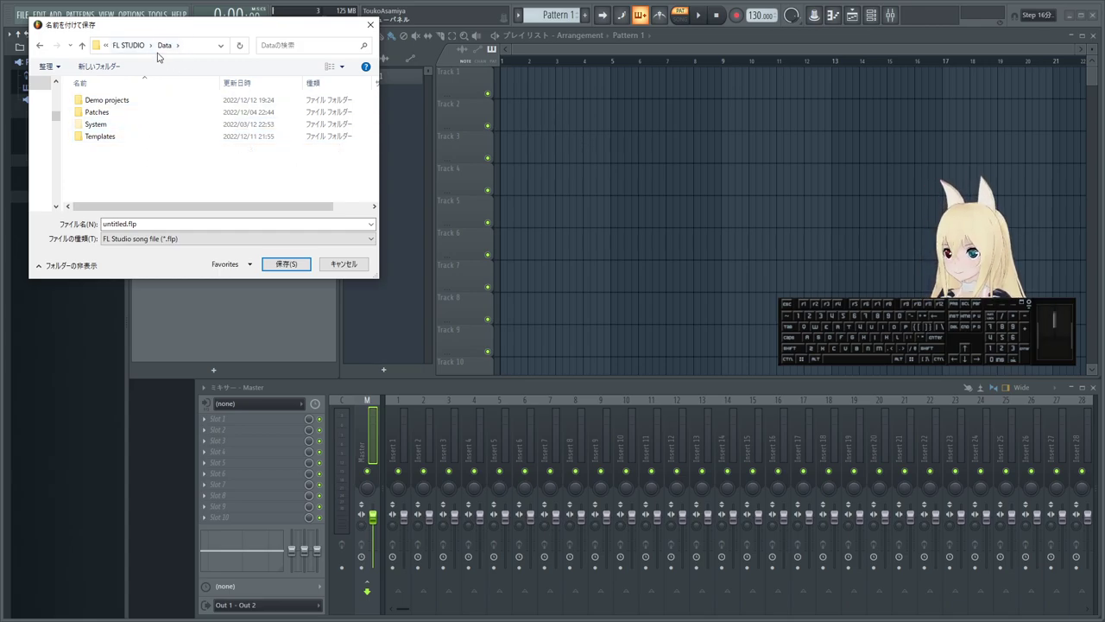
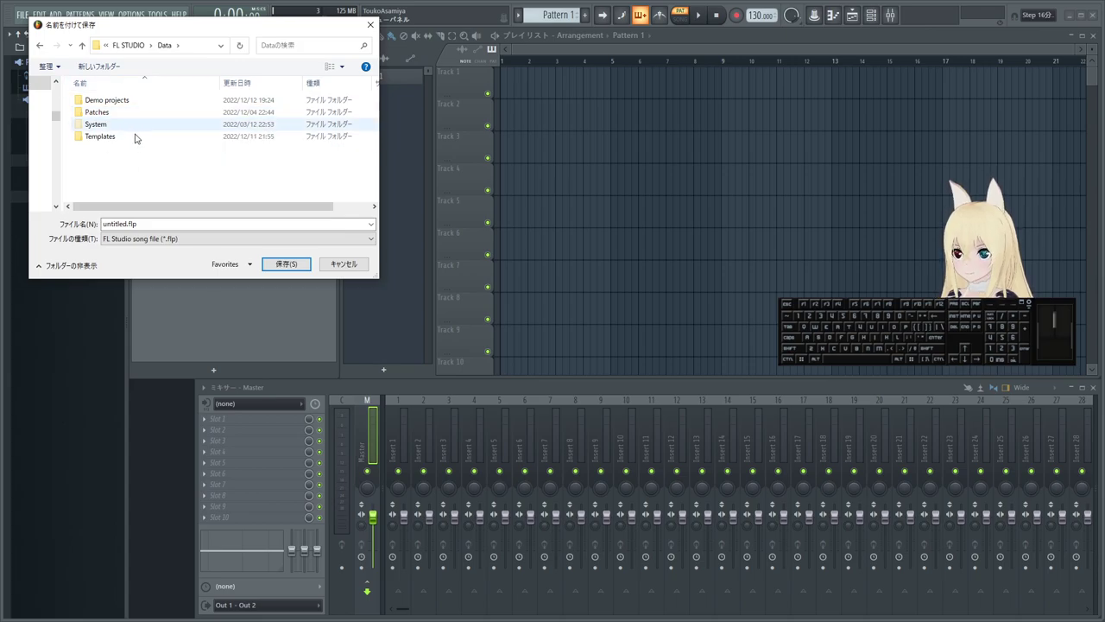
# - Browse into Templates > Original, showing Blank, Remix, Reproduction and Vocal folders
pyautogui.doubleClick(108, 140)
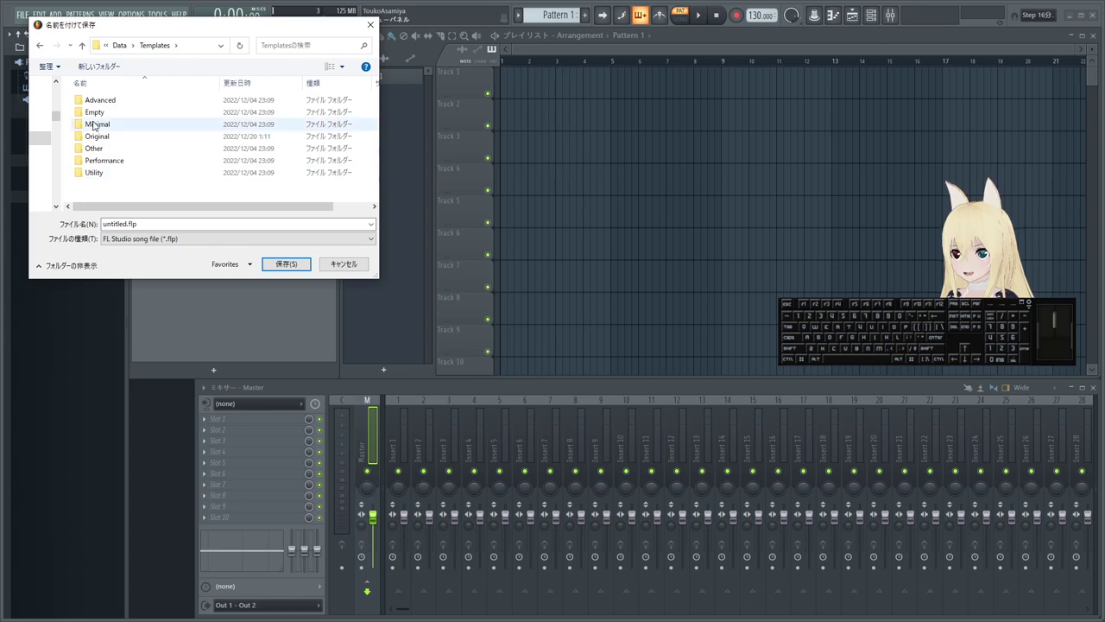
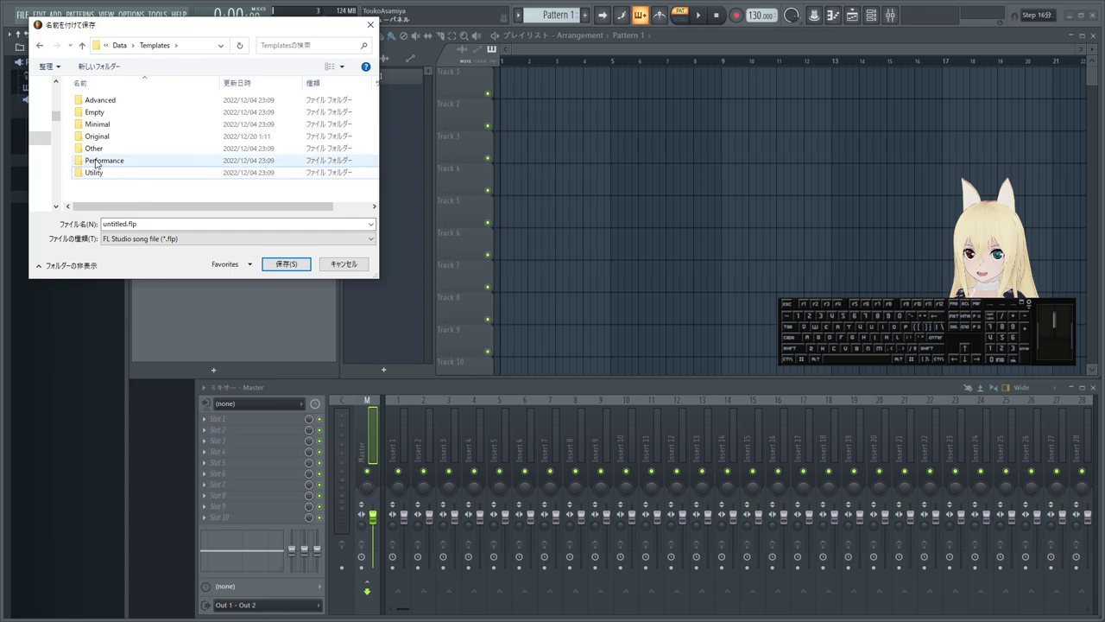
pyautogui.click(100, 142)
pyautogui.doubleClick(106, 140)
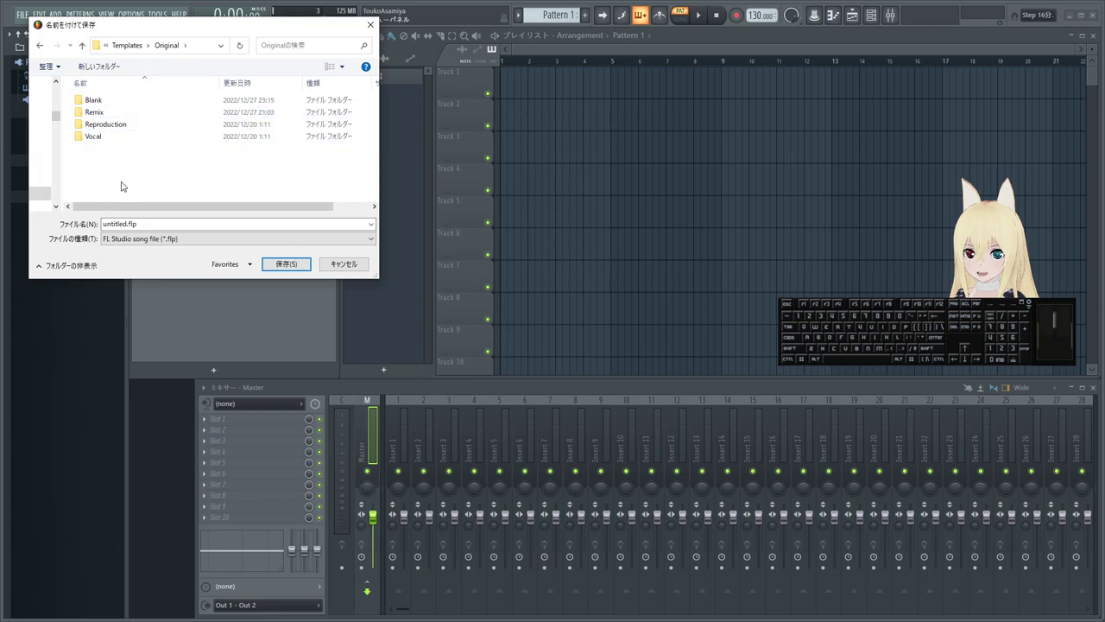
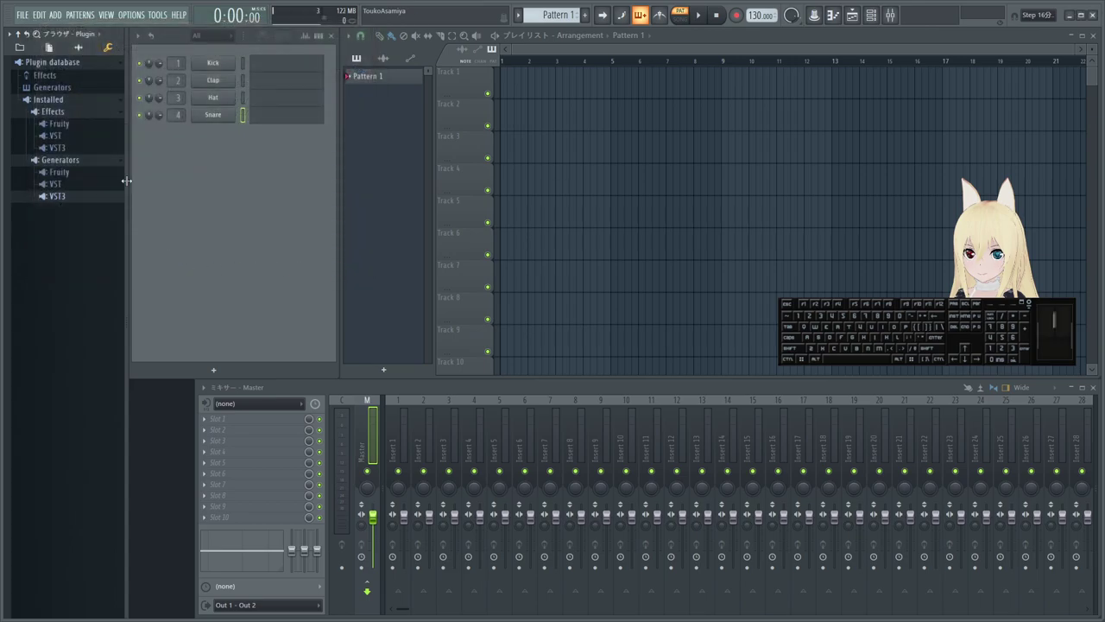
# - Bring up the Options menu listing MIDI, audio and general settings
pyautogui.click(127, 19)
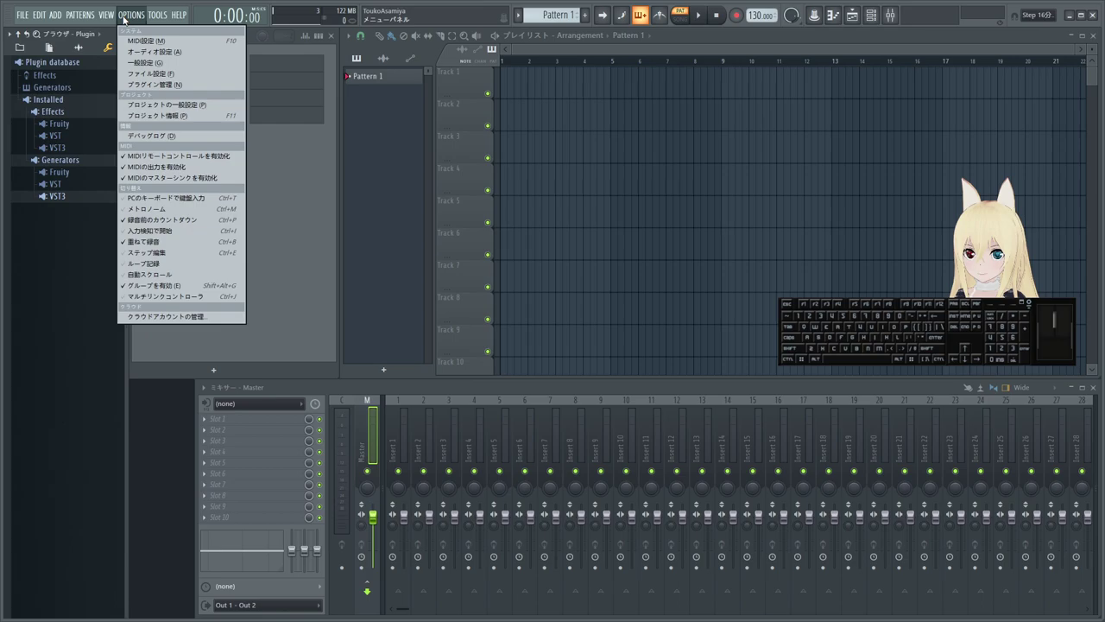
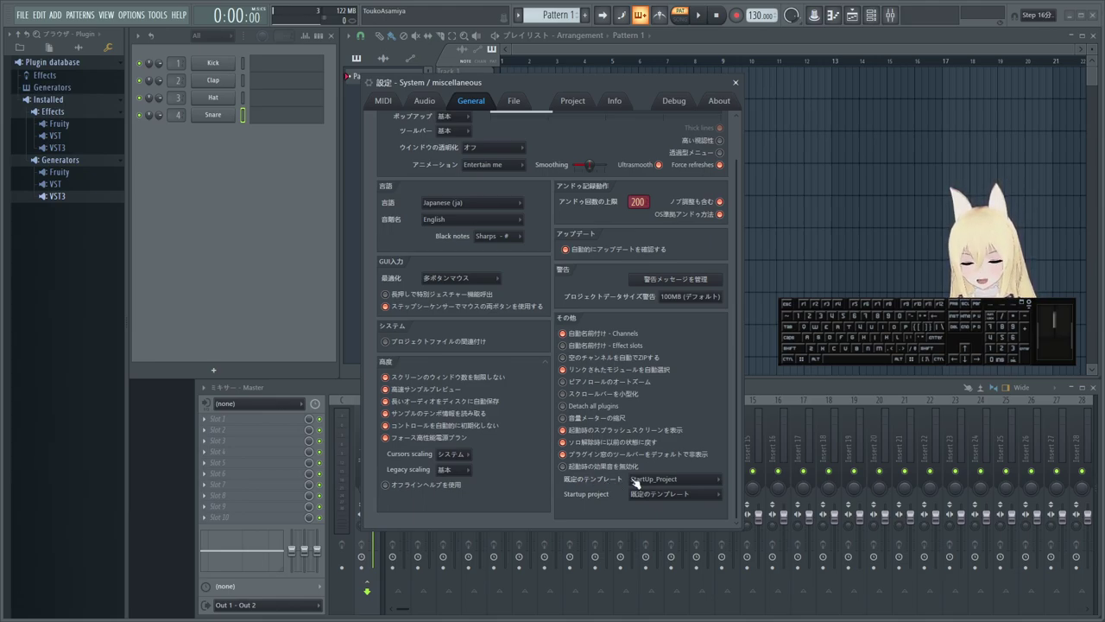
pyautogui.click(662, 479)
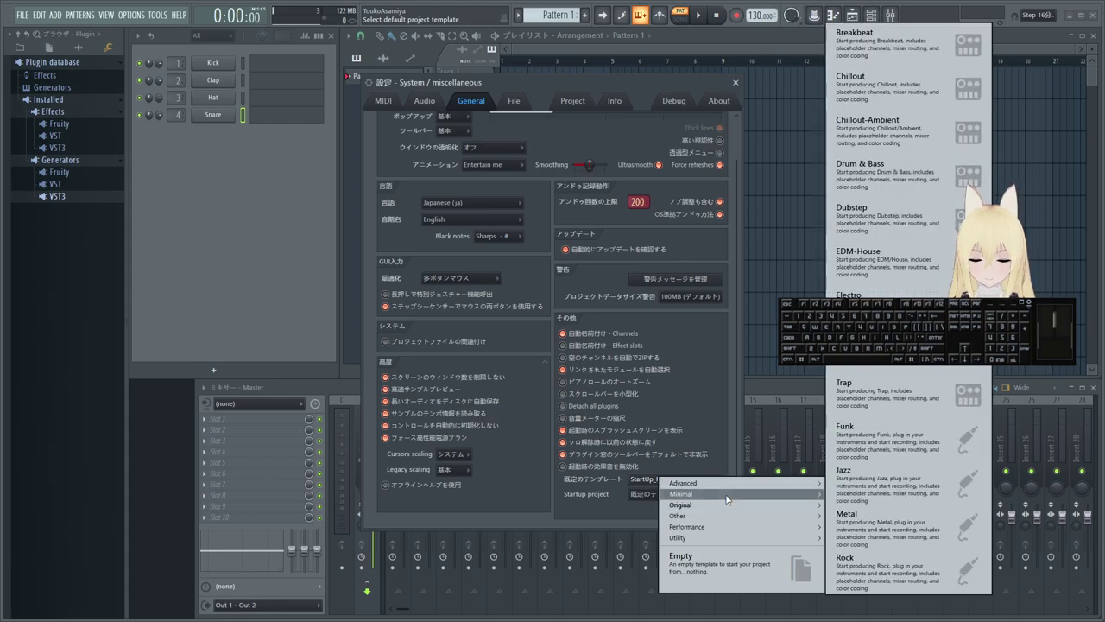
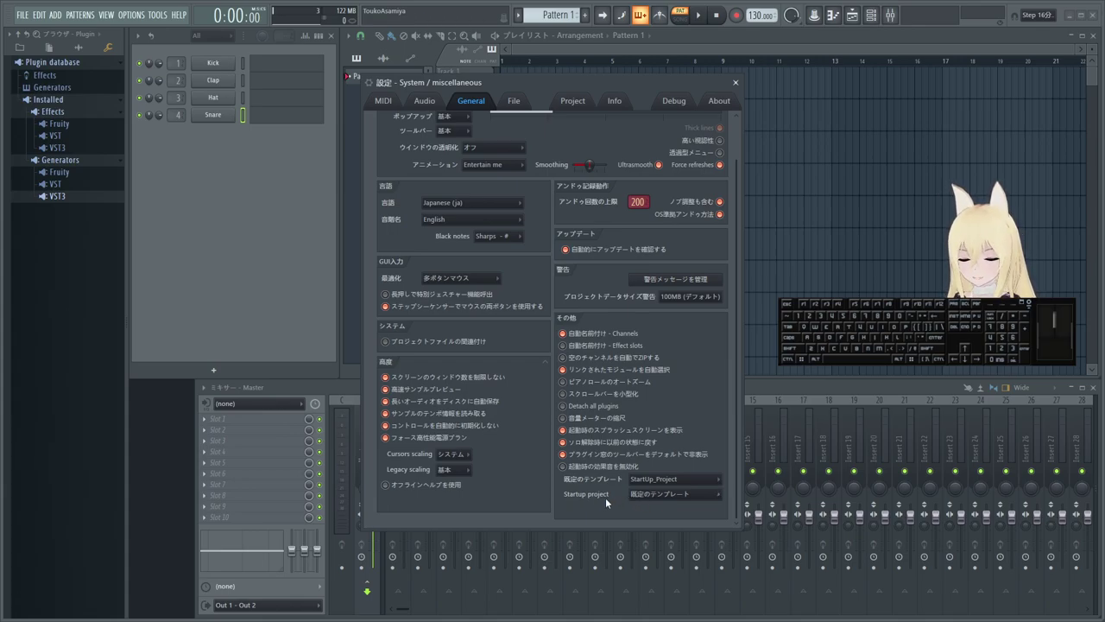
# - Set the Startup project to the default template, keeping StartUp_Project as the default
pyautogui.click(606, 497)
pyautogui.click(653, 495)
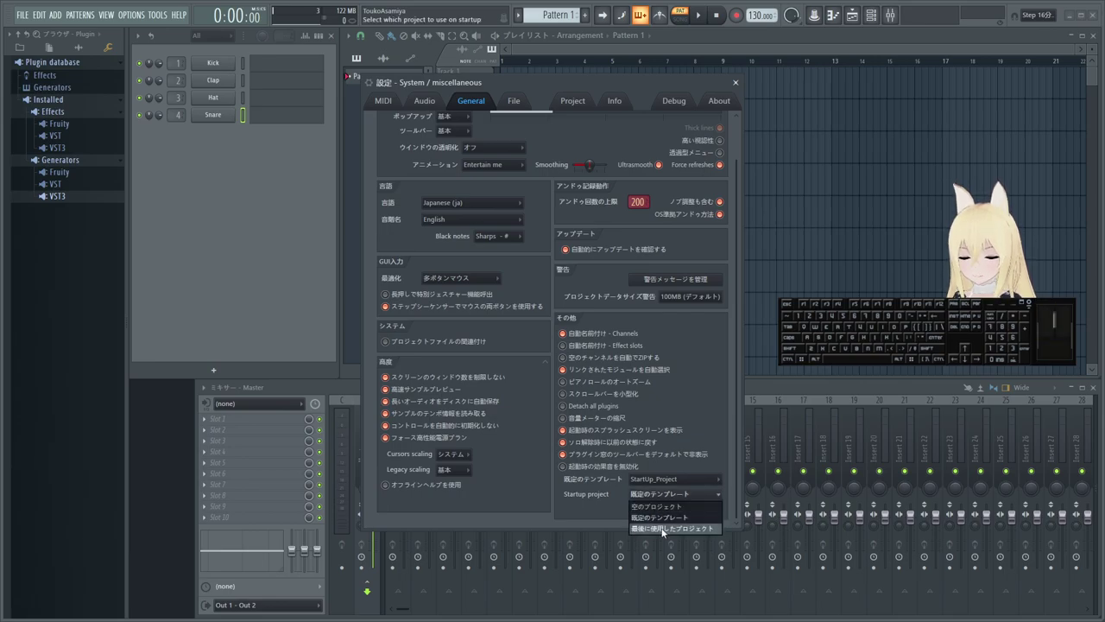
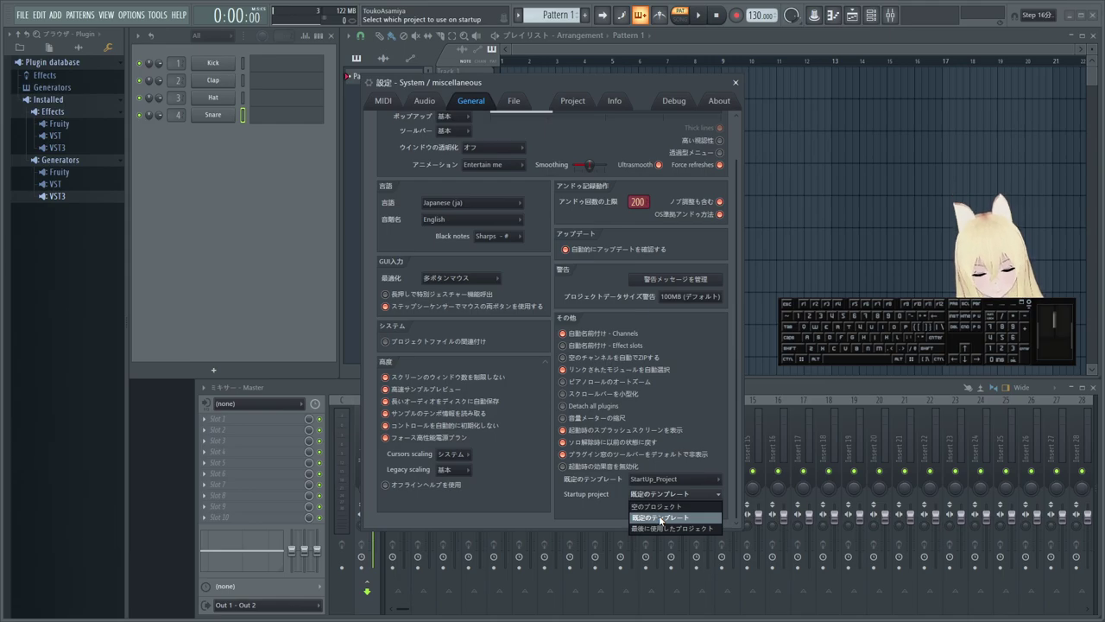
pyautogui.click(658, 515)
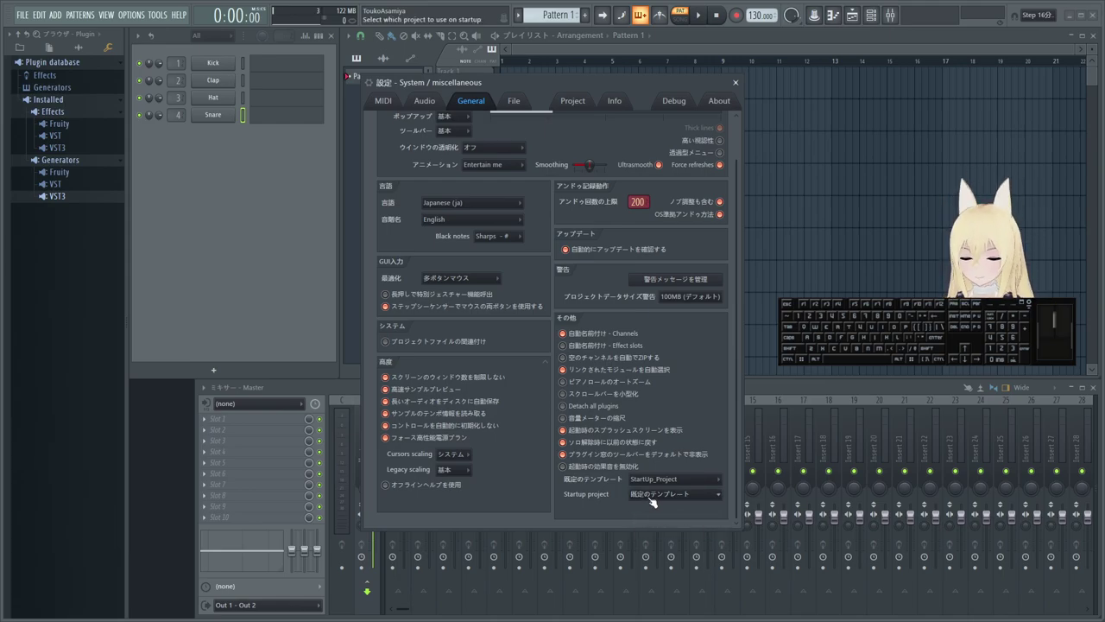
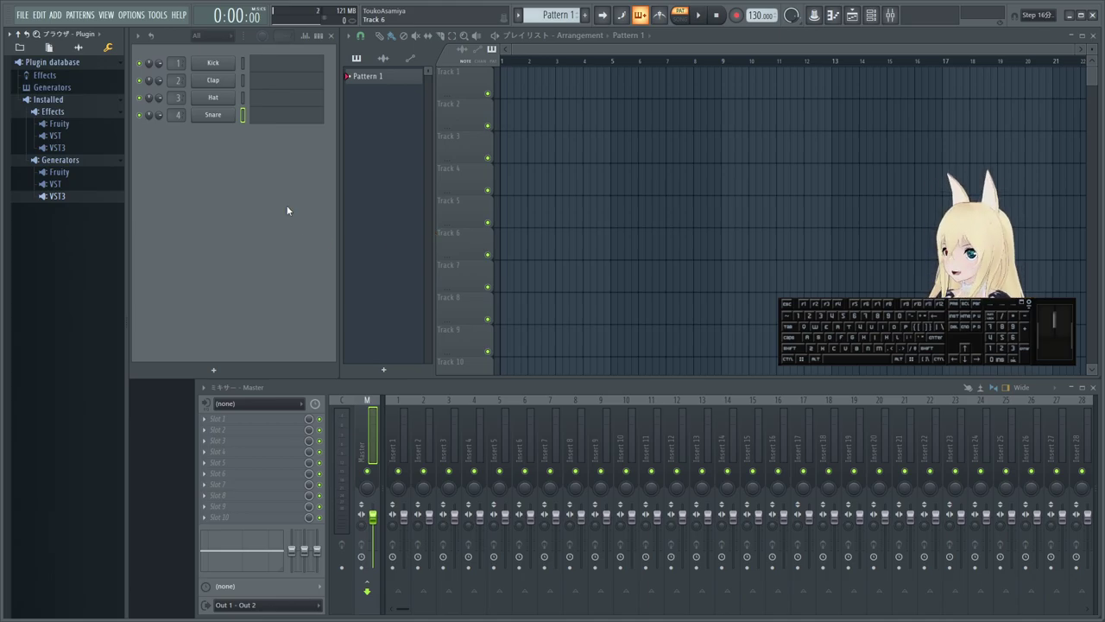
# - Audition drum channels in the Channel Rack, with Kick sounding in the mixer
pyautogui.click(262, 170)
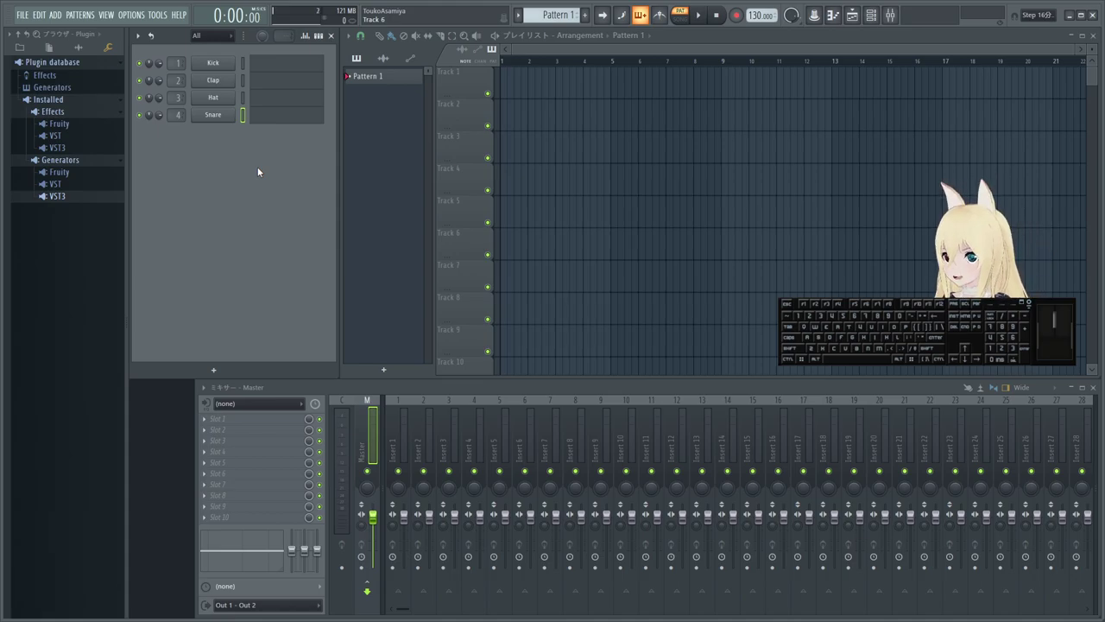
pyautogui.click(213, 172)
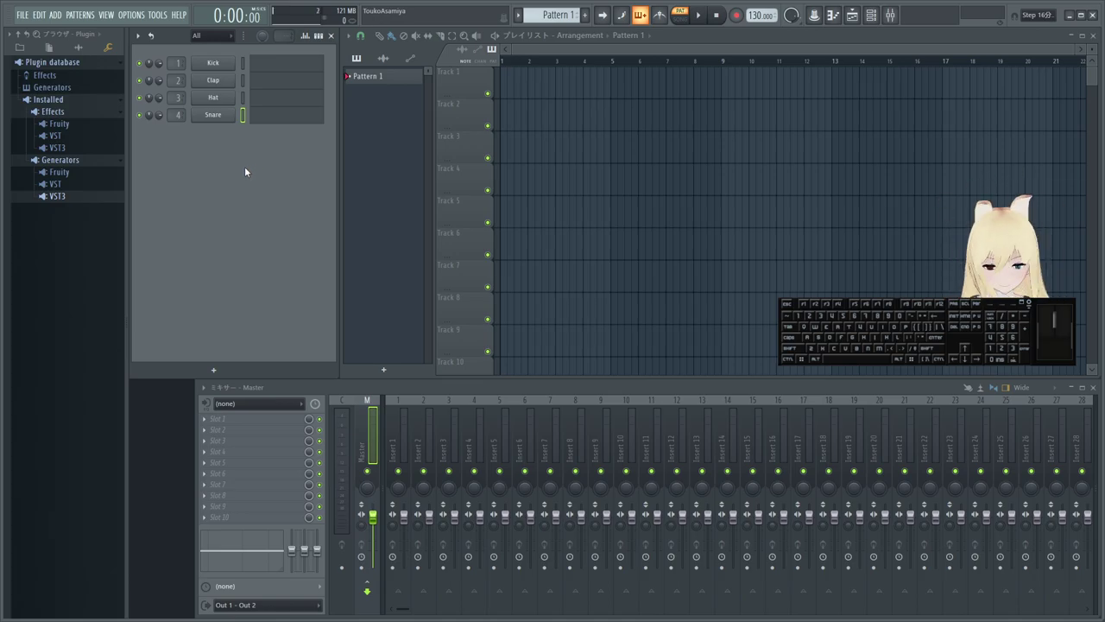
pyautogui.click(252, 61)
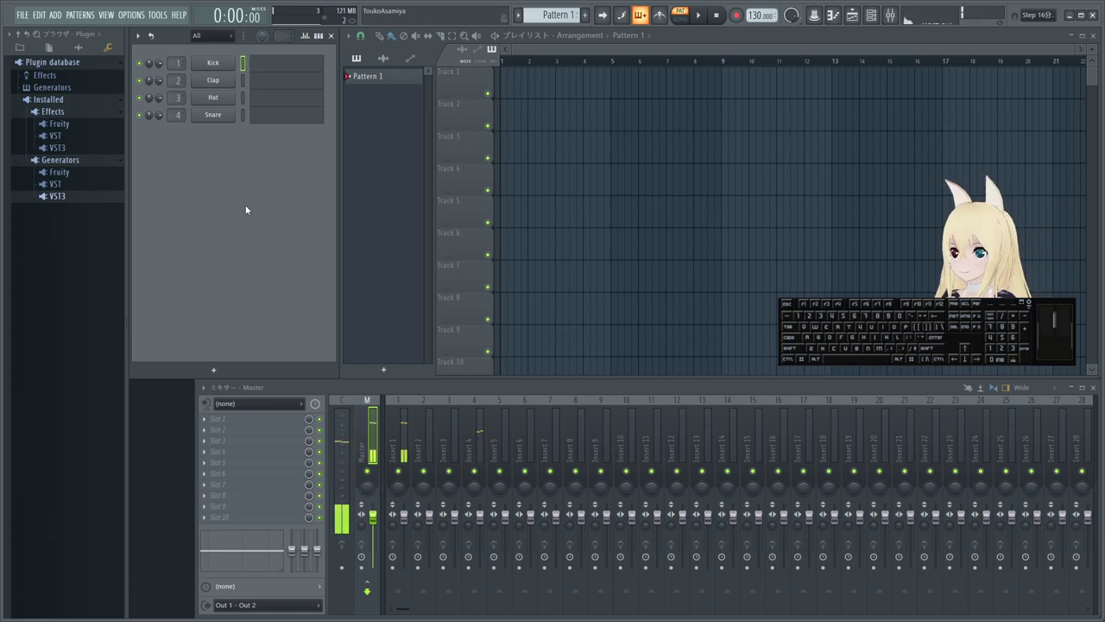
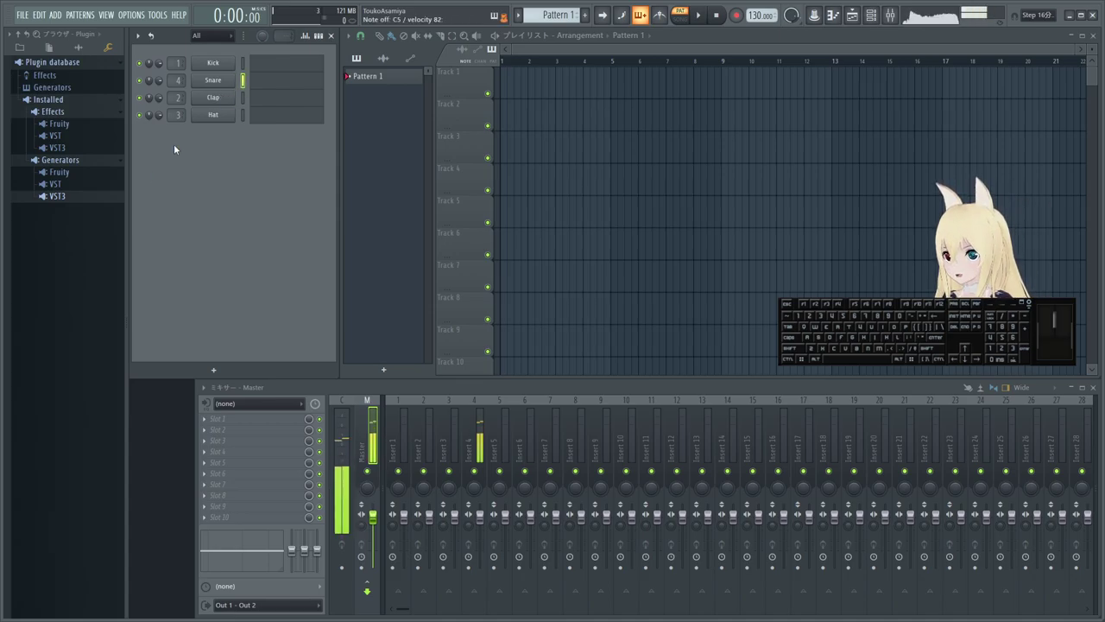
pyautogui.click(30, 48)
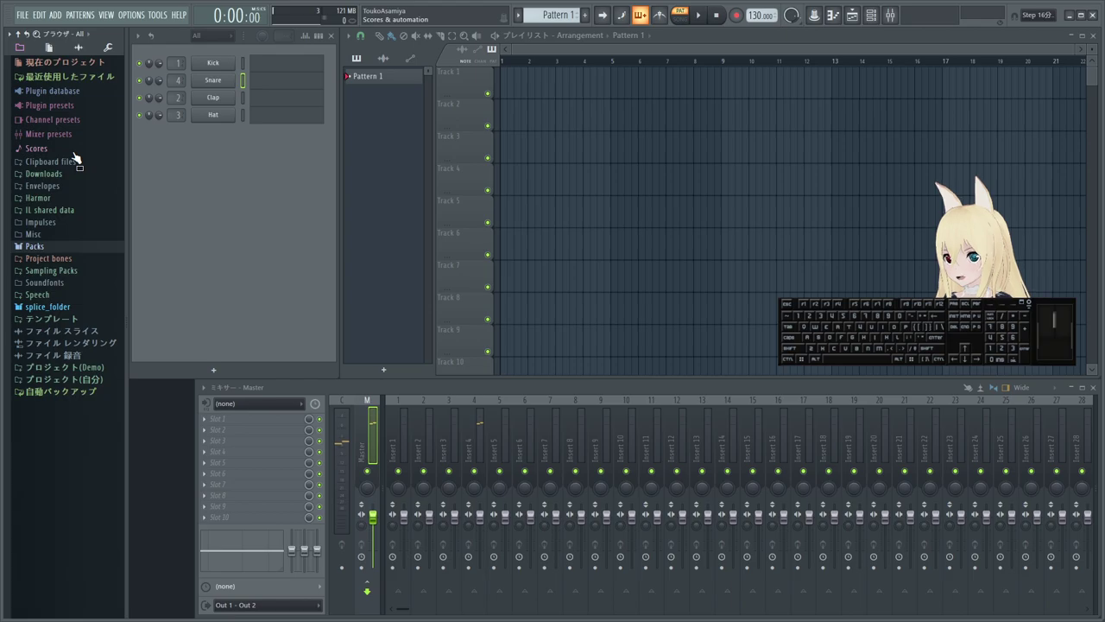
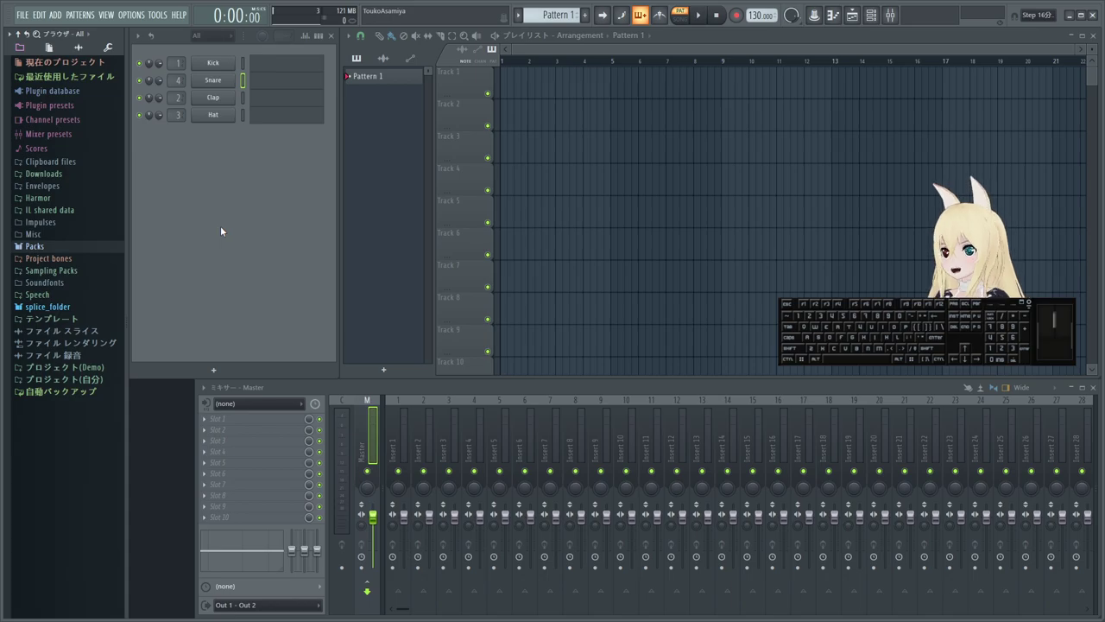
pyautogui.click(178, 18)
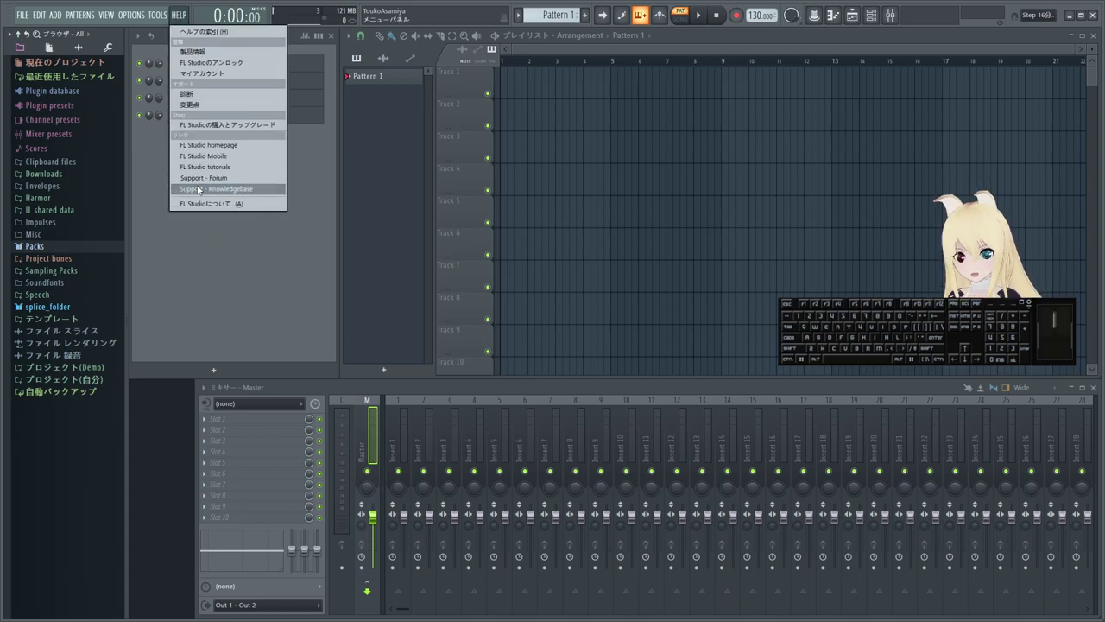
pyautogui.click(215, 207)
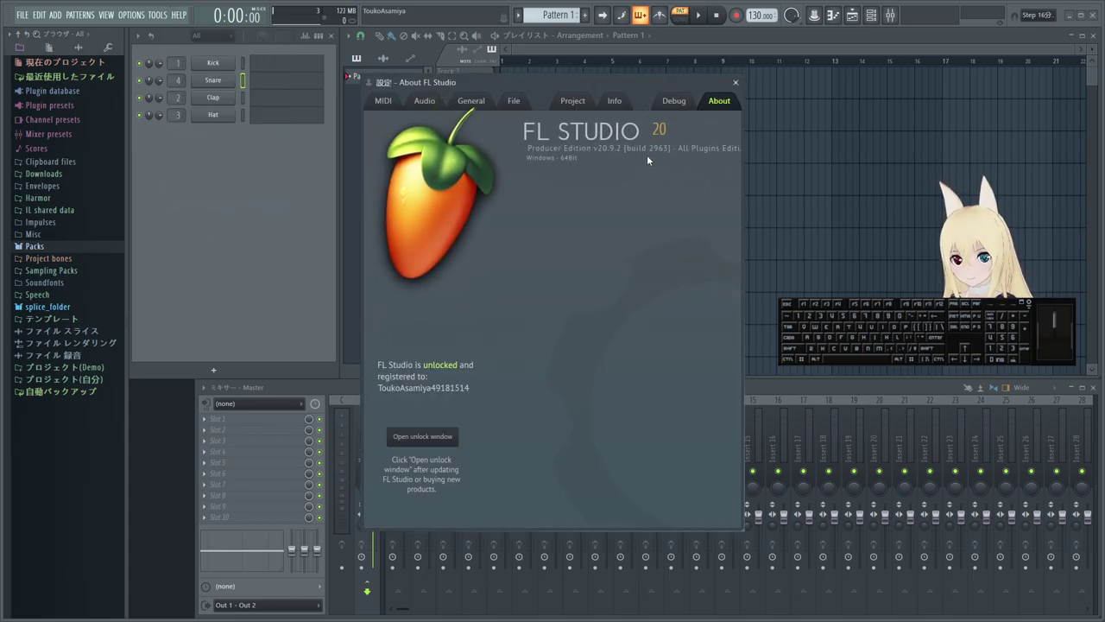
pyautogui.click(671, 155)
pyautogui.doubleClick(671, 154)
pyautogui.click(738, 89)
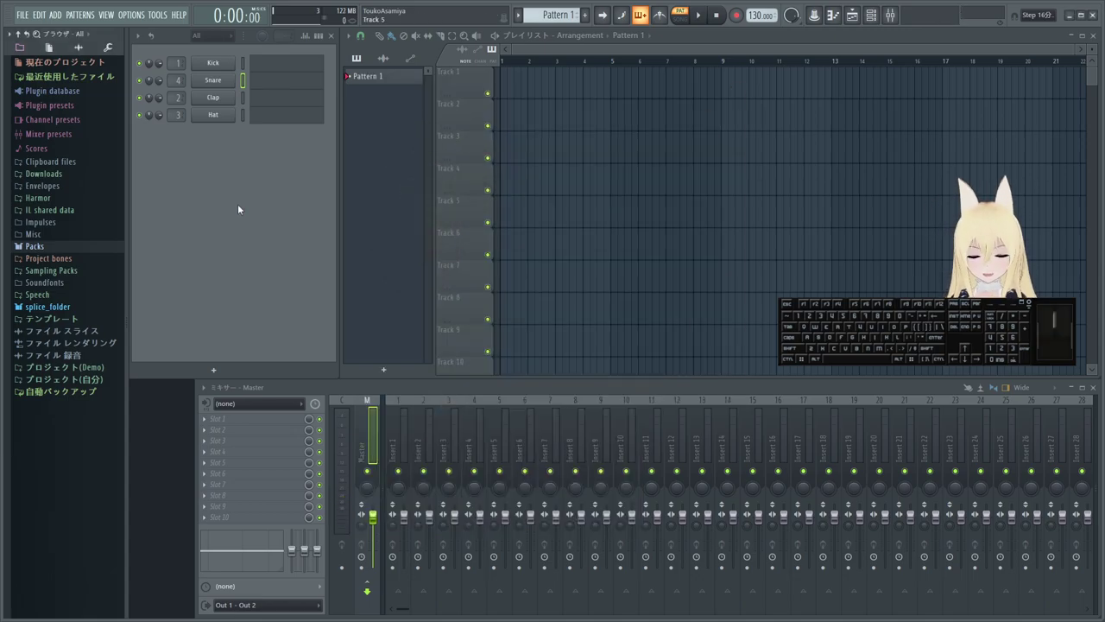
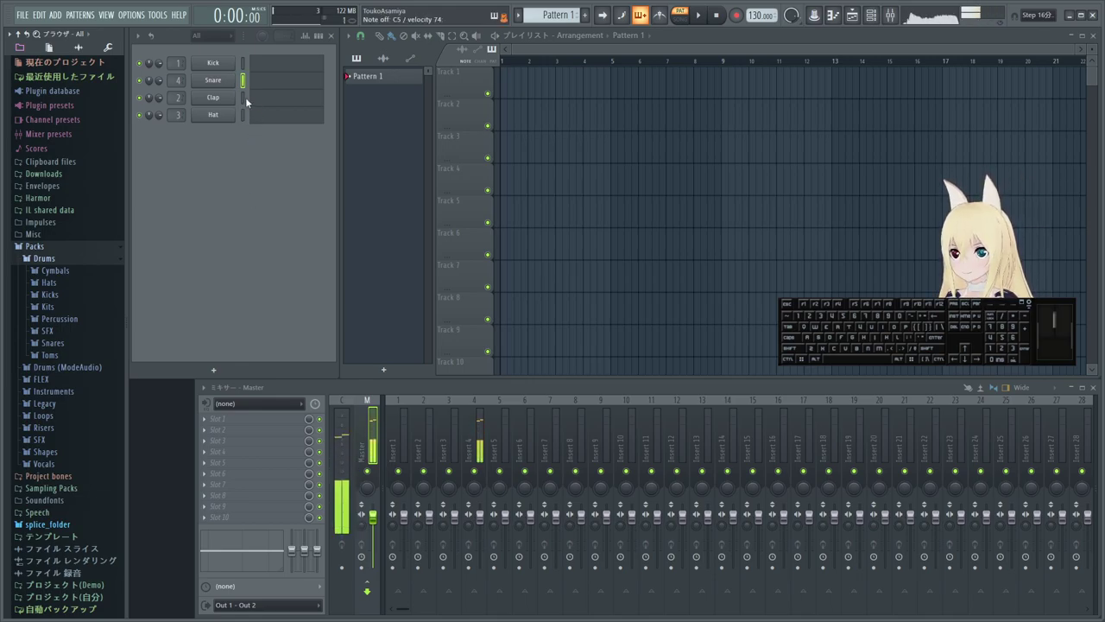
# - Drag Hat above Clap so the rack reads Kick, Snare, Hat, Clap
pyautogui.click(244, 97)
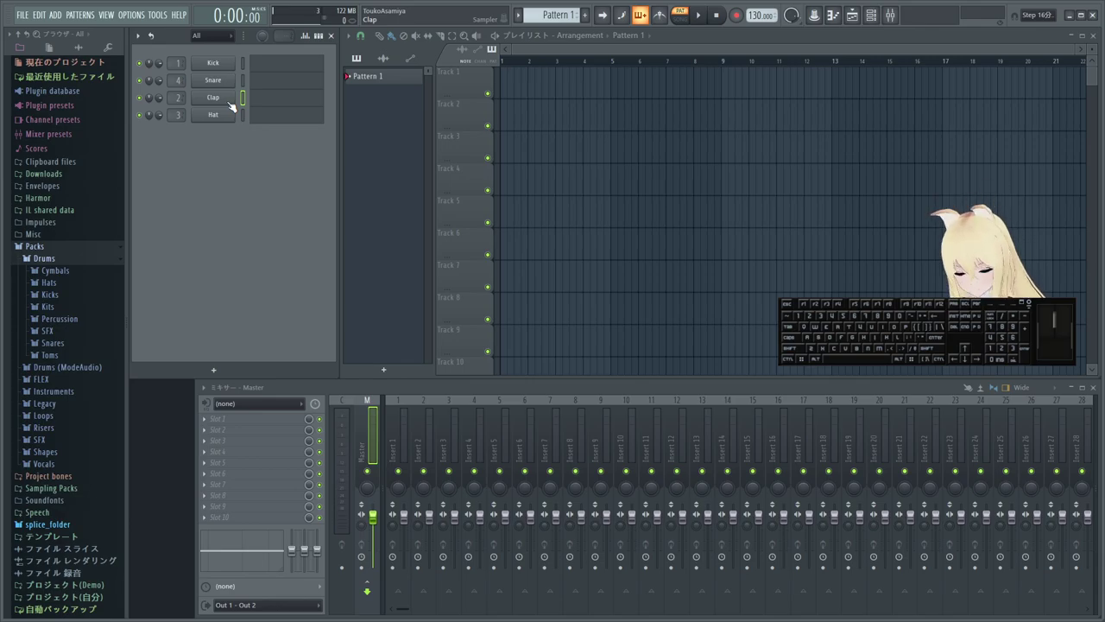
pyautogui.click(249, 102)
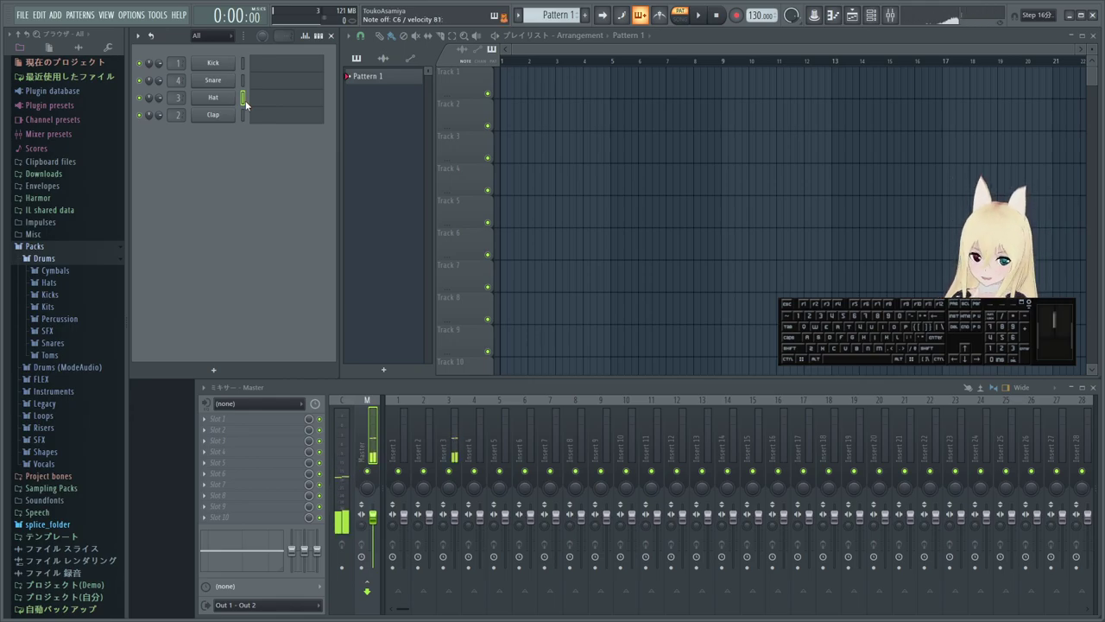
# - Show the Hat channel's empty piano roll note grid ready for input
pyautogui.click(288, 107)
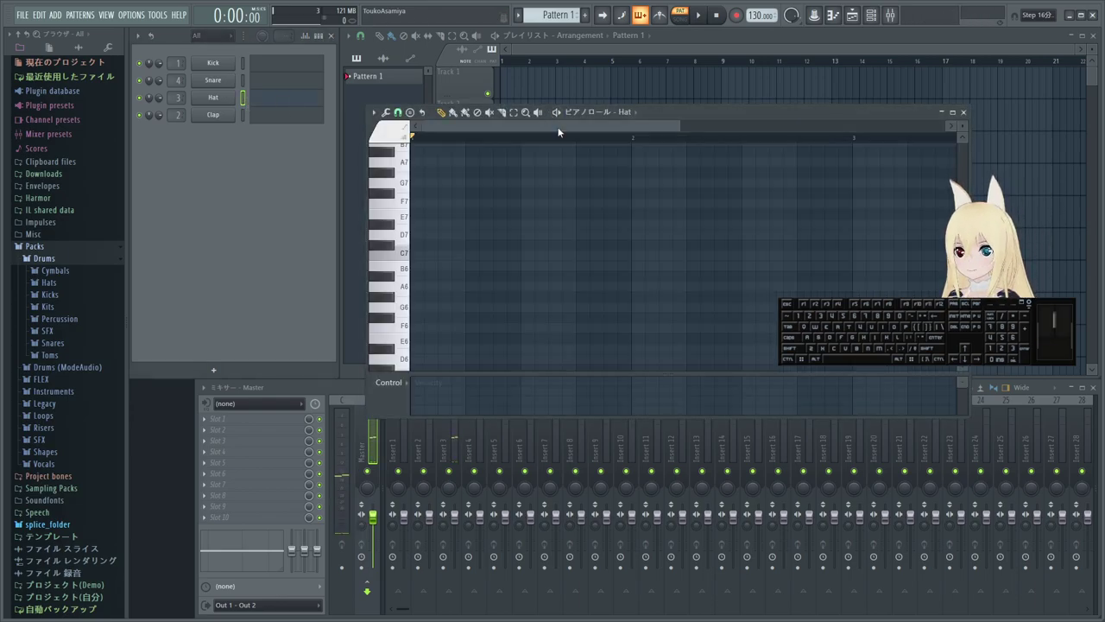
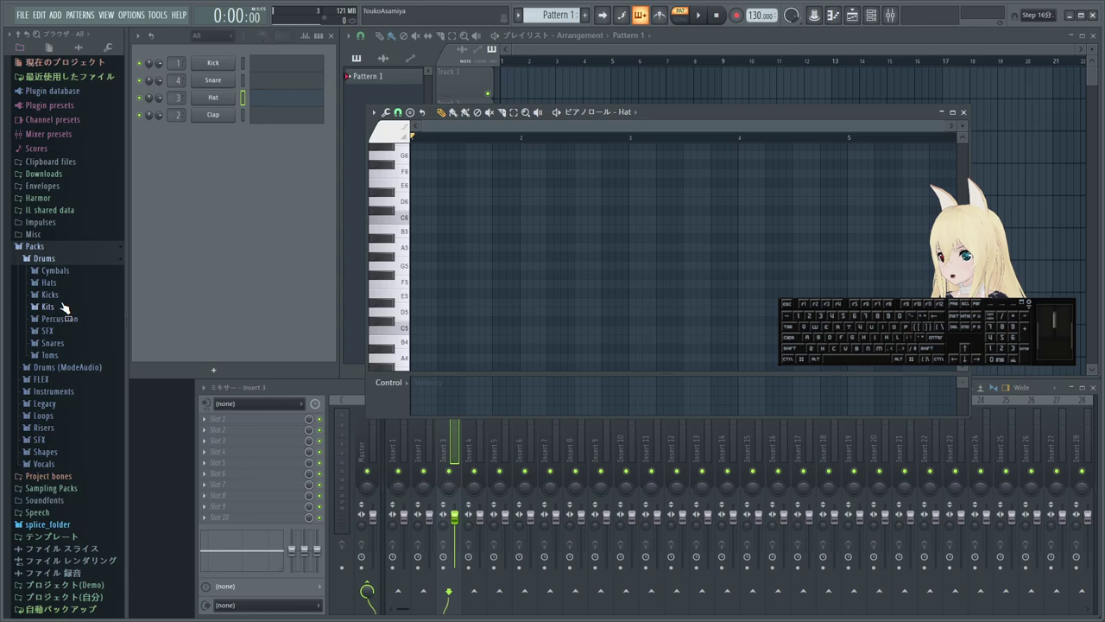
# - Audition hat samples such as 909 CH 1 and the Hat channel's sound in the Browser
pyautogui.click(64, 289)
pyautogui.click(77, 291)
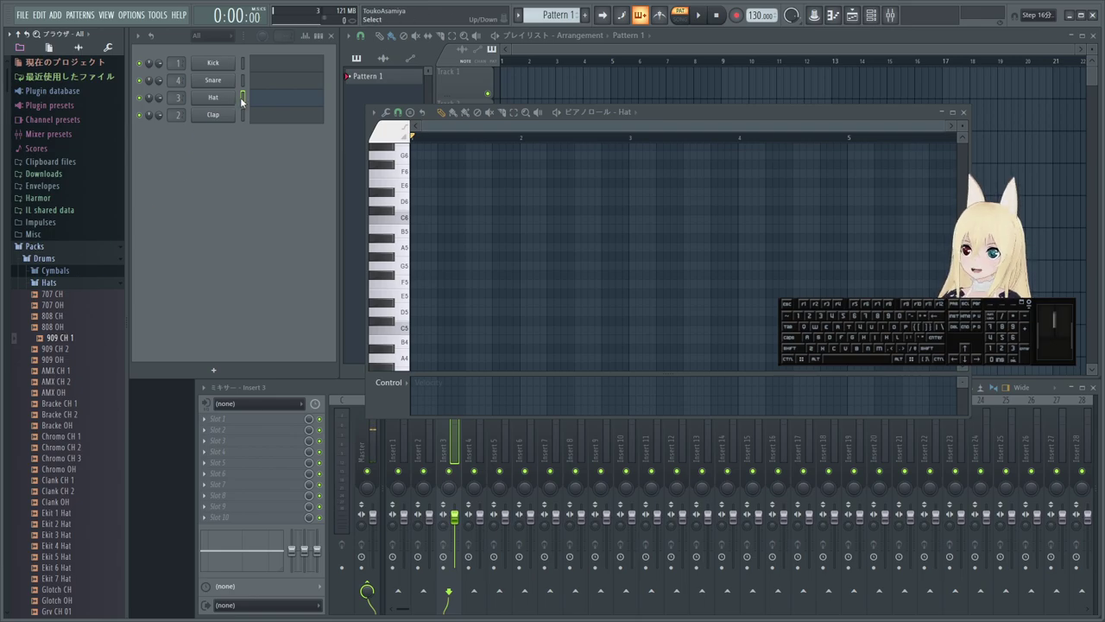
pyautogui.click(246, 100)
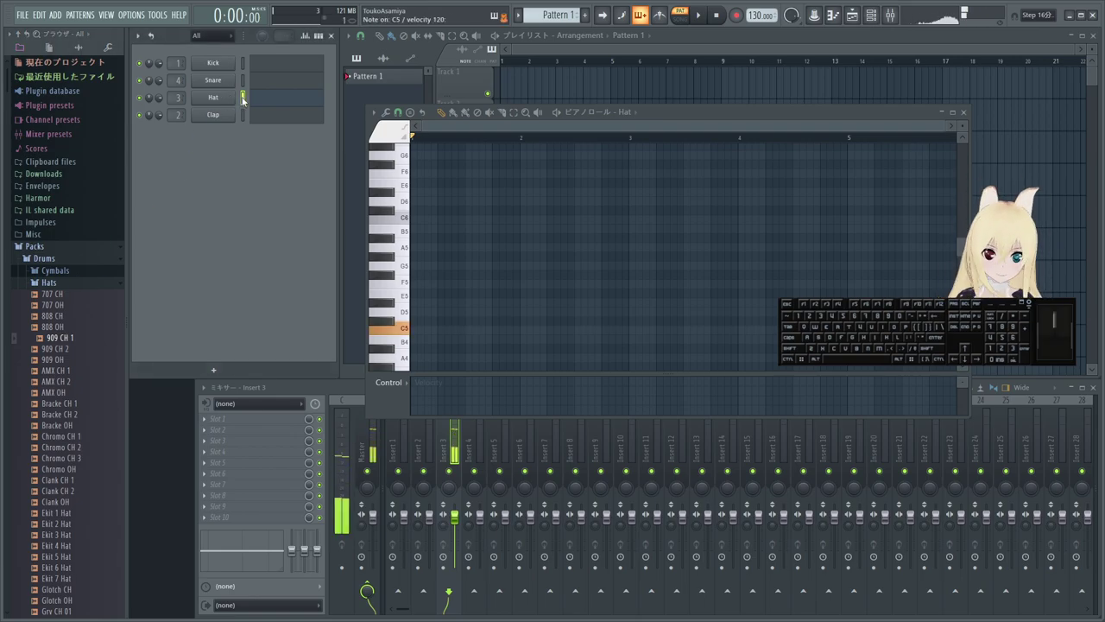
pyautogui.rightClick(246, 100)
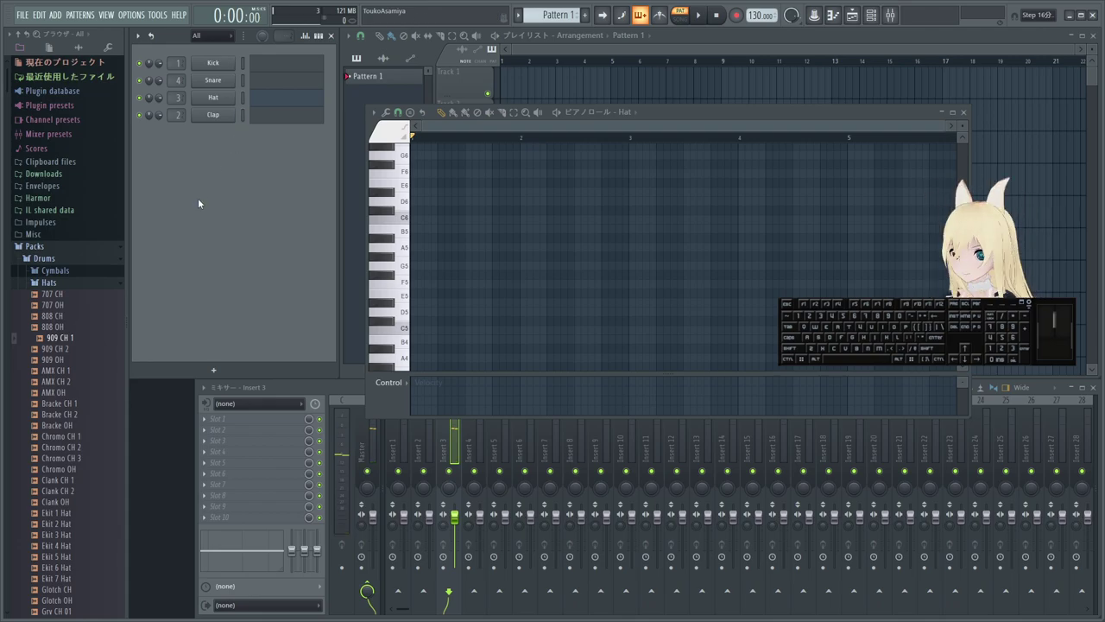
pyautogui.click(82, 343)
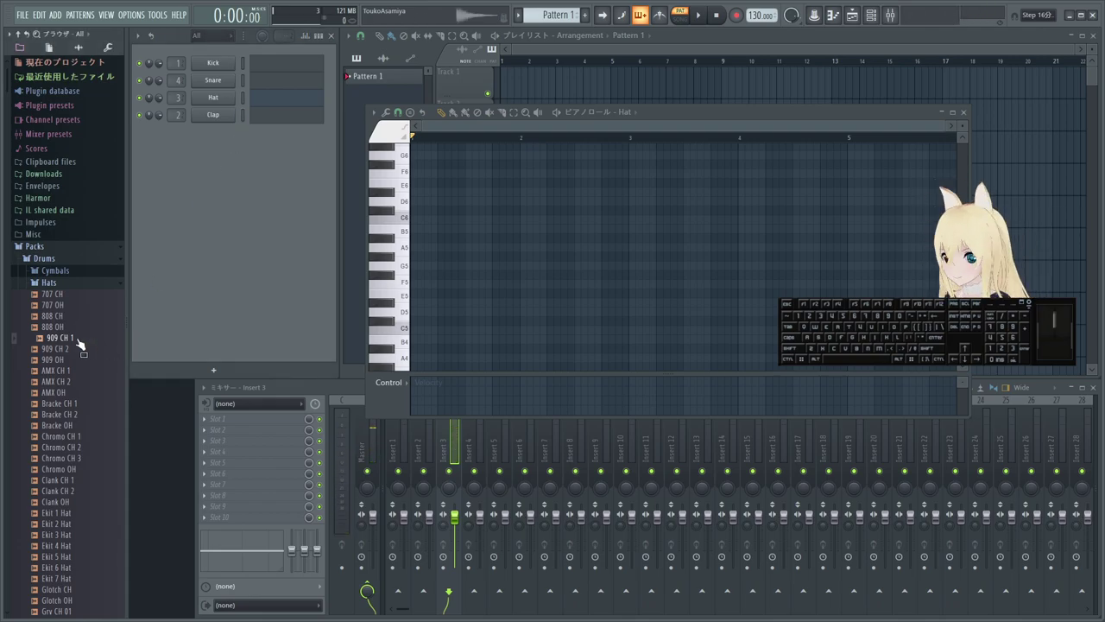
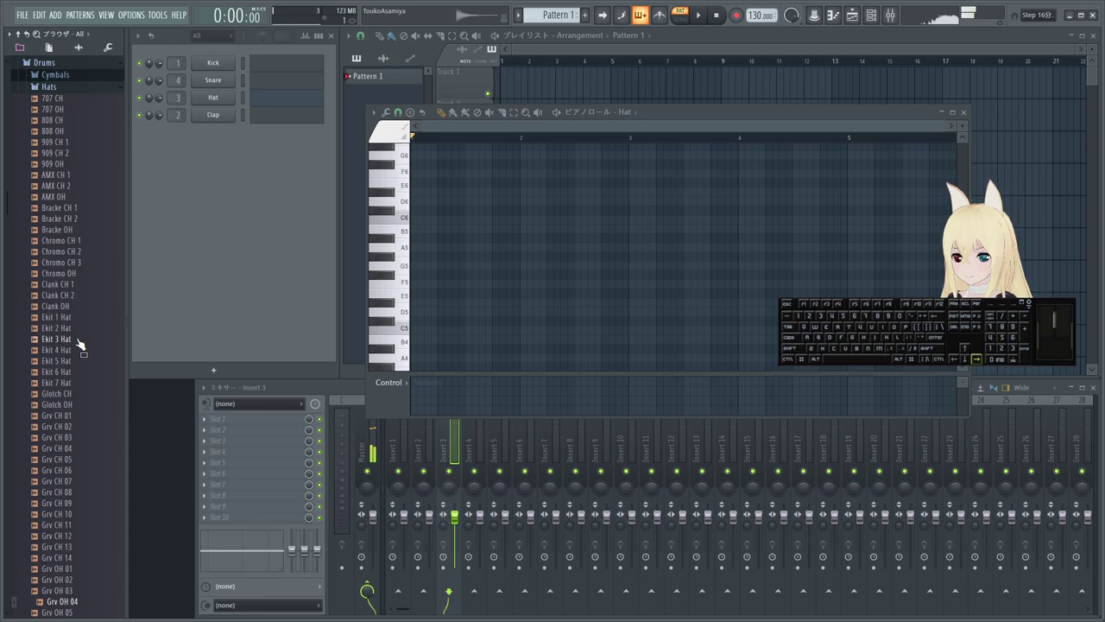
pyautogui.press('Right')
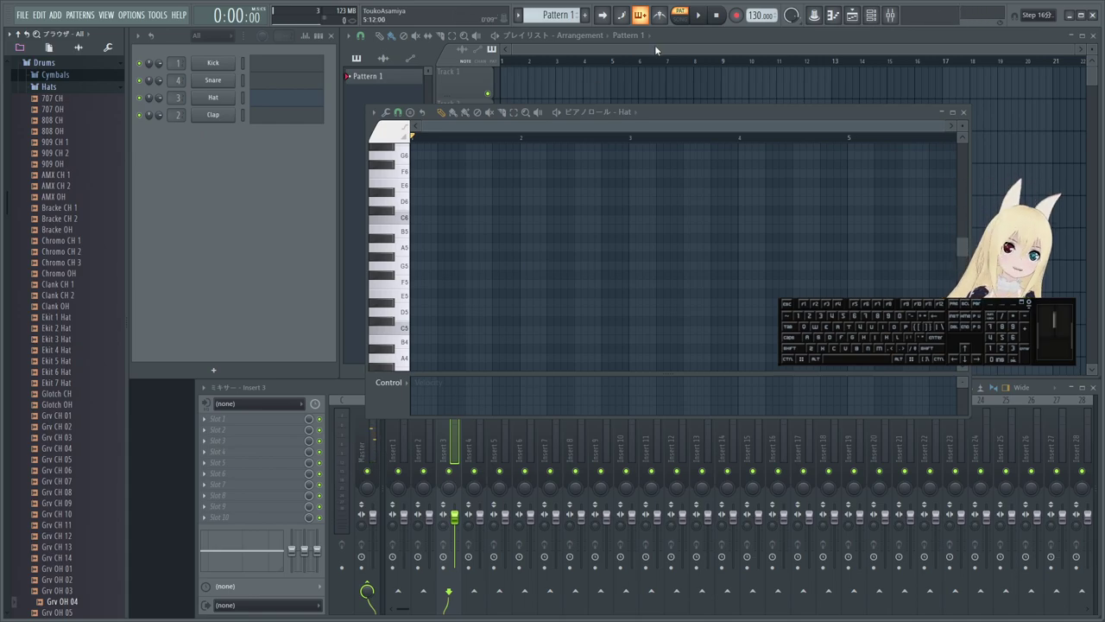
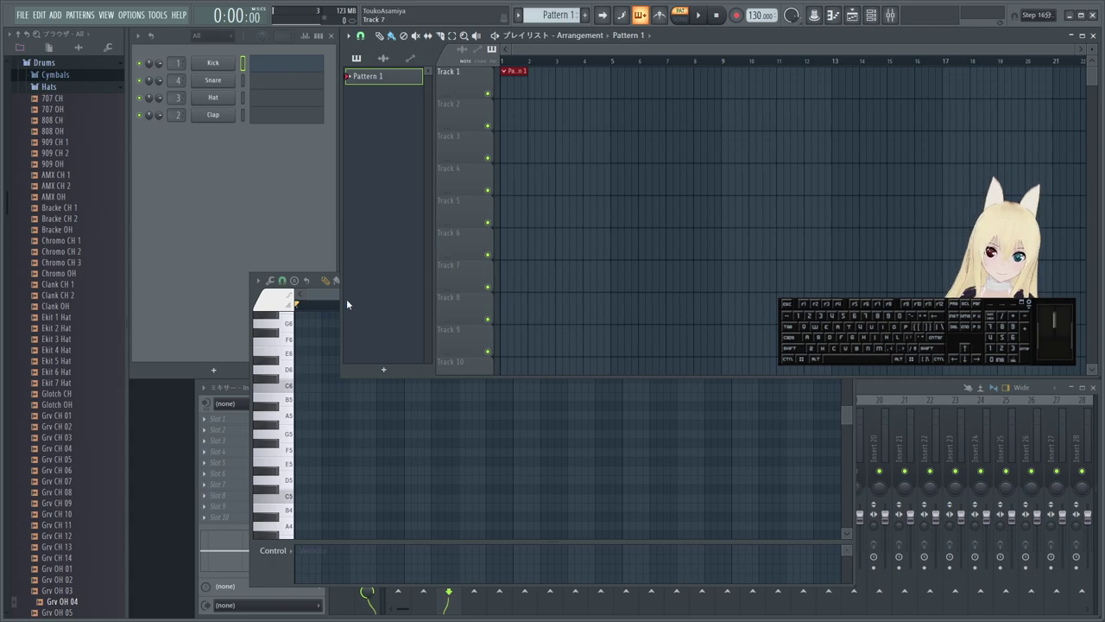
# - Play back the Kick's four C5 notes on beats 1-4, then stop
pyautogui.click(247, 70)
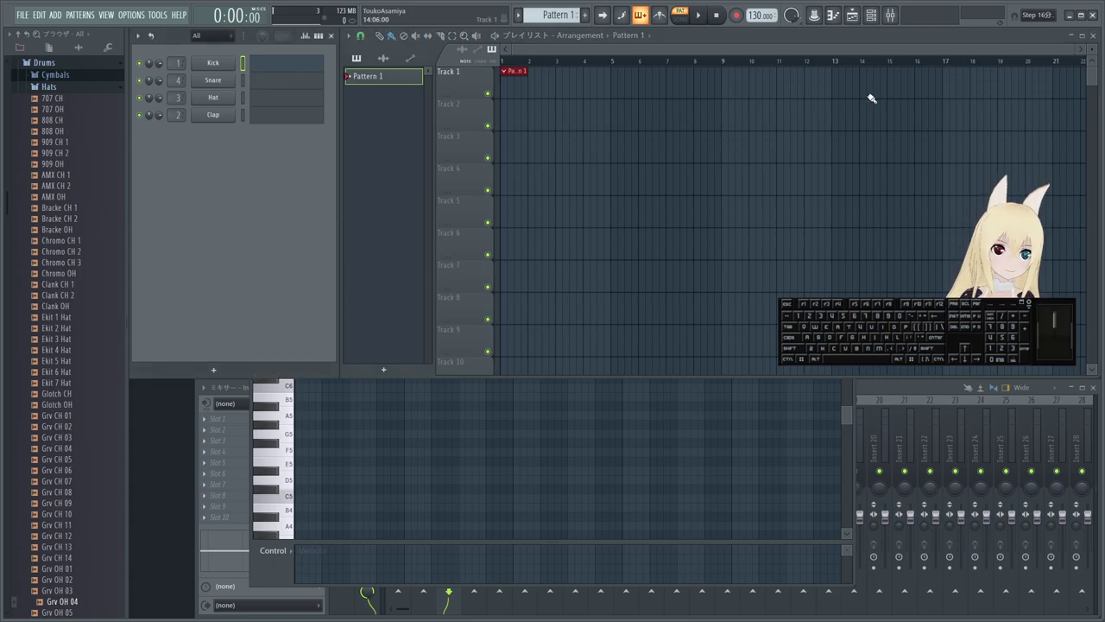
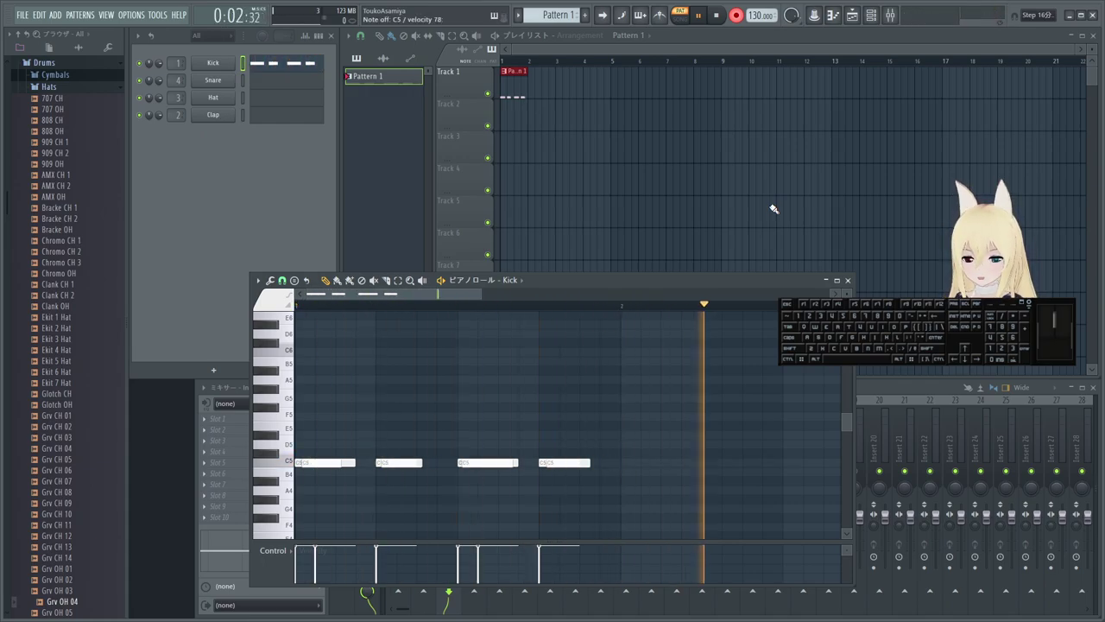
pyautogui.press('space')
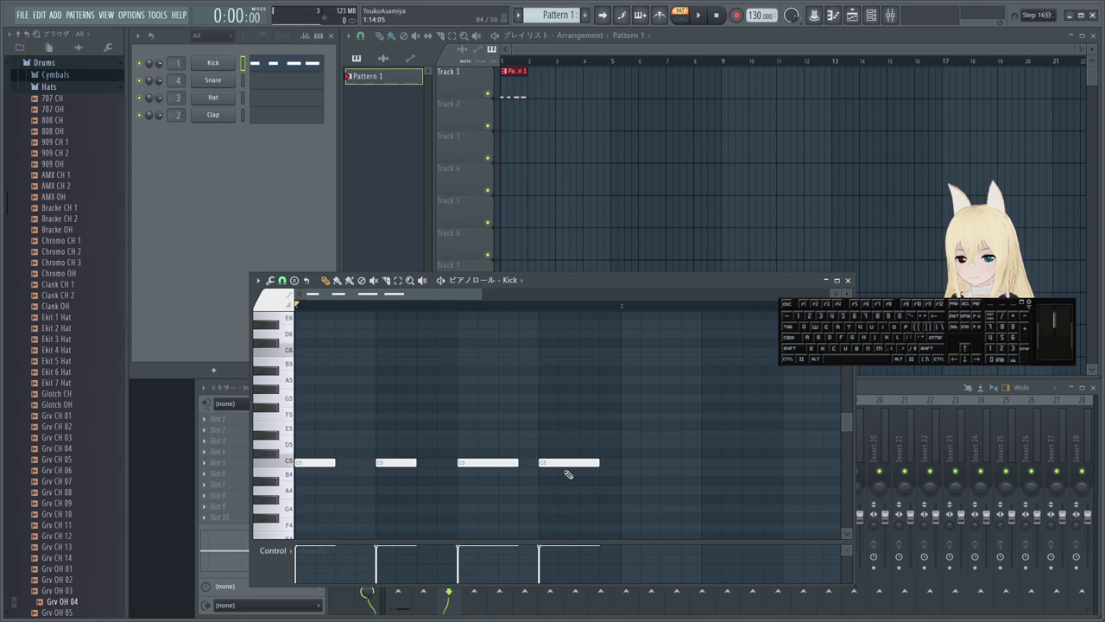
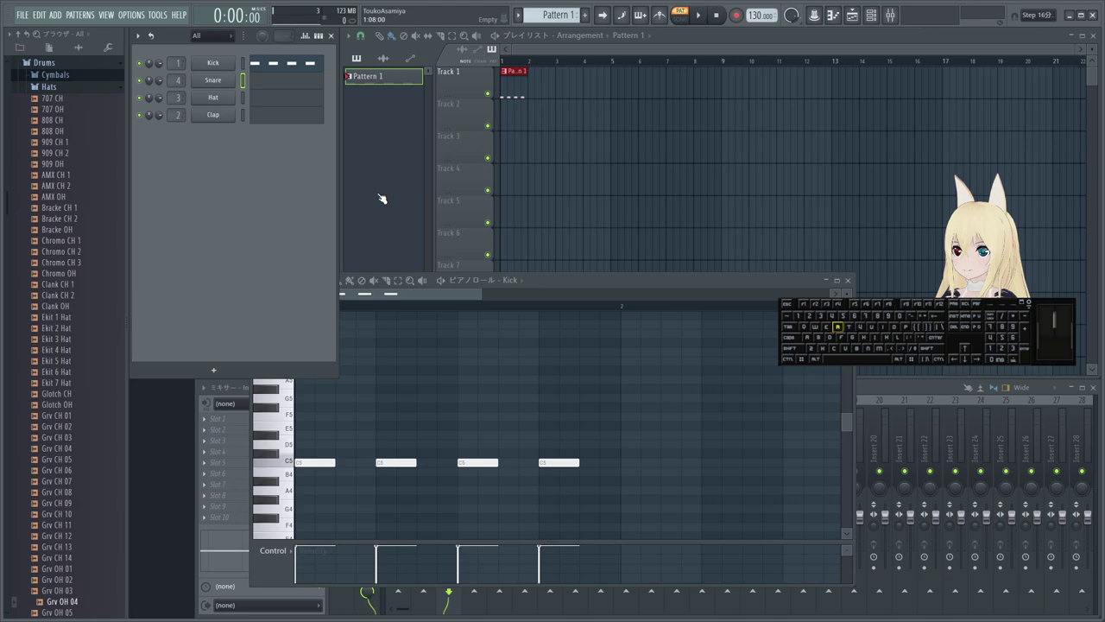
# - Play the pattern with snare hits on beats 2 and 4, then select the next drum channel
pyautogui.press('space')
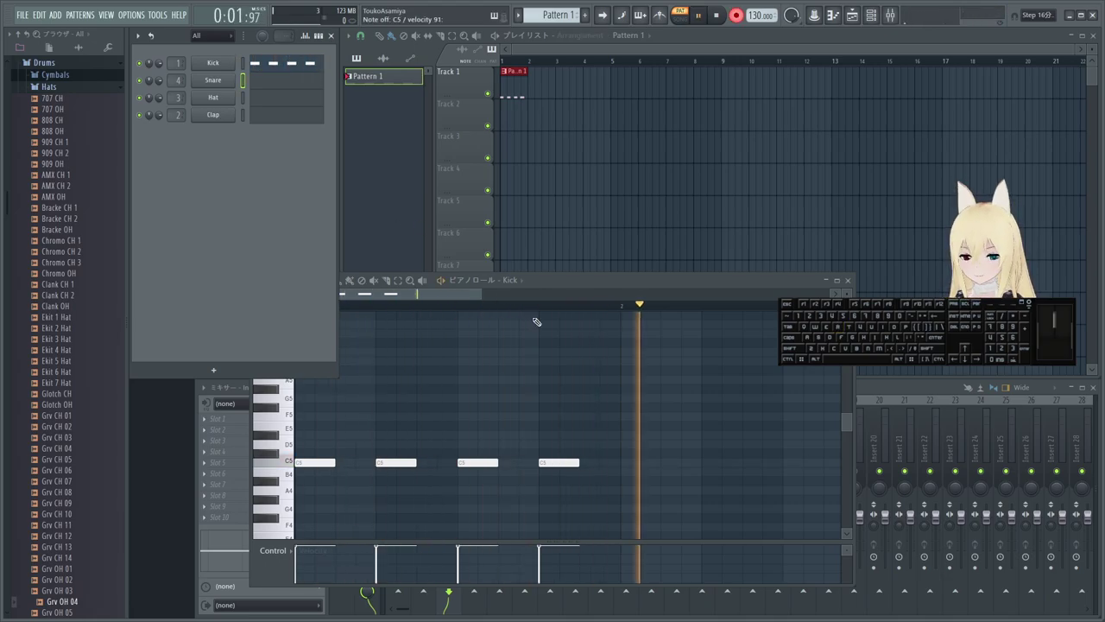
pyautogui.press('space')
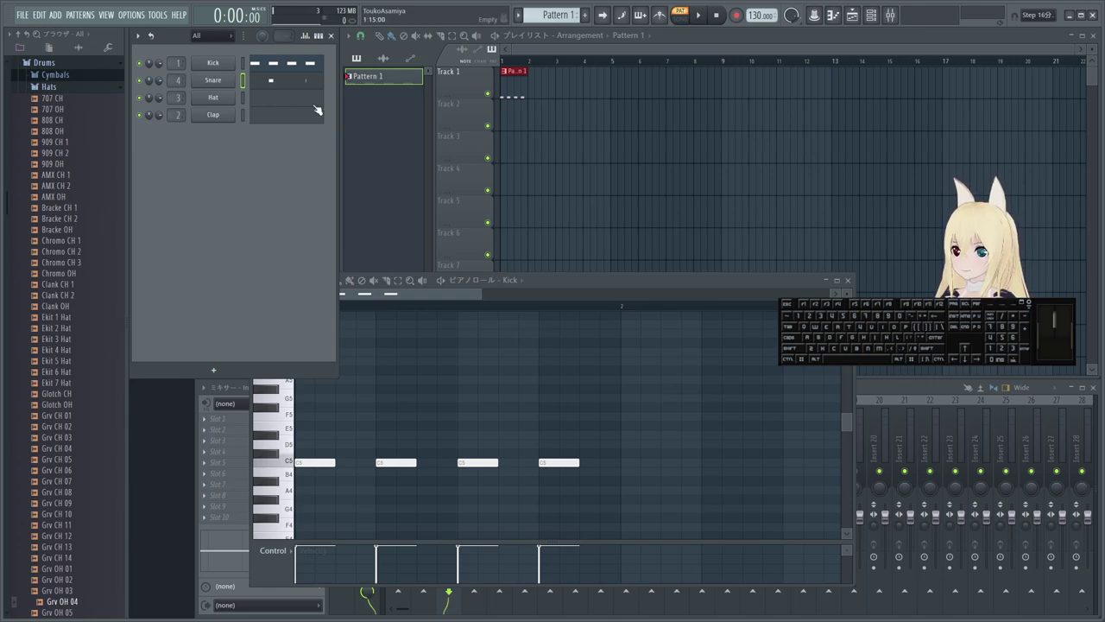
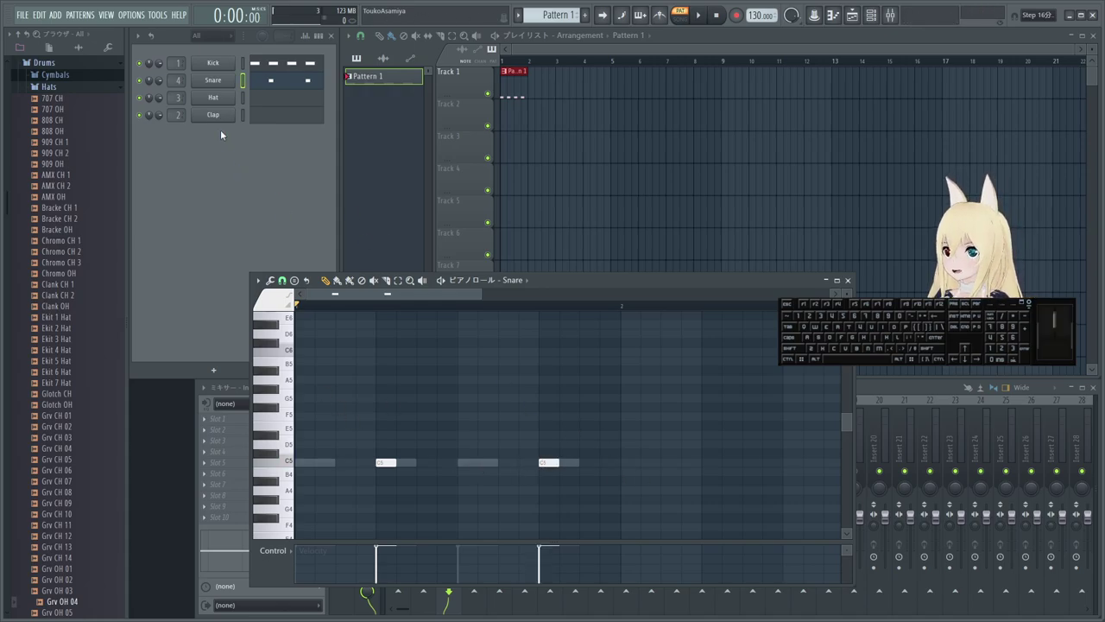
pyautogui.click(243, 104)
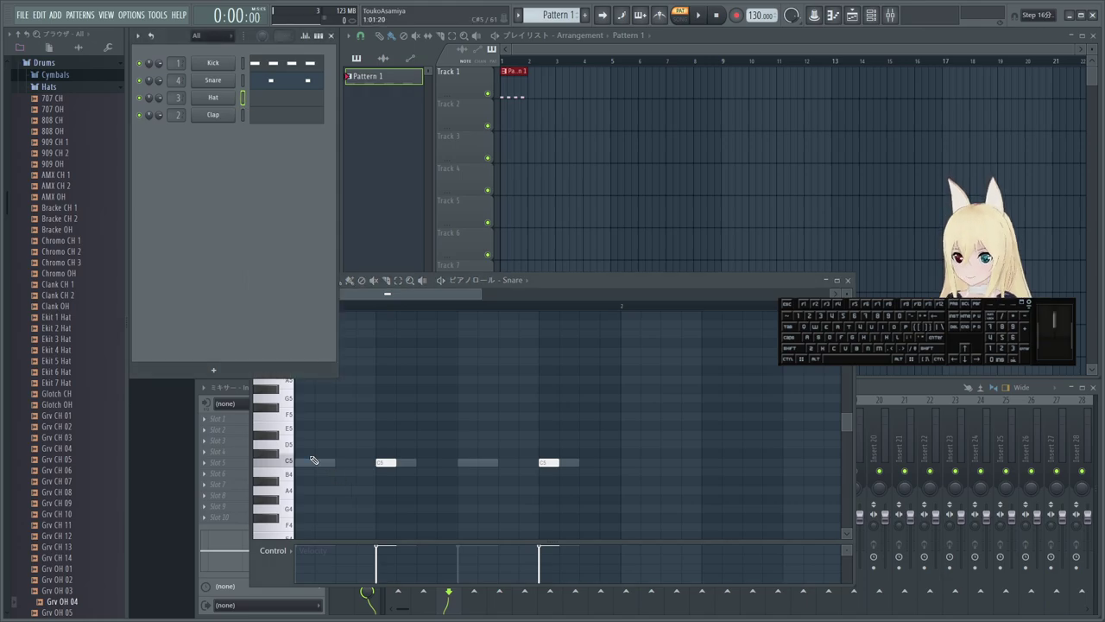
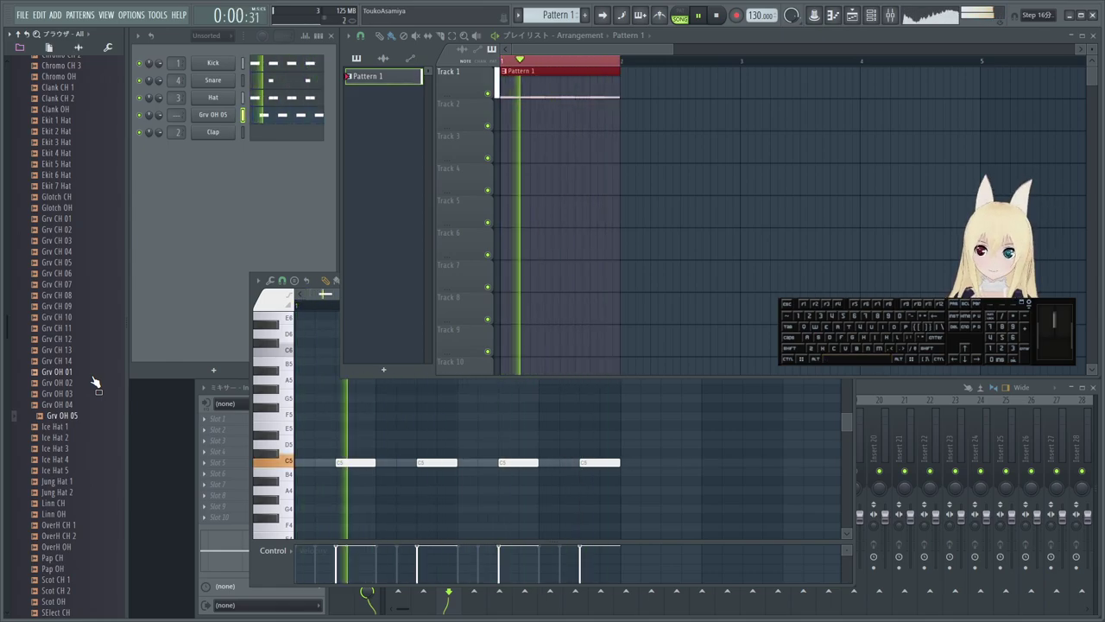
# - Stop playback, select the Clap channel and scroll the Browser back to the drum folders
pyautogui.press('space')
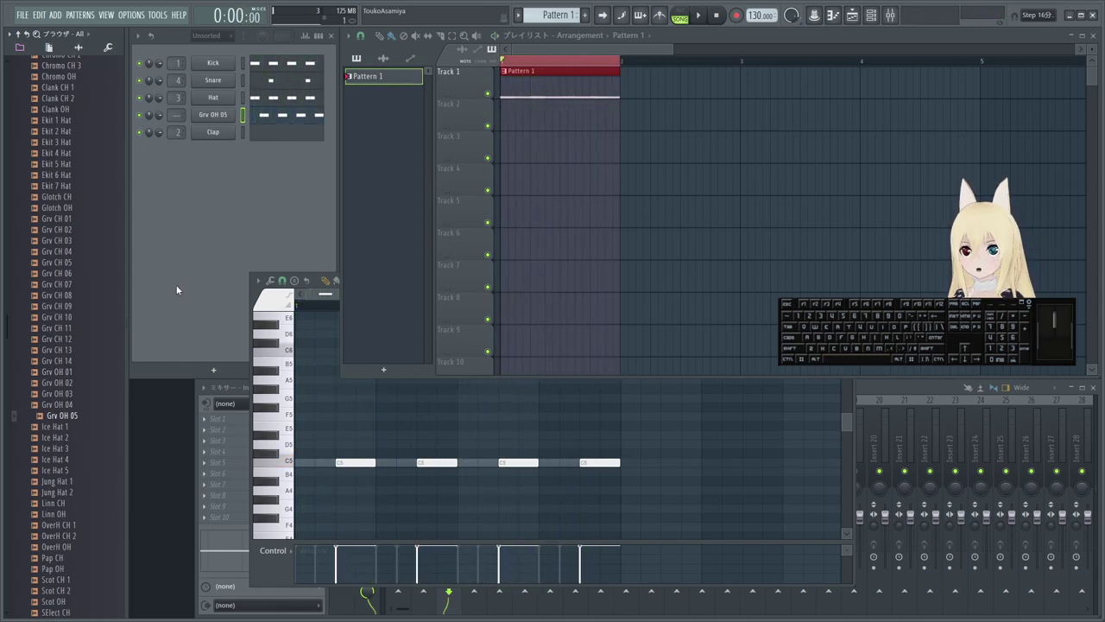
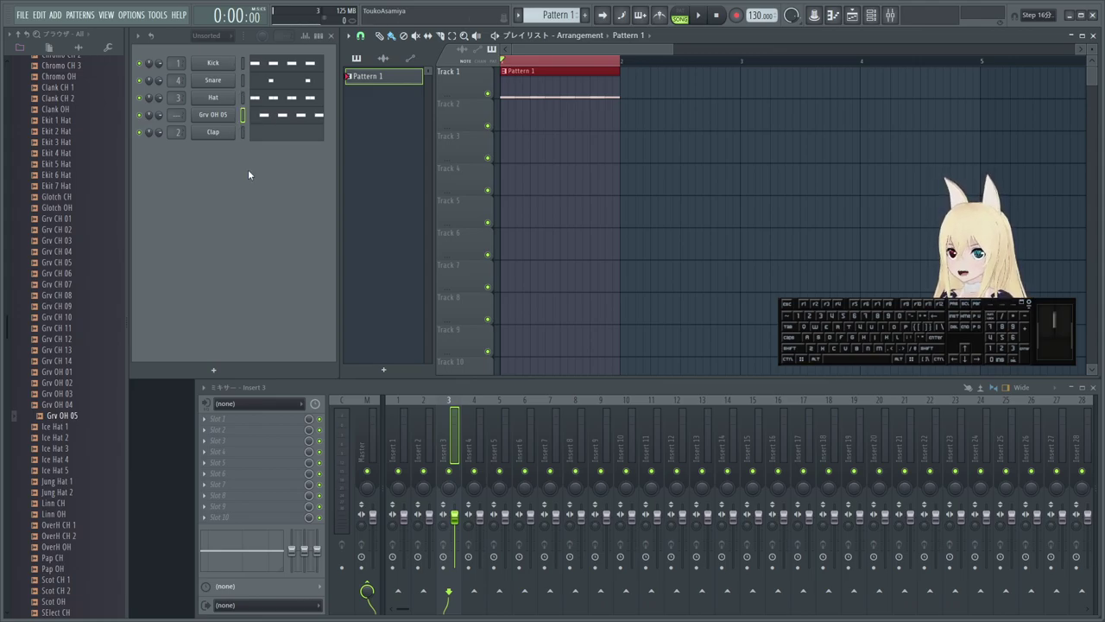
pyautogui.click(249, 133)
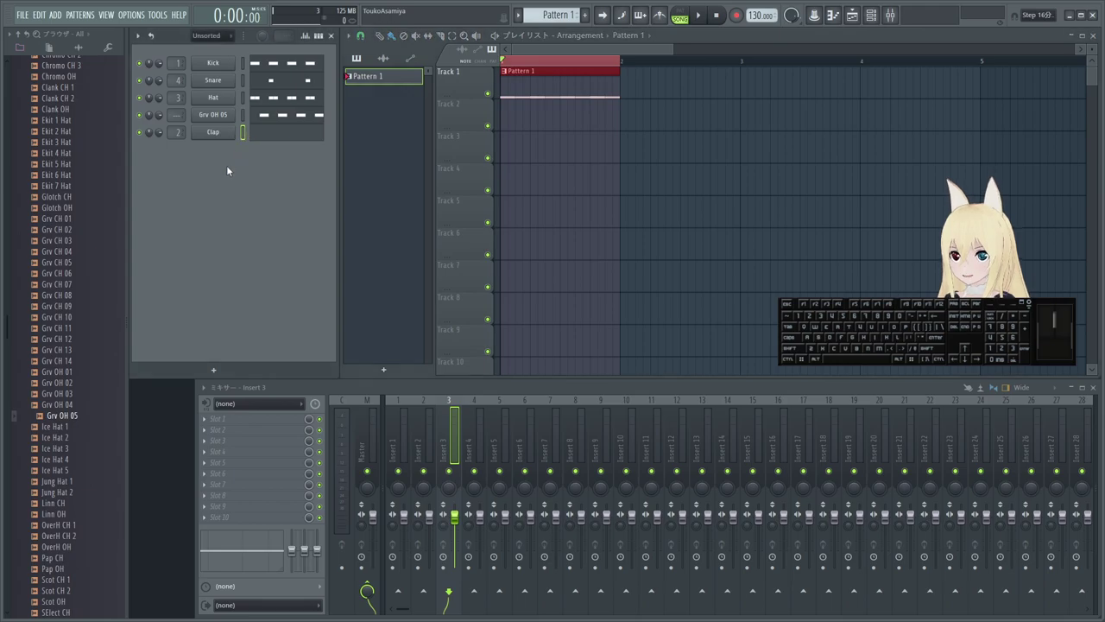
pyautogui.click(73, 152)
# - Expand the Cymbals sample folder listing crash and ride samples
pyautogui.click(63, 271)
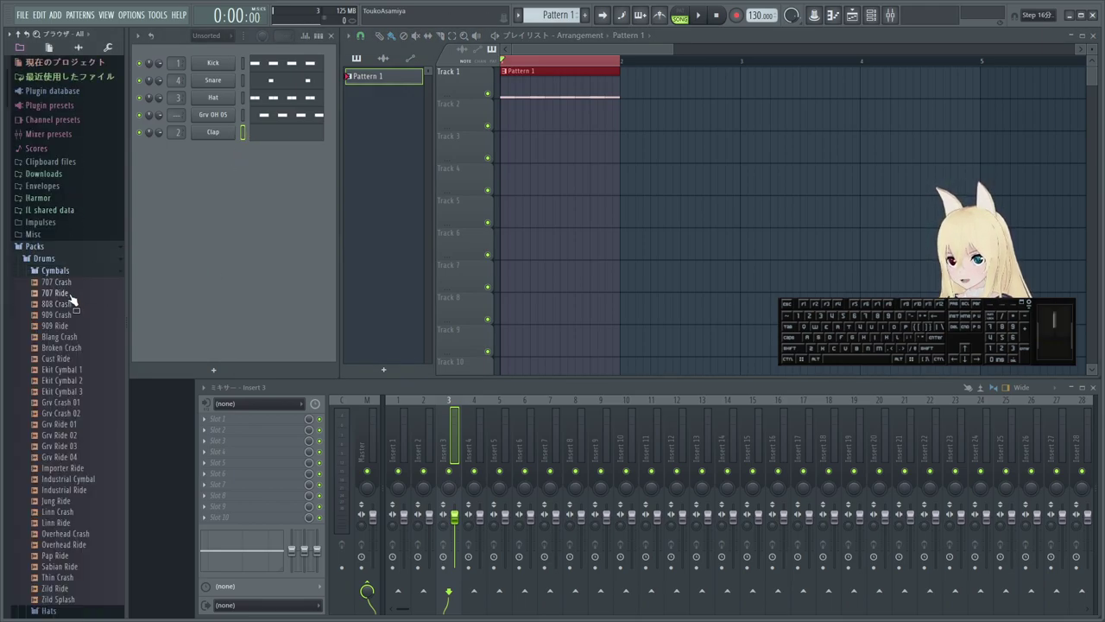
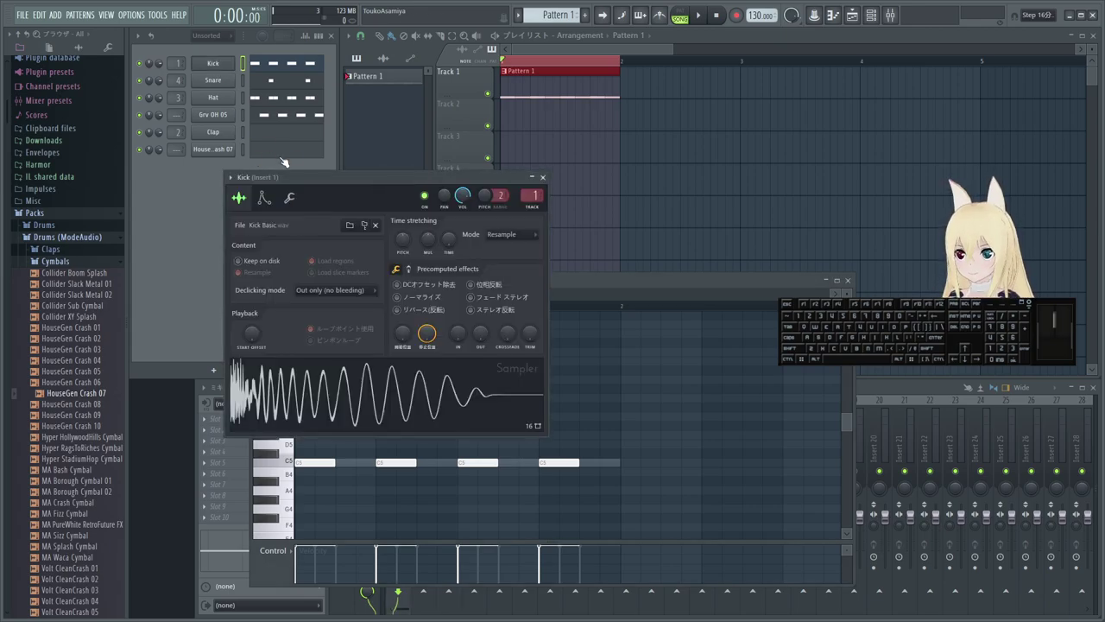
# - Browse the Snare and Hat channel settings, then bring up Grv OH 05's sample settings
pyautogui.click(549, 179)
pyautogui.click(218, 84)
pyautogui.click(216, 125)
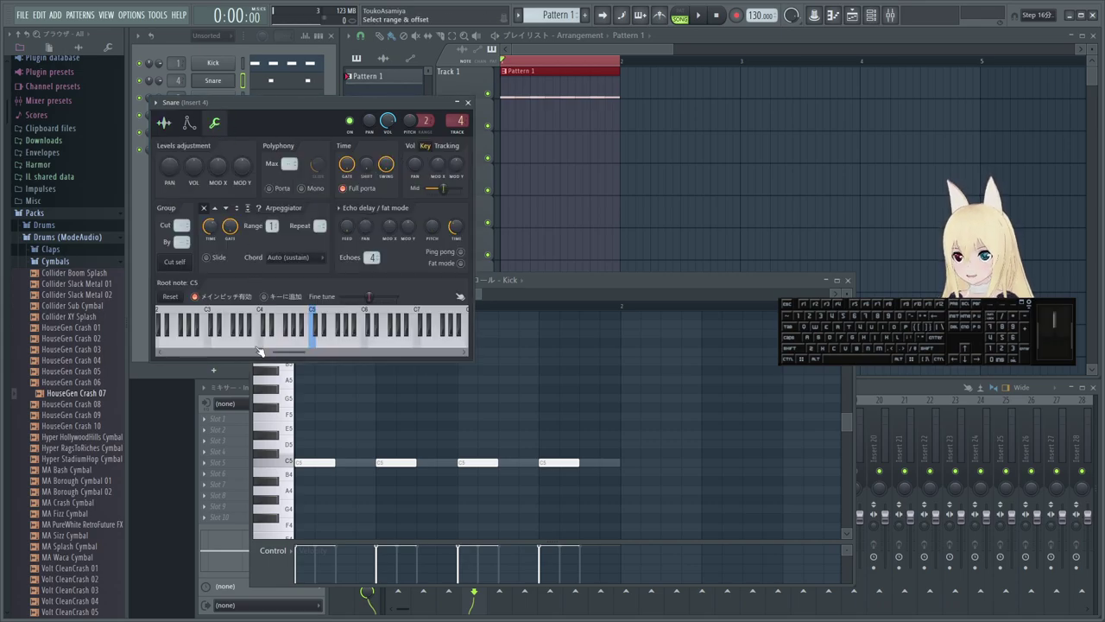
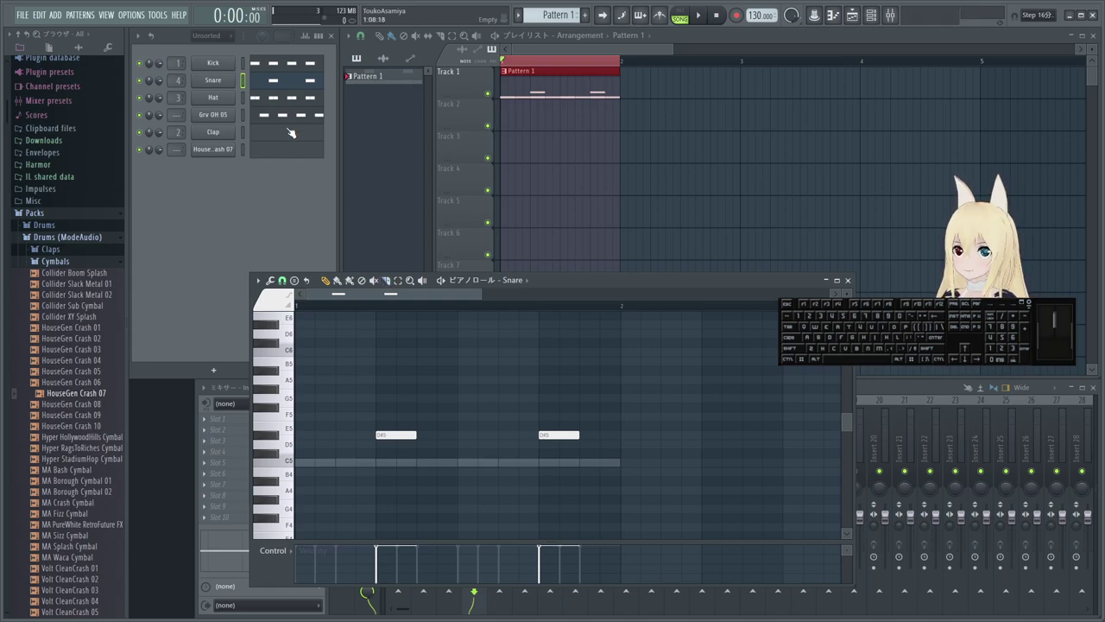
pyautogui.click(229, 99)
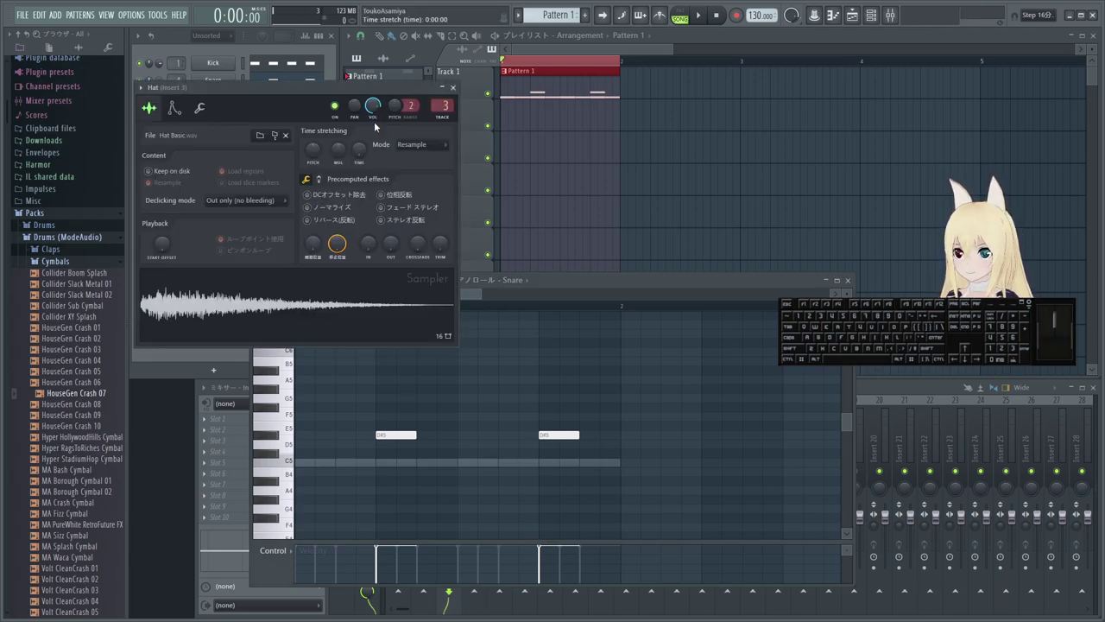
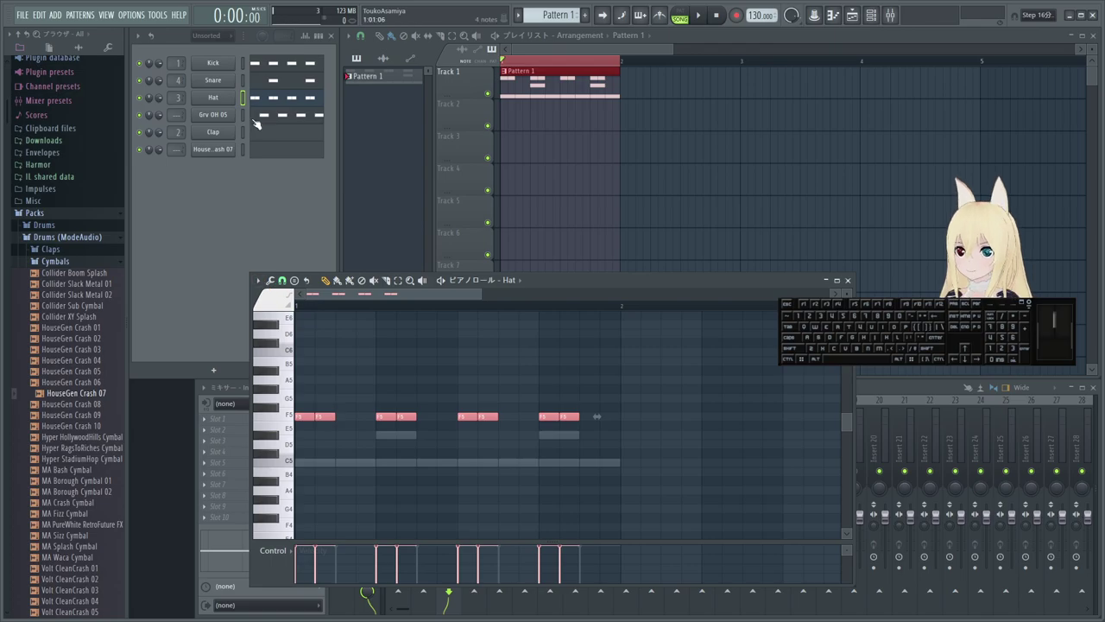
pyautogui.click(247, 114)
pyautogui.click(221, 117)
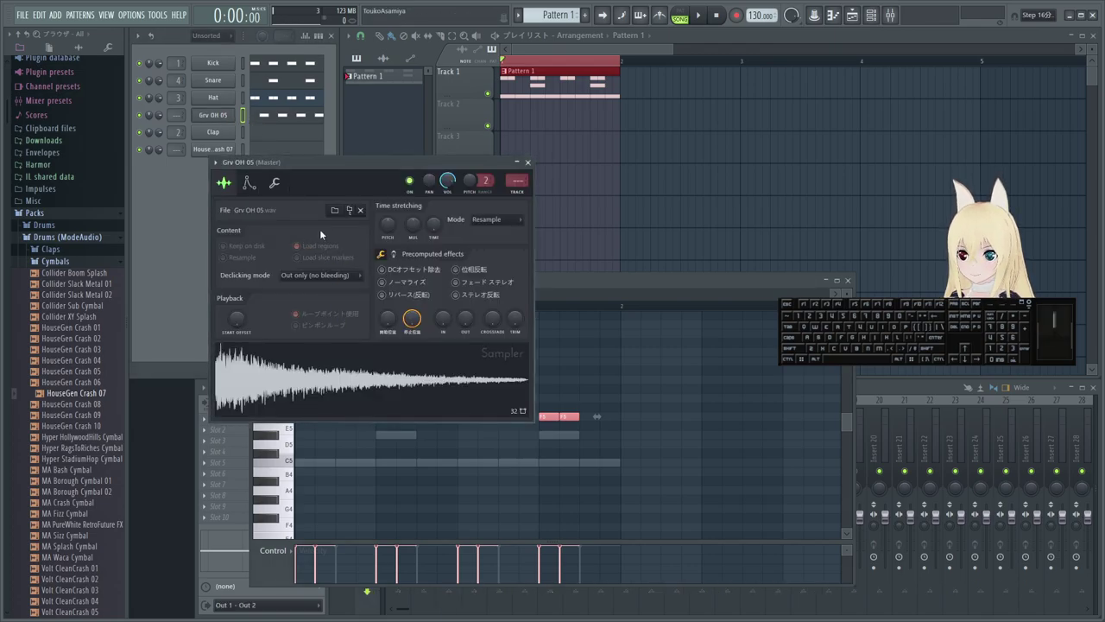
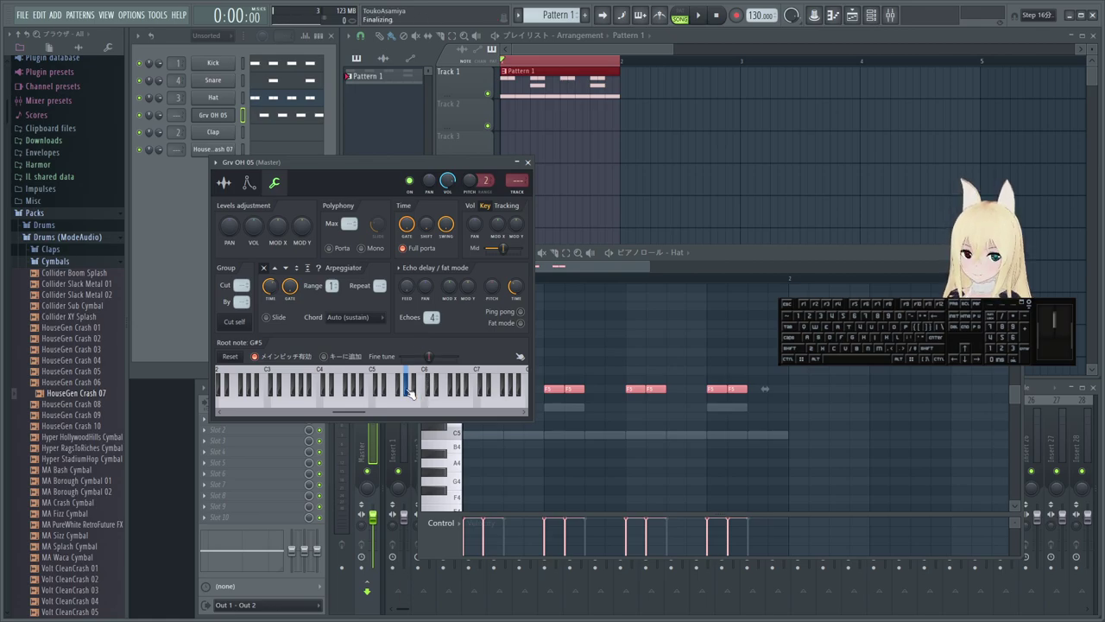
# - Set the Grv OH 05 open hi-hat's root note to G#5 on the settings keyboard
pyautogui.rightClick(391, 401)
pyautogui.rightClick(419, 398)
pyautogui.rightClick(436, 400)
pyautogui.rightClick(463, 402)
pyautogui.rightClick(462, 402)
pyautogui.rightClick(425, 402)
pyautogui.rightClick(389, 399)
pyautogui.rightClick(416, 400)
pyautogui.rightClick(435, 401)
pyautogui.rightClick(451, 402)
pyautogui.rightClick(424, 394)
pyautogui.rightClick(411, 392)
pyautogui.rightClick(411, 393)
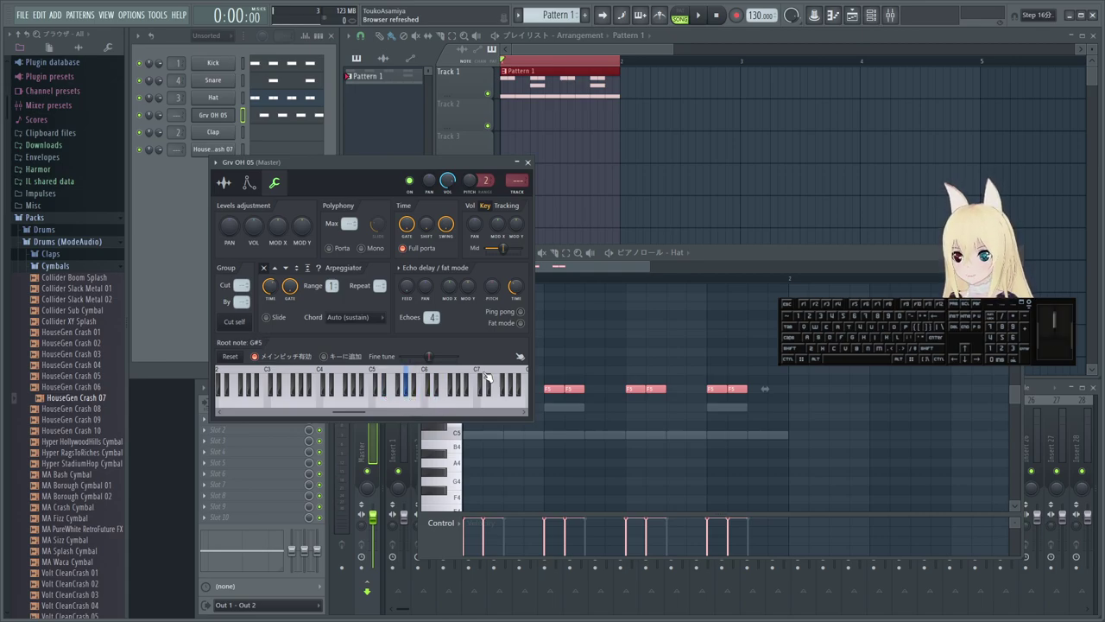
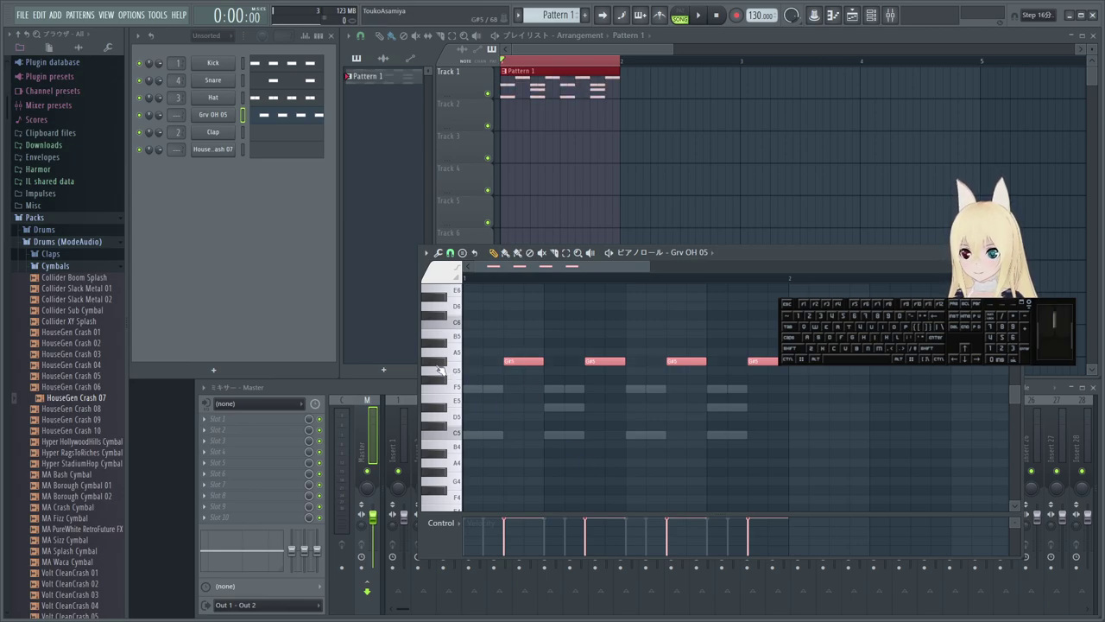
# - Play and stop the drum pattern, then show the Clap channel's empty piano roll
pyautogui.press('space')
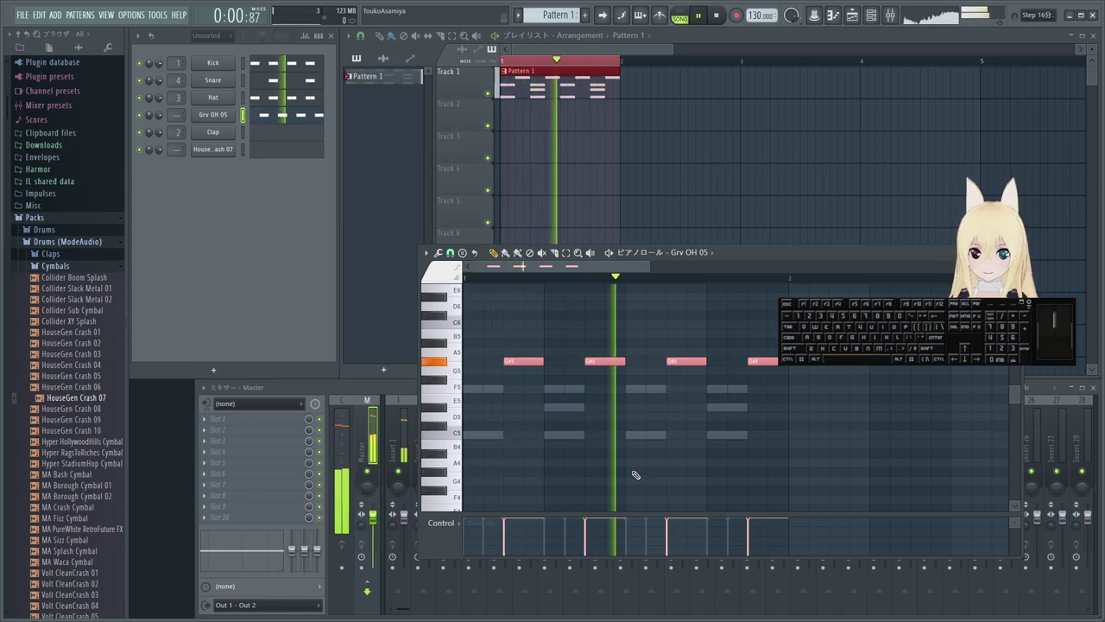
pyautogui.press('space')
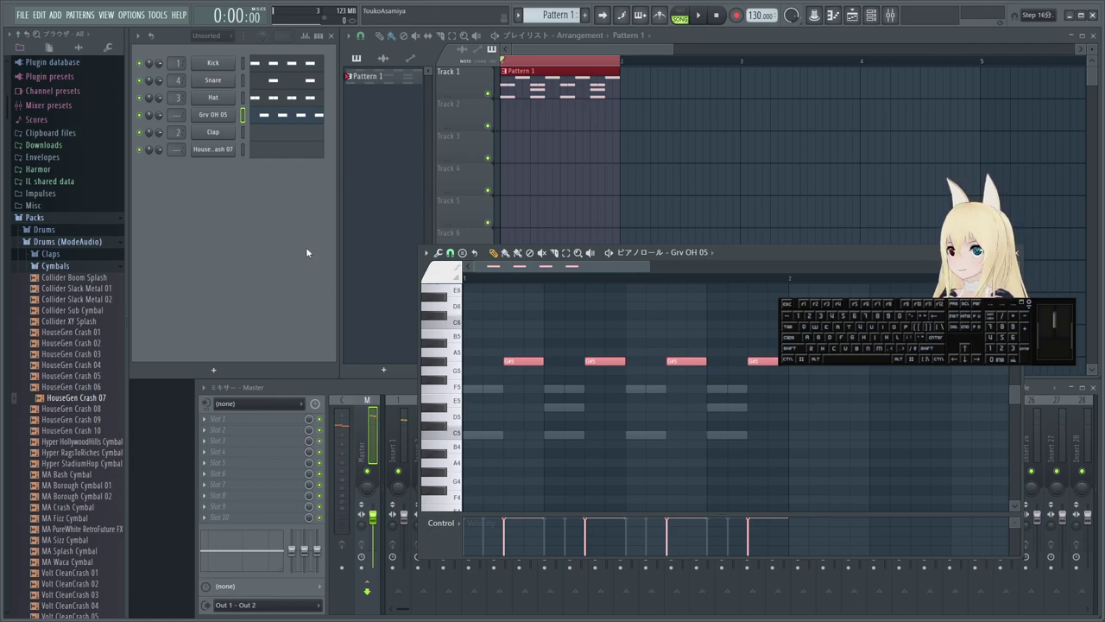
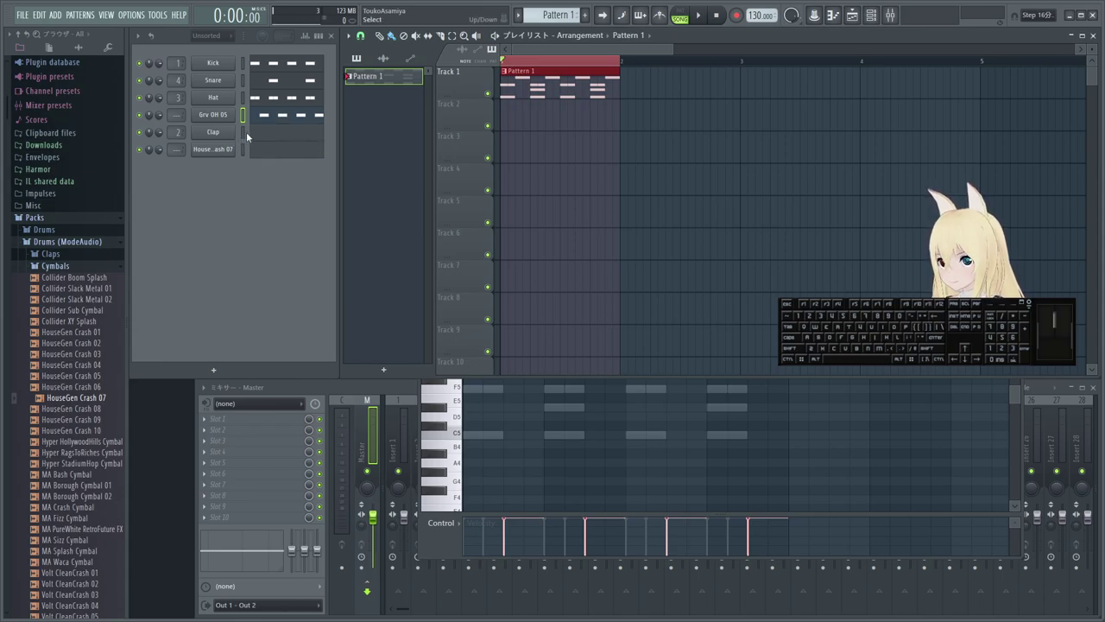
pyautogui.click(249, 133)
pyautogui.click(285, 137)
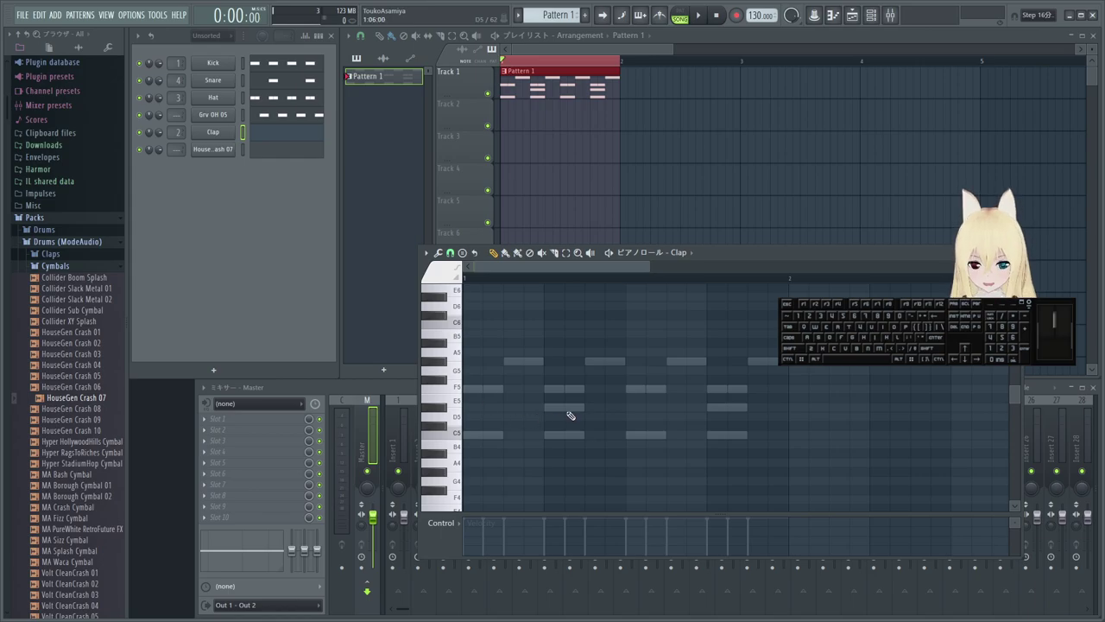
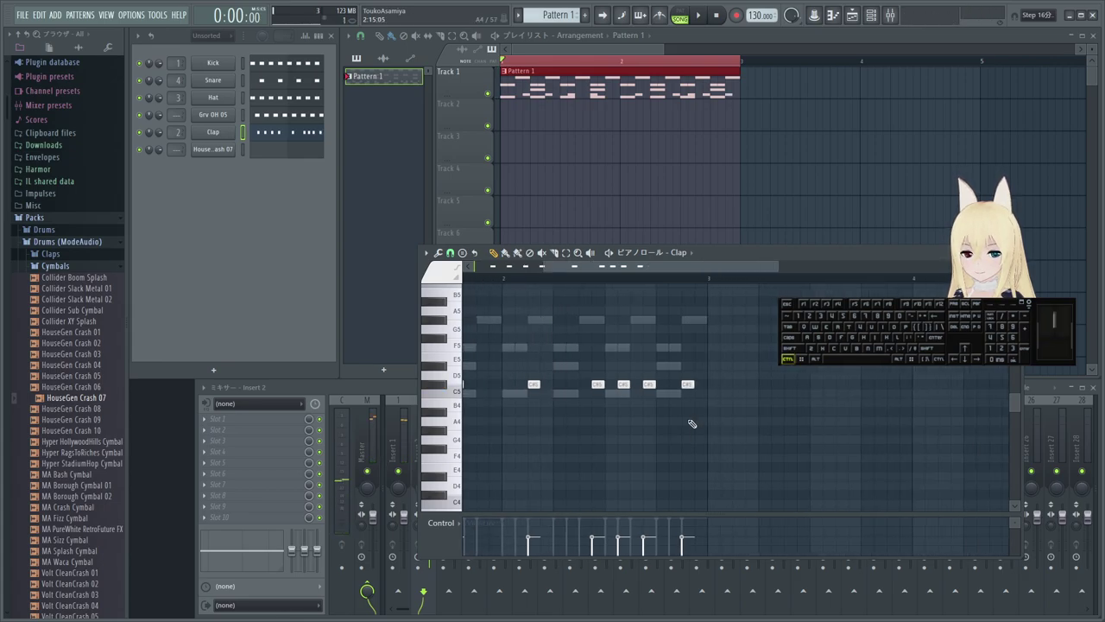
# - Play back the two-bar pattern with clap and crash parts, then stop
pyautogui.scroll(3)
pyautogui.press('space')
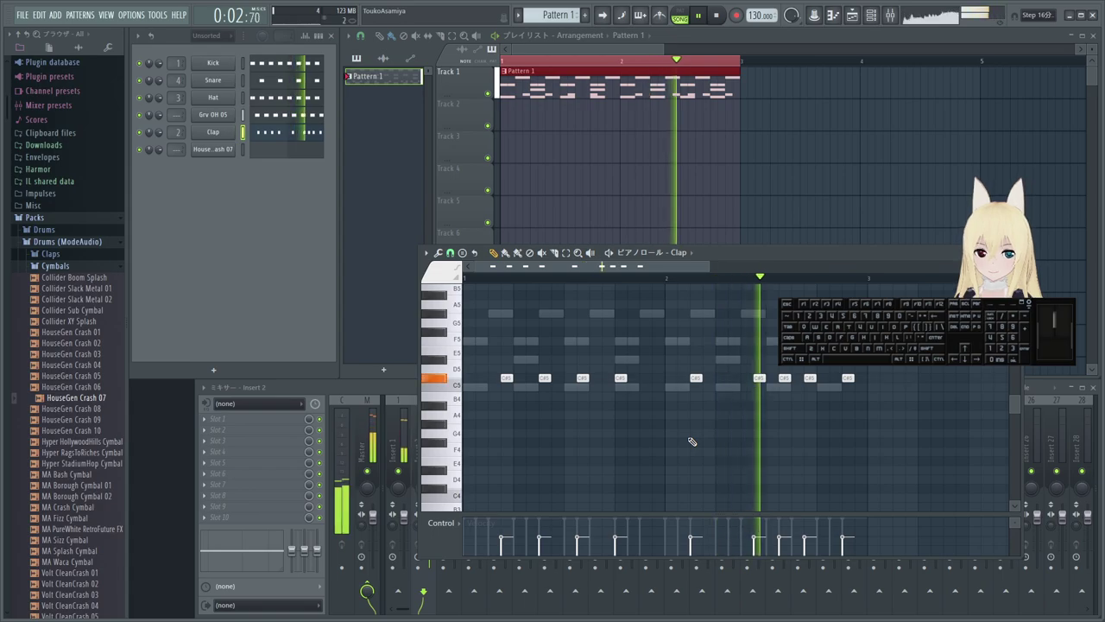
pyautogui.press('space')
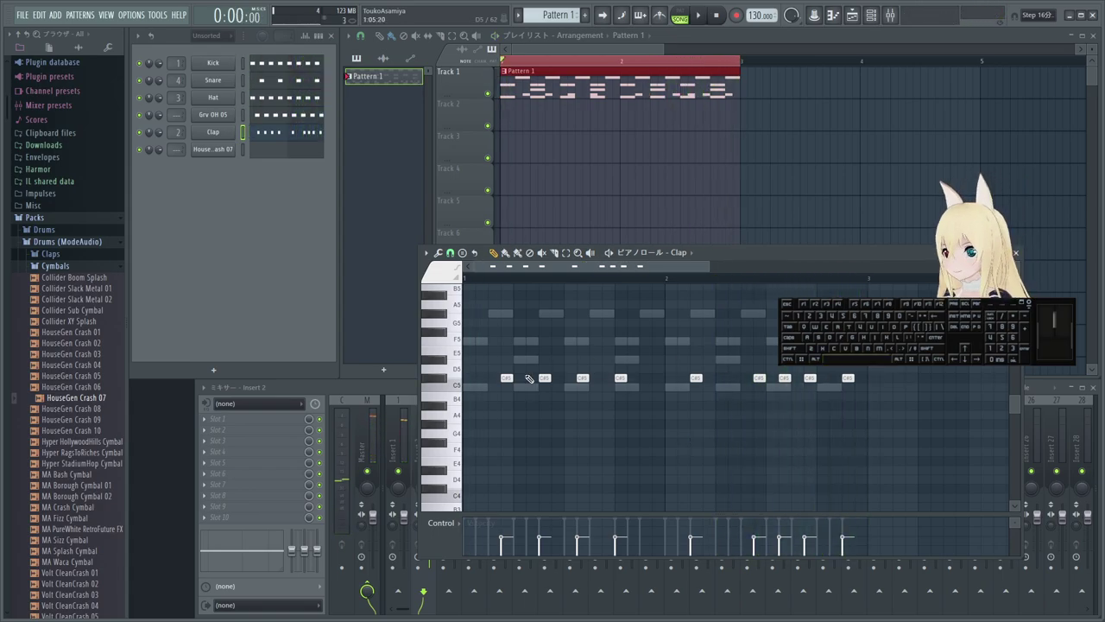
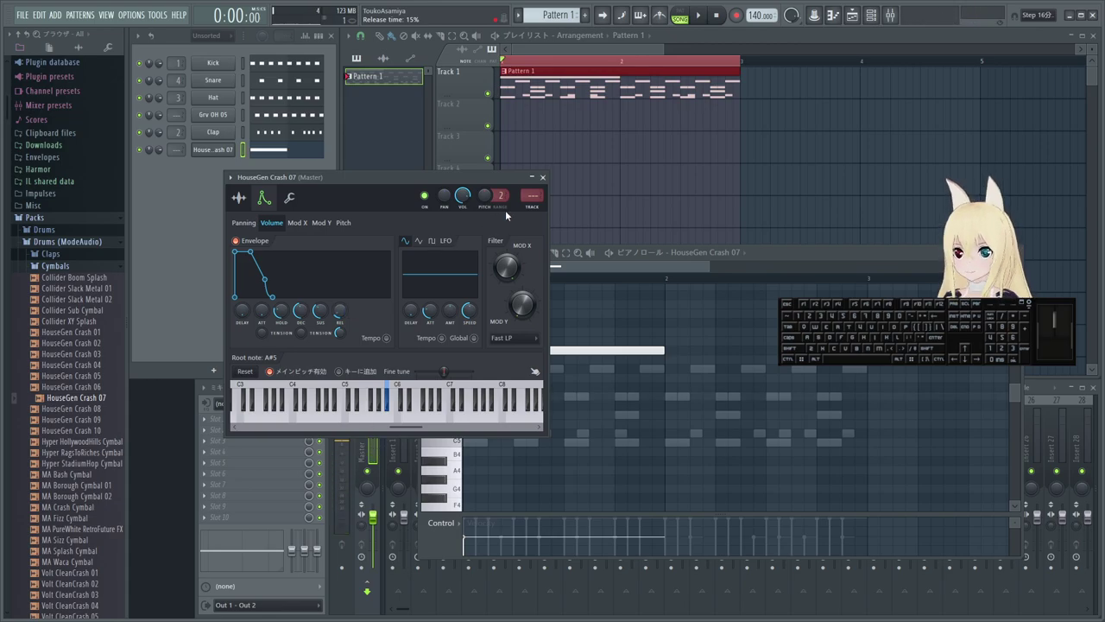
# - Close the crash settings and show the Snare sample's volume envelope
pyautogui.click(545, 182)
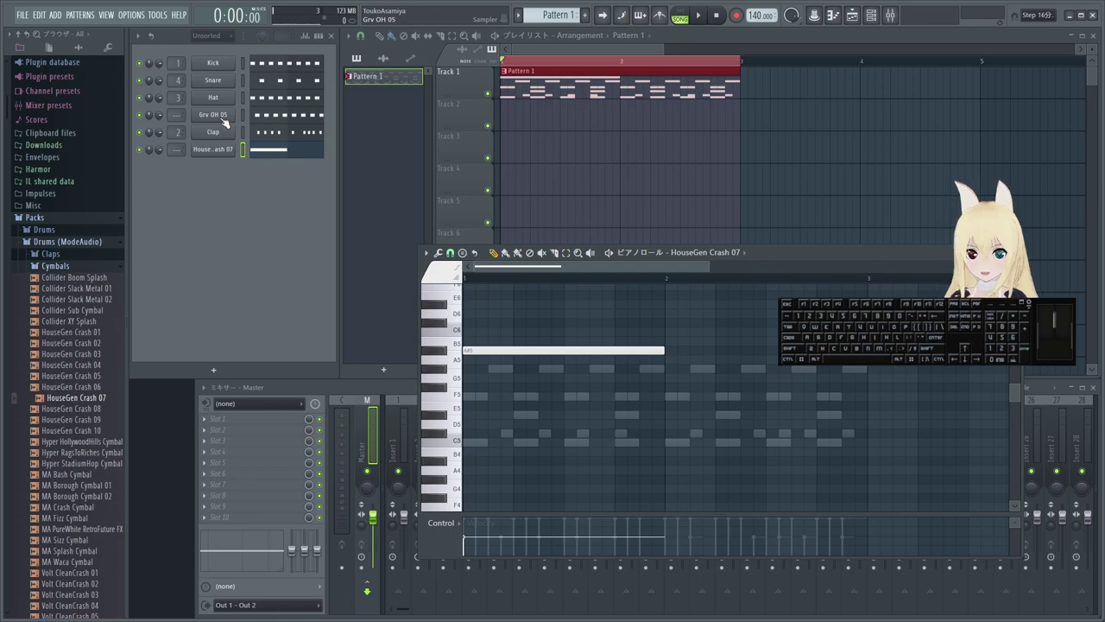
pyautogui.click(226, 84)
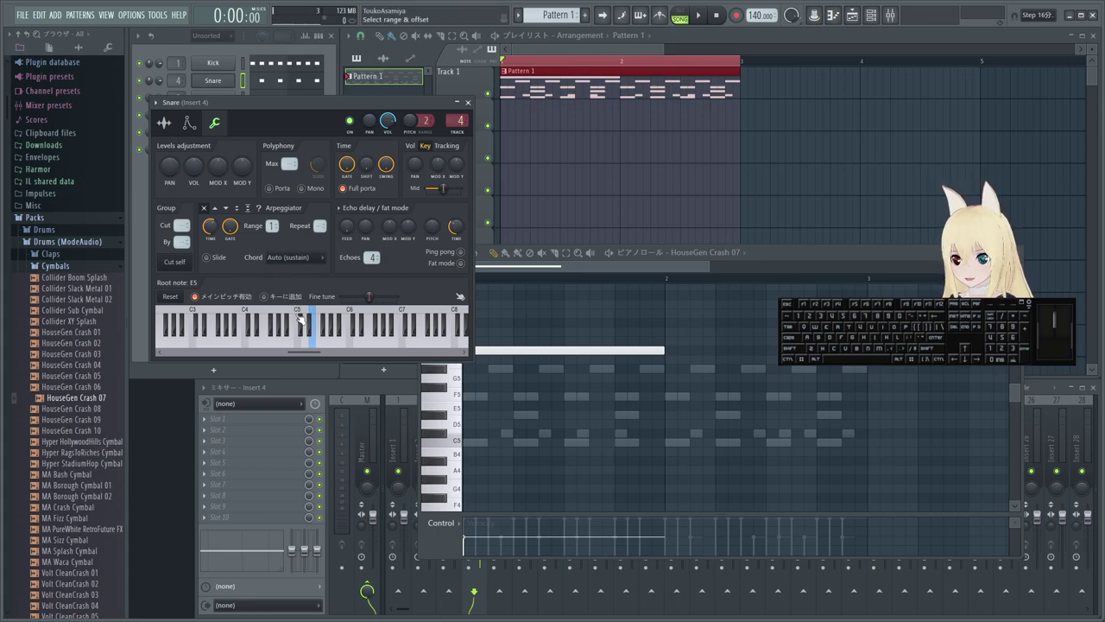
pyautogui.click(195, 120)
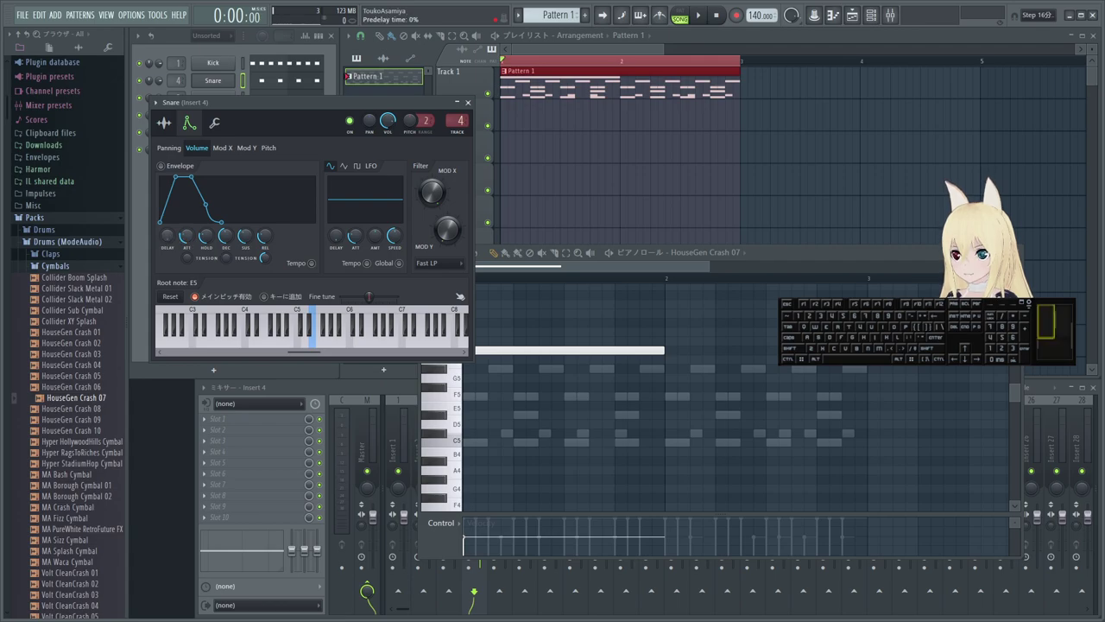
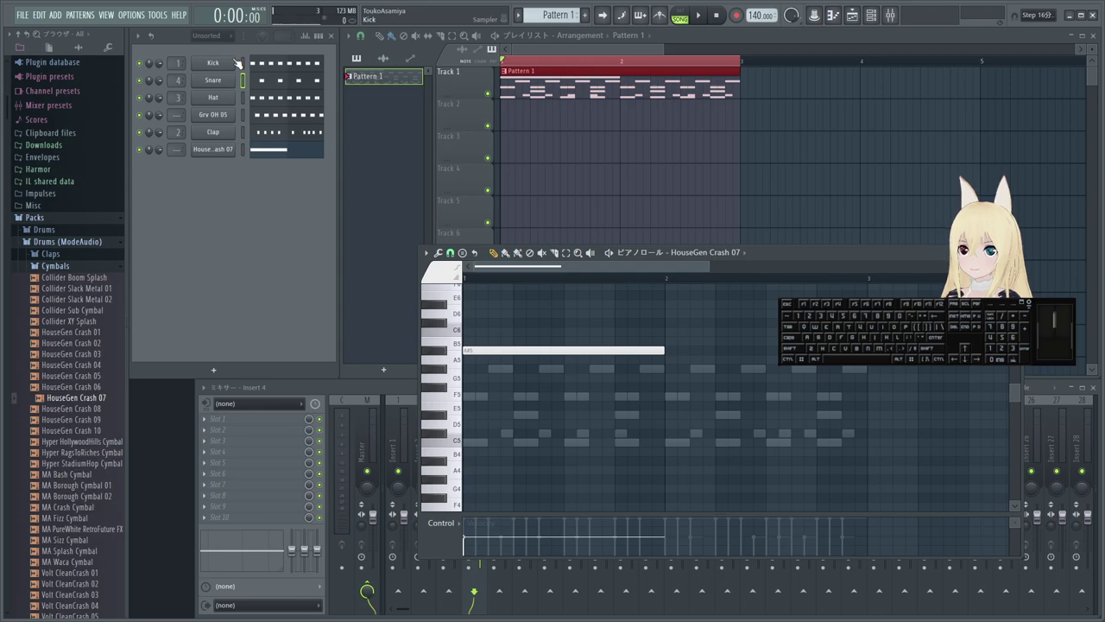
# - Give the Kick sample a volume envelope with a short release, then close its settings
pyautogui.click(248, 67)
pyautogui.click(229, 65)
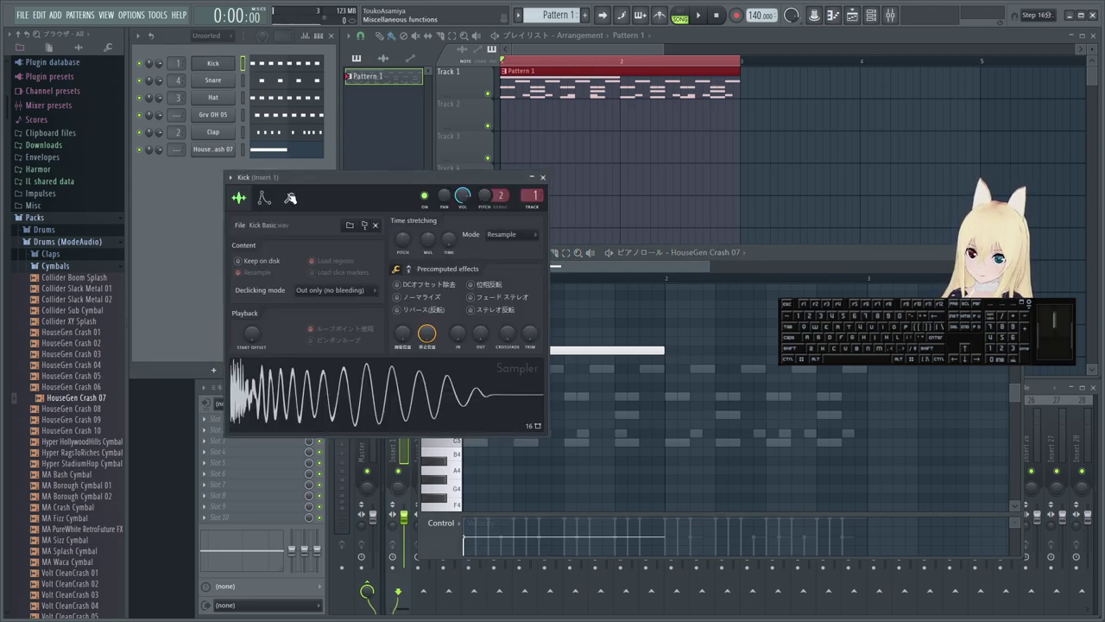
pyautogui.click(268, 200)
pyautogui.click(262, 310)
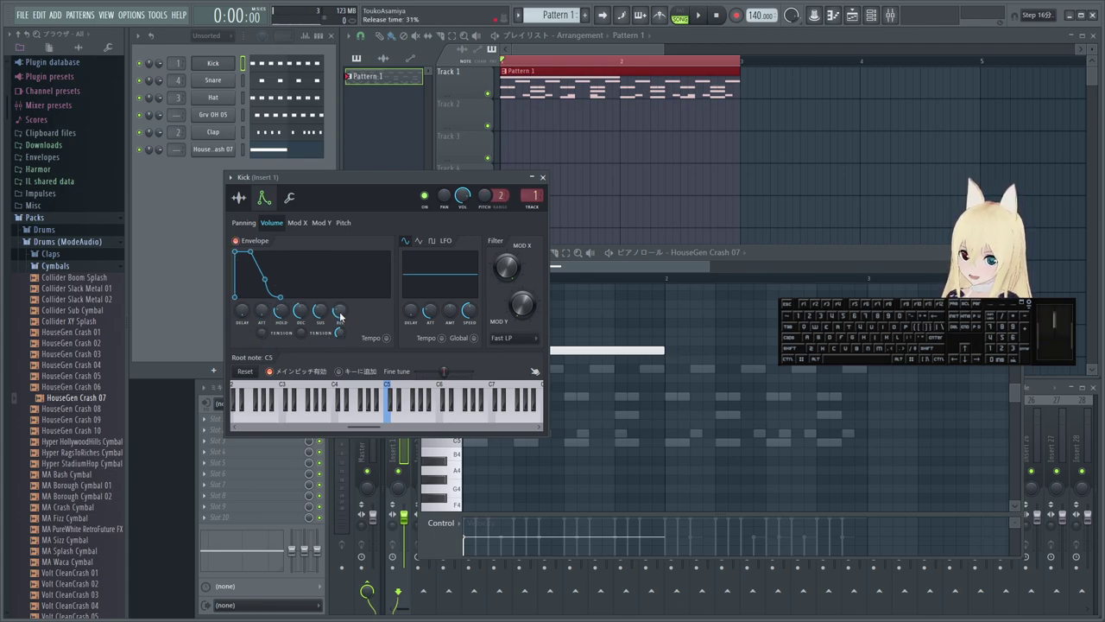
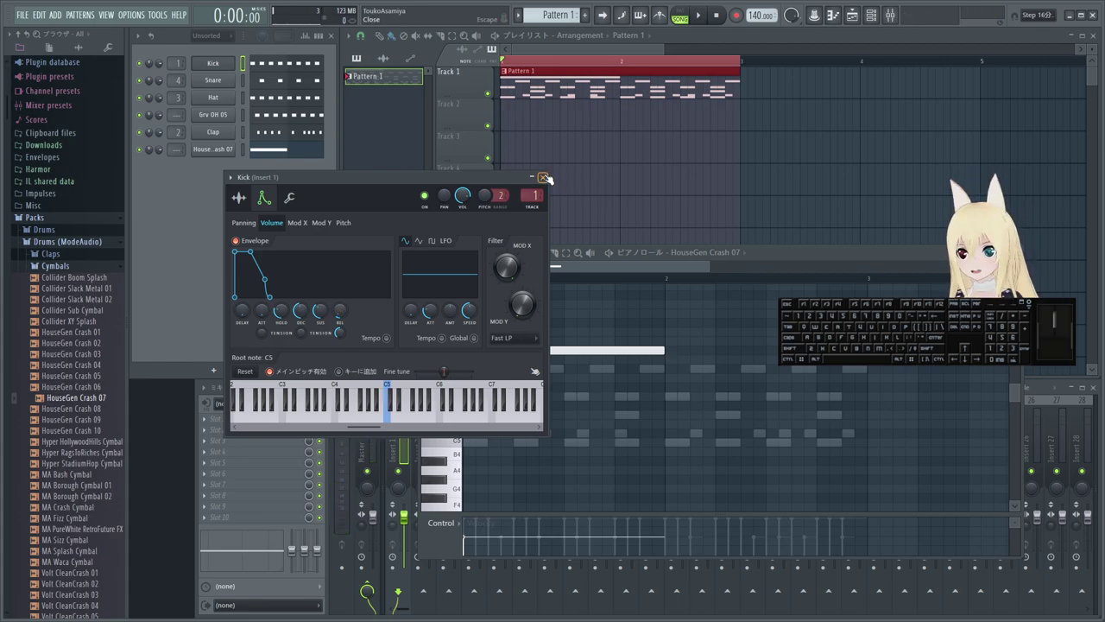
pyautogui.click(550, 177)
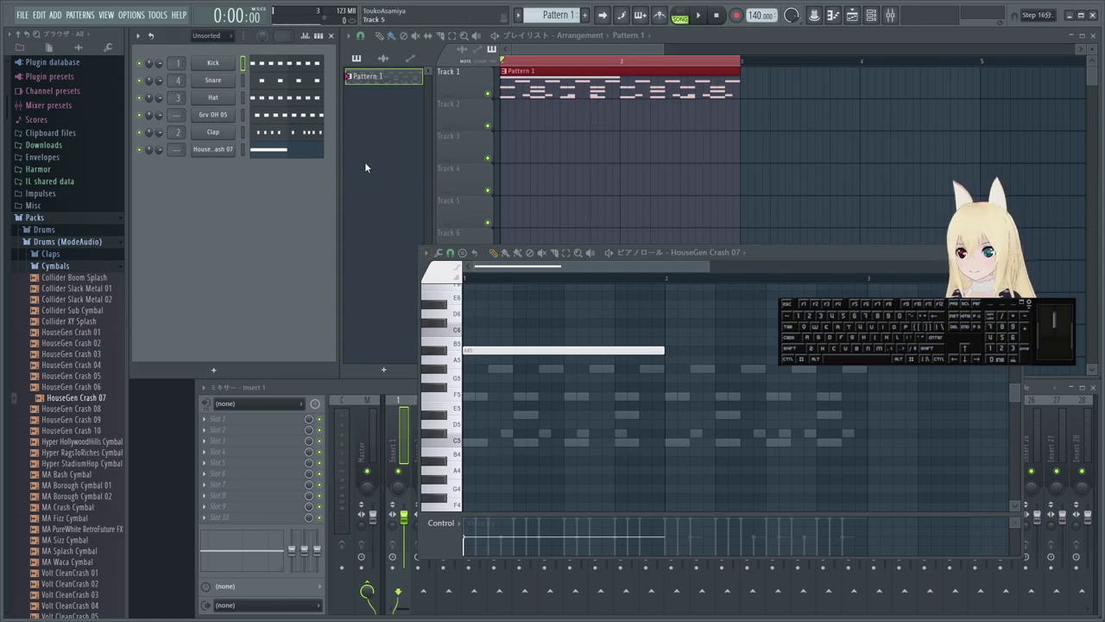
# - Display the Hat channel's repeating F5 notes in the piano roll
pyautogui.click(246, 98)
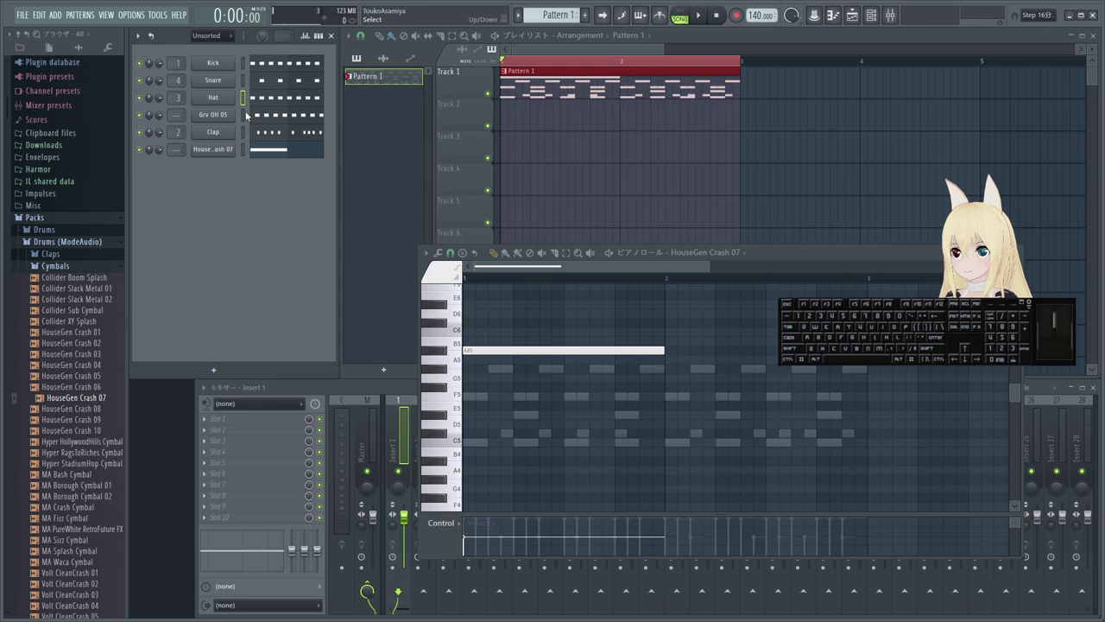
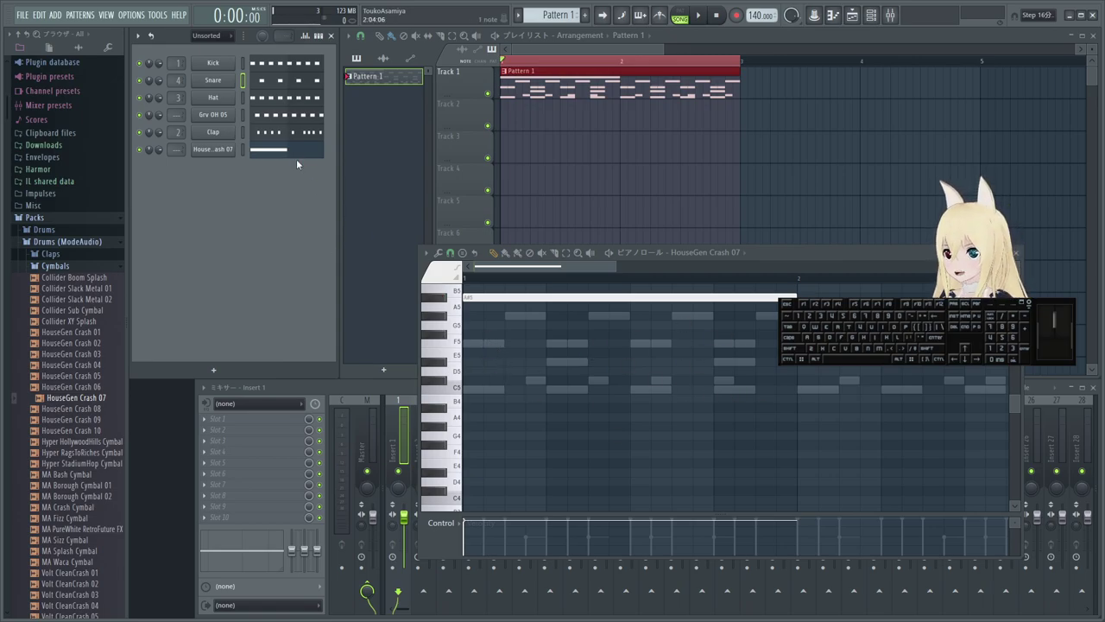
pyautogui.click(247, 95)
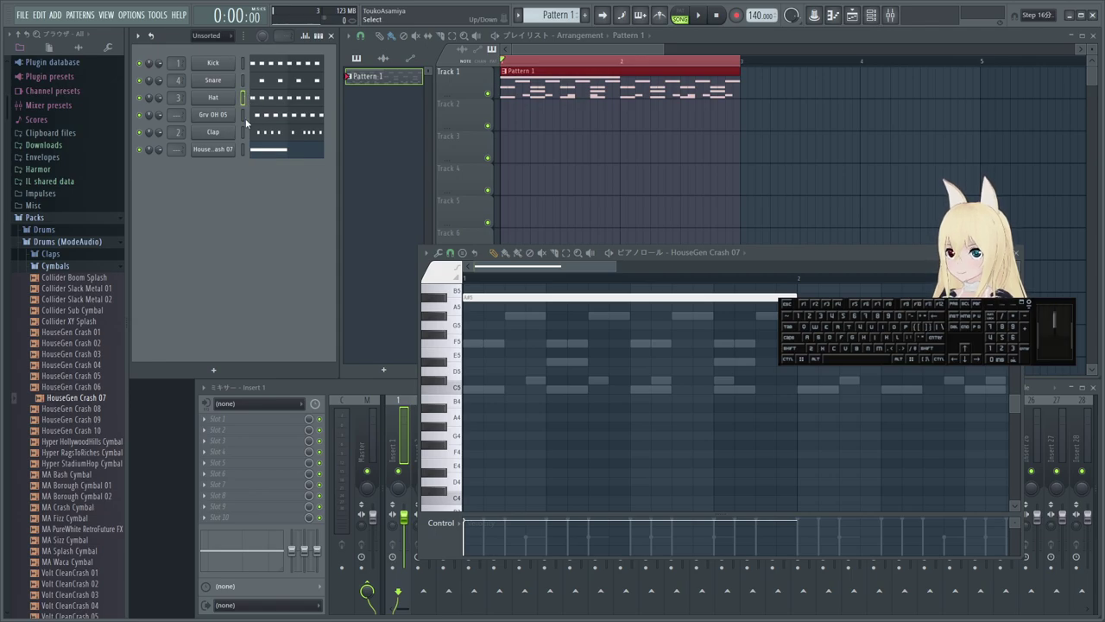
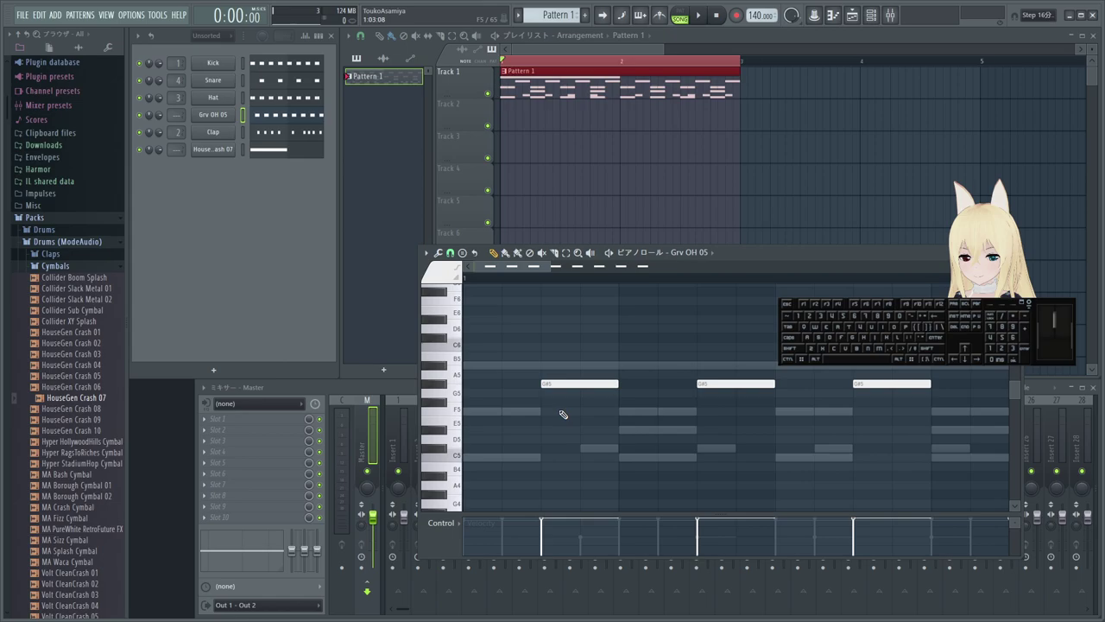
# - Show note velocities in the piano roll control lane and audition the drum pattern
pyautogui.press('space')
pyautogui.press('space')
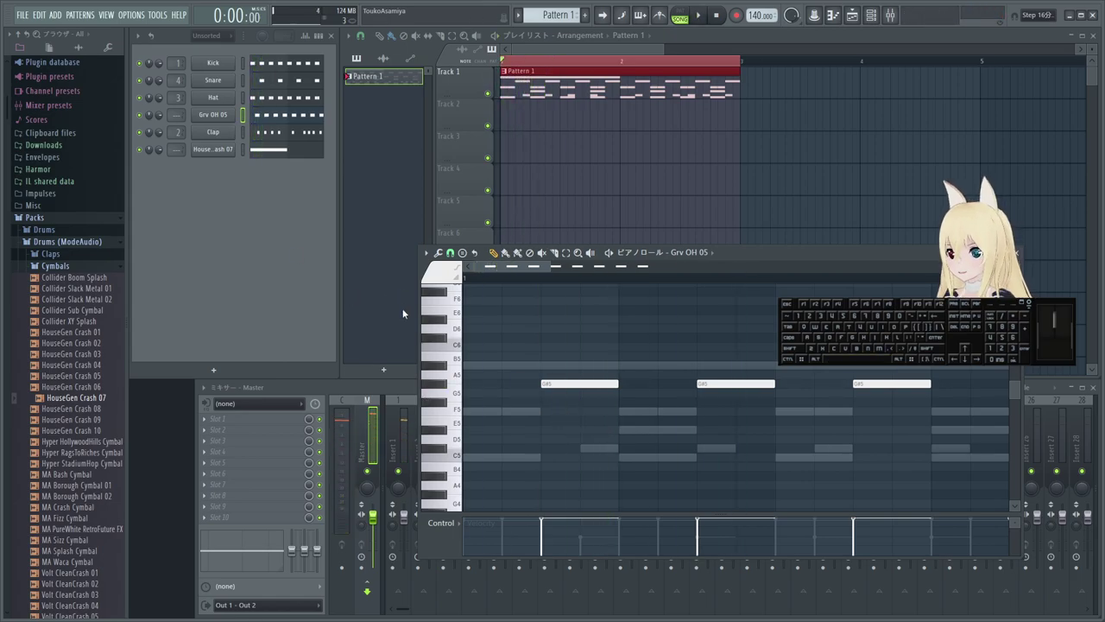
pyautogui.click(267, 148)
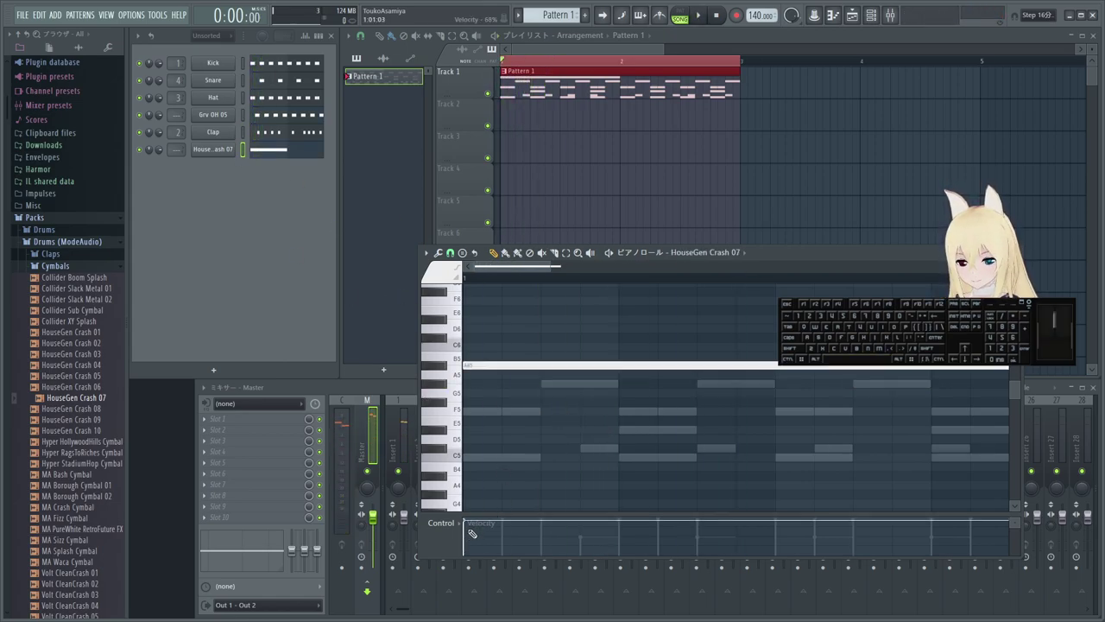
pyautogui.click(466, 532)
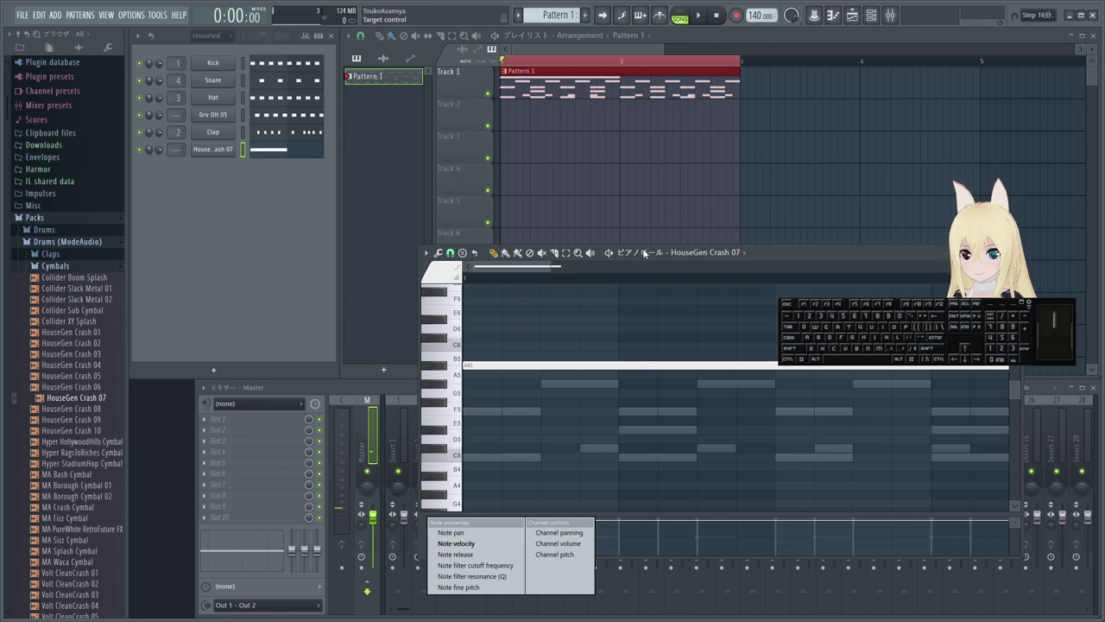
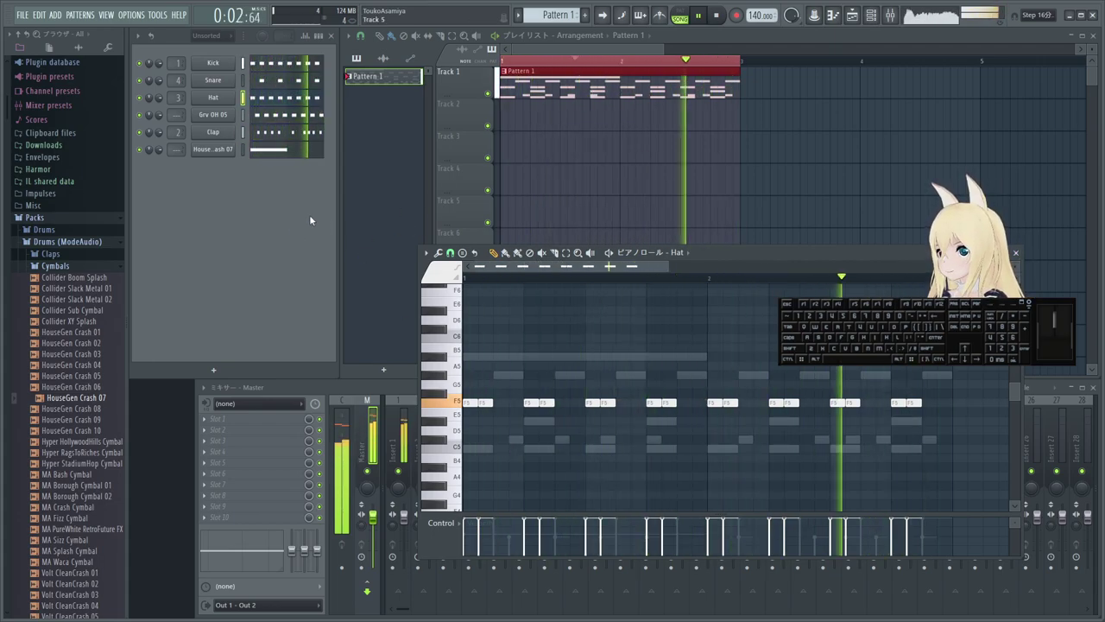
pyautogui.press('space')
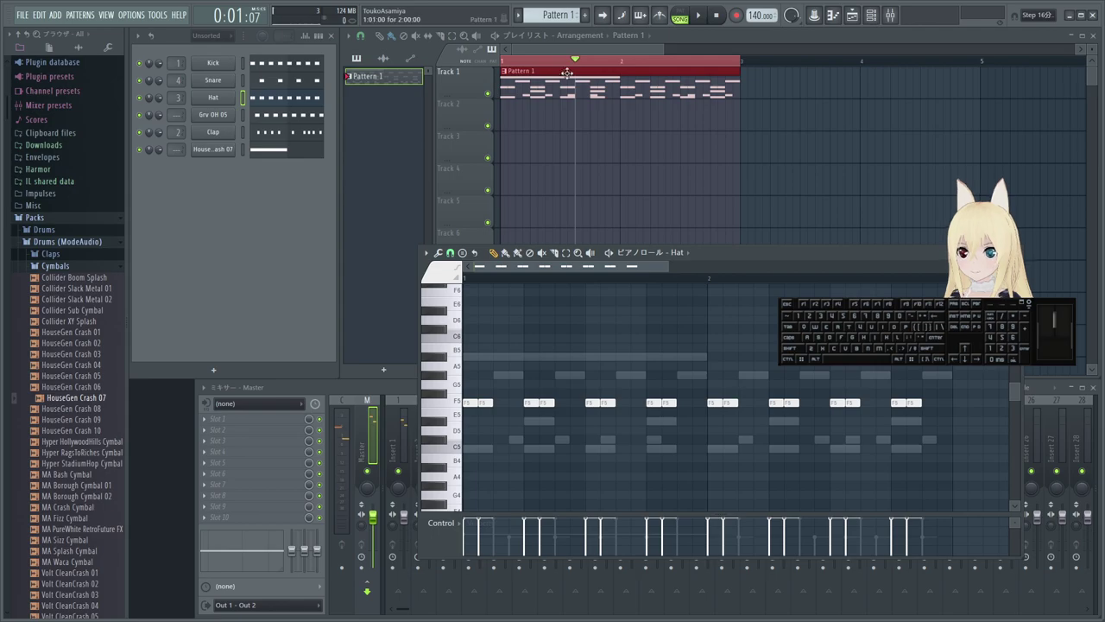
# - Close the piano roll so the full mixer shows, replaying the pattern from the start
pyautogui.moveTo(554, 66); pyautogui.dragTo(469, 70)
pyautogui.press('space')
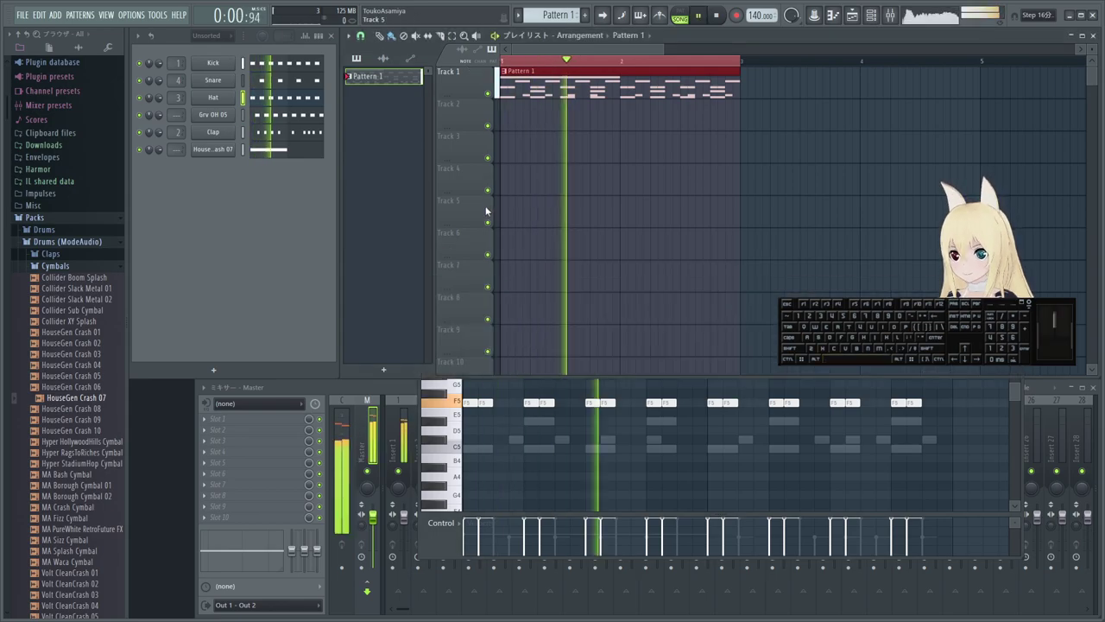
pyautogui.click(299, 144)
pyautogui.click(299, 153)
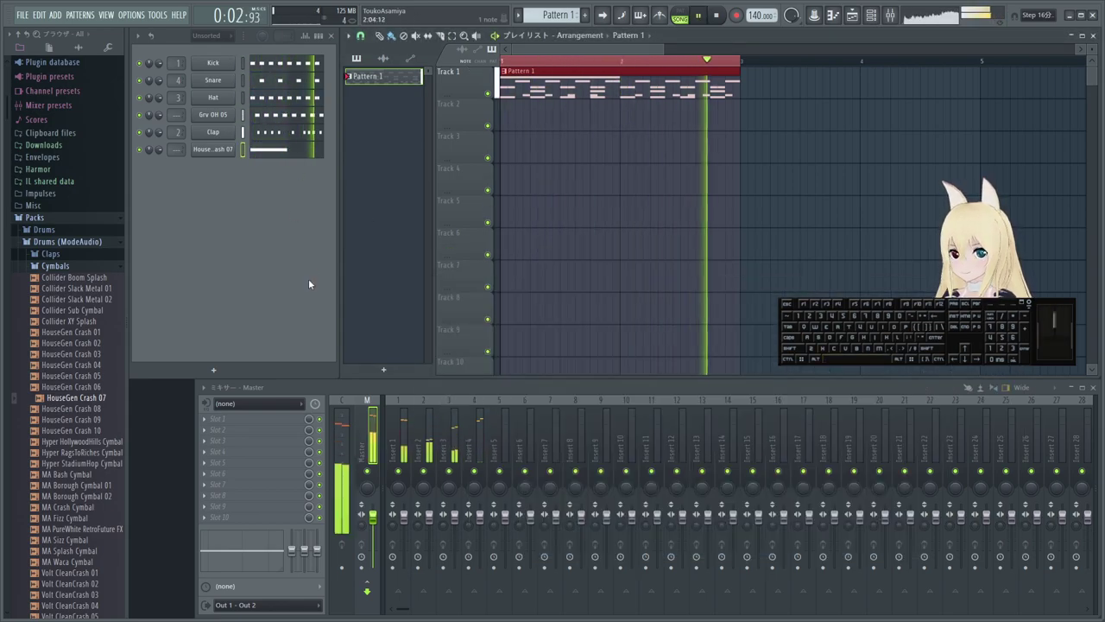
pyautogui.press('space')
pyautogui.press('space')
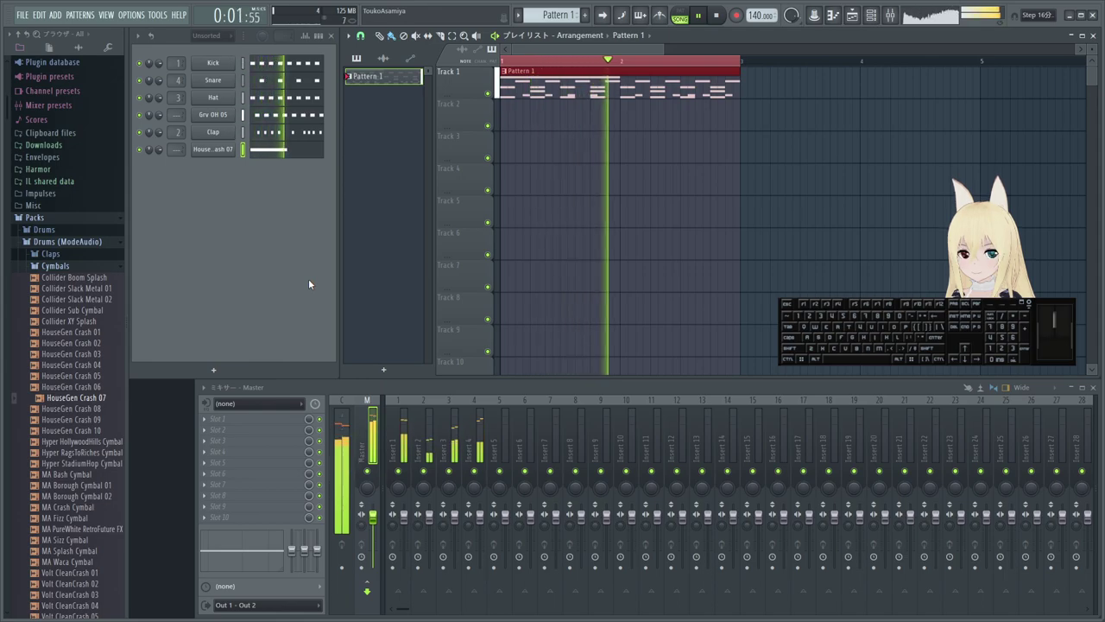
pyautogui.press('space')
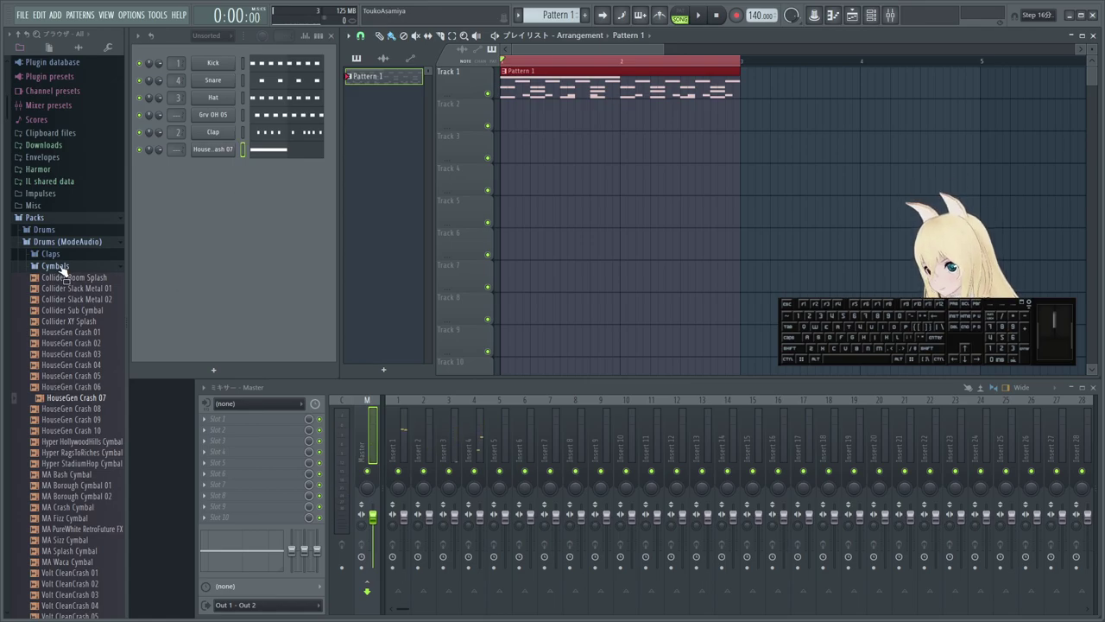
# - Collapse the ModeAudio folders and expand Packs > Drums > Cymbals listing crash and ride samples
pyautogui.click(65, 269)
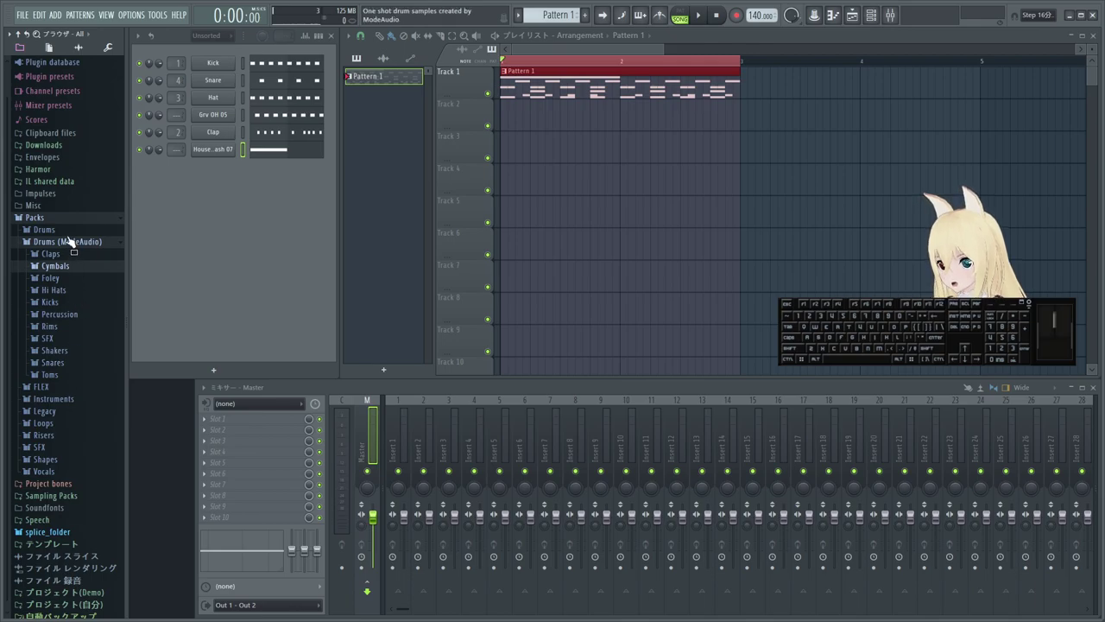
pyautogui.click(83, 254)
pyautogui.click(66, 252)
pyautogui.click(67, 241)
pyautogui.click(61, 229)
pyautogui.click(62, 225)
pyautogui.click(60, 251)
pyautogui.click(74, 264)
pyautogui.click(87, 279)
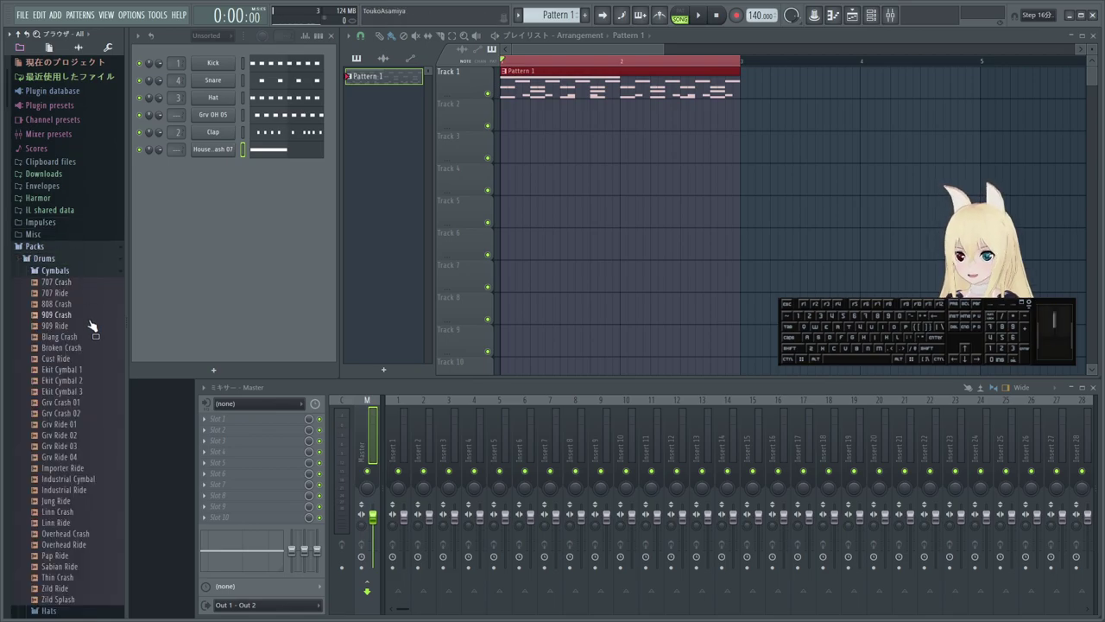
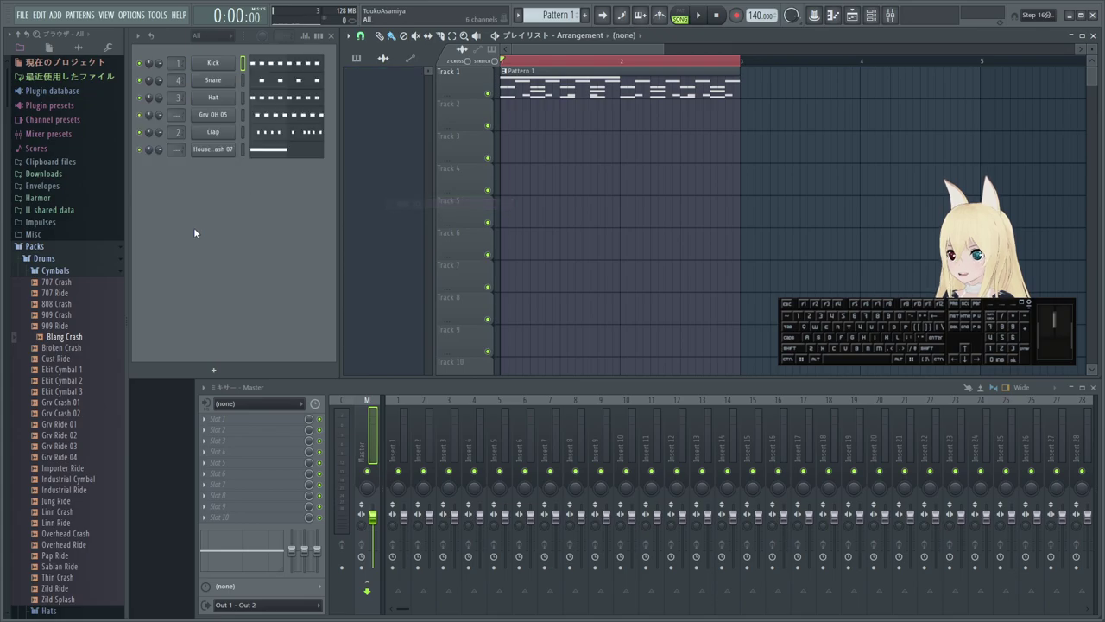
pyautogui.moveTo(73, 342); pyautogui.dragTo(209, 202)
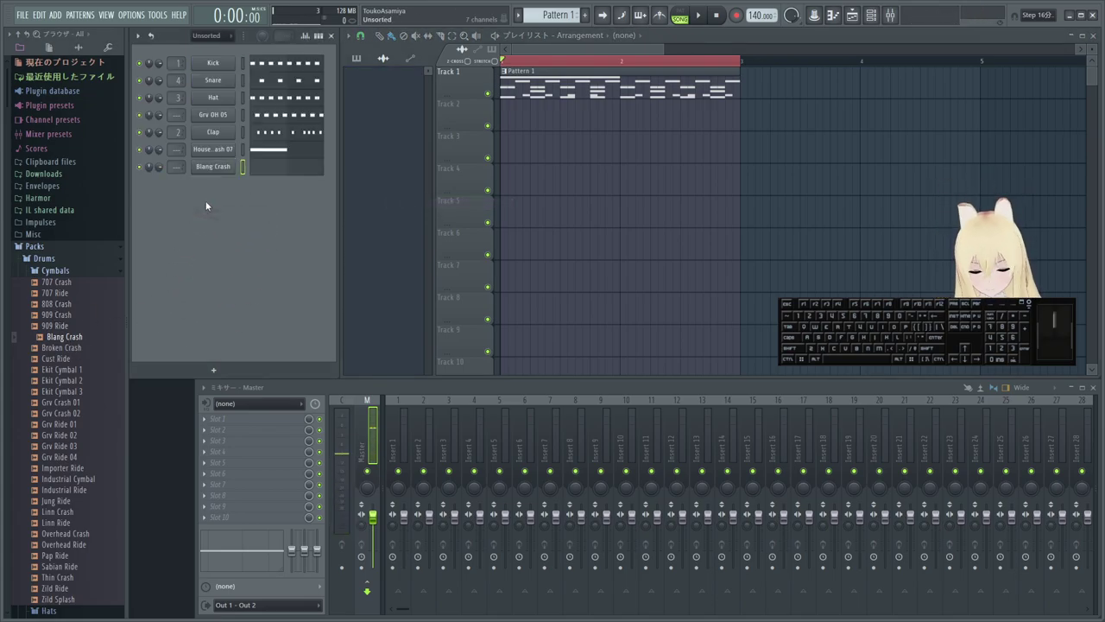
pyautogui.click(234, 167)
pyautogui.click(250, 300)
pyautogui.click(450, 96)
pyautogui.rightClick(224, 165)
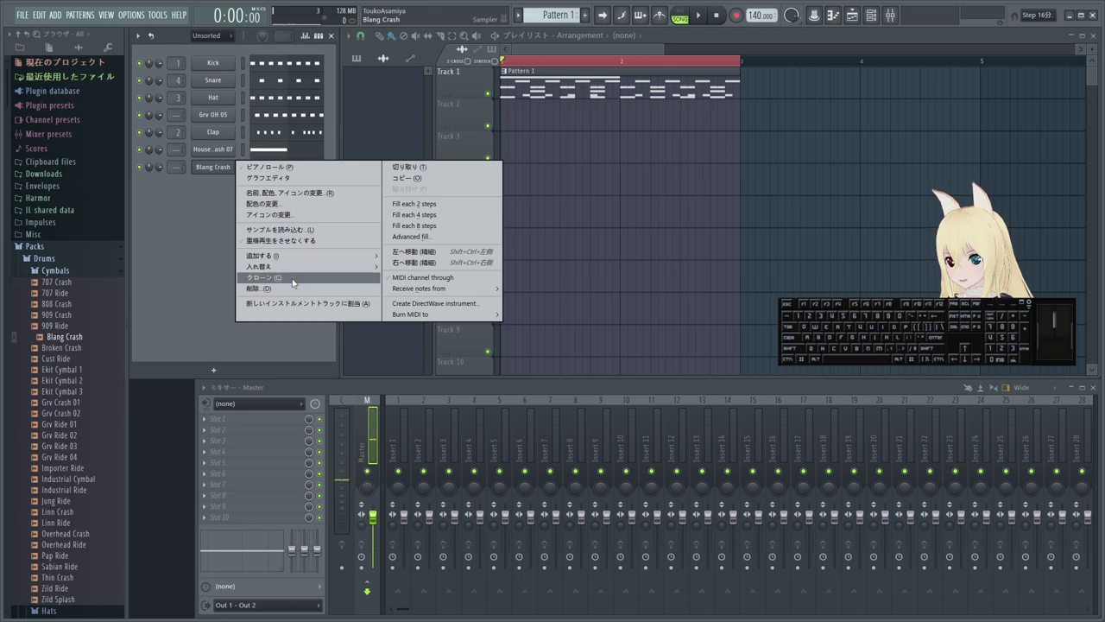
pyautogui.click(295, 288)
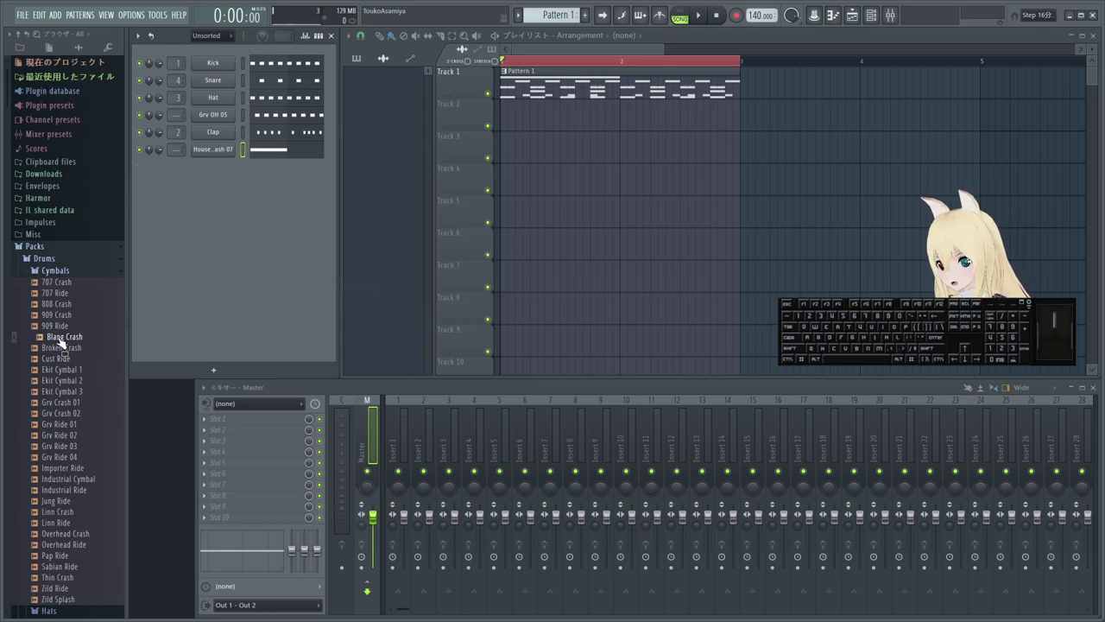
# - Browse Packs > Drums > Toms, load Titey Tom as a new channel and show its piano roll
pyautogui.click(58, 328)
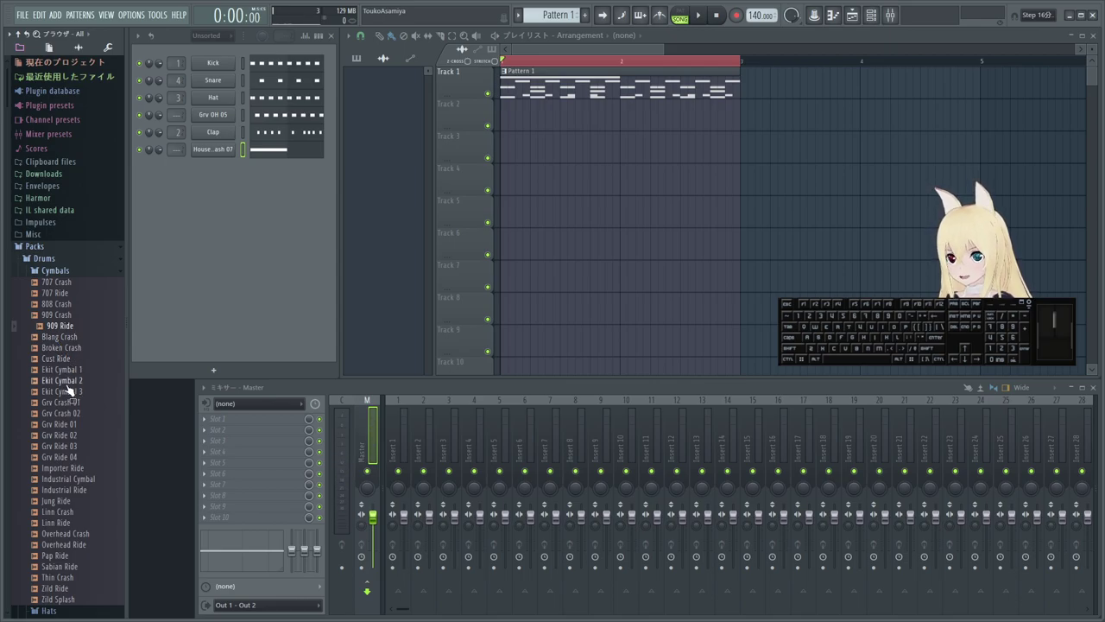
pyautogui.click(79, 278)
pyautogui.click(65, 354)
pyautogui.click(68, 527)
pyautogui.click(81, 508)
pyautogui.click(73, 500)
pyautogui.click(73, 510)
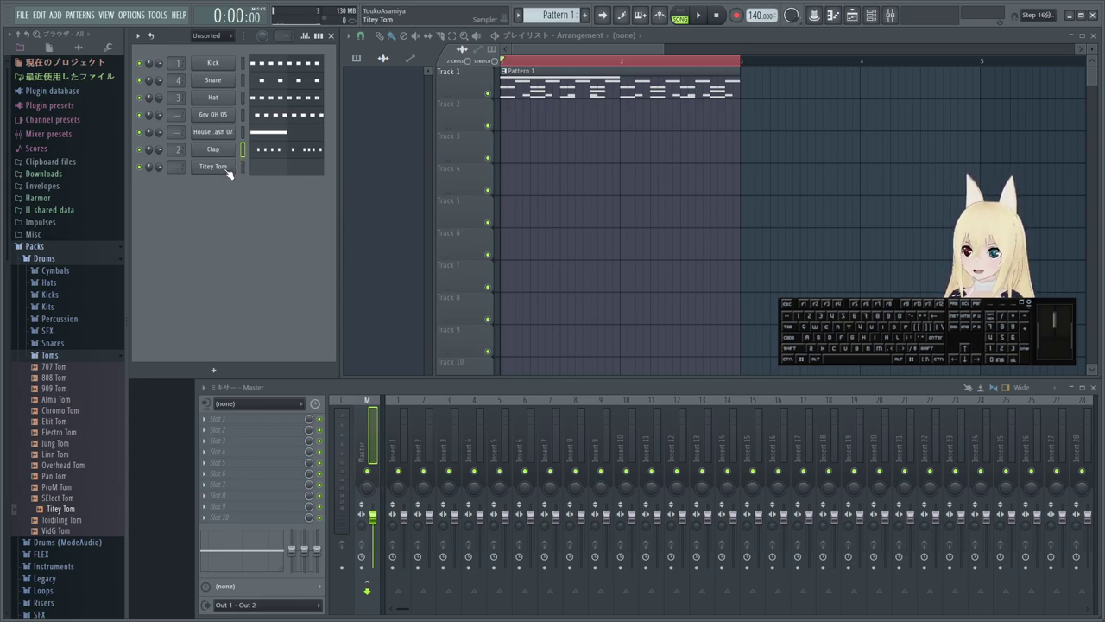
pyautogui.click(266, 170)
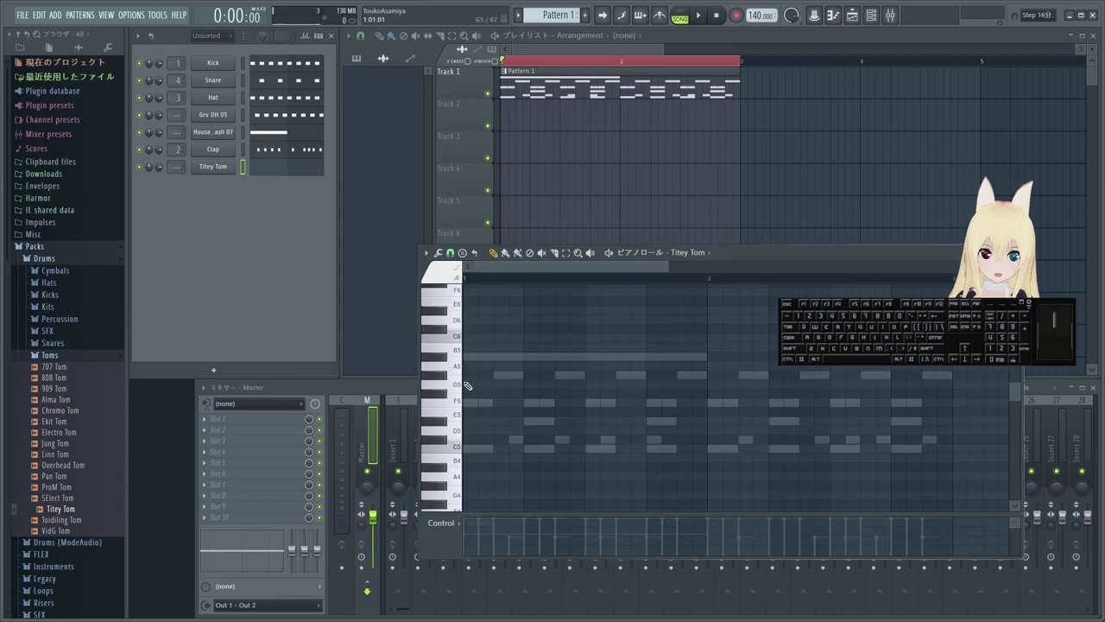
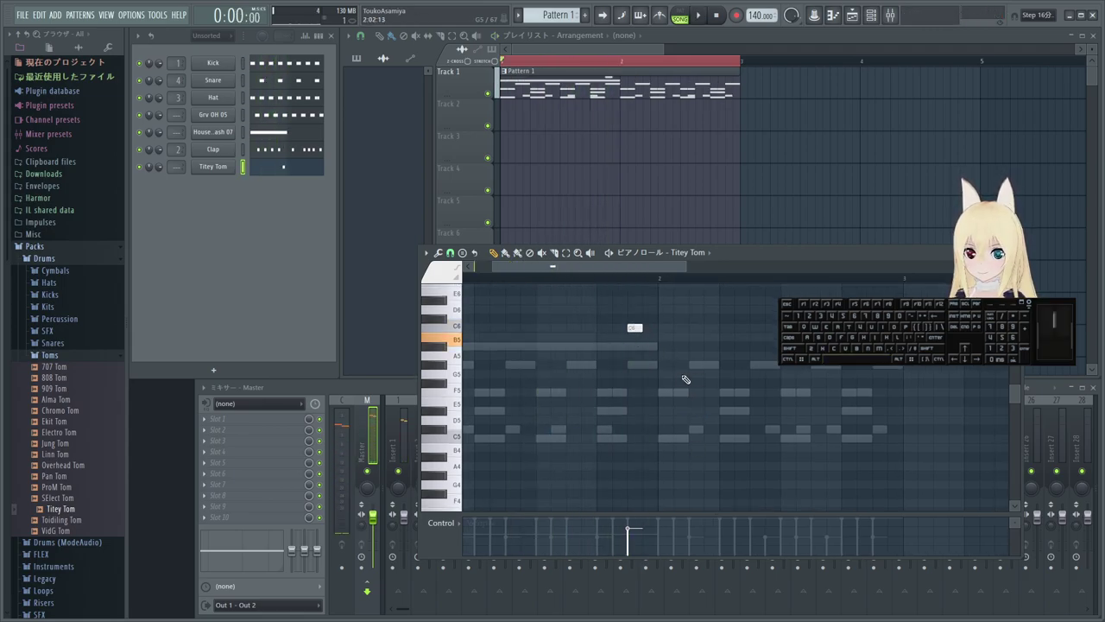
# - Play the pattern to hear the single Titey Tom hit
pyautogui.scroll(3)
pyautogui.press('space')
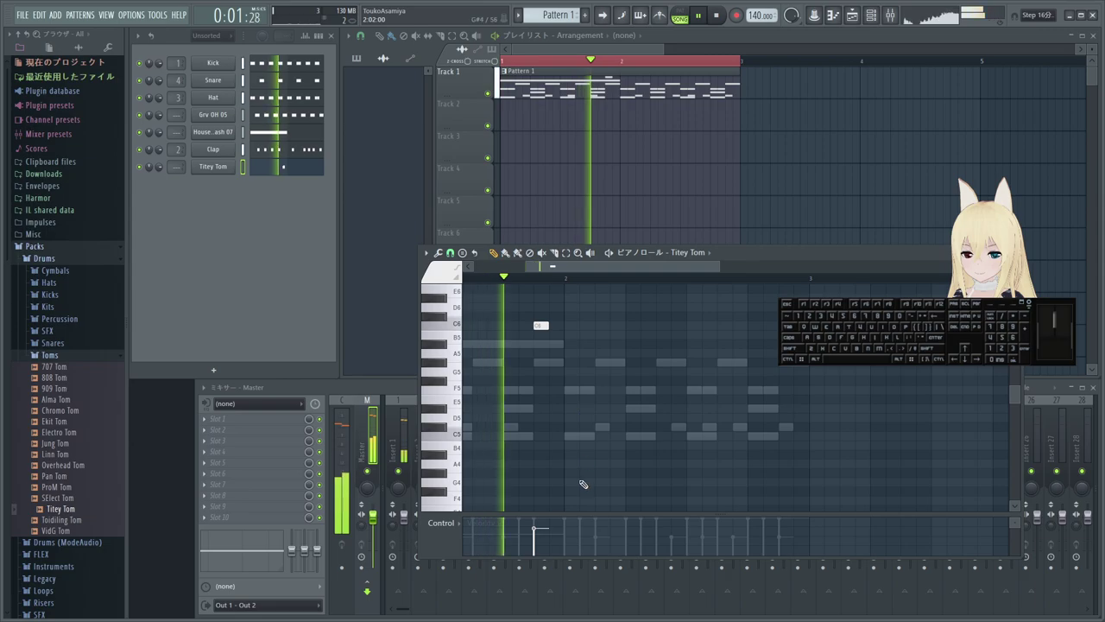
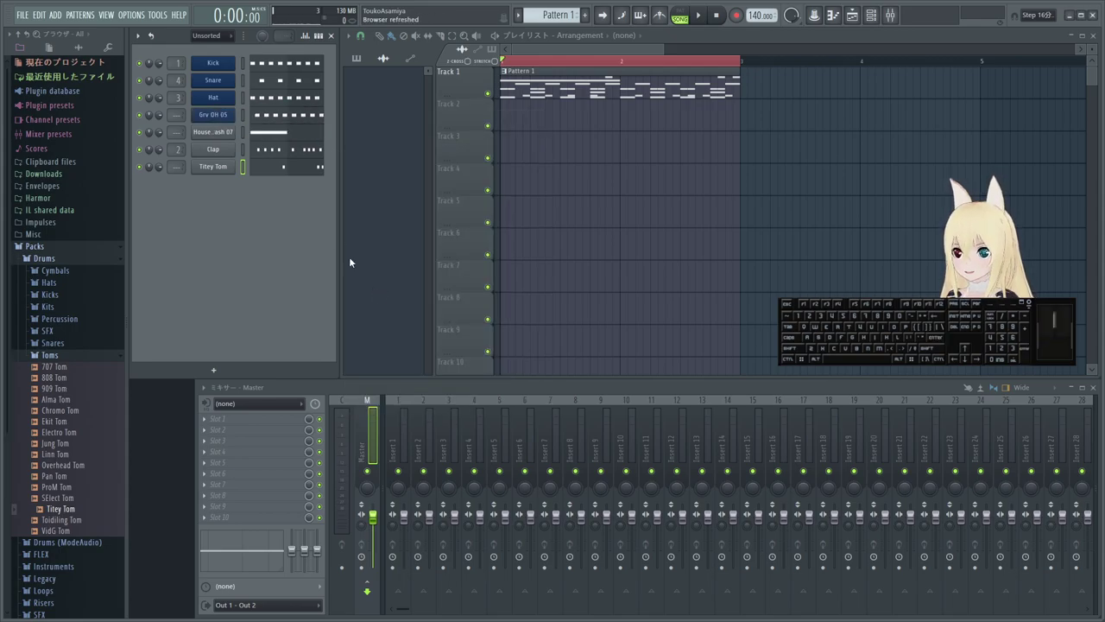
# - Colour the HouseGen Crash channel blue via its Rename/color panel
pyautogui.scroll(3)
pyautogui.click(341, 141)
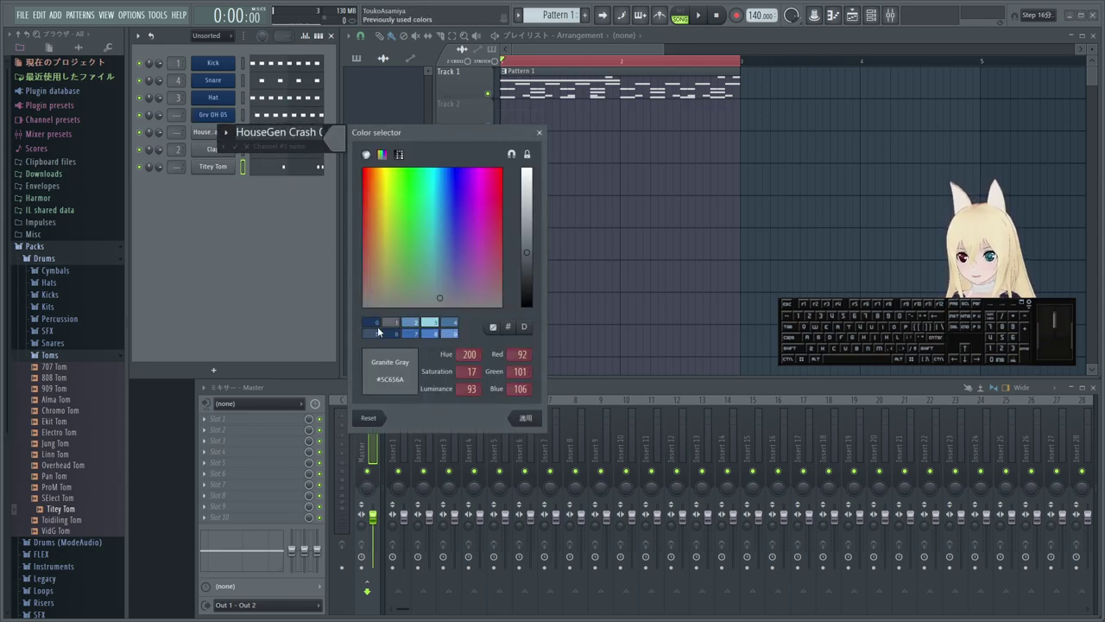
pyautogui.click(378, 324)
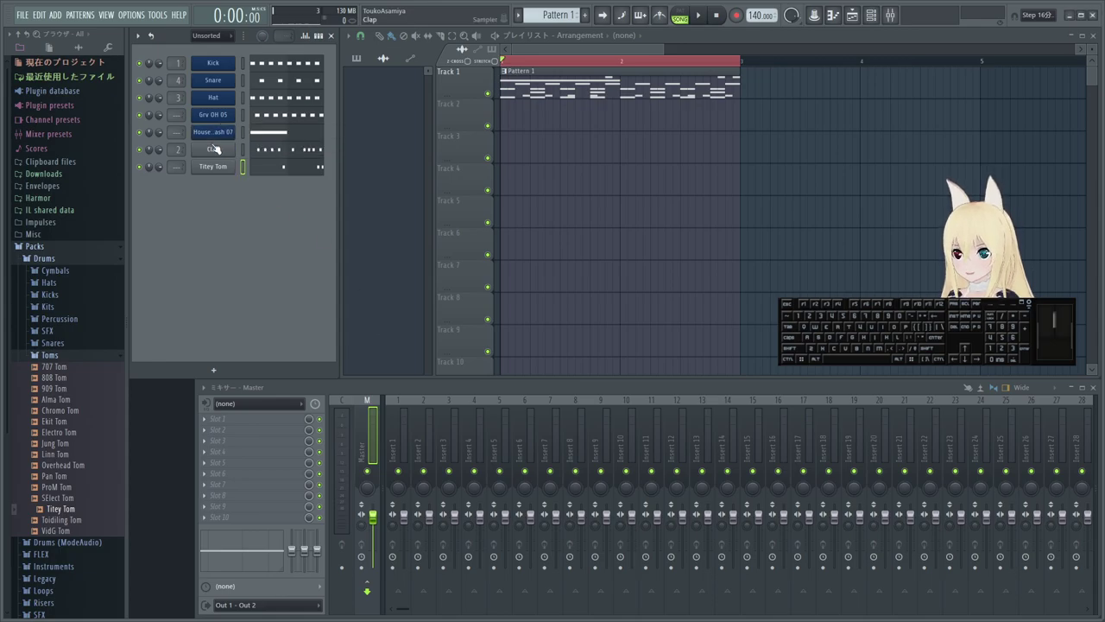
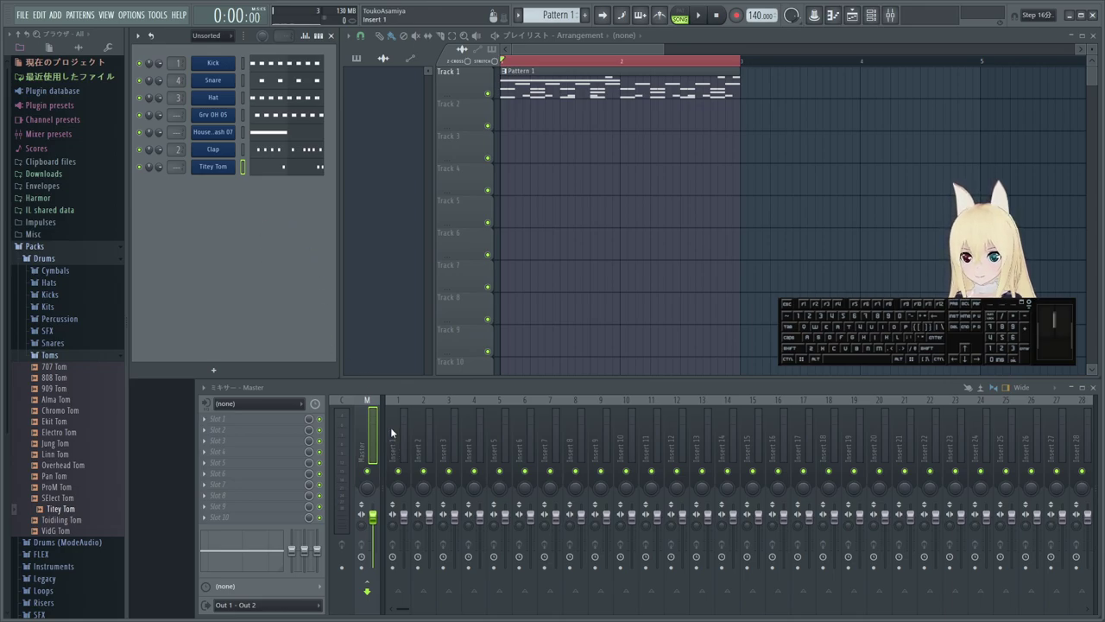
# - Inspect mixer track Insert 1's options menu without choosing anything
pyautogui.click(401, 431)
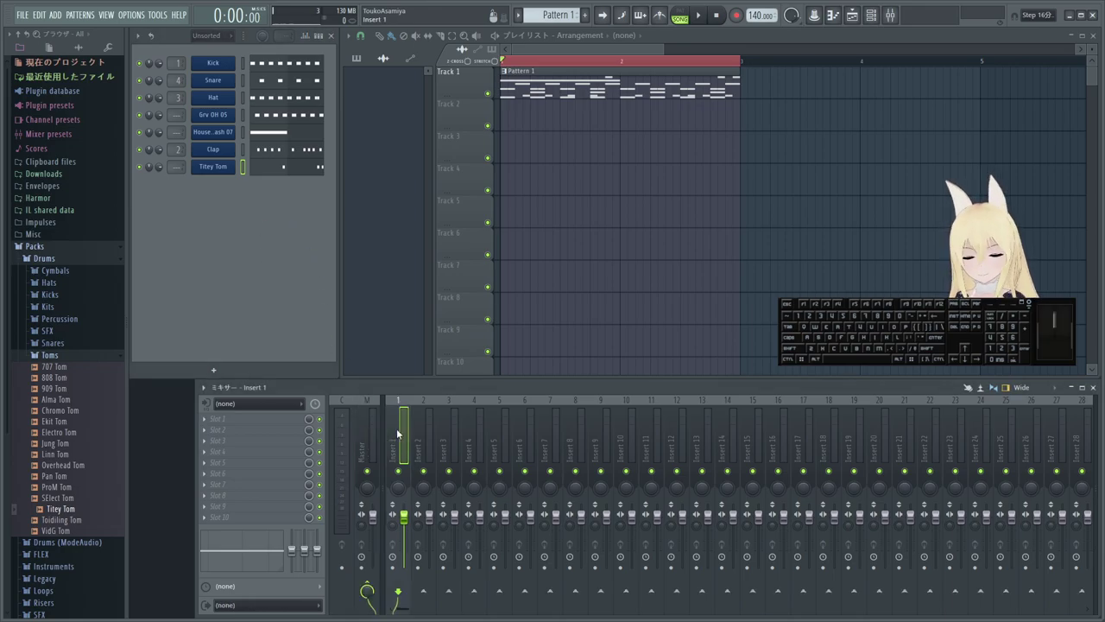
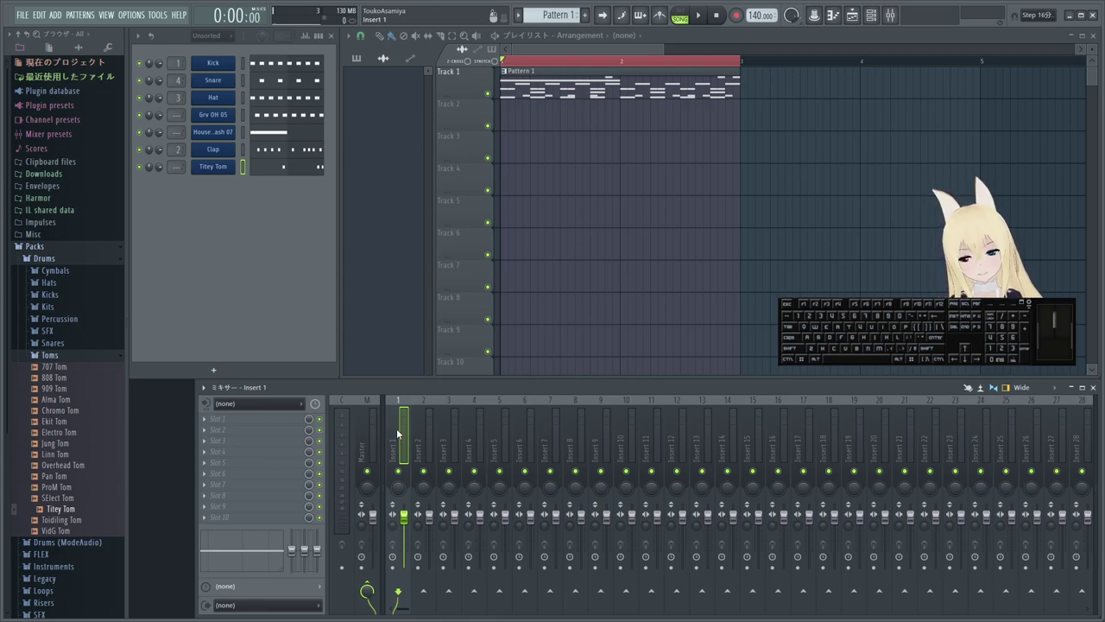
pyautogui.rightClick(401, 431)
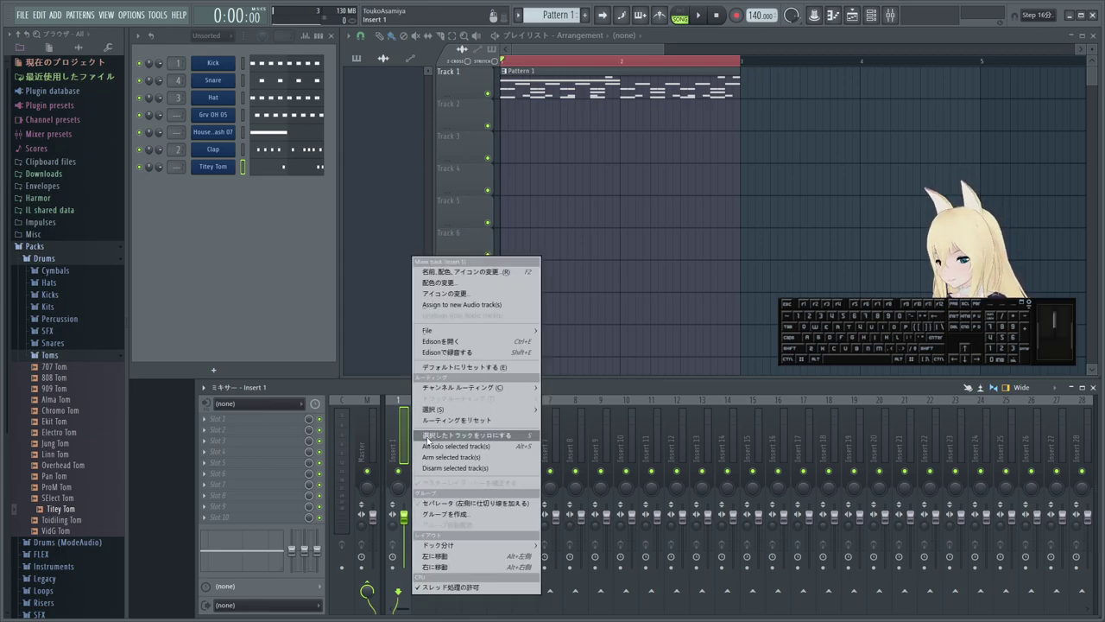
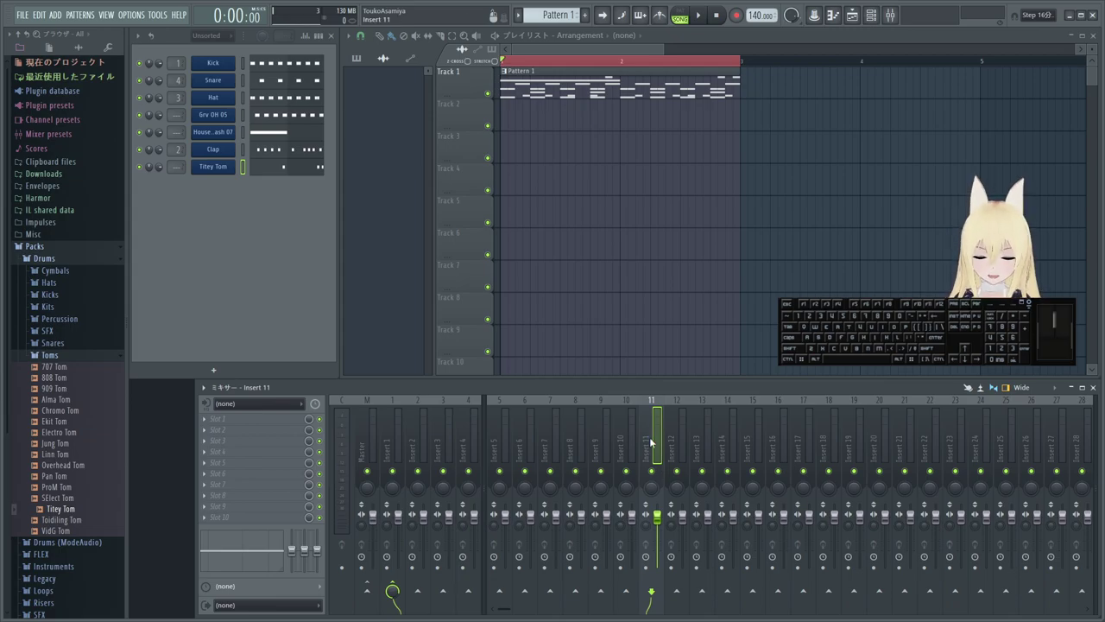
pyautogui.rightClick(393, 447)
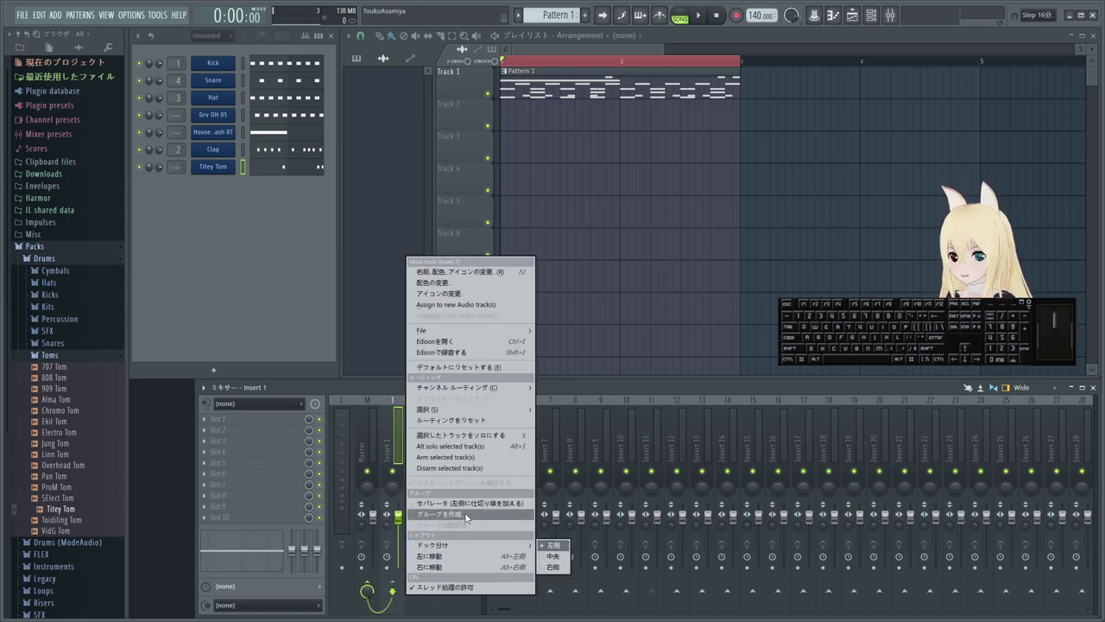
pyautogui.click(470, 509)
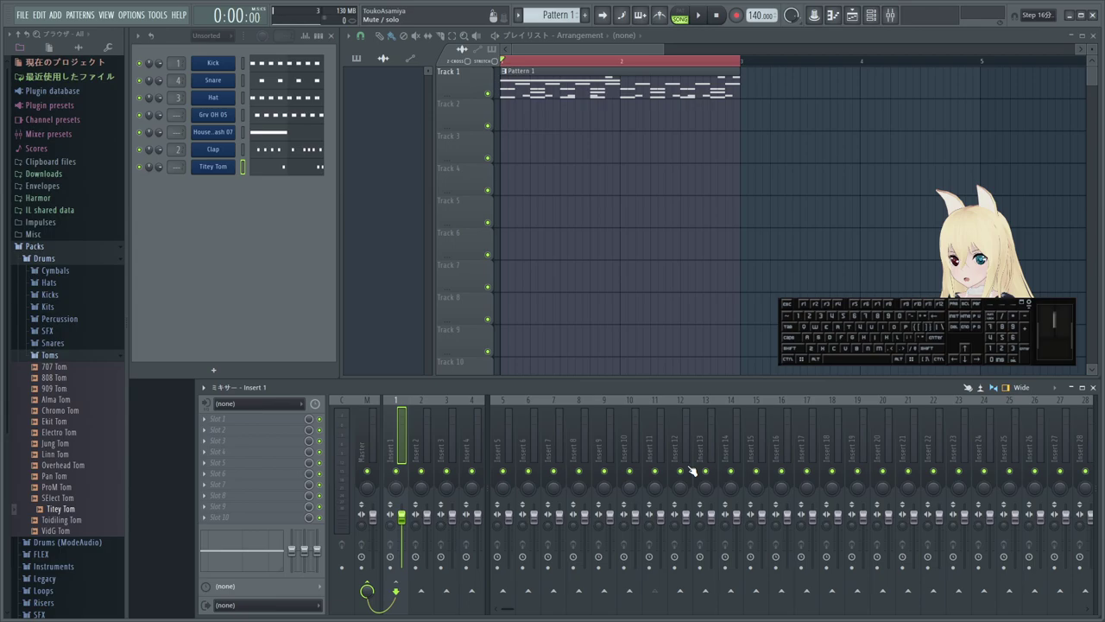
# - Step through mixer tracks Insert 9 and Insert 11, returning to Insert 1
pyautogui.click(684, 437)
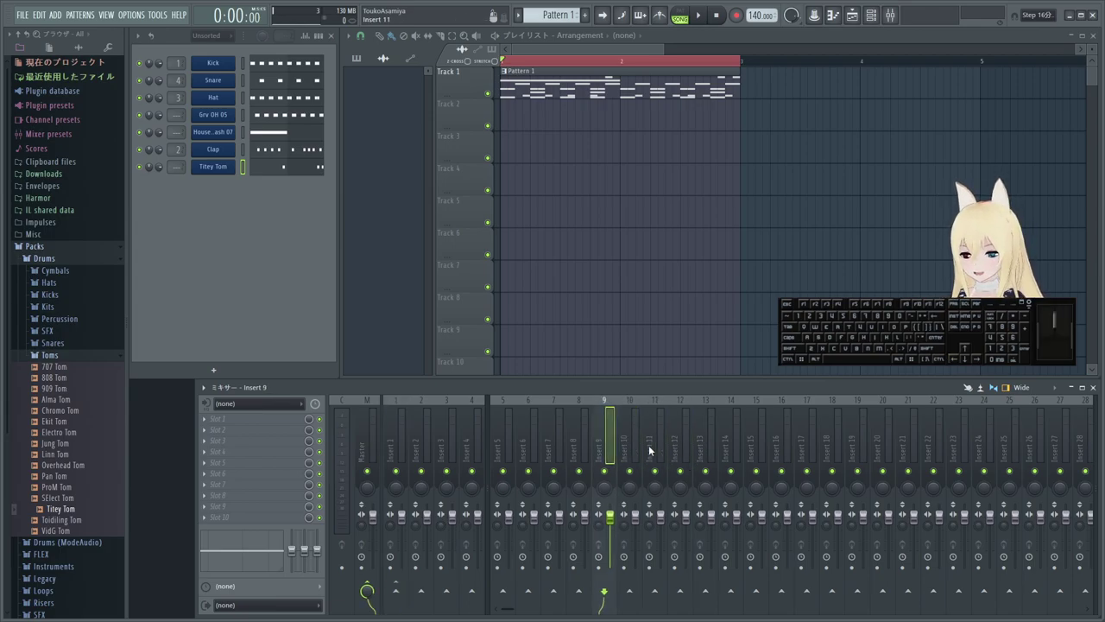
pyautogui.click(403, 585)
pyautogui.click(370, 582)
pyautogui.click(369, 595)
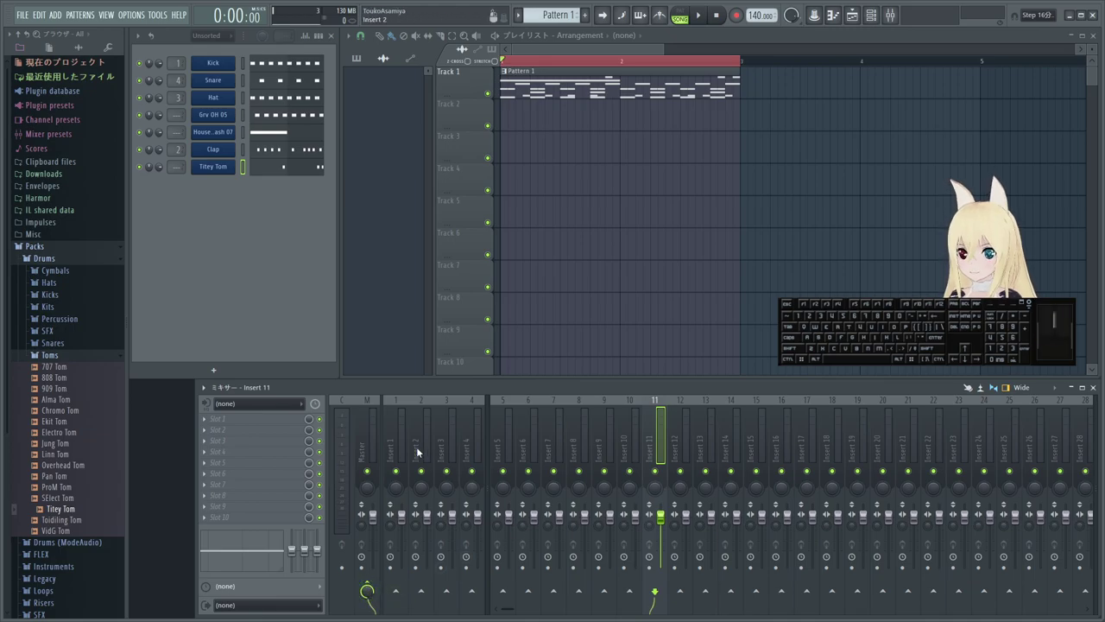
pyautogui.click(402, 443)
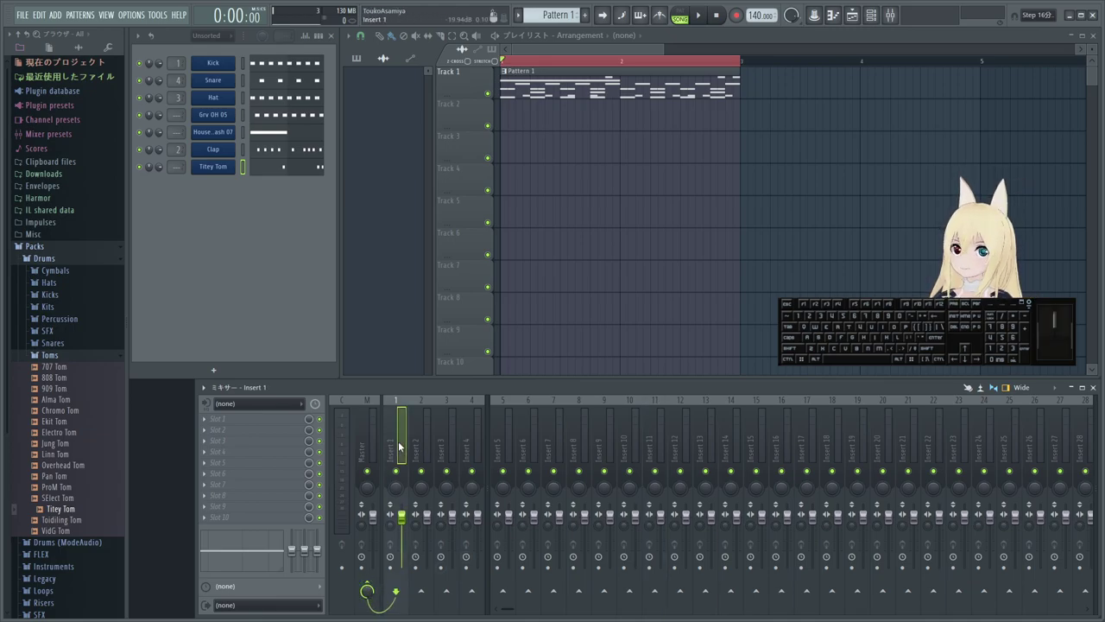
# - Select the Master mixer track and bring up its name field
pyautogui.middleClick(373, 428)
pyautogui.click(506, 442)
pyautogui.moveTo(699, 462); pyautogui.dragTo(664, 530)
pyautogui.click(692, 589)
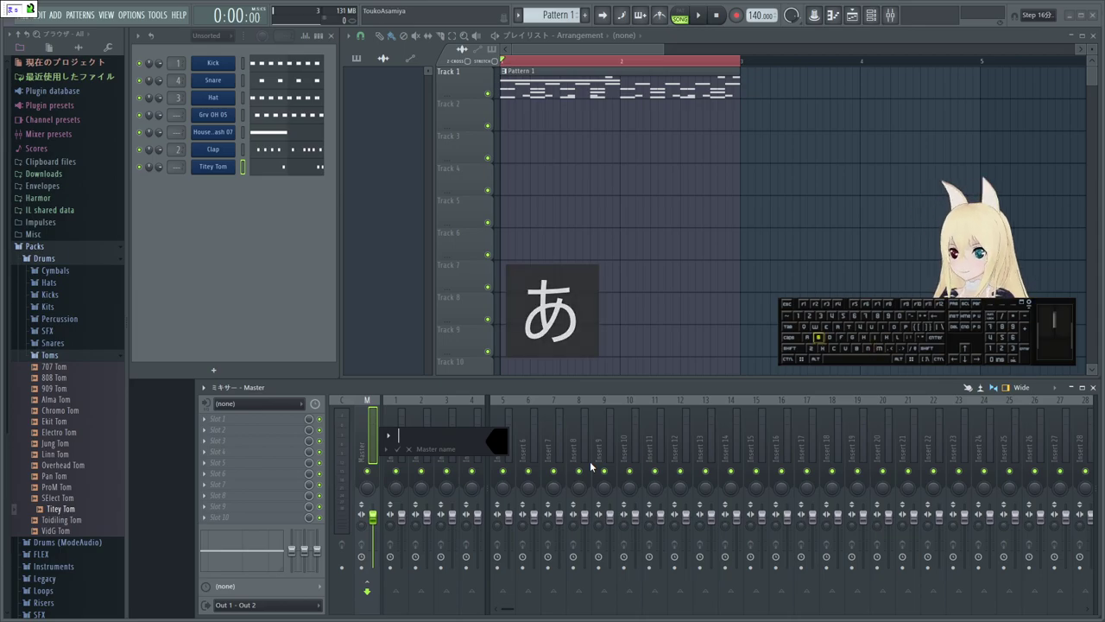
# - Cancel the Master rename, toggle the mixer's maximized view and restore its usual size
pyautogui.press('space')
pyautogui.press('Return')
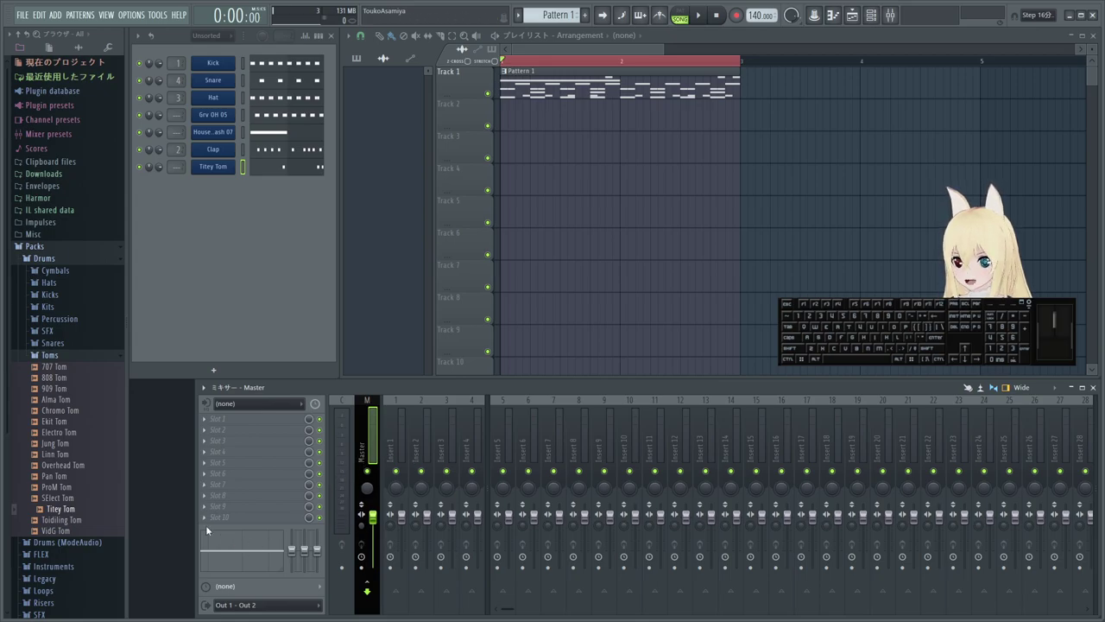
pyautogui.click(203, 521)
pyautogui.click(142, 425)
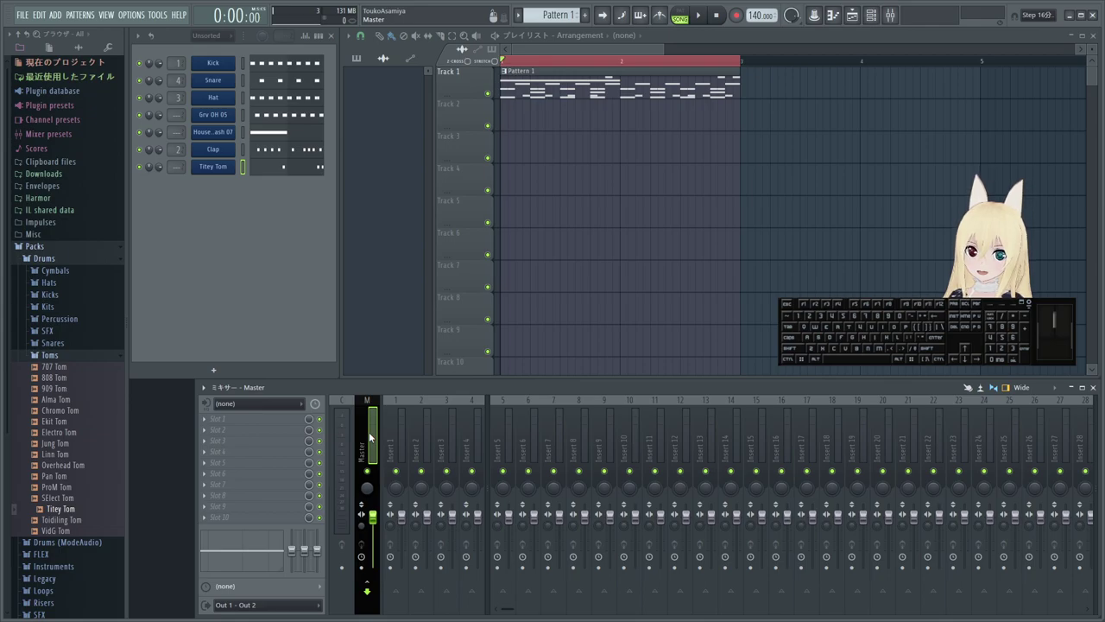
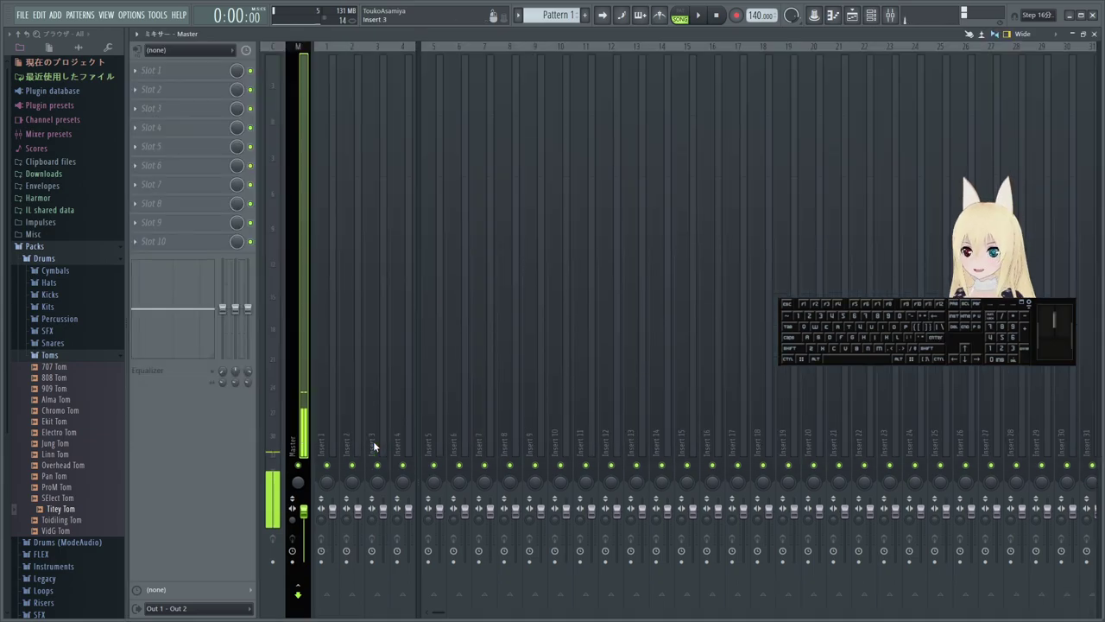
pyautogui.press('Return')
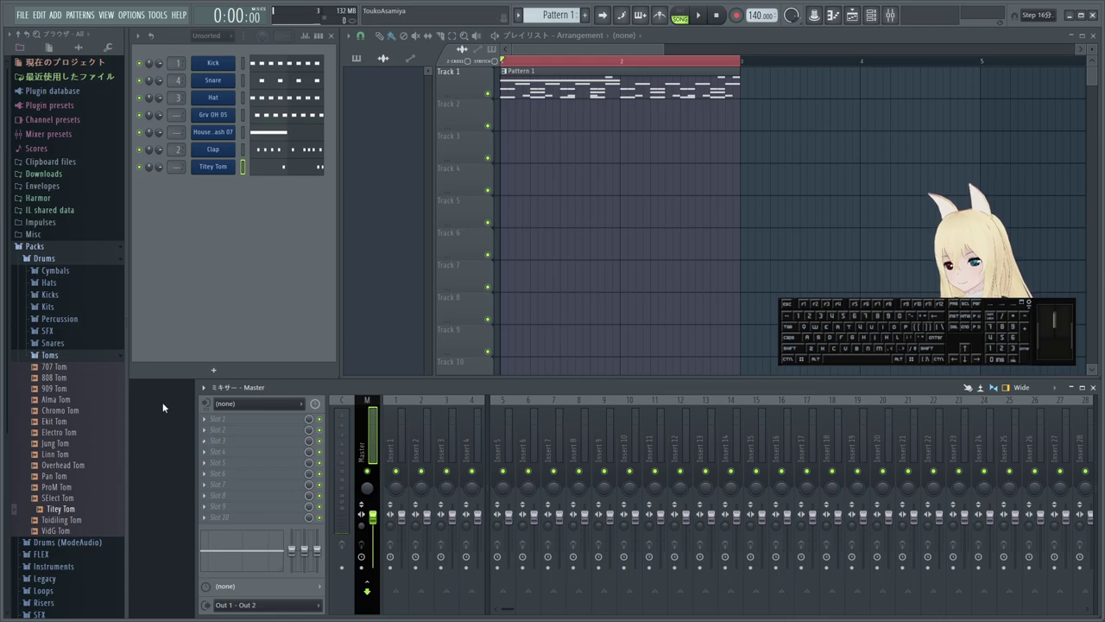
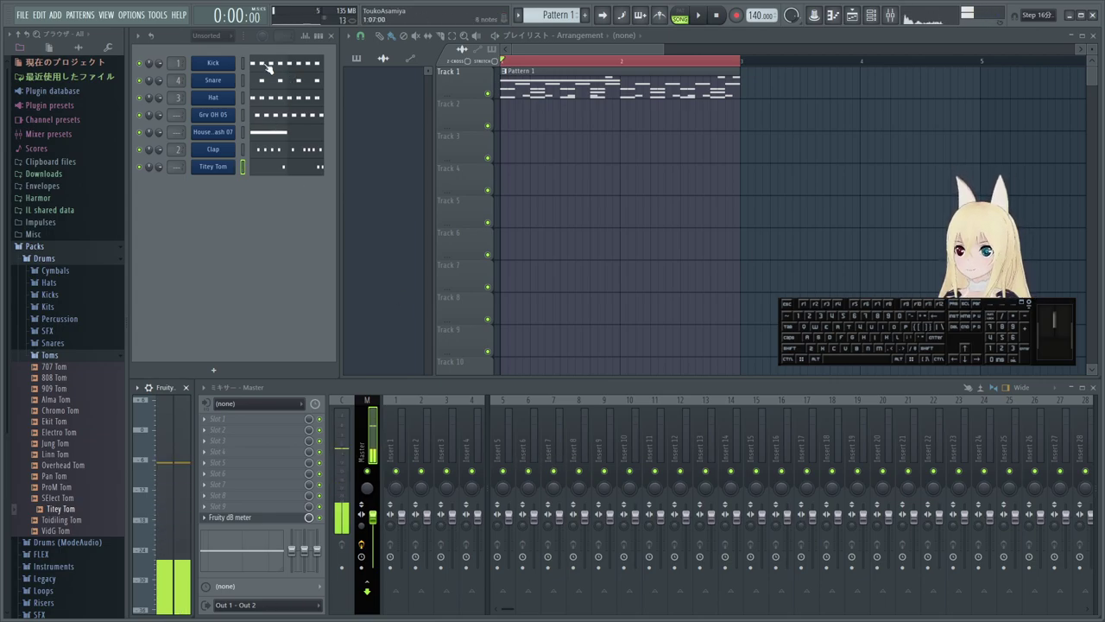
# - Audition a drum sound on the Master's Fruity dB Meter, checking Current, Insert 1 and Master tracks
pyautogui.click(250, 63)
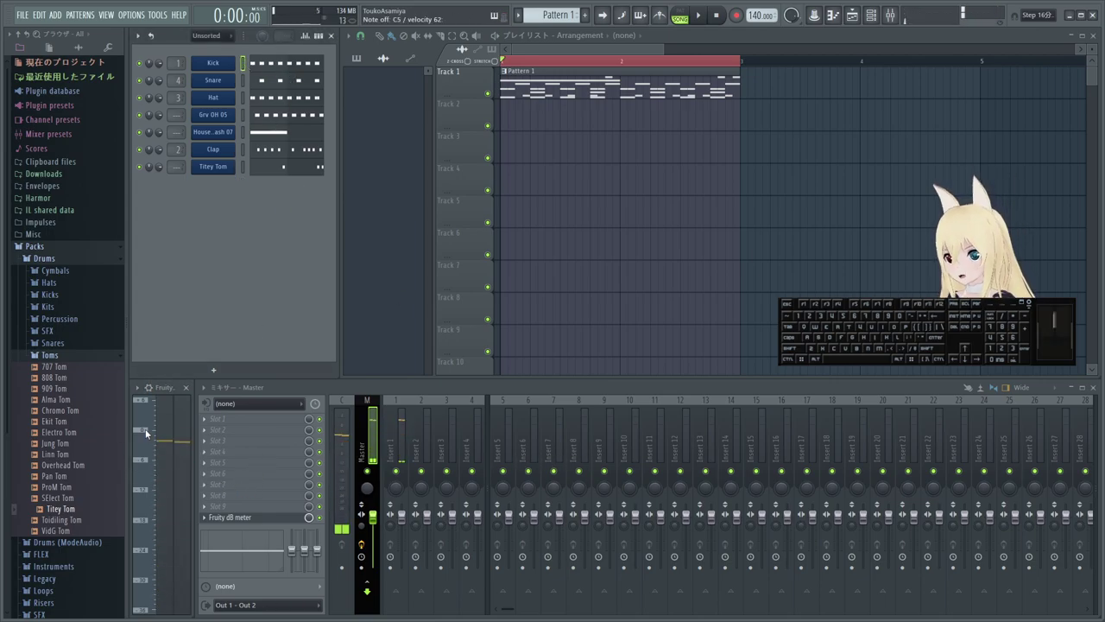
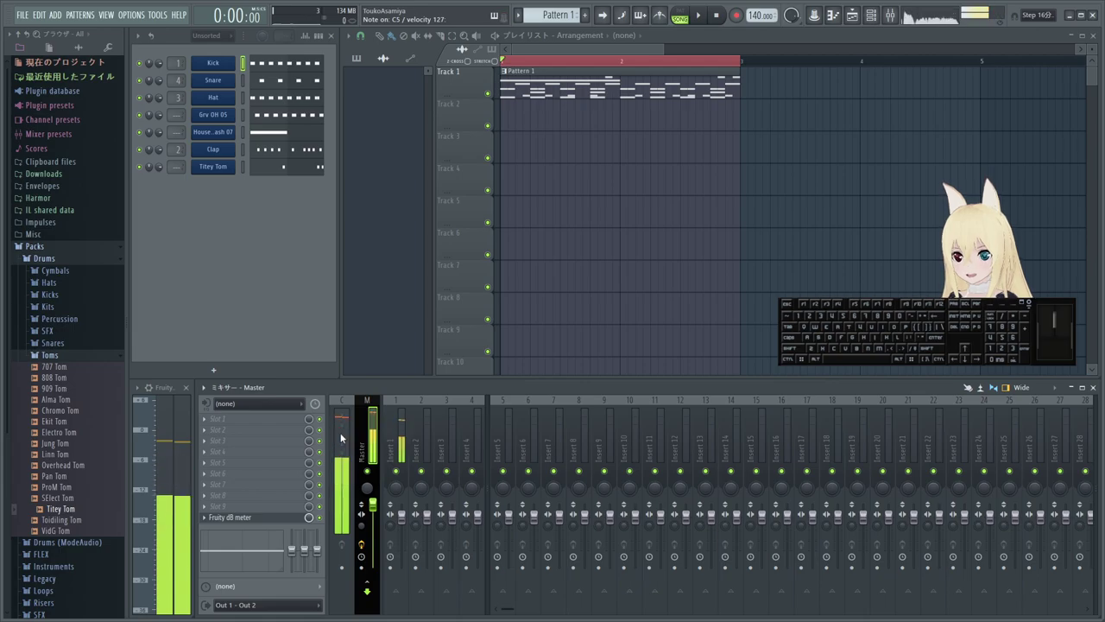
pyautogui.click(374, 454)
pyautogui.click(347, 453)
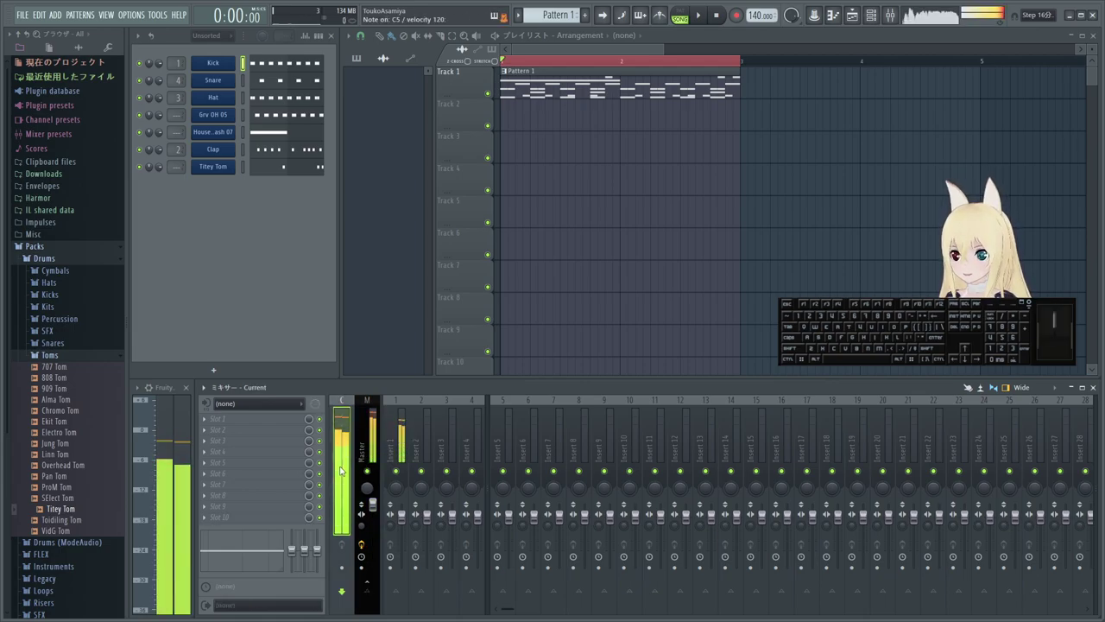
pyautogui.click(371, 447)
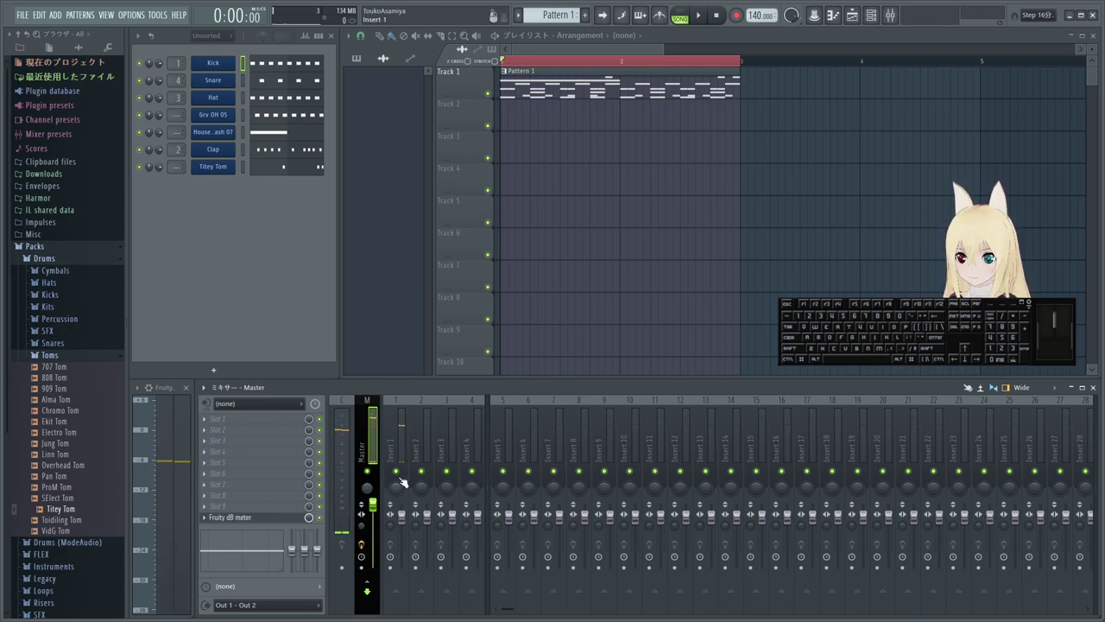
pyautogui.click(403, 448)
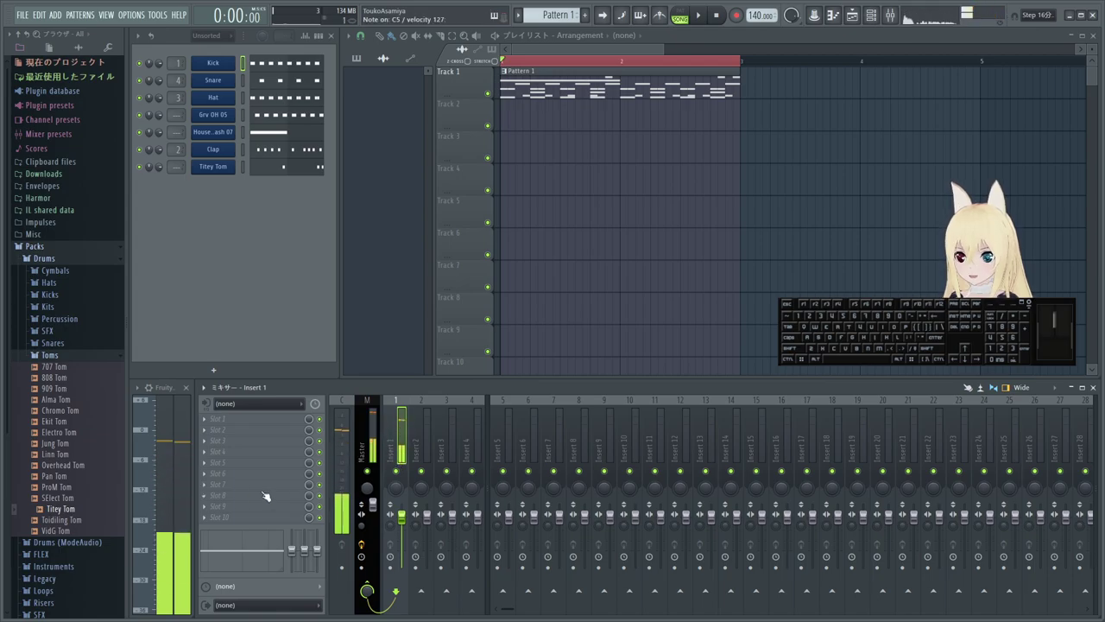
pyautogui.click(377, 451)
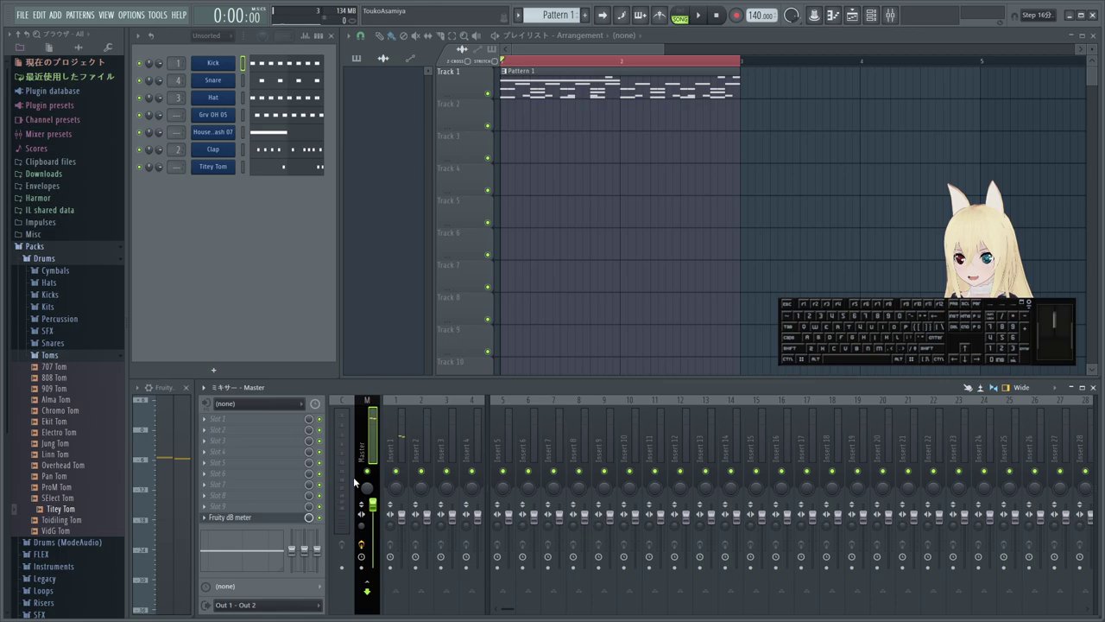
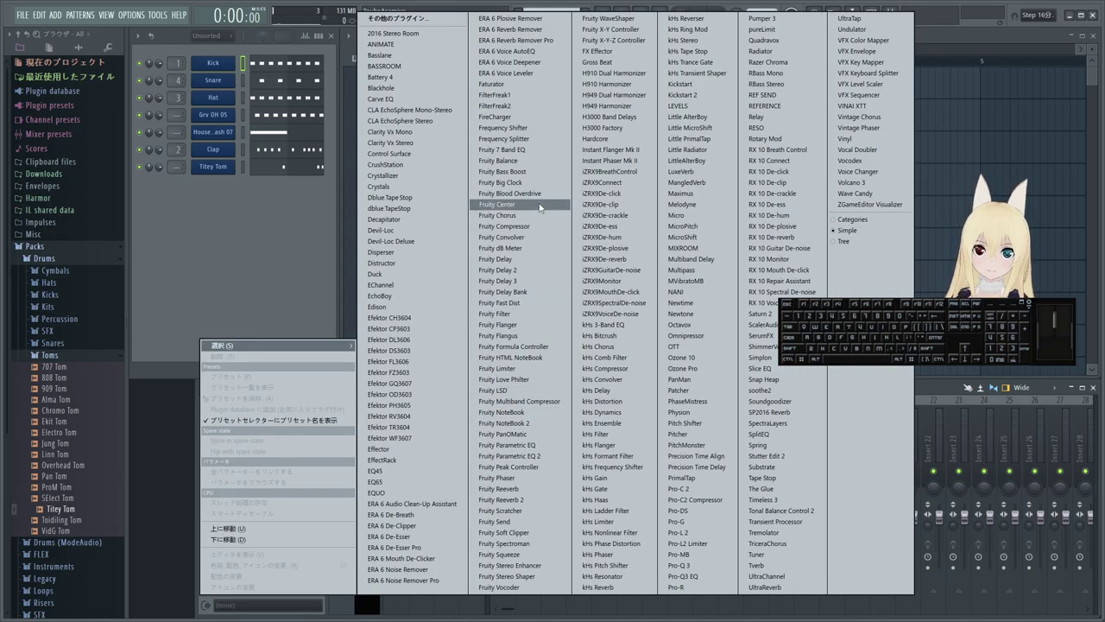
# - Load Fruity dB Meter onto the Current track and dock its window at the left
pyautogui.click(547, 251)
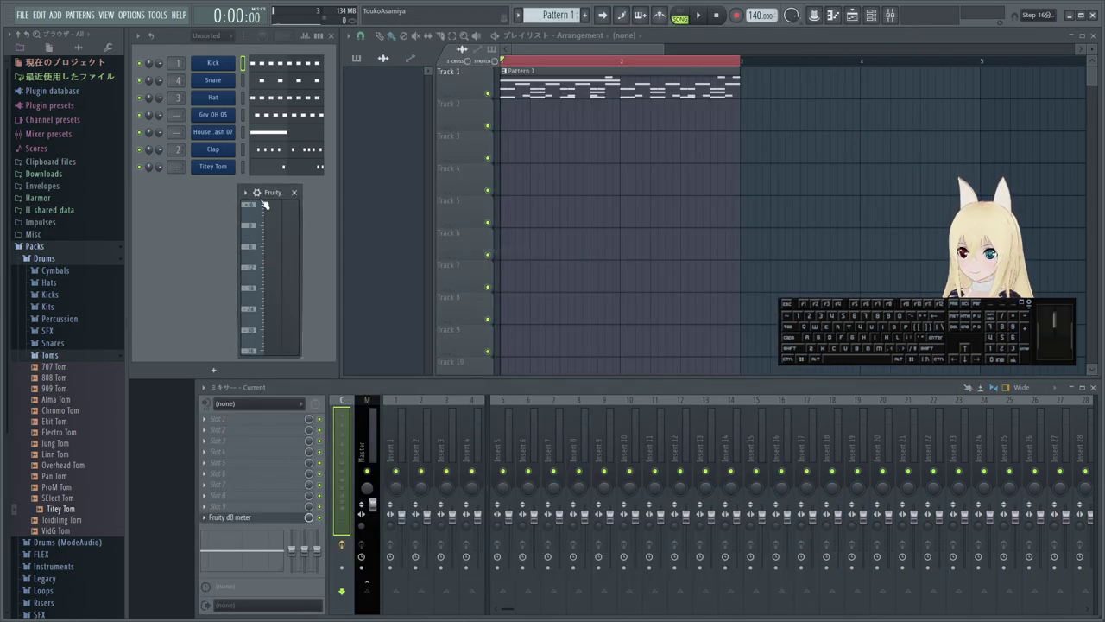
pyautogui.moveTo(269, 190); pyautogui.dragTo(163, 392)
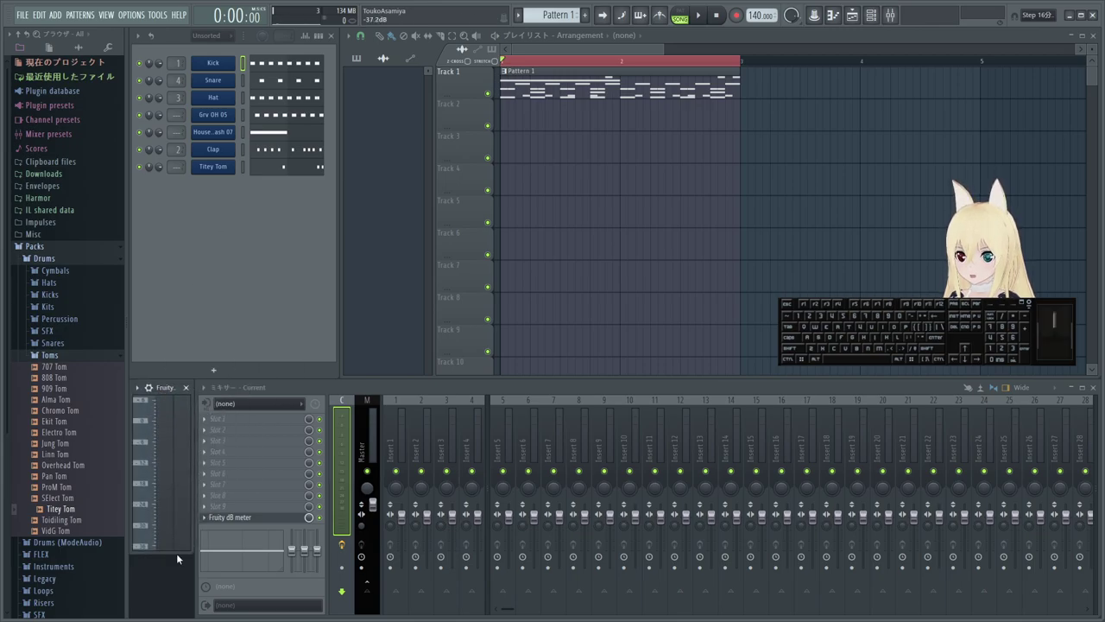
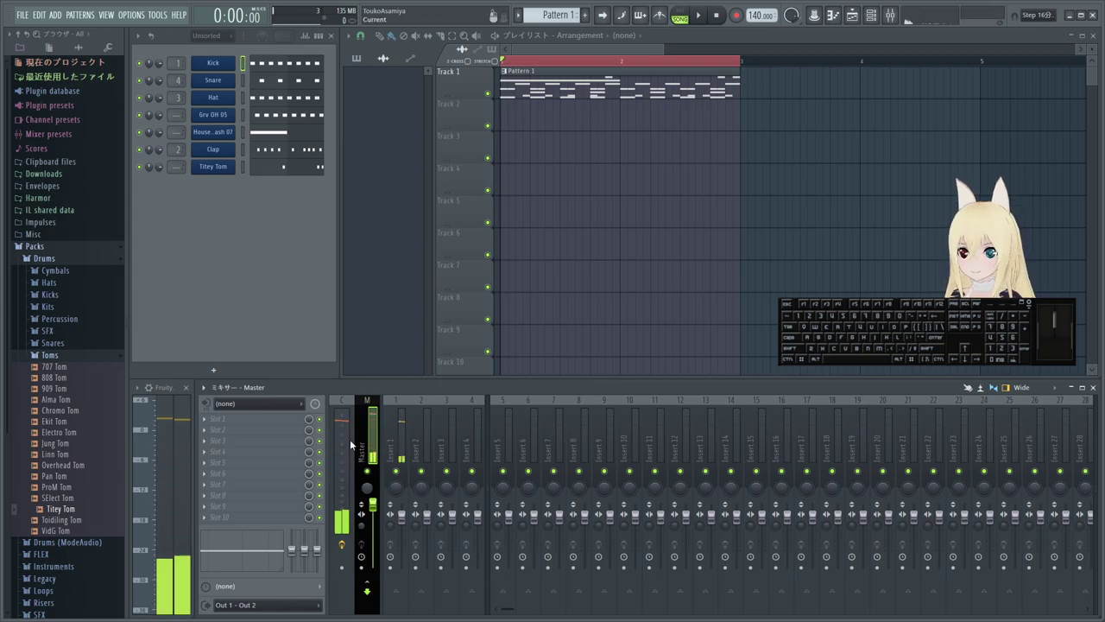
# - Select Insert 2 and the Master track, then bring up an Insert 7 effect-slot menu
pyautogui.click(564, 431)
pyautogui.click(423, 434)
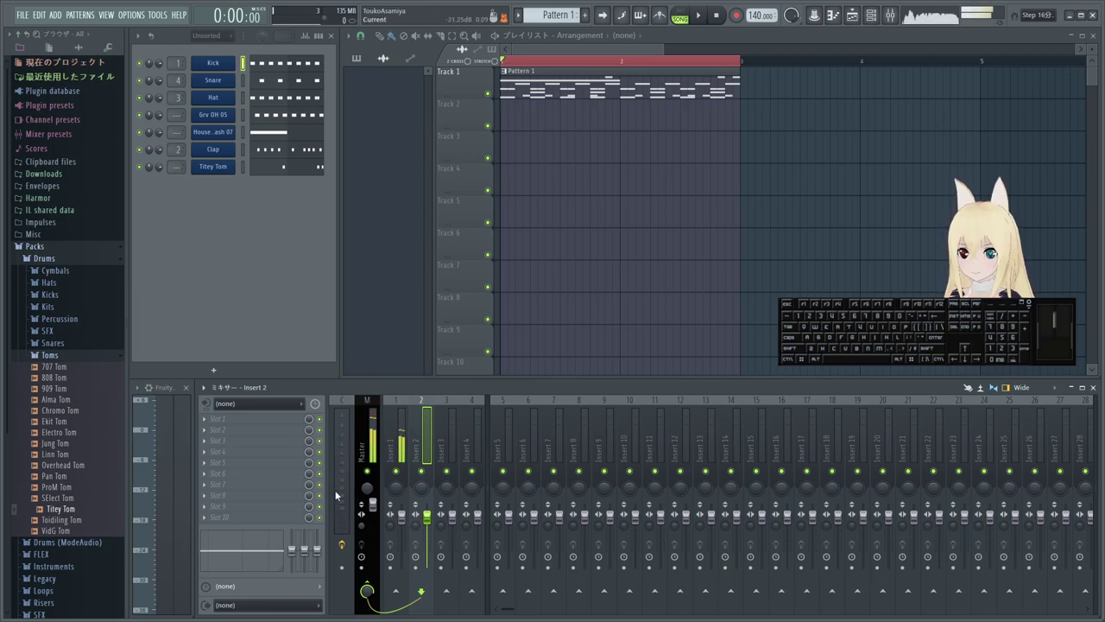
pyautogui.click(406, 448)
pyautogui.click(366, 438)
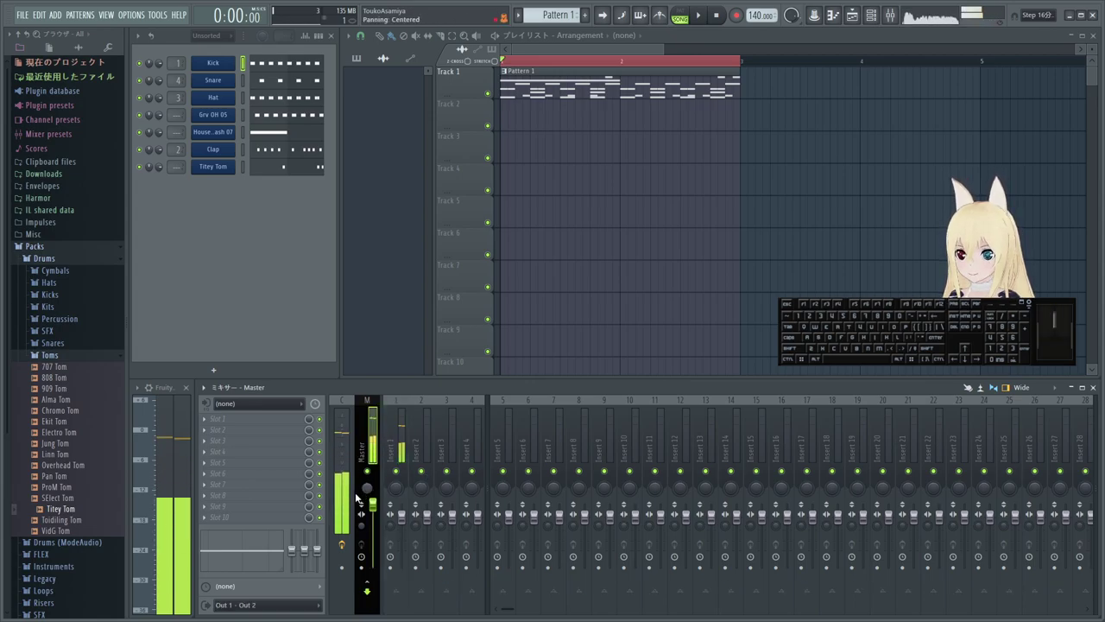
pyautogui.click(552, 459)
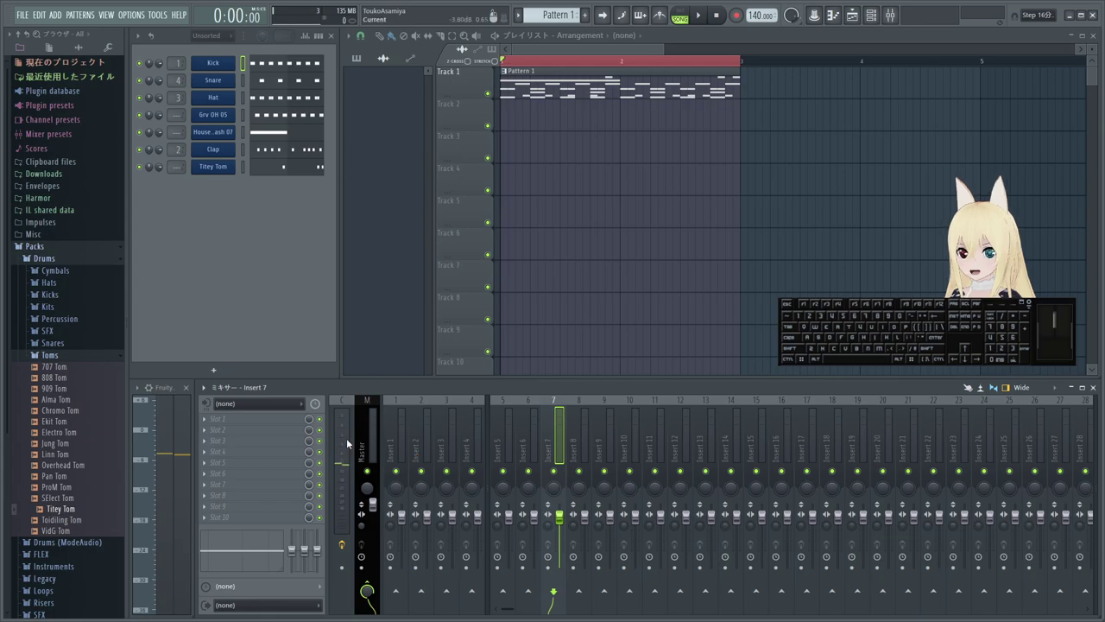
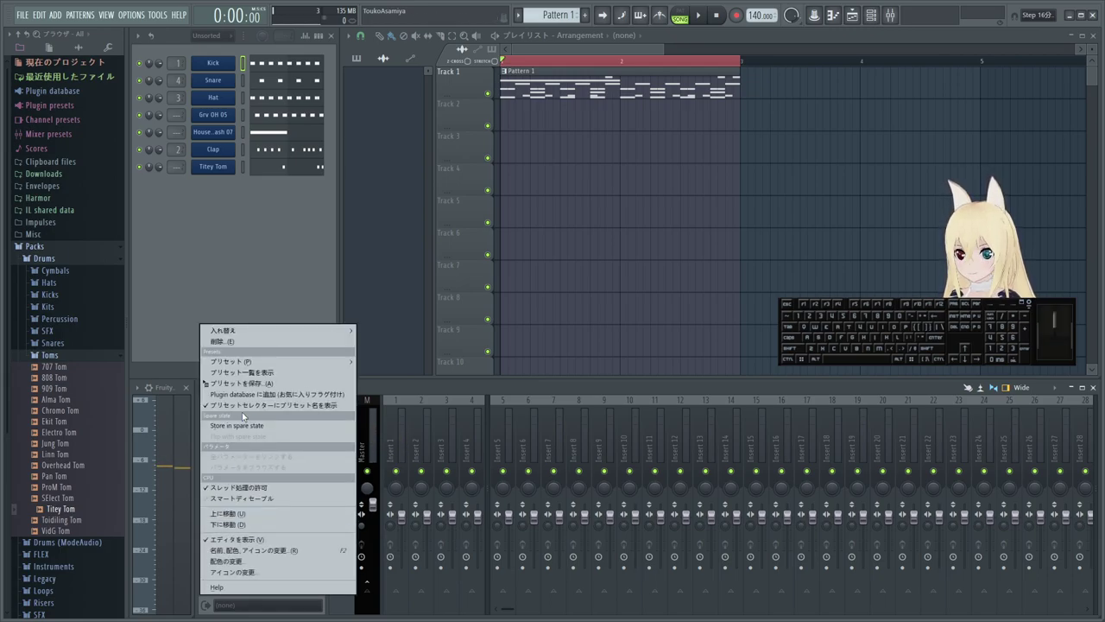
# - Bring up the full effect plugin list for an empty slot on mixer Insert 1
pyautogui.click(259, 341)
pyautogui.click(372, 442)
pyautogui.click(207, 521)
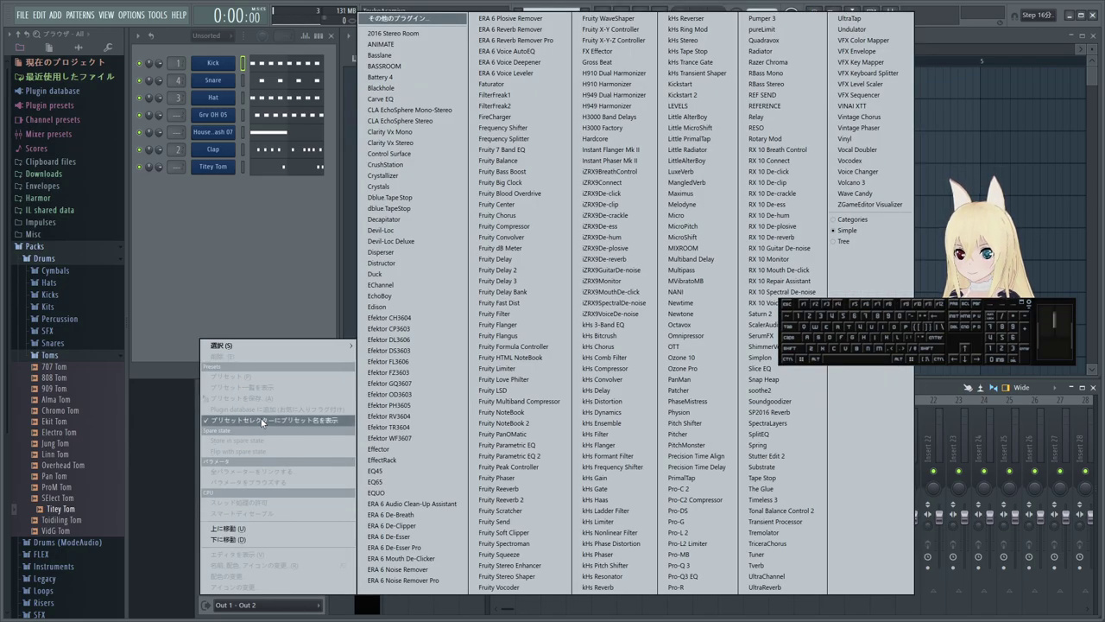
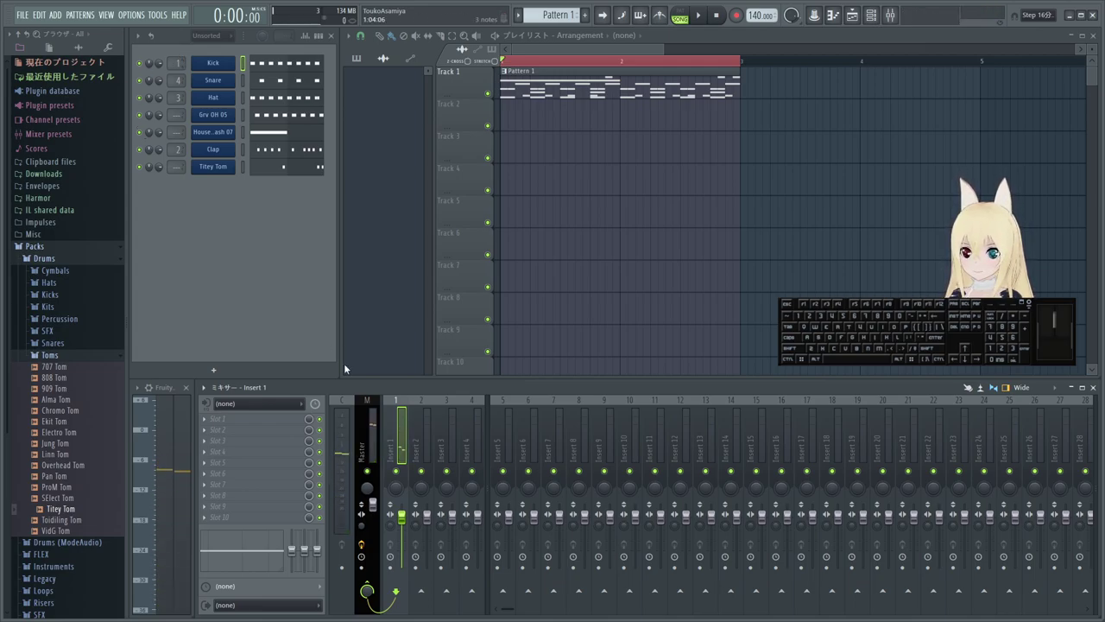
# - Select the Master track and set its audio output to Out 1 - Out 2
pyautogui.click(371, 436)
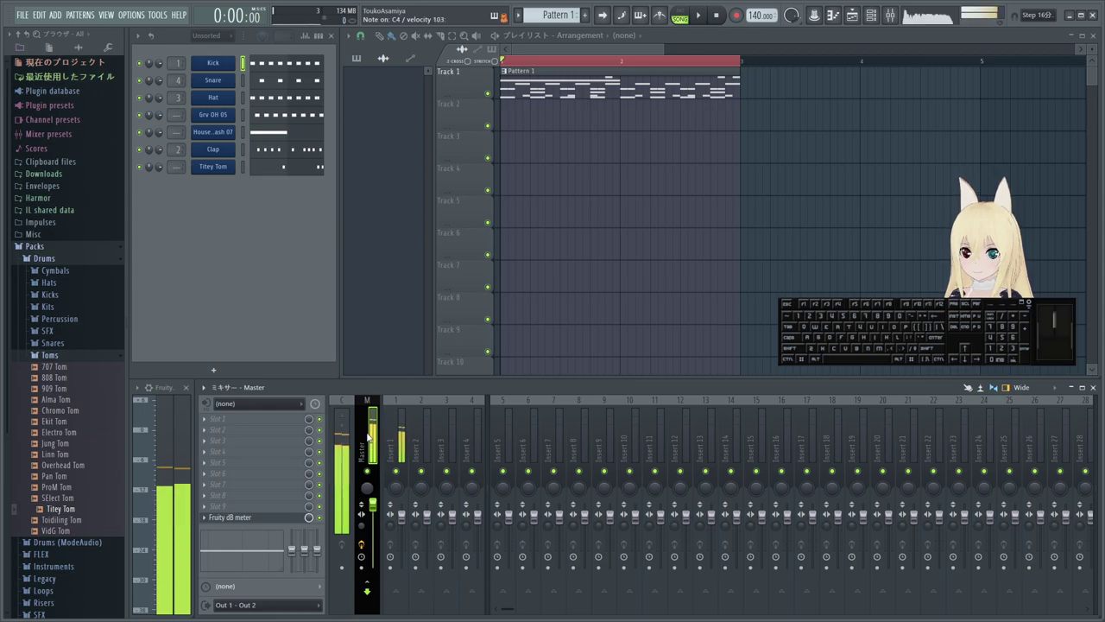
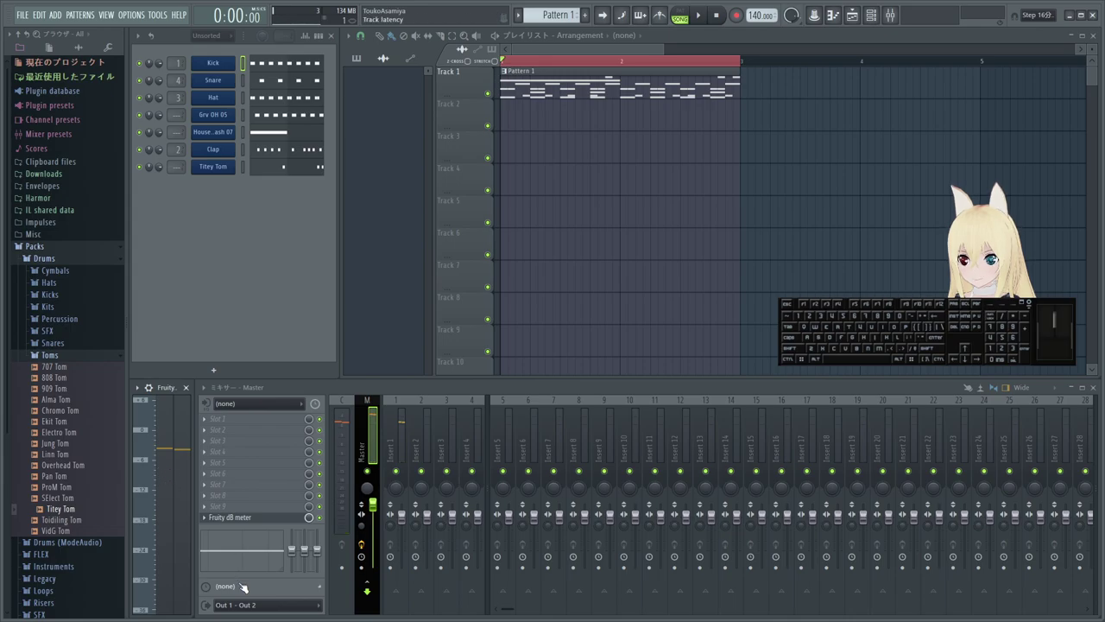
pyautogui.click(249, 608)
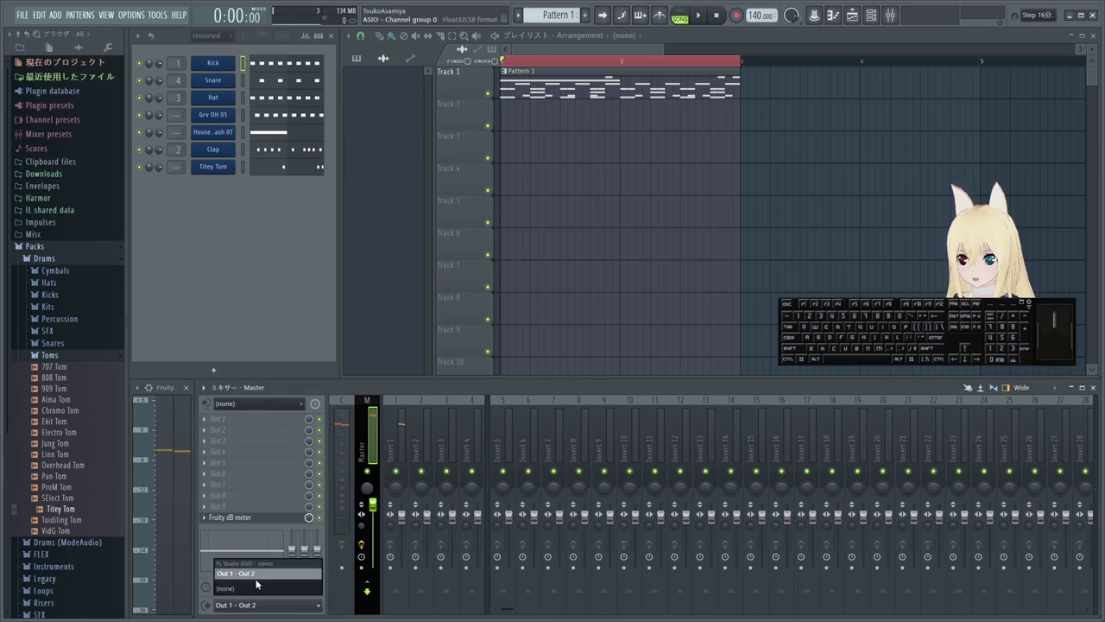
pyautogui.click(257, 587)
pyautogui.click(261, 610)
pyautogui.click(258, 580)
pyautogui.click(257, 575)
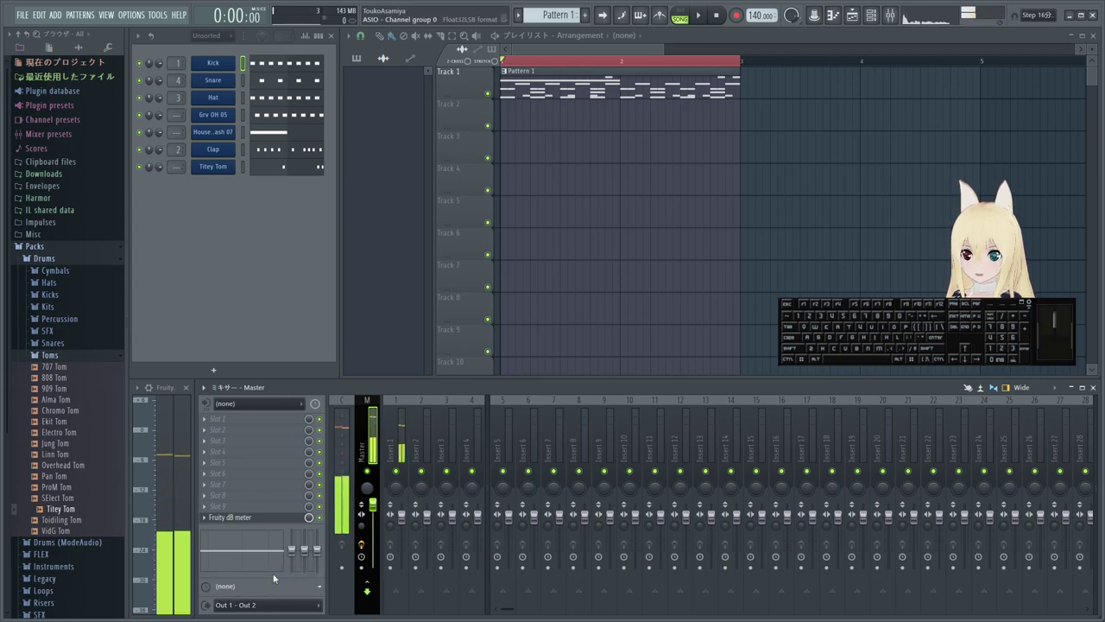
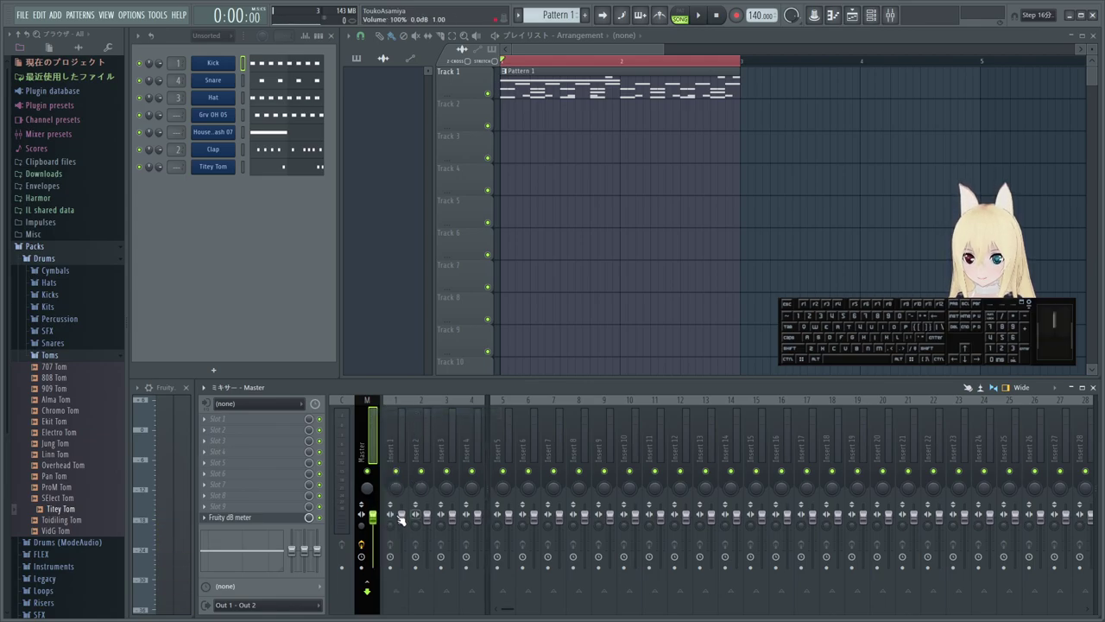
# - Switch the mixer view to track Insert 1
pyautogui.click(406, 517)
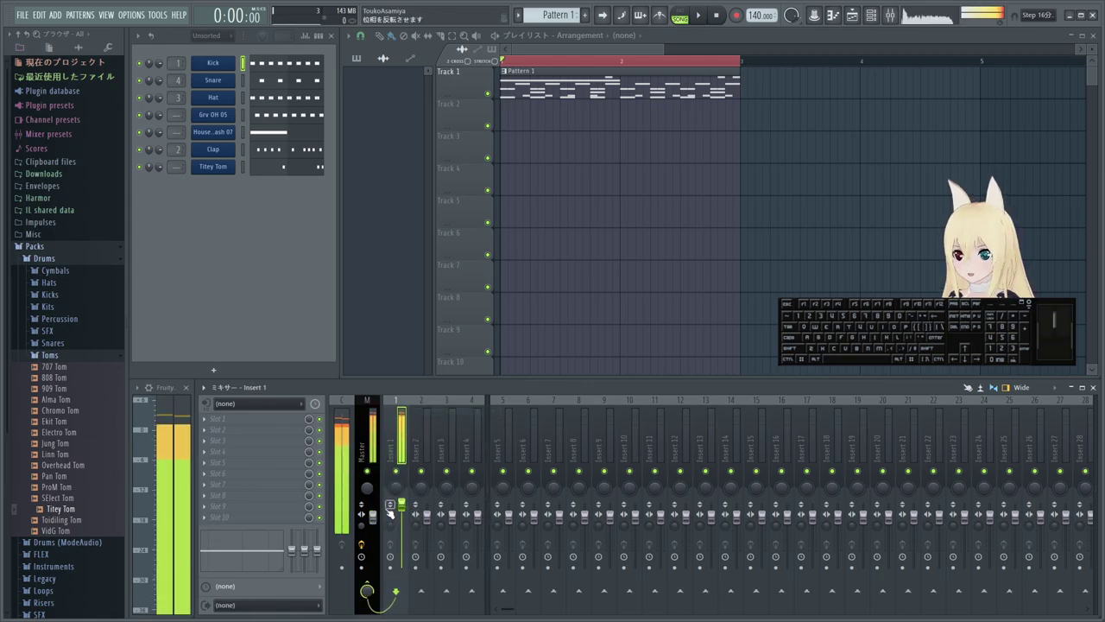
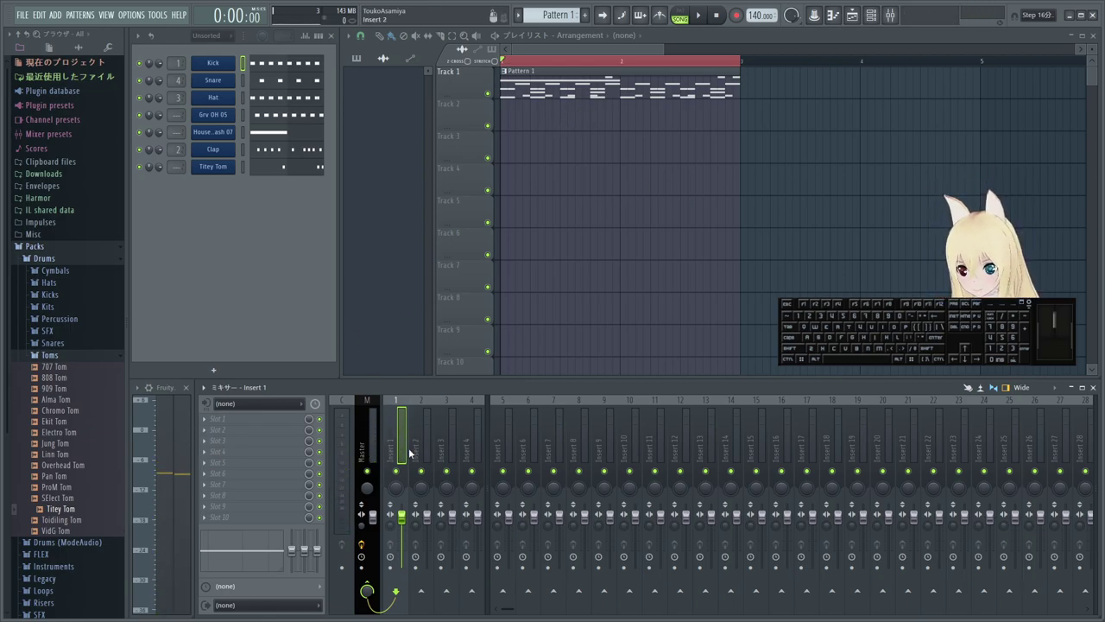
# - Name inserts 1–3 Sidechain - Kick, Sidechain - Auto and Sidechain -
pyautogui.middleClick(394, 453)
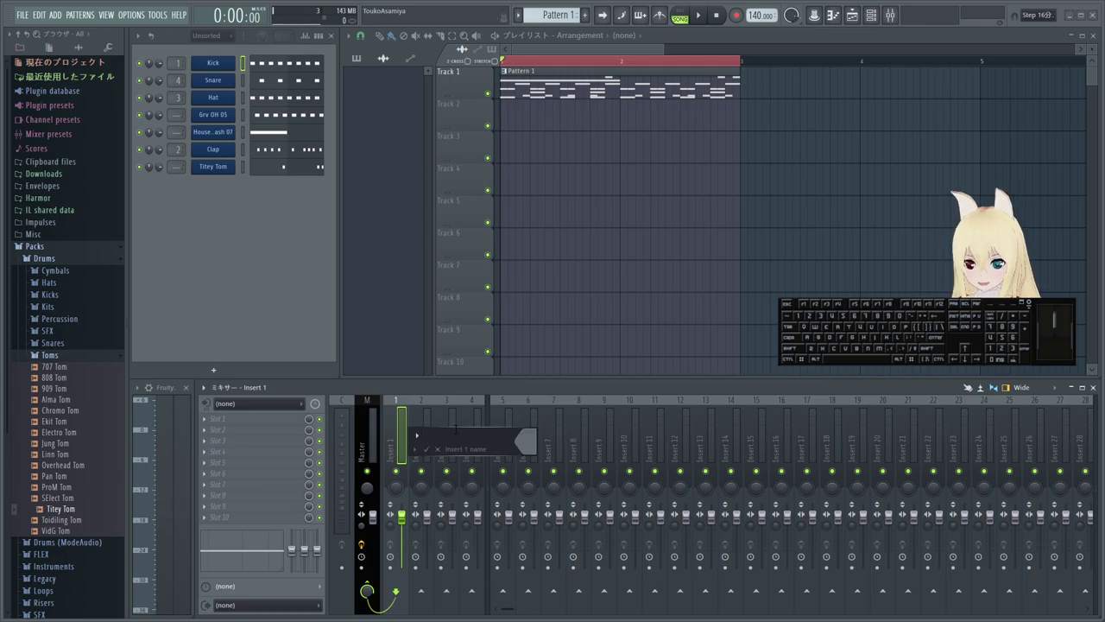
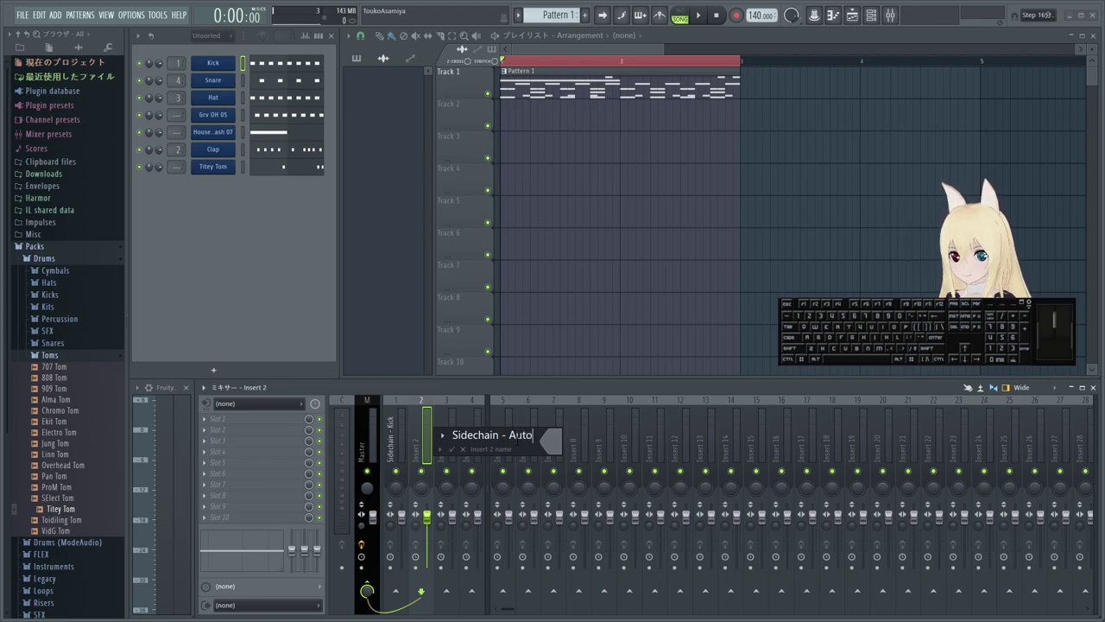
pyautogui.press('Return')
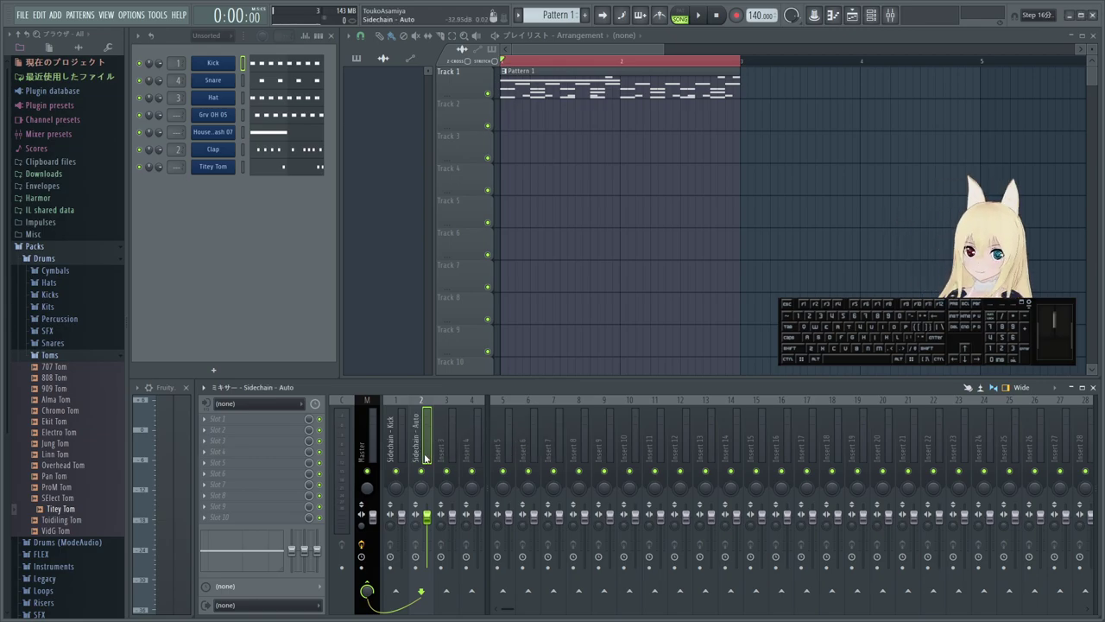
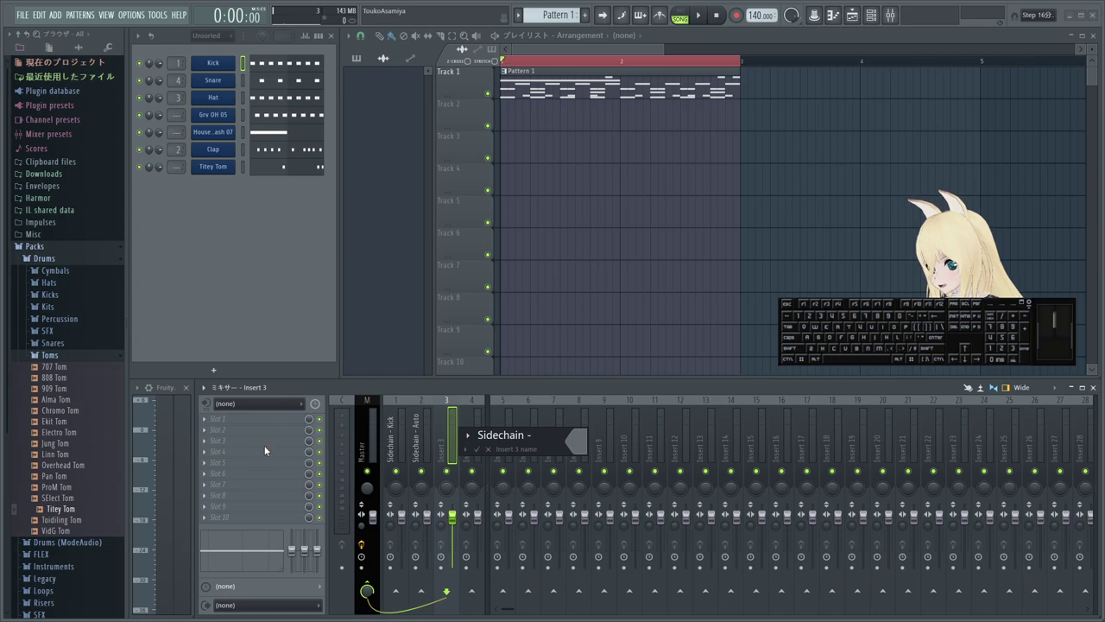
pyautogui.click(282, 332)
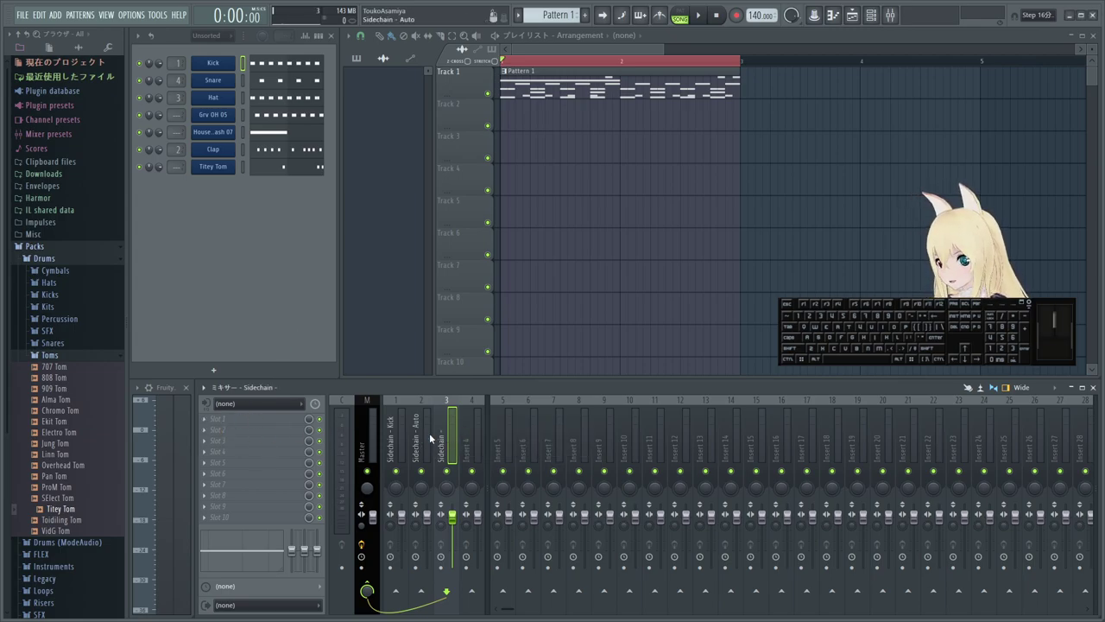
# - Bring up the full effect plugin list for an empty slot
pyautogui.click(507, 435)
pyautogui.click(208, 422)
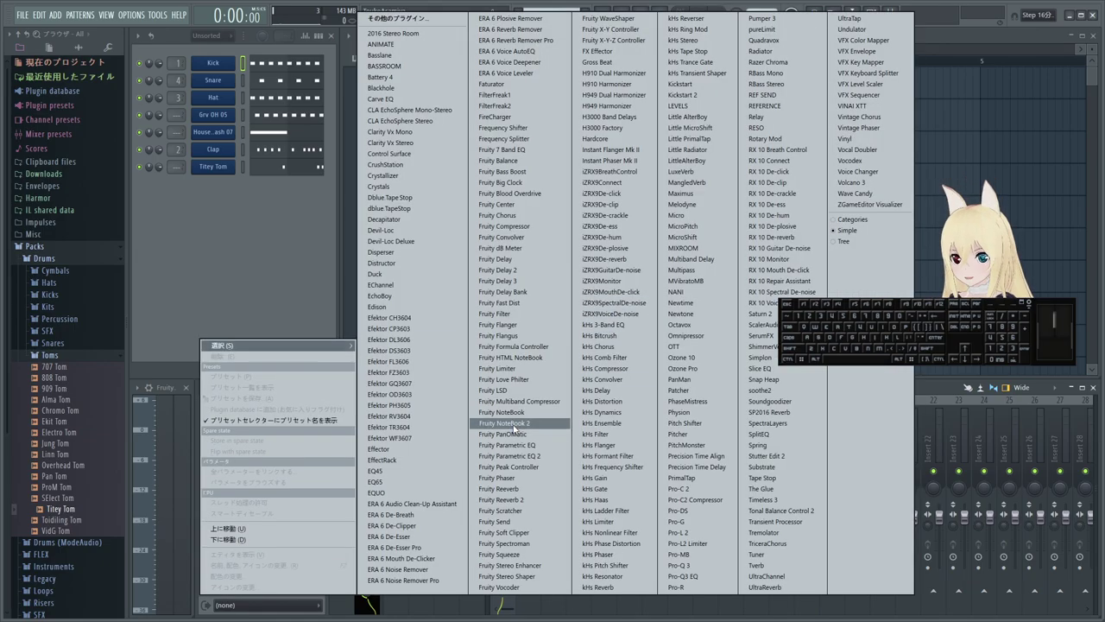
# - Load Fruity Parametric EQ 2 on Insert 5 and reset its high-shelf band
pyautogui.click(530, 457)
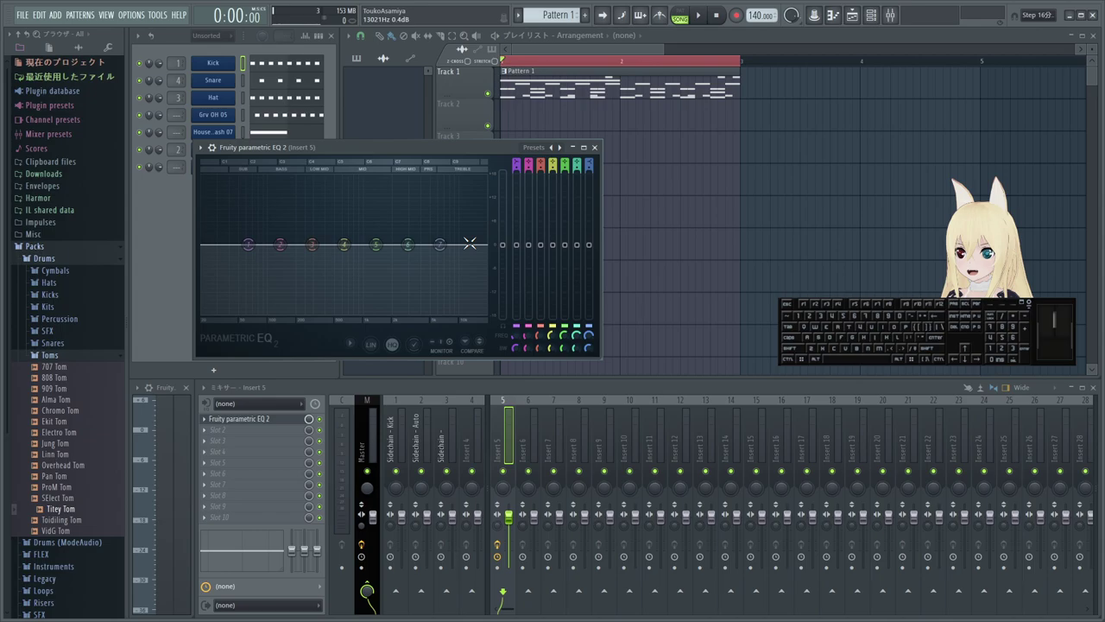
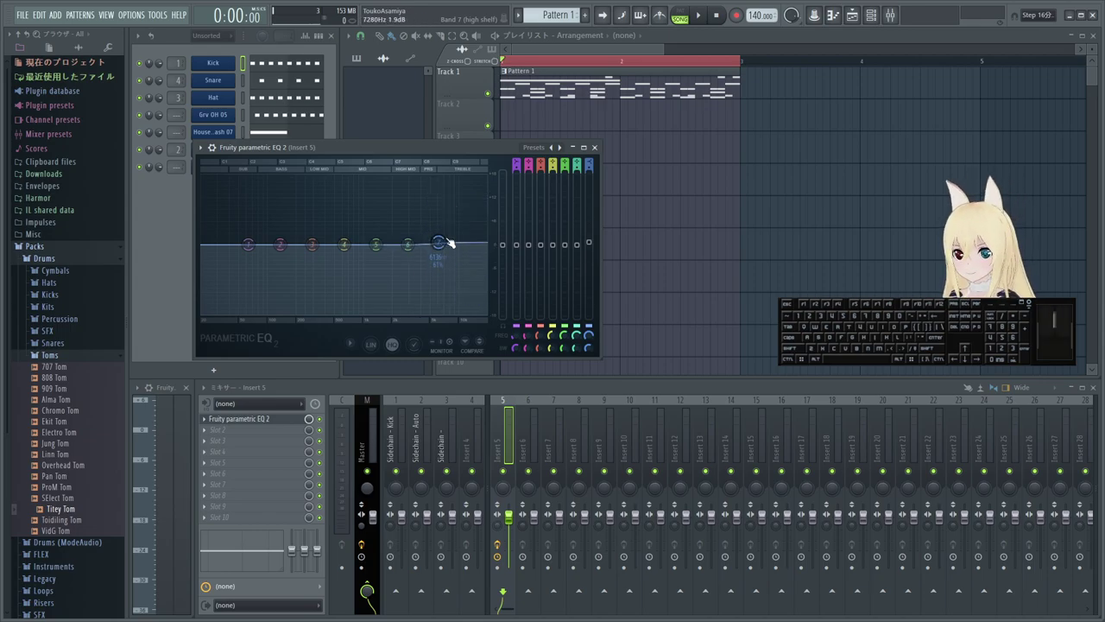
pyautogui.rightClick(448, 245)
pyautogui.click(460, 259)
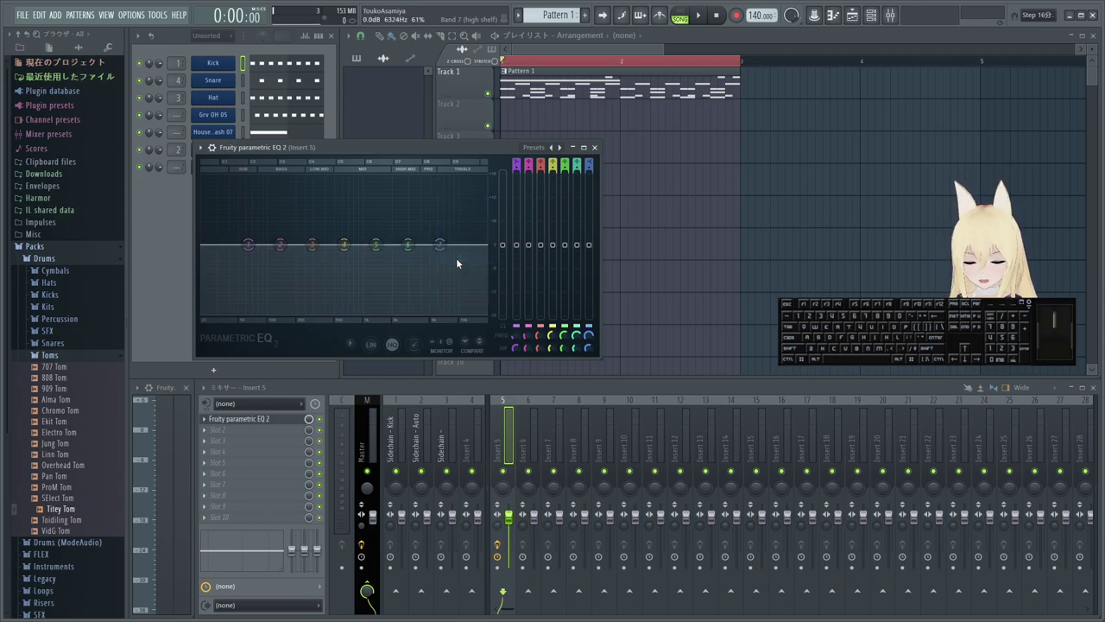
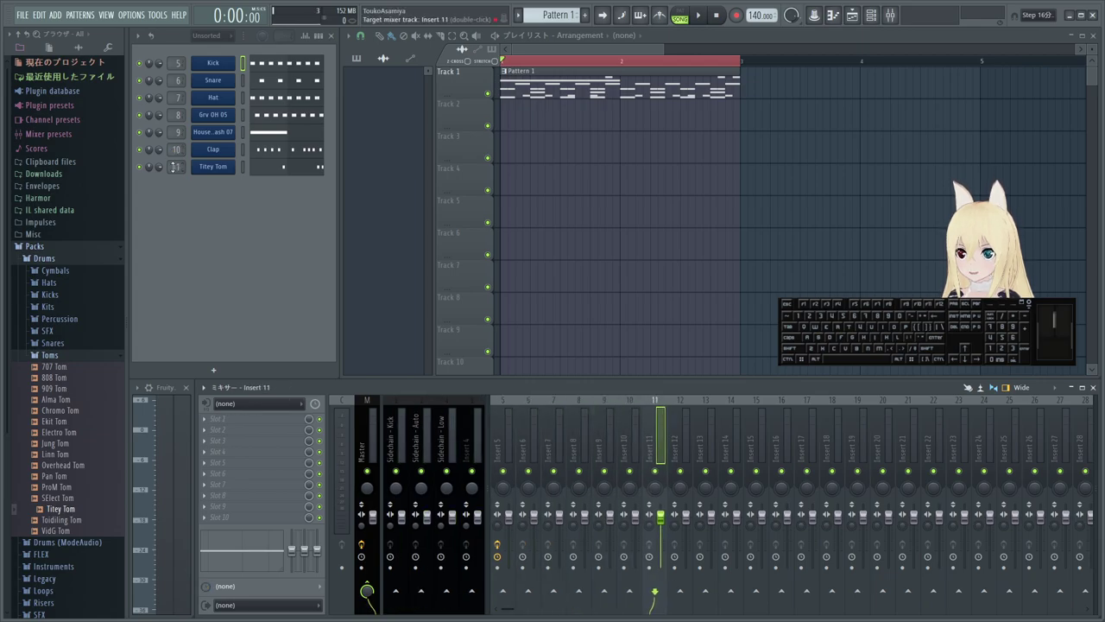
# - Make the empty mixer Insert 12 the active track for the vocal plugin
pyautogui.click(689, 402)
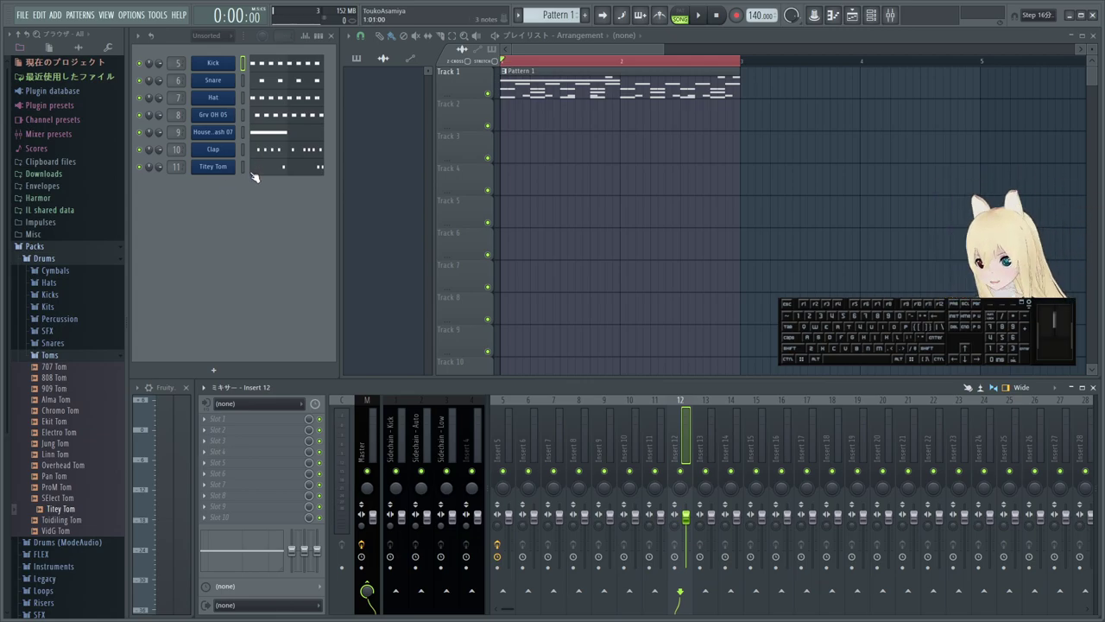
# - Show the plugin database's Installed > Generators > VST3 list in the browser
pyautogui.doubleClick(108, 39)
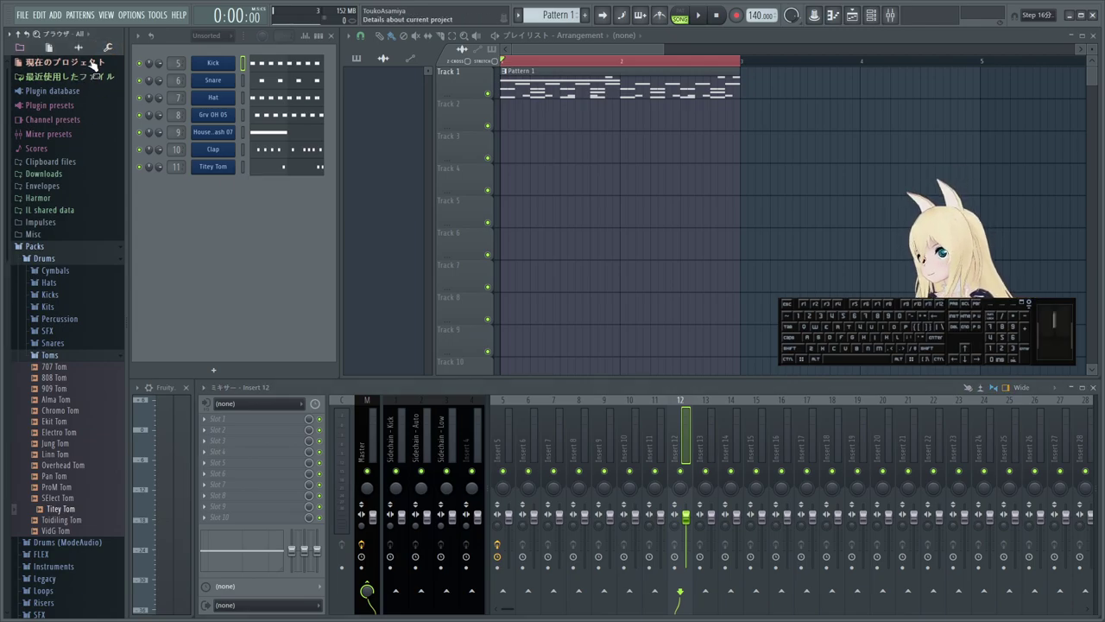
pyautogui.click(104, 47)
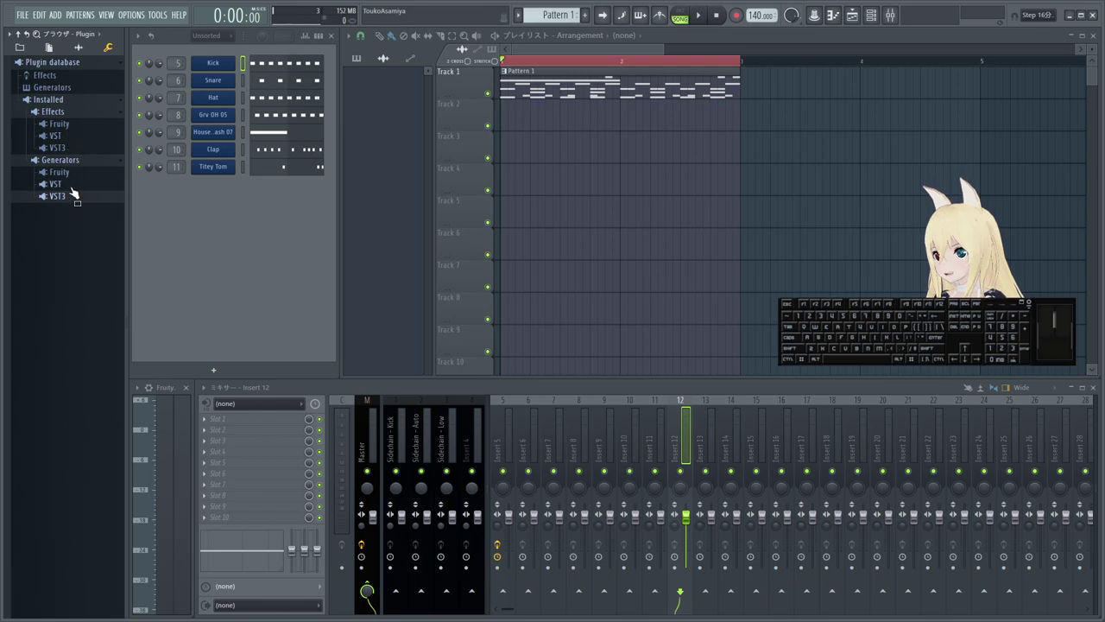
pyautogui.click(71, 201)
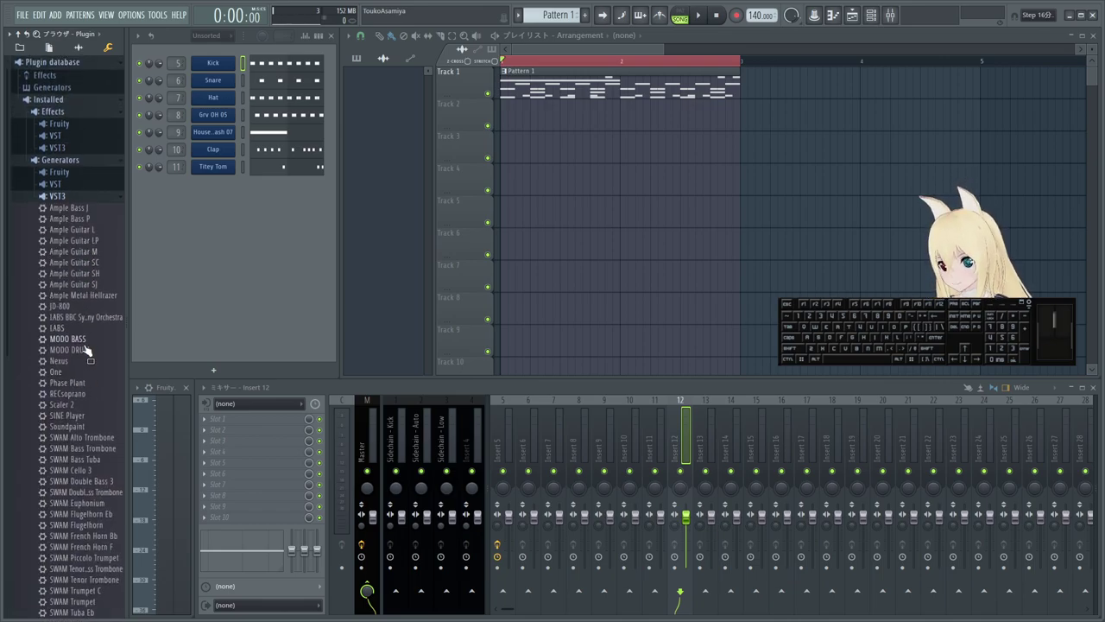
pyautogui.click(87, 353)
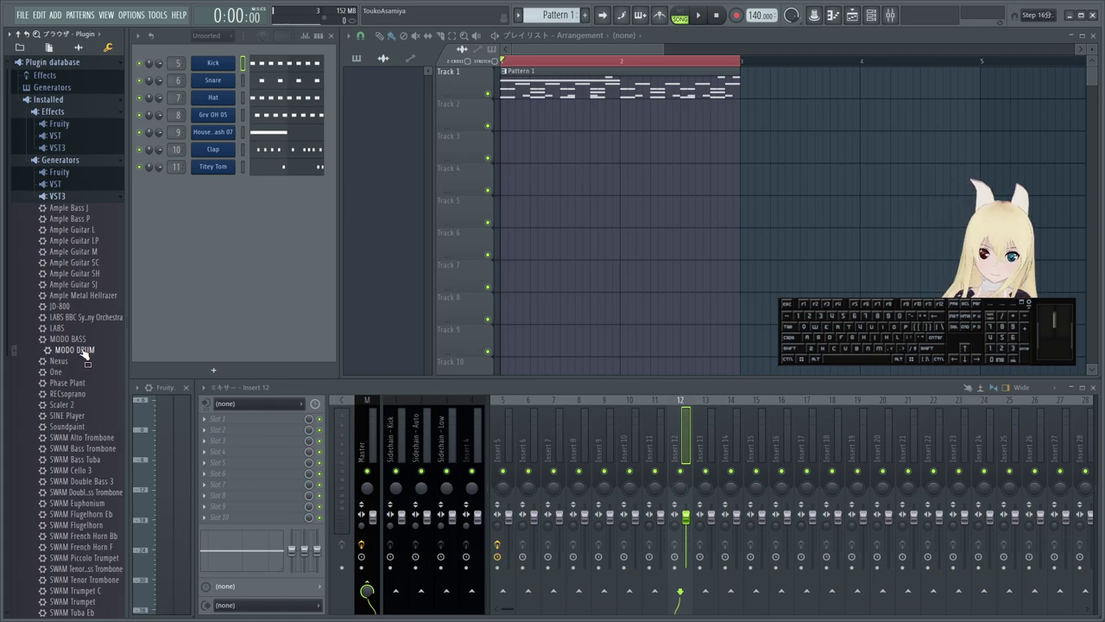
# - Load MODO DRUM as a new channel and move its plugin window aside
pyautogui.click(88, 353)
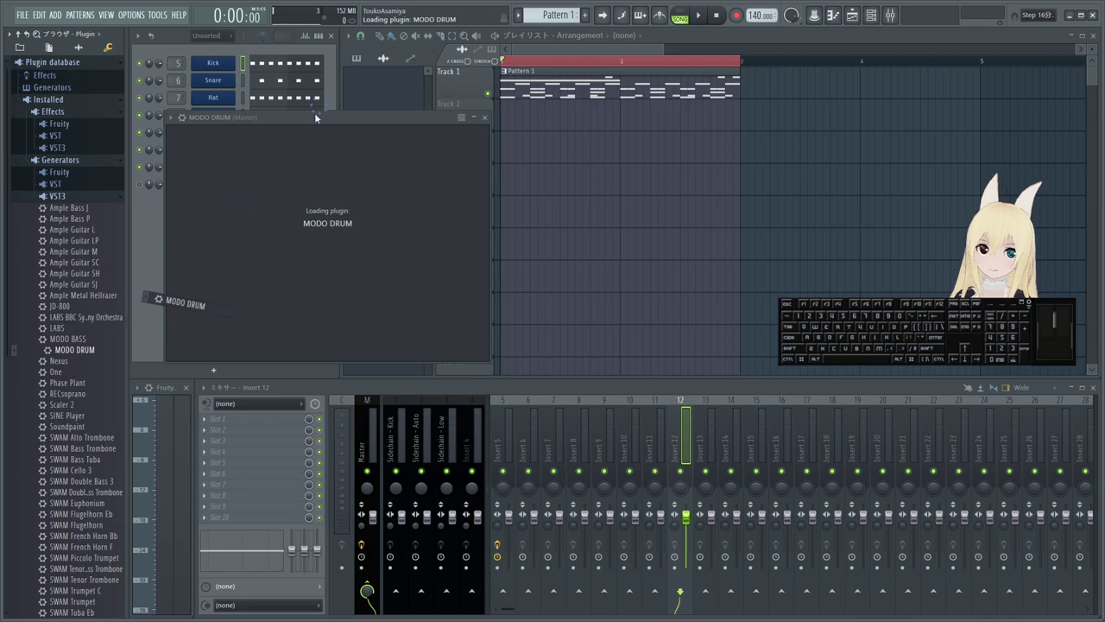
pyautogui.click(319, 114)
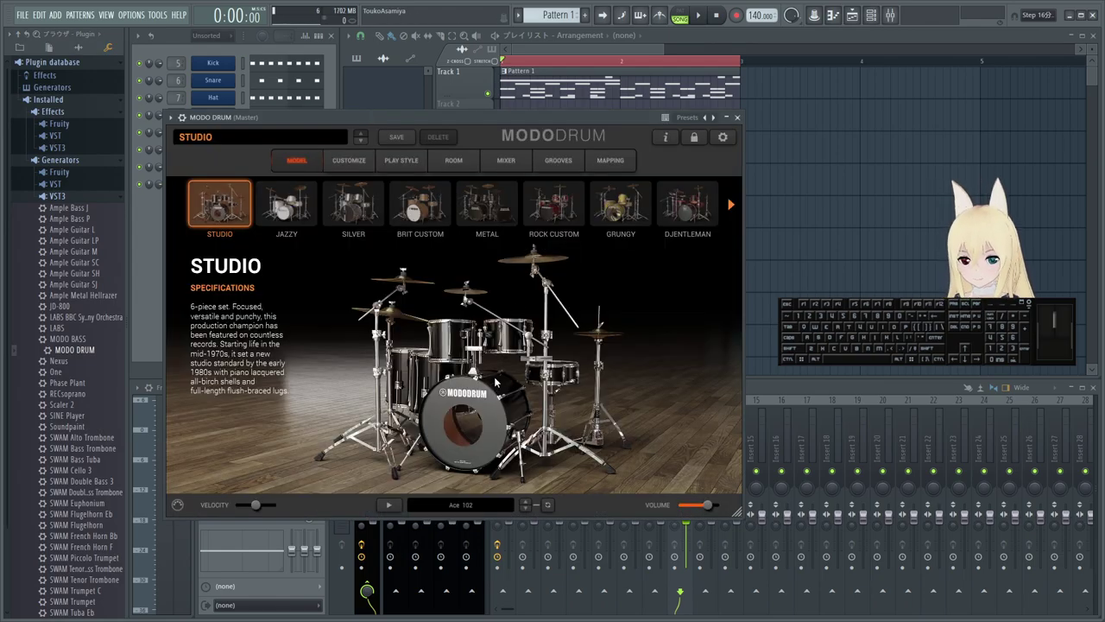
pyautogui.click(483, 391)
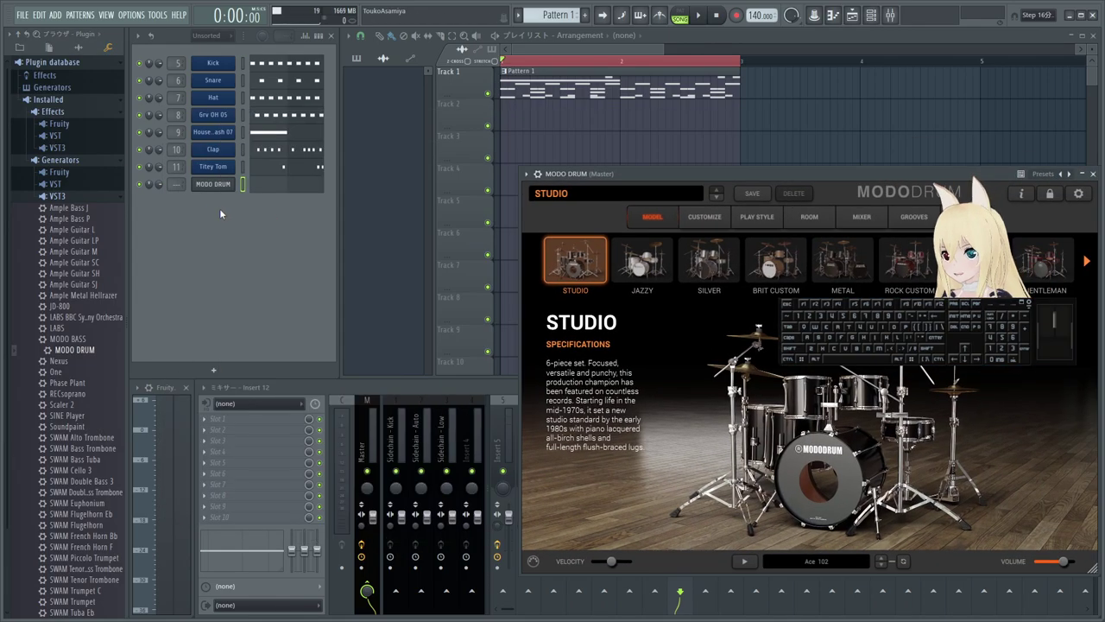
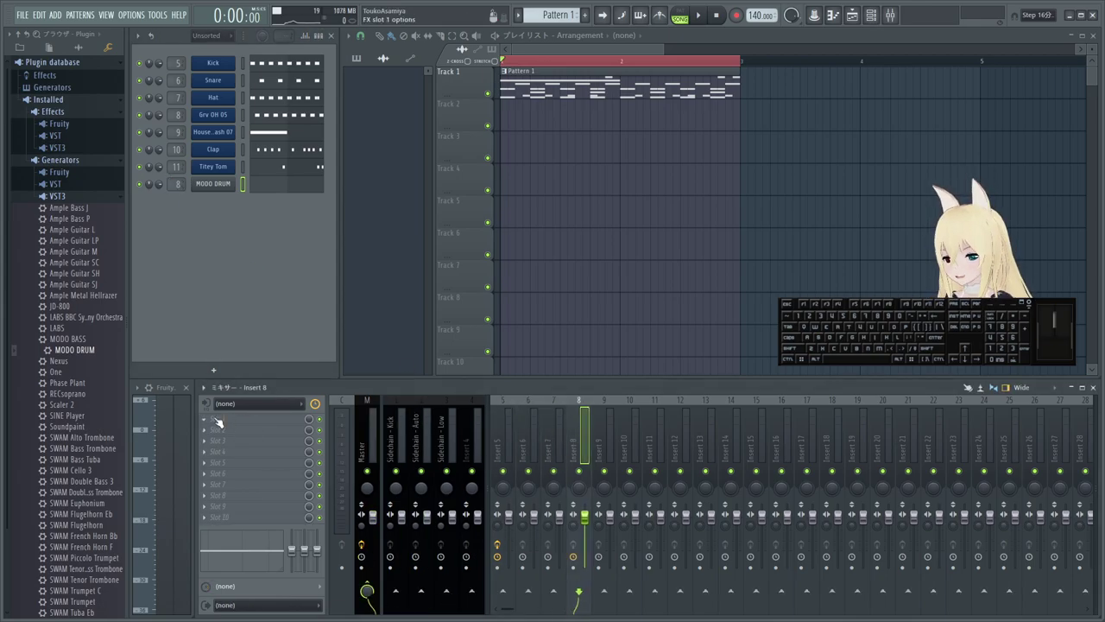
# - Delete the MODO DRUM channel from the rack and bring up the Clap channel's settings
pyautogui.click(210, 420)
pyautogui.click(225, 235)
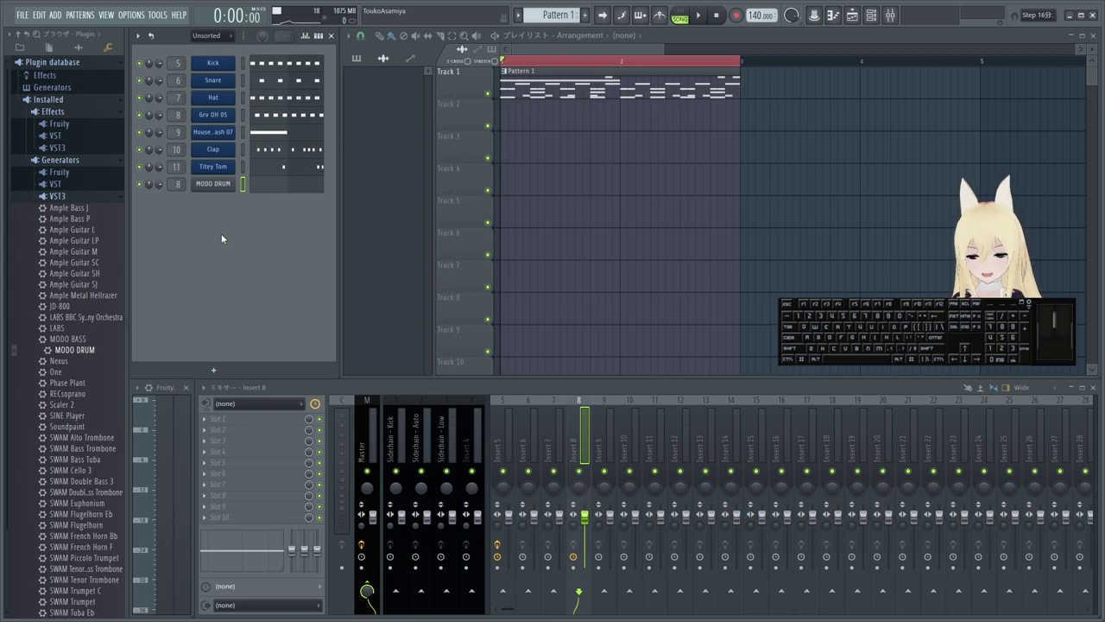
pyautogui.rightClick(209, 185)
pyautogui.click(275, 296)
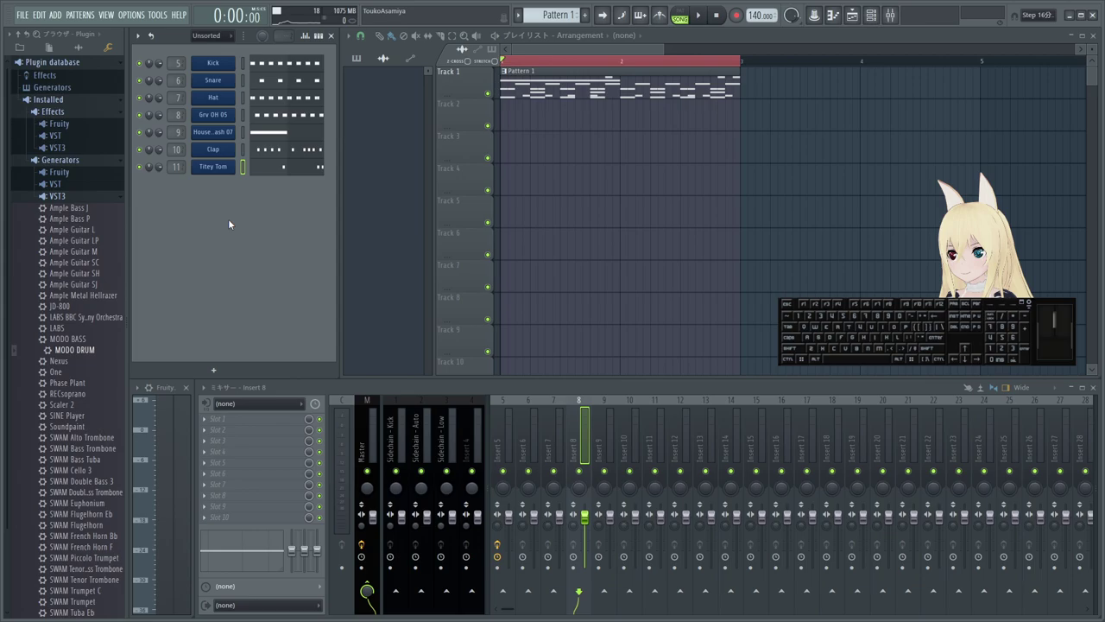
pyautogui.click(222, 147)
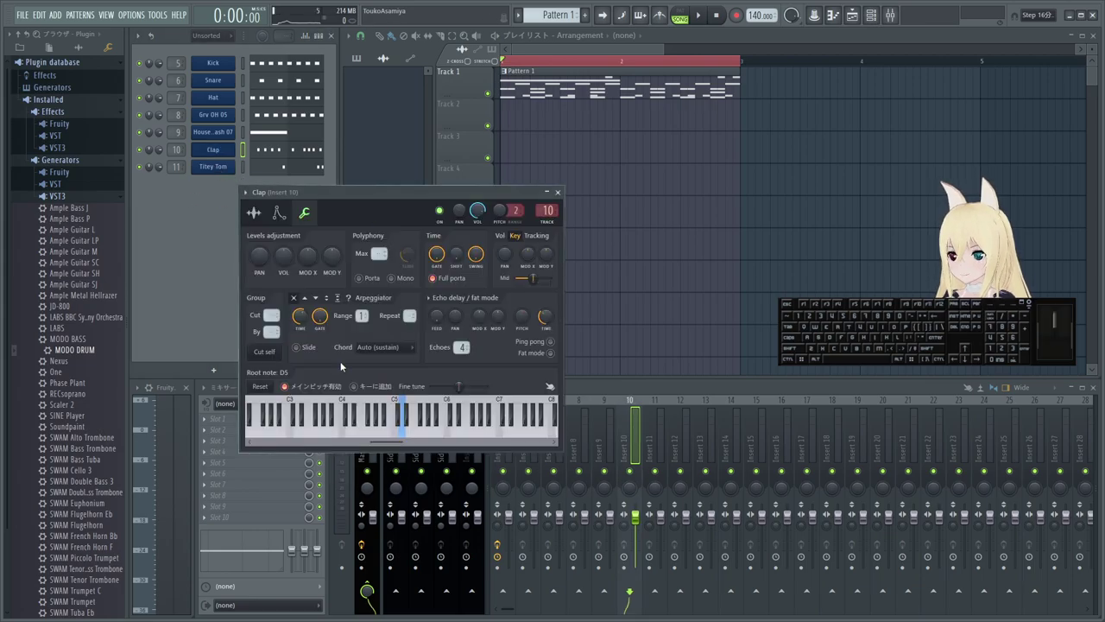
# - Close the Clap channel settings and collapse the installed VST3 plugin folder
pyautogui.click(261, 217)
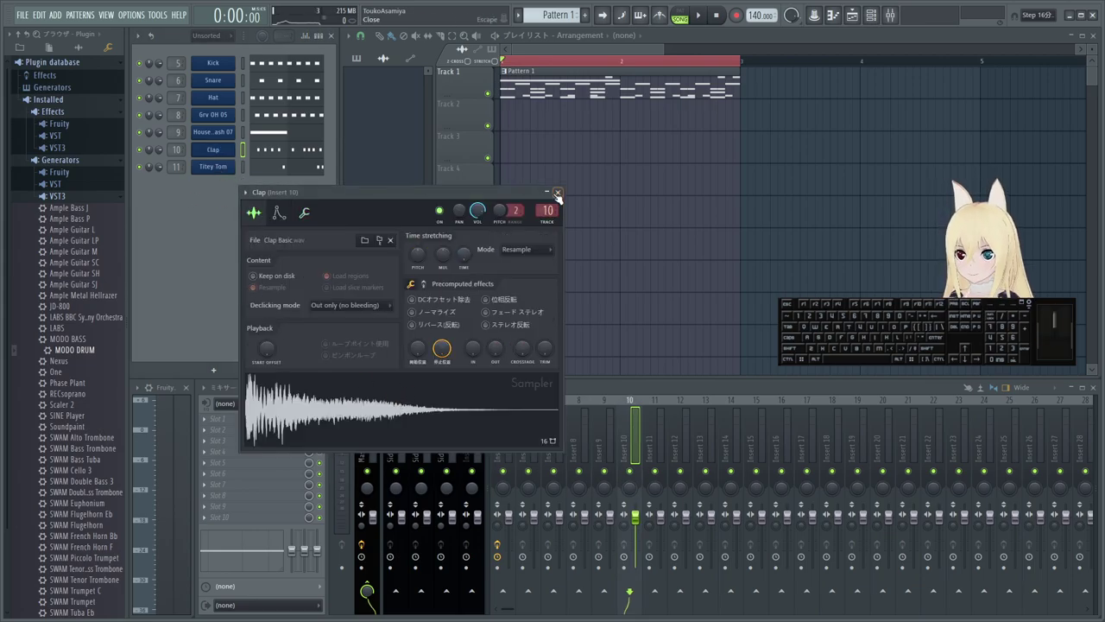
pyautogui.click(559, 196)
pyautogui.click(92, 49)
pyautogui.click(82, 335)
pyautogui.click(75, 331)
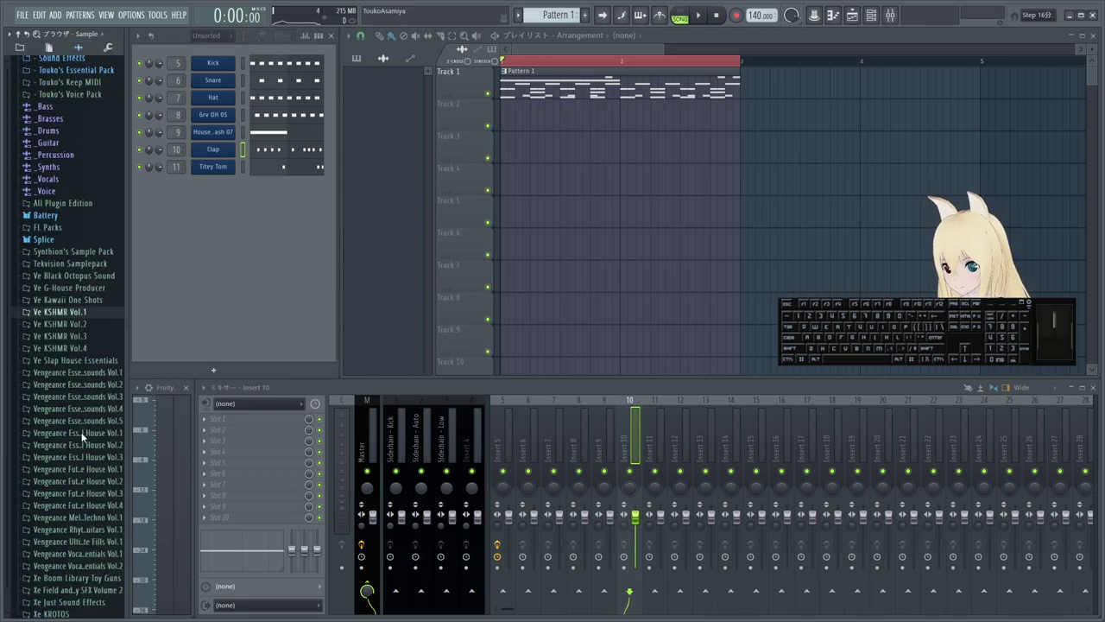
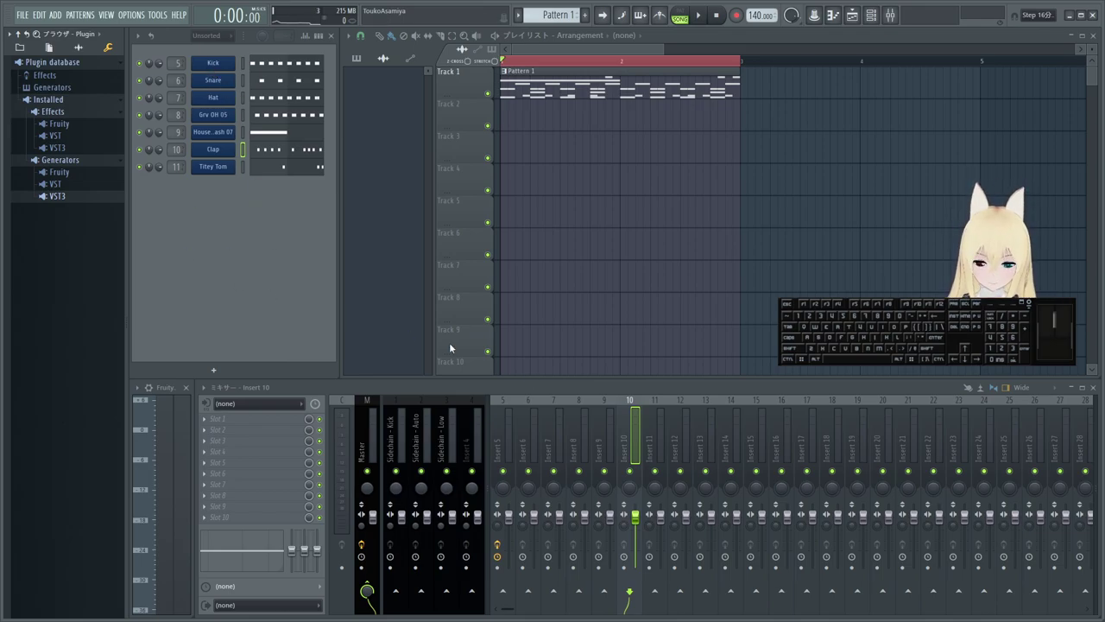
# - Name mixer insert 5 Kick
pyautogui.click(506, 433)
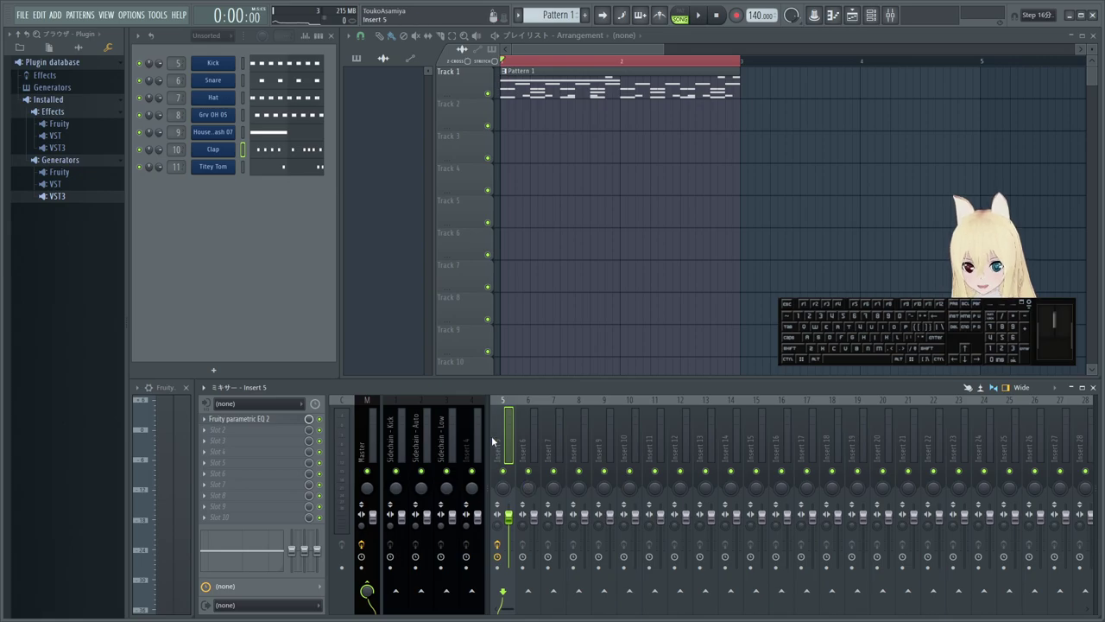
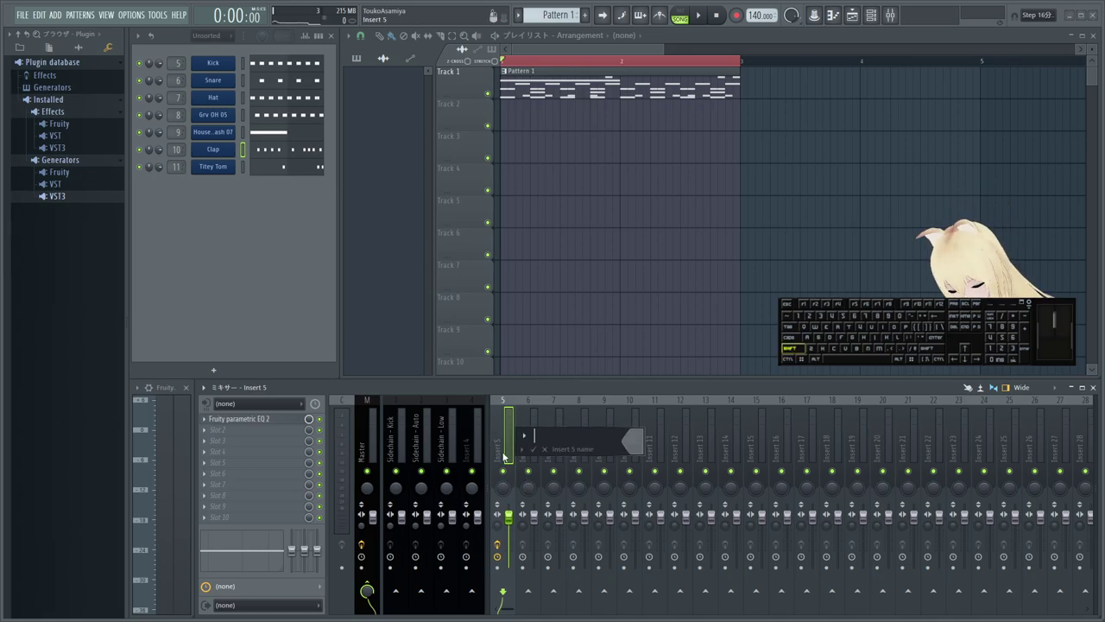
pyautogui.press('k')
pyautogui.press('Return')
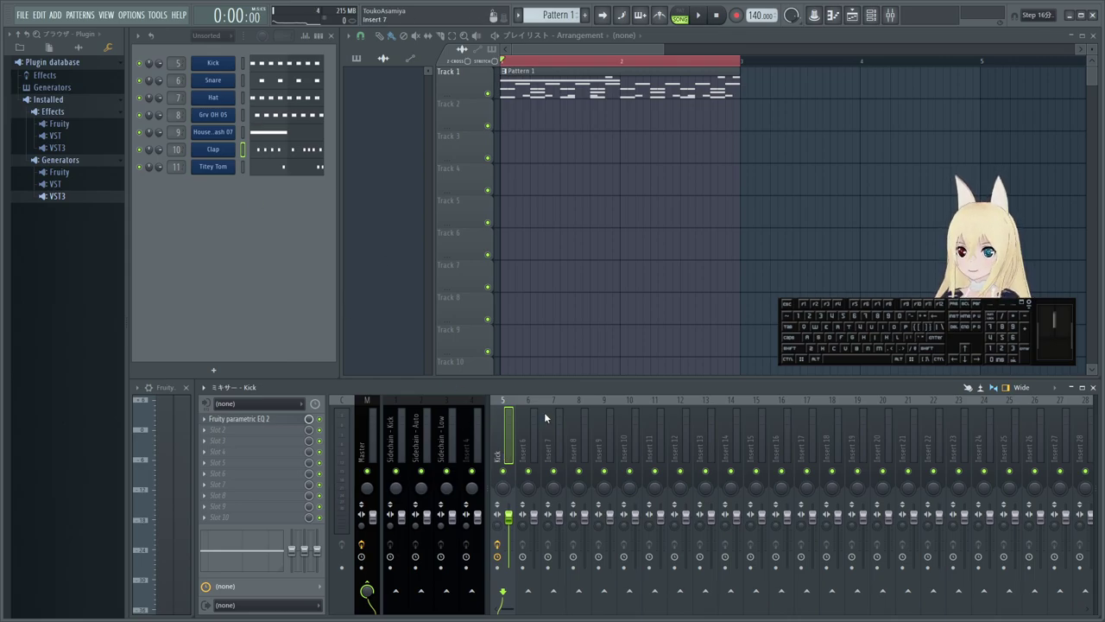
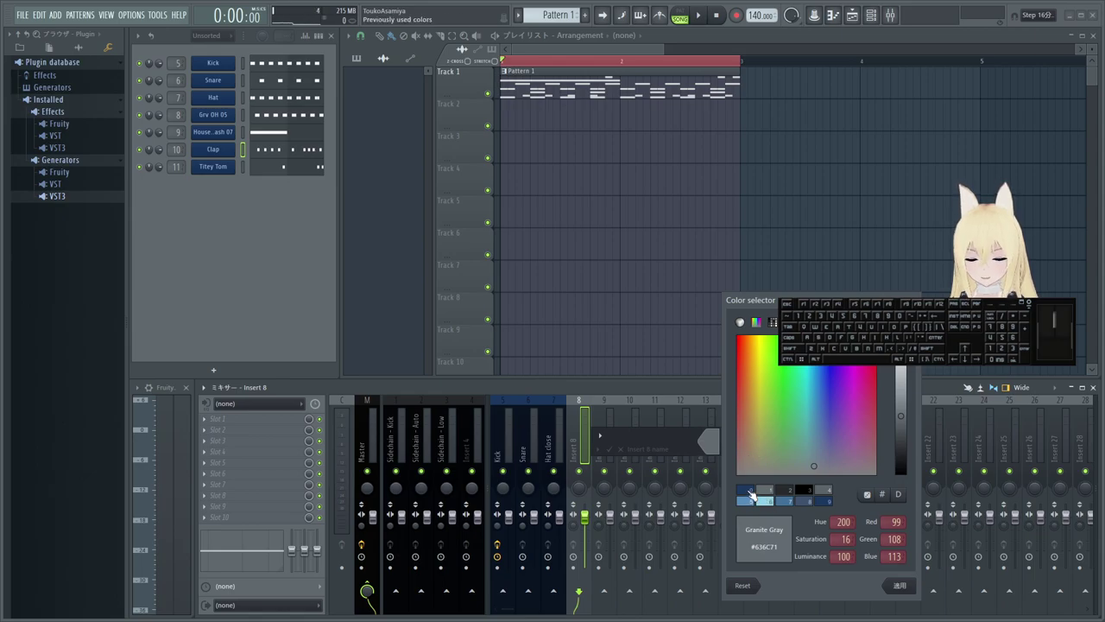
# - Colour and name insert 8 Hat open, then start renaming channel 9
pyautogui.click(753, 492)
pyautogui.click(905, 592)
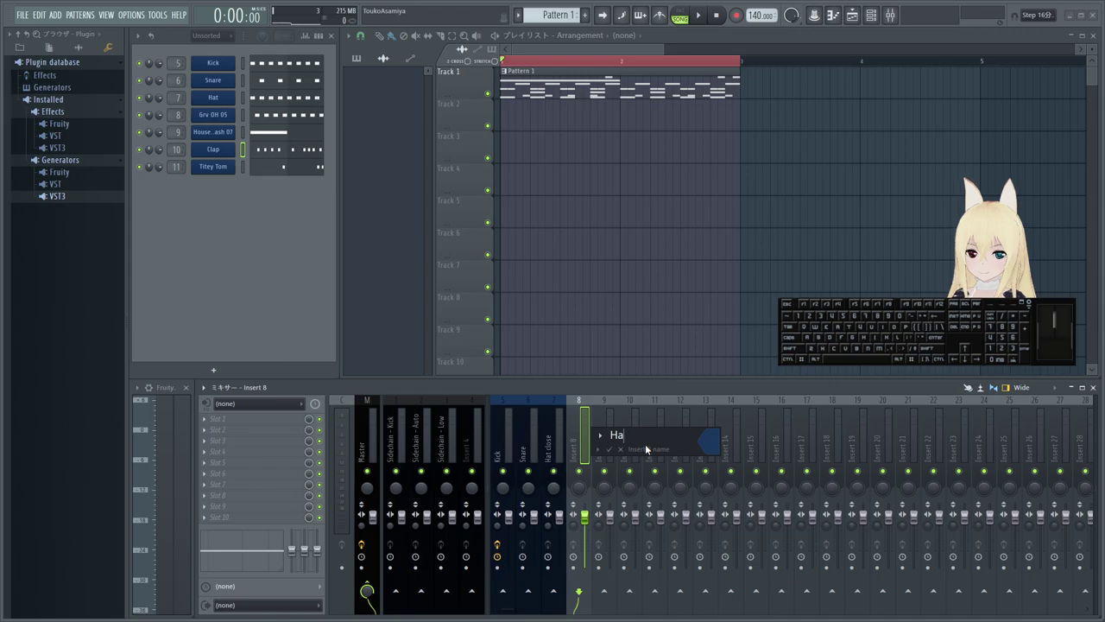
pyautogui.press('t')
pyautogui.press('space')
pyautogui.press('o')
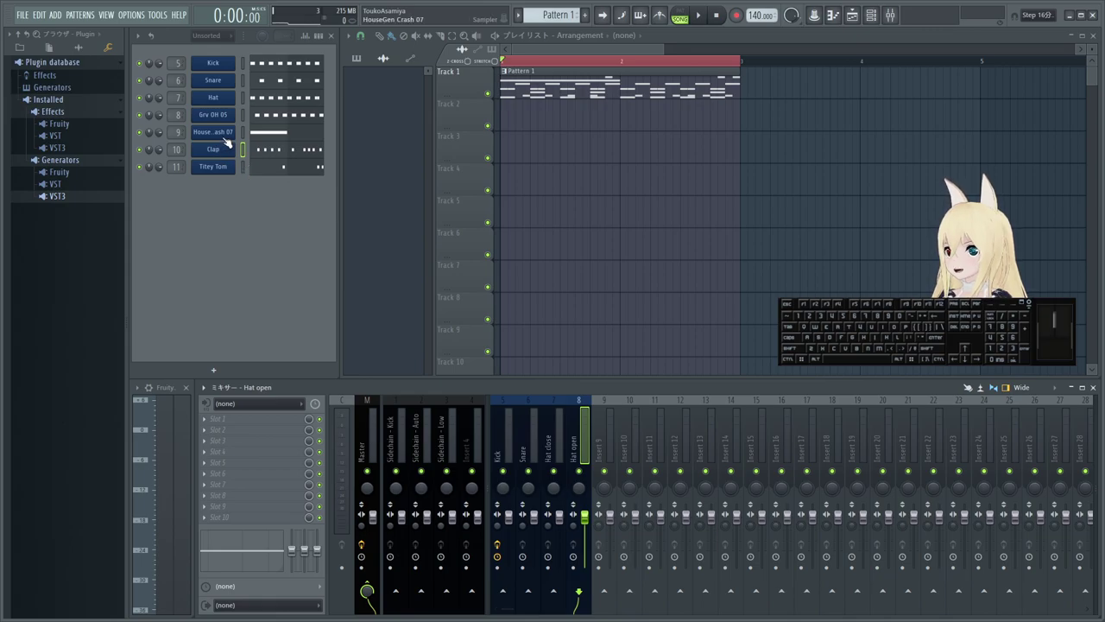
pyautogui.middleClick(222, 131)
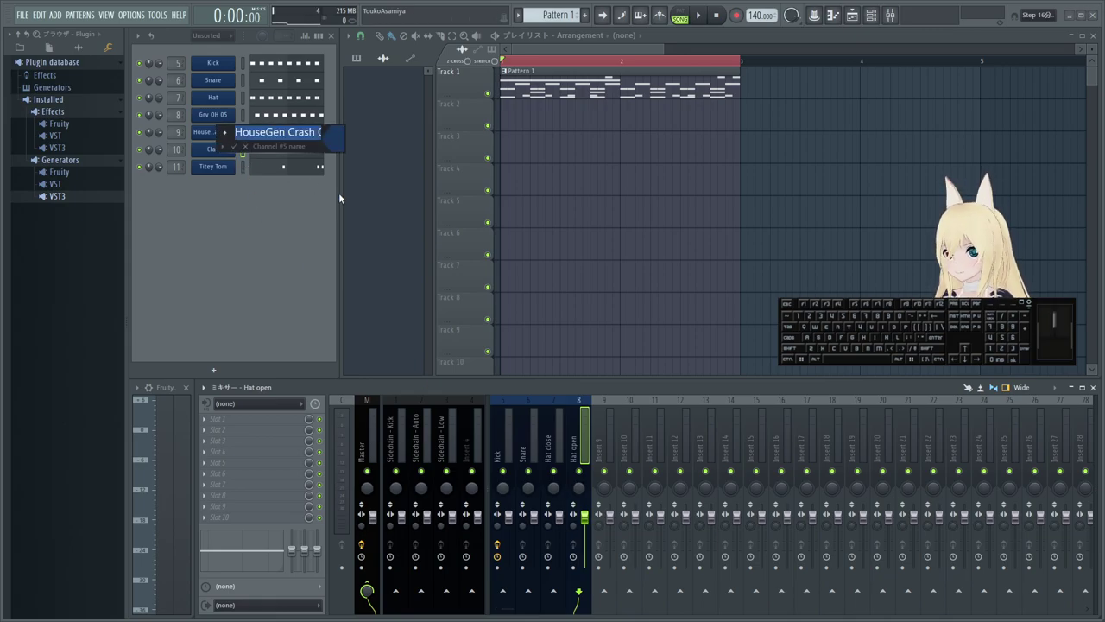
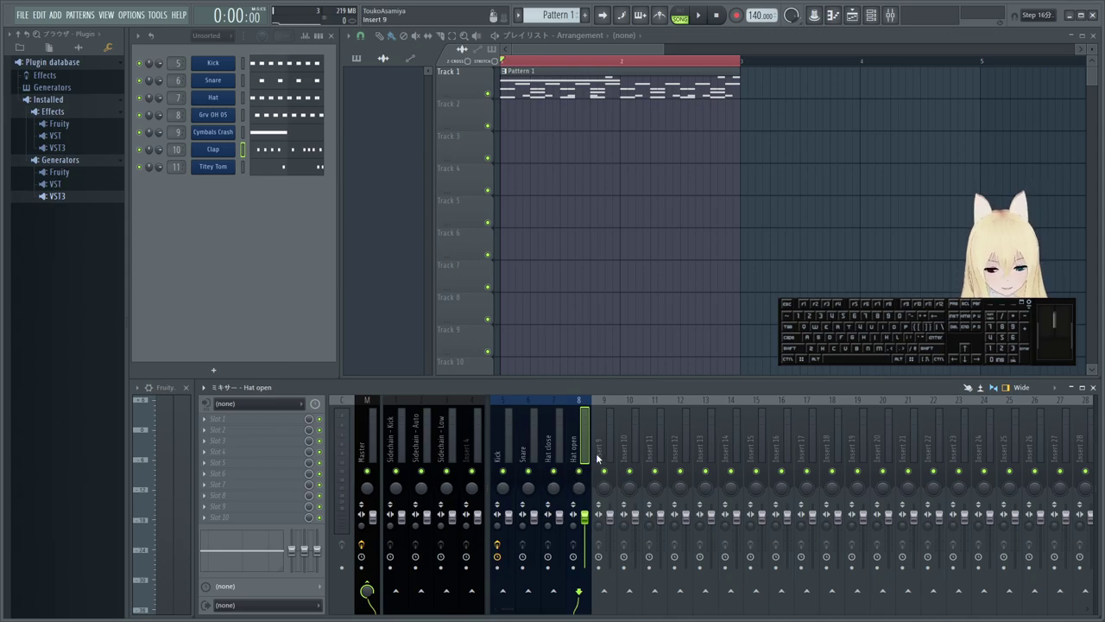
# - Select mixer insert 9 and enter the name Cymbals Crash
pyautogui.middleClick(592, 455)
pyautogui.scroll(3)
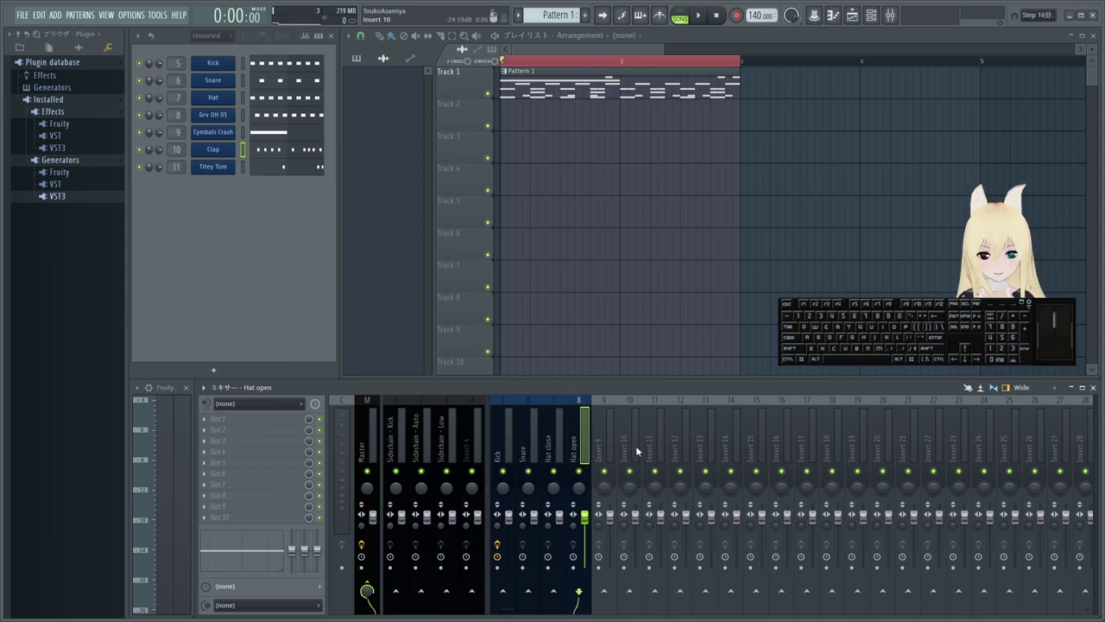
pyautogui.middleClick(606, 443)
pyautogui.scroll(3)
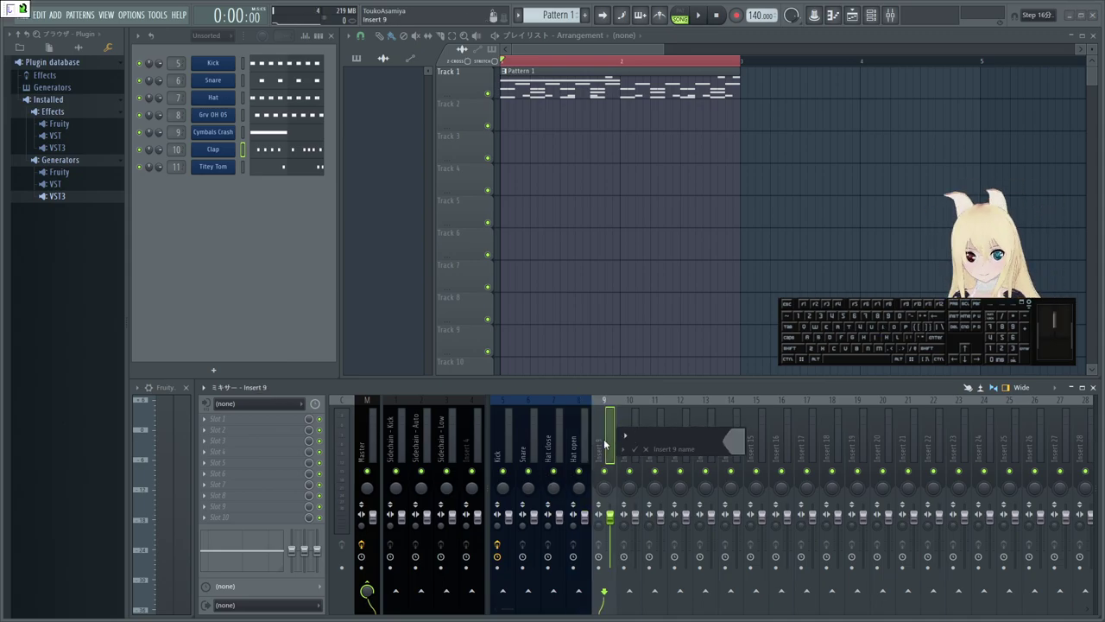
pyautogui.press('space')
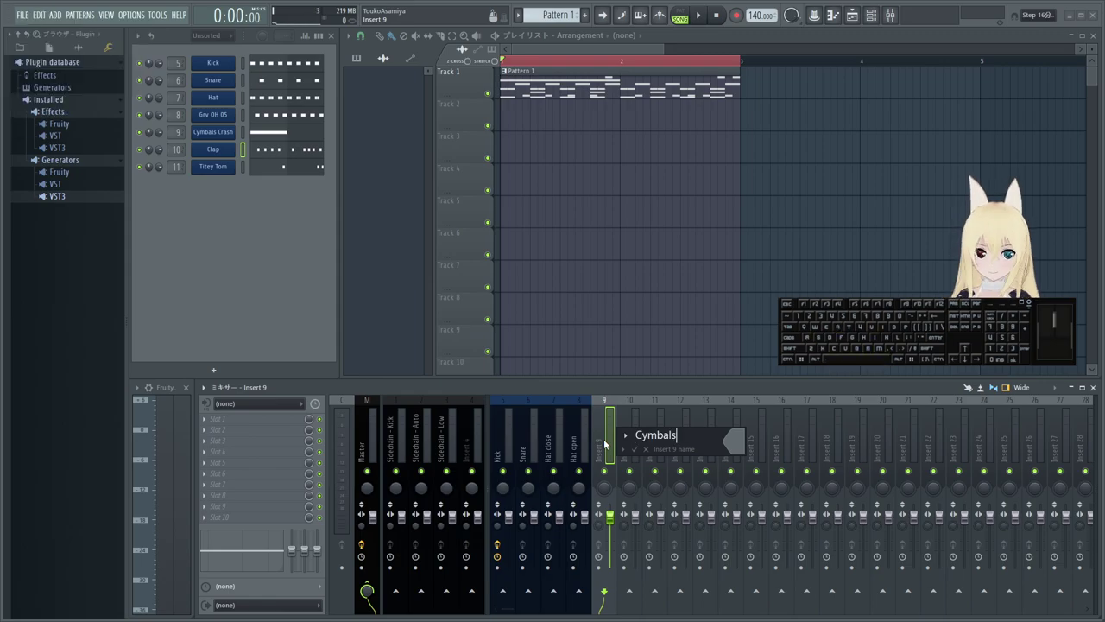
pyautogui.press('shift+space')
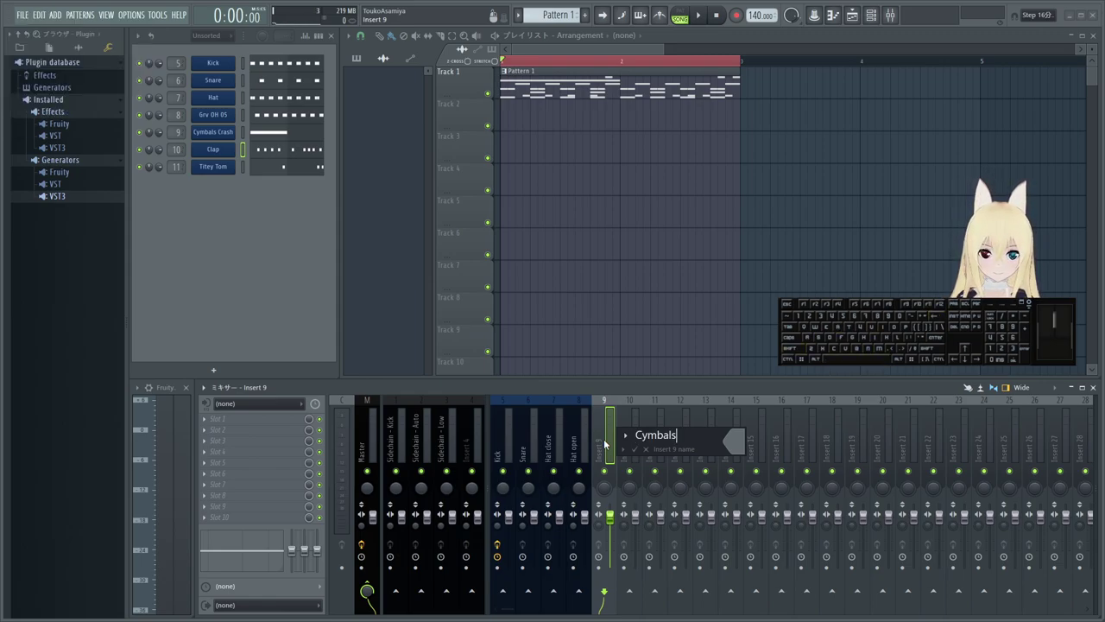
pyautogui.press('space')
pyautogui.press('space')
# - Pick a colour and confirm Cymbals Crash on insert 9, moving on toward insert 10
pyautogui.middleClick(609, 443)
pyautogui.click(728, 444)
pyautogui.click(795, 493)
pyautogui.press('Return')
pyautogui.press('Return')
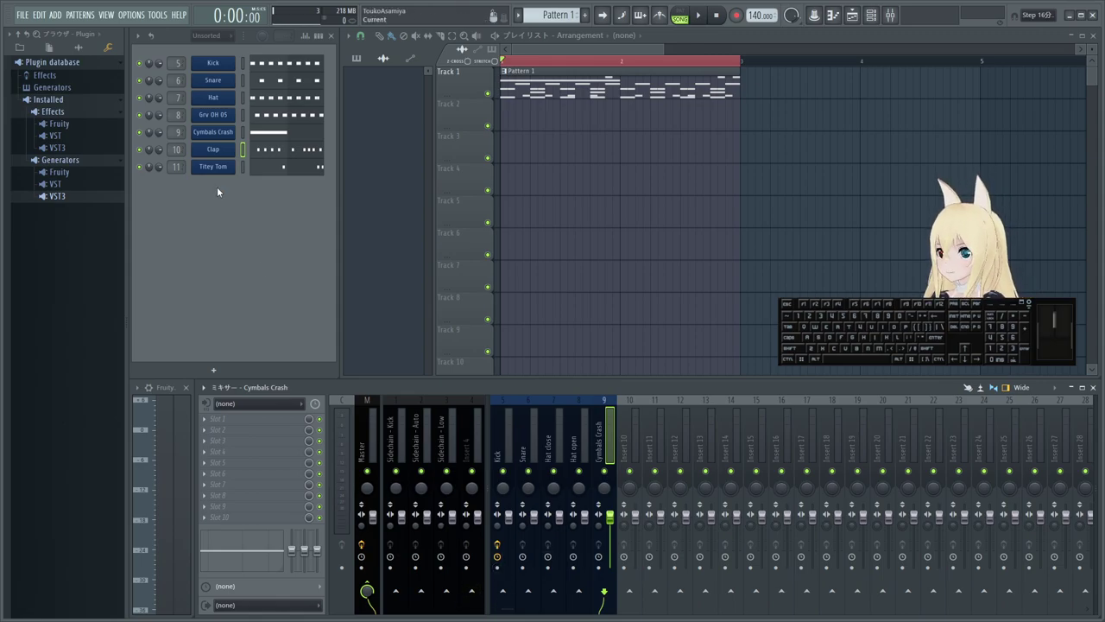
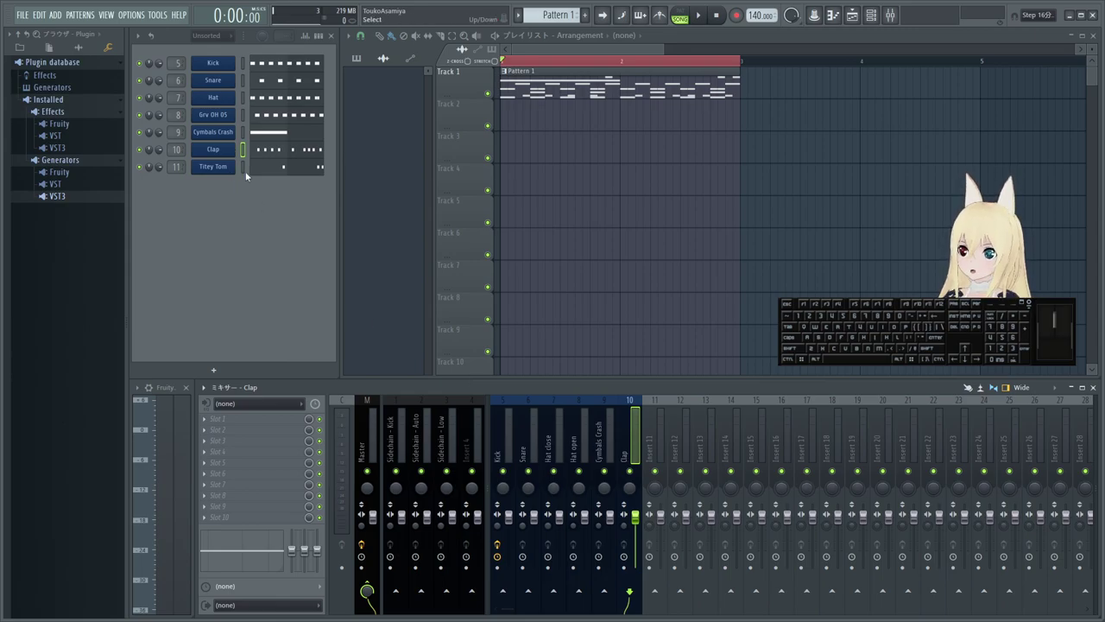
pyautogui.scroll(-3)
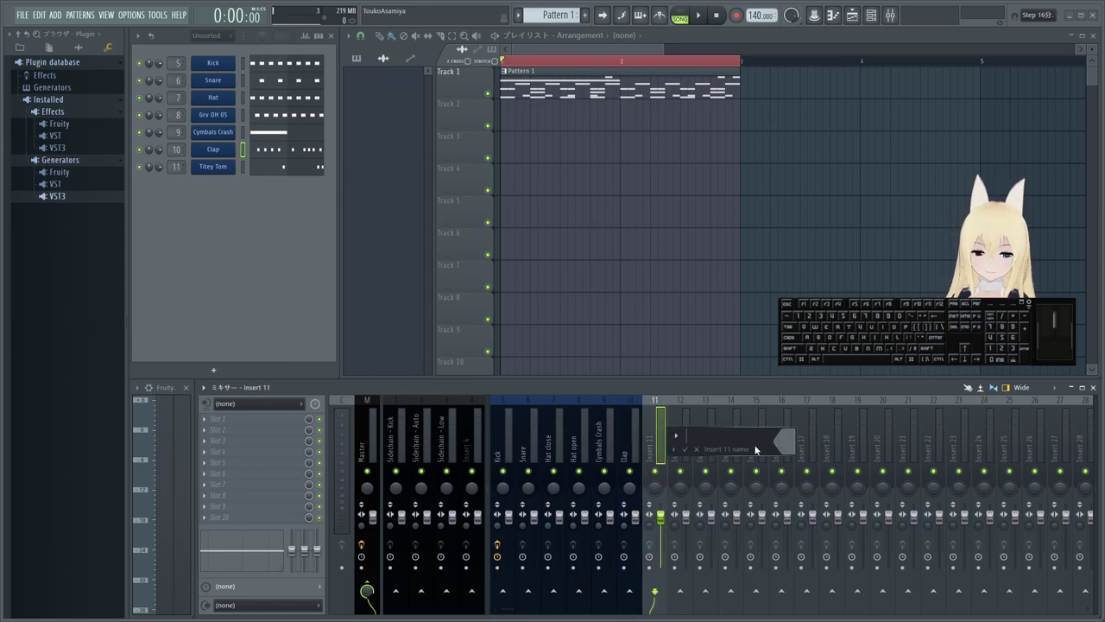
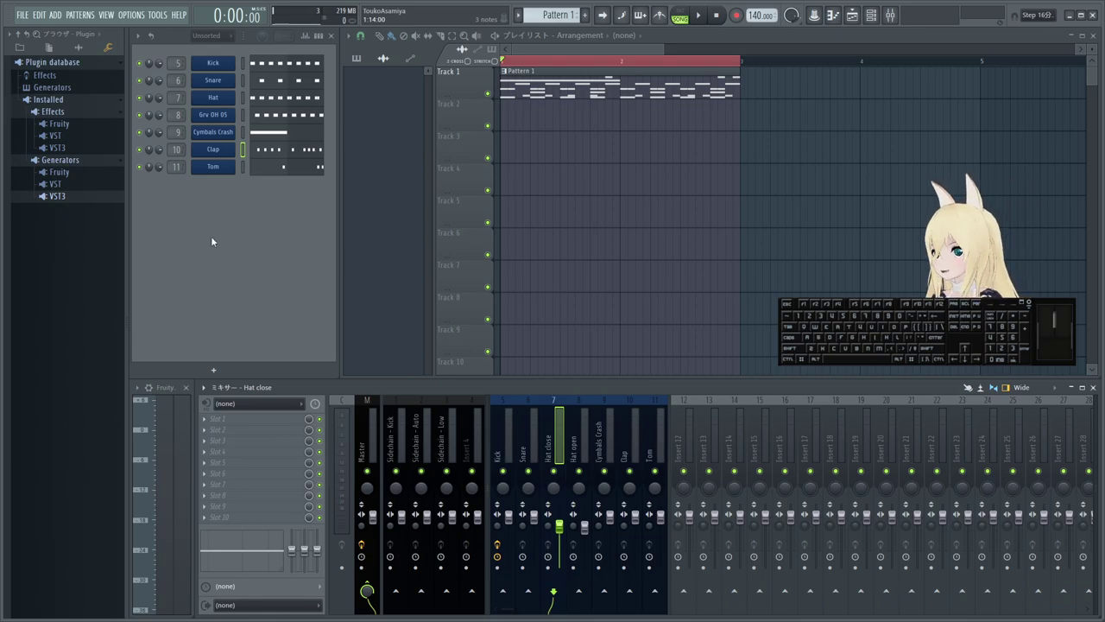
# - Select the Tom channel so insert 11 carries the Tom name
pyautogui.click(251, 234)
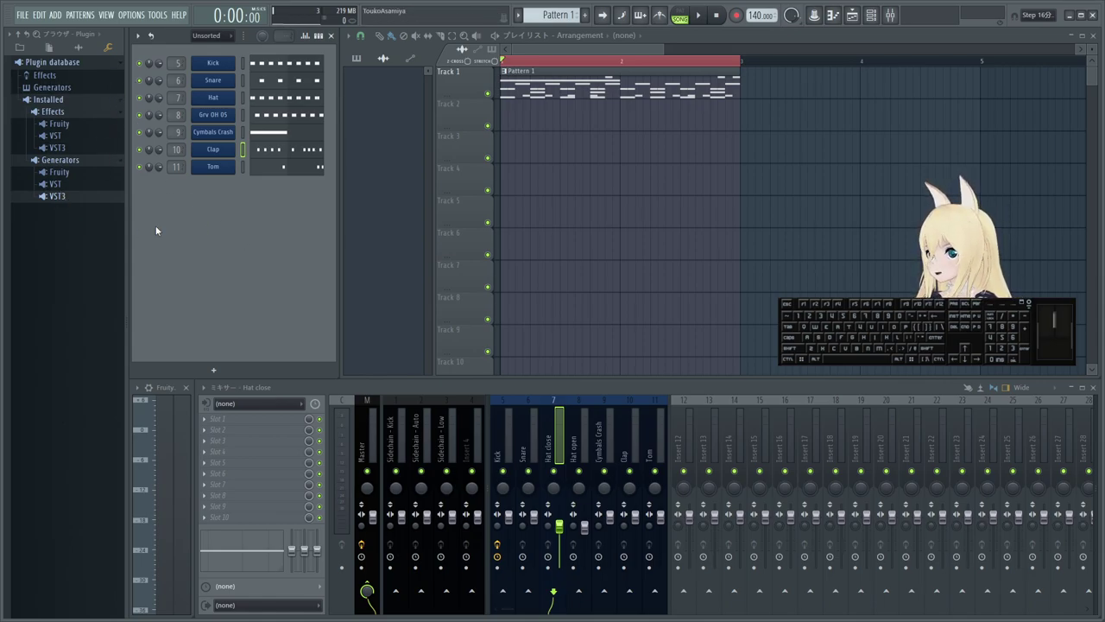
# - Select insert 12 and rename it Bass
pyautogui.click(244, 229)
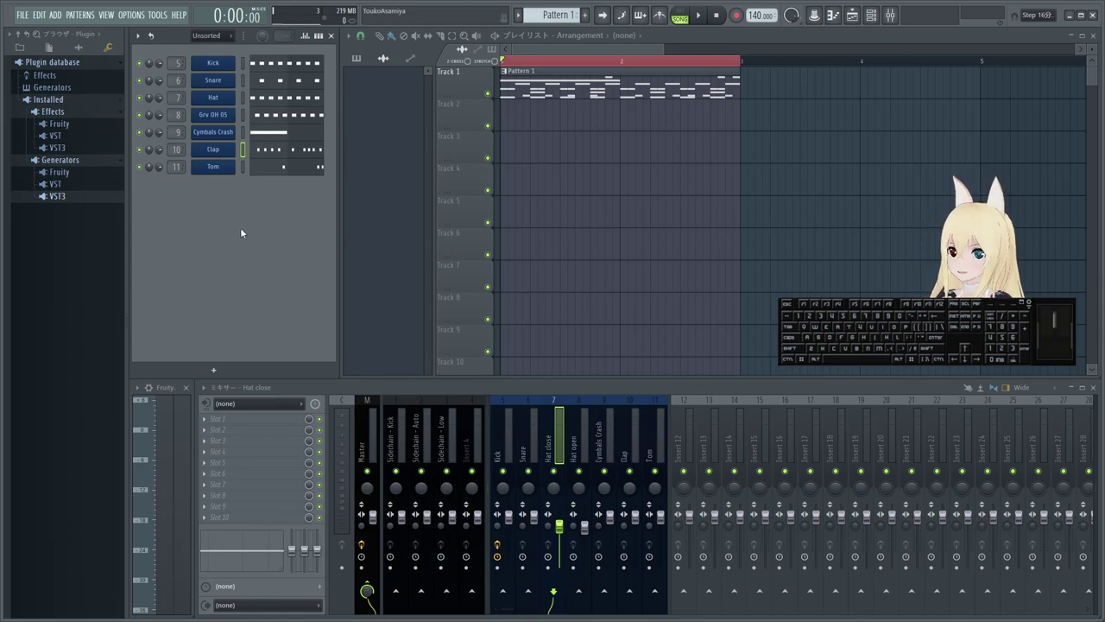
pyautogui.rightClick(685, 441)
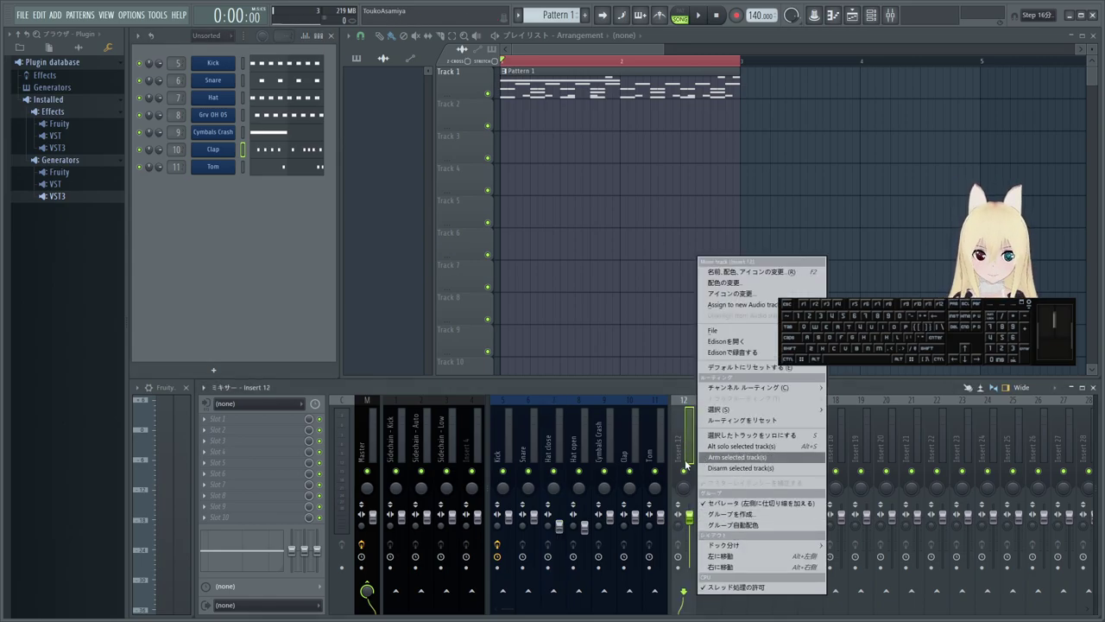
pyautogui.middleClick(685, 436)
pyautogui.middleClick(690, 438)
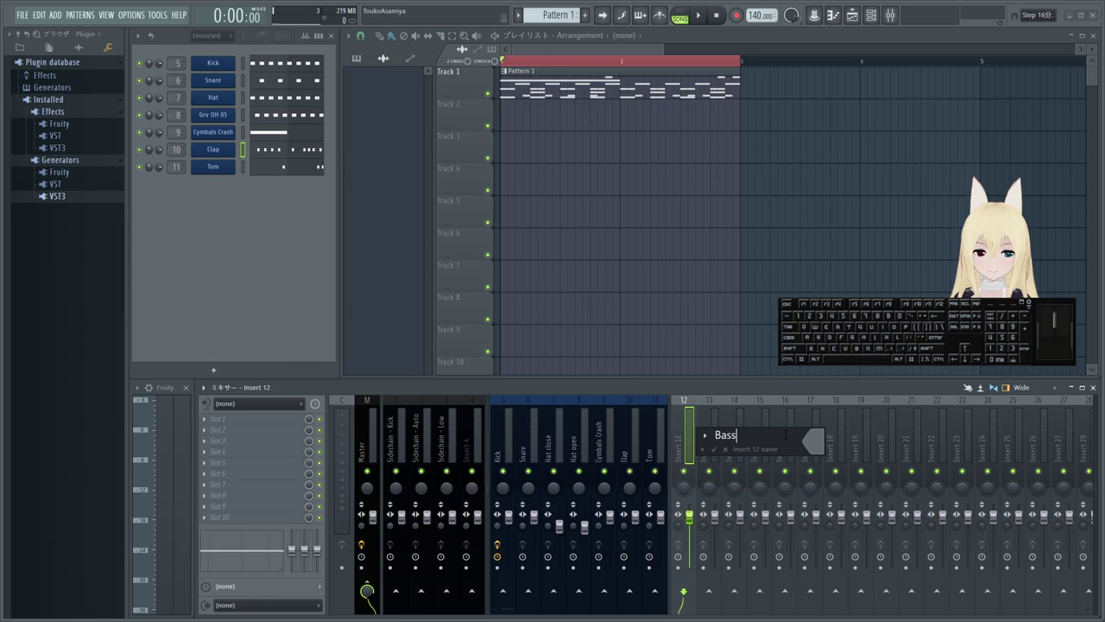
pyautogui.middleClick(686, 450)
# - Check the colour chooser, keep the Bass name and reopen its name field
pyautogui.click(814, 450)
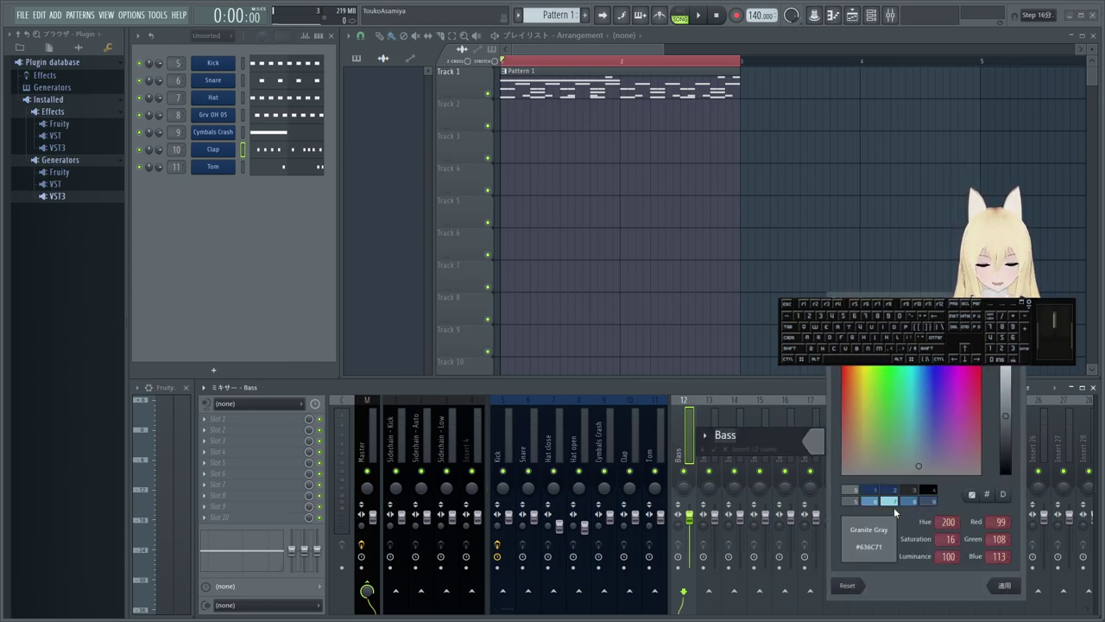
pyautogui.click(933, 505)
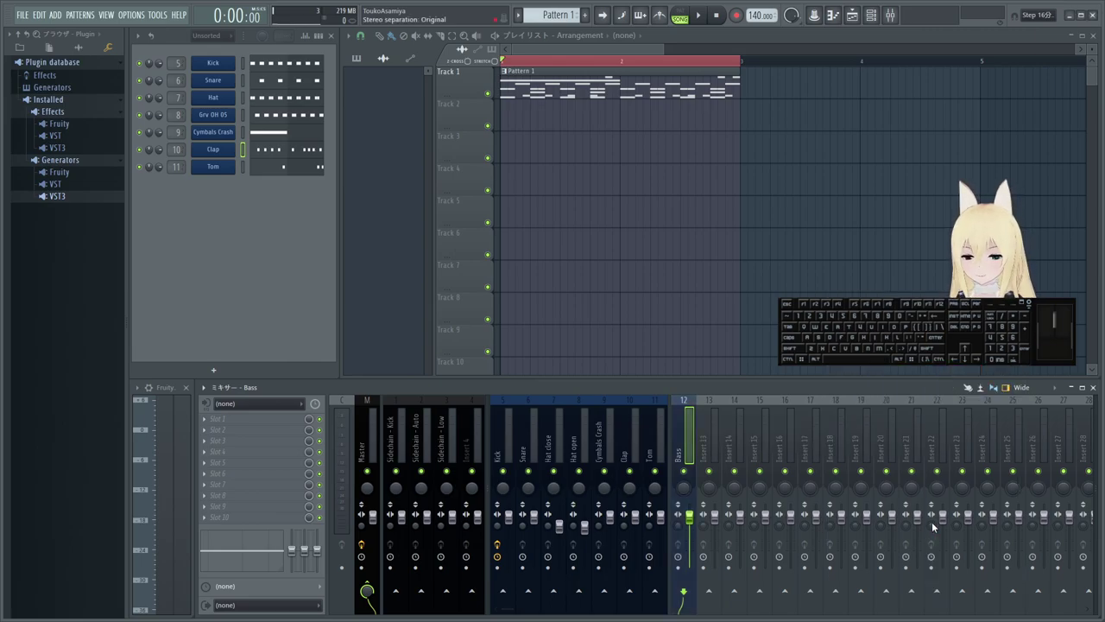
pyautogui.middleClick(698, 456)
pyautogui.scroll(3)
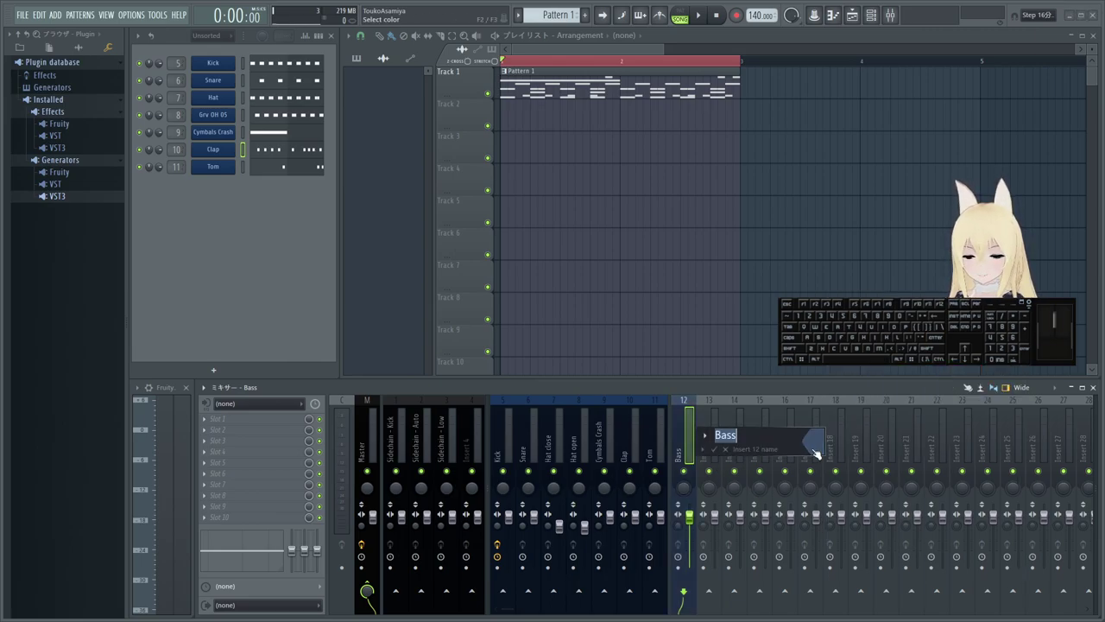
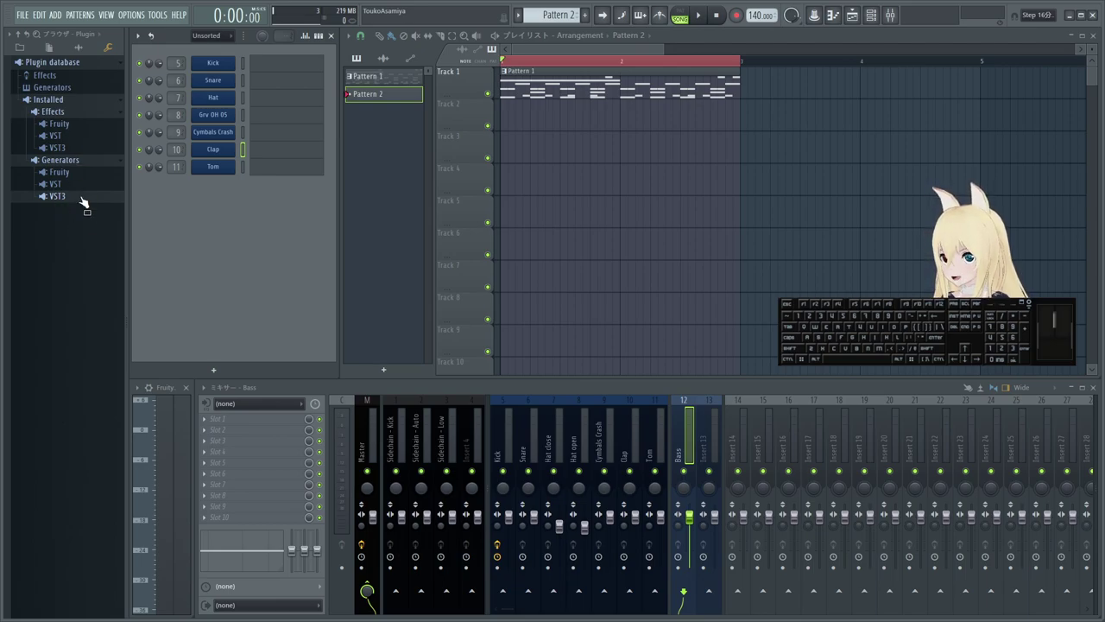
# - Load FLEX from the Fruity generators as a new channel and move its window aside
pyautogui.click(78, 178)
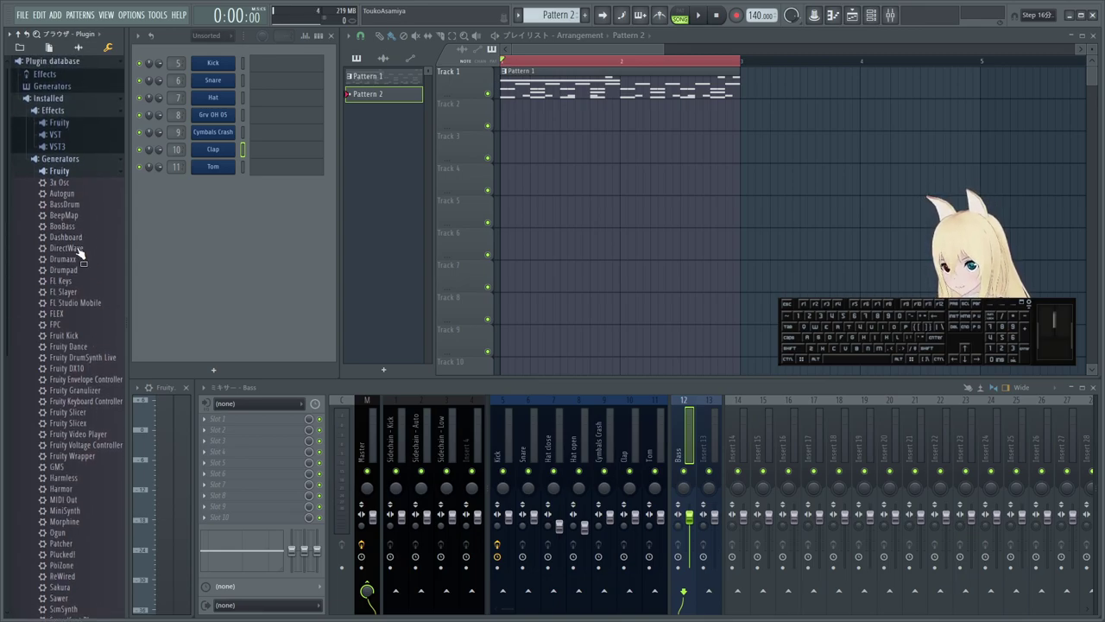
pyautogui.click(61, 318)
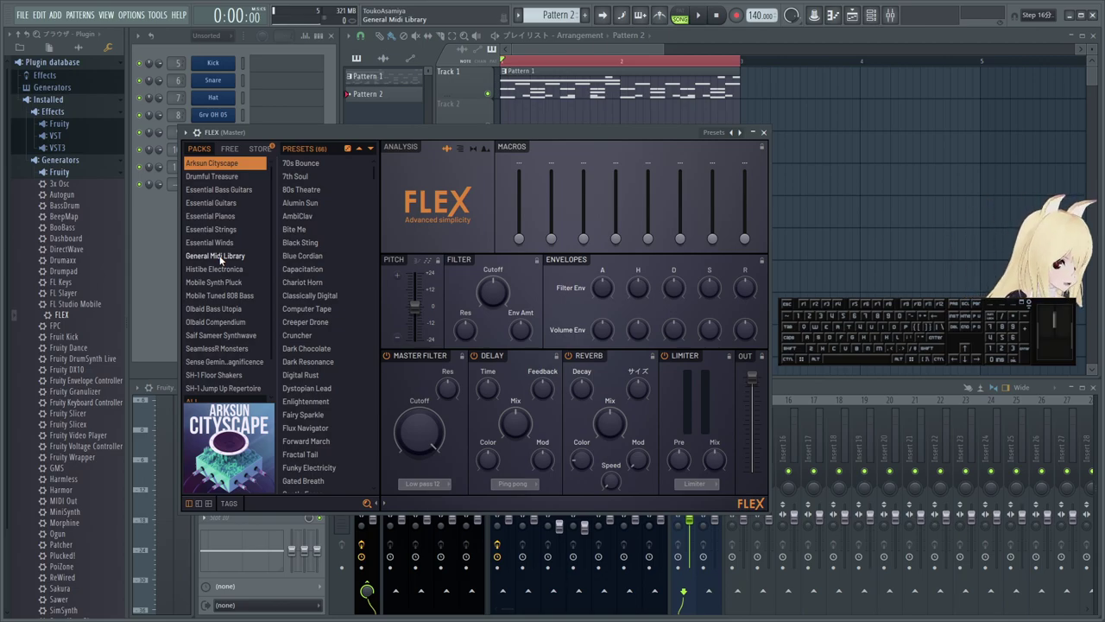
pyautogui.moveTo(413, 131); pyautogui.dragTo(560, 116)
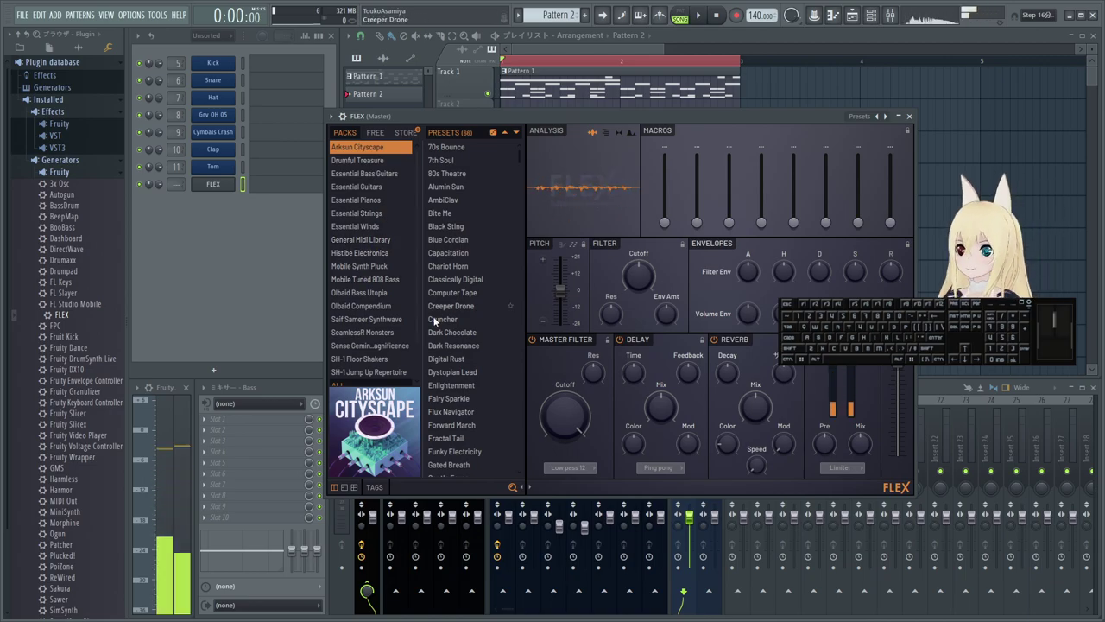
# - Filter FLEX to Bass presets and audition Cruncher, Funky Electricity, Punch It and Square Woof
pyautogui.click(386, 486)
pyautogui.click(380, 417)
pyautogui.click(467, 191)
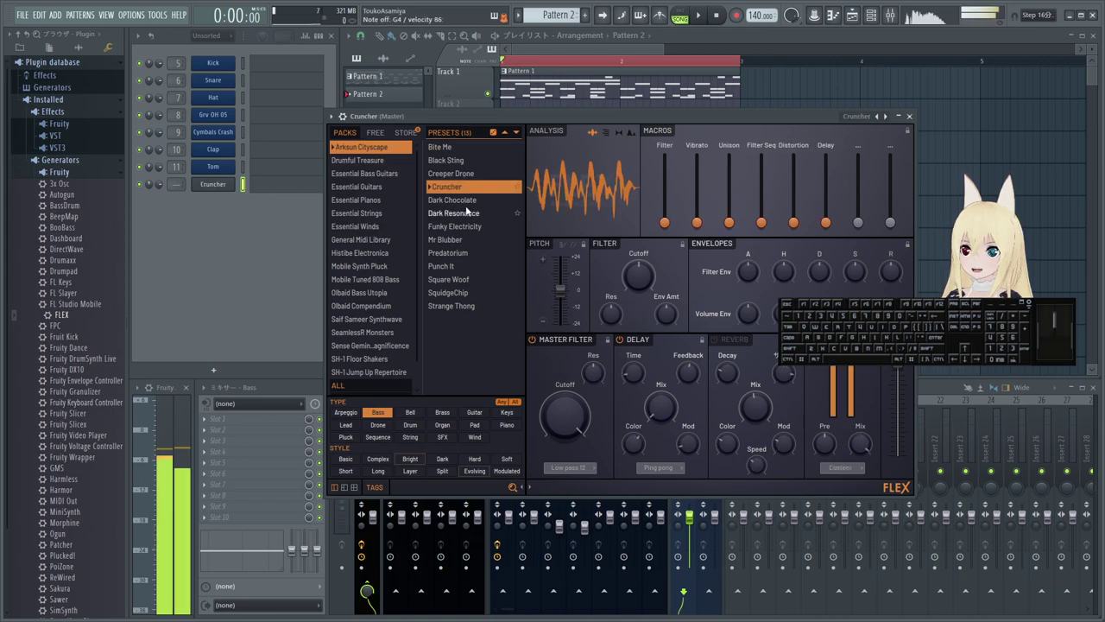
pyautogui.click(467, 233)
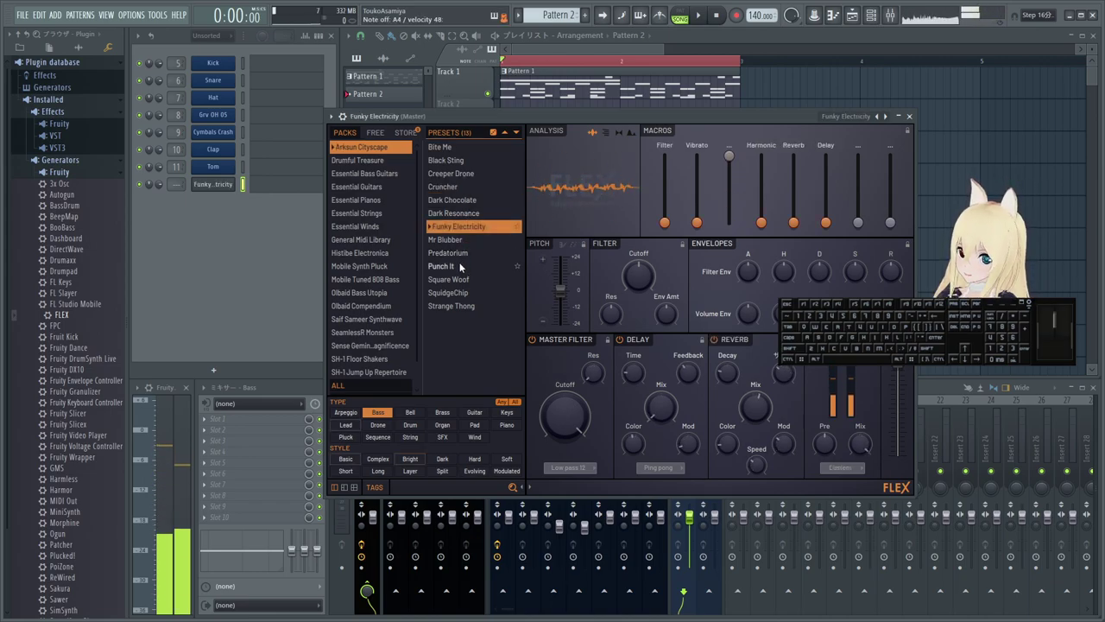
pyautogui.click(461, 255)
pyautogui.click(463, 267)
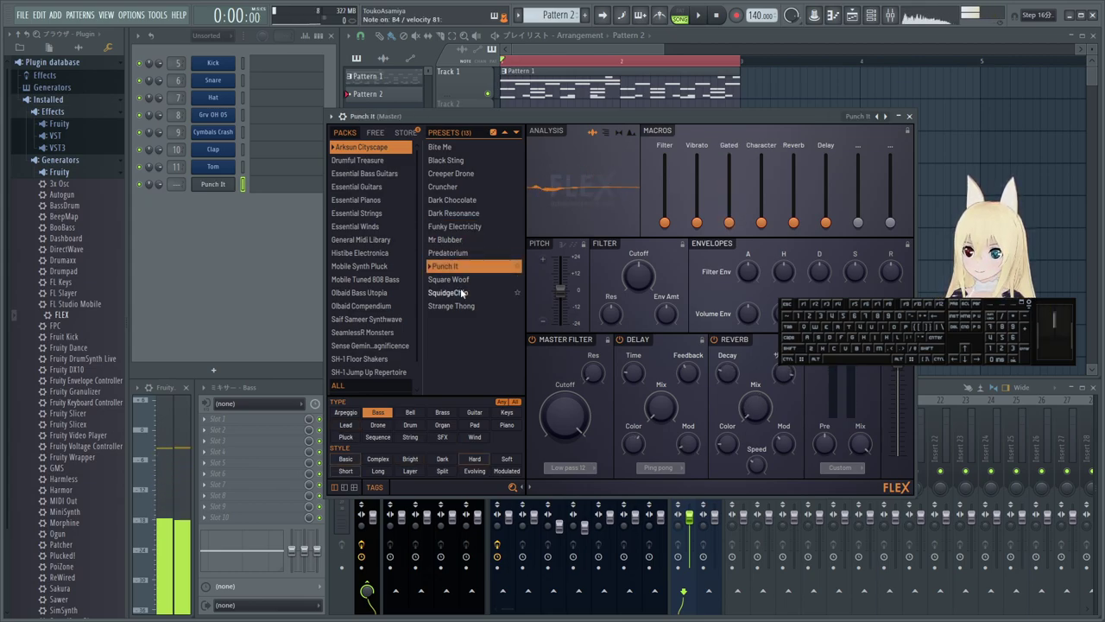
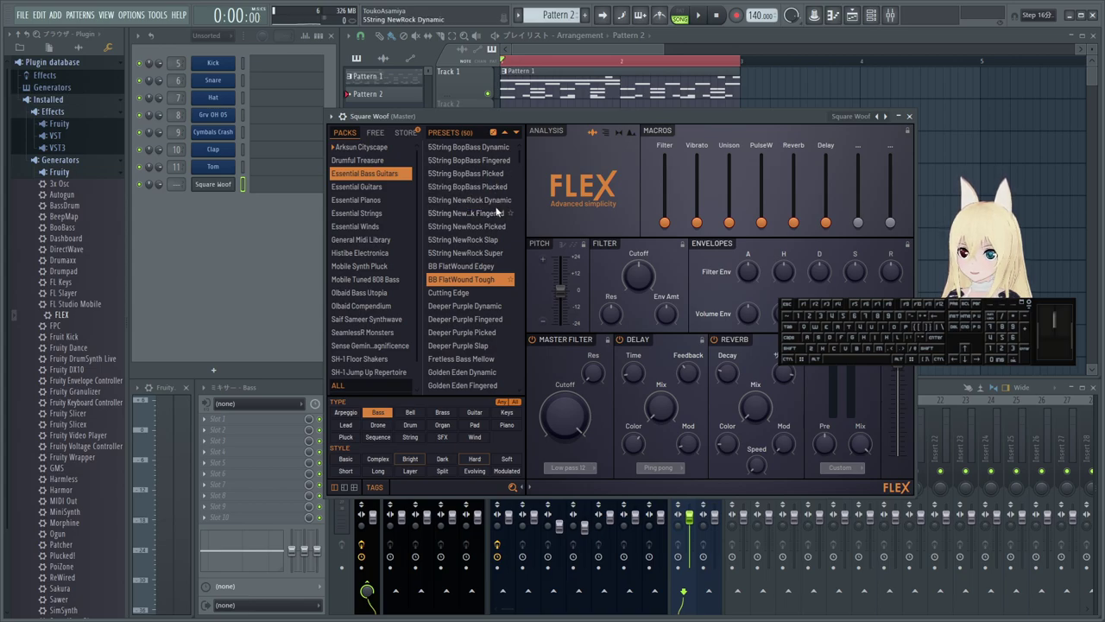
# - Browse packs to General Midi Library's Synth Bass 3, then audition Mobile Tuned 808 Bass presets
pyautogui.click(363, 221)
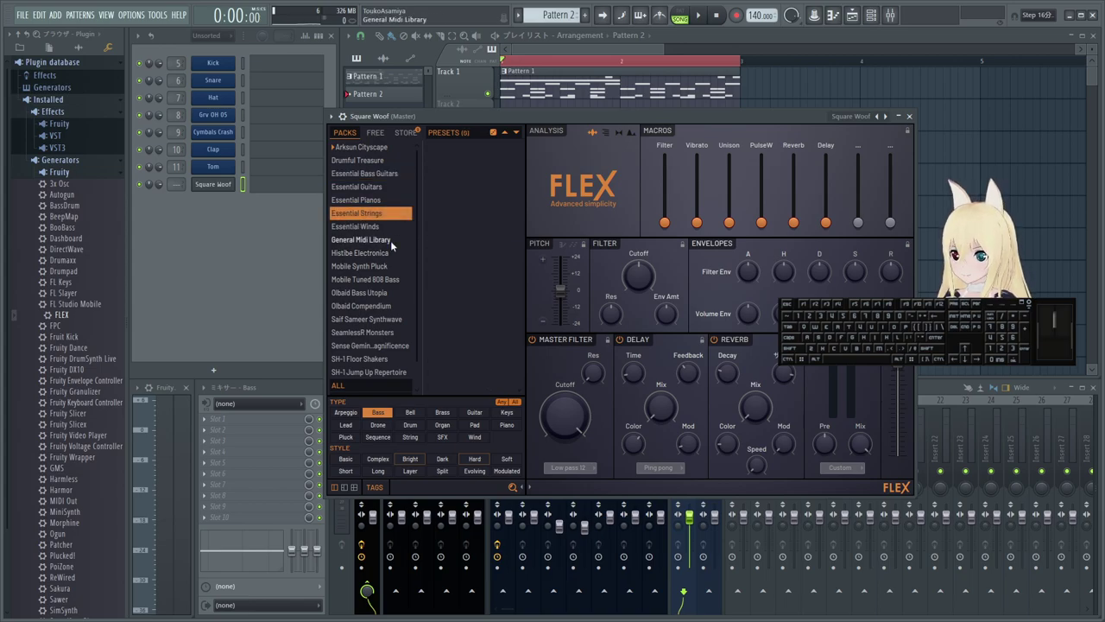
pyautogui.click(380, 244)
pyautogui.click(460, 239)
pyautogui.click(465, 299)
pyautogui.click(464, 326)
pyautogui.click(477, 337)
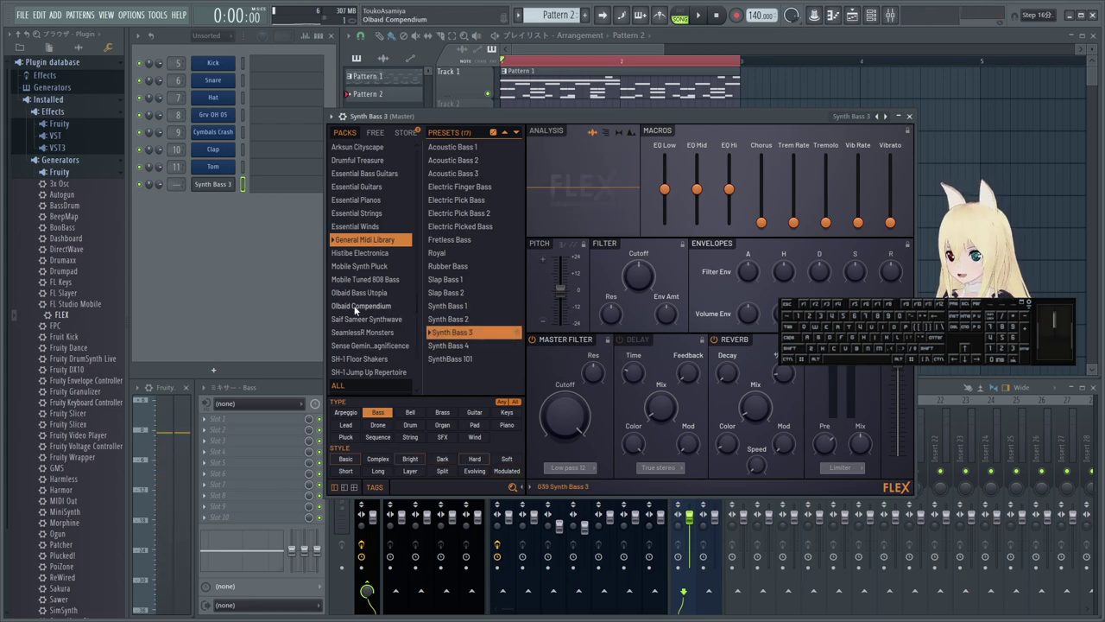
pyautogui.click(385, 282)
pyautogui.click(479, 316)
pyautogui.click(467, 364)
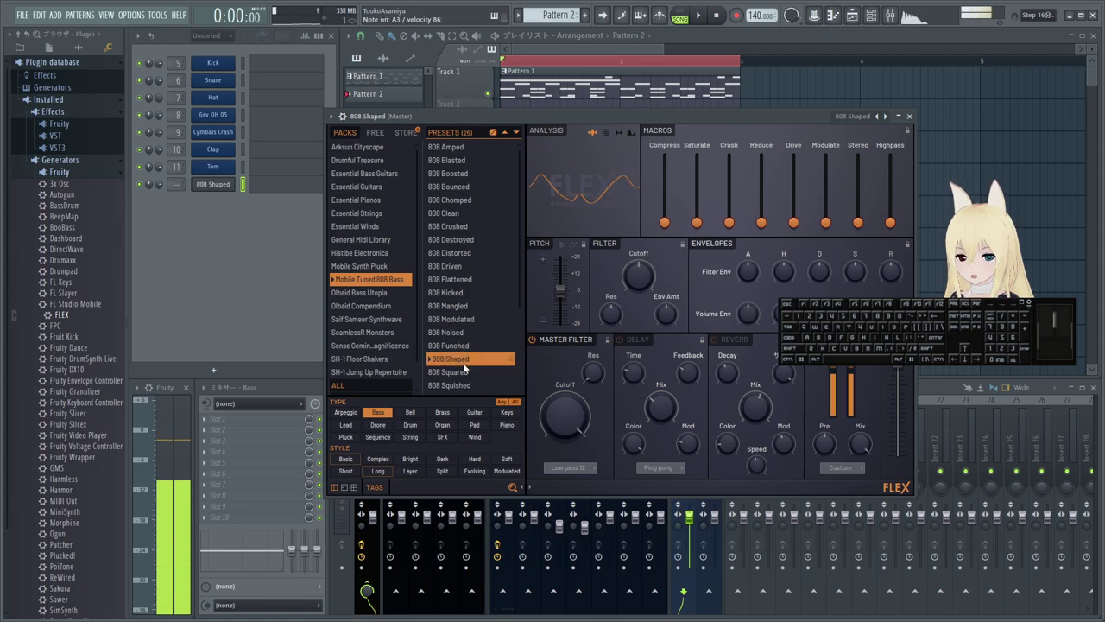
pyautogui.click(461, 303)
# - Audition Olbaid presets including Plectrum Rock and Thud Bump, then load Colossal from Saif Sameer Synthwave
pyautogui.click(464, 300)
pyautogui.click(463, 296)
pyautogui.click(374, 293)
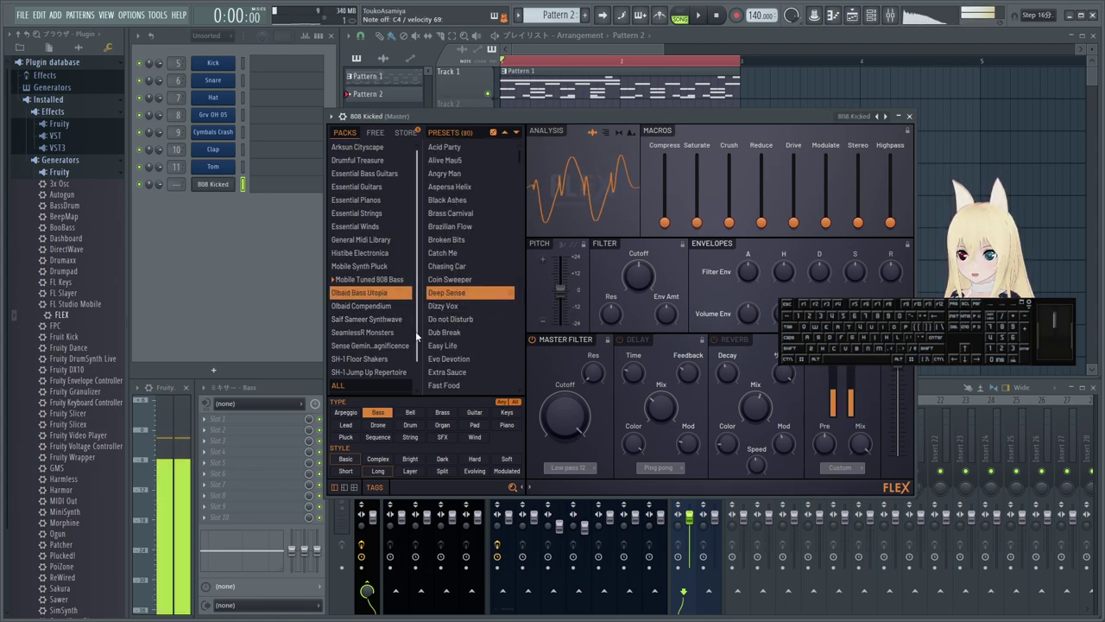
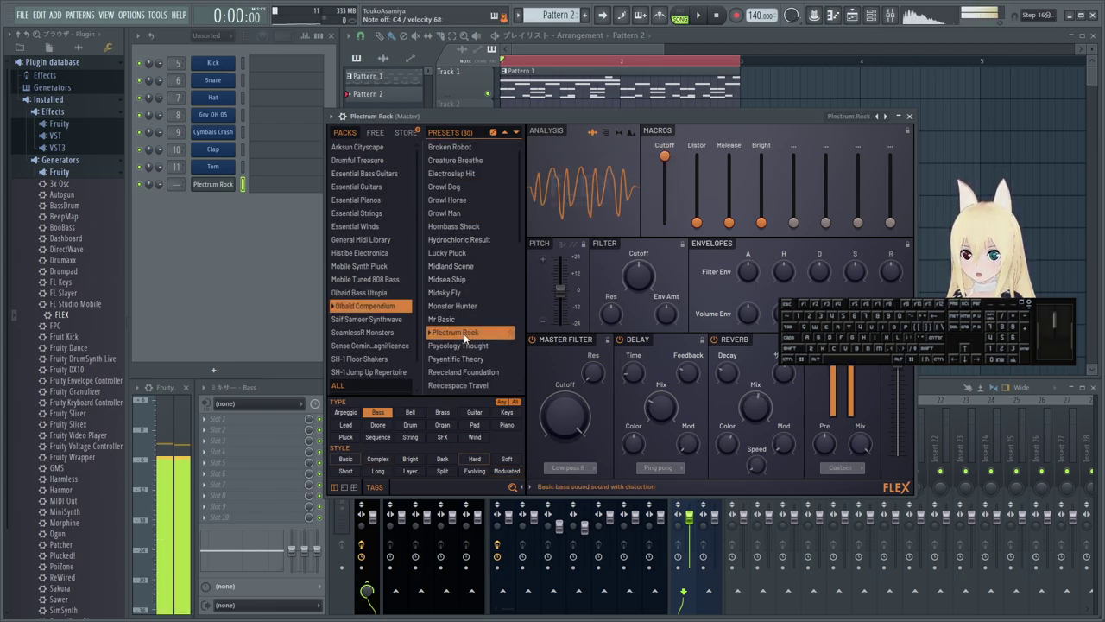
pyautogui.click(468, 336)
pyautogui.click(472, 354)
pyautogui.click(471, 369)
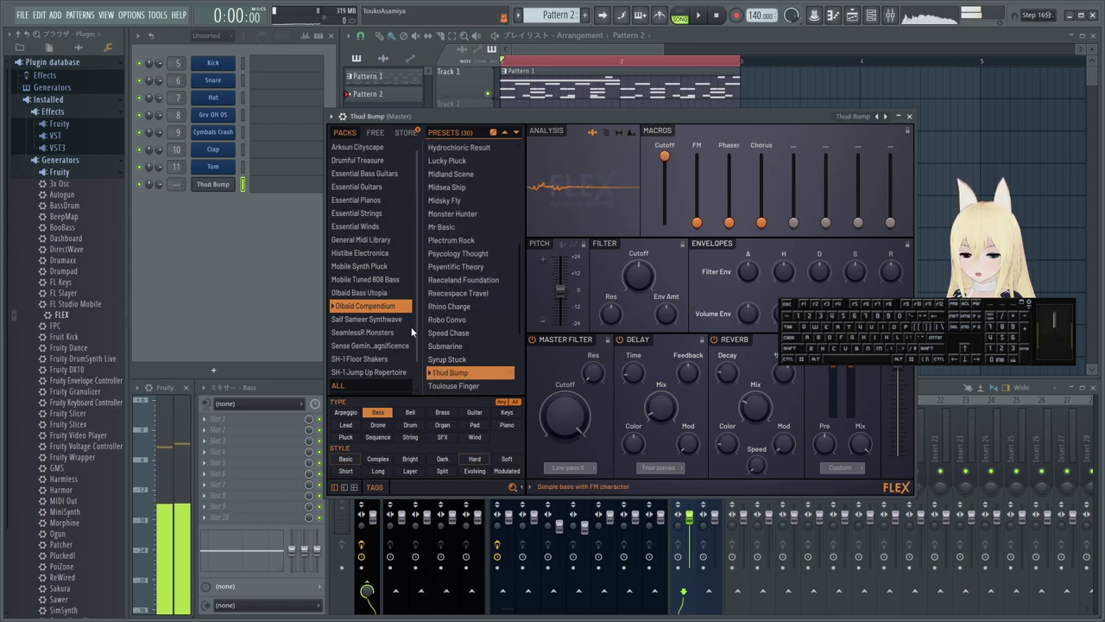
pyautogui.click(396, 322)
pyautogui.click(464, 215)
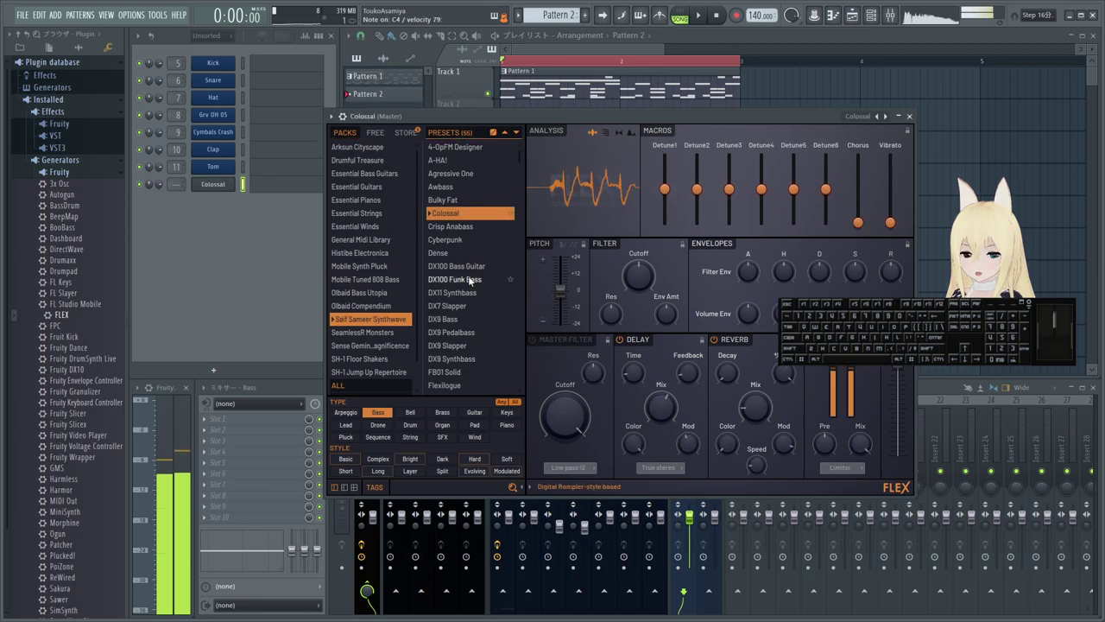
# - Load the Cyberpunk preset and begin adjusting its Osc.1 macro
pyautogui.click(467, 242)
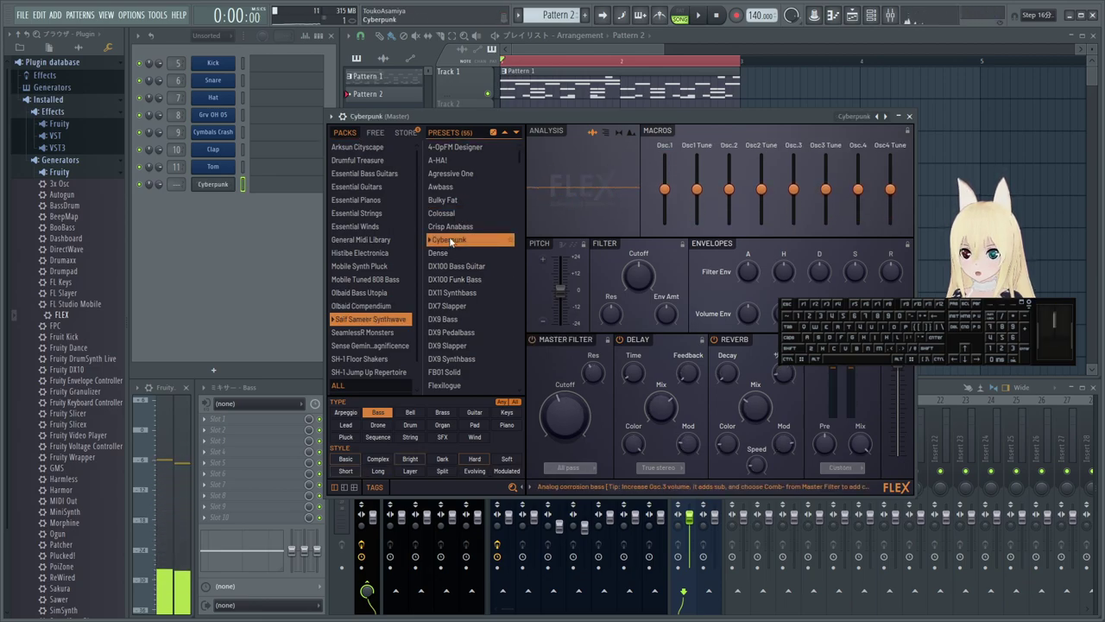
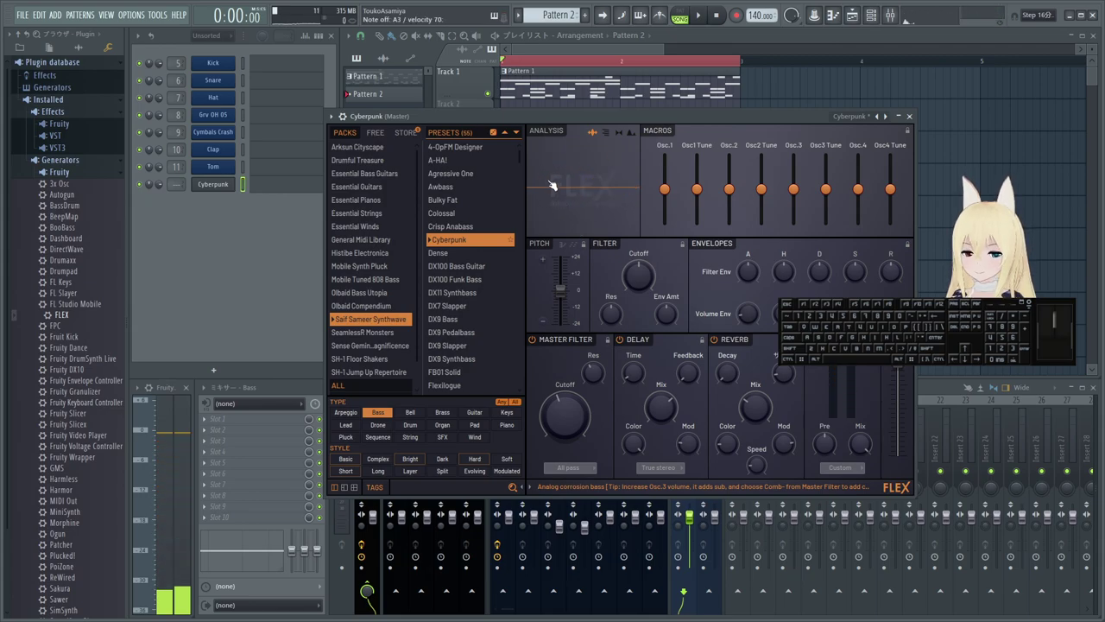
pyautogui.click(555, 190)
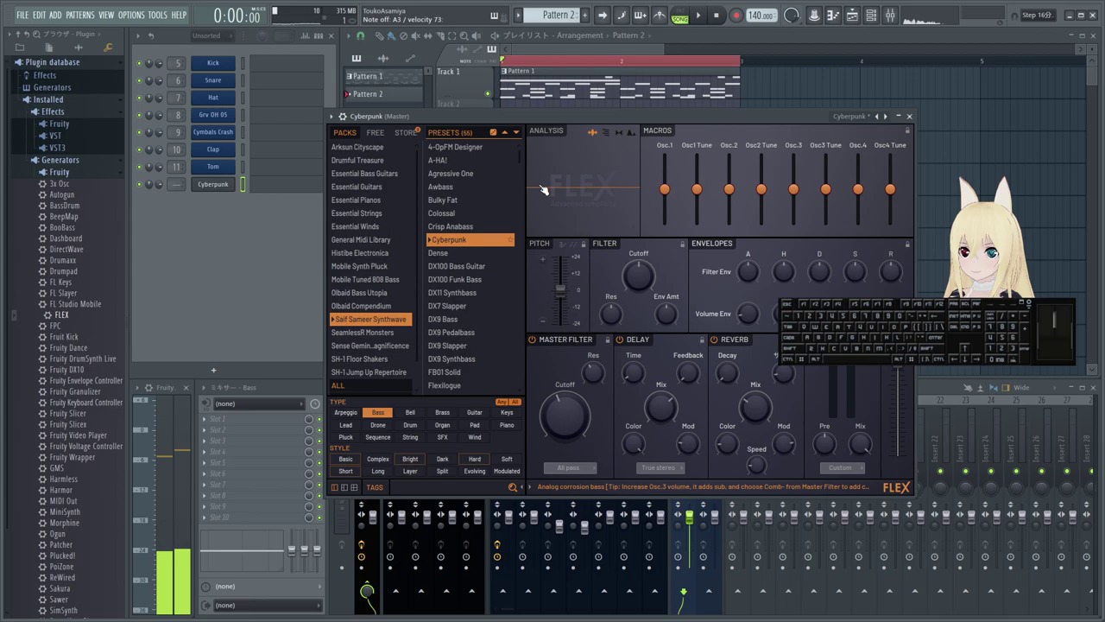
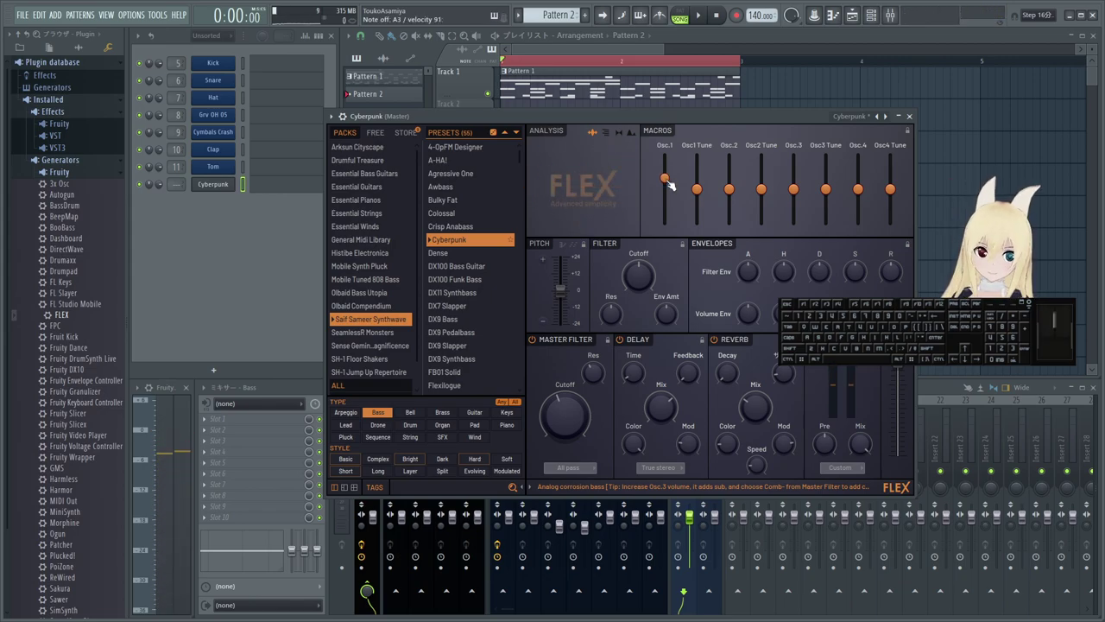
pyautogui.rightClick(668, 183)
pyautogui.click(680, 187)
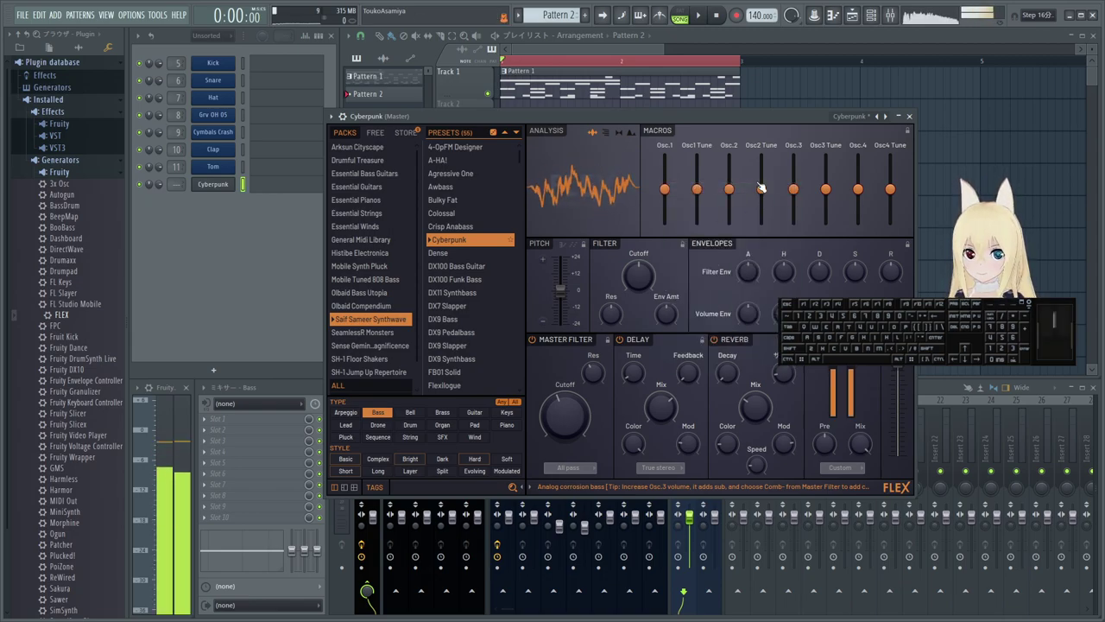
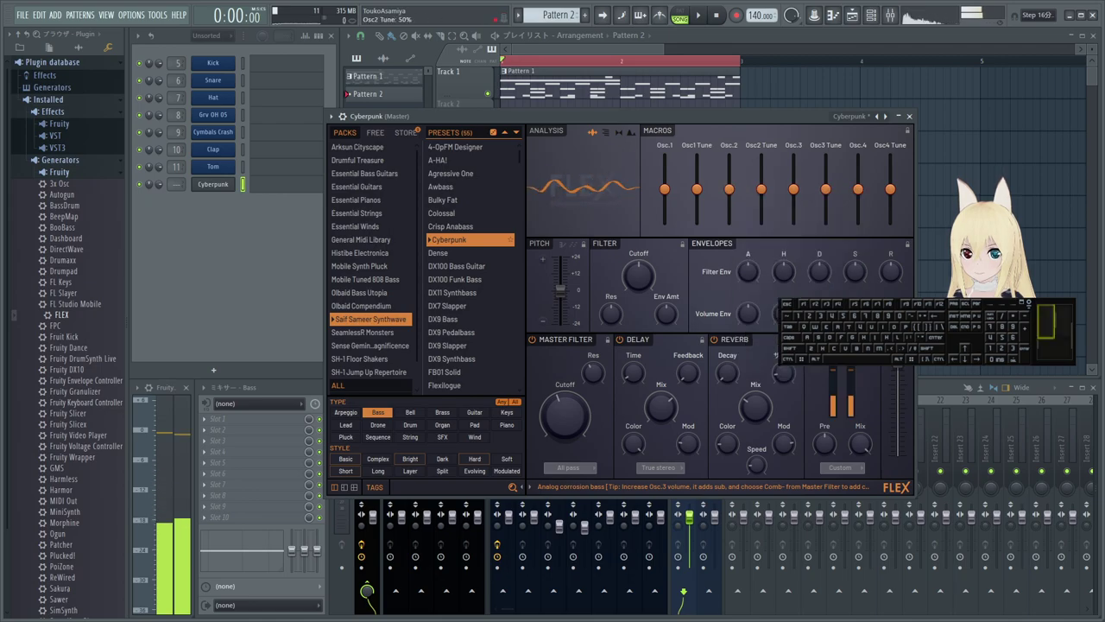
pyautogui.rightClick(740, 193)
pyautogui.click(751, 197)
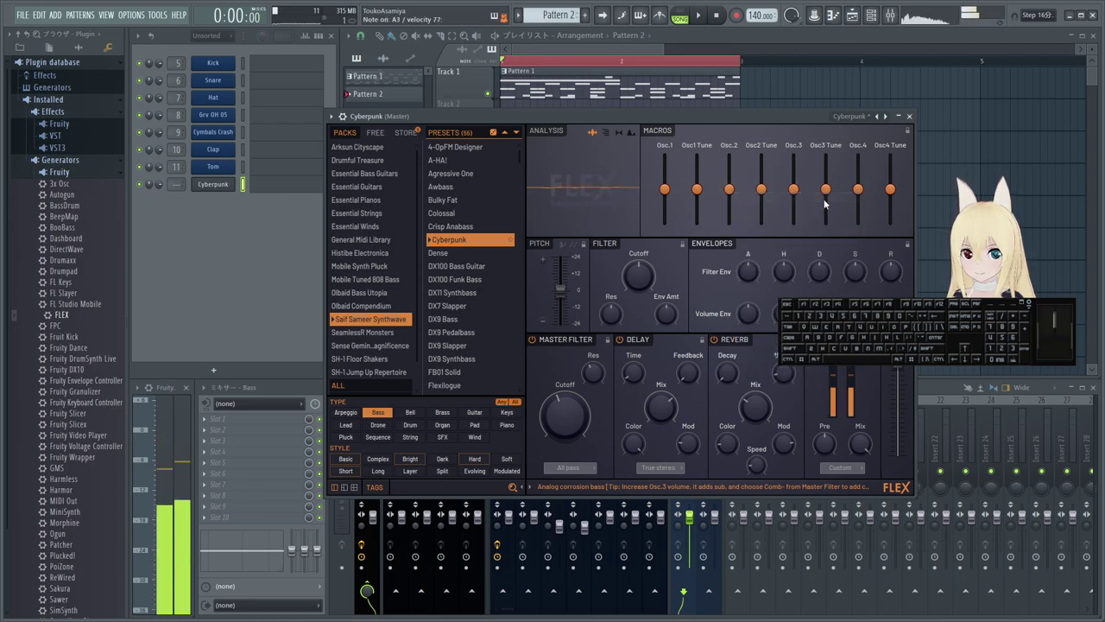
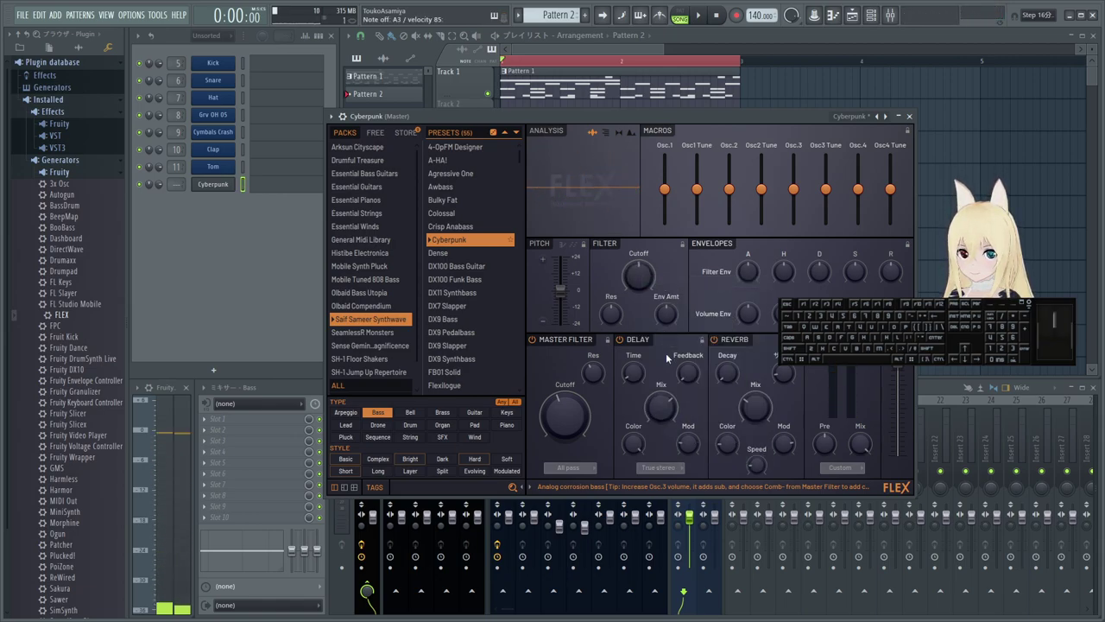
pyautogui.click(648, 341)
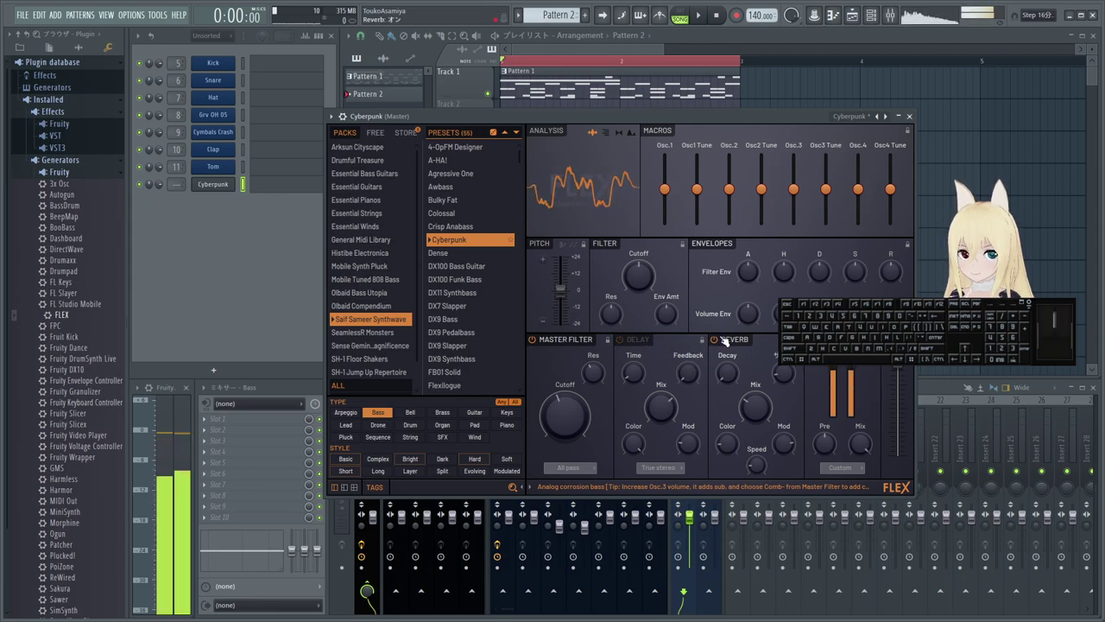
pyautogui.click(663, 342)
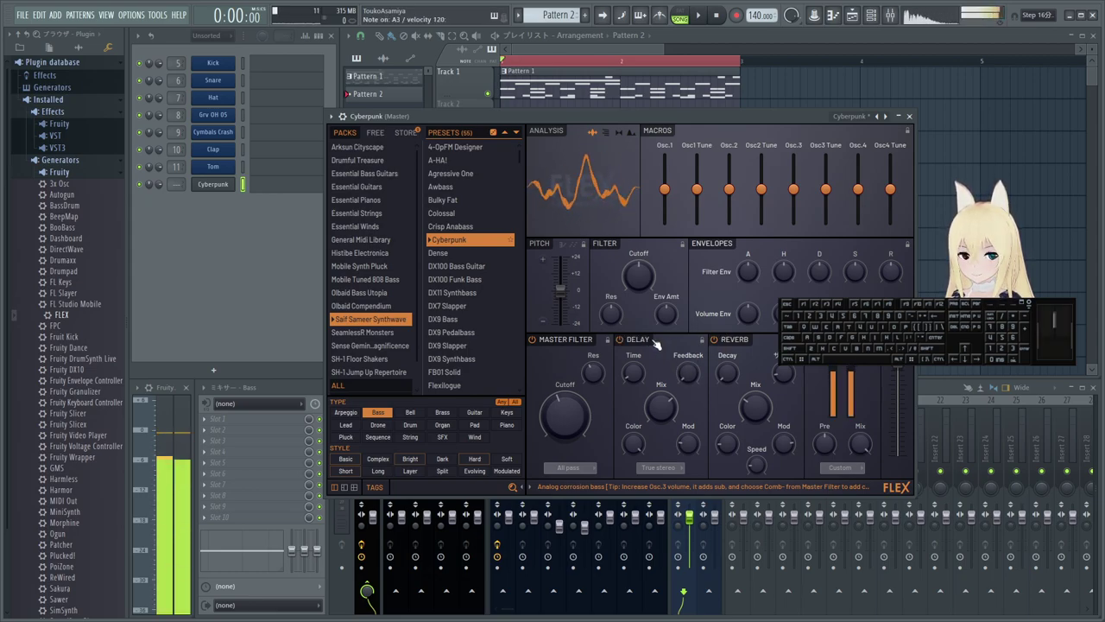
pyautogui.click(649, 341)
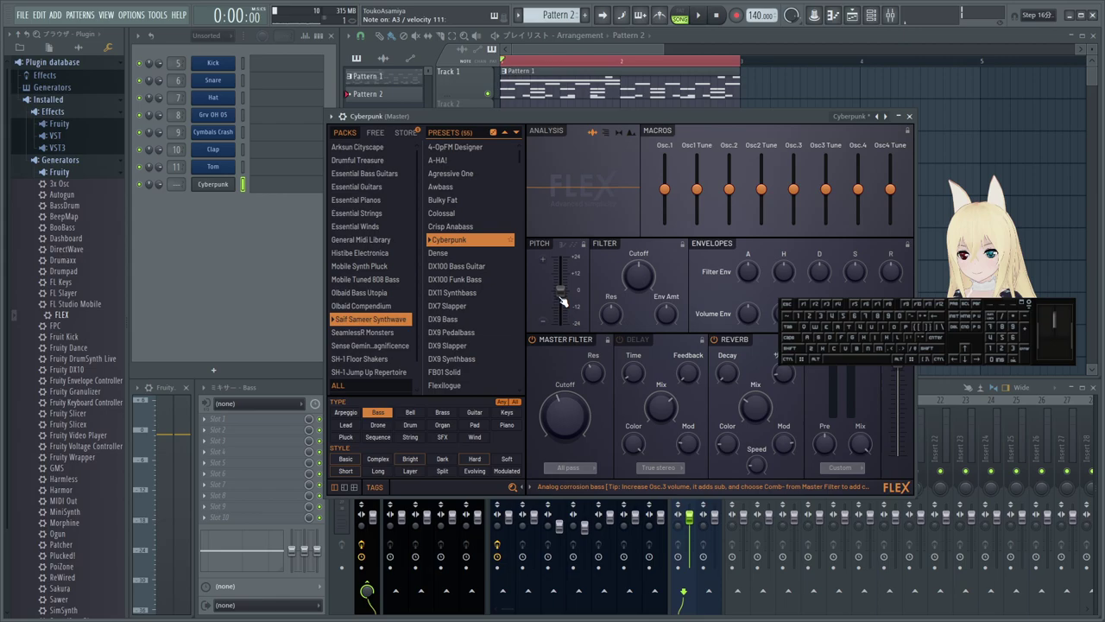
pyautogui.moveTo(561, 292); pyautogui.dragTo(561, 310)
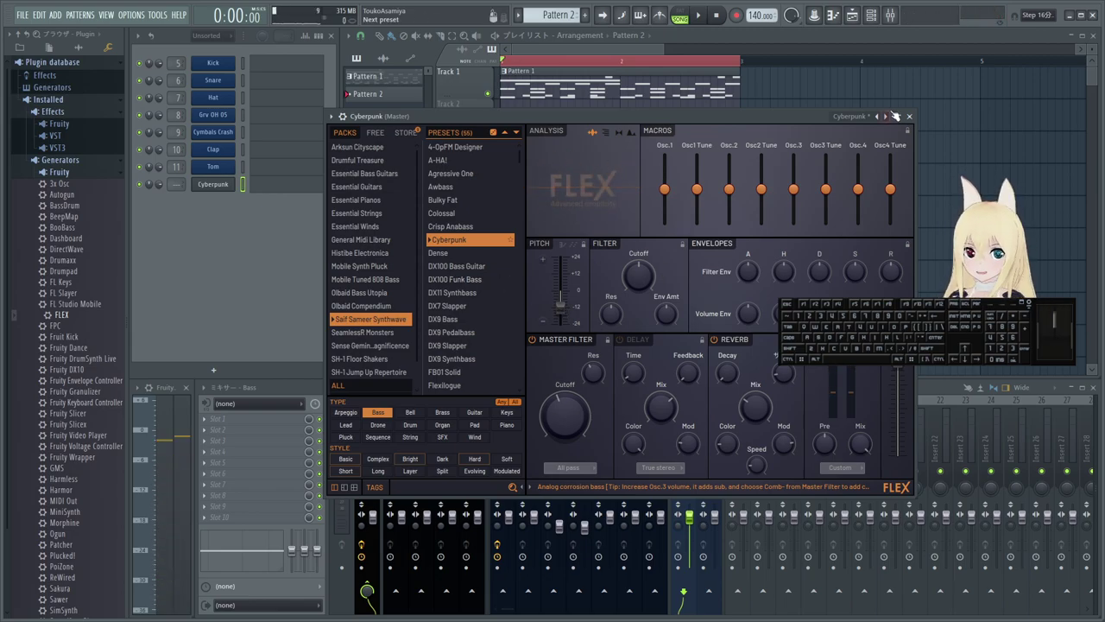
pyautogui.click(909, 118)
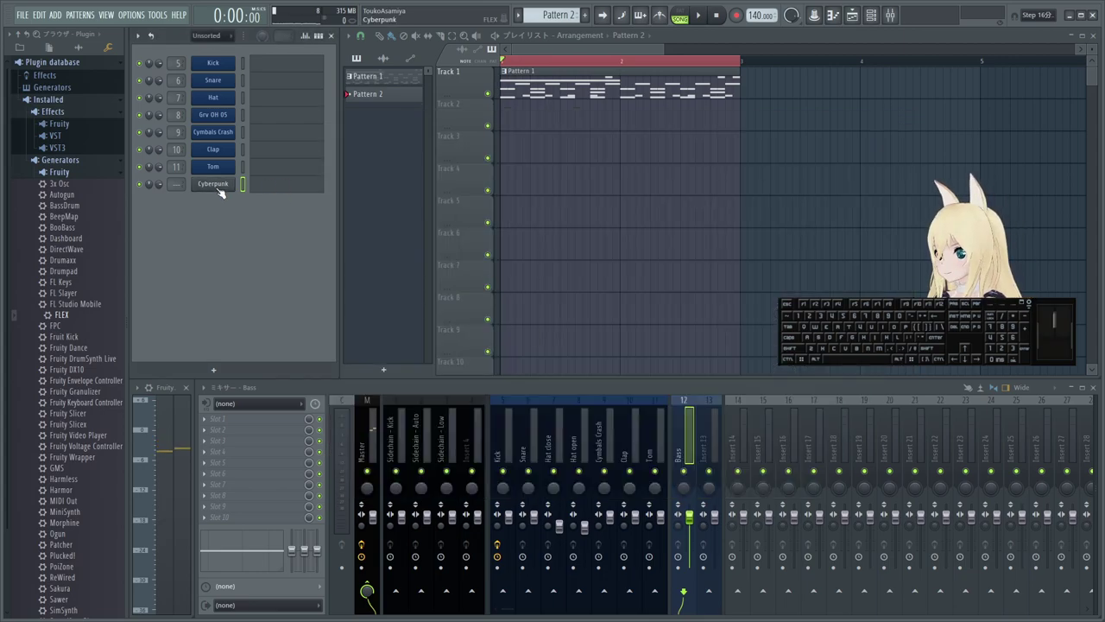
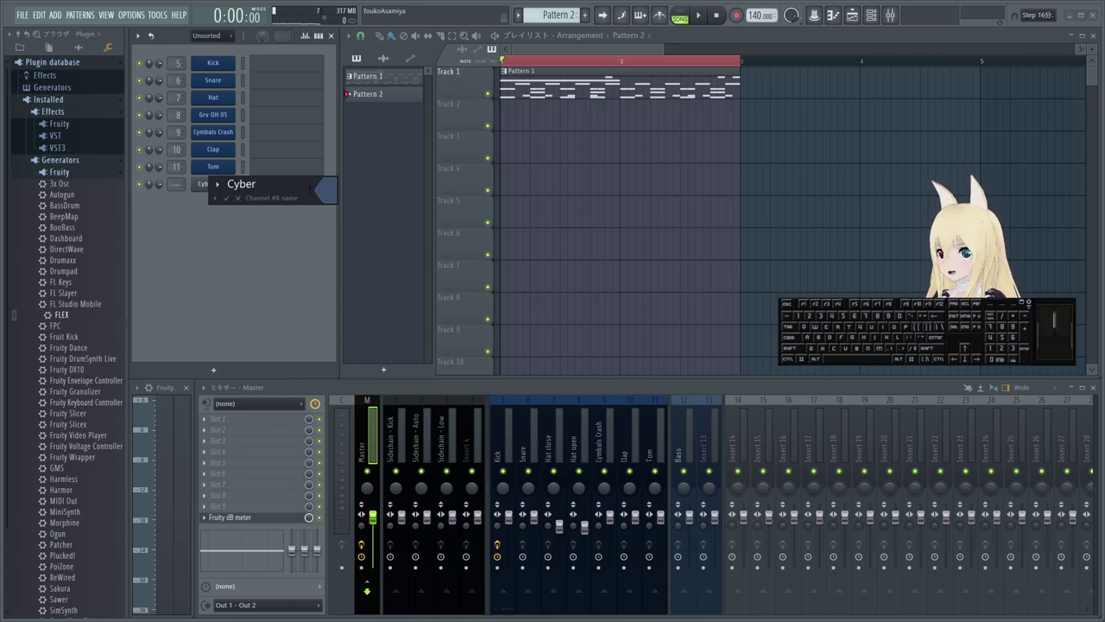
# - Edit the channel name to Bass Cyber and confirm it
pyautogui.press('Left')
pyautogui.press('Left')
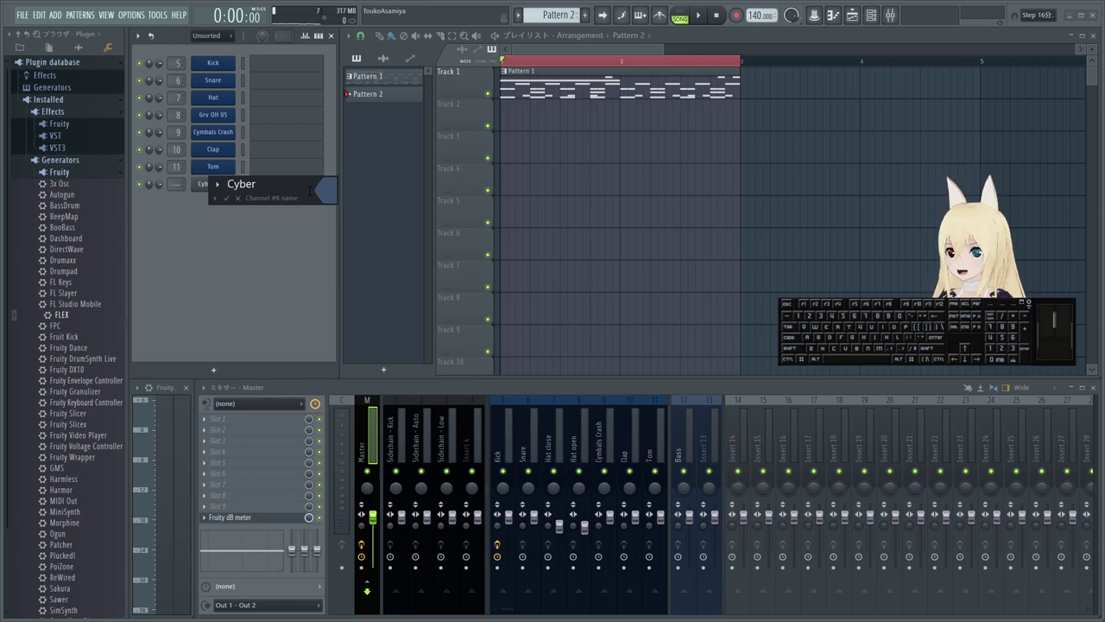
pyautogui.press('space')
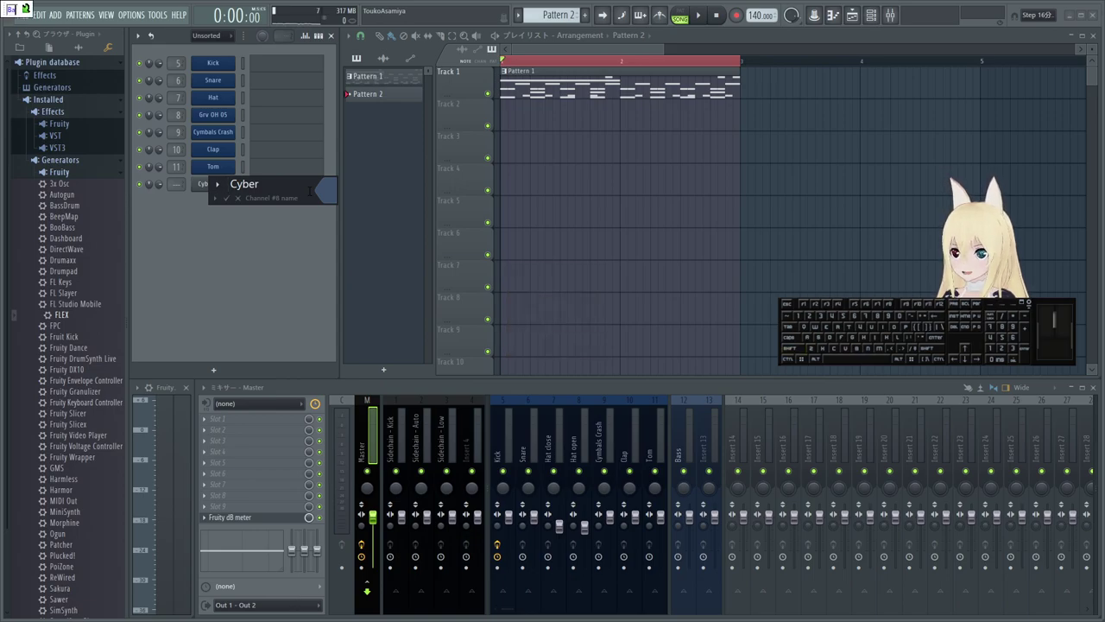
pyautogui.press('Return')
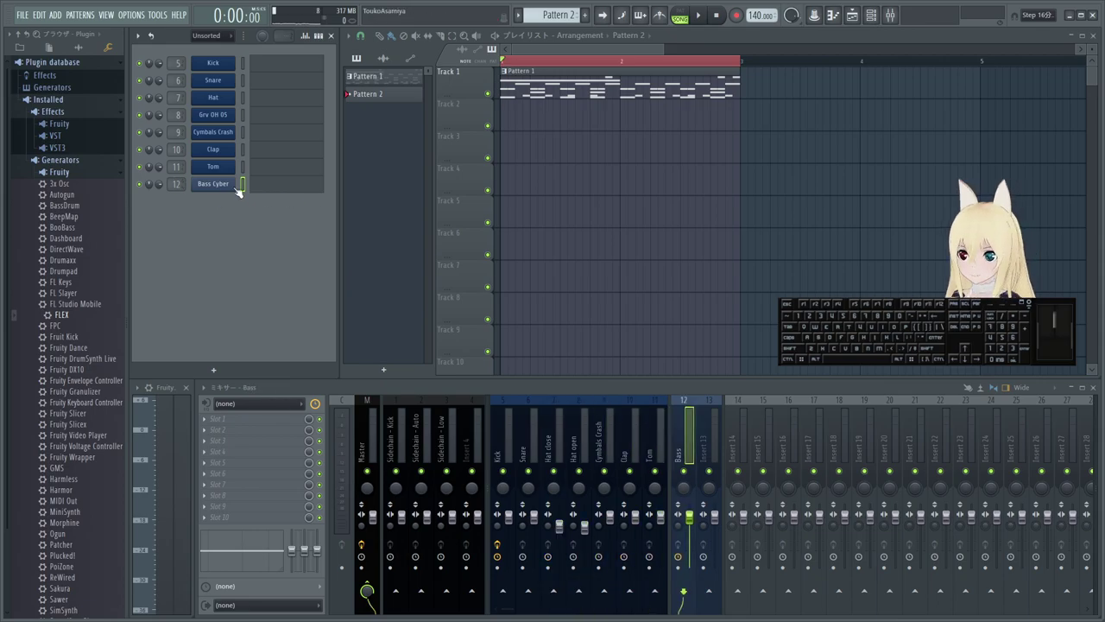
# - Give mixer insert 12 the matching Bass Cyber name
pyautogui.middleClick(219, 189)
pyautogui.scroll(3)
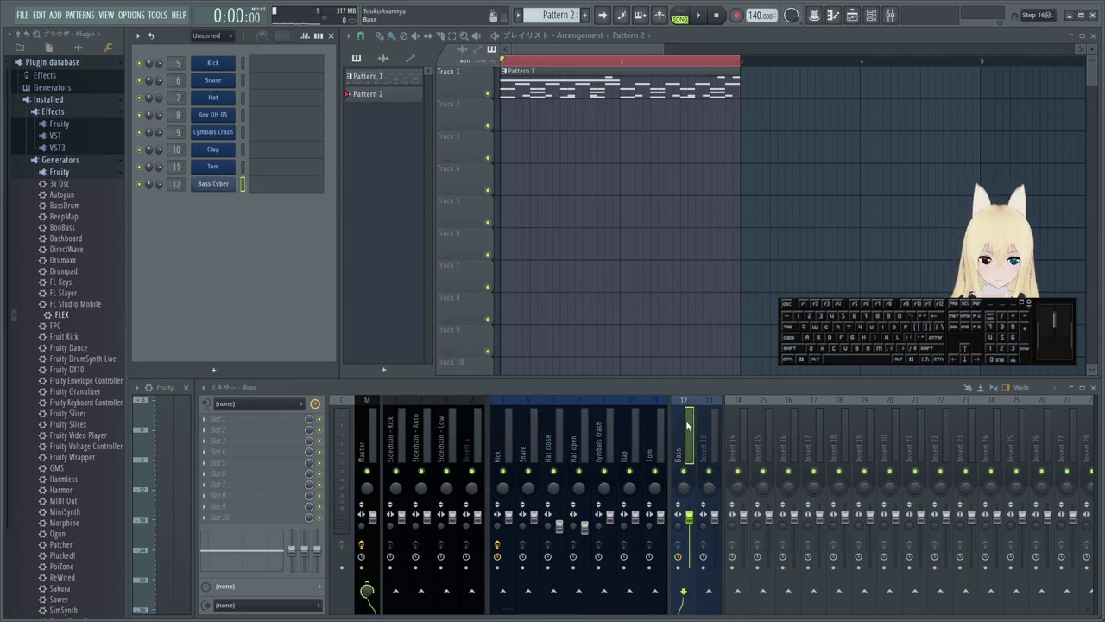
pyautogui.middleClick(680, 434)
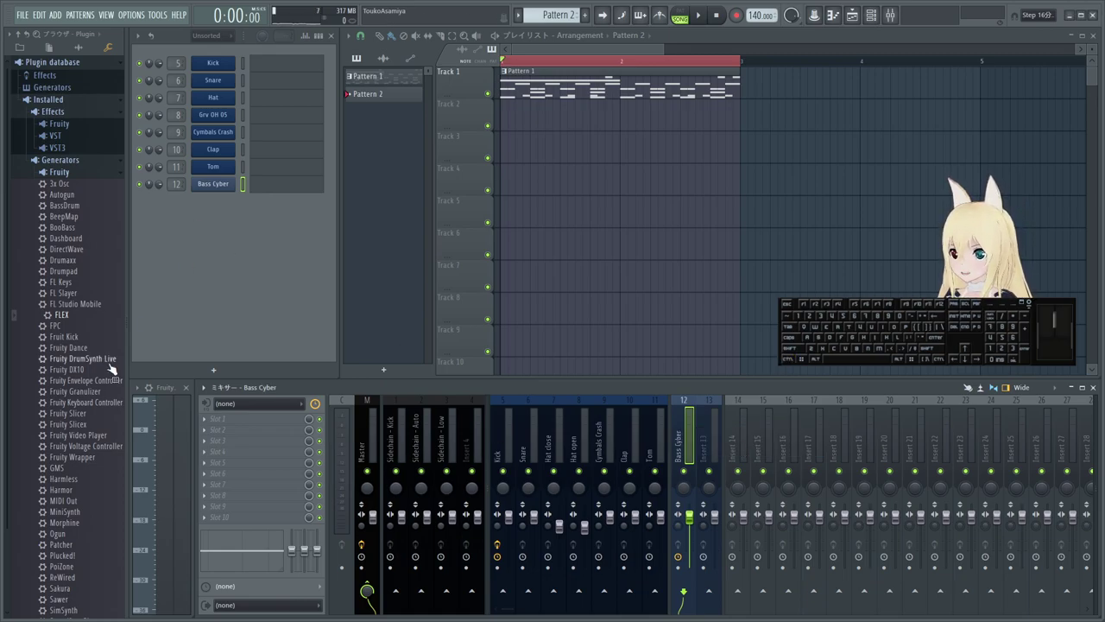
# - Drag FLEX into the rack as channel 13 and bring its window into view
pyautogui.click(69, 321)
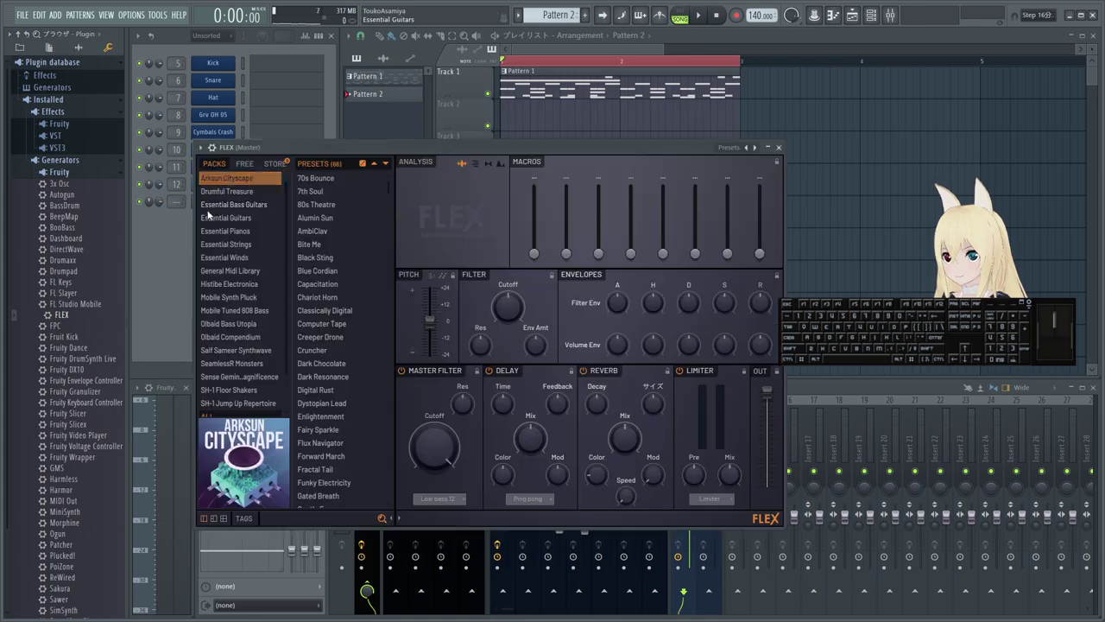
pyautogui.moveTo(363, 154); pyautogui.dragTo(471, 157)
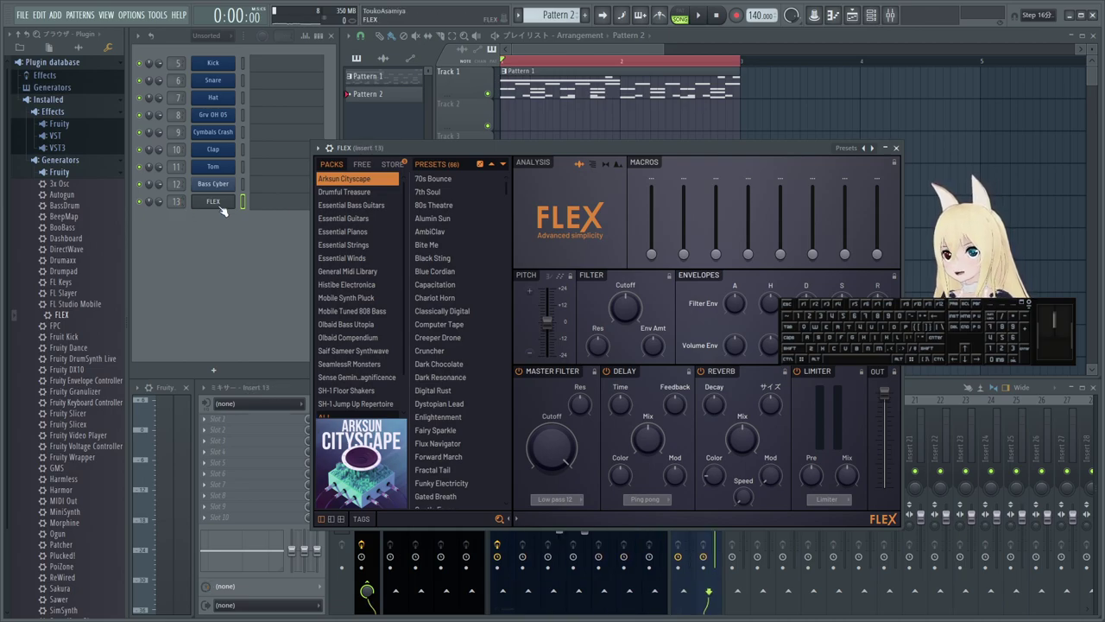
pyautogui.moveTo(515, 148); pyautogui.dragTo(522, 132)
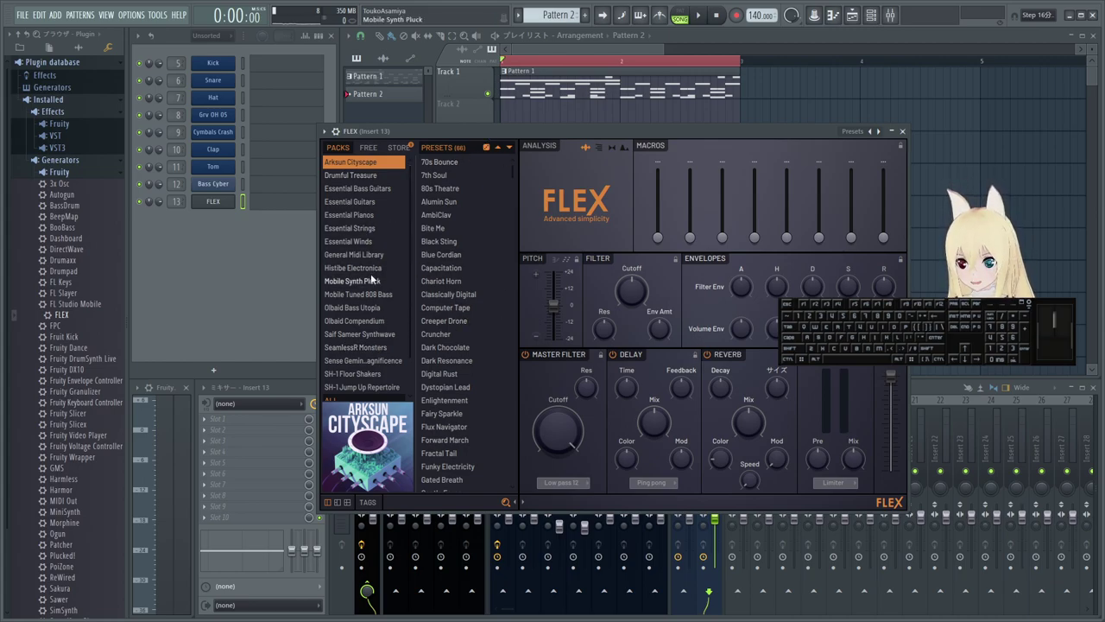
# - Filter FLEX presets to the Bass type and audition Black Sting, Cruncher and Predatorium
pyautogui.click(378, 503)
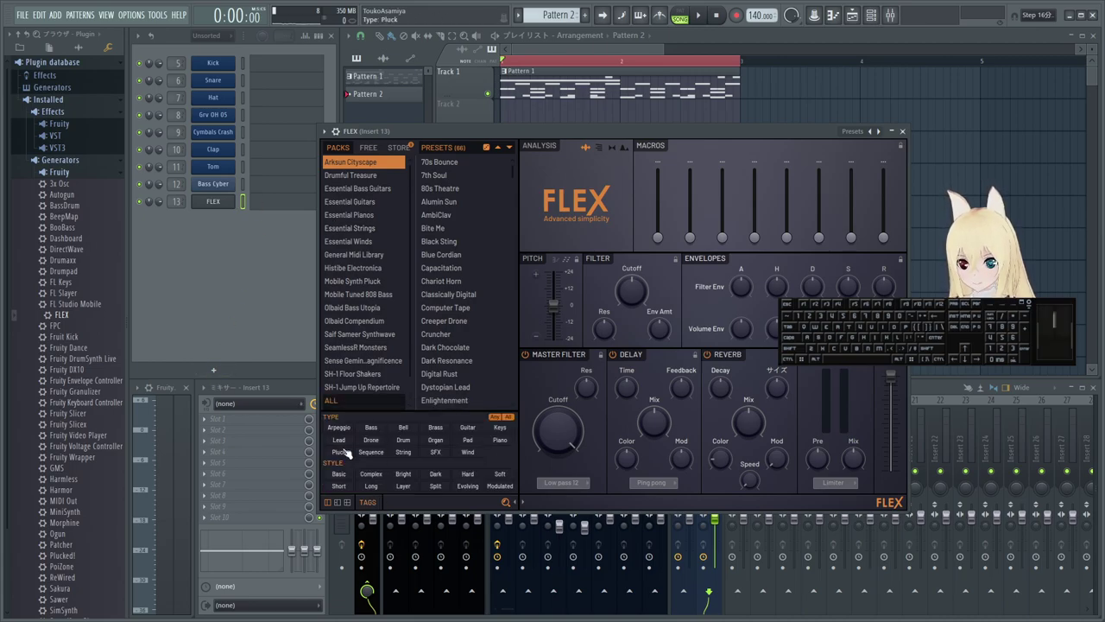
pyautogui.click(377, 435)
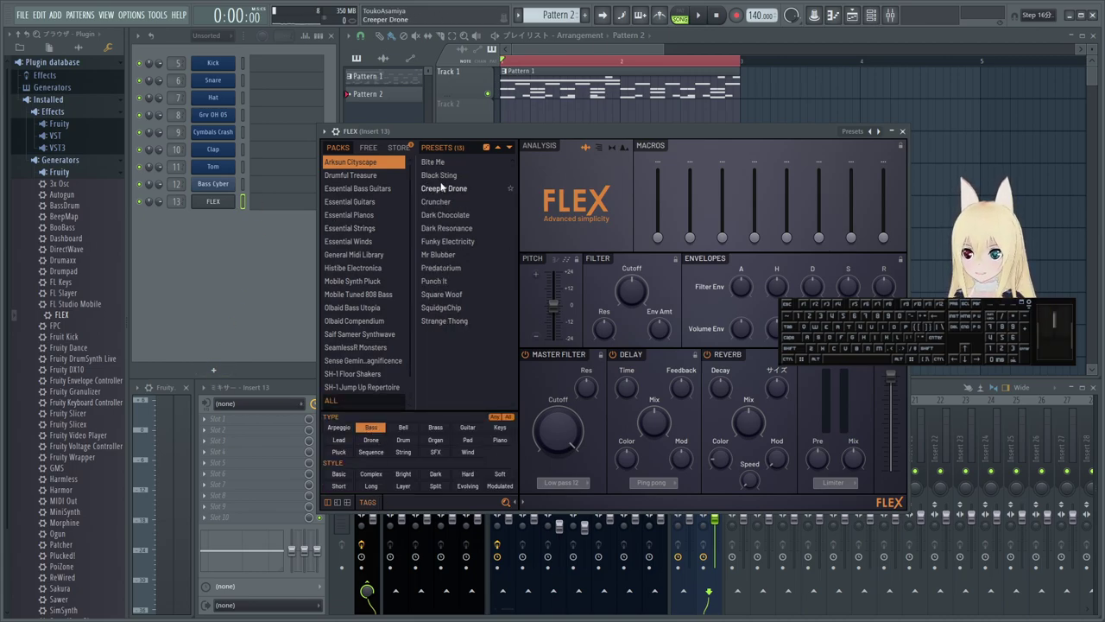
pyautogui.click(448, 178)
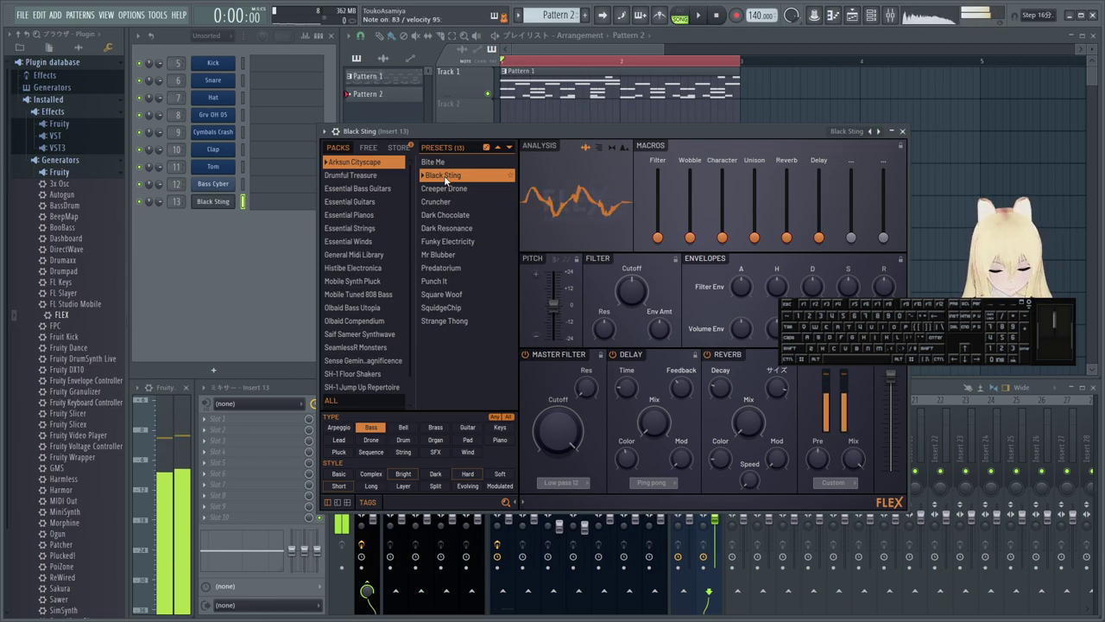
pyautogui.click(449, 196)
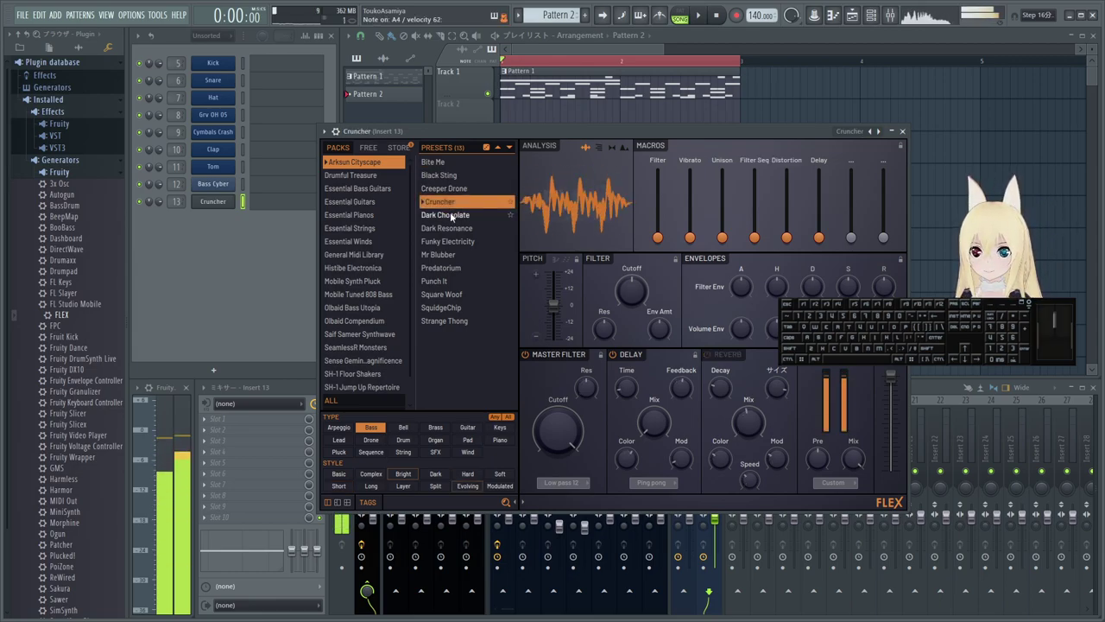
pyautogui.click(454, 243)
pyautogui.click(455, 259)
pyautogui.click(460, 273)
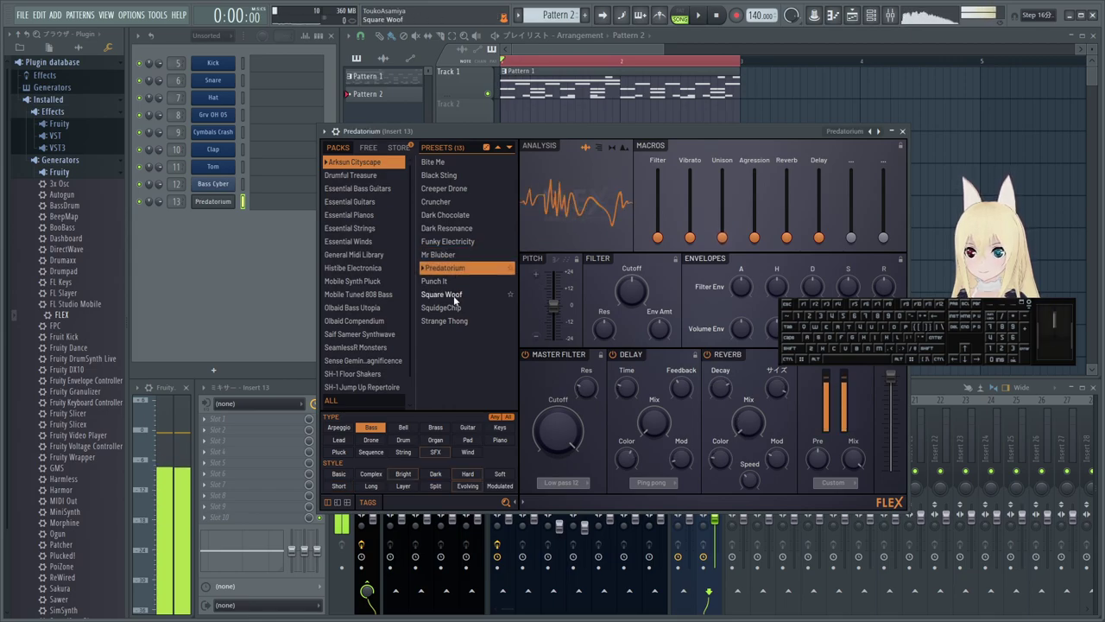
# - Load the Cutting Edge preset from the Essential Bass Guitars pack
pyautogui.click(359, 184)
pyautogui.click(368, 178)
pyautogui.click(369, 193)
pyautogui.click(467, 312)
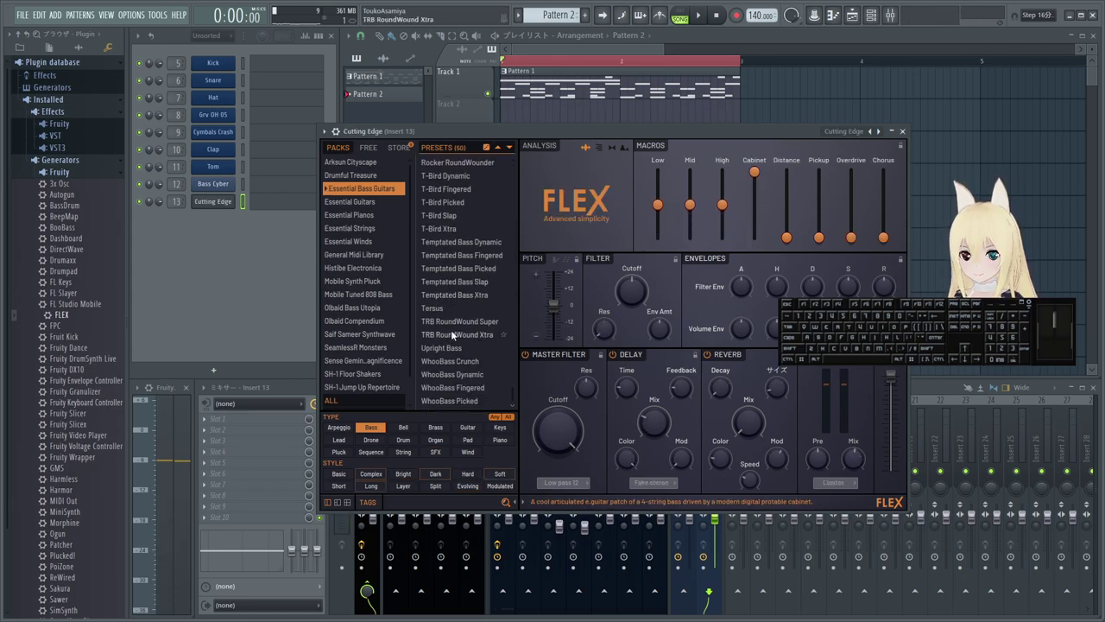
# - Audition WhooBass Crunch and the Temptated Bass picked presets among the bass guitars
pyautogui.click(446, 355)
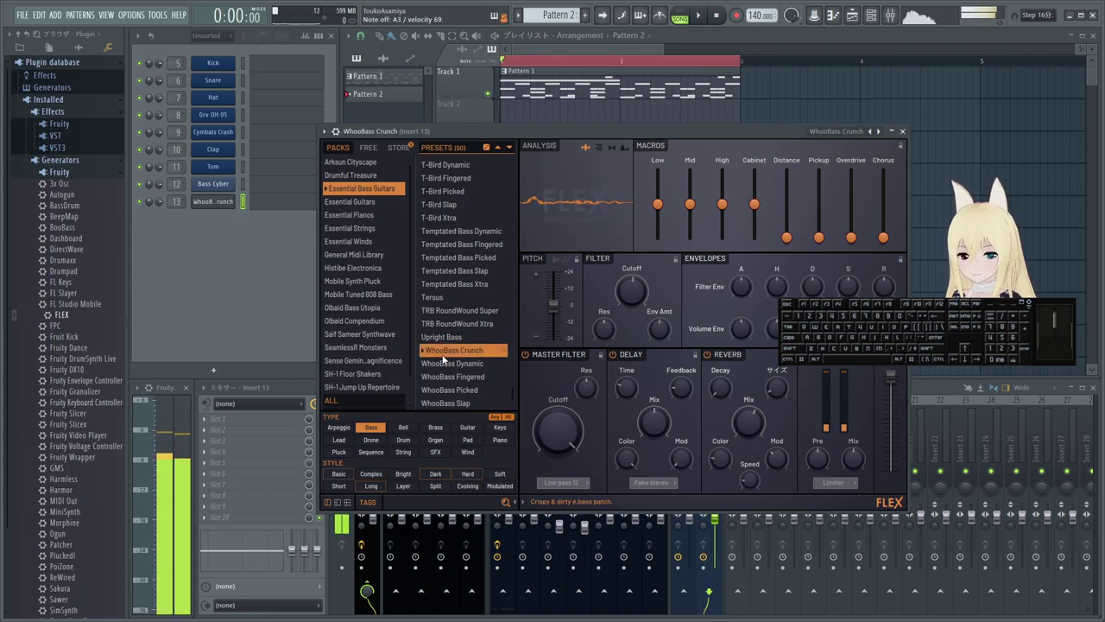
pyautogui.click(434, 260)
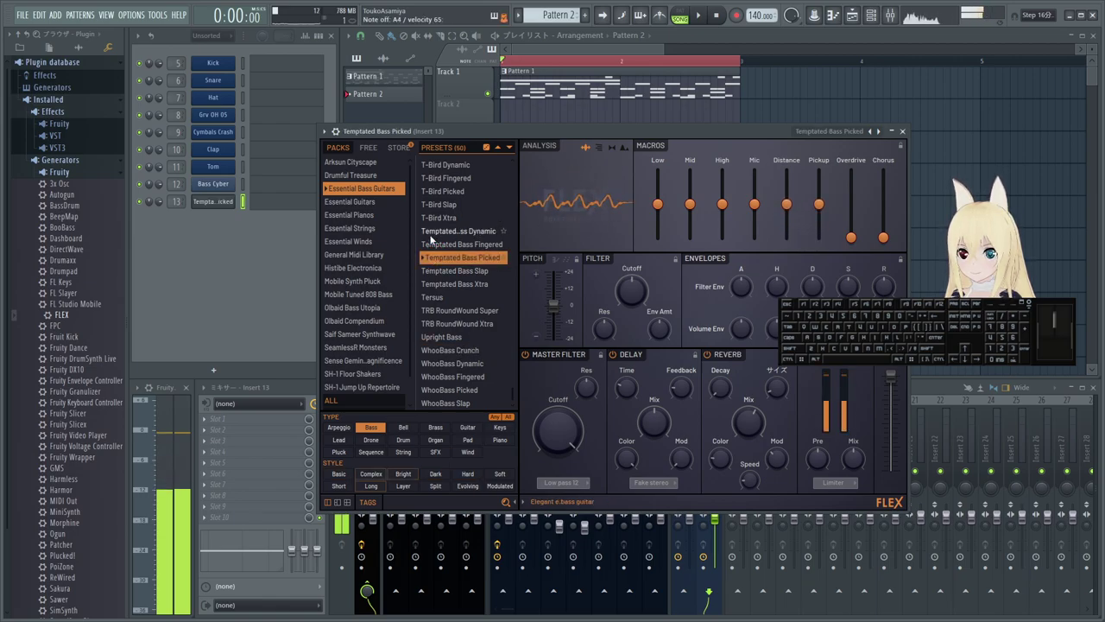
pyautogui.click(434, 238)
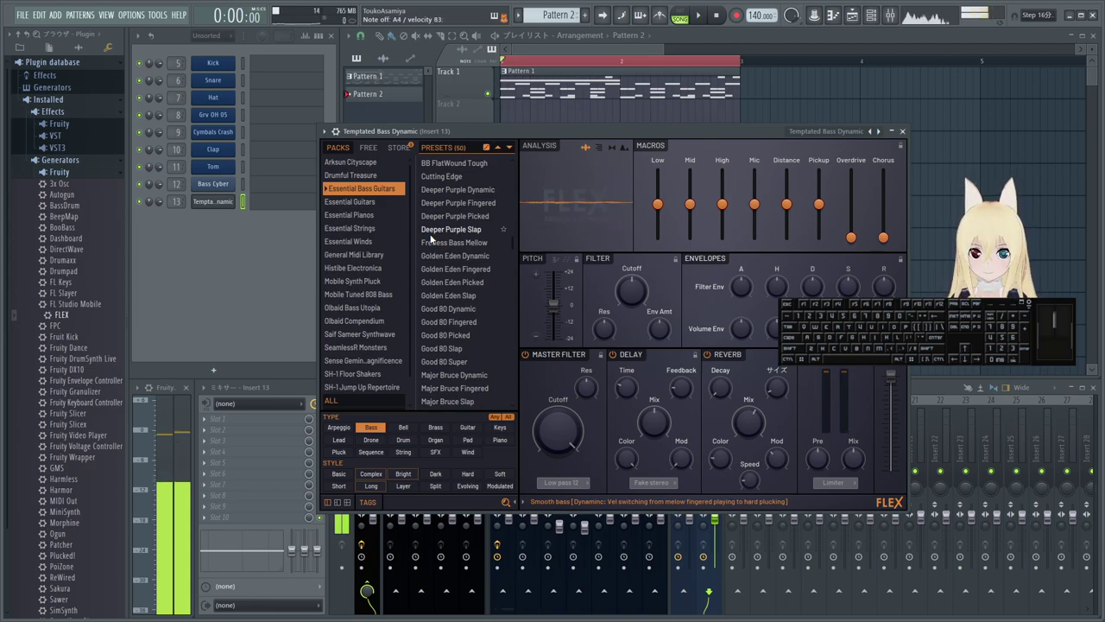
pyautogui.click(457, 250)
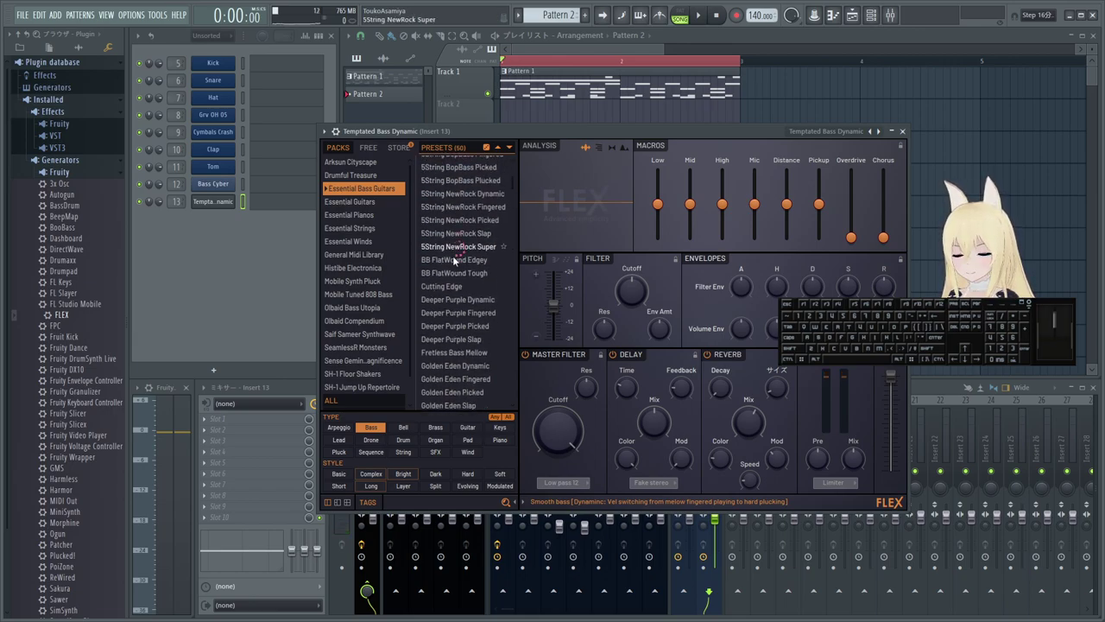
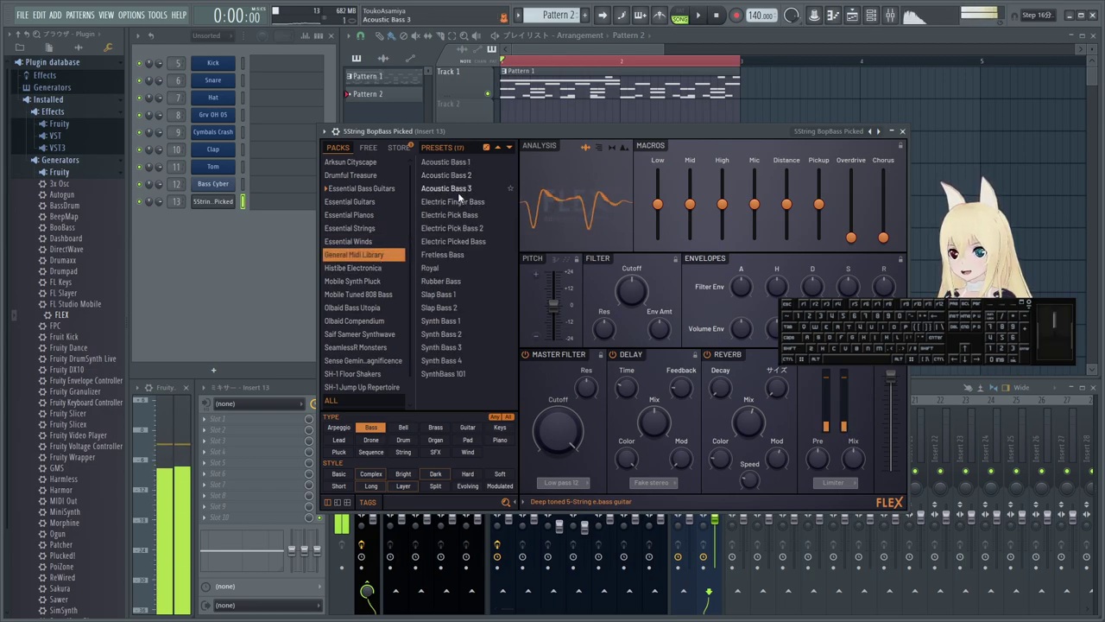
# - Audition Acoustic Bass 2, Acoustic Bass 3 and Electric Picked Bass from the General Midi Library
pyautogui.click(459, 177)
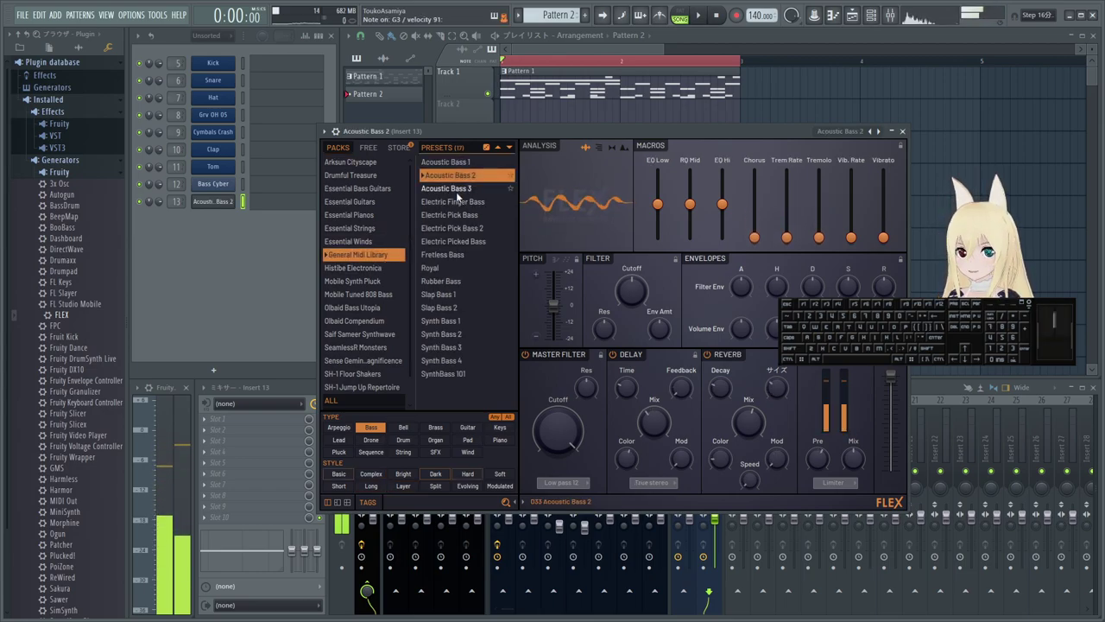
pyautogui.click(461, 196)
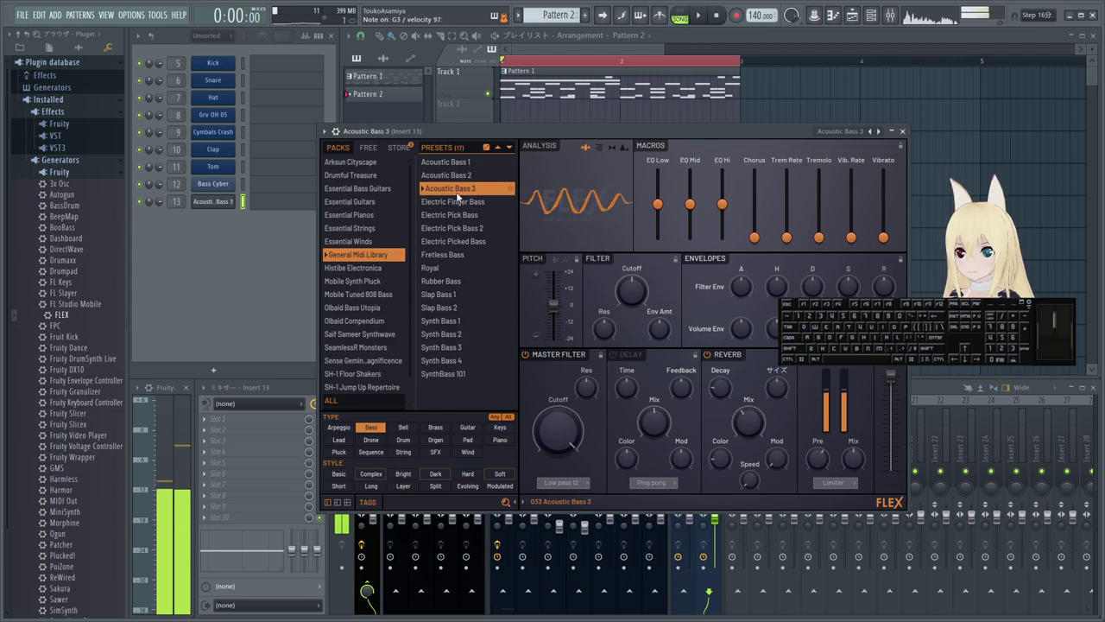
pyautogui.click(464, 240)
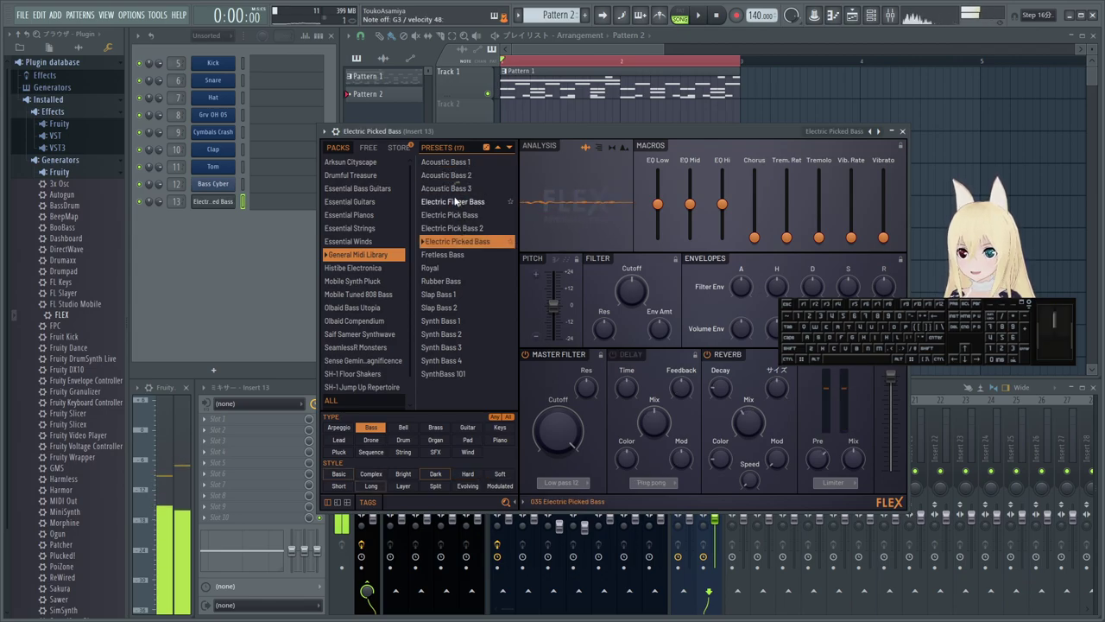
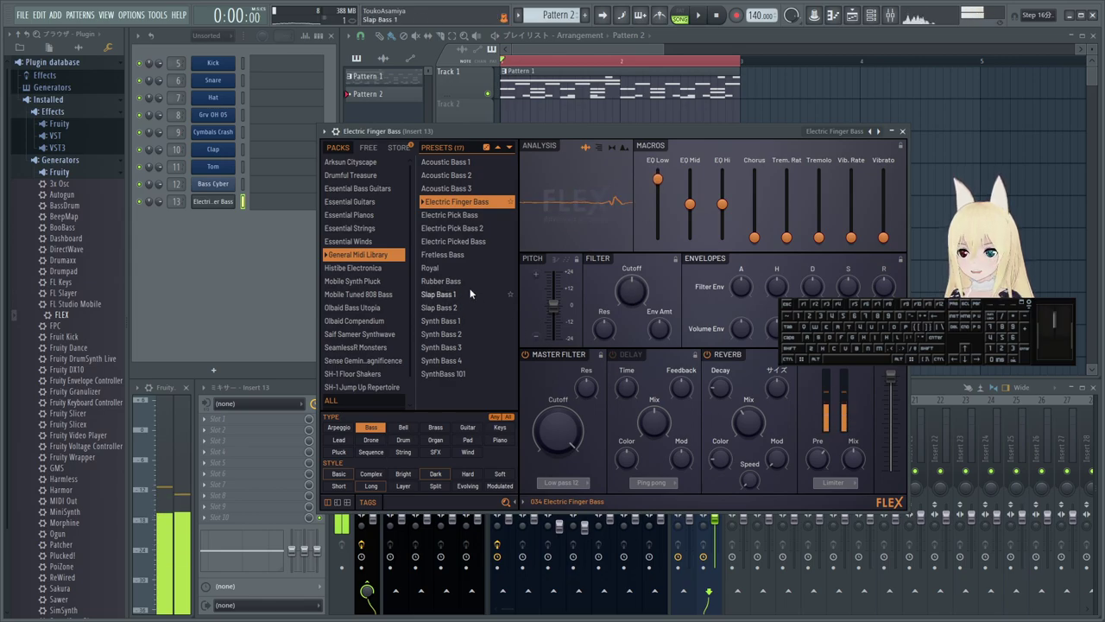
pyautogui.click(474, 313)
pyautogui.click(464, 329)
pyautogui.click(385, 271)
# - Load Micro Electronic Organism 2.0 from the Histibe Electronica pack
pyautogui.click(455, 216)
pyautogui.click(452, 263)
pyautogui.click(445, 283)
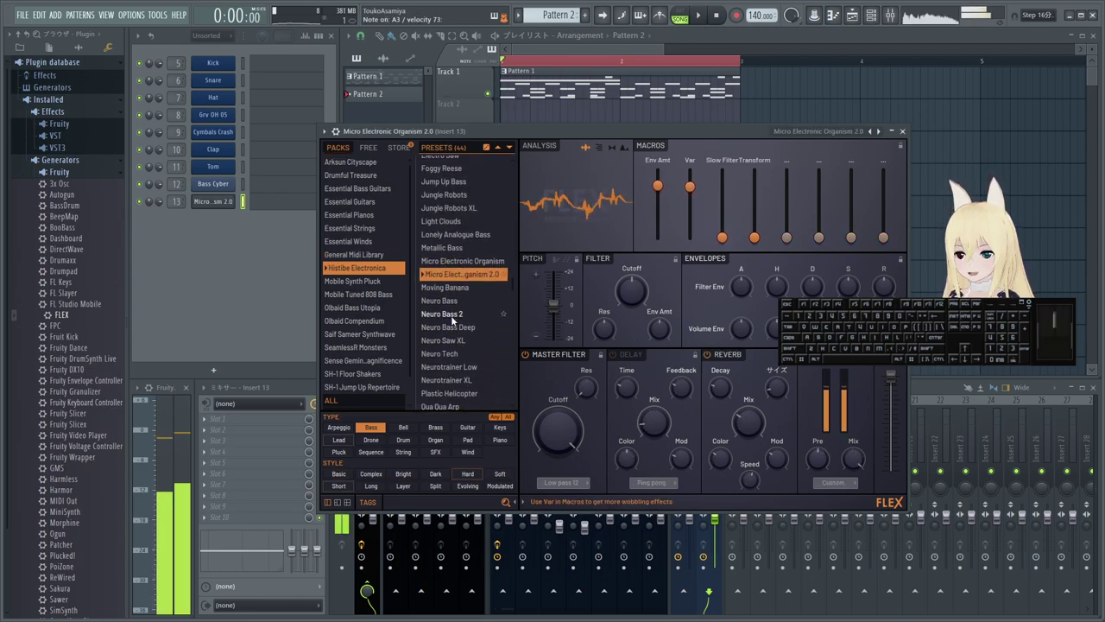
# - Try Neuro Bass 2, then audition Mobile Tuned 808 Bass presets like 808 Mangled and 808 Synth Clean
pyautogui.click(455, 318)
pyautogui.click(376, 283)
pyautogui.click(376, 289)
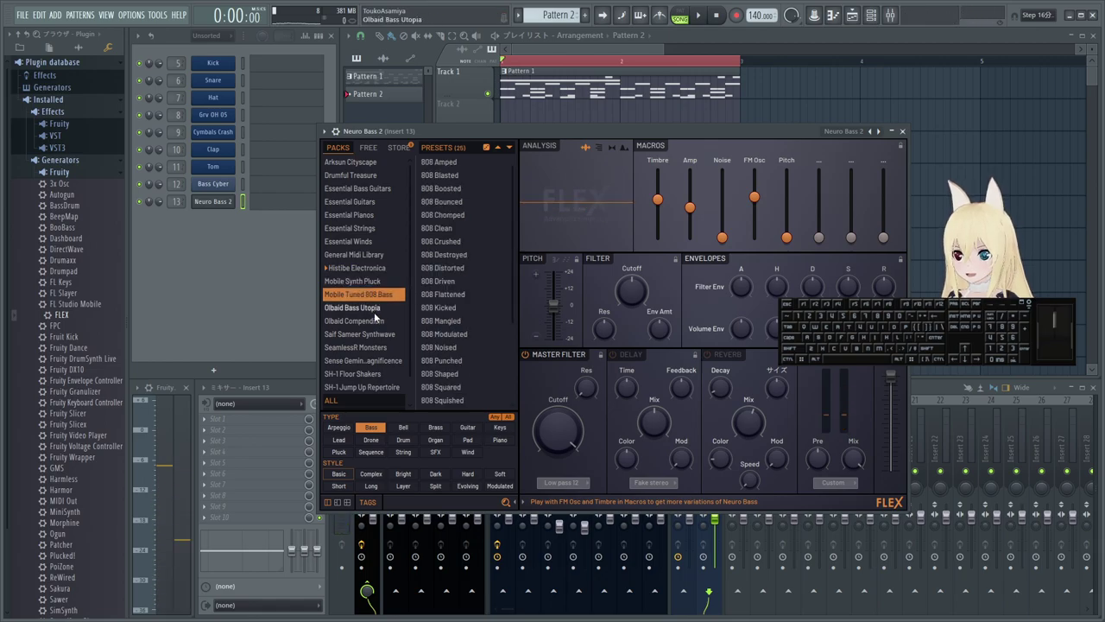
pyautogui.click(444, 284)
pyautogui.click(436, 319)
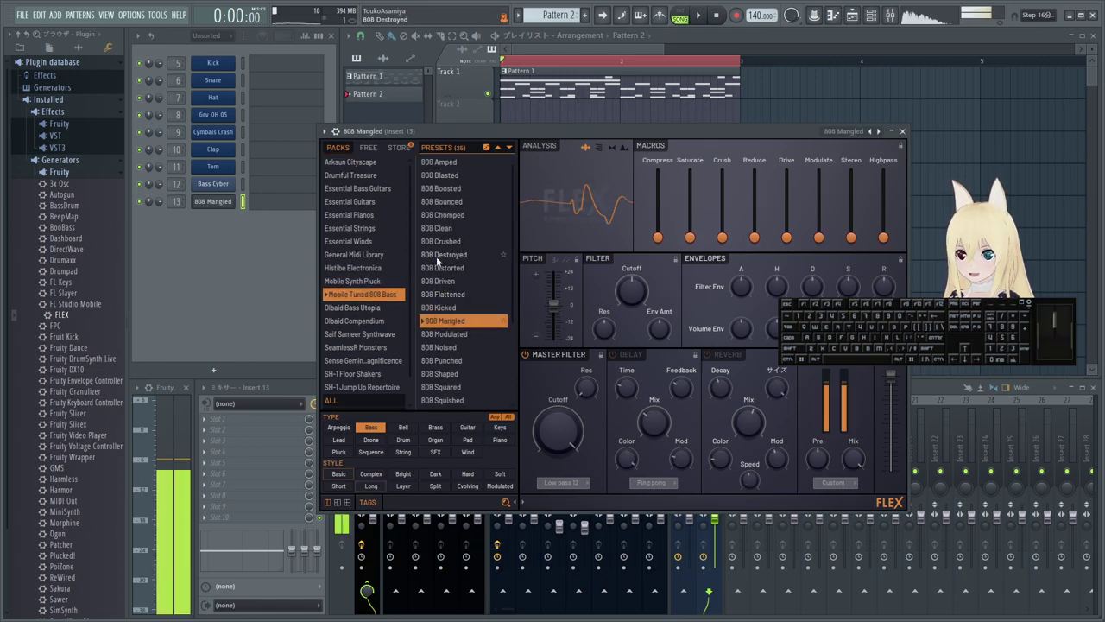
pyautogui.click(451, 199)
pyautogui.click(447, 280)
pyautogui.click(455, 327)
pyautogui.click(455, 348)
pyautogui.click(455, 351)
pyautogui.click(455, 350)
pyautogui.click(459, 374)
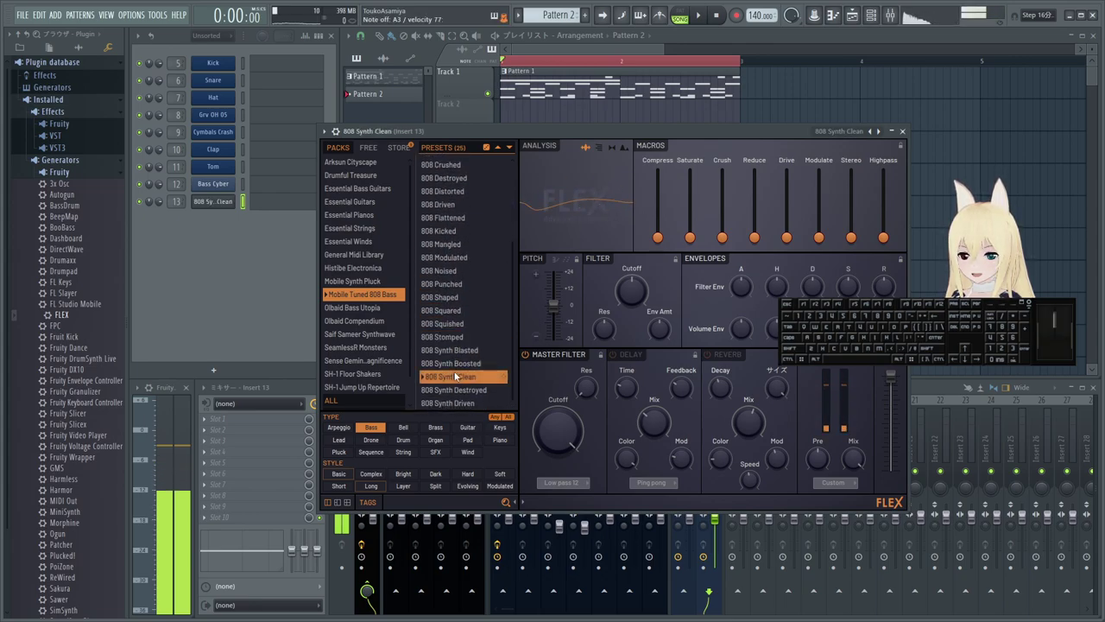
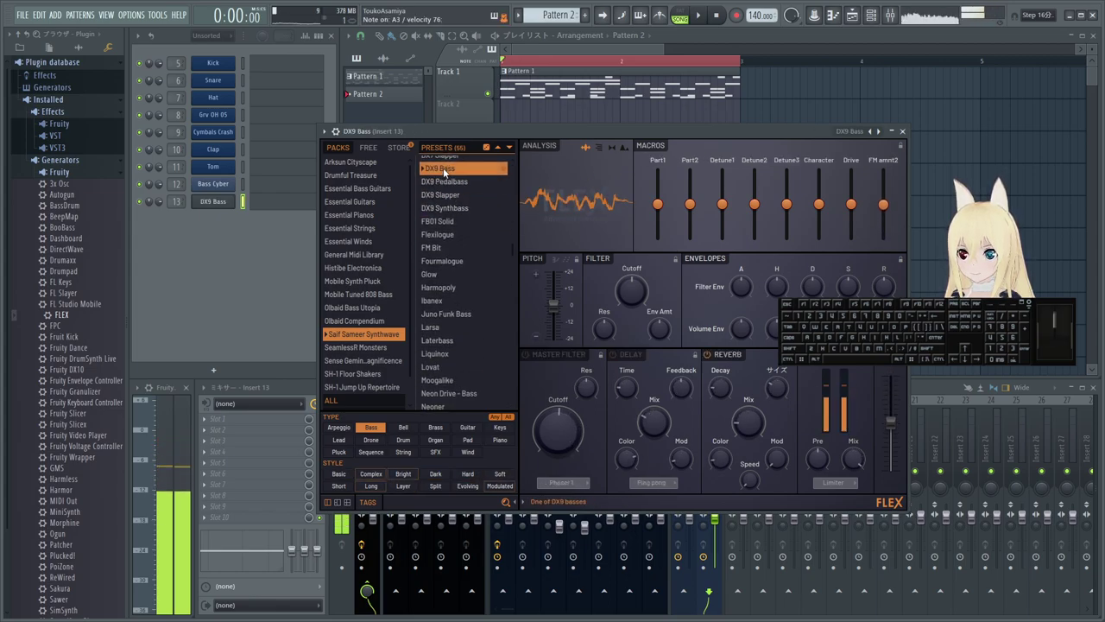
# - Try DX9 Bass, then audition SeamlessR Monsters presets Eatrap, Morphish and Roborca
pyautogui.click(454, 294)
pyautogui.click(384, 351)
pyautogui.click(453, 222)
pyautogui.click(440, 308)
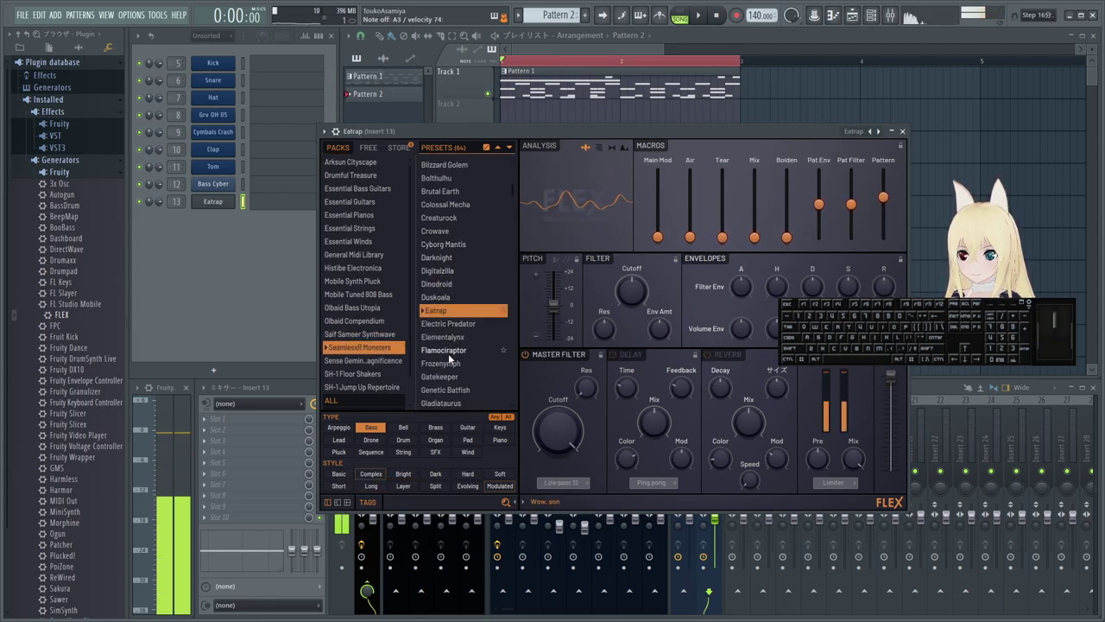
pyautogui.click(452, 356)
pyautogui.click(452, 358)
pyautogui.click(452, 357)
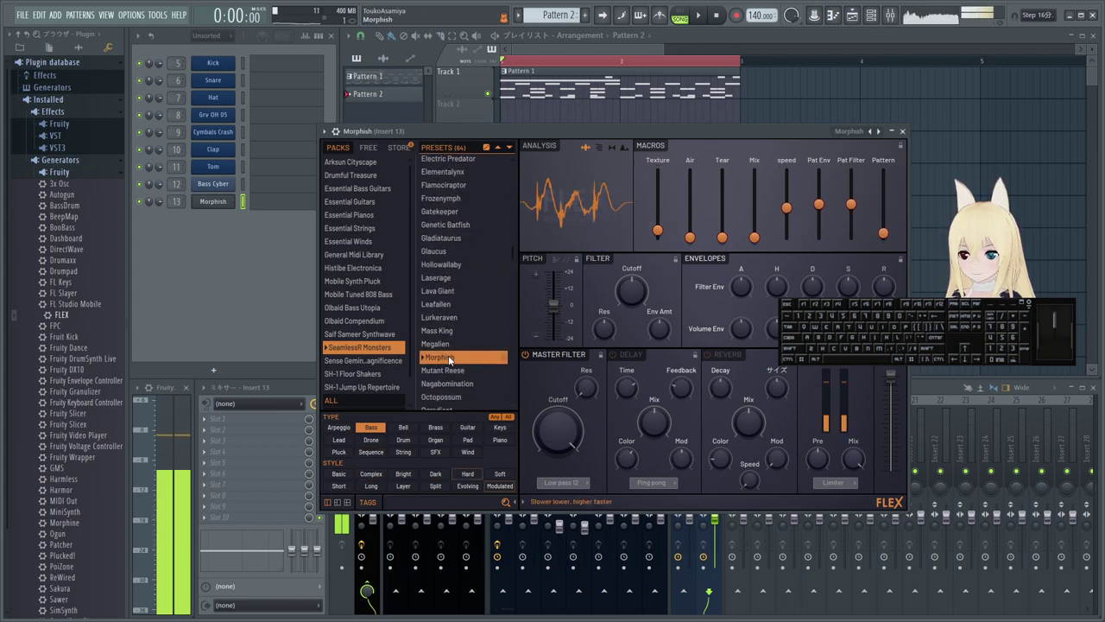
pyautogui.click(453, 357)
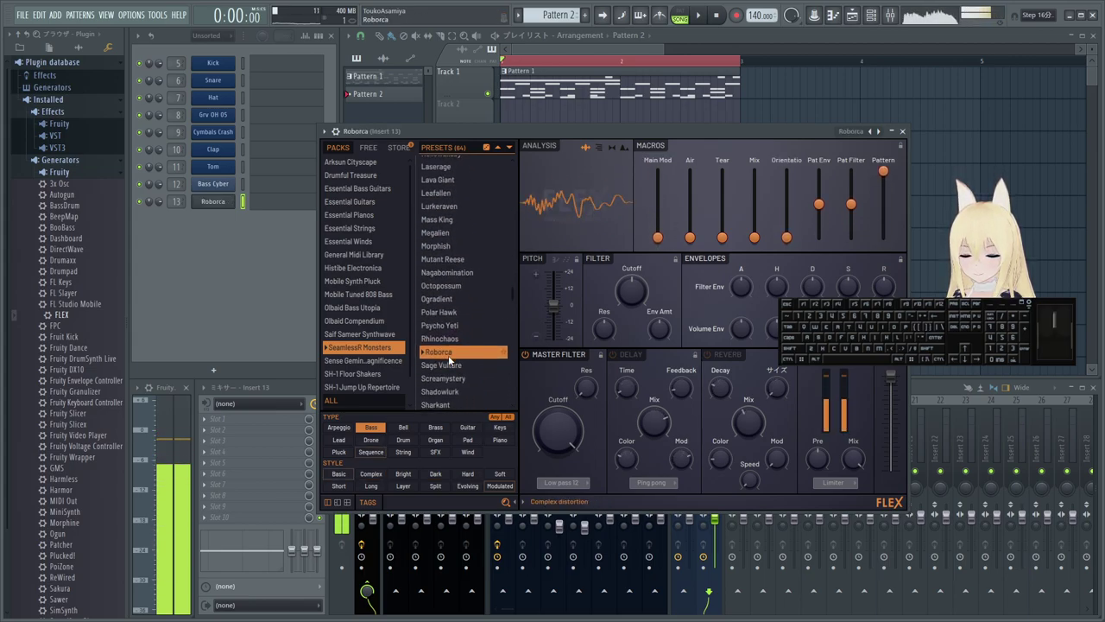
pyautogui.click(396, 361)
# - Audition Sense Gemini presets Done Deal, Clubber and Lube Bass, then load Opportunist
pyautogui.click(450, 289)
pyautogui.click(451, 209)
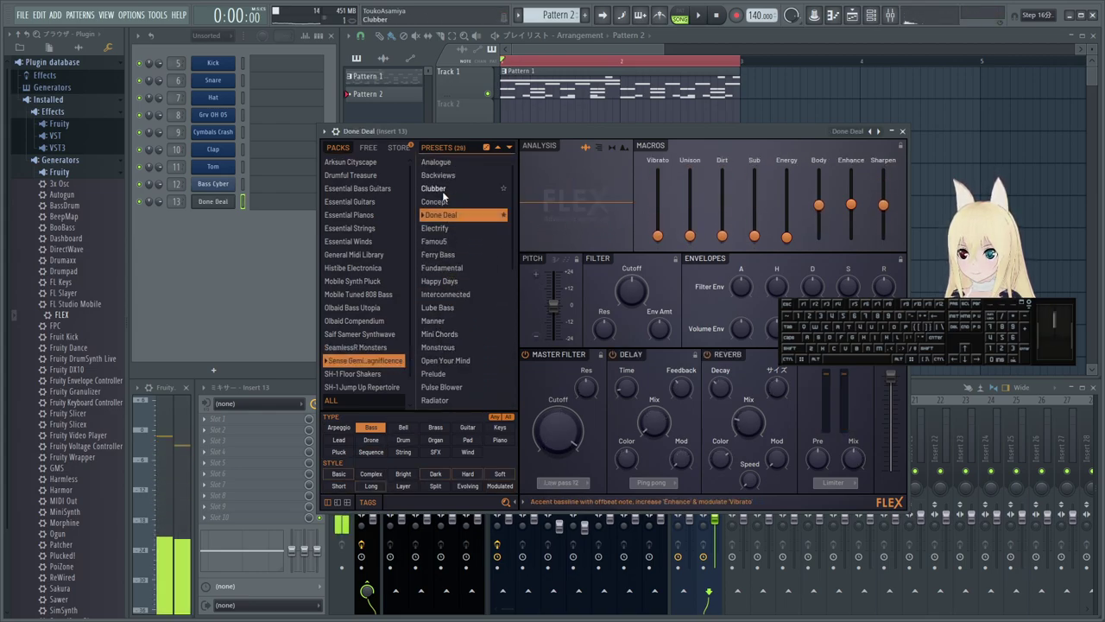
pyautogui.click(450, 186)
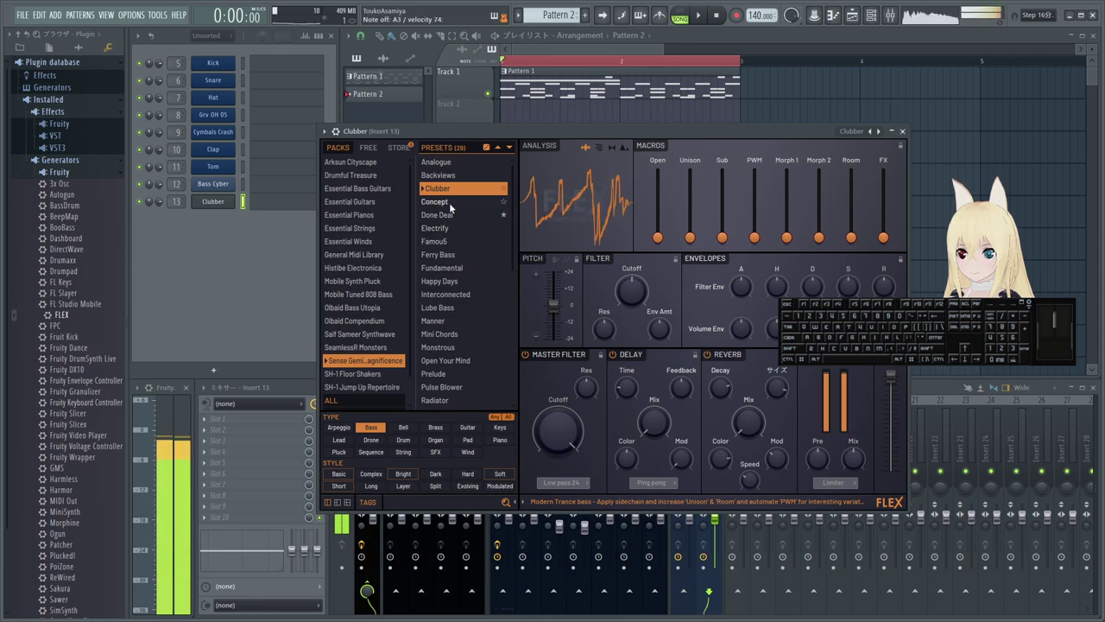
pyautogui.click(453, 292)
pyautogui.click(450, 313)
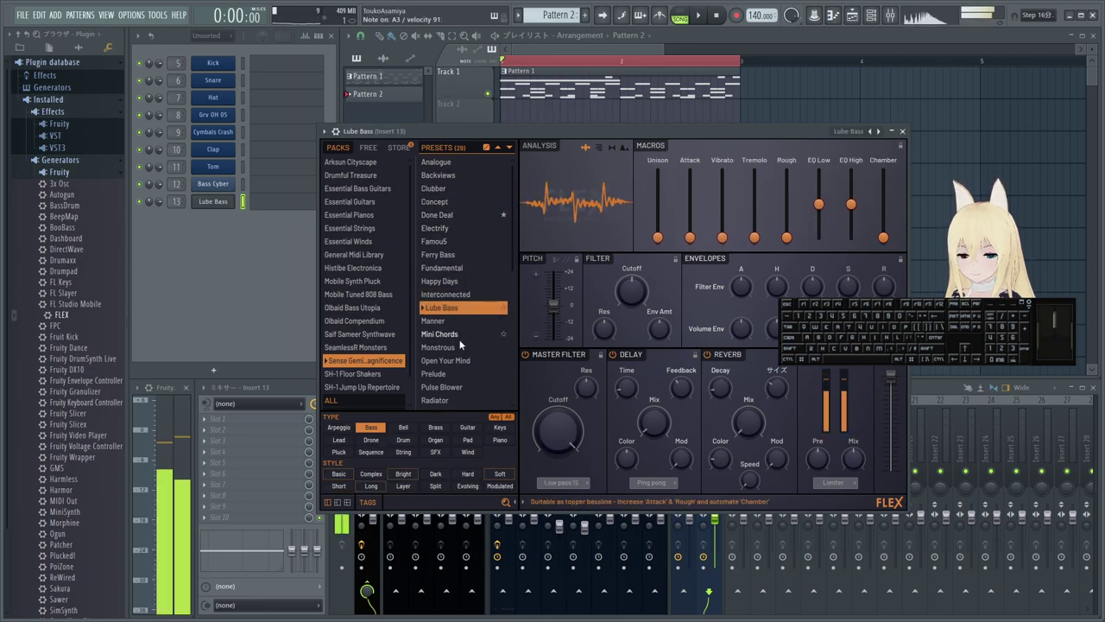
pyautogui.click(464, 342)
pyautogui.click(452, 359)
pyautogui.click(379, 376)
pyautogui.click(453, 336)
pyautogui.click(371, 151)
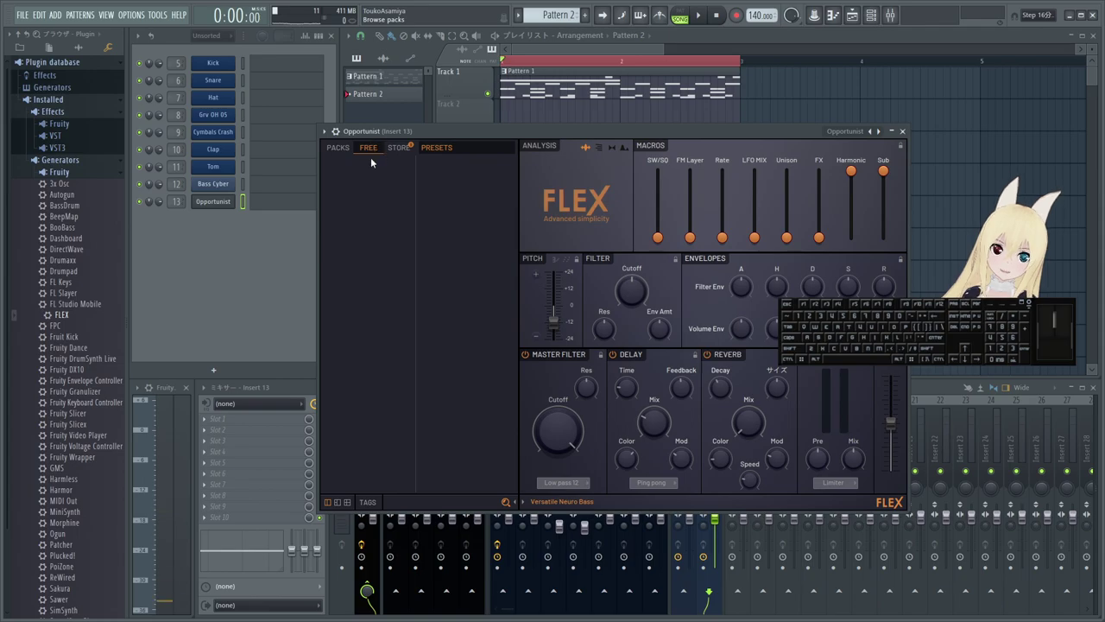
# - Return to the installed packs list and browse through the FLEX preset packs
pyautogui.click(358, 181)
pyautogui.click(346, 171)
pyautogui.click(347, 219)
pyautogui.click(349, 278)
pyautogui.click(348, 315)
pyautogui.click(353, 412)
pyautogui.click(346, 263)
pyautogui.click(346, 281)
pyautogui.moveTo(350, 324); pyautogui.dragTo(351, 361)
pyautogui.click(350, 386)
pyautogui.moveTo(350, 382); pyautogui.dragTo(348, 326)
pyautogui.click(348, 246)
pyautogui.click(348, 188)
pyautogui.click(356, 228)
pyautogui.click(371, 341)
pyautogui.click(368, 350)
pyautogui.click(357, 301)
pyautogui.click(364, 267)
# - Look through SH-1, Essential Bass Guitars, Arksun Cityscape and Drumful Treasure, trying Higher Snares
pyautogui.click(352, 148)
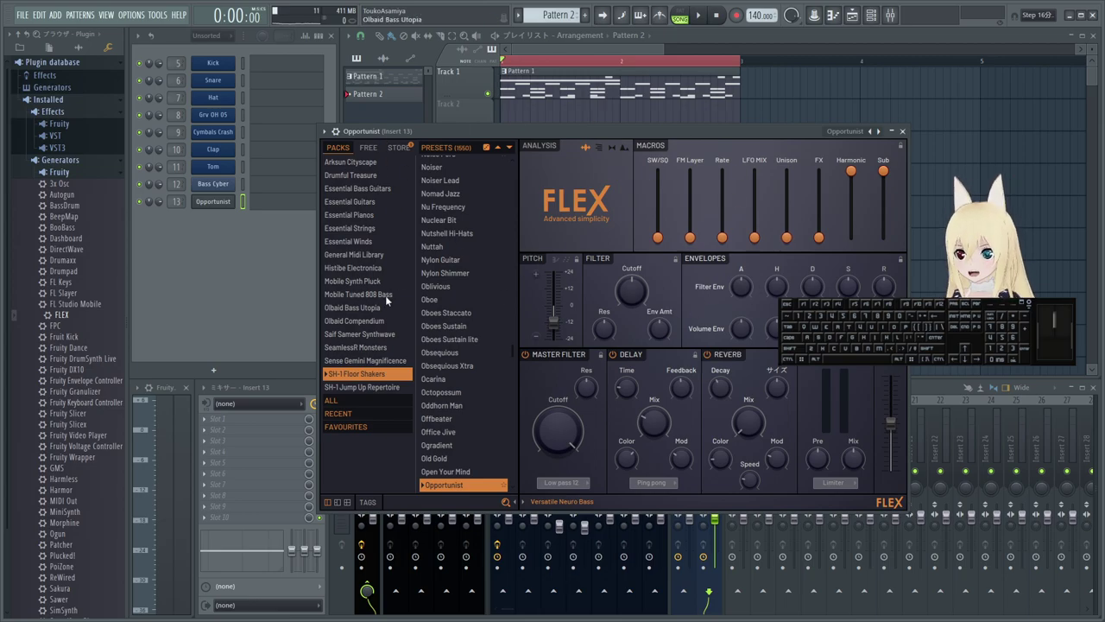
pyautogui.click(369, 387)
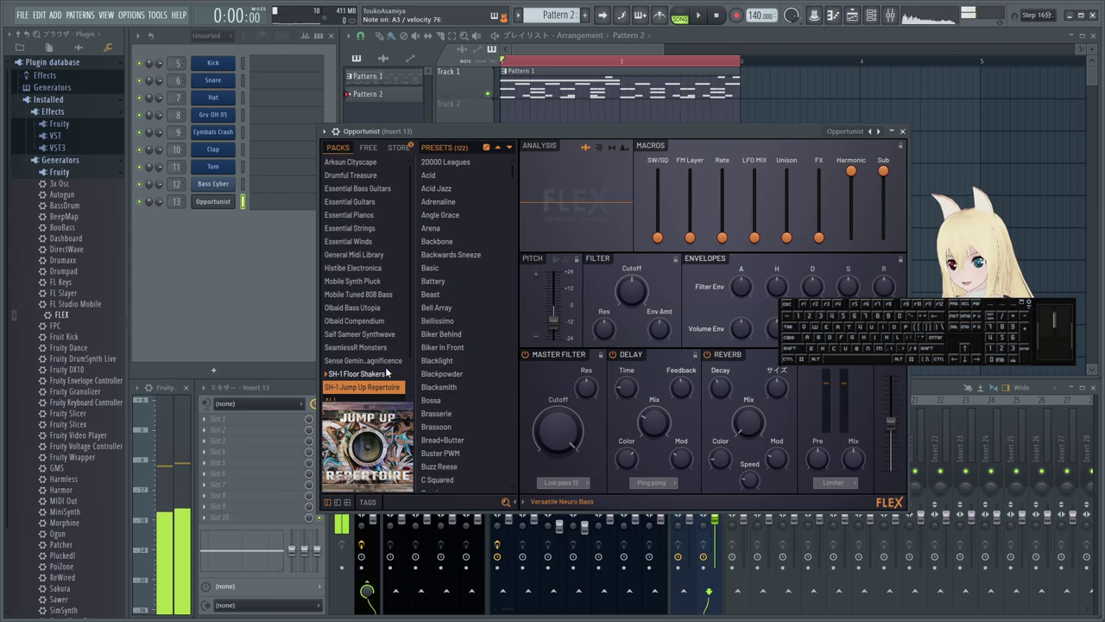
pyautogui.click(374, 148)
pyautogui.click(337, 146)
pyautogui.click(371, 185)
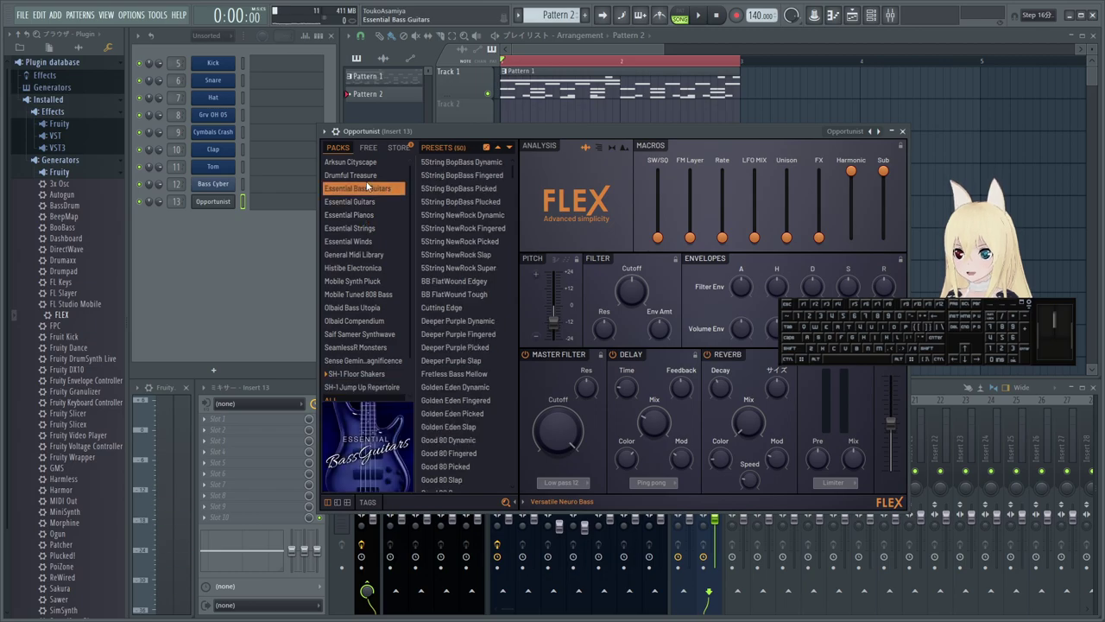
pyautogui.click(369, 156)
pyautogui.click(368, 161)
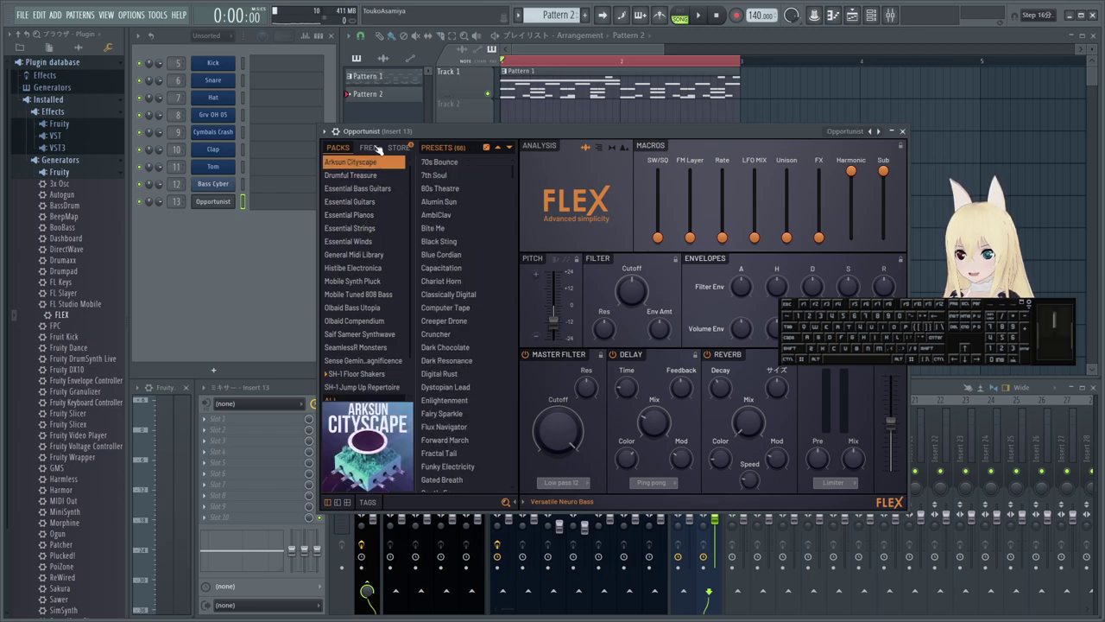
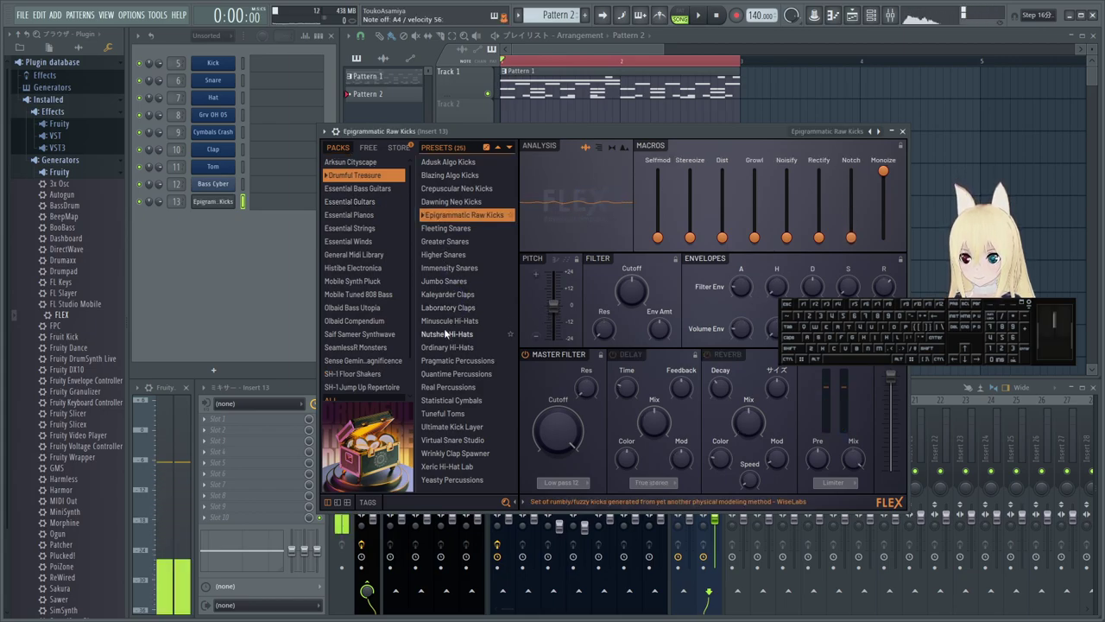
pyautogui.click(447, 261)
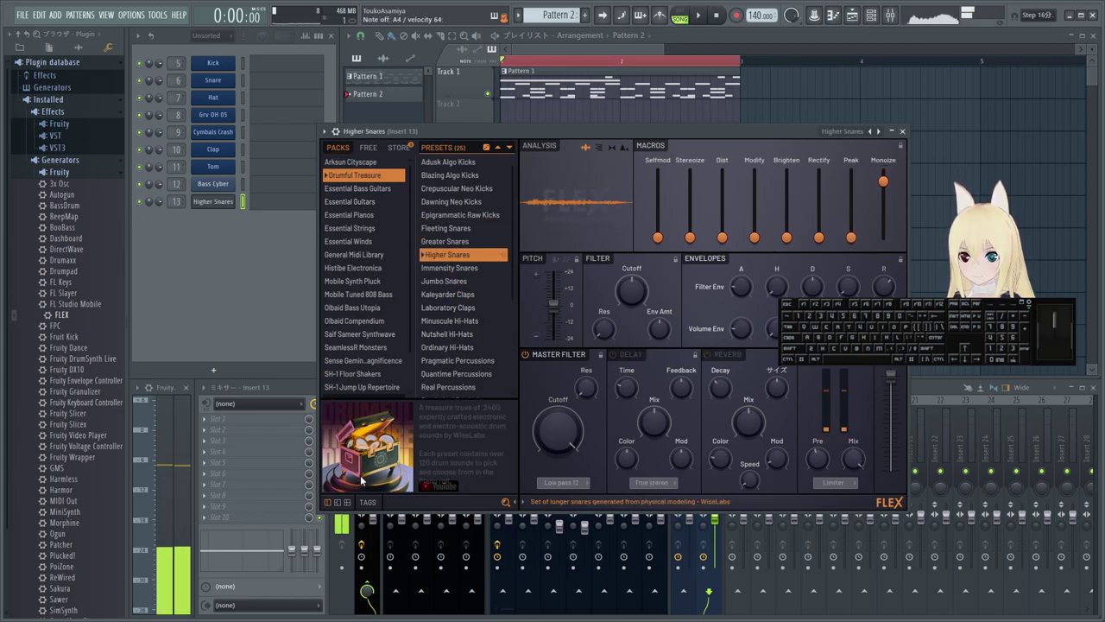
# - Load 5String NewRock Fingered from the Essential Bass Guitars pack
pyautogui.doubleClick(376, 495)
pyautogui.click(376, 432)
pyautogui.click(385, 429)
pyautogui.click(375, 192)
pyautogui.click(436, 224)
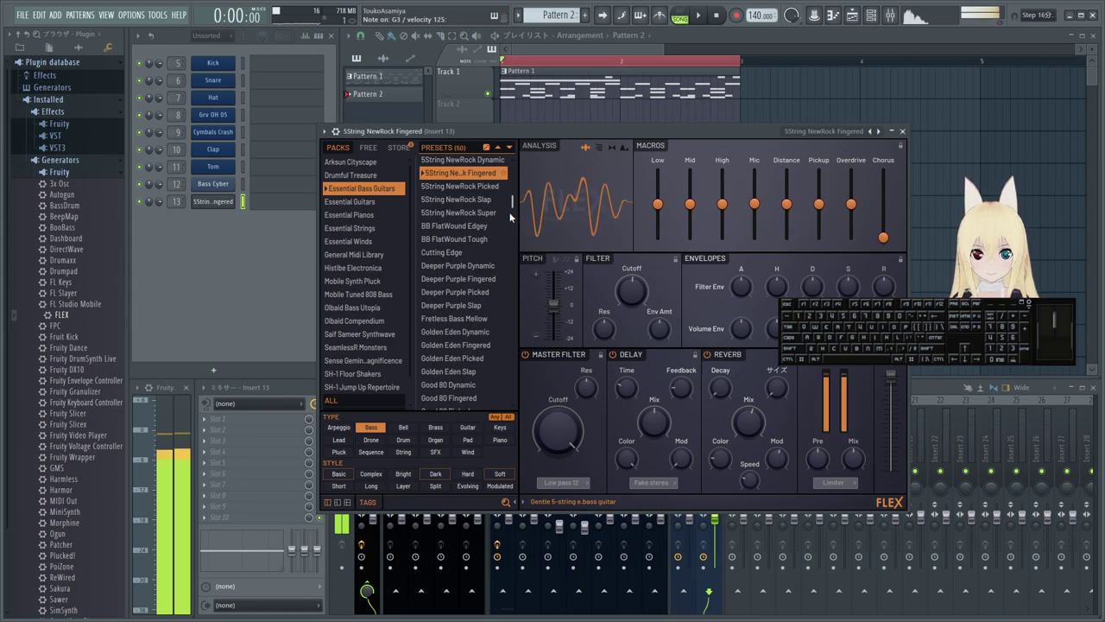
# - Lower the bass sound's Mid macro and turn its Overdrive macro fully down
pyautogui.moveTo(693, 209); pyautogui.dragTo(695, 211)
pyautogui.click(727, 361)
pyautogui.click(625, 357)
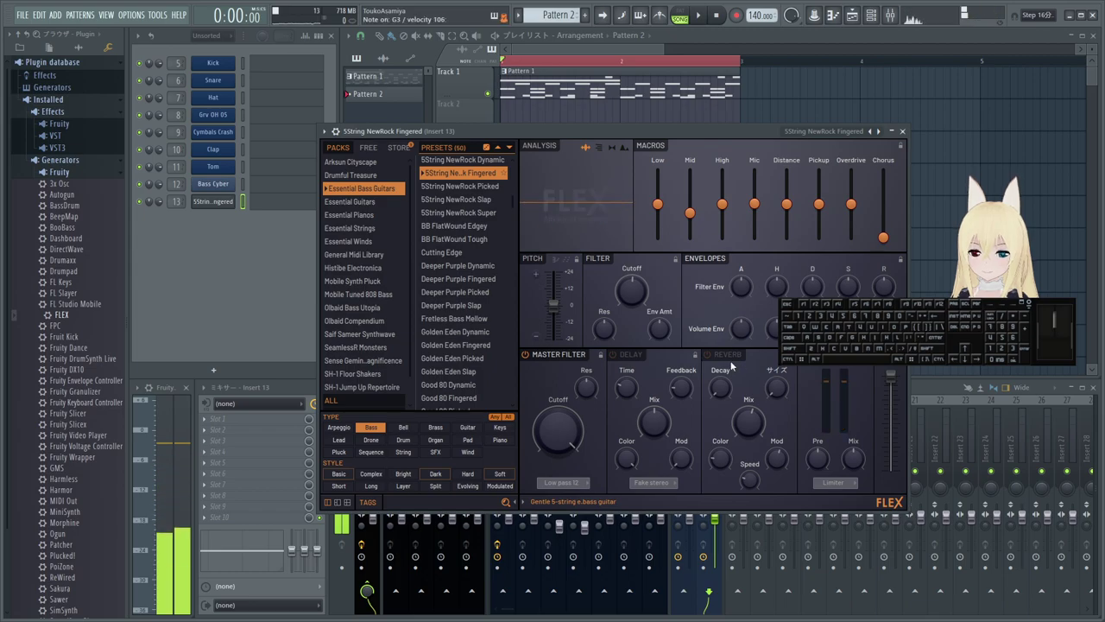
pyautogui.click(559, 358)
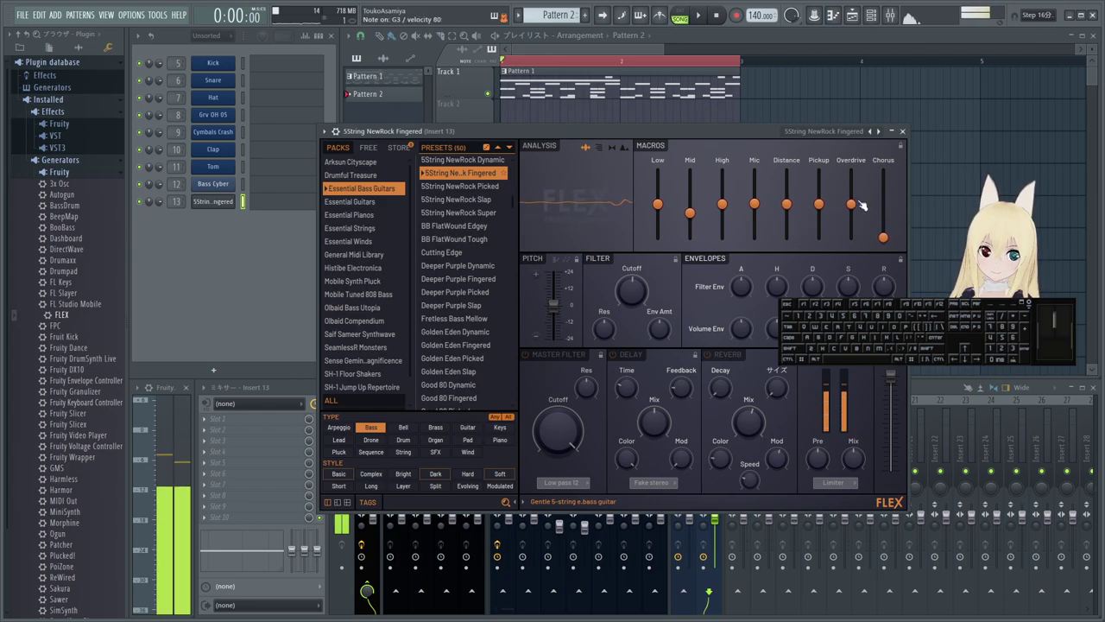
pyautogui.click(850, 198)
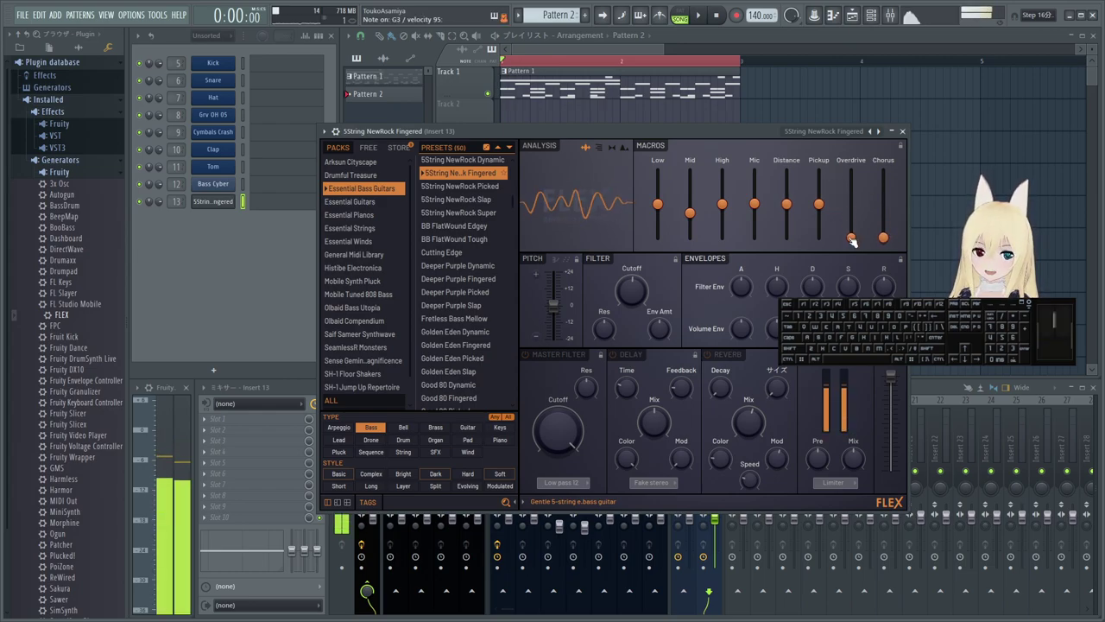
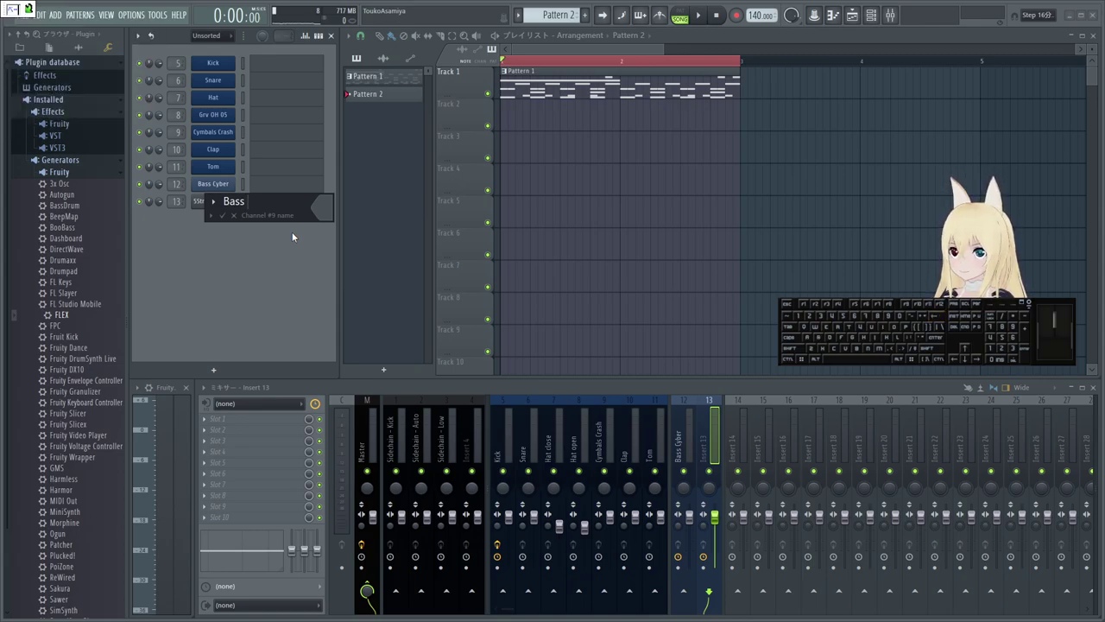
# - Name channel 13 Bass Basic and paste the same name onto mixer insert 13
pyautogui.press('space')
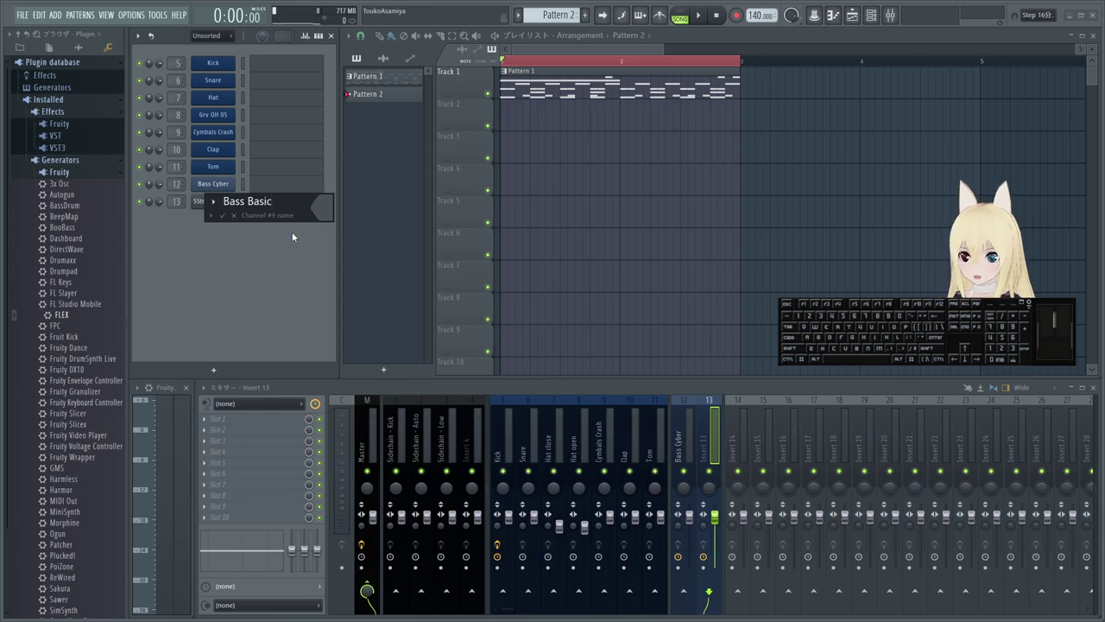
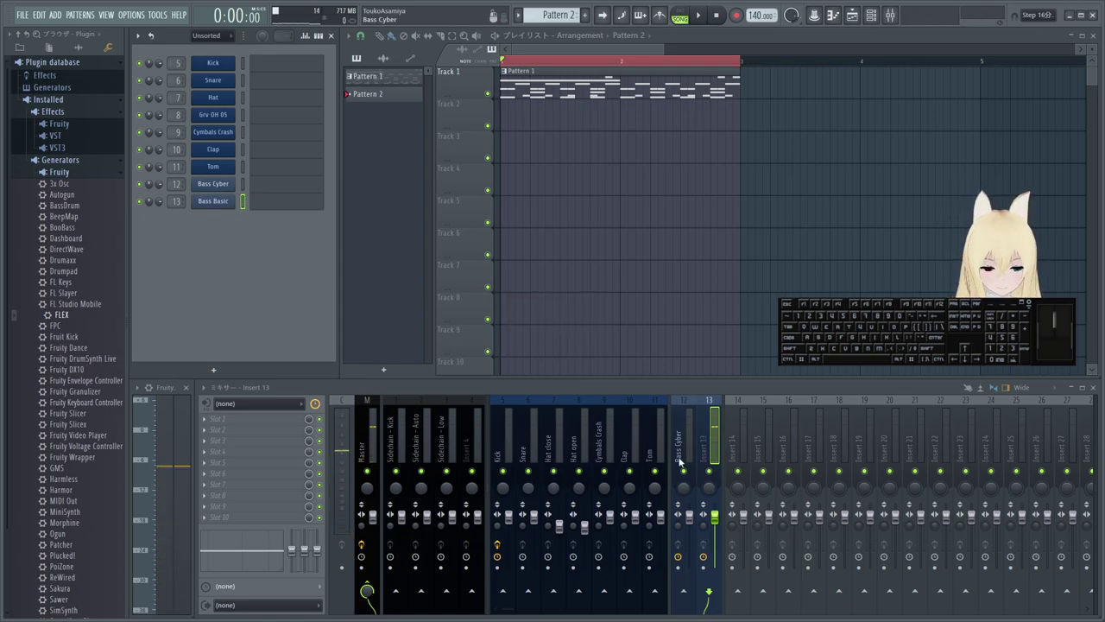
pyautogui.middleClick(210, 210)
pyautogui.scroll(-3)
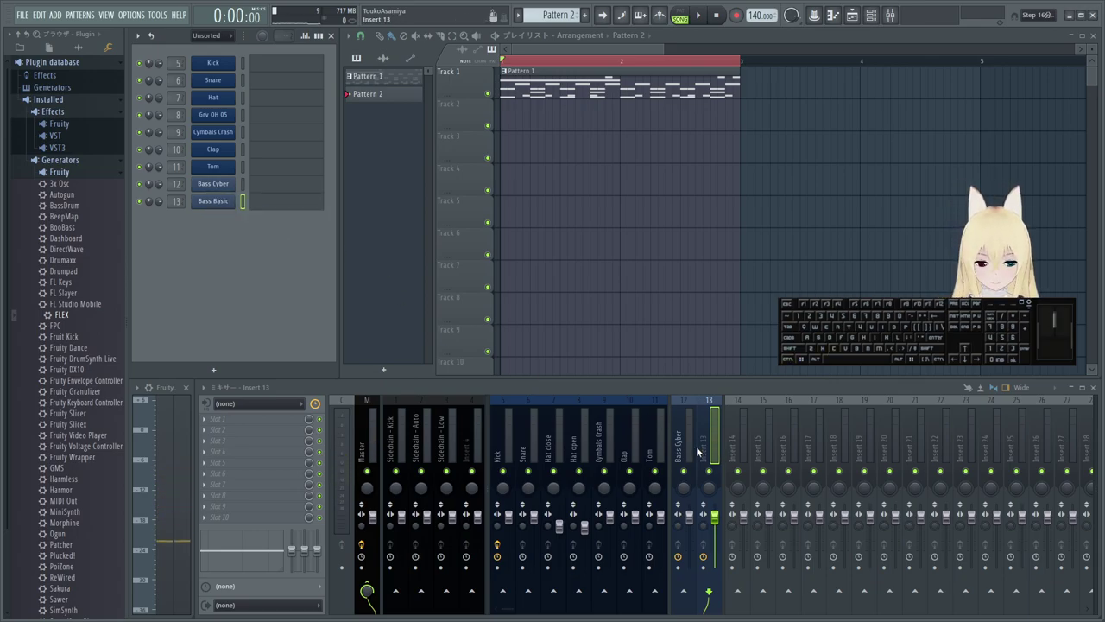
pyautogui.middleClick(706, 450)
pyautogui.press('ctrl+v')
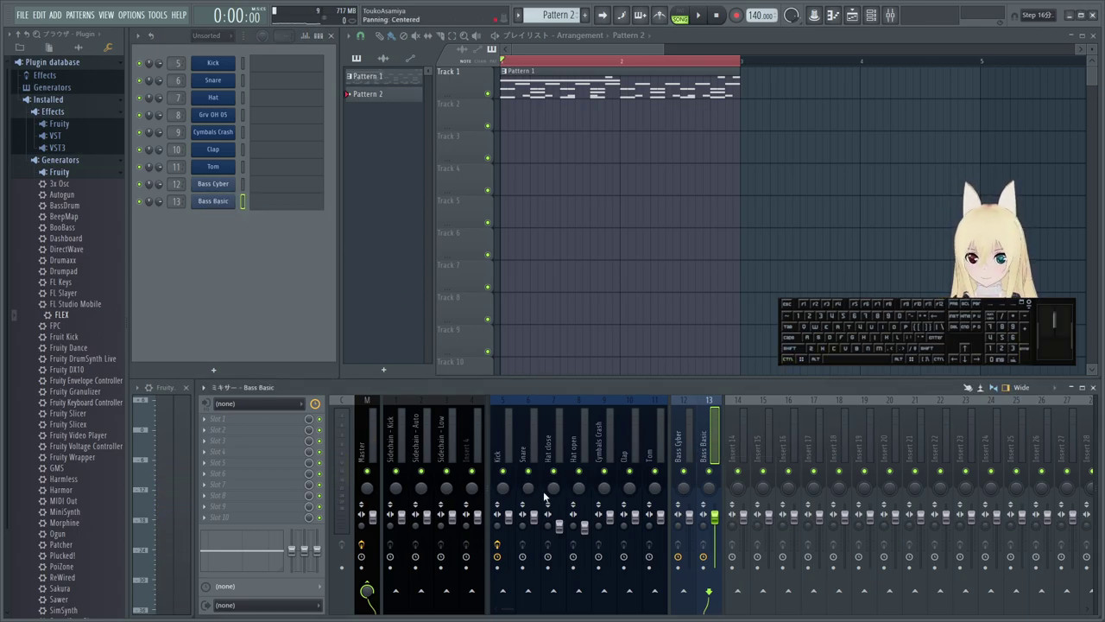
pyautogui.click(513, 438)
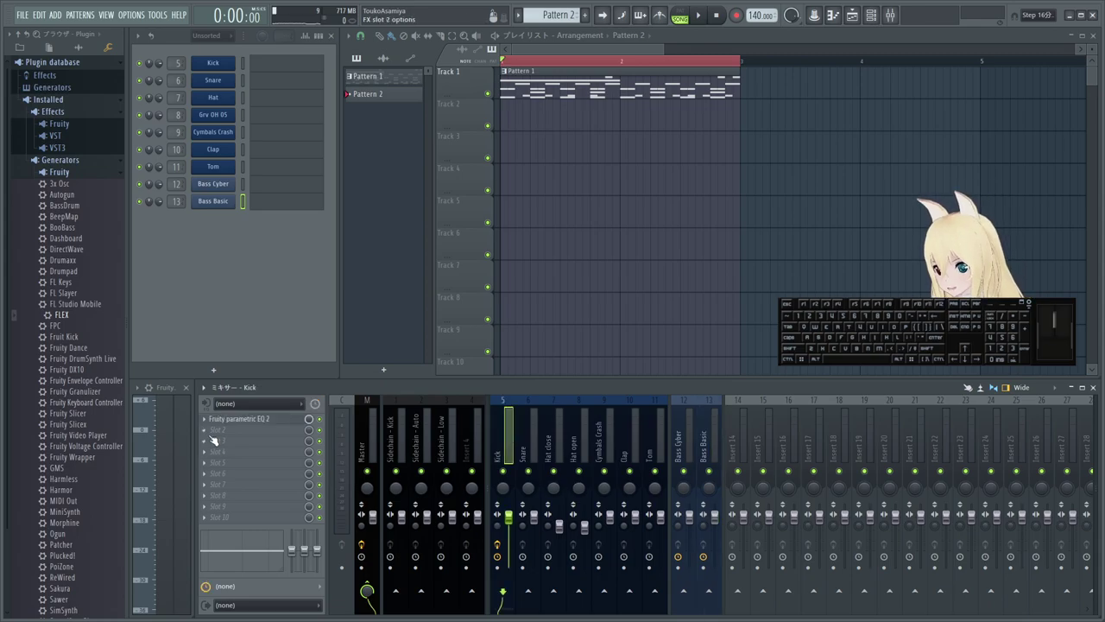
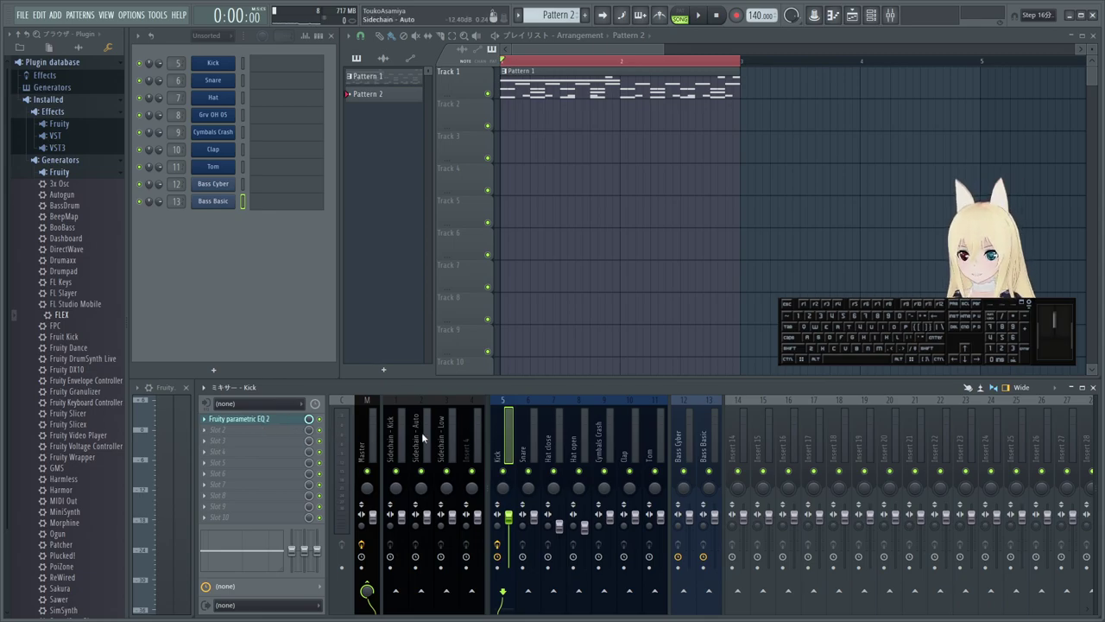
# - Open the Fruity Parametric EQ 2 editor on the Kick insert's slot 1
pyautogui.click(249, 422)
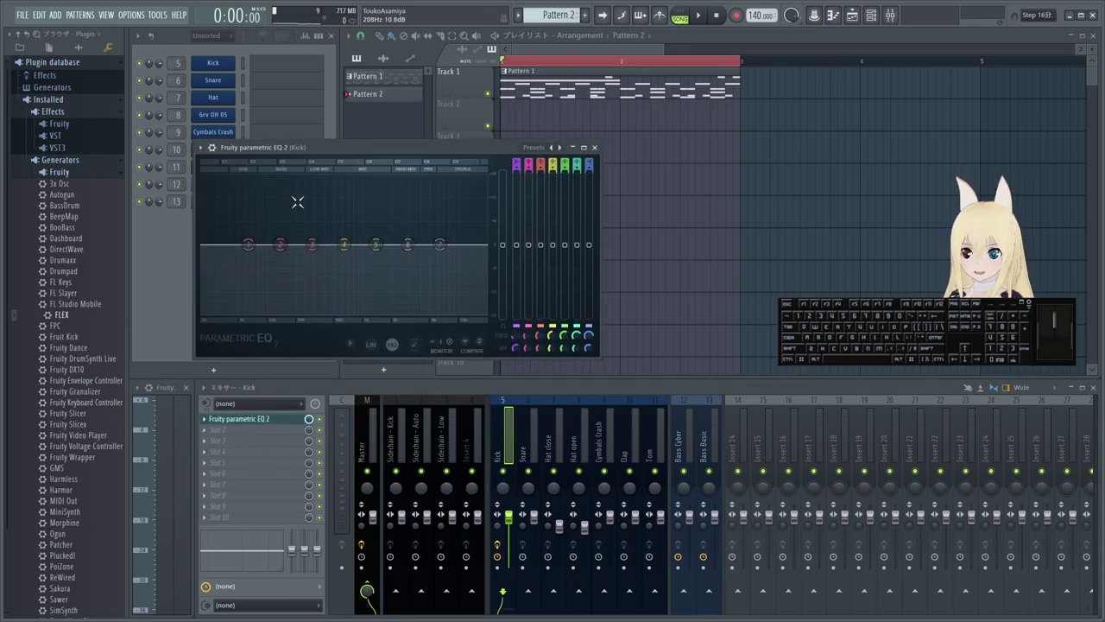
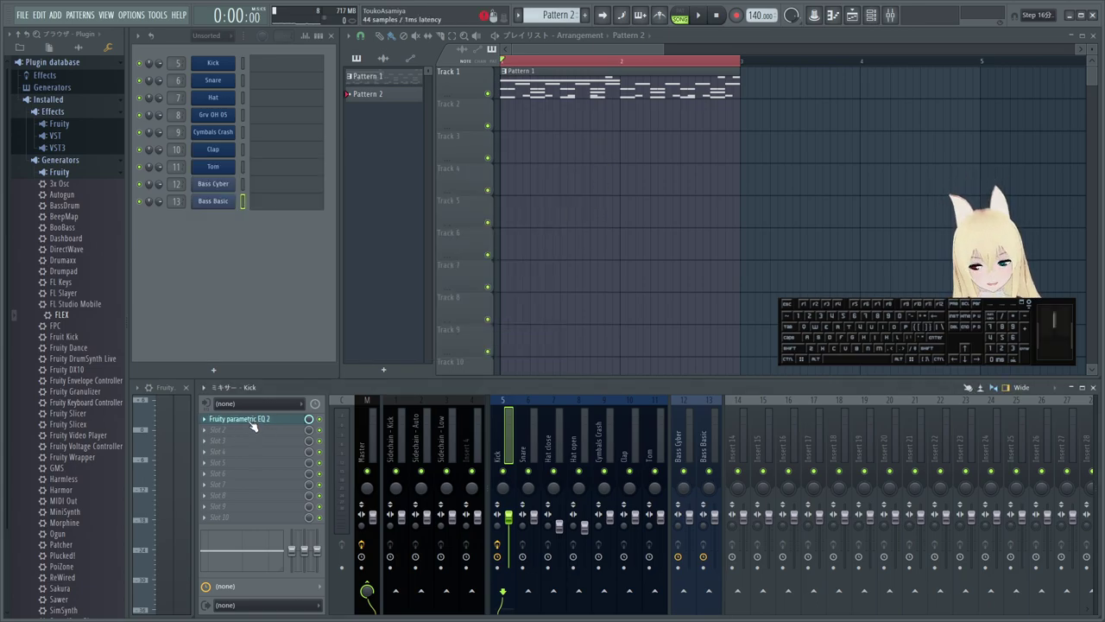
# - Put the parametric EQ onto the Snare insert and close its window
pyautogui.click(208, 420)
pyautogui.moveTo(247, 388); pyautogui.dragTo(536, 433)
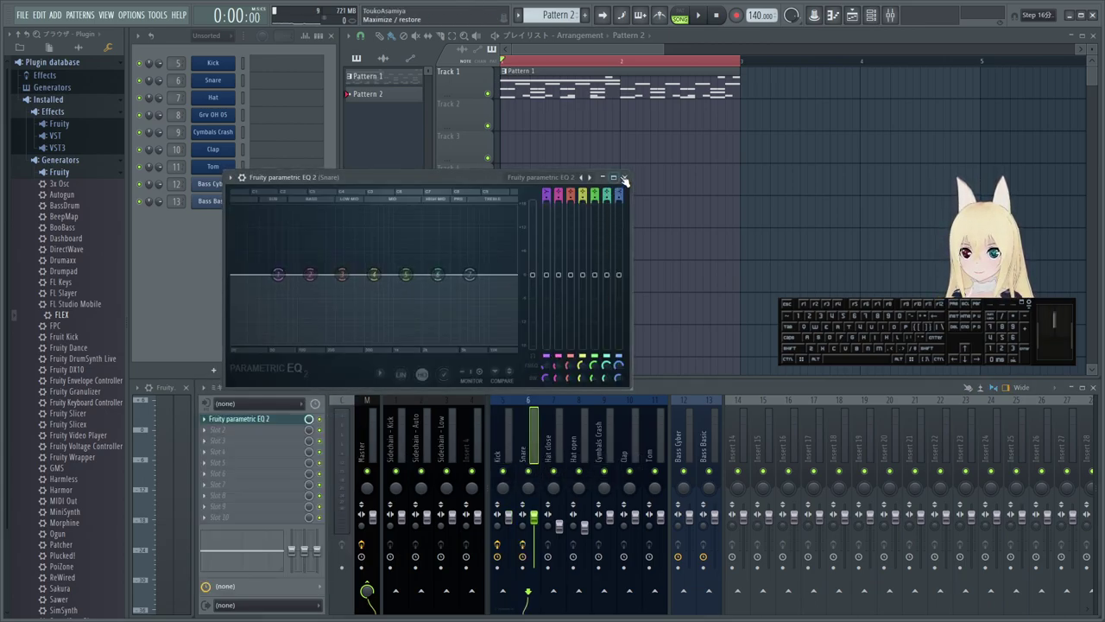
pyautogui.click(631, 176)
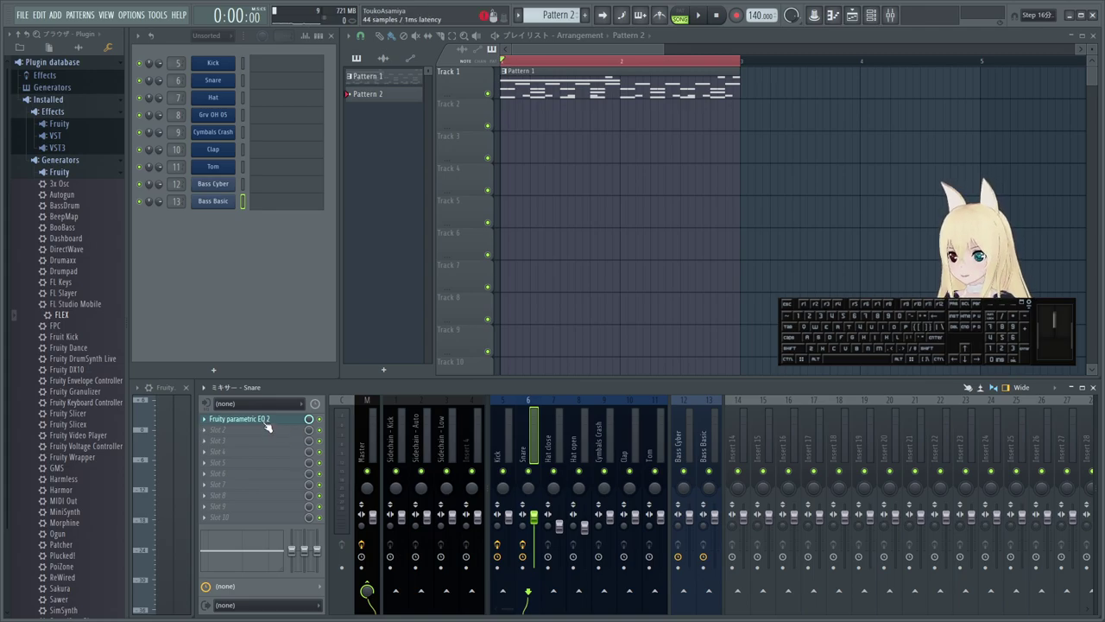
# - Save the Snare EQ as a preset file and drop it onto the Hat open insert
pyautogui.click(208, 421)
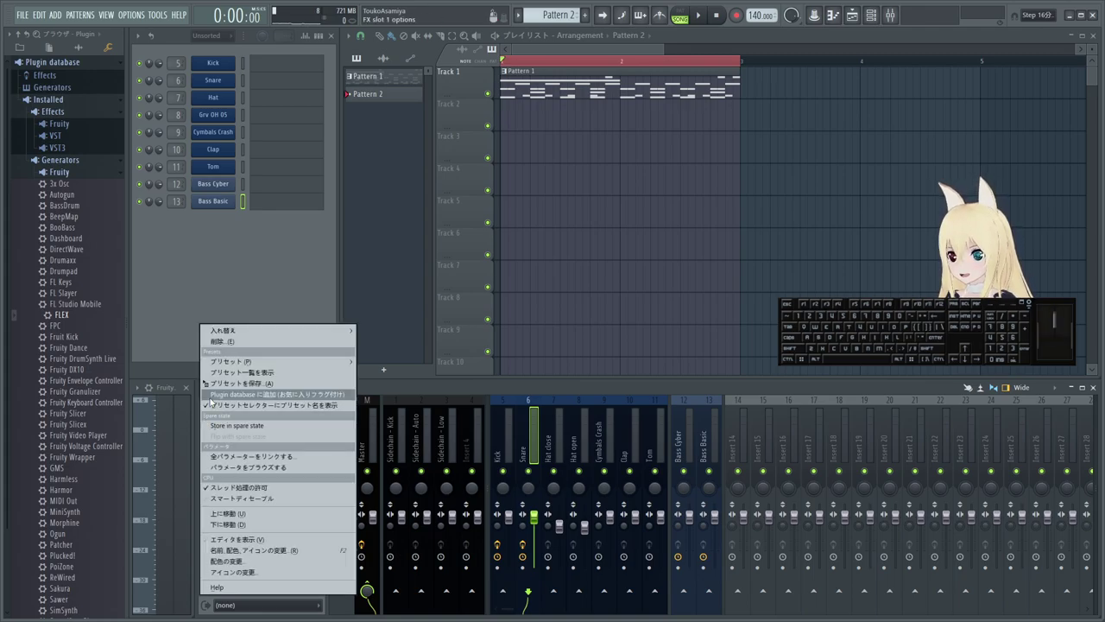
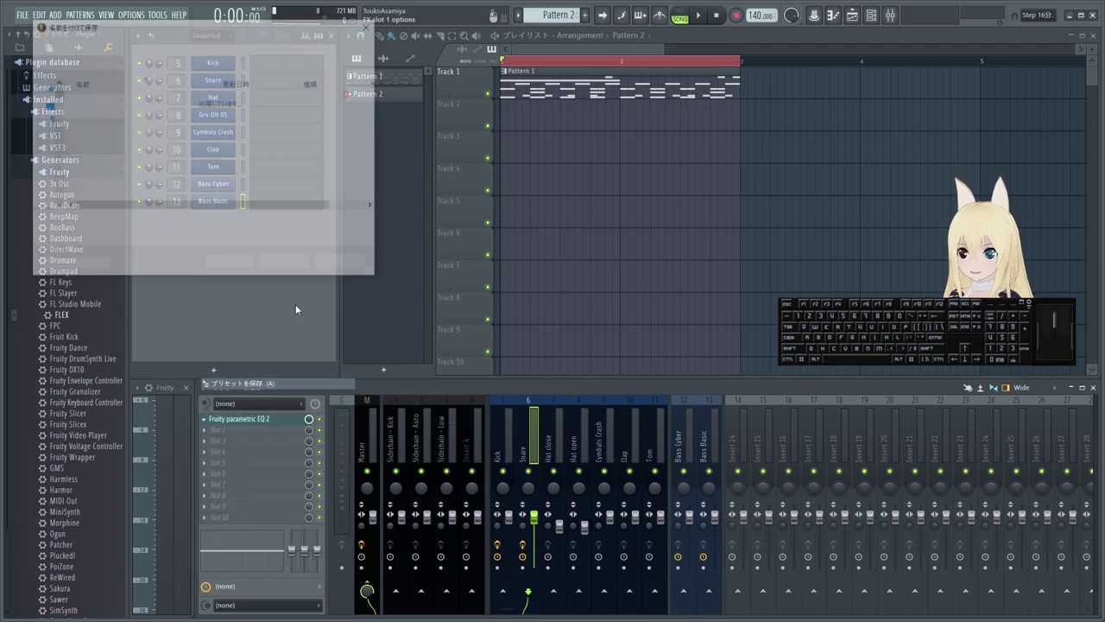
pyautogui.click(341, 273)
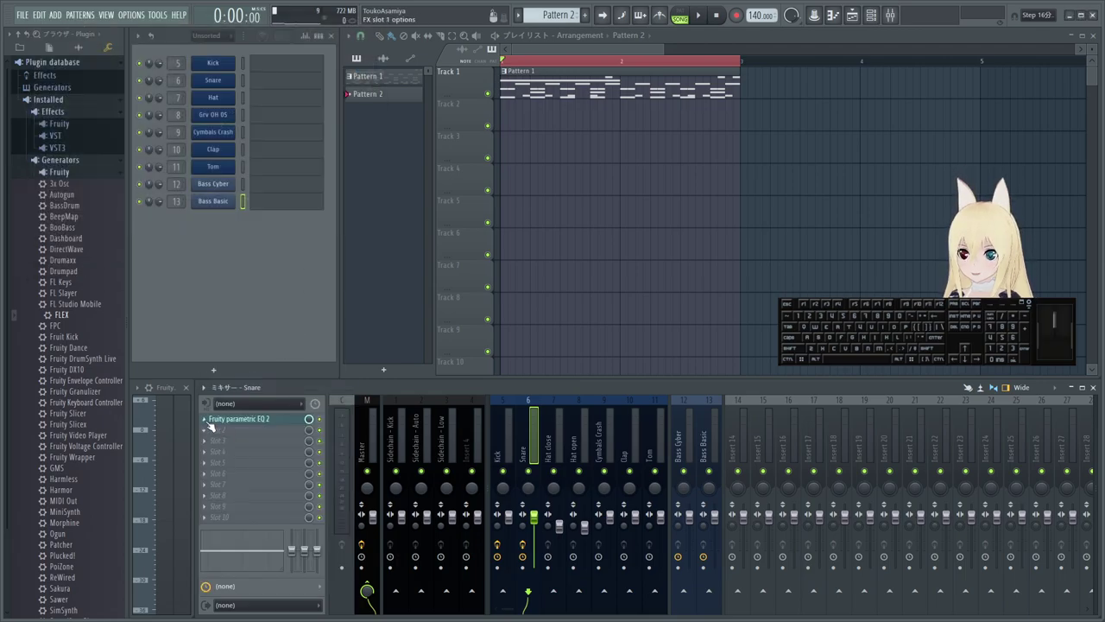
pyautogui.click(210, 422)
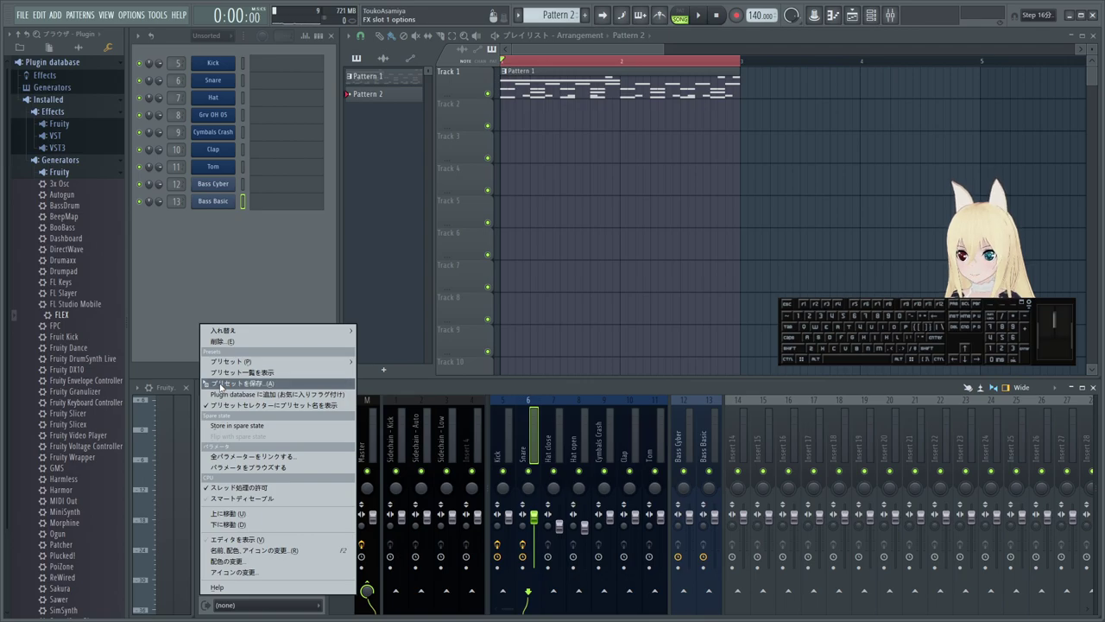
pyautogui.moveTo(224, 386); pyautogui.dragTo(577, 447)
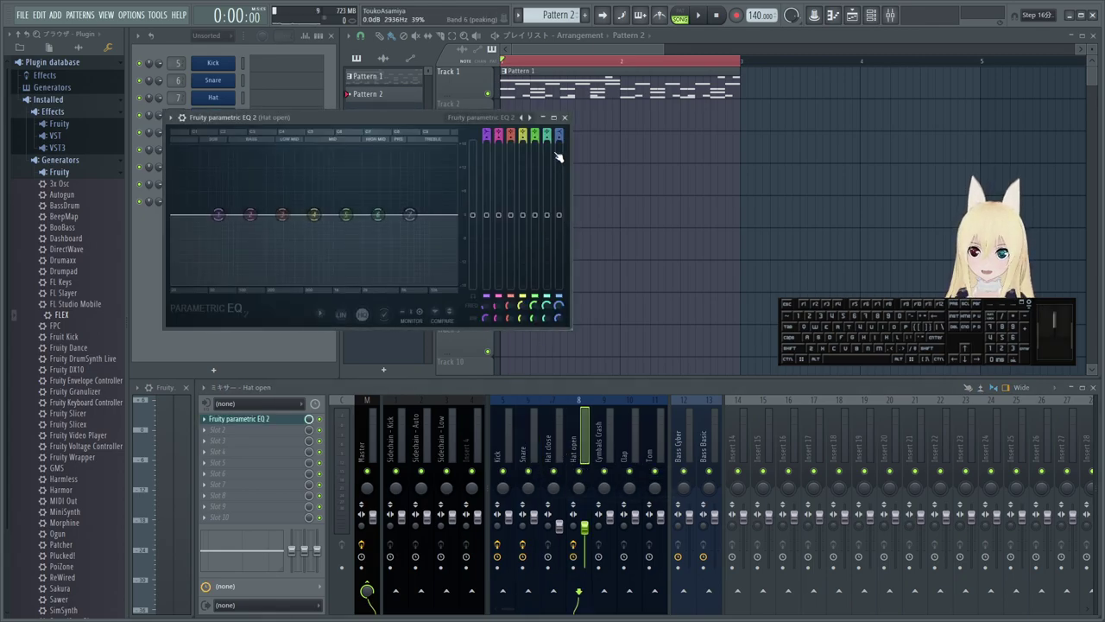
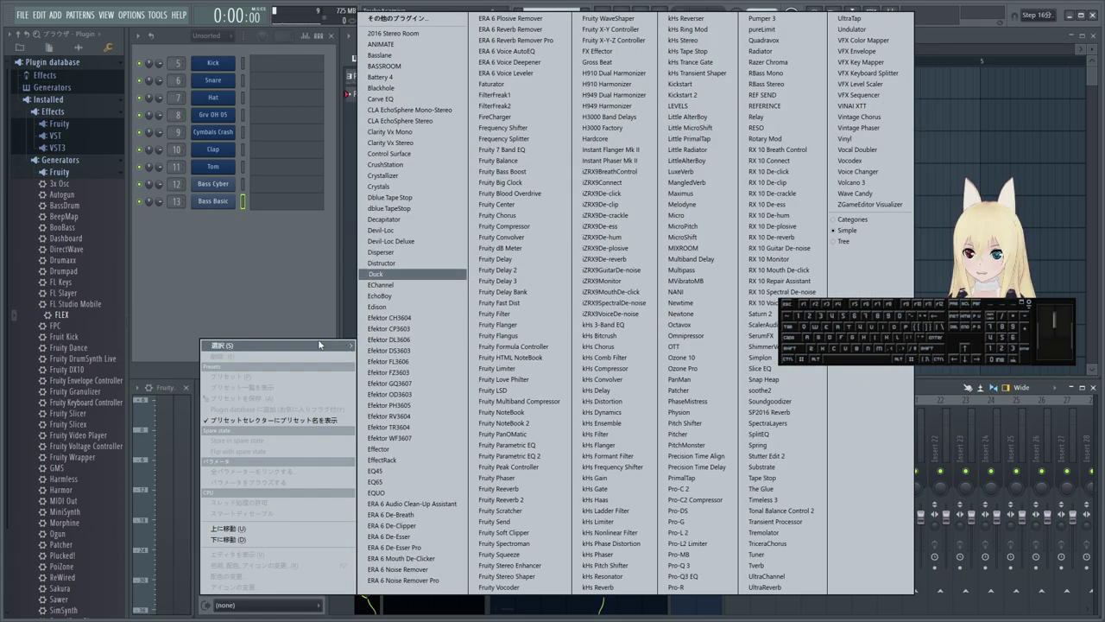
# - Add the parametric EQ to the Tom insert and move its window aside
pyautogui.click(244, 307)
pyautogui.click(576, 449)
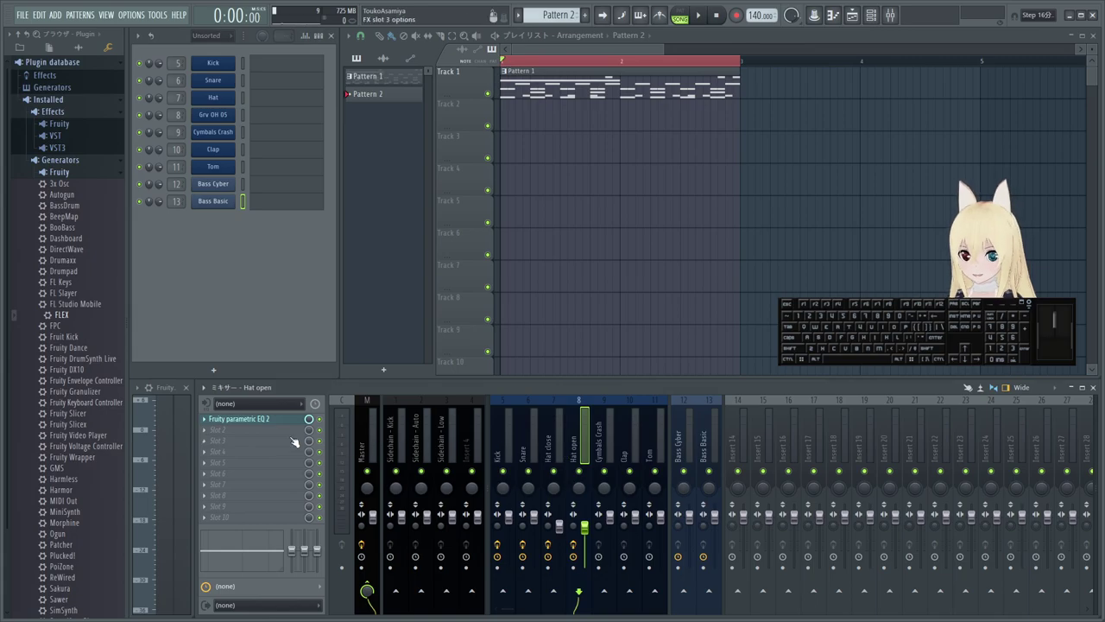
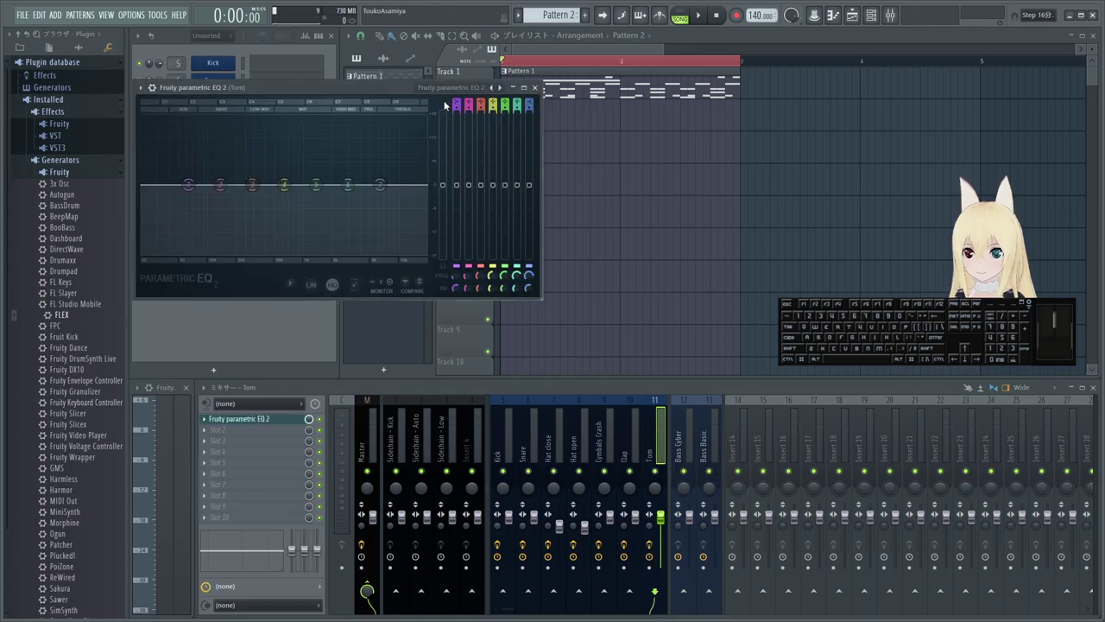
pyautogui.middleClick(474, 165)
pyautogui.scroll(3)
pyautogui.moveTo(371, 93); pyautogui.dragTo(560, 169)
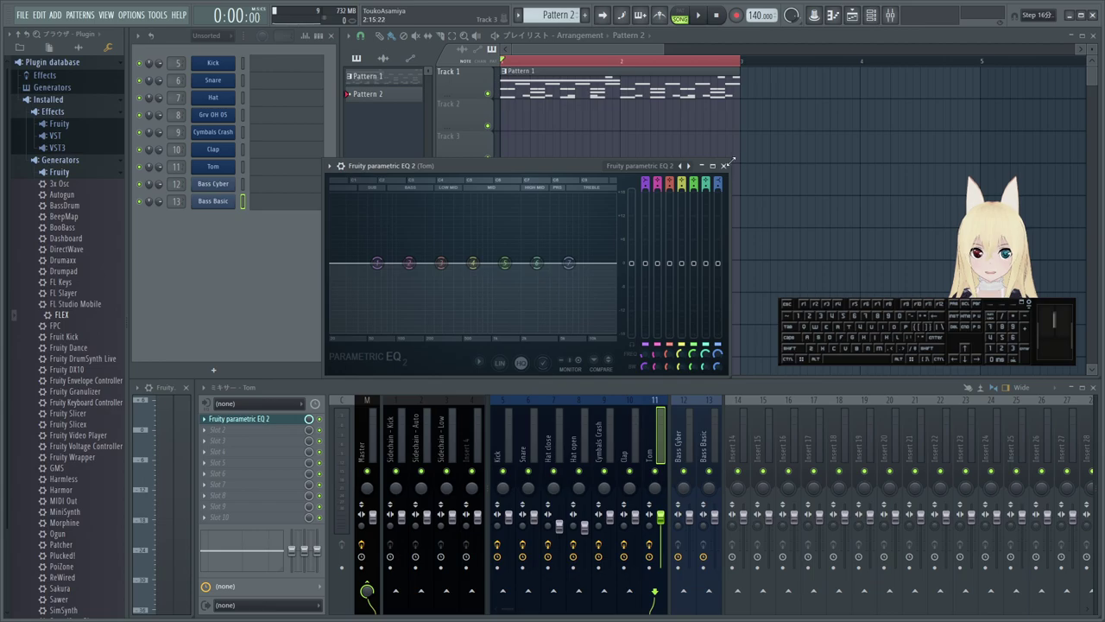
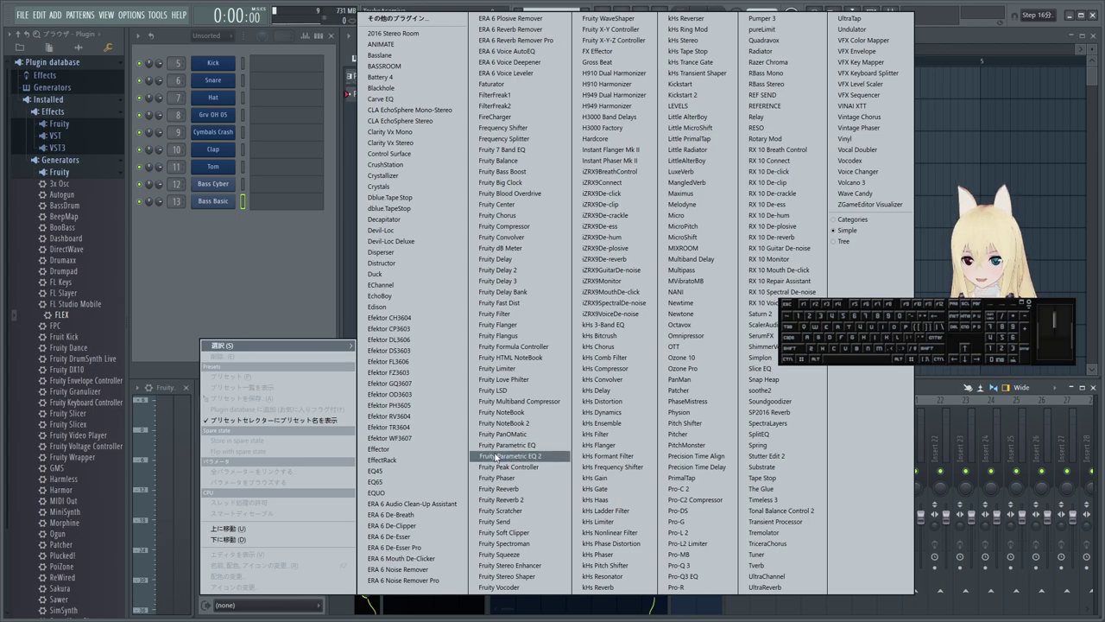
# - Load Fruity Parametric EQ 2 into the Bass Cyber insert's slot and close its window
pyautogui.click(163, 365)
pyautogui.click(658, 438)
pyautogui.click(685, 443)
pyautogui.click(659, 438)
pyautogui.click(211, 420)
pyautogui.click(243, 387)
pyautogui.click(688, 437)
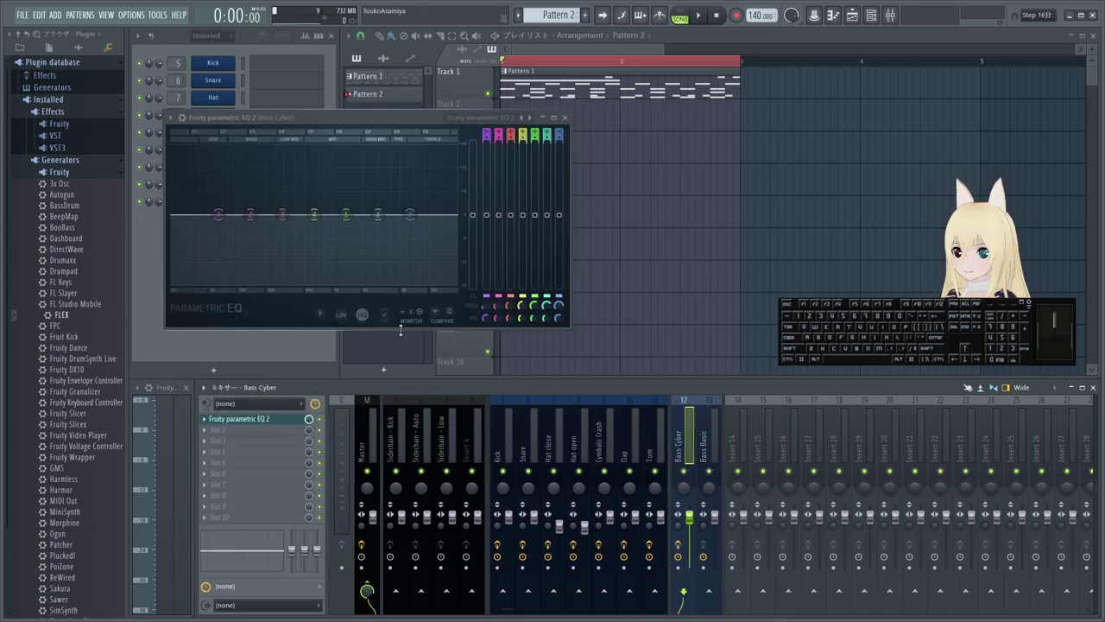
pyautogui.click(571, 118)
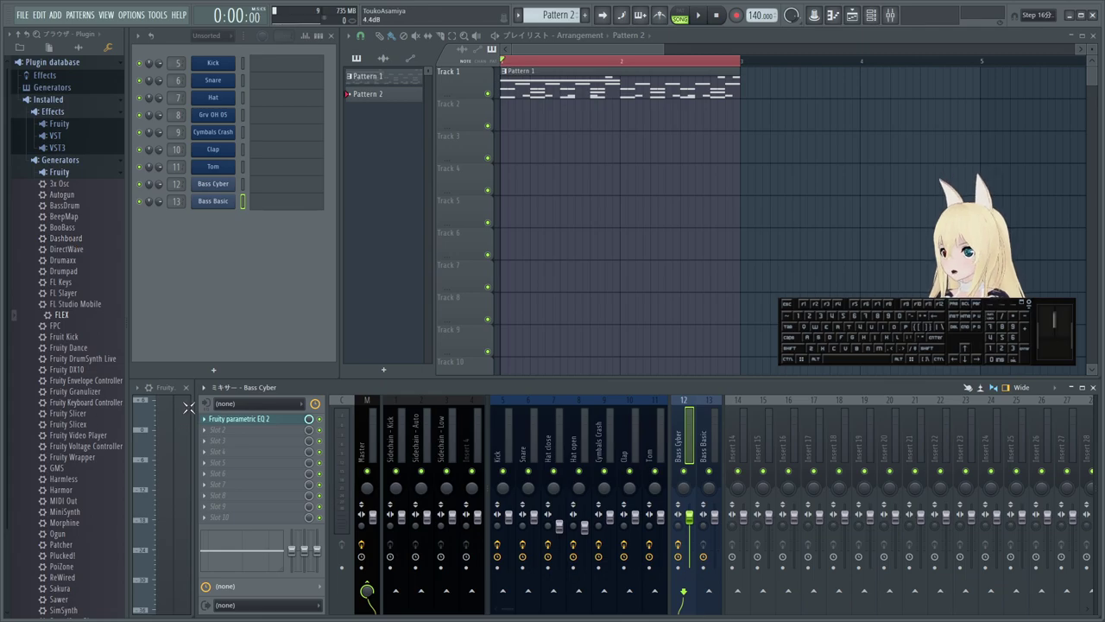
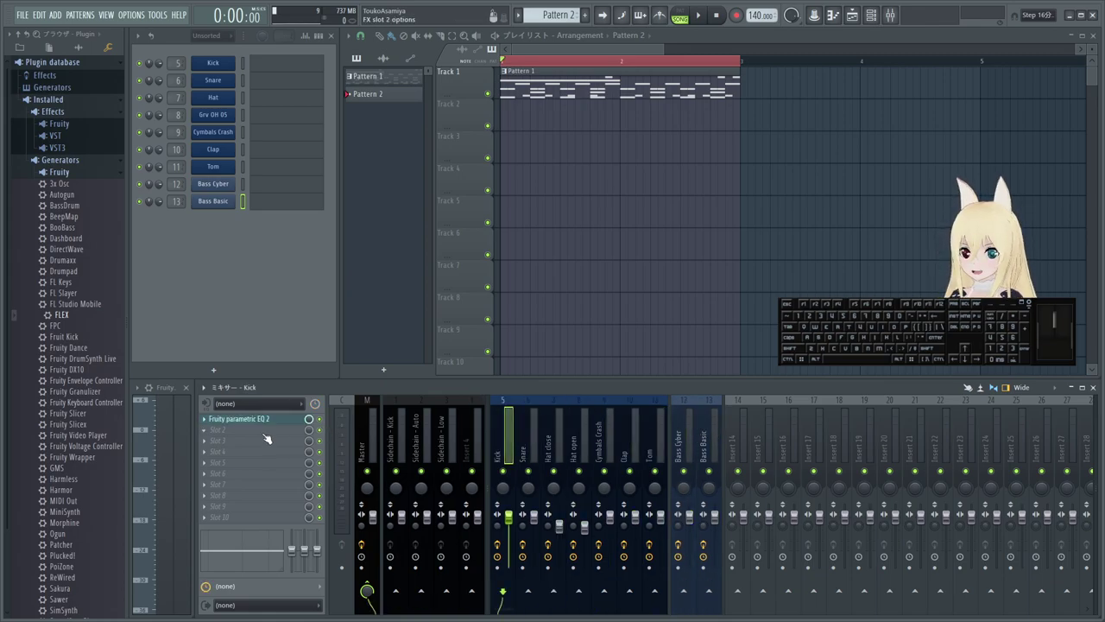
# - Move the mixer selection one insert to the left toward the Clap track
pyautogui.press('Left')
# - Select the Master insert and bring up the plugin menu for its first effect slot
pyautogui.click(265, 436)
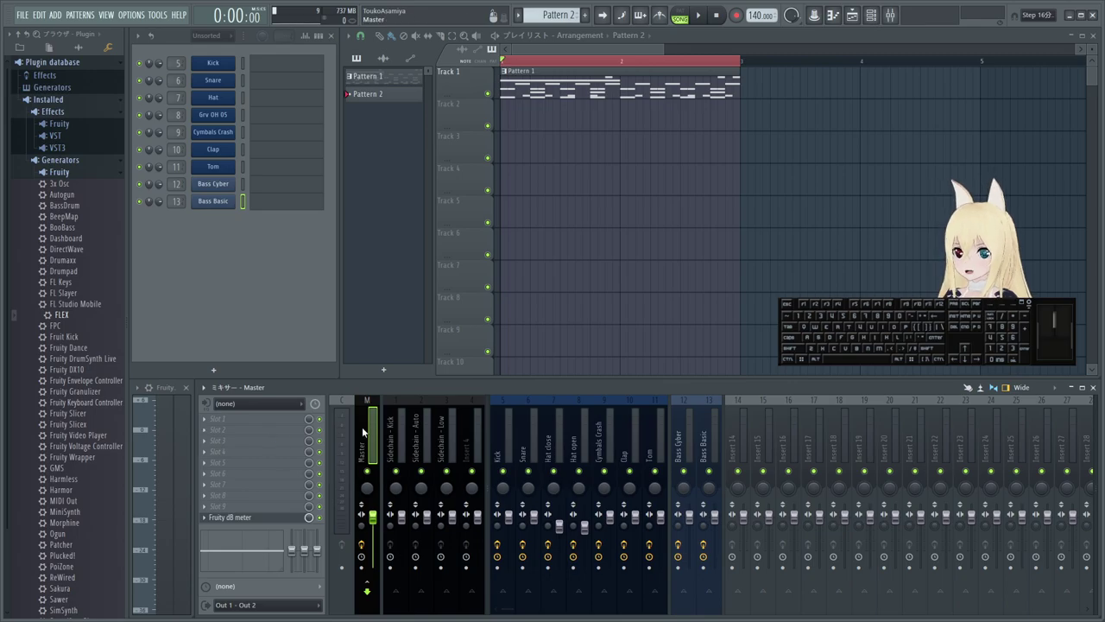
pyautogui.click(206, 425)
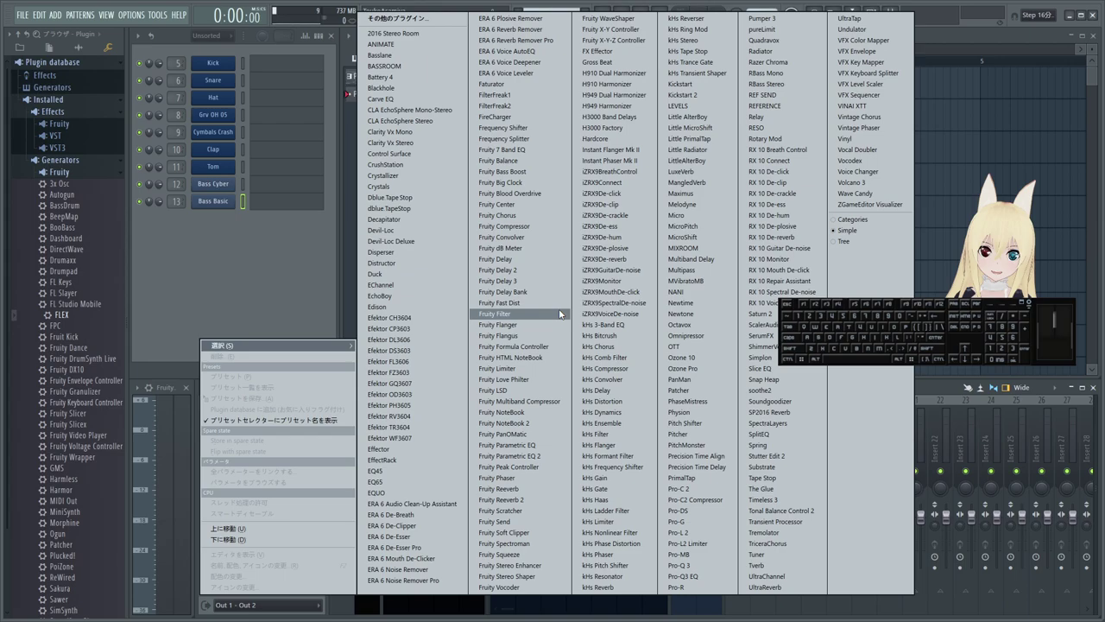
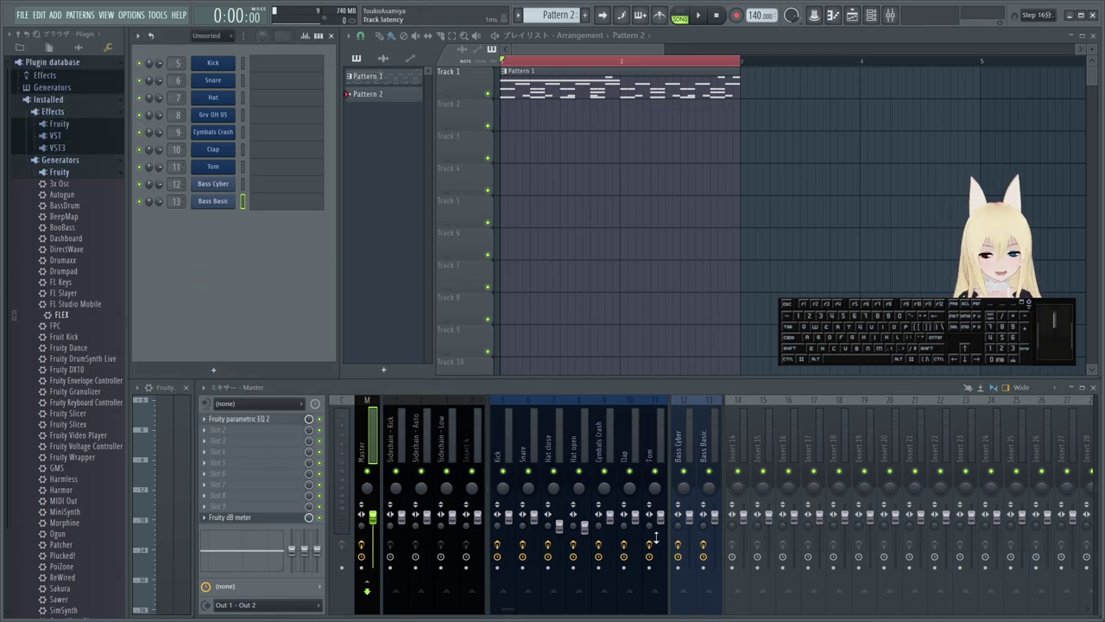
pyautogui.click(85, 176)
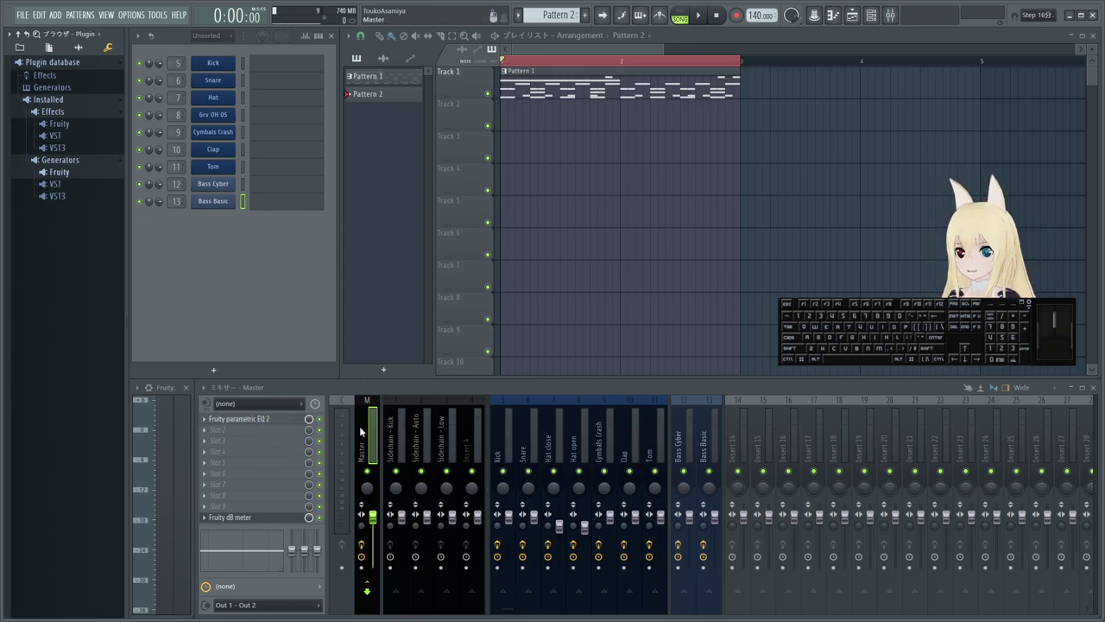
# - Remove the EQ from the Master track's slot via its options menu
pyautogui.click(404, 440)
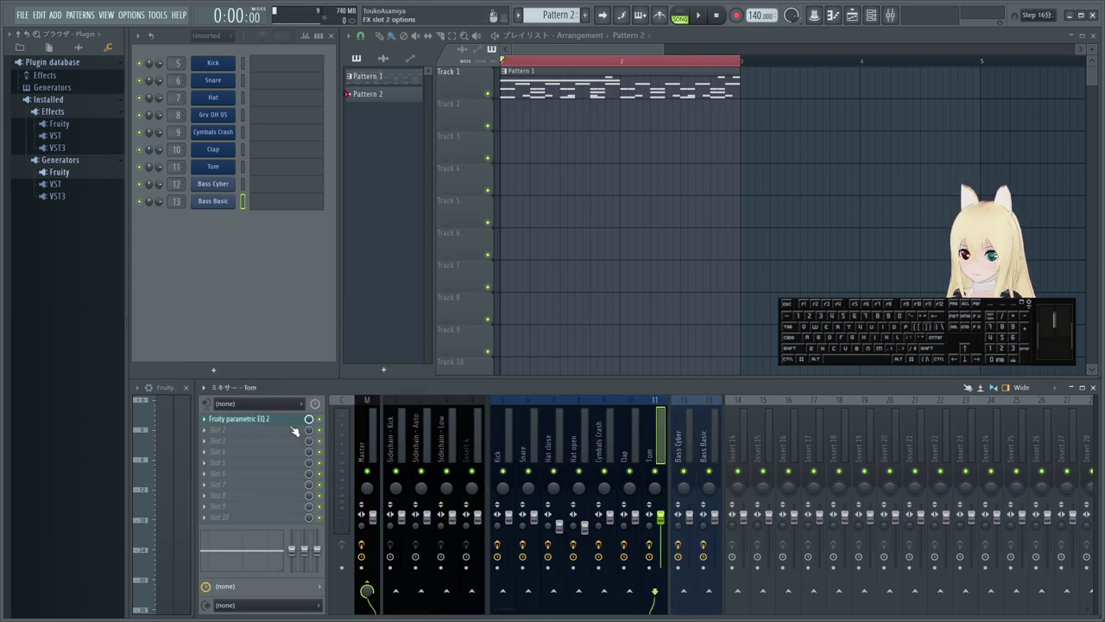
pyautogui.press('Left')
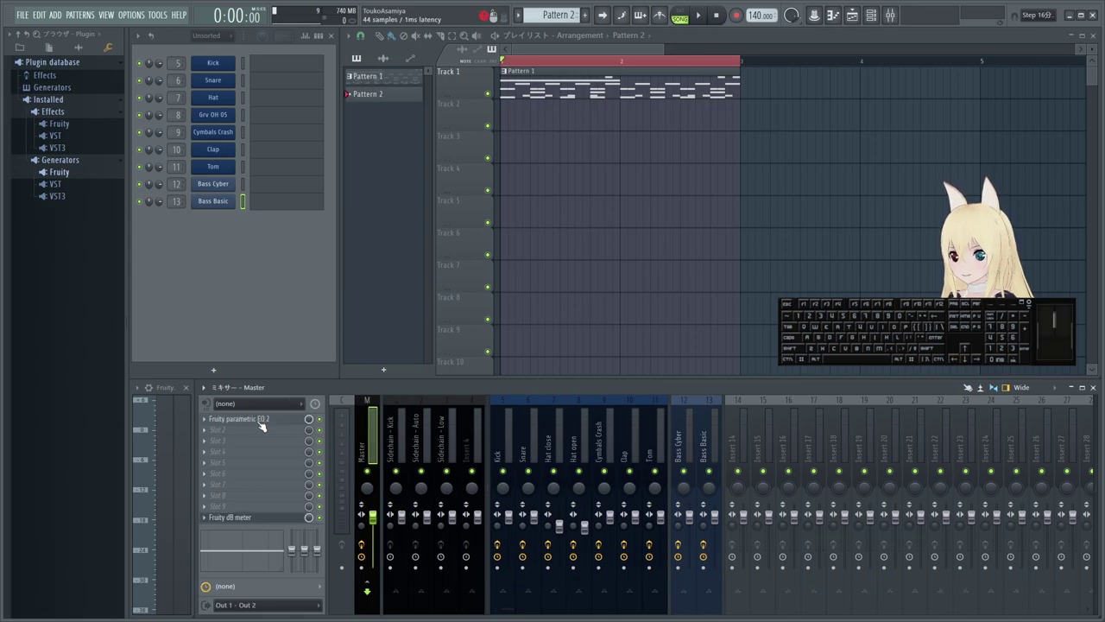
pyautogui.click(207, 419)
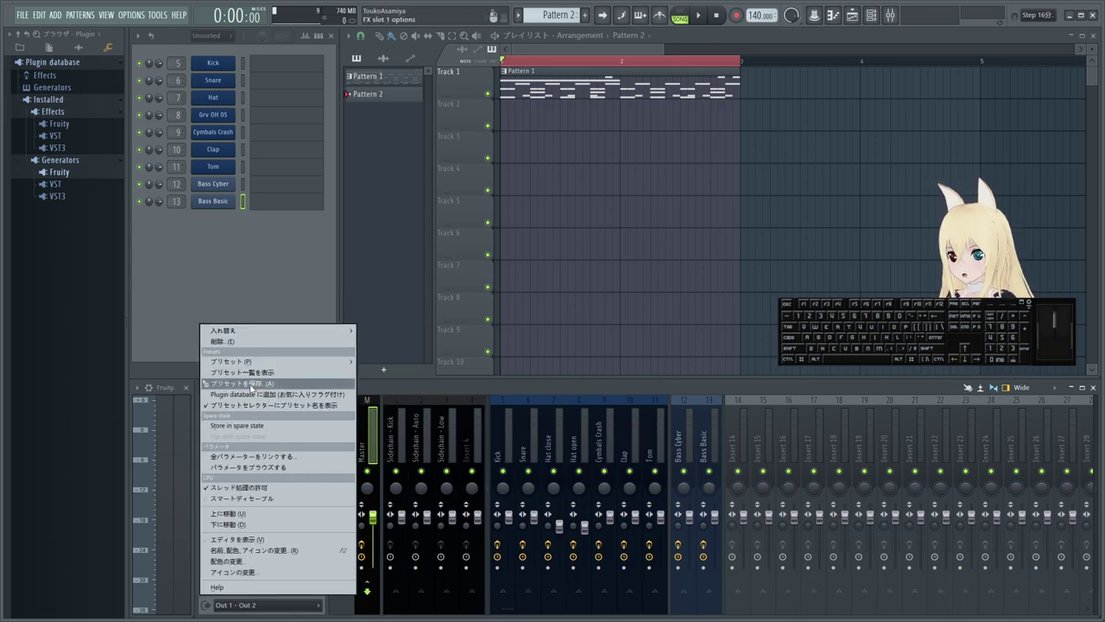
pyautogui.click(256, 347)
# - Select the Kick insert and start saving its EQ as a preset
pyautogui.click(505, 442)
pyautogui.moveTo(205, 418); pyautogui.dragTo(242, 420)
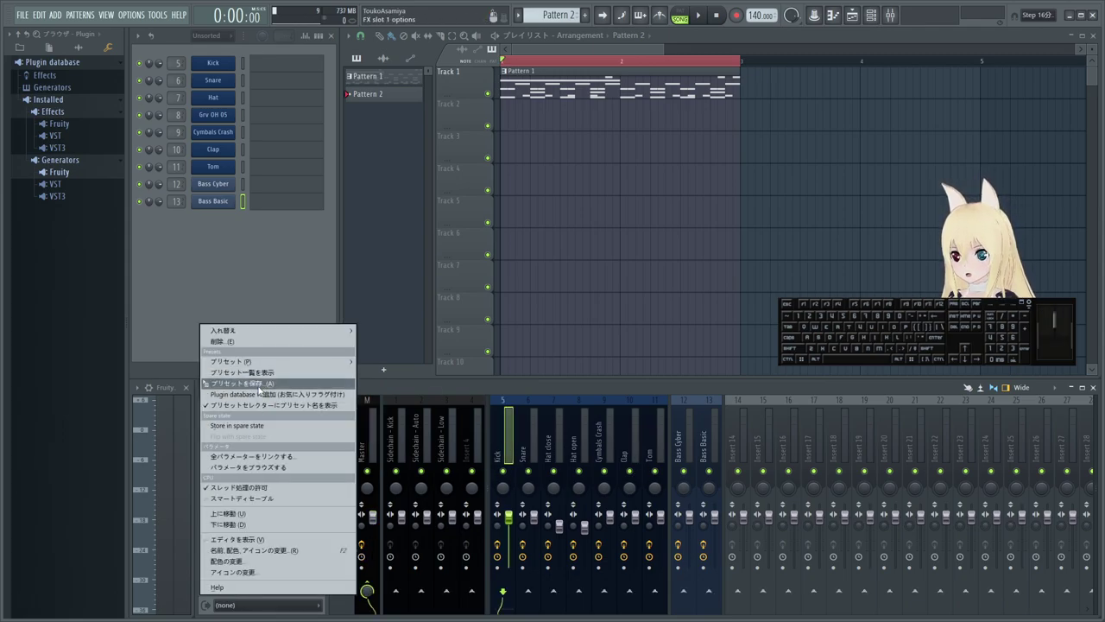
pyautogui.moveTo(261, 389); pyautogui.dragTo(365, 444)
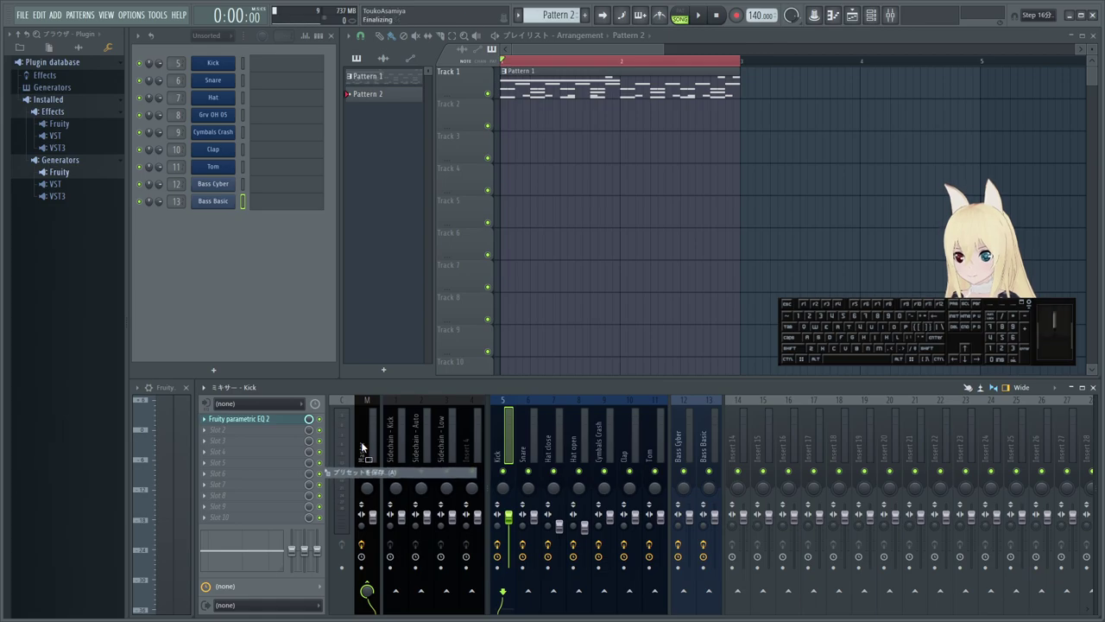
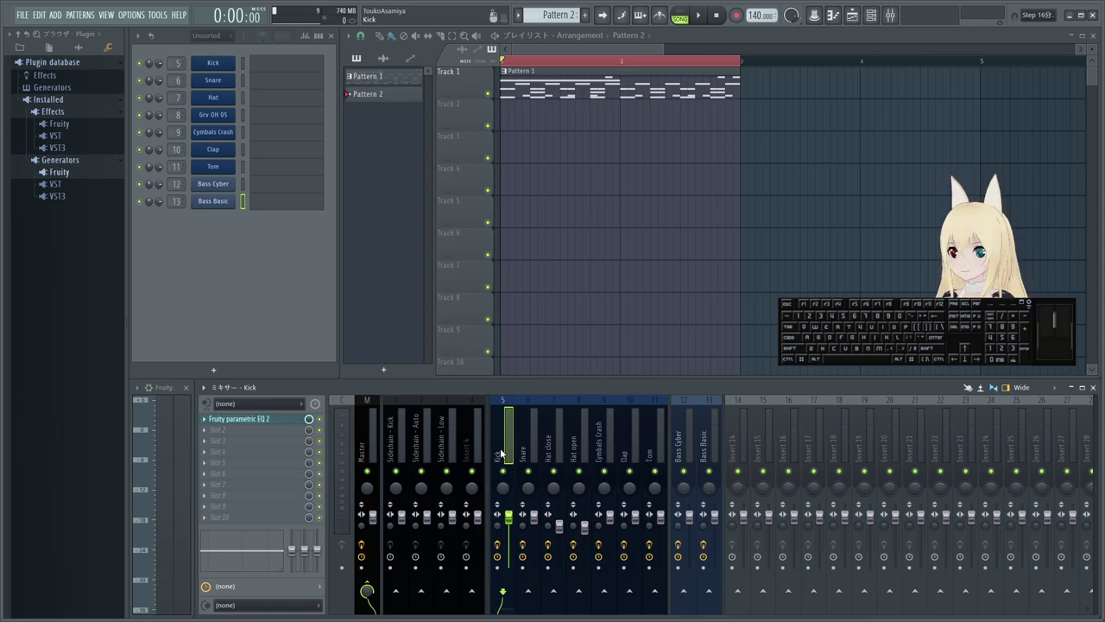
# - Open Pattern 2's rename box in the pattern list and dismiss its colour picker
pyautogui.scroll(3)
pyautogui.click(381, 153)
pyautogui.click(394, 376)
pyautogui.click(386, 361)
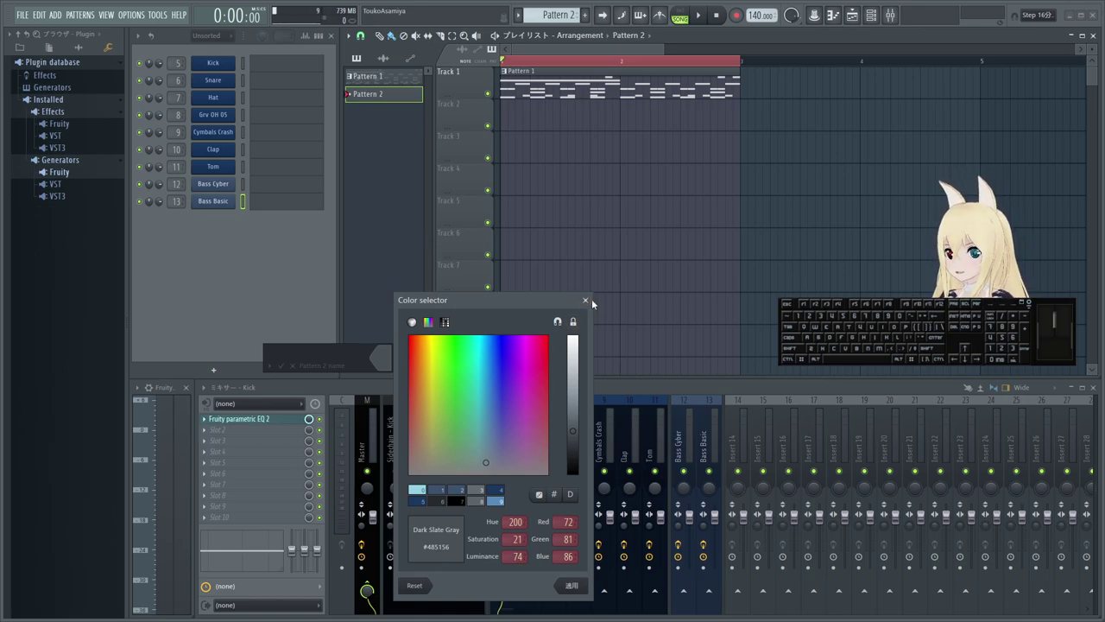
pyautogui.click(592, 303)
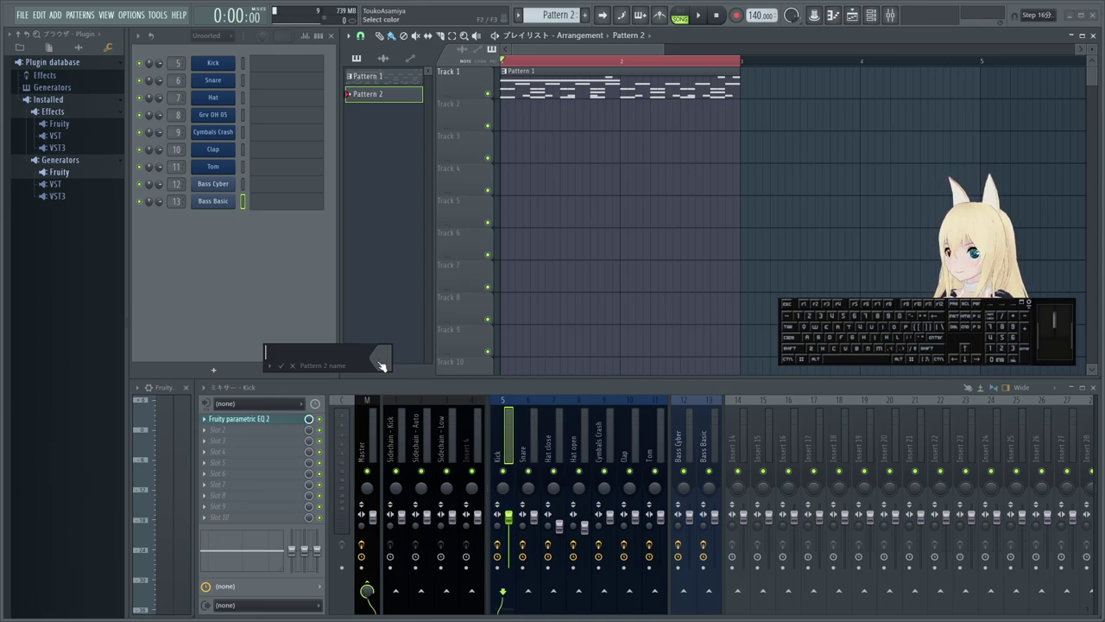
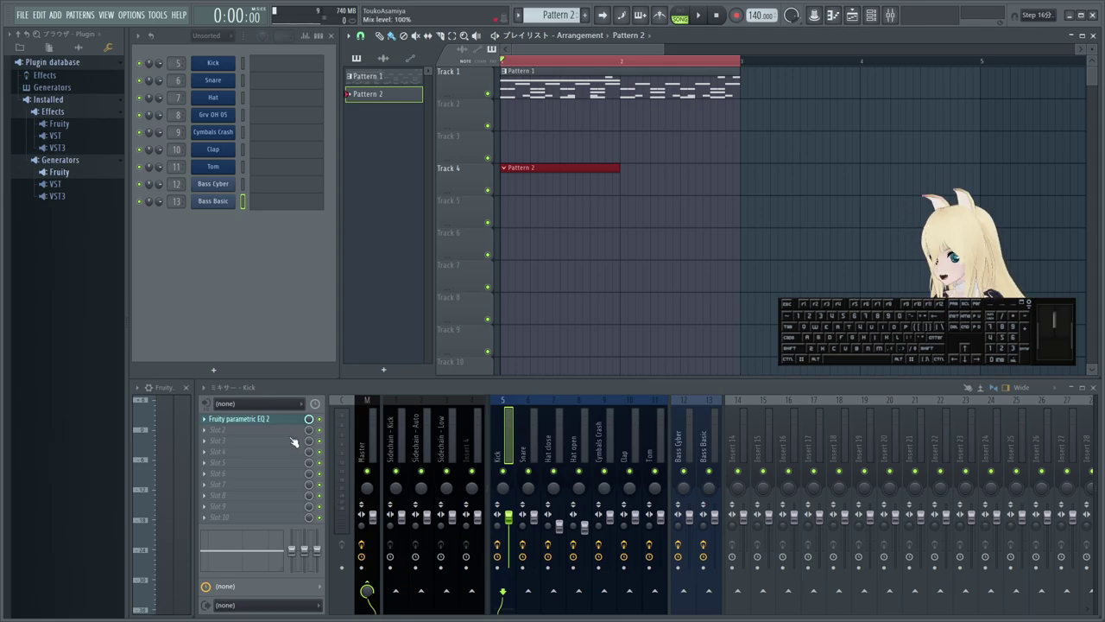
# - Add Fruity Compressor to the Kick insert, load the Brickwall preset and move its window aside
pyautogui.click(208, 436)
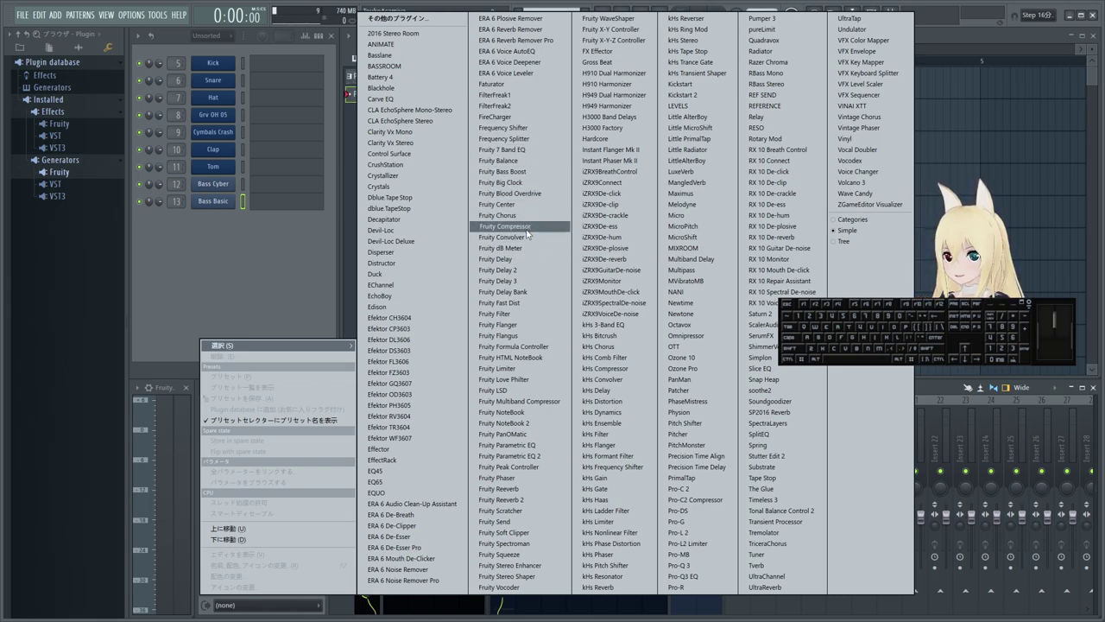
pyautogui.click(530, 231)
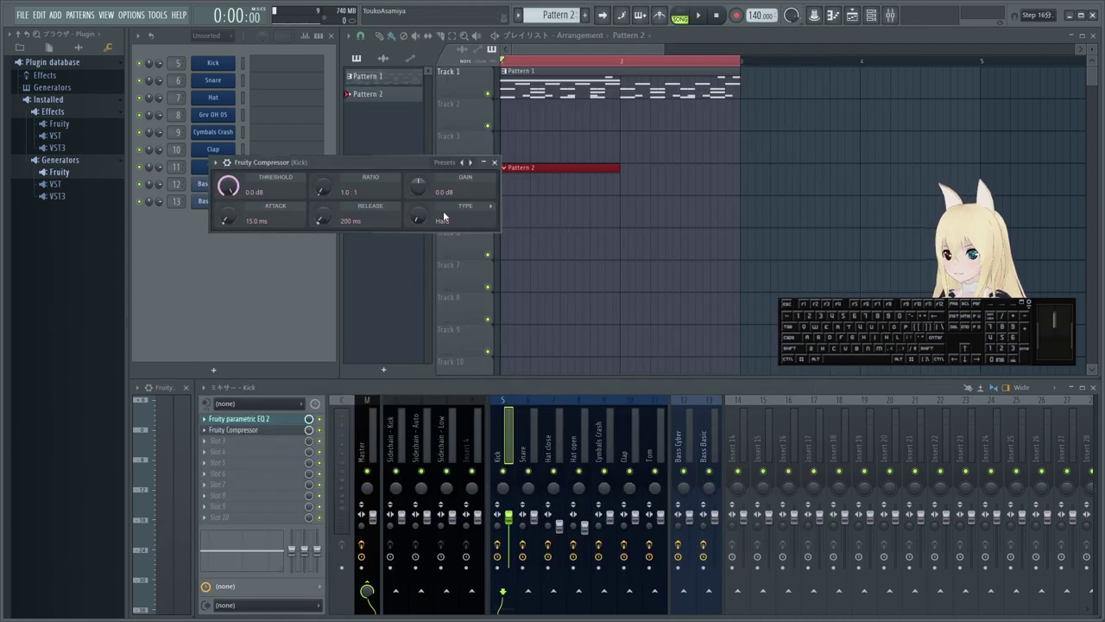
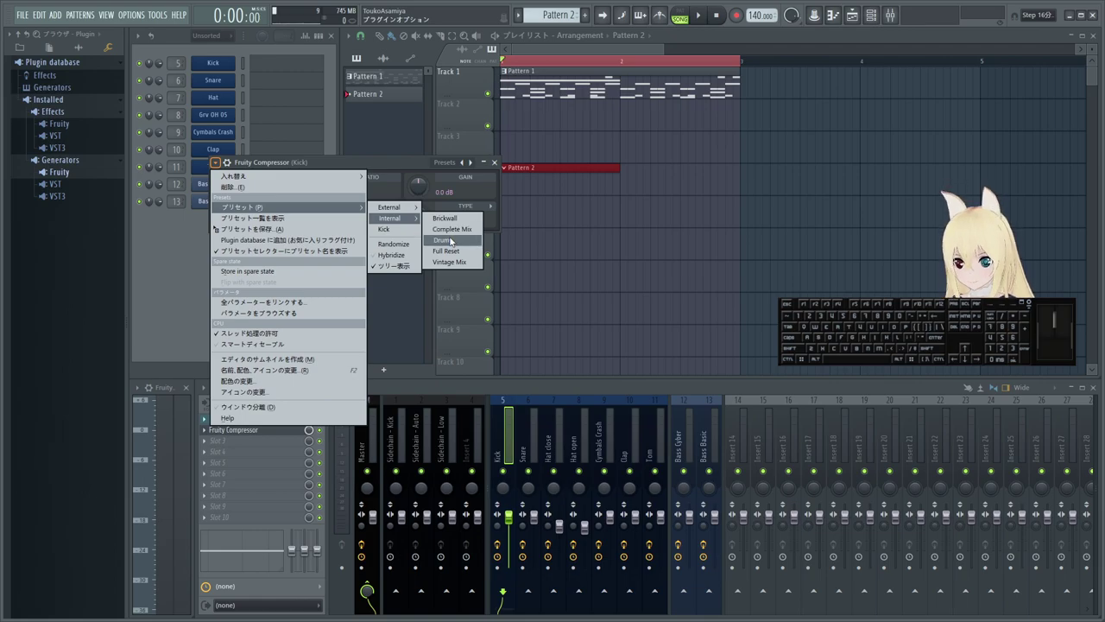
pyautogui.click(455, 219)
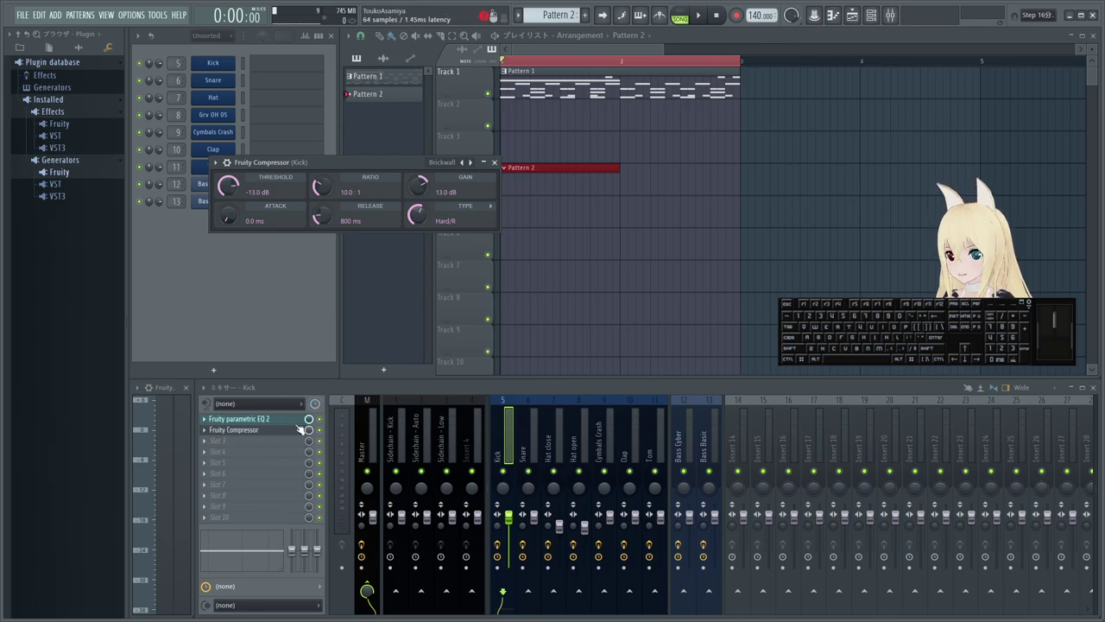
pyautogui.moveTo(360, 167); pyautogui.dragTo(342, 258)
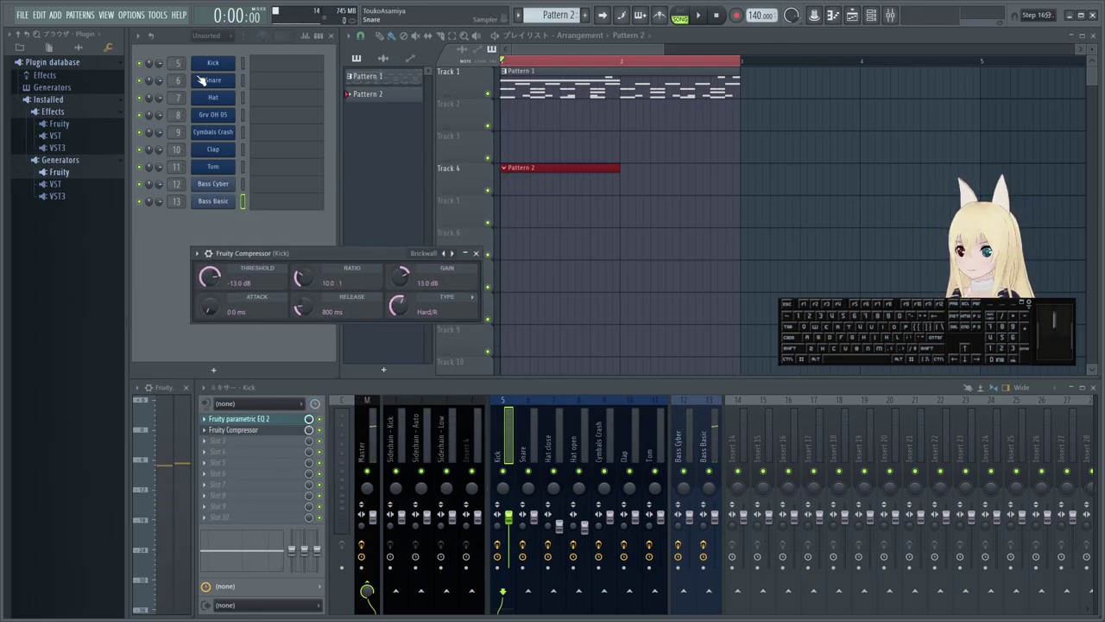
pyautogui.click(246, 62)
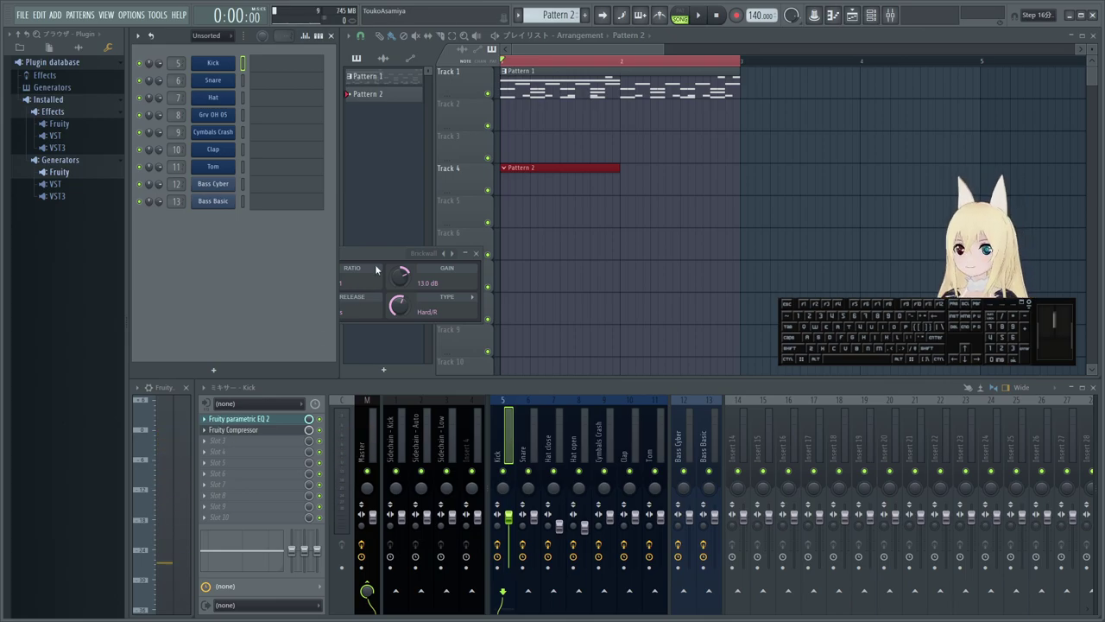
# - Move the compressor window out of the way and start a recording pass with count-in
pyautogui.moveTo(385, 265); pyautogui.dragTo(399, 265)
pyautogui.moveTo(368, 258); pyautogui.dragTo(476, 293)
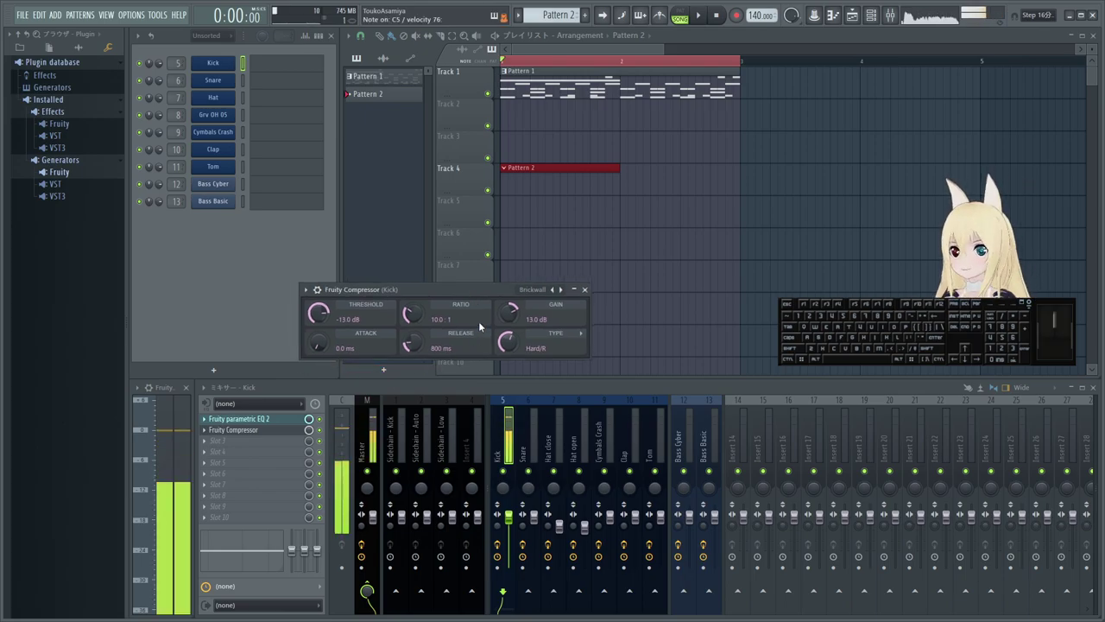
pyautogui.moveTo(460, 292); pyautogui.dragTo(385, 276)
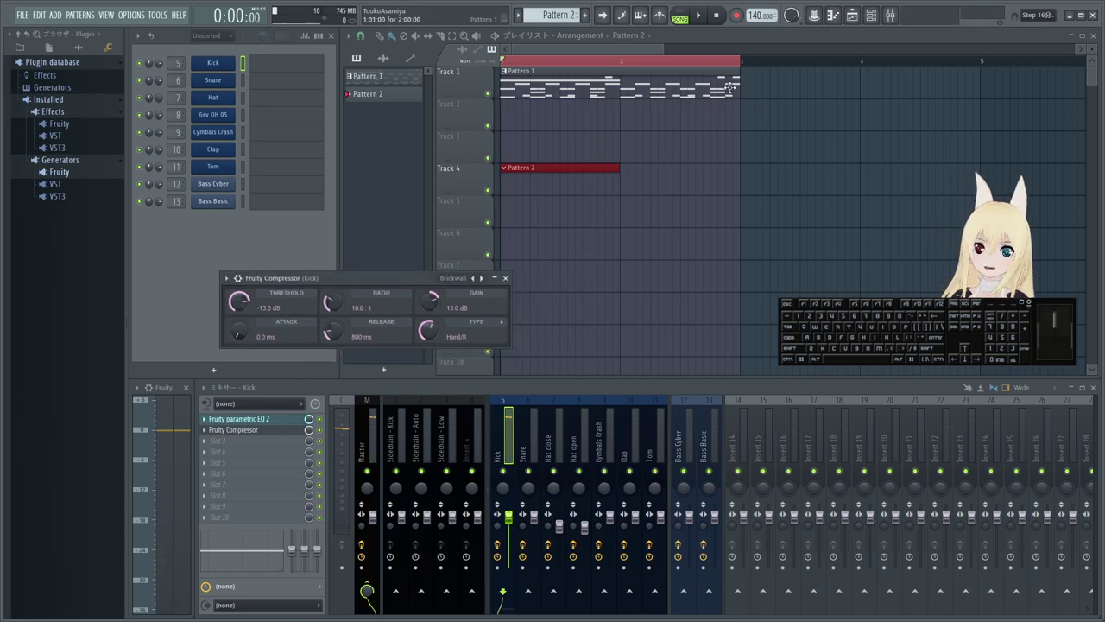
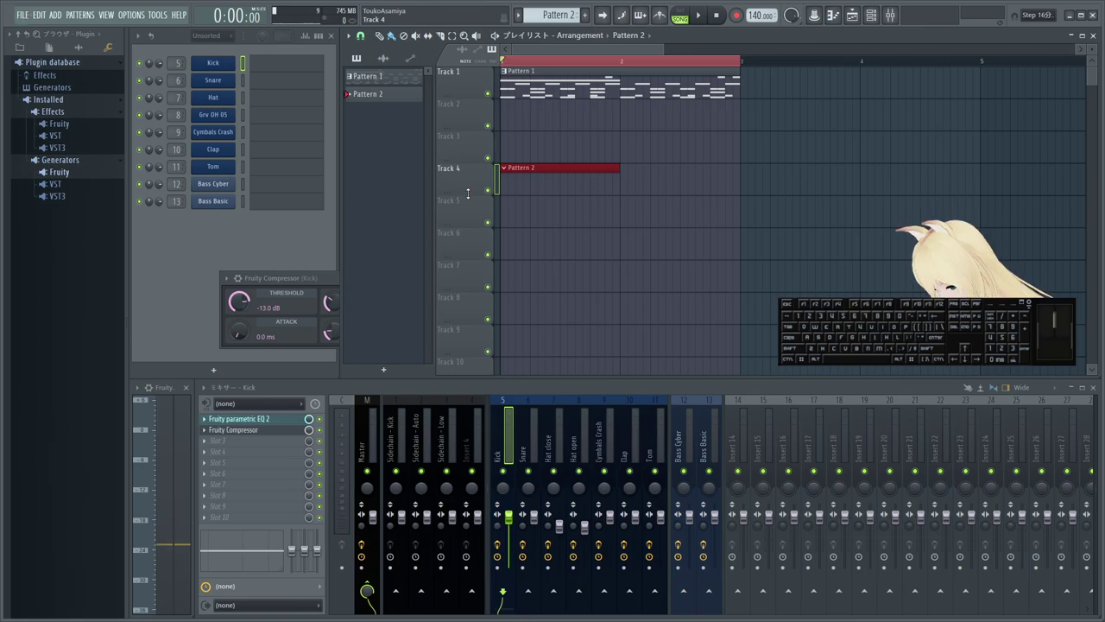
pyautogui.press('space')
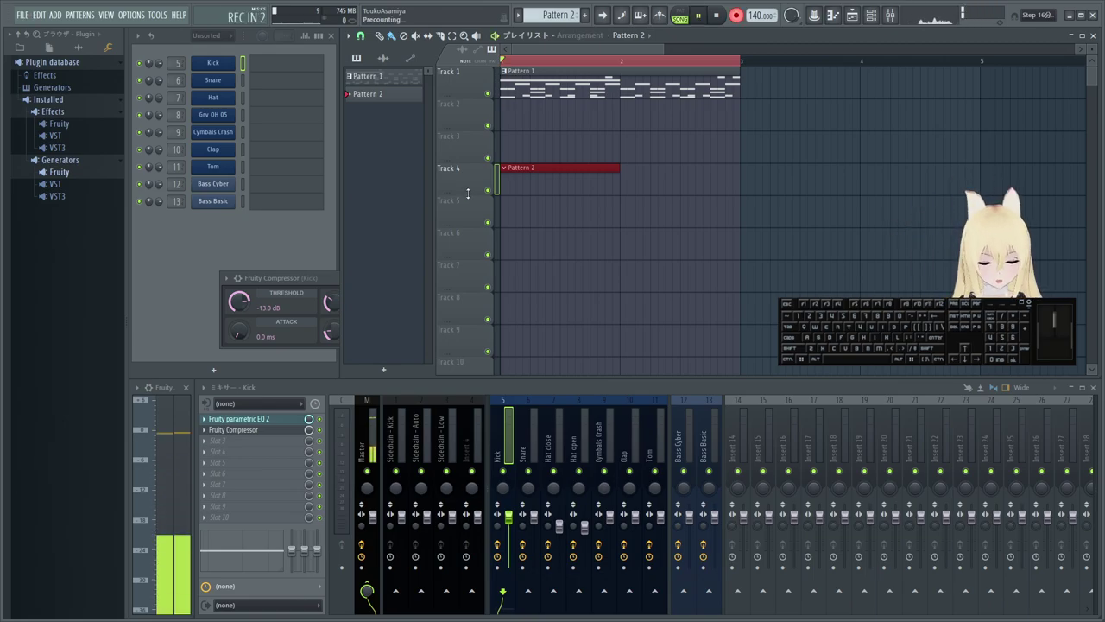
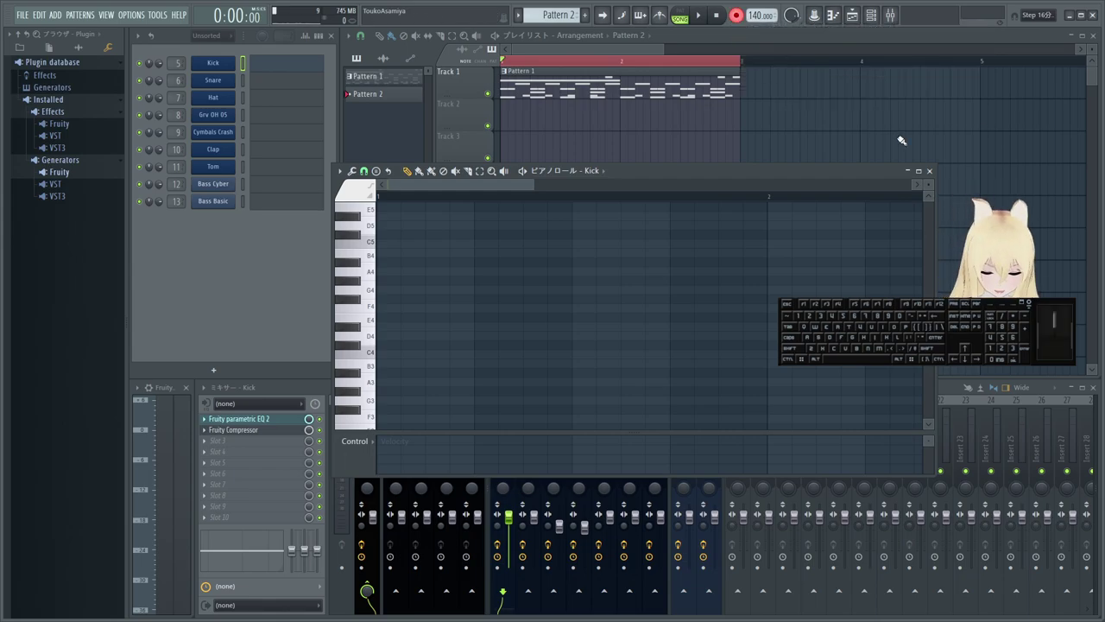
# - Start and stop a playback pass of the Kick pattern
pyautogui.press('space')
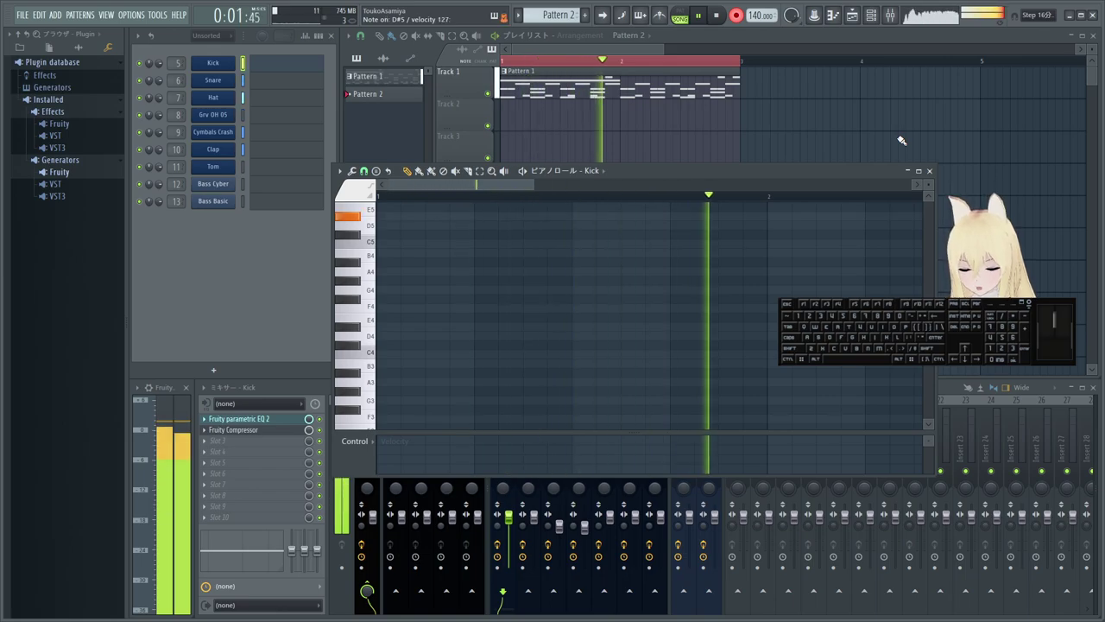
pyautogui.press('space')
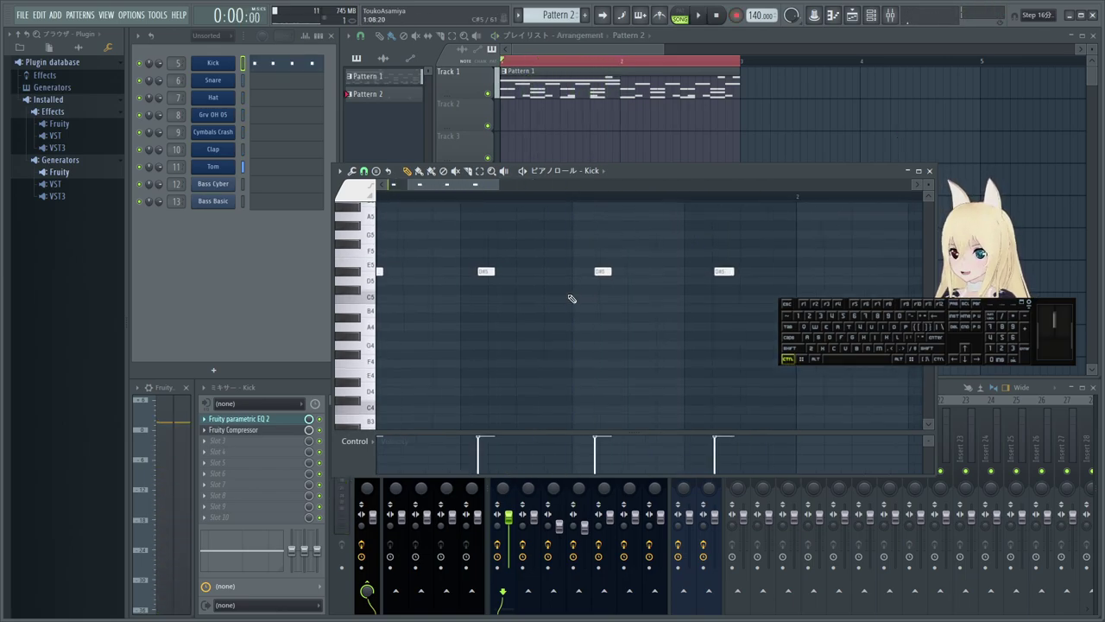
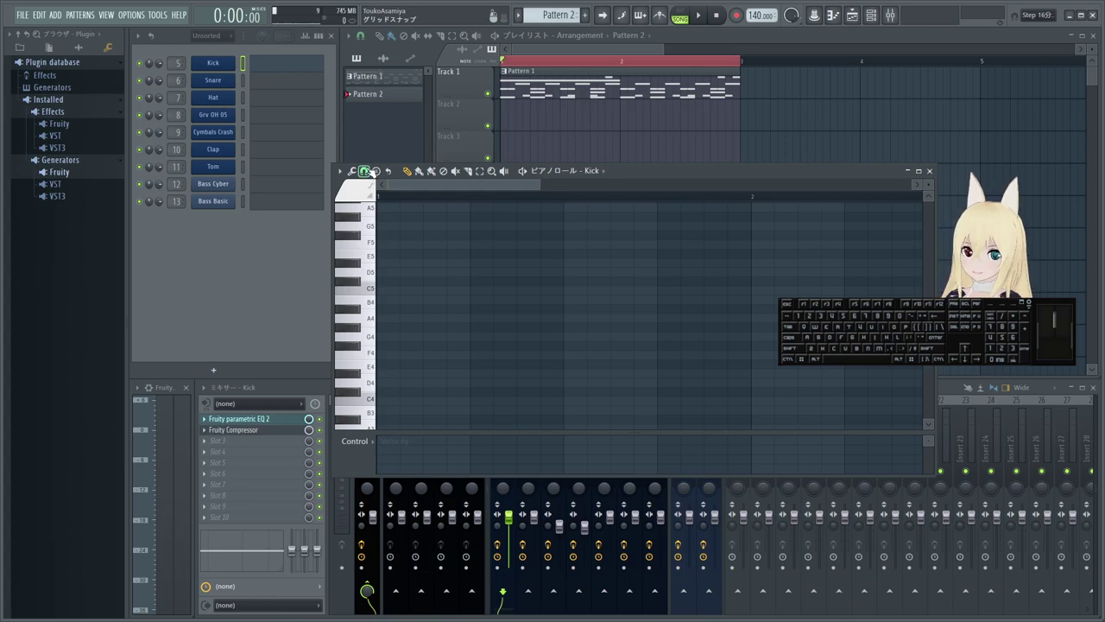
pyautogui.click(369, 167)
pyautogui.click(357, 170)
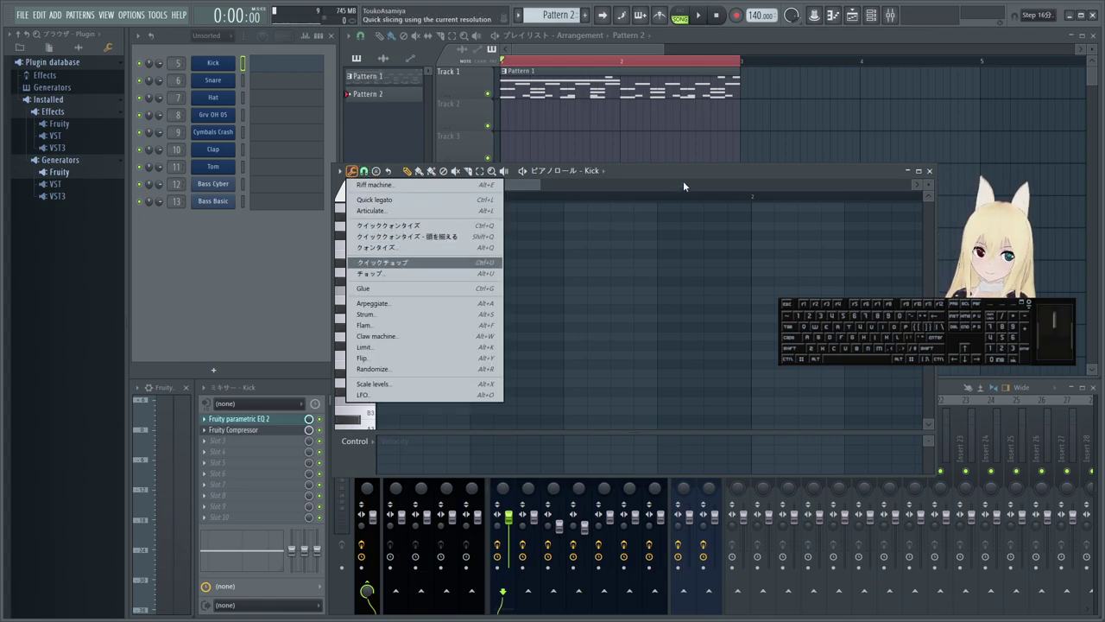
pyautogui.click(683, 177)
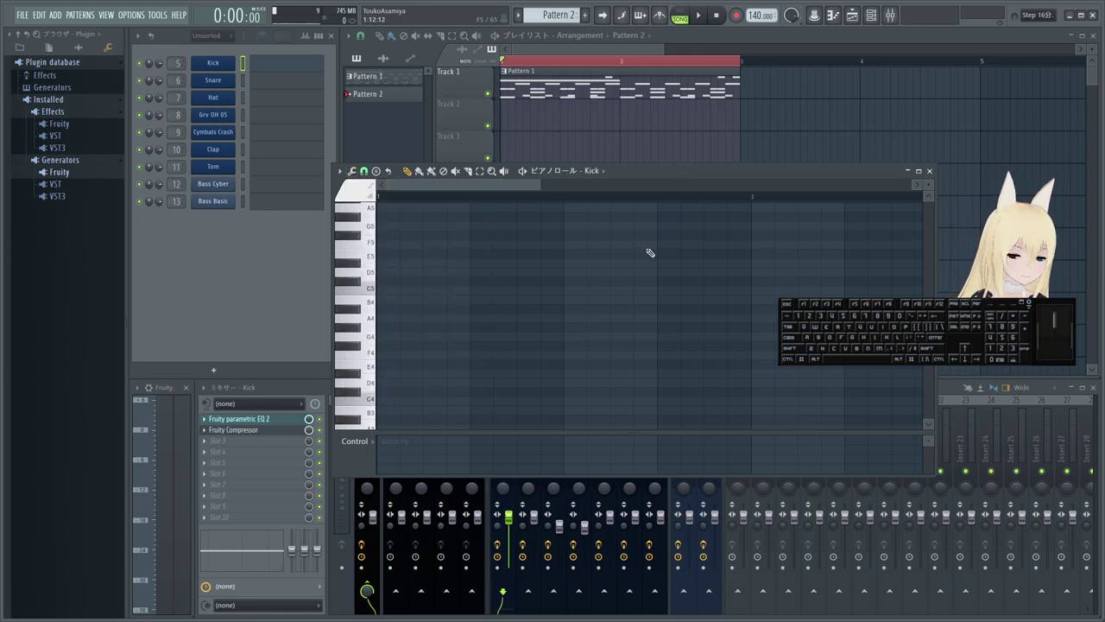
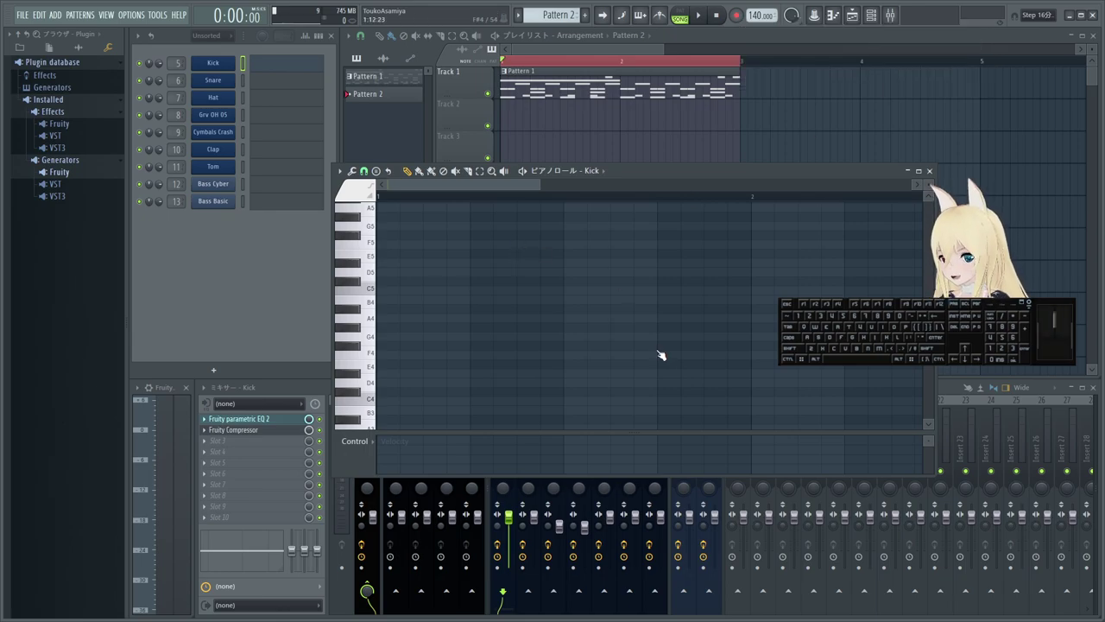
# - Record live notes into the Kick piano roll, stop, then start another recording pass
pyautogui.press('space')
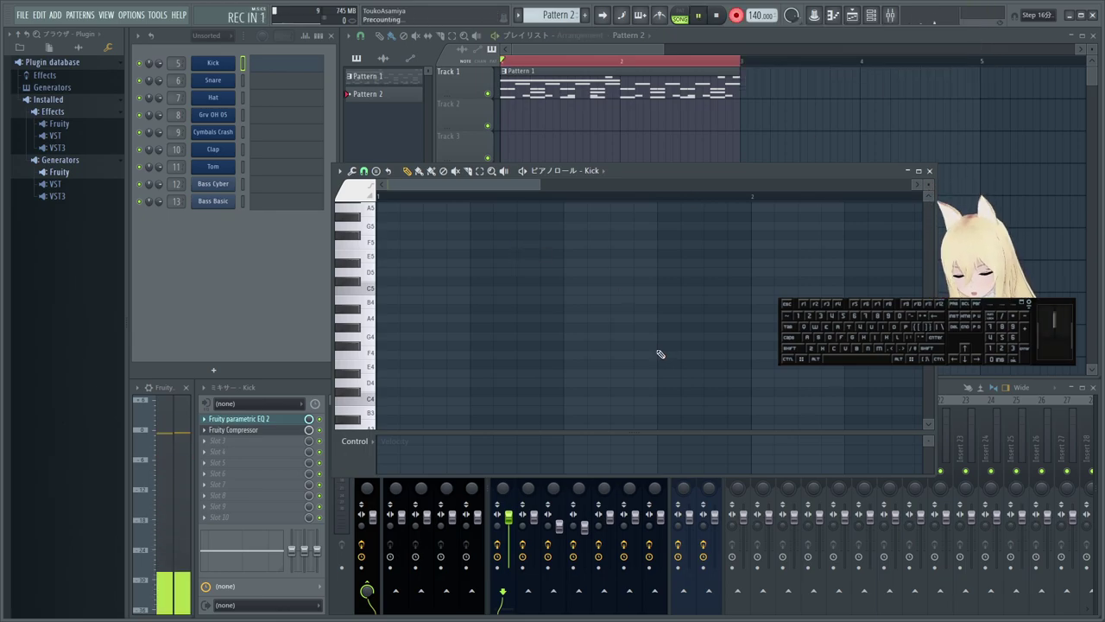
pyautogui.press('space')
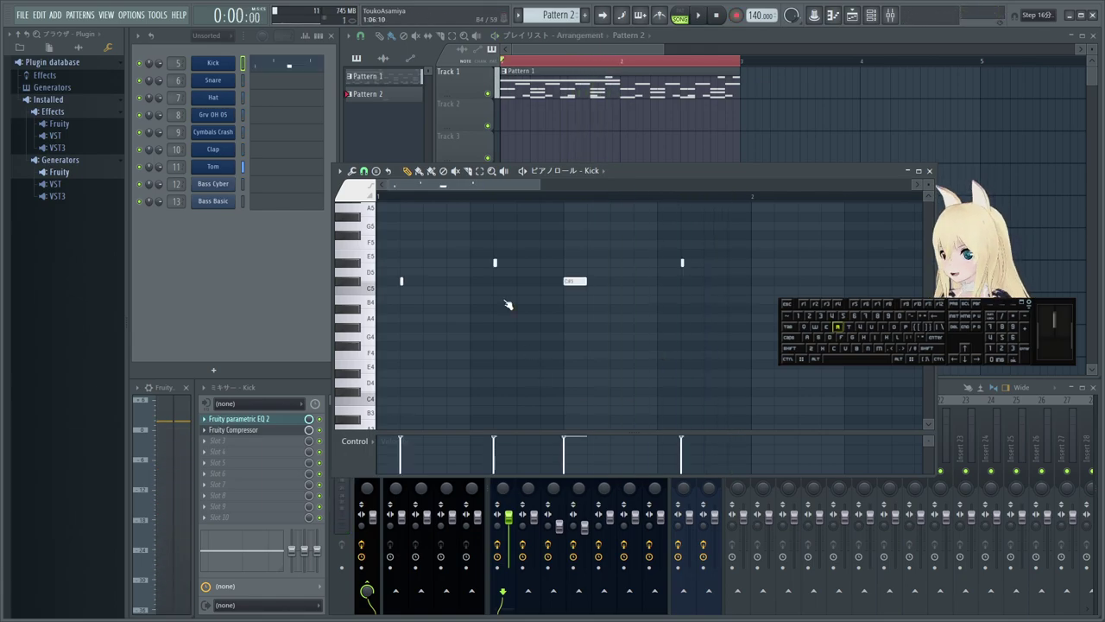
pyautogui.press('space')
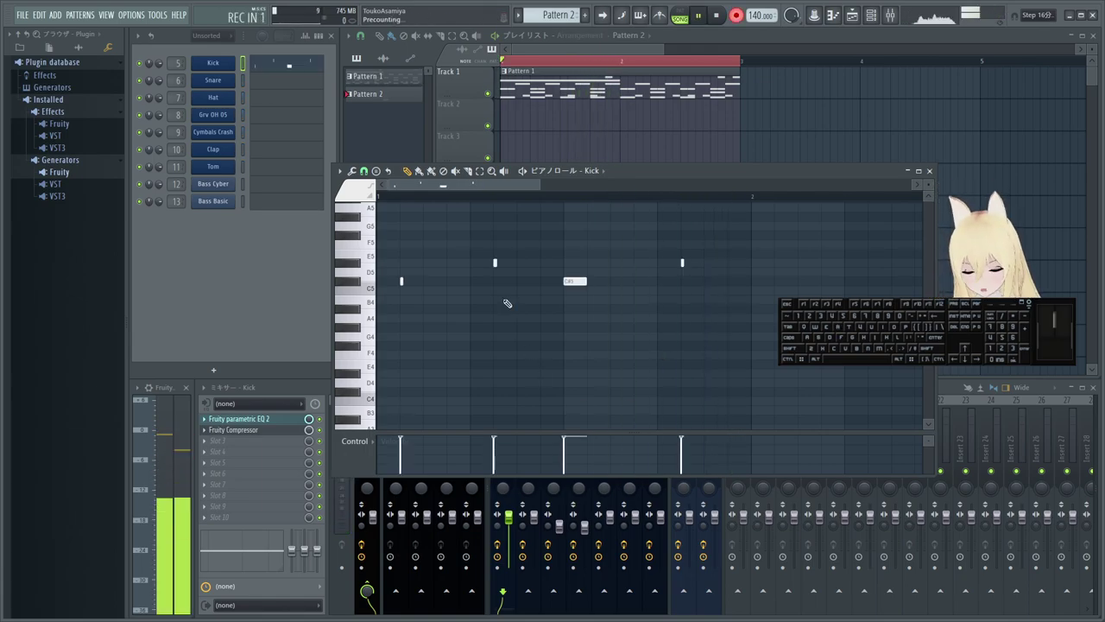
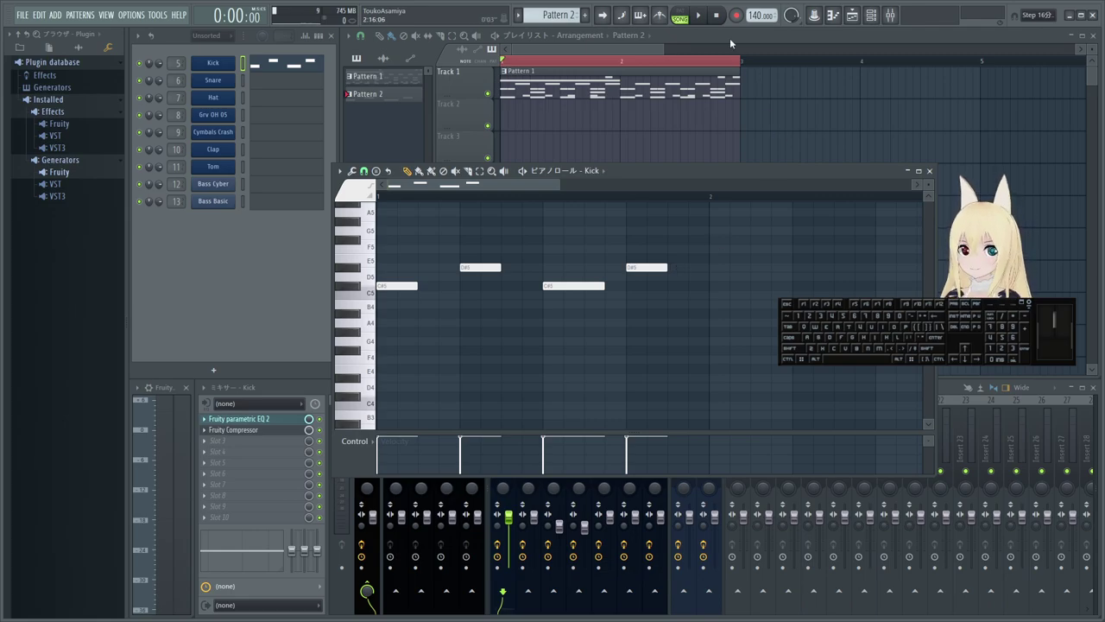
# - Check the recording options and the note-properties menu in the Kick piano roll
pyautogui.rightClick(738, 18)
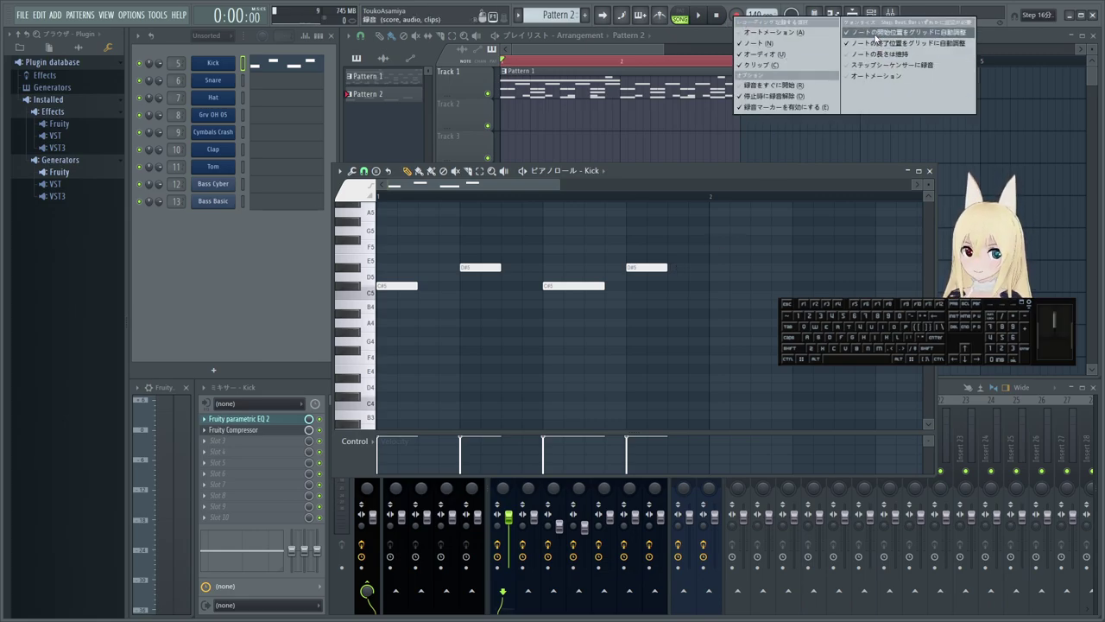
pyautogui.click(700, 40)
pyautogui.rightClick(497, 263)
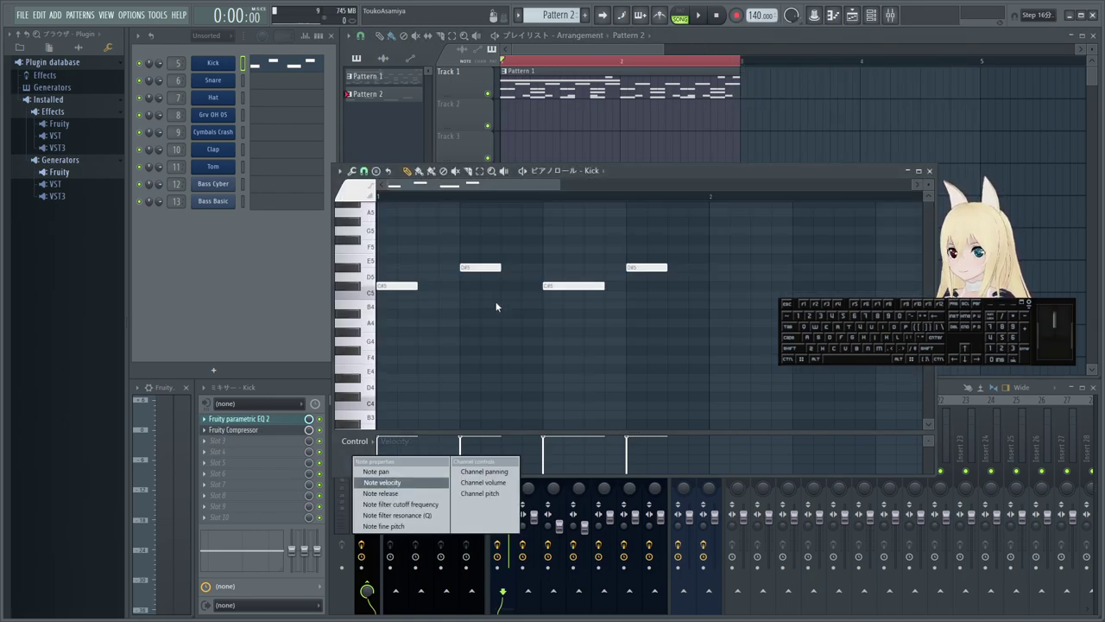
pyautogui.scroll(3)
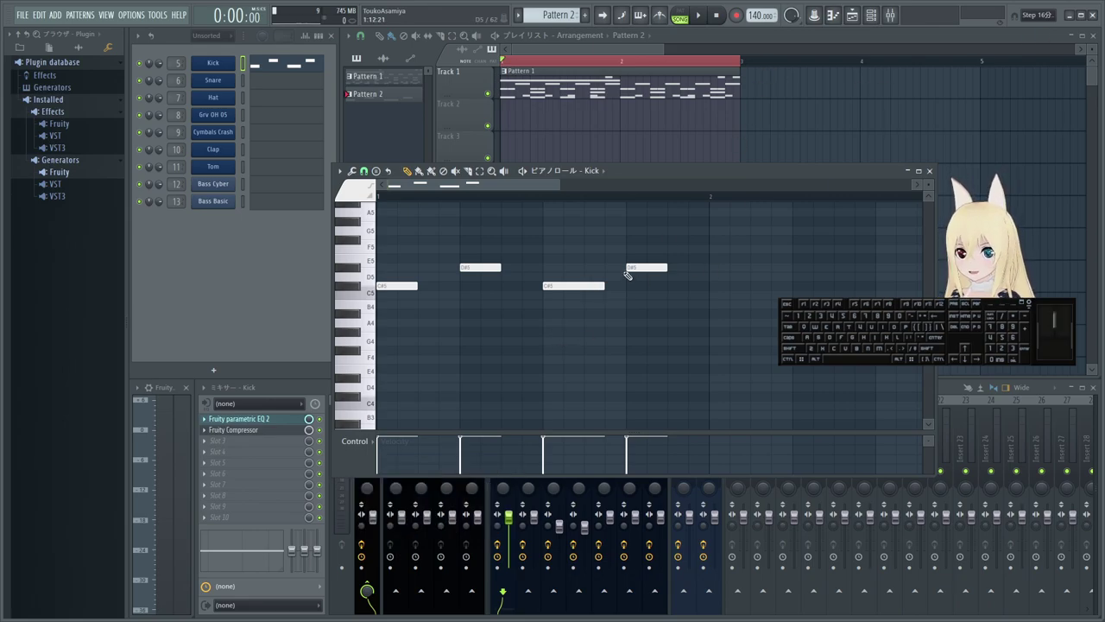
pyautogui.scroll(3)
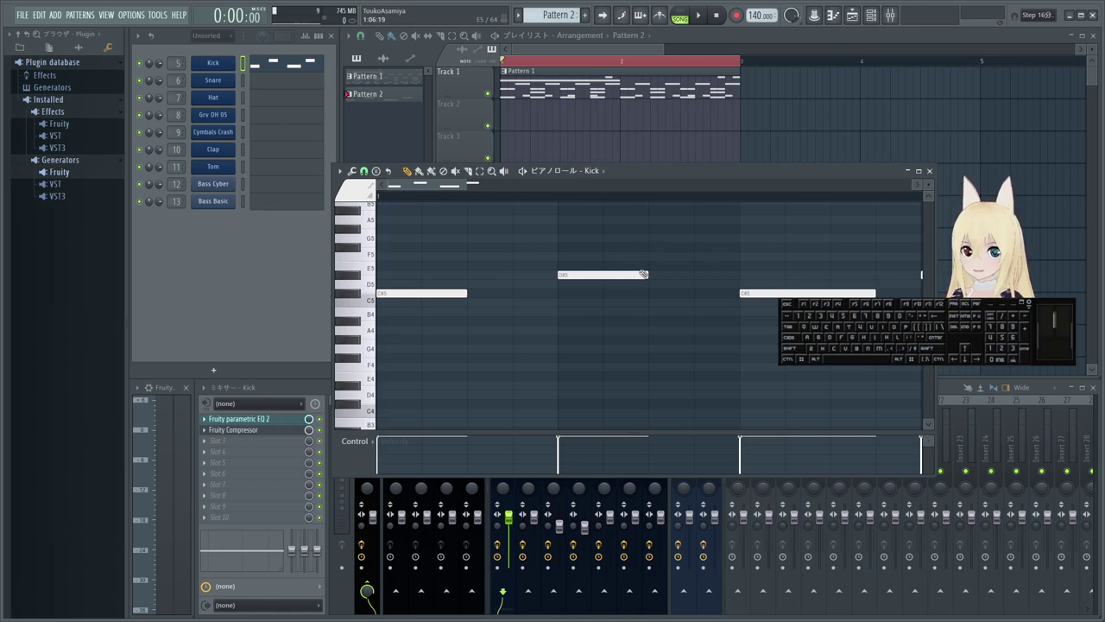
# - Look through the Snap resolution choices and bring the playlist to the front
pyautogui.click(1045, 18)
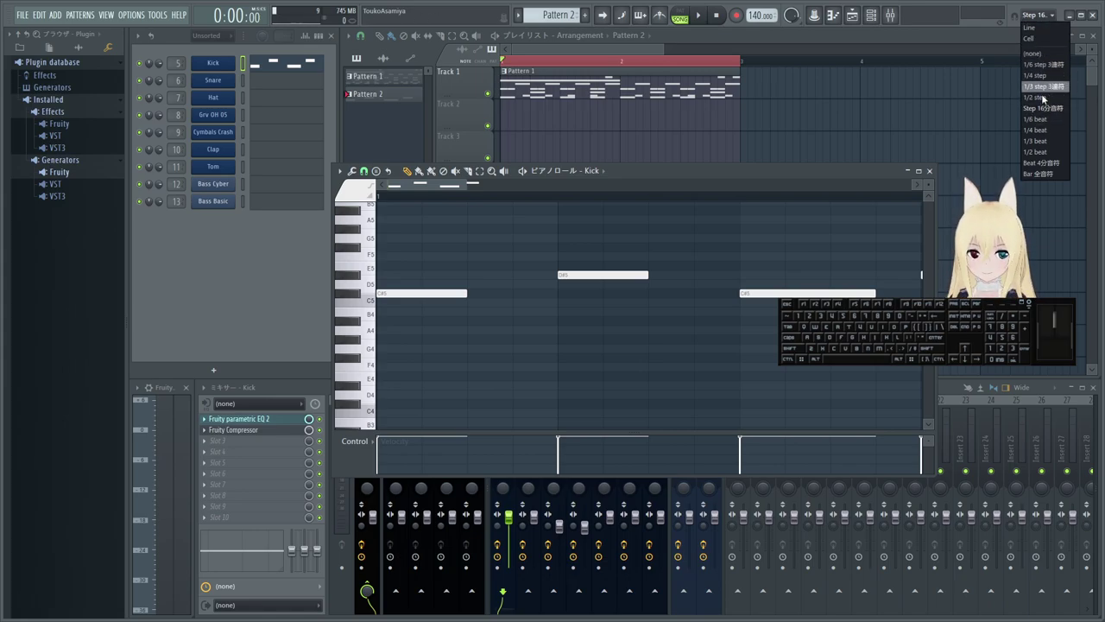
pyautogui.click(1039, 15)
pyautogui.click(1047, 19)
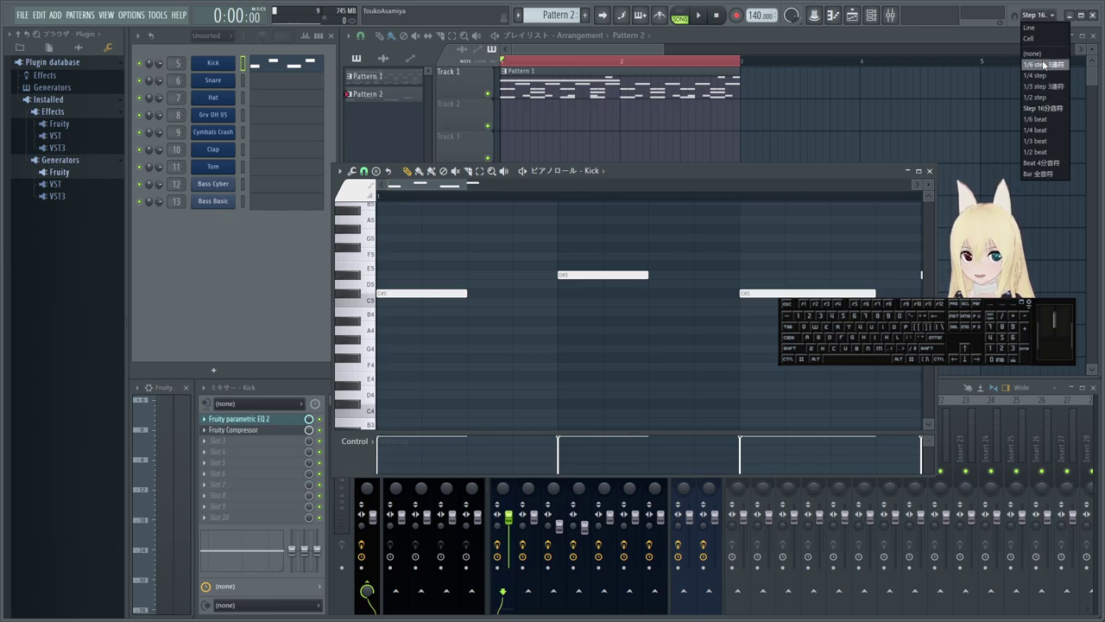
pyautogui.click(917, 38)
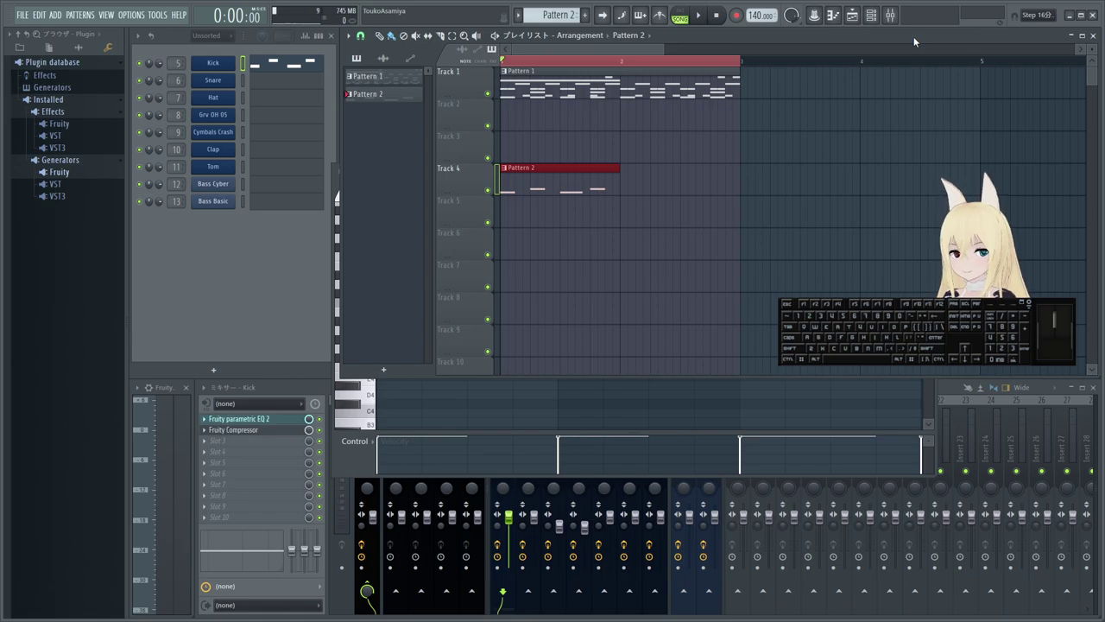
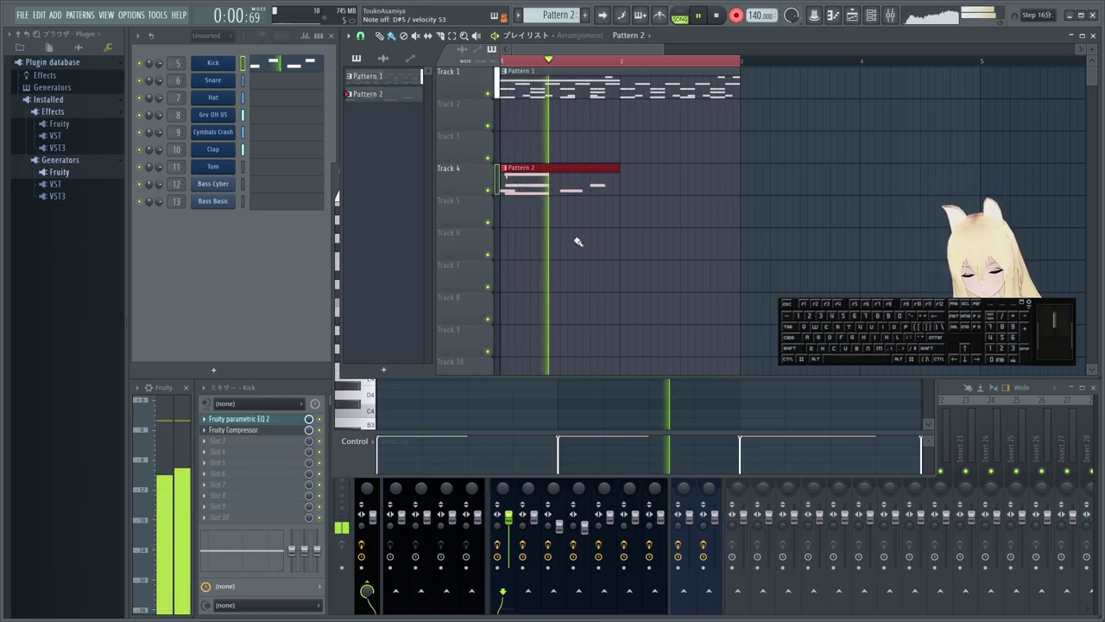
# - Stop playback of the recorded Pattern 2
pyautogui.press('space')
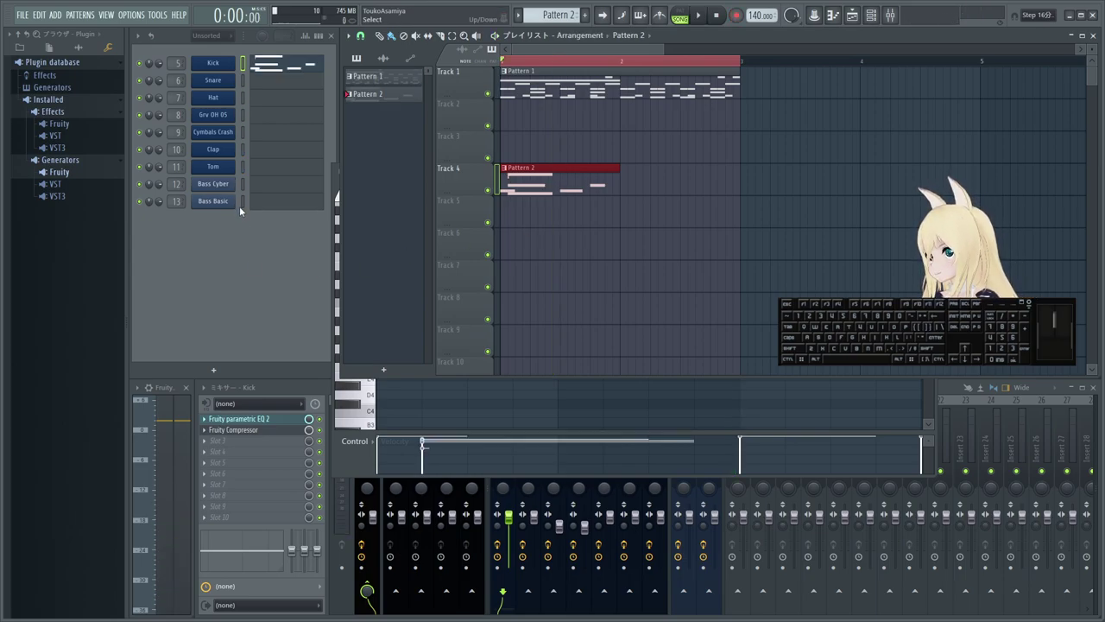
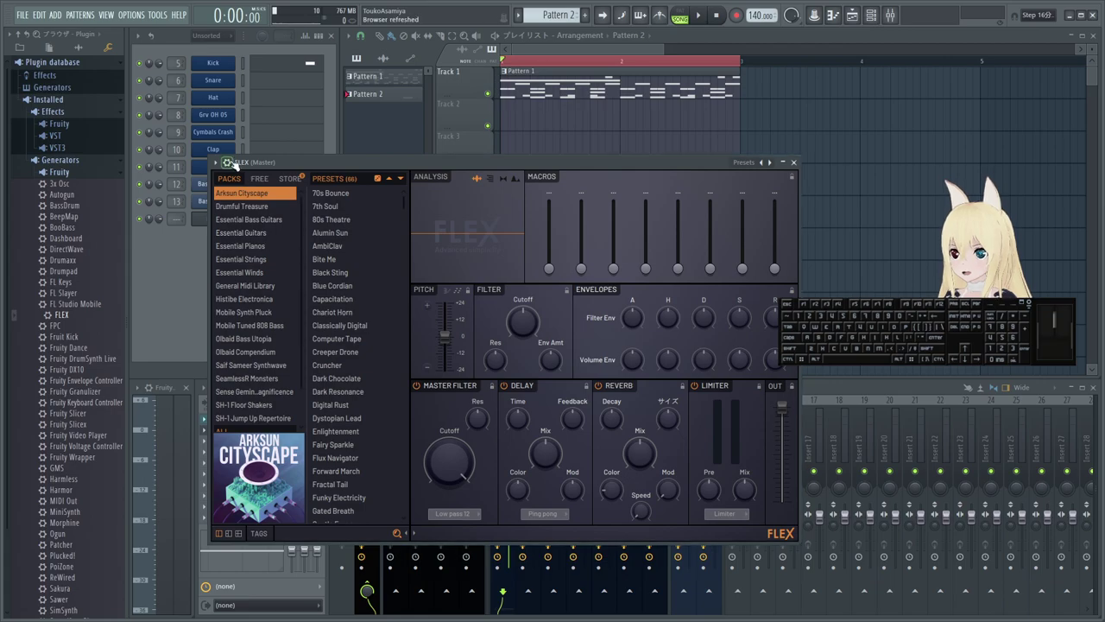
# - Load the Piano preset into the newly added FLEX channel
pyautogui.click(219, 159)
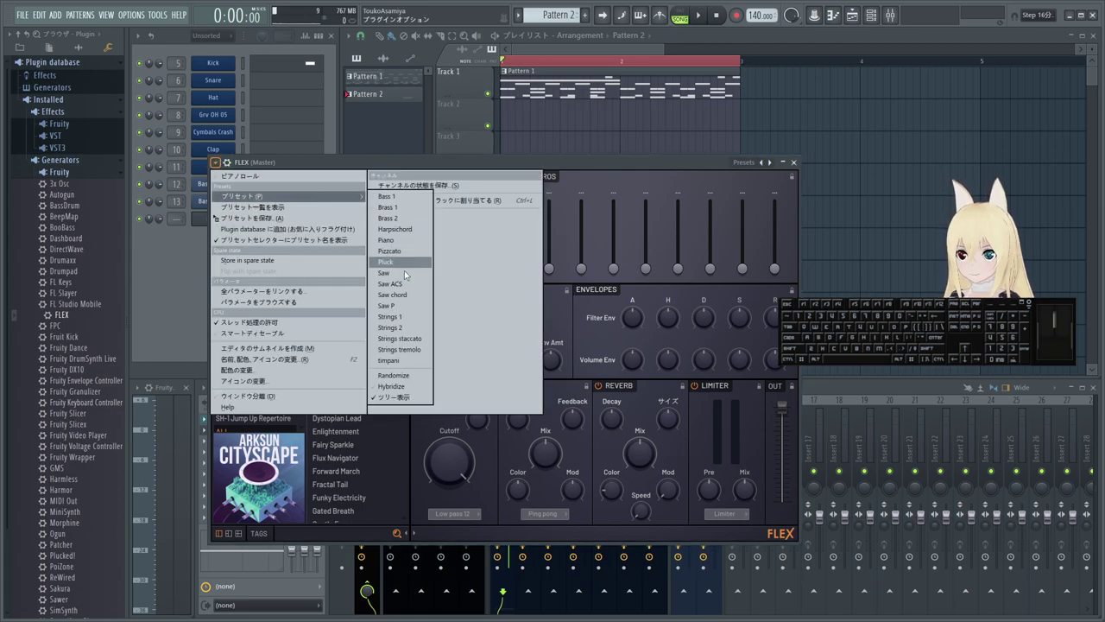
pyautogui.click(412, 244)
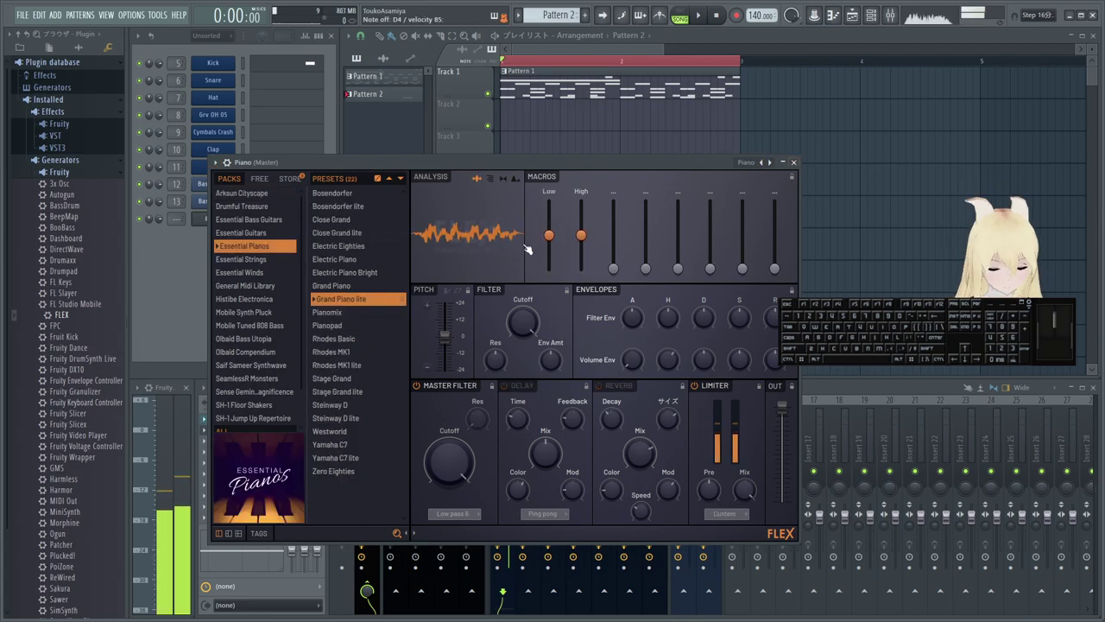
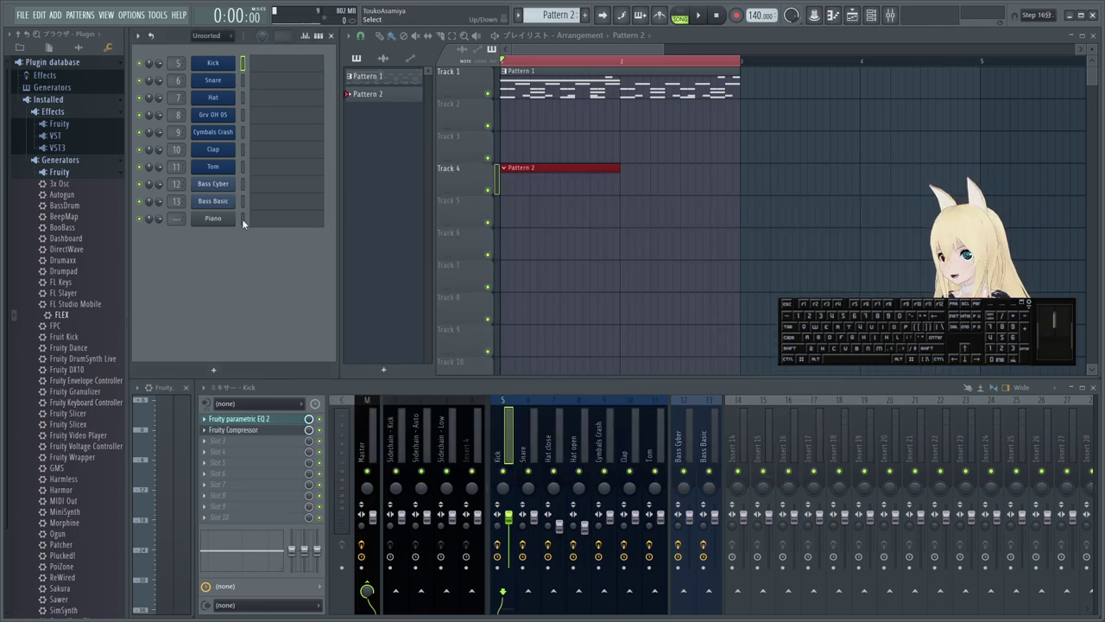
# - Record a piano melody into the Piano channel's piano roll in Pattern 2
pyautogui.click(268, 220)
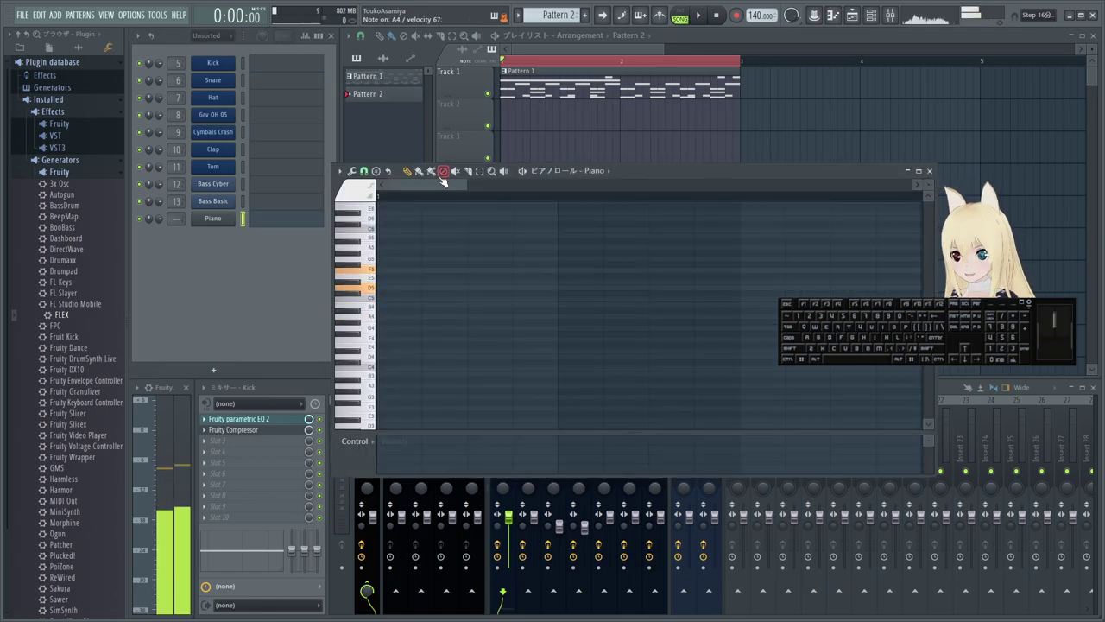
pyautogui.press('space')
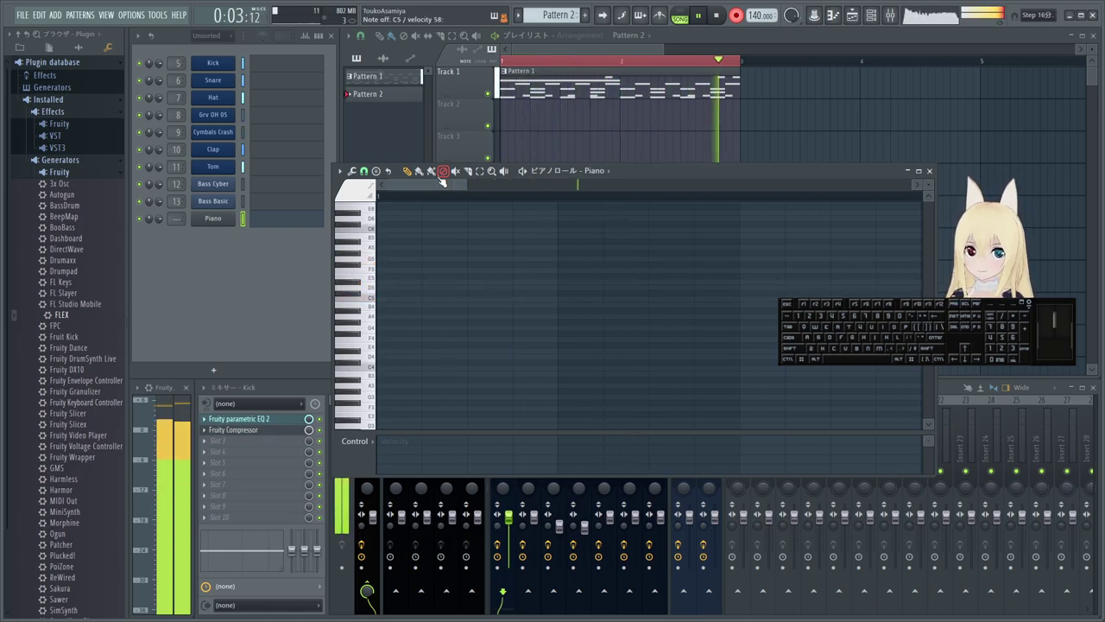
pyautogui.press('r')
pyautogui.press('space')
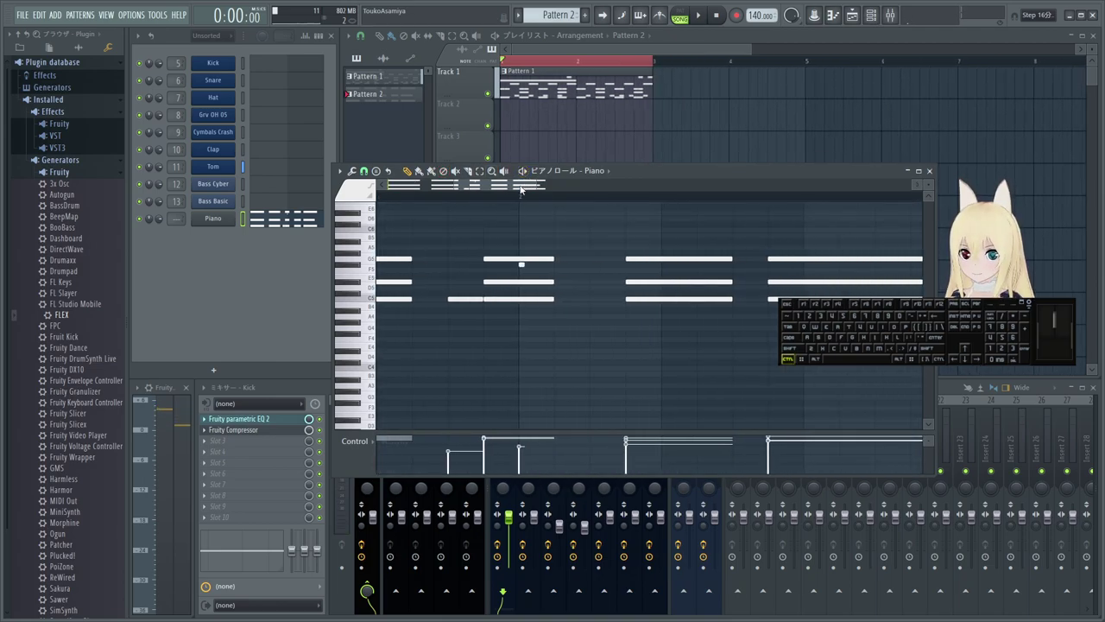
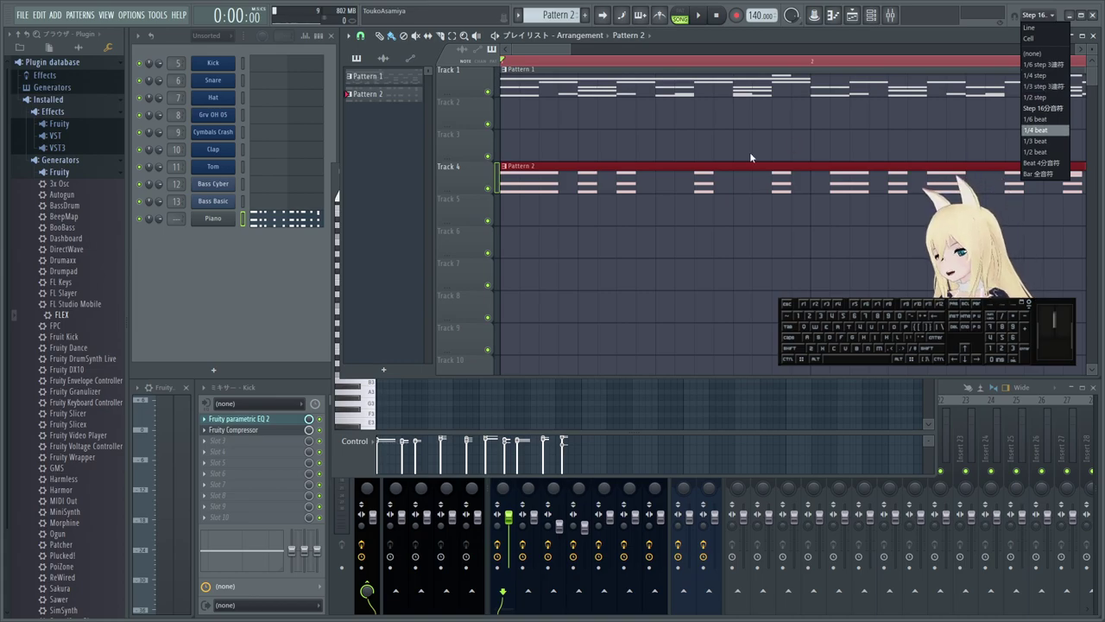
# - Play back the Pattern 2 piano chords a few times before discarding them
pyautogui.click(364, 461)
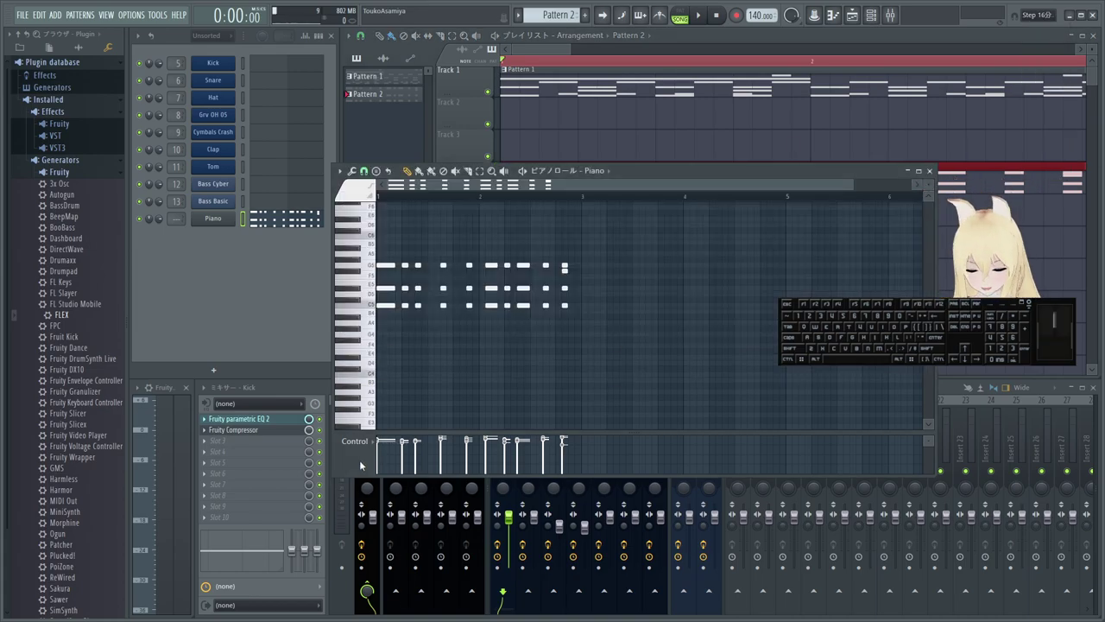
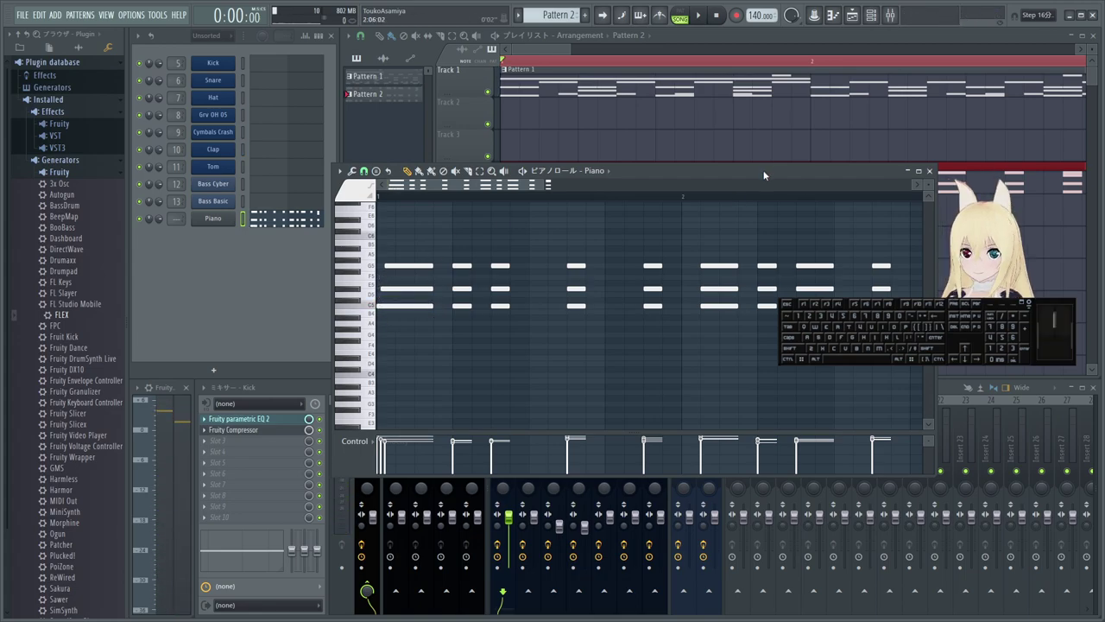
pyautogui.press('space')
pyautogui.press('space')
pyautogui.press('space')
pyautogui.press('space')
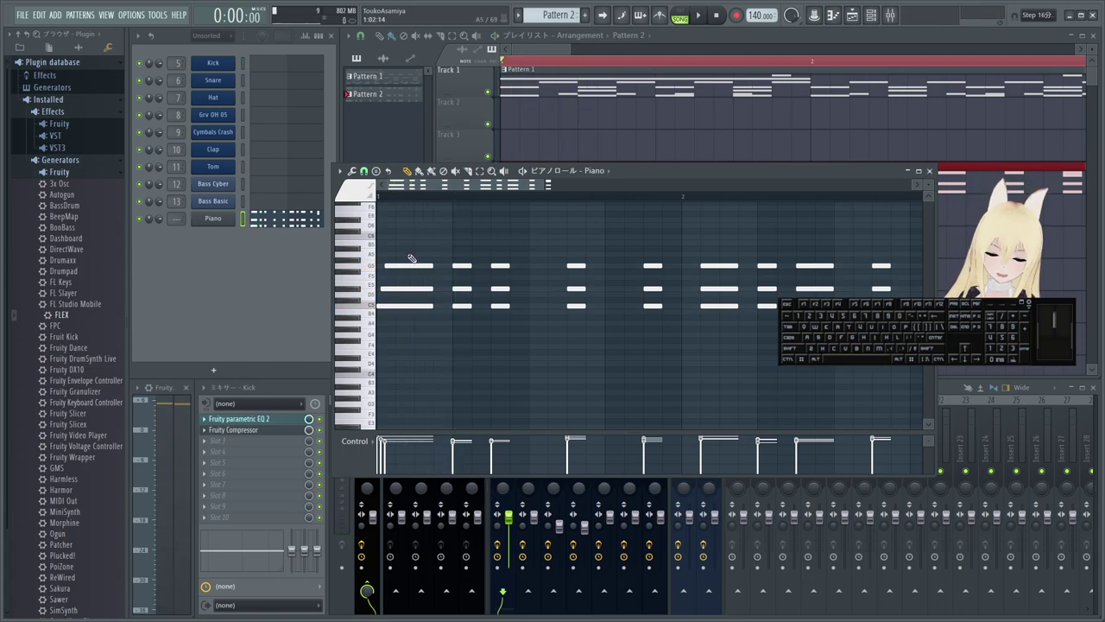
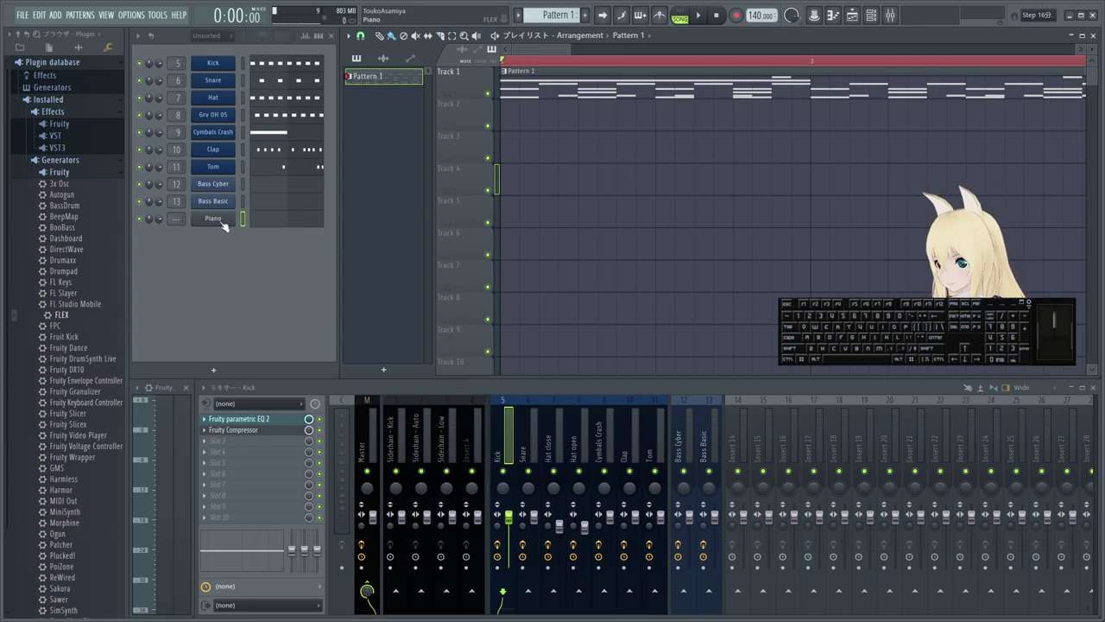
# - Lighten the Piano channel's blue colour via its Rename/color dialog and confirm
pyautogui.middleClick(225, 224)
pyautogui.click(330, 230)
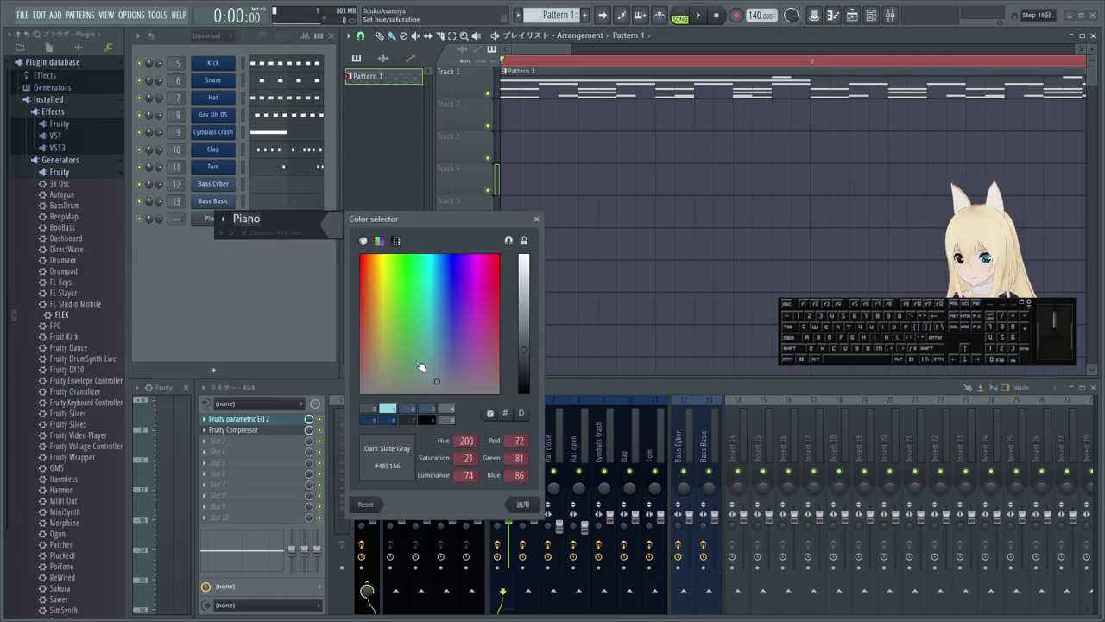
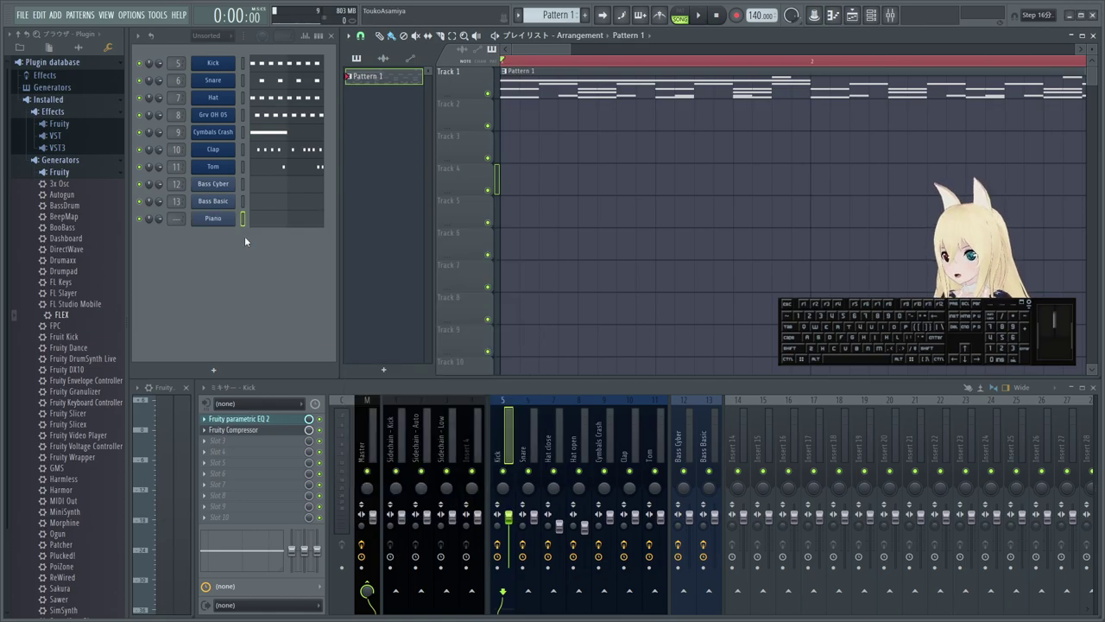
pyautogui.click(234, 224)
pyautogui.middleClick(200, 219)
pyautogui.click(323, 230)
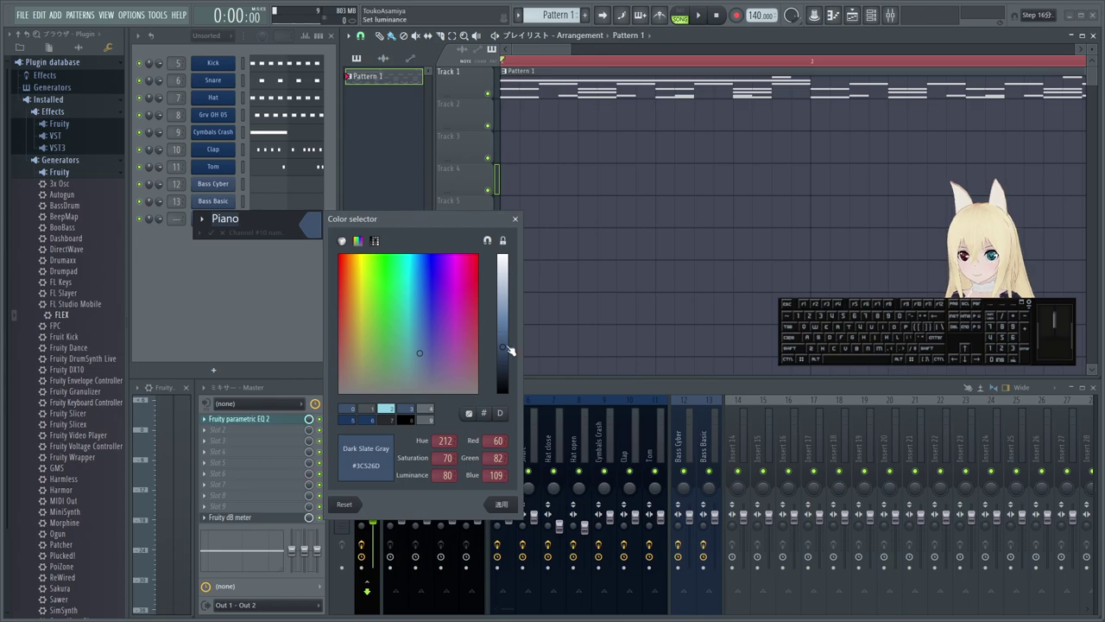
pyautogui.moveTo(506, 348); pyautogui.dragTo(513, 314)
pyautogui.press('Return')
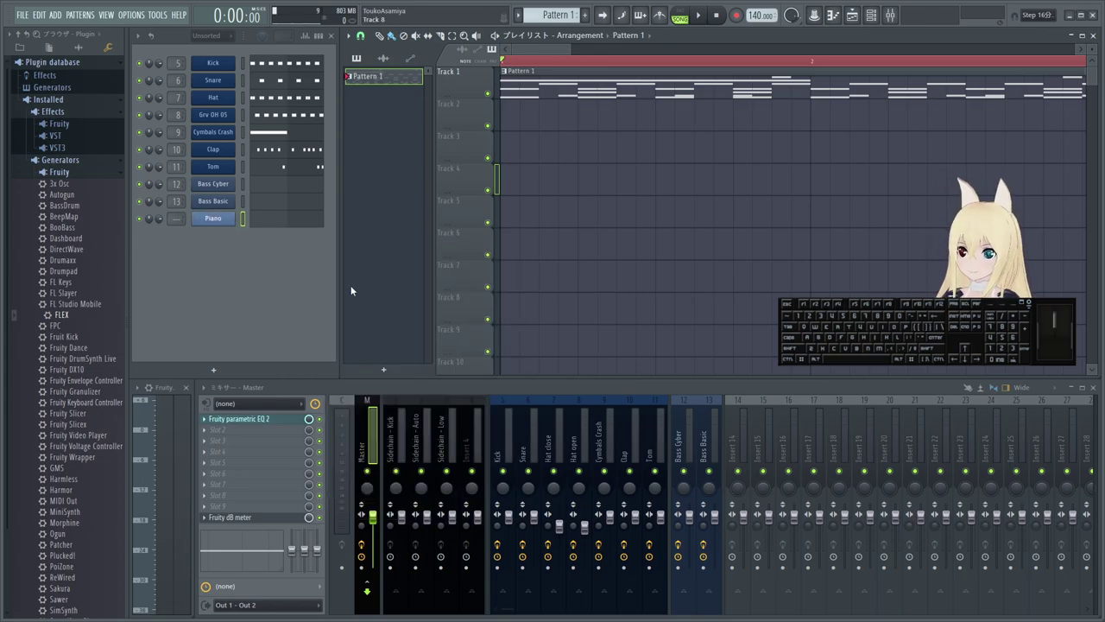
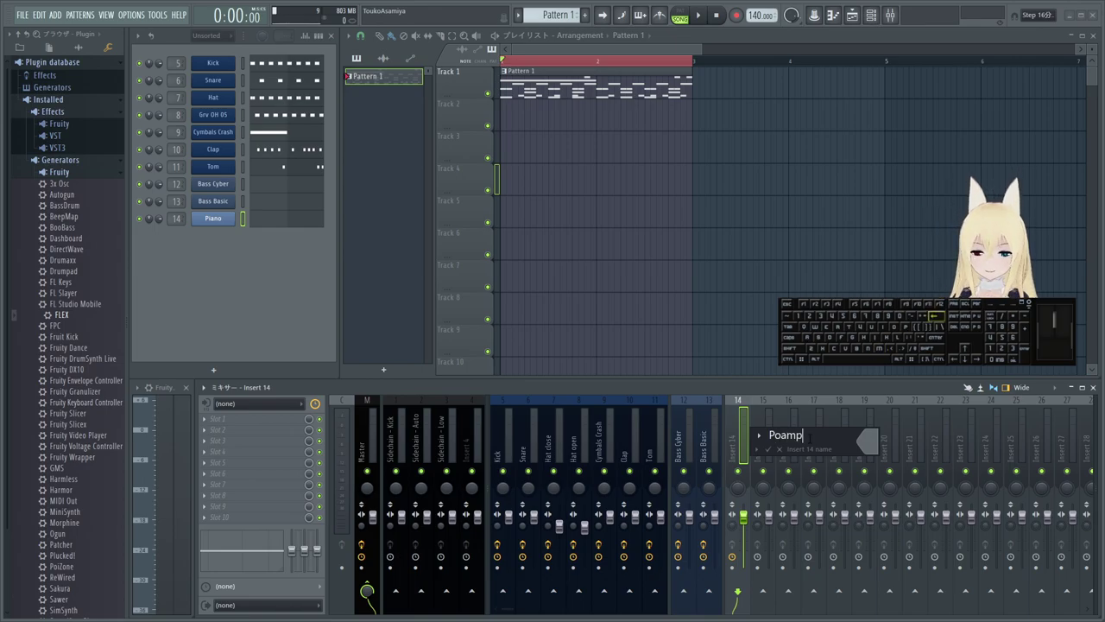
# - Fix the typo and name mixer insert 14 'Piano'
pyautogui.press('BackSpace')
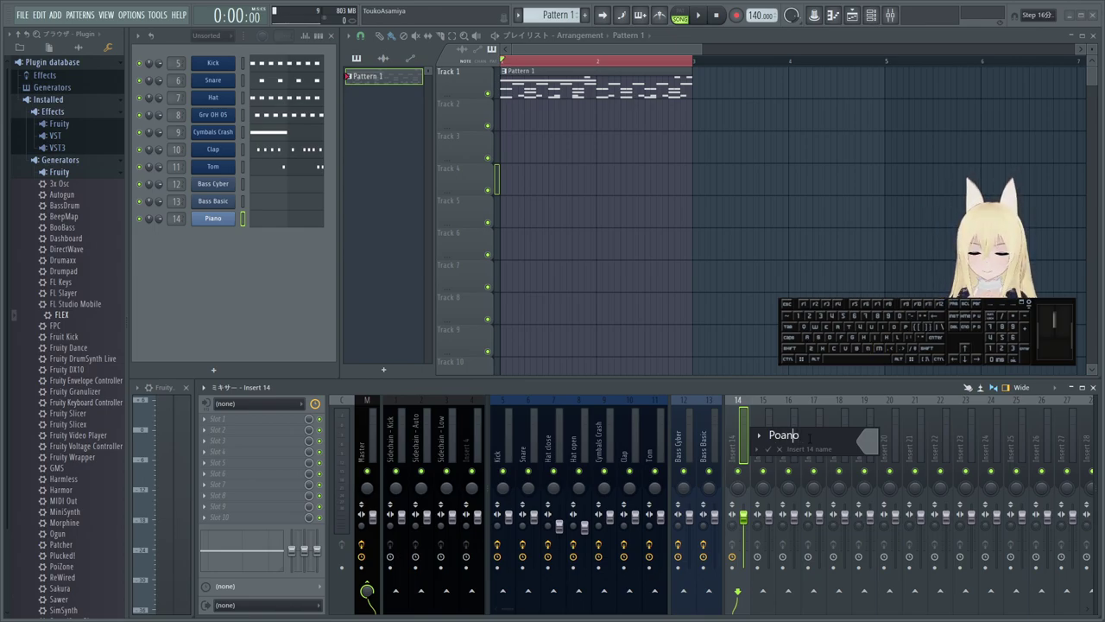
pyautogui.press('Left')
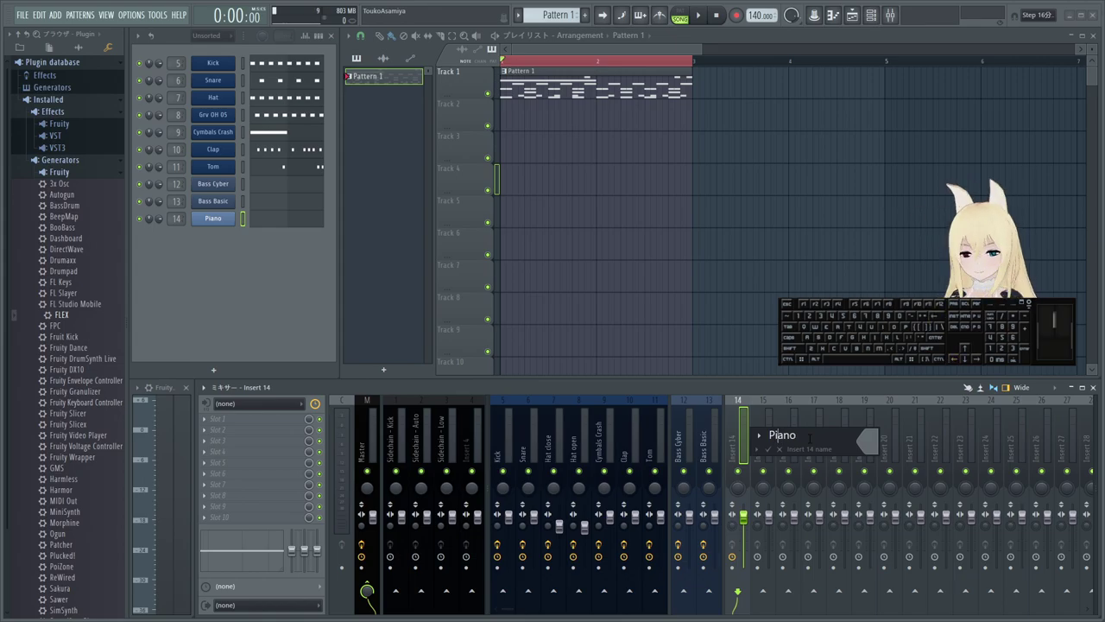
pyautogui.click(871, 445)
pyautogui.click(908, 490)
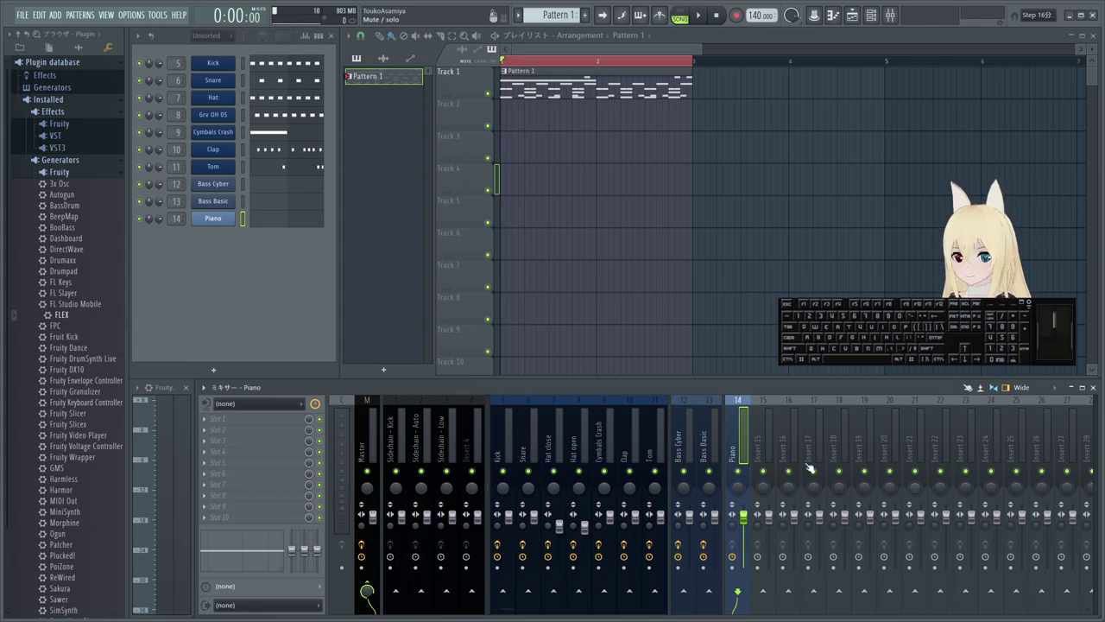
pyautogui.middleClick(734, 430)
# - Pick a colour for the Piano insert and matching channel, then confirm it
pyautogui.click(869, 445)
pyautogui.click(977, 437)
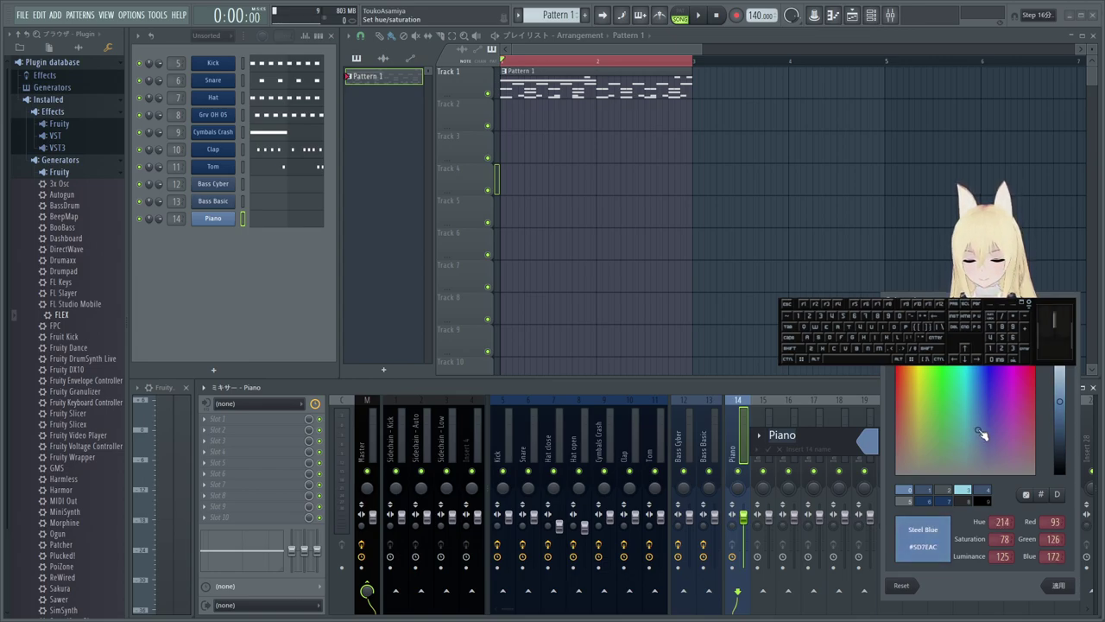
pyautogui.press('Return')
pyautogui.scroll(3)
pyautogui.click(332, 229)
pyautogui.click(371, 410)
pyautogui.press('Return')
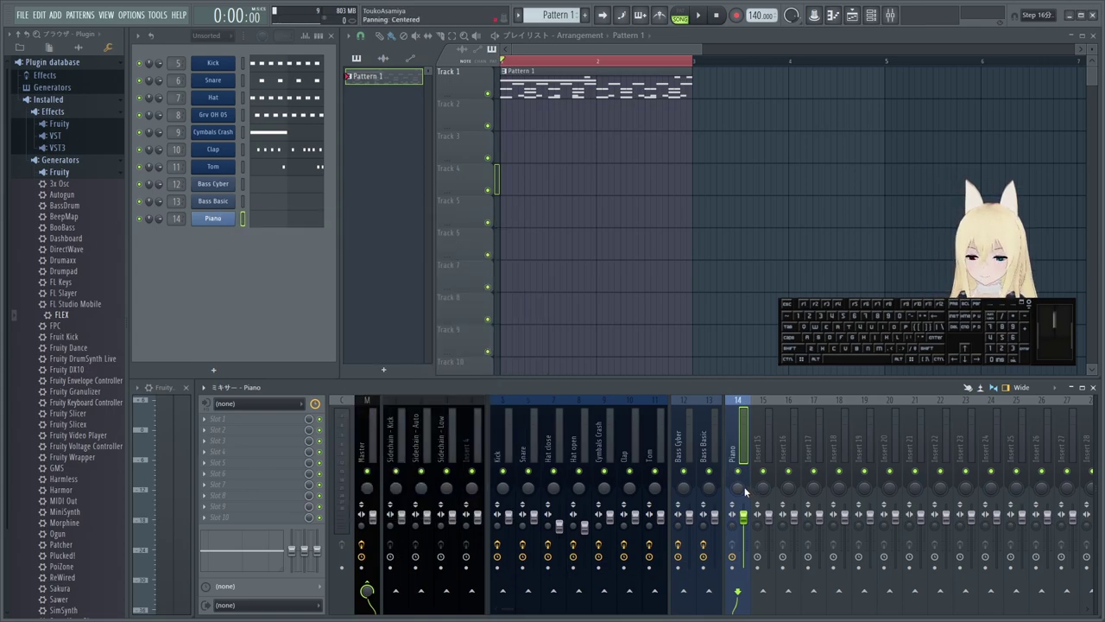
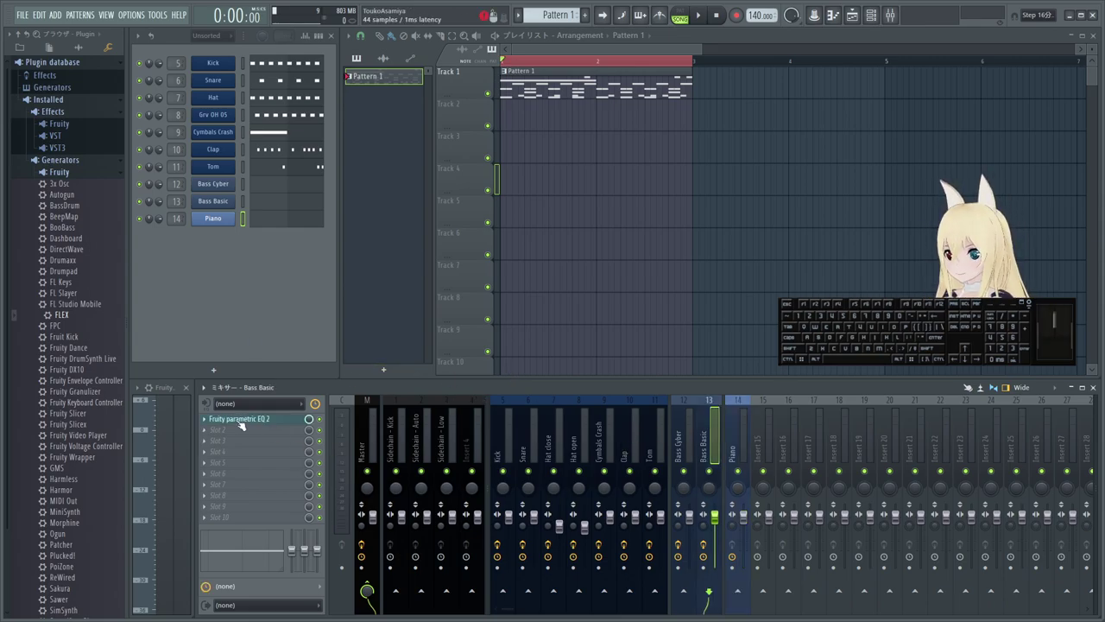
# - Copy the Fruity Parametric EQ 2 from Bass Basic onto the Piano insert
pyautogui.moveTo(206, 423); pyautogui.dragTo(251, 436)
pyautogui.click(203, 421)
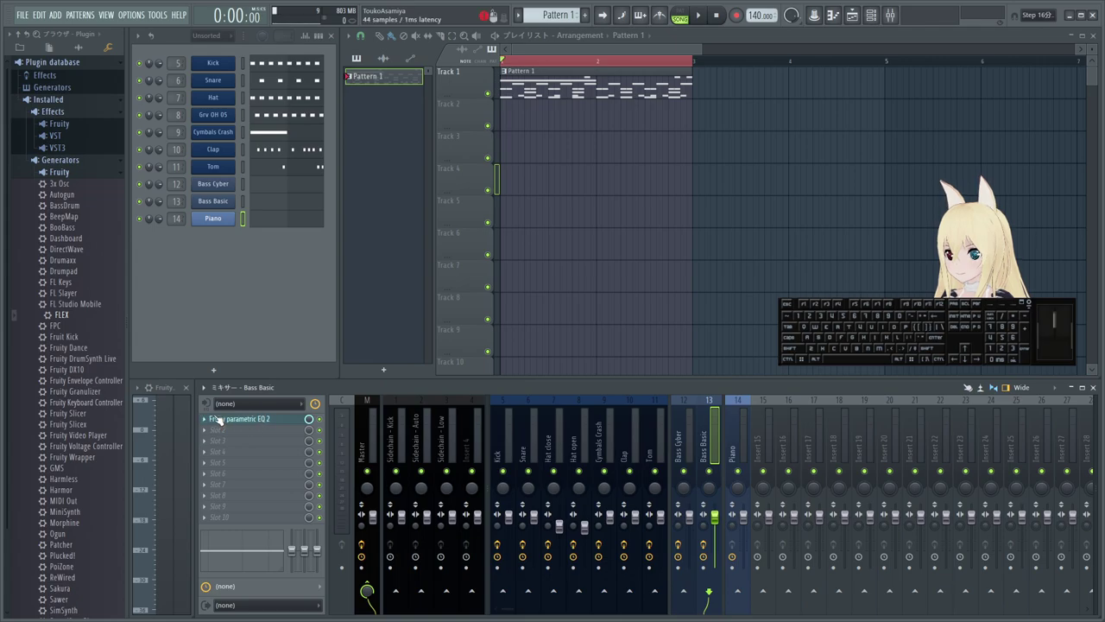
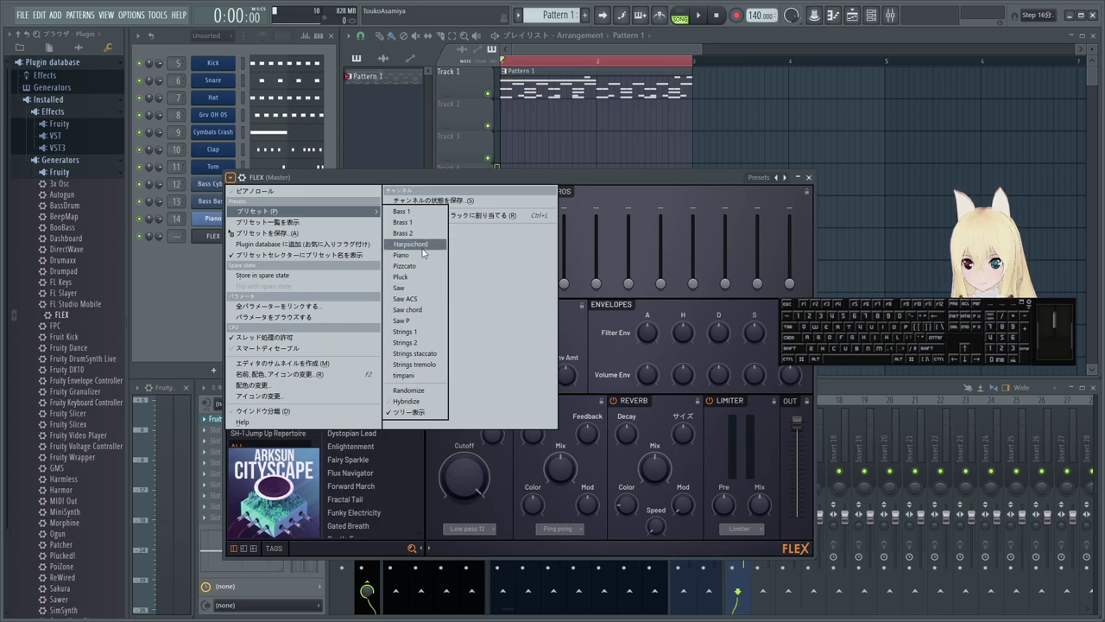
# - Load the Harpsichord preset into the new FLEX channel
pyautogui.click(426, 250)
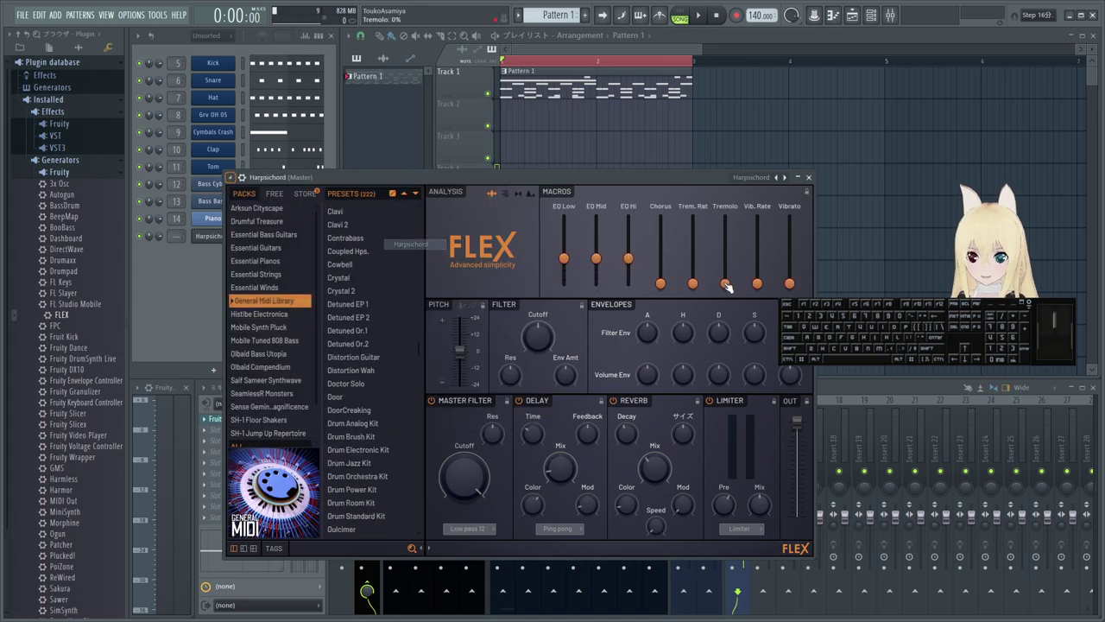
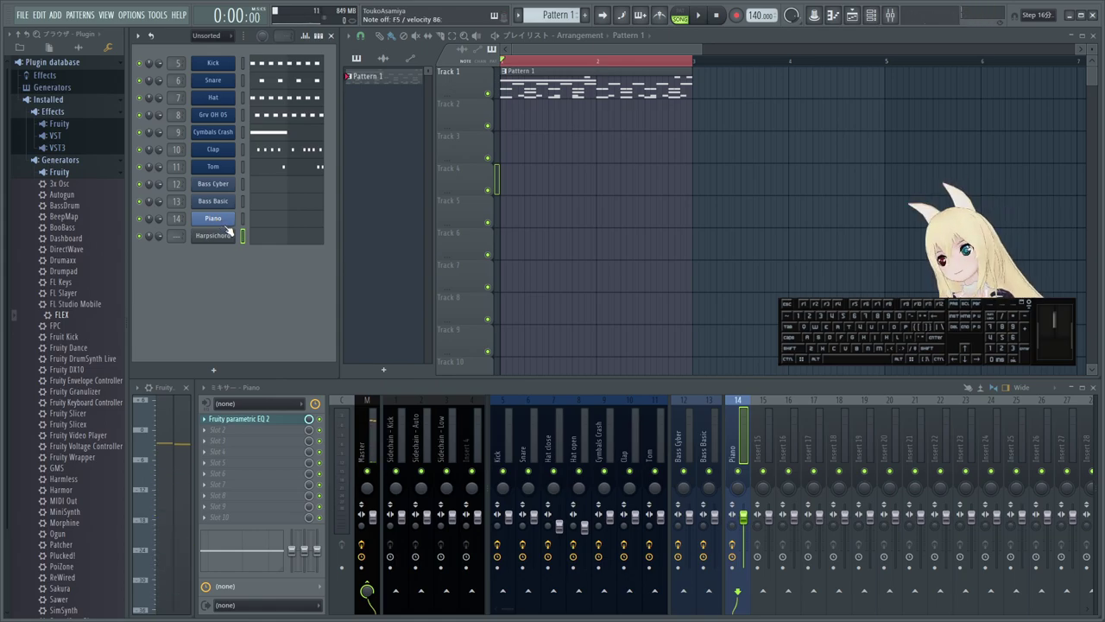
# - Route the Harpsichord channel to mixer insert 15 and open its colour chooser
pyautogui.middleClick(228, 233)
pyautogui.scroll(3)
pyautogui.middleClick(194, 235)
pyautogui.scroll(3)
pyautogui.middleClick(199, 238)
pyautogui.click(321, 245)
pyautogui.click(319, 253)
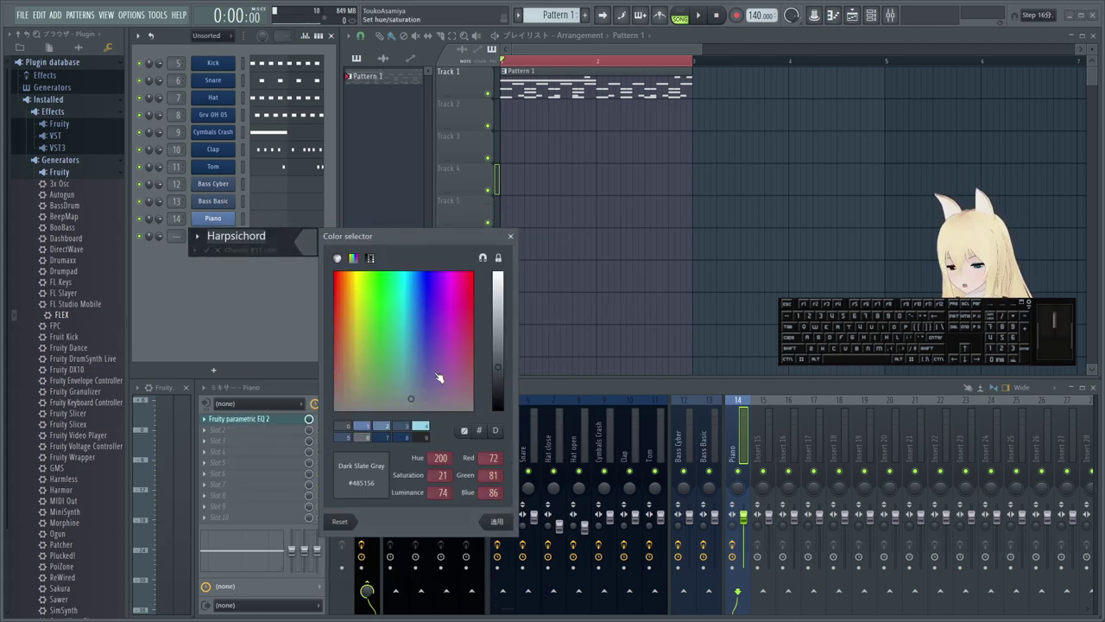
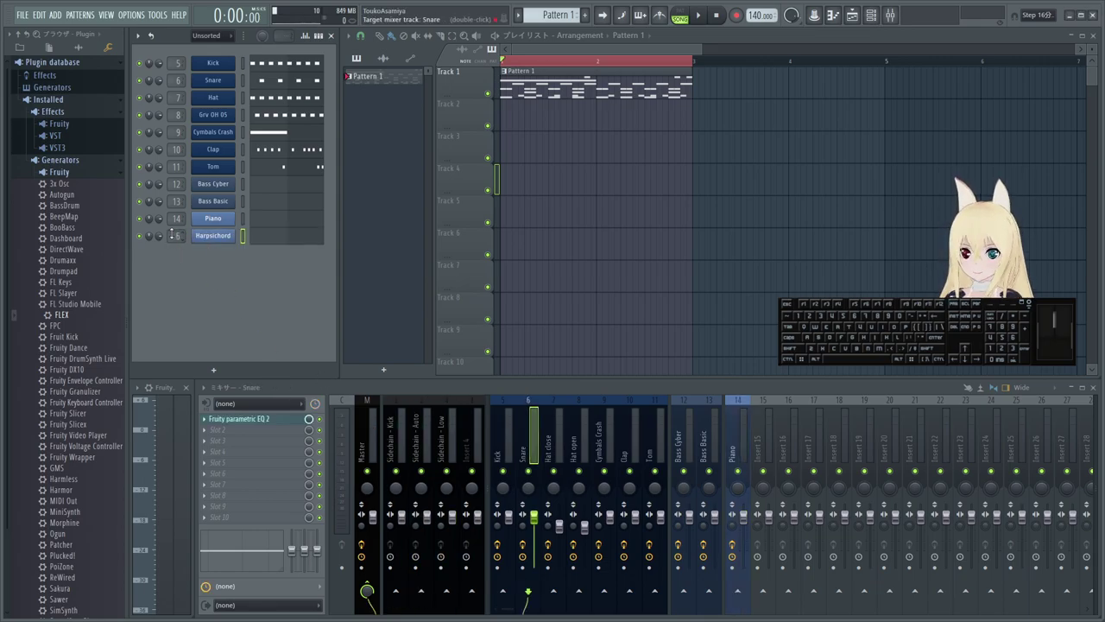
# - Paste the channel name so mixer insert 15 reads 'Harpsichord'
pyautogui.middleClick(221, 246)
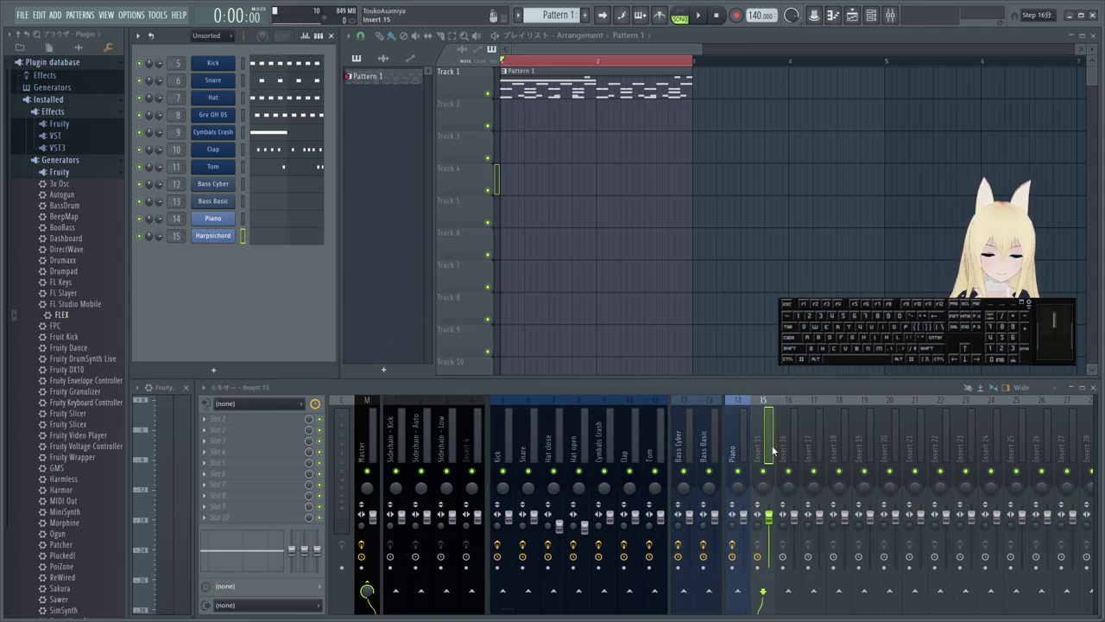
pyautogui.middleClick(759, 446)
pyautogui.press('ctrl+v')
pyautogui.press('Return')
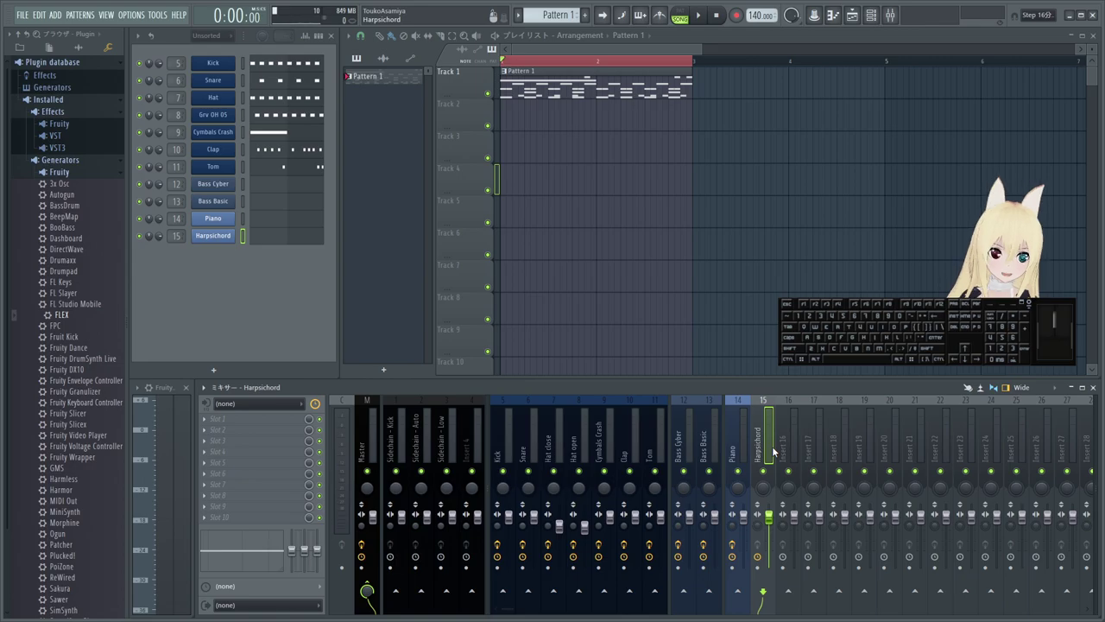
# - Colour the Harpsichord insert to match the Piano insert and confirm
pyautogui.scroll(3)
pyautogui.click(909, 438)
pyautogui.click(946, 493)
pyautogui.press('space')
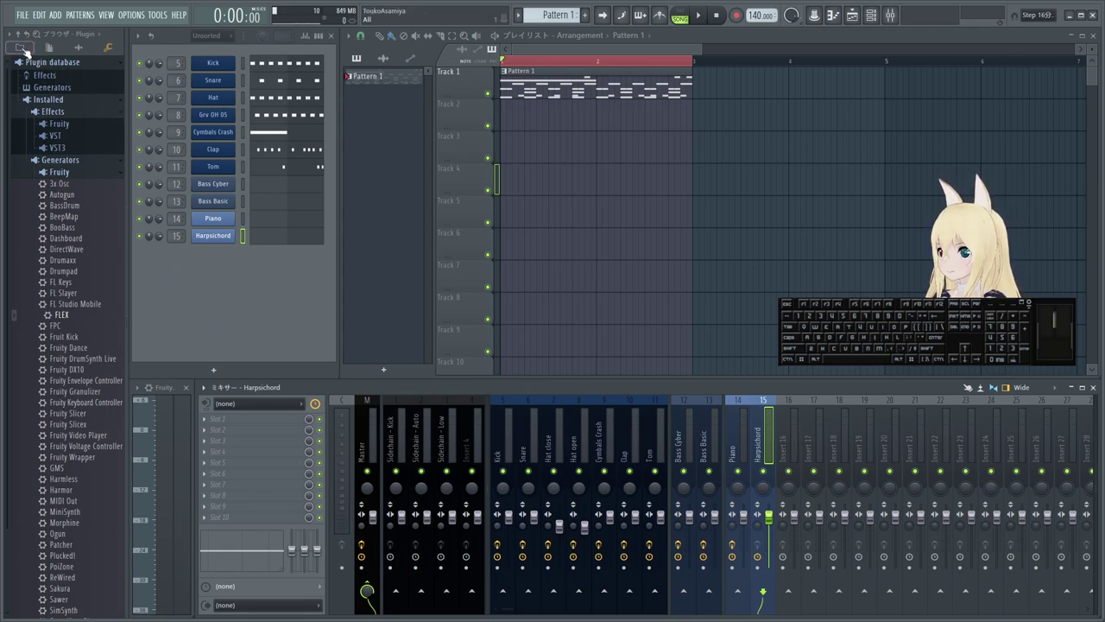
# - Drag FLEX from the plugin database as a new channel below Harpsichord
pyautogui.click(14, 36)
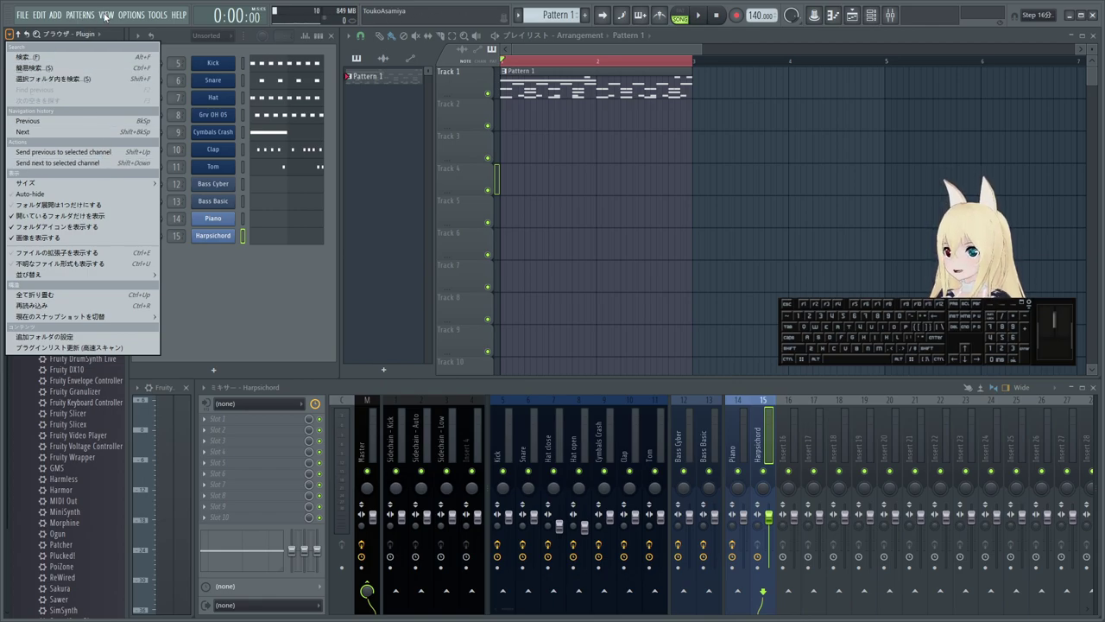
pyautogui.click(277, 328)
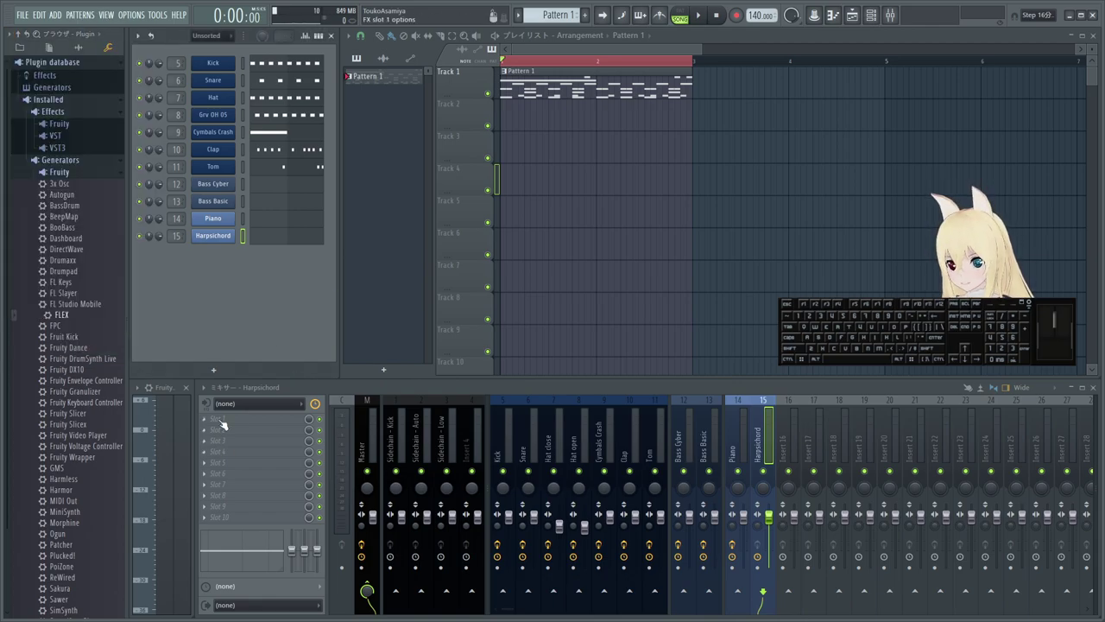
pyautogui.moveTo(61, 322); pyautogui.dragTo(218, 300)
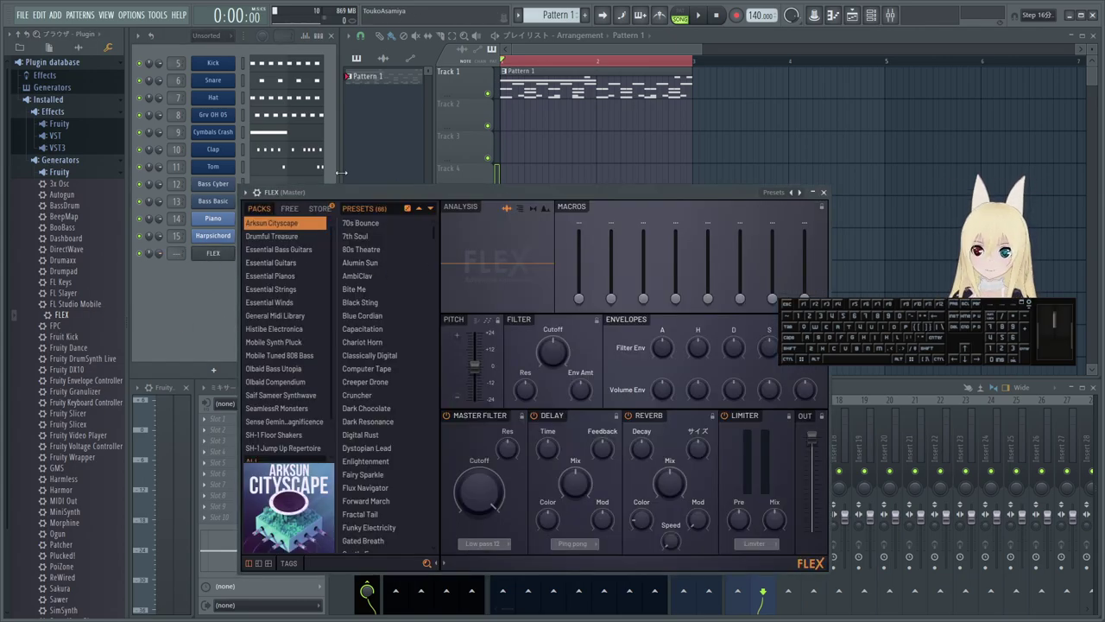
# - Load the Saw ACS preset into the FLEX channel and move its window higher up
pyautogui.click(246, 197)
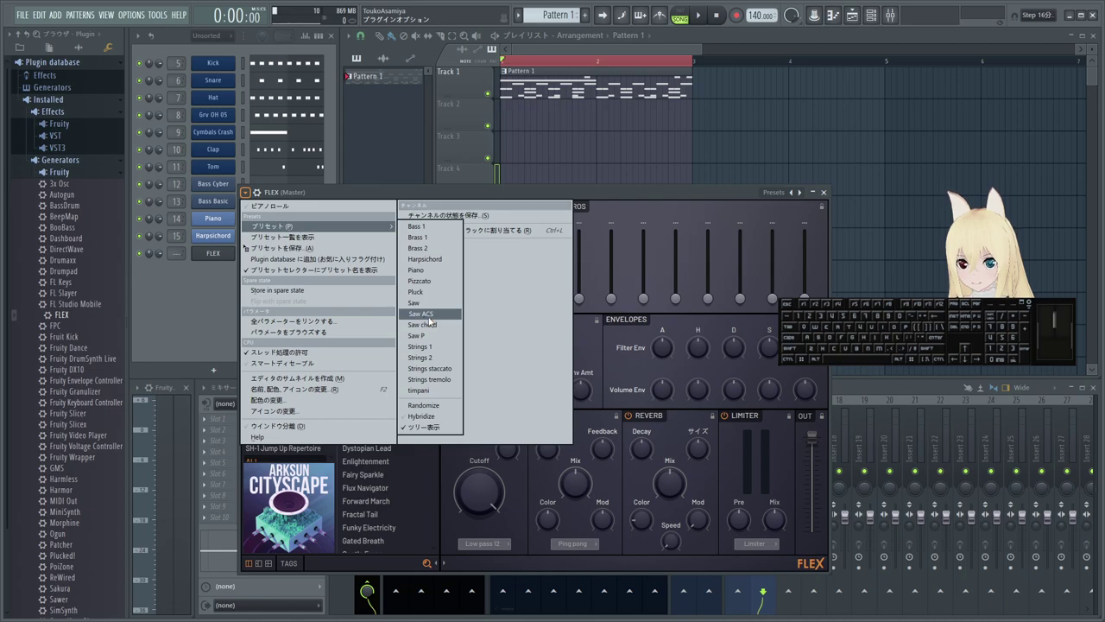
pyautogui.click(432, 319)
pyautogui.moveTo(598, 195); pyautogui.dragTo(753, 96)
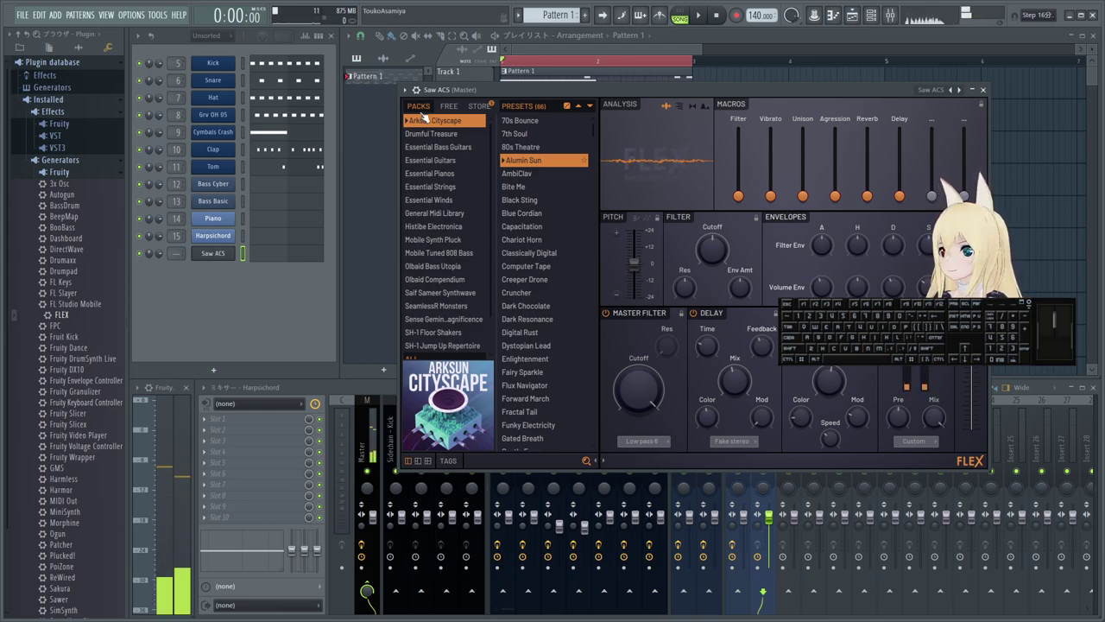
pyautogui.click(492, 107)
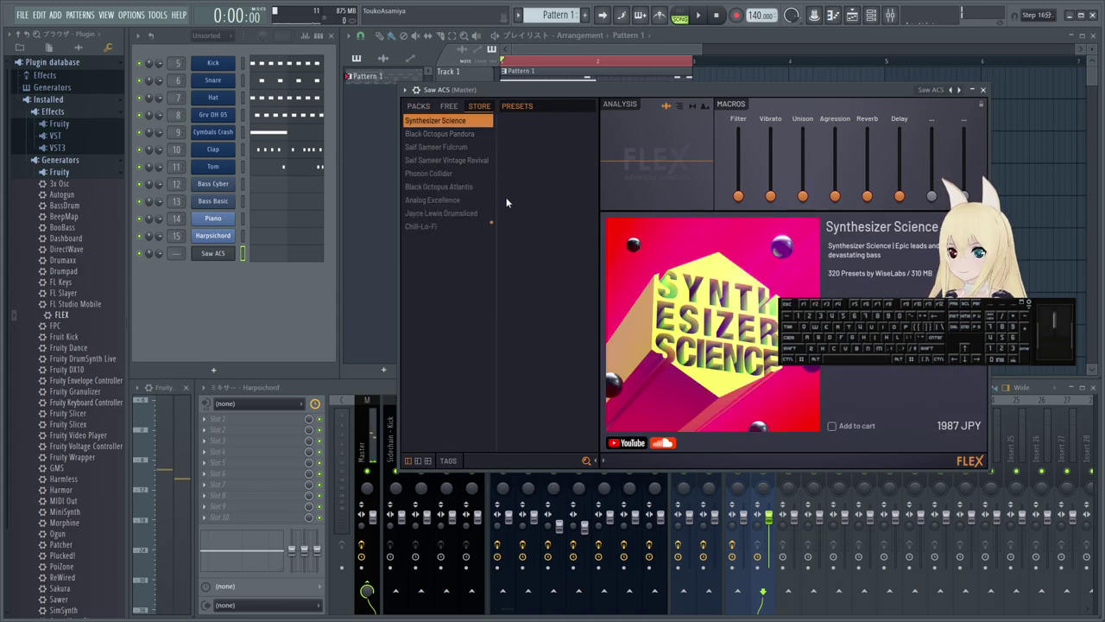
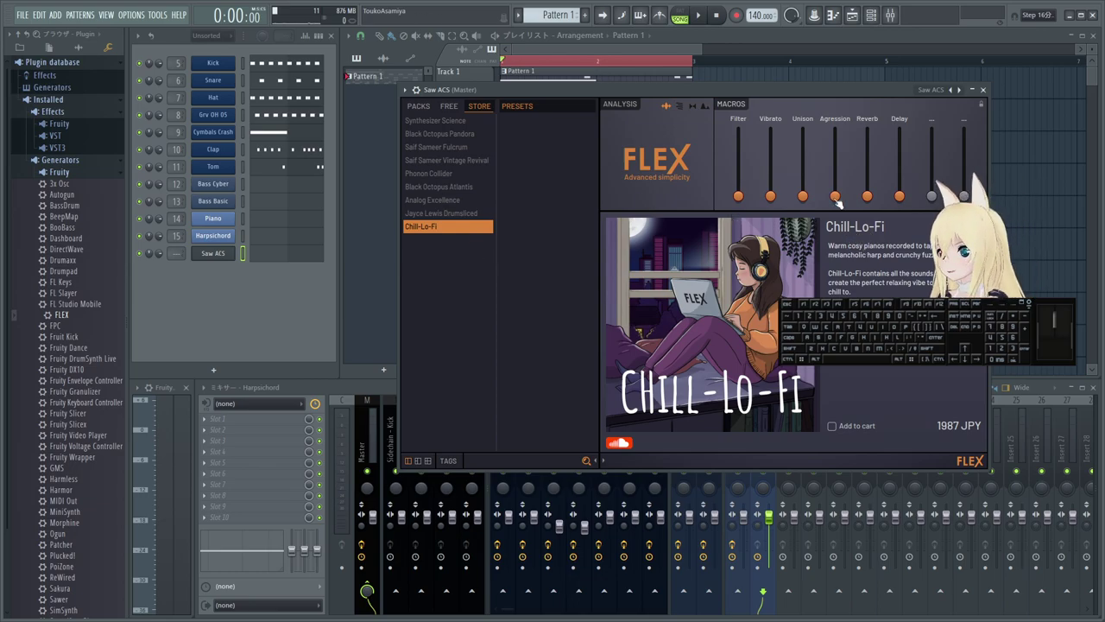
pyautogui.click(421, 110)
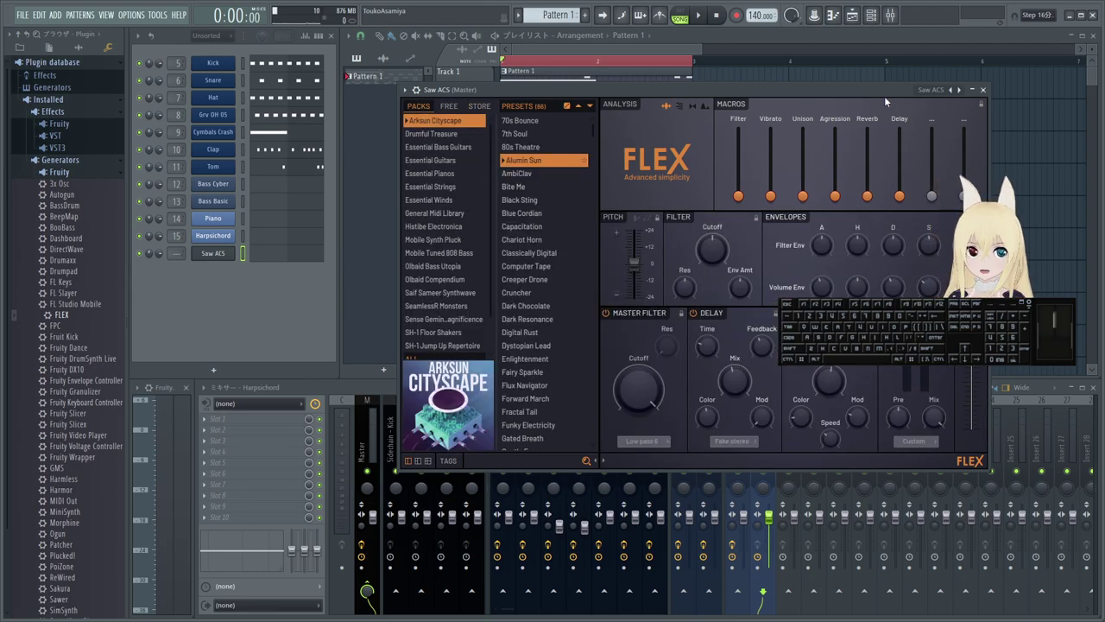
pyautogui.moveTo(875, 93); pyautogui.dragTo(829, 106)
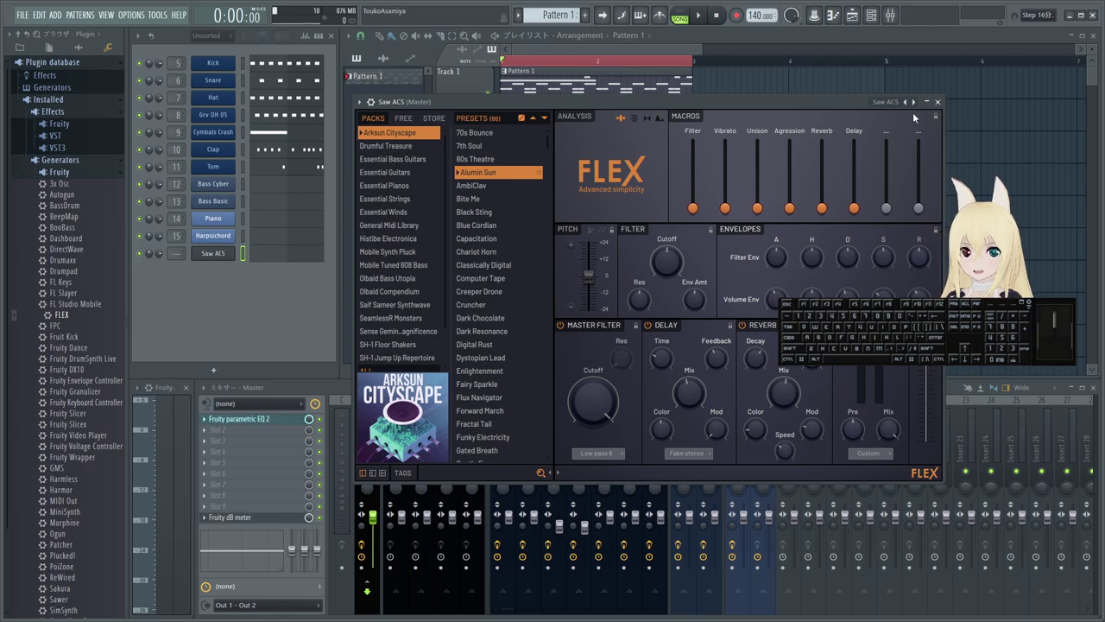
pyautogui.click(808, 103)
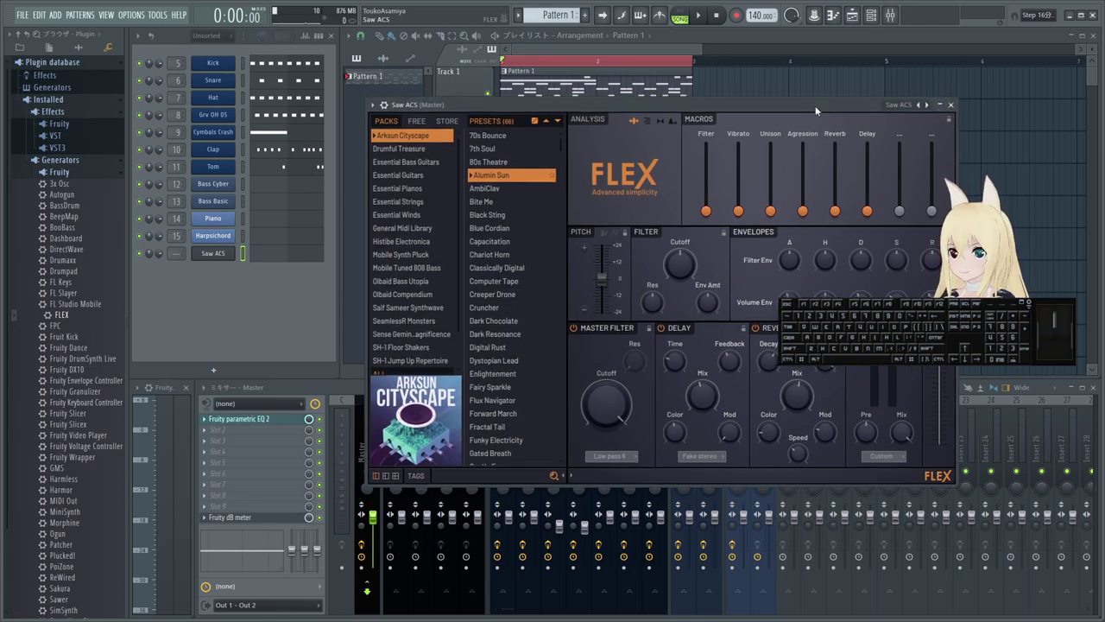
pyautogui.moveTo(818, 108); pyautogui.dragTo(817, 109)
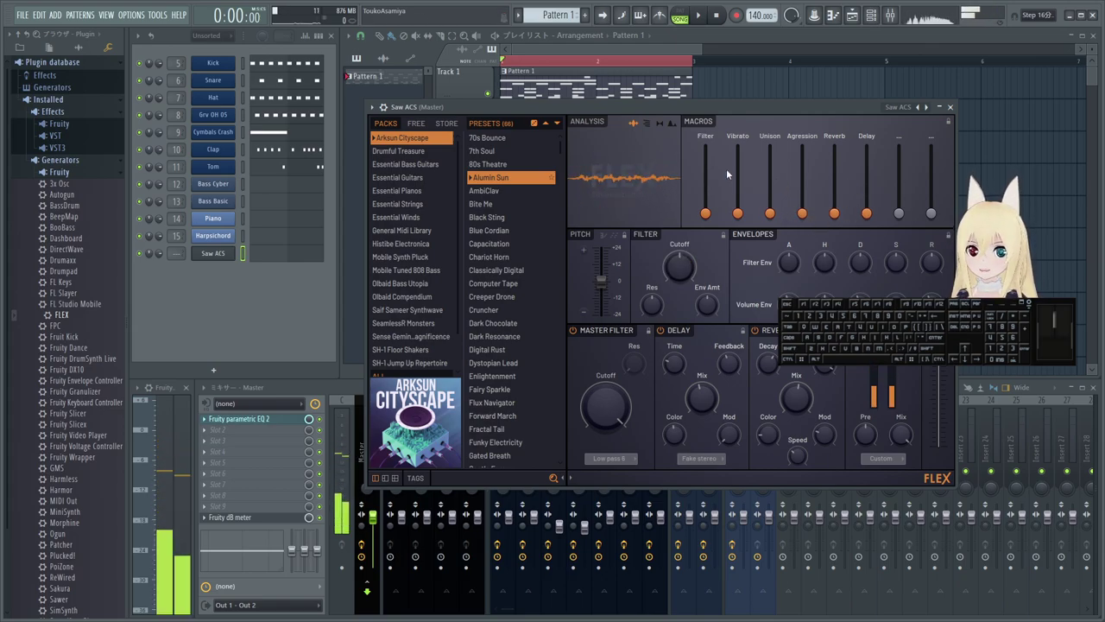
pyautogui.moveTo(710, 215); pyautogui.dragTo(710, 216)
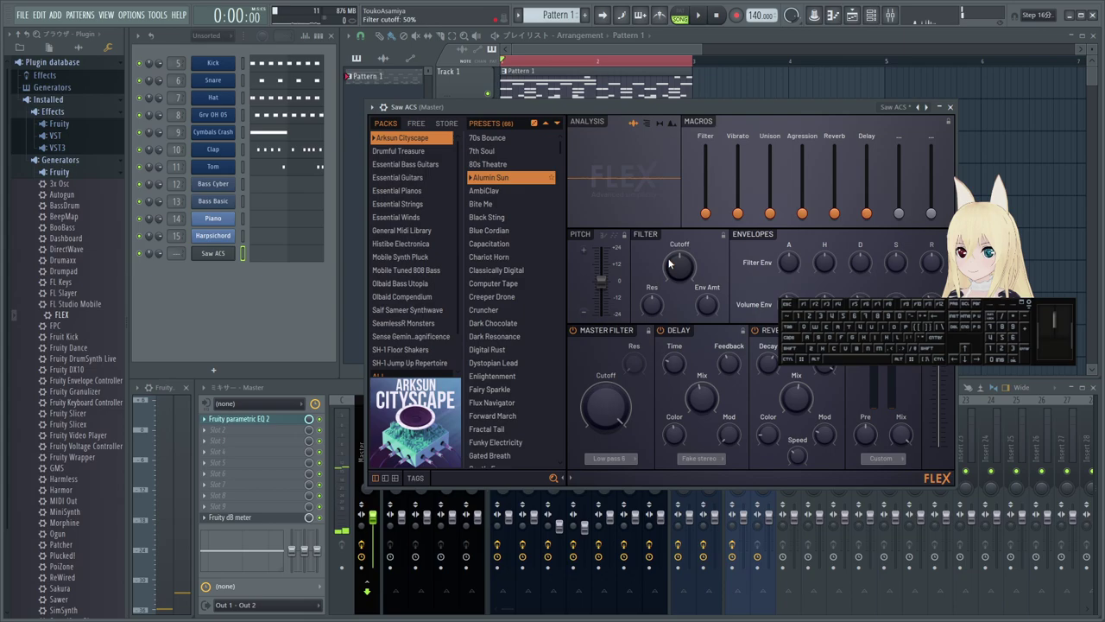
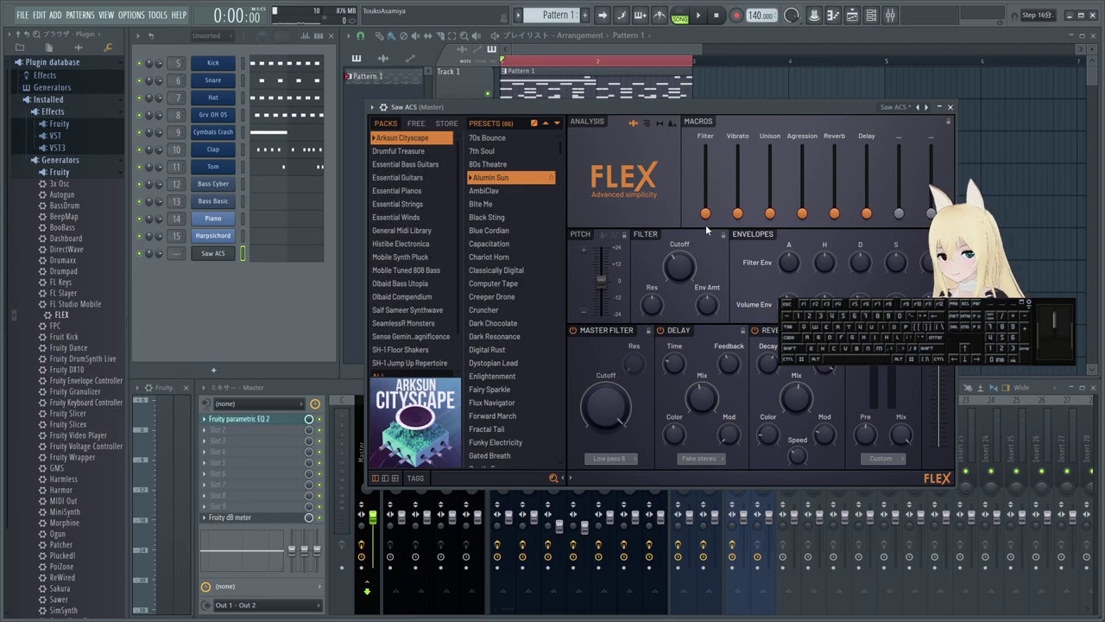
pyautogui.moveTo(712, 218); pyautogui.dragTo(709, 216)
pyautogui.rightClick(686, 268)
pyautogui.click(711, 274)
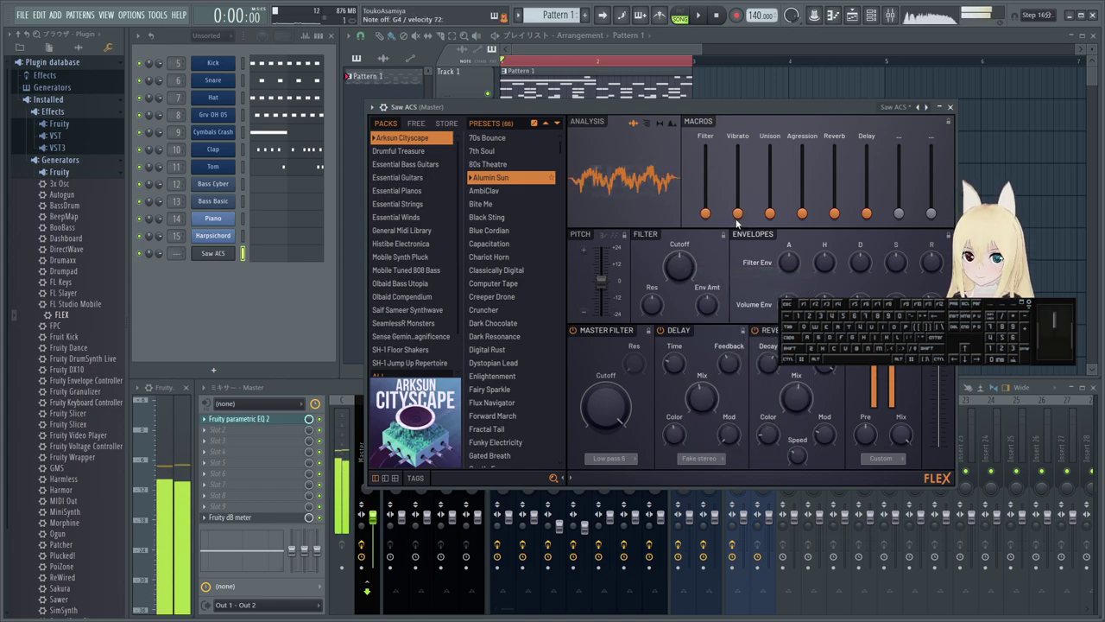
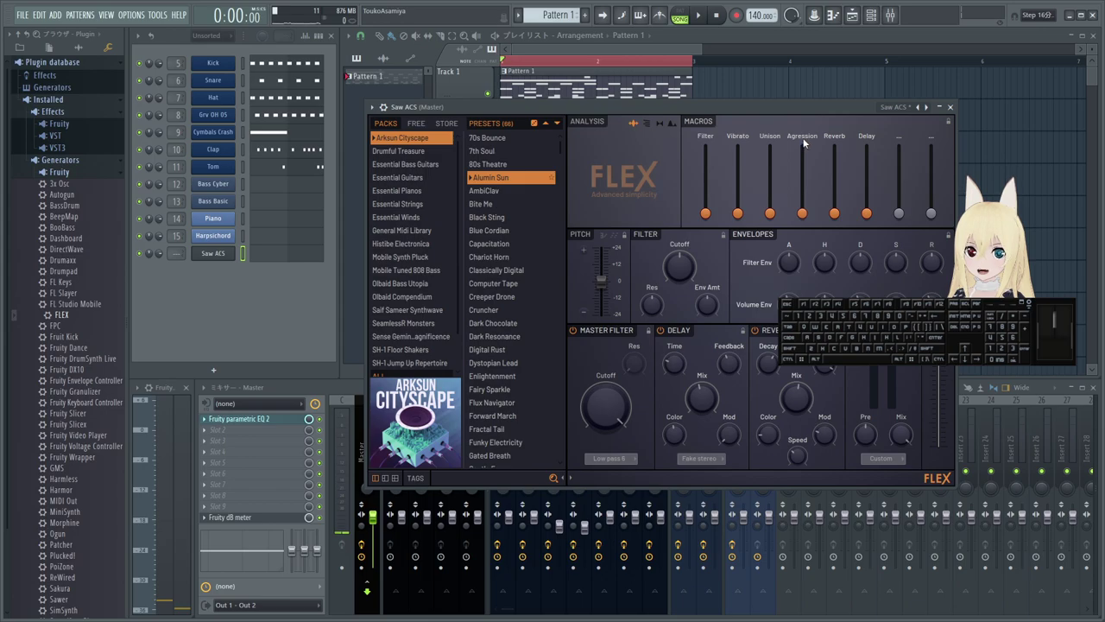
pyautogui.moveTo(807, 216); pyautogui.dragTo(803, 216)
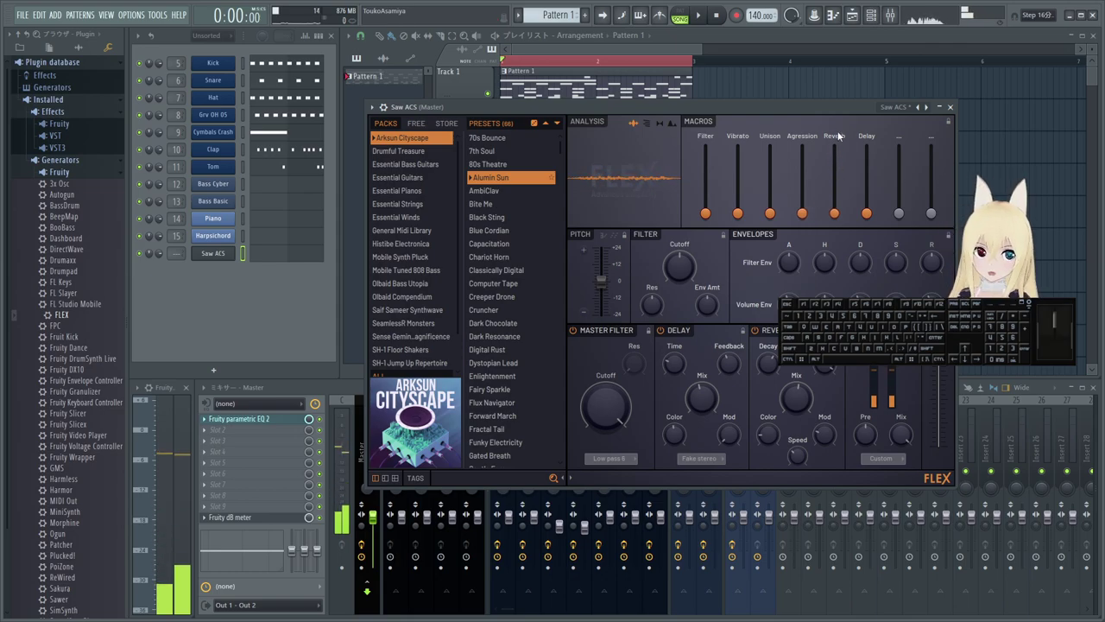
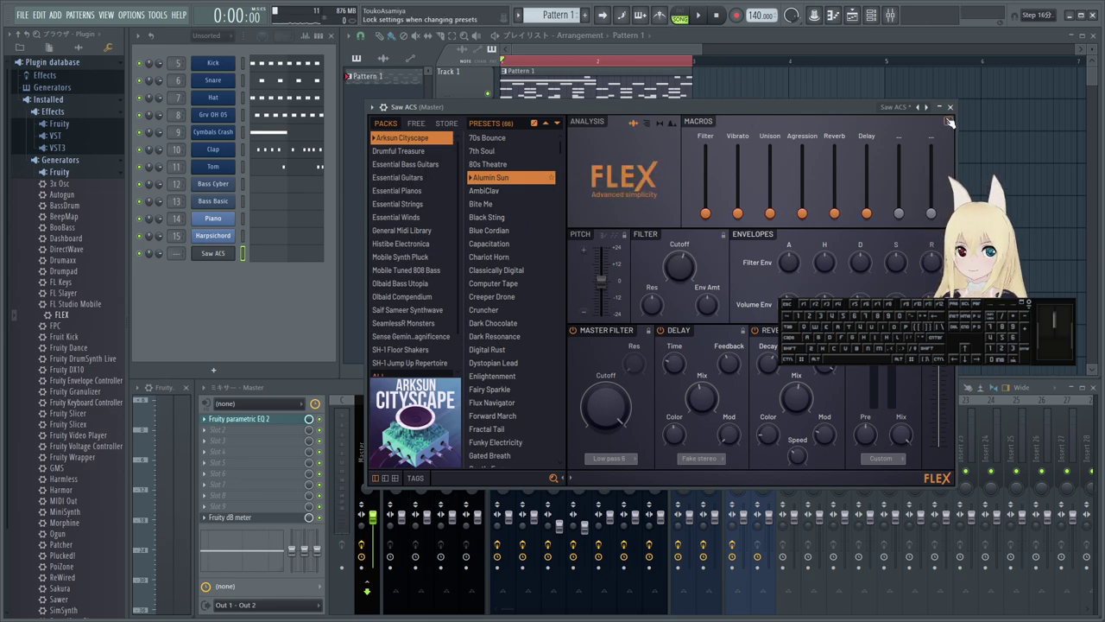
# - Close the Saw ACS instrument window and dismiss the channel rename dialog
pyautogui.click(953, 111)
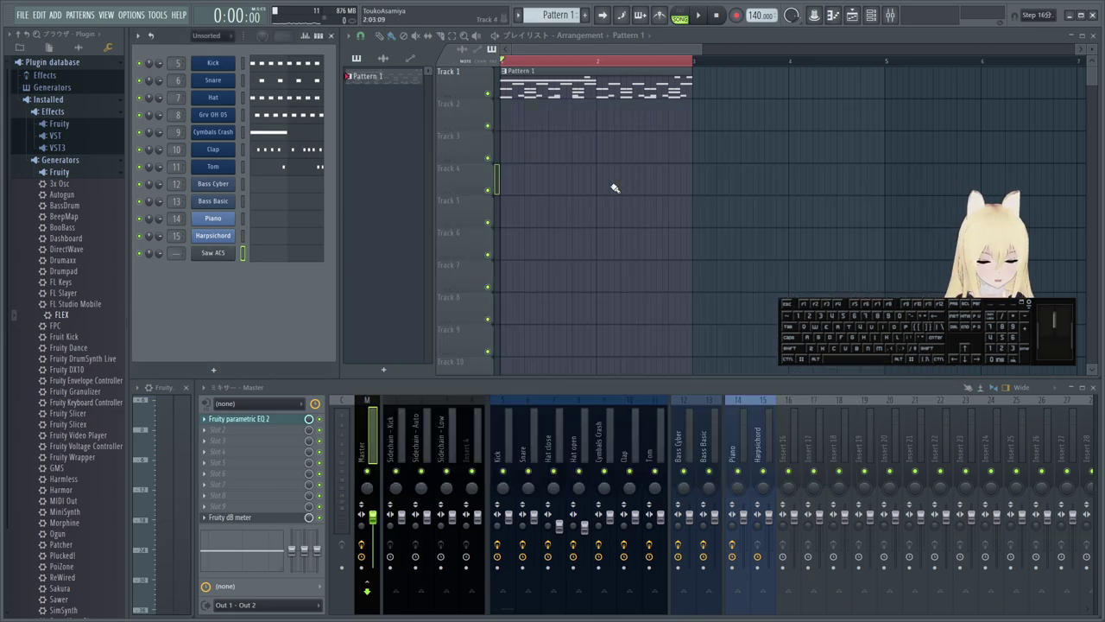
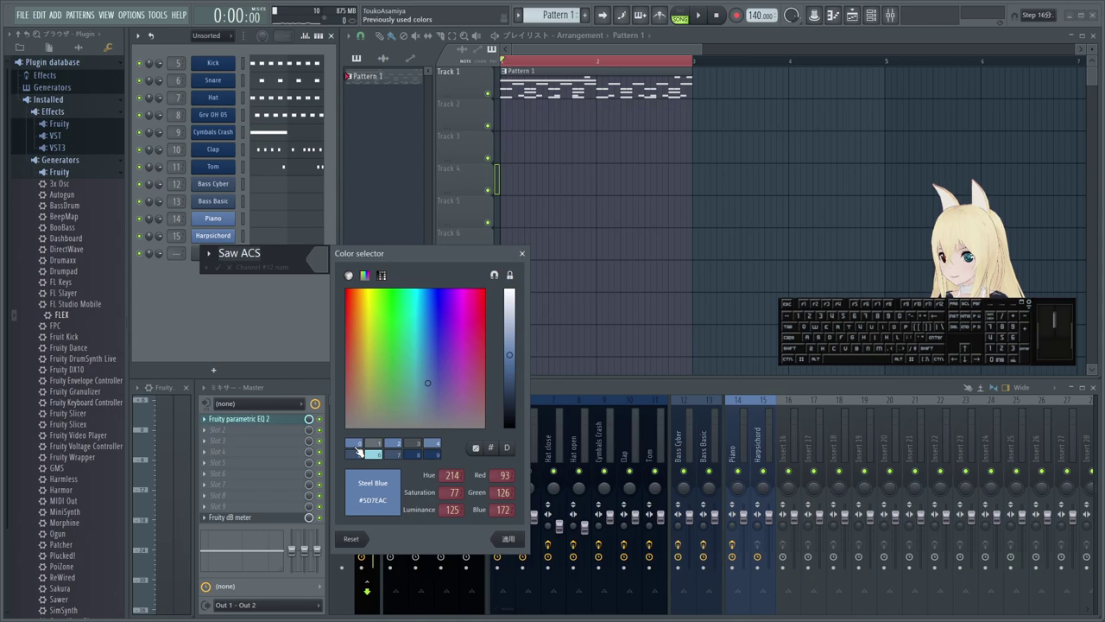
pyautogui.press('Return')
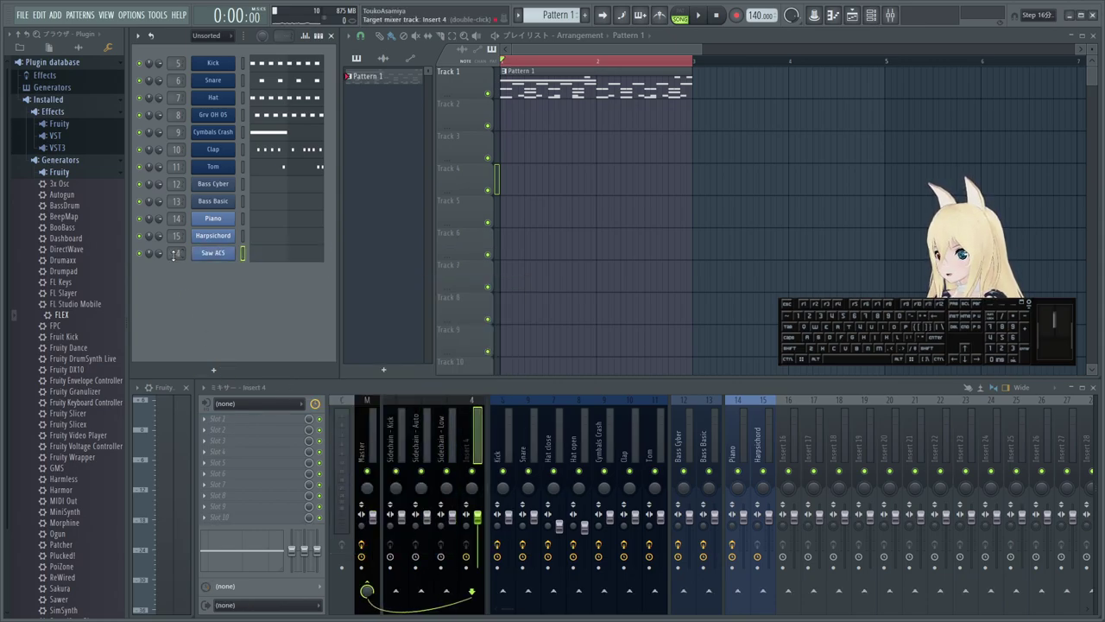
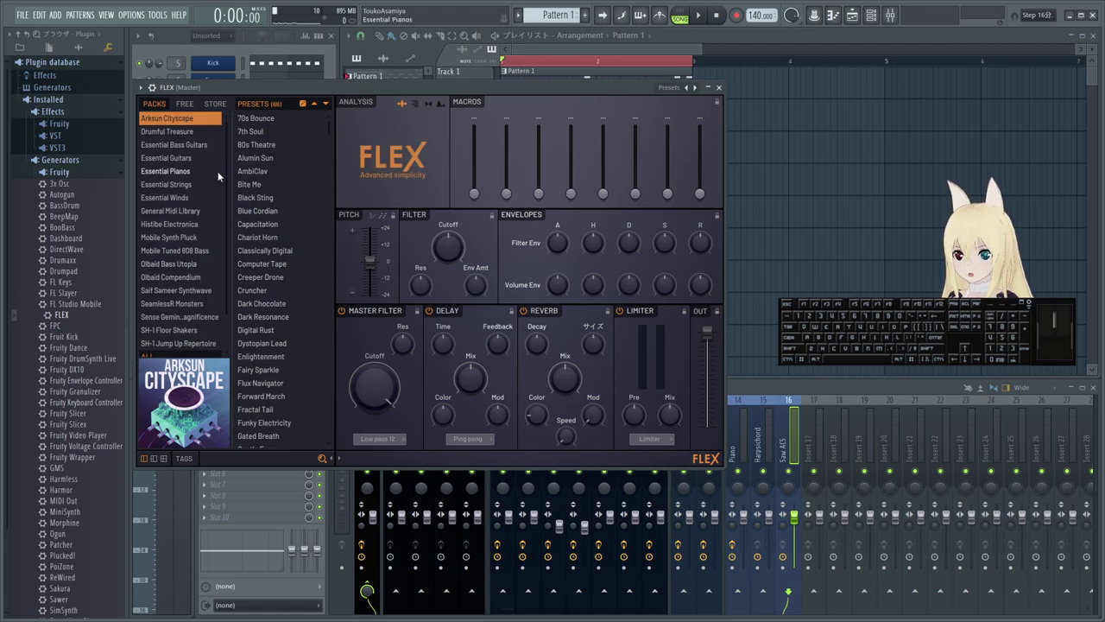
# - Load the Strings 1 preset into the newly added FLEX channel
pyautogui.click(146, 87)
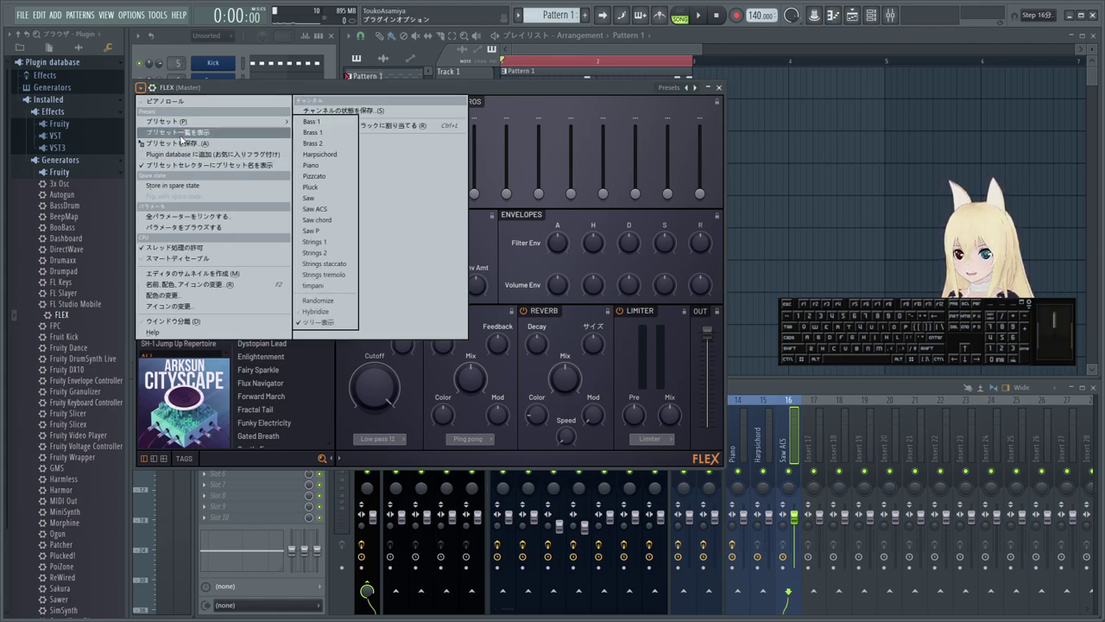
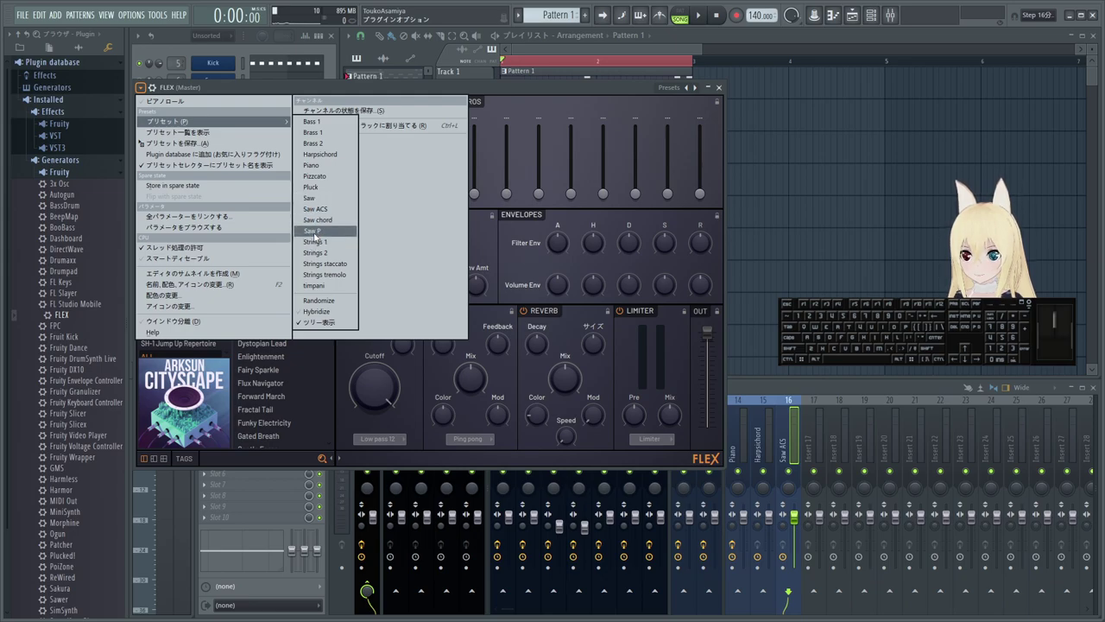
pyautogui.click(330, 238)
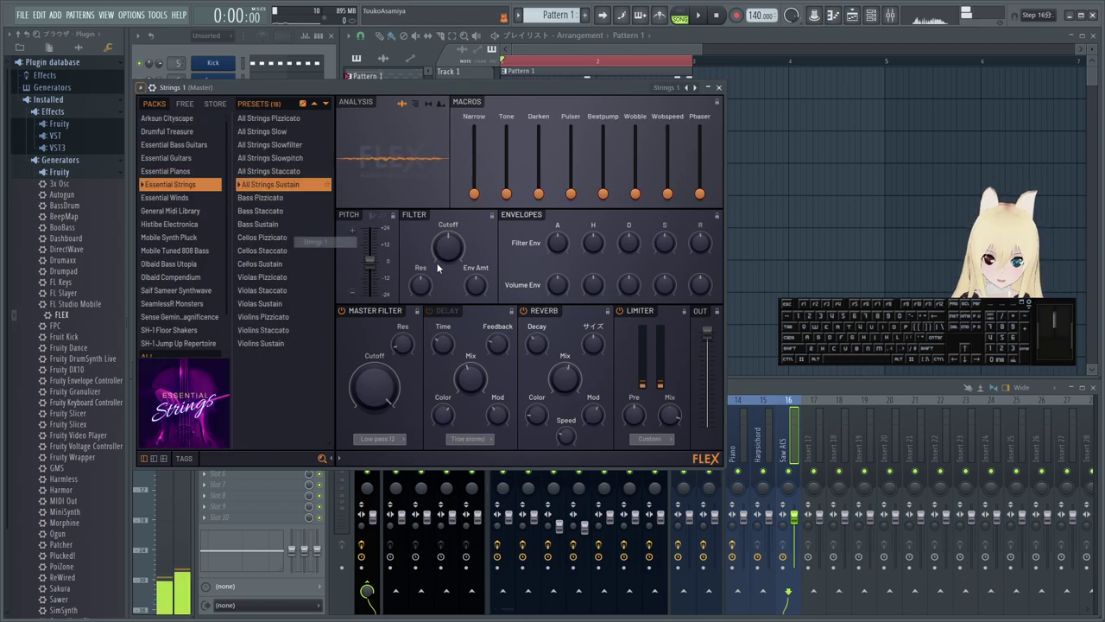
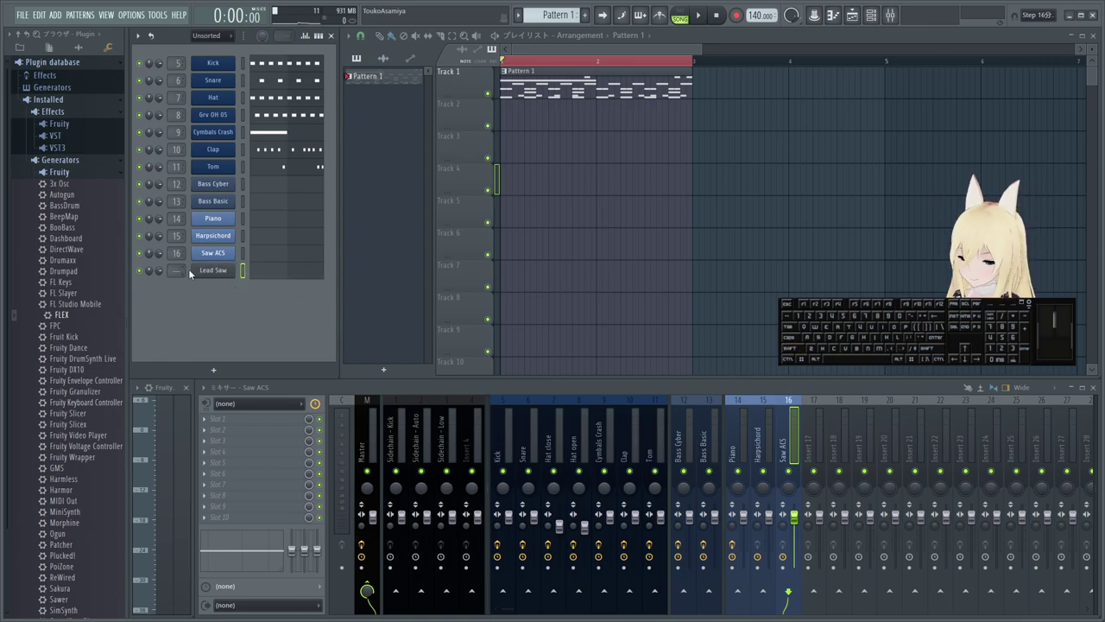
# - Bring up the rename/colour dialog for the new channel and browse its icon choices
pyautogui.middleClick(218, 275)
pyautogui.click(320, 281)
pyautogui.click(387, 461)
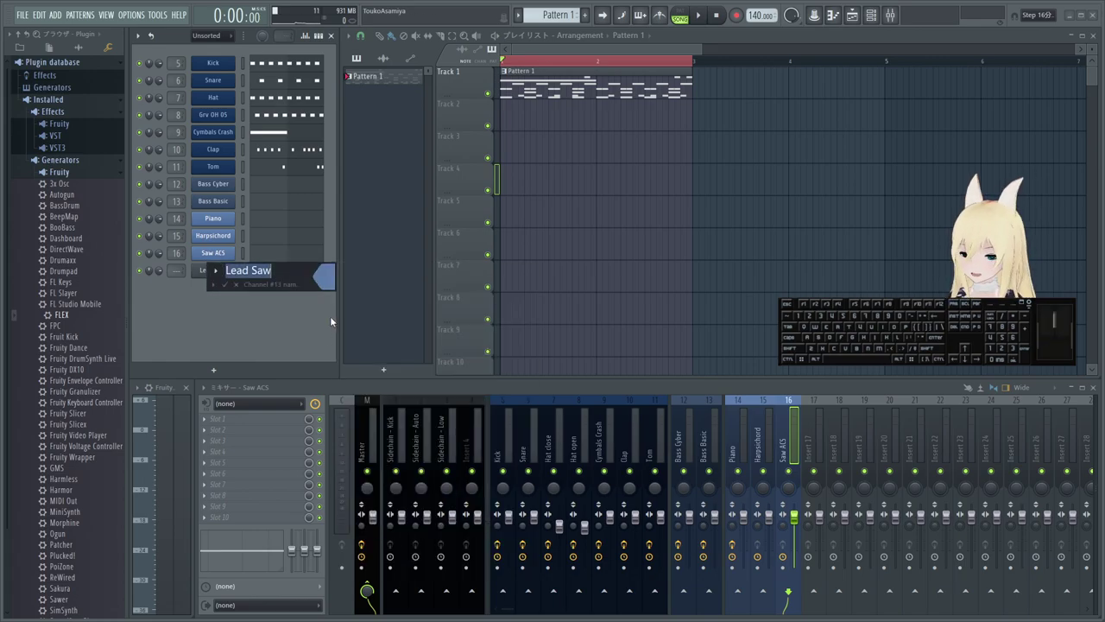
pyautogui.click(333, 283)
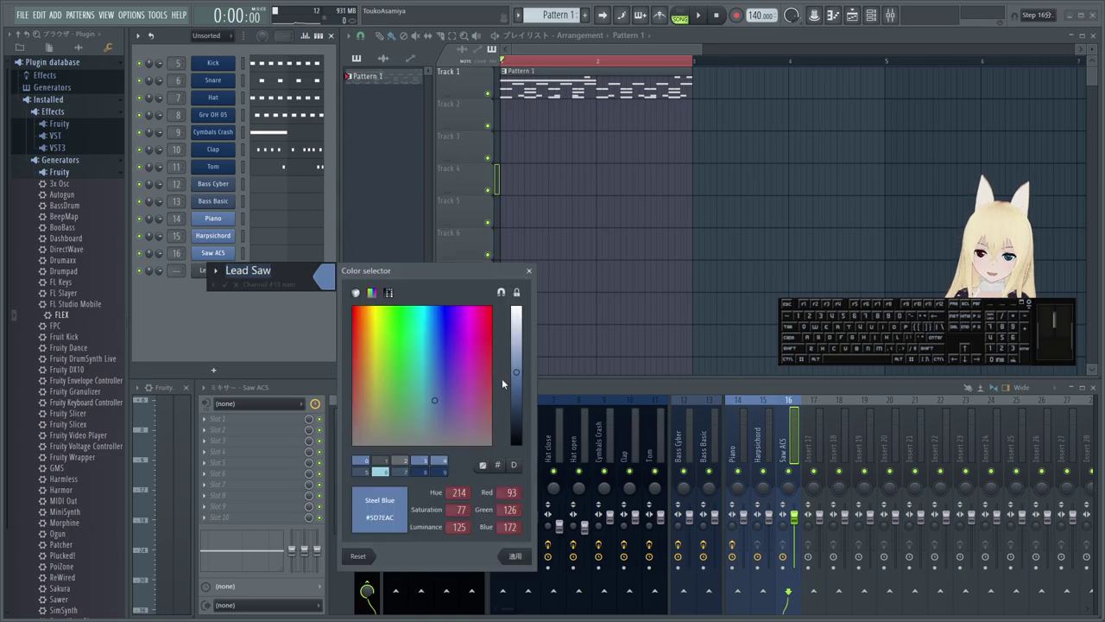
pyautogui.moveTo(522, 377); pyautogui.dragTo(521, 366)
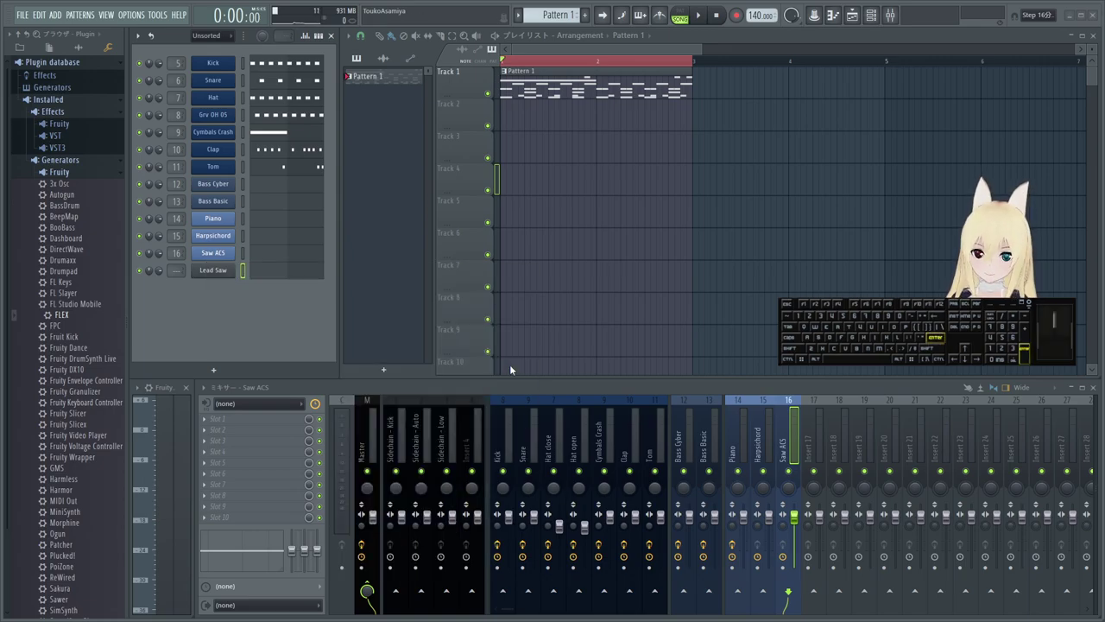
pyautogui.scroll(3)
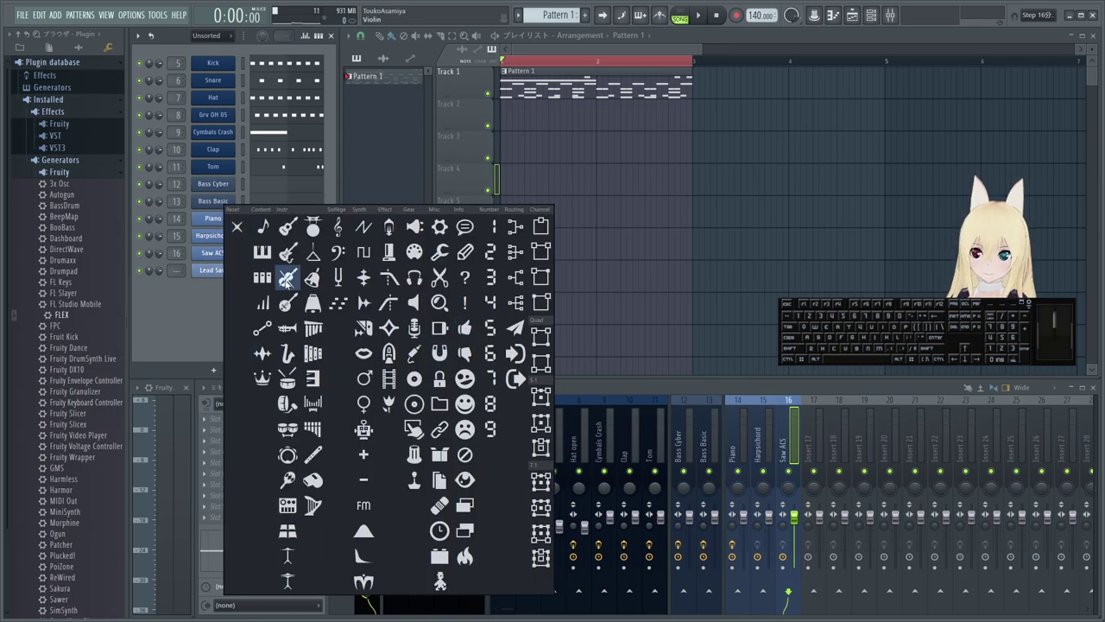
pyautogui.scroll(3)
pyautogui.scroll(3)
# - Give the Lead Saw channel an icon and a steel blue colour with adjusted brightness, then confirm
pyautogui.click(322, 285)
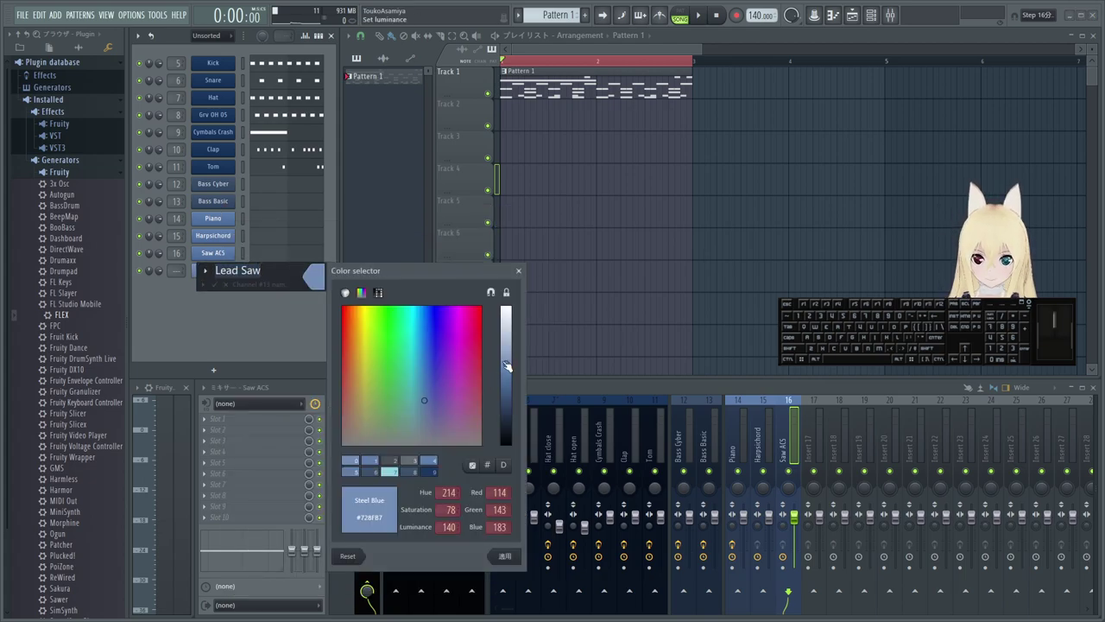
pyautogui.click(505, 364)
pyautogui.moveTo(431, 404); pyautogui.dragTo(431, 417)
pyautogui.press('Return')
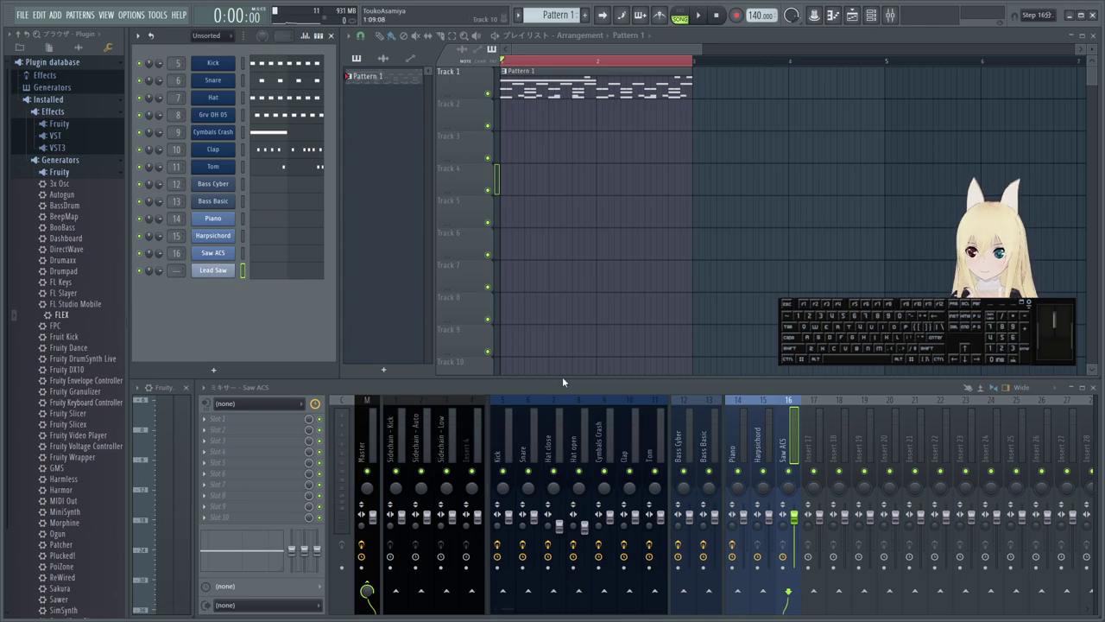
# - Rename empty mixer insert 17 to Lead Saw
pyautogui.click(821, 444)
pyautogui.middleClick(819, 446)
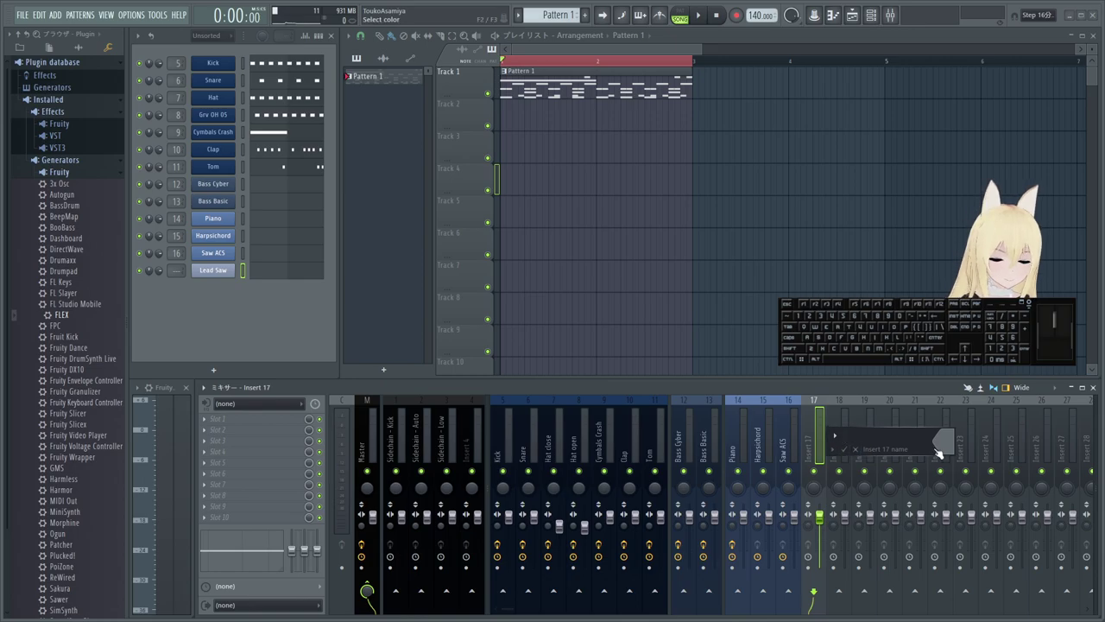
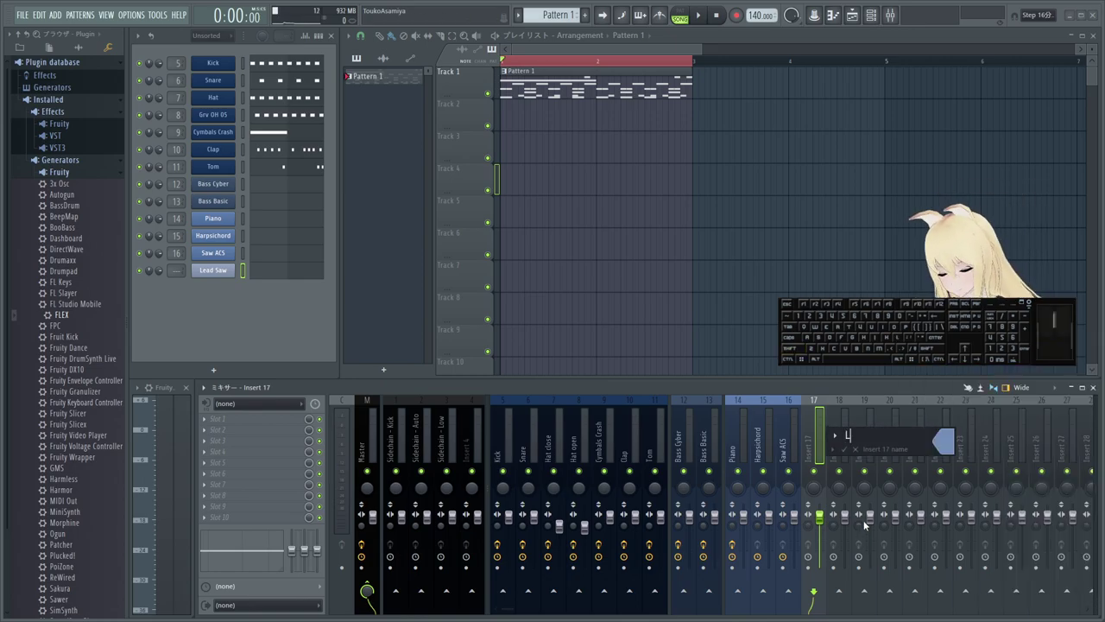
pyautogui.press('space')
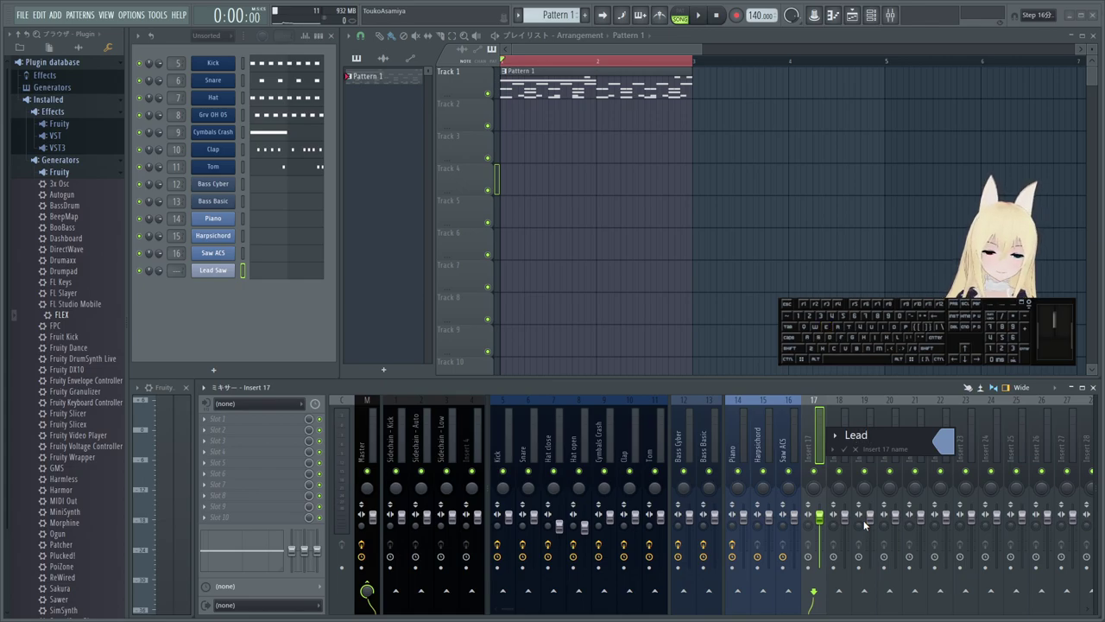
pyautogui.press('shift+s')
pyautogui.press('a')
pyautogui.press('w')
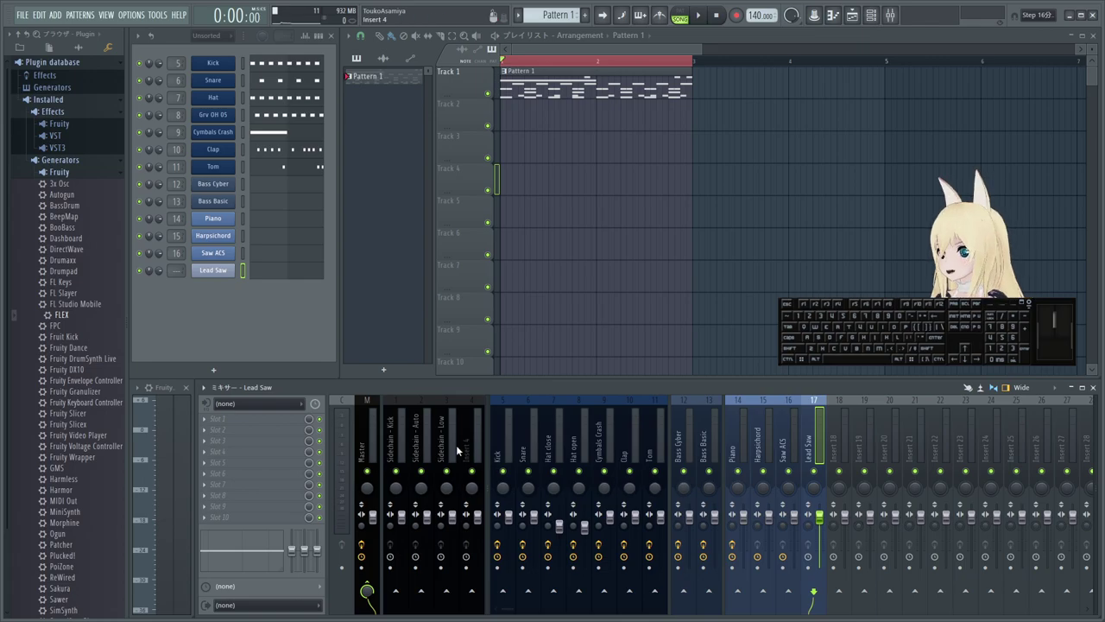
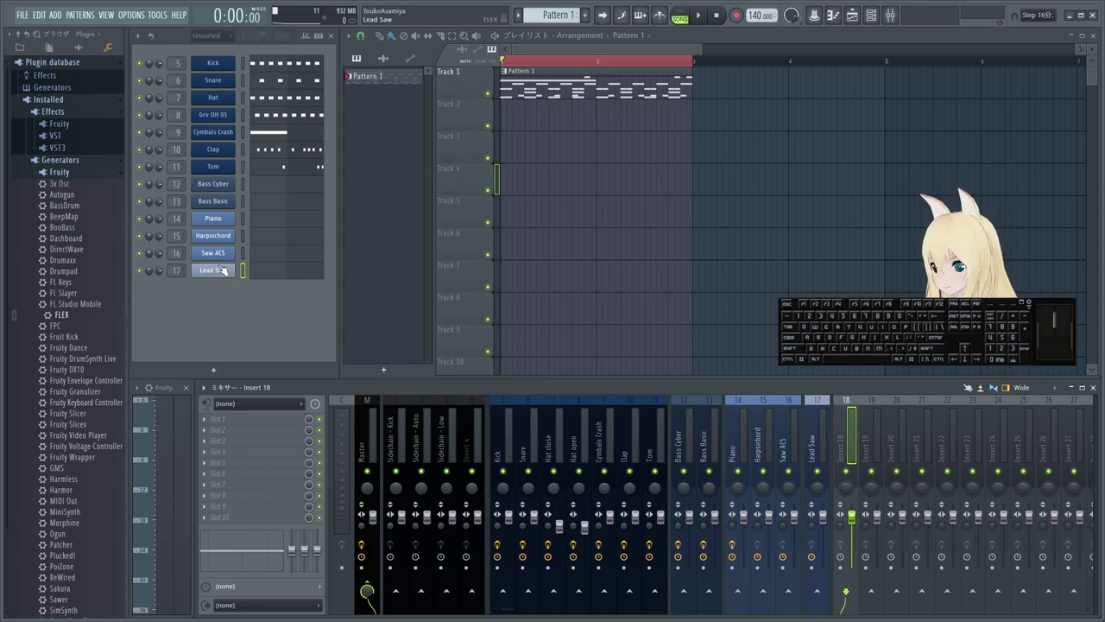
# - Reapply the Lead Saw channel's light steel blue colour in its rename dialog
pyautogui.middleClick(224, 275)
pyautogui.click(341, 280)
pyautogui.moveTo(454, 412); pyautogui.dragTo(452, 393)
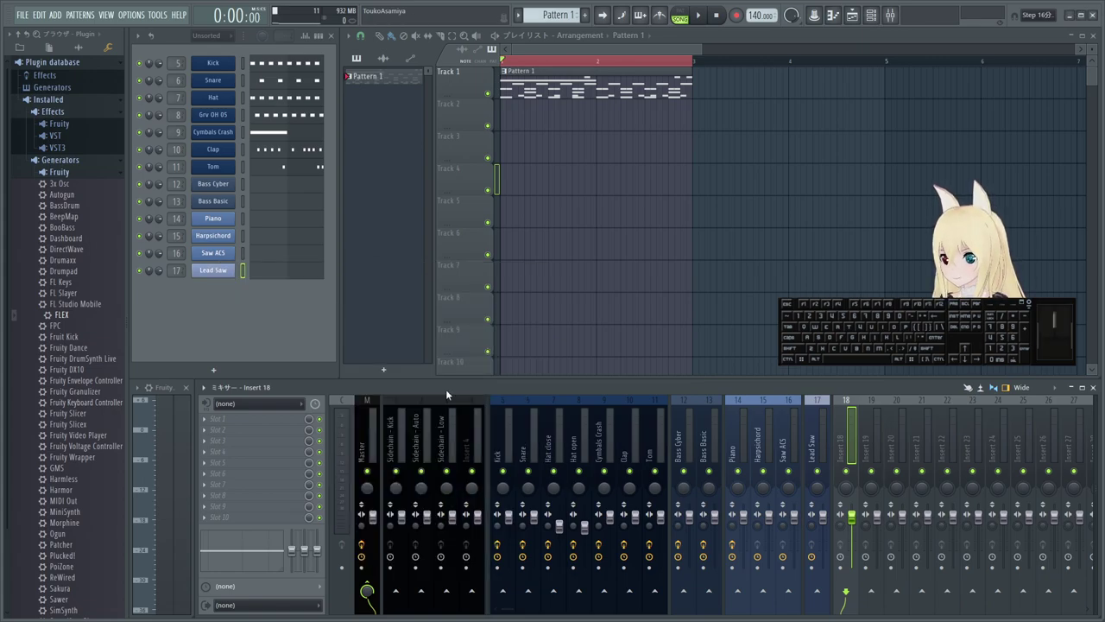
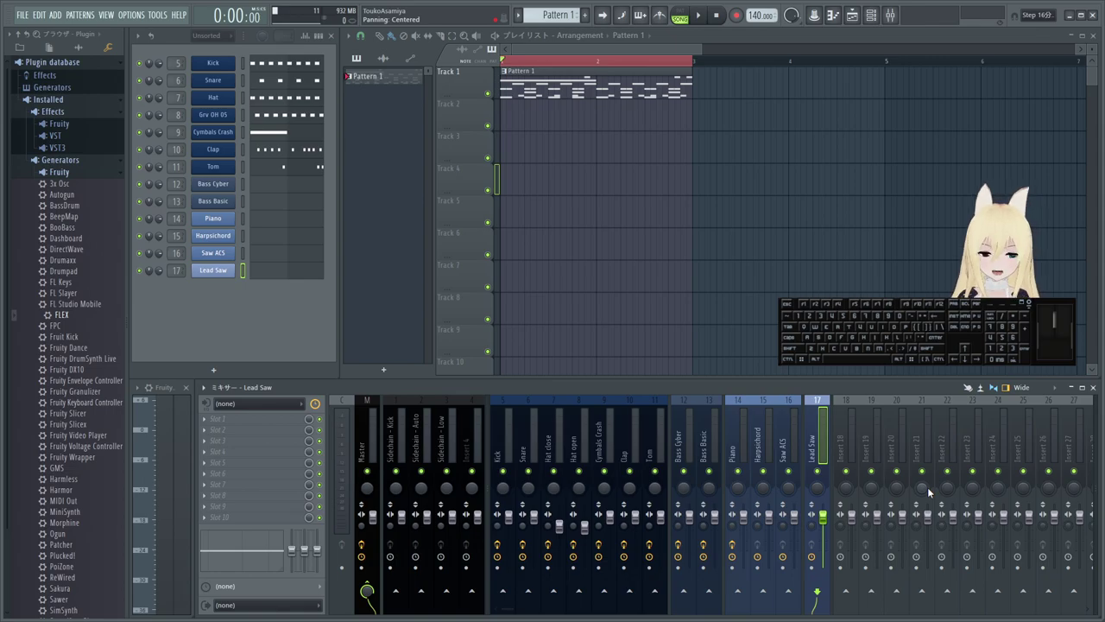
# - Copy the Fruity Parametric EQ 2 onto the Harpsichord insert and view its effects
pyautogui.click(224, 290)
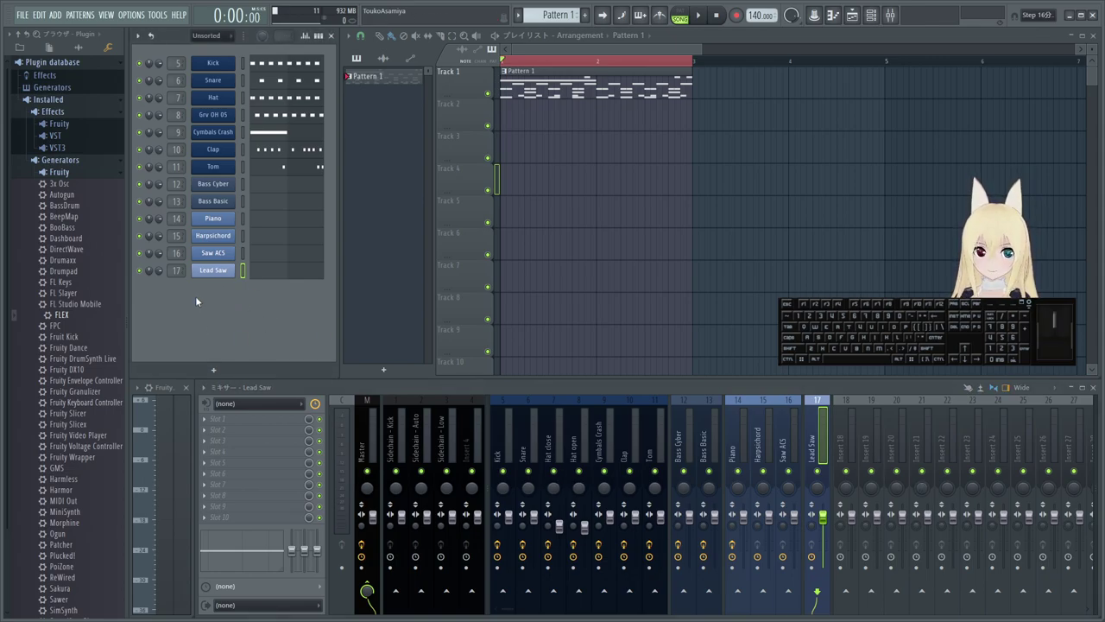
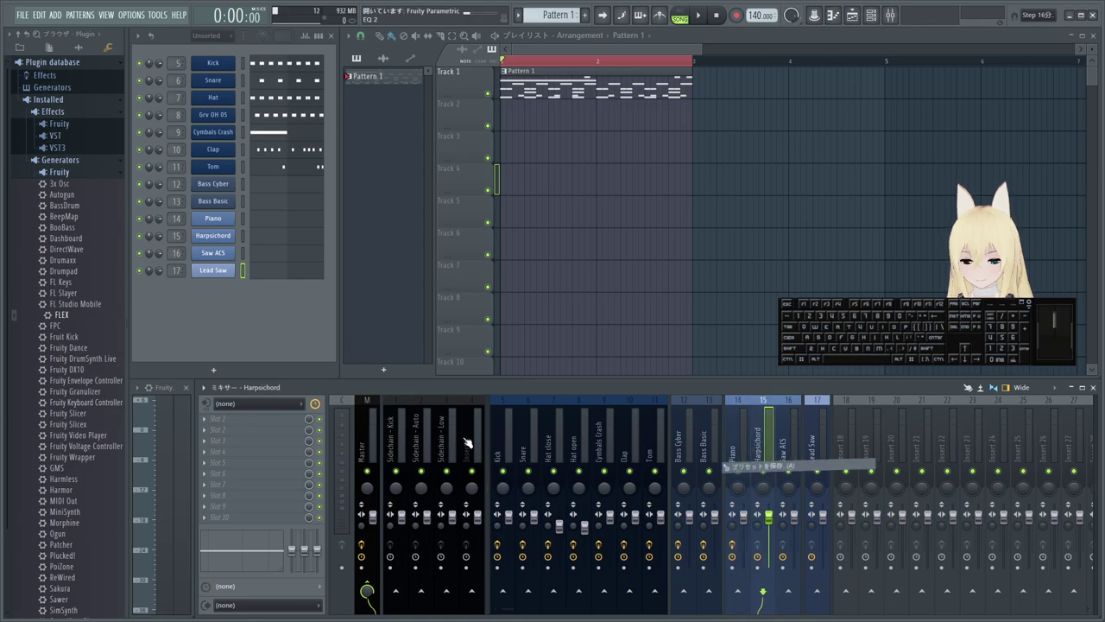
pyautogui.moveTo(397, 89); pyautogui.dragTo(525, 158)
pyautogui.click(660, 160)
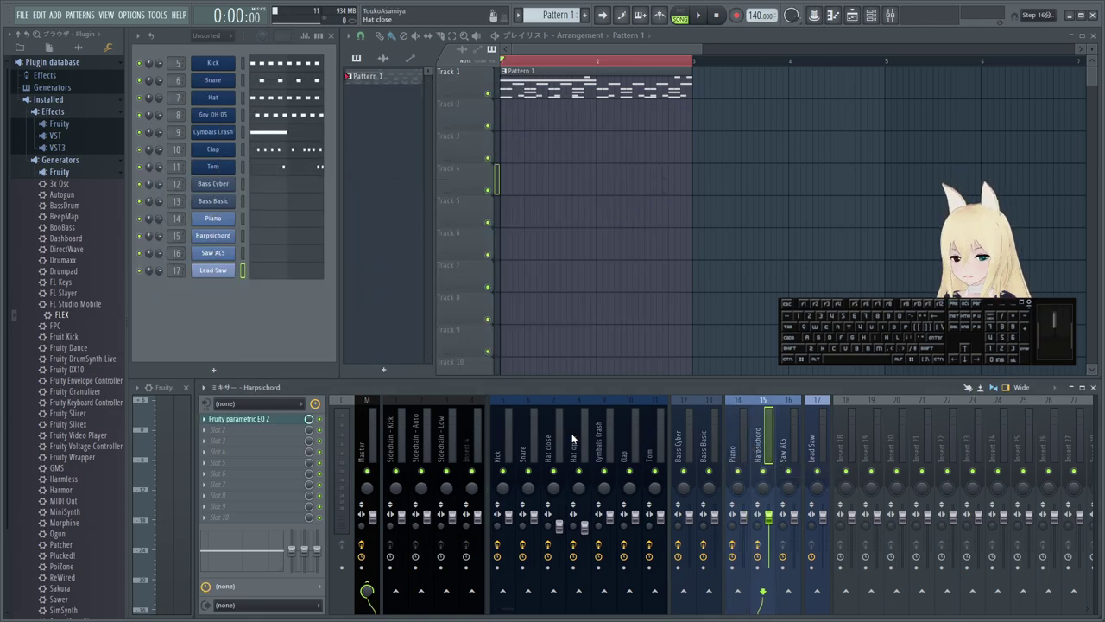
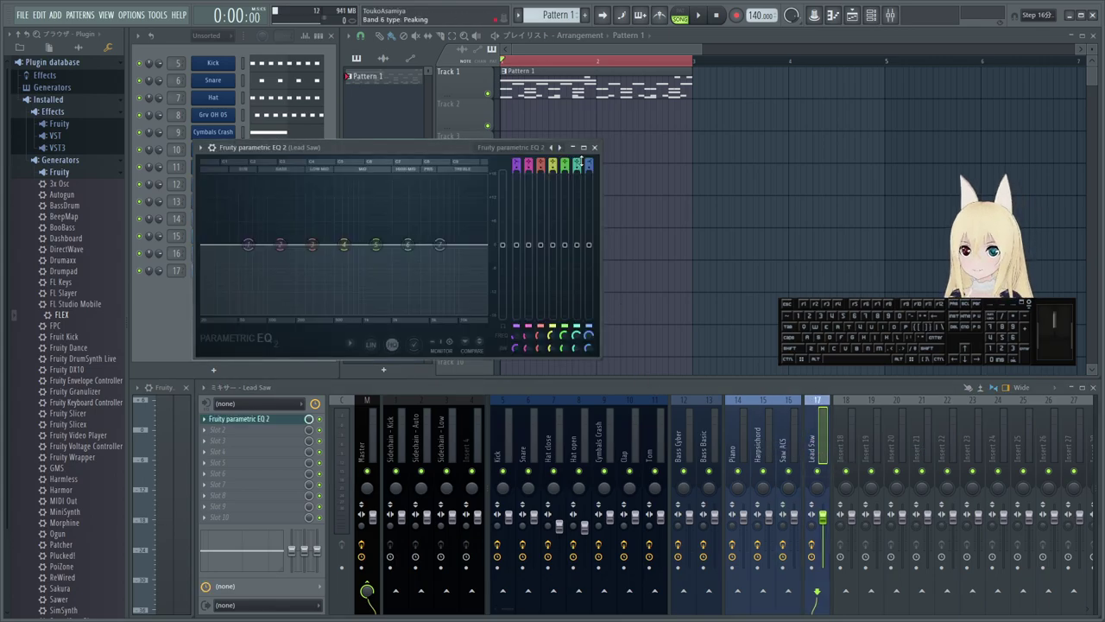
# - Copy the Fruity Parametric EQ 2 onto the Lead Saw insert and close the EQ window
pyautogui.click(597, 155)
pyautogui.moveTo(443, 147); pyautogui.dragTo(600, 168)
pyautogui.click(757, 173)
pyautogui.click(755, 168)
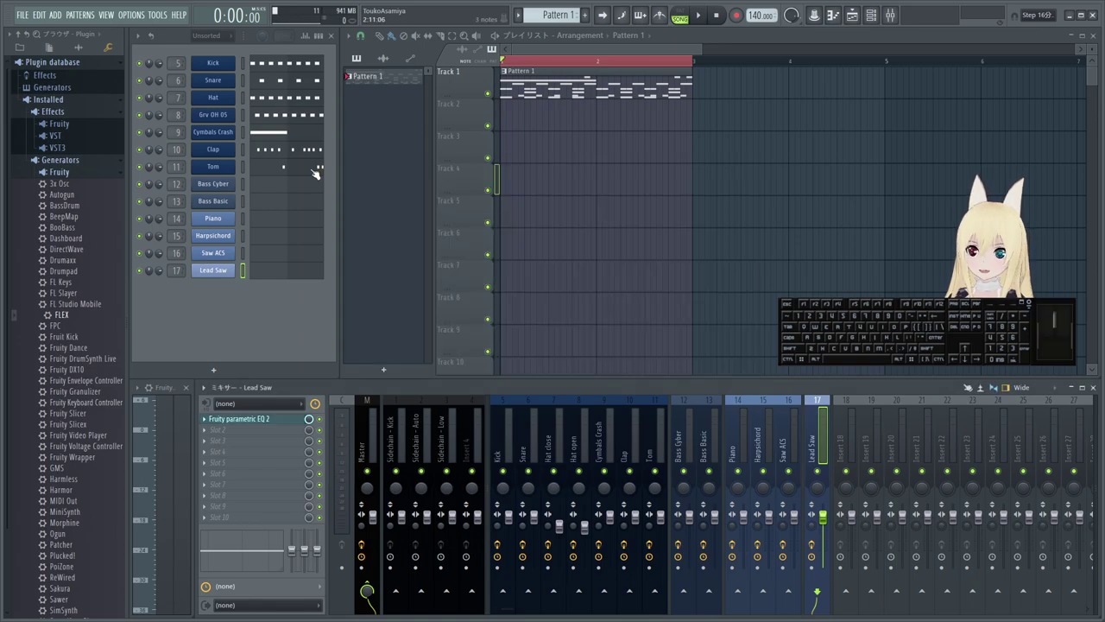
# - Audition the drum channels, previewing the Snare sound
pyautogui.click(245, 61)
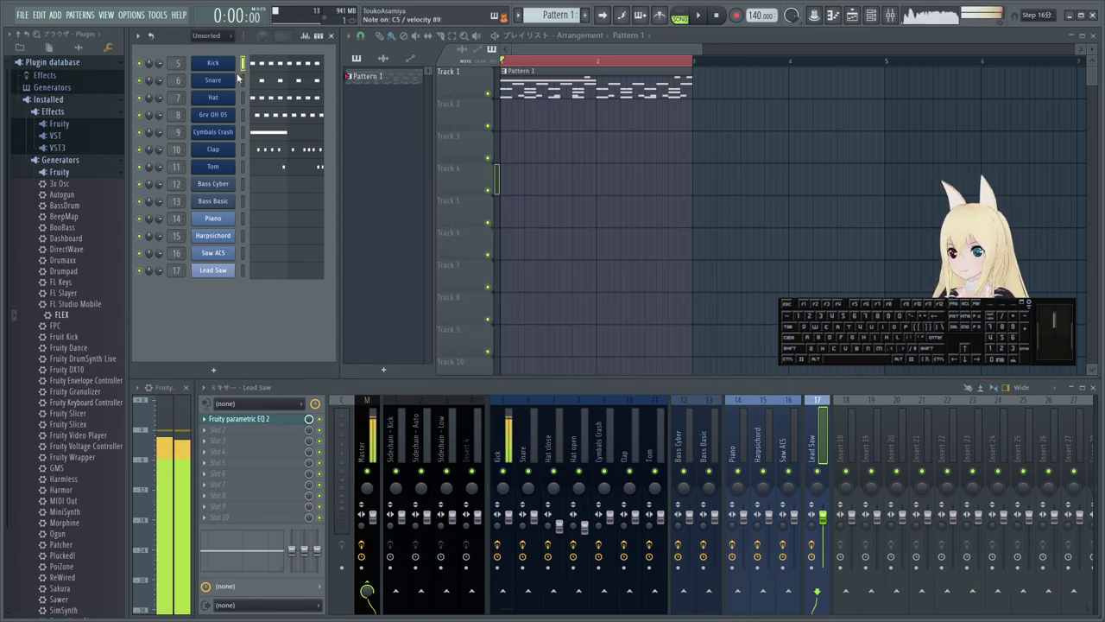
pyautogui.click(247, 81)
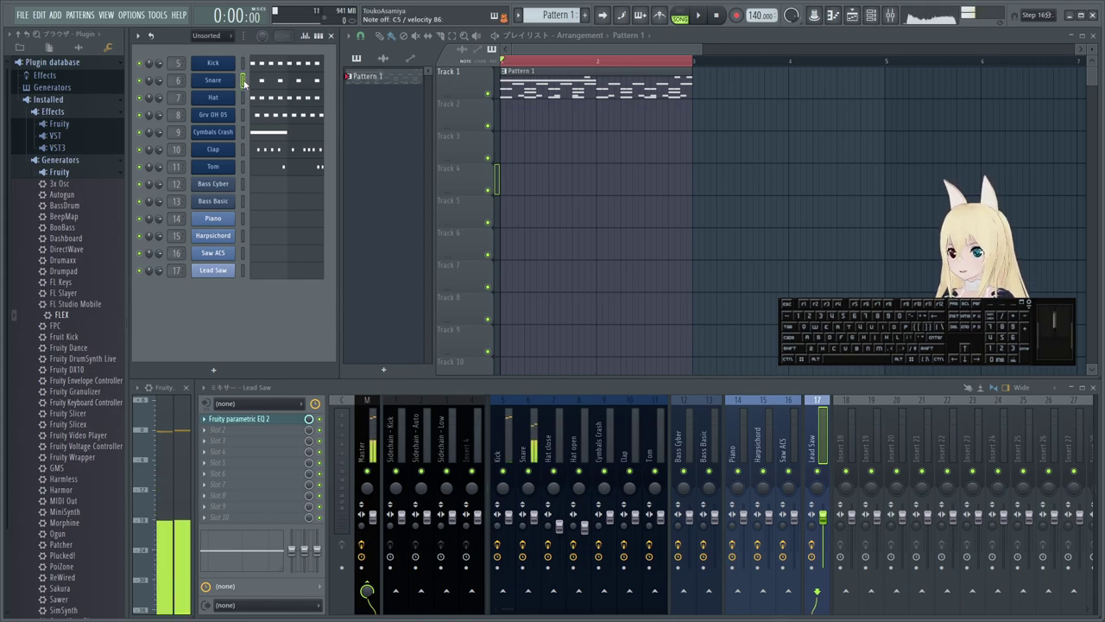
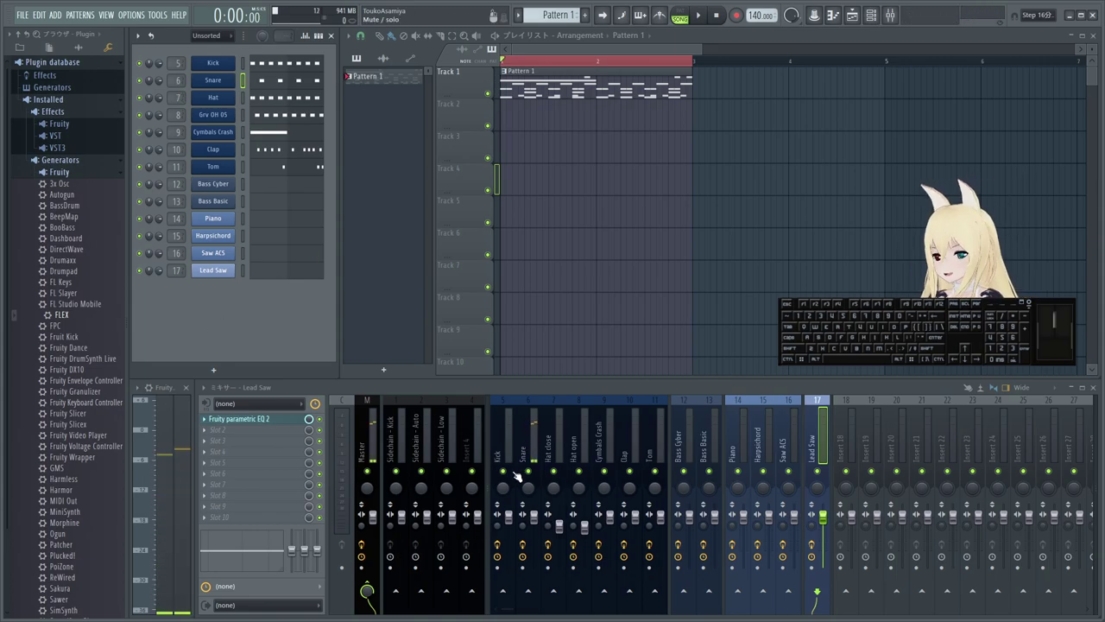
# - Load Fruity delay bank on the Snare insert, then replace it with Fruity Delay 3
pyautogui.click(539, 443)
pyautogui.click(207, 441)
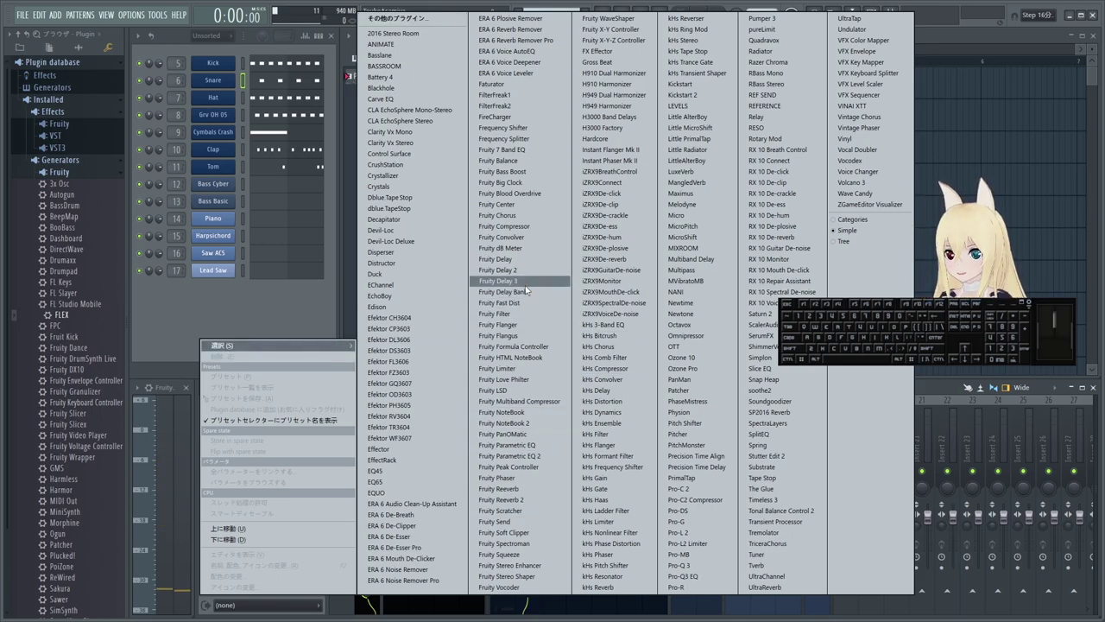
pyautogui.click(529, 288)
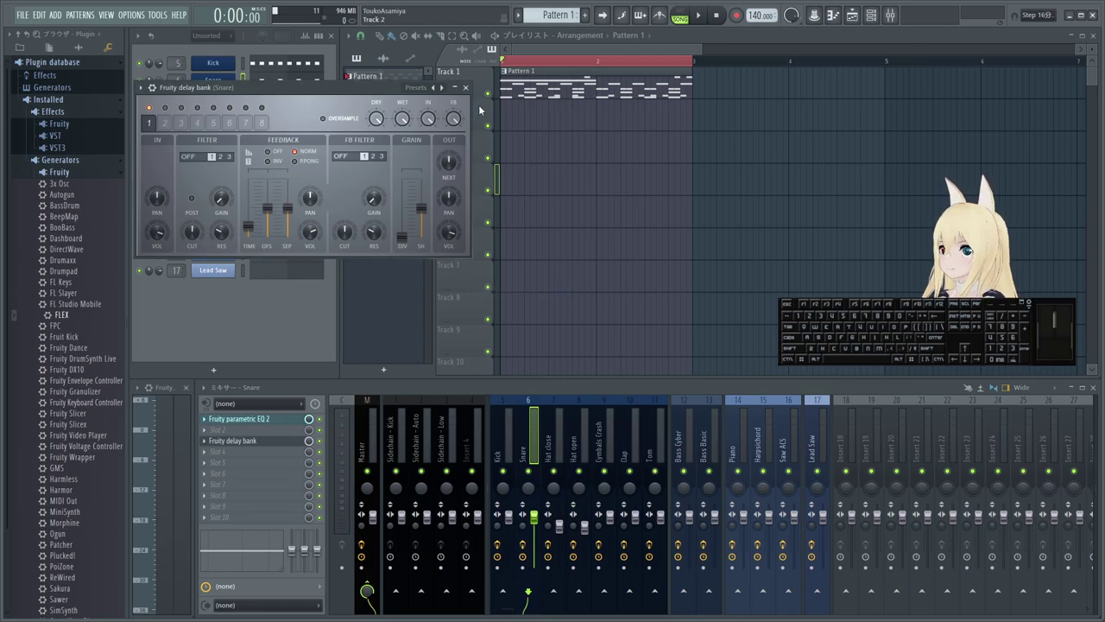
pyautogui.click(471, 86)
pyautogui.click(205, 441)
pyautogui.click(523, 284)
# - Reposition the Fruity Delay 3 window and load its Ping pong preset
pyautogui.moveTo(319, 91); pyautogui.dragTo(436, 186)
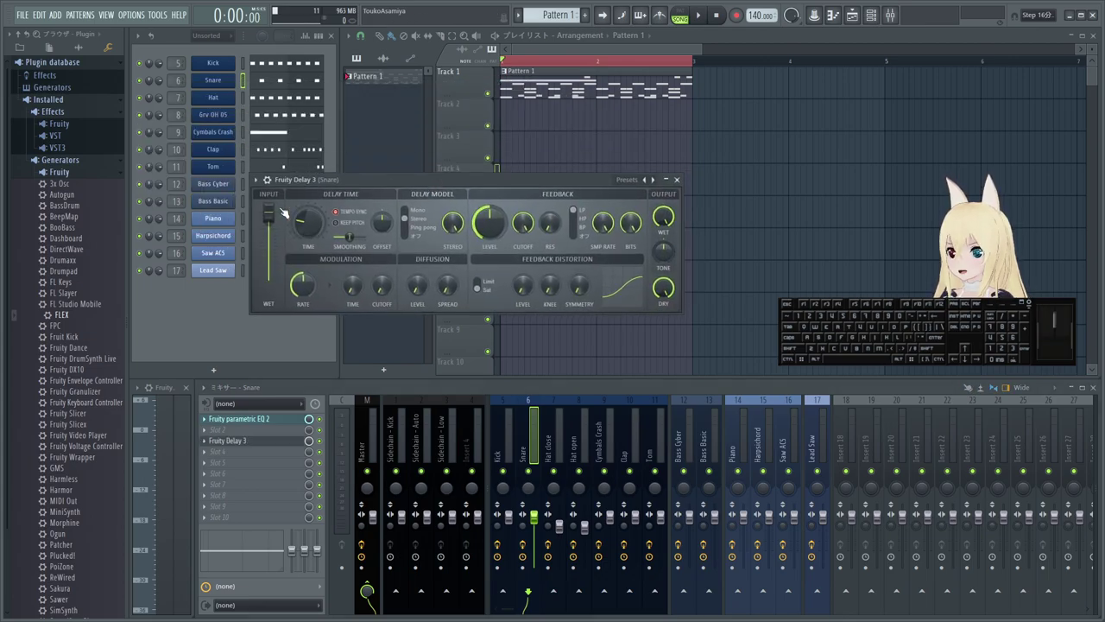
pyautogui.moveTo(261, 182); pyautogui.dragTo(269, 207)
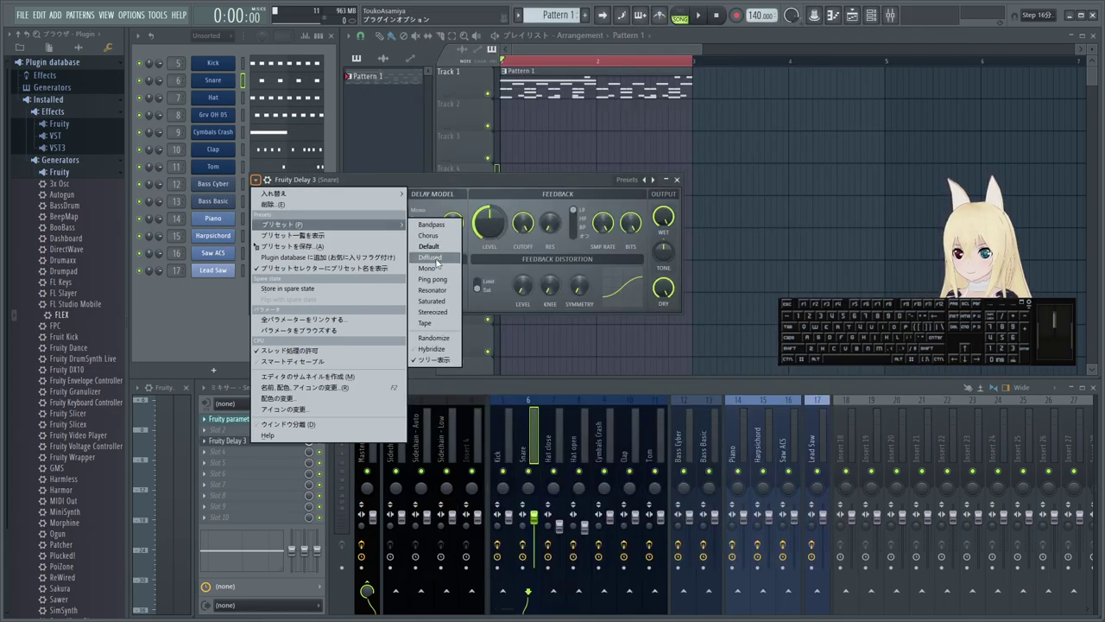
pyautogui.click(440, 284)
pyautogui.click(390, 227)
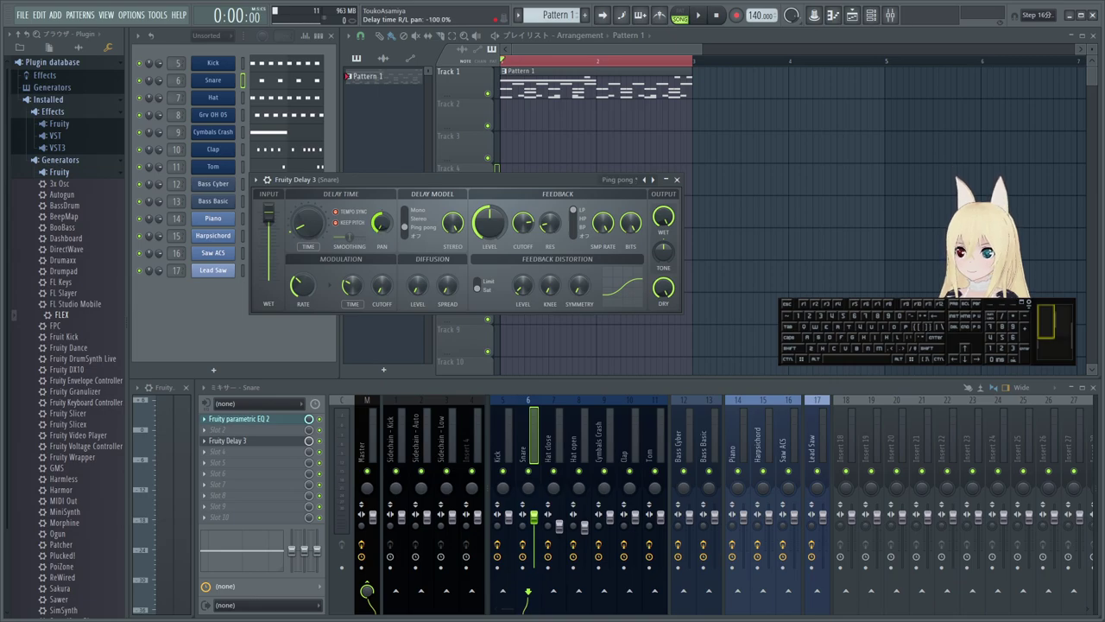
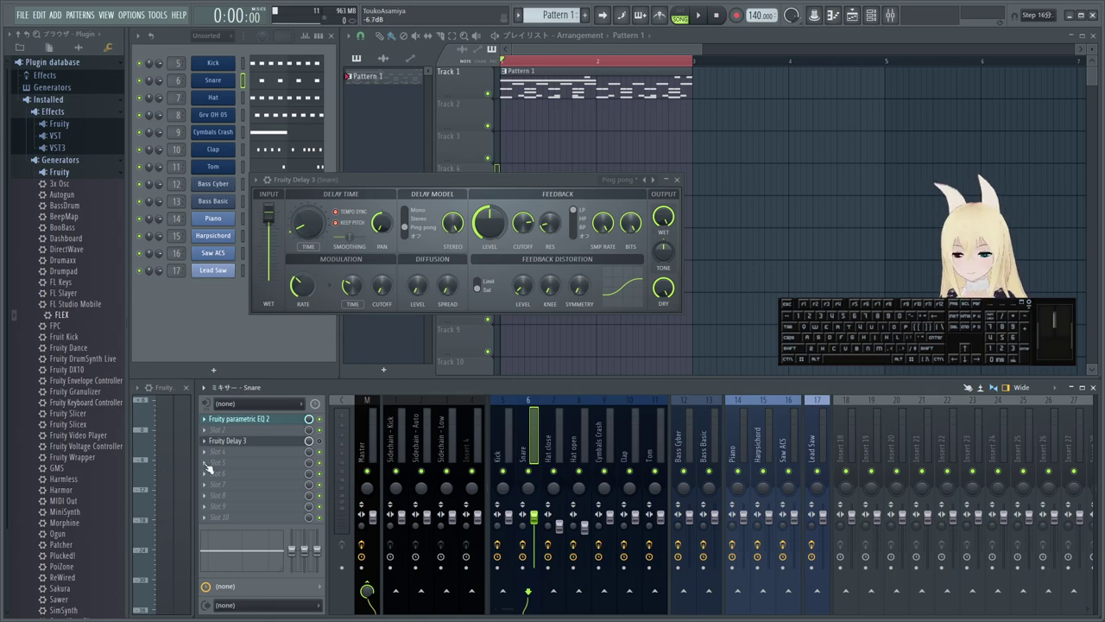
# - Close the Fruity Delay 3 window, leaving the playlist and mixer unobstructed
pyautogui.click(679, 180)
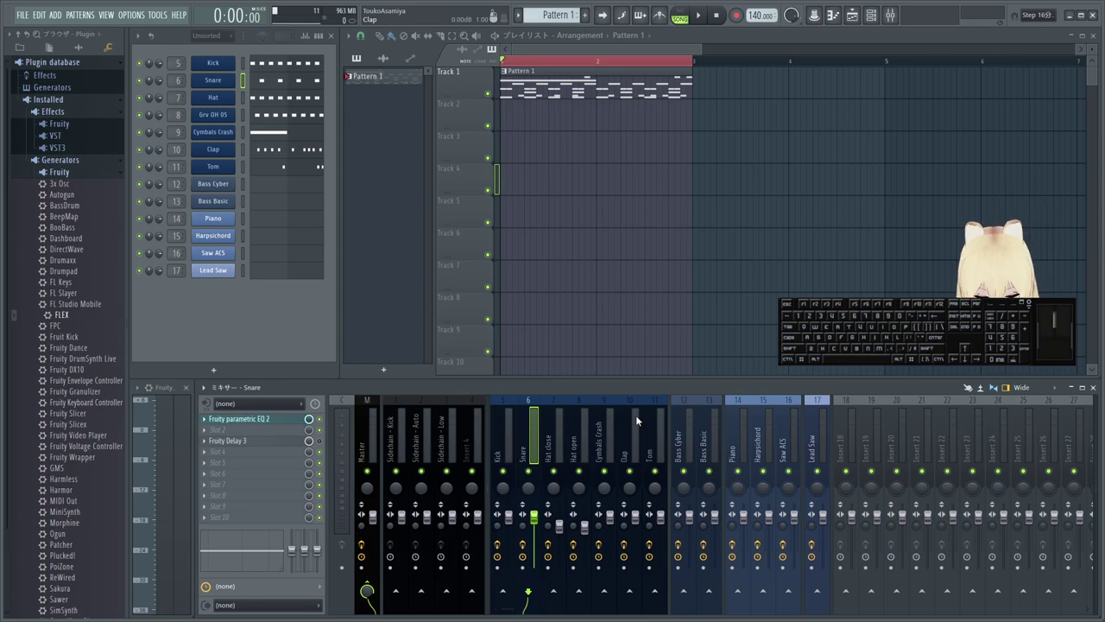
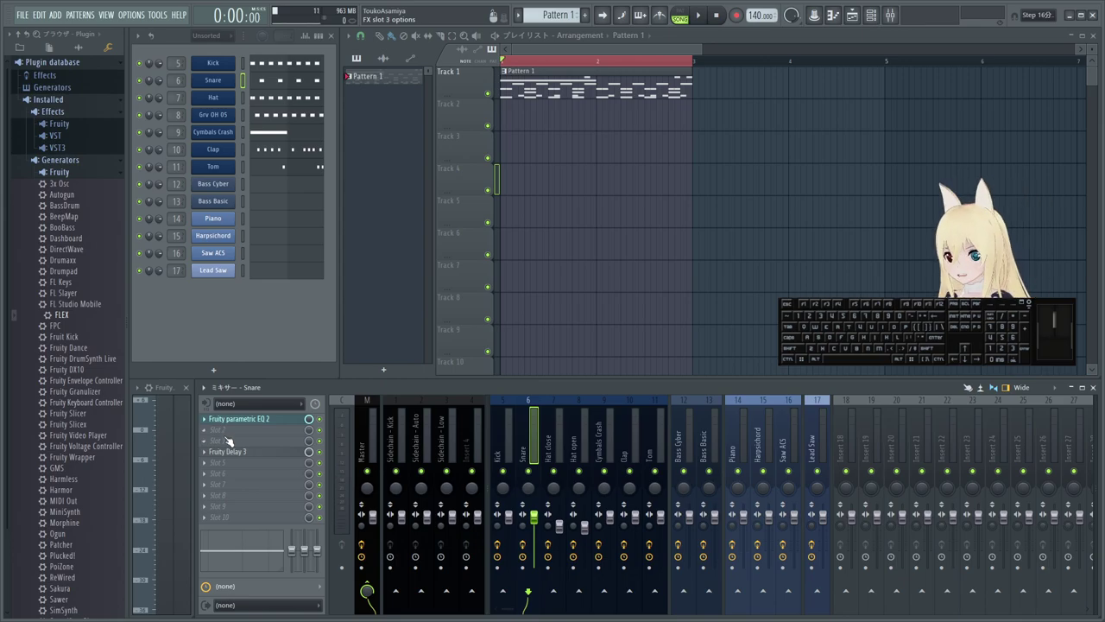
# - Browse the effect plugin list without choosing, then switch to the Current mixer track
pyautogui.click(209, 430)
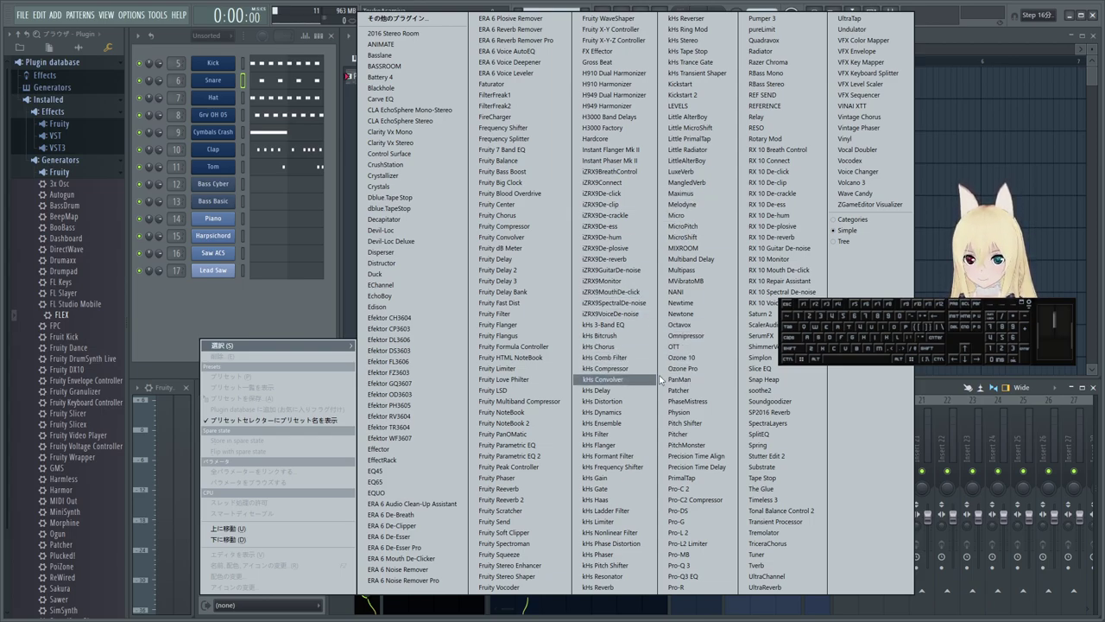
pyautogui.click(310, 326)
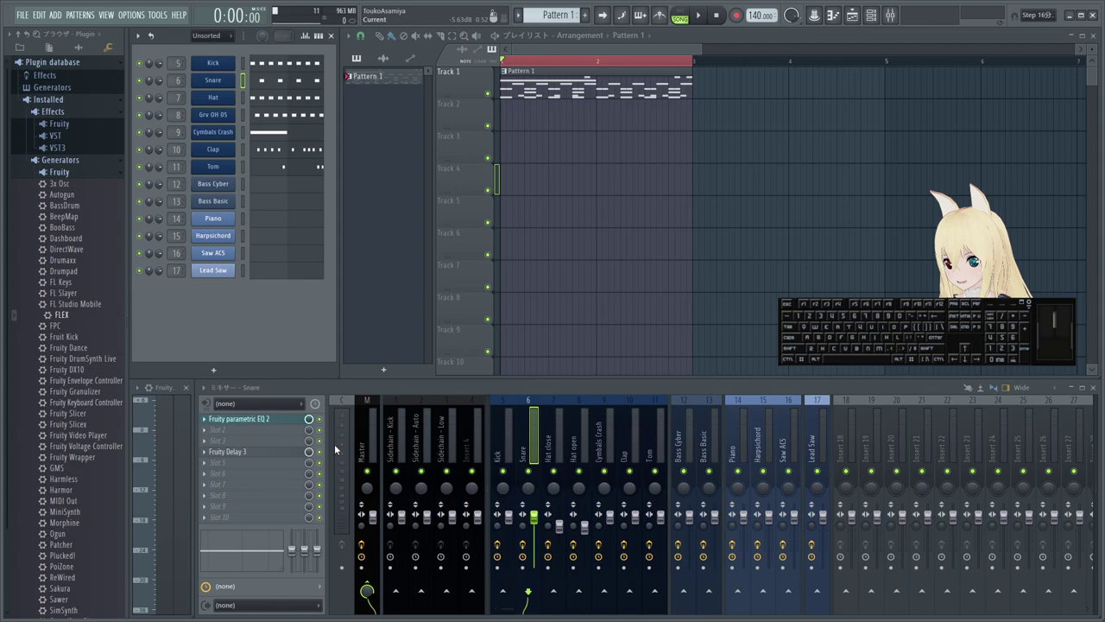
pyautogui.click(339, 445)
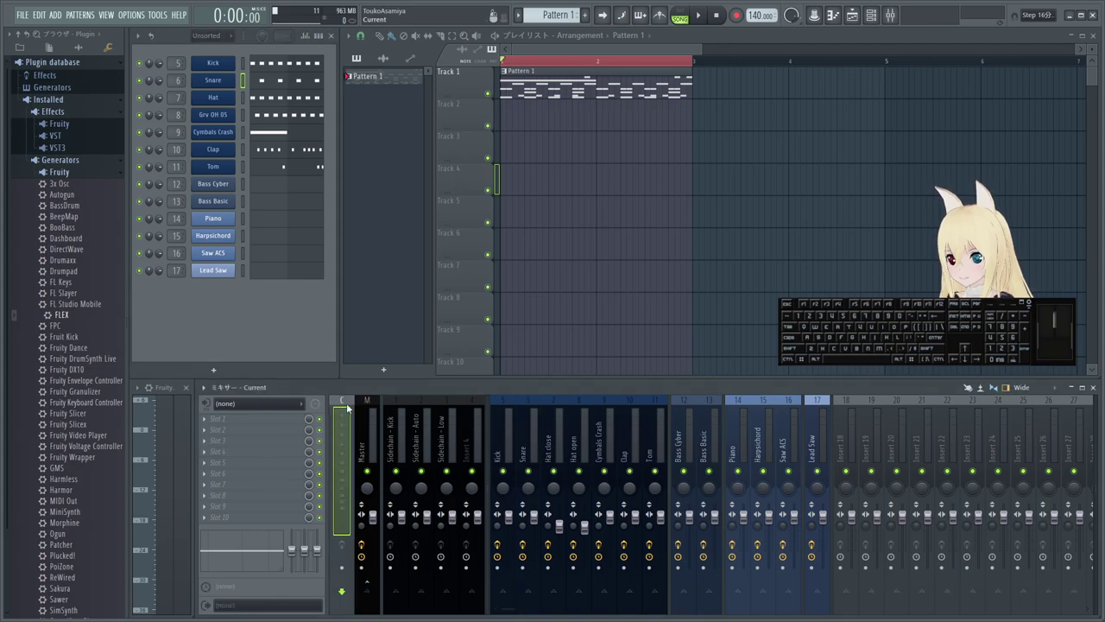
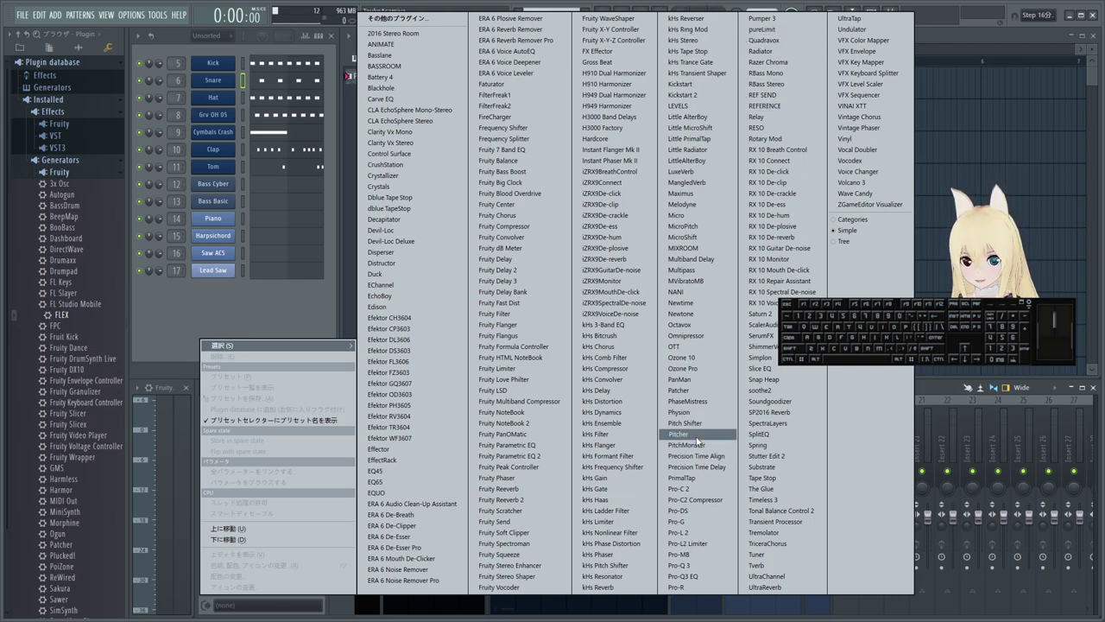
# - Load Patcher into the Current track's last effect slot and browse its presets
pyautogui.click(684, 393)
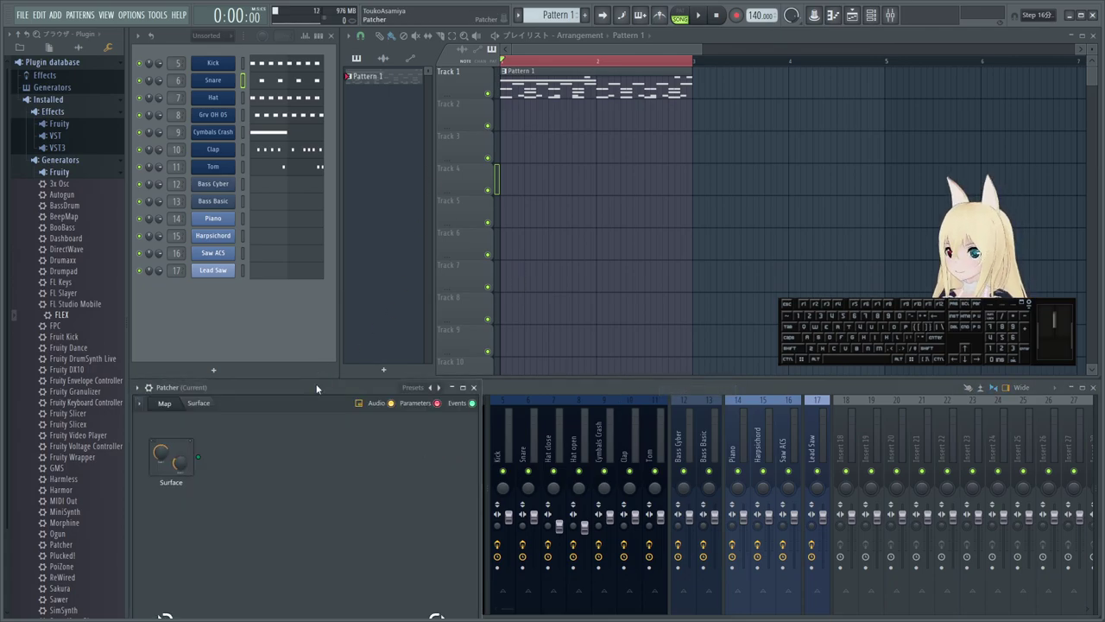
pyautogui.click(319, 384)
pyautogui.click(346, 80)
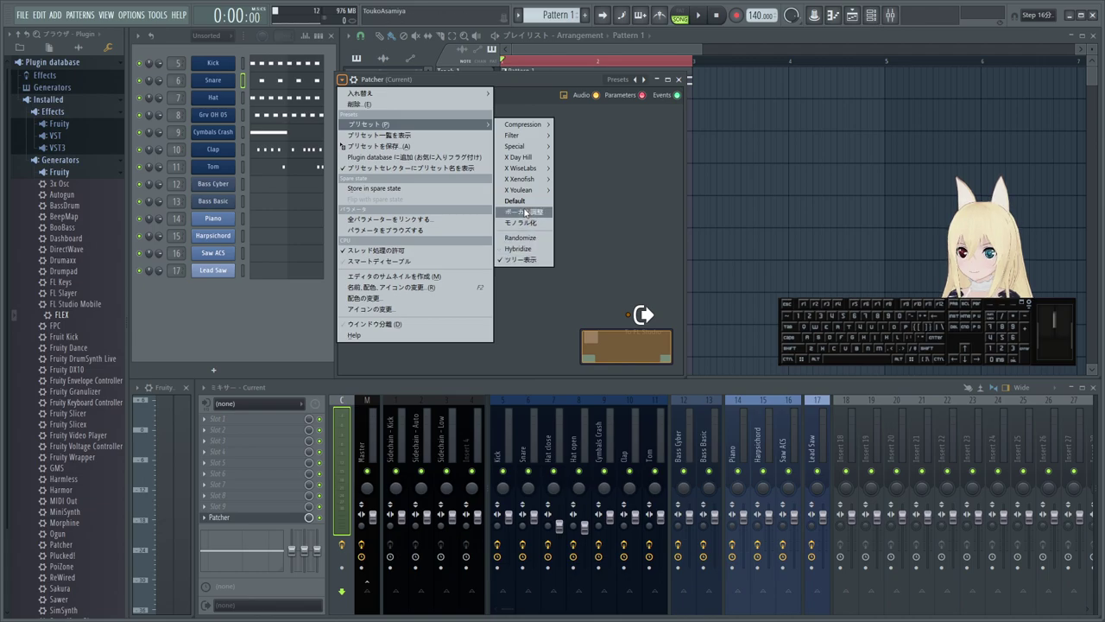
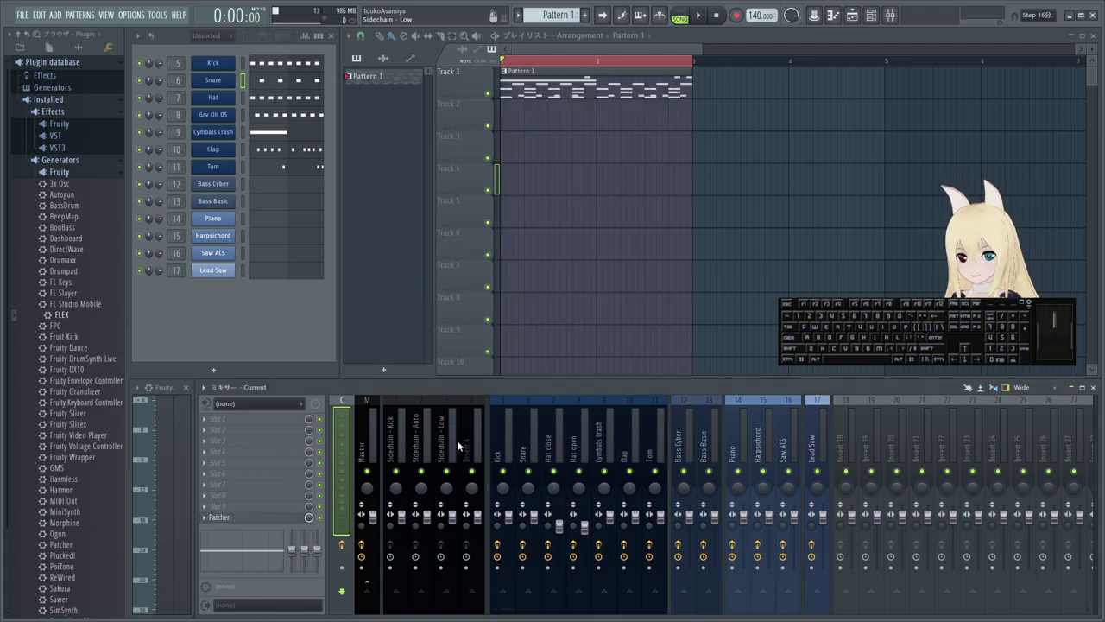
# - Close the Patcher window, leaving the effect in the tenth slot
pyautogui.click(323, 519)
pyautogui.click(208, 523)
pyautogui.click(174, 359)
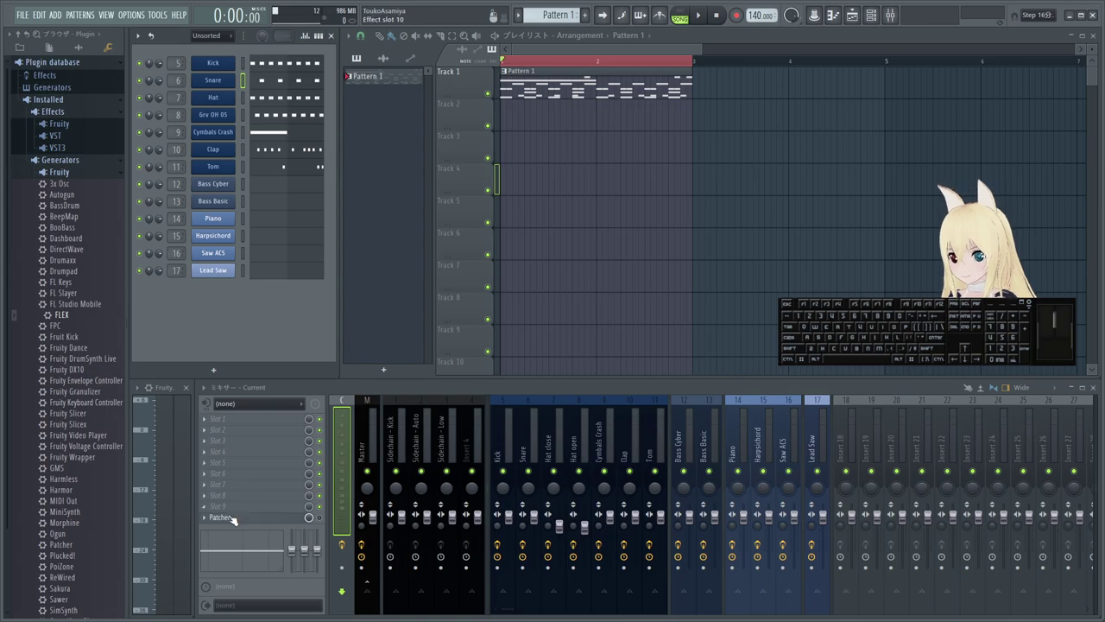
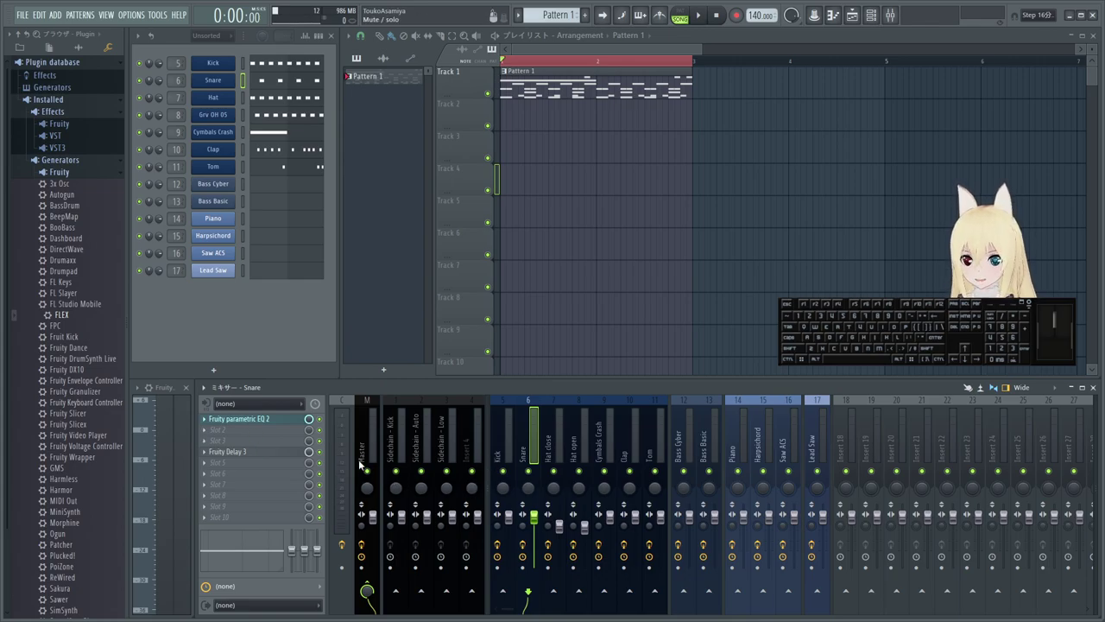
# - Apply the mono preset so the Current track's Patcher becomes Mono Patcher
pyautogui.click(367, 449)
pyautogui.click(209, 516)
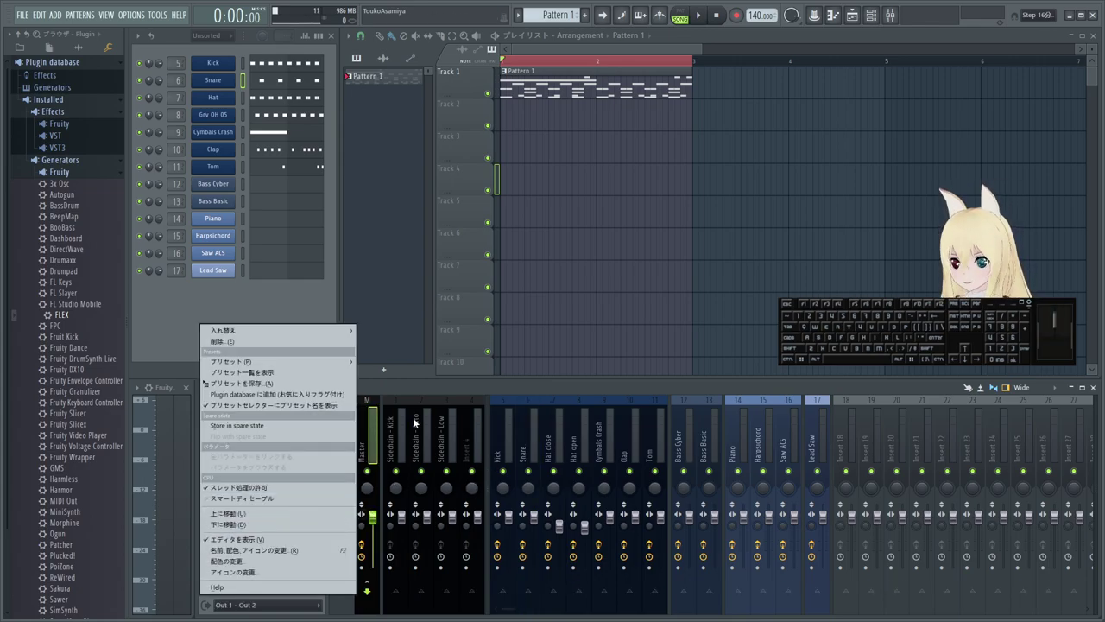
pyautogui.click(430, 383)
pyautogui.click(340, 449)
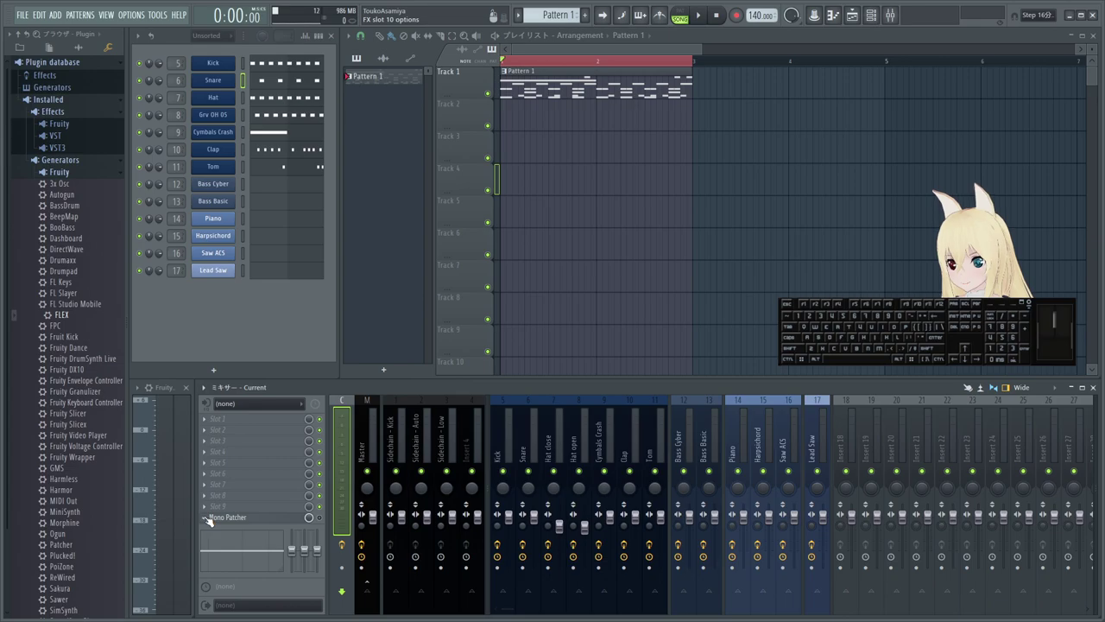
# - Move the Mono Patcher onto the Snare insert before Fruity Delay 3 and close its window
pyautogui.click(207, 521)
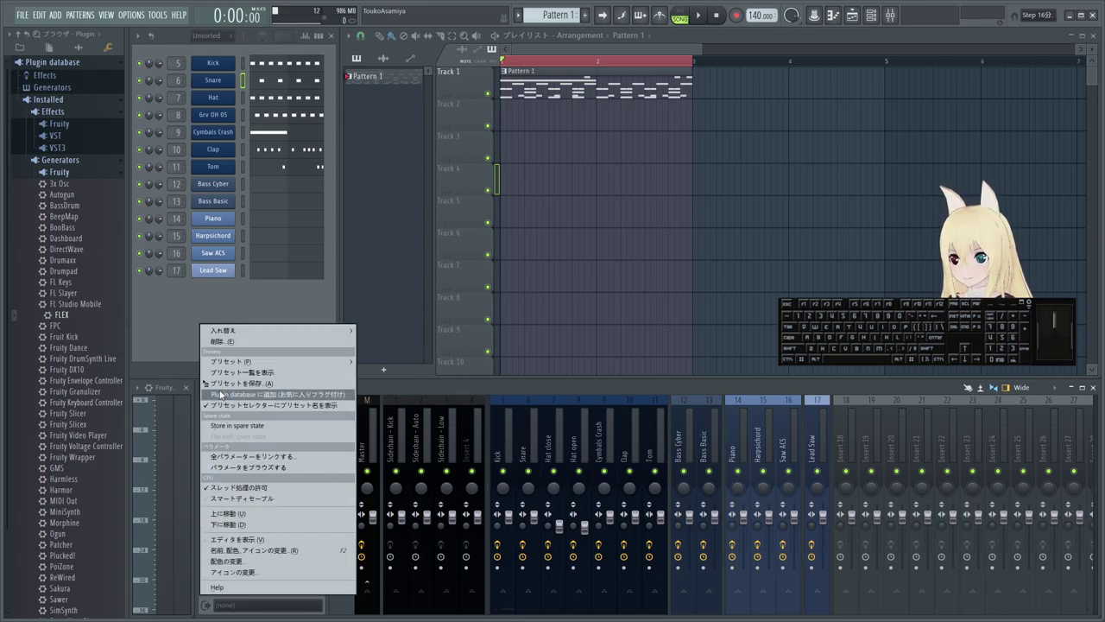
pyautogui.moveTo(225, 388); pyautogui.dragTo(529, 454)
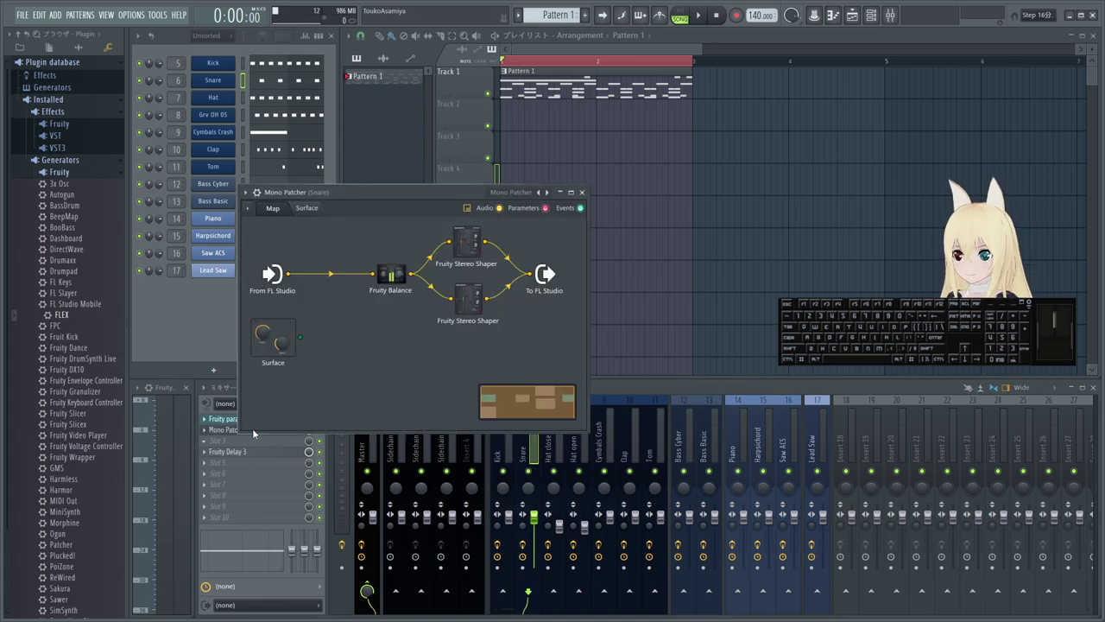
pyautogui.click(583, 195)
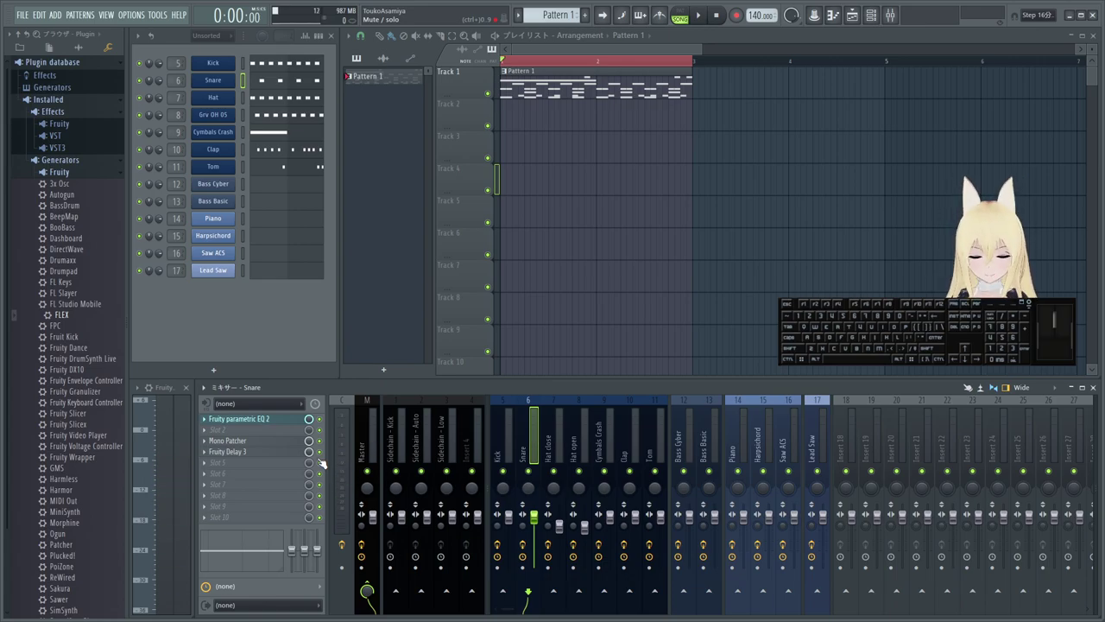
# - Remove the Mono Patcher from the Snare mixer track
pyautogui.click(206, 445)
pyautogui.click(251, 343)
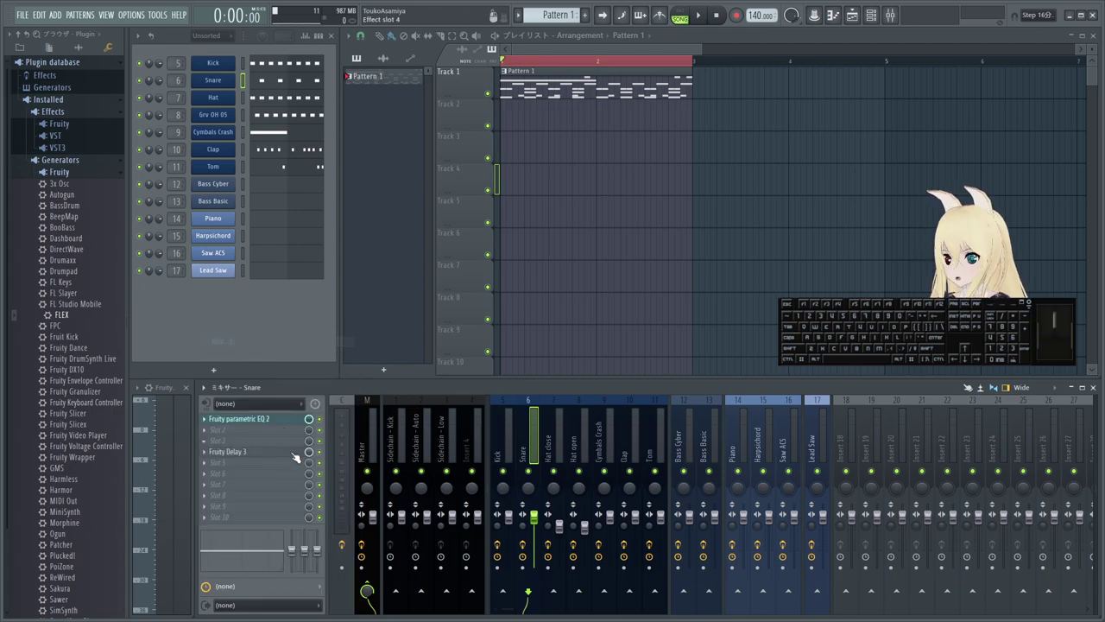
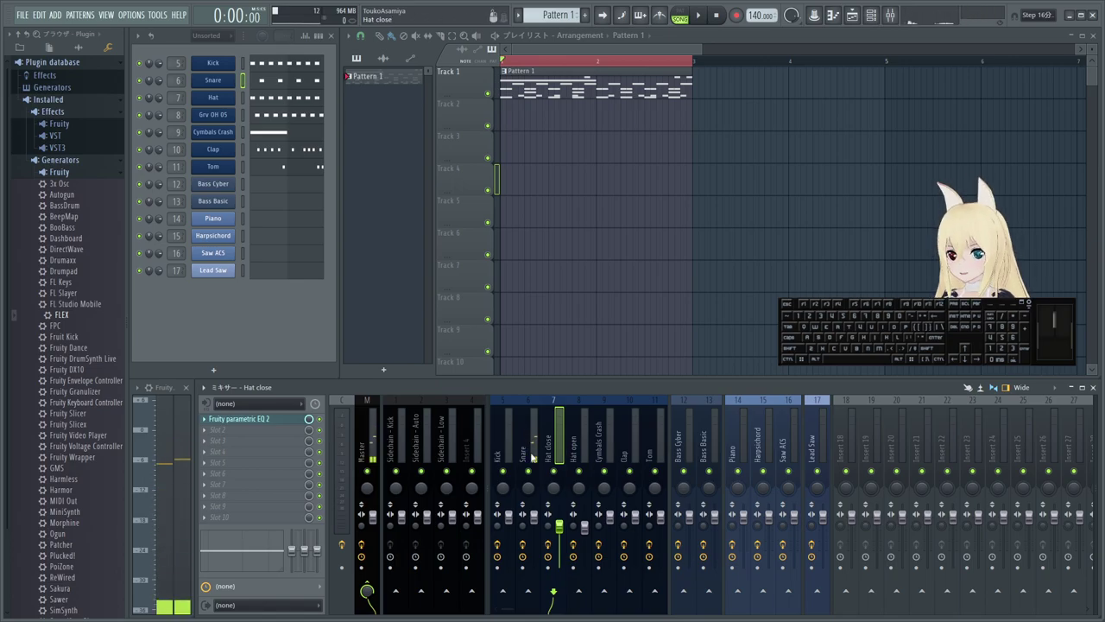
# - Audition the Hat, Grv OH 05, Cymbals Crash, Clap and Piano channels
pyautogui.click(248, 102)
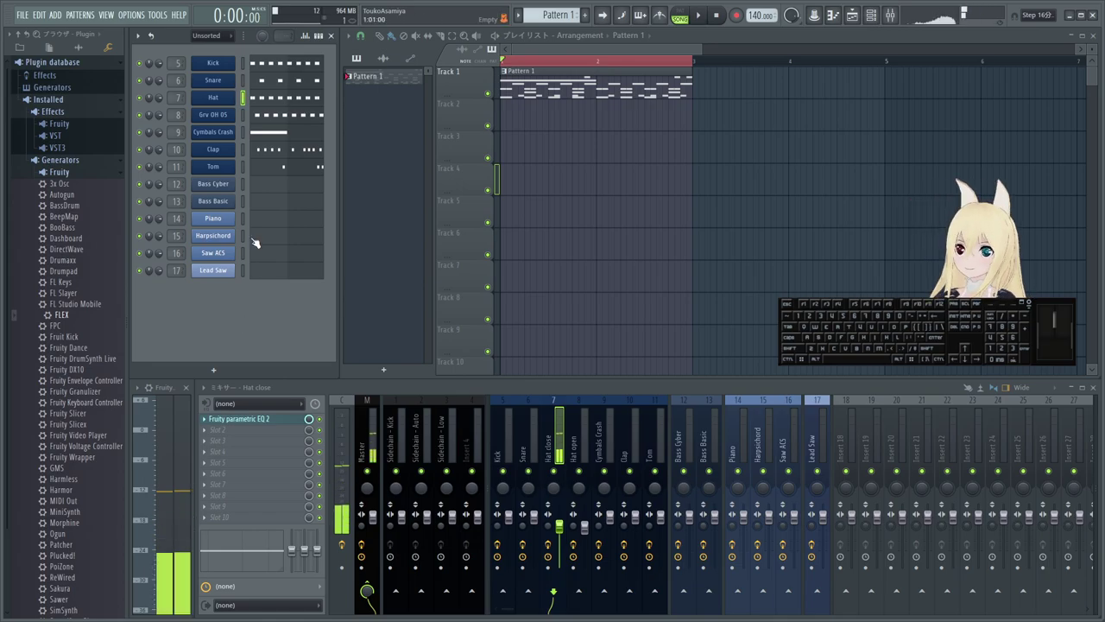
pyautogui.click(247, 117)
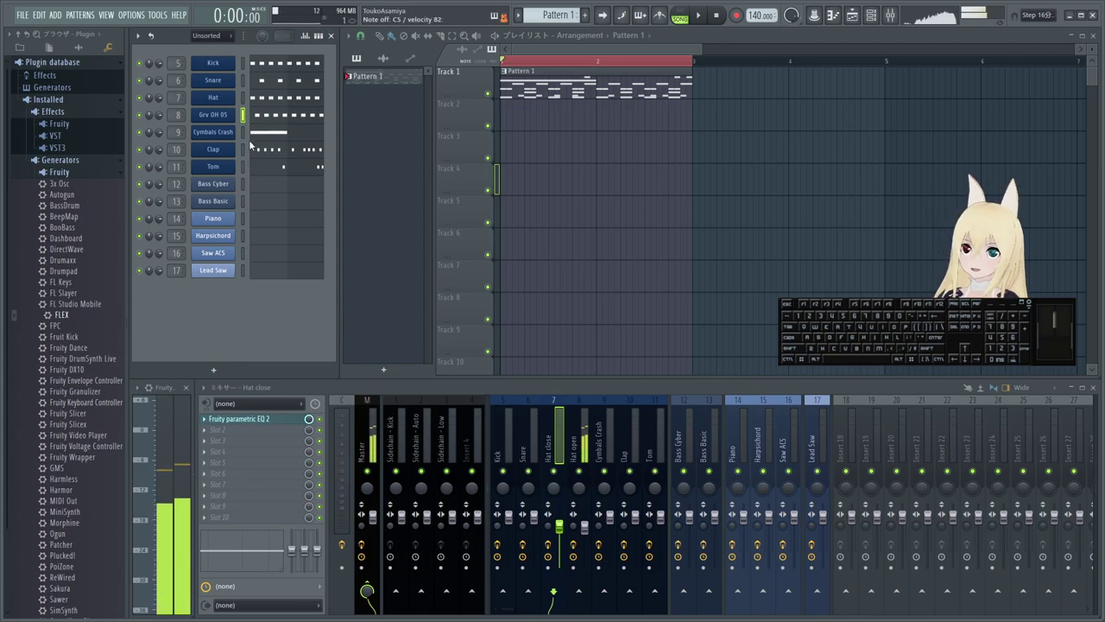
pyautogui.click(245, 132)
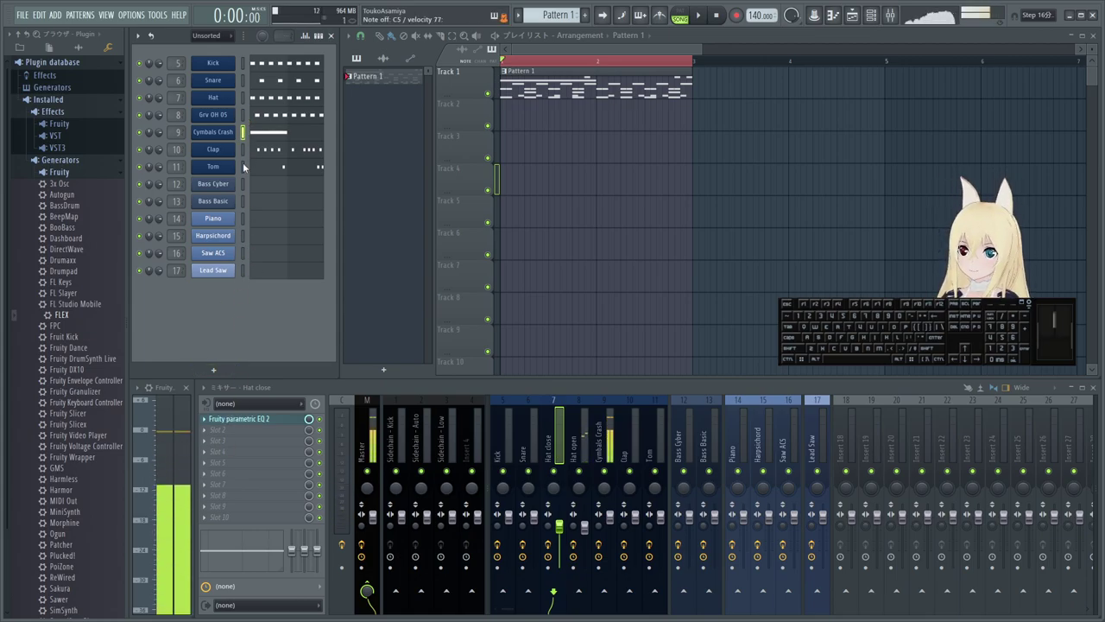
pyautogui.click(248, 153)
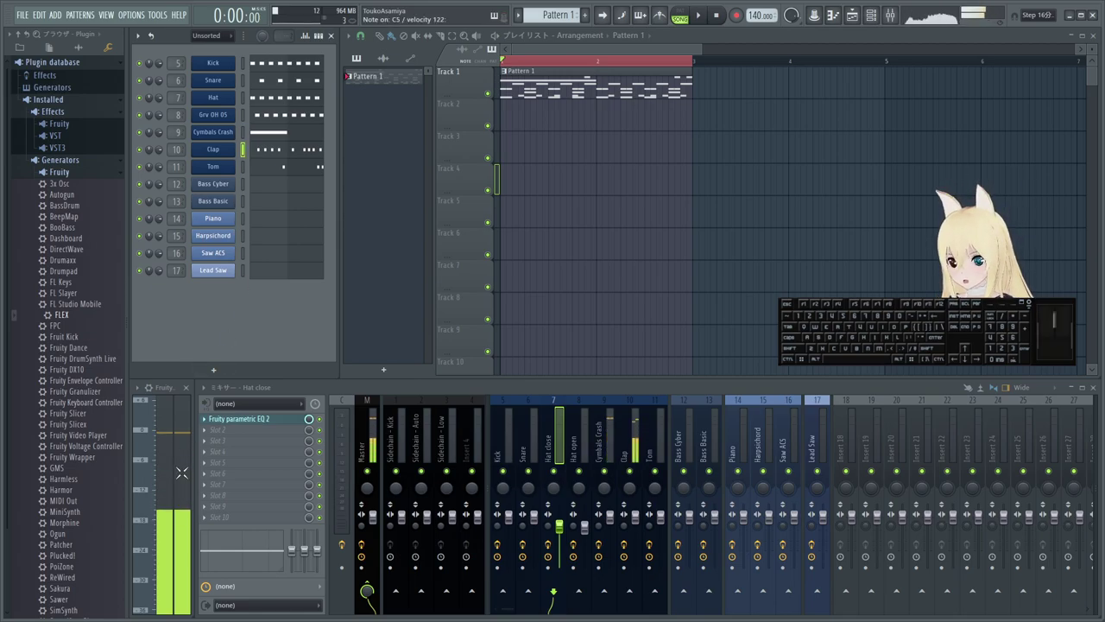
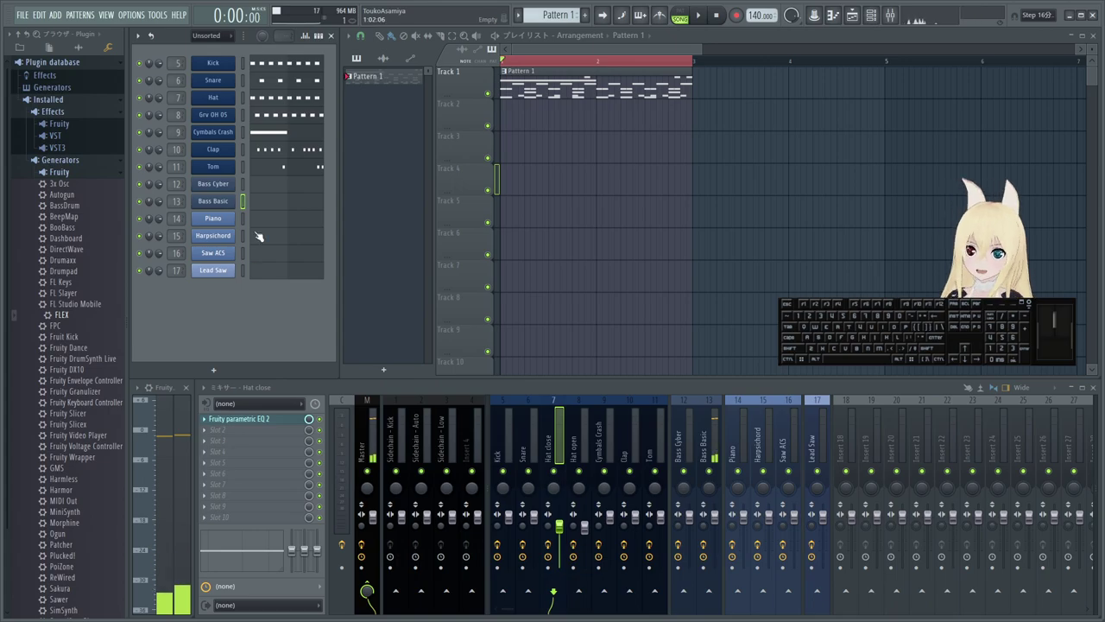
pyautogui.click(250, 224)
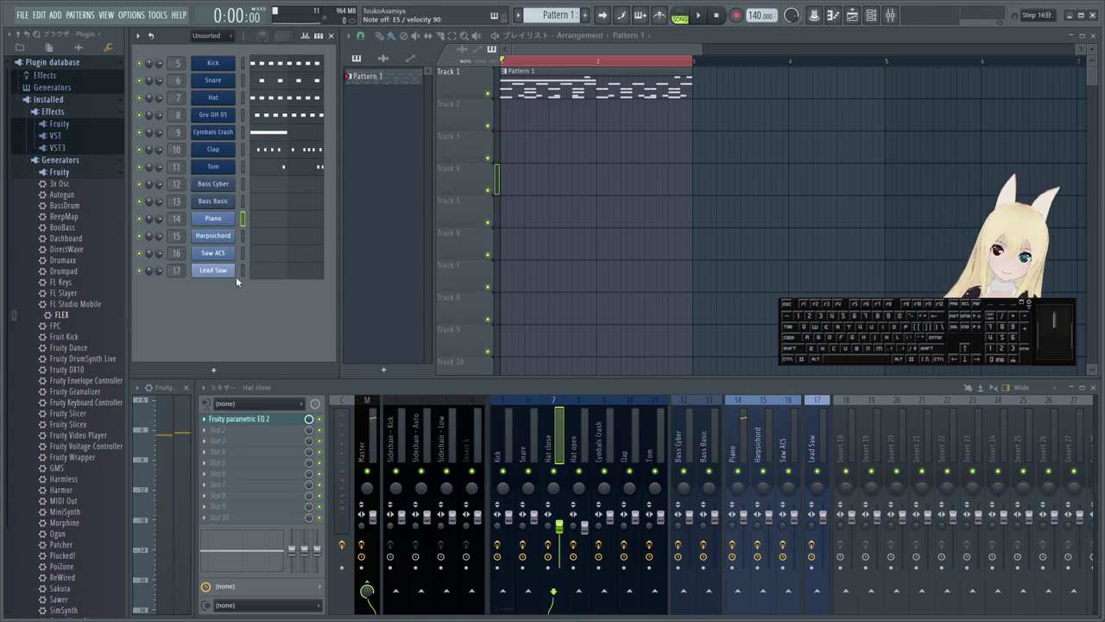
# - Show the Saw ACS channel's notes in the piano roll
pyautogui.click(248, 241)
pyautogui.click(257, 258)
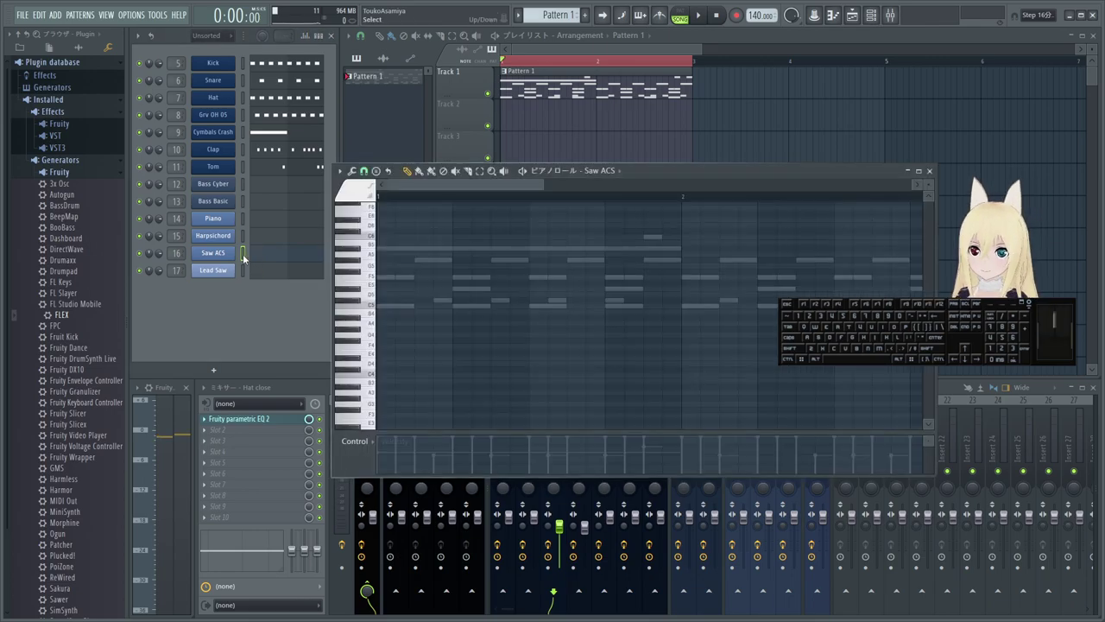
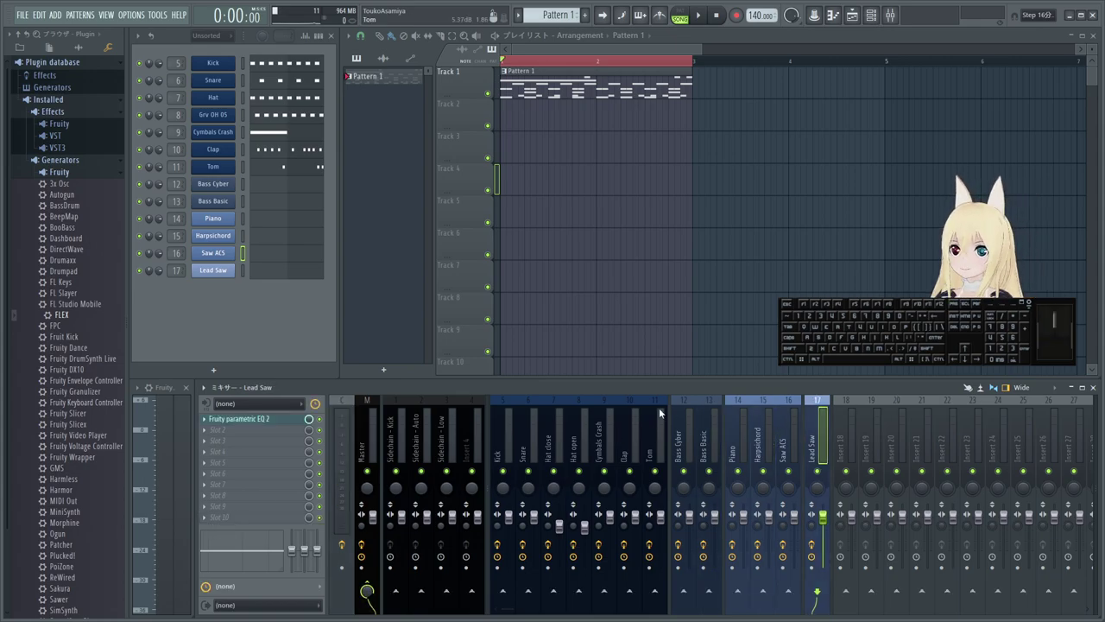
# - Start playing Pattern 1
pyautogui.press('space')
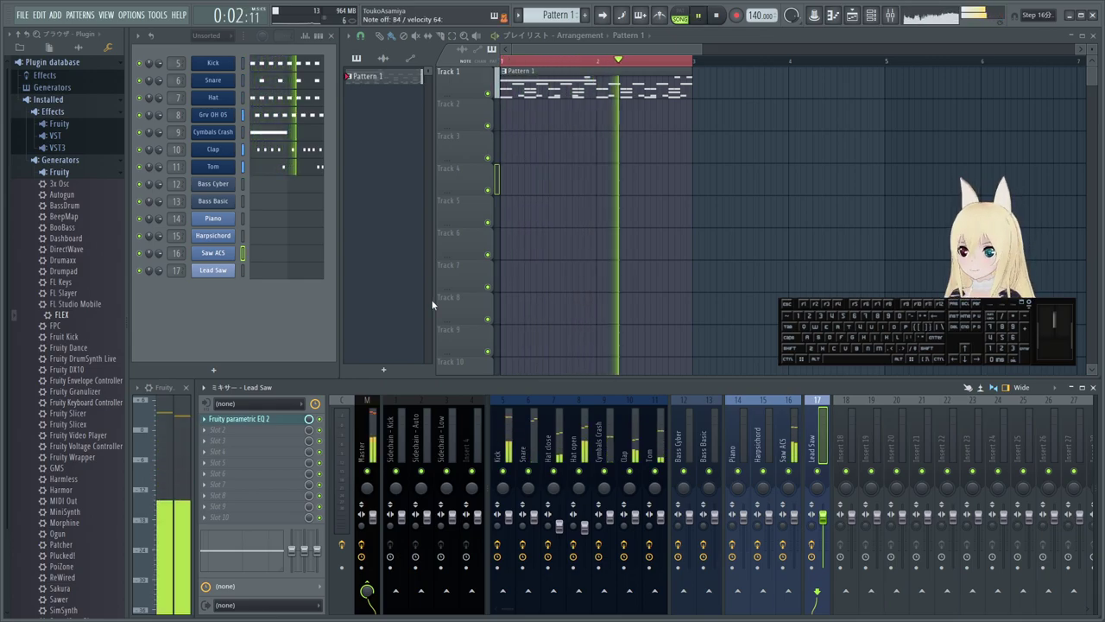
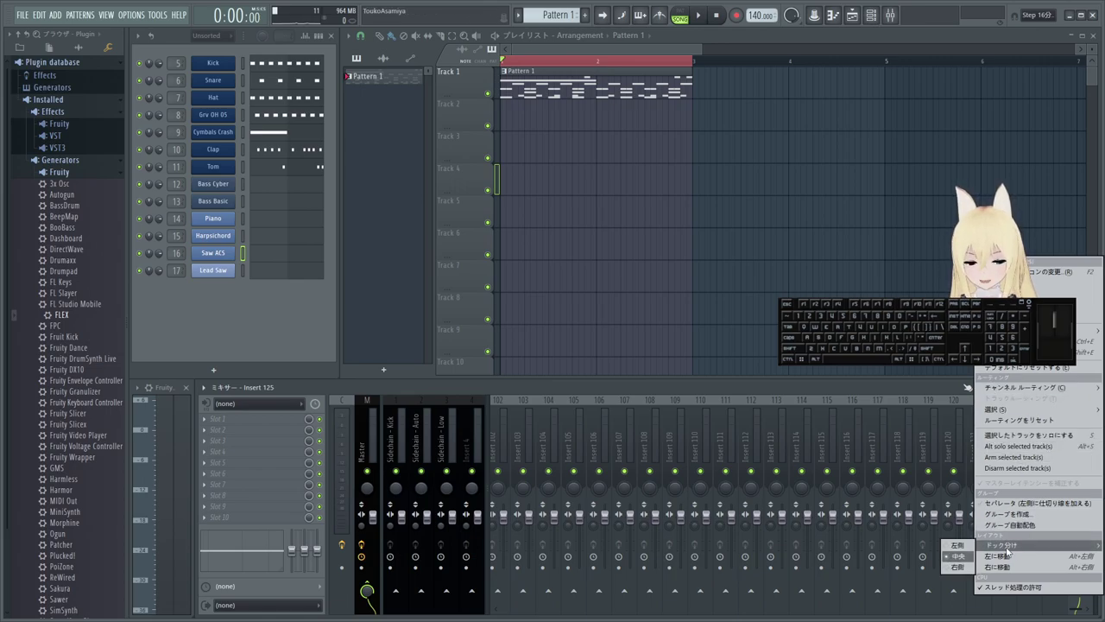
# - Dock Insert 125 at the right end of the mixer and select it for renaming
pyautogui.click(964, 570)
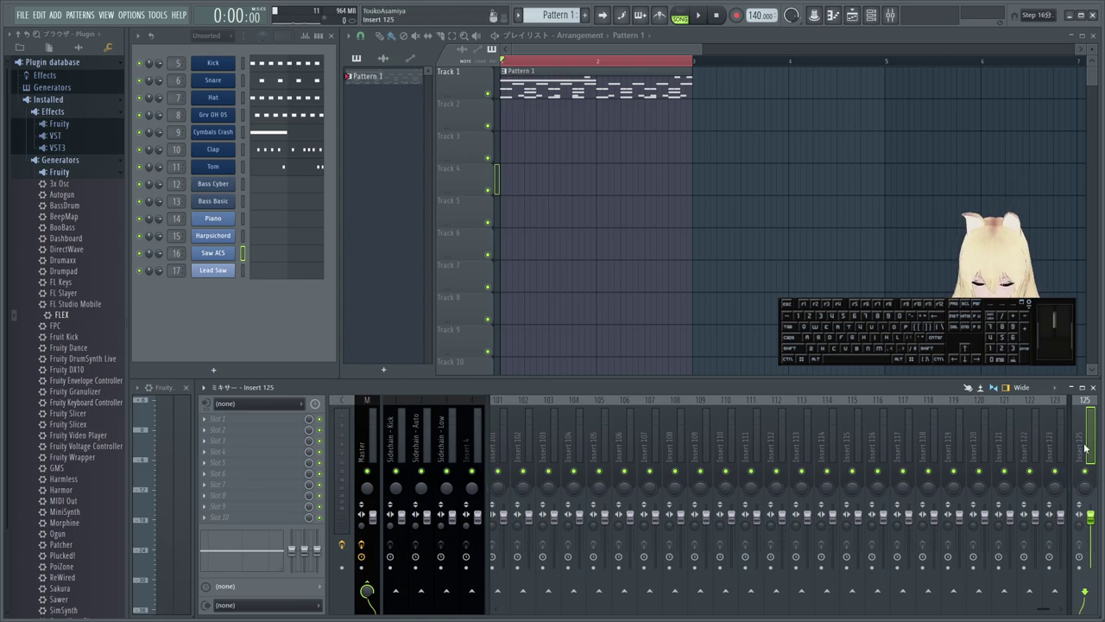
pyautogui.rightClick(1071, 439)
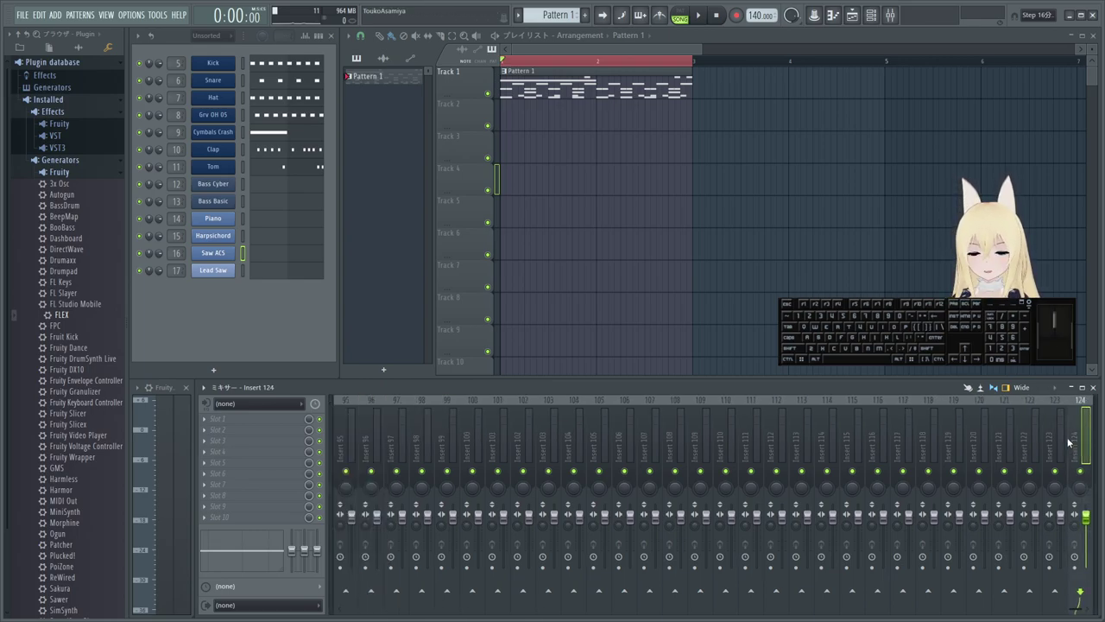
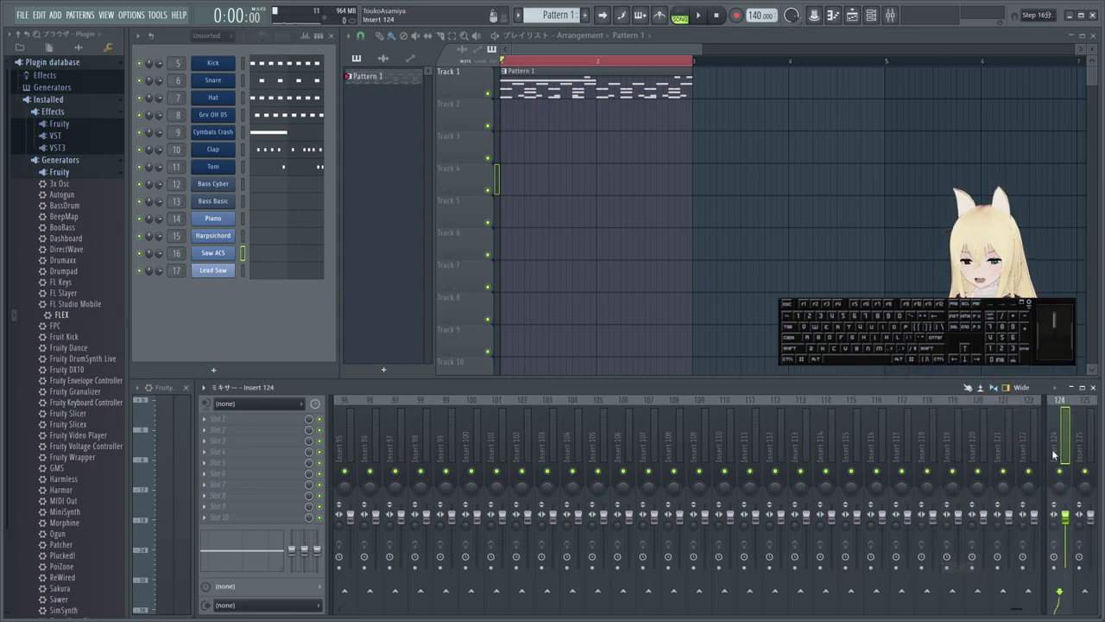
pyautogui.click(1084, 434)
pyautogui.middleClick(1082, 437)
pyautogui.scroll(-3)
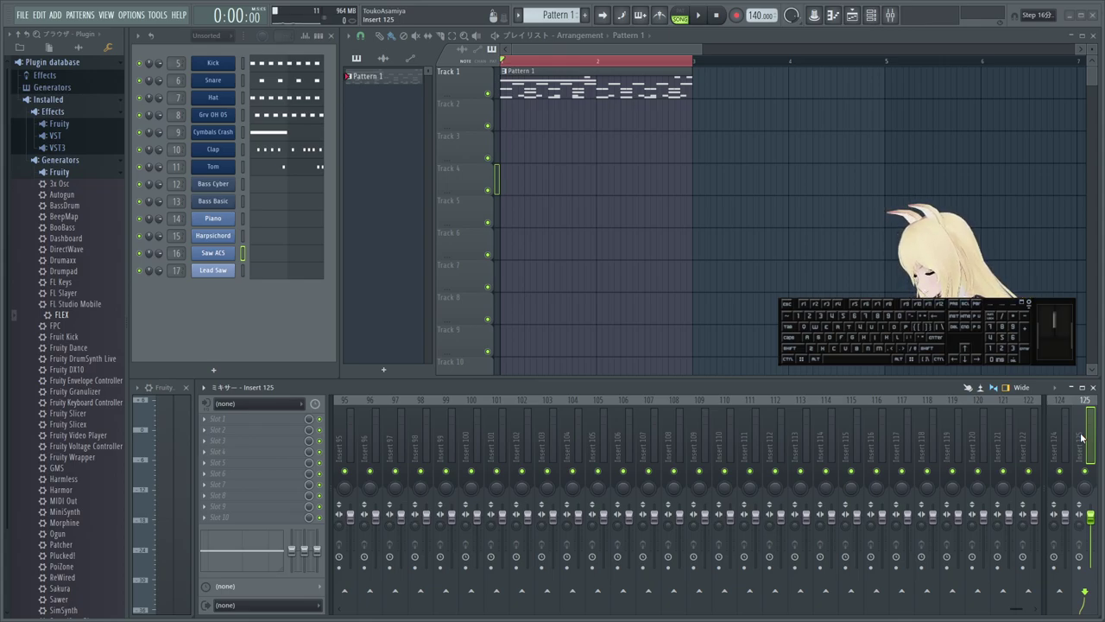
# - Rename insert 125 to Delay
pyautogui.press('BackSpace')
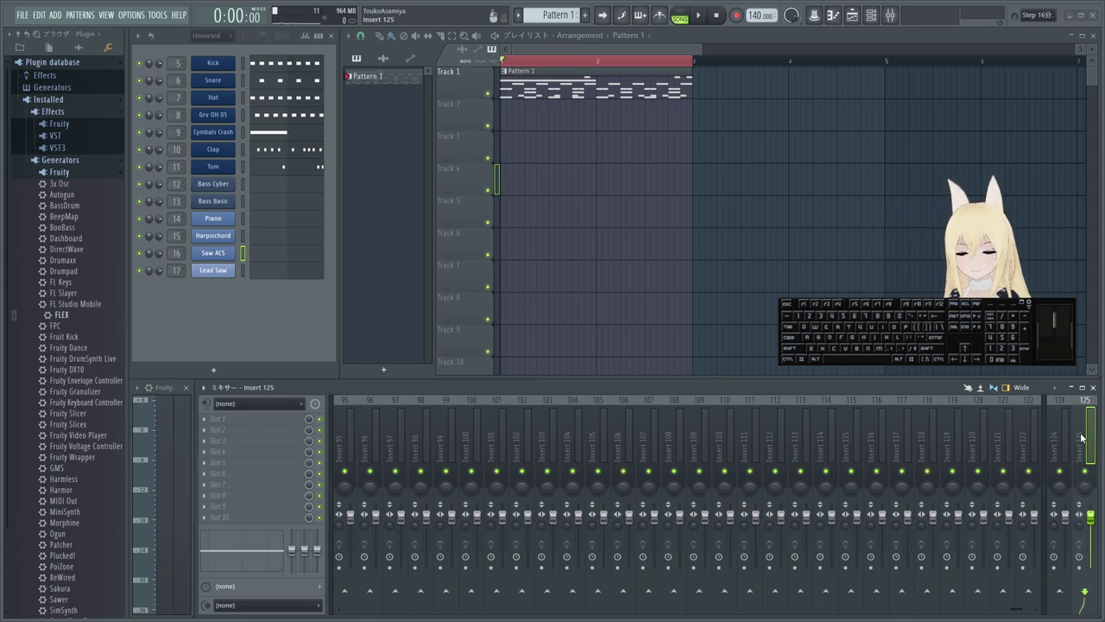
pyautogui.press('r')
pyautogui.press('space')
pyautogui.press('space')
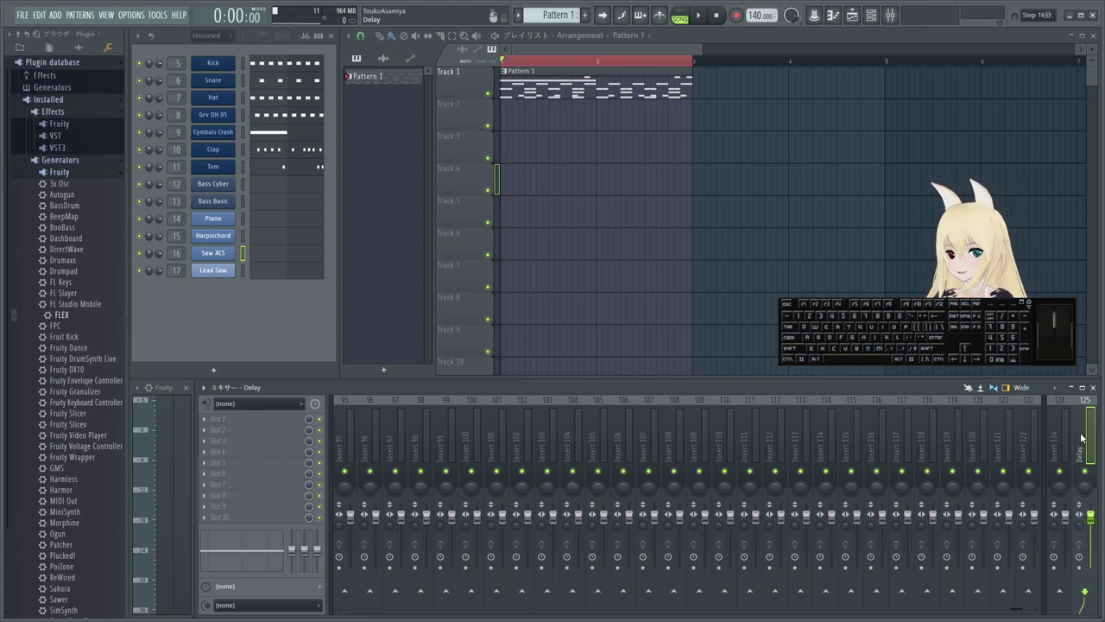
# - Rename insert 124 to Reverb and move to the neighbouring insert
pyautogui.middleClick(1057, 439)
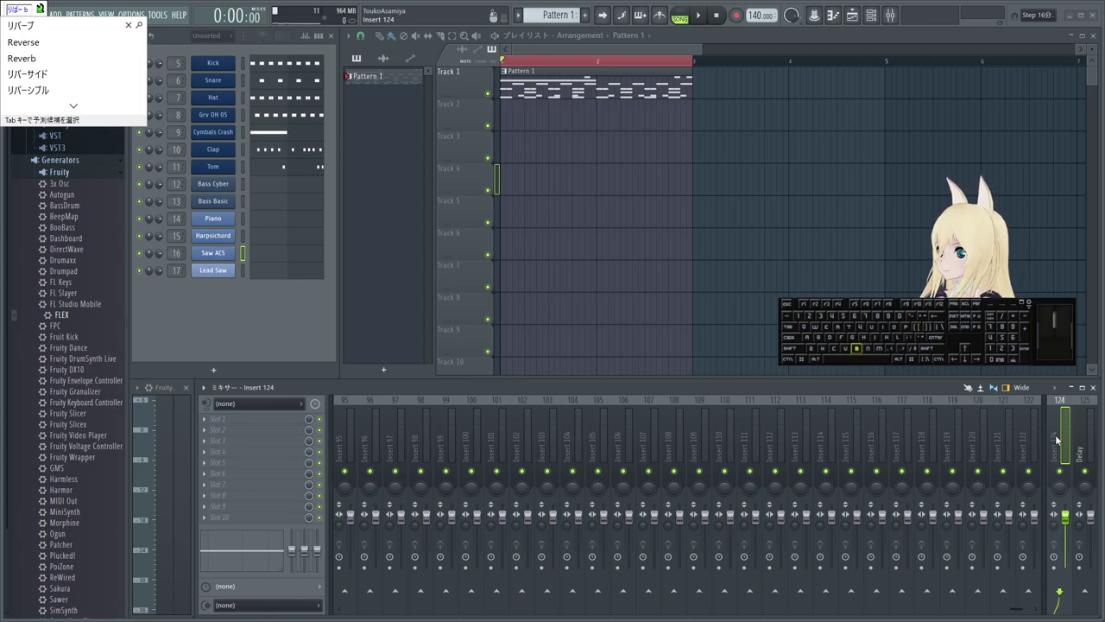
pyautogui.press('space')
pyautogui.press('space')
pyautogui.press('Return')
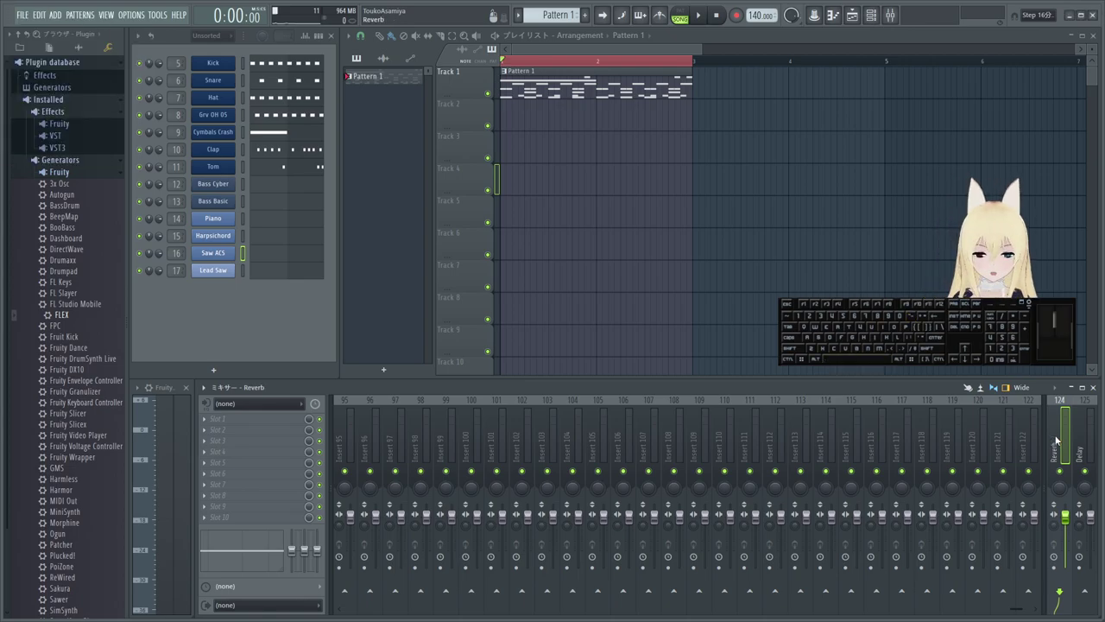
pyautogui.middleClick(1083, 449)
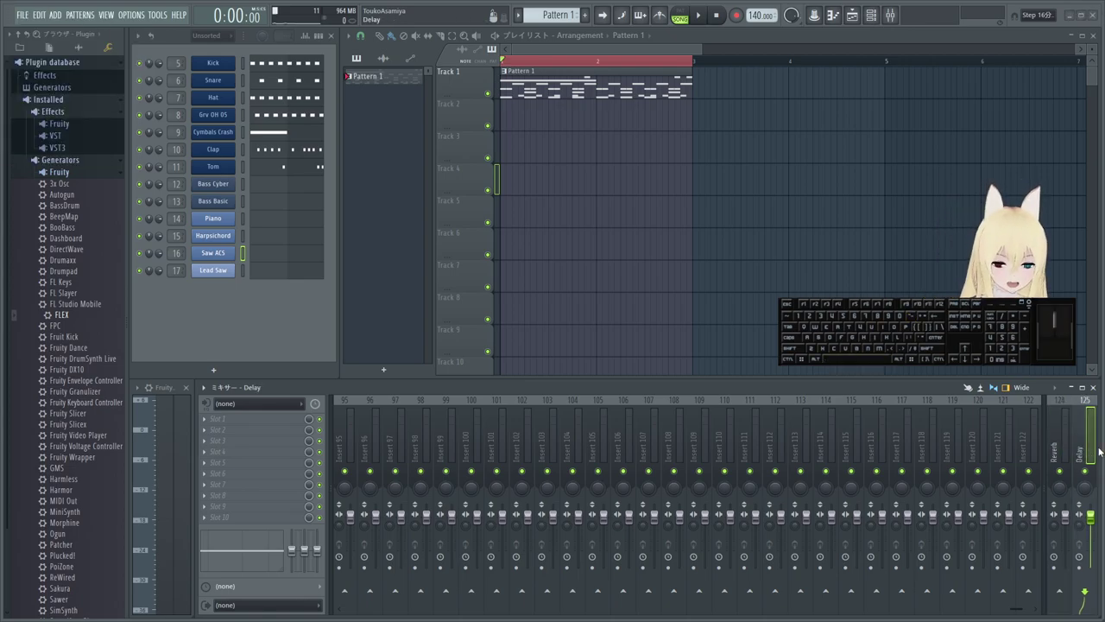
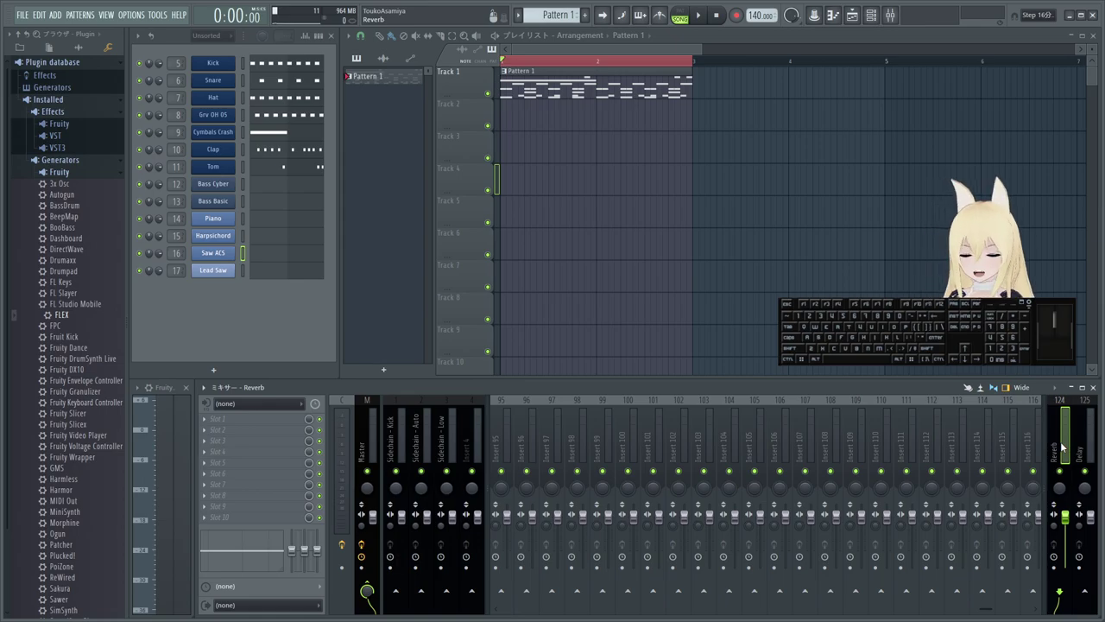
pyautogui.press('Left')
# - Show the docking choices for the selected mixer inserts
pyautogui.rightClick(1038, 443)
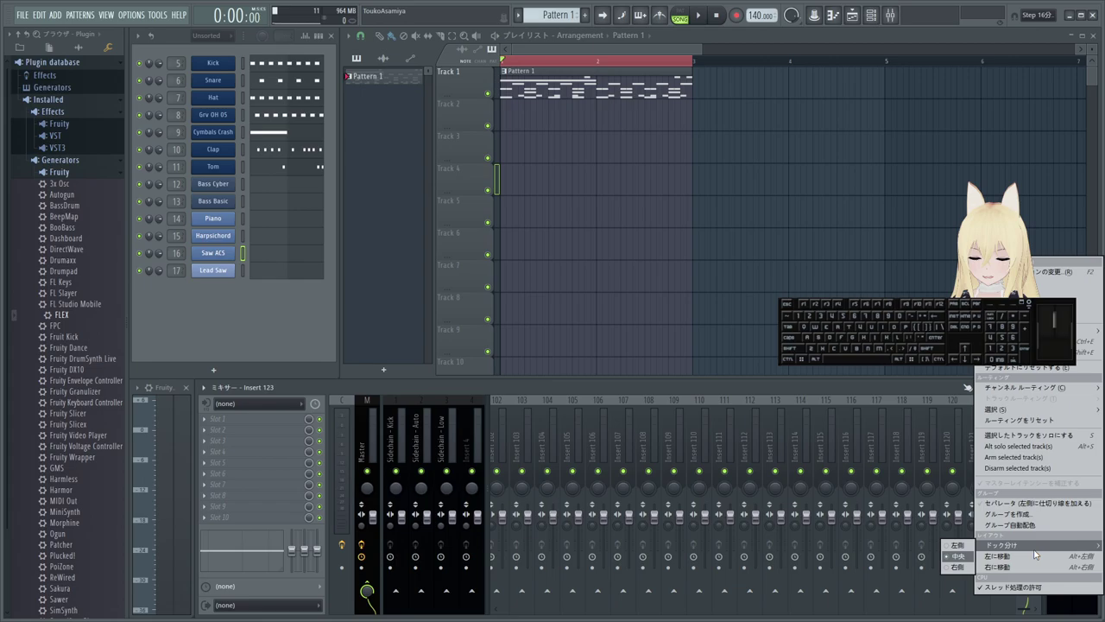
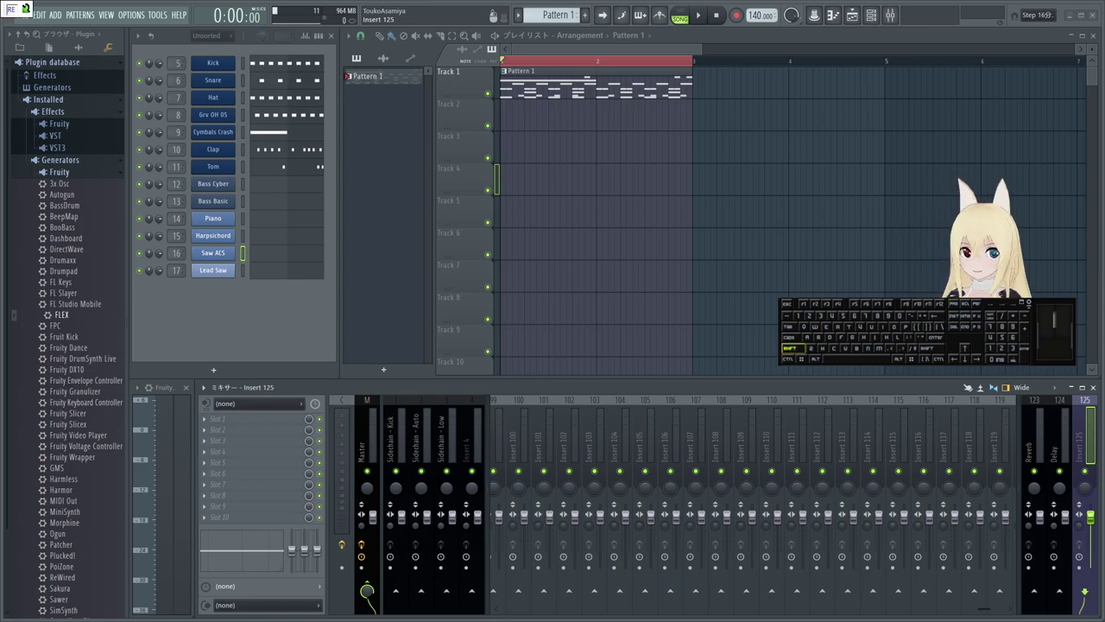
# - Confirm the name REC for insert 125
pyautogui.press('Return')
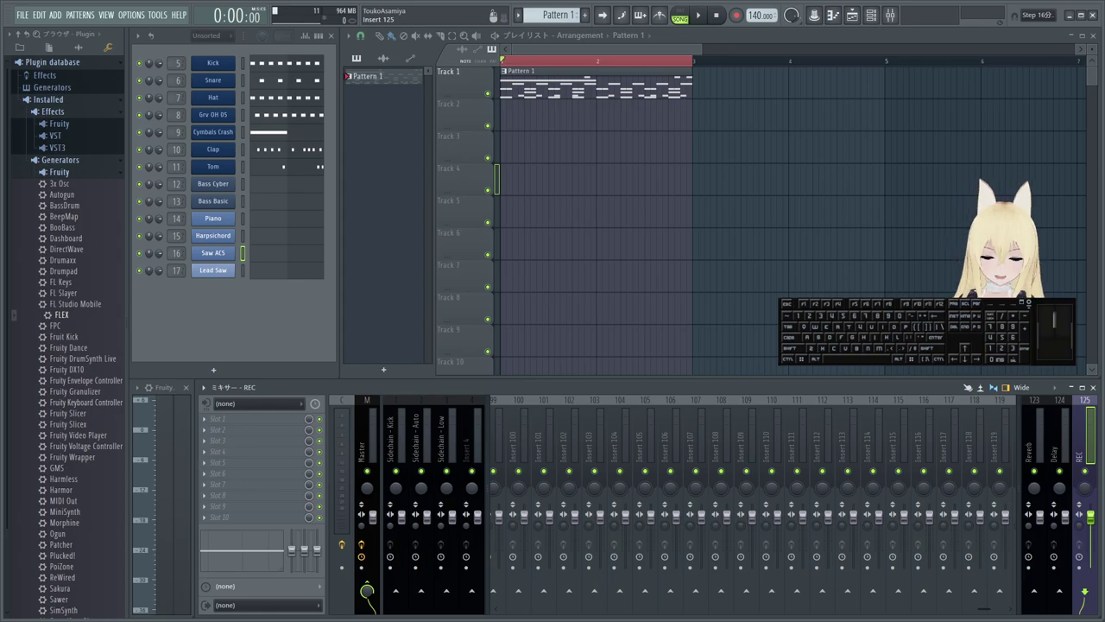
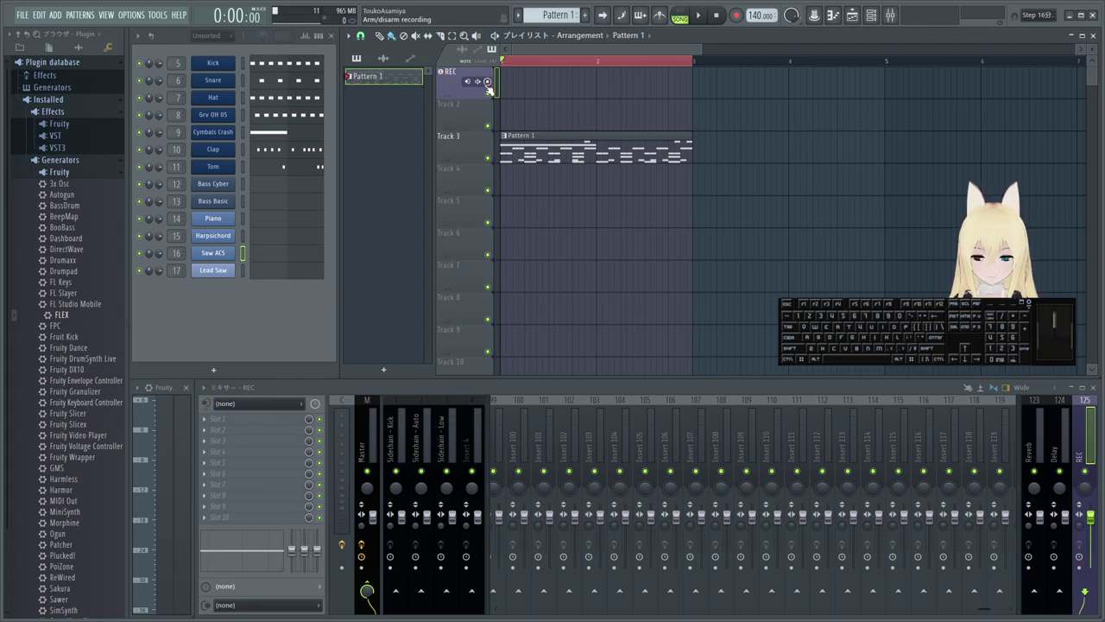
# - Choose the In 1 – In 2 audio input for the REC insert and arm its track
pyautogui.click(1084, 428)
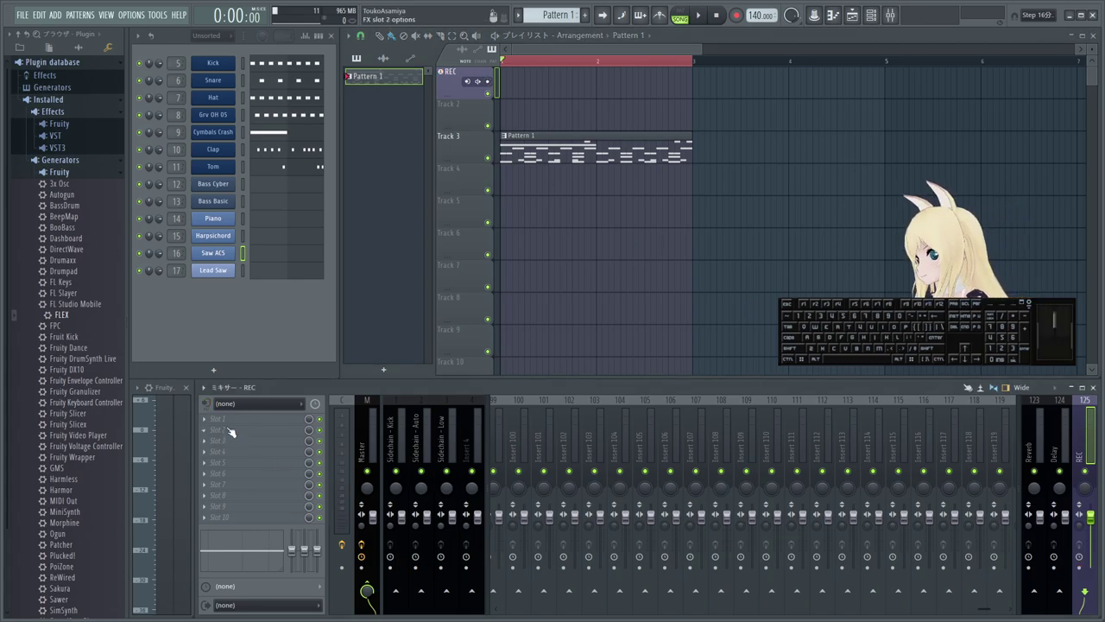
pyautogui.click(248, 409)
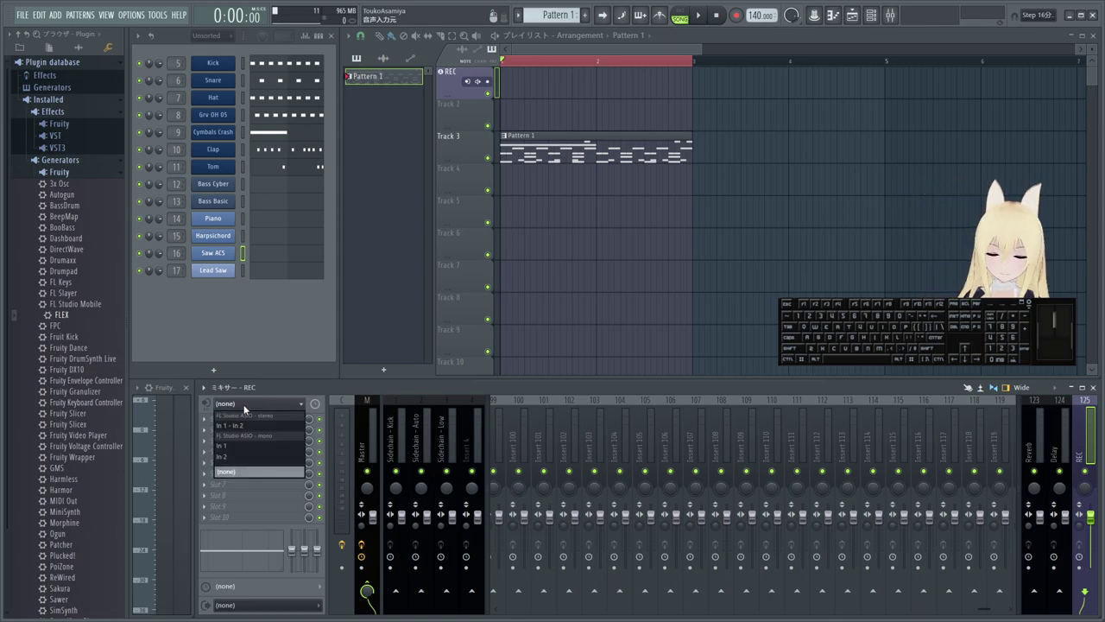
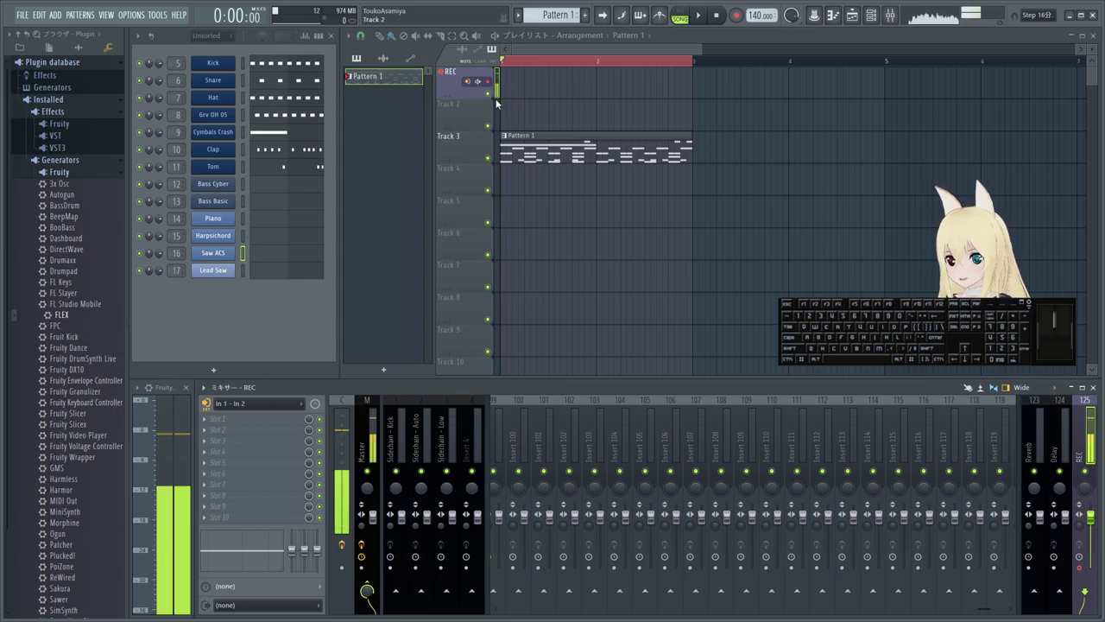
pyautogui.click(495, 84)
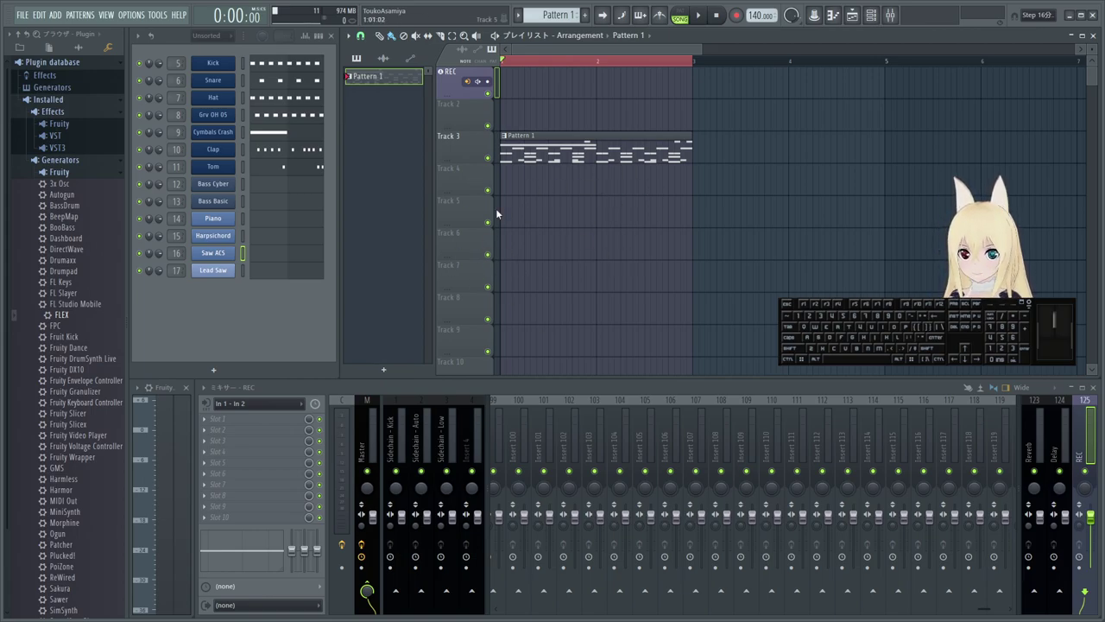
# - Set Monitor external input to Off on the armed REC track's record button
pyautogui.click(490, 88)
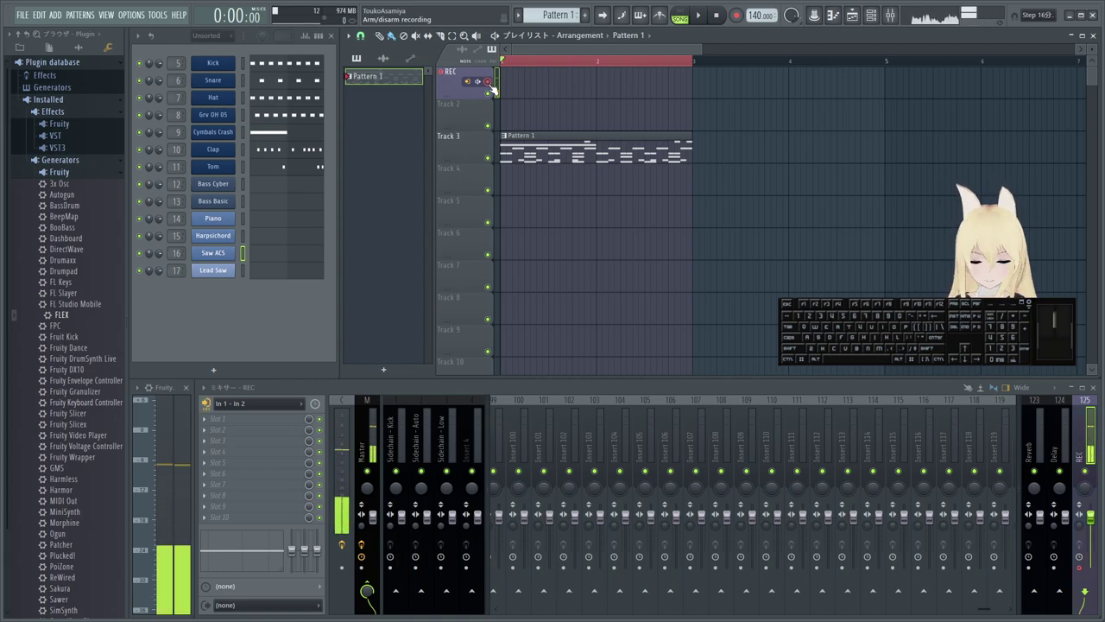
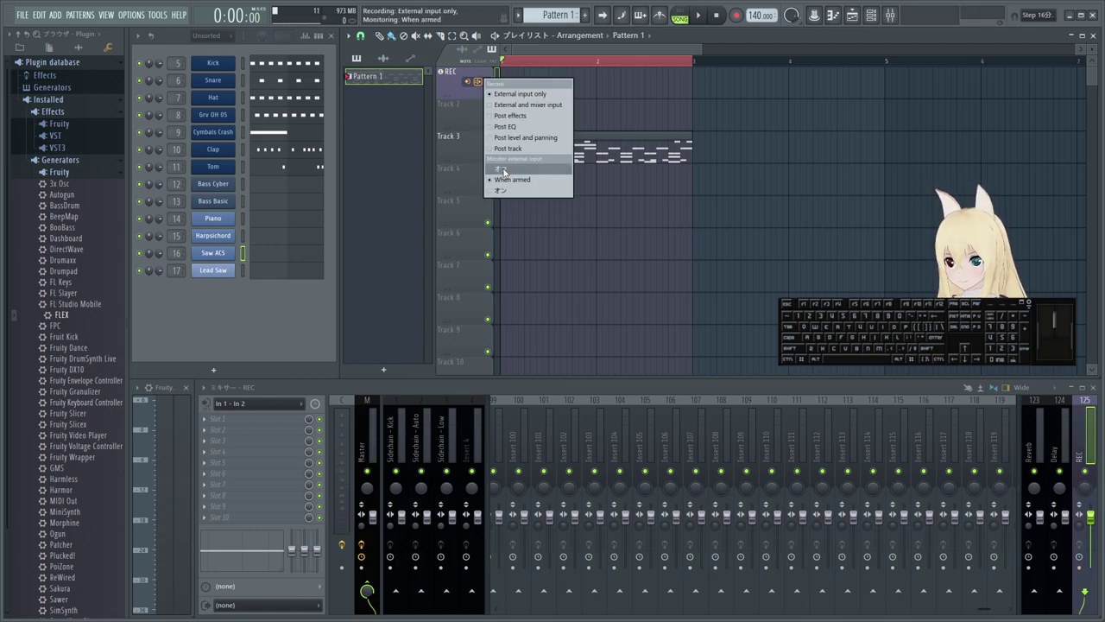
pyautogui.click(507, 171)
pyautogui.click(491, 81)
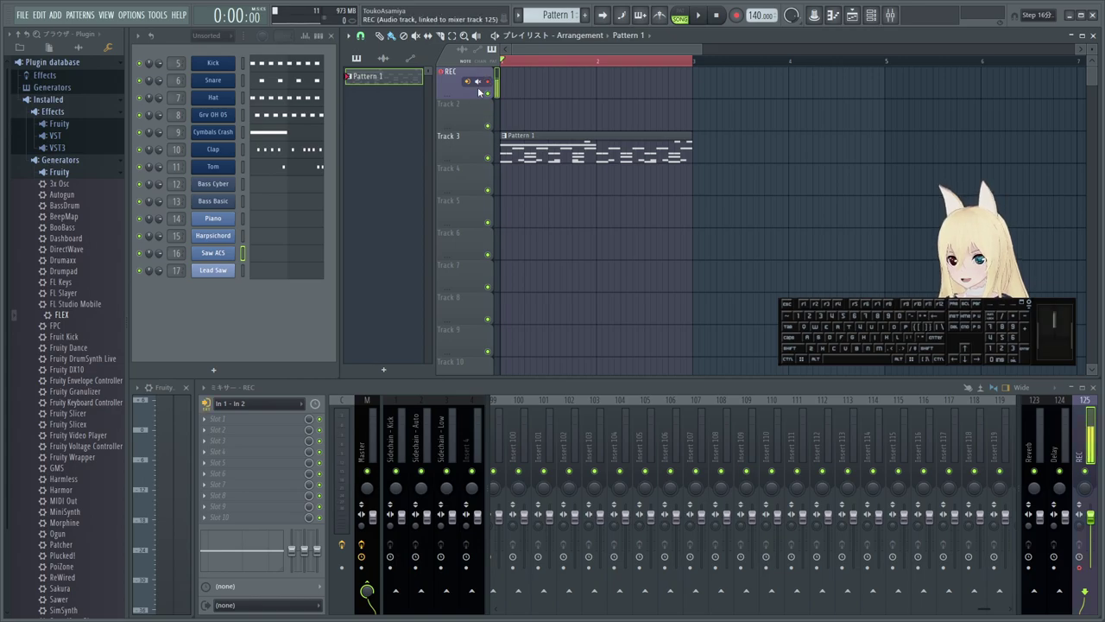
pyautogui.click(482, 83)
pyautogui.click(507, 177)
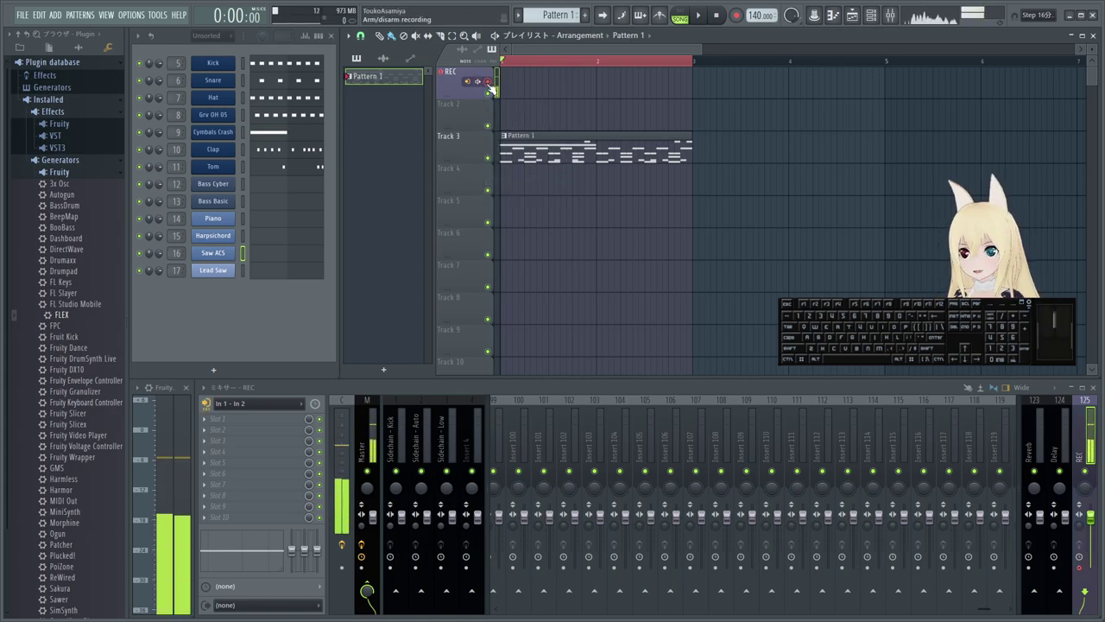
pyautogui.click(483, 86)
pyautogui.click(522, 176)
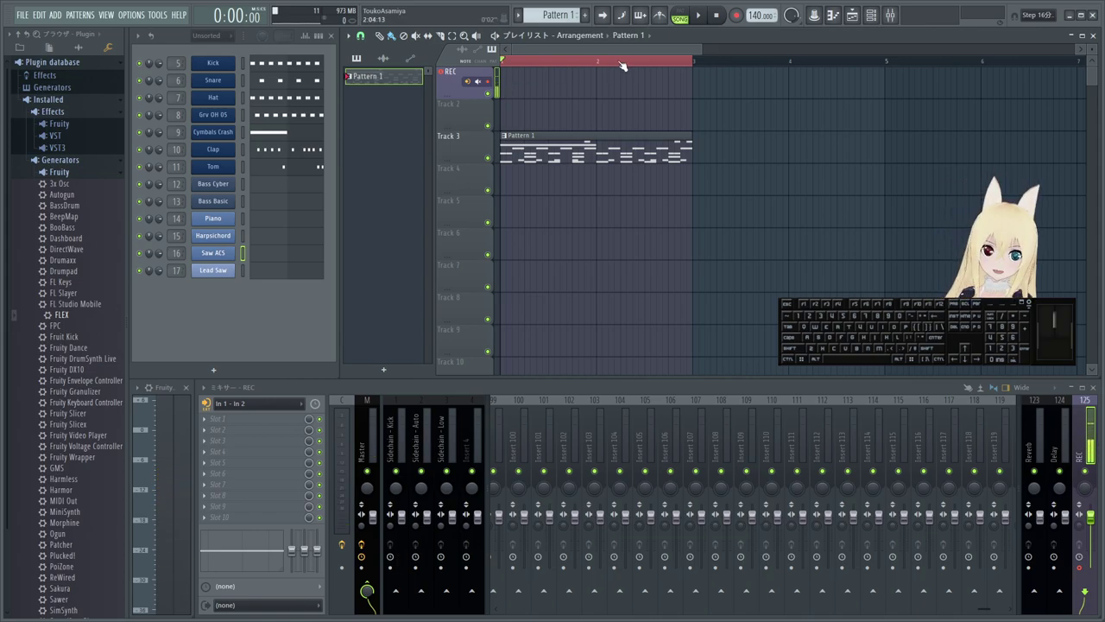
# - Record a short audio clip onto the REC track and keep its input on In 1 - In 2
pyautogui.press('space')
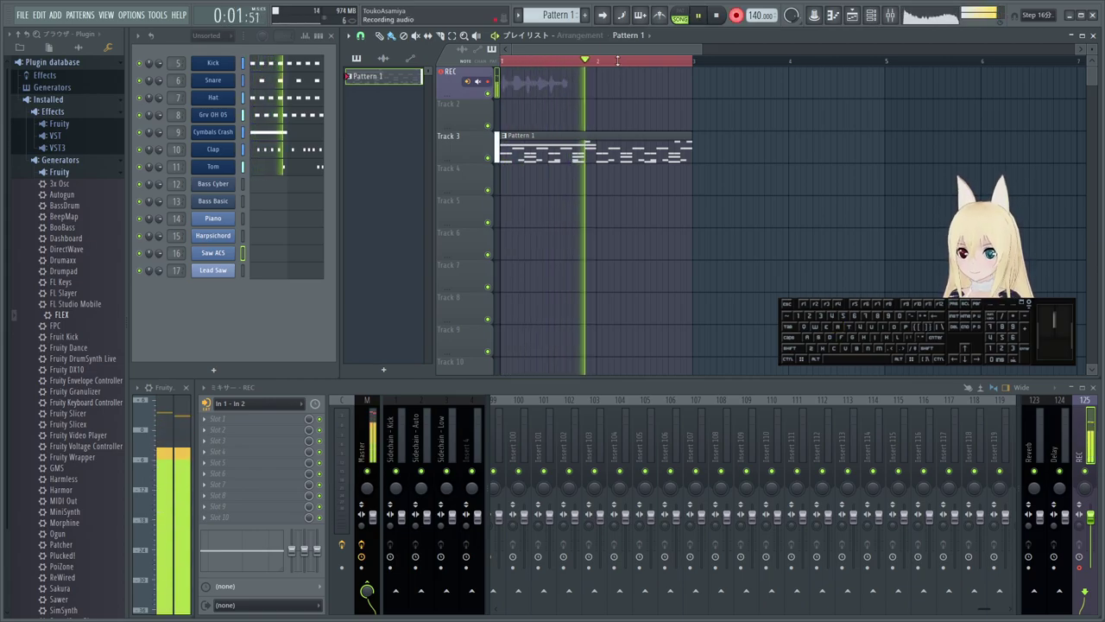
pyautogui.press('space')
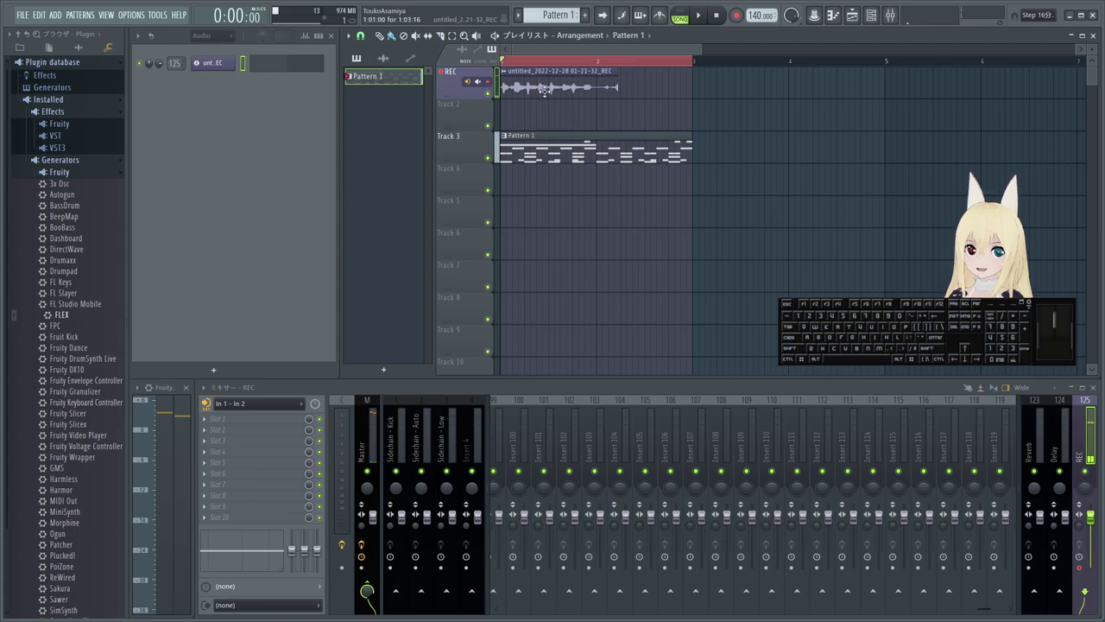
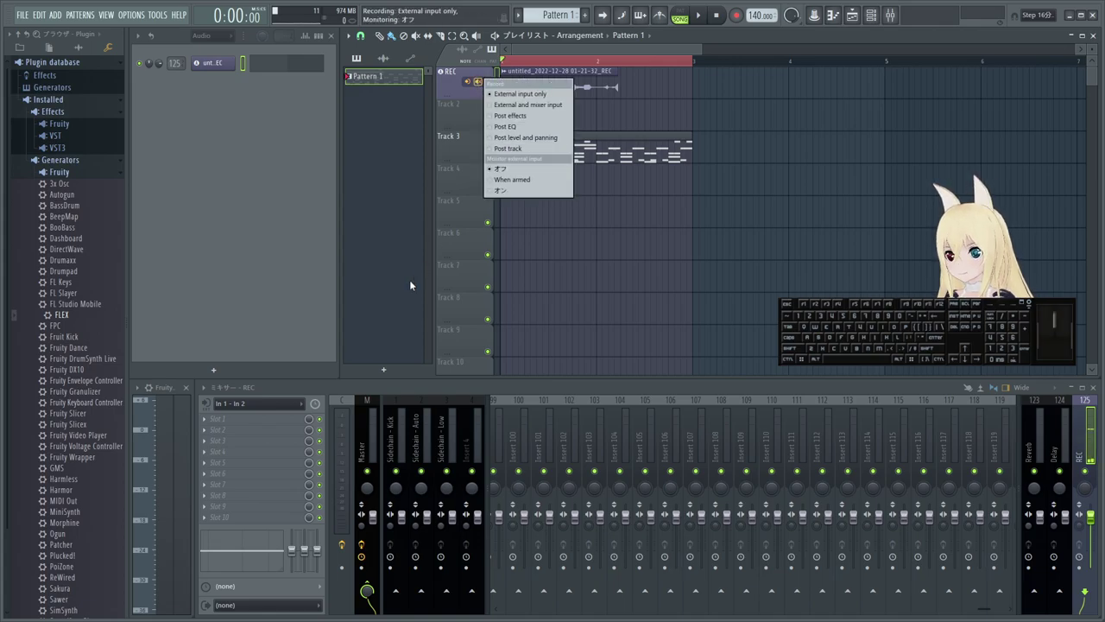
pyautogui.click(399, 295)
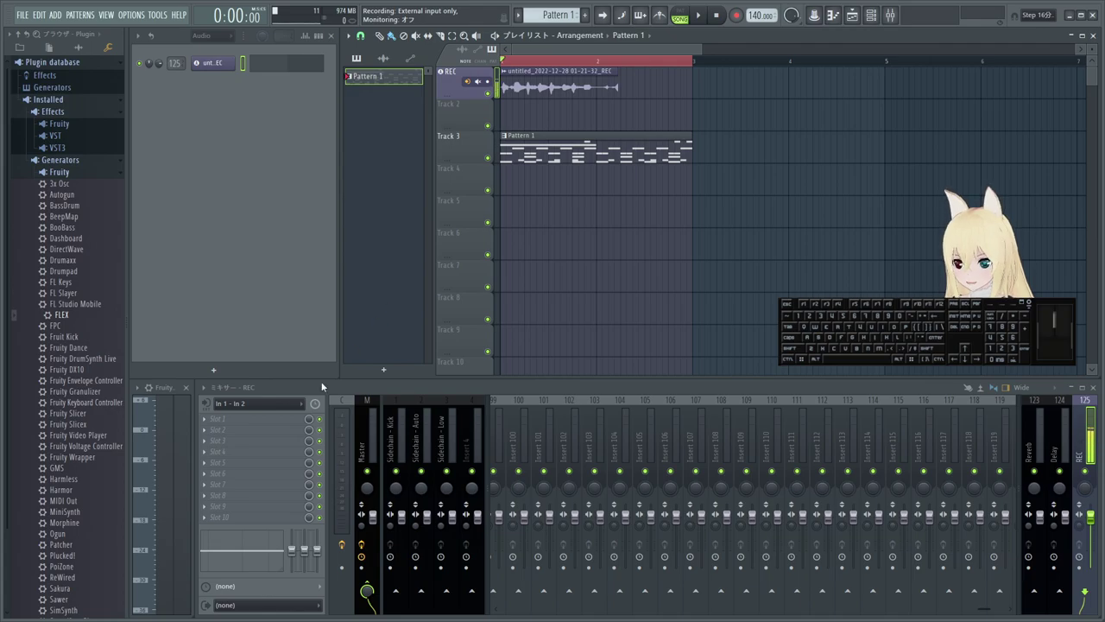
pyautogui.click(267, 410)
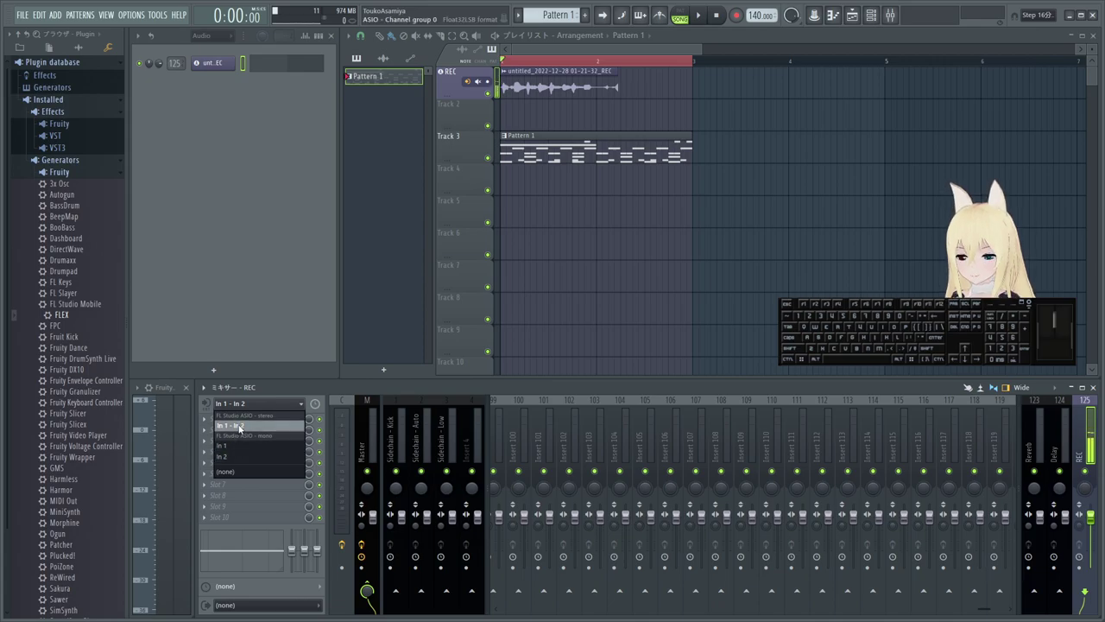
pyautogui.click(242, 426)
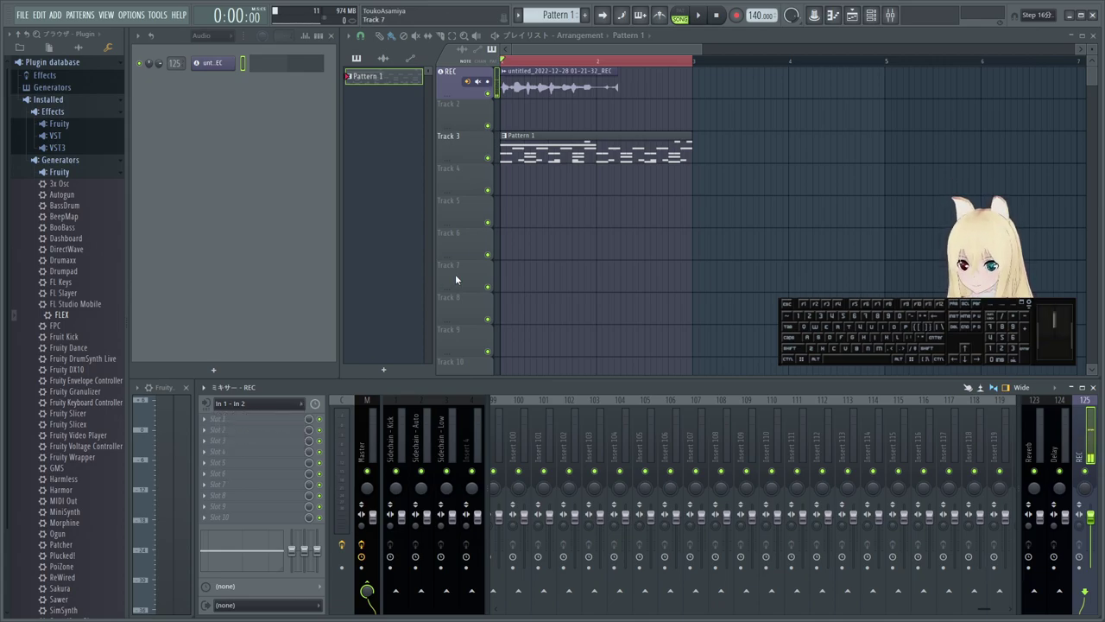
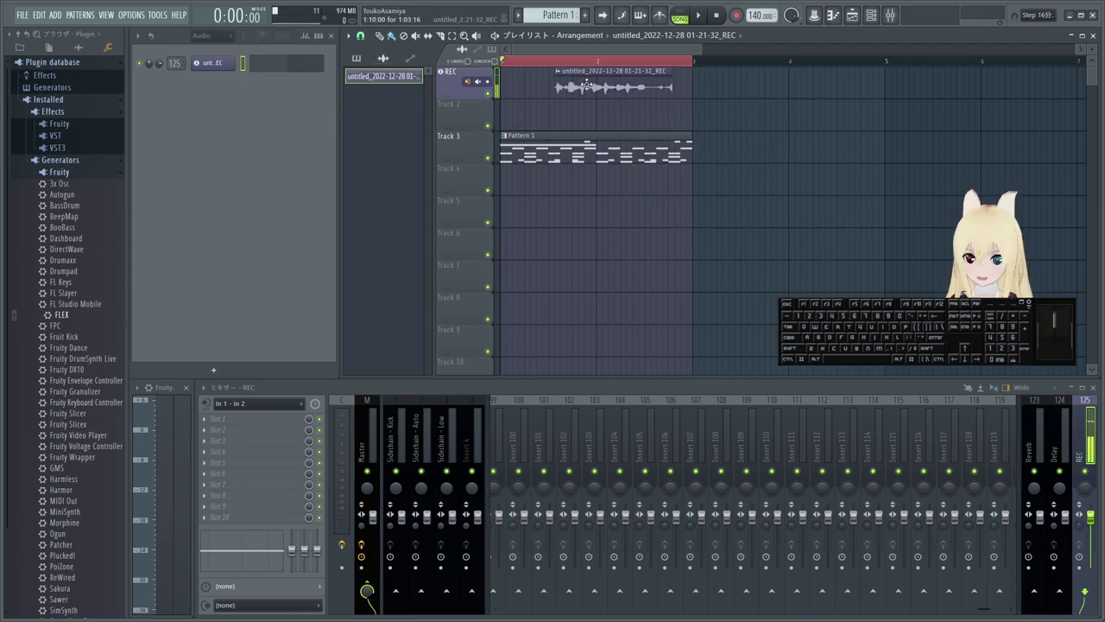
# - Collapse the plugin database and switch the browser to show All content
pyautogui.click(92, 178)
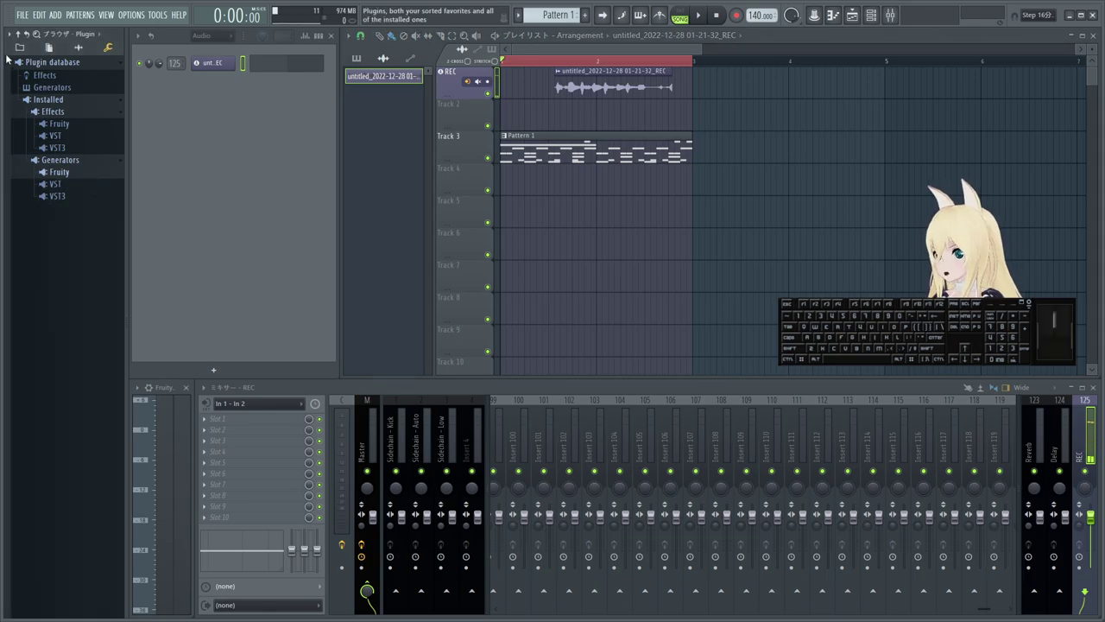
pyautogui.click(14, 51)
pyautogui.click(62, 261)
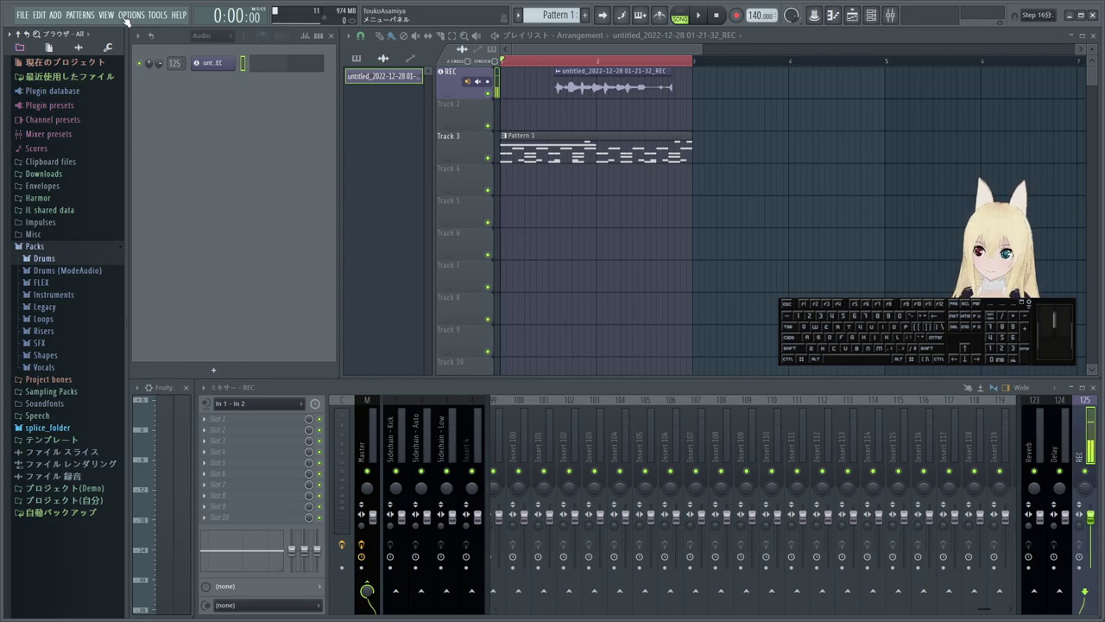
# - Bring up Options > General settings and review the display language choices, leaving Japanese
pyautogui.click(135, 13)
pyautogui.click(167, 69)
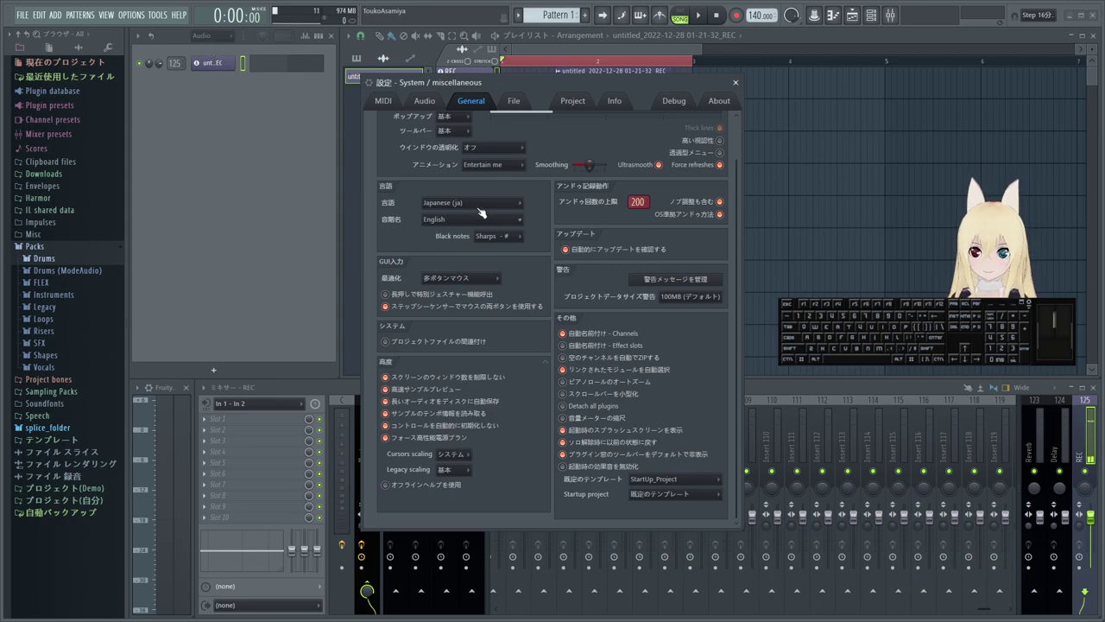
pyautogui.click(472, 208)
pyautogui.click(450, 241)
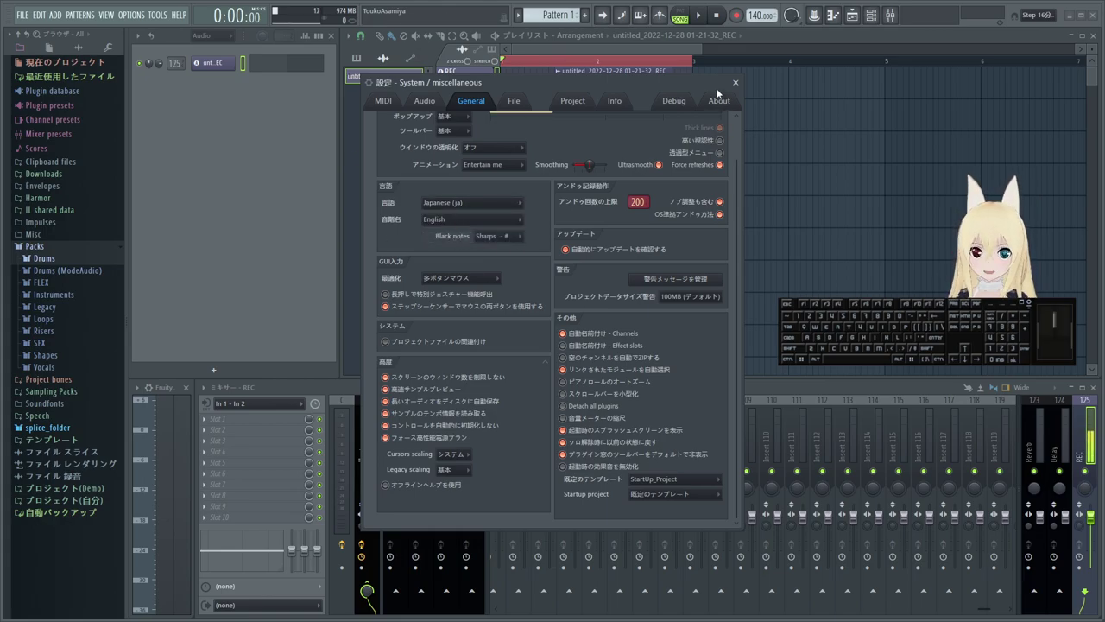
# - Close the settings window, expand the recorded-audio folder and remove the REC clip from the playlist
pyautogui.click(739, 86)
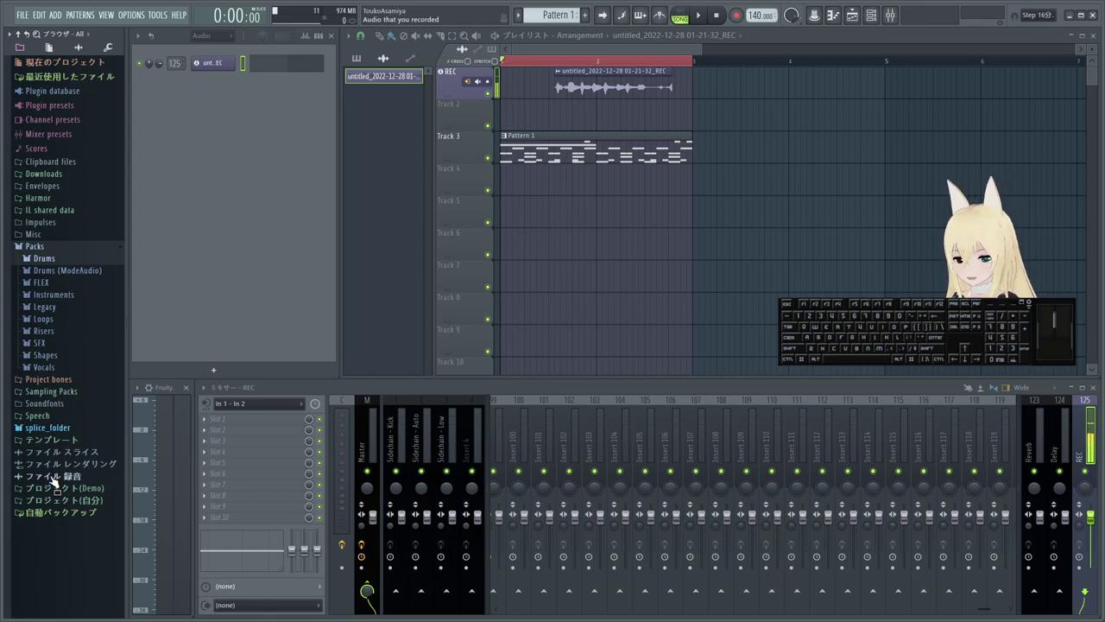
pyautogui.click(56, 480)
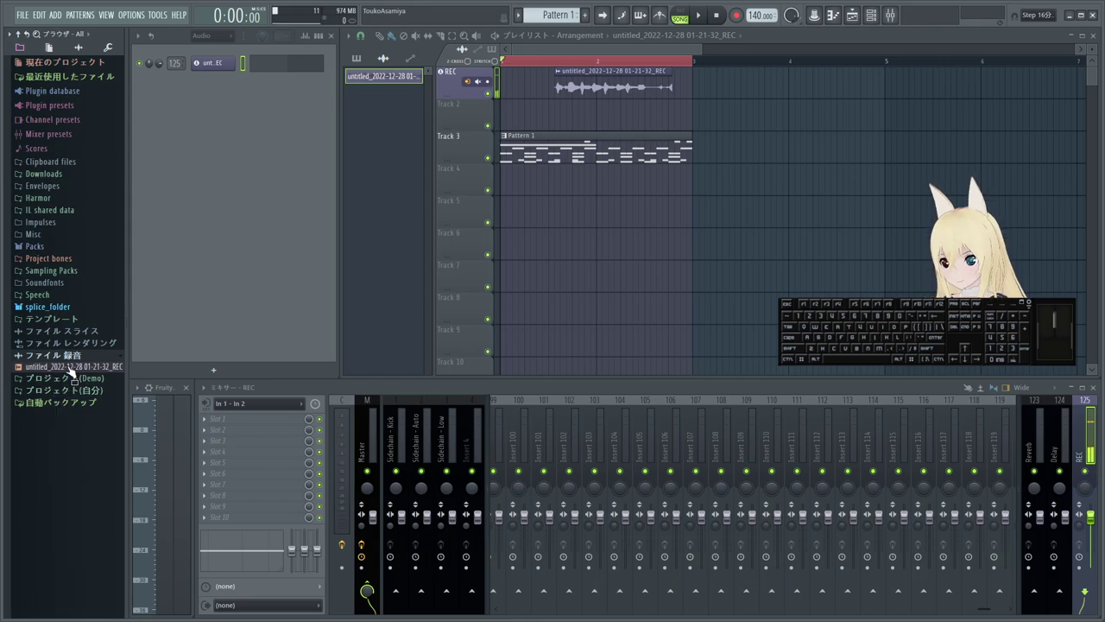
pyautogui.press('space')
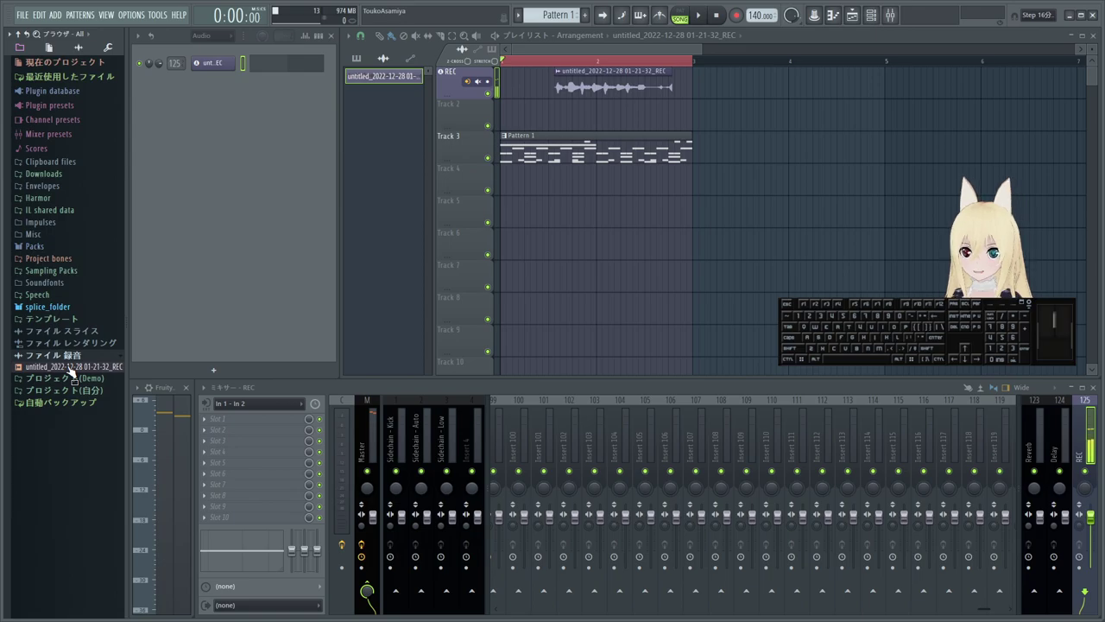
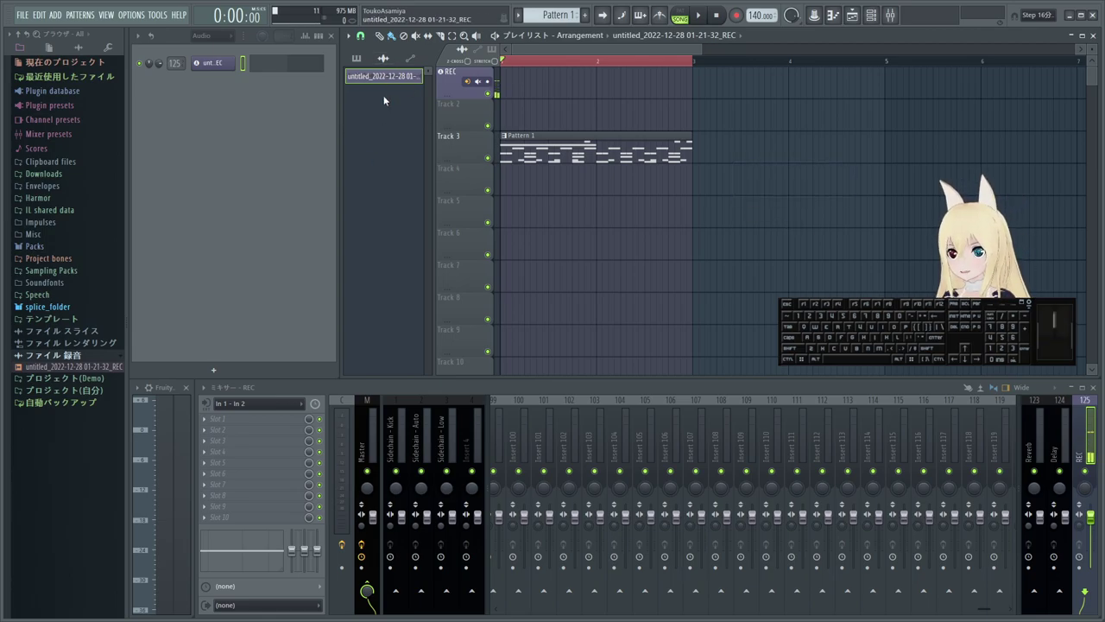
# - Delete the recorded audio channel from the clip picker
pyautogui.rightClick(387, 80)
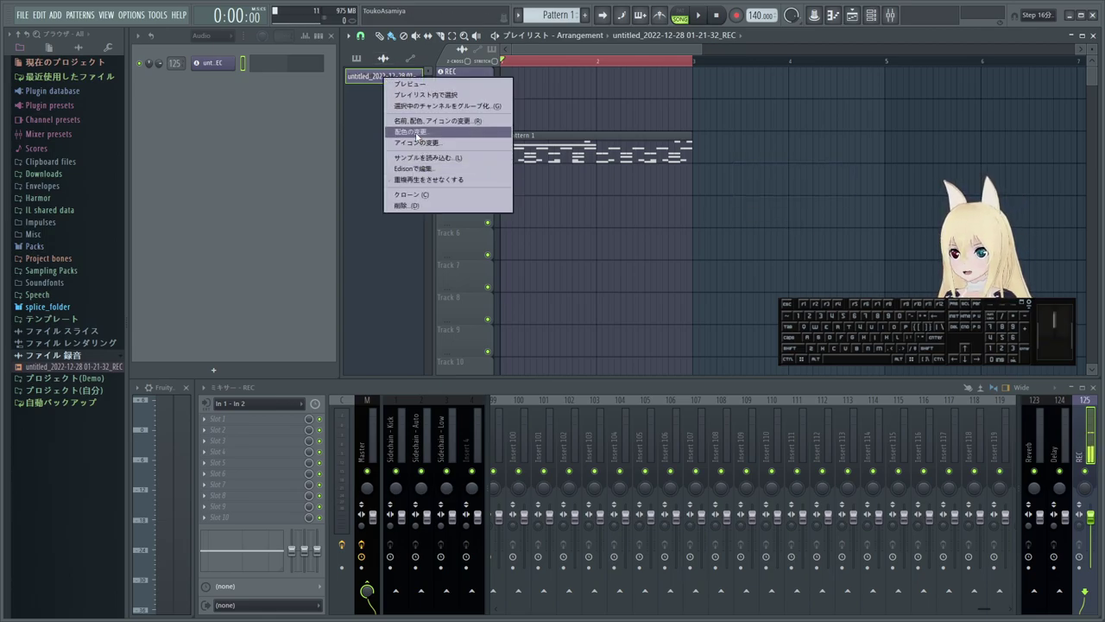
pyautogui.click(421, 207)
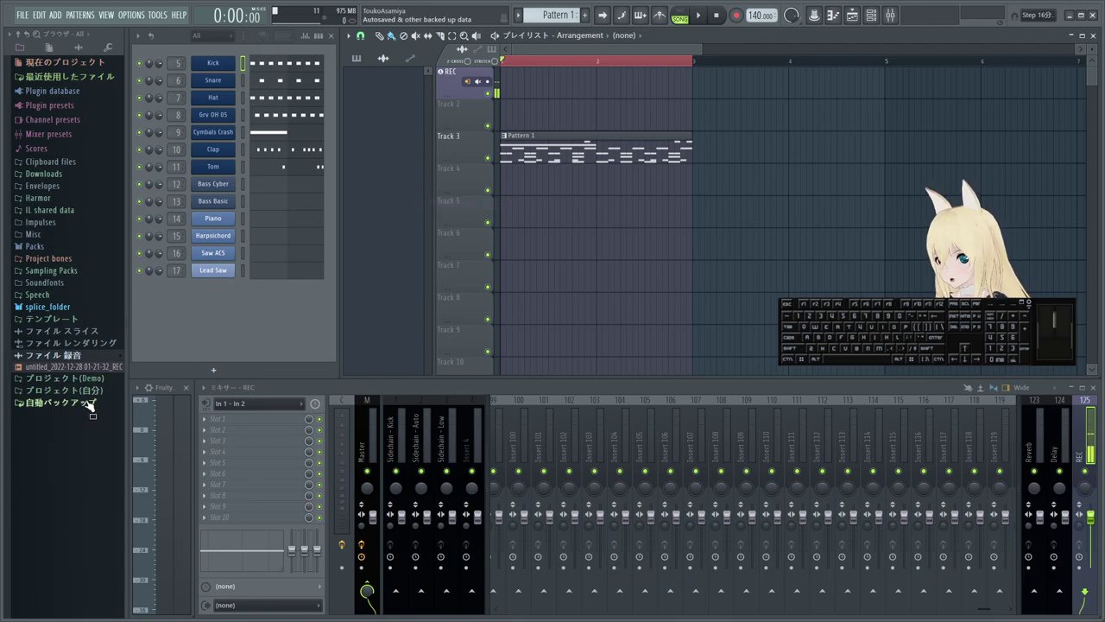
# - Preview the recorded REC file repeatedly in the browser
pyautogui.click(58, 366)
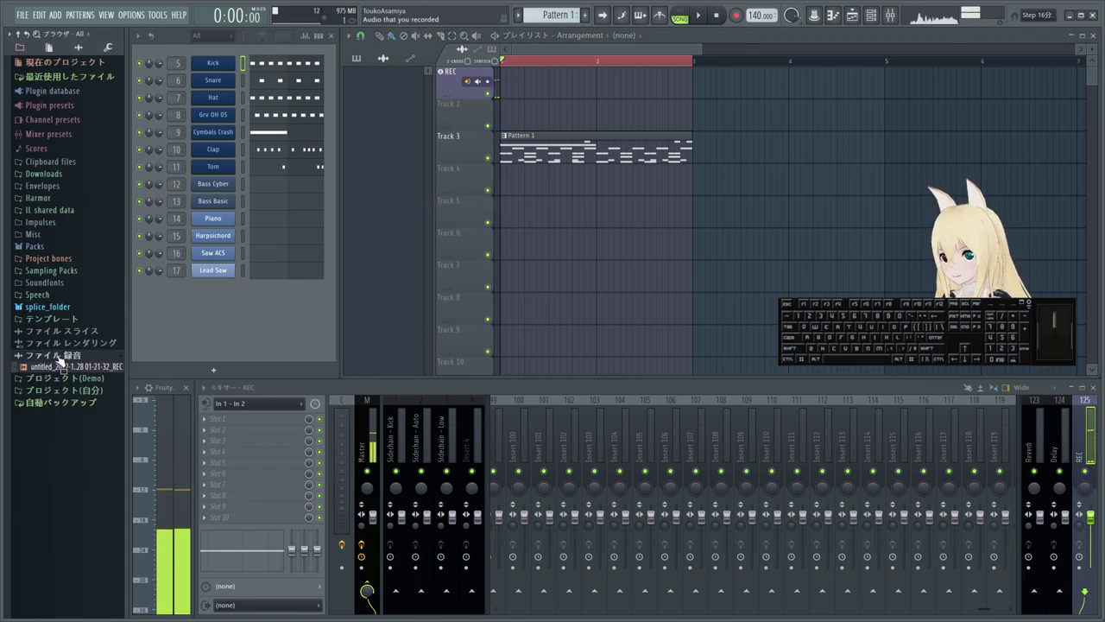
pyautogui.click(32, 35)
pyautogui.click(32, 35)
pyautogui.click(33, 35)
pyautogui.doubleClick(32, 35)
pyautogui.click(30, 38)
pyautogui.click(30, 38)
pyautogui.click(30, 38)
pyautogui.click(30, 38)
pyautogui.click(30, 38)
pyautogui.doubleClick(31, 37)
pyautogui.click(34, 40)
pyautogui.doubleClick(34, 40)
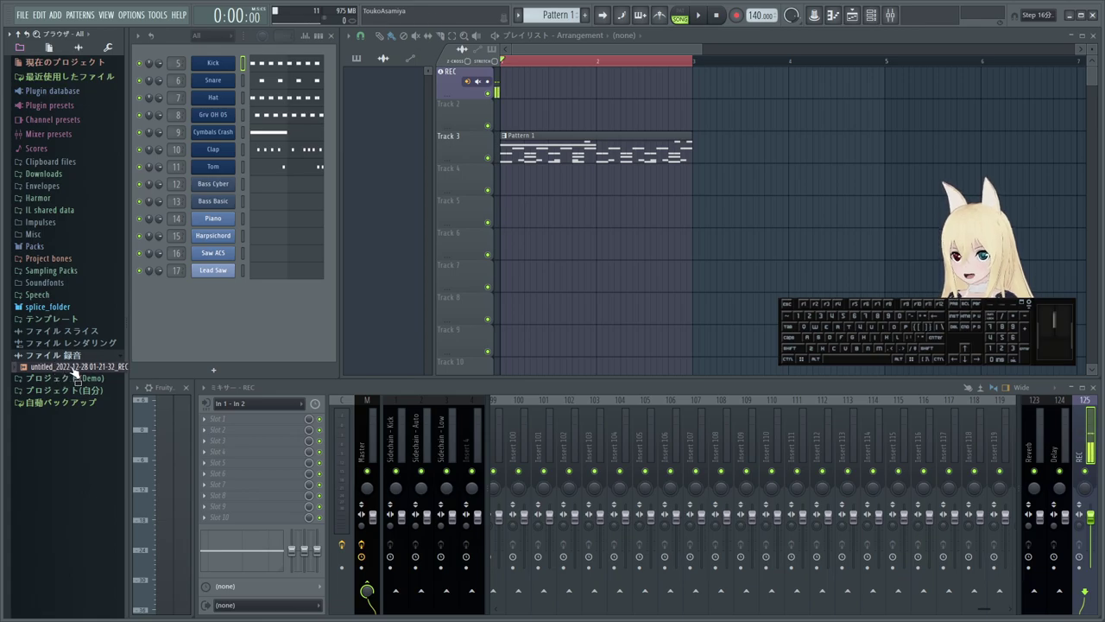
# - Permanently delete the REC file from the recordings folder and confirm
pyautogui.rightClick(75, 369)
pyautogui.click(131, 497)
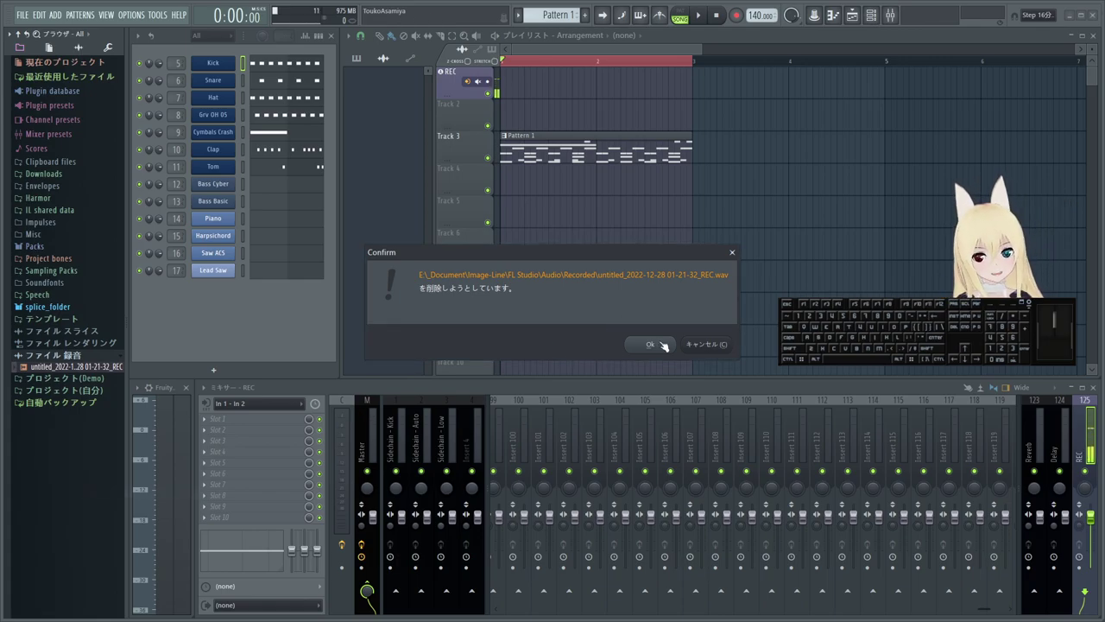
pyautogui.click(661, 343)
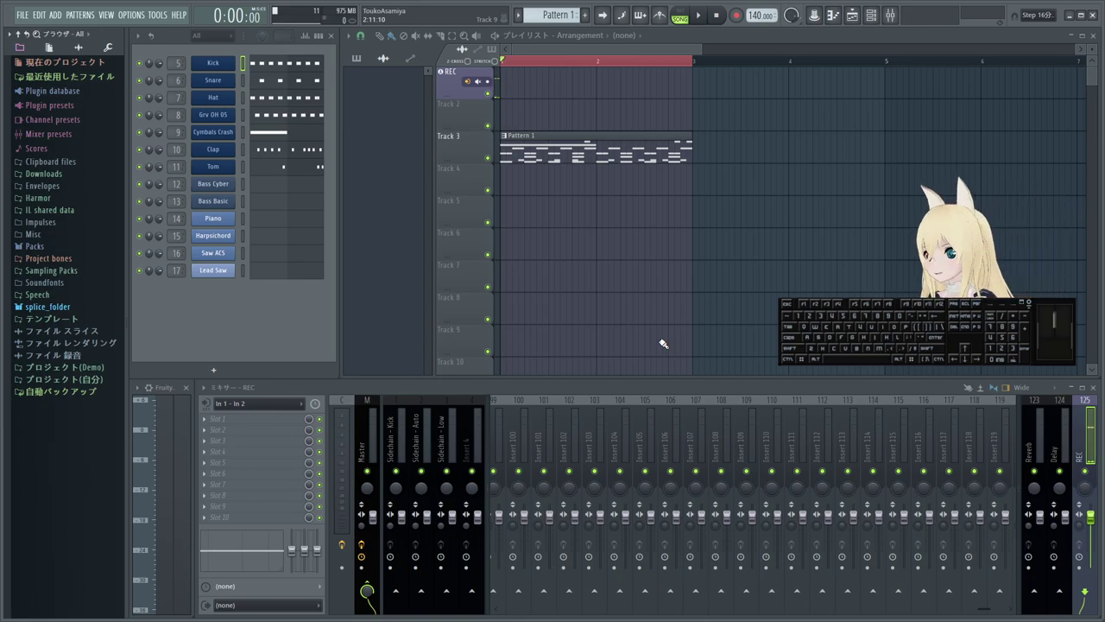
pyautogui.click(87, 359)
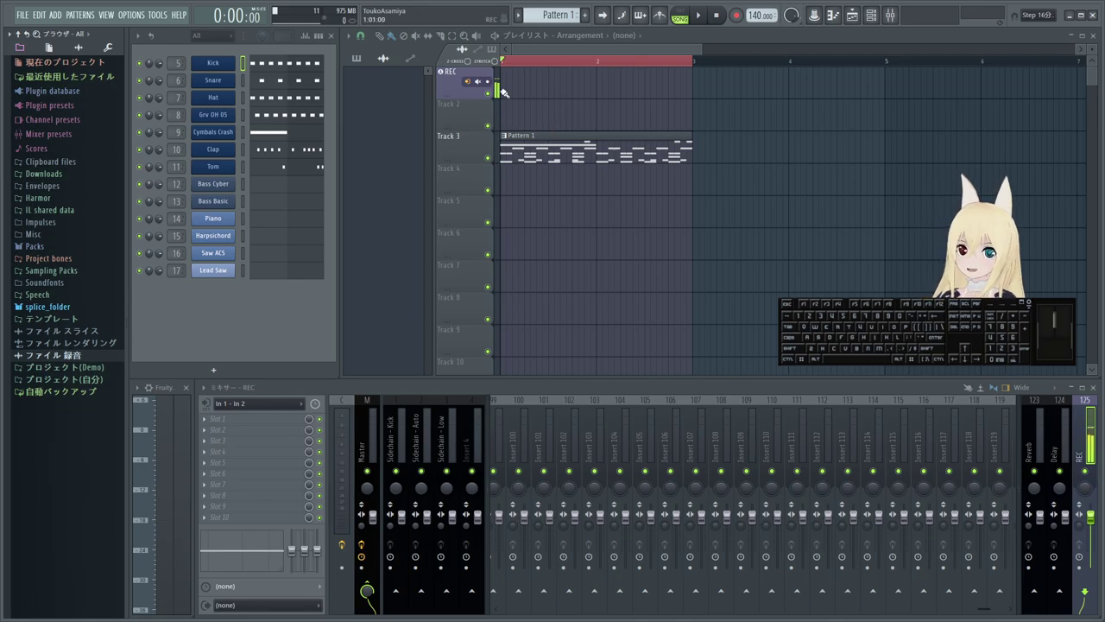
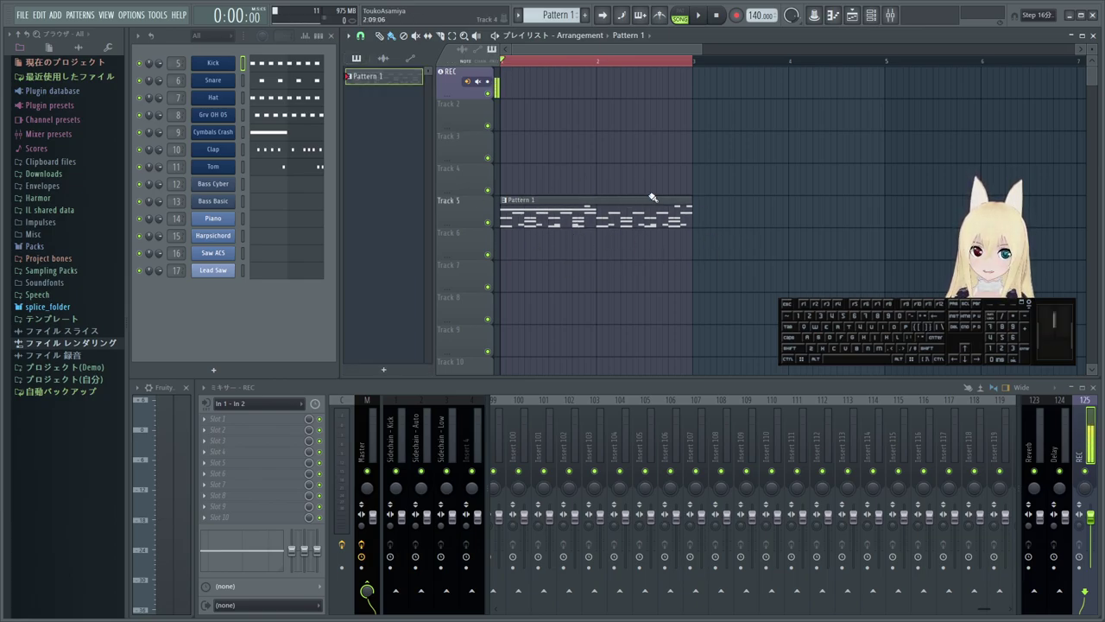
# - Move Pattern 1's clip to Track 5 and bring up that track's options for consolidating
pyautogui.click(470, 210)
pyautogui.click(449, 213)
pyautogui.rightClick(471, 212)
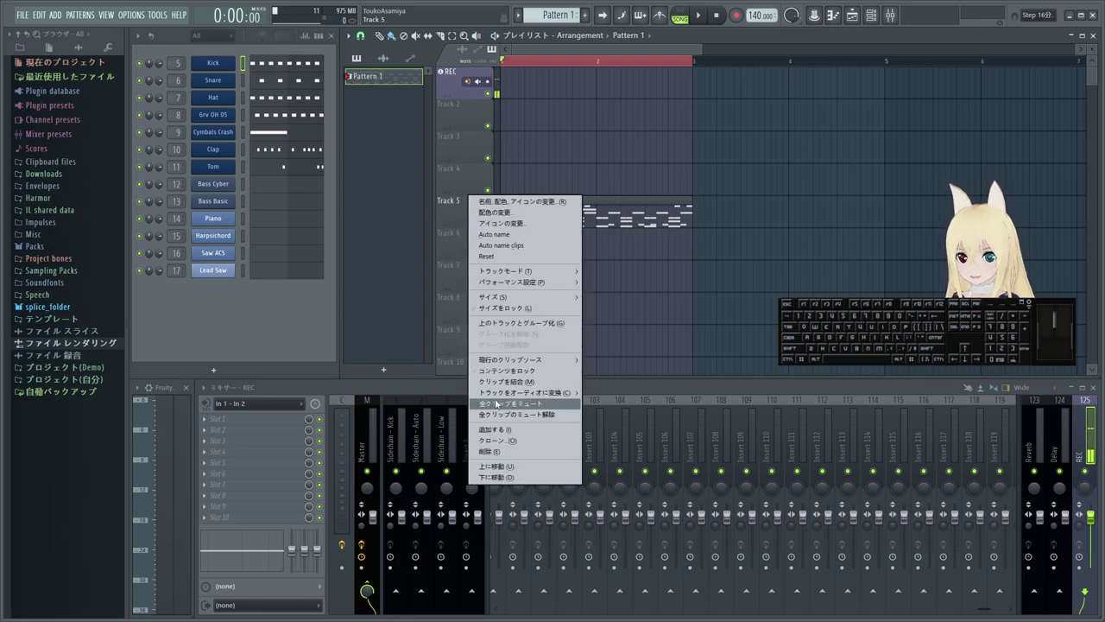
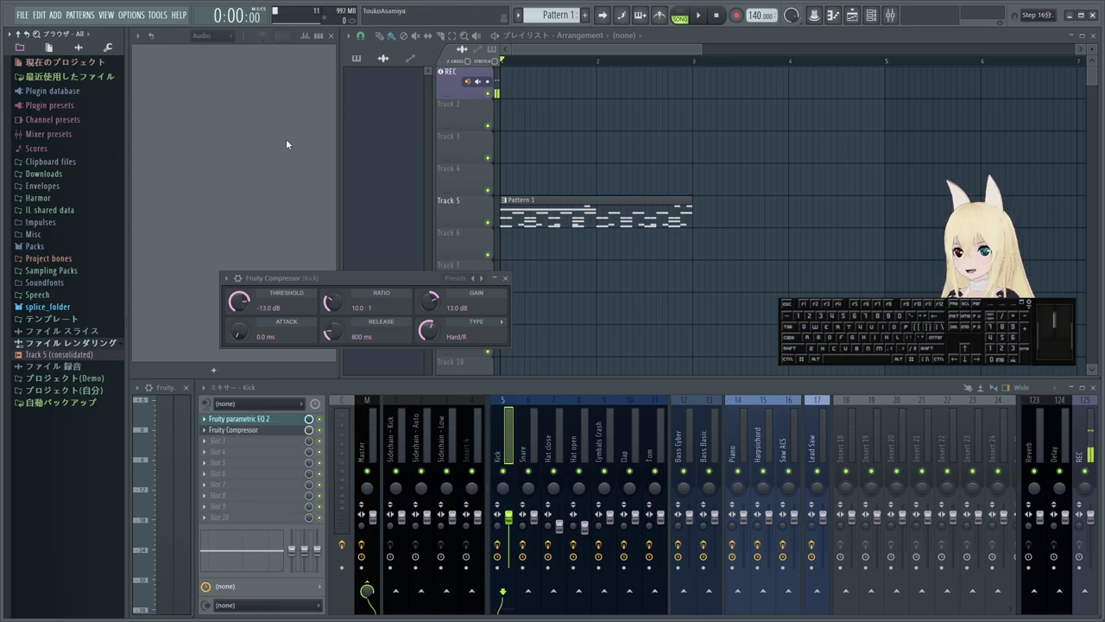
# - Delete the consolidated Track 5 render file from the browser and confirm
pyautogui.click(217, 43)
pyautogui.click(216, 51)
pyautogui.rightClick(63, 354)
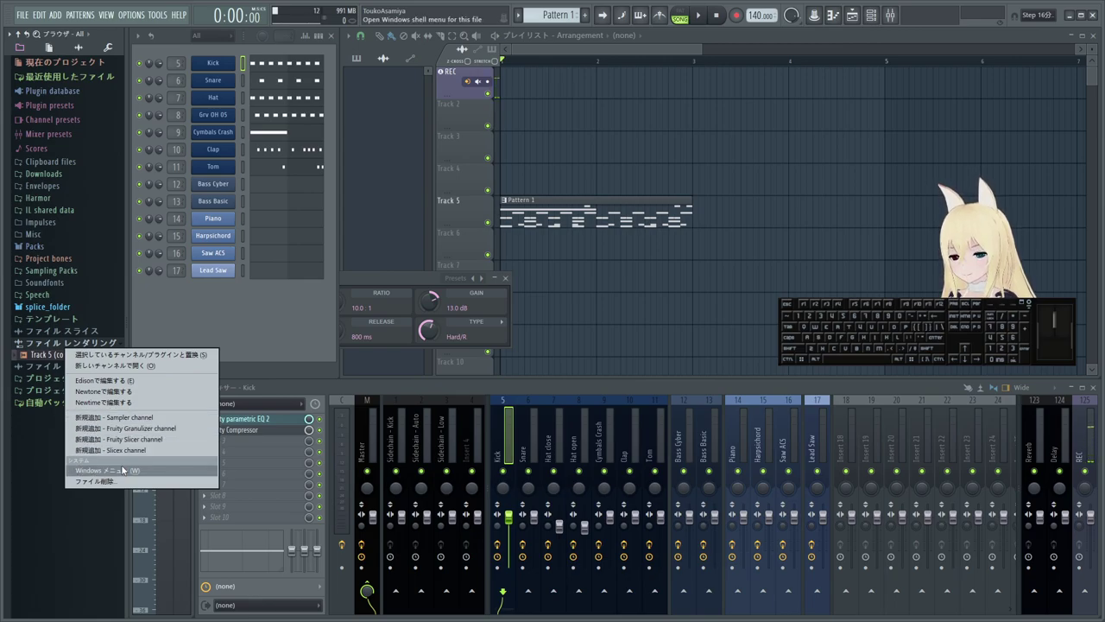
pyautogui.click(126, 478)
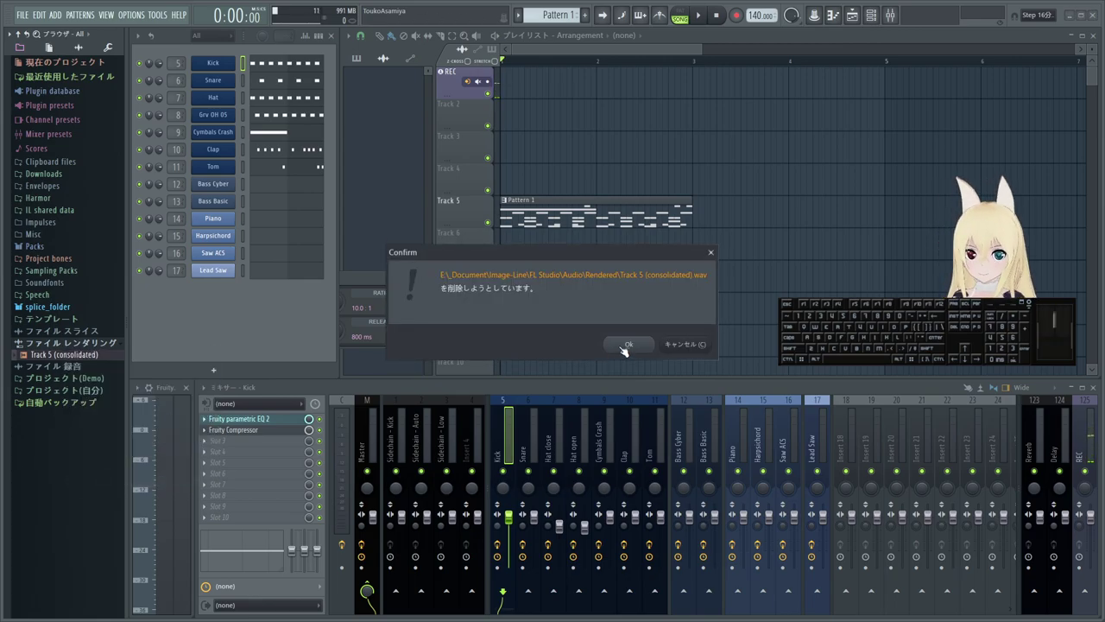
pyautogui.click(636, 347)
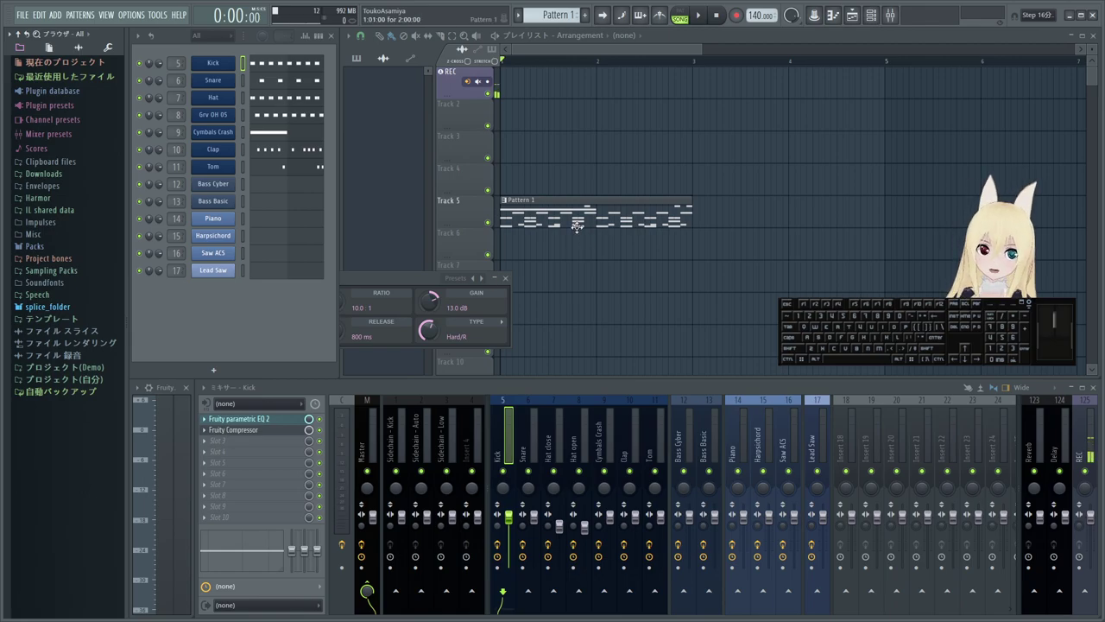
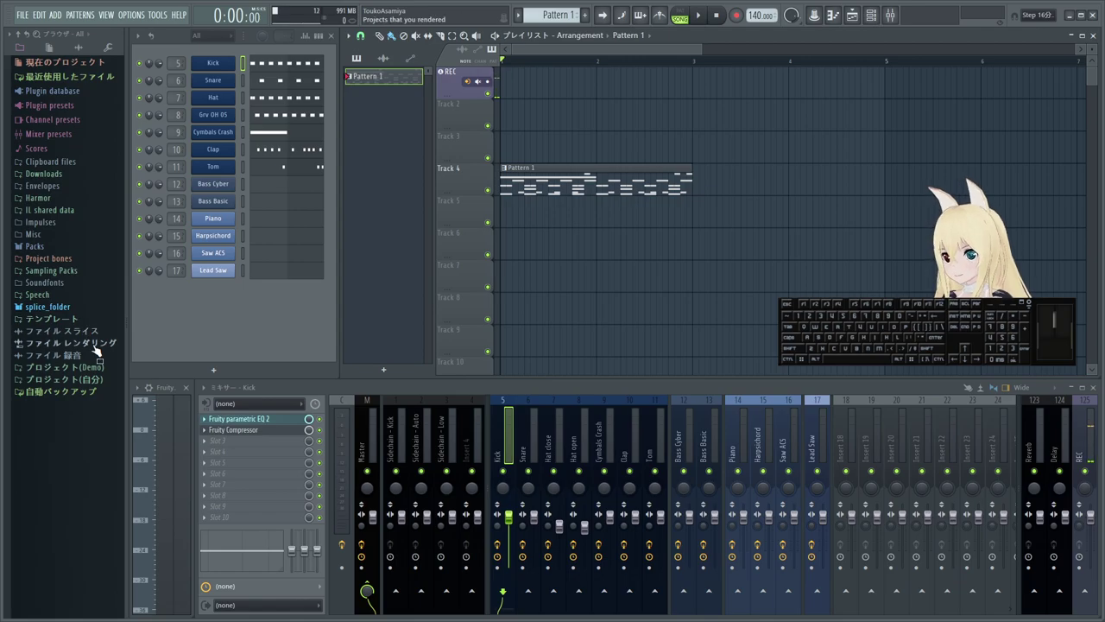
# - Check the browser's slice and render folders and settle Pattern 1's clip on Track 4
pyautogui.click(86, 339)
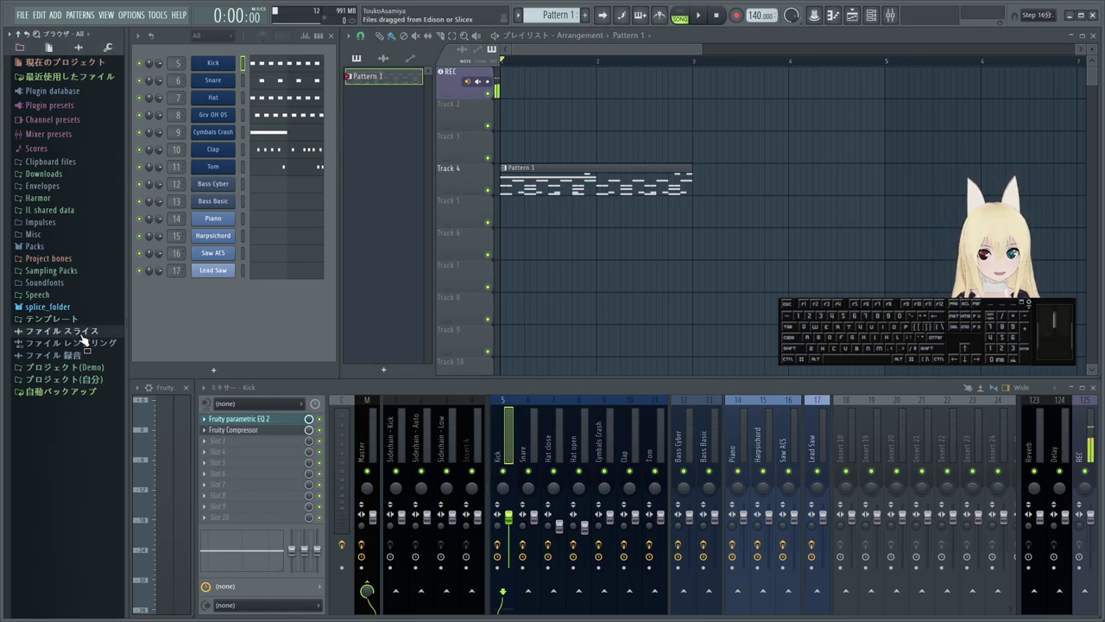
pyautogui.click(64, 335)
pyautogui.click(64, 335)
pyautogui.doubleClick(64, 335)
pyautogui.click(60, 333)
pyautogui.click(59, 333)
pyautogui.click(61, 332)
pyautogui.doubleClick(61, 332)
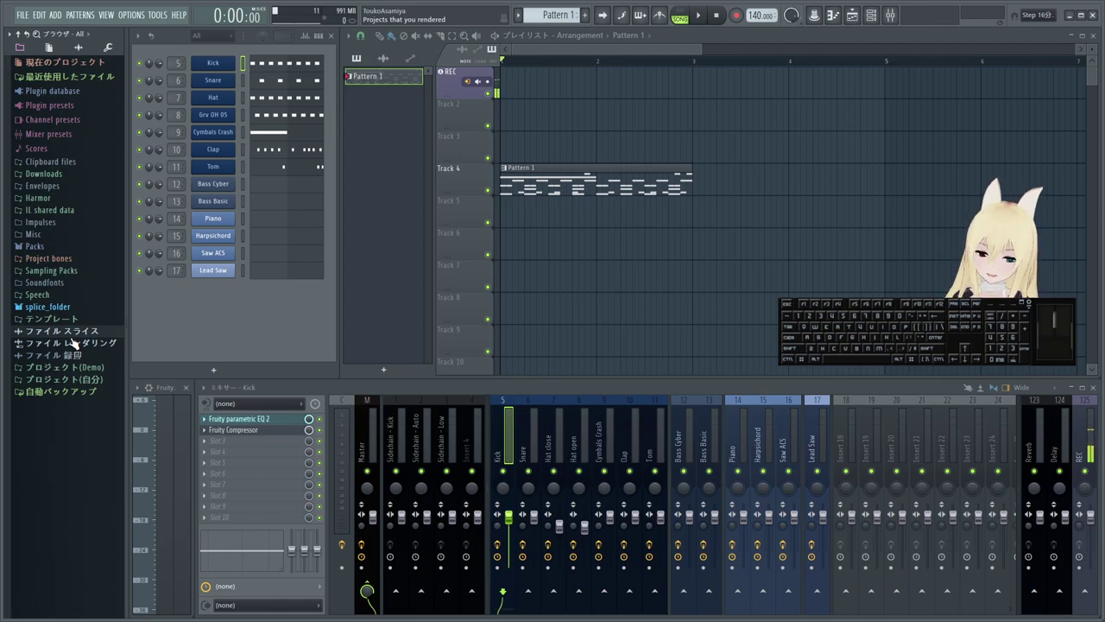
pyautogui.click(232, 312)
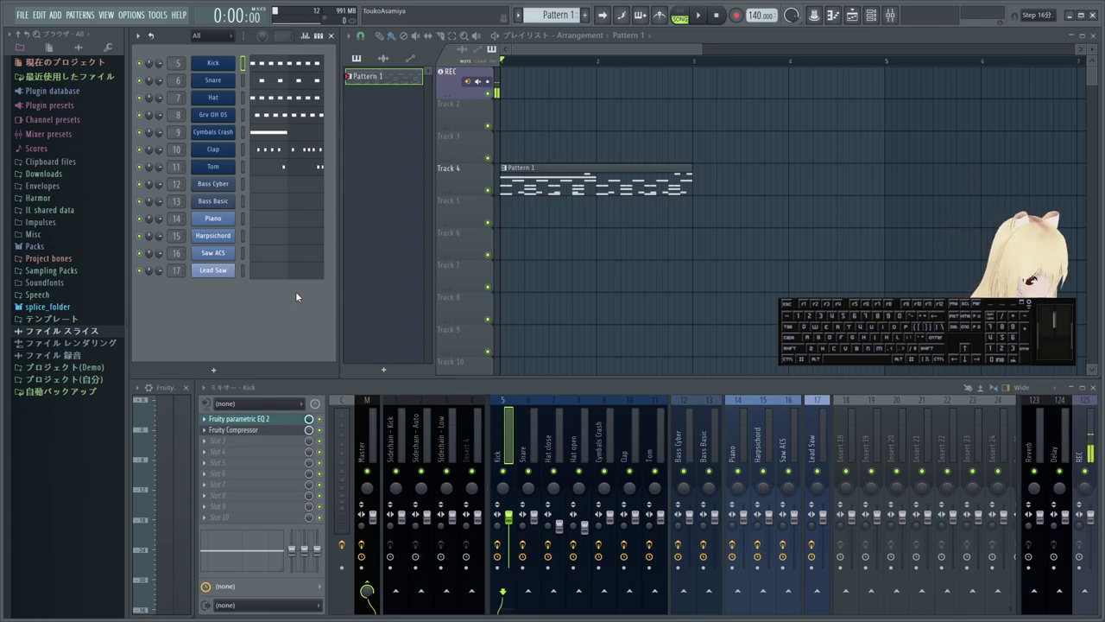
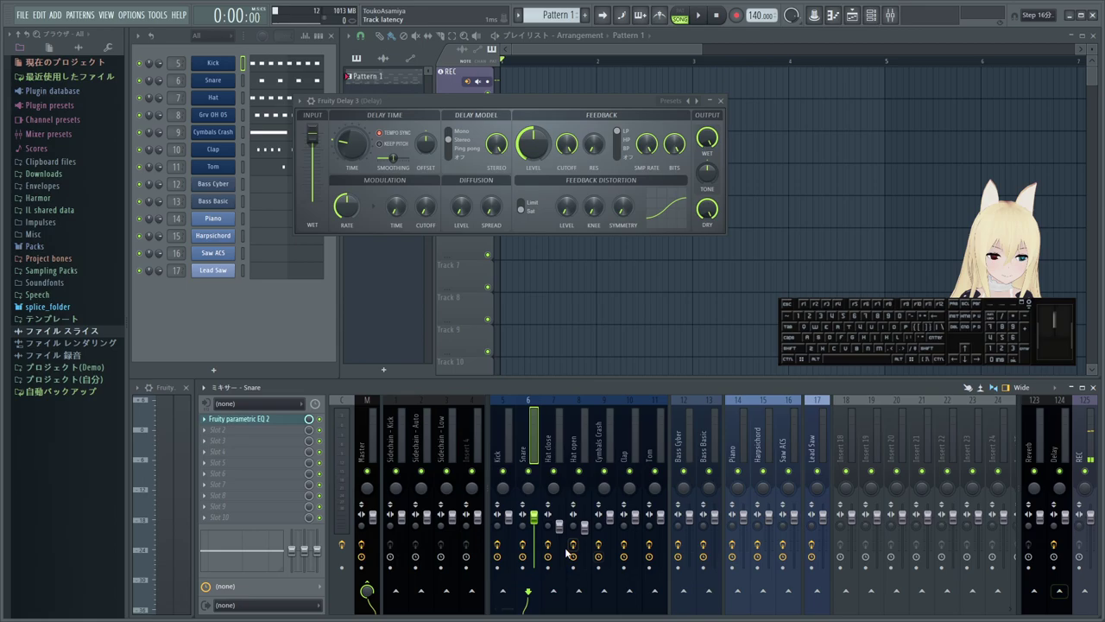
# - Set the Delay insert's Fruity Delay 3 to the Ping pong model and check the slot's options menu
pyautogui.click(541, 447)
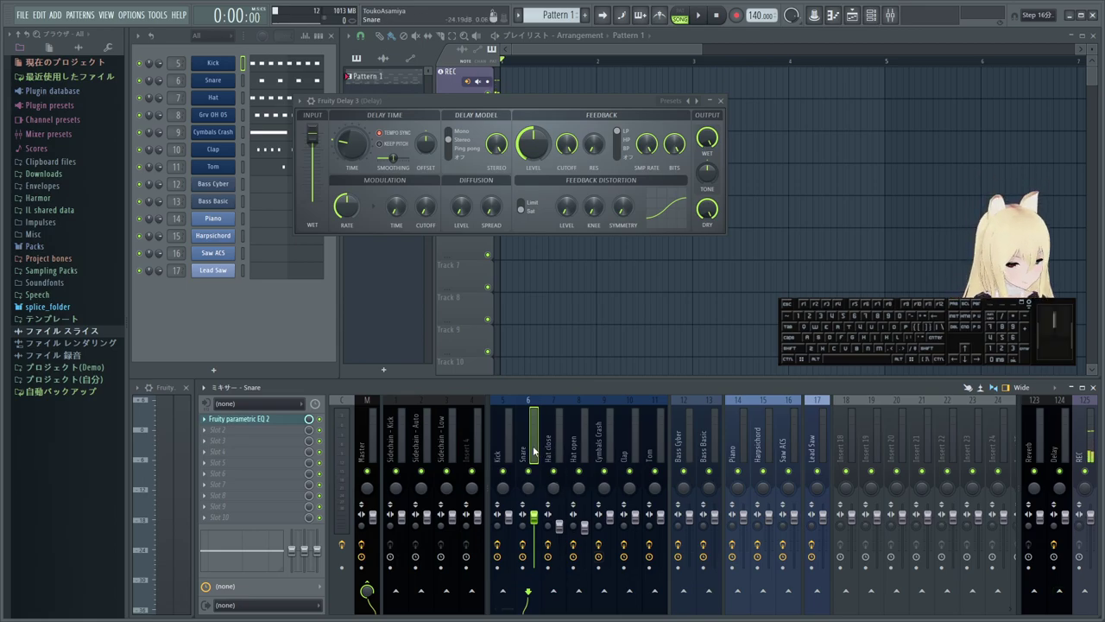
pyautogui.moveTo(591, 99); pyautogui.dragTo(745, 123)
pyautogui.click(864, 228)
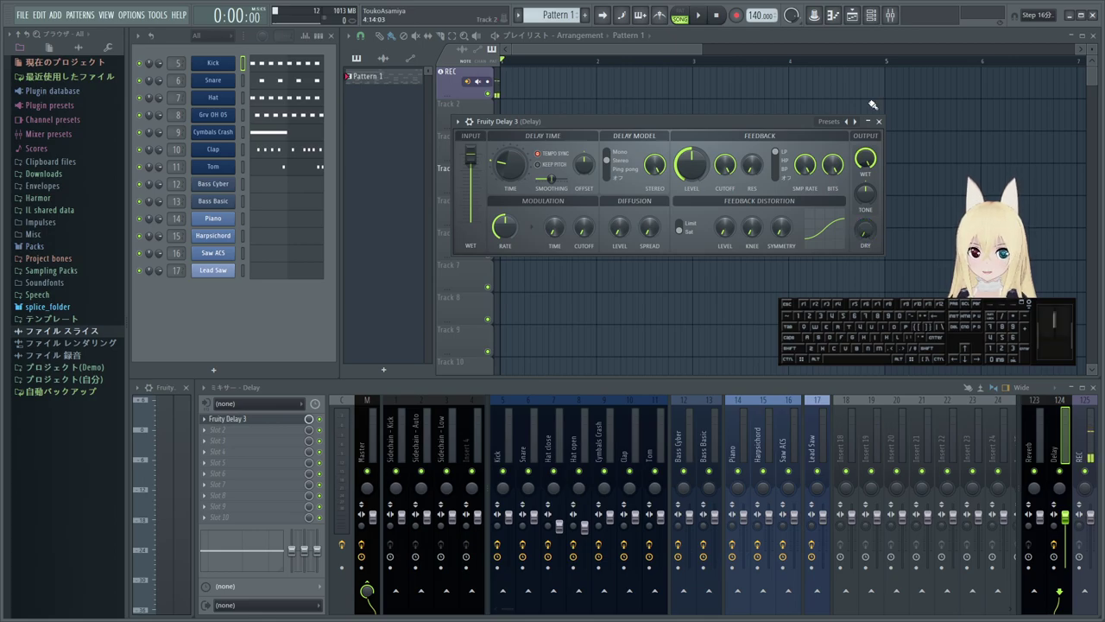
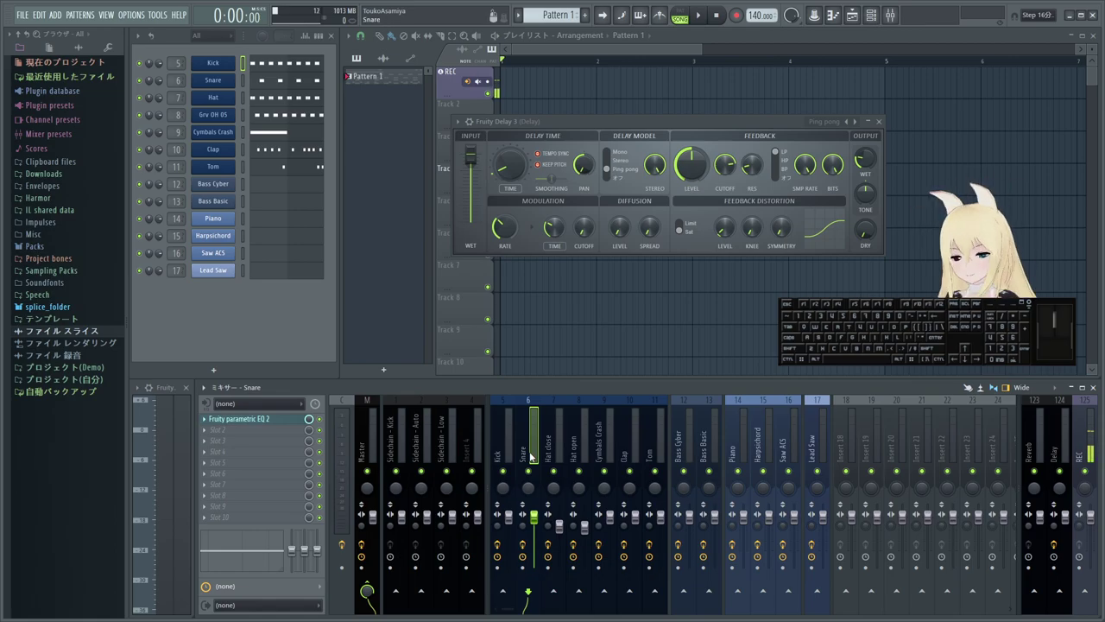
pyautogui.click(208, 431)
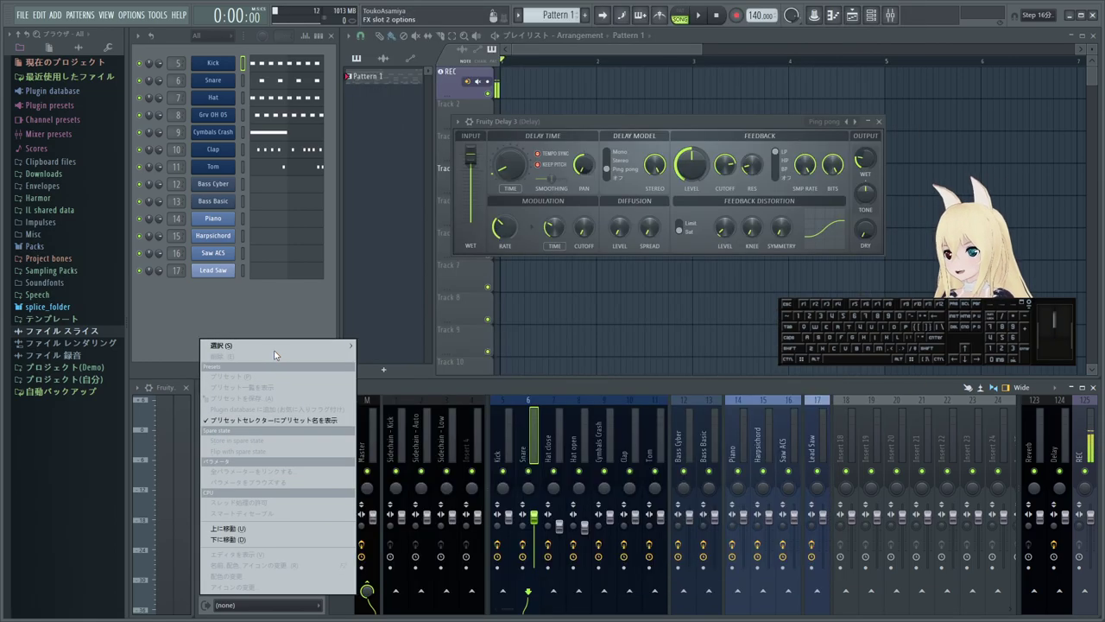
pyautogui.click(245, 317)
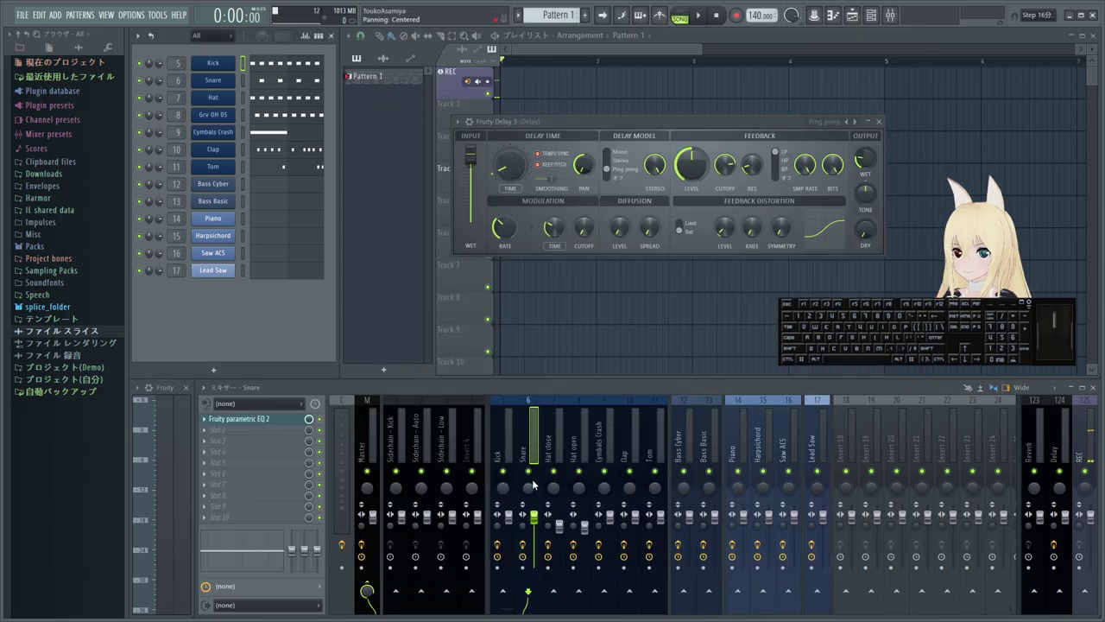
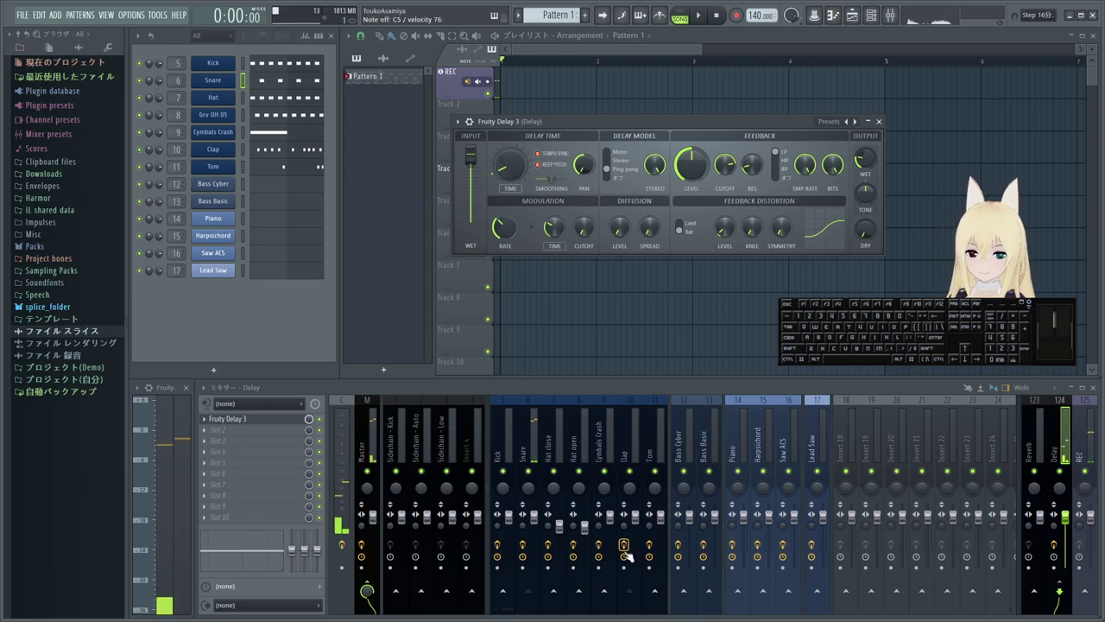
# - Close the delay window and bring up the effect list for the Reverb insert's empty slot
pyautogui.moveTo(745, 120); pyautogui.dragTo(861, 140)
pyautogui.click(1003, 151)
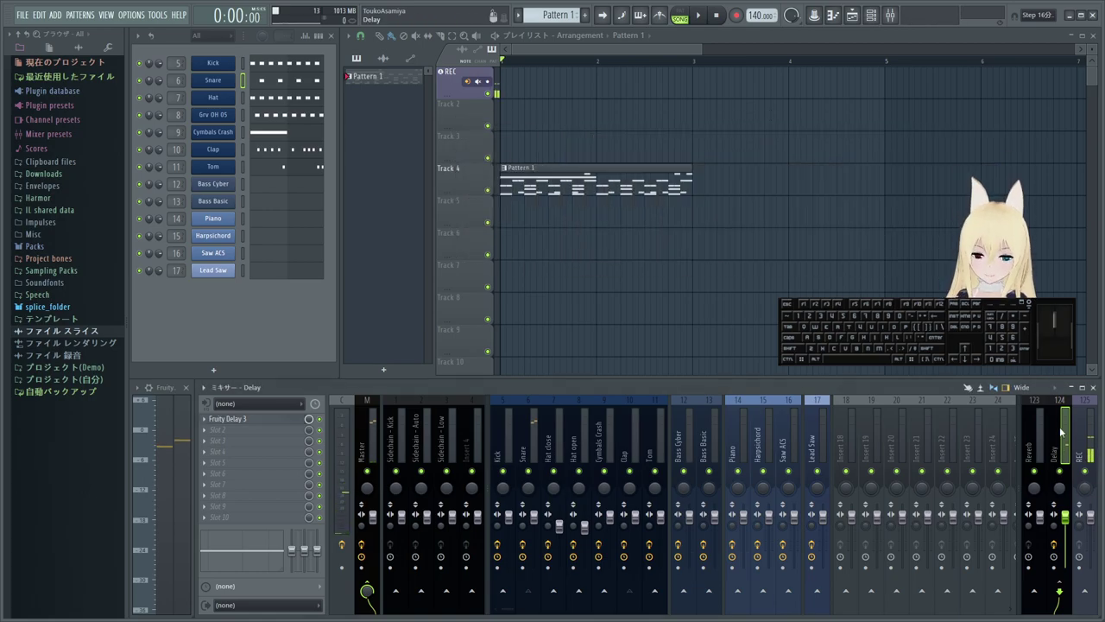
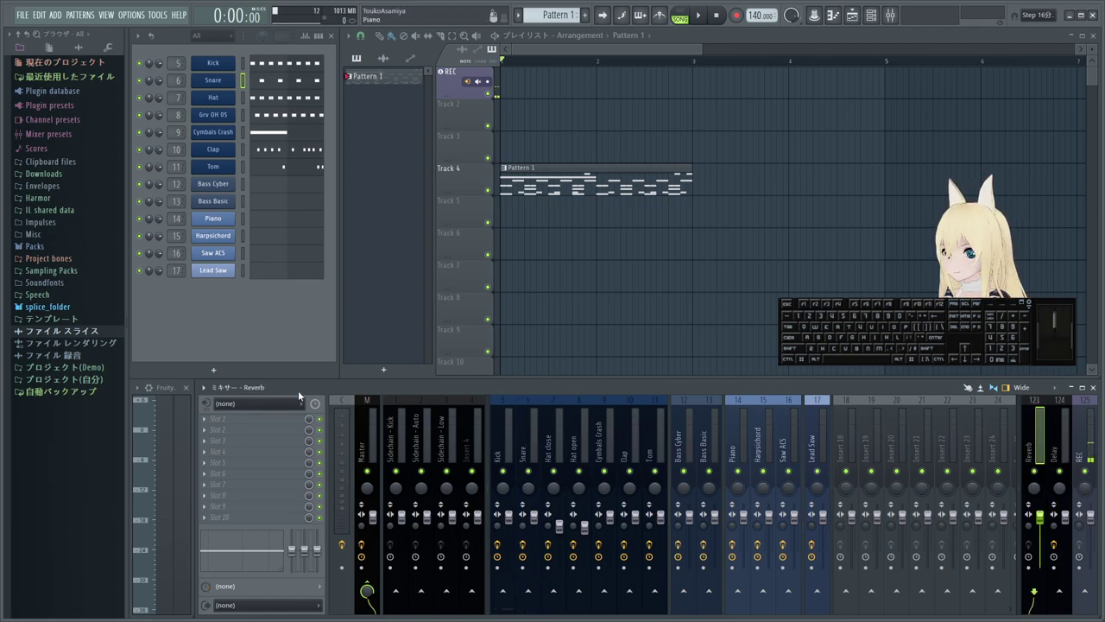
pyautogui.click(210, 422)
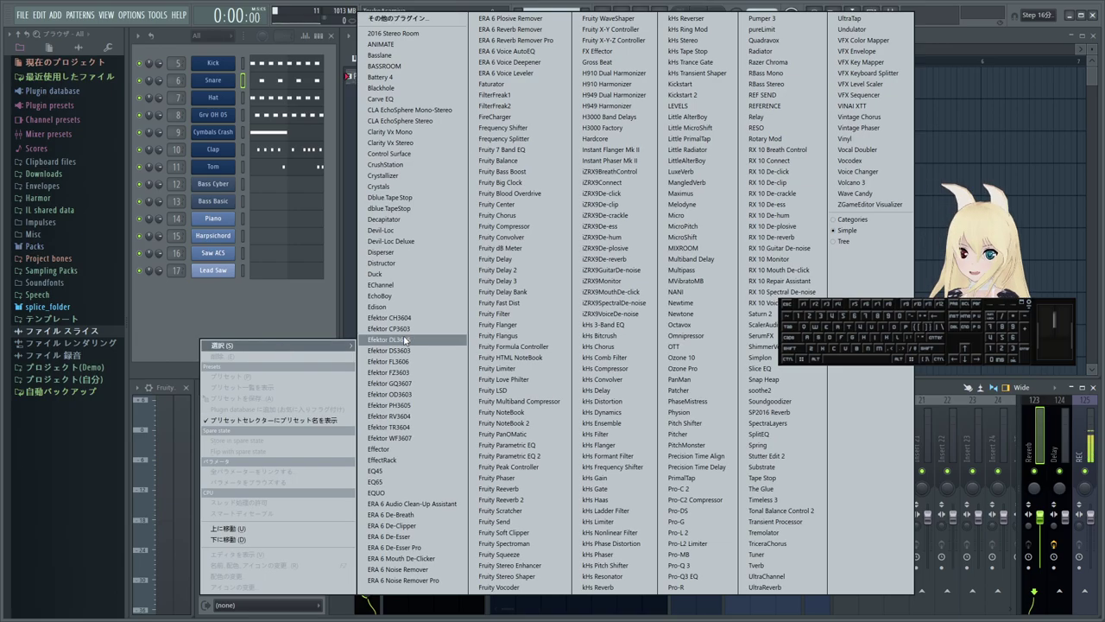
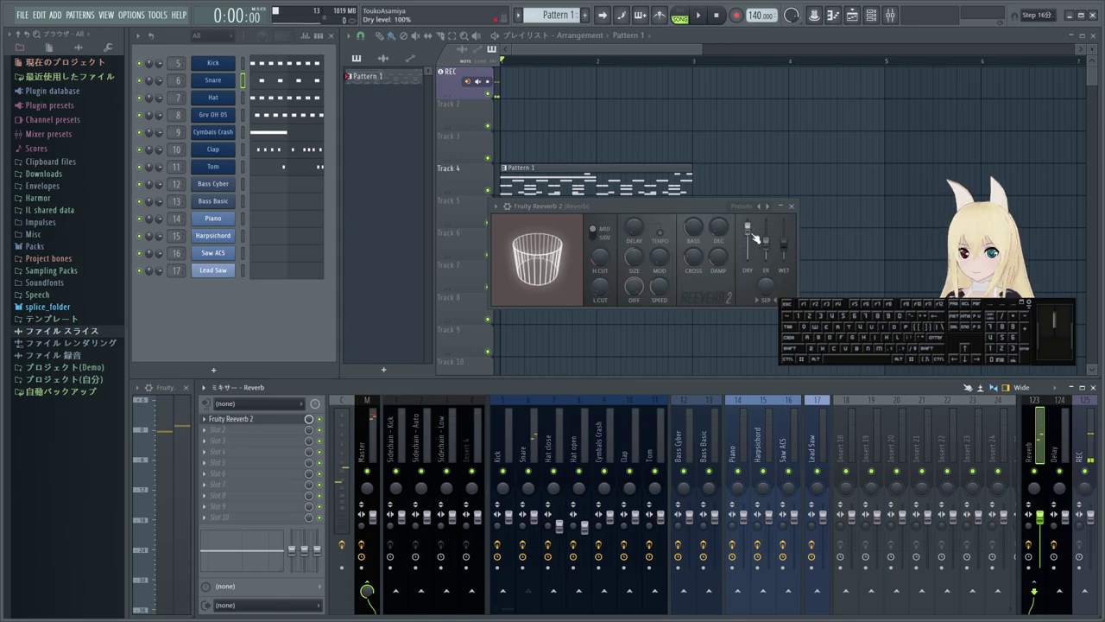
# - Lower the Dry fader in Fruity Reeverb 2 to set the reverb's dry level
pyautogui.moveTo(752, 233); pyautogui.dragTo(748, 262)
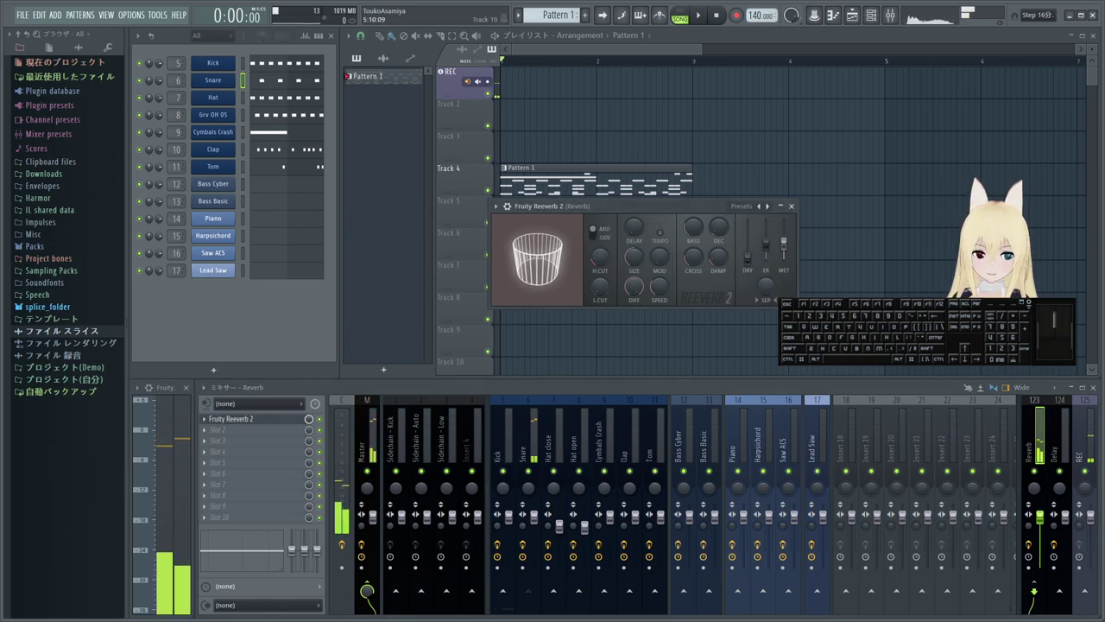
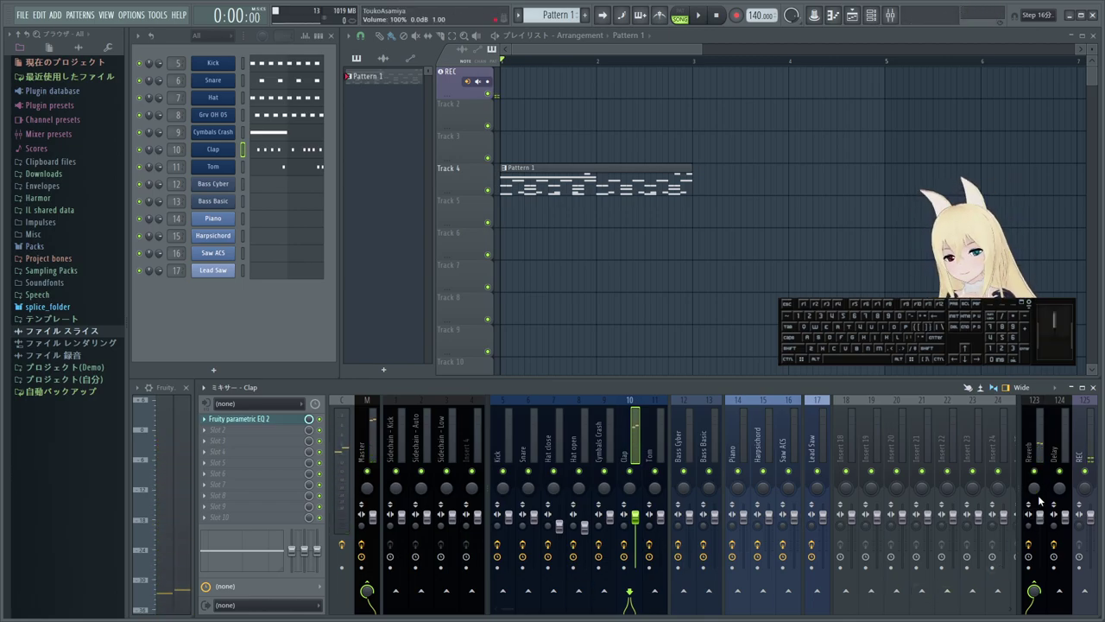
# - Select the REC insert and open its Fruity Parametric EQ 2 settings
pyautogui.click(1037, 478)
pyautogui.click(1040, 473)
pyautogui.click(1036, 581)
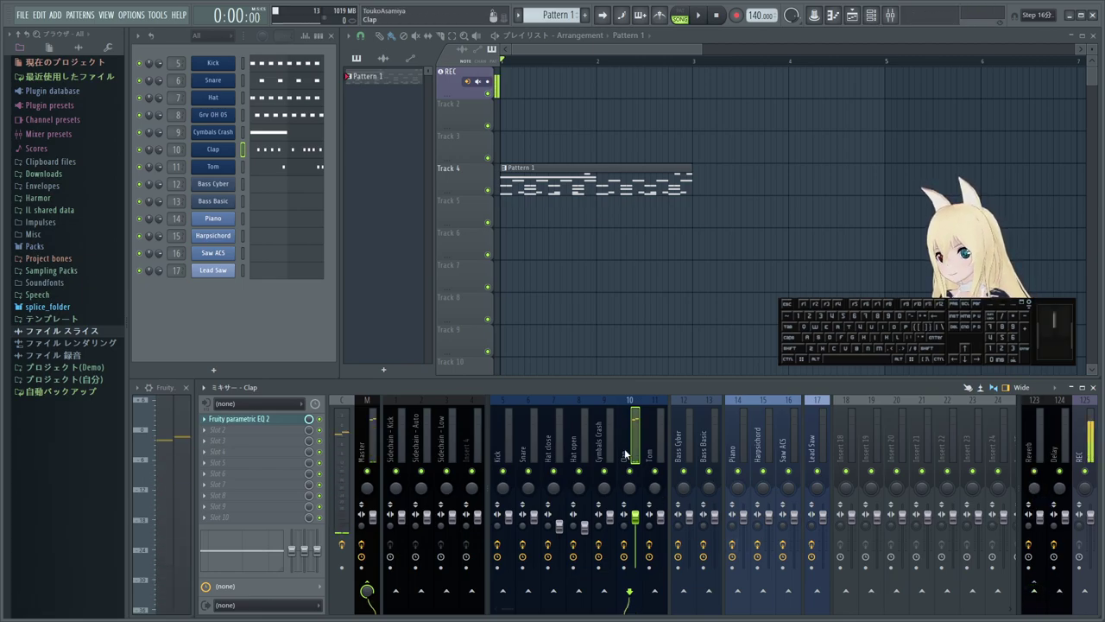
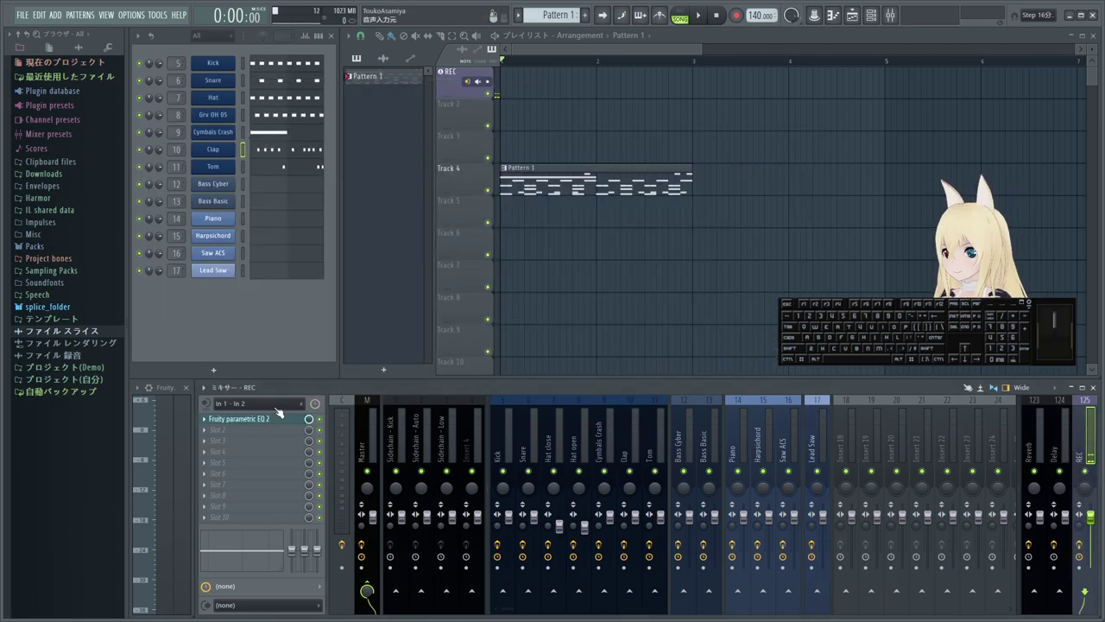
pyautogui.click(275, 424)
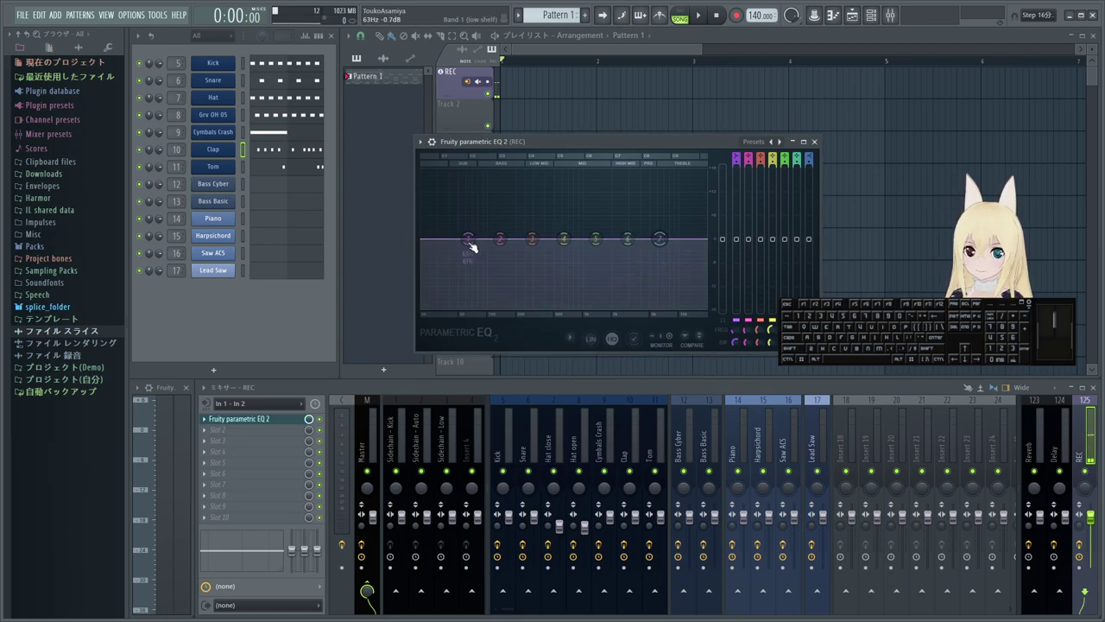
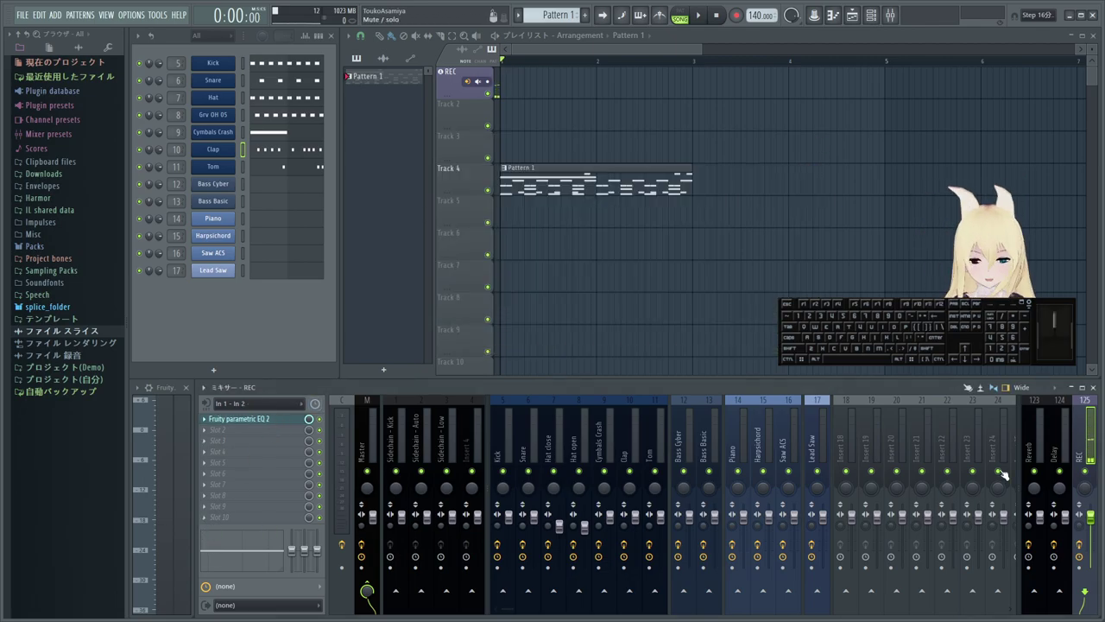
# - Add a Fruity Limiter after the EQ on the REC insert, ceiling around -1.0 dB
pyautogui.click(203, 521)
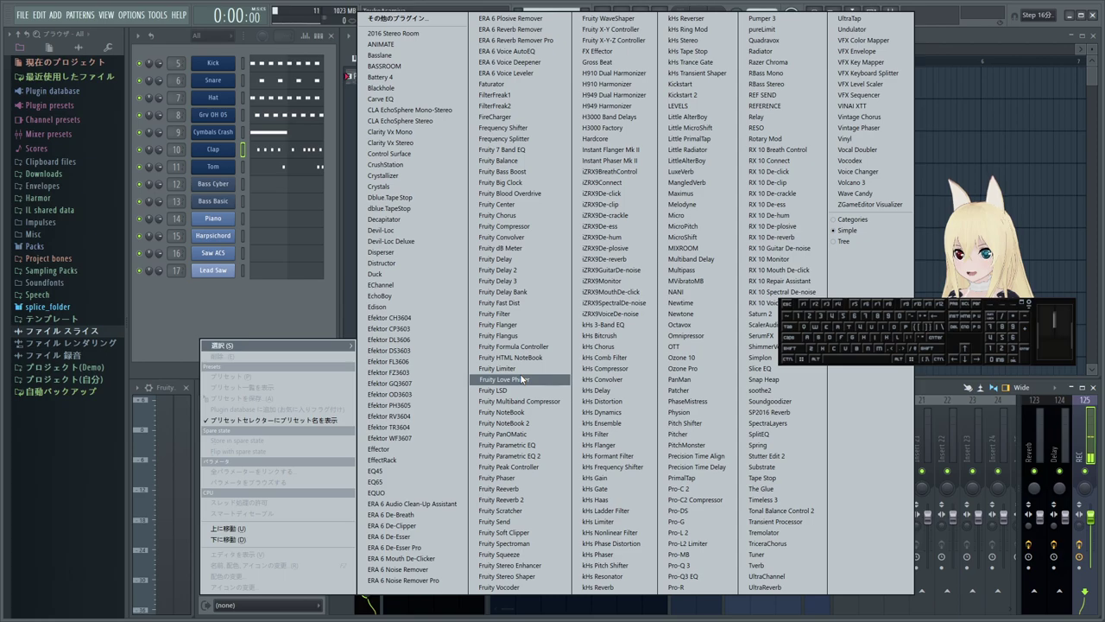
pyautogui.click(523, 372)
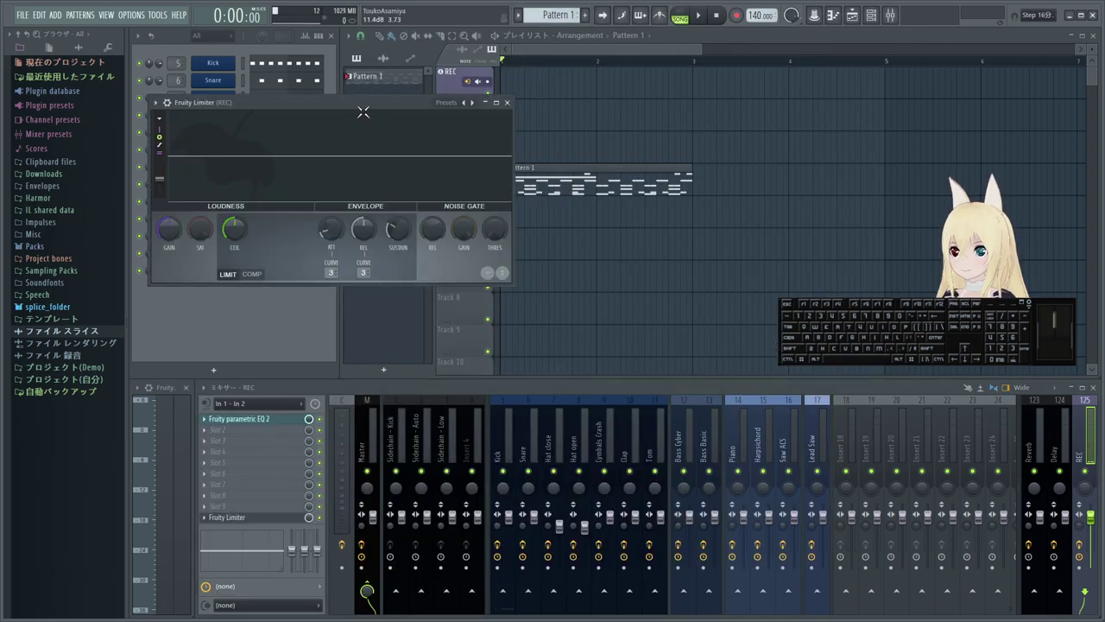
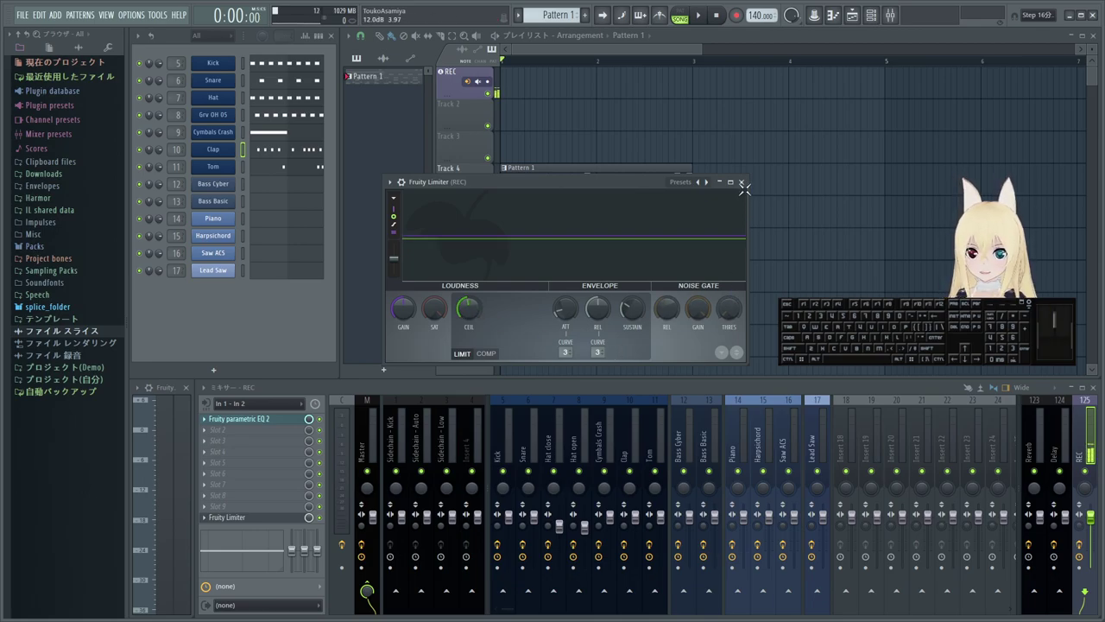
pyautogui.click(747, 187)
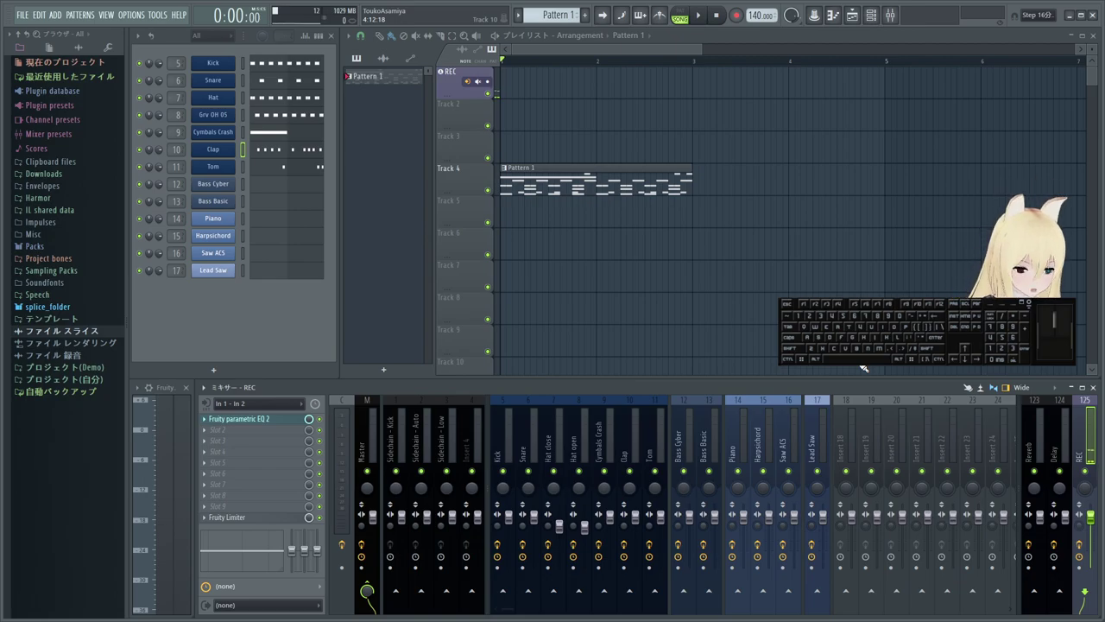
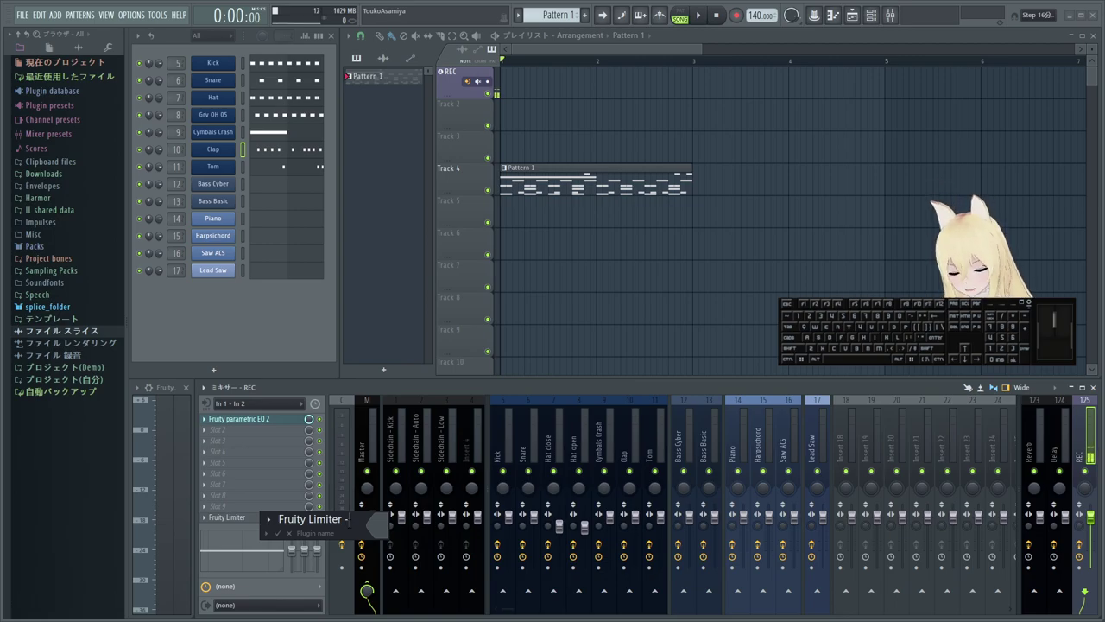
# - Confirm the limiter's new name 'Fruity Limiter -1dB' on the REC insert
pyautogui.press('shift+b')
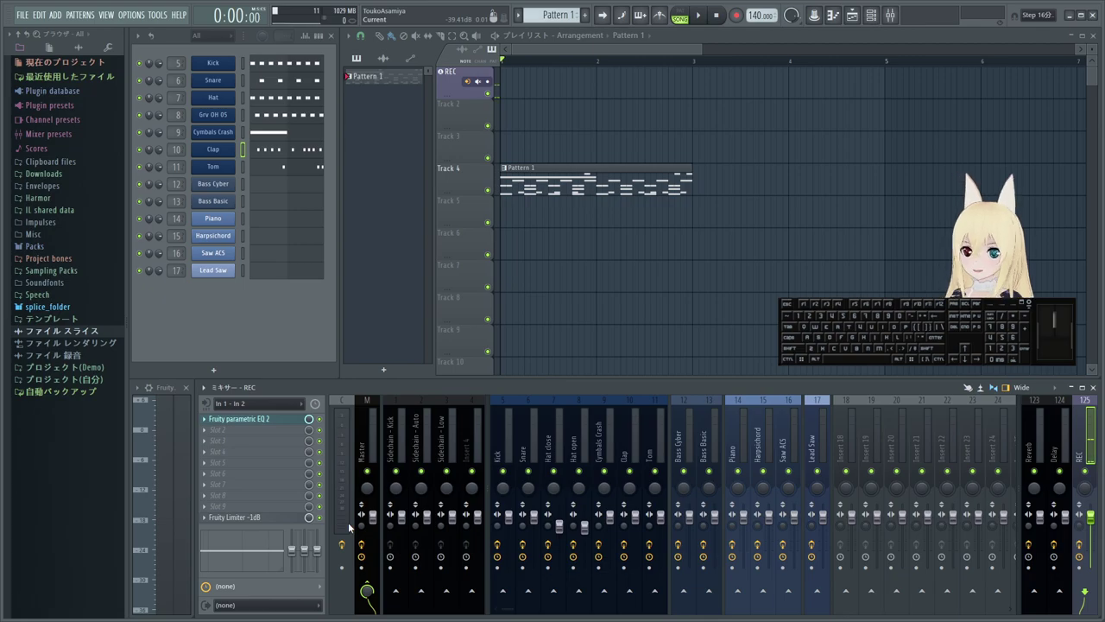
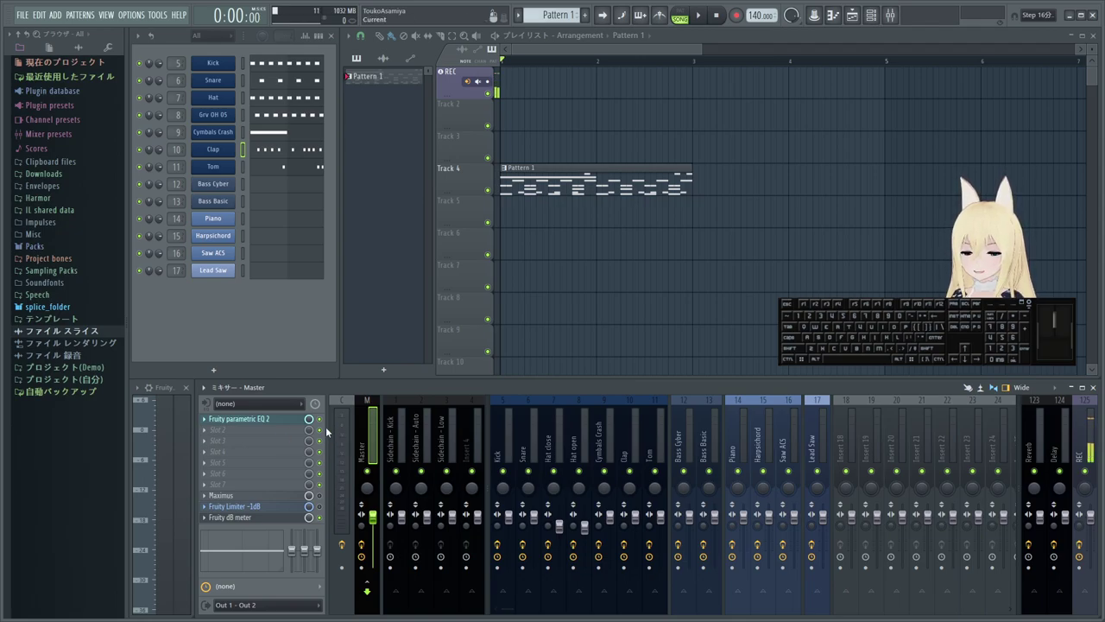
# - Audition the pattern, lowering the Kick fader and viewing the Kick effect chain
pyautogui.press('space')
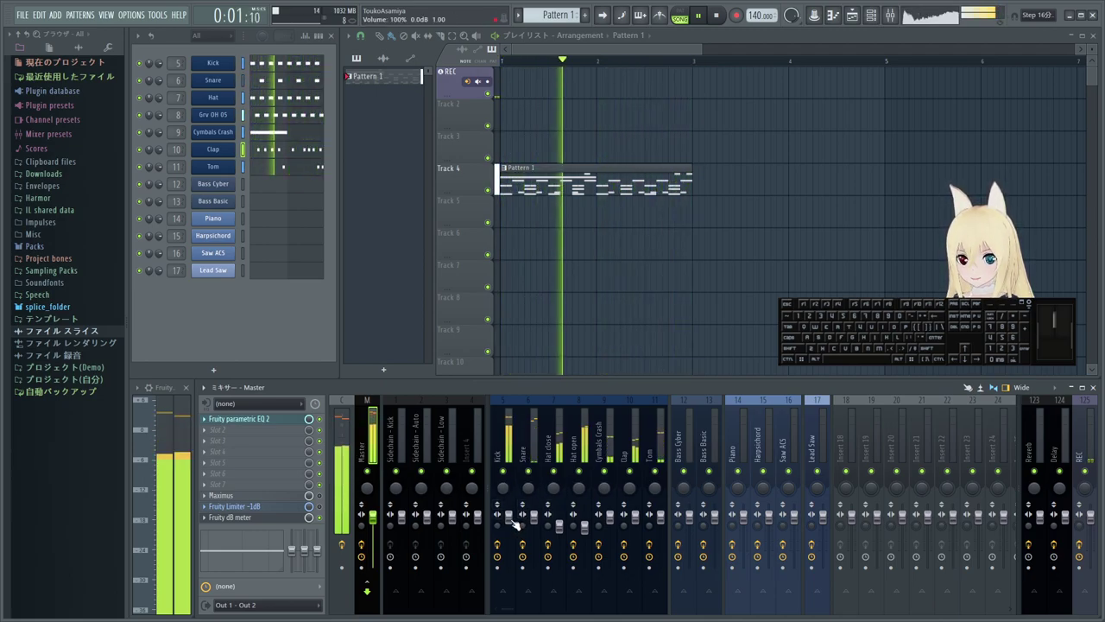
pyautogui.moveTo(512, 522); pyautogui.dragTo(516, 524)
pyautogui.click(510, 445)
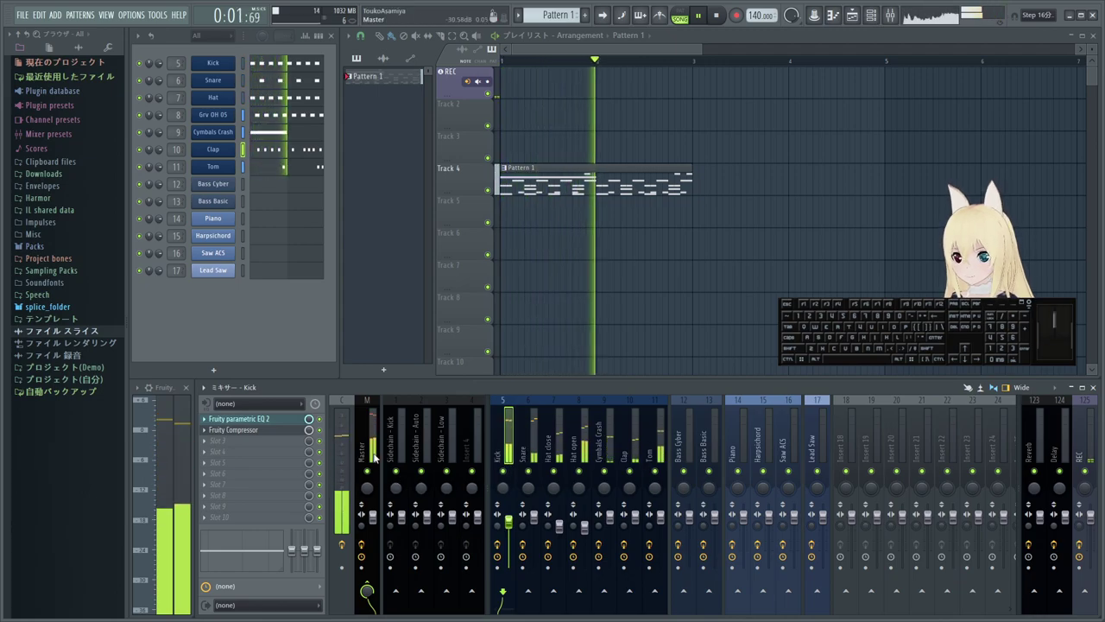
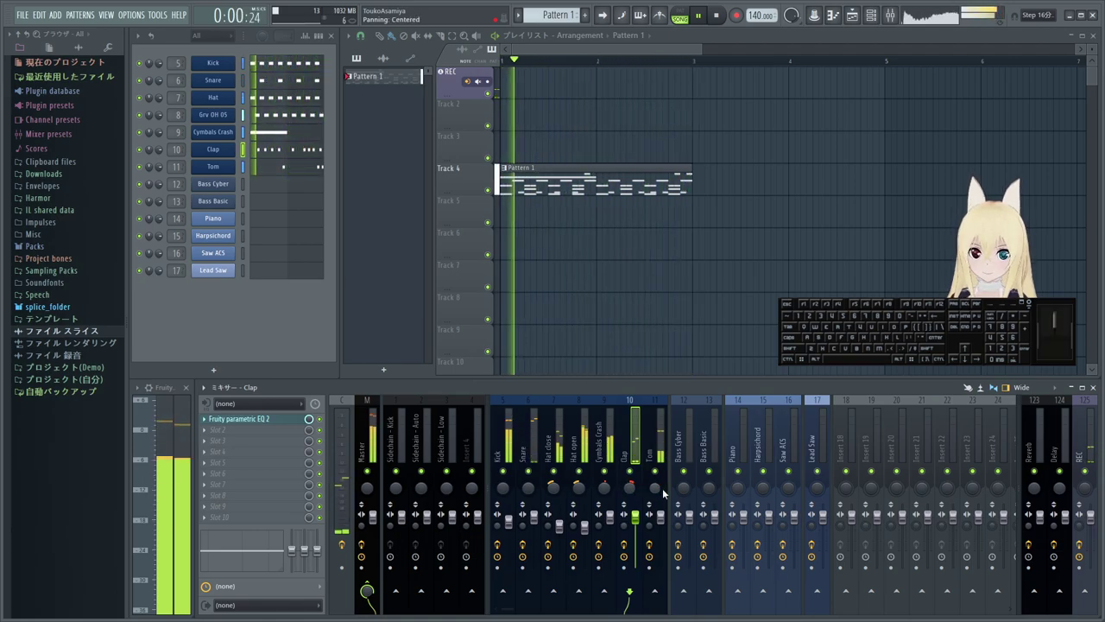
pyautogui.press('space')
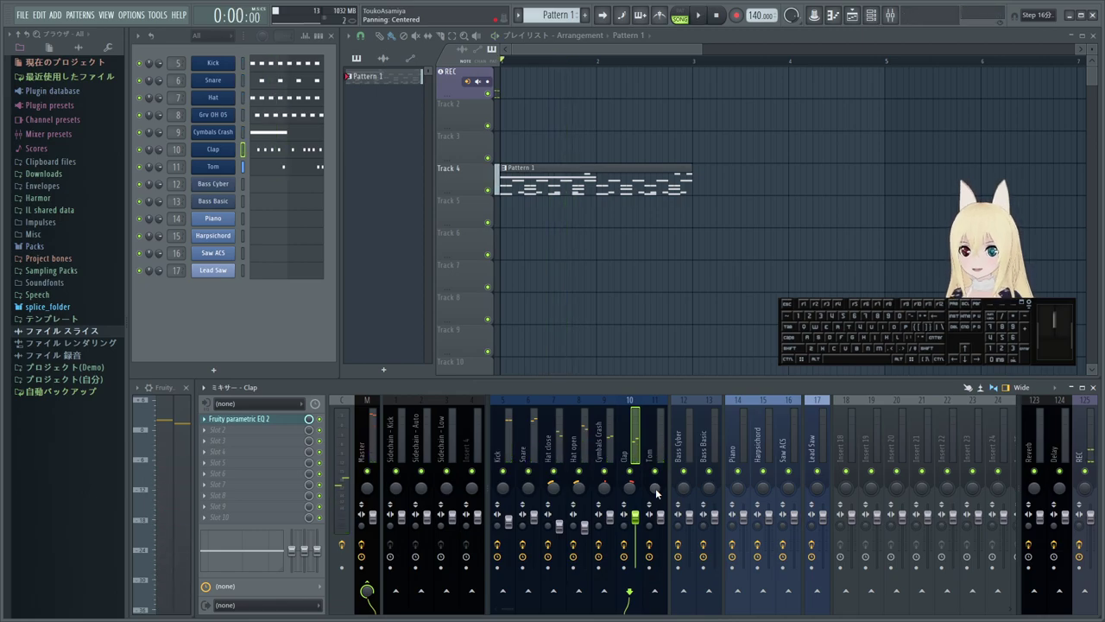
pyautogui.press('space')
pyautogui.press('space')
pyautogui.press('space')
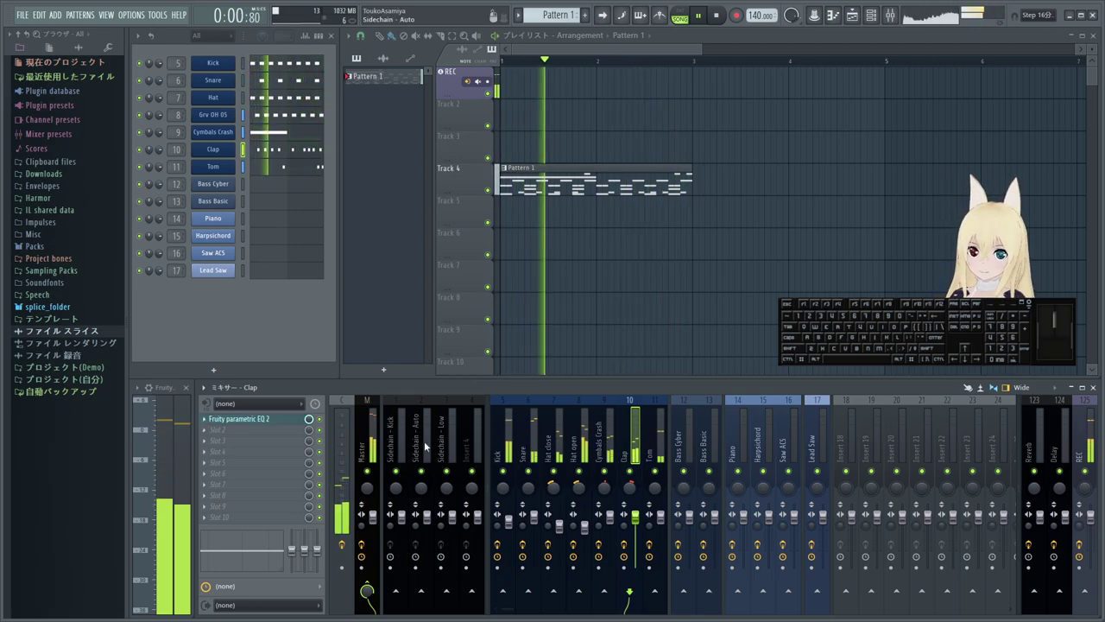
# - Return to the Master track to show its effect chain
pyautogui.click(386, 434)
pyautogui.click(378, 432)
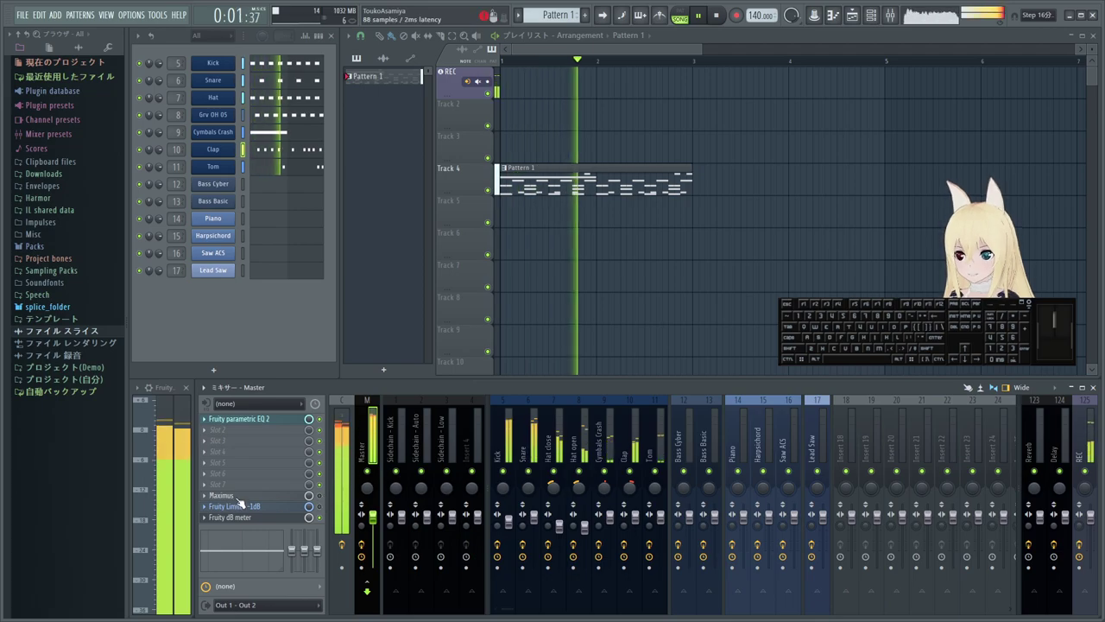
# - Colour the Master track's Maximus slot Steel Blue with adjusted luminance
pyautogui.middleClick(242, 500)
pyautogui.click(361, 501)
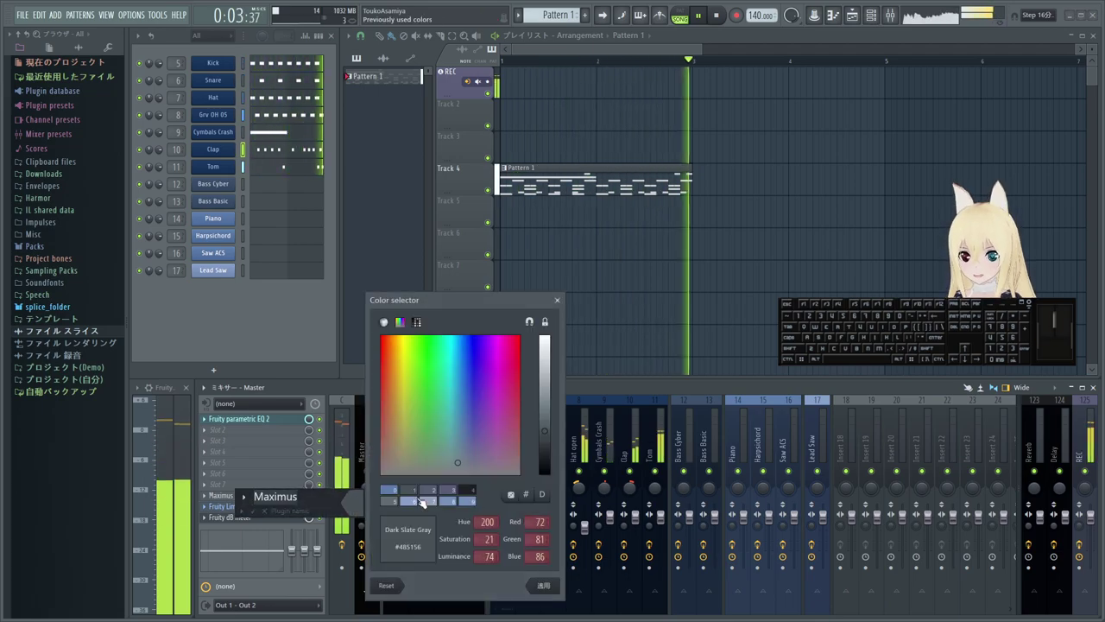
pyautogui.click(398, 491)
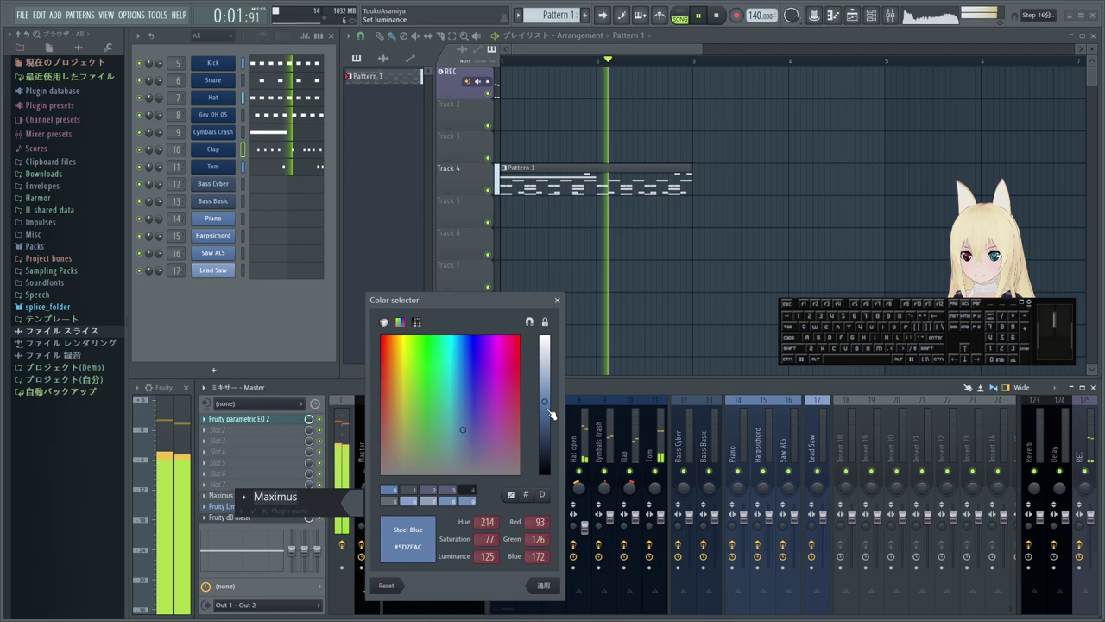
pyautogui.moveTo(555, 404); pyautogui.dragTo(552, 416)
pyautogui.click(550, 594)
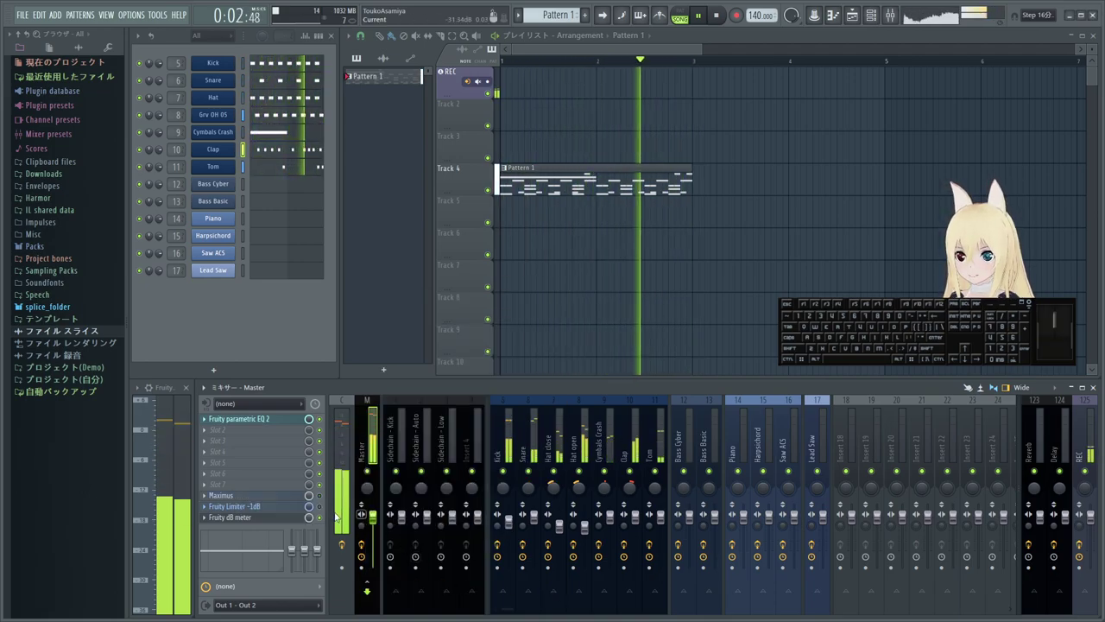
# - Turn down the Hat open and Clap faders while auditioning the drum pattern
pyautogui.click(327, 499)
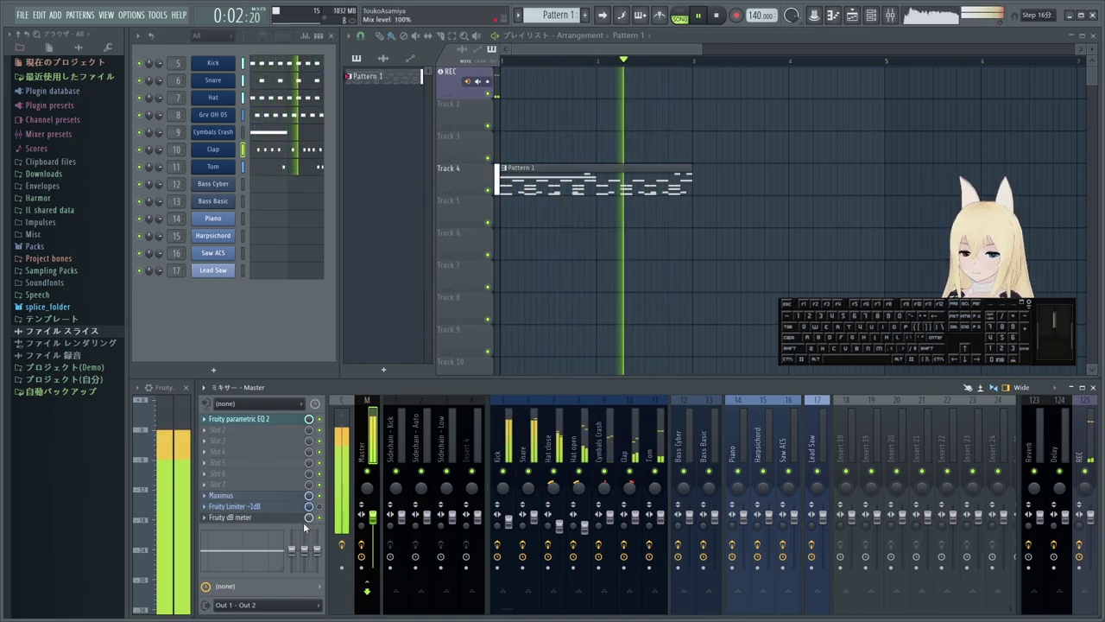
pyautogui.click(323, 500)
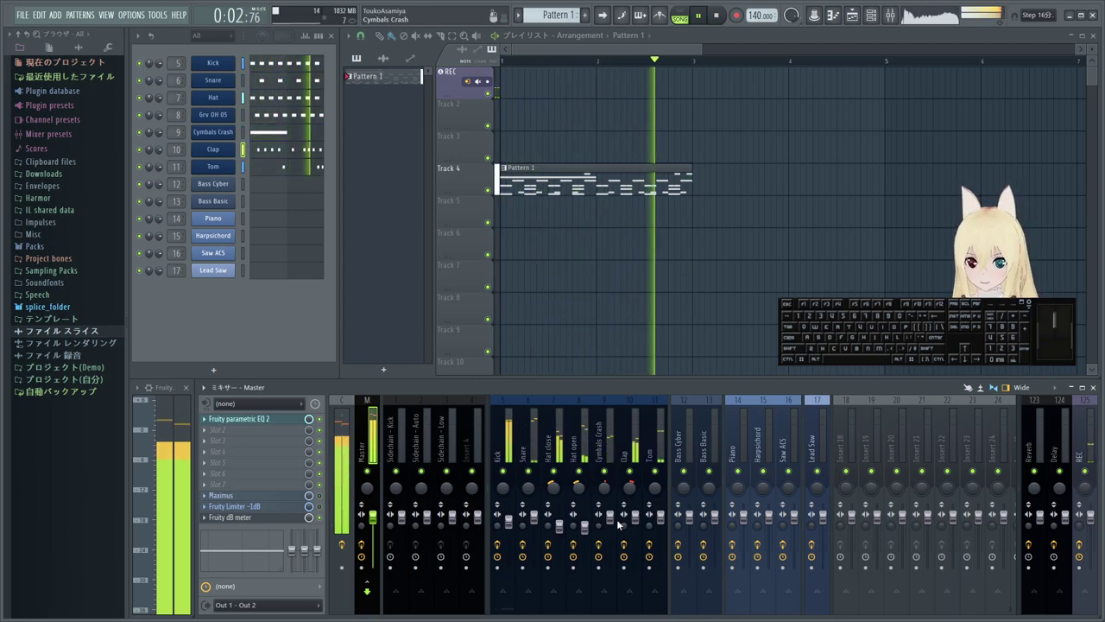
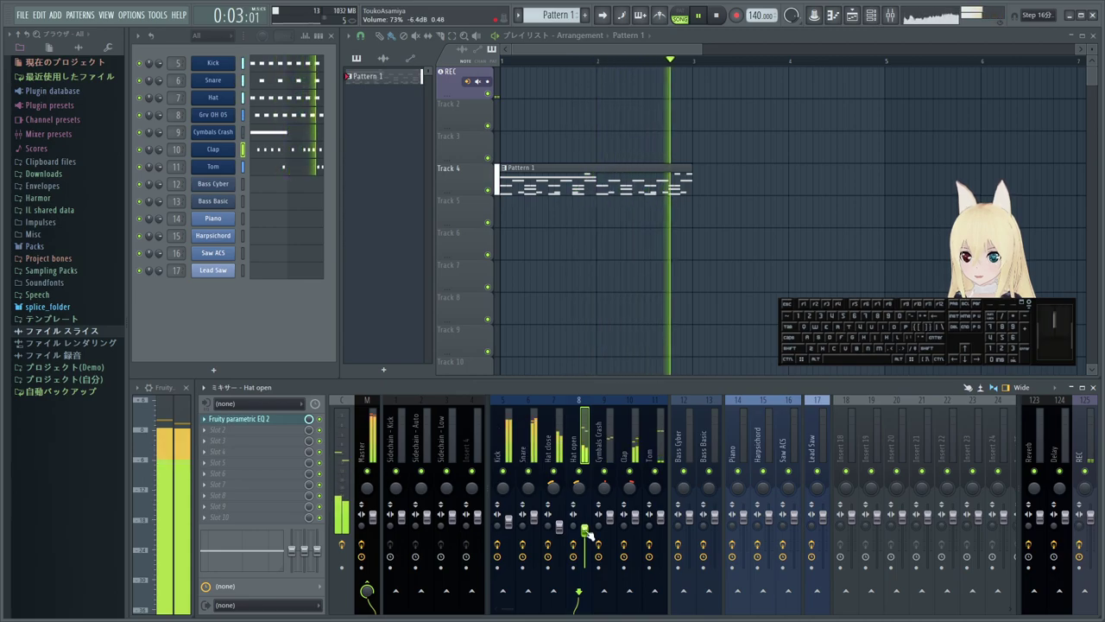
pyautogui.press('space')
pyautogui.press('space')
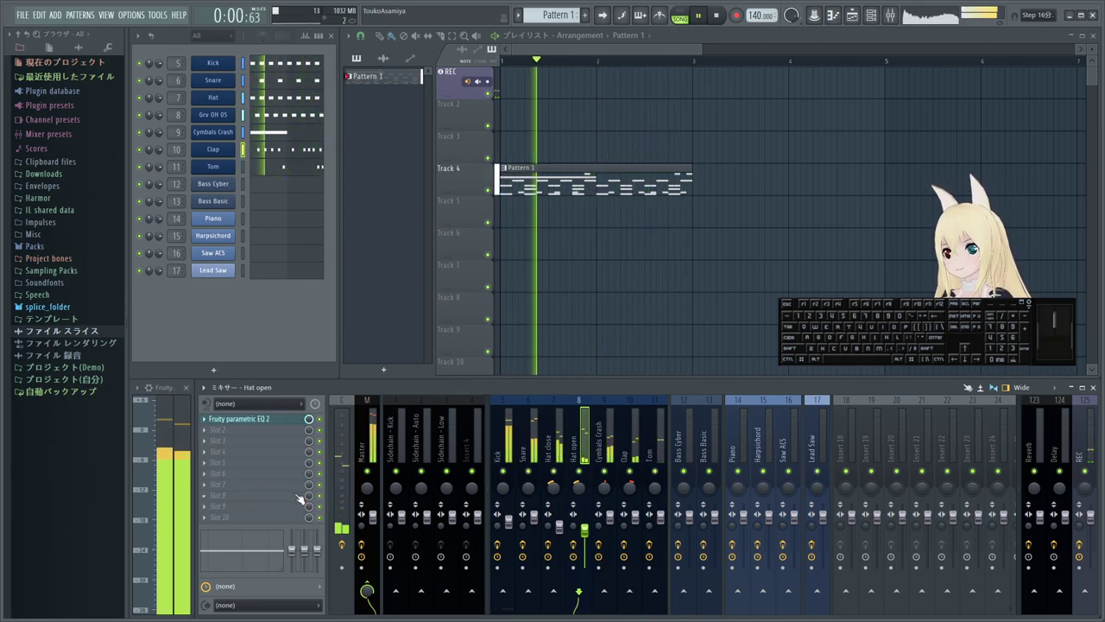
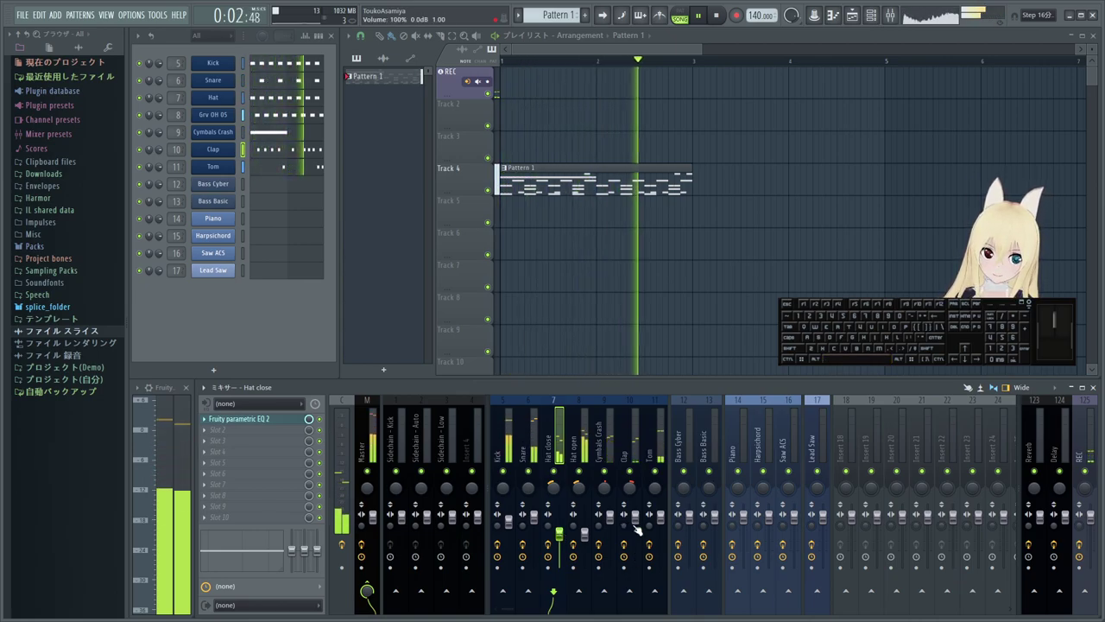
pyautogui.moveTo(633, 525); pyautogui.dragTo(633, 530)
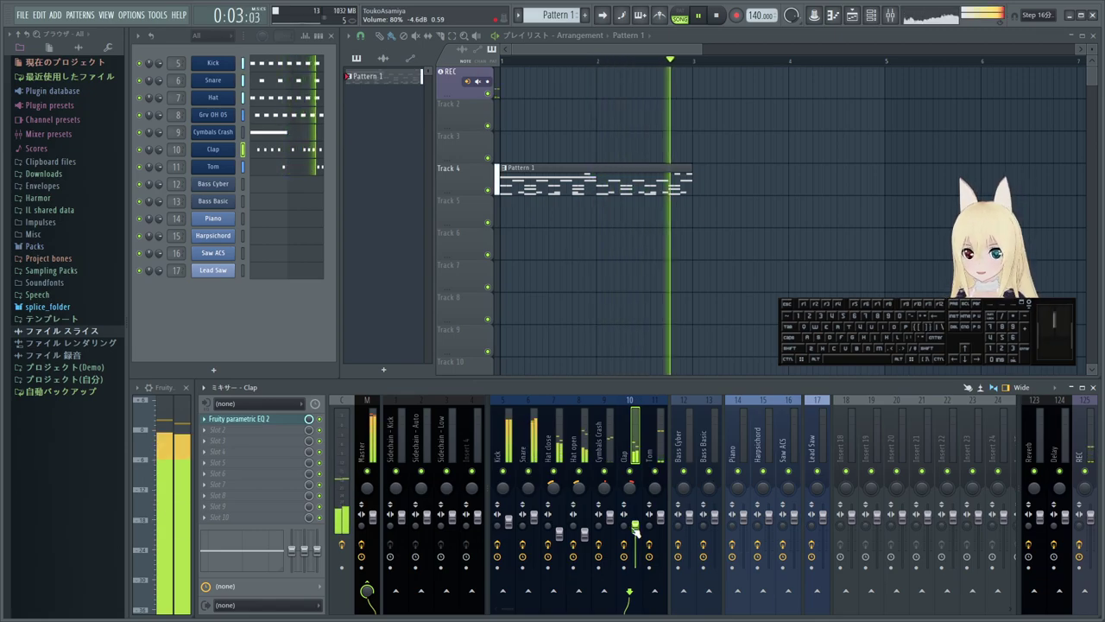
pyautogui.press('space')
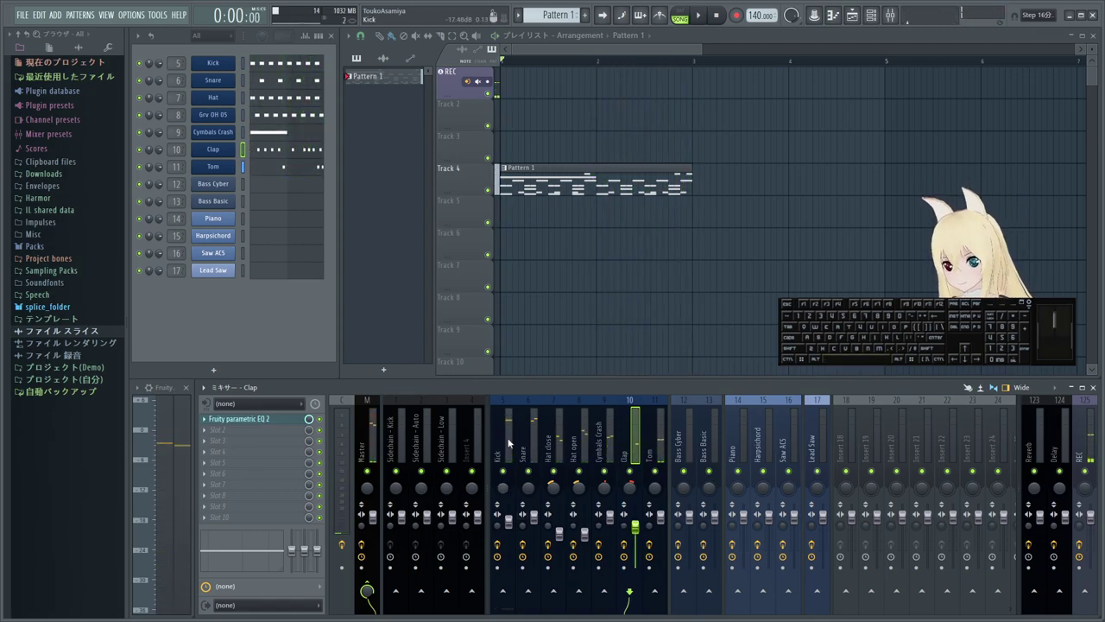
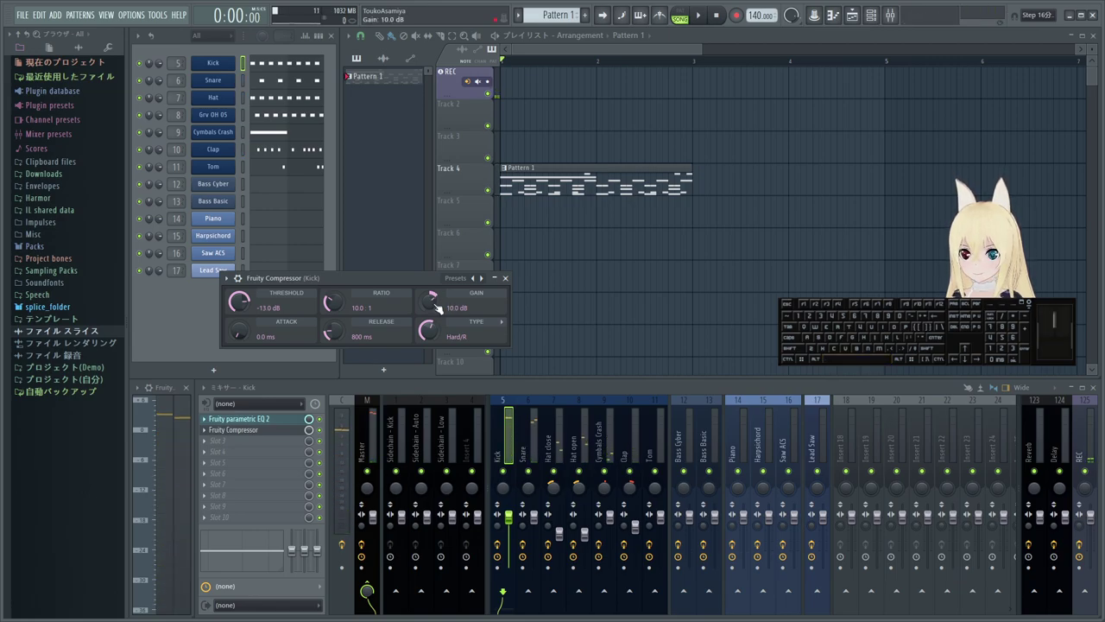
# - Adjust the Kick compressor's Gain while auditioning, muting Snare and lowering Tom
pyautogui.press('space')
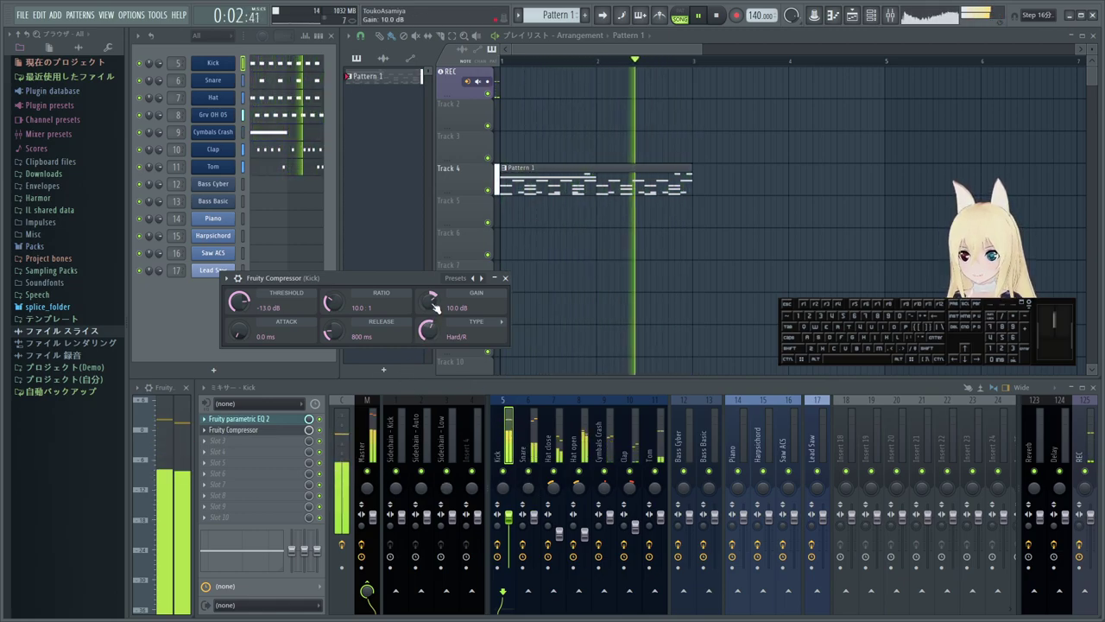
pyautogui.moveTo(430, 305); pyautogui.dragTo(430, 305)
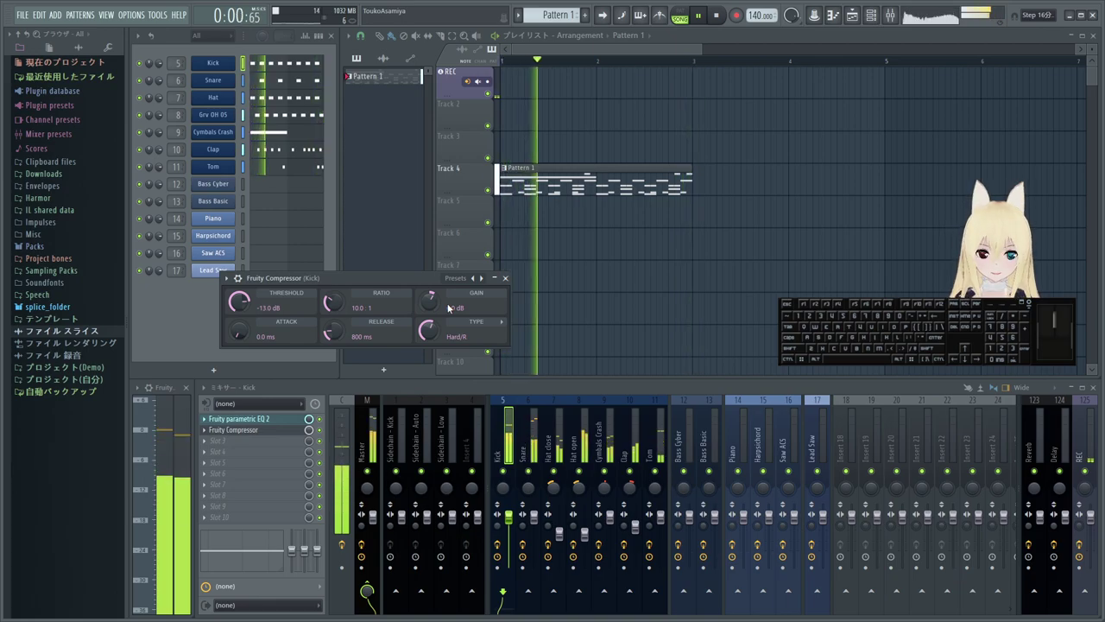
pyautogui.press('space')
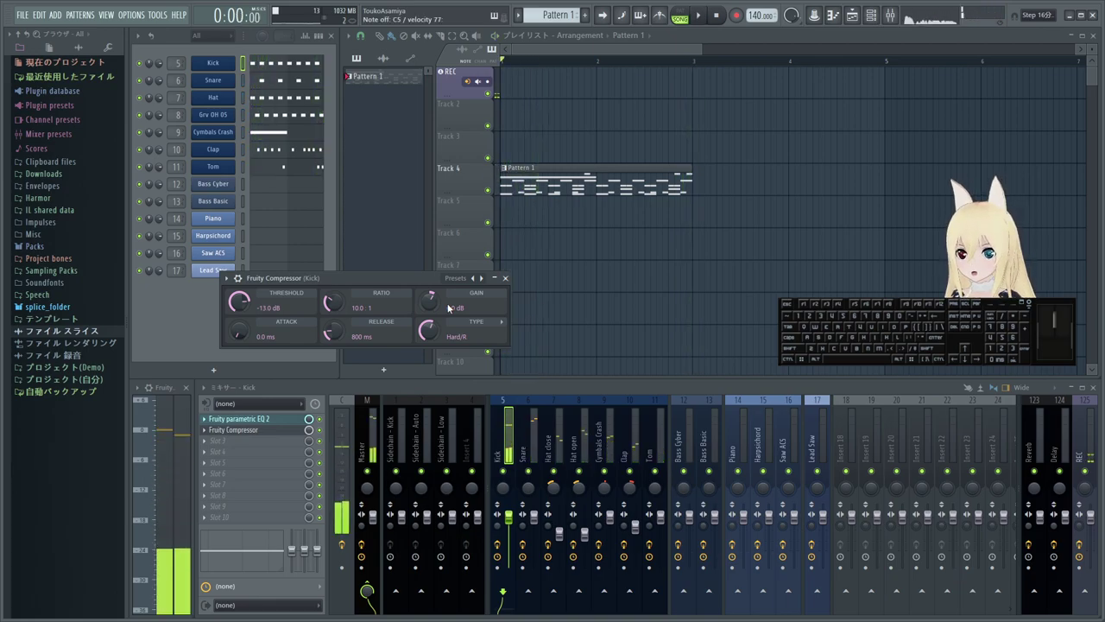
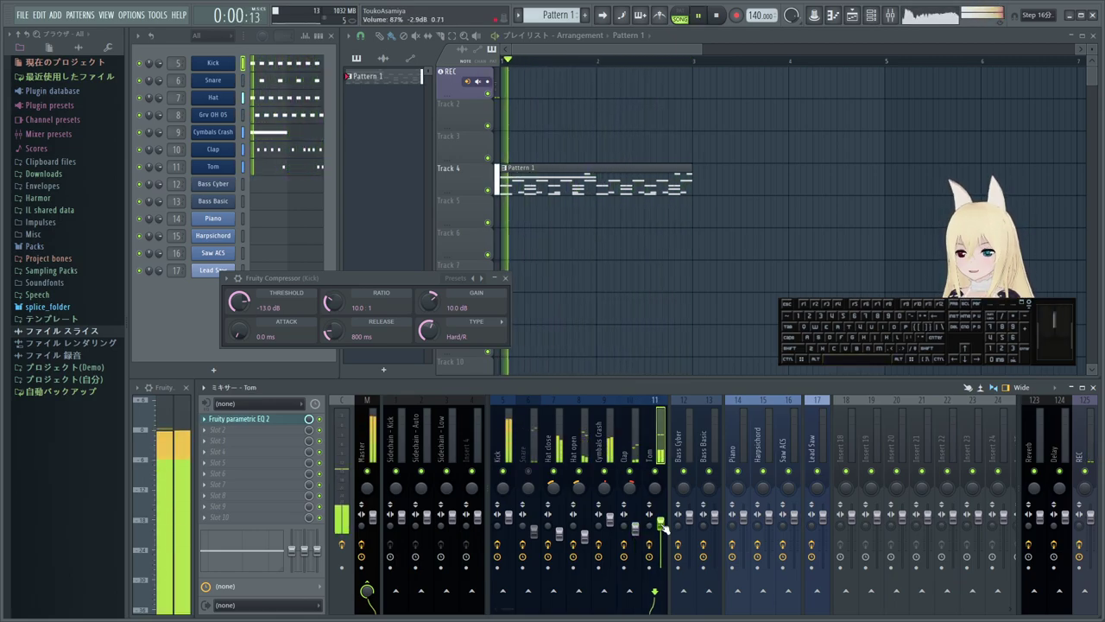
pyautogui.press('space')
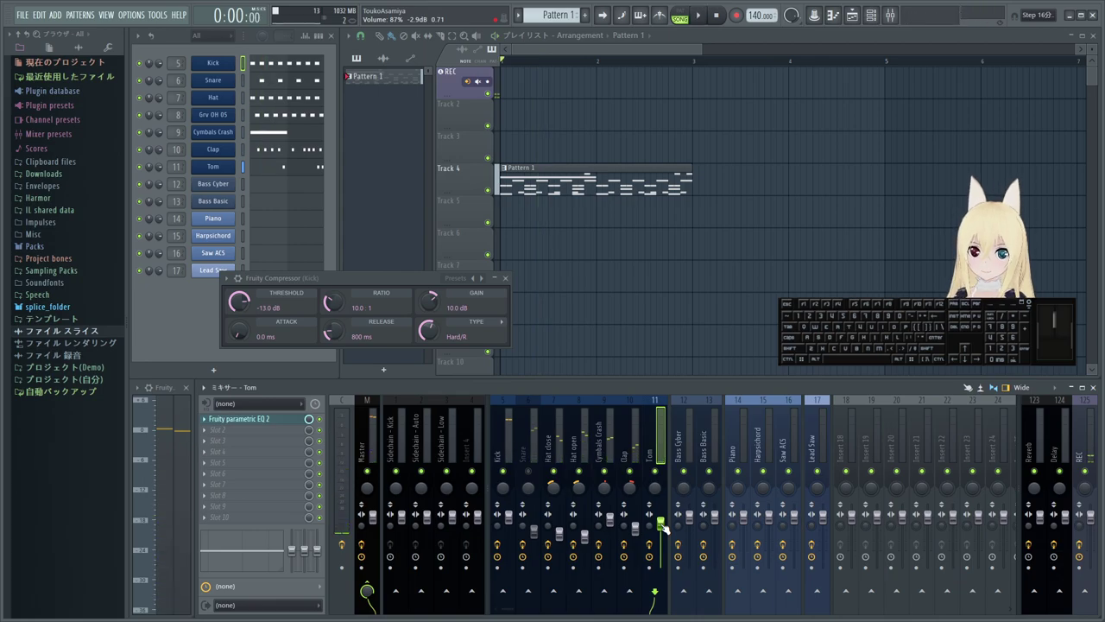
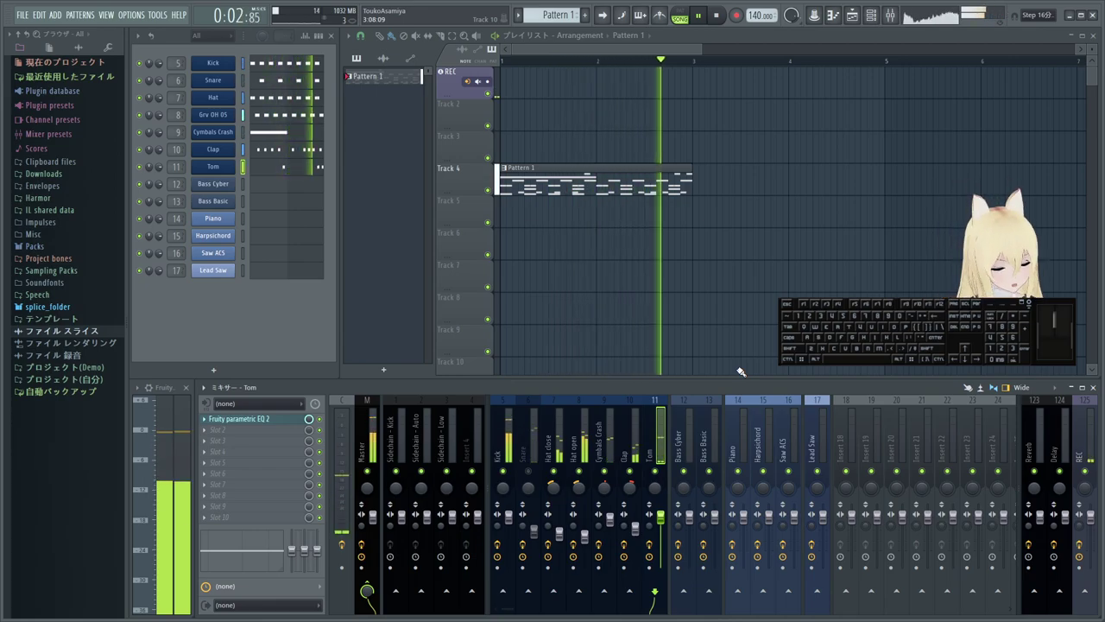
pyautogui.press('space')
# - Show the Master track's effect chain and play Pattern 1 through once
pyautogui.click(363, 431)
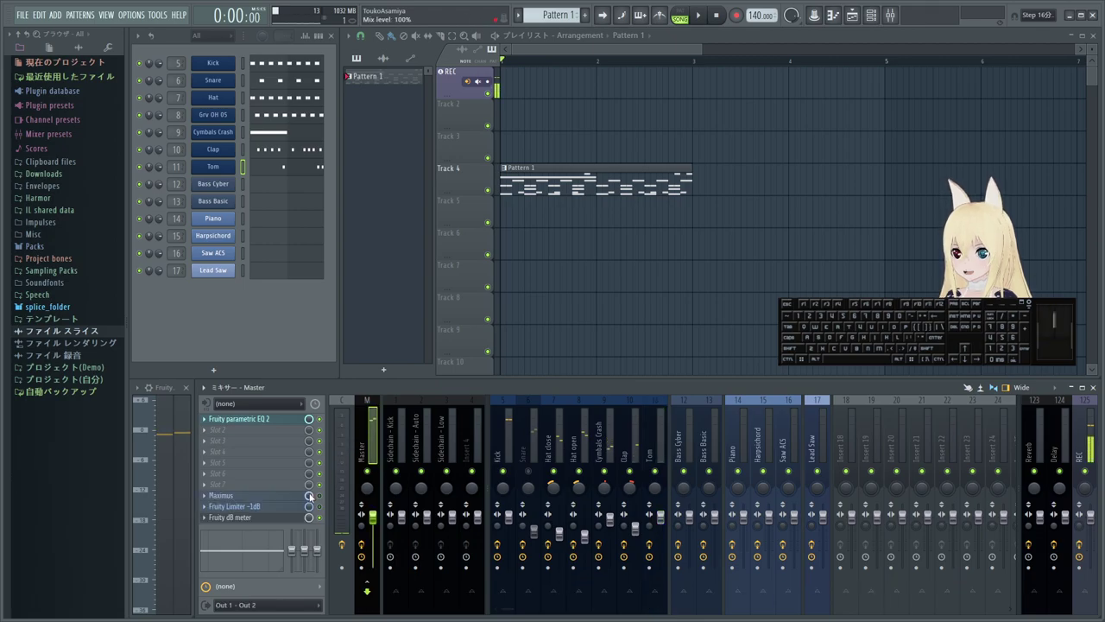
pyautogui.click(321, 498)
pyautogui.press('space')
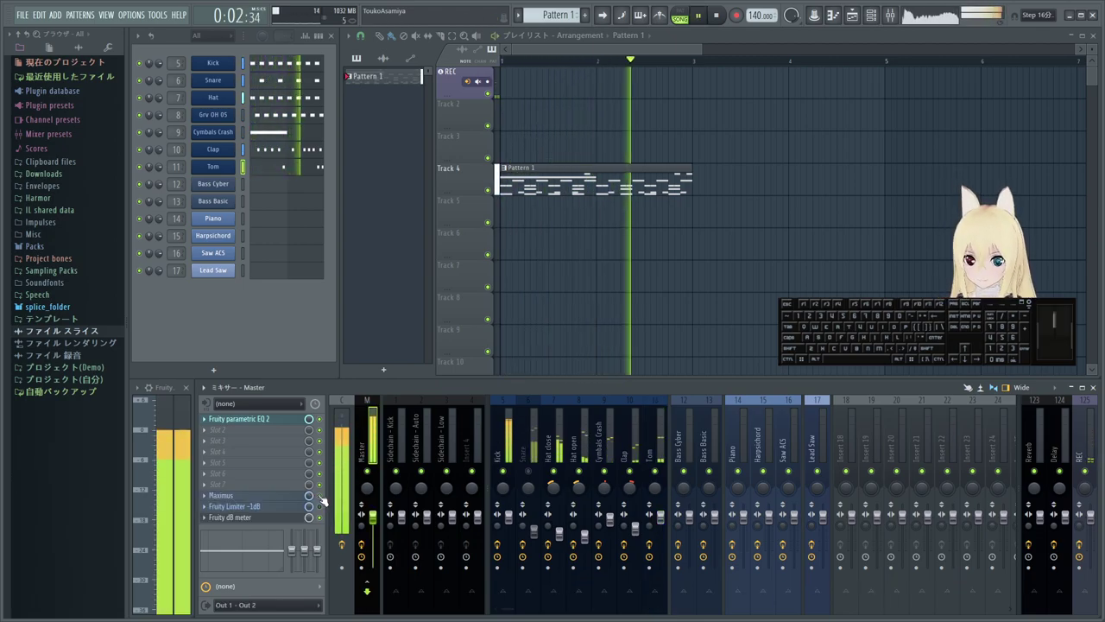
pyautogui.press('space')
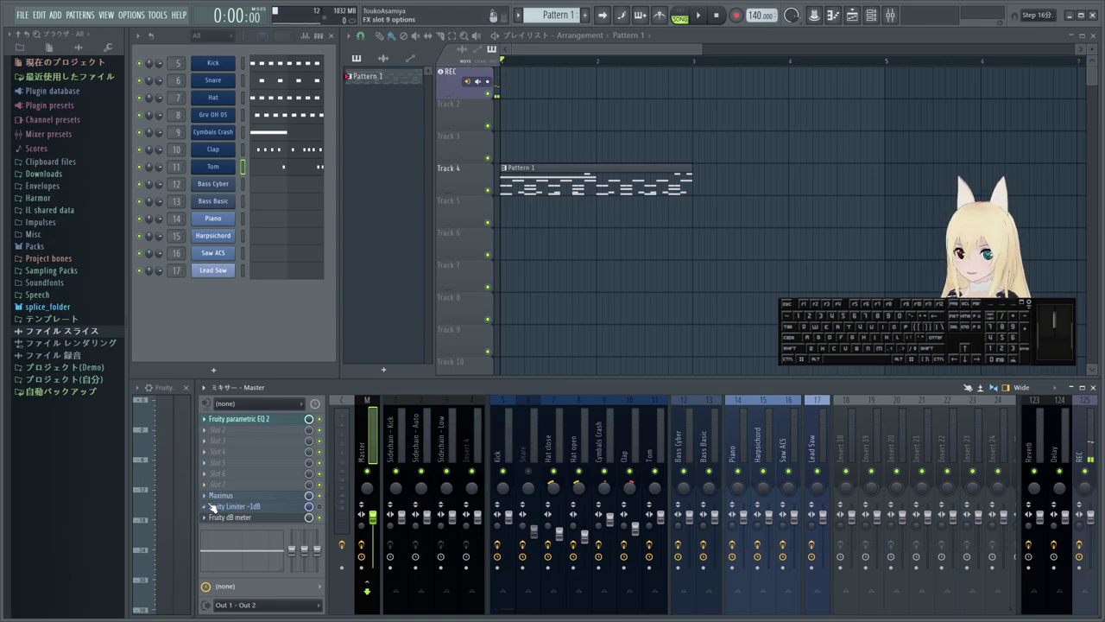
pyautogui.click(237, 502)
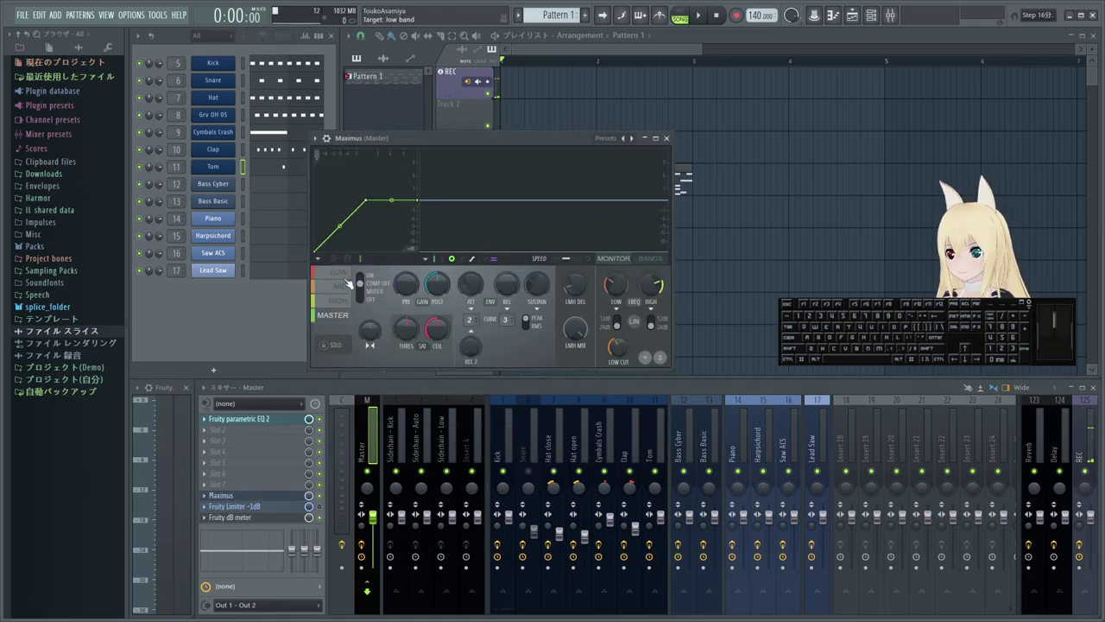
pyautogui.click(346, 298)
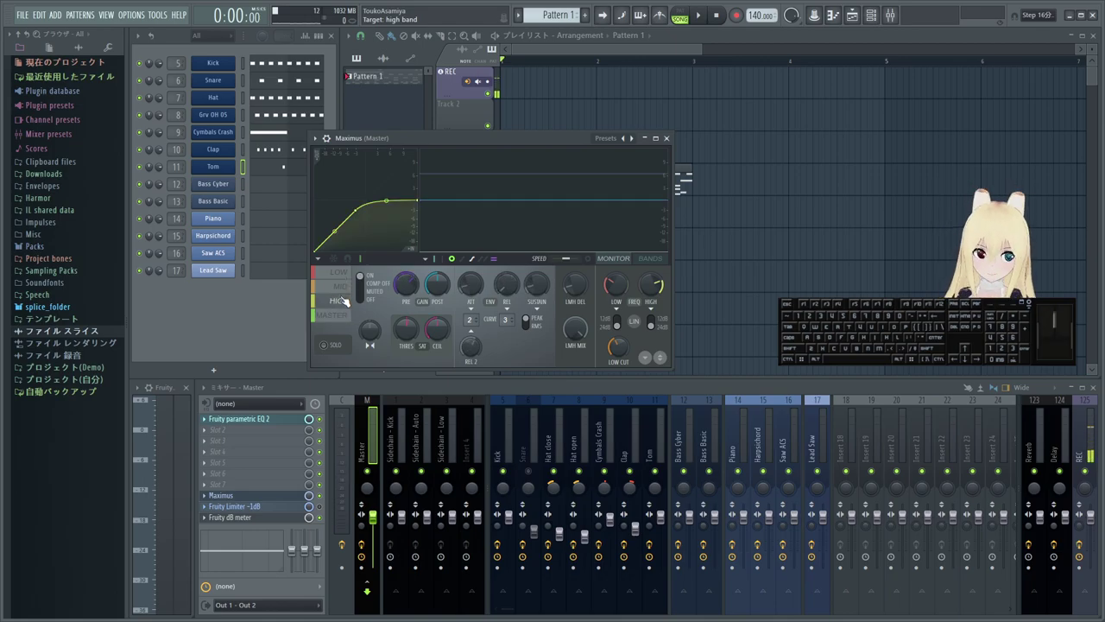
pyautogui.press('space')
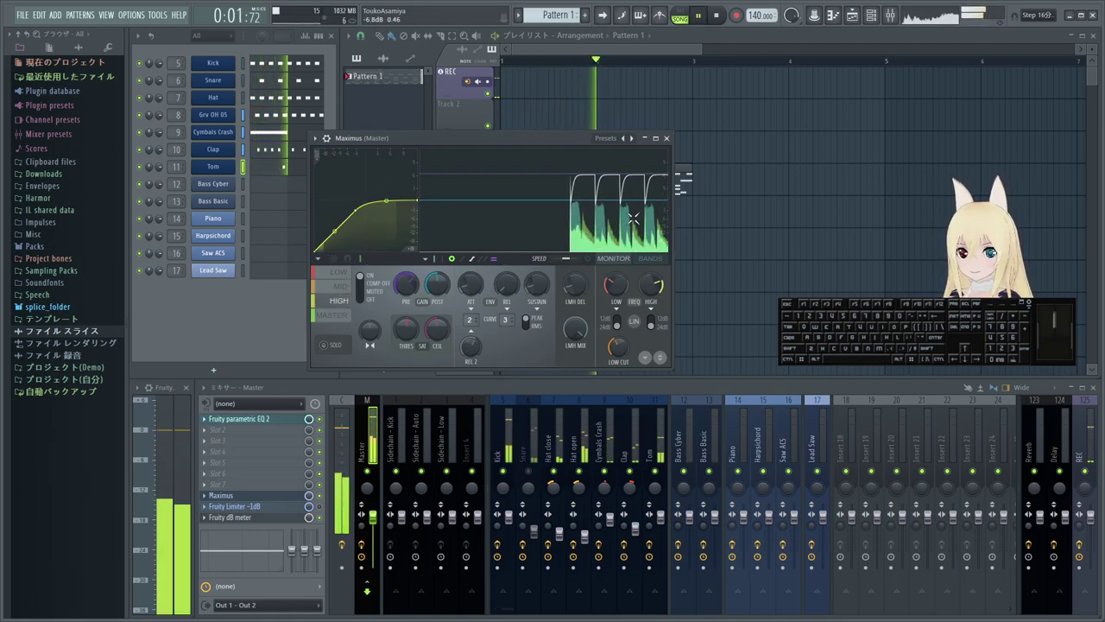
pyautogui.press('space')
pyautogui.click(340, 273)
pyautogui.press('space')
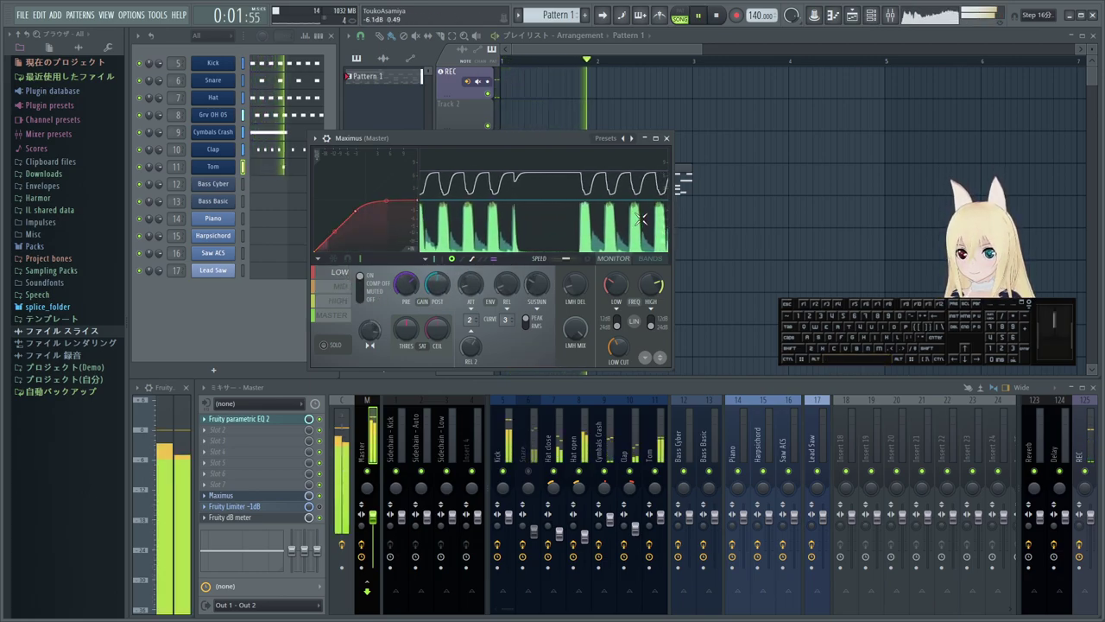
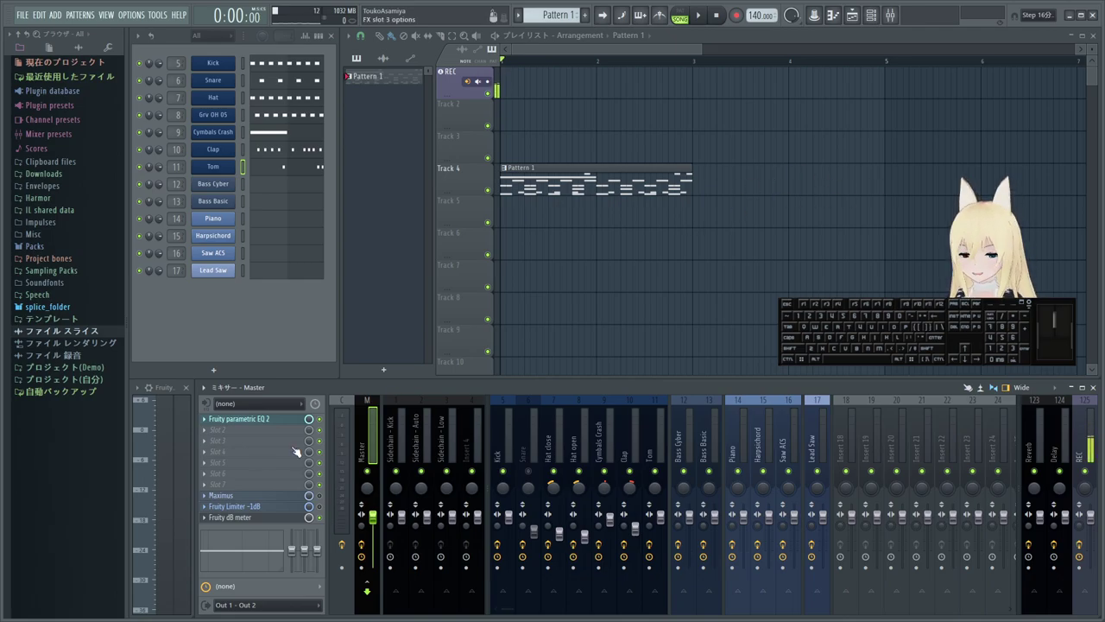
pyautogui.click(255, 503)
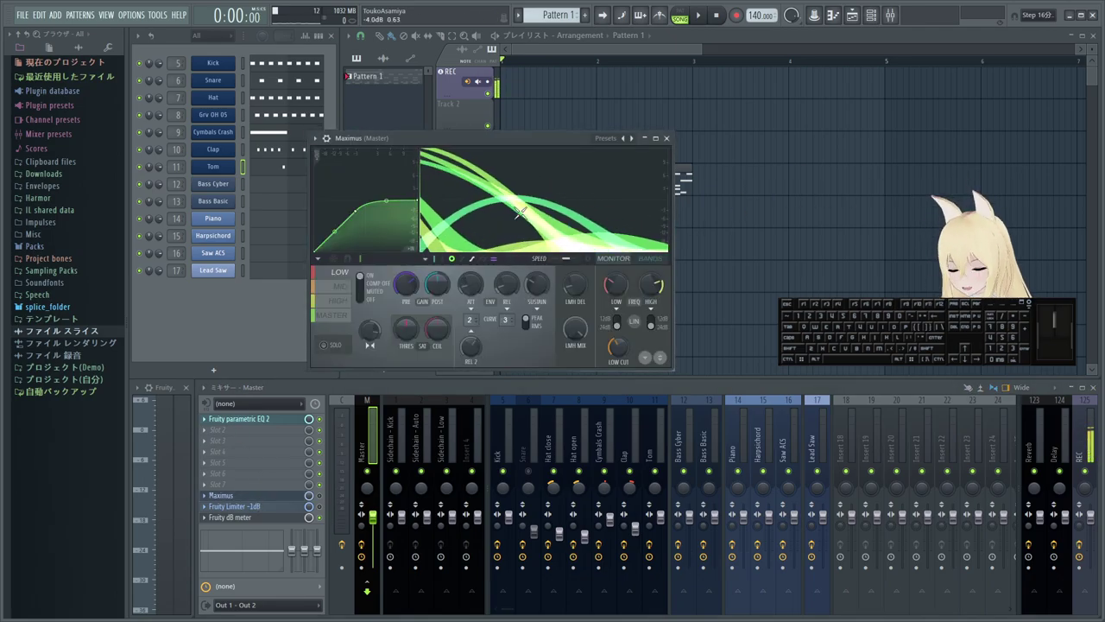
pyautogui.press('space')
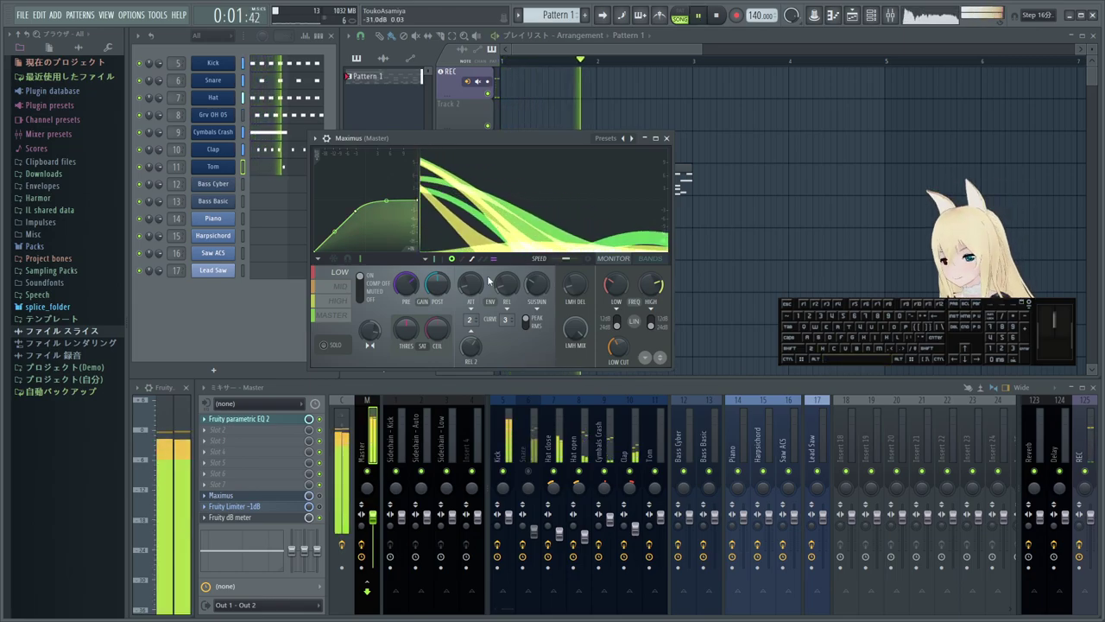
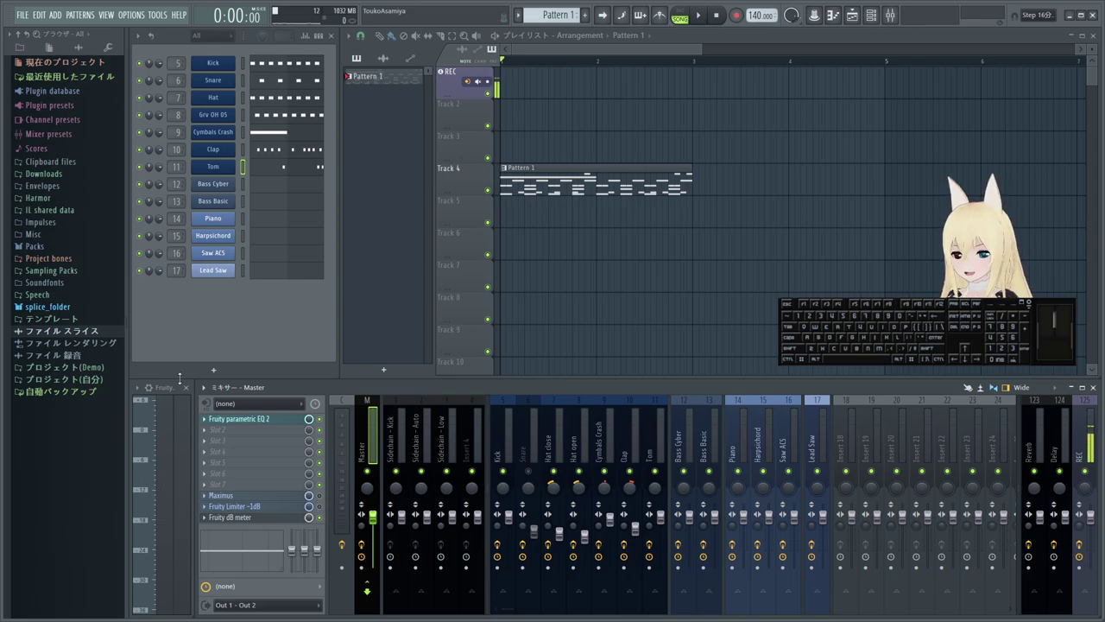
pyautogui.click(633, 387)
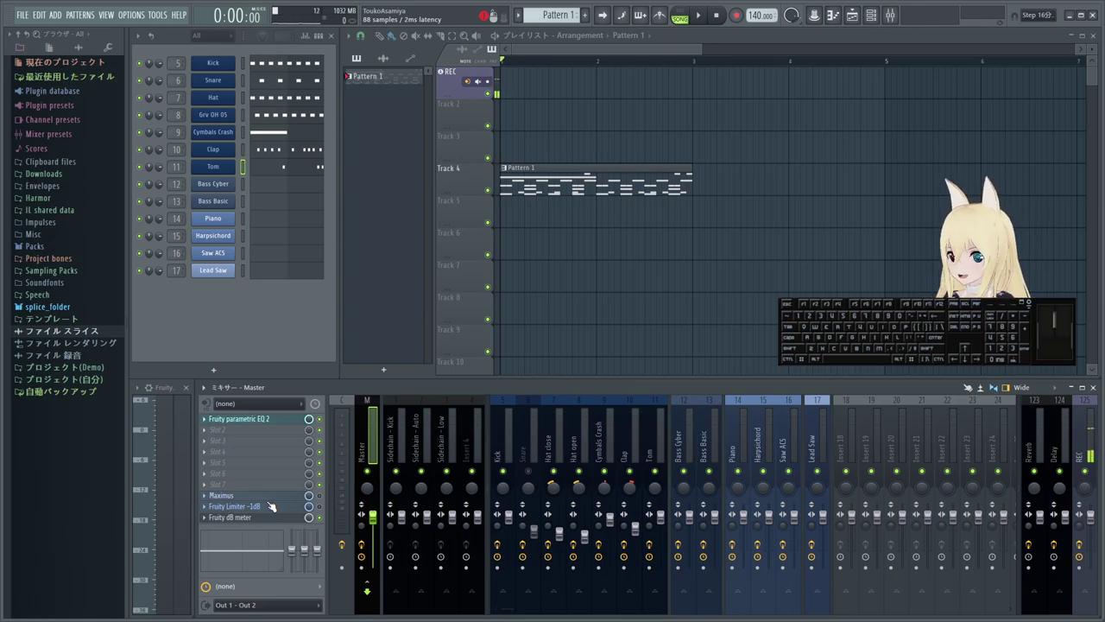
pyautogui.click(279, 507)
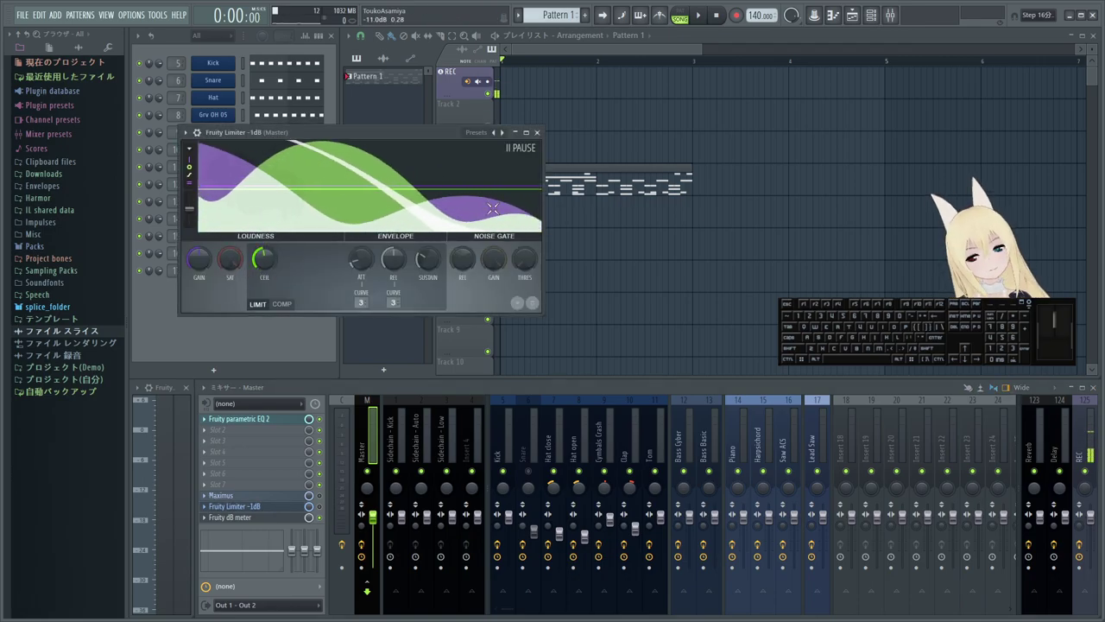
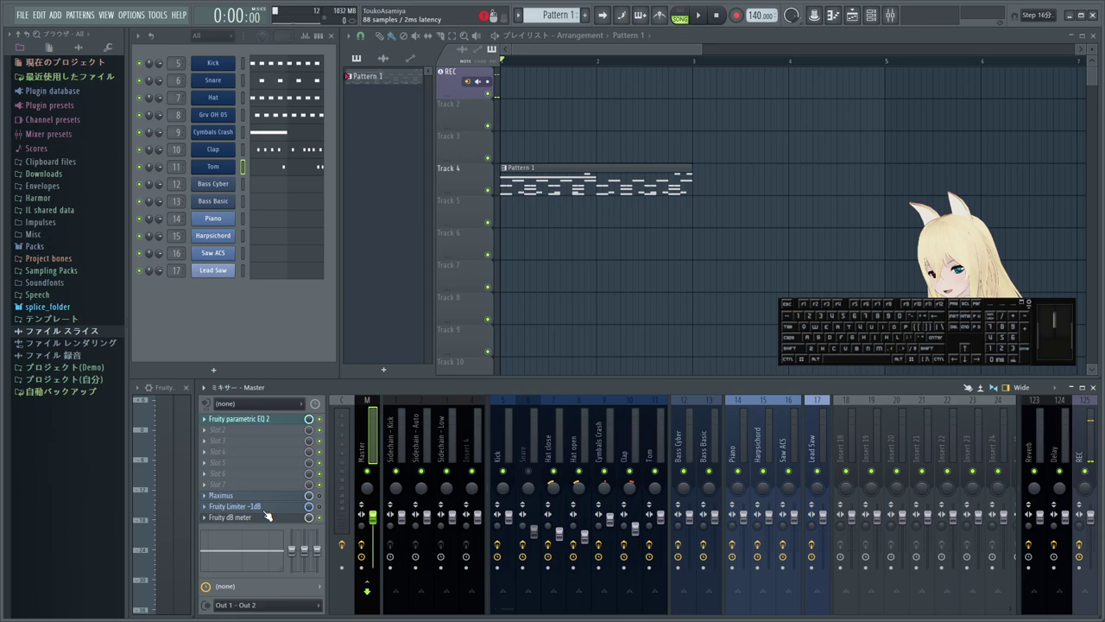
pyautogui.click(322, 507)
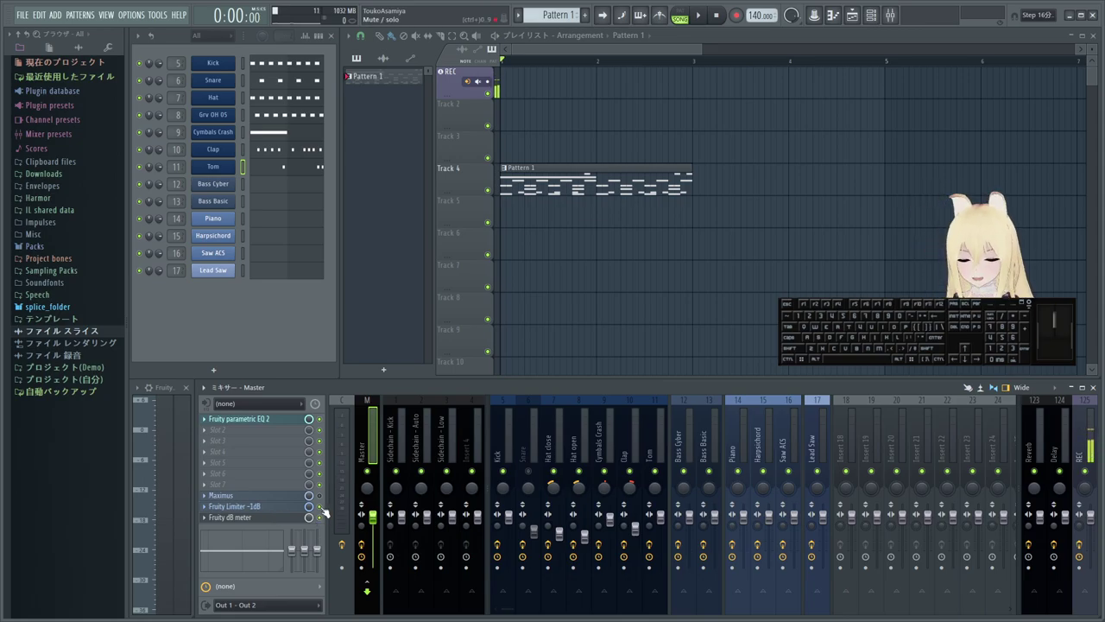
pyautogui.click(325, 509)
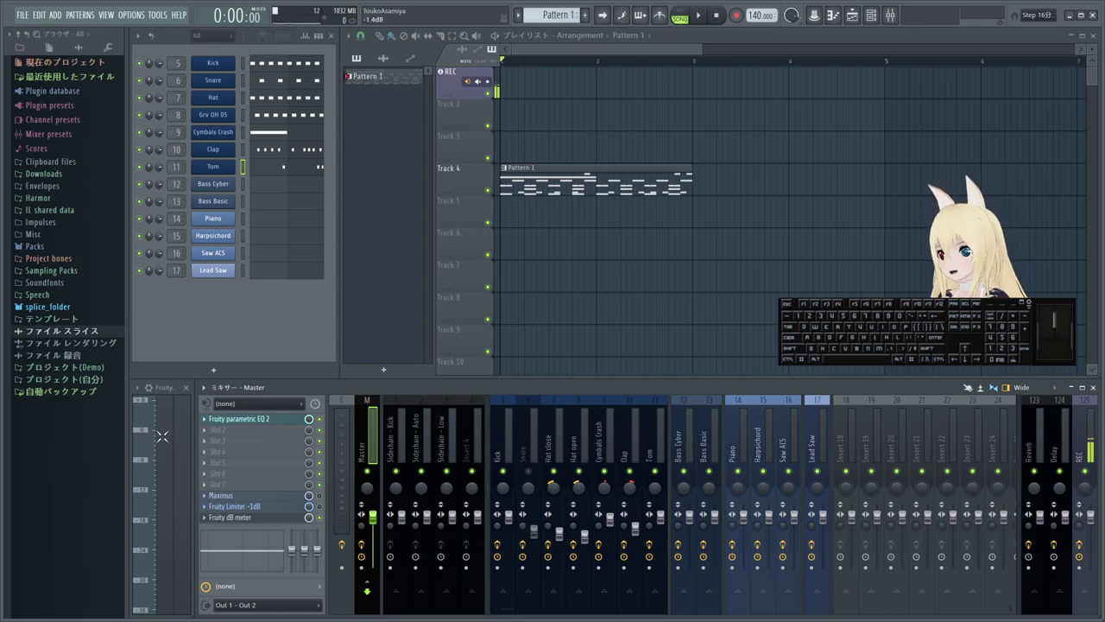
pyautogui.press(';')
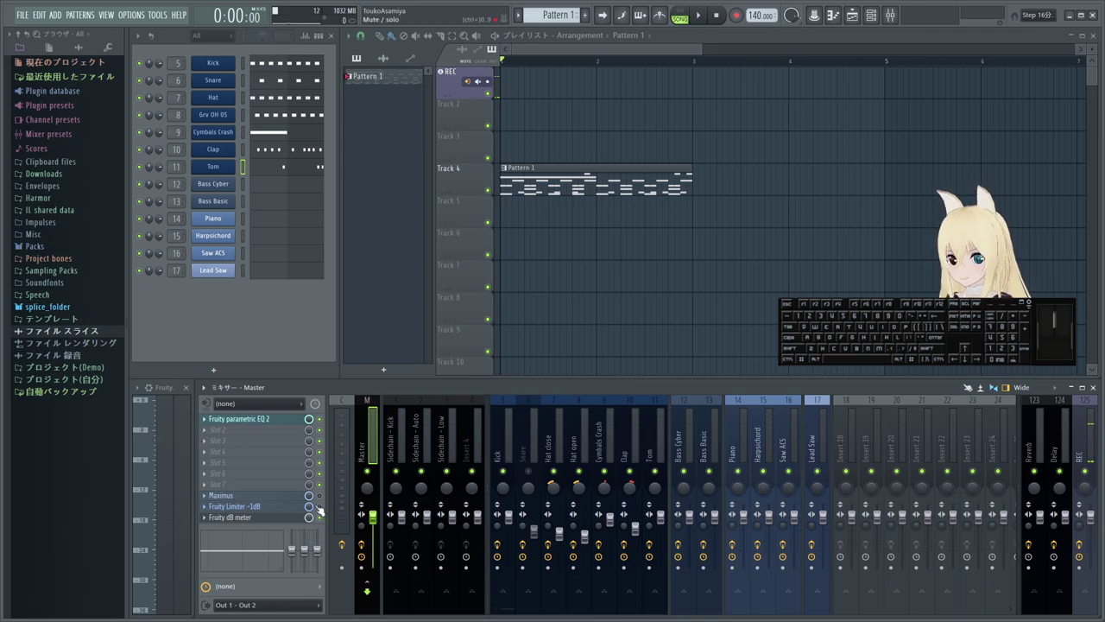
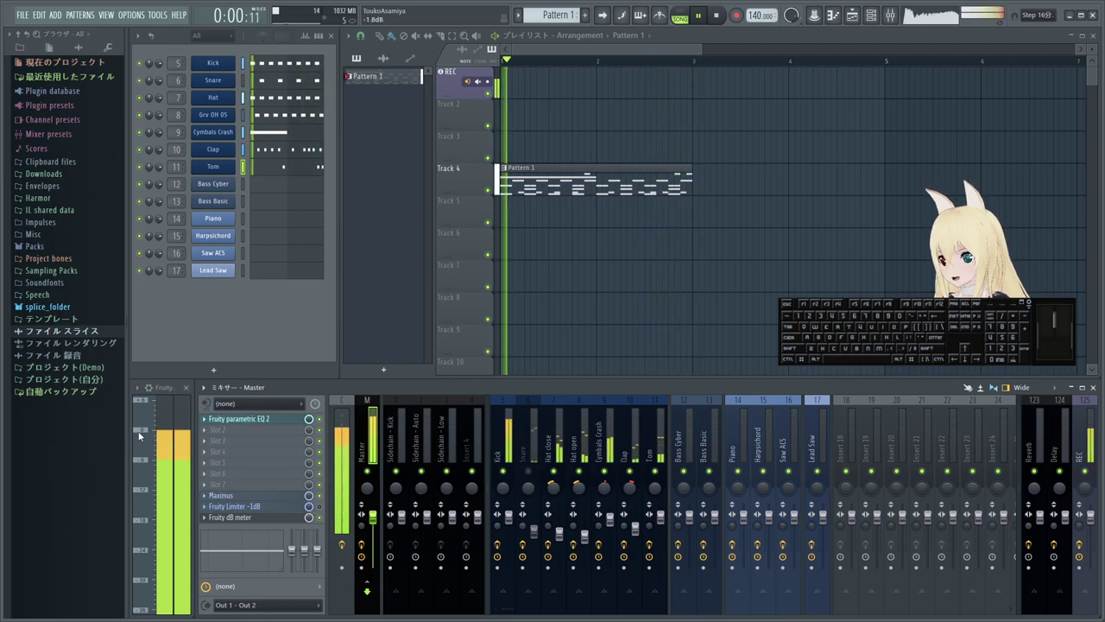
pyautogui.click(326, 509)
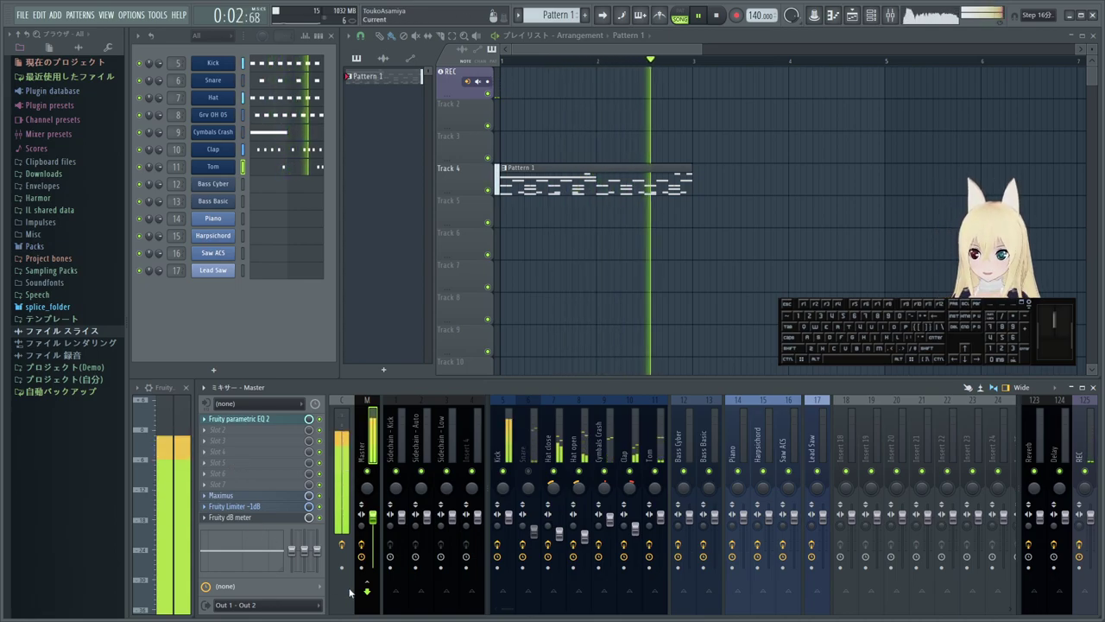
pyautogui.press('space')
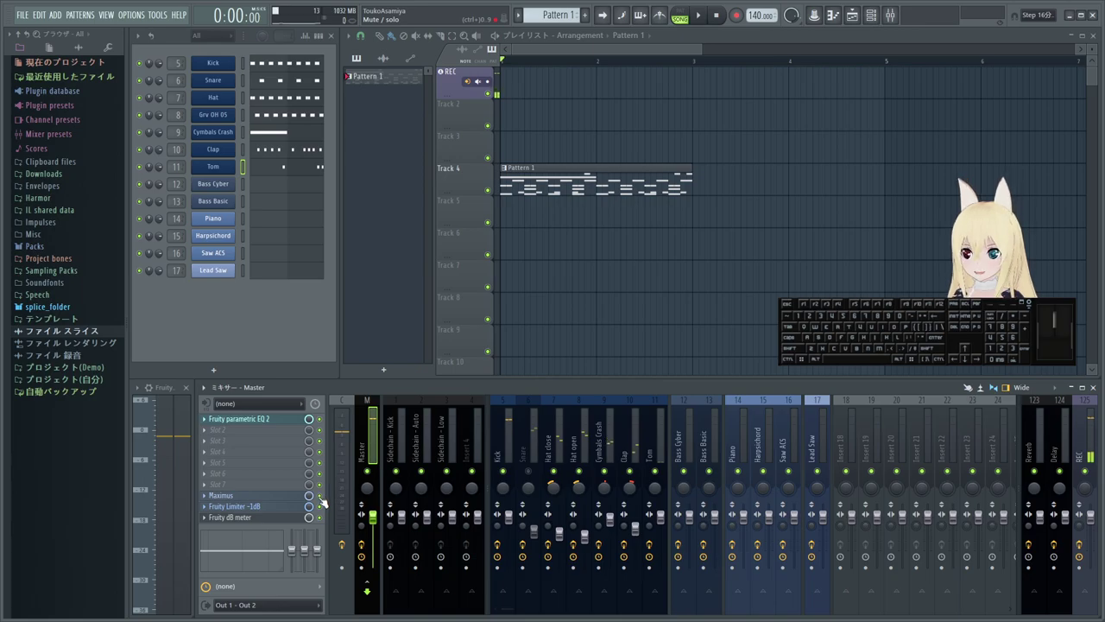
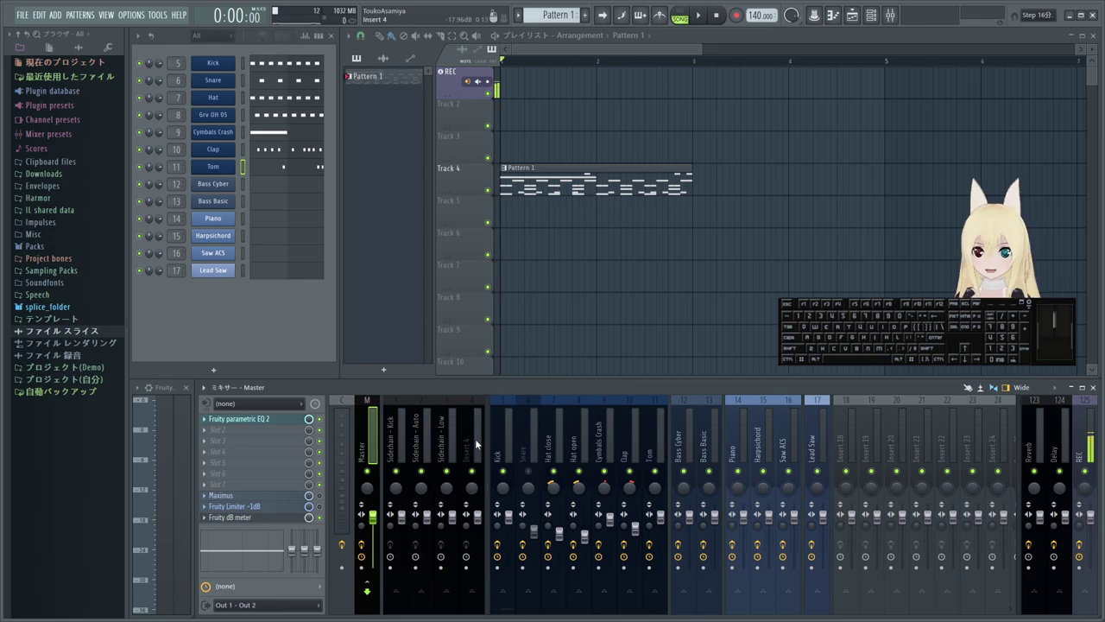
# - Load Fruity Peak Controller into the Kick insert's last effect slot
pyautogui.click(399, 434)
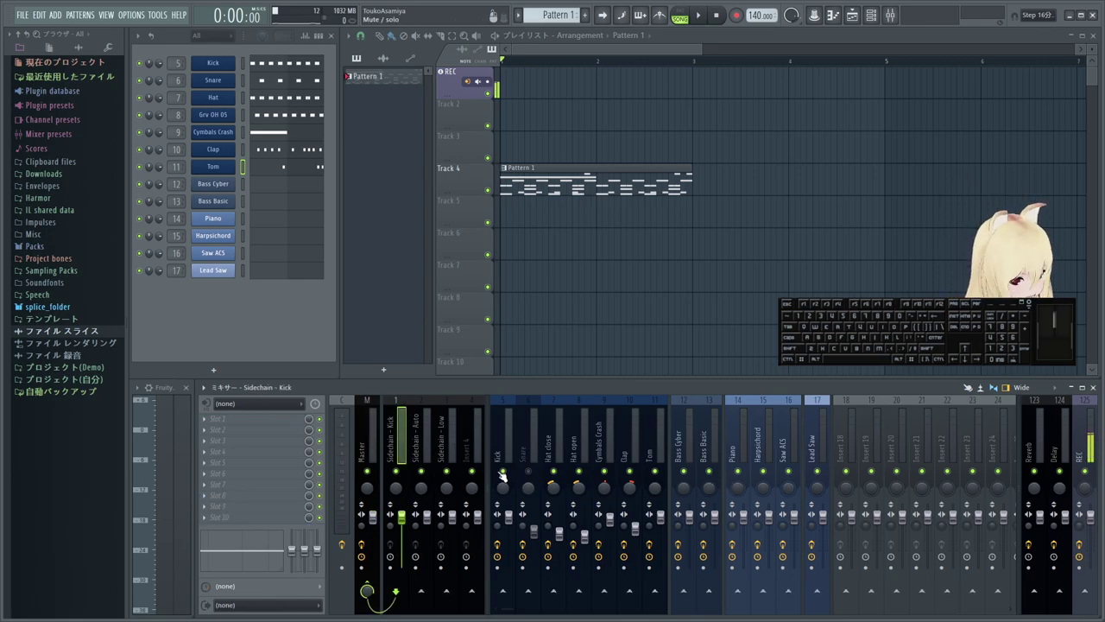
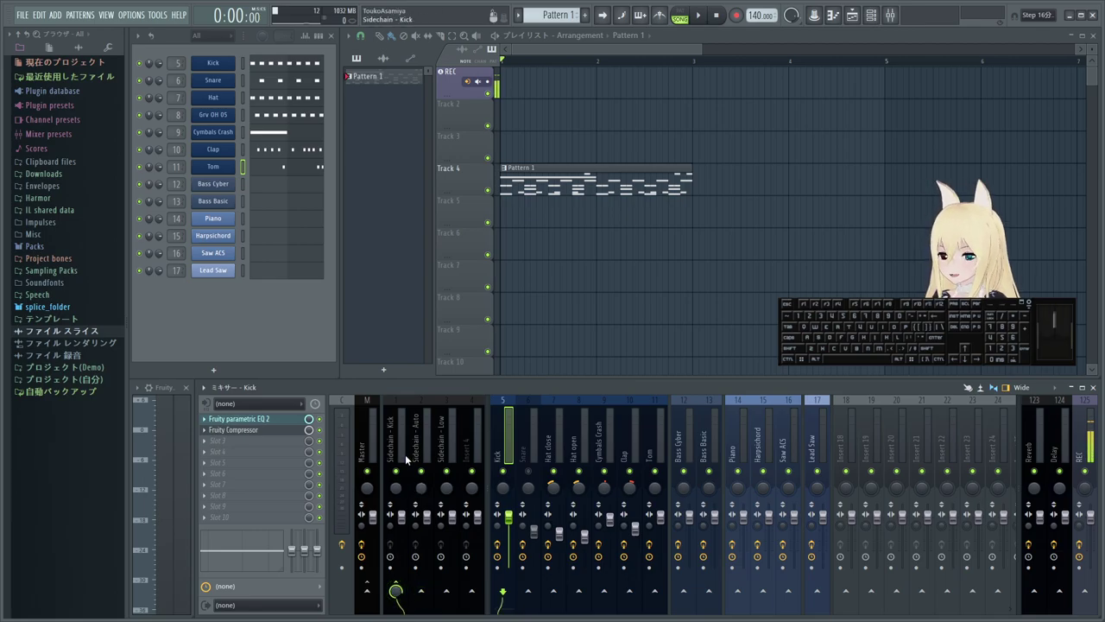
pyautogui.click(397, 464)
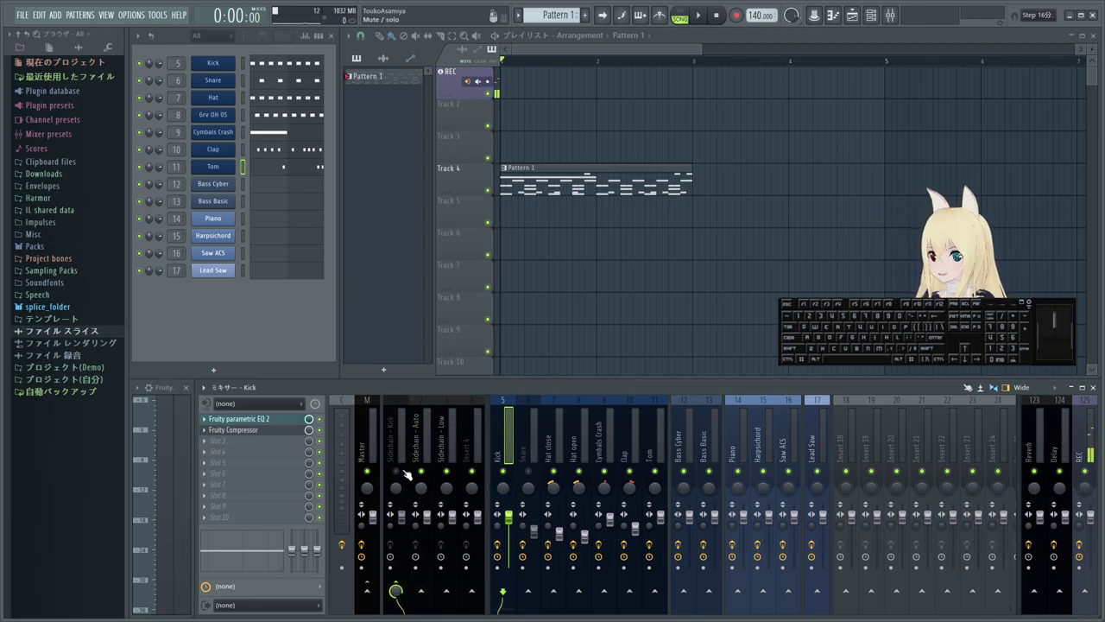
pyautogui.click(399, 448)
pyautogui.click(396, 475)
pyautogui.click(499, 451)
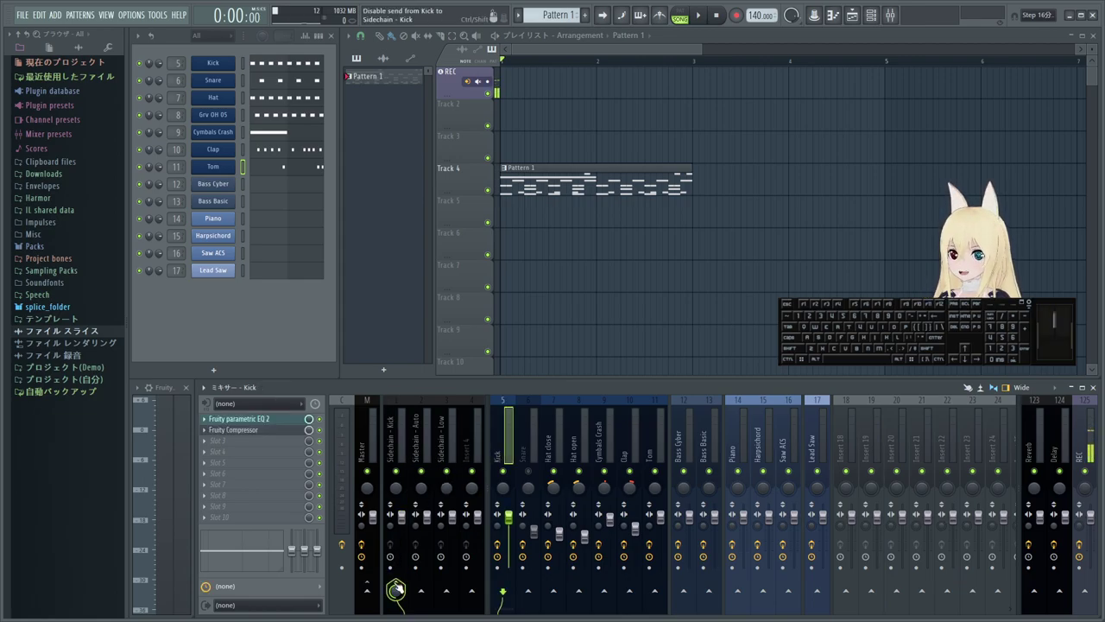
pyautogui.click(401, 586)
pyautogui.click(368, 588)
# - Switch the mixer to the Sidechain - Kick insert with its empty slots
pyautogui.click(398, 436)
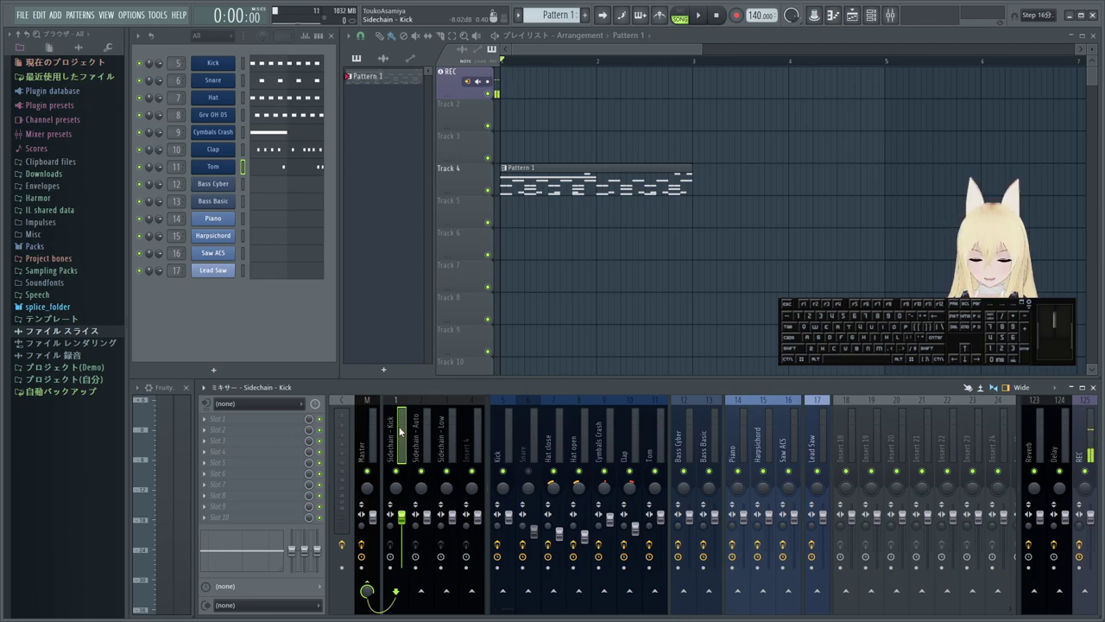
pyautogui.middleClick(400, 430)
pyautogui.scroll(-3)
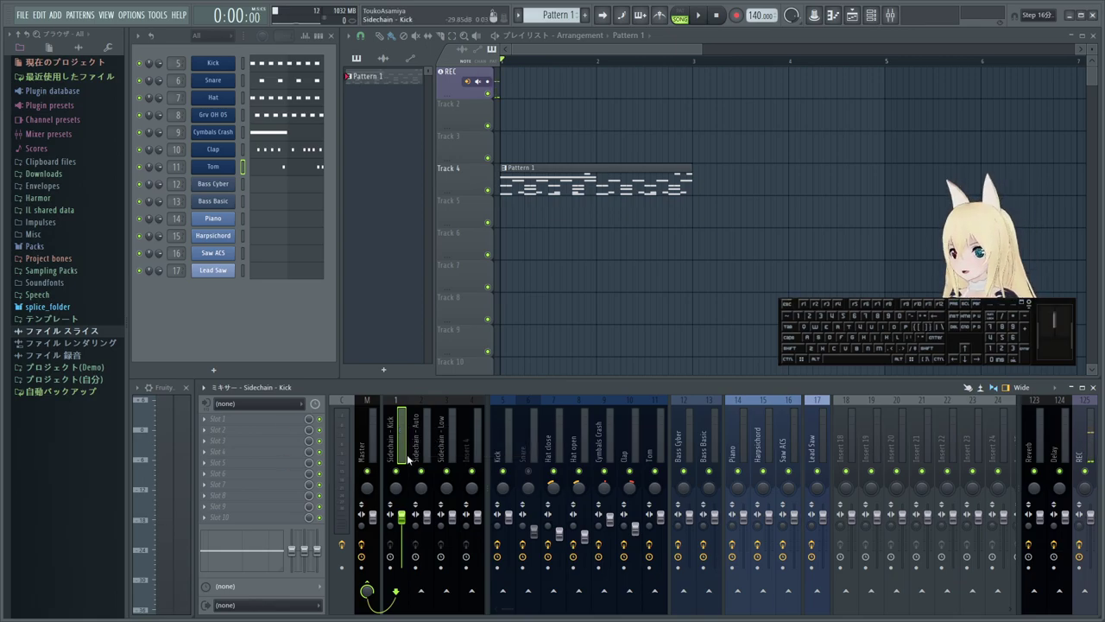
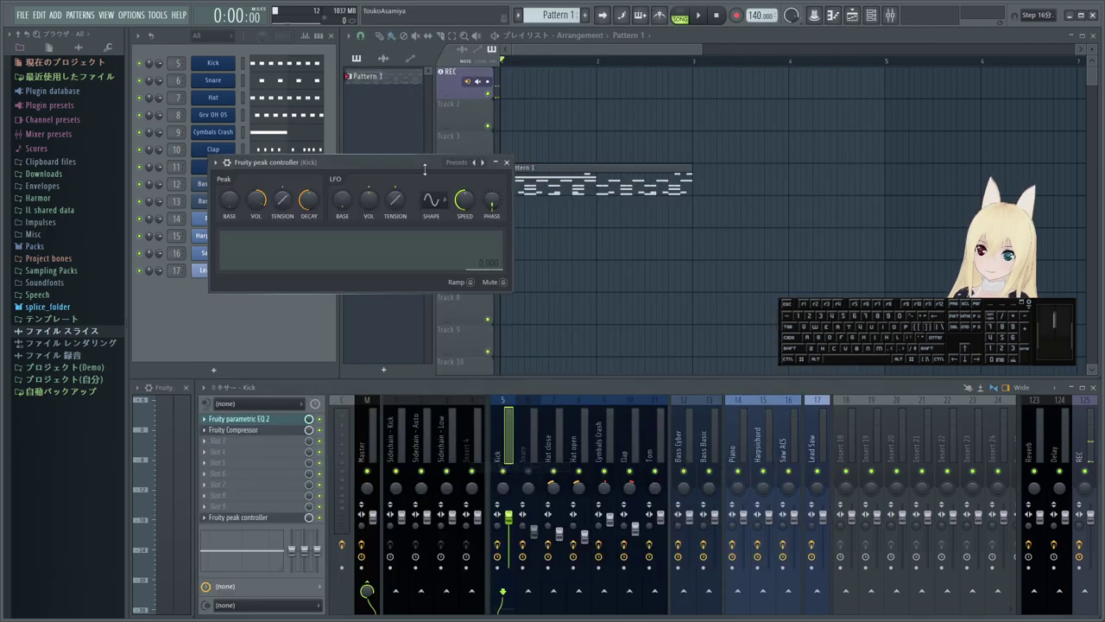
# - Show the Sidechain - Kick insert's empty effect slots
pyautogui.click(411, 160)
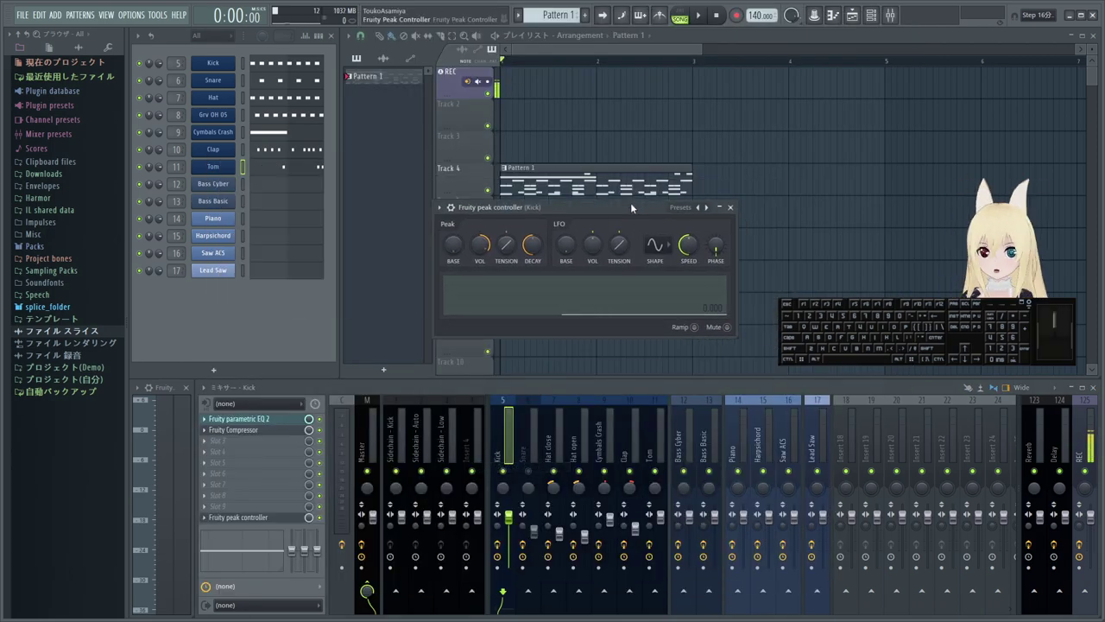
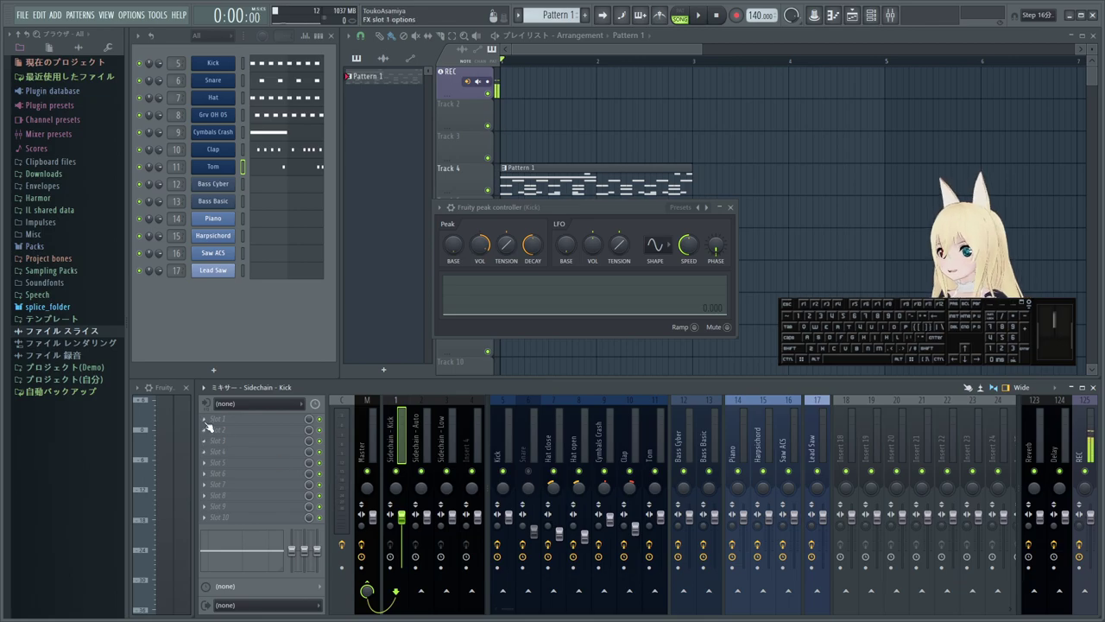
# - Load Fruity Balance into the Sidechain - Kick insert's first effect slot and set its window aside
pyautogui.click(206, 422)
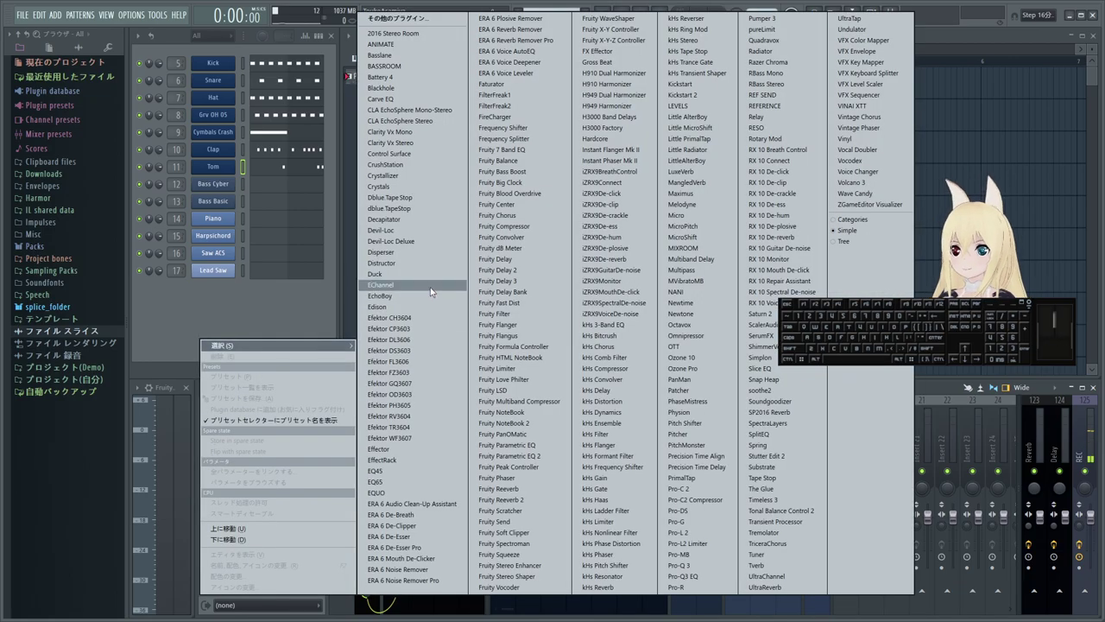
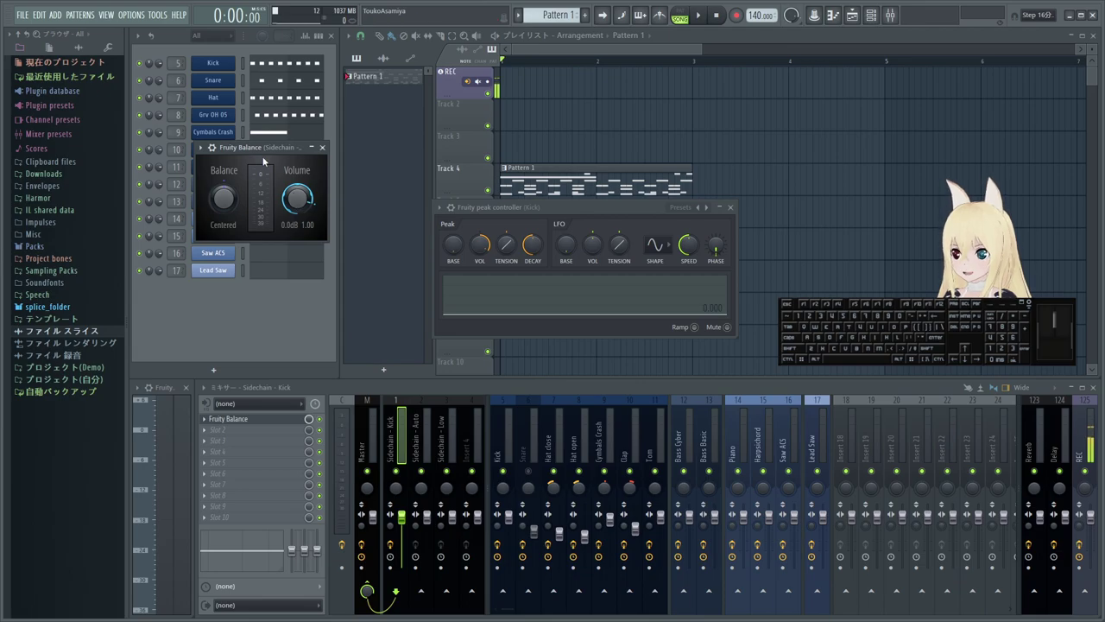
pyautogui.moveTo(256, 149); pyautogui.dragTo(344, 277)
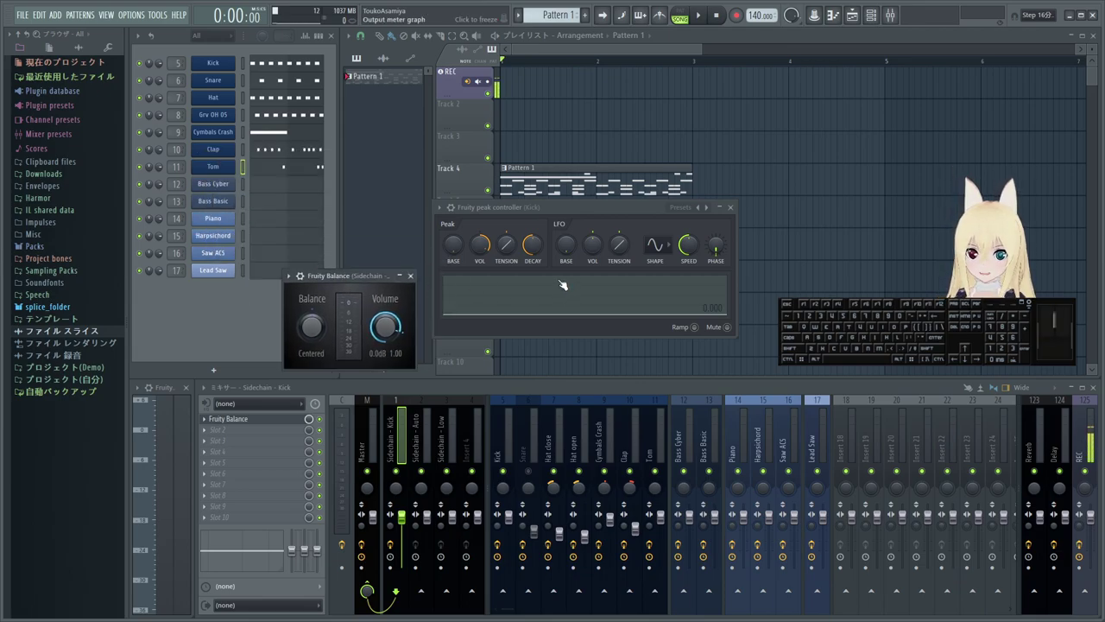
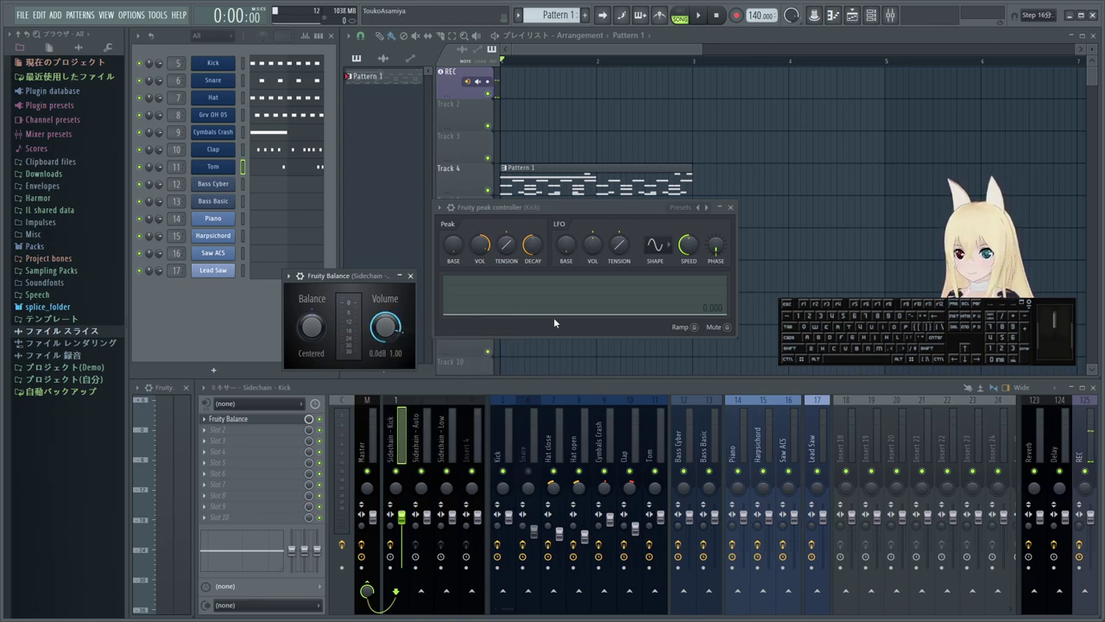
# - Select the Kick insert and begin renaming its peak controller slot to 'Fruity peak controller Kick'
pyautogui.click(567, 209)
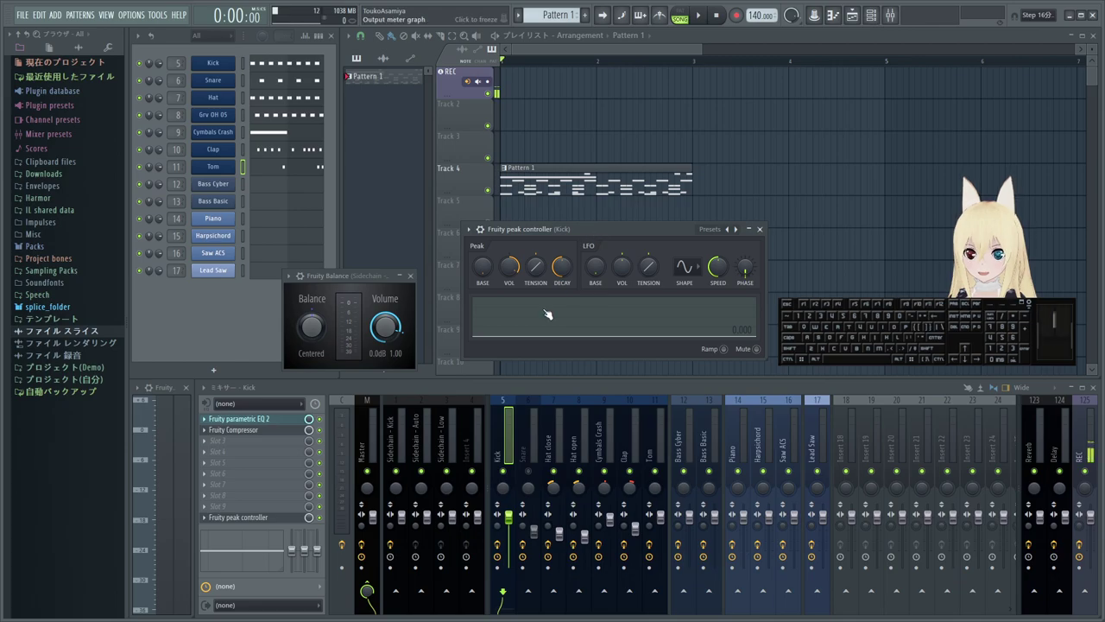
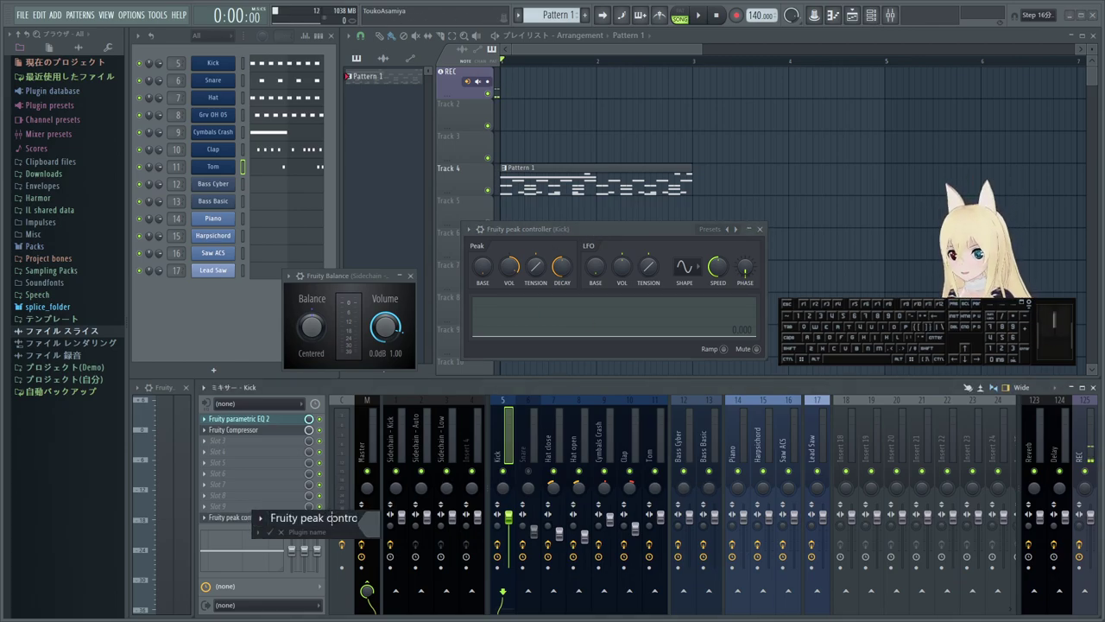
pyautogui.press('Right')
pyautogui.press('space')
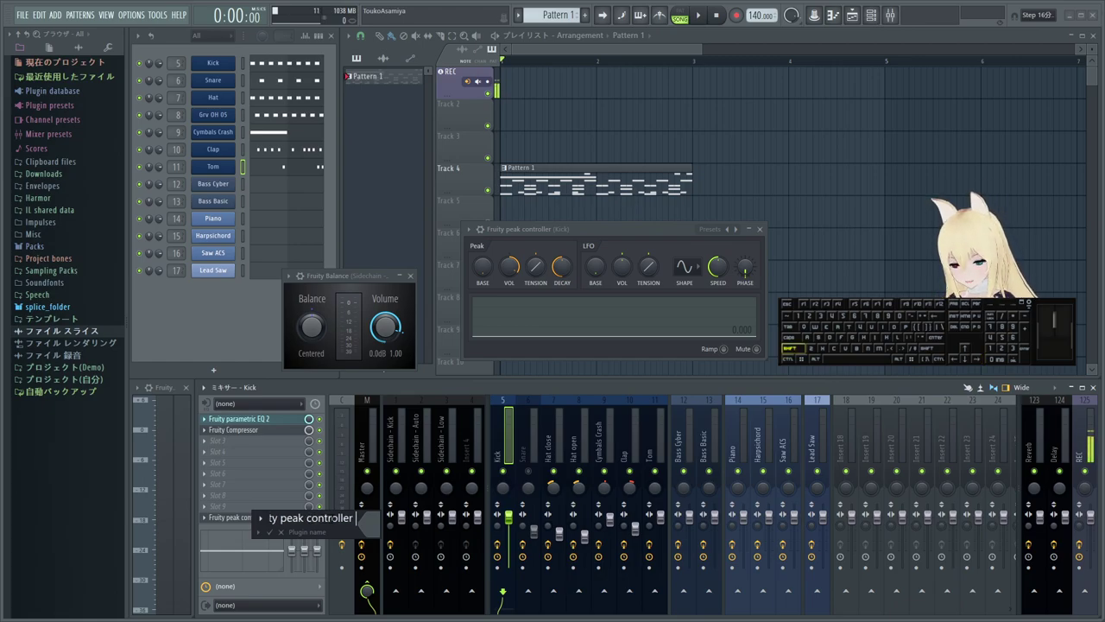
pyautogui.press('BackSpace')
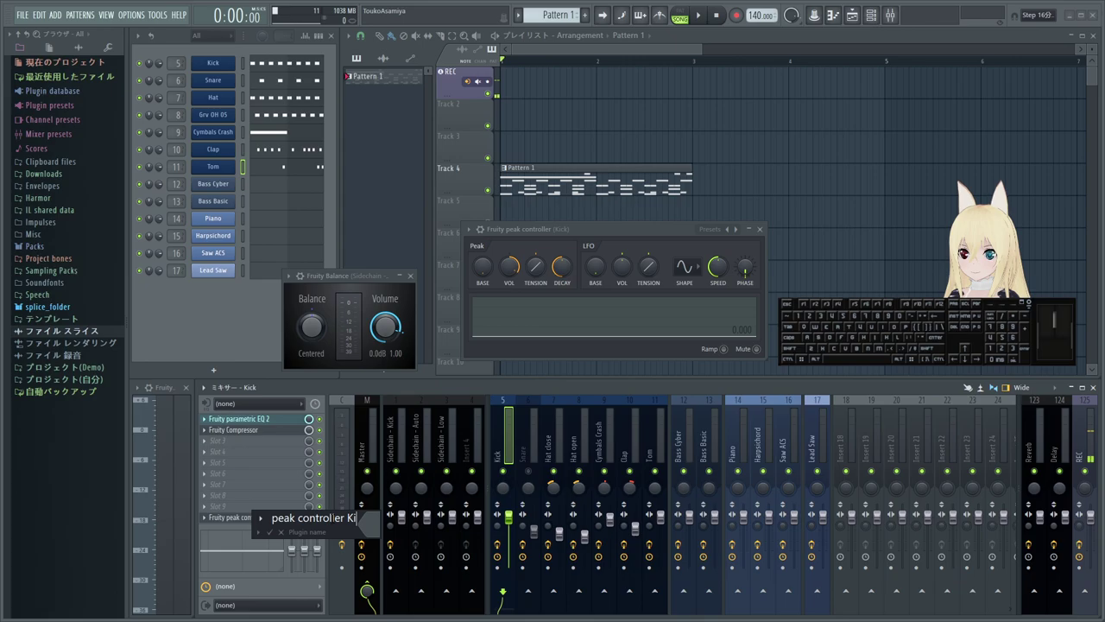
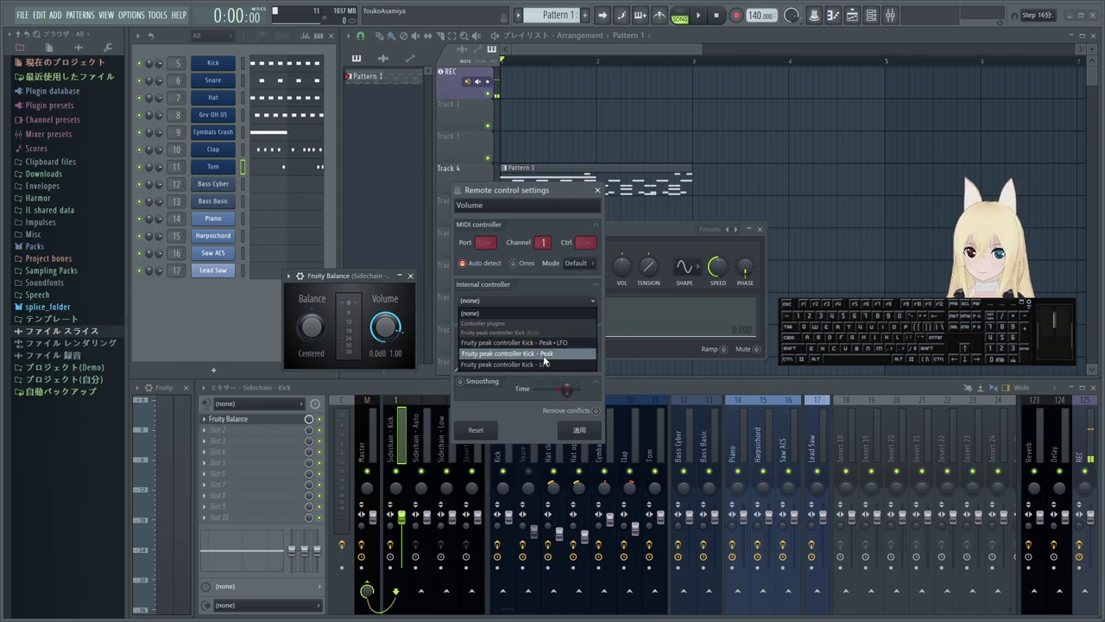
# - Set Internal controller to Fruity peak controller Kick with the inverted mapping preset and accept
pyautogui.click(544, 361)
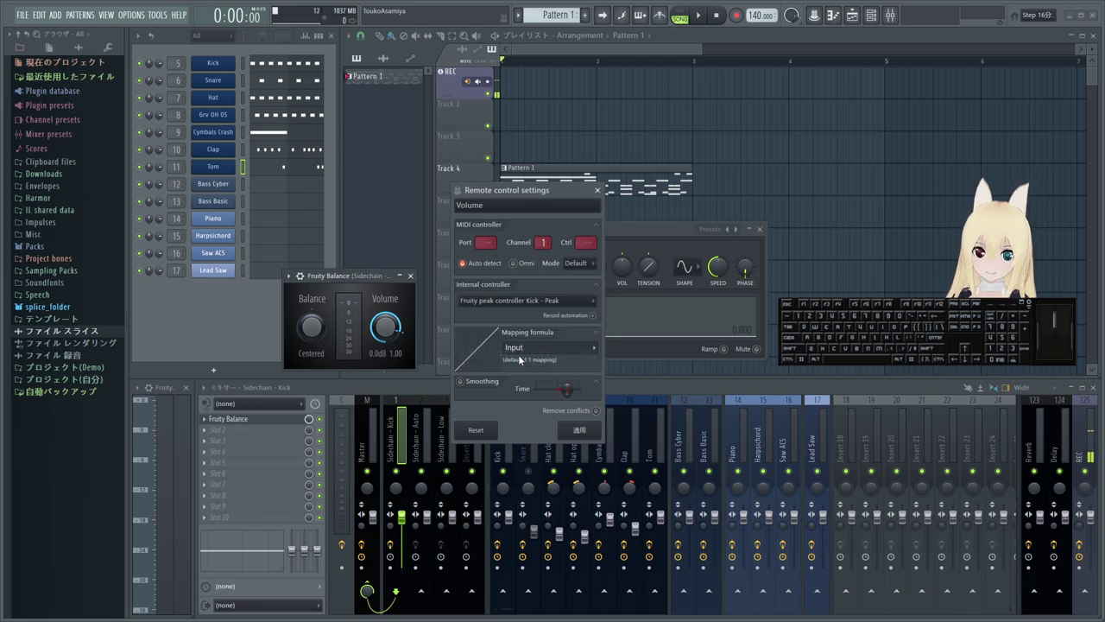
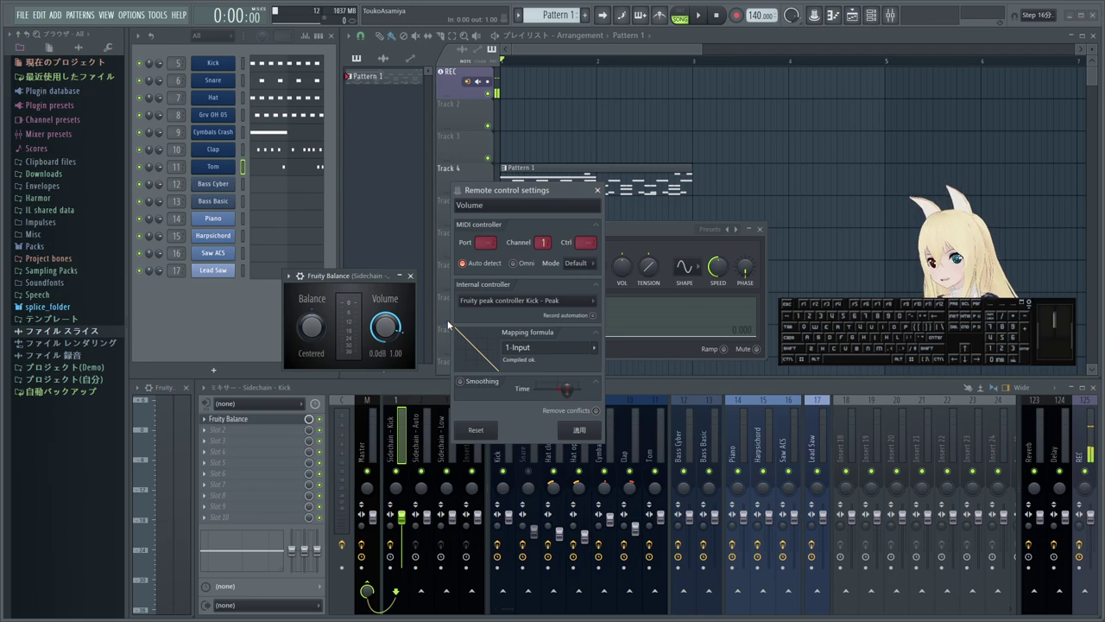
pyautogui.click(599, 429)
pyautogui.click(247, 63)
pyautogui.click(369, 279)
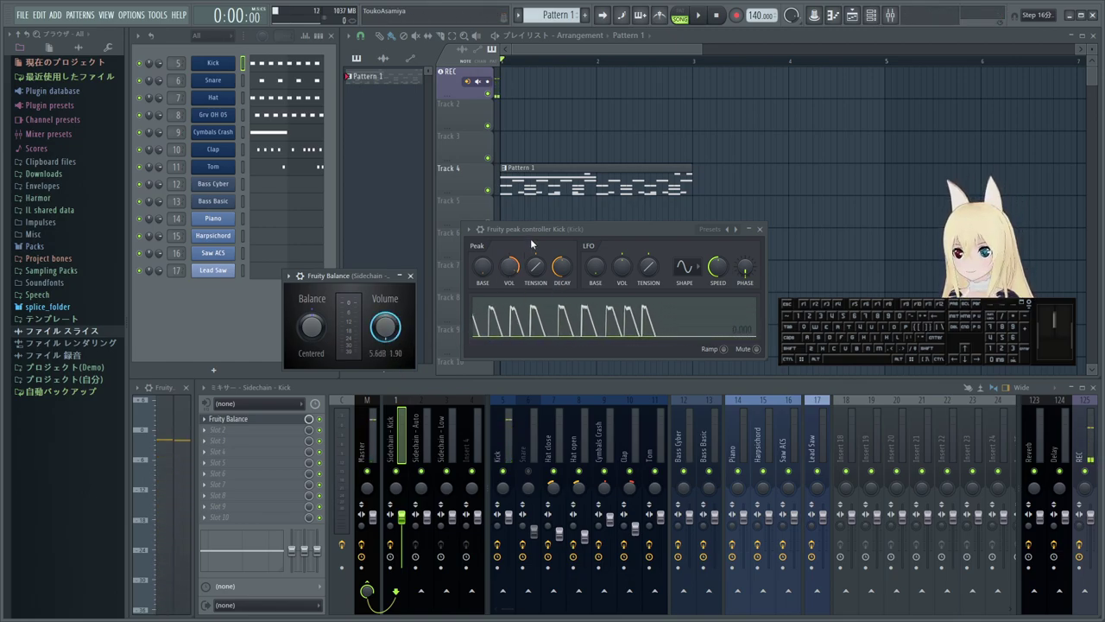
# - Show the Sidechain - Kick insert and trigger the kick to watch the Balance volume duck
pyautogui.moveTo(535, 232); pyautogui.dragTo(525, 253)
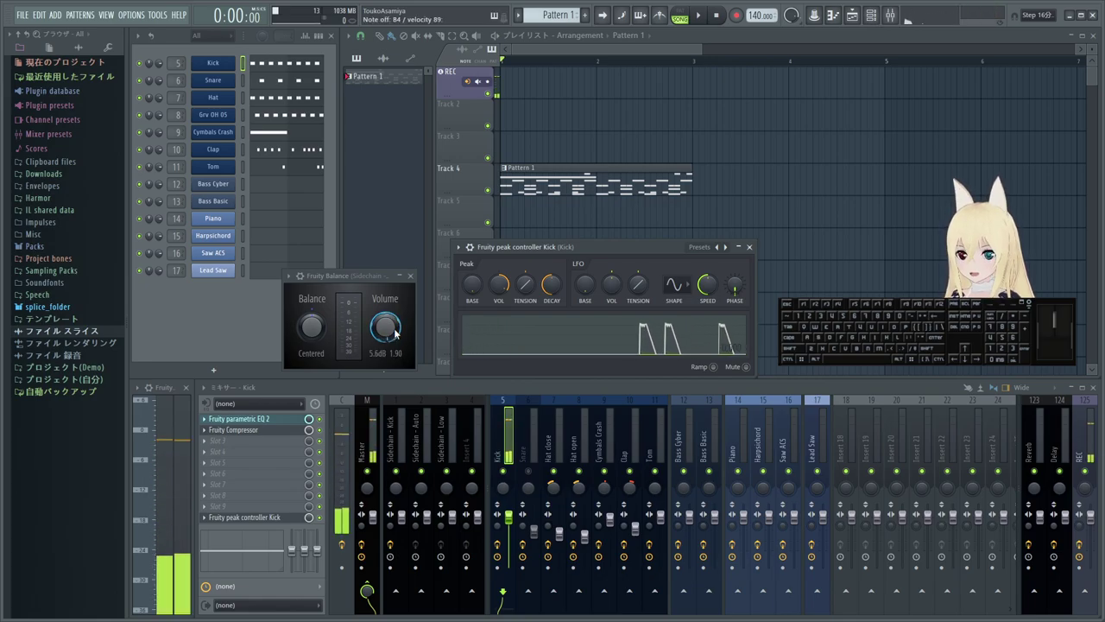
pyautogui.rightClick(388, 334)
pyautogui.click(411, 339)
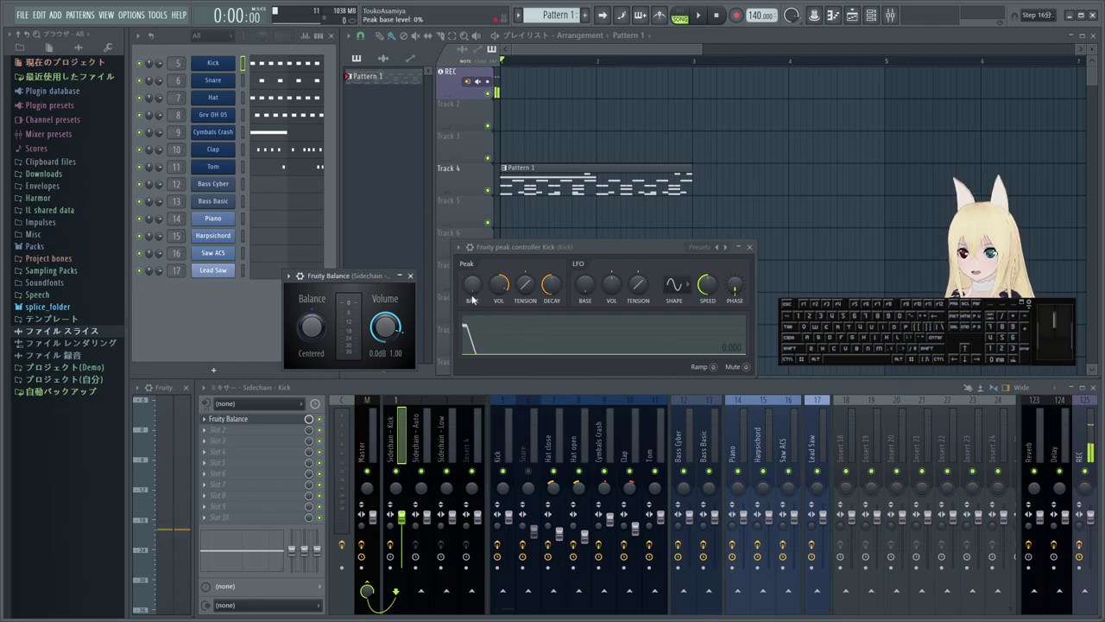
pyautogui.click(394, 332)
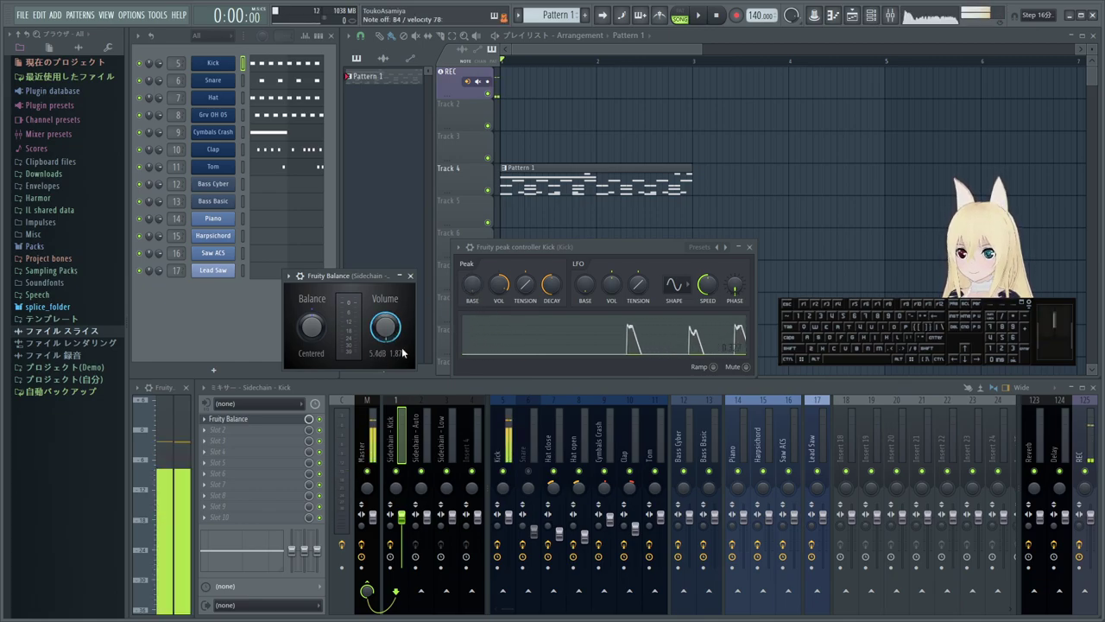
pyautogui.click(504, 62)
pyautogui.moveTo(504, 62); pyautogui.dragTo(496, 52)
# - Play briefly, then return to the Kick insert and reopen its peak controller settings
pyautogui.press('space')
pyautogui.press('space')
pyautogui.click(328, 283)
pyautogui.click(513, 442)
pyautogui.click(268, 522)
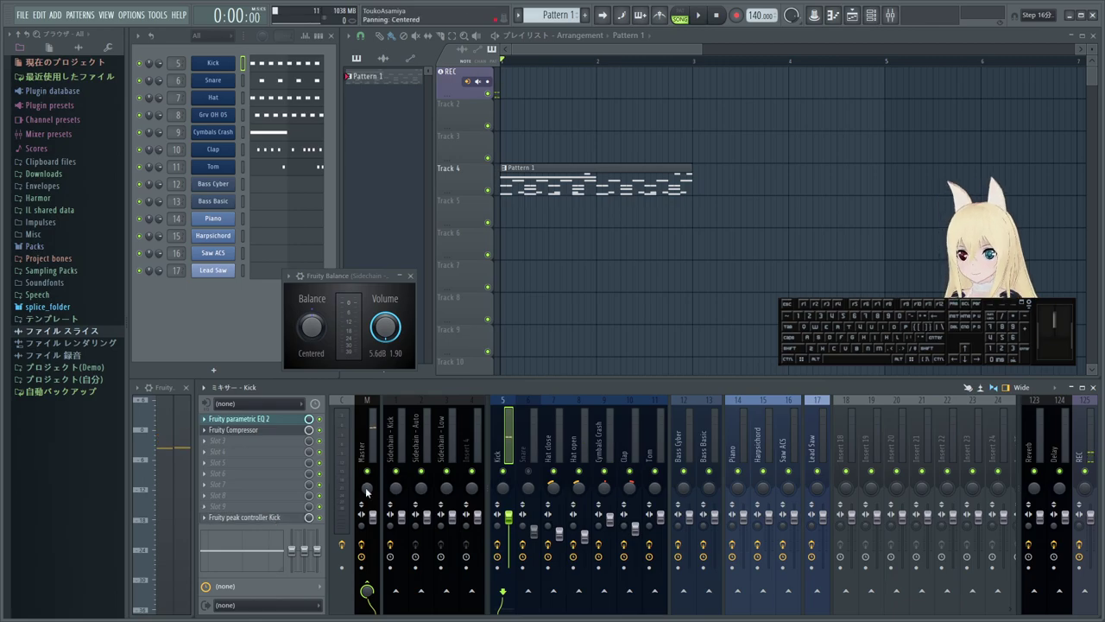
pyautogui.click(284, 522)
pyautogui.click(550, 243)
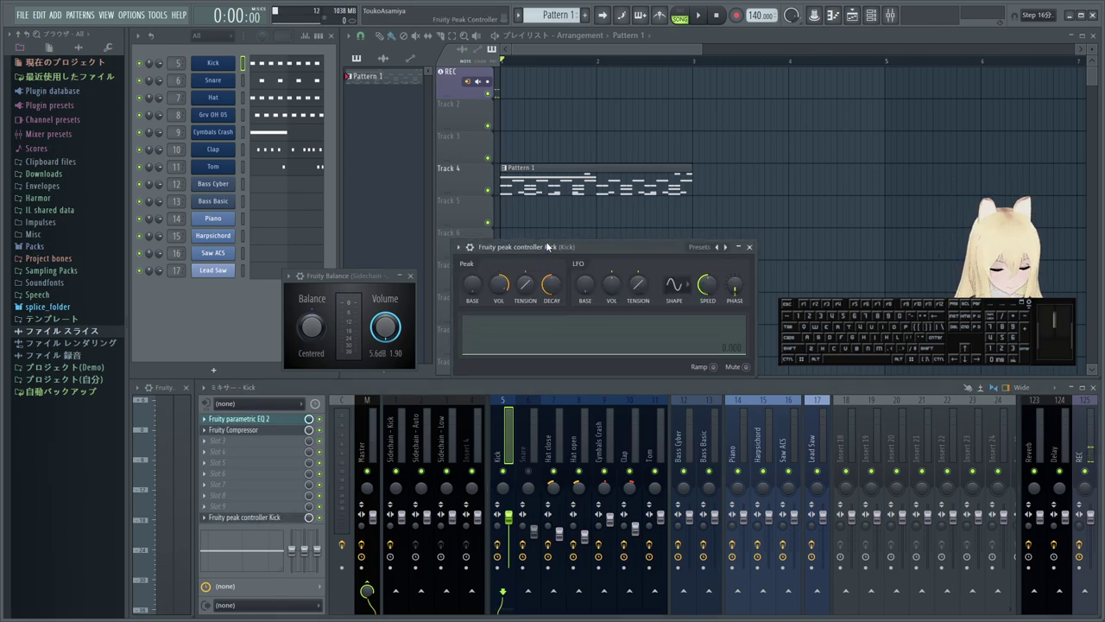
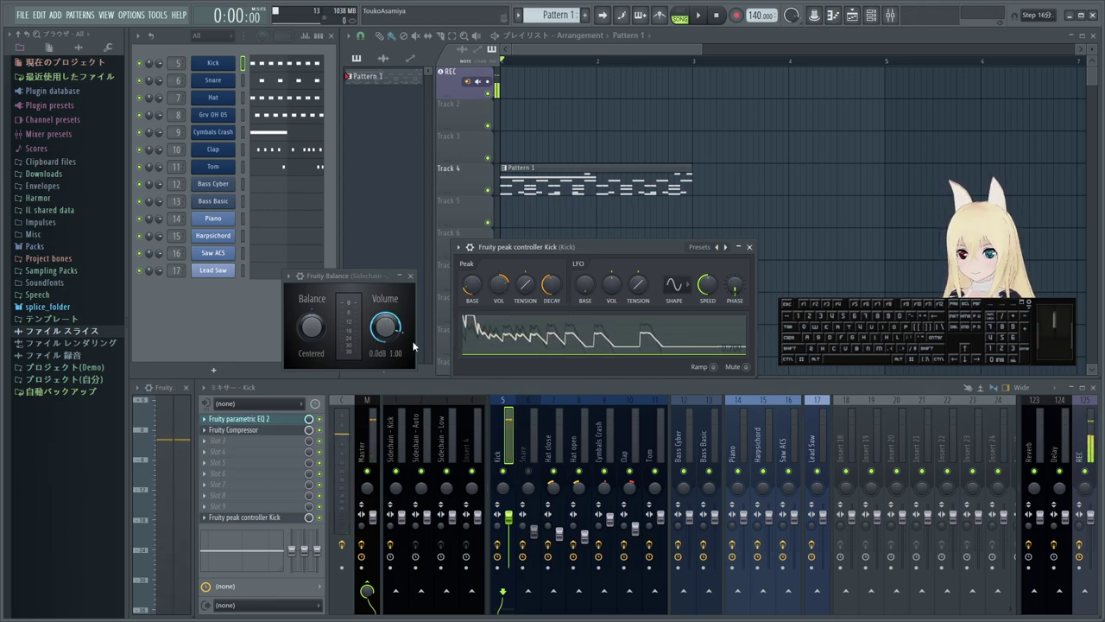
# - Audition the kick ducking, retune the peak controller's DECAY knob and reposition its window
pyautogui.click(510, 288)
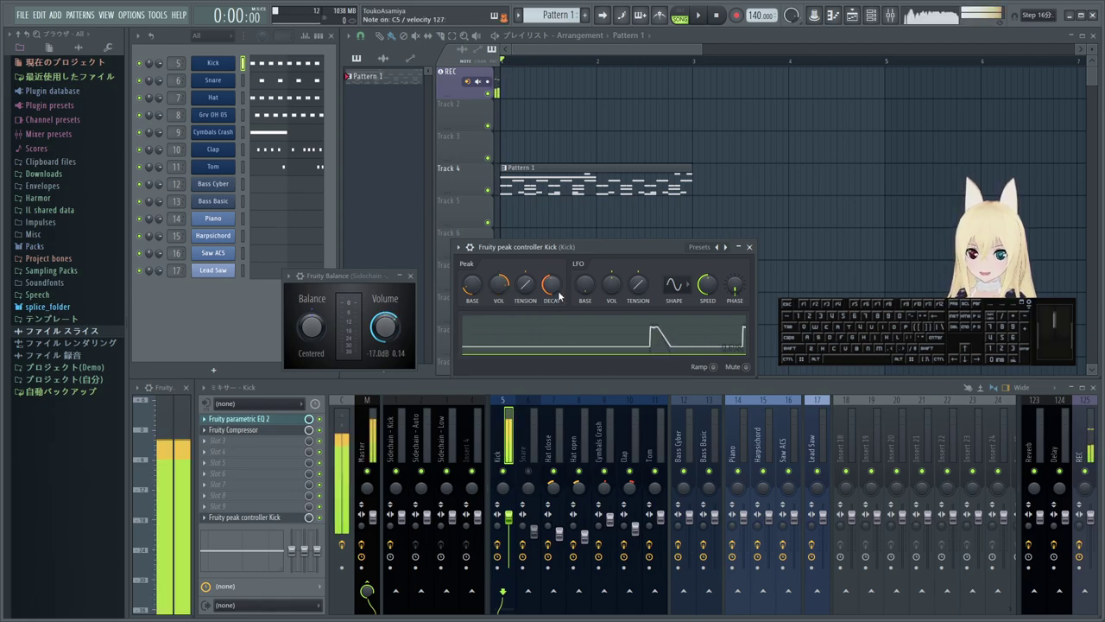
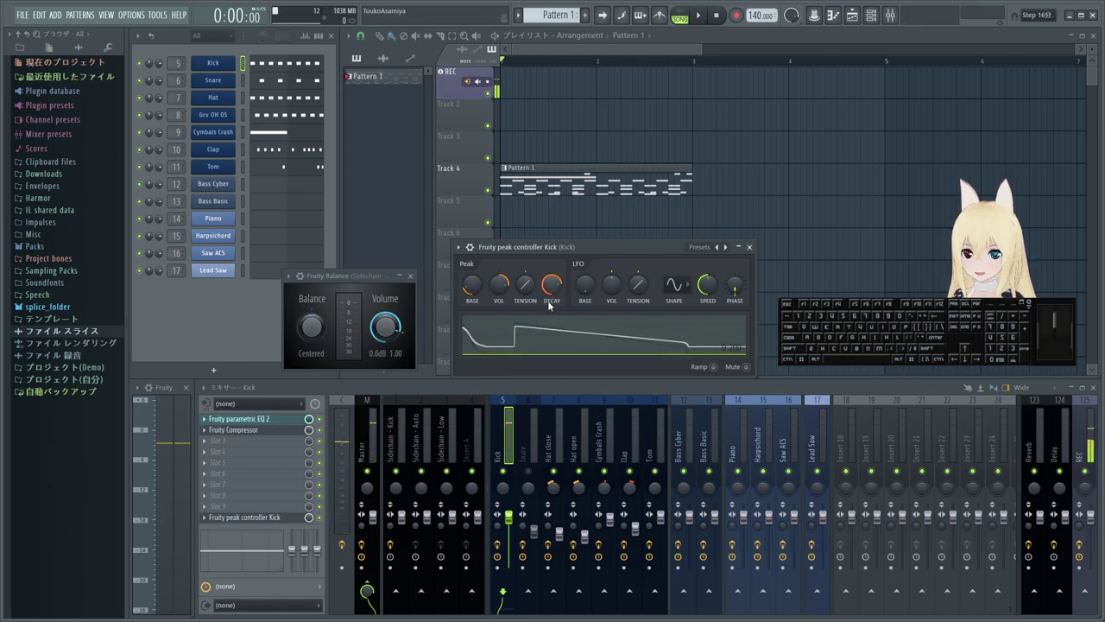
pyautogui.moveTo(557, 291); pyautogui.dragTo(557, 299)
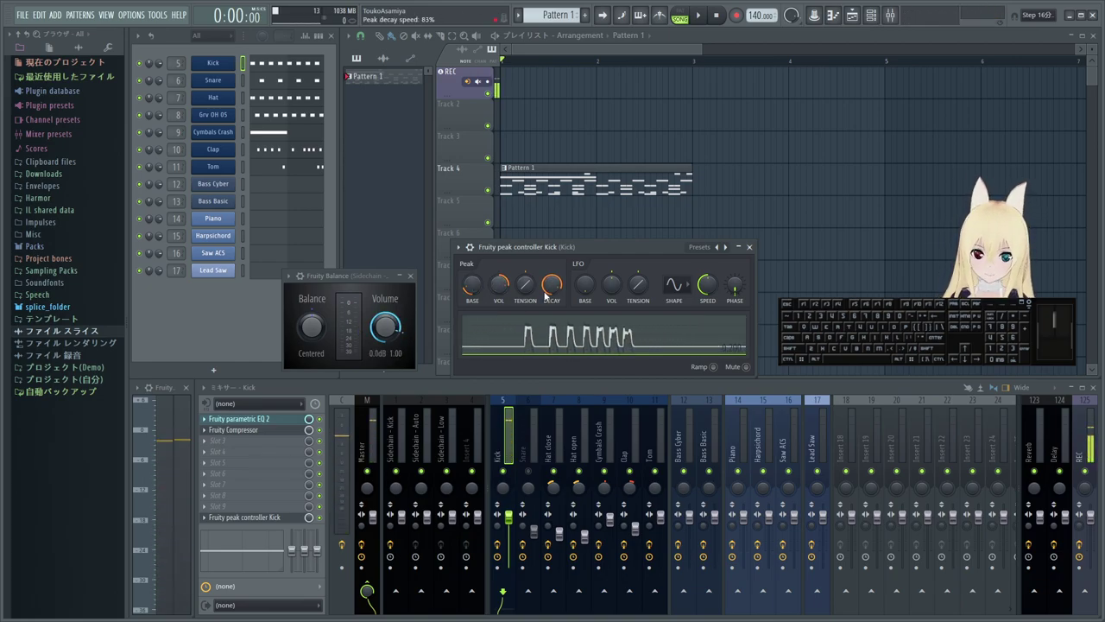
pyautogui.moveTo(620, 250); pyautogui.dragTo(323, 147)
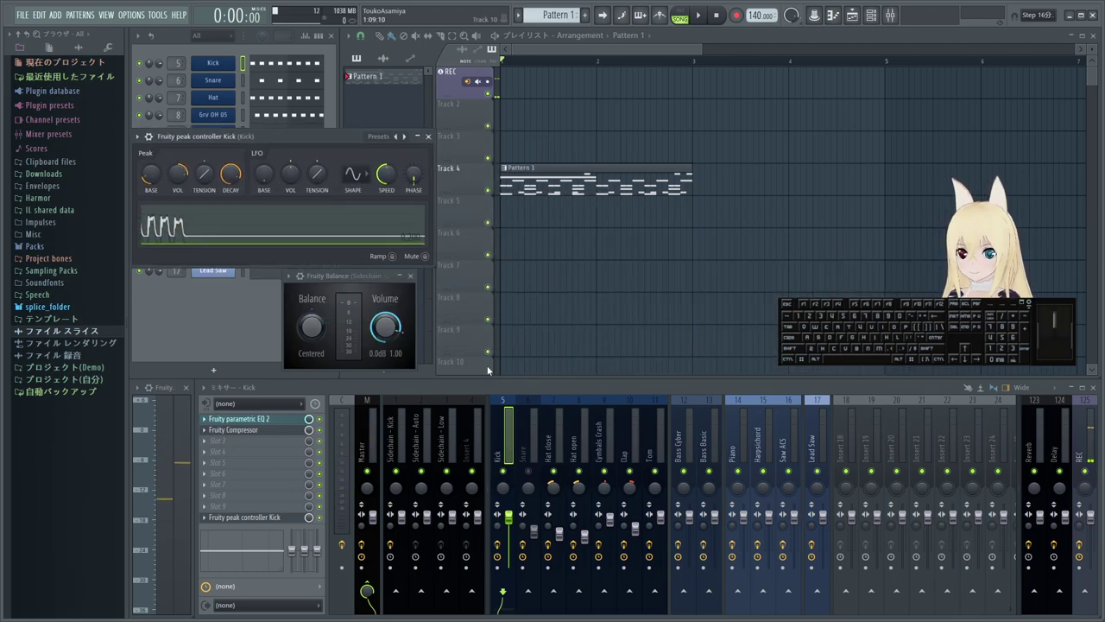
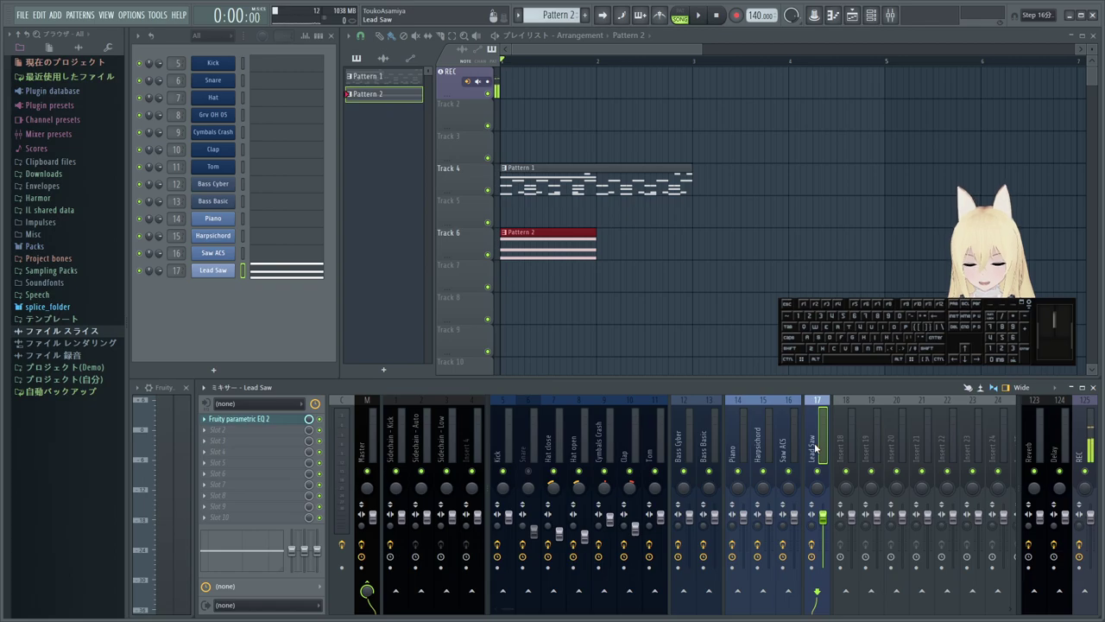
# - Route the Lead Saw insert into Sidechain - Kick and show the Kick track's effects
pyautogui.click(378, 584)
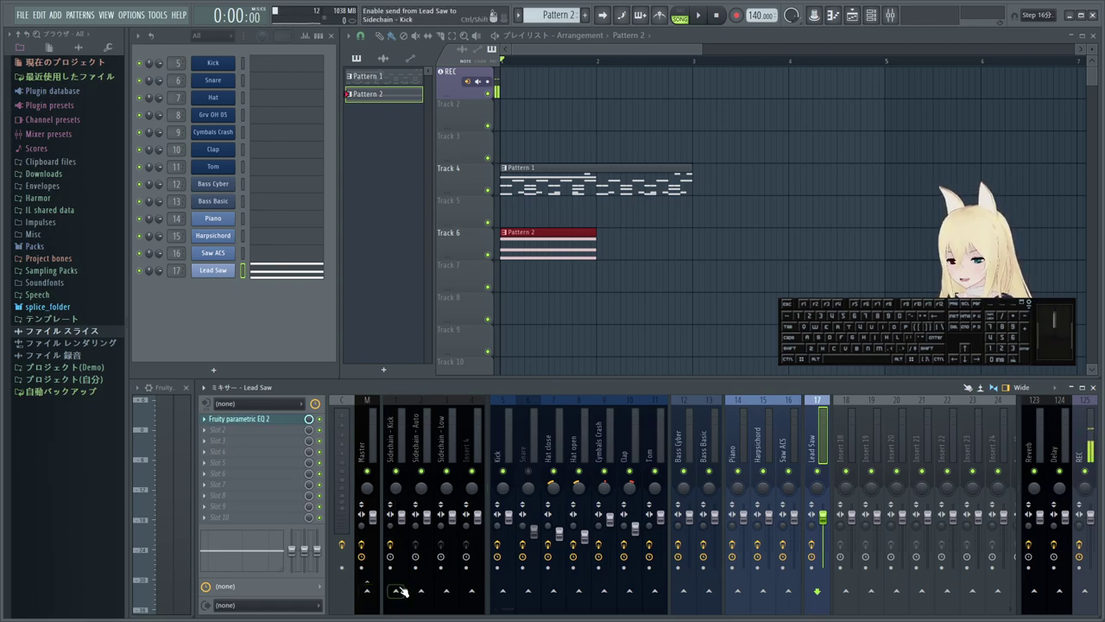
pyautogui.click(401, 597)
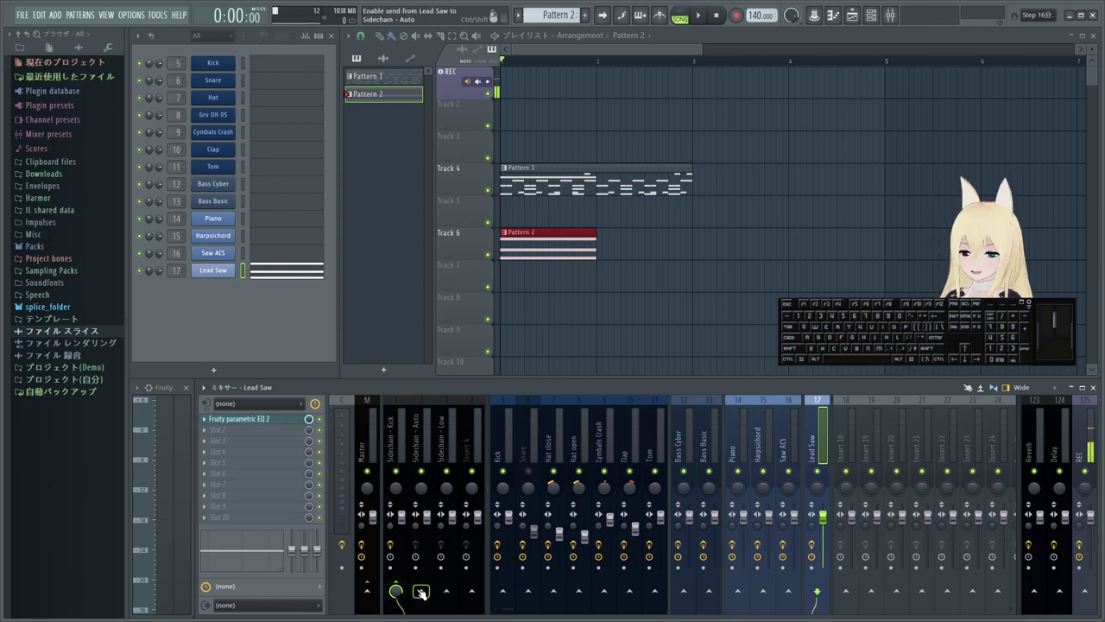
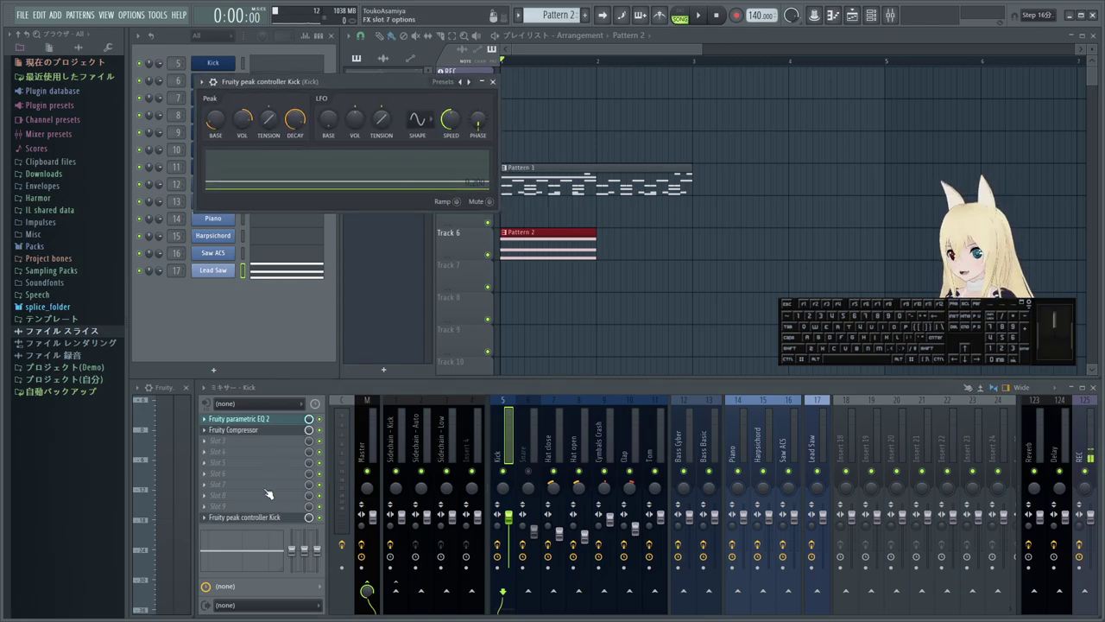
# - Open Fruity Balance on the Sidechain - Kick insert beside the peak controller and play to hear the ducking
pyautogui.doubleClick(405, 429)
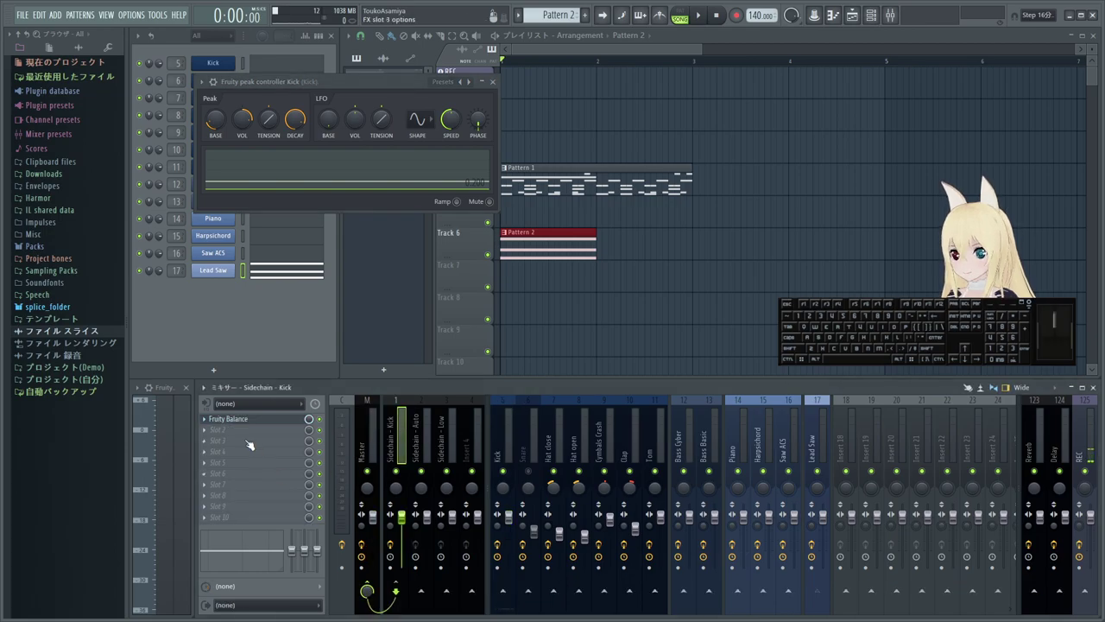
pyautogui.click(248, 425)
pyautogui.click(274, 422)
pyautogui.moveTo(364, 277); pyautogui.dragTo(394, 239)
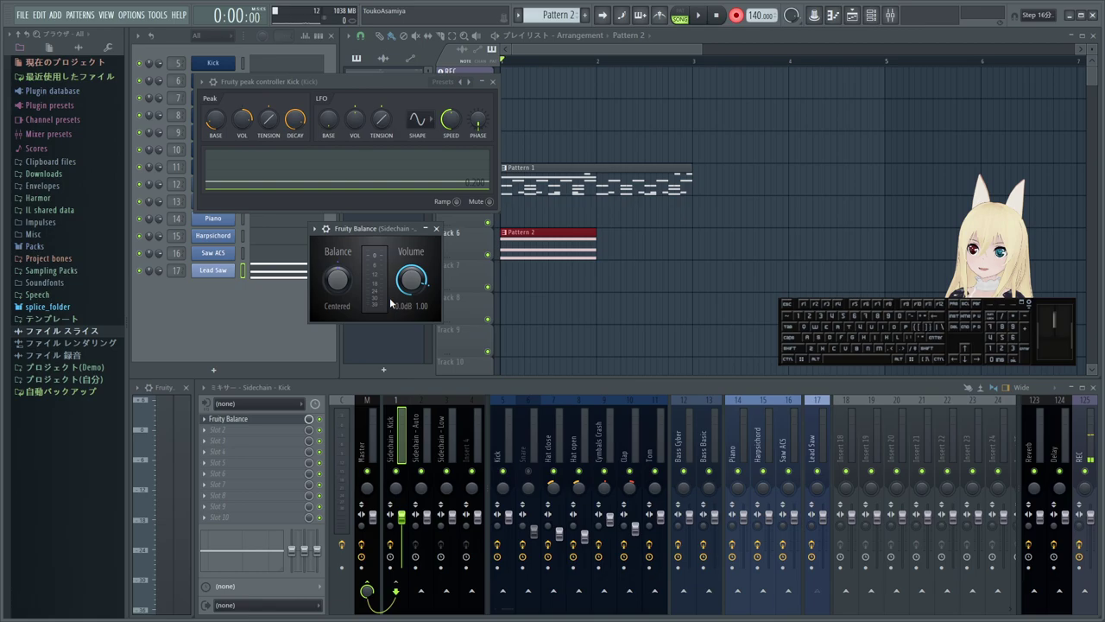
pyautogui.press('space')
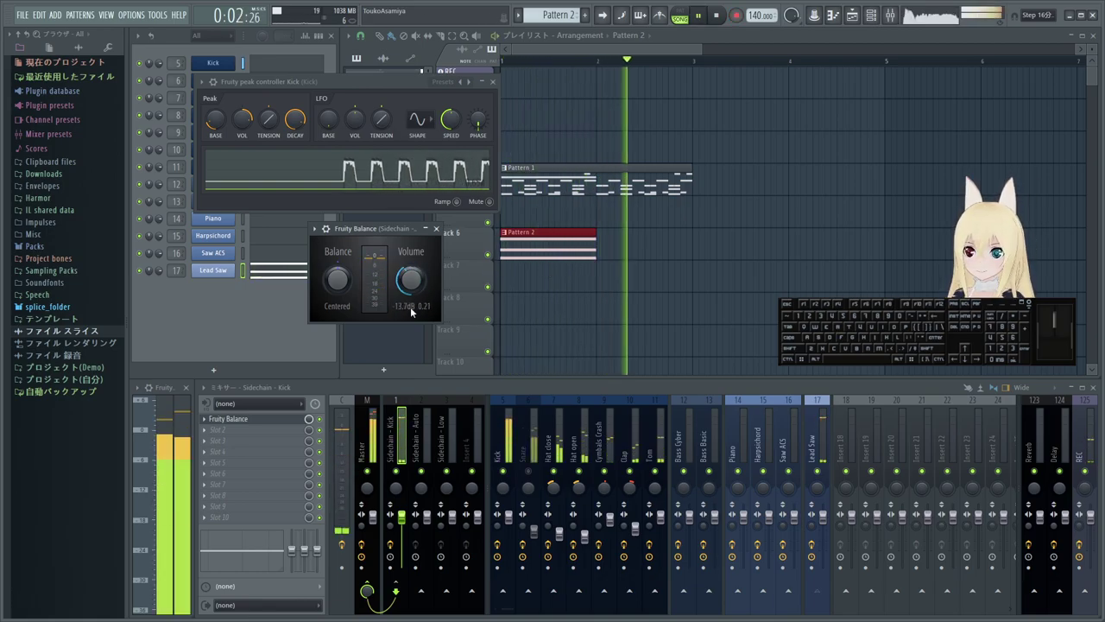
pyautogui.press('space')
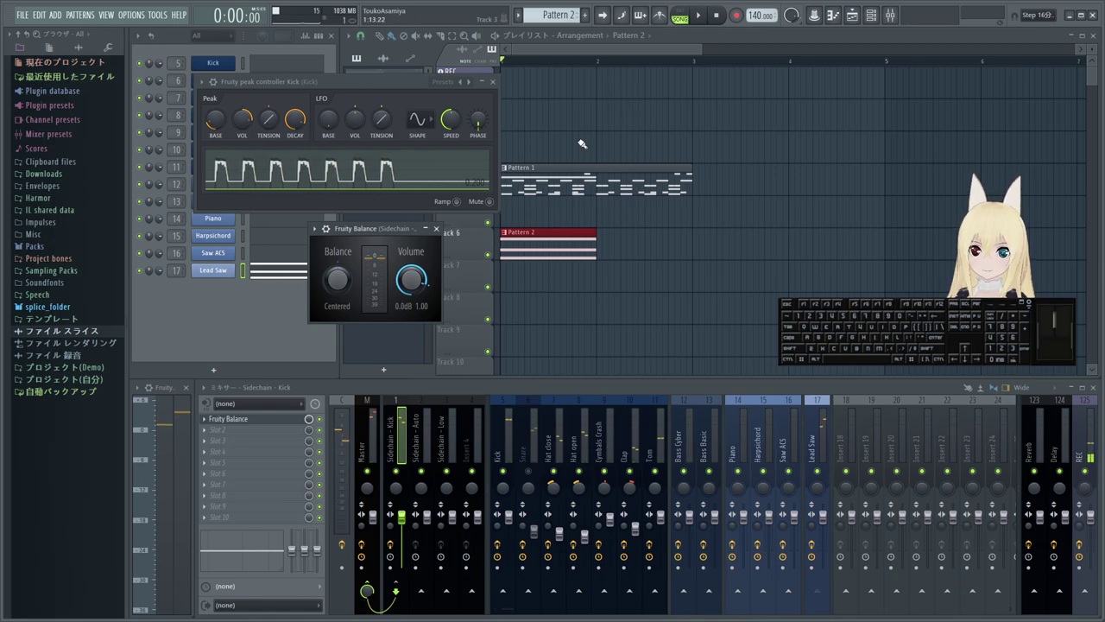
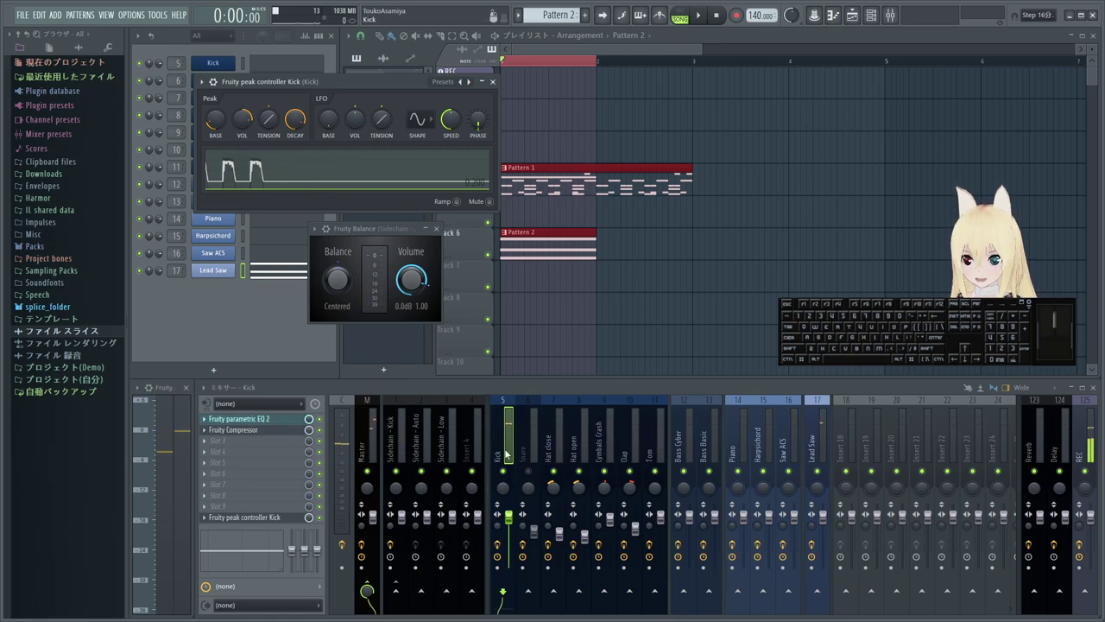
# - Play the song briefly to check the sidechain ducking
pyautogui.press('space')
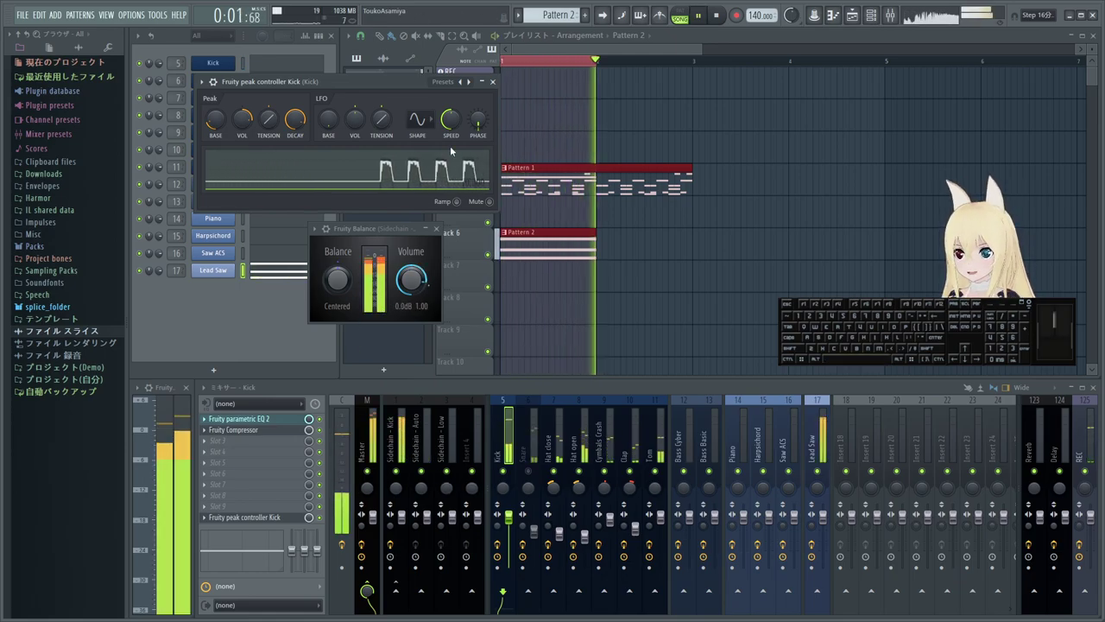
pyautogui.press('space')
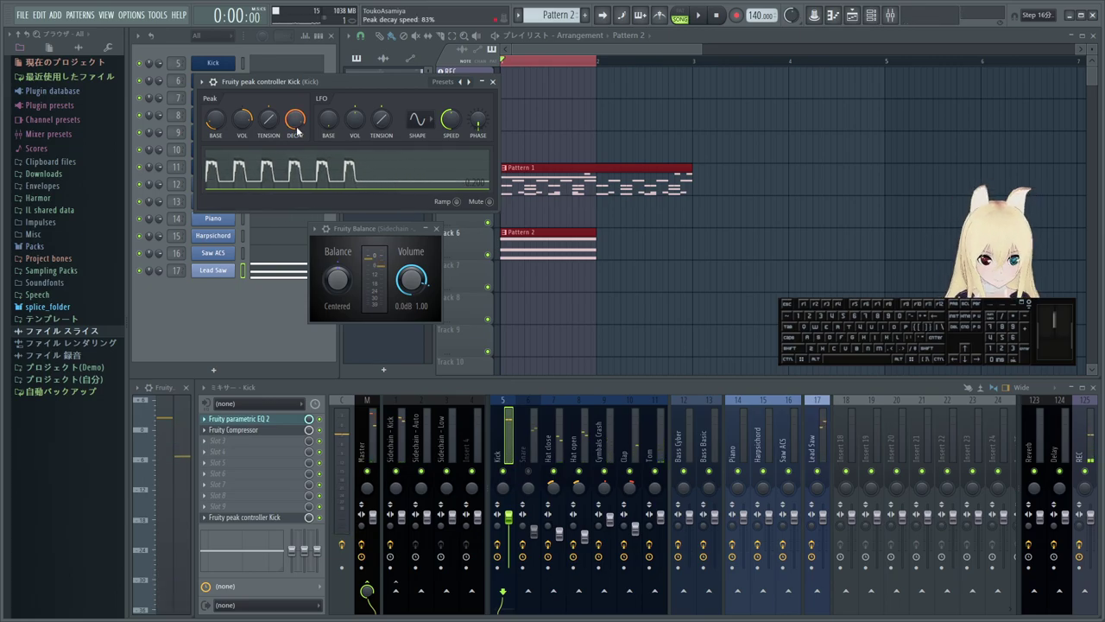
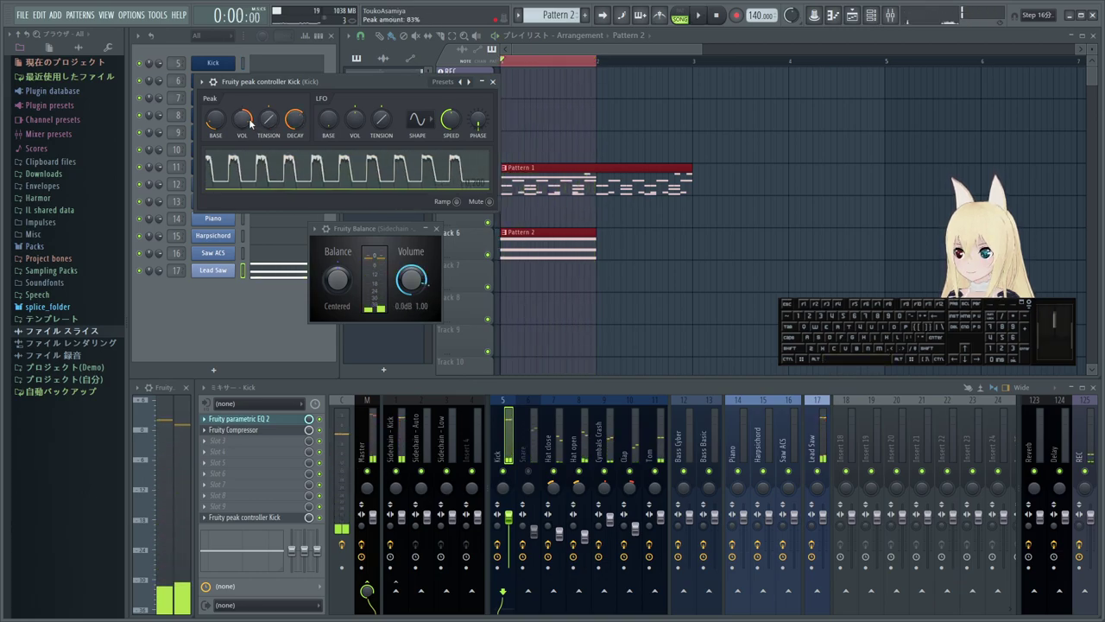
# - Lower the Kick peak controller's amount to 61% and its decay to 65%, testing with playback
pyautogui.moveTo(251, 121); pyautogui.dragTo(247, 124)
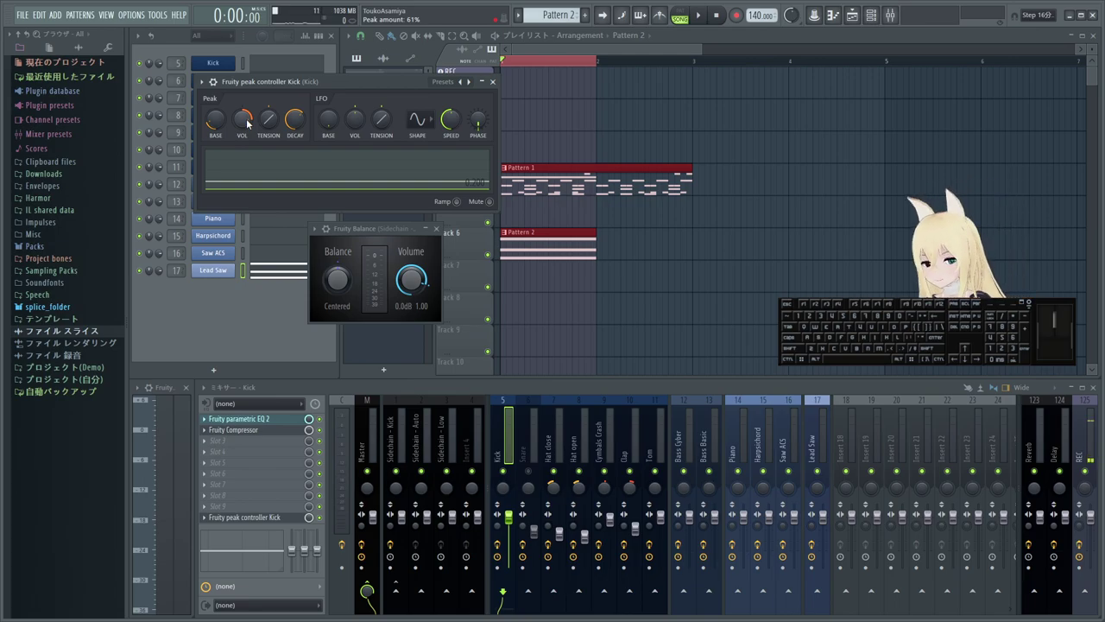
pyautogui.press('space')
pyautogui.press('space')
pyautogui.click(249, 122)
pyautogui.press('space')
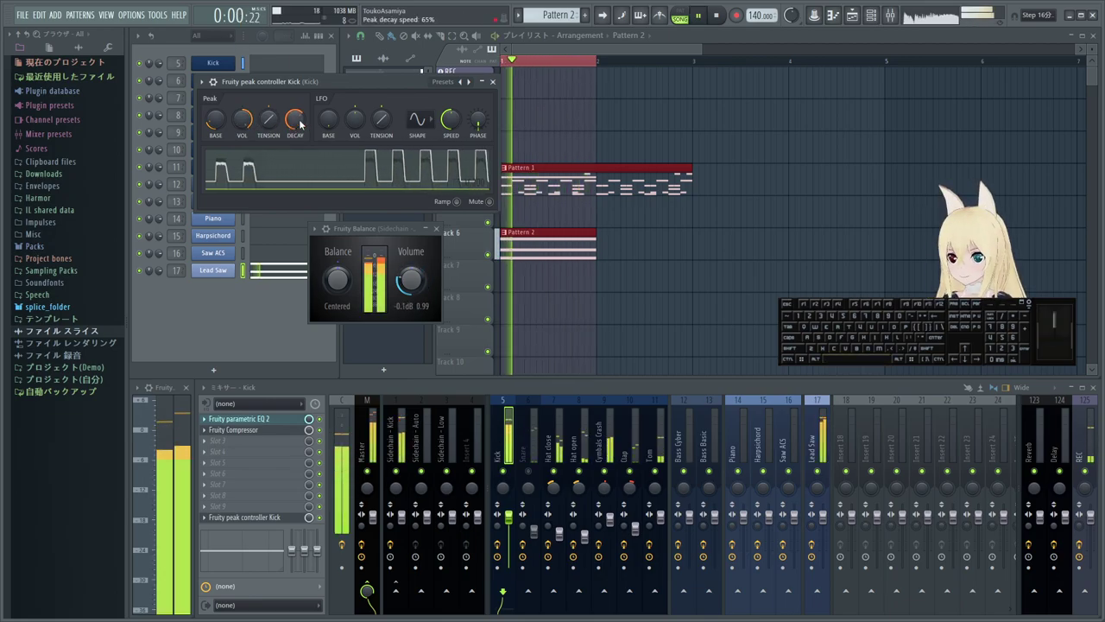
pyautogui.press('space')
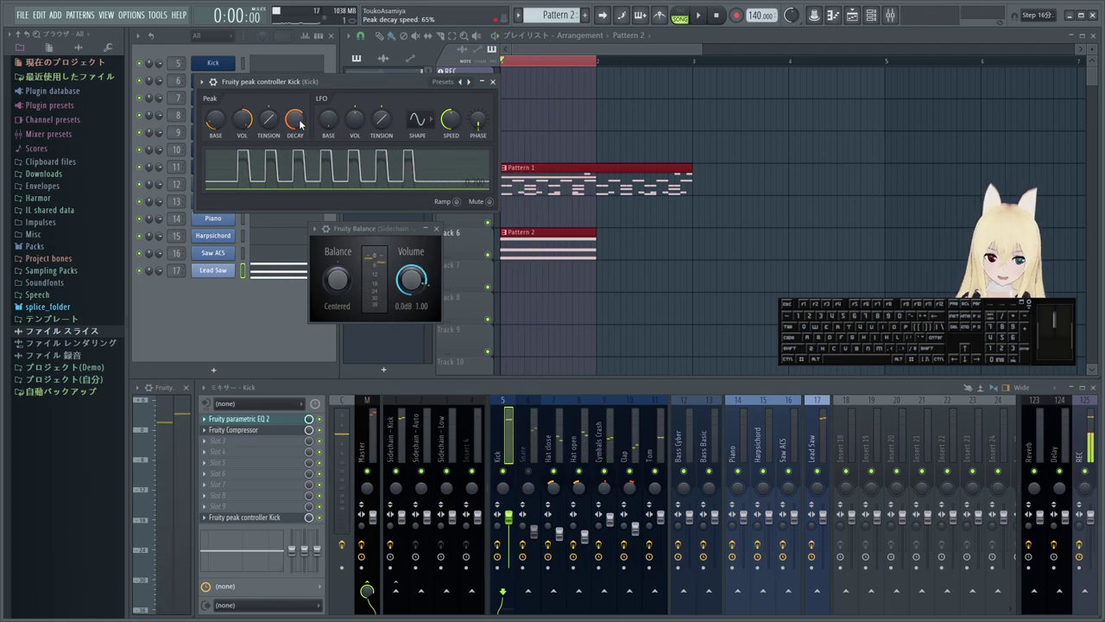
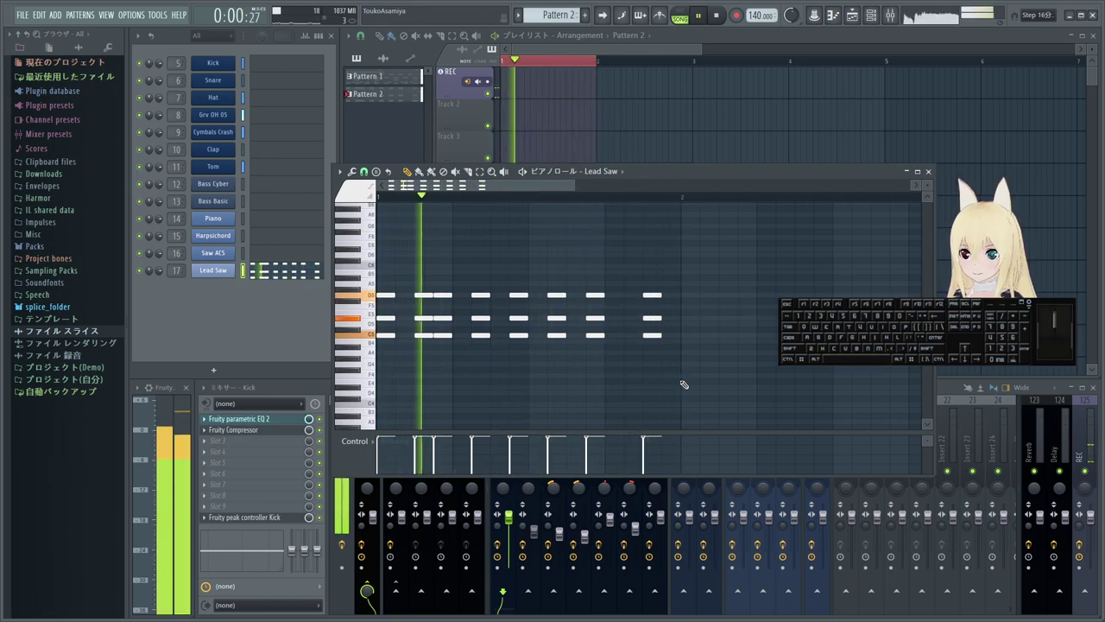
# - Stop playback and place the Lead Saw piano roll, Fruity Balance and Kick peak controller windows side by side
pyautogui.press('space')
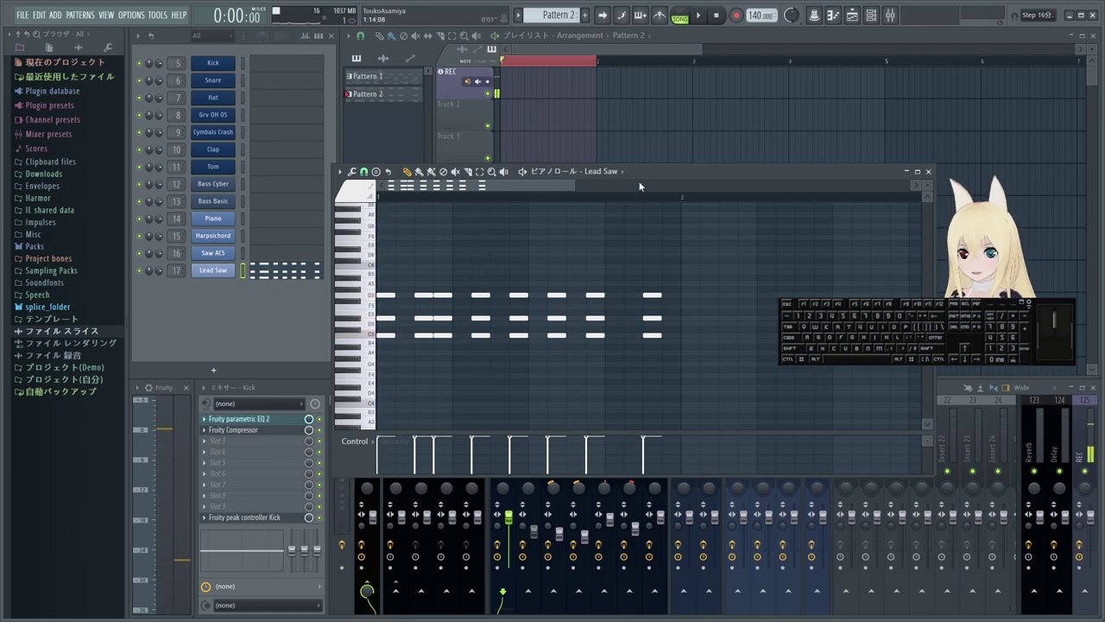
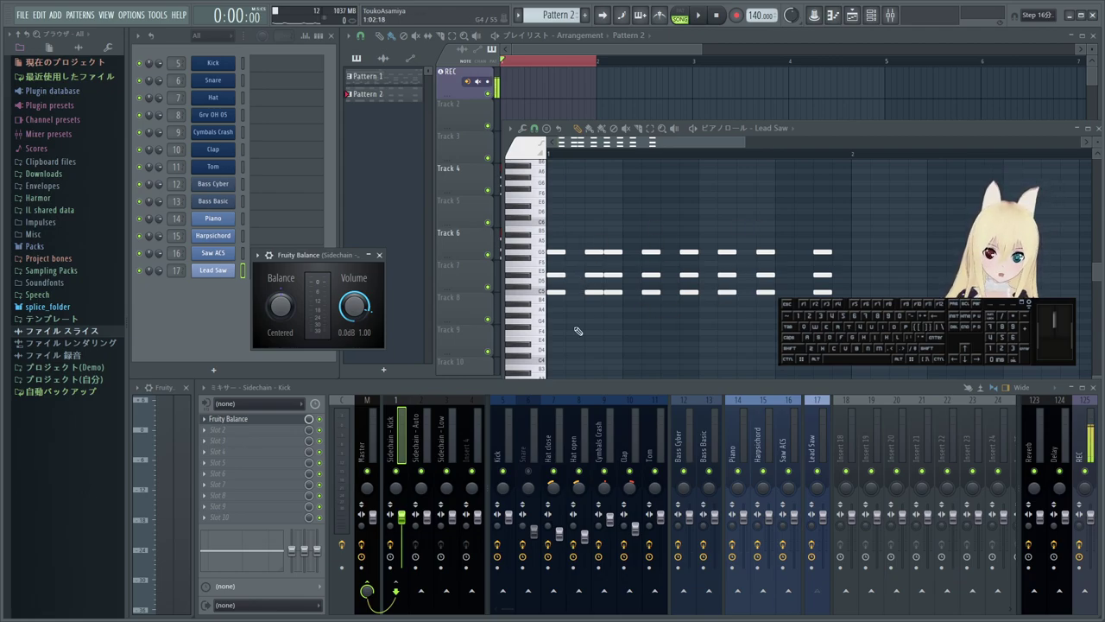
pyautogui.click(419, 445)
pyautogui.click(396, 454)
pyautogui.click(368, 452)
pyautogui.click(409, 448)
pyautogui.click(508, 446)
pyautogui.click(257, 517)
pyautogui.click(270, 521)
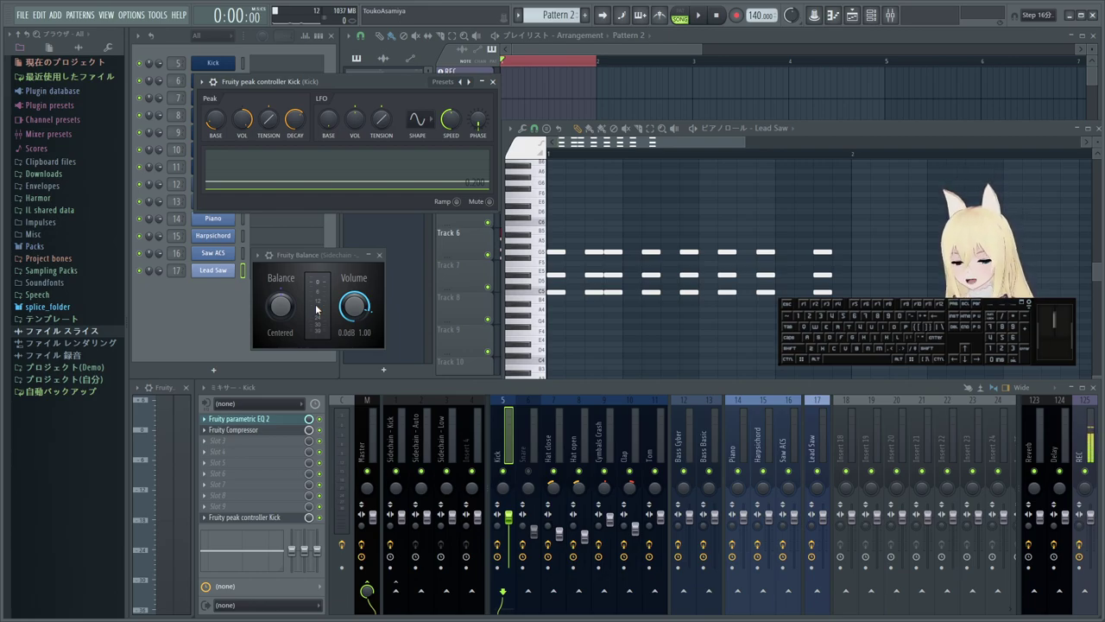
# - Play and stop the song several times to audition the Kick peak controller ducking
pyautogui.press('space')
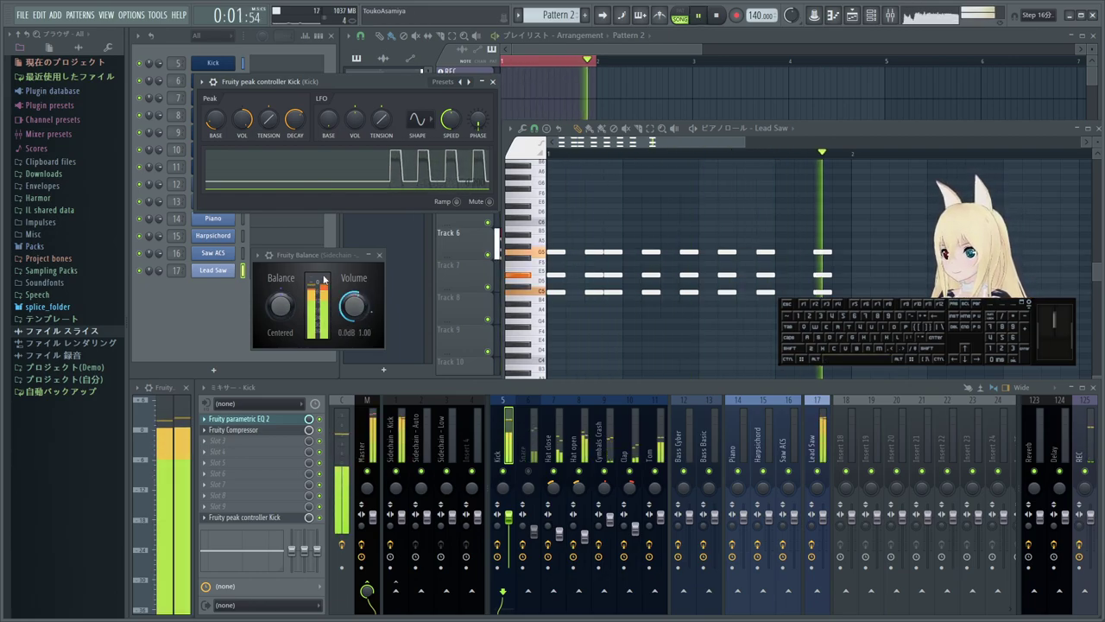
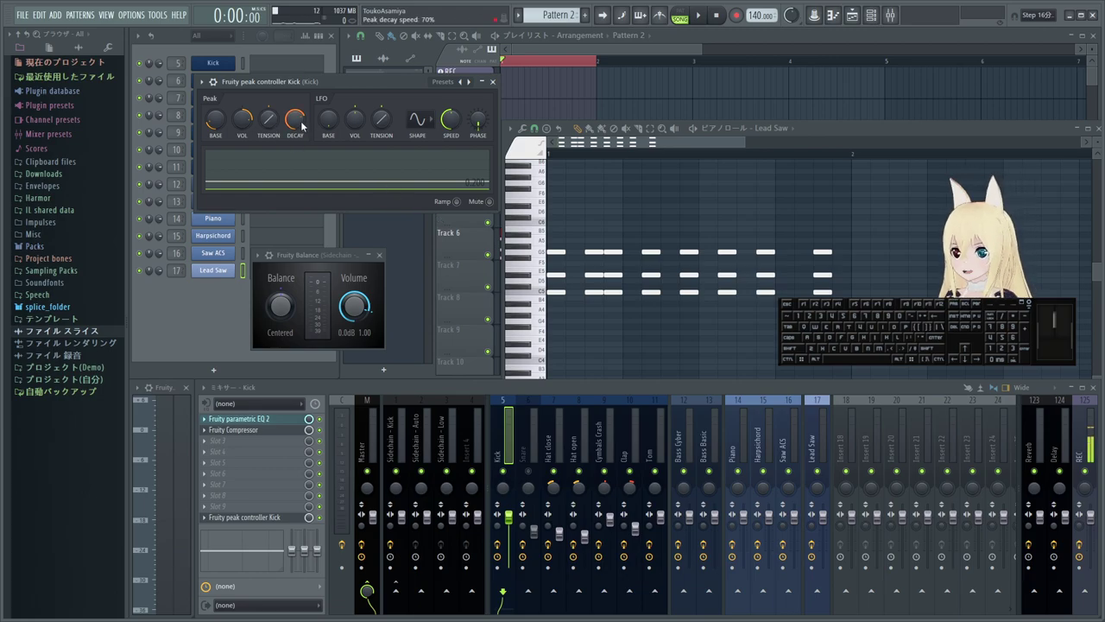
pyautogui.press('space')
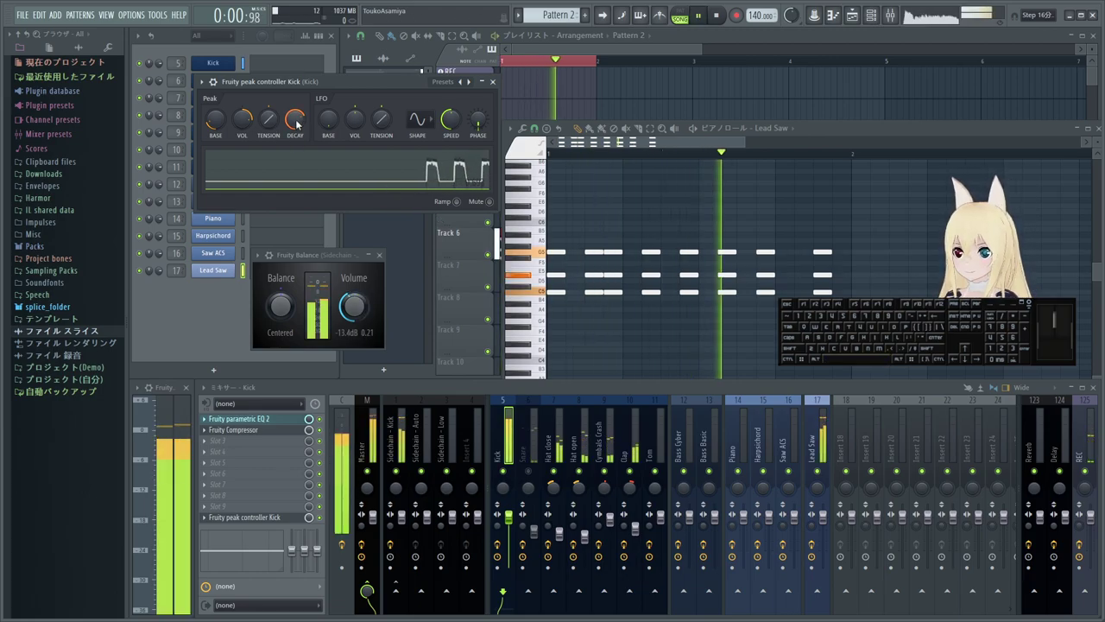
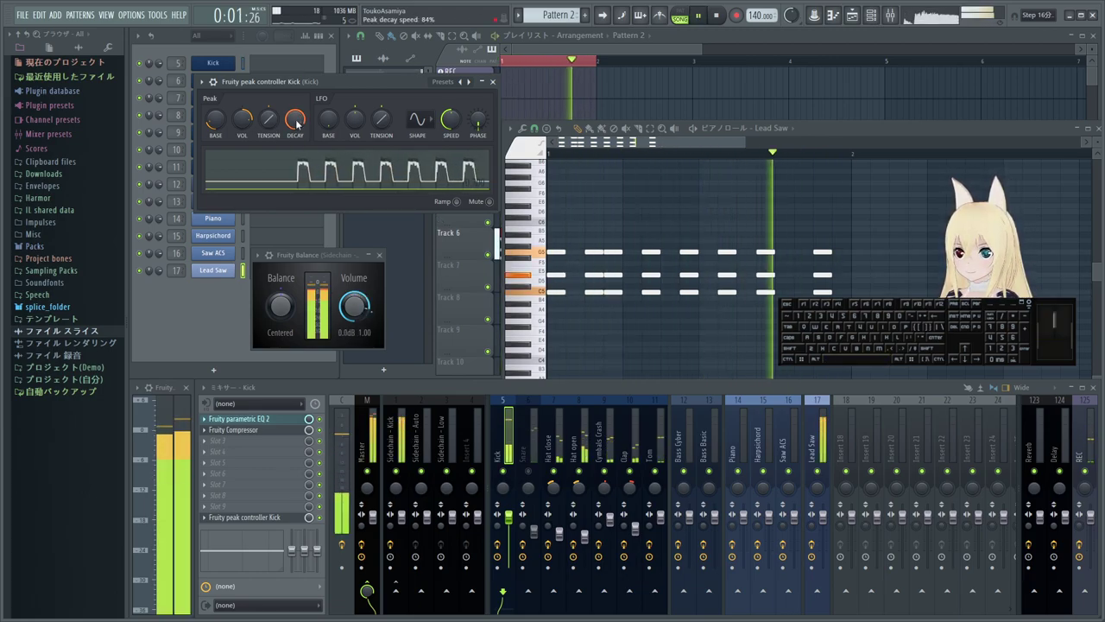
pyautogui.press('space')
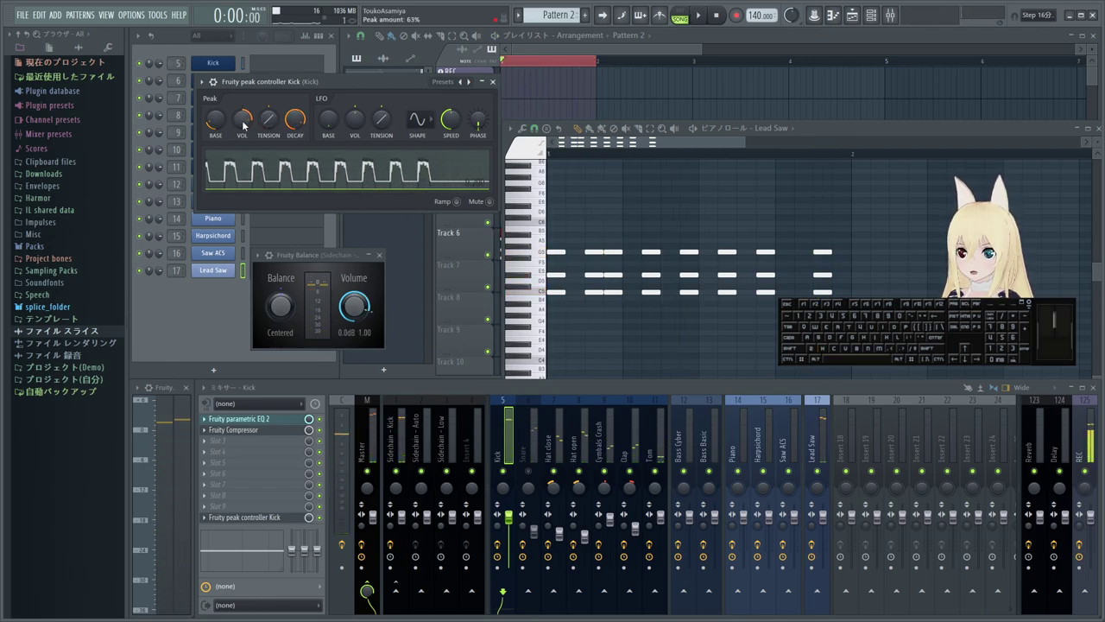
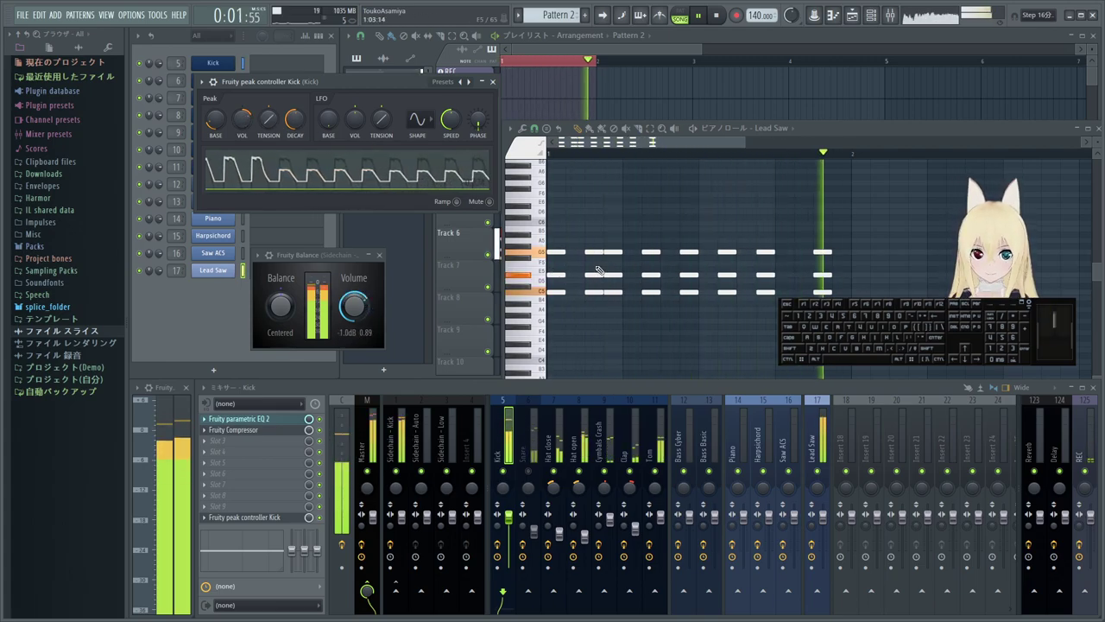
pyautogui.press('space')
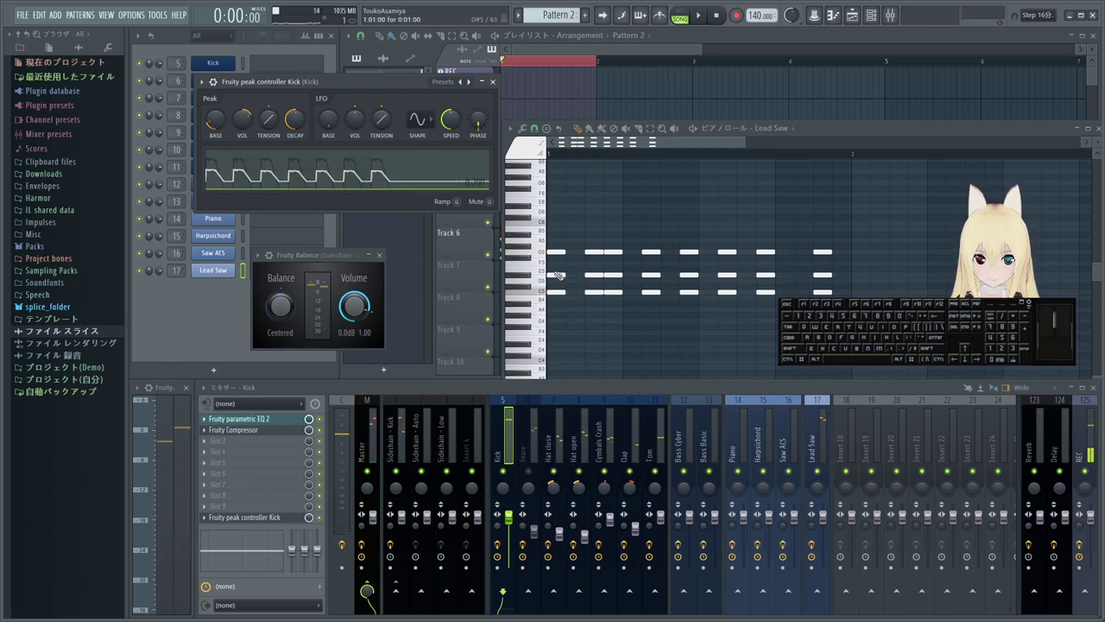
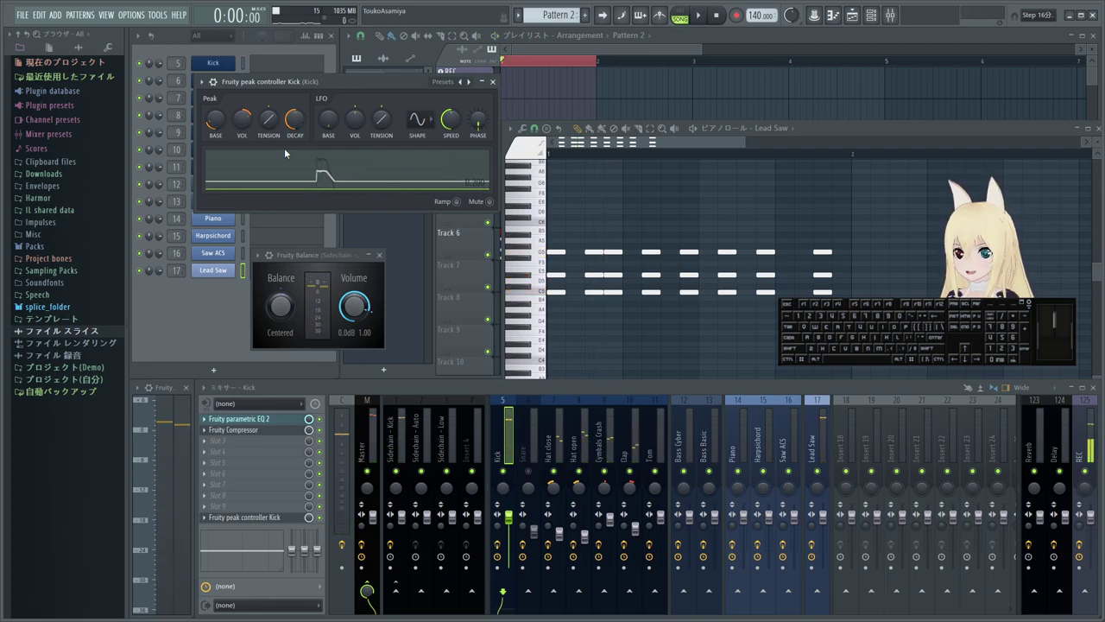
pyautogui.press('space')
pyautogui.press('space')
# - Lower the peak controller amount to about 59%, listen back, then undo and stop
pyautogui.moveTo(297, 121); pyautogui.dragTo(297, 121)
pyautogui.press('space')
pyautogui.click(245, 123)
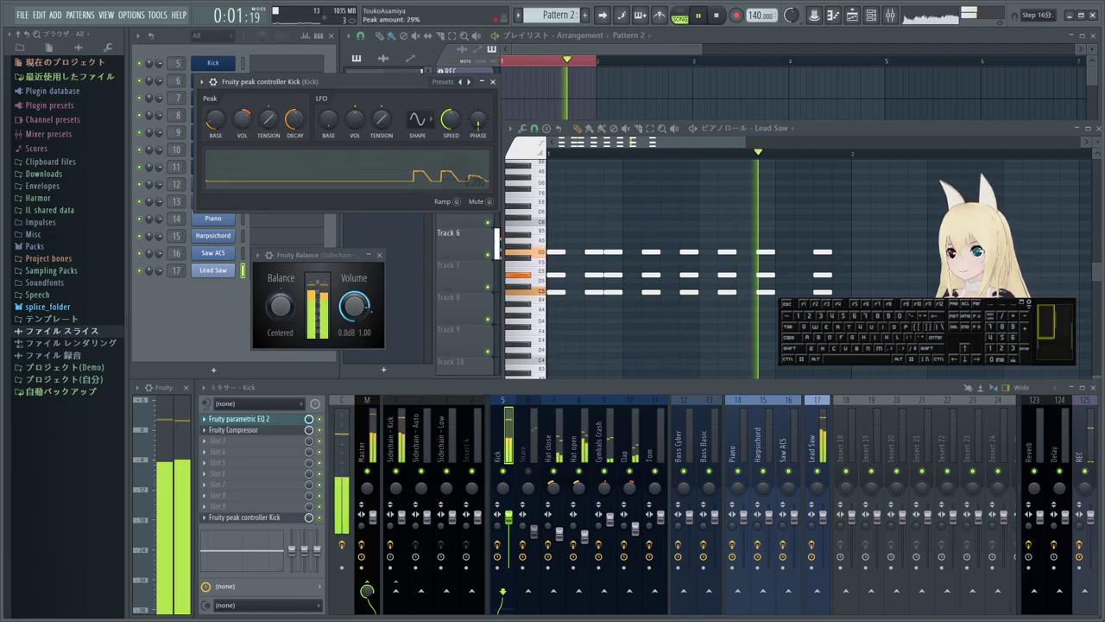
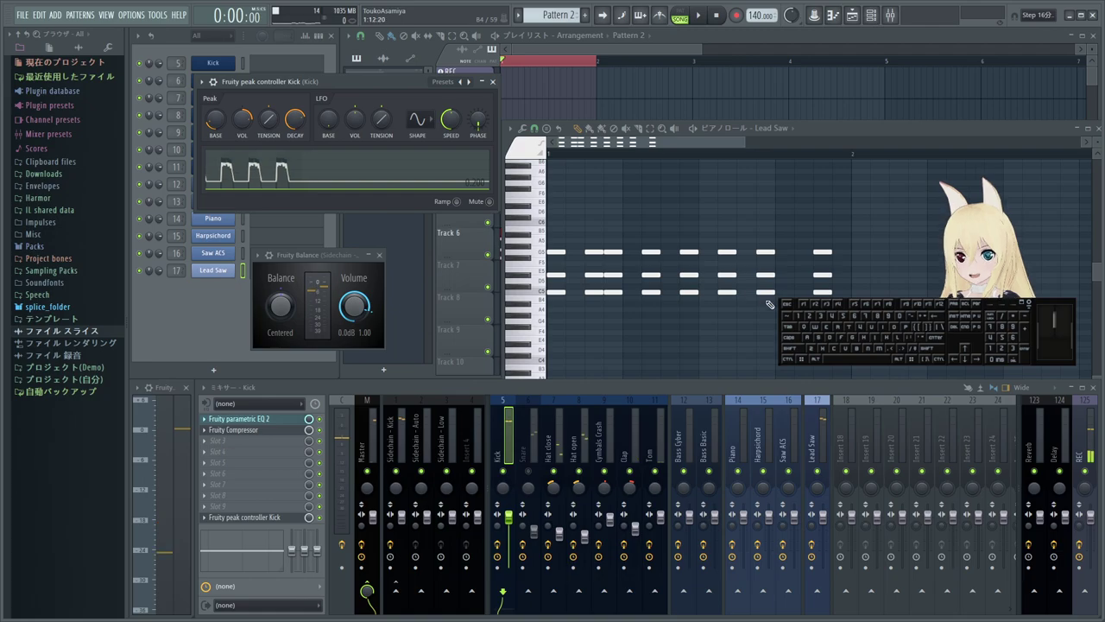
pyautogui.press('ctrl+z')
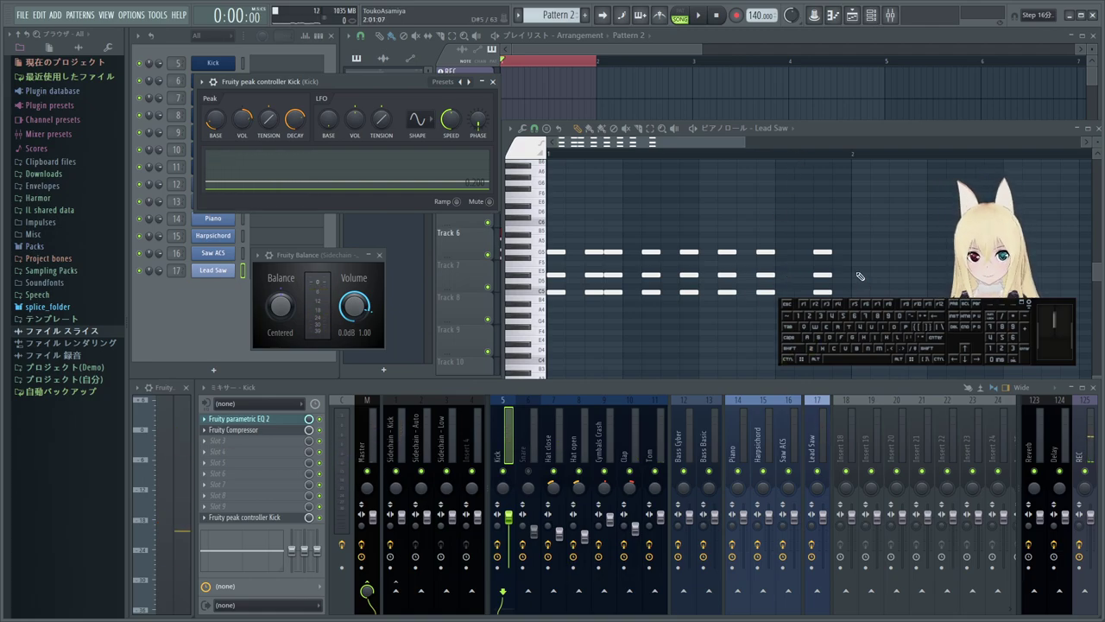
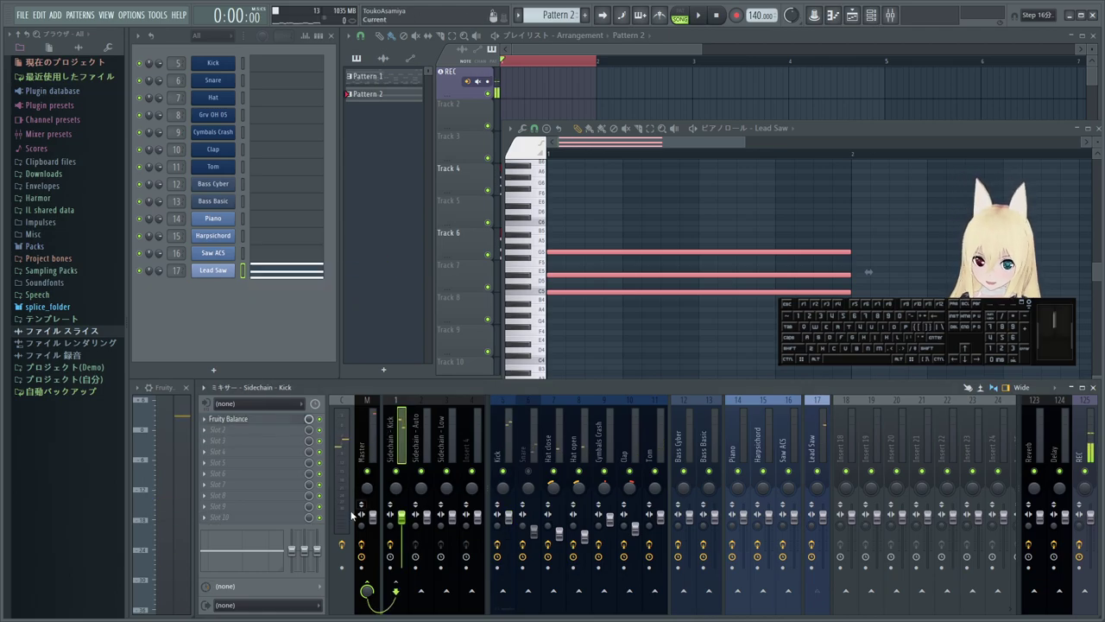
# - Select the Kick mixer insert and reopen its Fruity Peak Controller settings
pyautogui.click(404, 445)
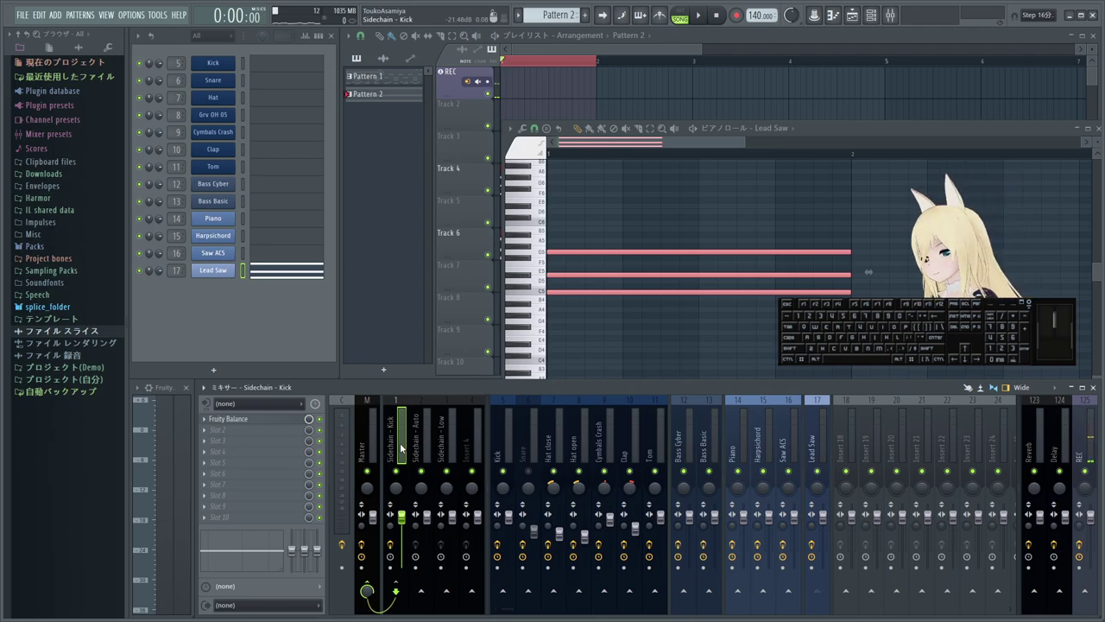
pyautogui.click(500, 454)
pyautogui.click(288, 525)
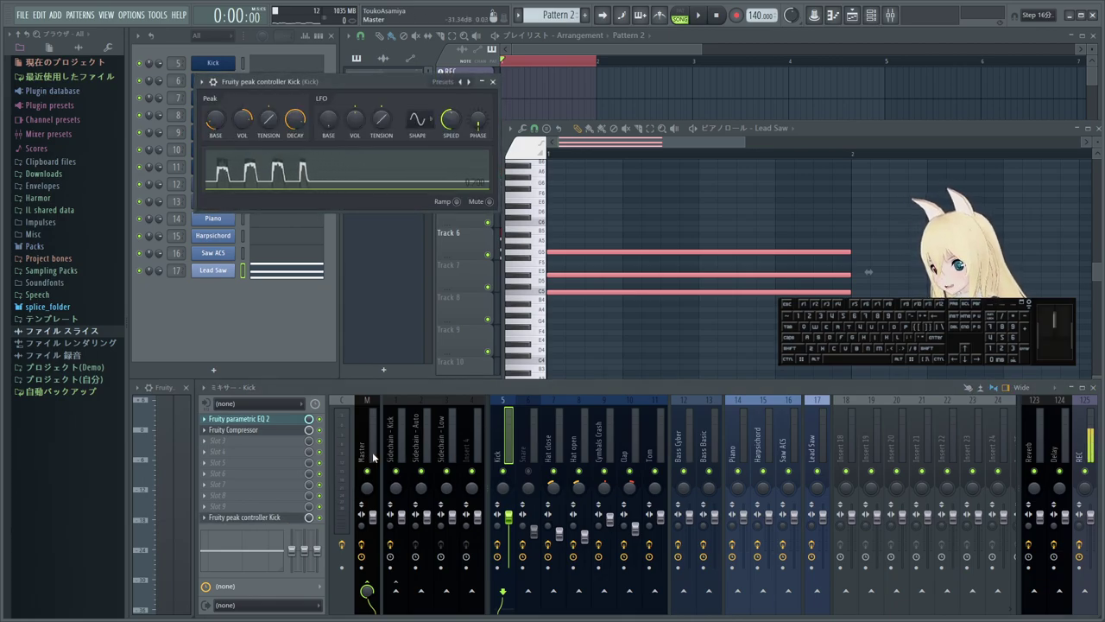
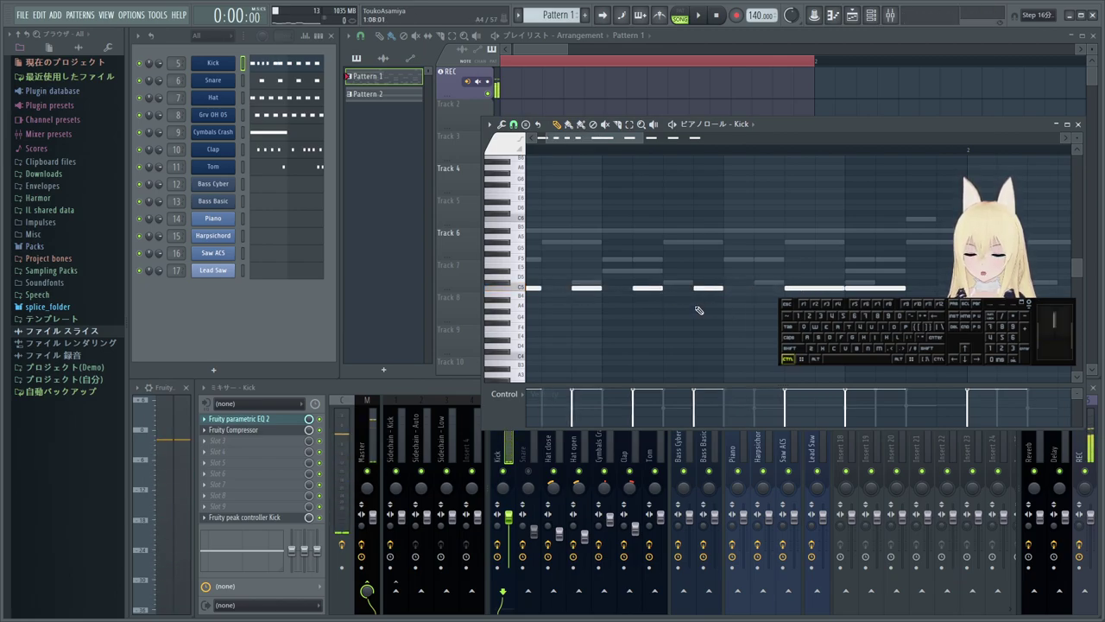
# - Test Pattern 1 playback, then select the Sidechain - Kick insert and its Fruity Balance
pyautogui.press('space')
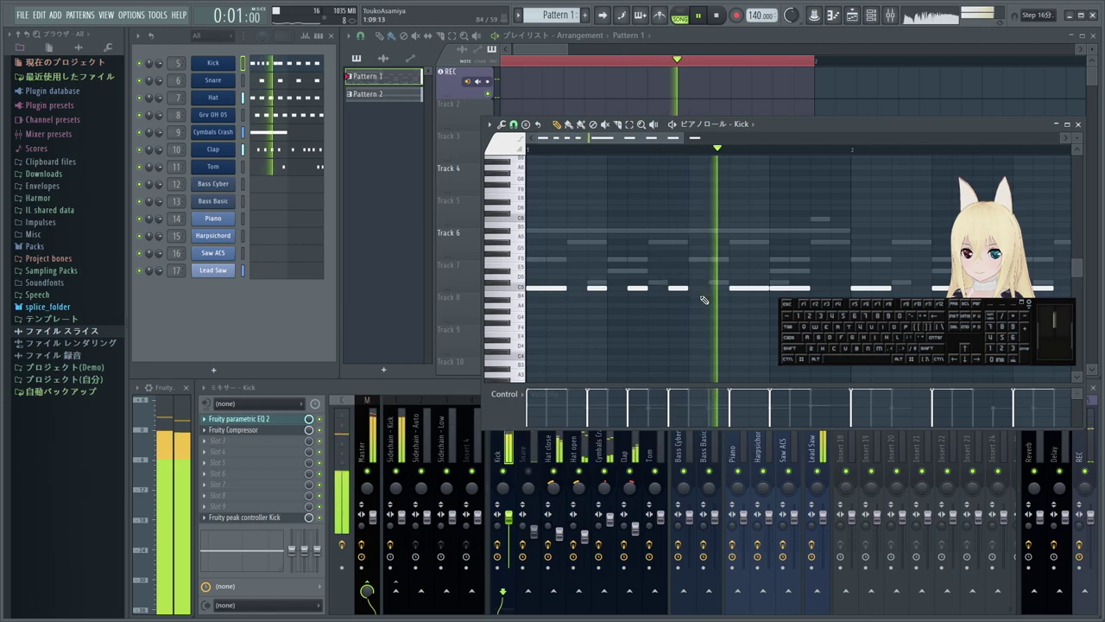
pyautogui.press('space')
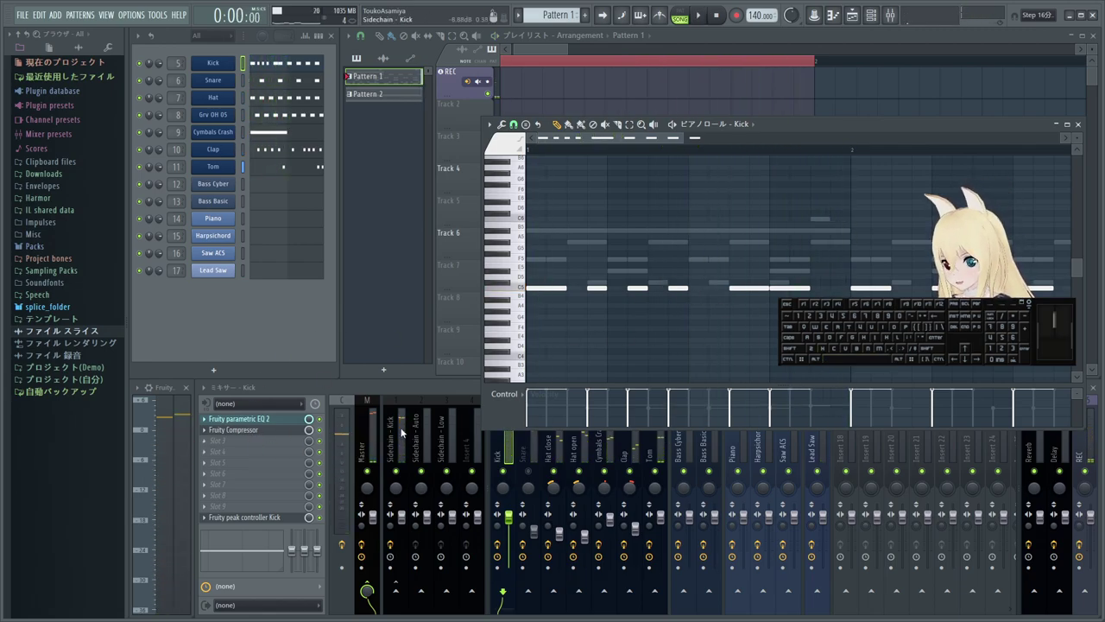
pyautogui.click(406, 442)
pyautogui.click(275, 424)
# - Play and stop repeatedly to watch the Fruity Balance volume duck with the kick
pyautogui.press('space')
pyautogui.press('space')
pyautogui.click(255, 421)
pyautogui.press('space')
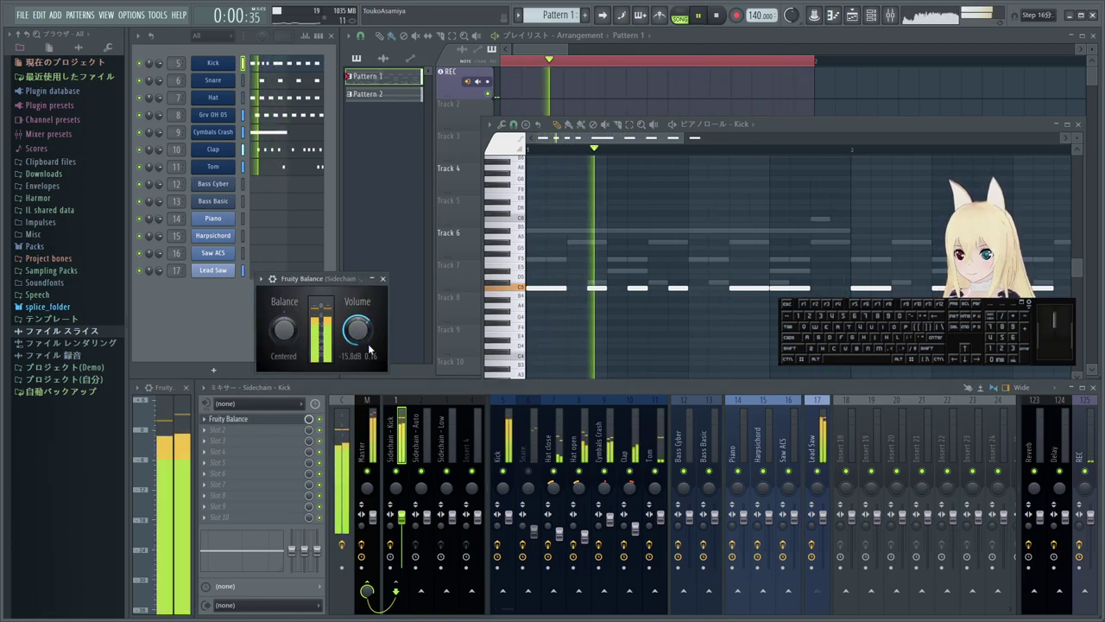
pyautogui.press('space')
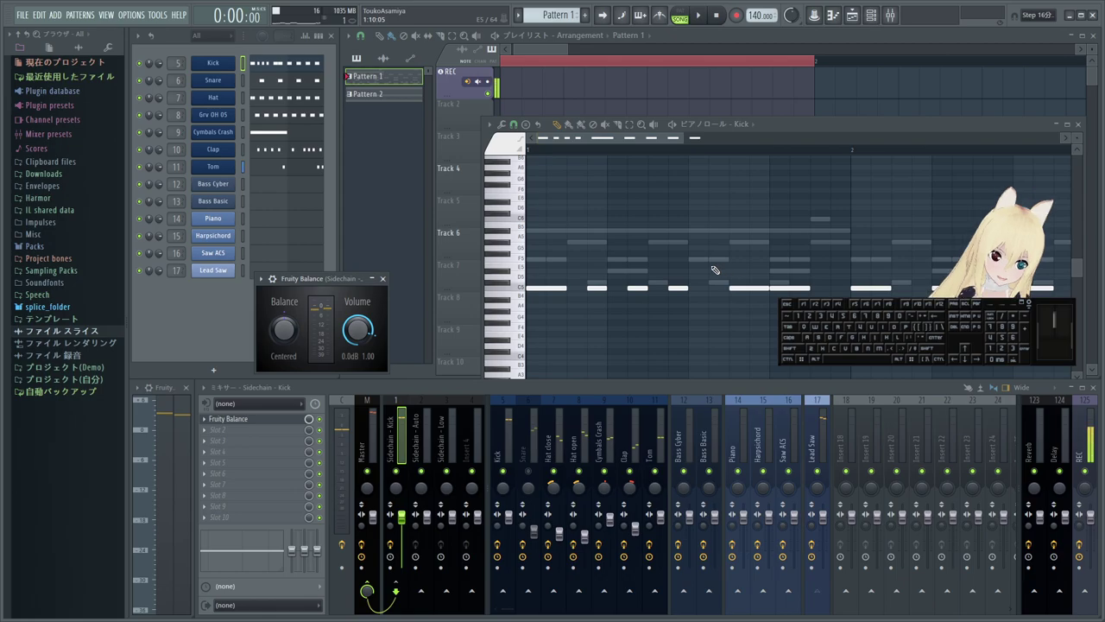
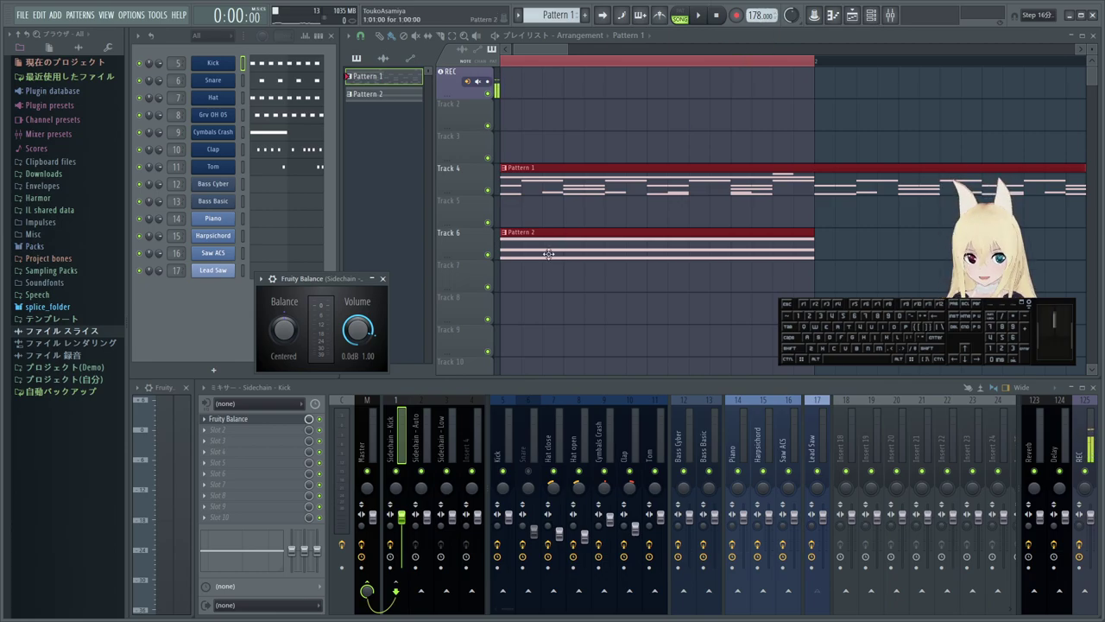
pyautogui.press('space')
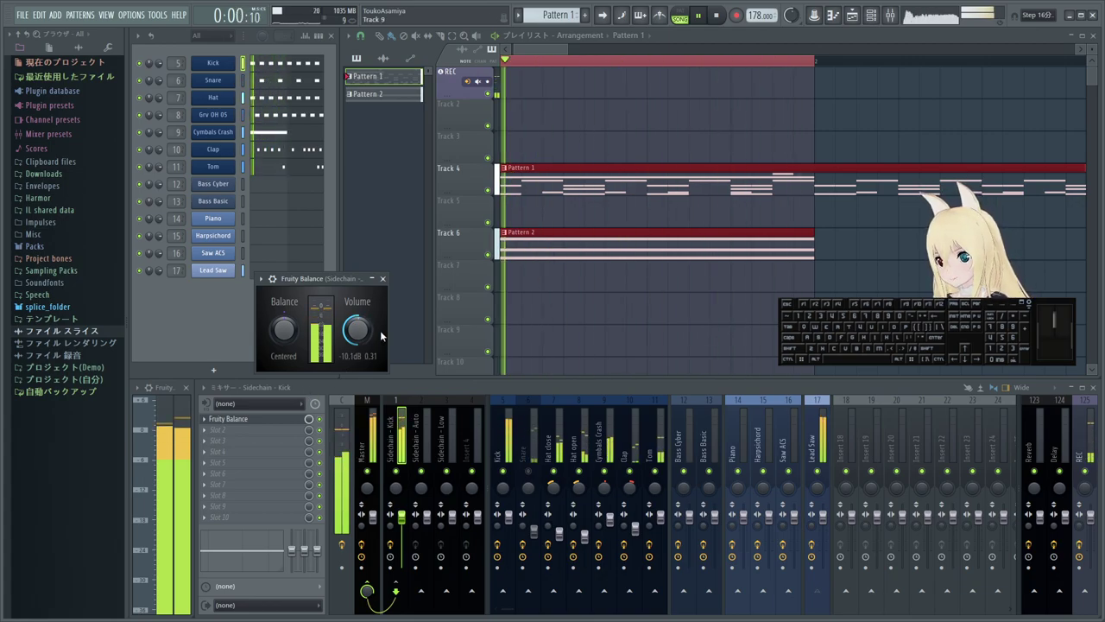
pyautogui.press('space')
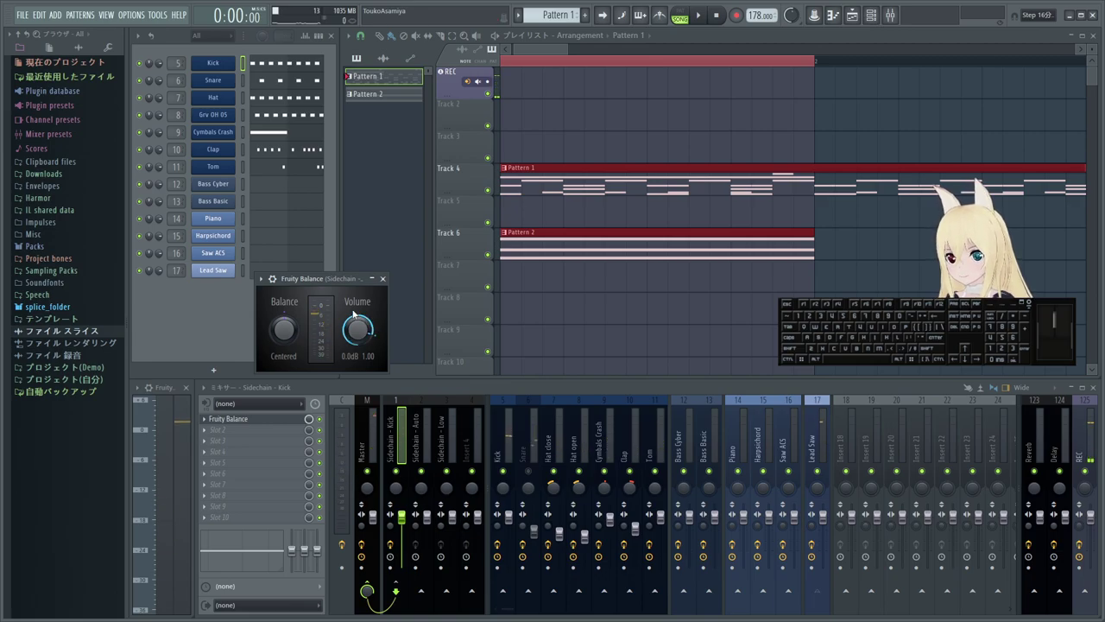
pyautogui.click(374, 319)
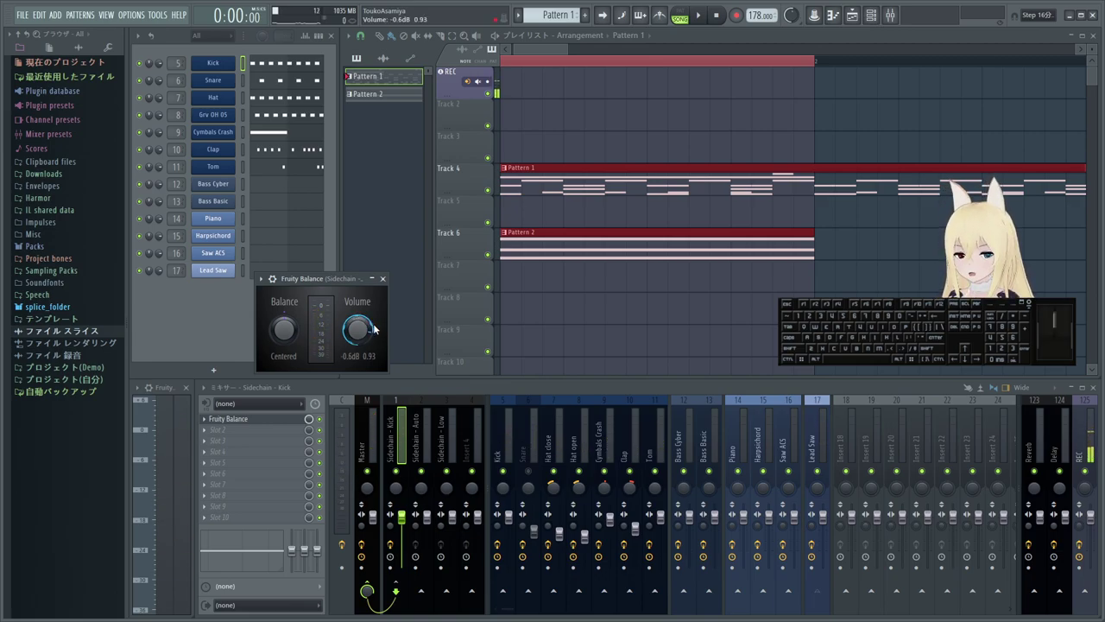
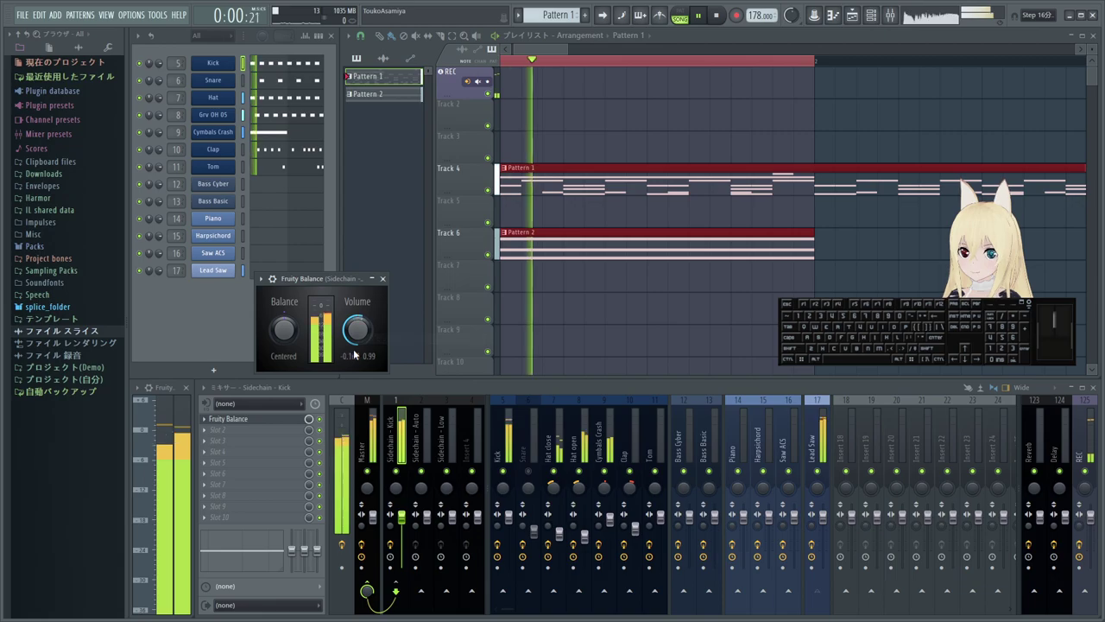
pyautogui.press('space')
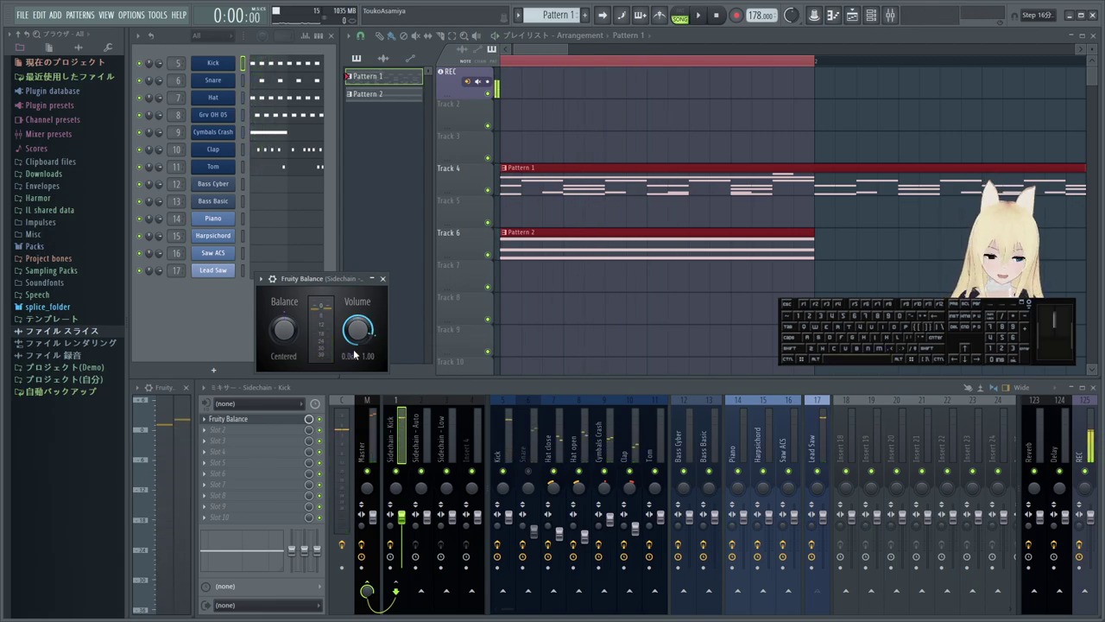
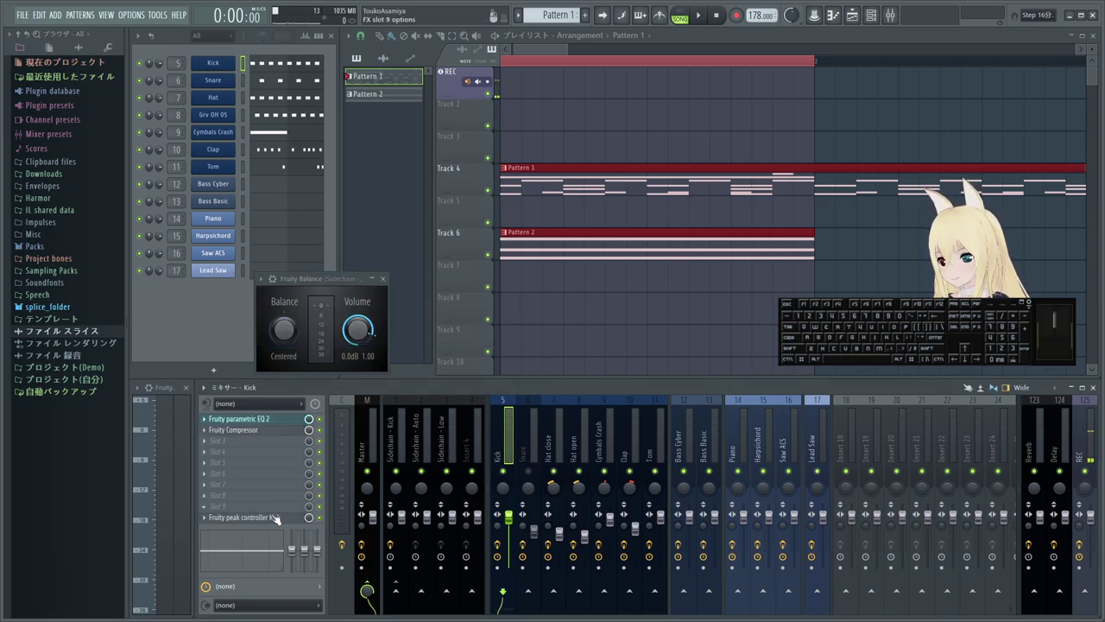
# - Adjust the Kick peak controller's decay and play to hear the new ducking
pyautogui.click(273, 524)
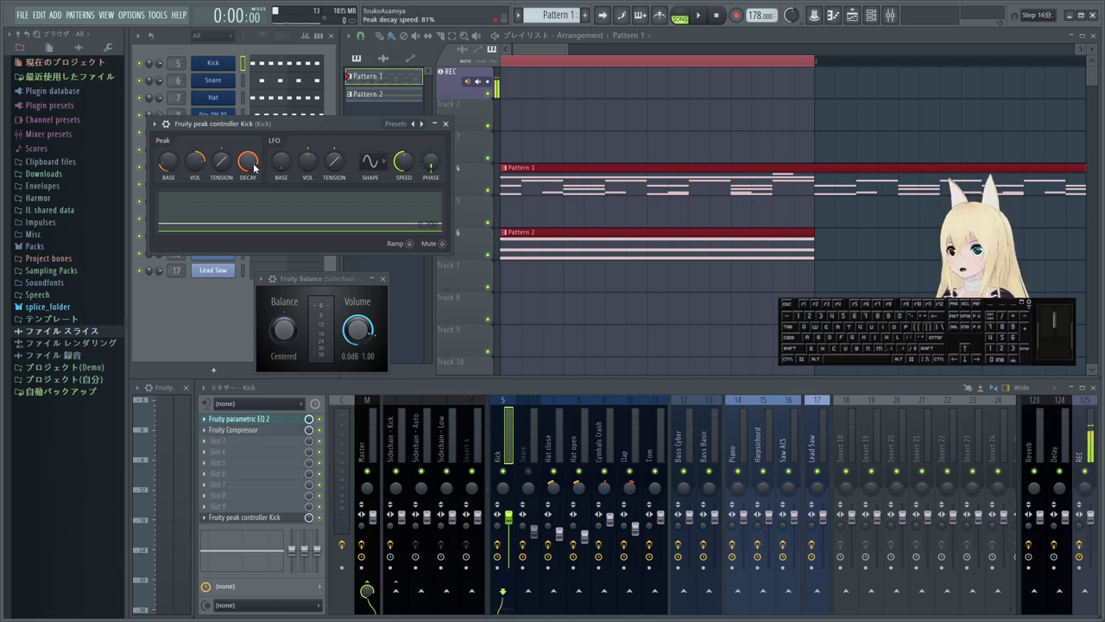
pyautogui.moveTo(258, 164); pyautogui.dragTo(261, 172)
pyautogui.press('space')
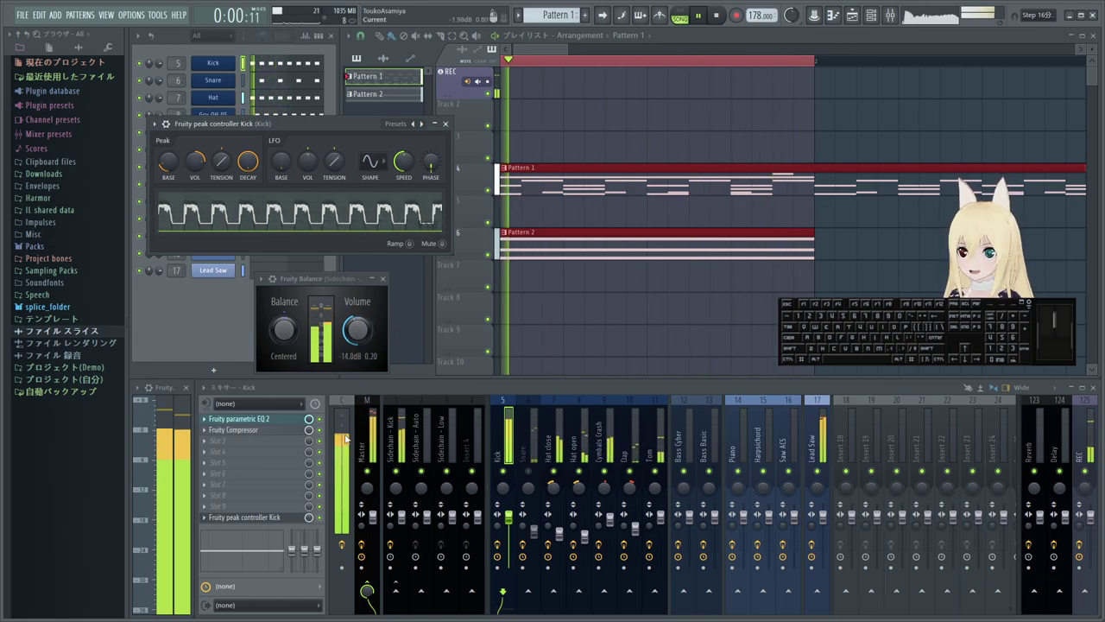
pyautogui.press('space')
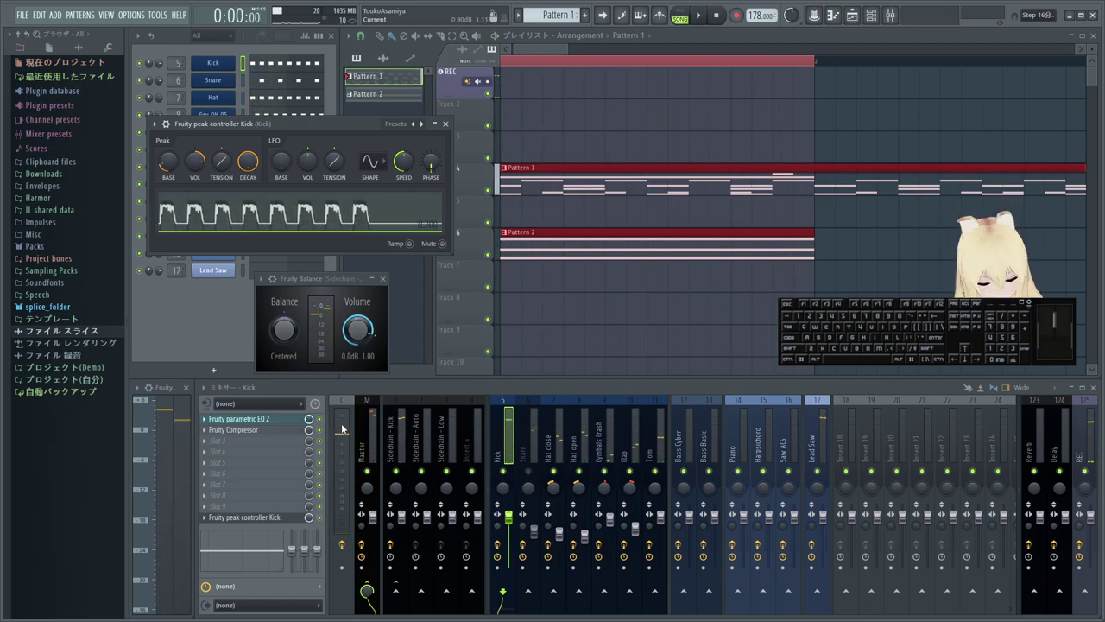
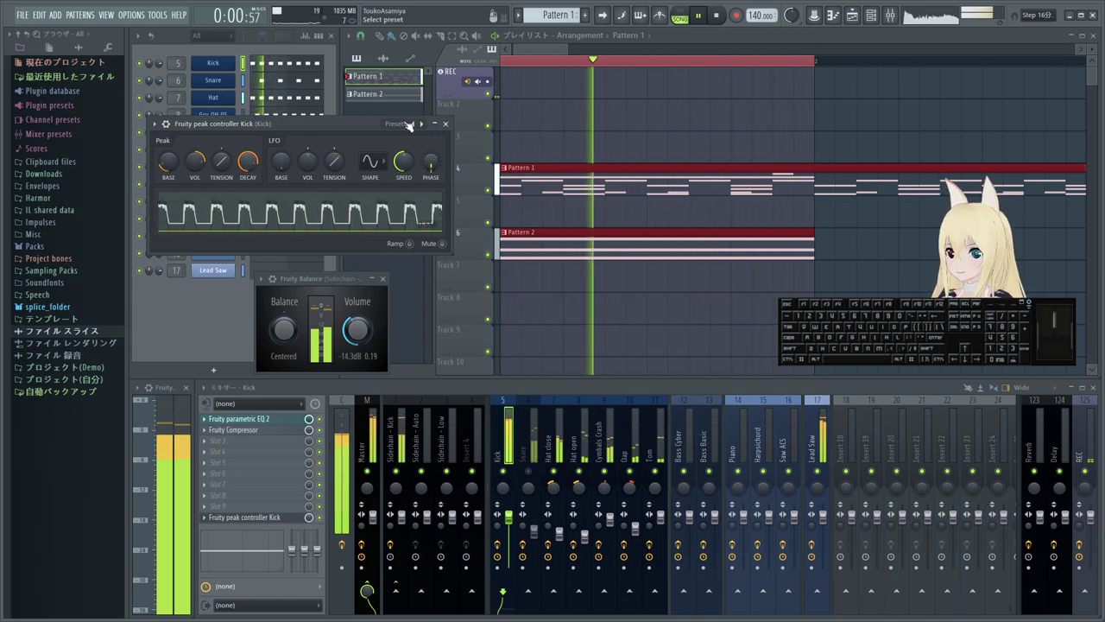
# - Close the peak controller window with the tempo back at 140 BPM
pyautogui.click(447, 127)
pyautogui.press('space')
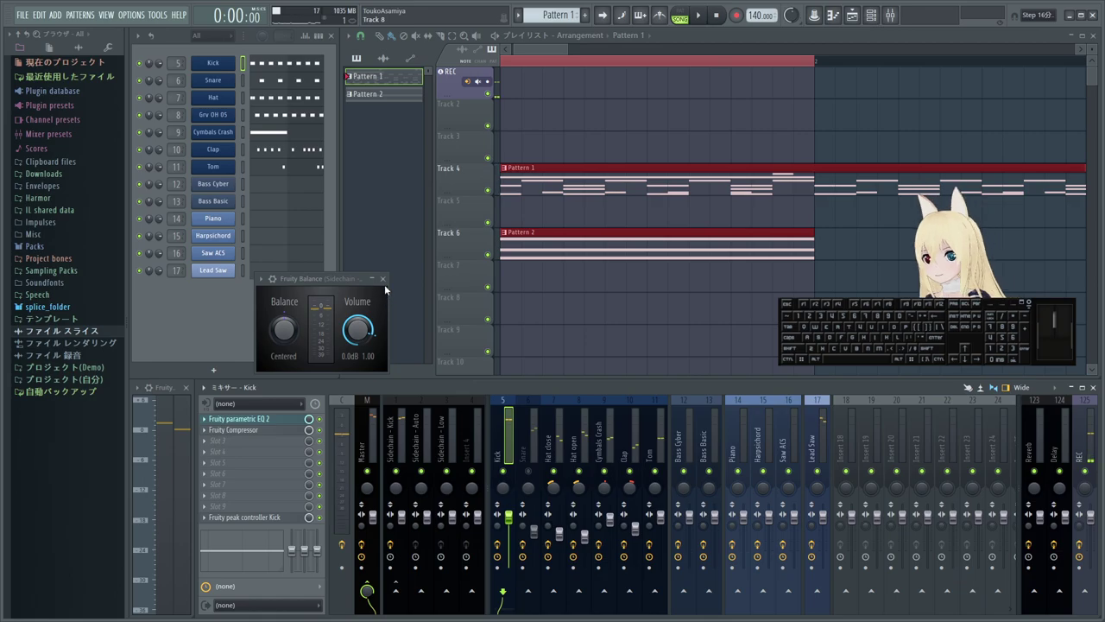
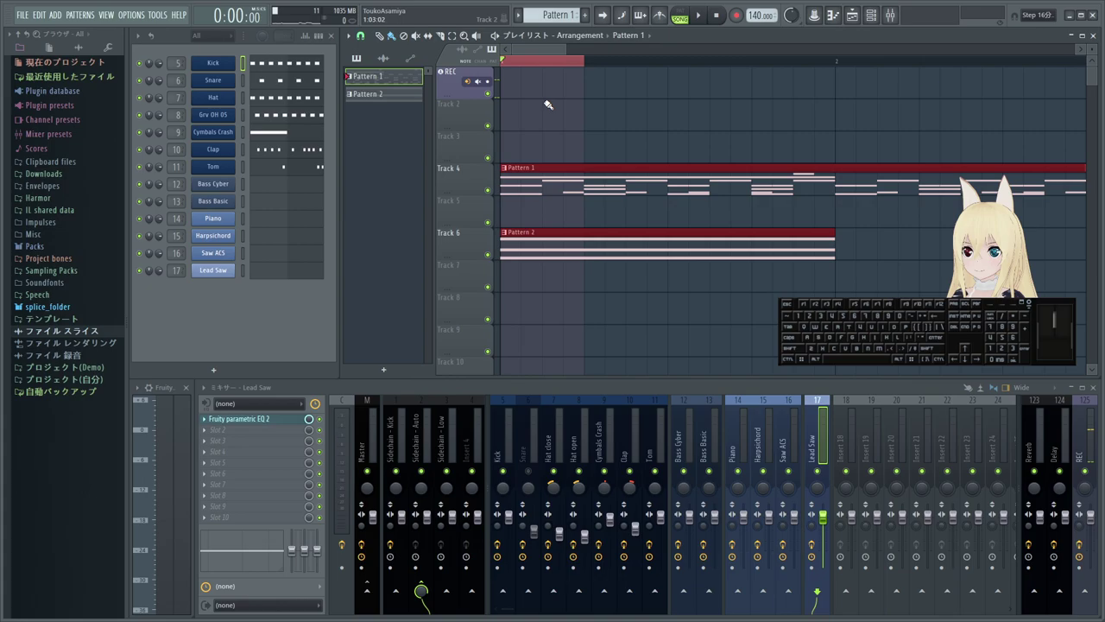
# - Select the empty Sidechain - Auto mixer insert to show its effect chain
pyautogui.press('space')
pyautogui.press('space')
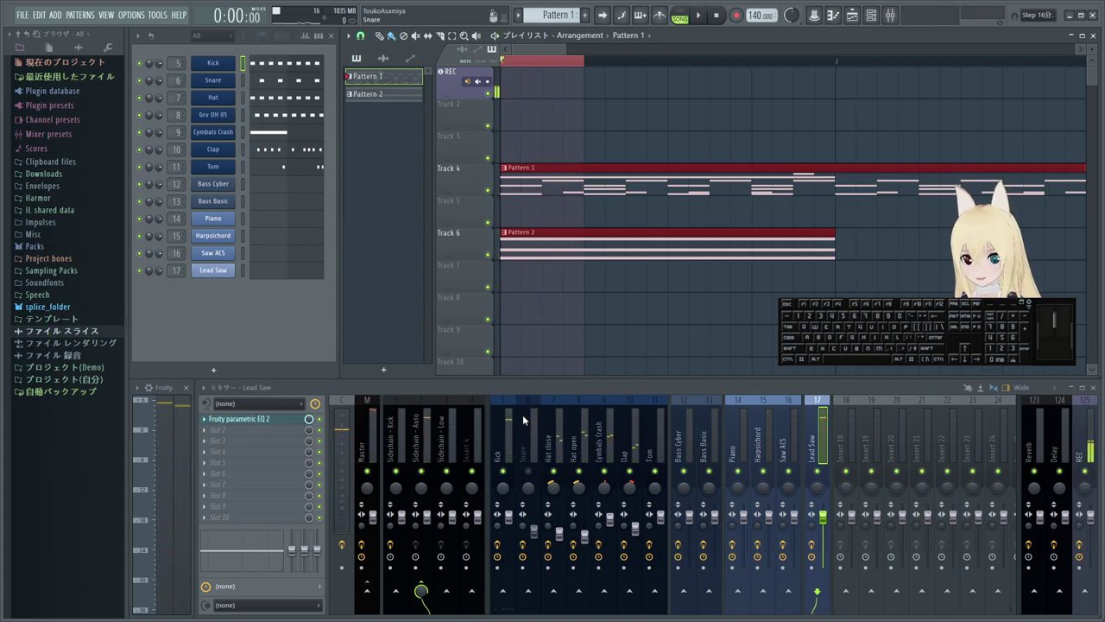
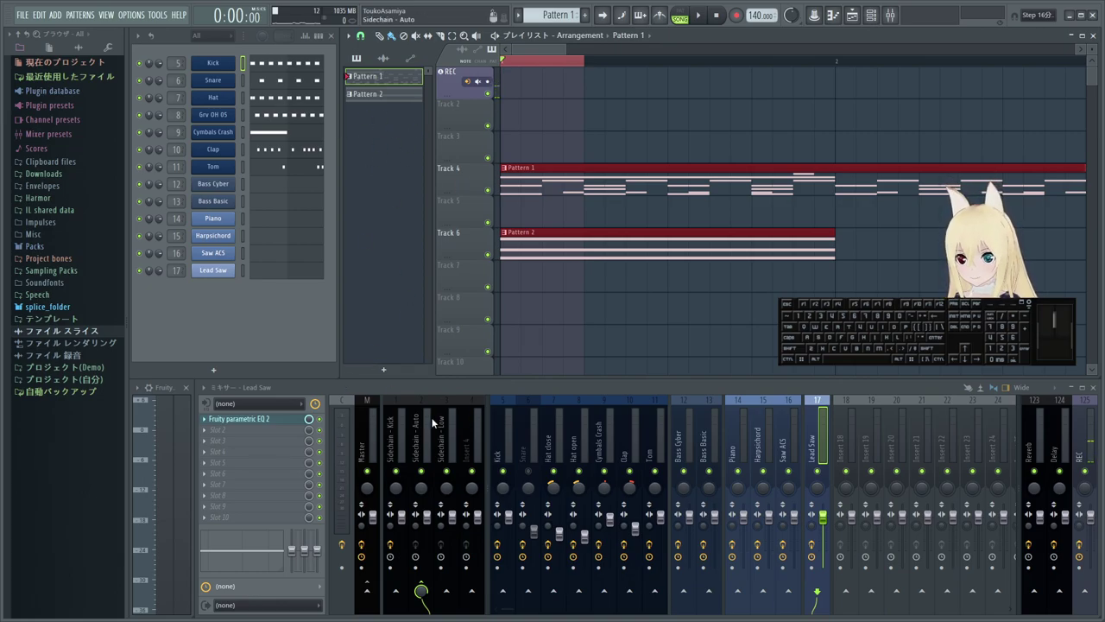
pyautogui.click(423, 419)
# - Add Fruity Balance to slot 1 of the Sidechain - Auto insert
pyautogui.click(429, 435)
pyautogui.click(209, 420)
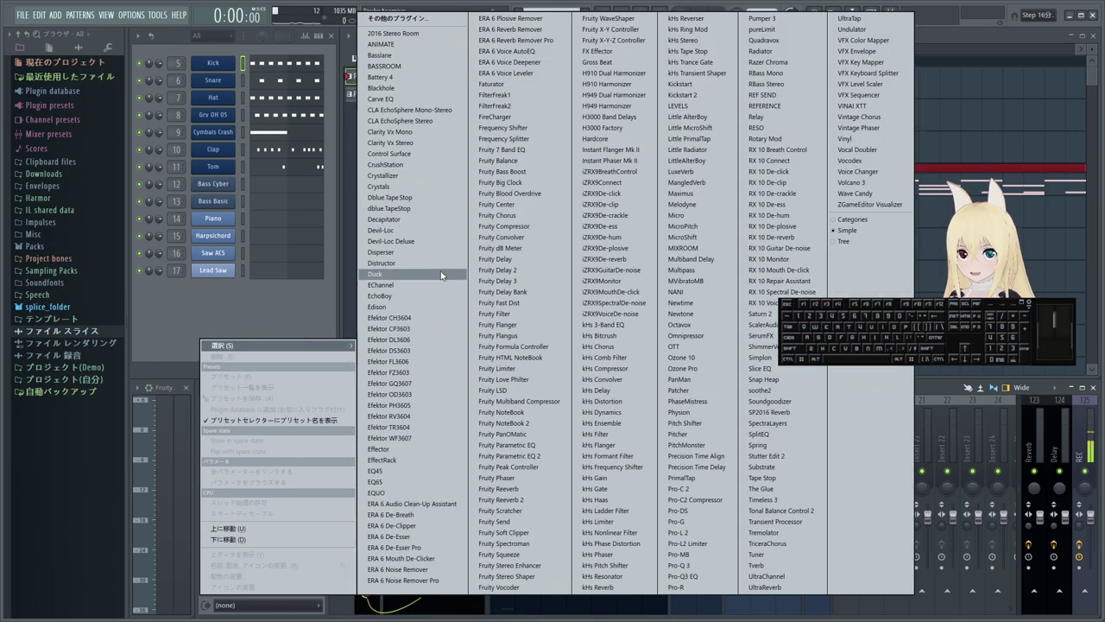
pyautogui.click(533, 162)
# - Create a volume automation clip for the new Fruity Balance in the playlist
pyautogui.moveTo(298, 177); pyautogui.dragTo(285, 267)
pyautogui.rightClick(318, 315)
pyautogui.click(382, 408)
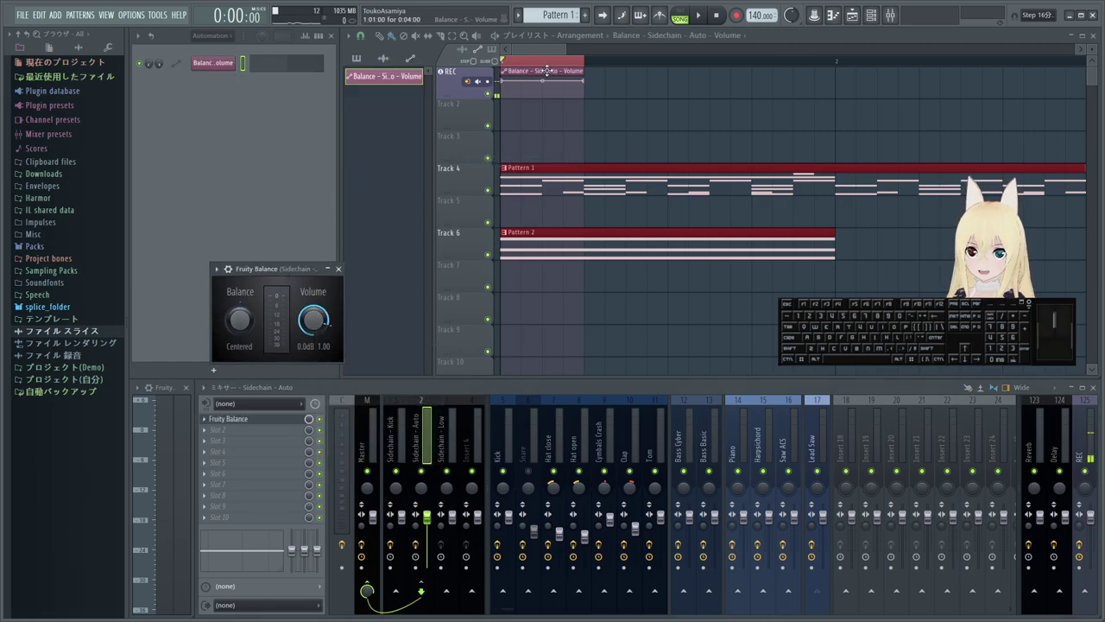
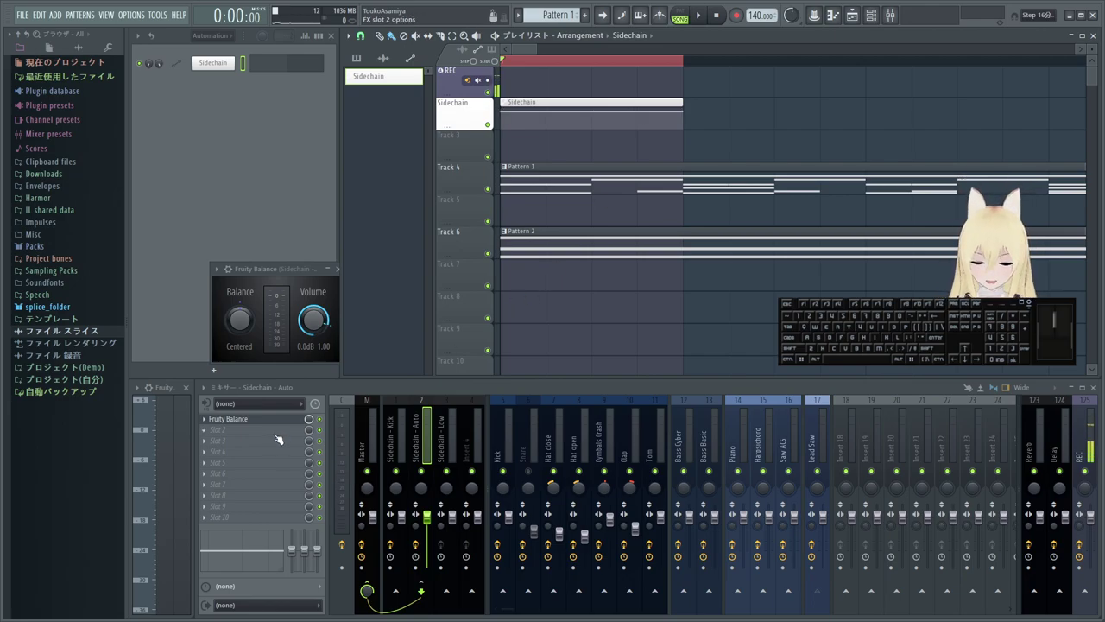
# - Reopen the Fruity Balance settings at 0.0 dB on the Sidechain - Auto insert while playing
pyautogui.click(250, 433)
pyautogui.click(288, 221)
pyautogui.click(281, 425)
pyautogui.click(285, 423)
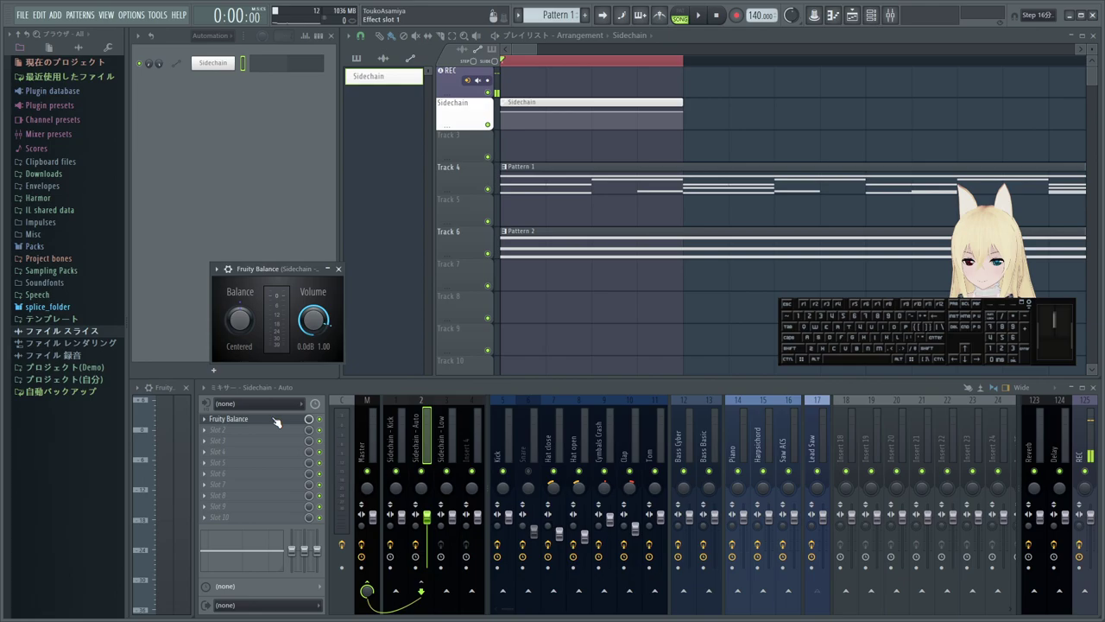
pyautogui.click(277, 419)
pyautogui.click(286, 421)
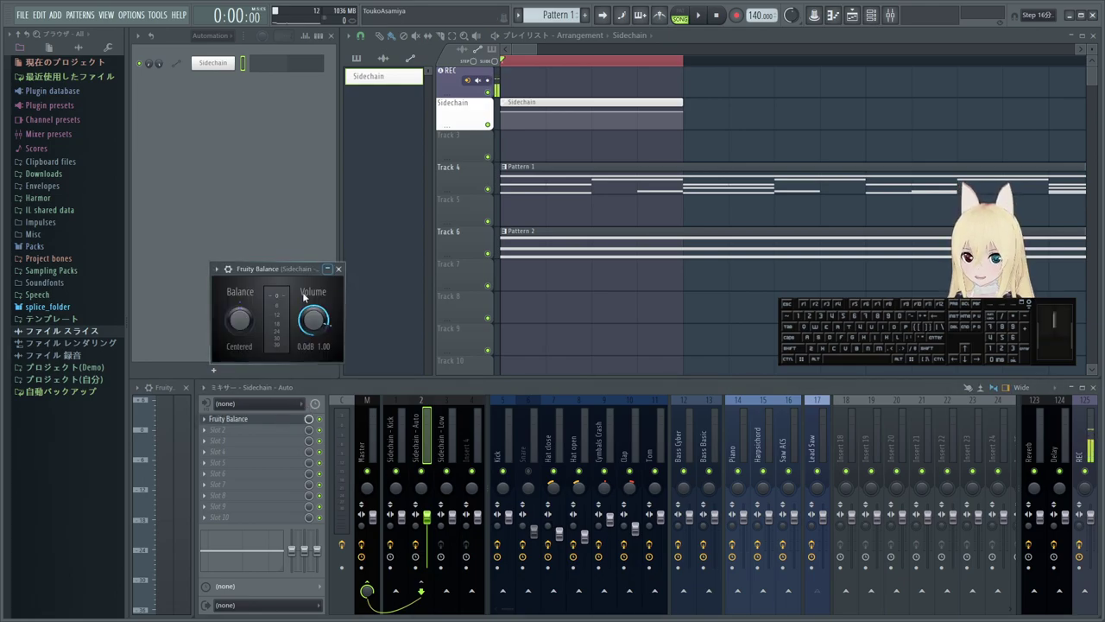
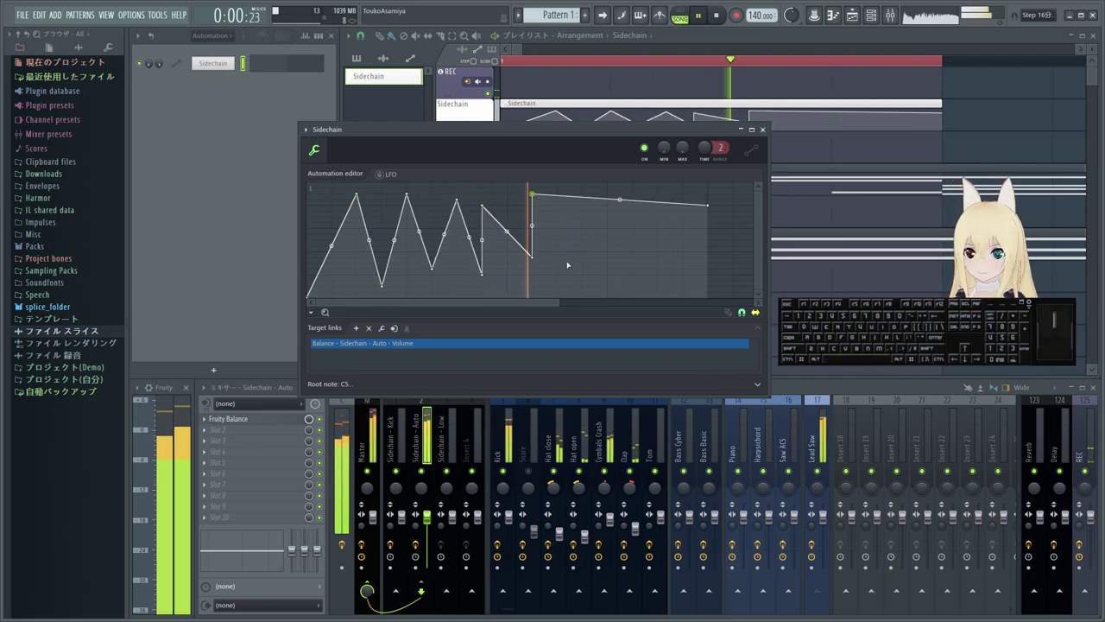
# - Stop playback and undo the zigzag points from the Sidechain envelope
pyautogui.press('space')
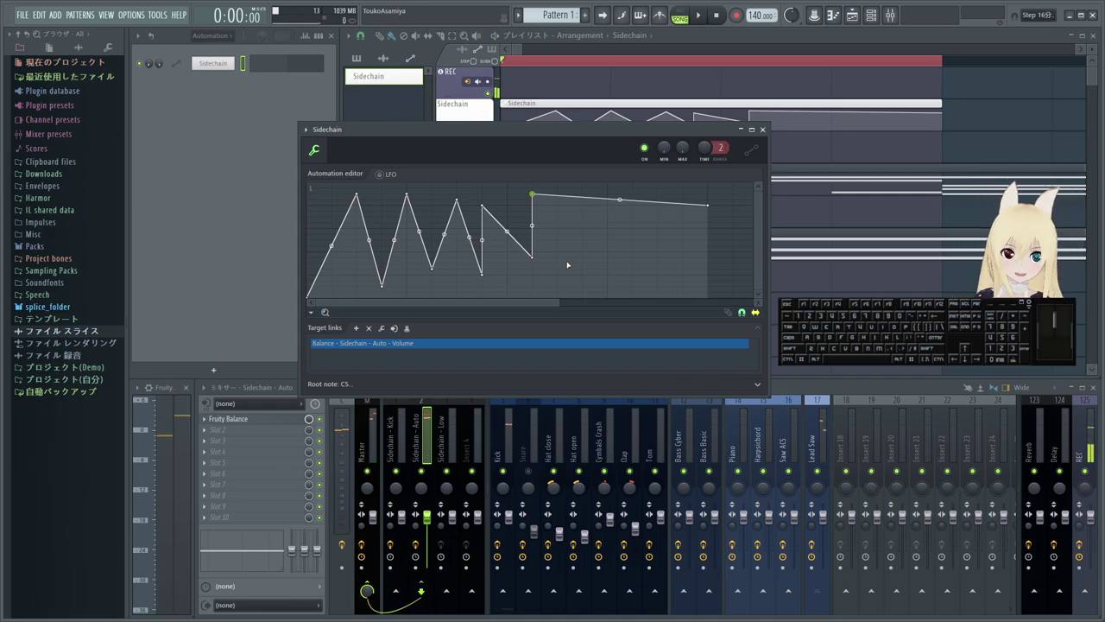
pyautogui.press('ctrl+z')
pyautogui.press('ctrl+z')
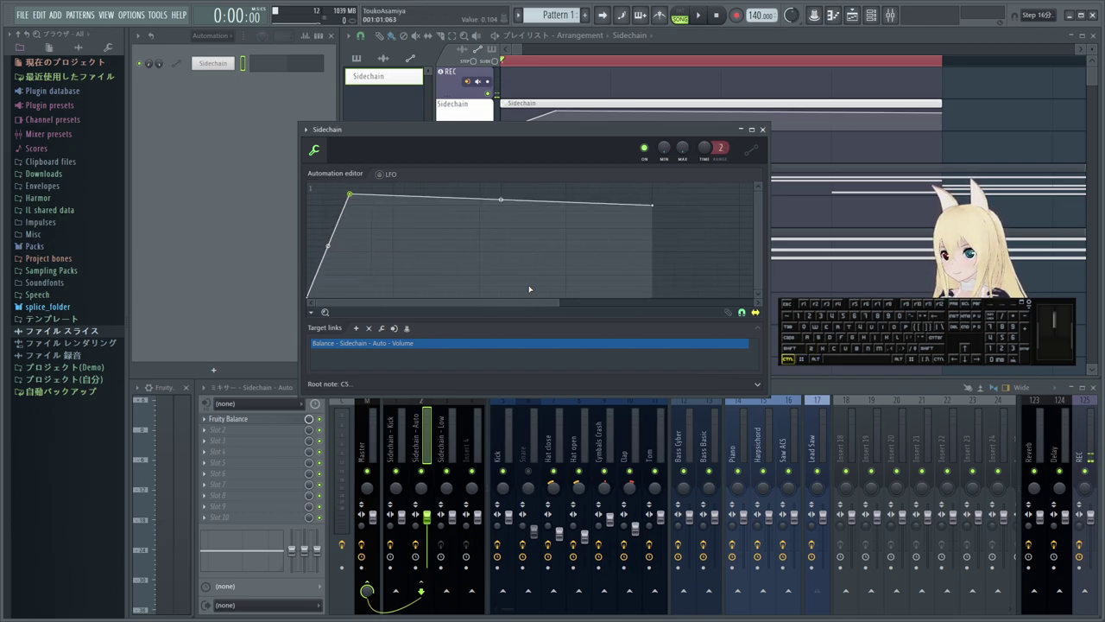
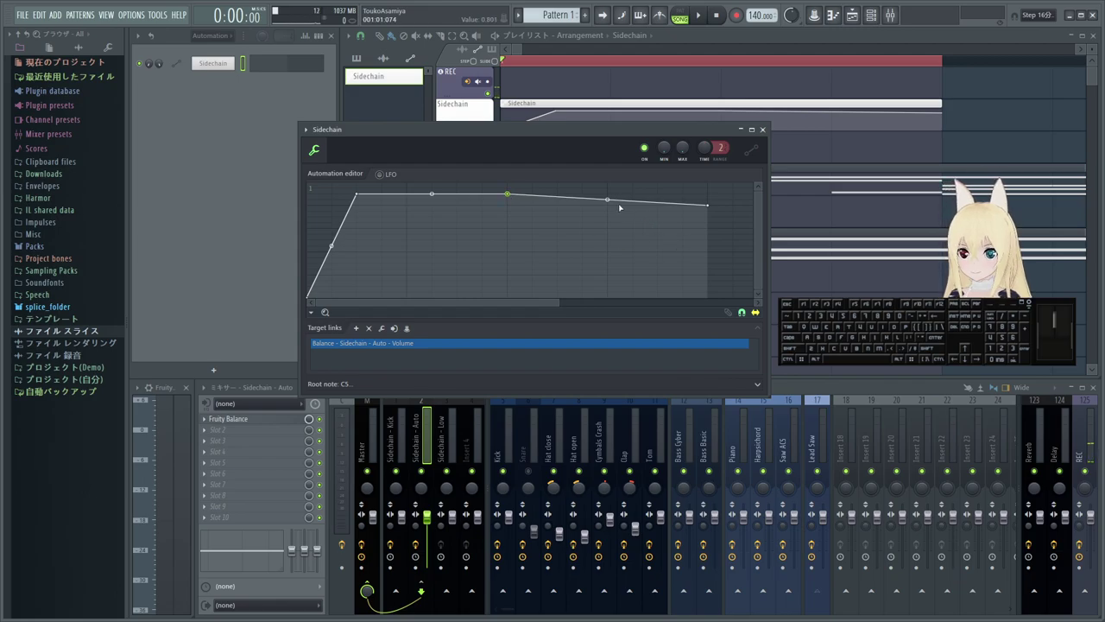
# - Shape the envelope into a quick rise then a long gently falling plateau
pyautogui.rightClick(489, 113)
pyautogui.rightClick(489, 114)
pyautogui.click(490, 113)
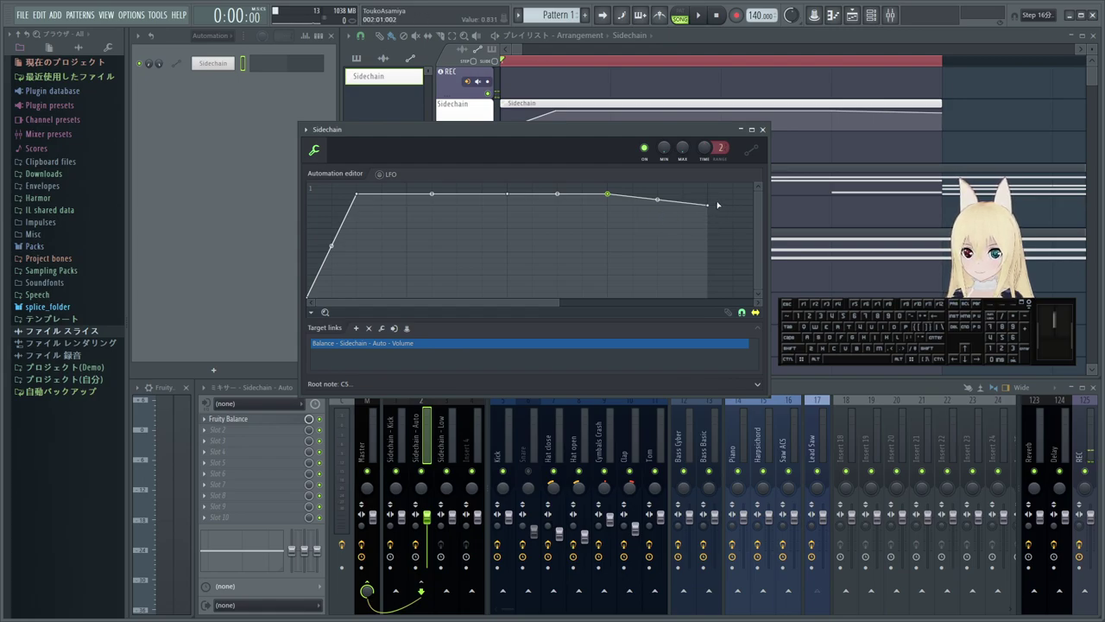
pyautogui.rightClick(489, 113)
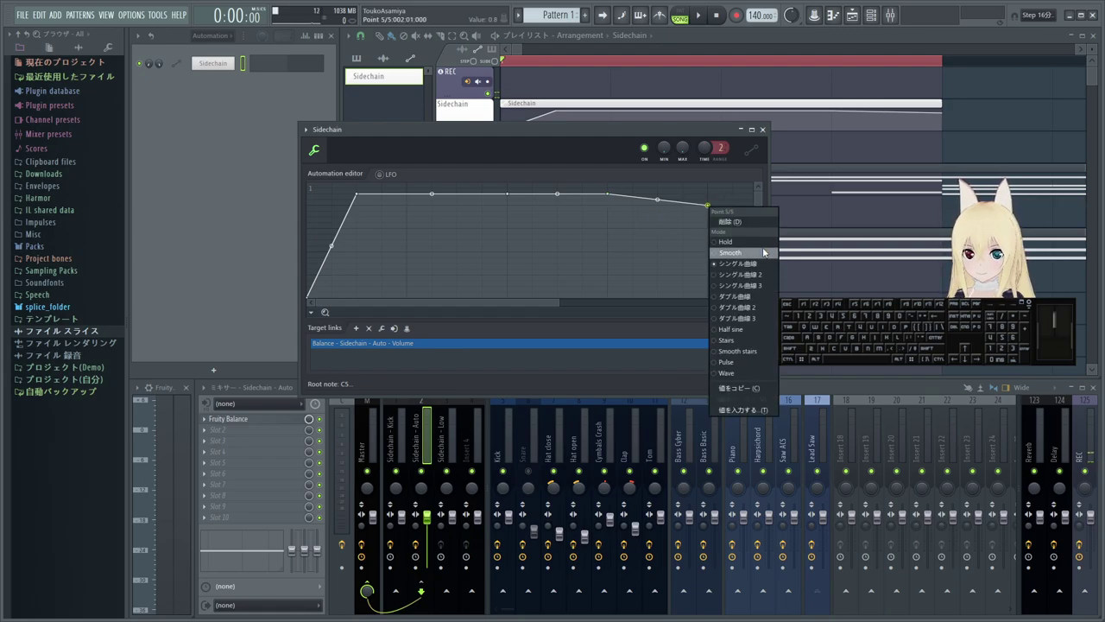
pyautogui.click(489, 113)
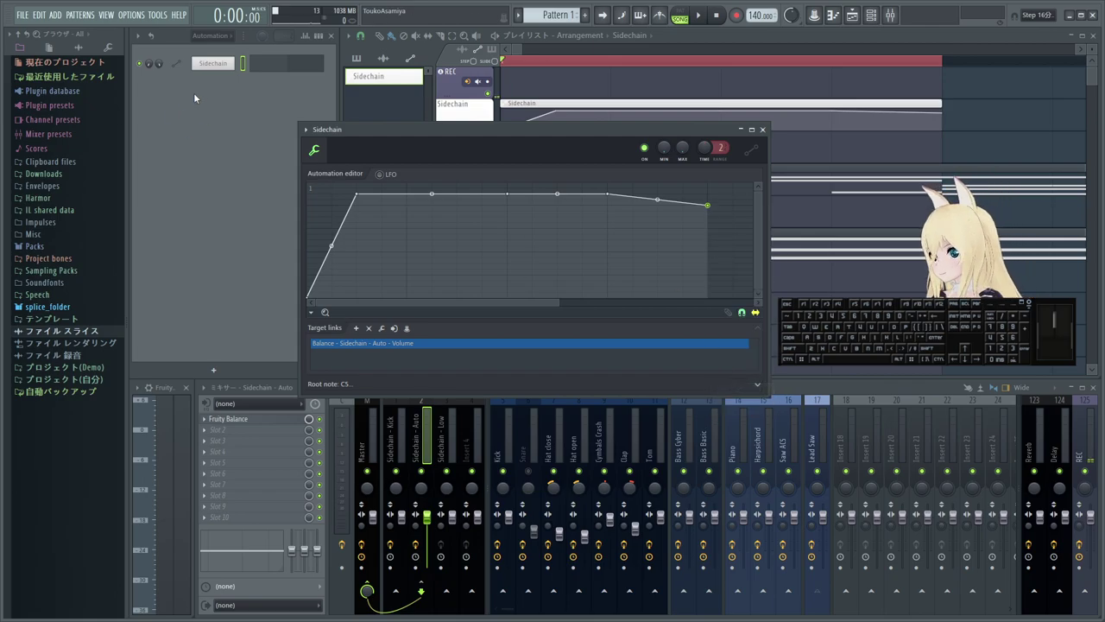
# - Set the Sidechain automation's maximum output level to 80% via Type in value
pyautogui.rightClick(490, 113)
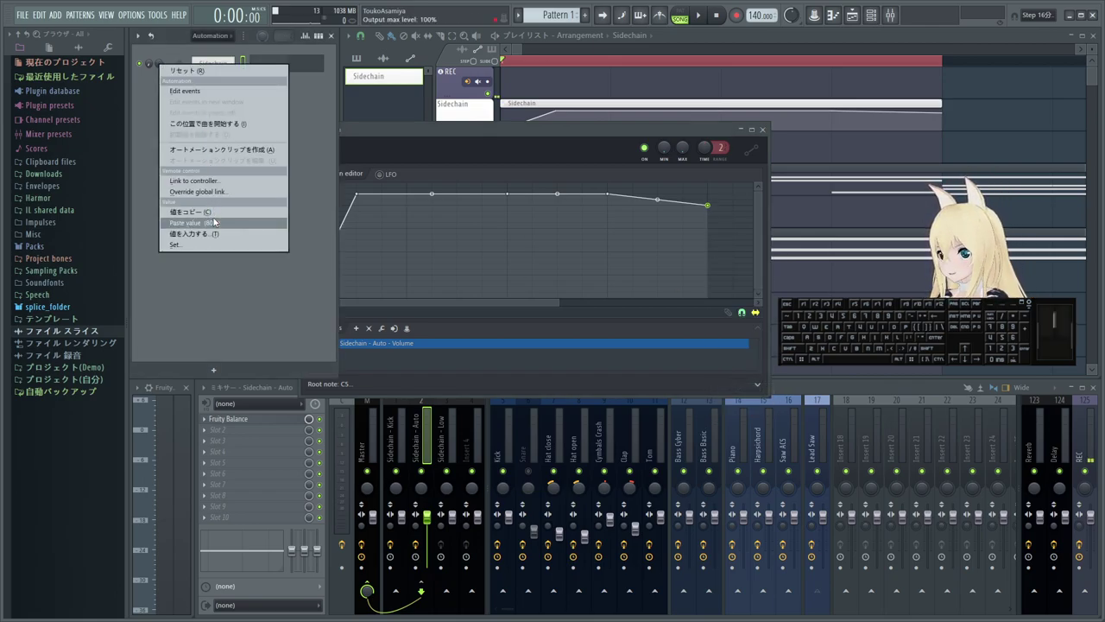
pyautogui.click(489, 113)
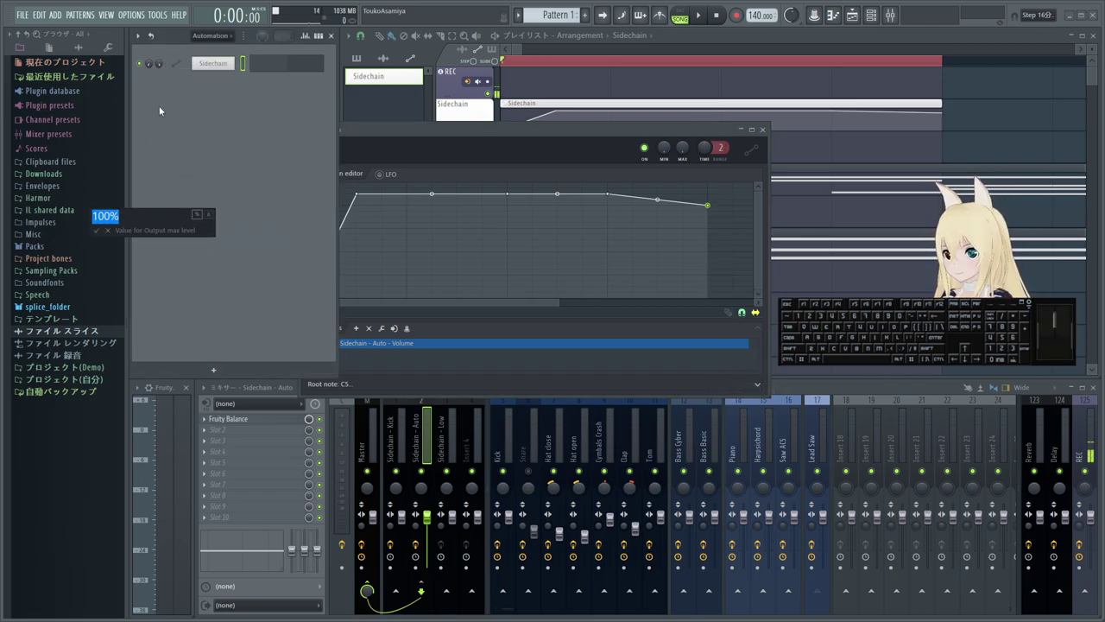
pyautogui.rightClick(490, 113)
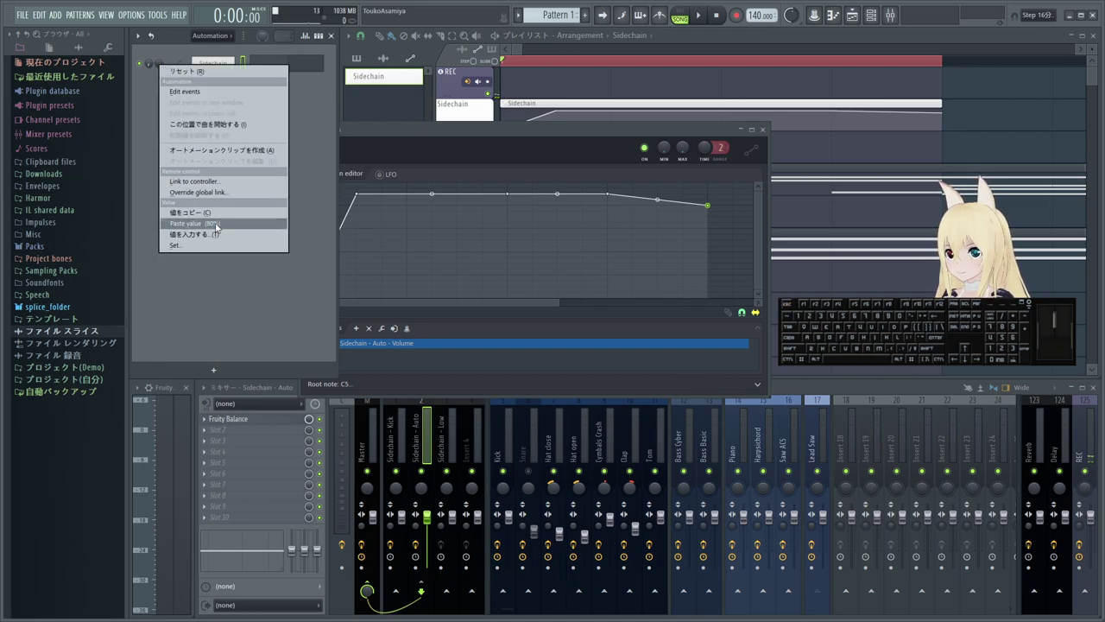
pyautogui.click(489, 113)
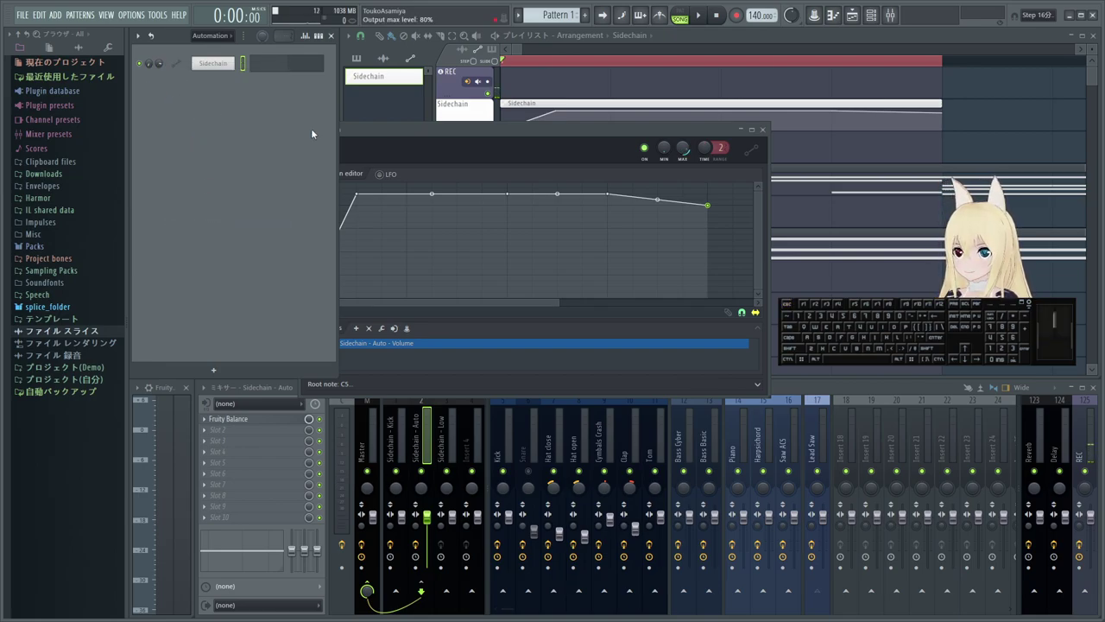
pyautogui.moveTo(538, 134); pyautogui.dragTo(702, 134)
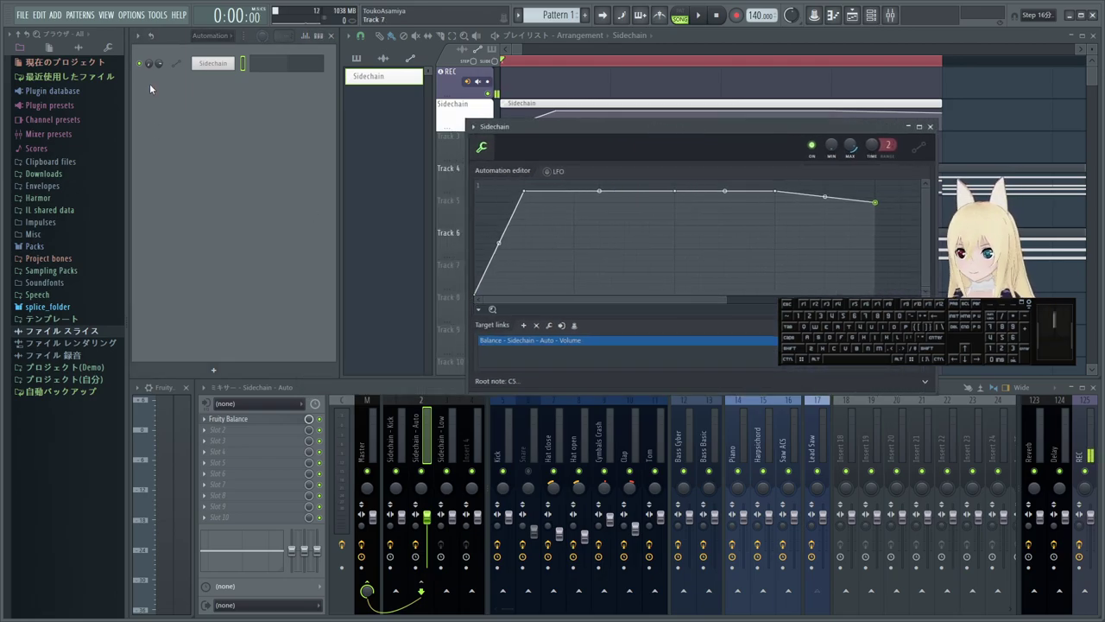
# - Set the Sidechain automation's minimum output level to 5%
pyautogui.click(489, 110)
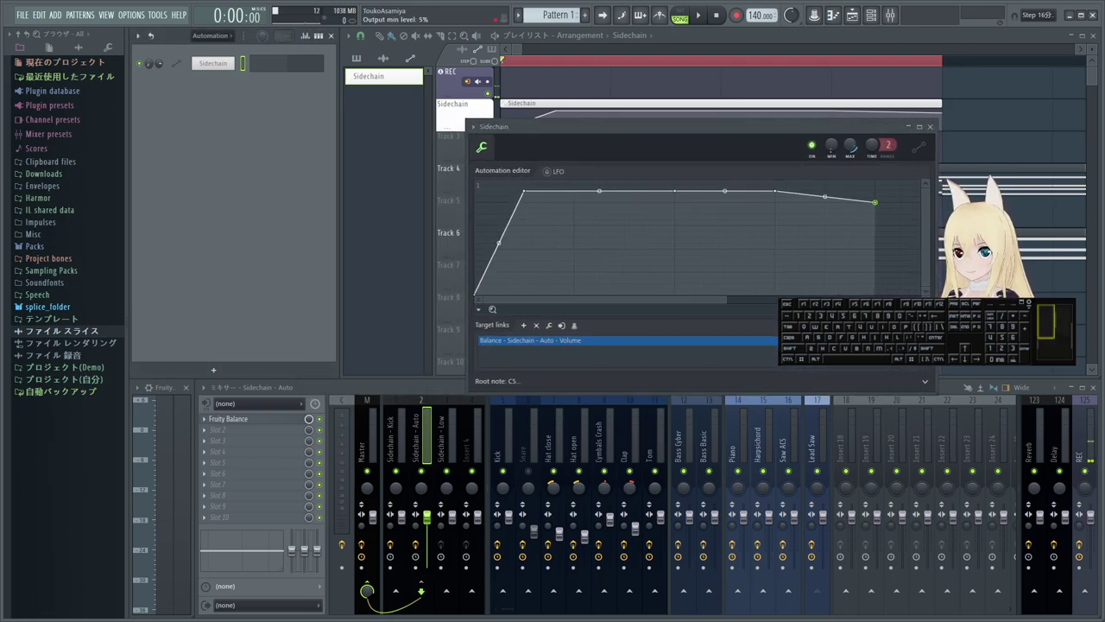
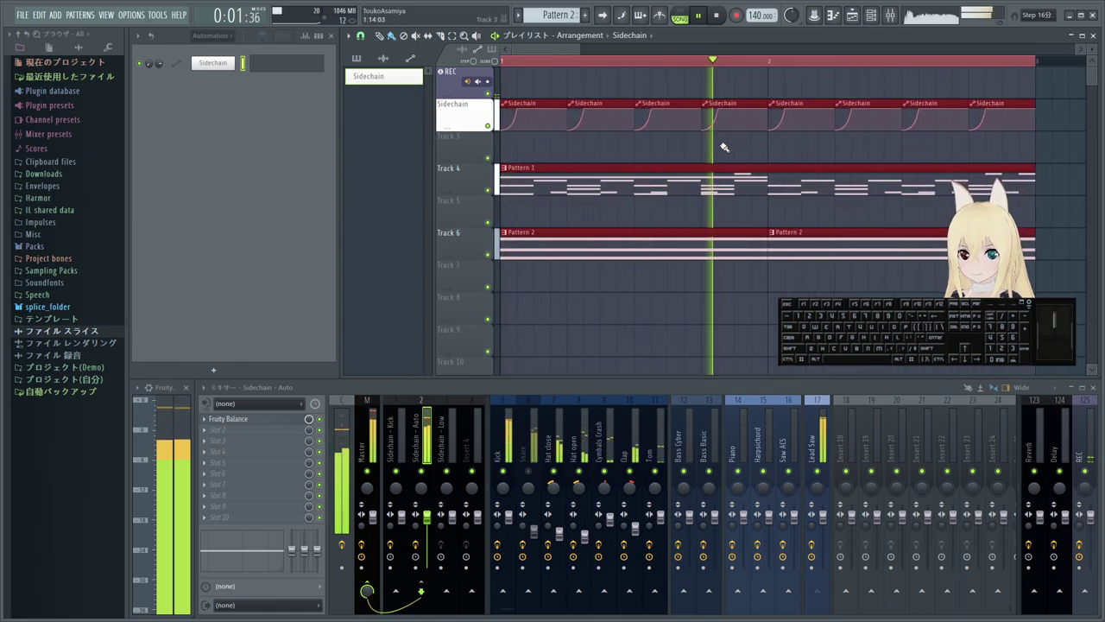
# - Stop playback of the ducking loop and select the Sidechain - Low mixer insert
pyautogui.press('space')
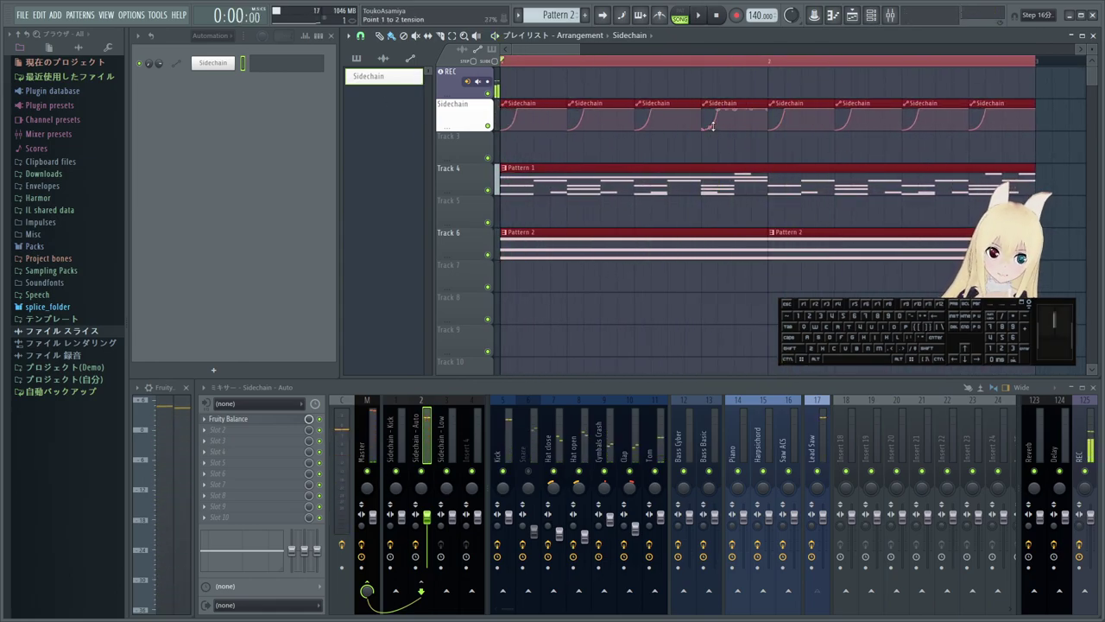
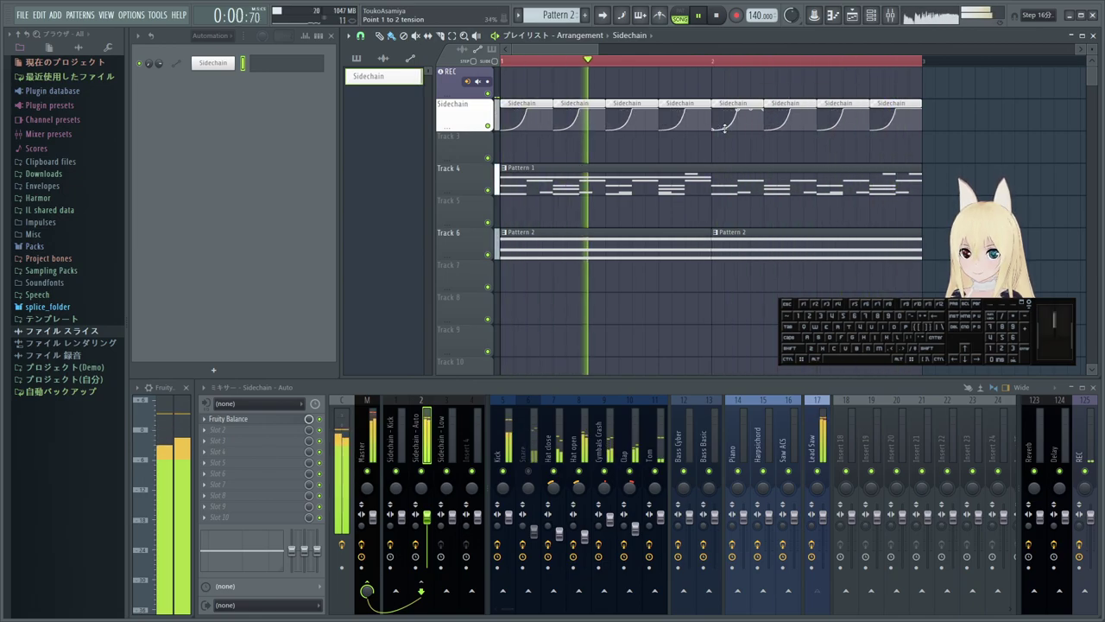
pyautogui.press('space')
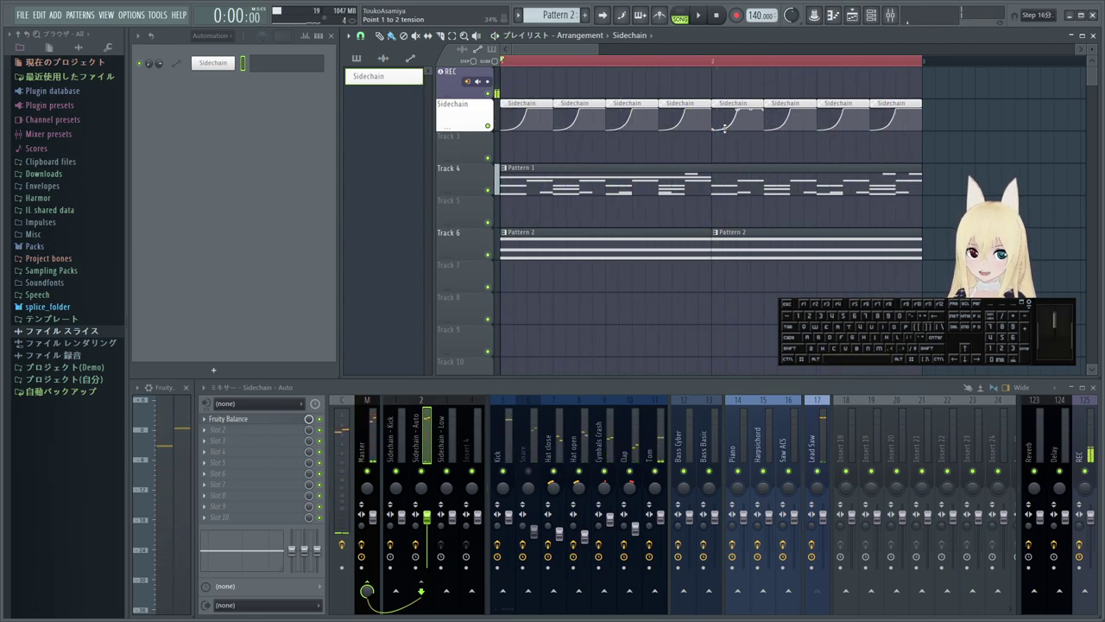
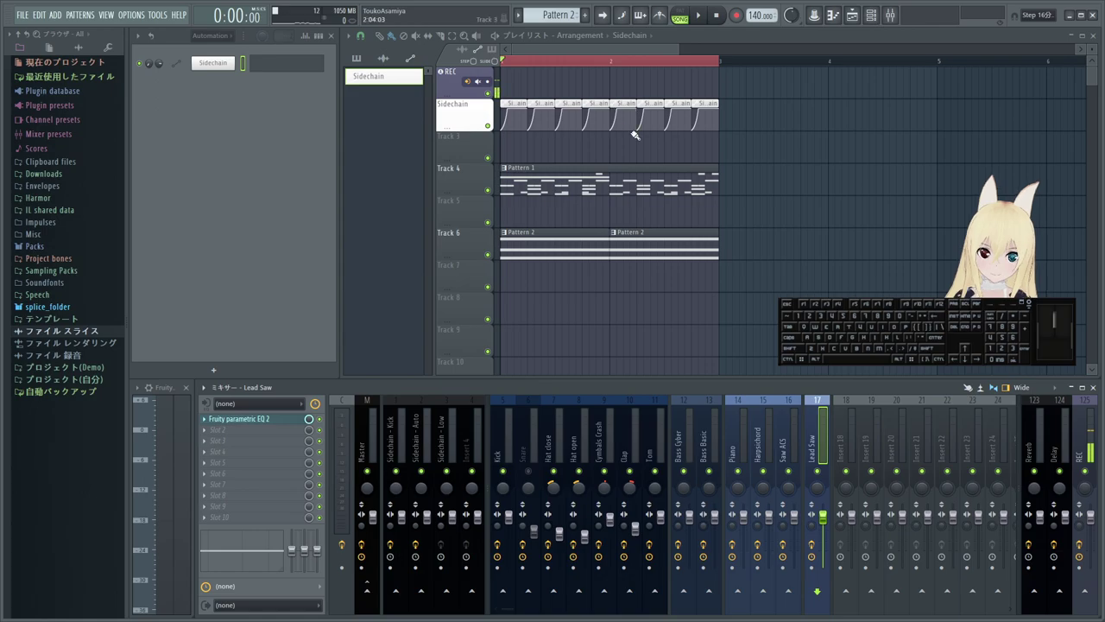
pyautogui.click(231, 62)
pyautogui.click(230, 62)
# - Check mixer inserts 1–3 labelled Sidechain - Kick, Sidechain - Auto and Sidechain - Low
pyautogui.click(231, 63)
pyautogui.click(230, 62)
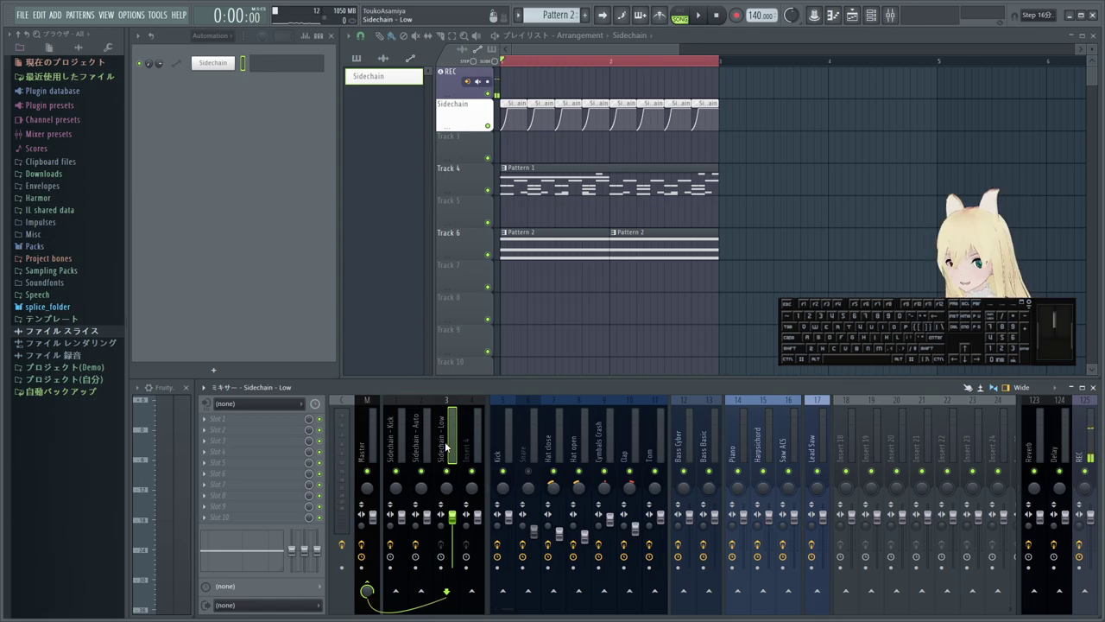
pyautogui.click(226, 38)
pyautogui.click(215, 51)
pyautogui.click(246, 223)
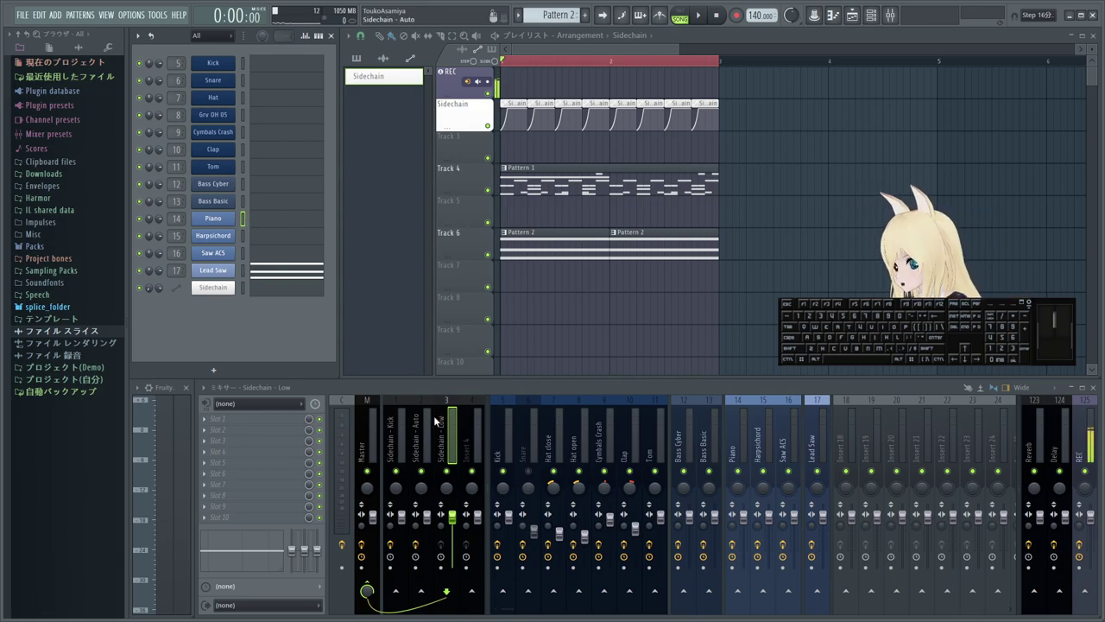
# - Return from insert 4 to Sidechain - Low and bring up an empty effect slot's plugin options
pyautogui.click(230, 287)
pyautogui.middleClick(231, 287)
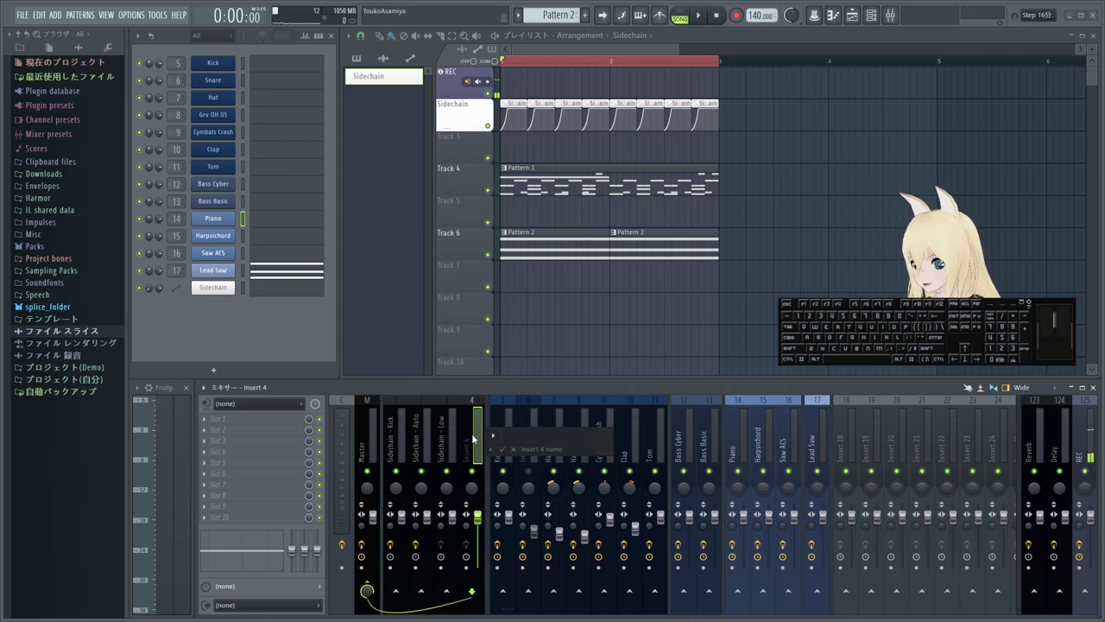
pyautogui.click(231, 287)
pyautogui.rightClick(231, 287)
pyautogui.rightClick(231, 286)
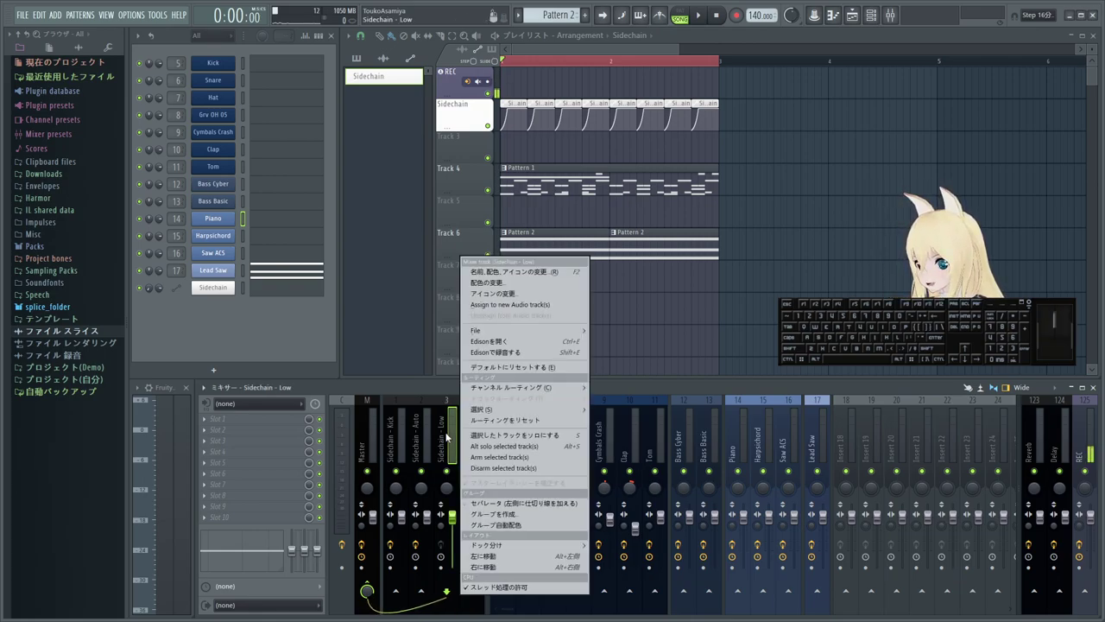
pyautogui.click(231, 287)
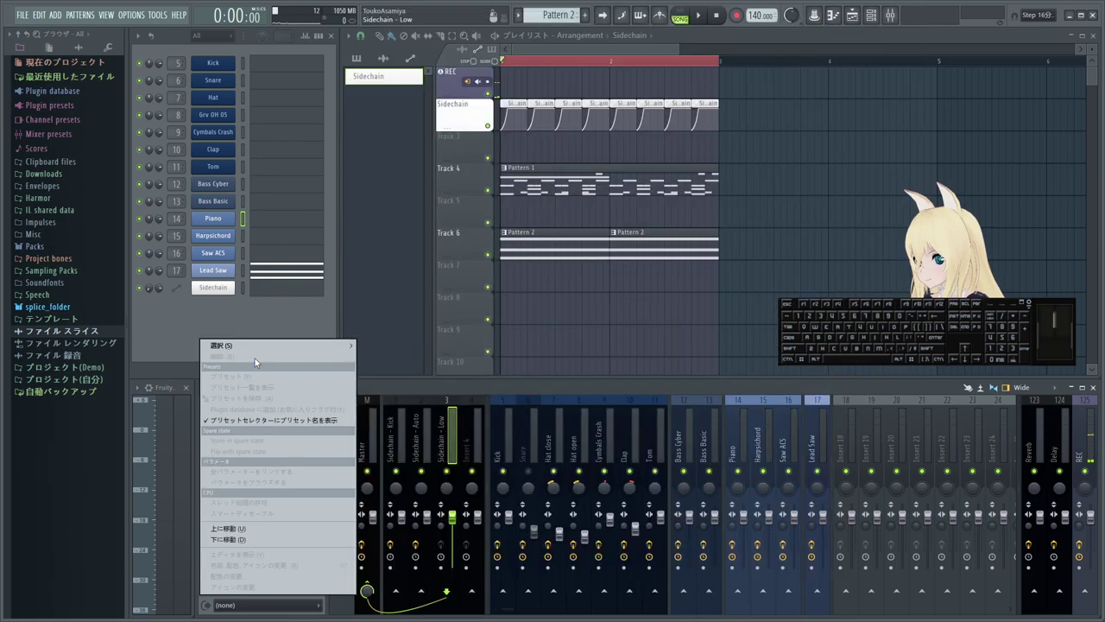
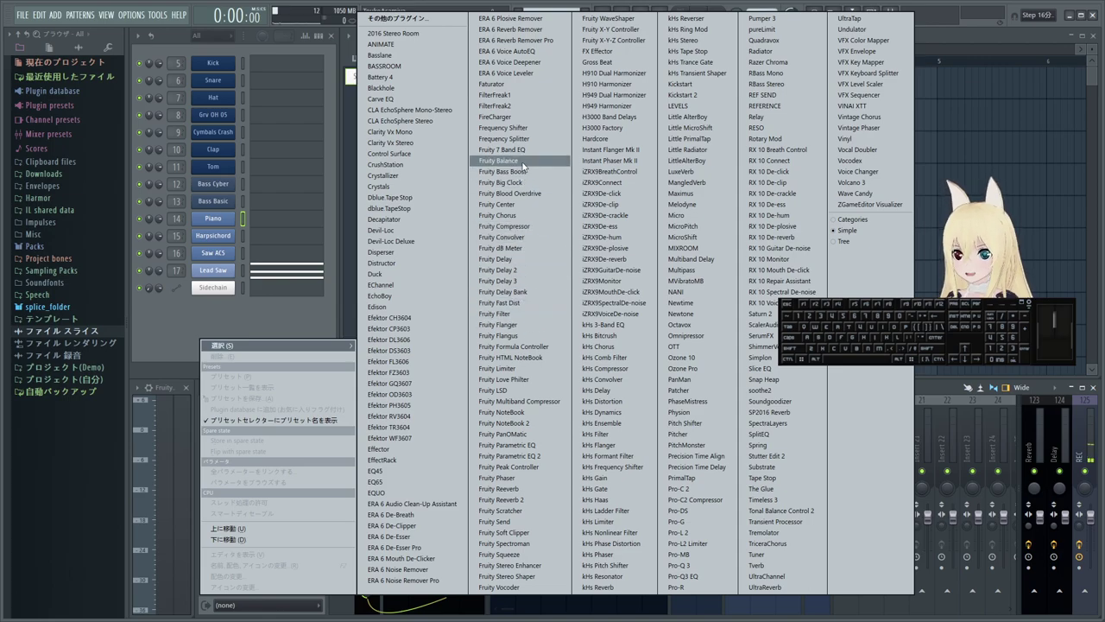
# - Load Frequency Splitter into the Sidechain - Low insert's effect slot
pyautogui.click(231, 286)
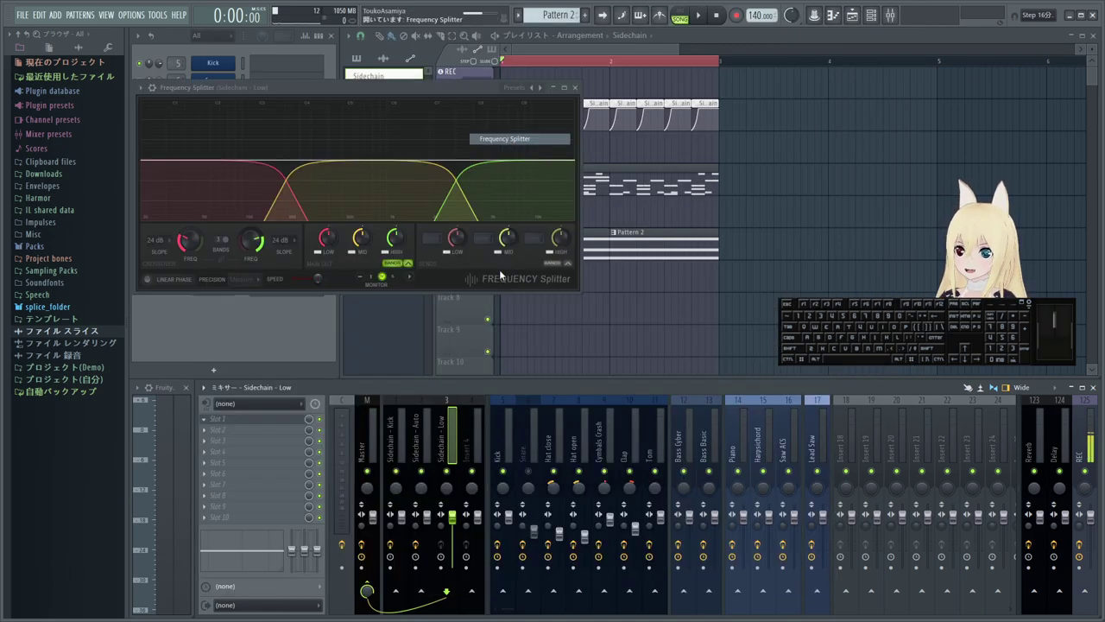
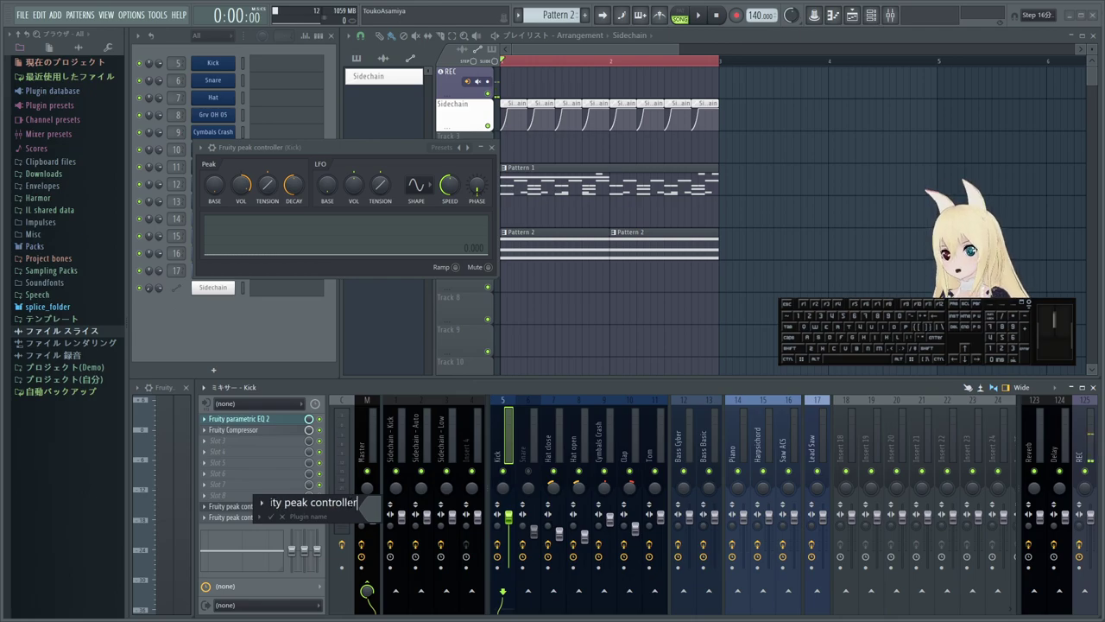
# - Confirm the name Fruity peak controller Low and return to the Sidechain - Low insert's effects
pyautogui.press('space')
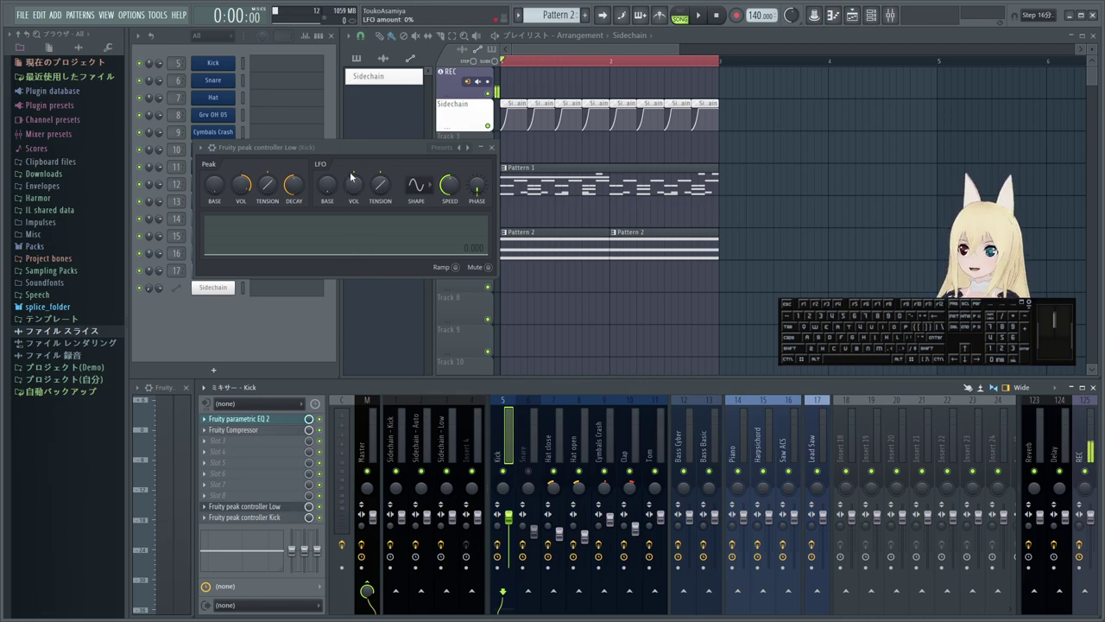
pyautogui.moveTo(354, 151); pyautogui.dragTo(549, 232)
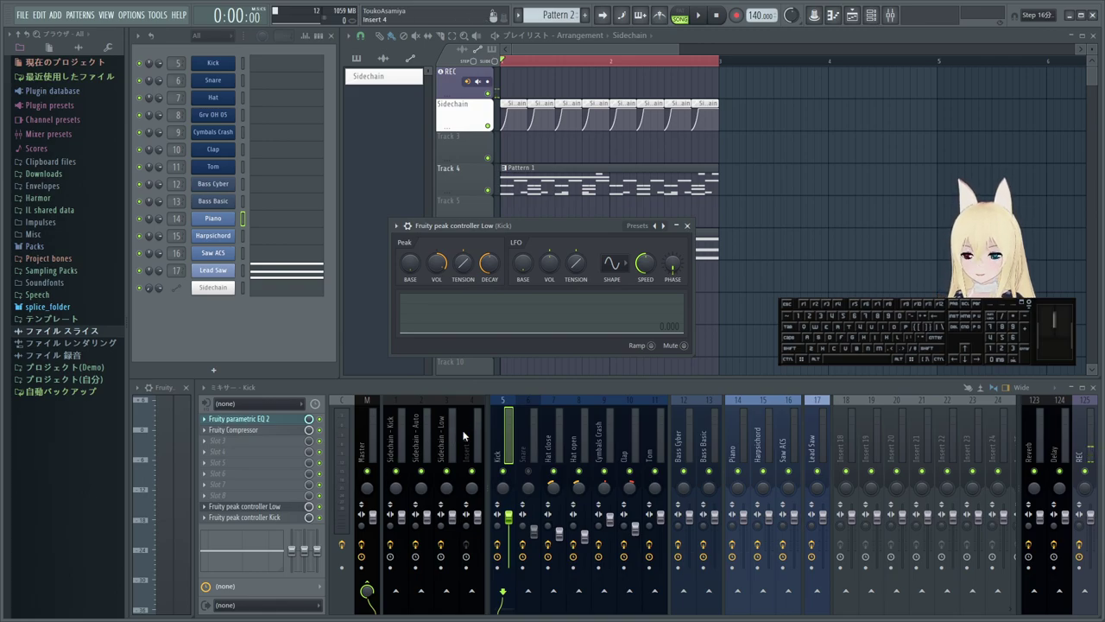
pyautogui.click(446, 434)
pyautogui.click(229, 425)
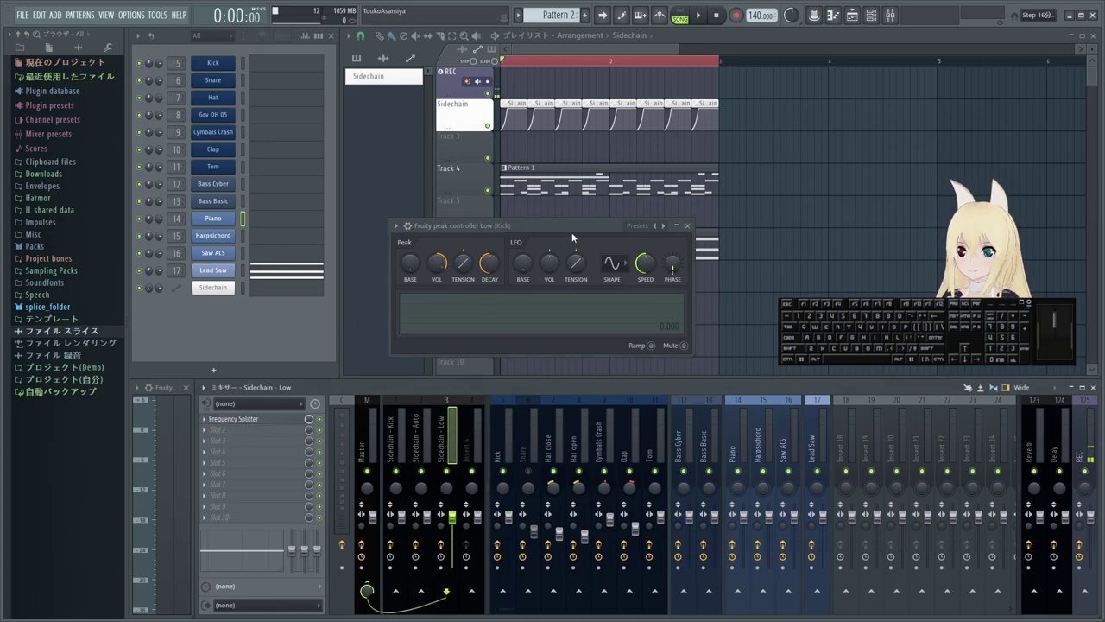
# - Link the Frequency Splitter's low band output level to the internal peak controller source
pyautogui.click(230, 427)
pyautogui.rightClick(395, 251)
pyautogui.click(449, 374)
pyautogui.click(561, 288)
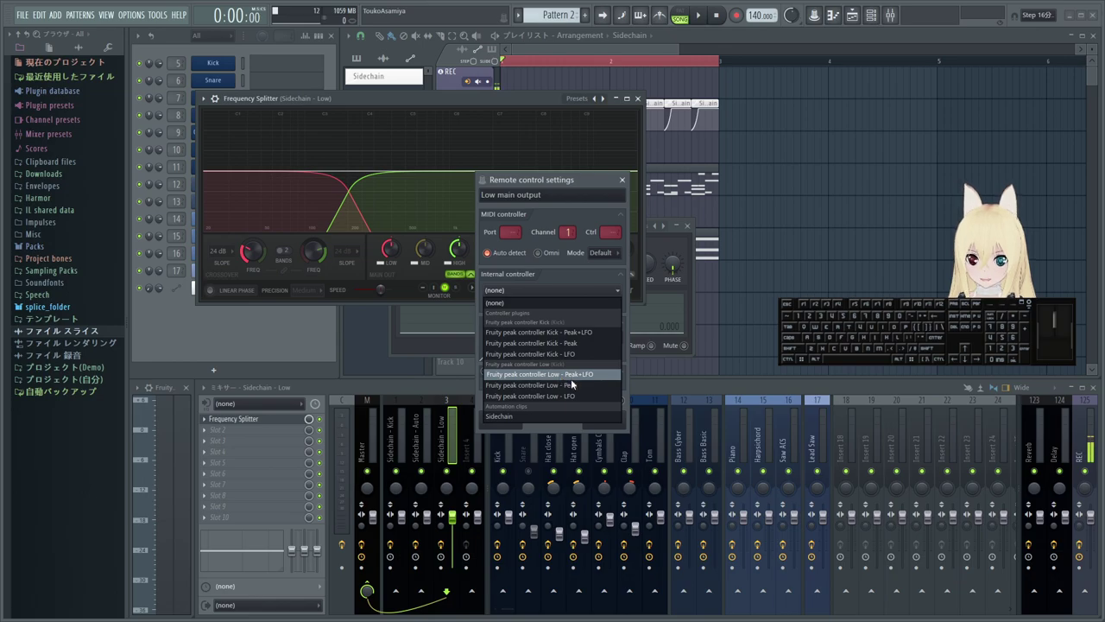
pyautogui.click(573, 388)
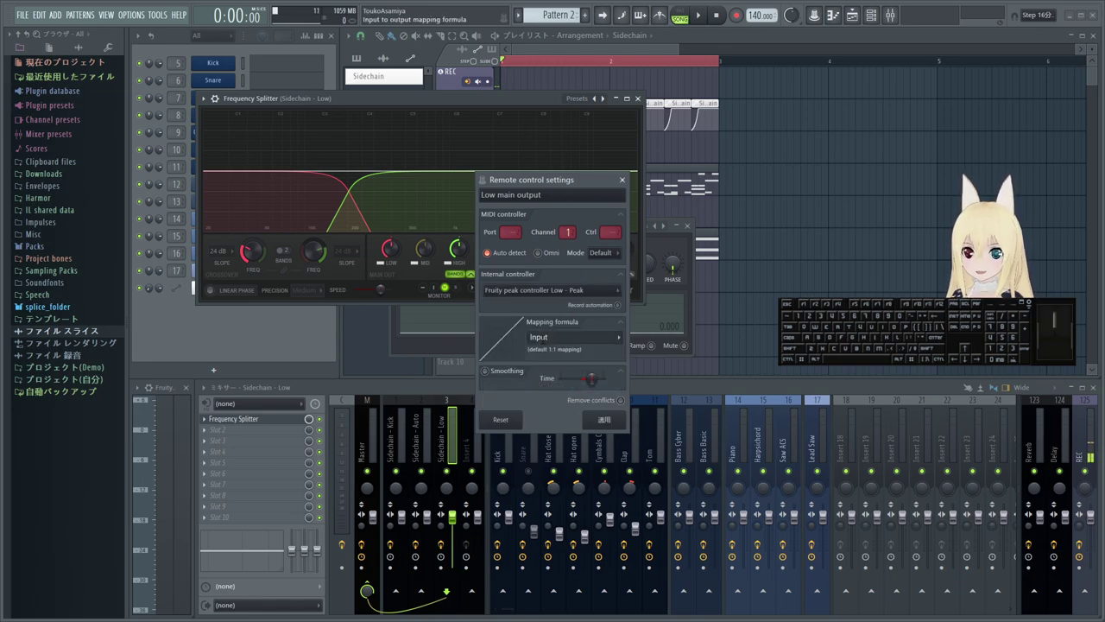
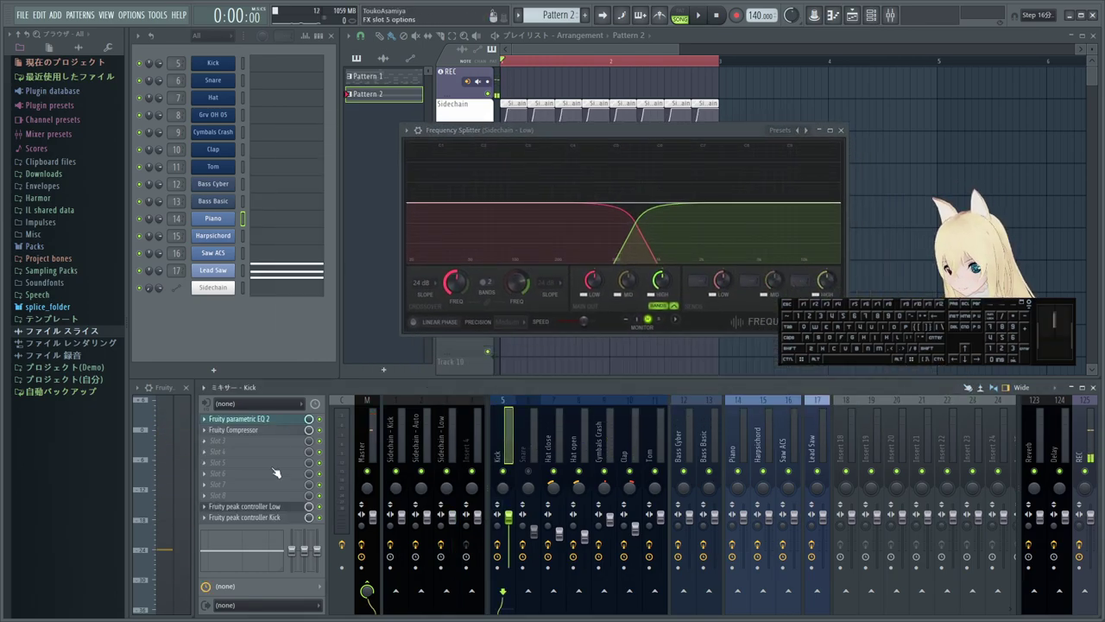
# - Bring up the Fruity peak controller Low settings window on the Kick insert
pyautogui.click(271, 511)
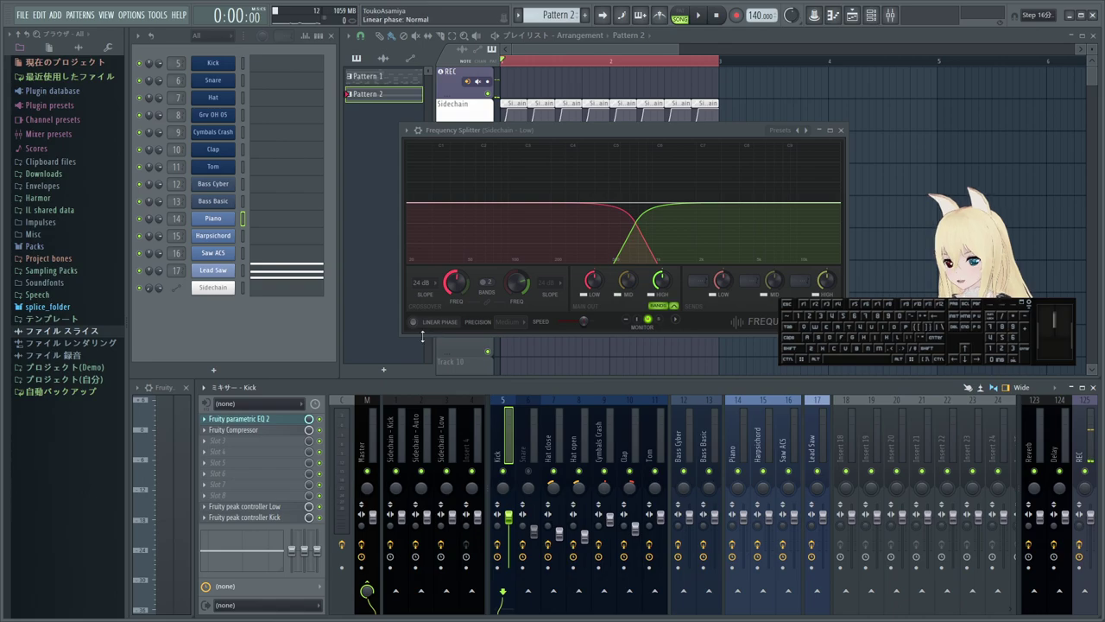
pyautogui.click(265, 511)
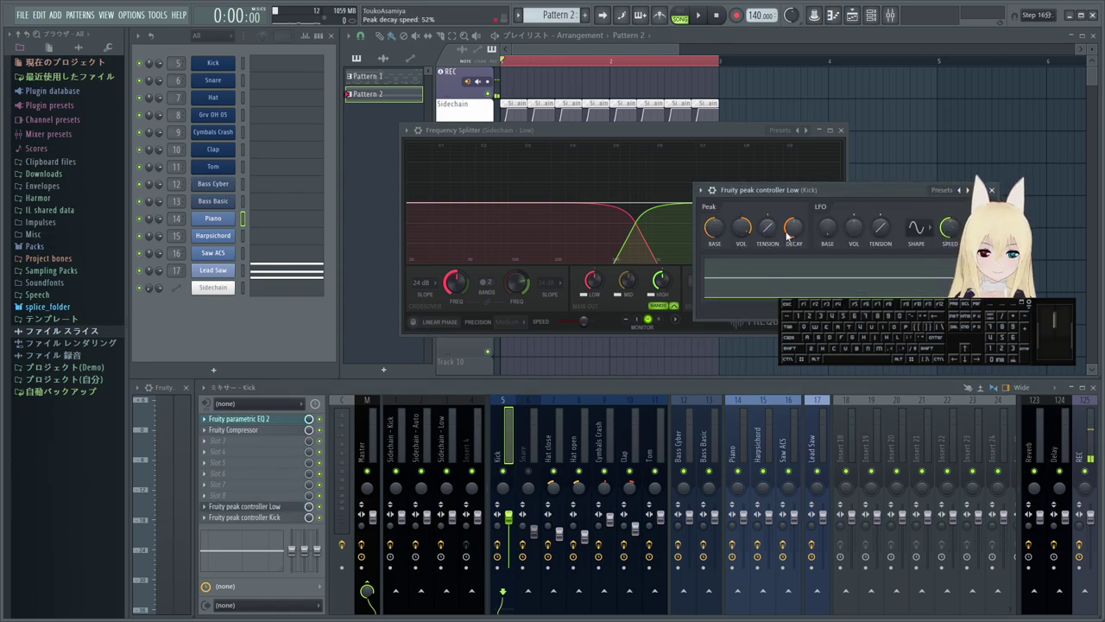
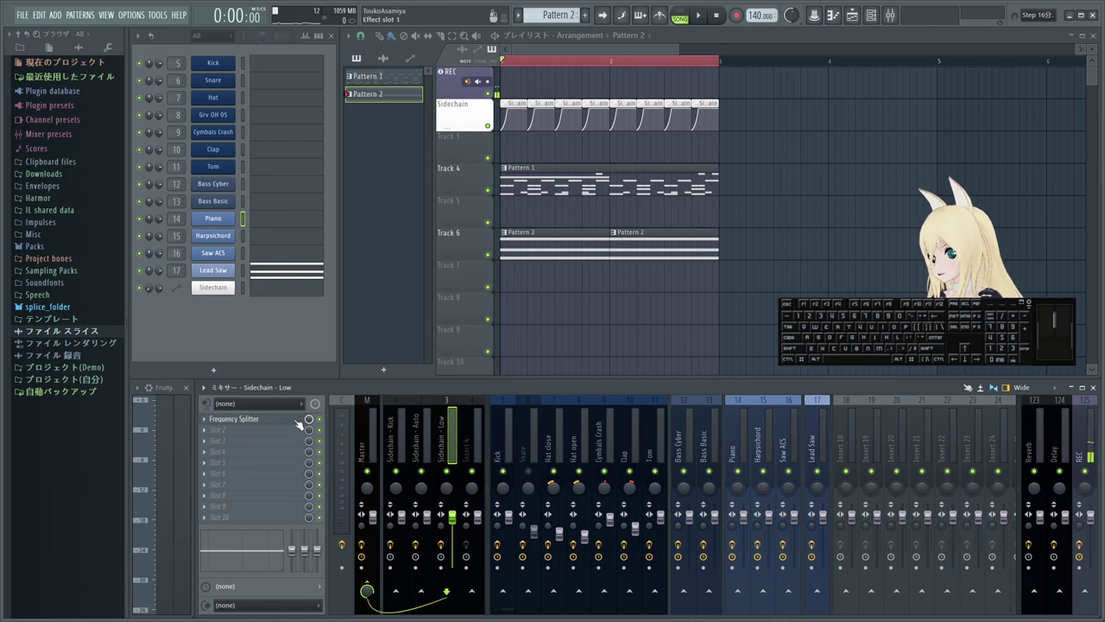
# - Switch to the Kick insert and bring up its Fruity parametric EQ 2
pyautogui.click(501, 436)
pyautogui.click(293, 424)
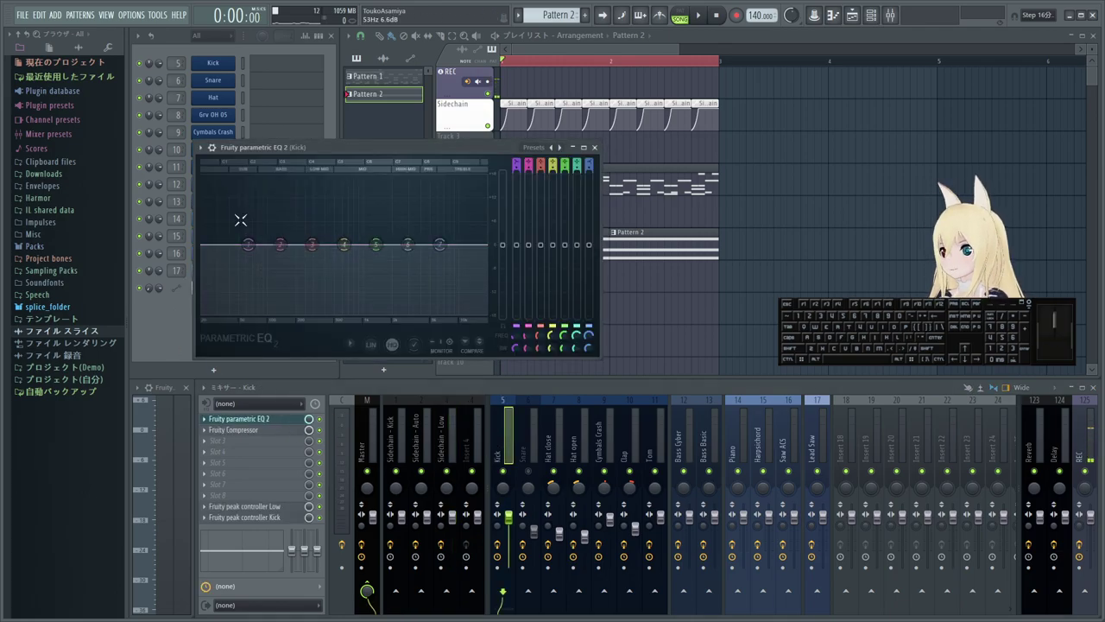
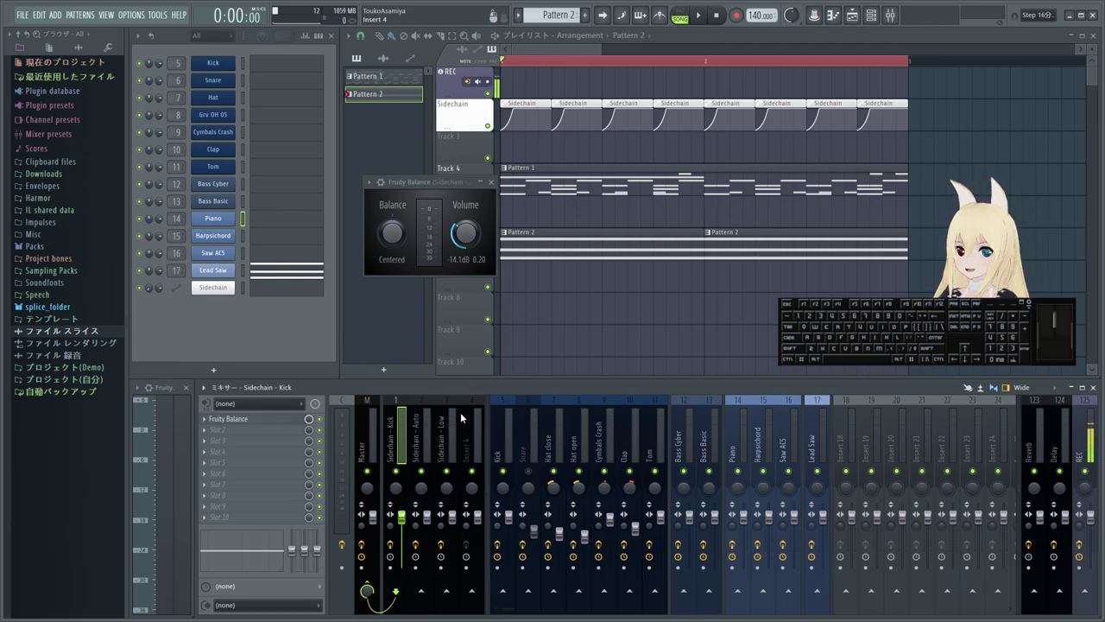
# - Briefly start and stop playback to reset the Fruity Balance volume to 0.0 dB
pyautogui.press('space')
pyautogui.press('space')
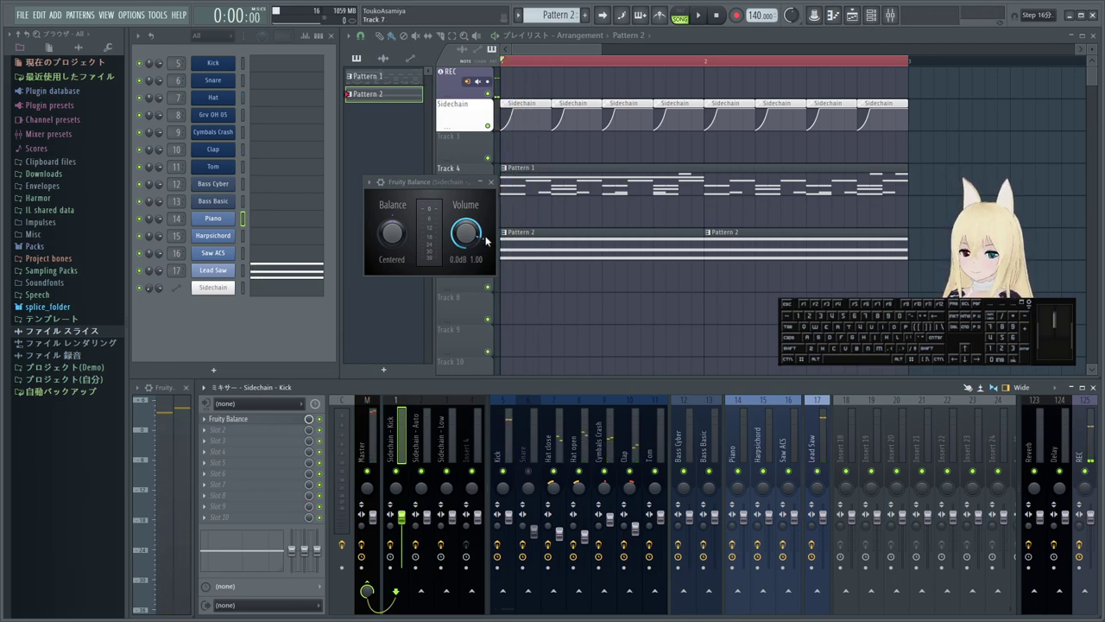
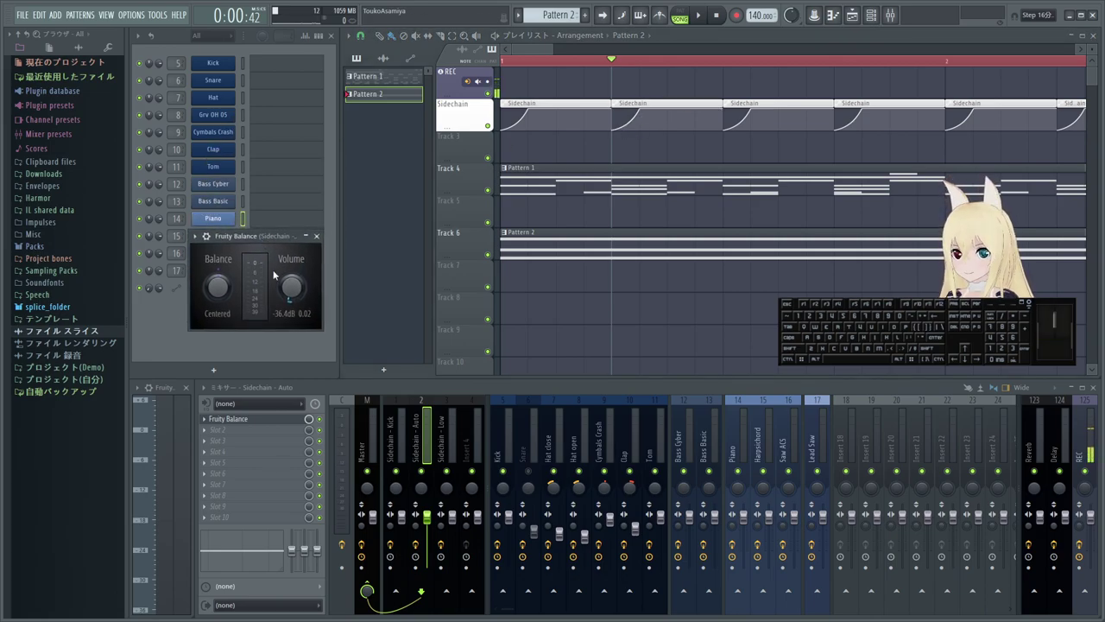
# - Start playback to hear the sidechain volume ducking on the Fruity Balance knob
pyautogui.press('space')
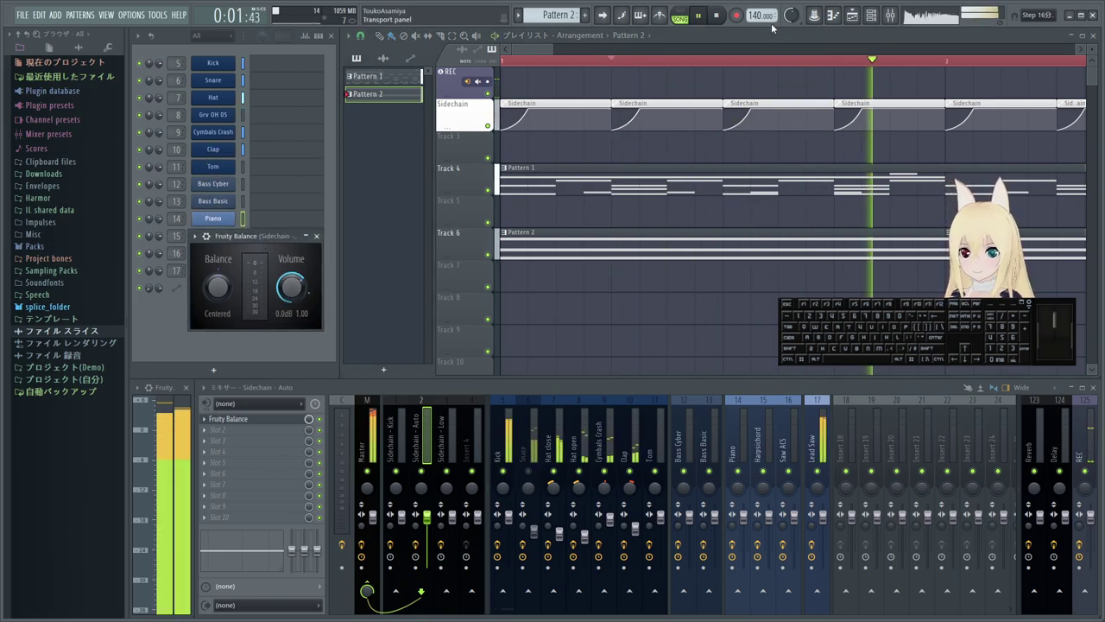
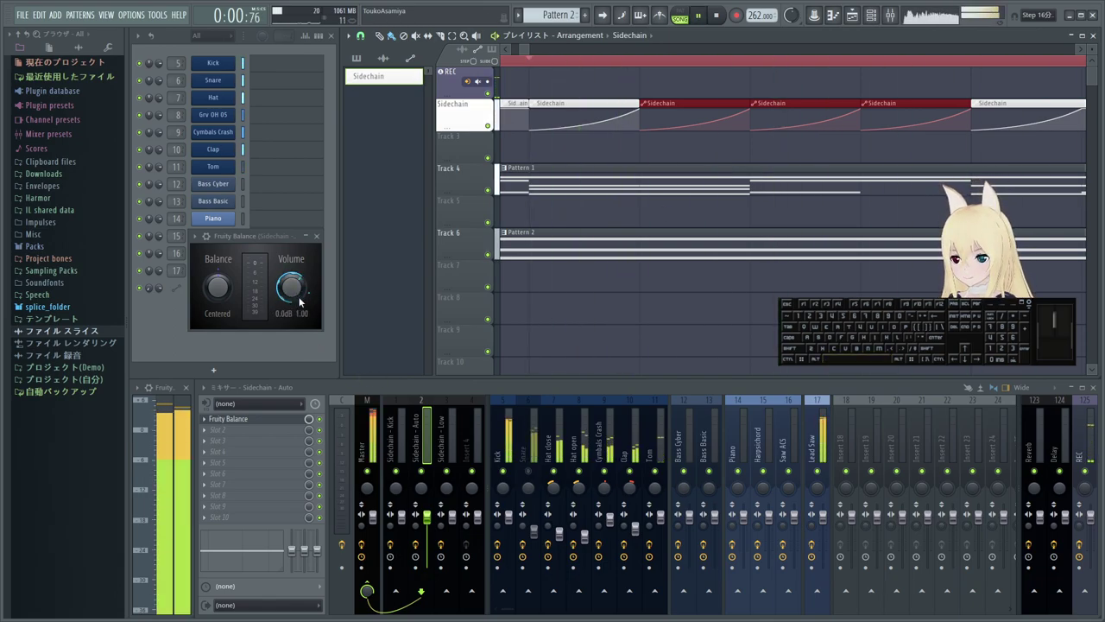
# - Stop playback and scroll the playlist back over the sidechain clips
pyautogui.press('space')
pyautogui.press('space')
pyautogui.press('space')
pyautogui.middleClick(418, 260)
pyautogui.scroll(3)
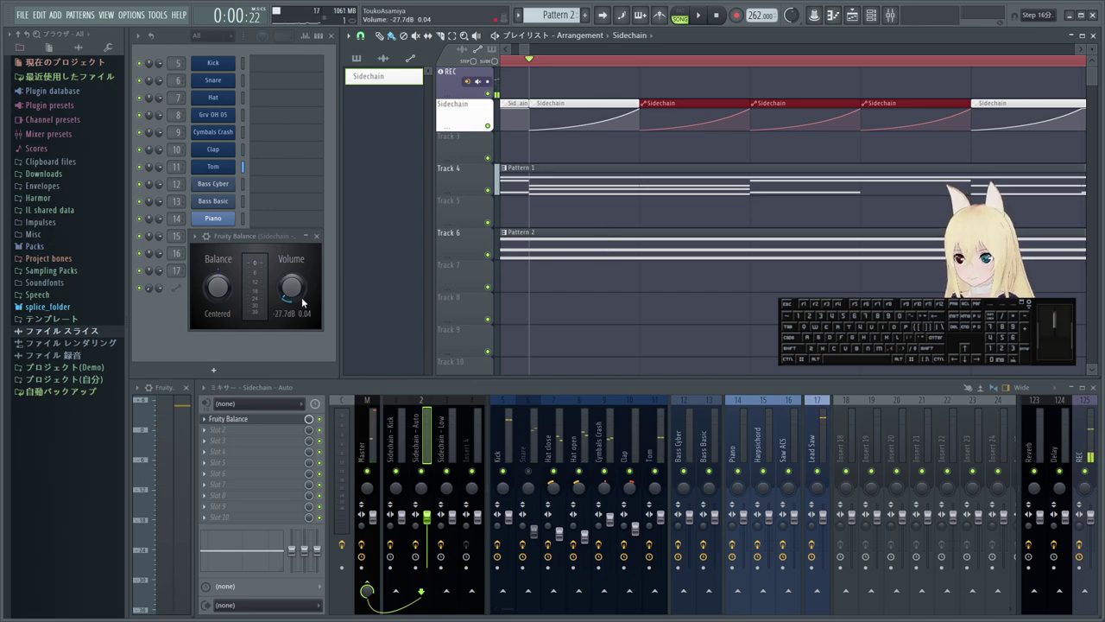
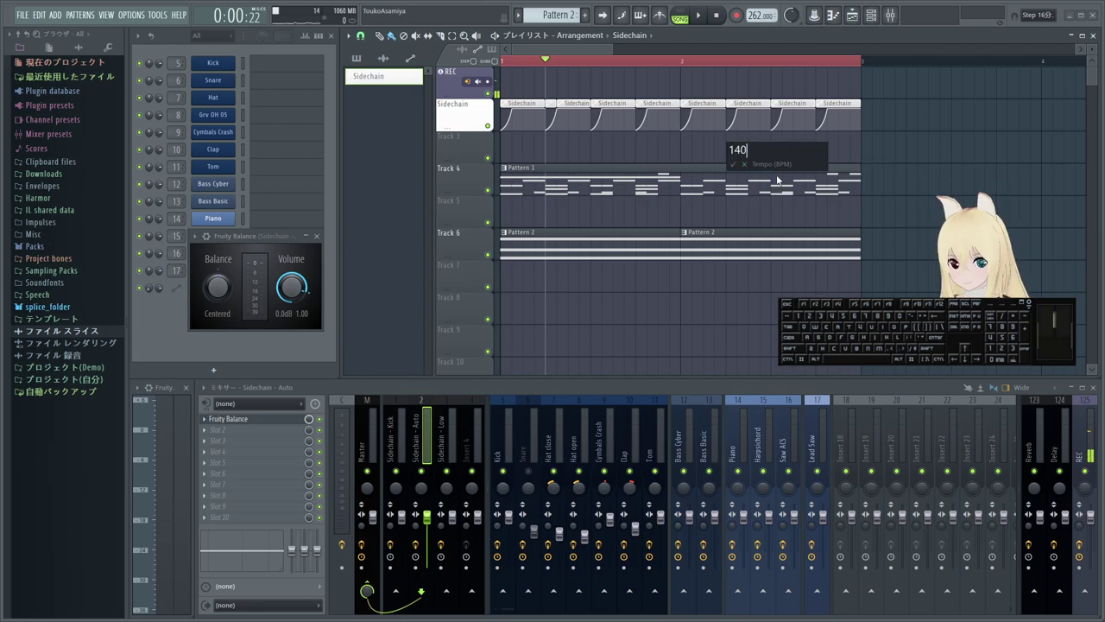
# - Play the arrangement at the restored 140 BPM tempo
pyautogui.press('space')
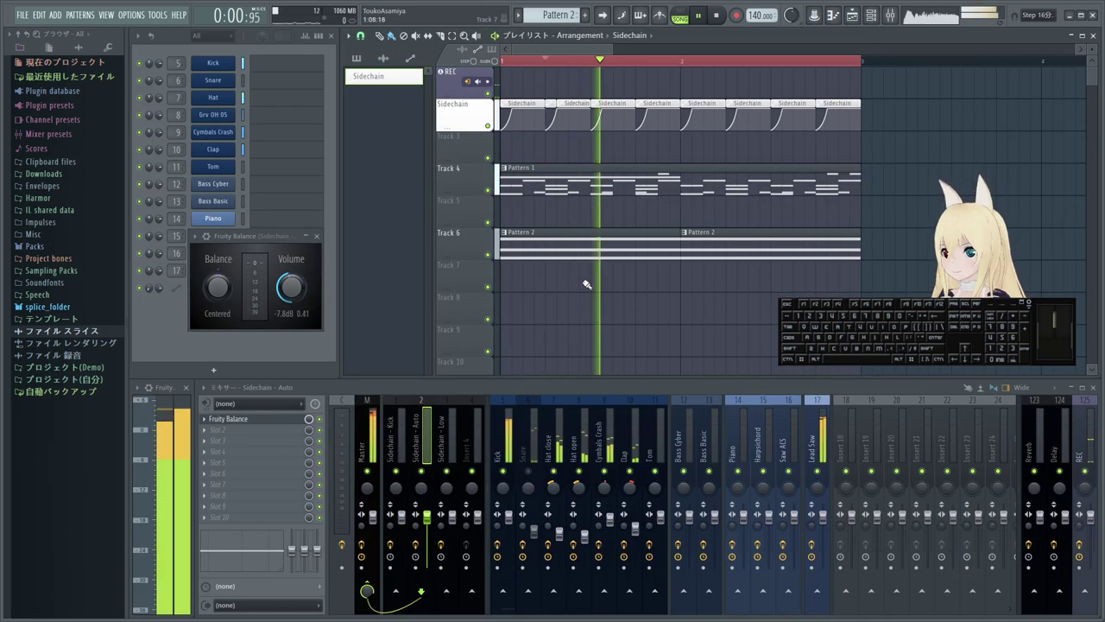
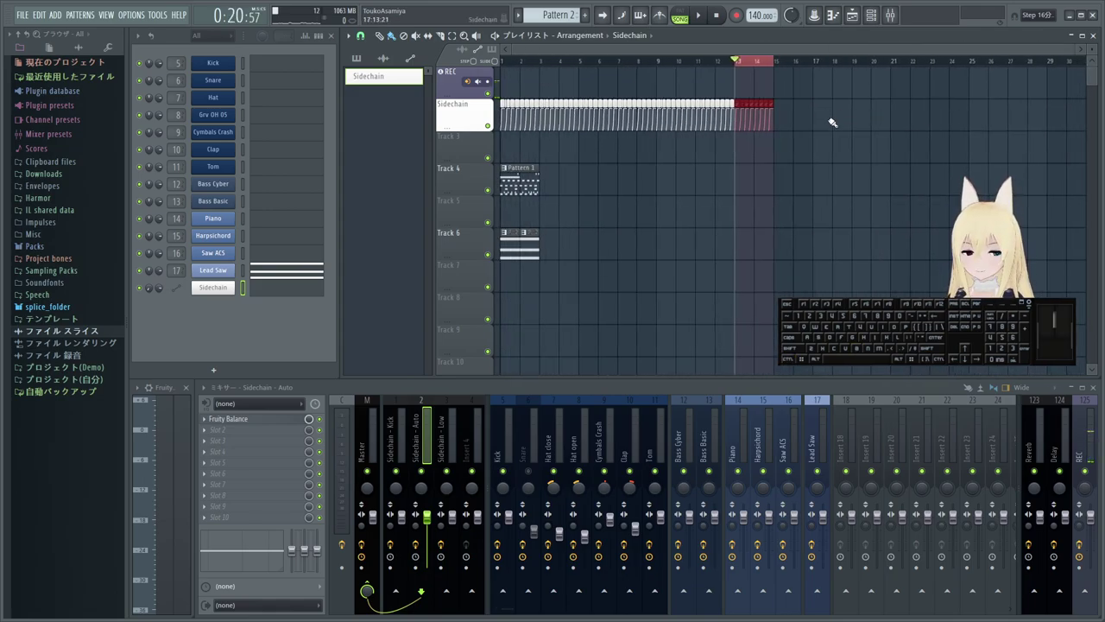
# - Zoom the playlist out to reveal the stray sidechain clips around bar 14
pyautogui.scroll(3)
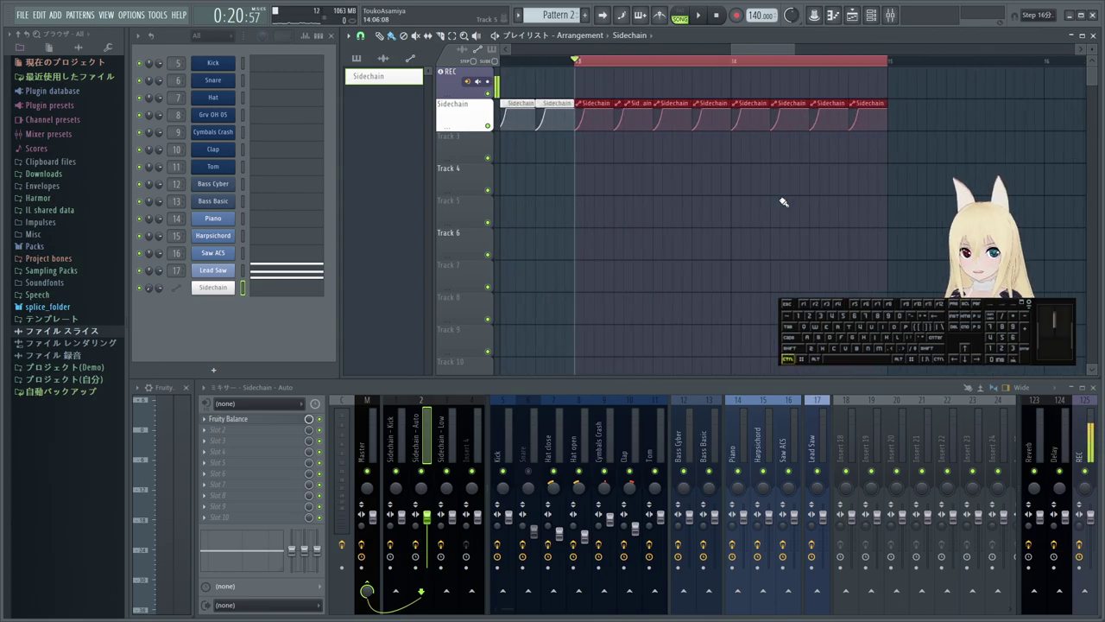
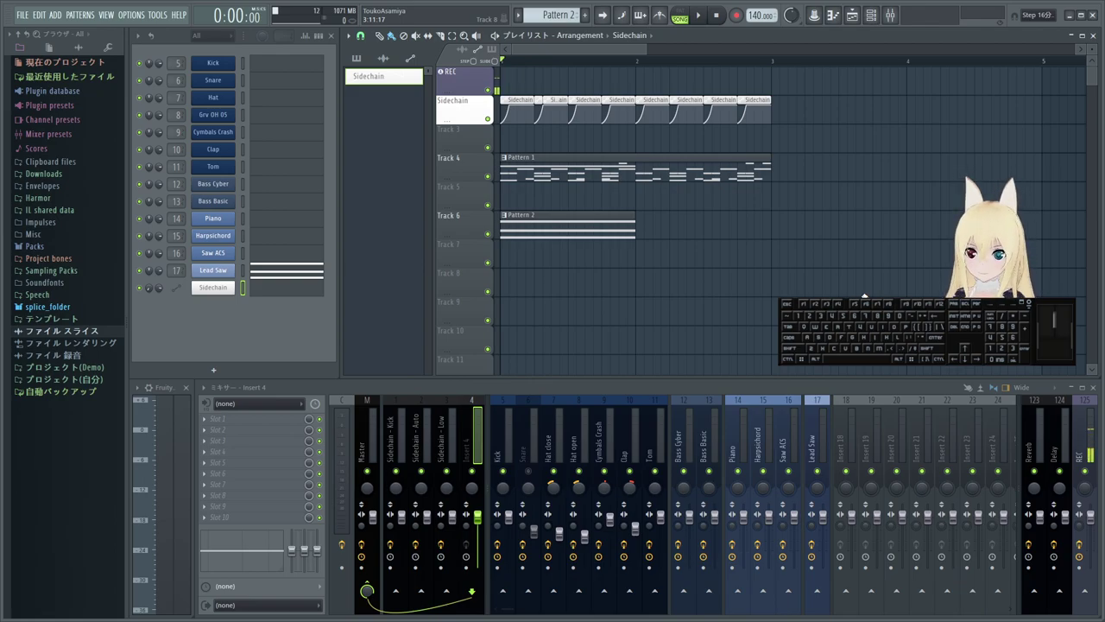
# - Briefly audition the arrangement, then bring the Lead Saw pattern into view in the piano roll
pyautogui.press('space')
pyautogui.press('space')
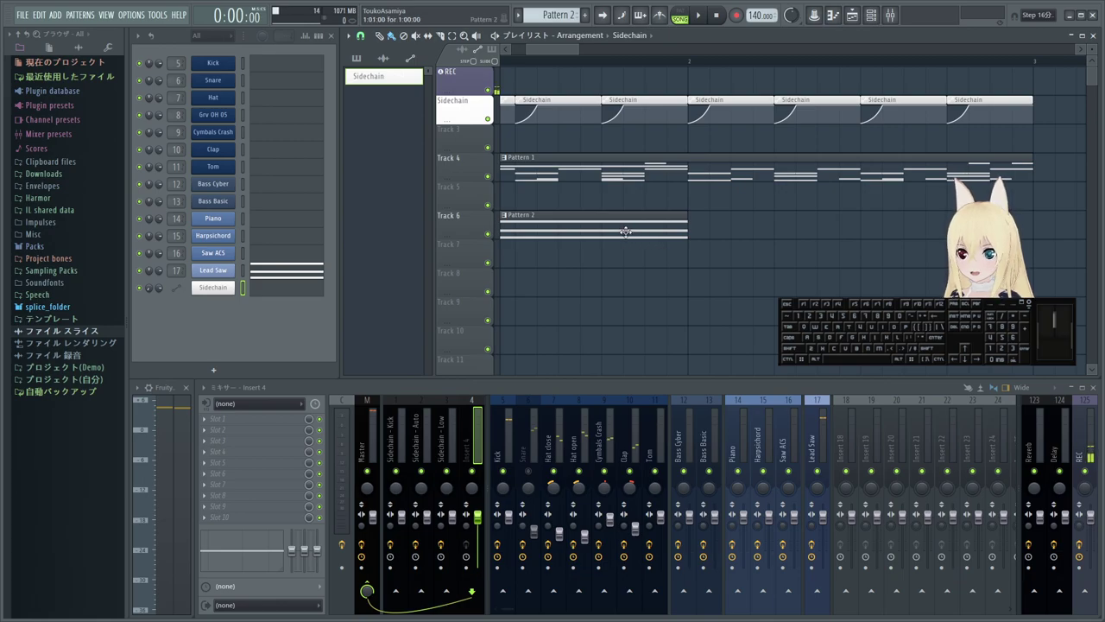
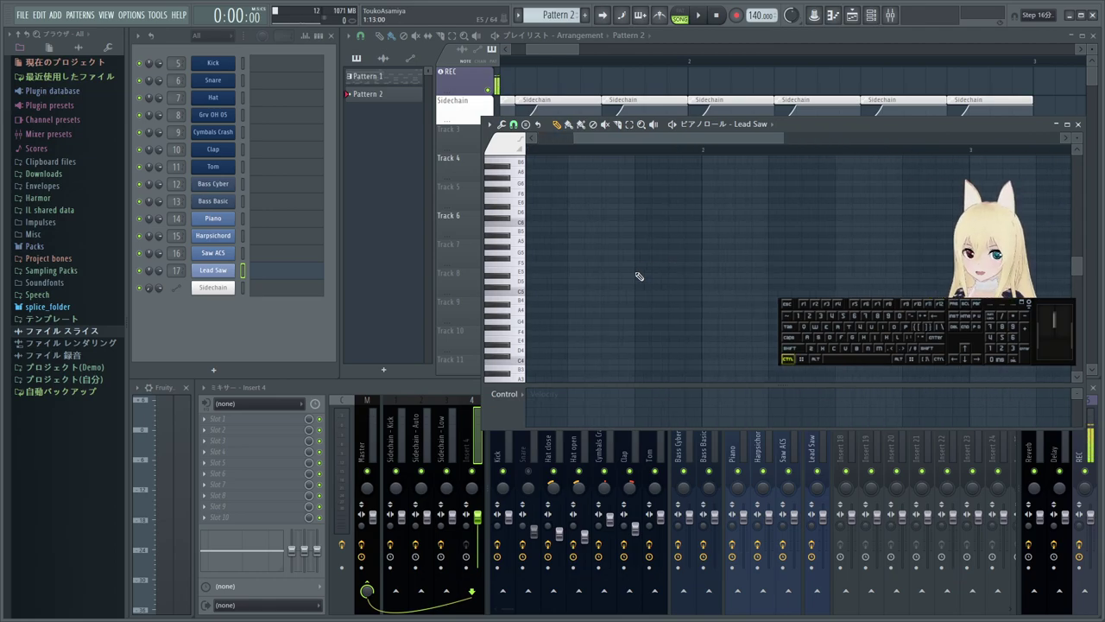
pyautogui.middleClick(231, 287)
# - Shift the piano roll view to the Bass Cyber note range around G7
pyautogui.middleClick(230, 286)
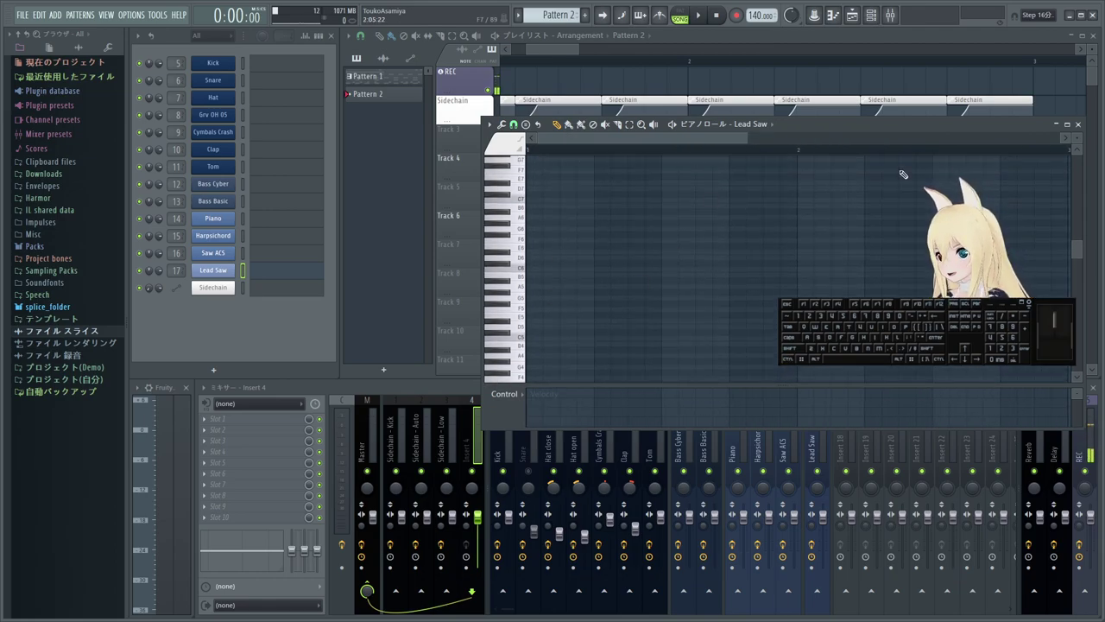
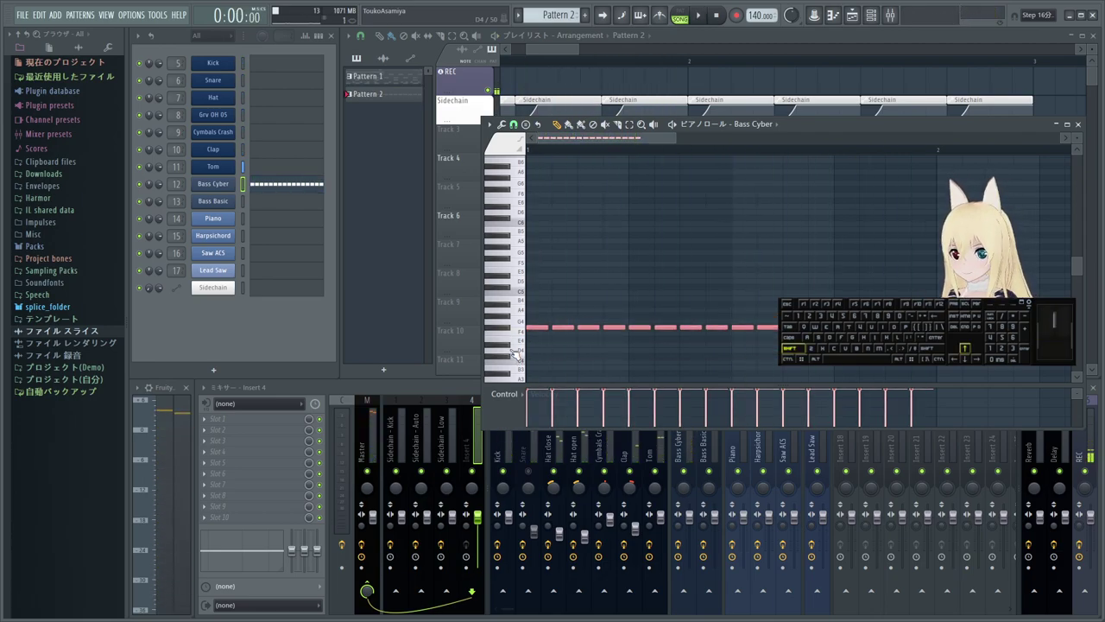
# - Audition the Bass Cyber Pattern 2 bass line several times, stopping at the pattern start
pyautogui.press('shift+Up')
pyautogui.press('space')
pyautogui.press('space')
pyautogui.press('space')
pyautogui.press('space')
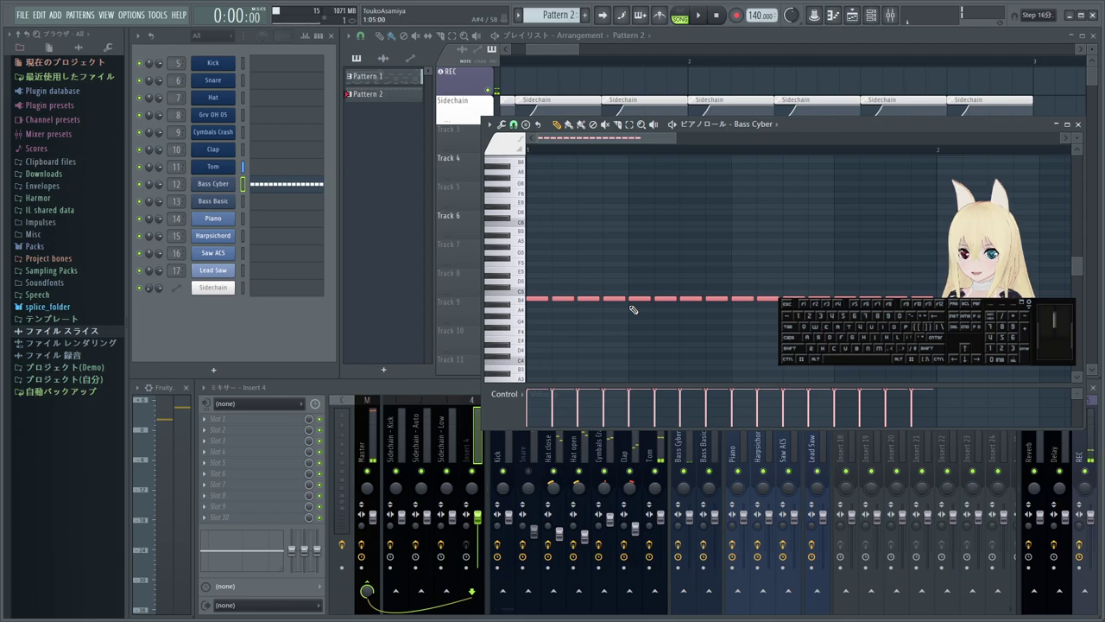
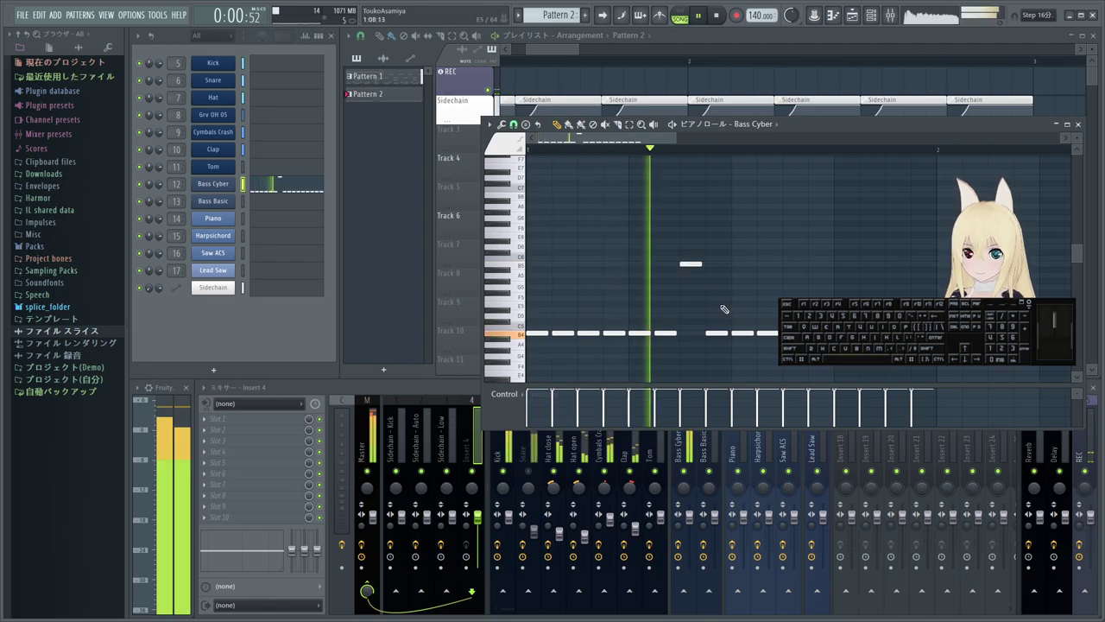
pyautogui.press('space')
pyautogui.press('space')
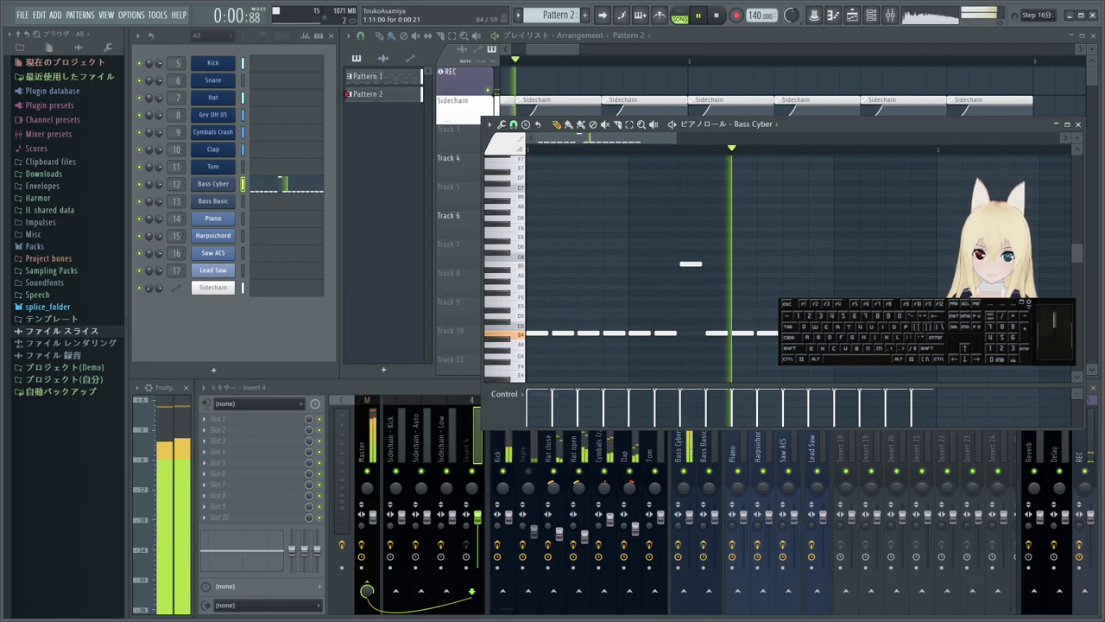
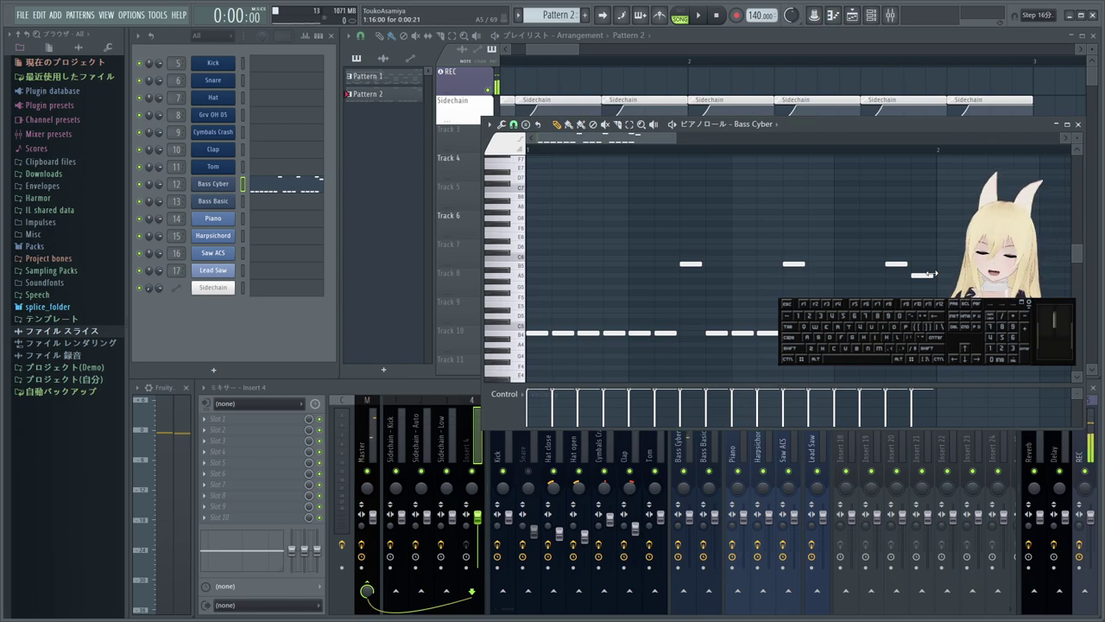
pyautogui.press('space')
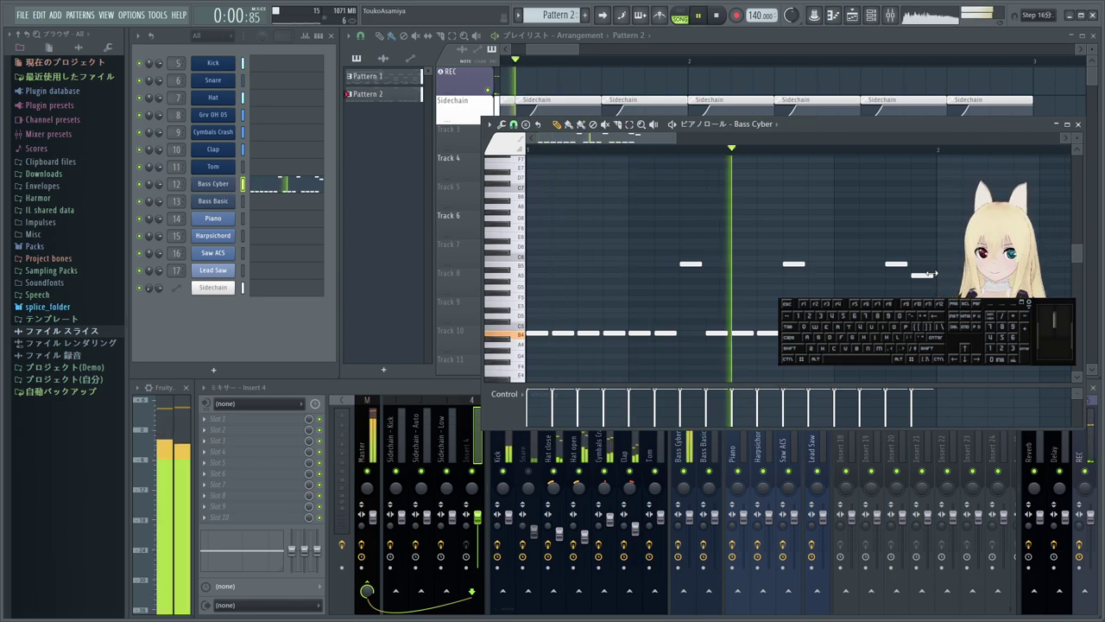
pyautogui.press('space')
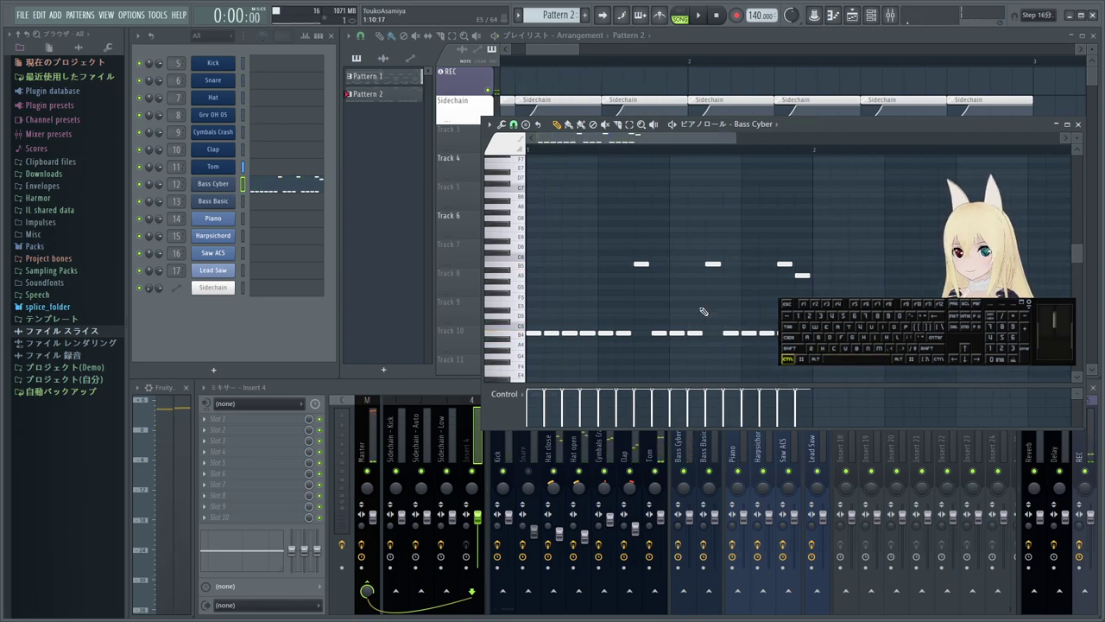
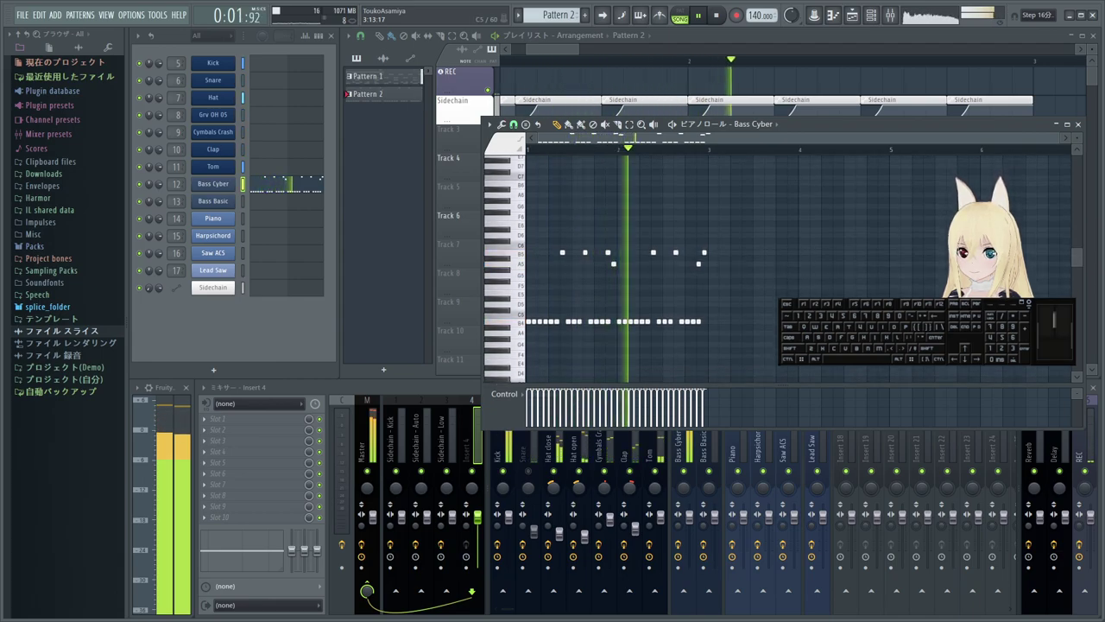
# - Replay the Bass Cyber line a few more times while bringing its notes into view
pyautogui.press('space')
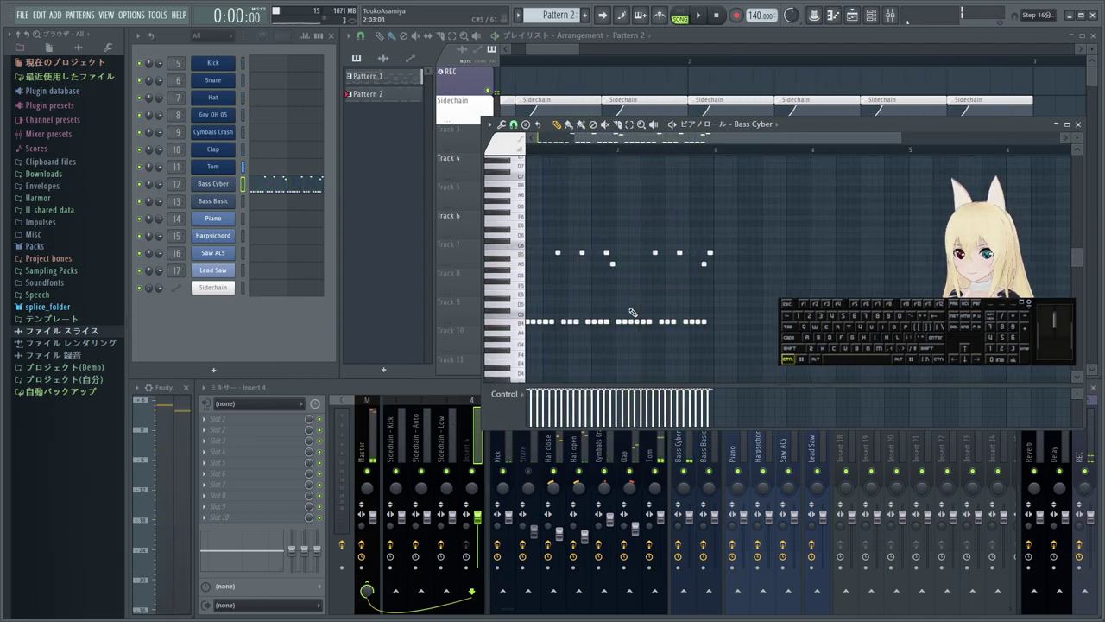
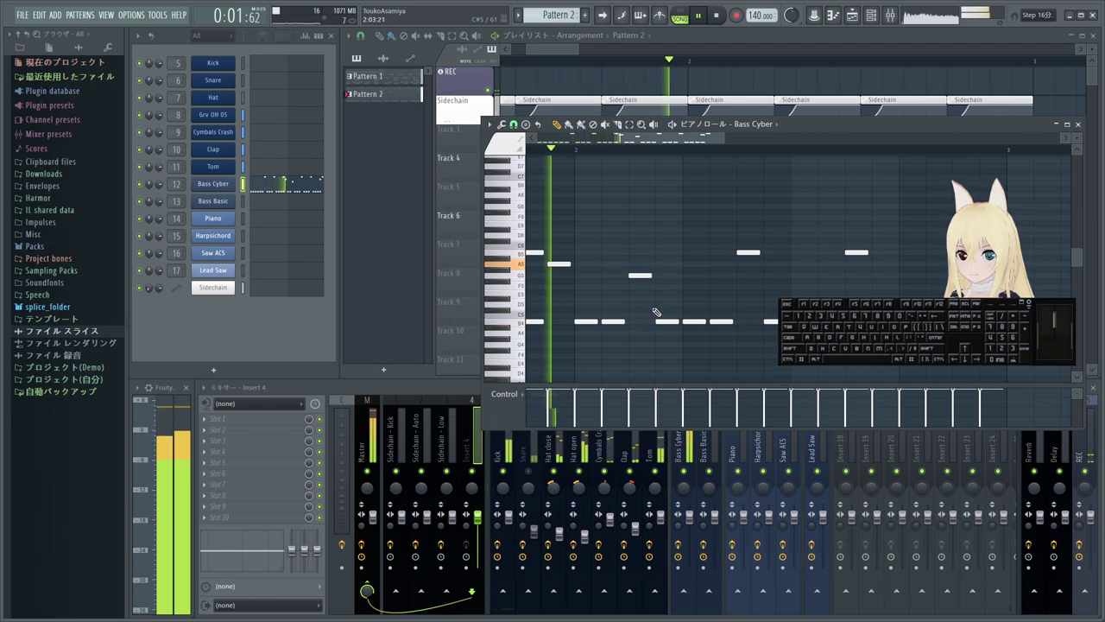
pyautogui.press('space')
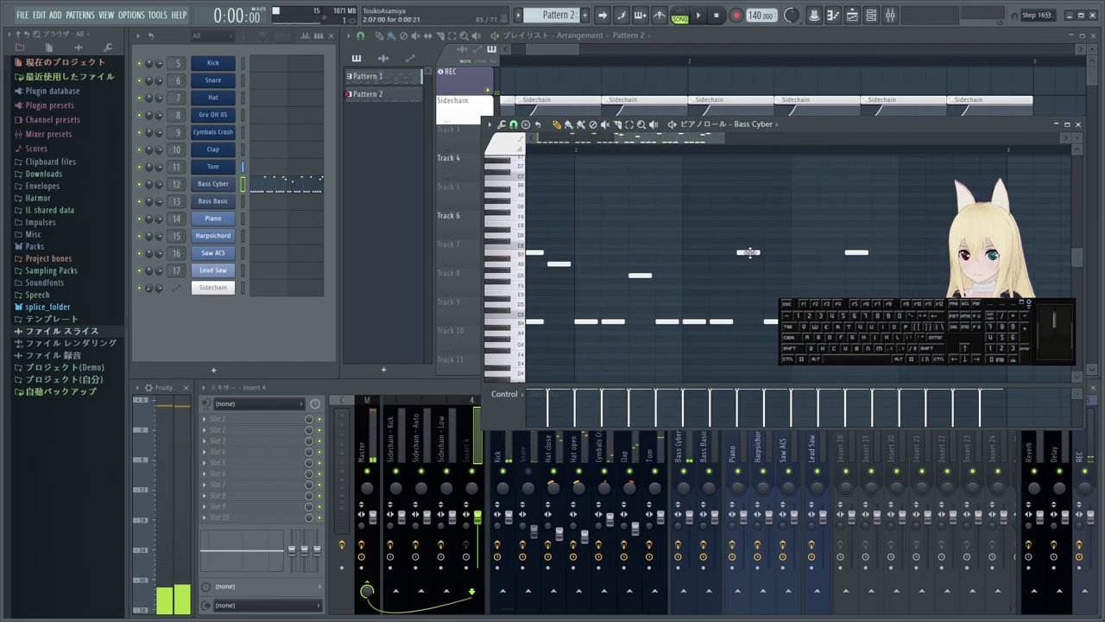
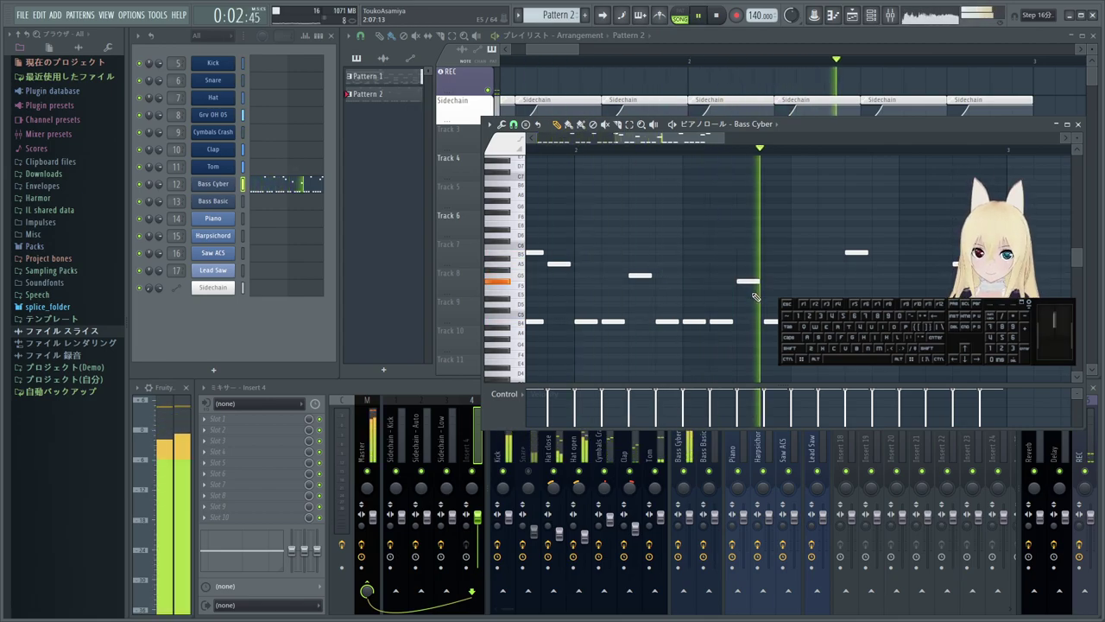
pyautogui.press('space')
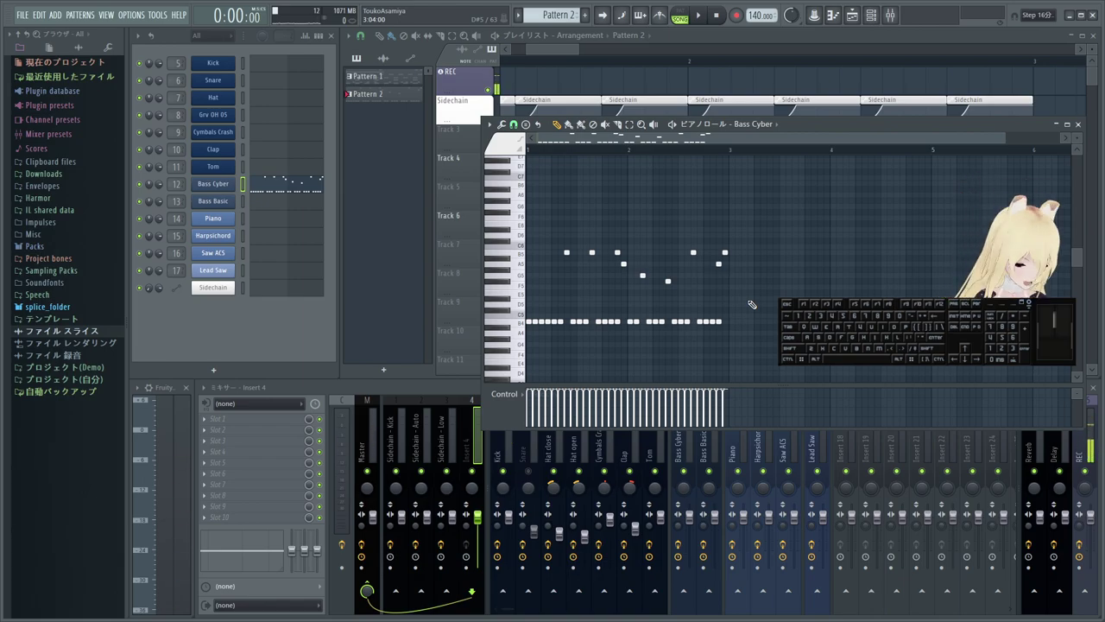
pyautogui.press('space')
pyautogui.press('space')
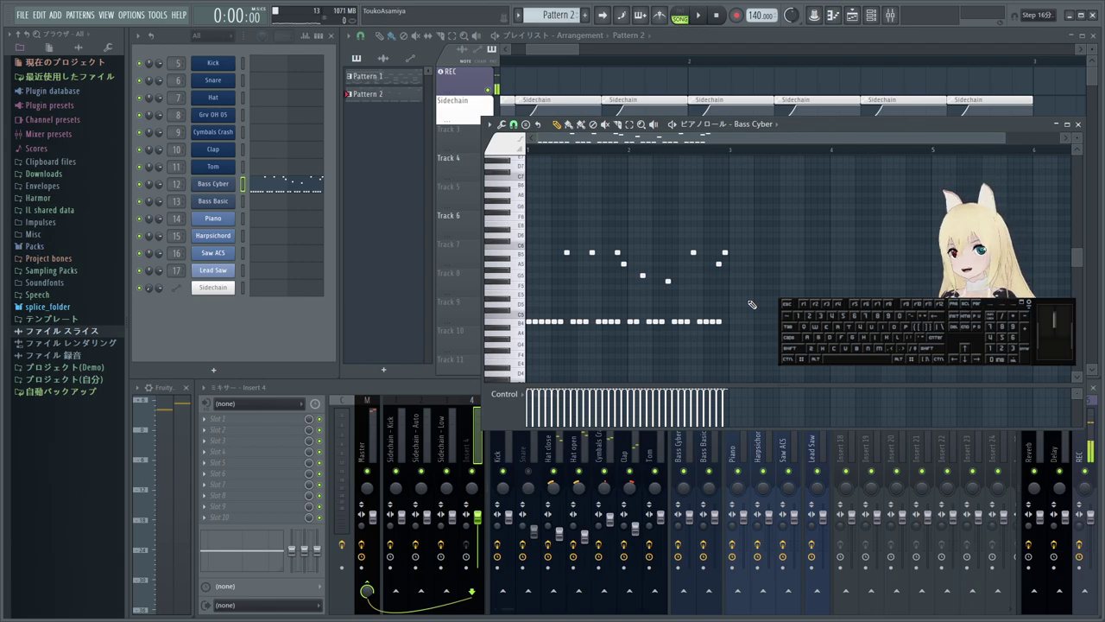
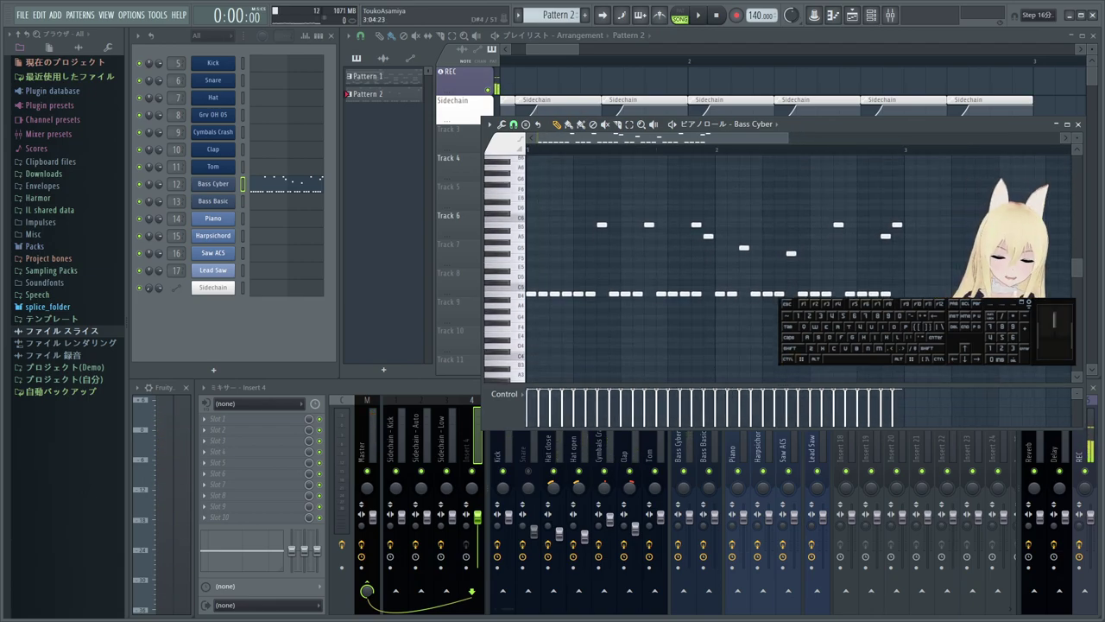
# - Play back the bass pattern once to check the note added before bar 2
pyautogui.press('space')
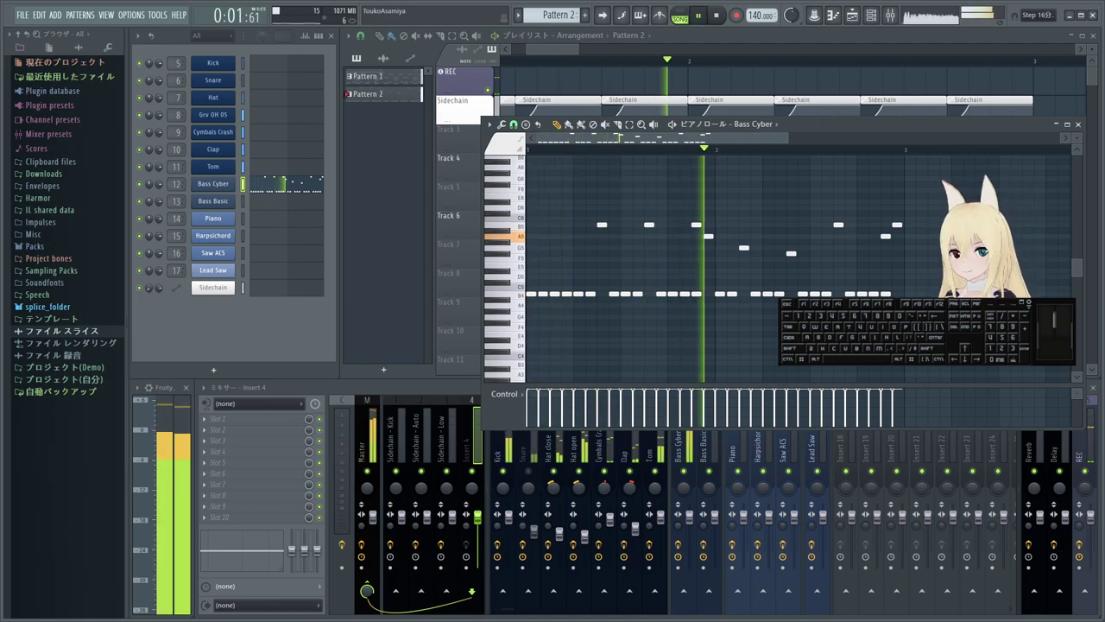
pyautogui.press('space')
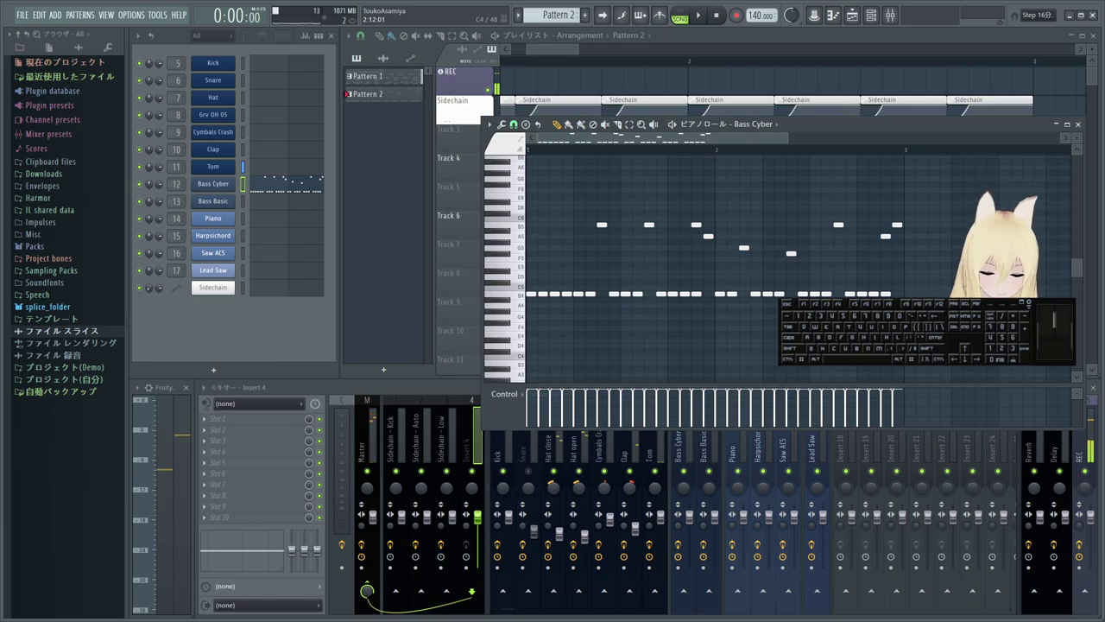
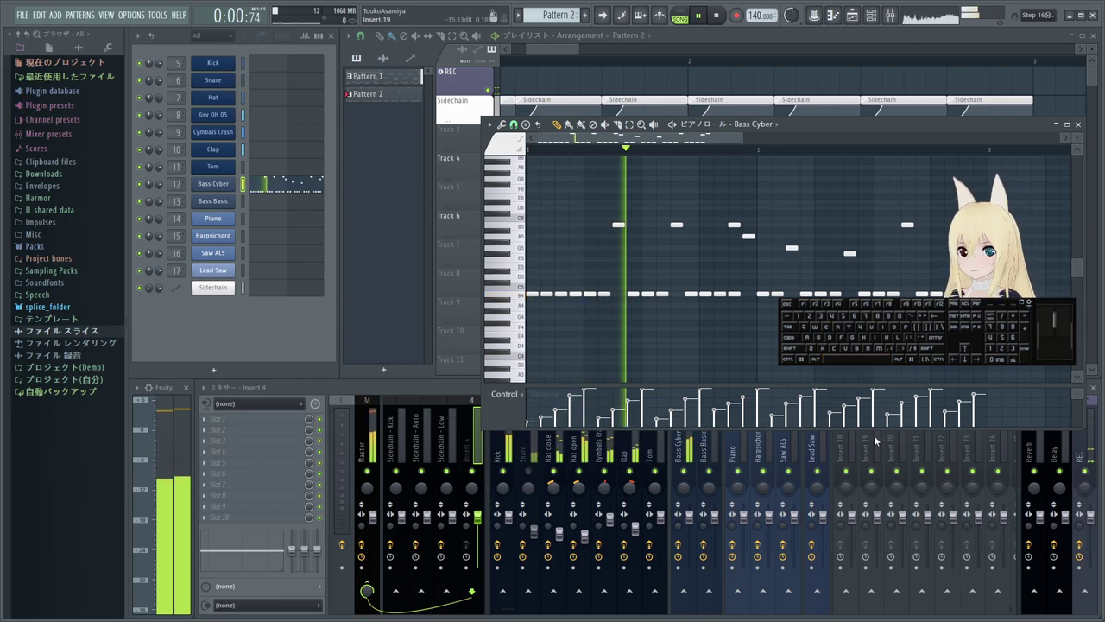
# - Audition the Bass Cyber line to hear the varied note velocities, then stop
pyautogui.press('space')
pyautogui.press('space')
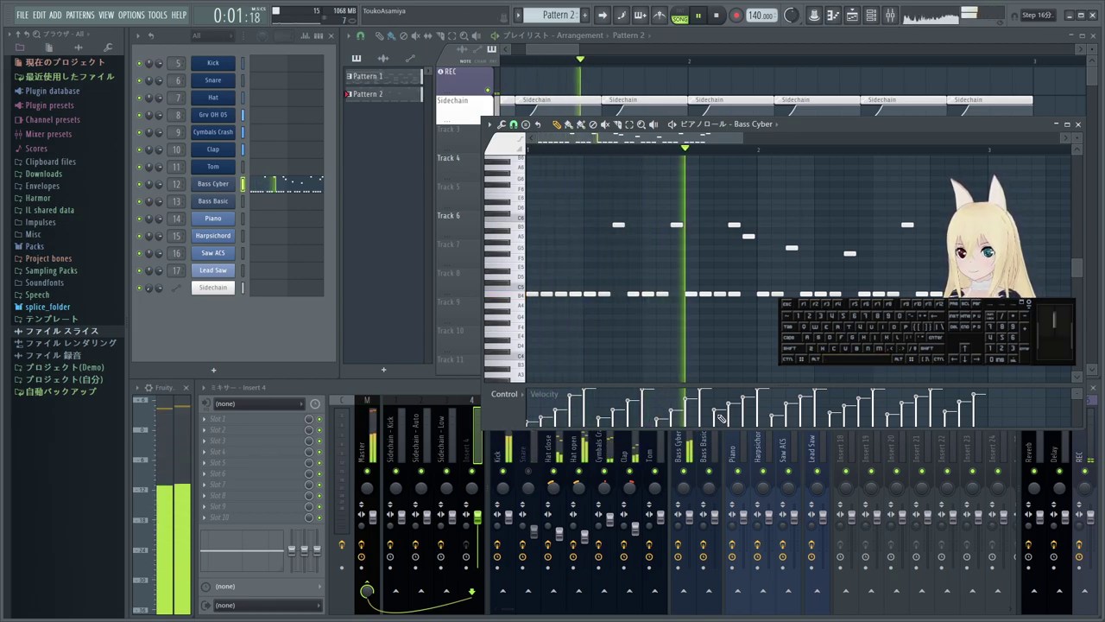
pyautogui.press('space')
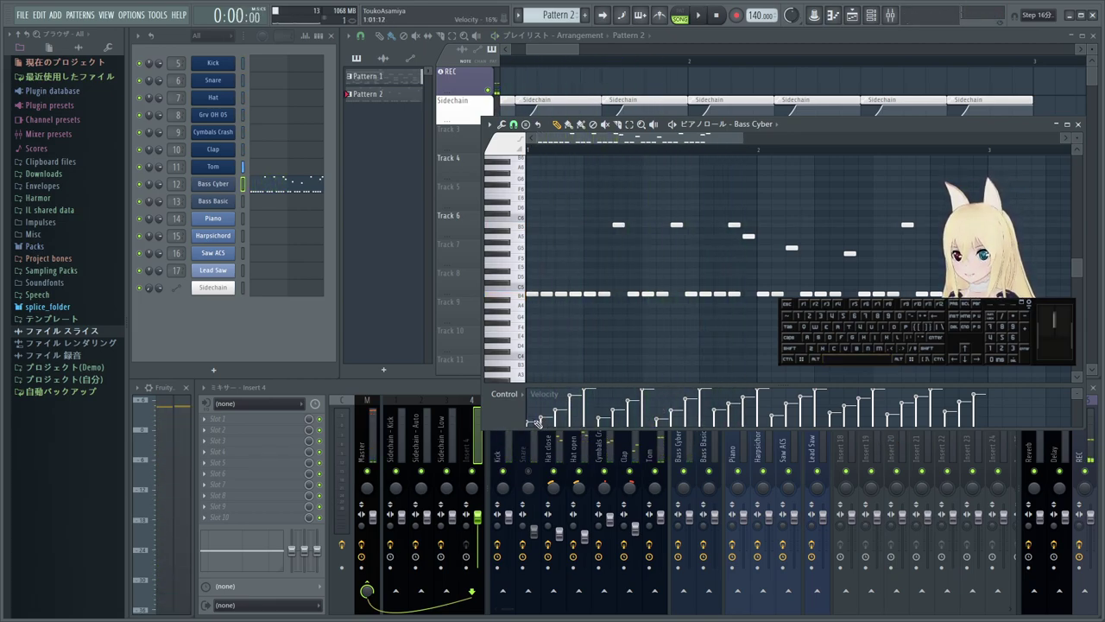
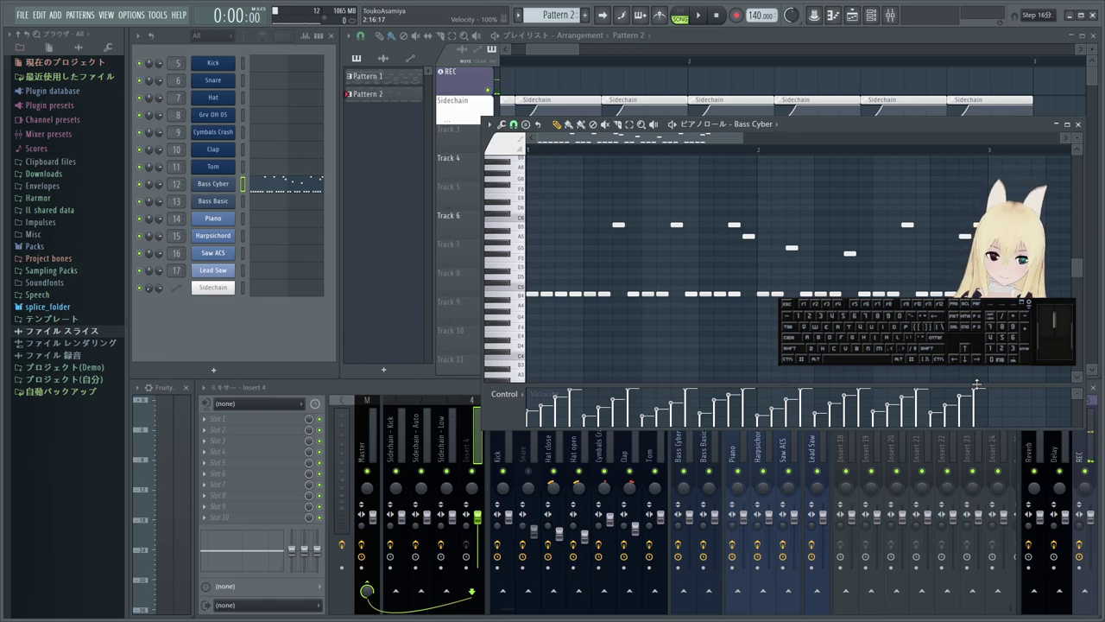
pyautogui.press('space')
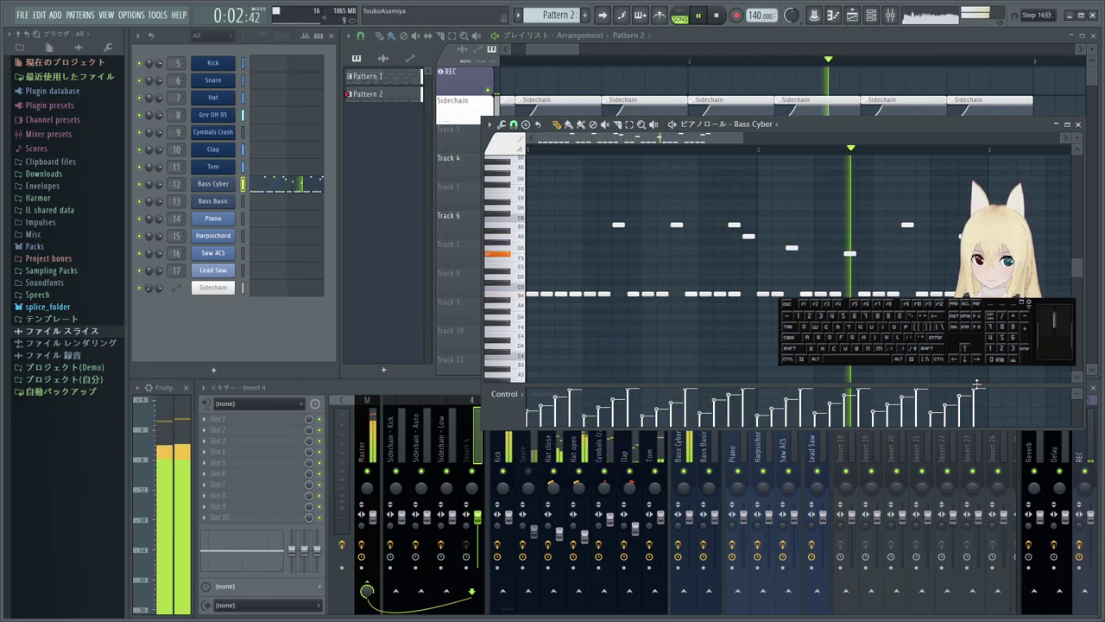
pyautogui.press('space')
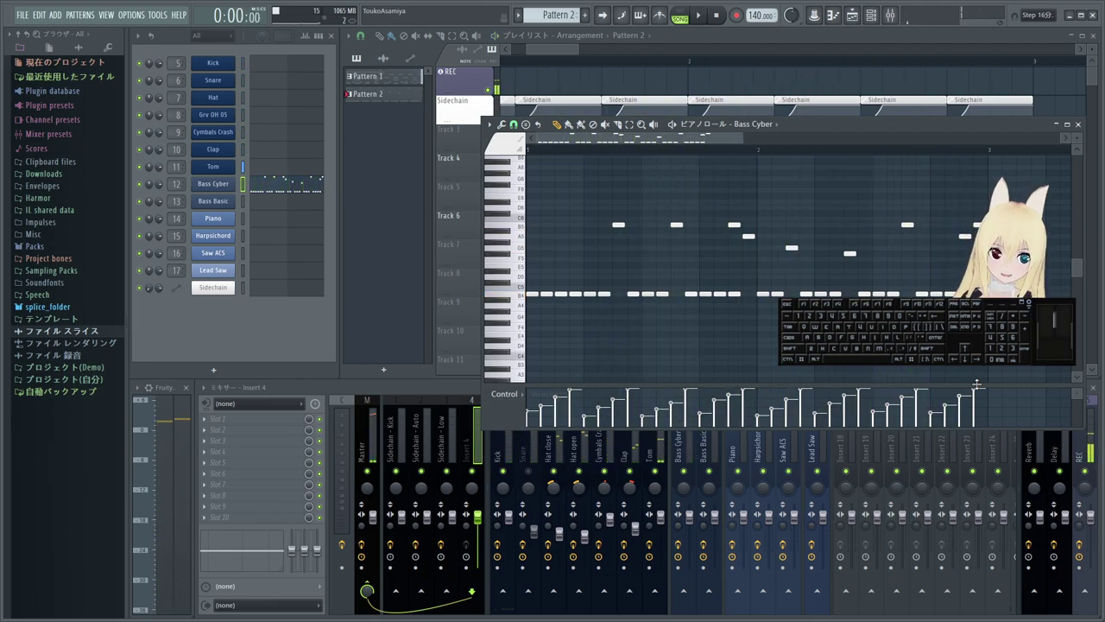
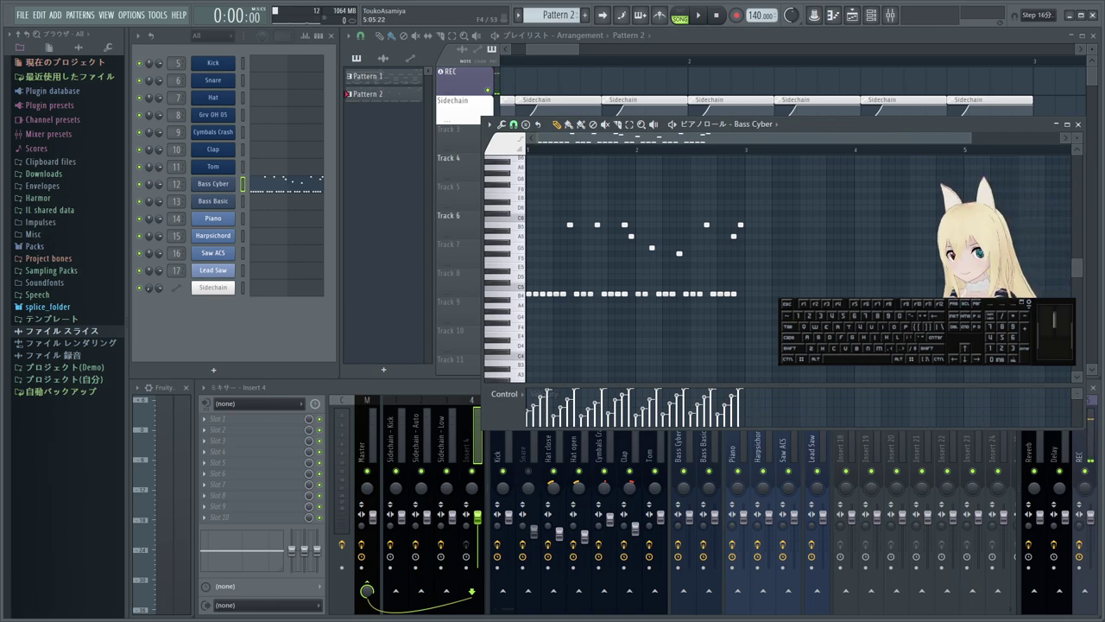
# - Stop playback and confirm Track 3's new name 'Psyche Bass 16th step'
pyautogui.press('space')
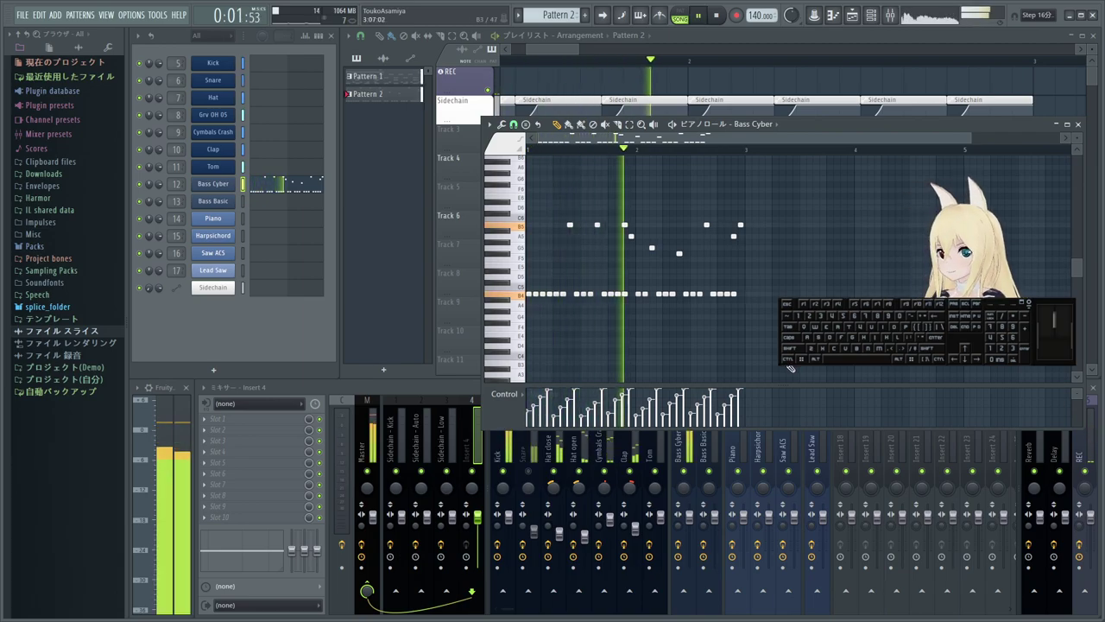
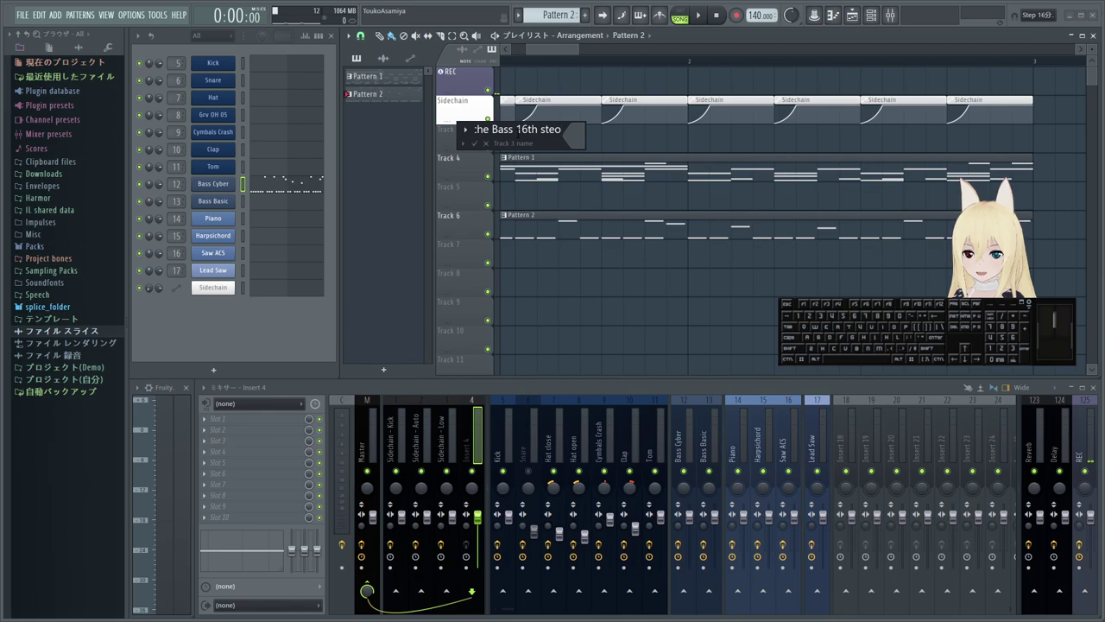
pyautogui.press('BackSpace')
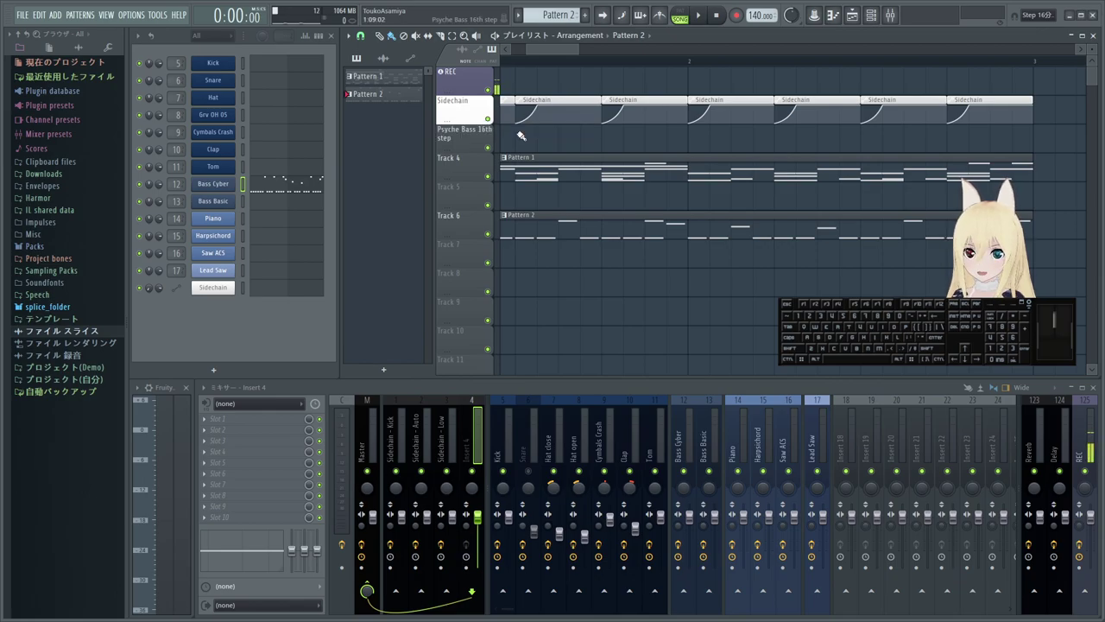
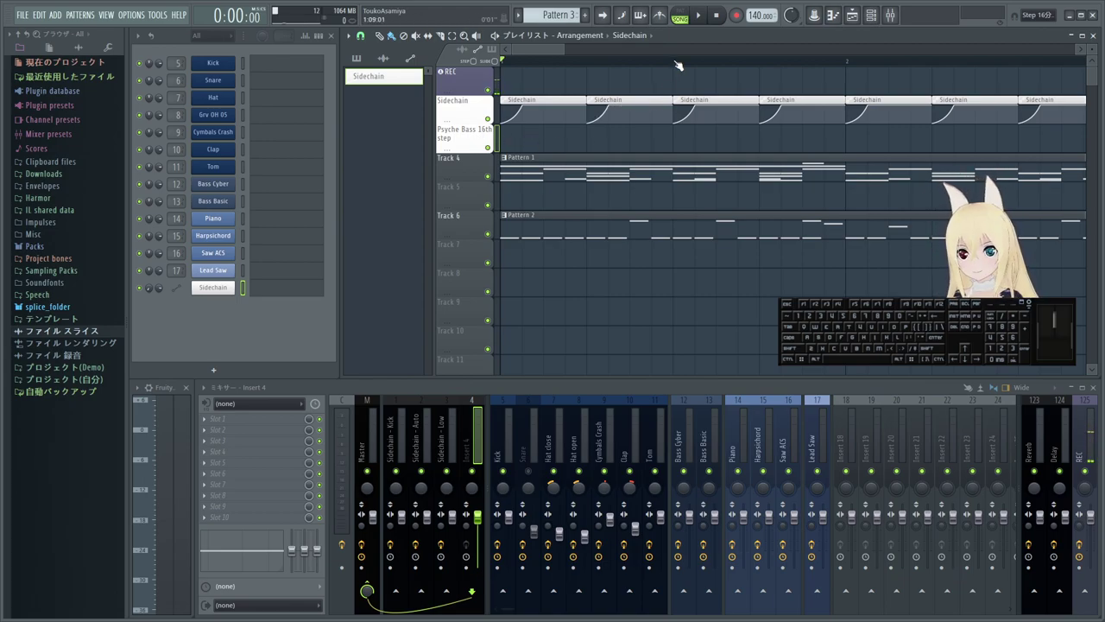
# - Bring up the effect plugin list for the first empty slot on mixer Insert 4
pyautogui.rightClick(489, 140)
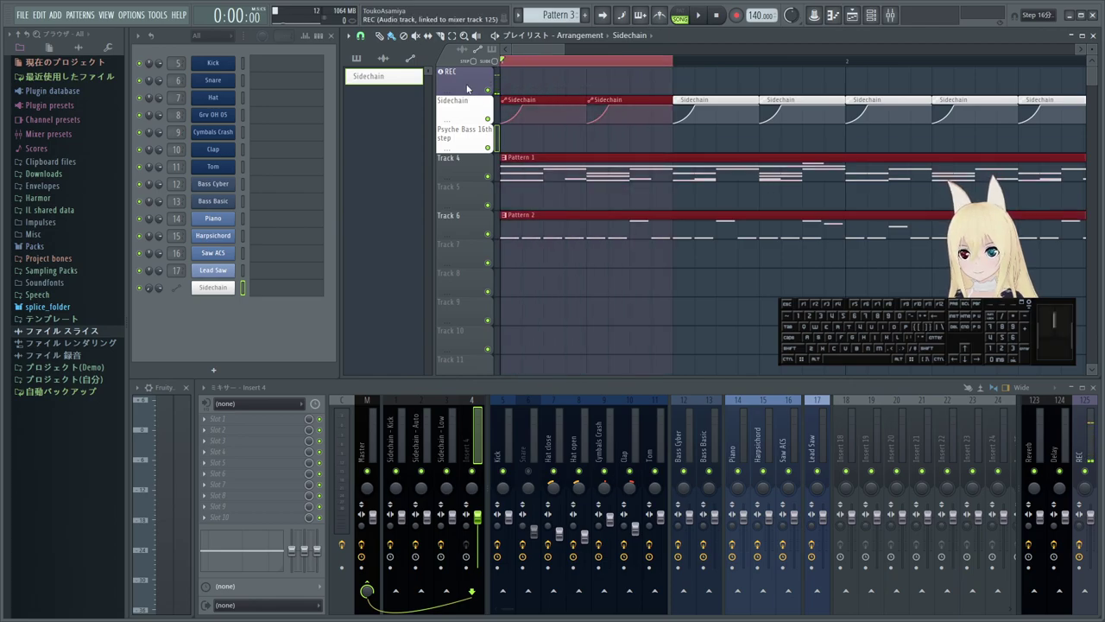
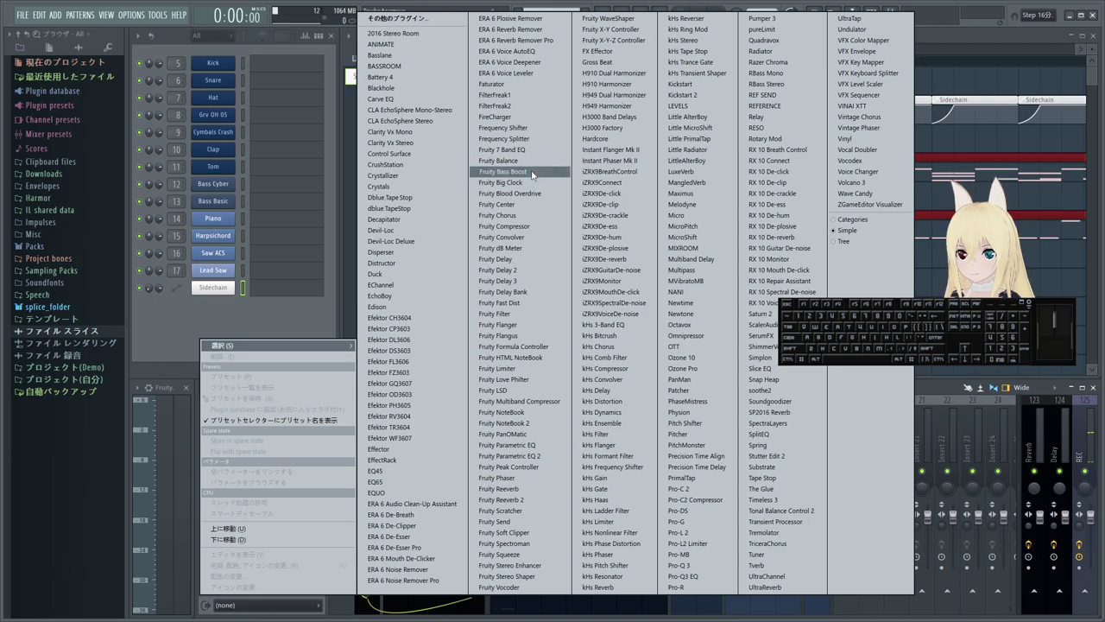
# - Load Fruity 7 Band EQ into Insert 4's slot, close it and reach the slot's Replace options
pyautogui.click(230, 286)
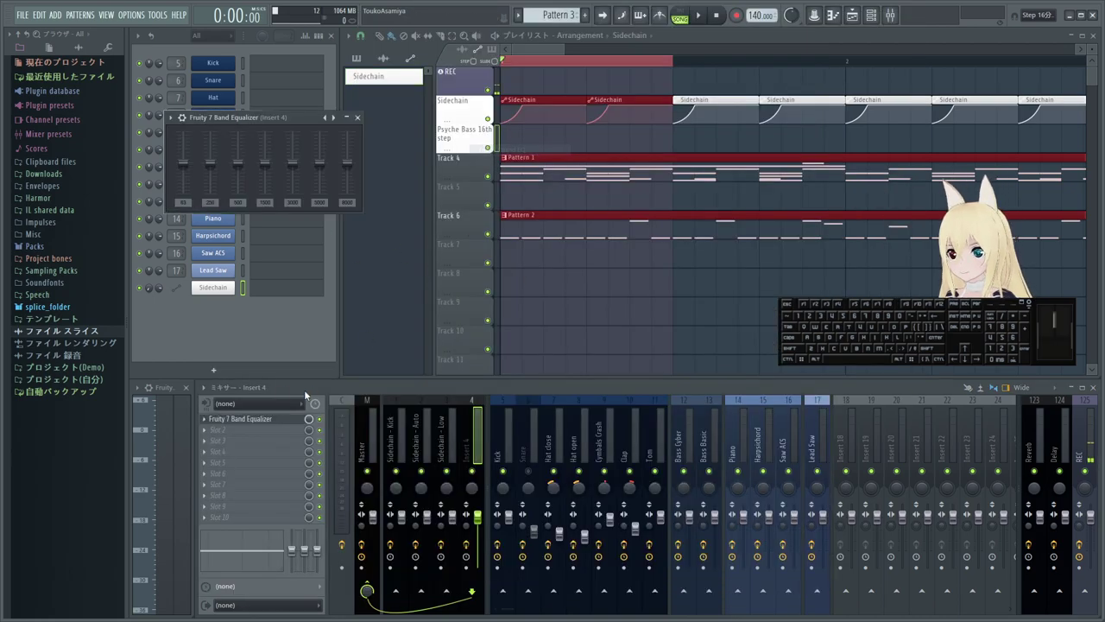
pyautogui.click(356, 116)
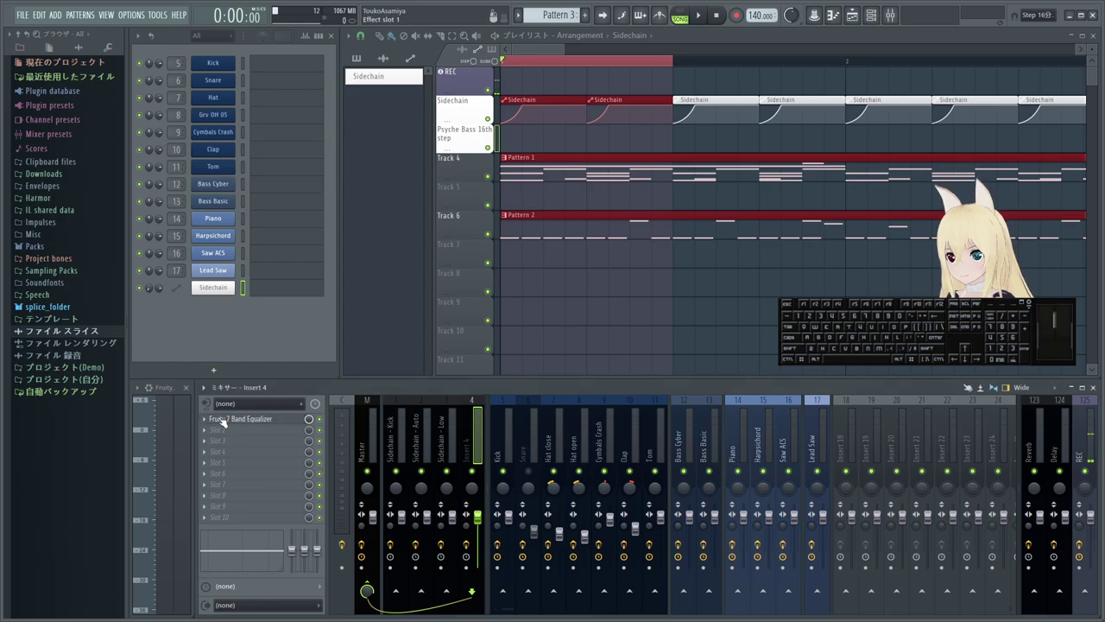
pyautogui.click(206, 421)
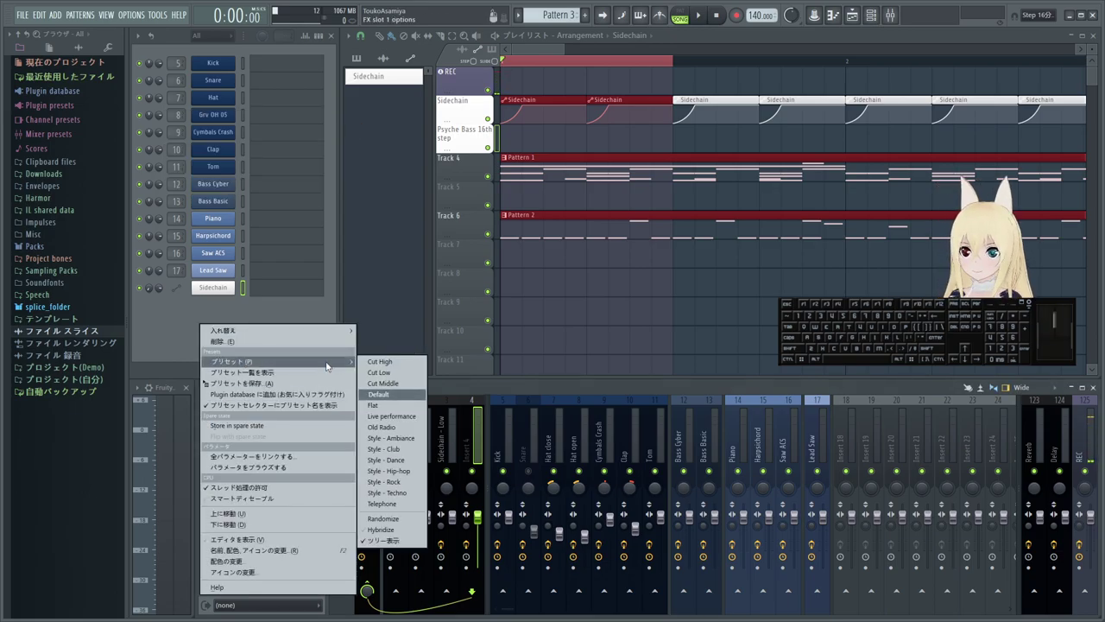
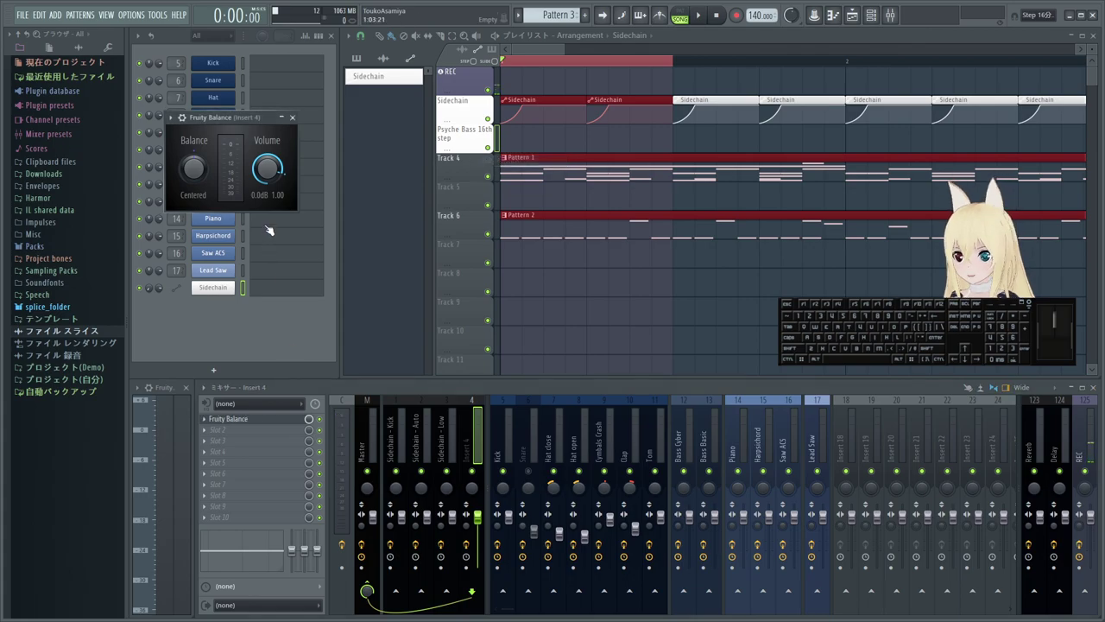
# - Create a volume automation clip for Insert 4's Fruity Balance and start naming it Psyche Bass
pyautogui.rightClick(273, 165)
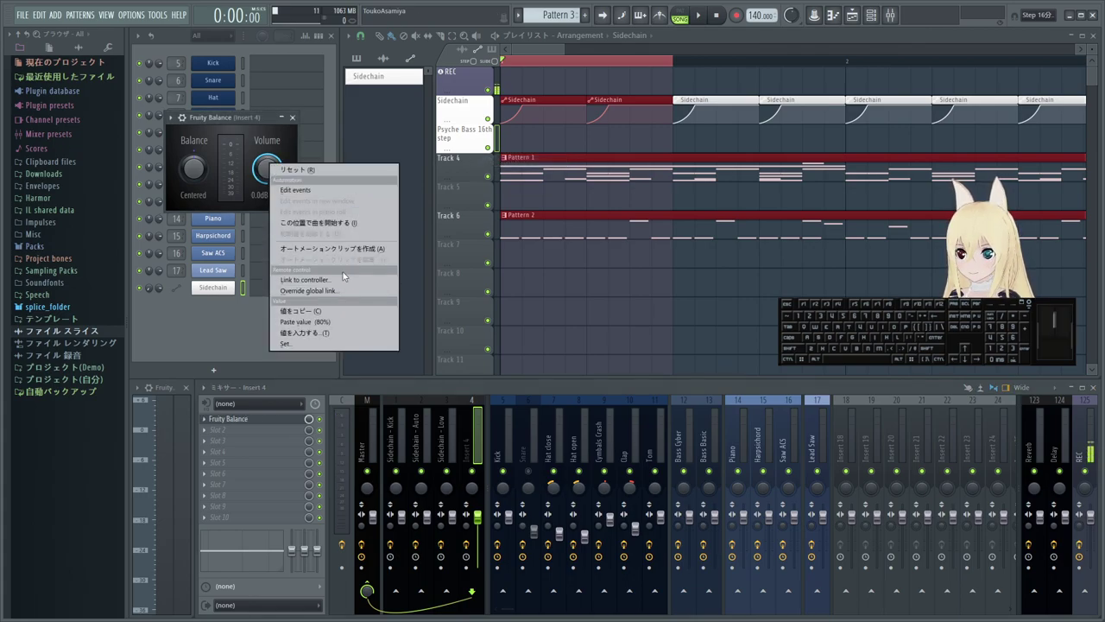
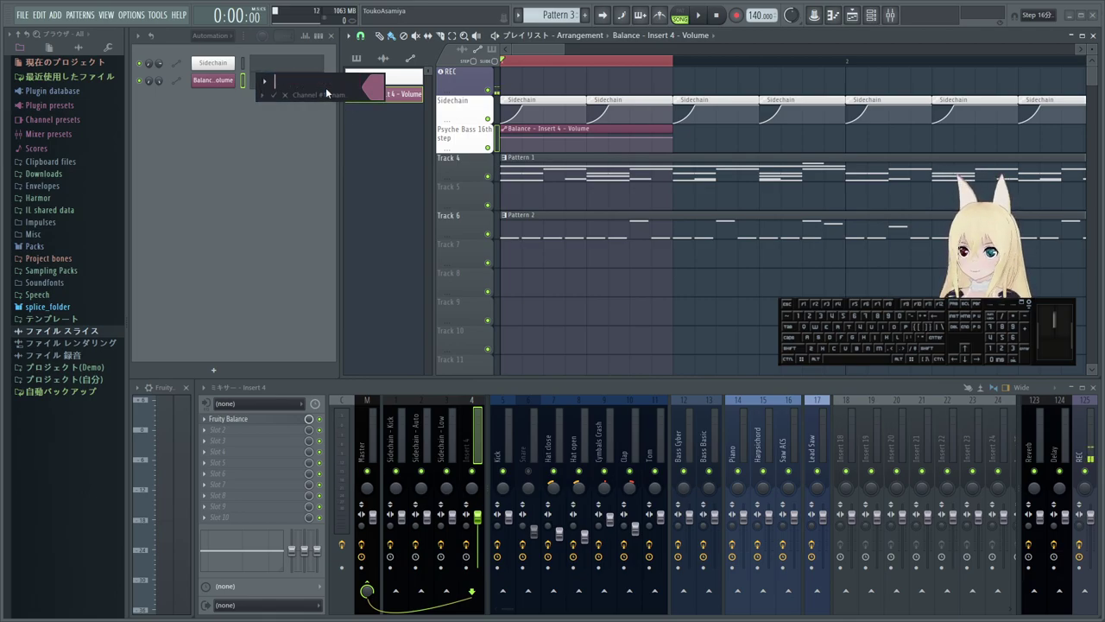
pyautogui.press('s')
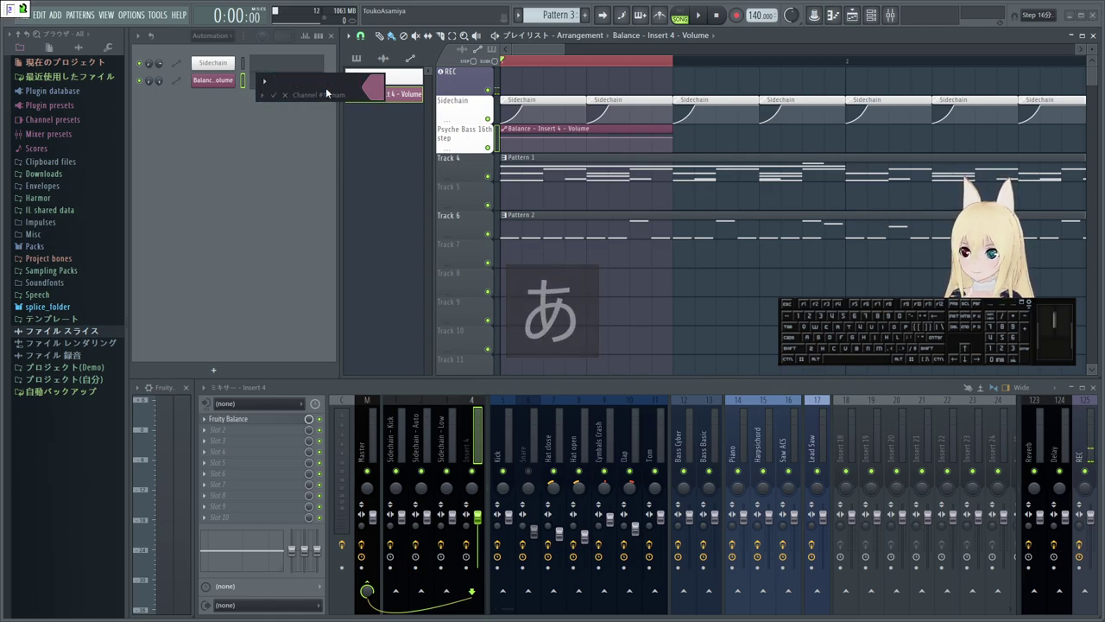
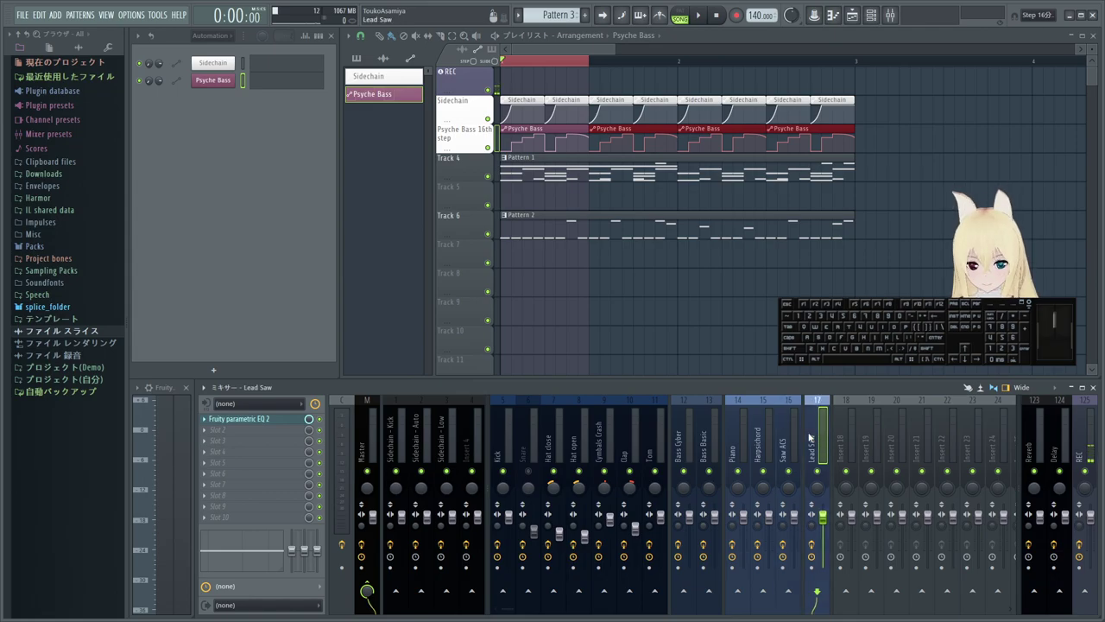
# - Send the Bass Cyber mixer track's signal into Insert 4
pyautogui.click(684, 445)
pyautogui.click(373, 583)
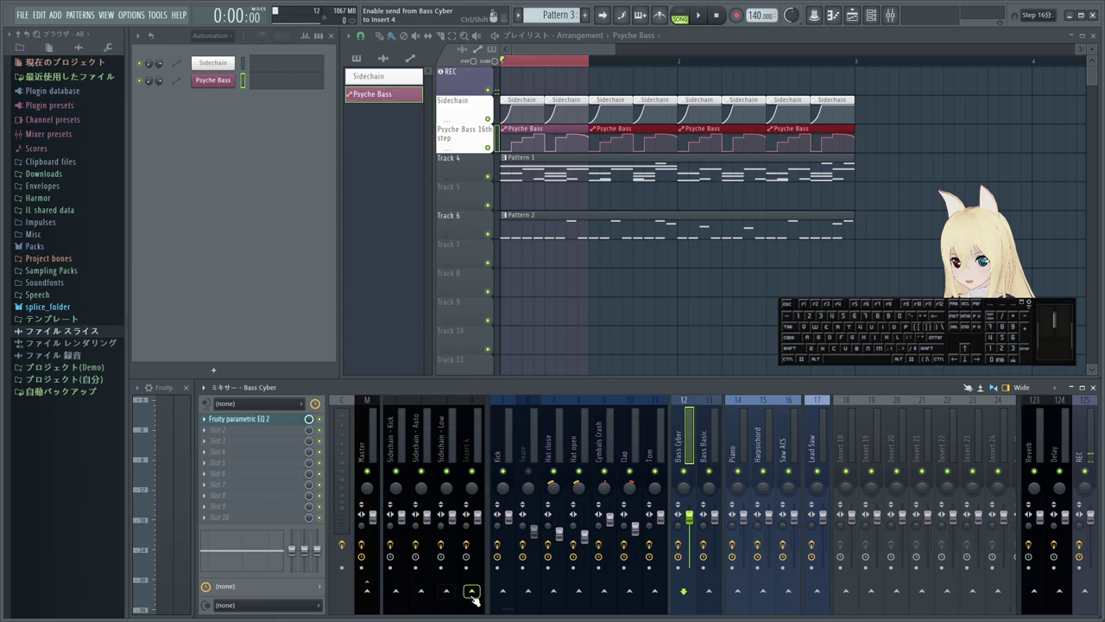
pyautogui.click(473, 598)
# - Play and stop the song to hear the Fruity Balance automation on Bass Cyber
pyautogui.press('space')
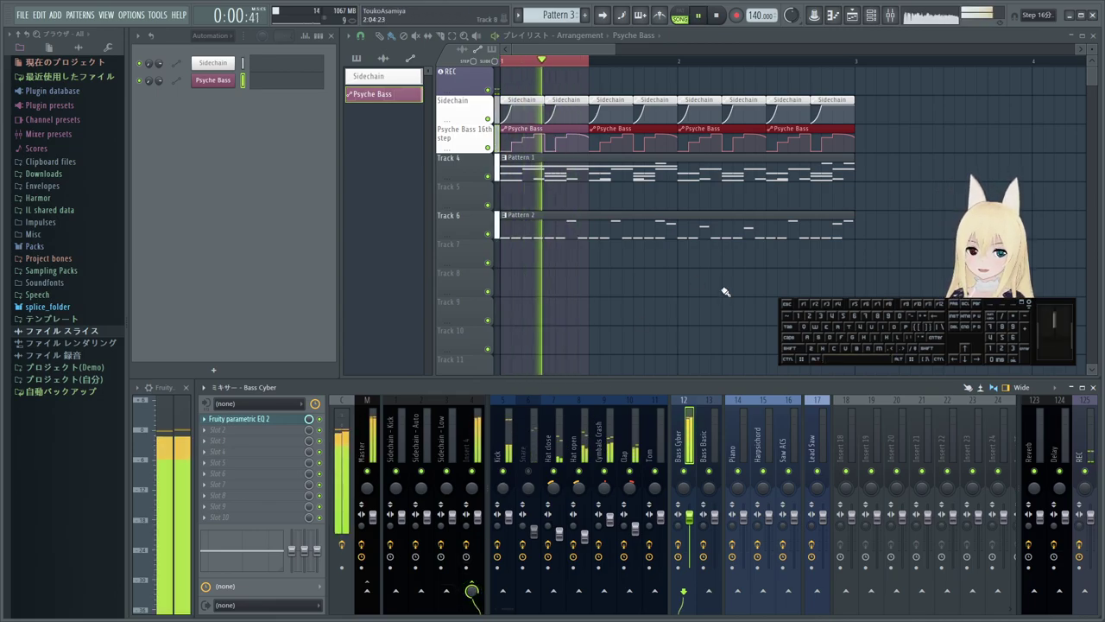
pyautogui.press('space')
pyautogui.doubleClick(857, 60)
pyautogui.press('space')
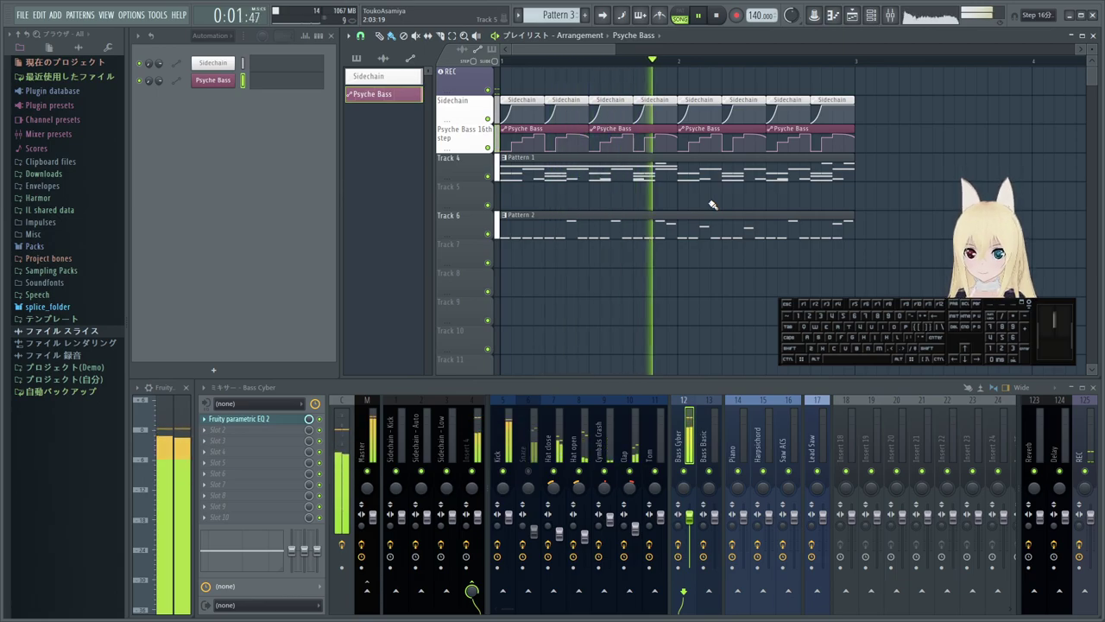
pyautogui.press('space')
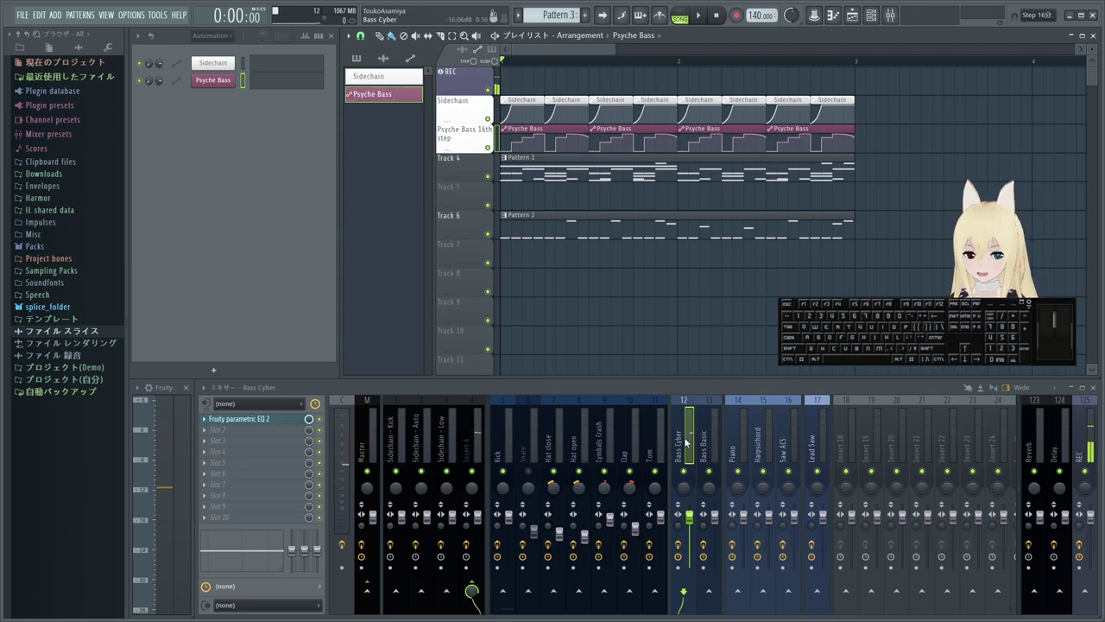
# - Revisit the Bass Cyber track and deselect the automation clips in the playlist
pyautogui.doubleClick(679, 443)
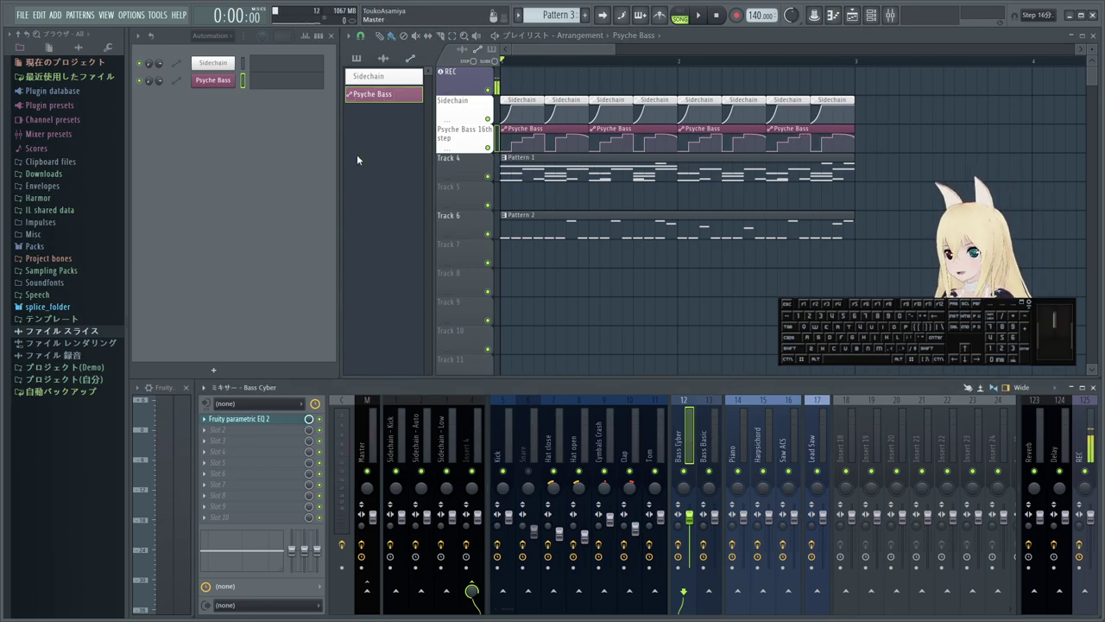
pyautogui.middleClick(381, 99)
pyautogui.click(378, 91)
pyautogui.click(431, 273)
pyautogui.press('Return')
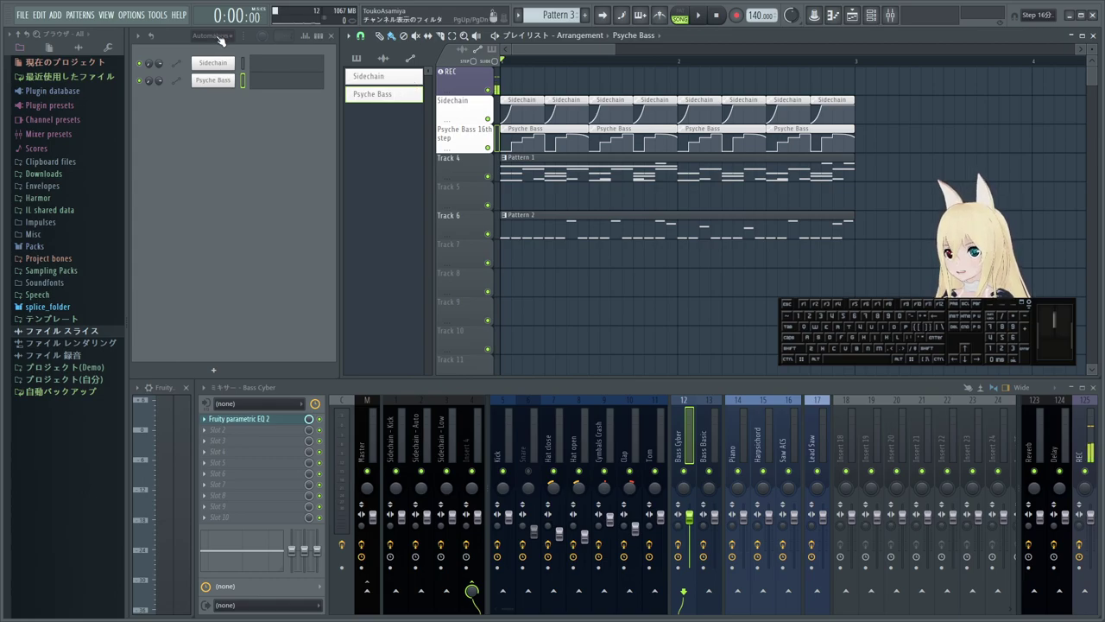
# - Set the channel rack's group filter to All so every channel is listed
pyautogui.click(489, 140)
pyautogui.click(489, 140)
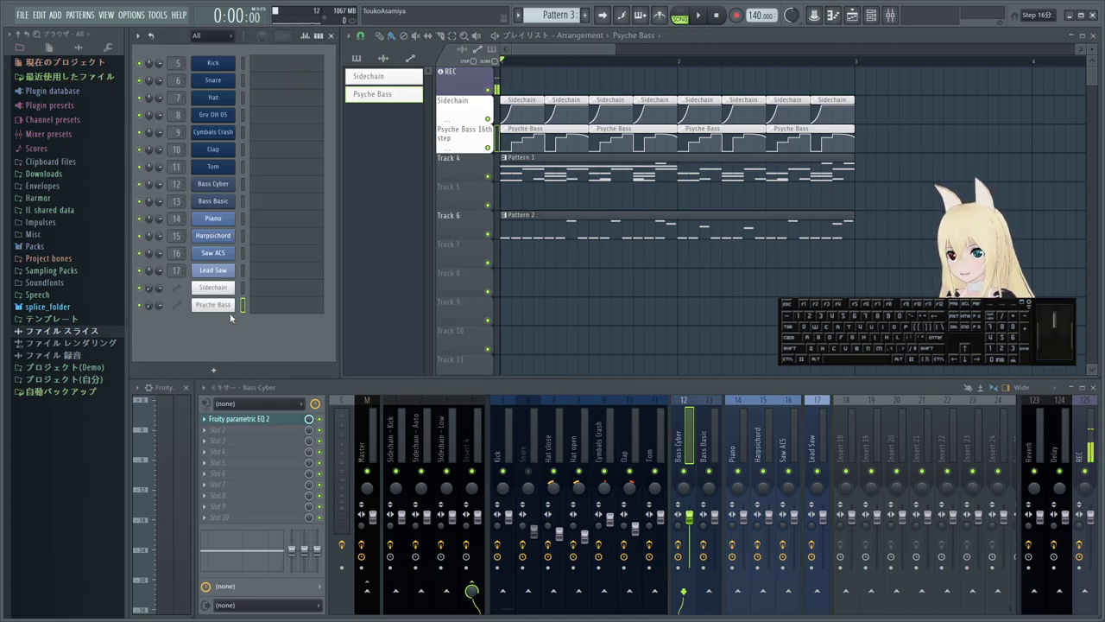
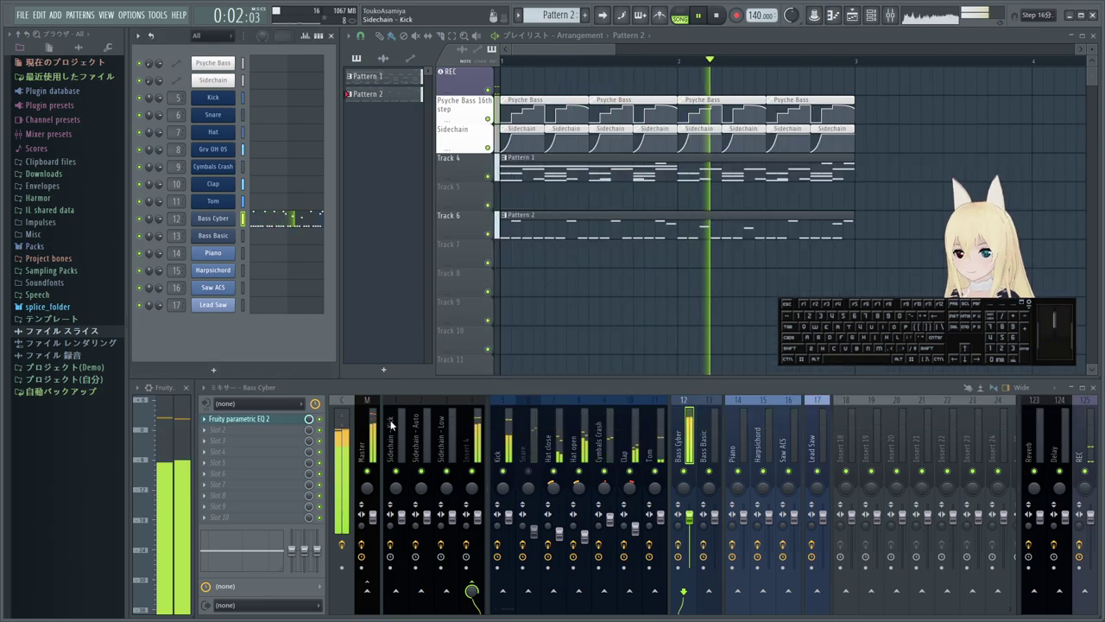
# - Watch Insert 4's Fruity Balance volume stepping during playback, then stop the arrangement
pyautogui.click(484, 423)
pyautogui.click(274, 422)
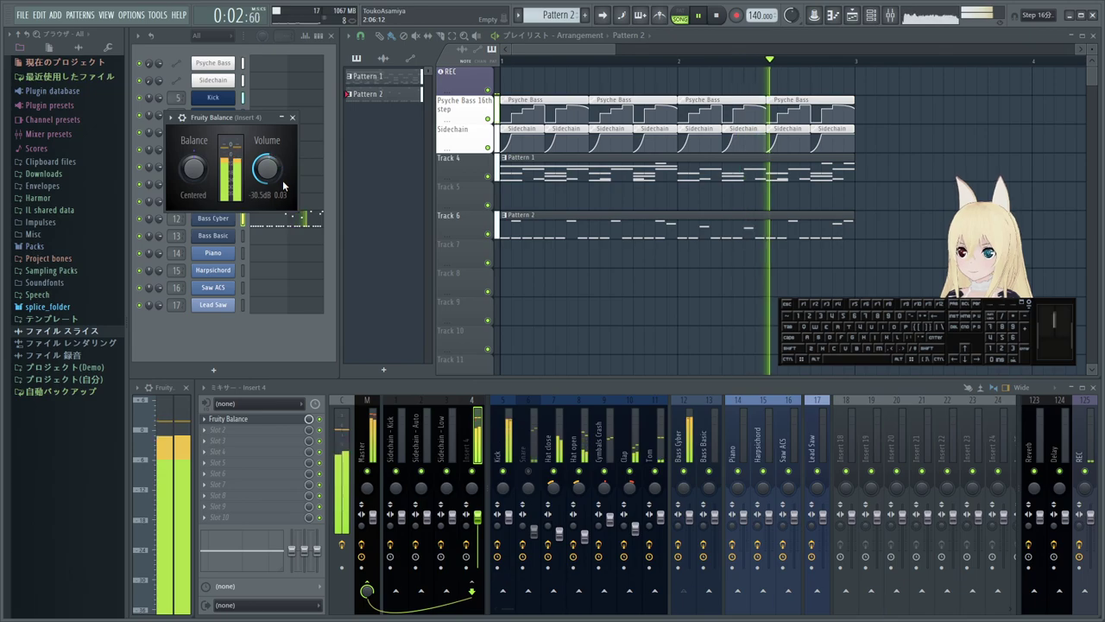
pyautogui.press('space')
pyautogui.click(489, 110)
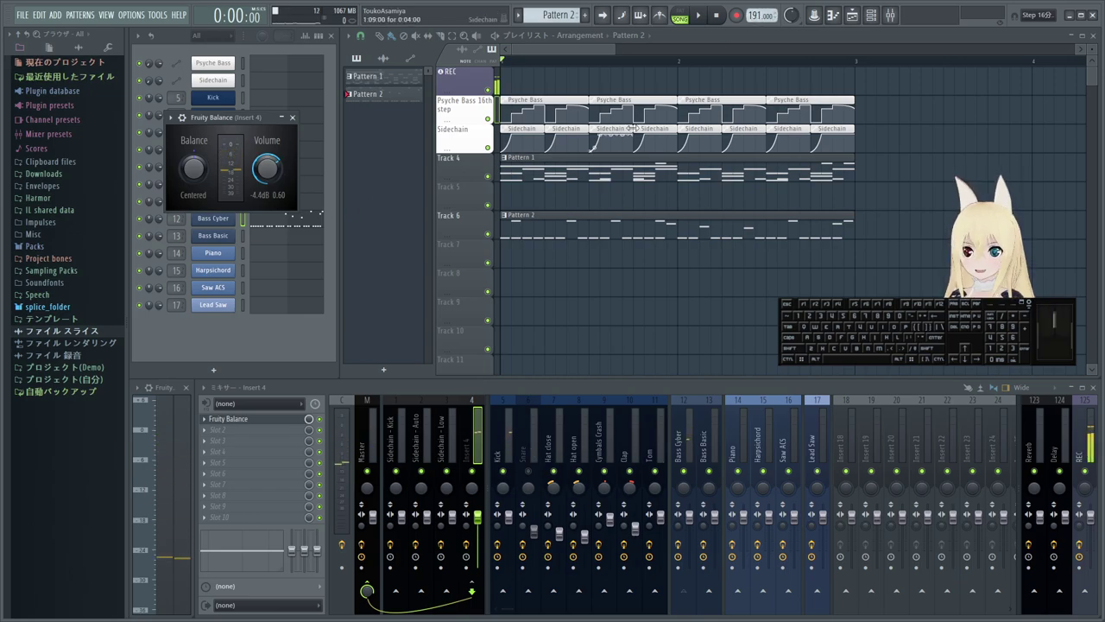
pyautogui.press('space')
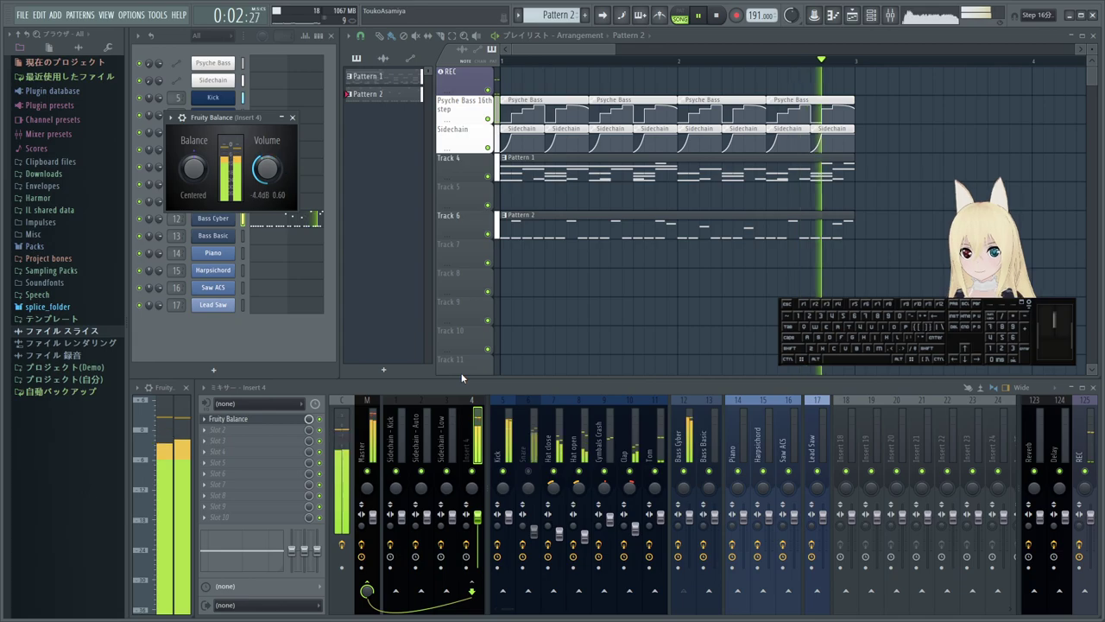
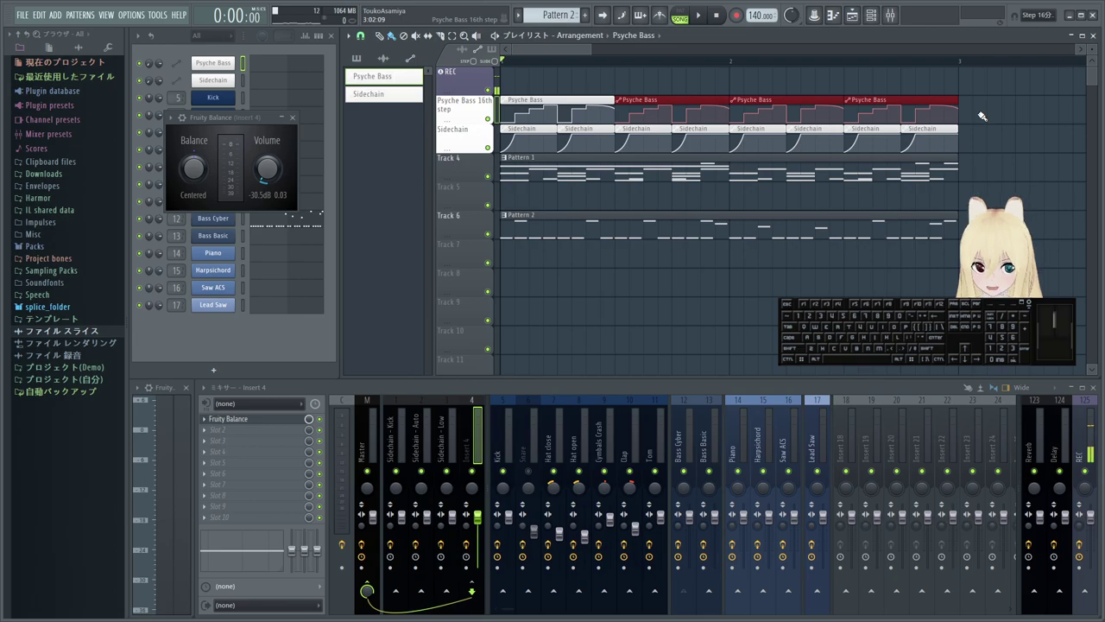
pyautogui.press('space')
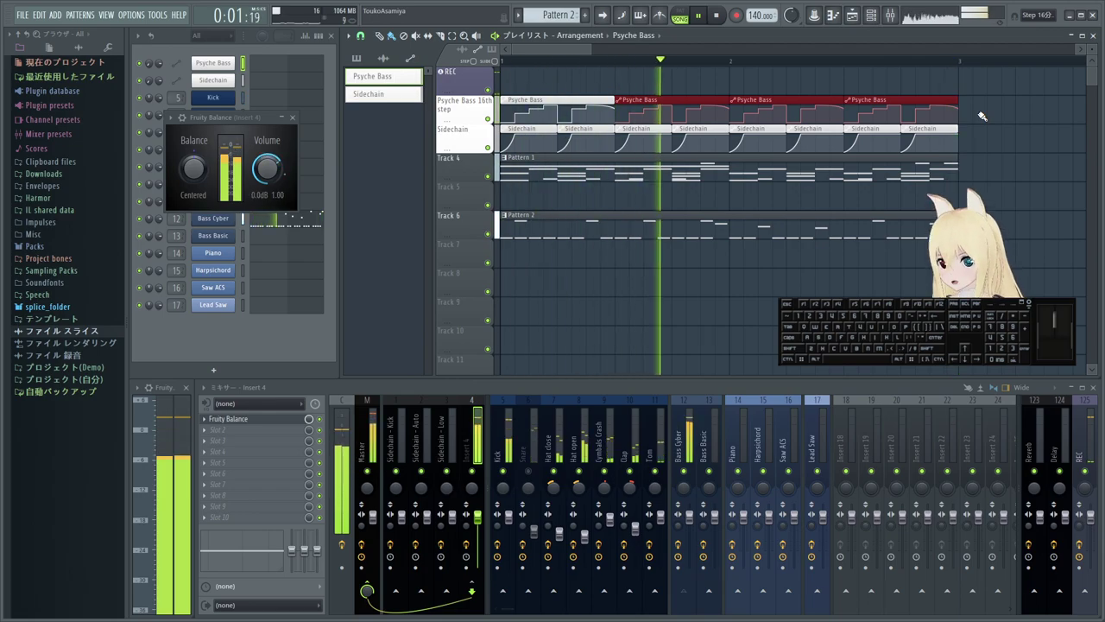
pyautogui.press('space')
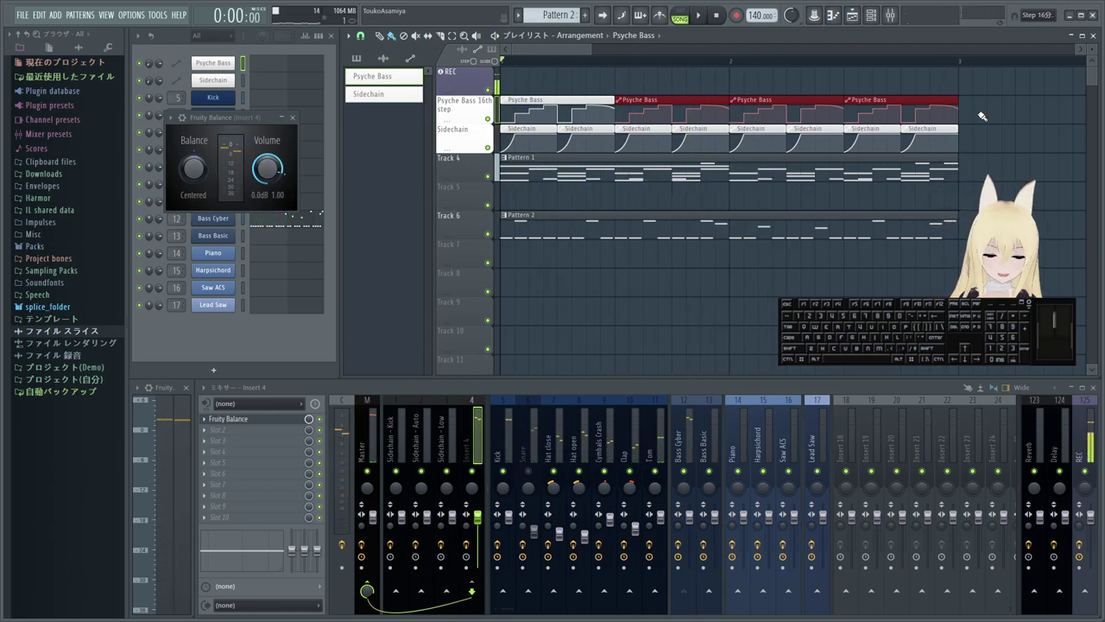
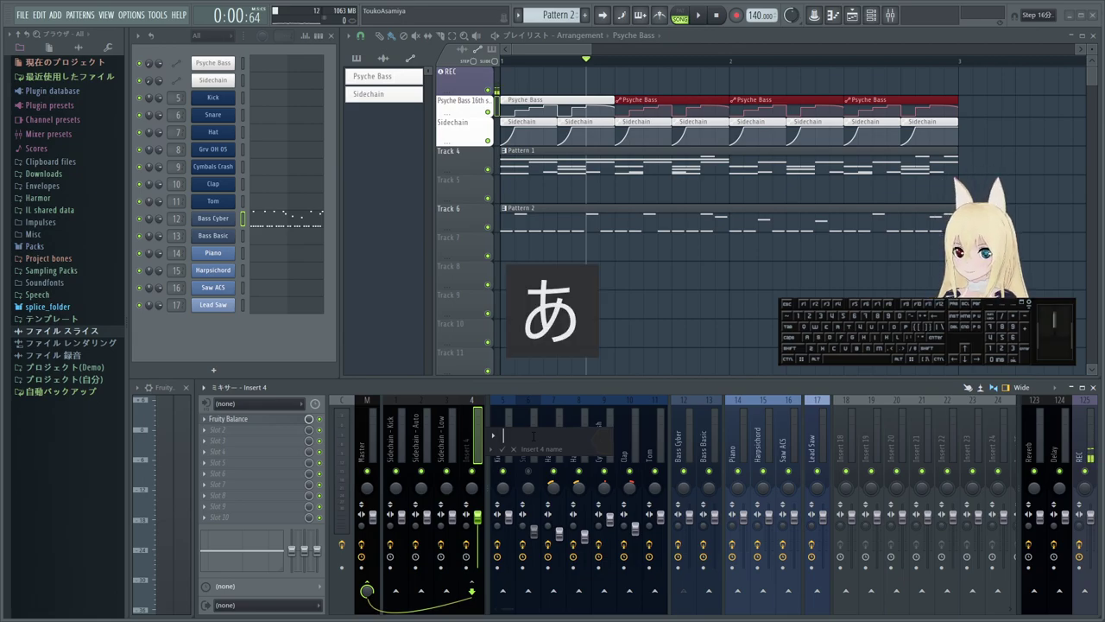
# - Finish typing mixer Insert 4's new name, Psyche 16th step, and confirm it
pyautogui.press('d')
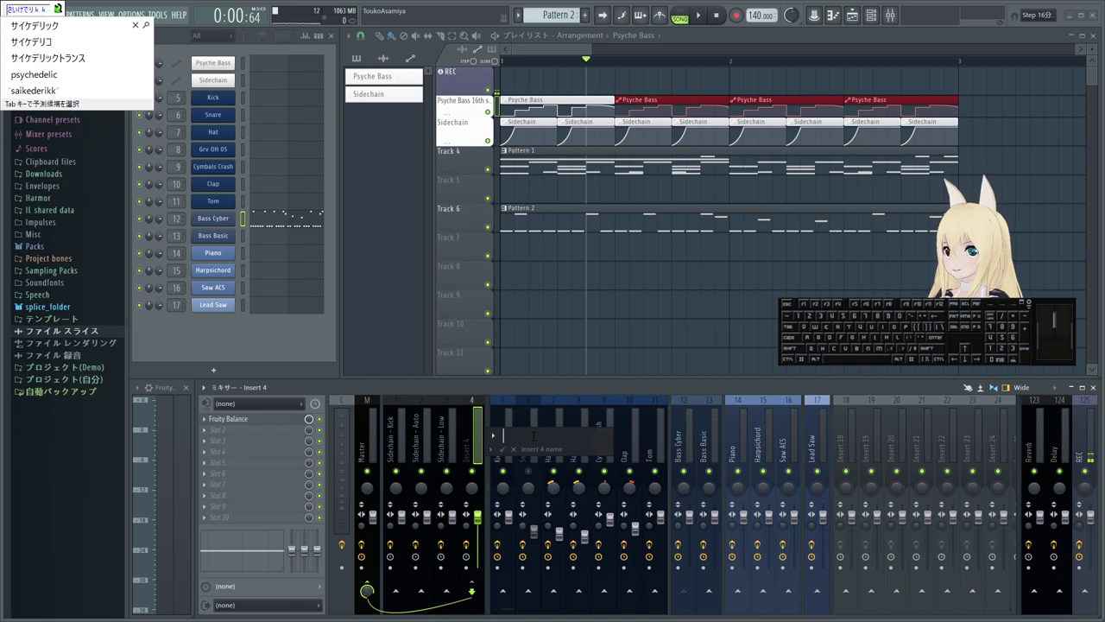
pyautogui.press('u')
pyautogui.press('space')
pyautogui.press('space')
pyautogui.press('space')
pyautogui.press('space')
pyautogui.press('space')
pyautogui.press('space')
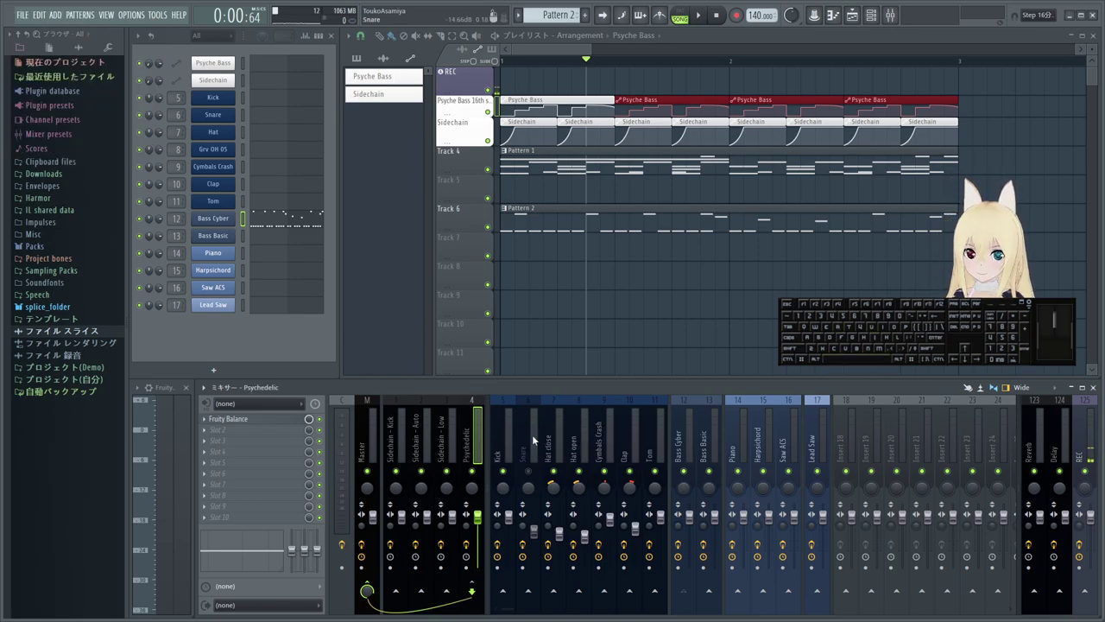
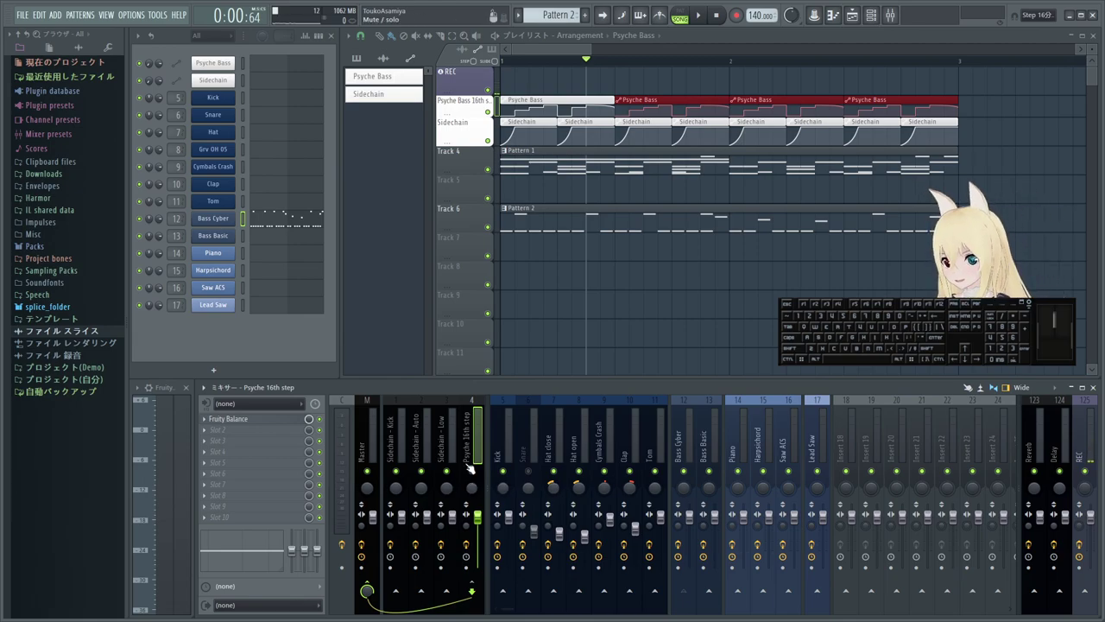
pyautogui.click(475, 444)
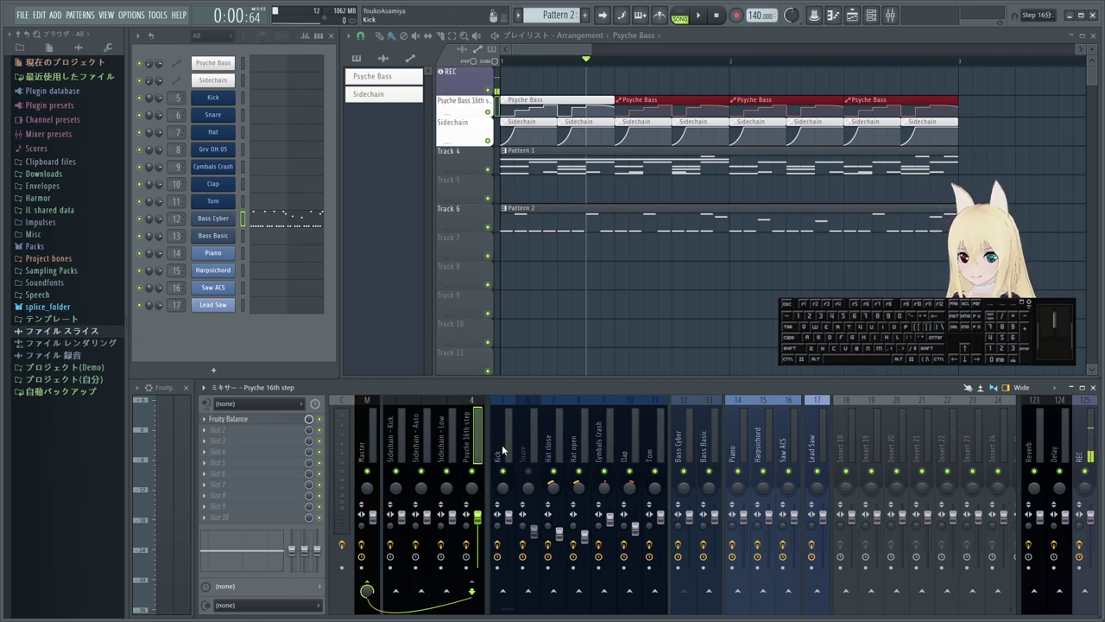
pyautogui.click(600, 452)
pyautogui.click(630, 451)
pyautogui.click(682, 453)
pyautogui.click(705, 449)
pyautogui.click(686, 448)
pyautogui.click(708, 447)
pyautogui.click(687, 446)
pyautogui.click(713, 447)
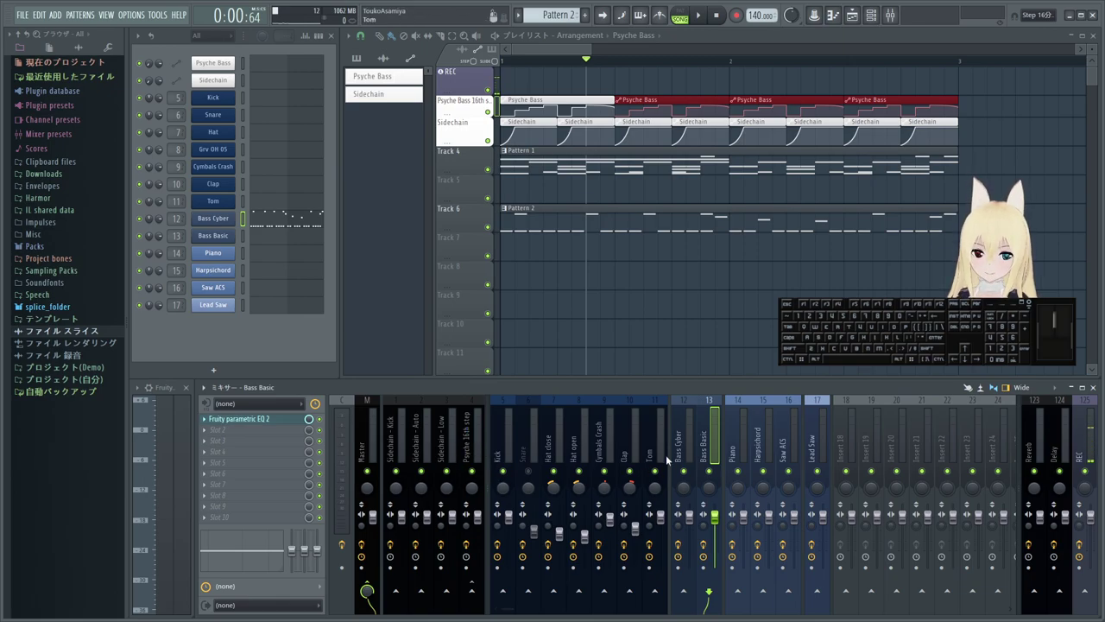
pyautogui.click(686, 451)
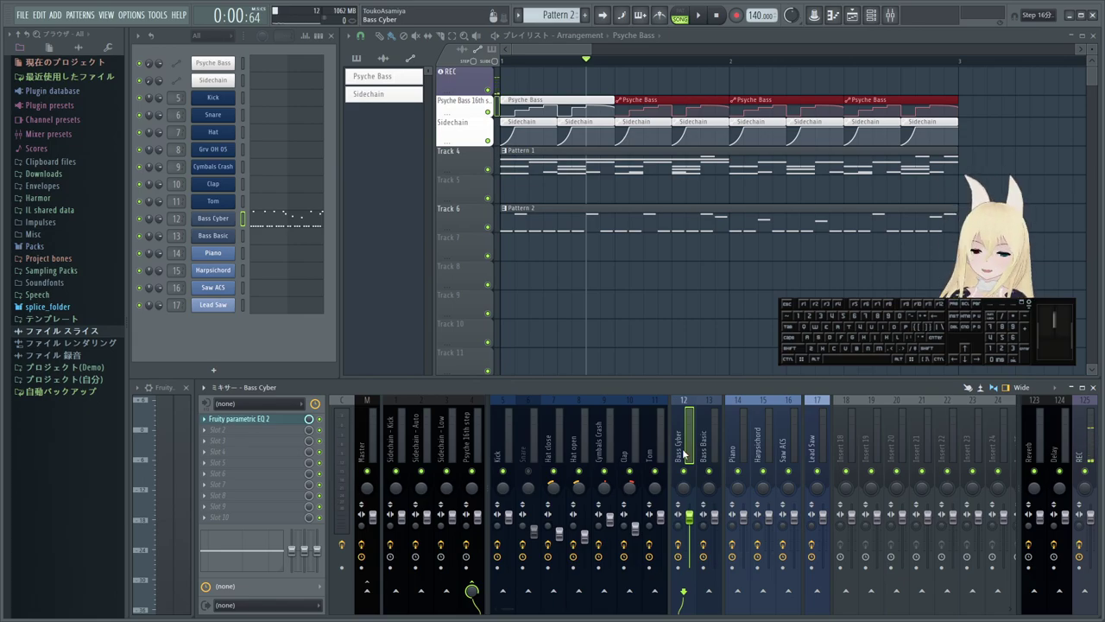
pyautogui.click(482, 584)
pyautogui.click(474, 586)
pyautogui.click(371, 582)
pyautogui.click(367, 592)
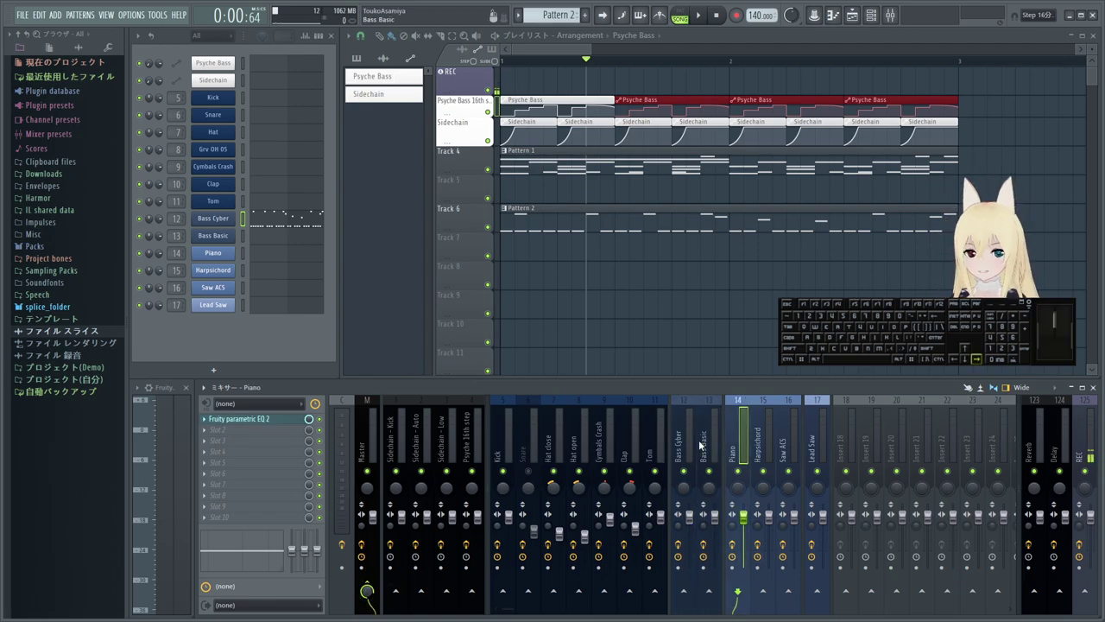
pyautogui.press('Left')
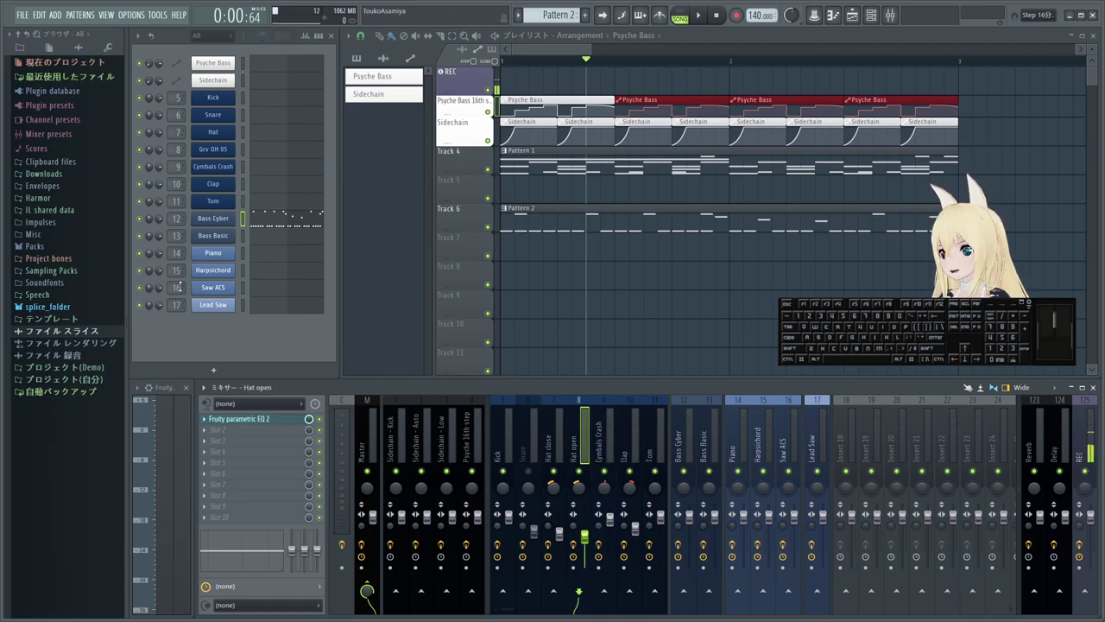
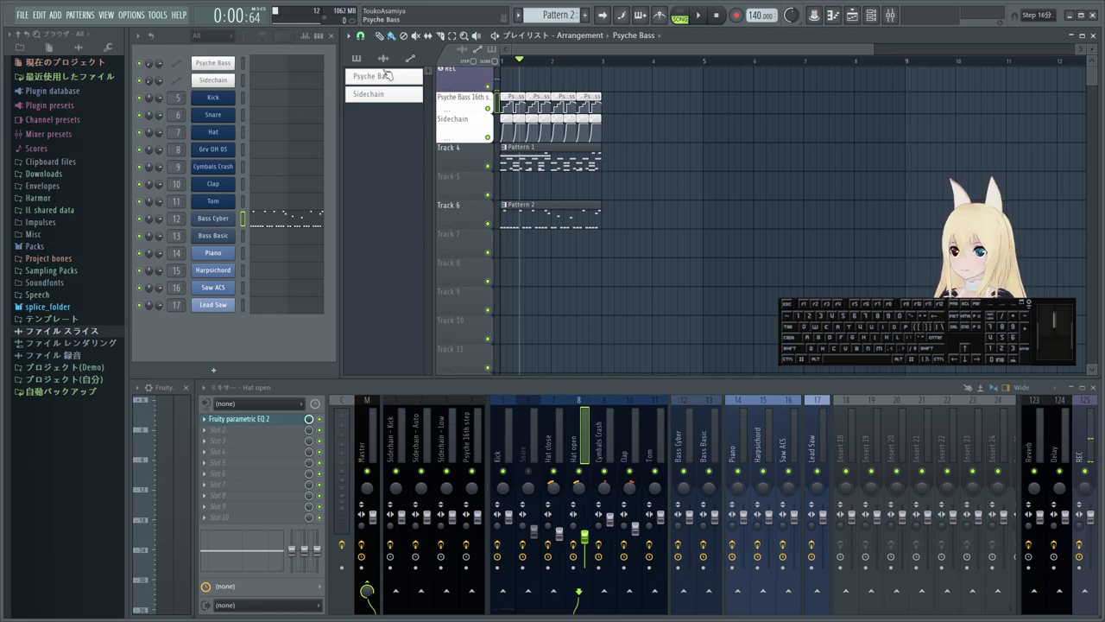
# - Switch the playlist picker to show the project's pattern list
pyautogui.click(489, 100)
pyautogui.click(490, 100)
pyautogui.click(489, 100)
pyautogui.click(489, 100)
pyautogui.click(382, 61)
pyautogui.click(364, 61)
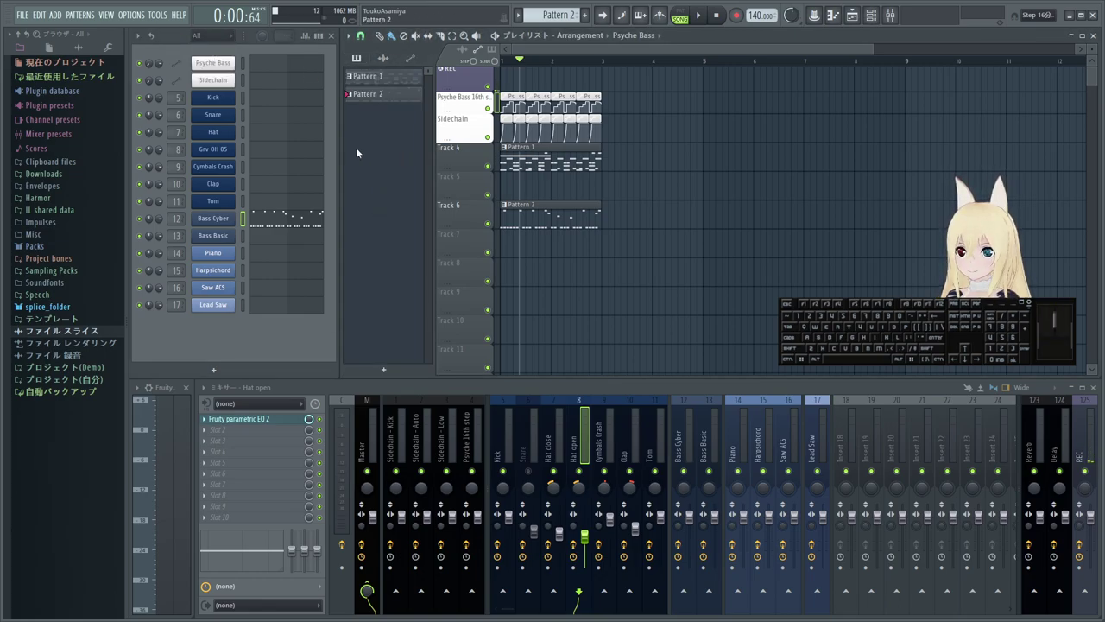
# - Delete Pattern 2 and begin removing Pattern 1
pyautogui.rightClick(489, 100)
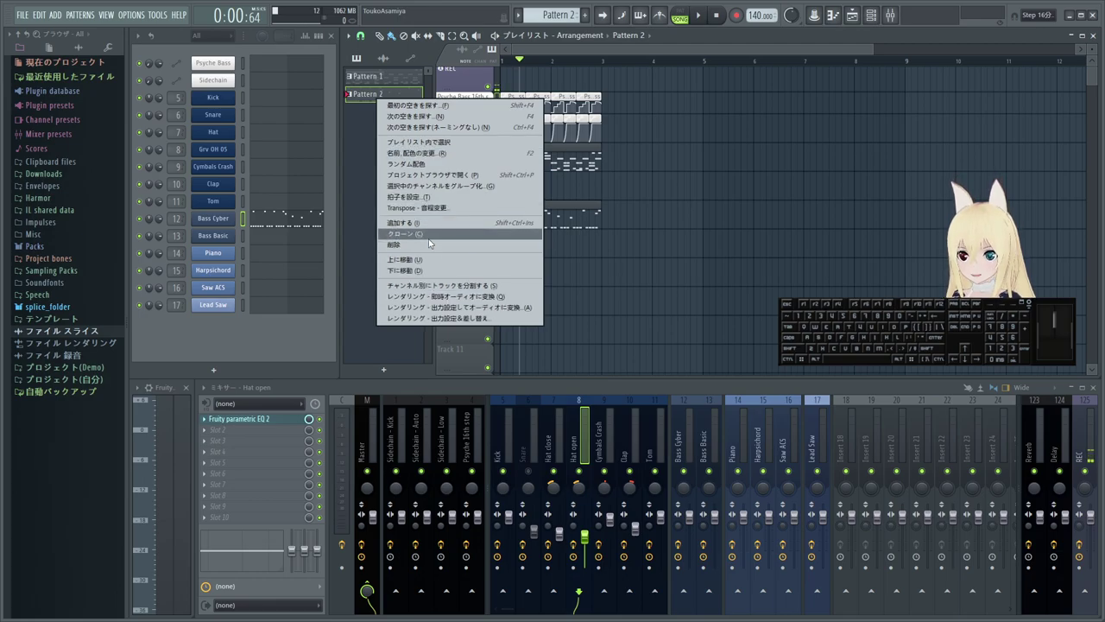
pyautogui.click(433, 245)
pyautogui.click(387, 139)
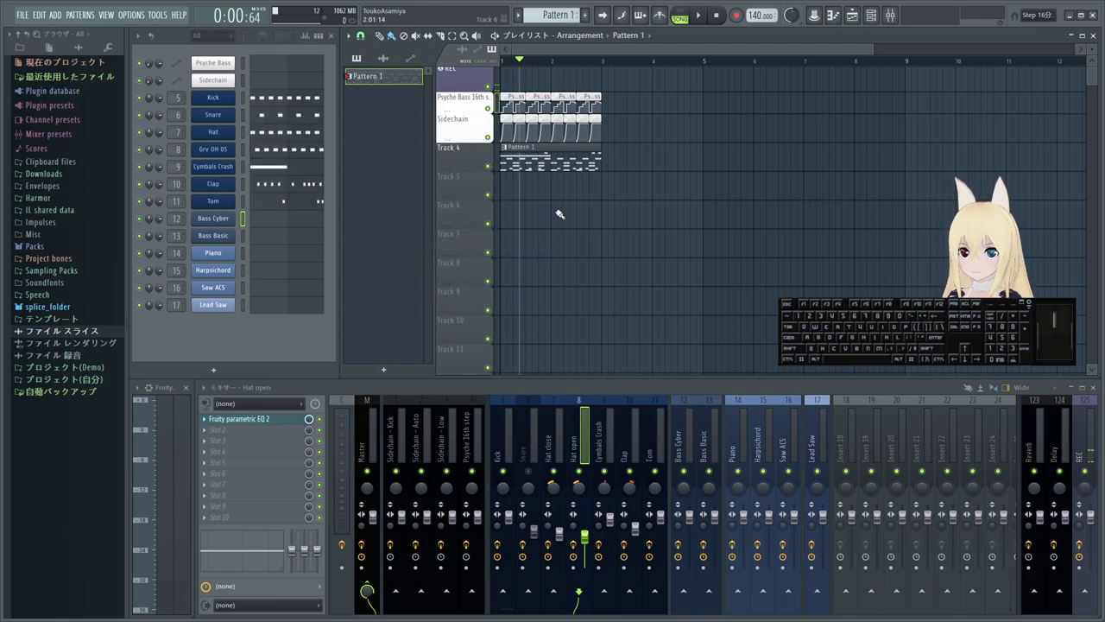
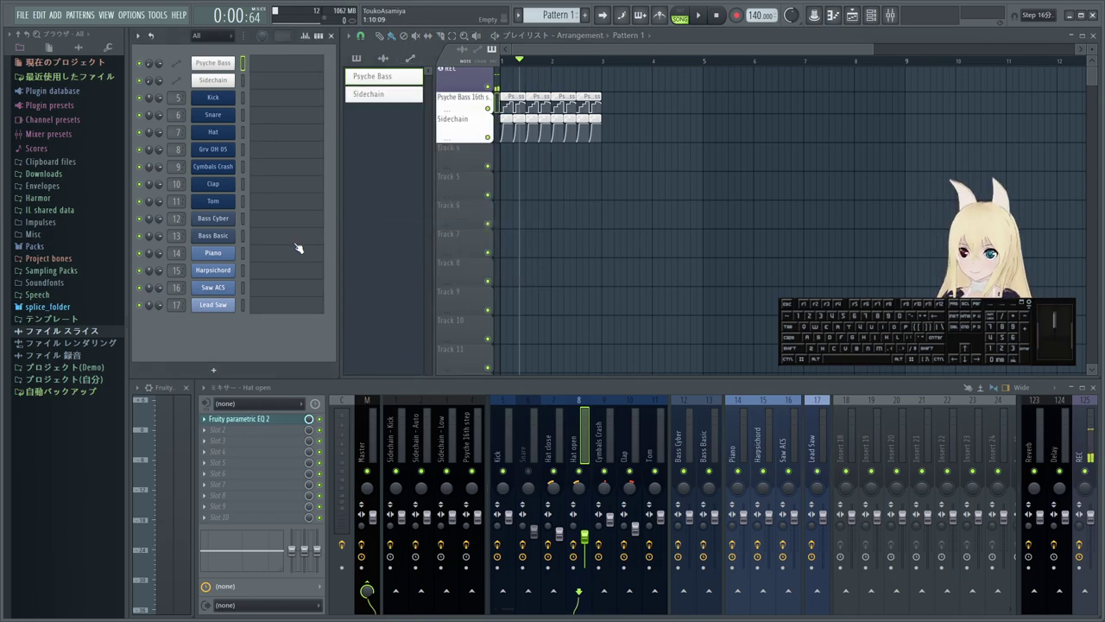
# - Show the installed plugins in the browser's plugin database
pyautogui.click(244, 80)
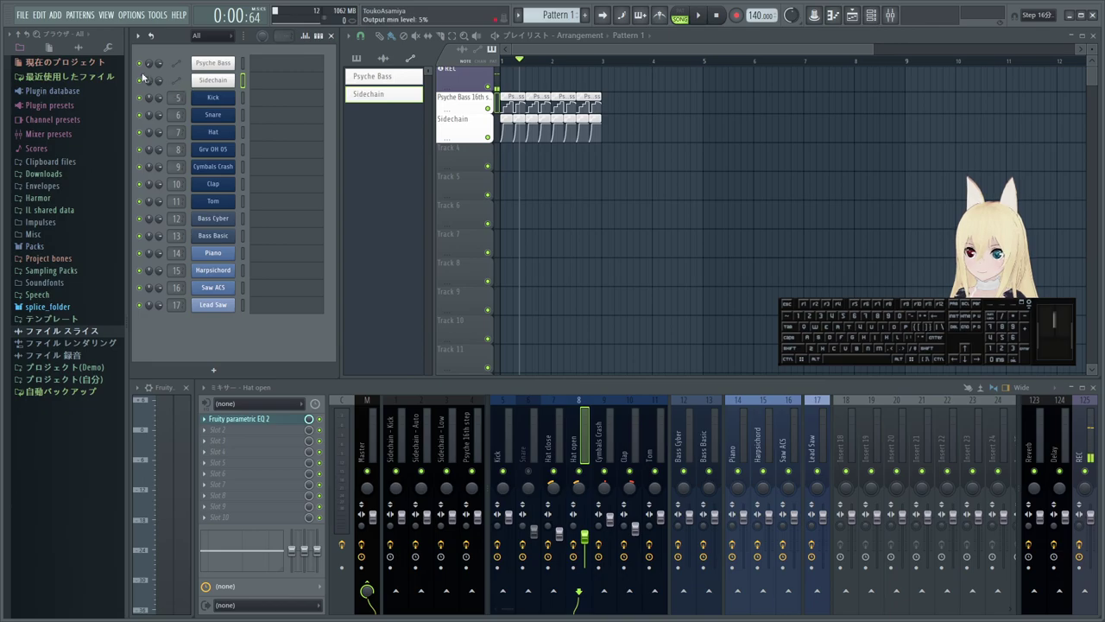
pyautogui.click(114, 50)
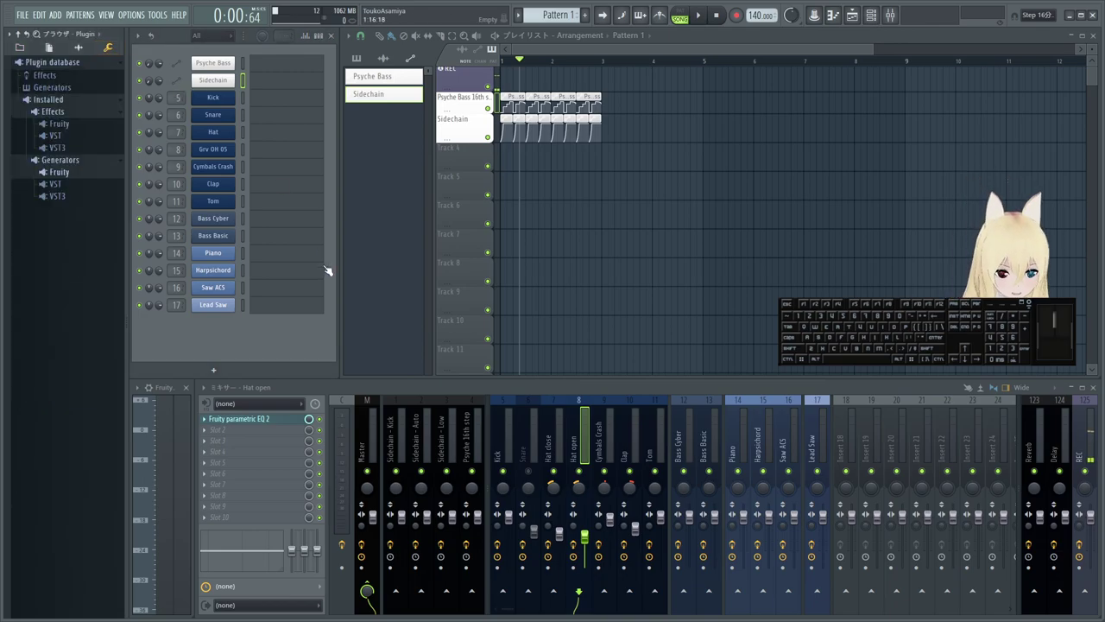
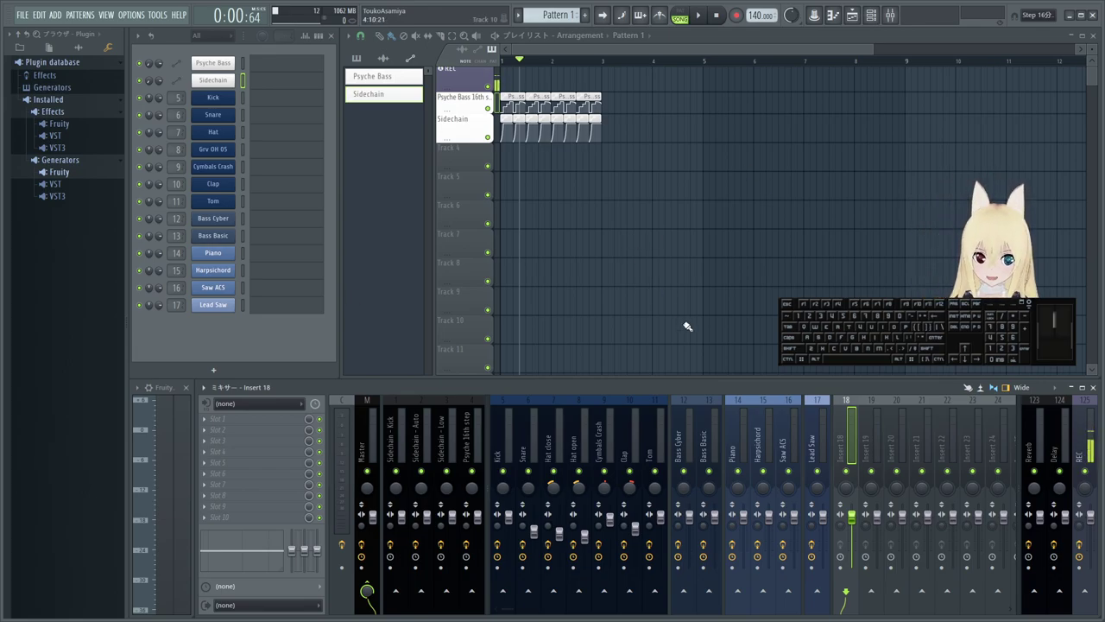
# - Select the REC mixer insert, past Lead Saw, and set its audio input to In 1 - In 2
pyautogui.click(489, 100)
pyautogui.click(489, 100)
pyautogui.click(489, 101)
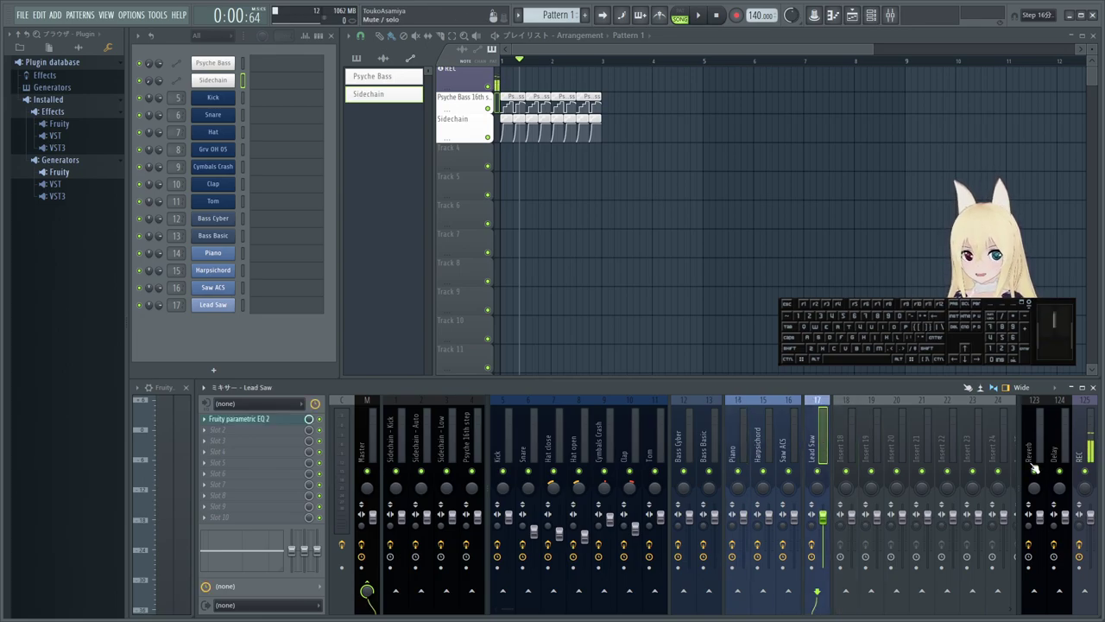
pyautogui.click(490, 100)
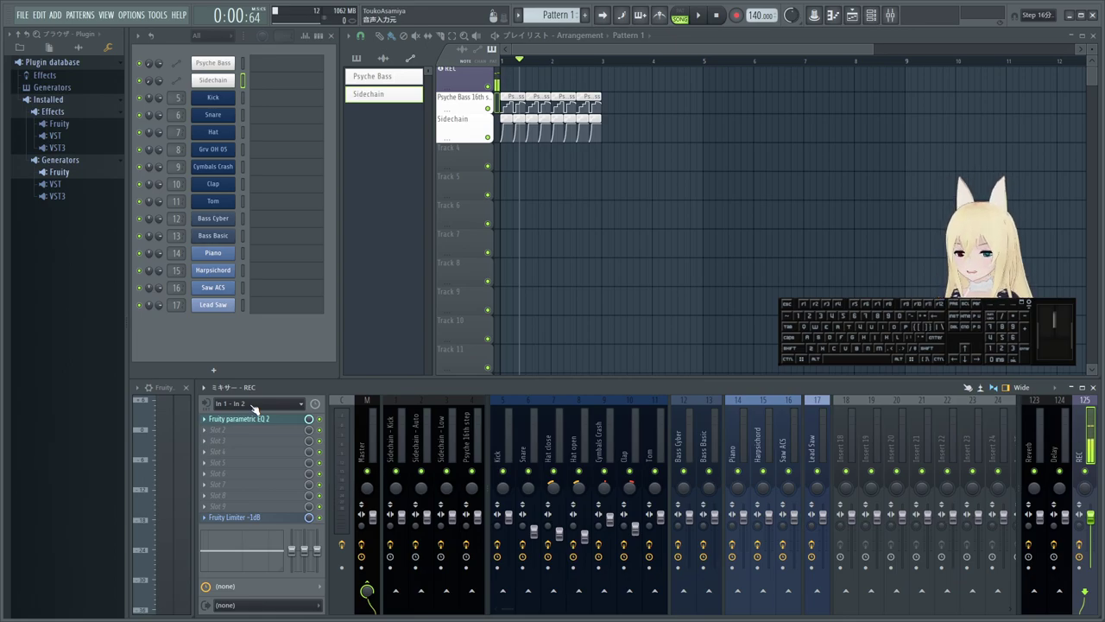
pyautogui.click(489, 100)
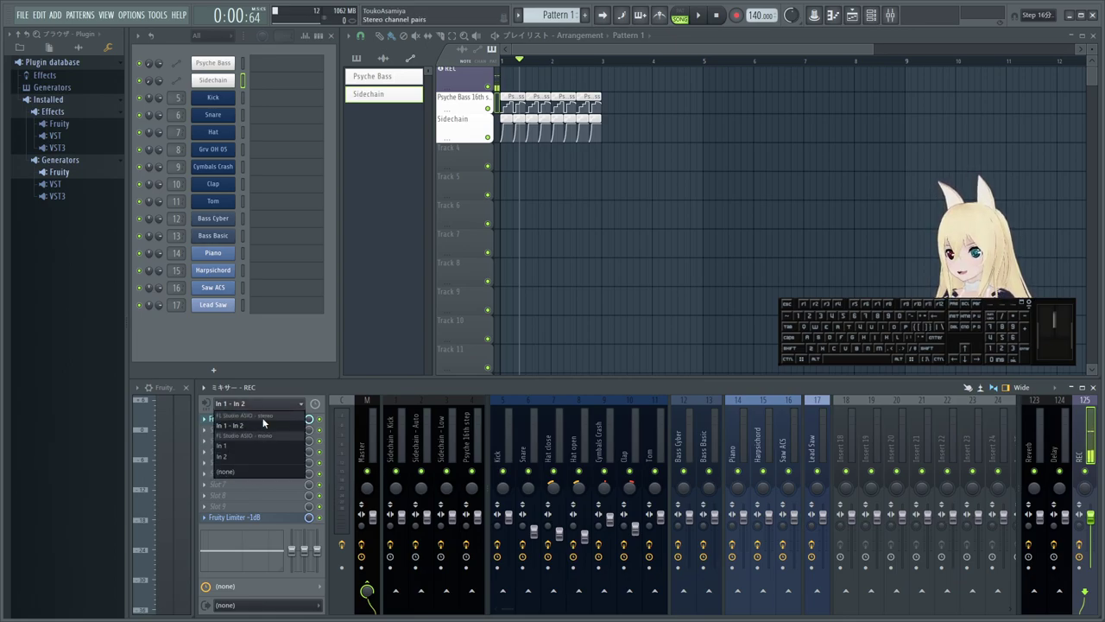
pyautogui.click(490, 100)
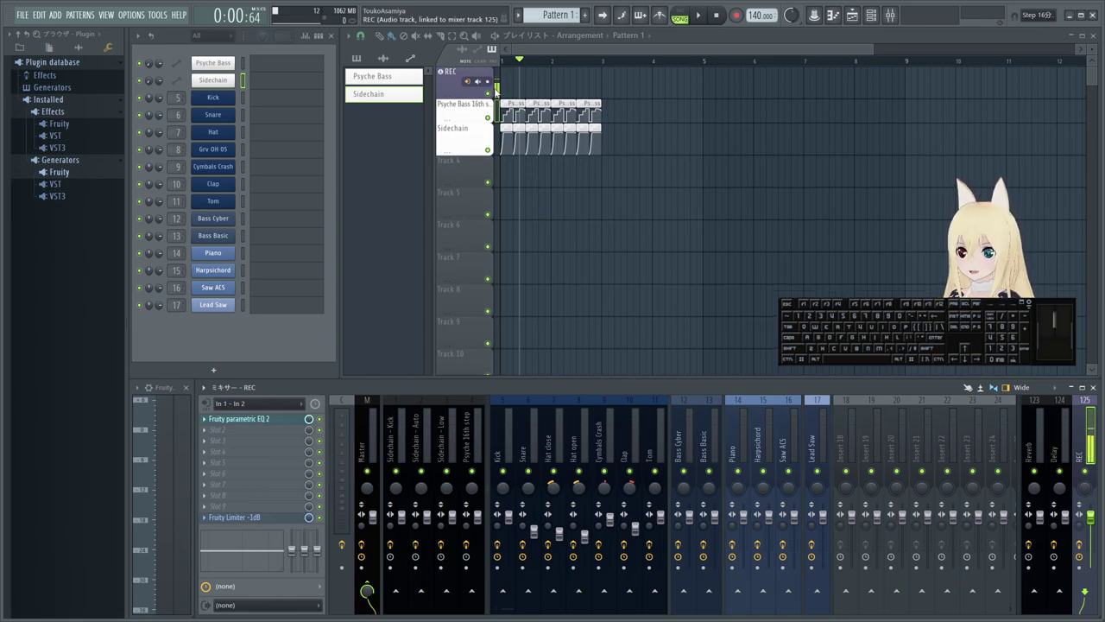
# - Record a short pass on the armed REC track, then show the Kick insert's effects
pyautogui.click(489, 86)
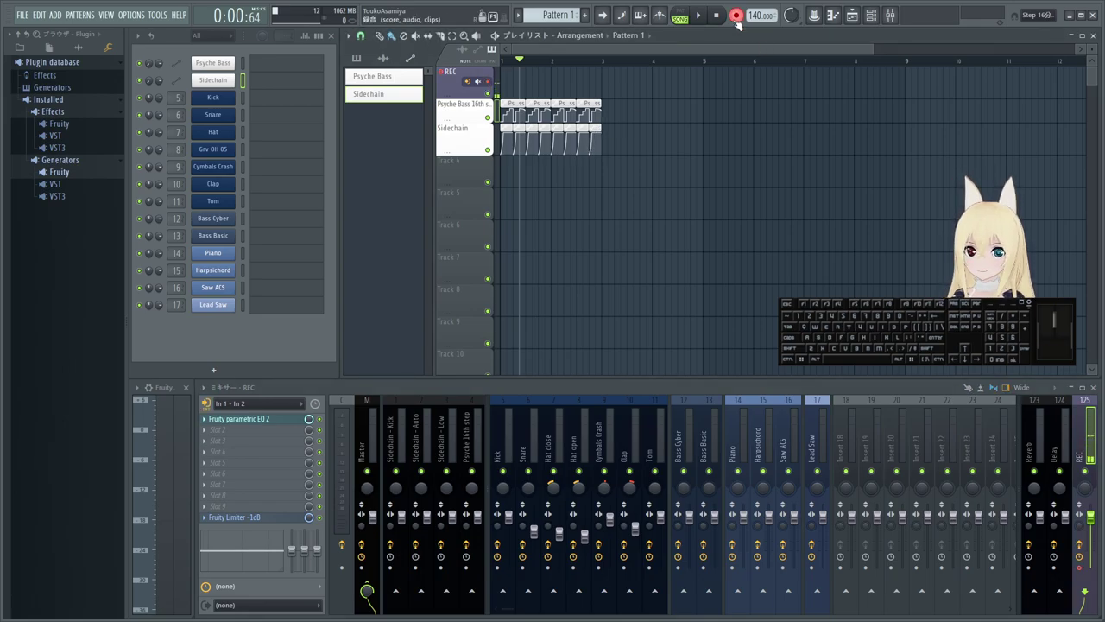
pyautogui.press('space')
pyautogui.press('space')
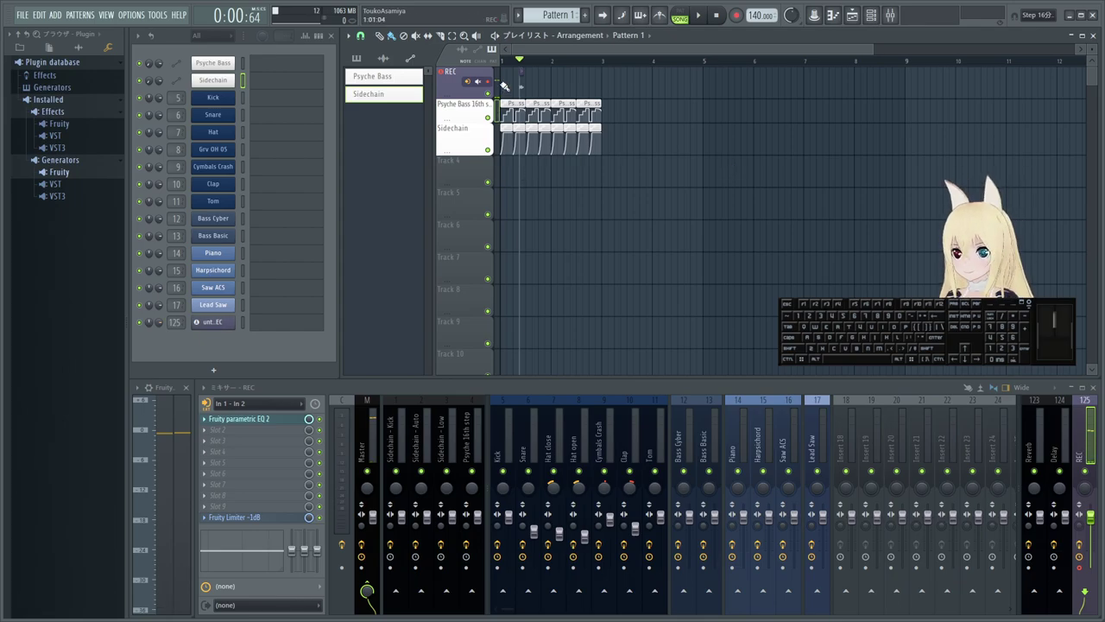
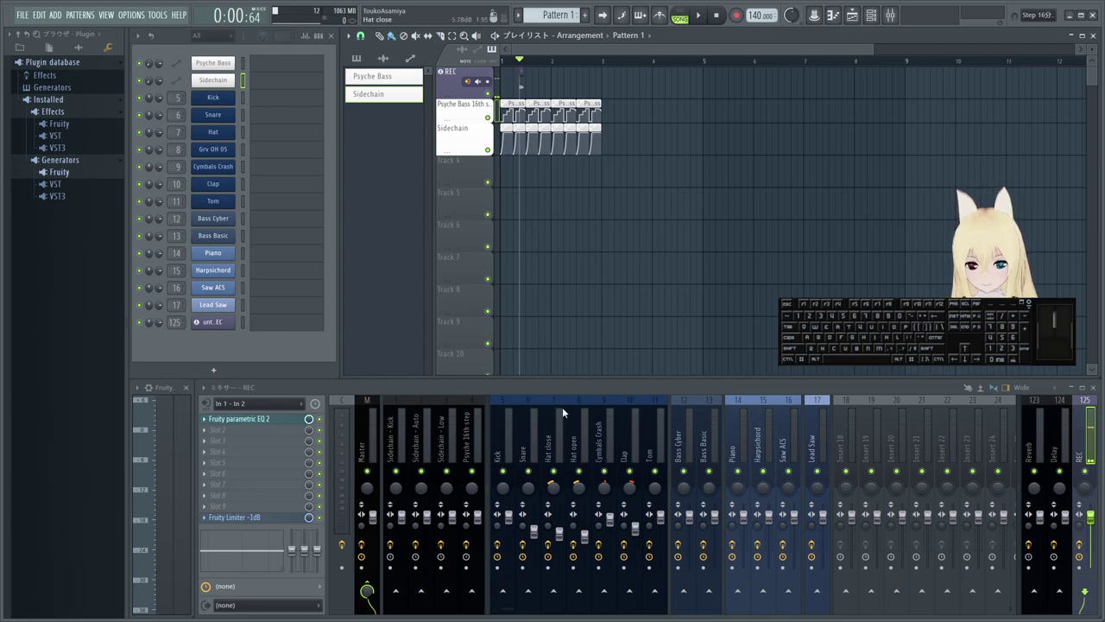
pyautogui.click(603, 439)
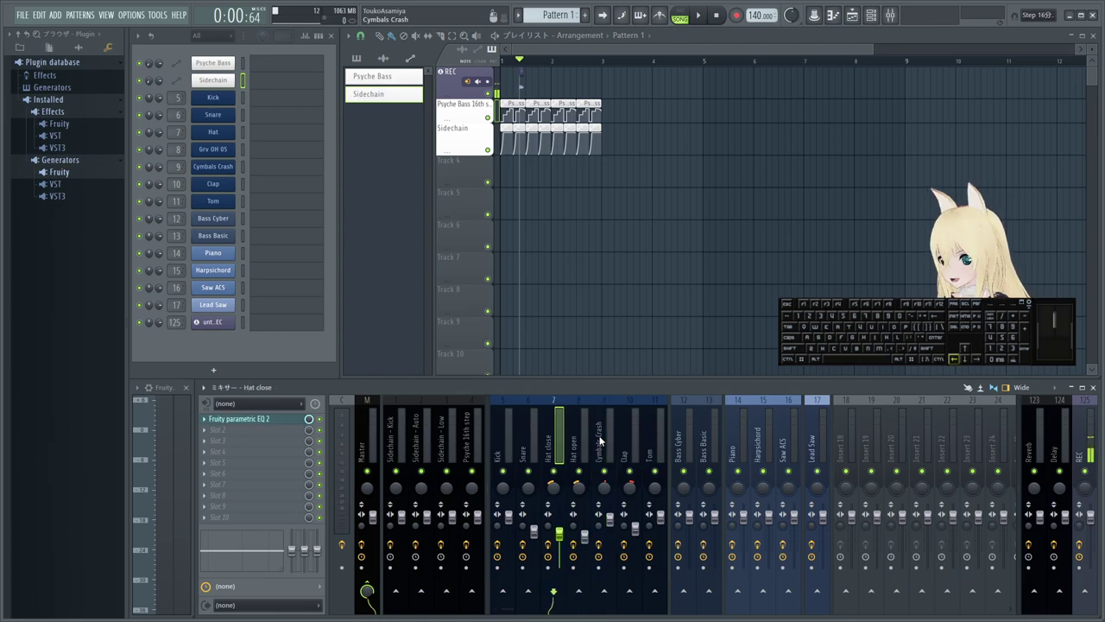
pyautogui.press(';')
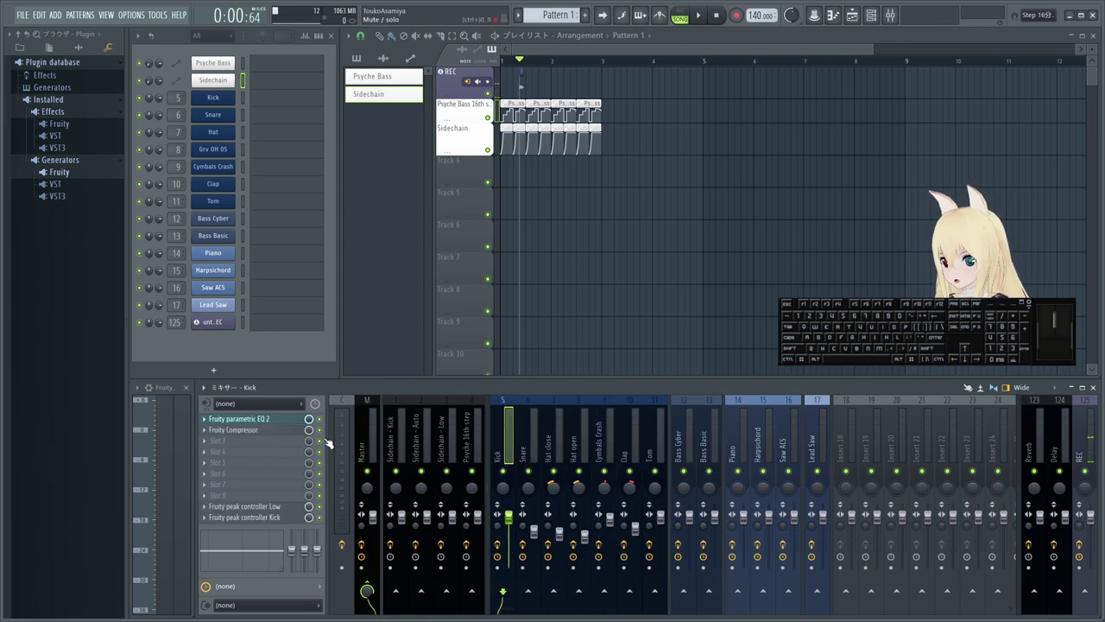
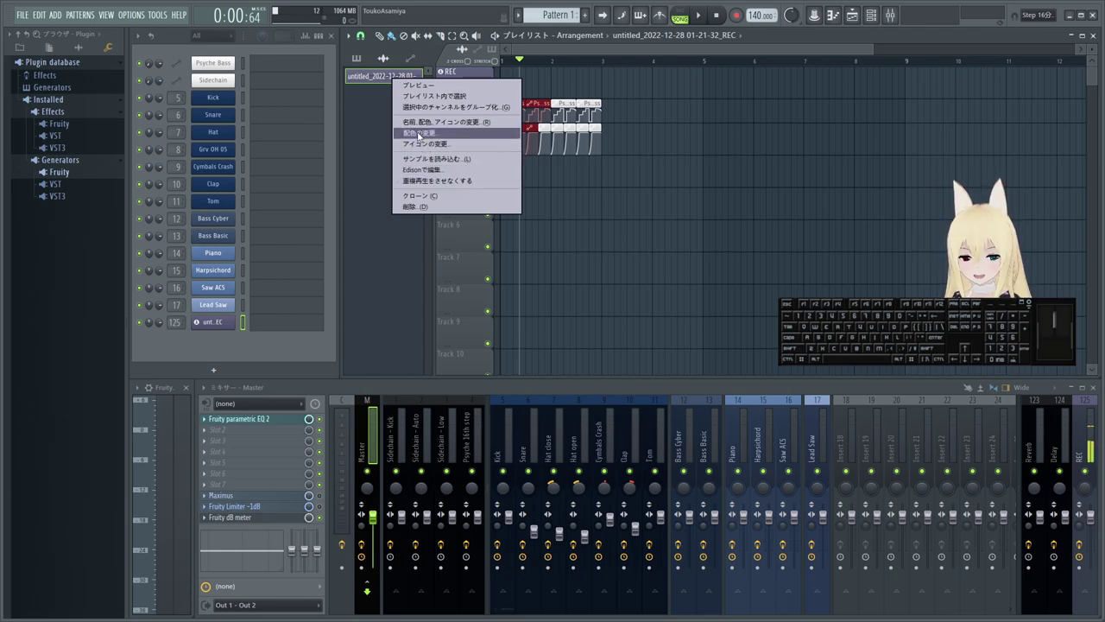
# - Dismiss the clip menu and bring up options for the recorded REC audio channel
pyautogui.click(489, 109)
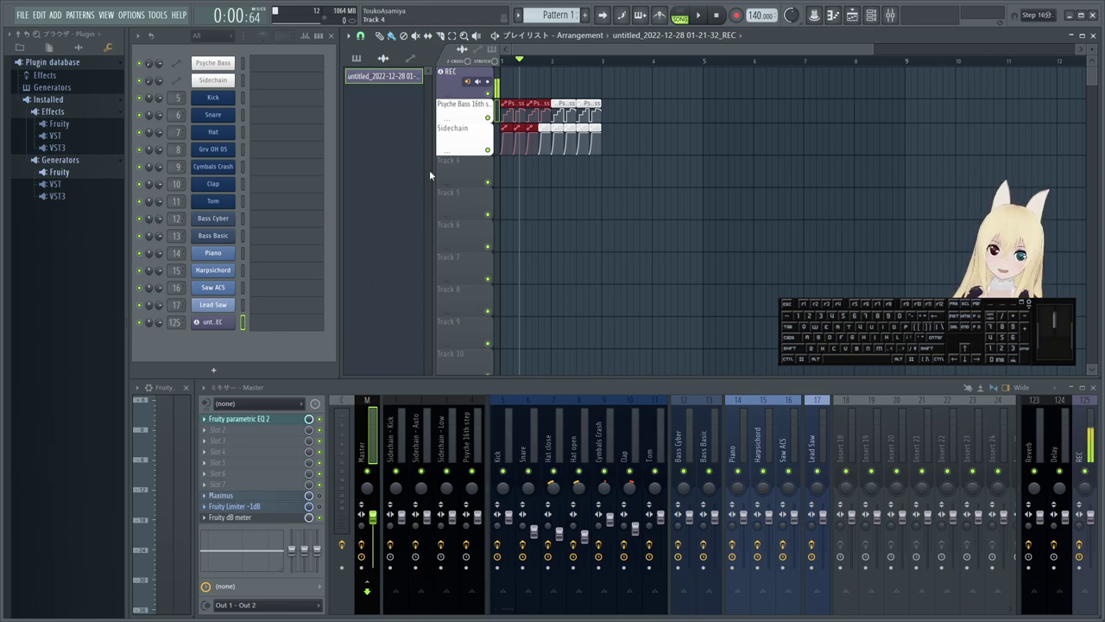
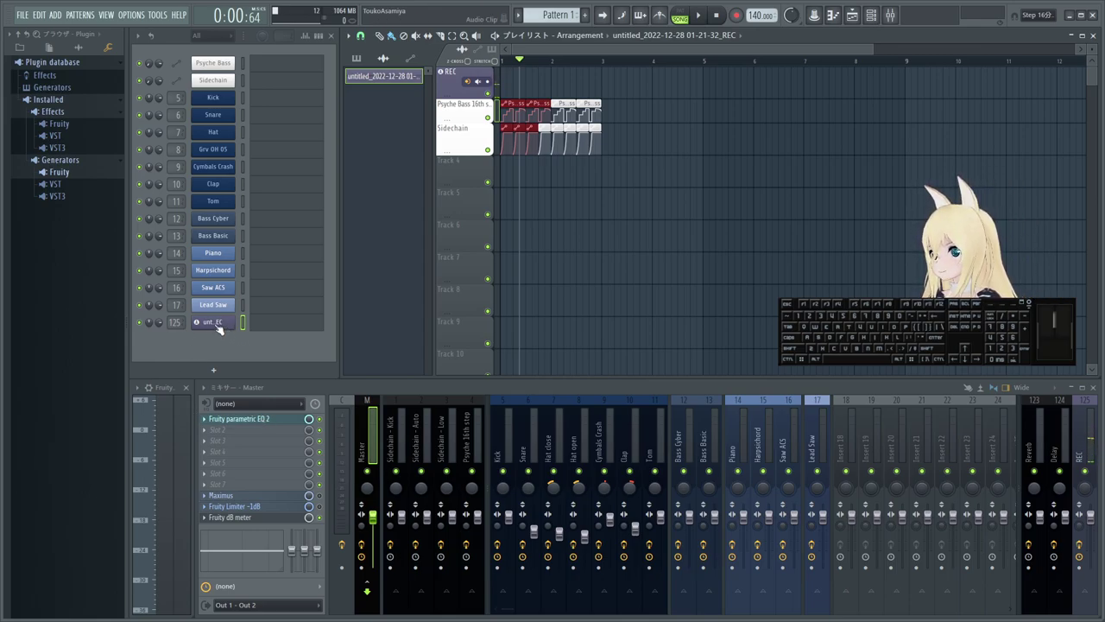
pyautogui.click(222, 337)
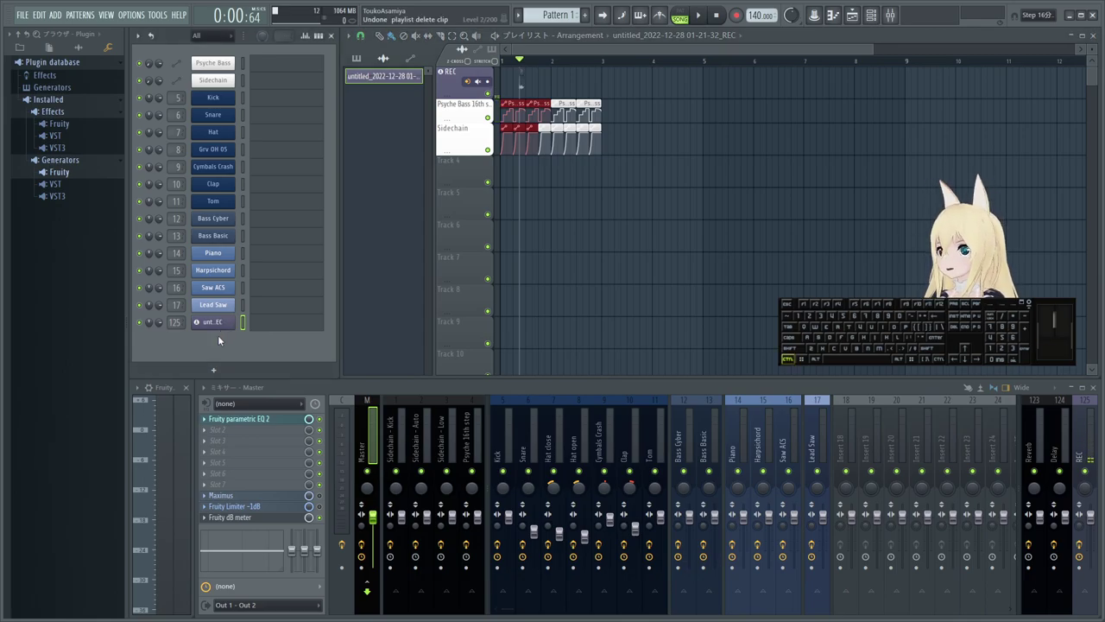
pyautogui.rightClick(389, 74)
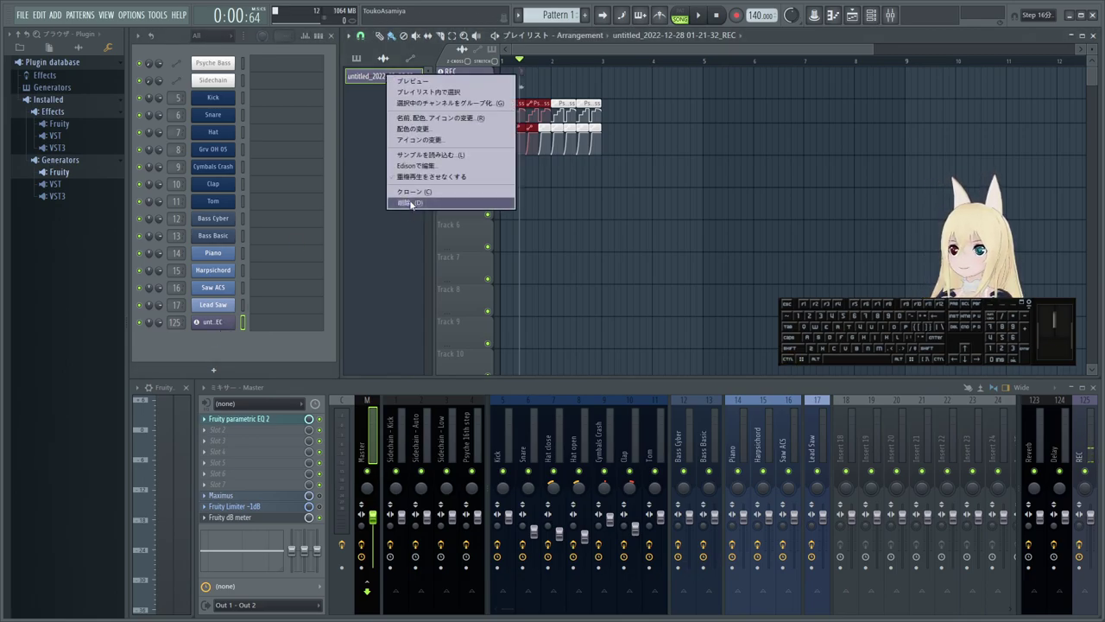
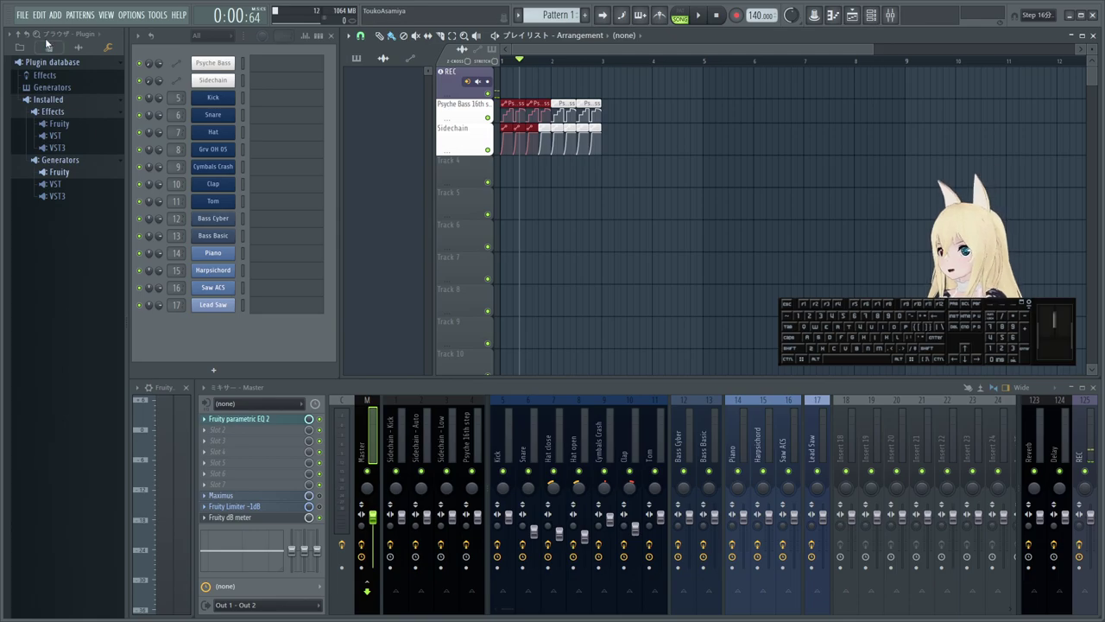
pyautogui.click(29, 49)
pyautogui.click(72, 359)
pyautogui.rightClick(77, 371)
pyautogui.click(118, 494)
pyautogui.click(647, 350)
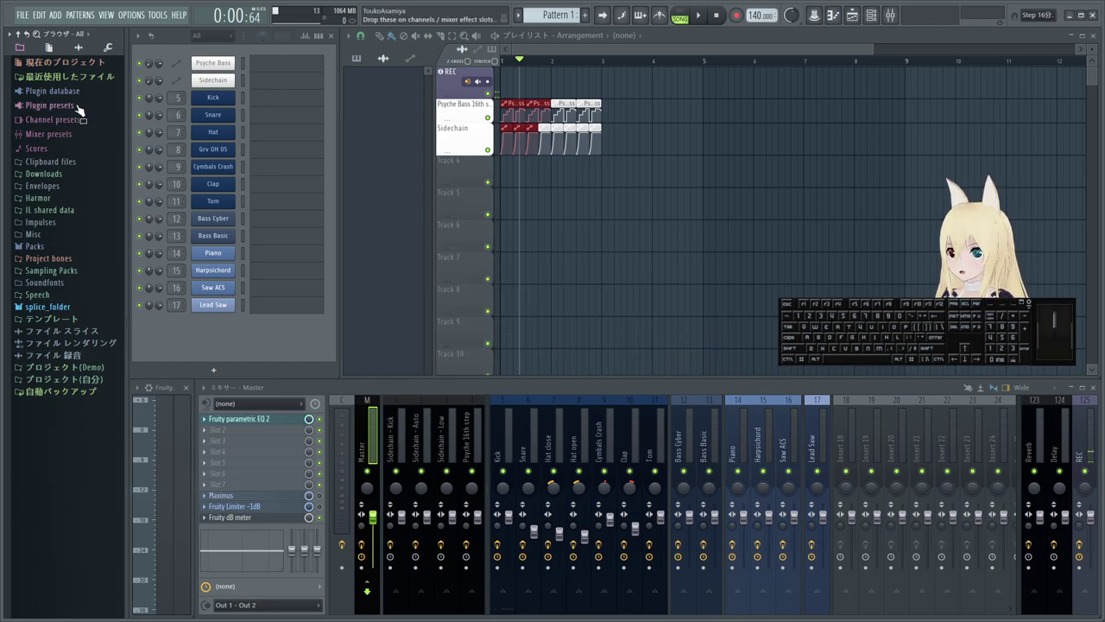
pyautogui.click(103, 48)
pyautogui.click(77, 265)
pyautogui.click(71, 180)
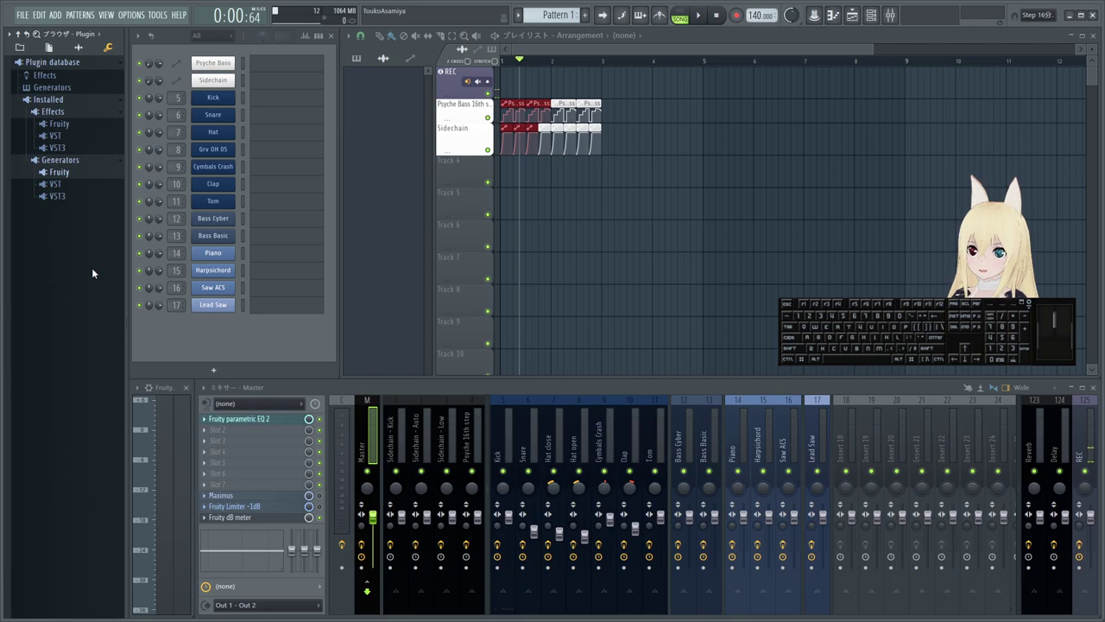
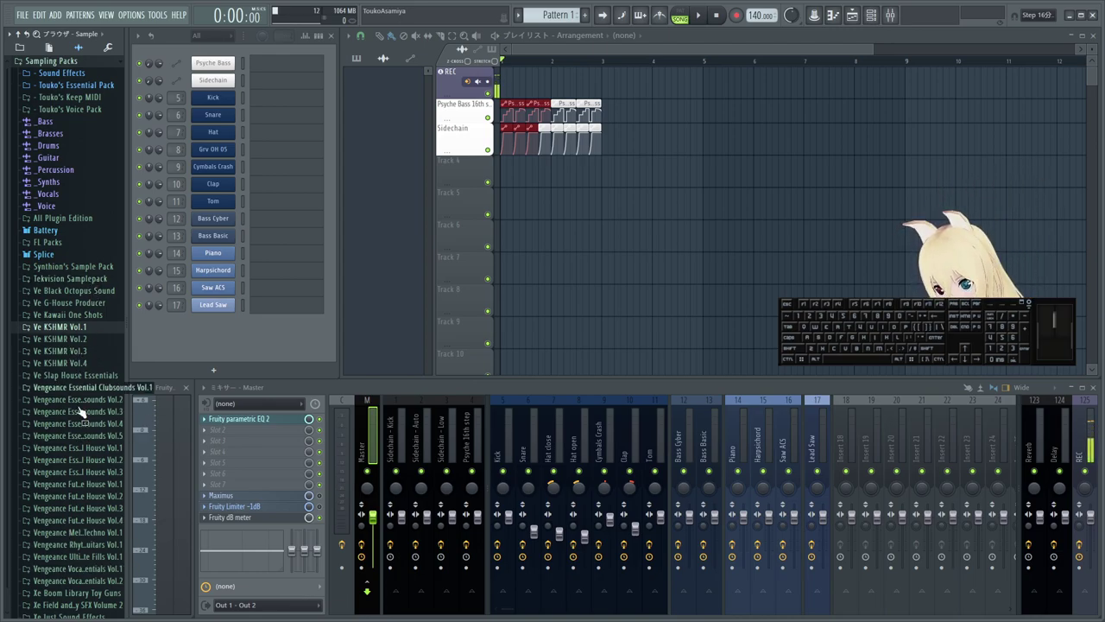
# - Expand the Sampling Packs folder in the Browser
pyautogui.click(277, 343)
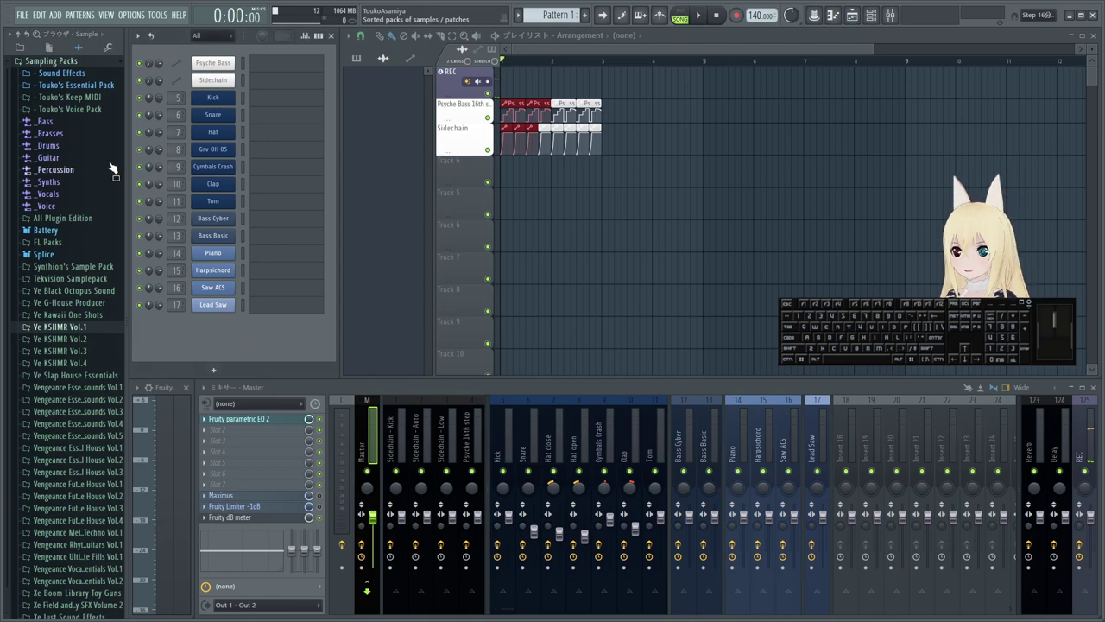
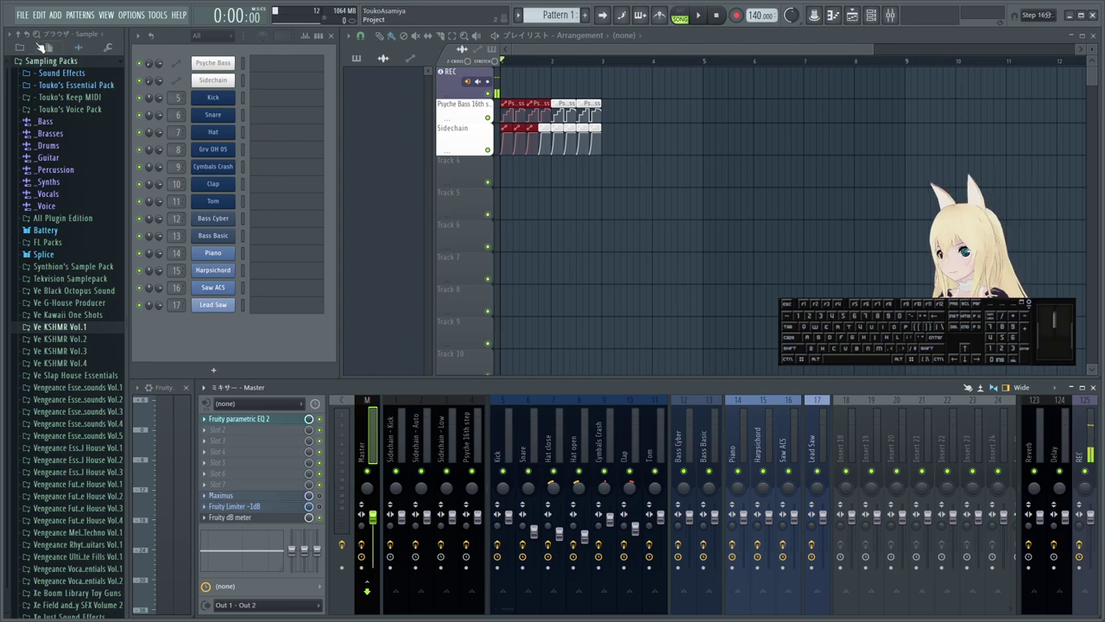
# - Collapse the Browser to its top-level folders, check the File settings search folders, and close them
pyautogui.click(27, 49)
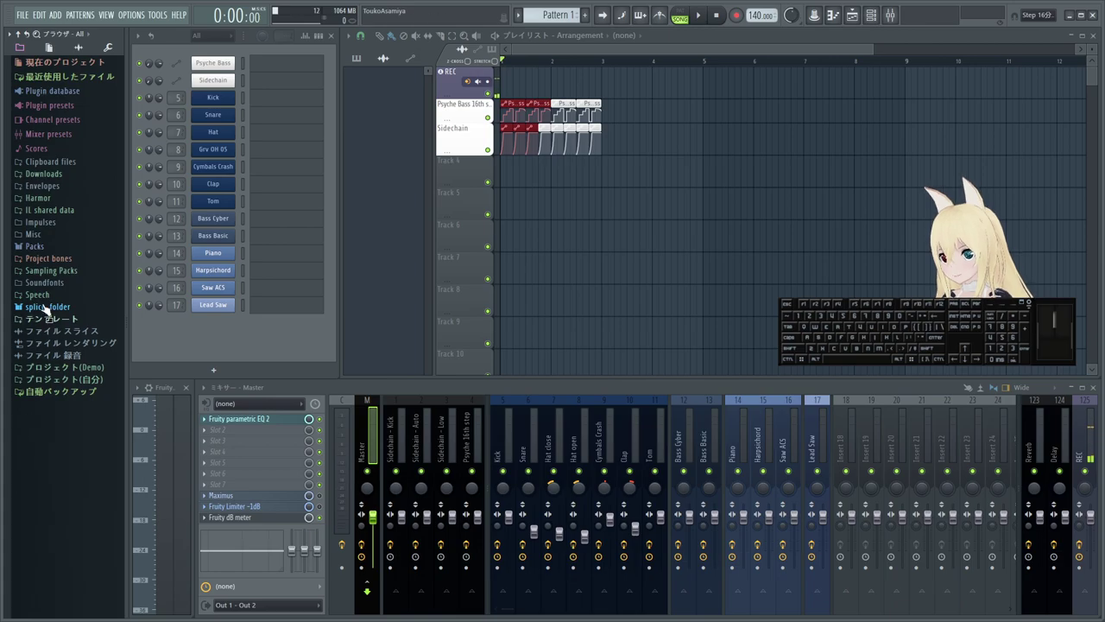
pyautogui.click(51, 301)
pyautogui.click(51, 301)
pyautogui.doubleClick(51, 299)
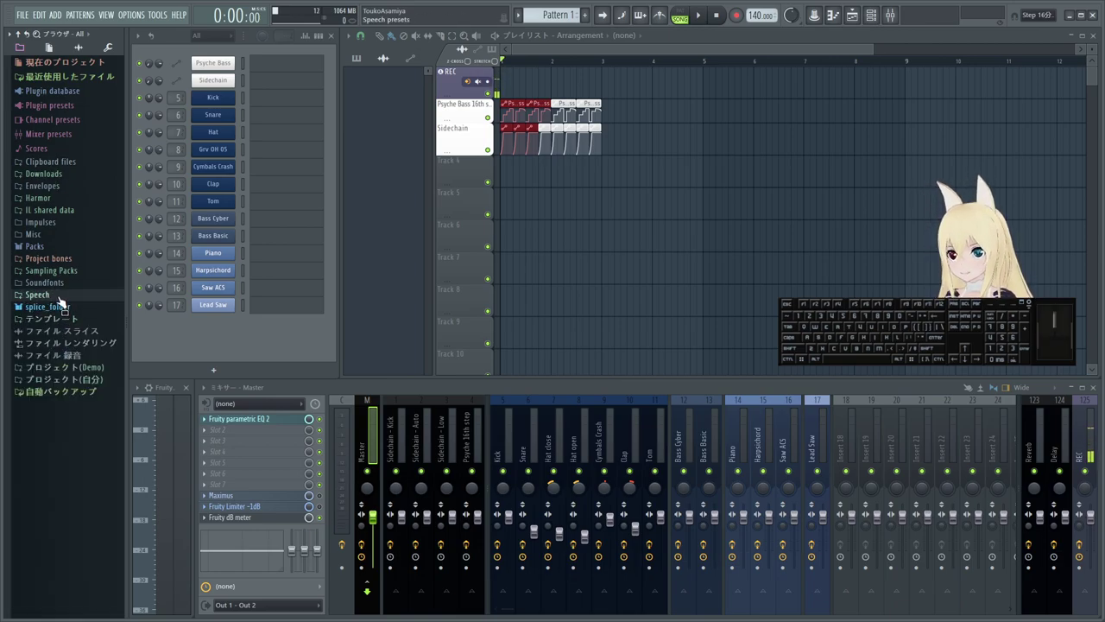
pyautogui.click(144, 15)
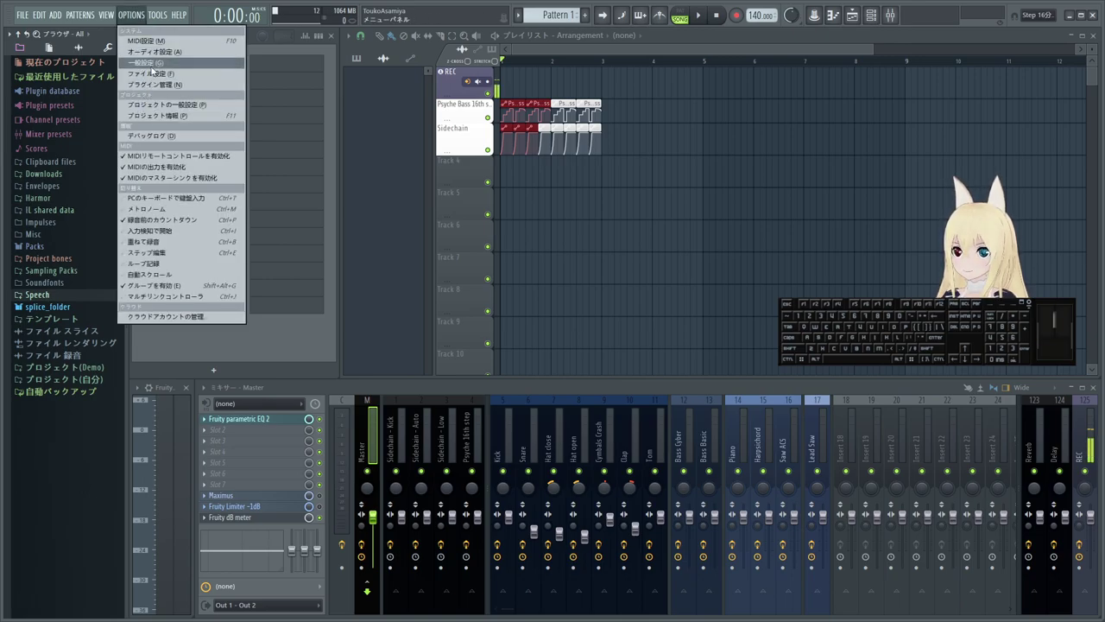
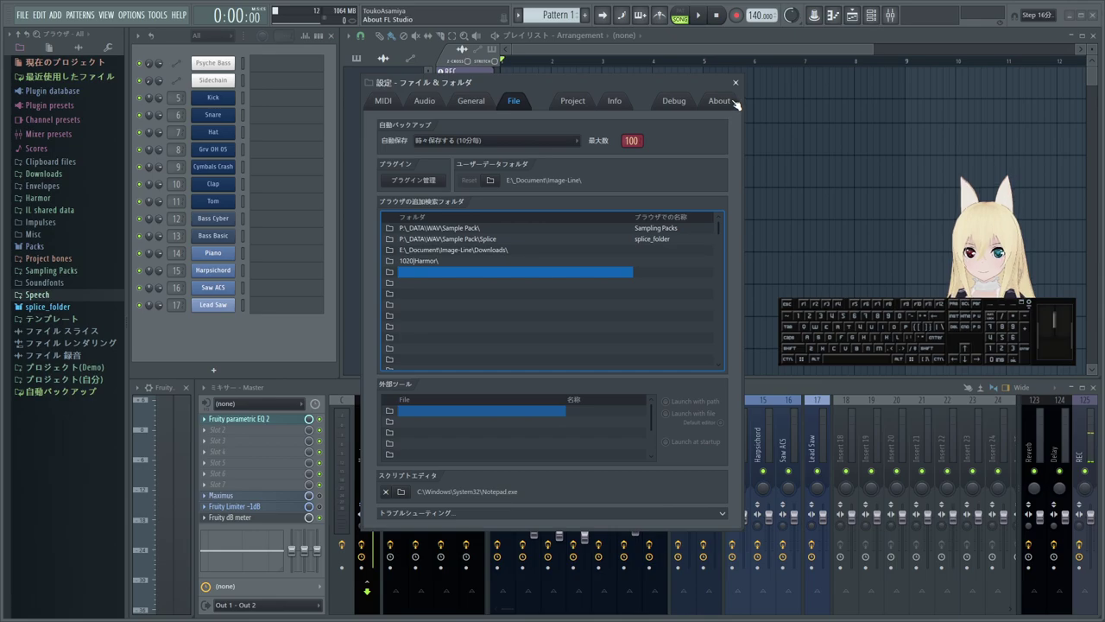
pyautogui.click(737, 87)
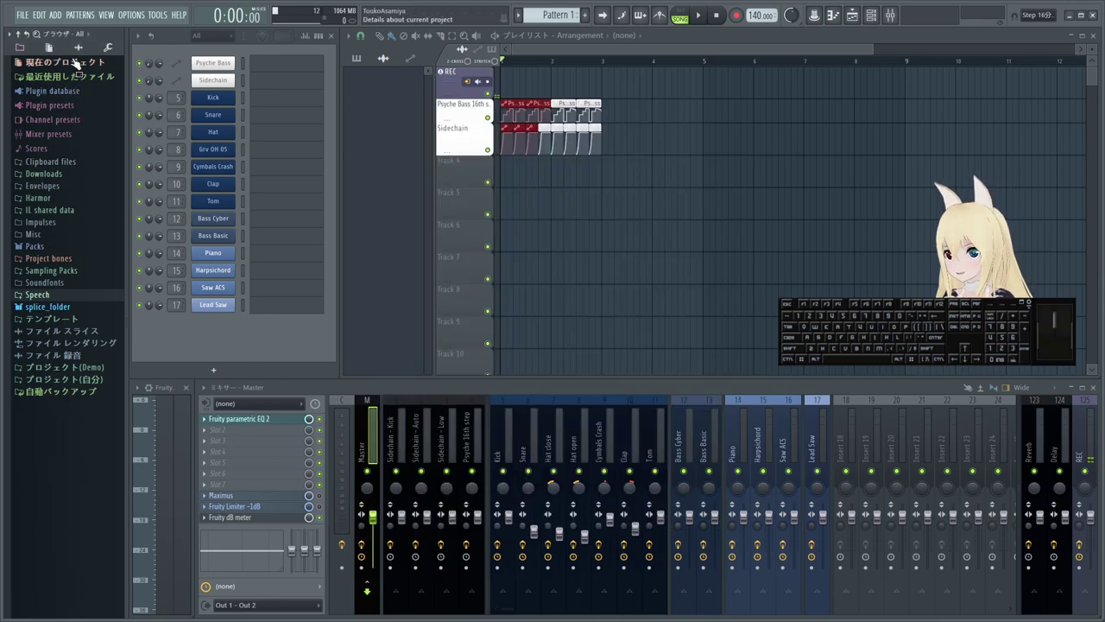
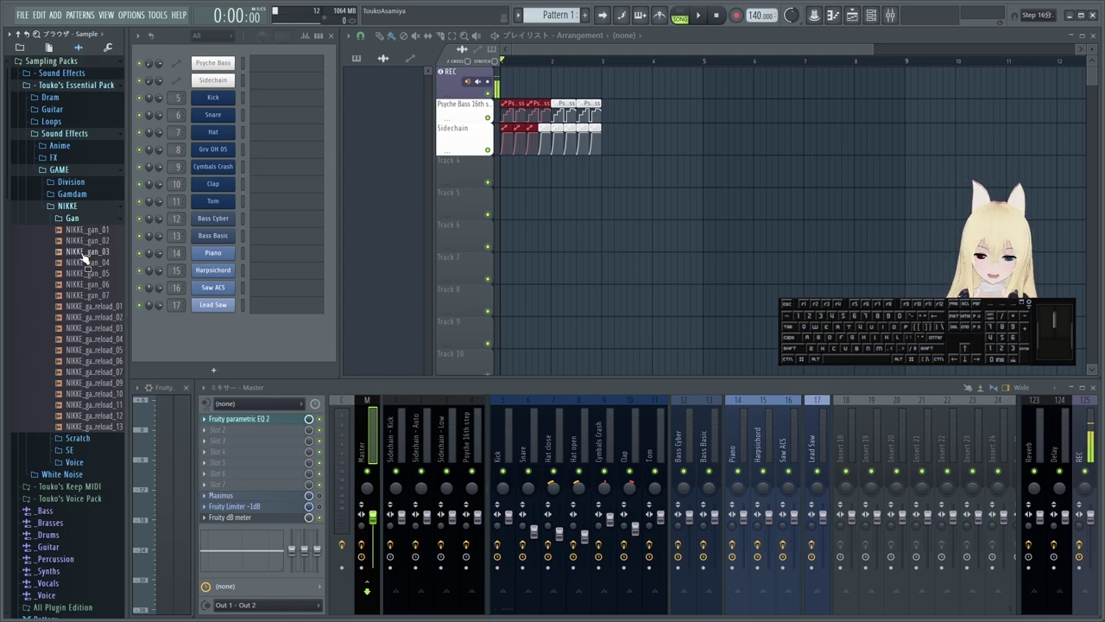
# - Audition several gunshot samples in the NIKKE Gan folder
pyautogui.click(489, 109)
pyautogui.click(489, 110)
pyautogui.click(490, 110)
pyautogui.rightClick(490, 110)
pyautogui.click(489, 110)
pyautogui.click(89, 278)
pyautogui.click(88, 277)
pyautogui.click(99, 241)
pyautogui.click(99, 236)
# - Preview NIKKE_gan_07 and add it to the Channel Rack as a new channel
pyautogui.click(82, 289)
pyautogui.click(83, 296)
pyautogui.click(84, 296)
pyautogui.click(84, 296)
pyautogui.moveTo(84, 296); pyautogui.dragTo(213, 337)
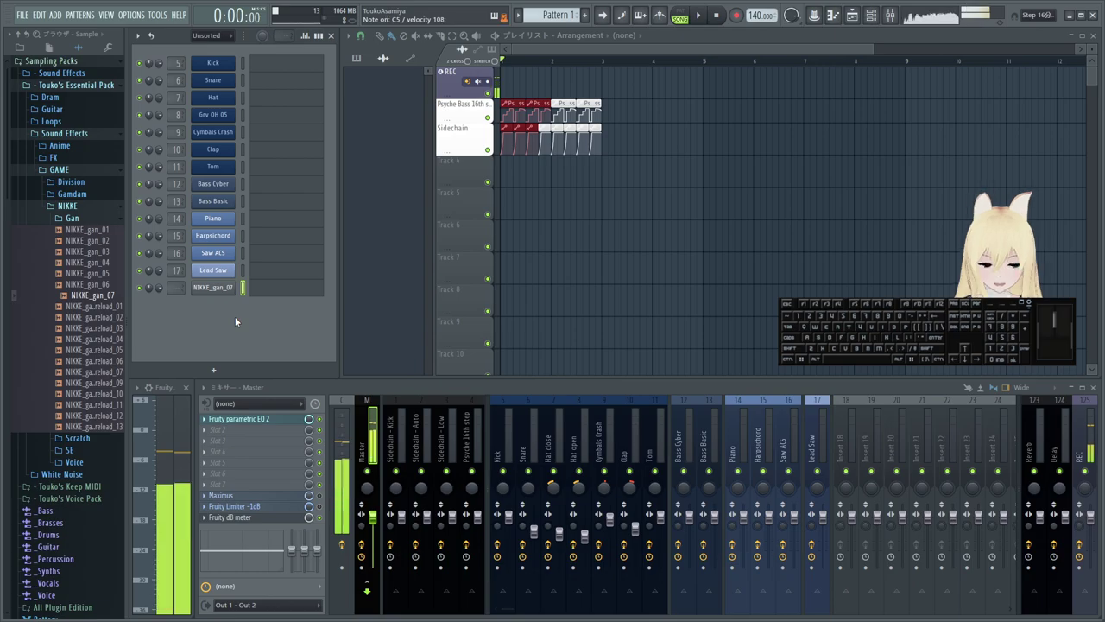
# - Open the piano roll for the NIKKE_gan_07 channel
pyautogui.click(291, 293)
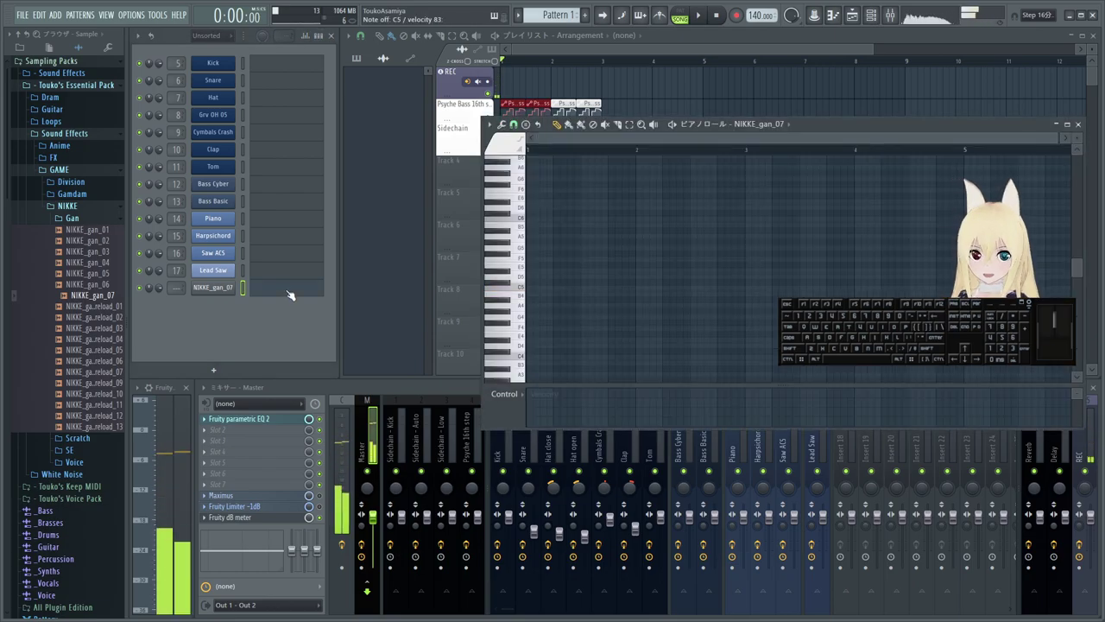
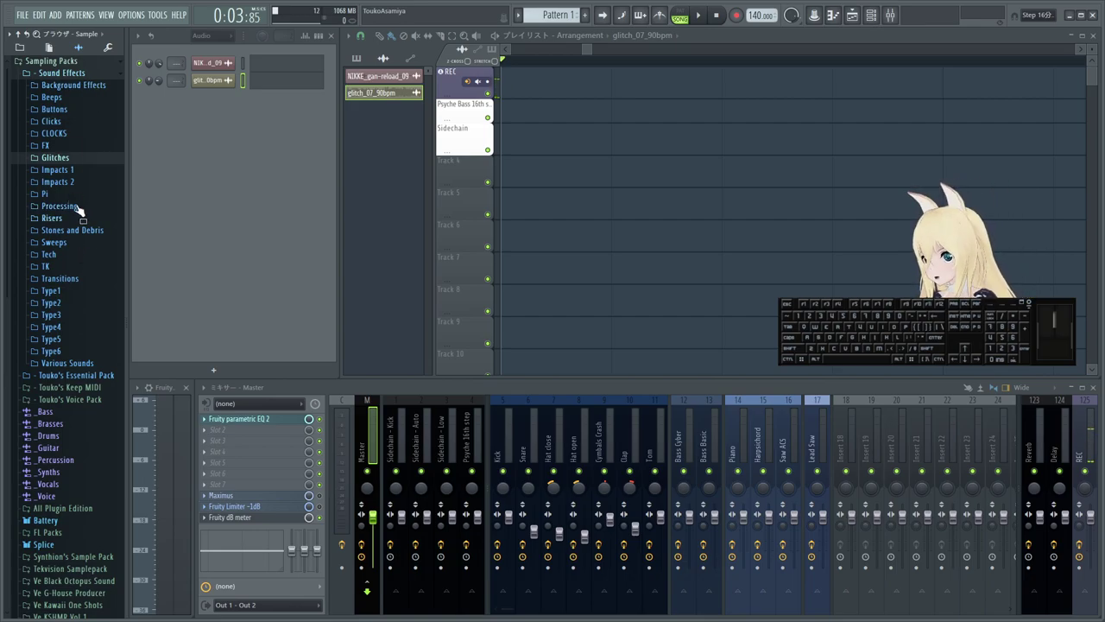
# - Browse into Touko's Voice Pack's ぼっち・ざ・ろっく folder and audition the フヘヘ clip
pyautogui.click(99, 76)
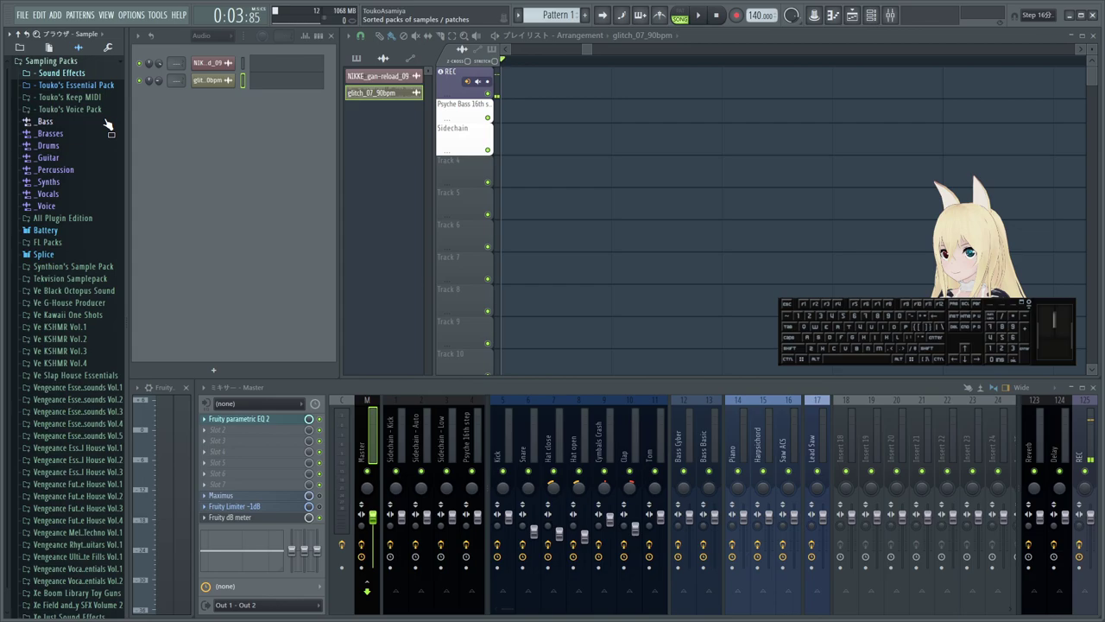
pyautogui.click(102, 116)
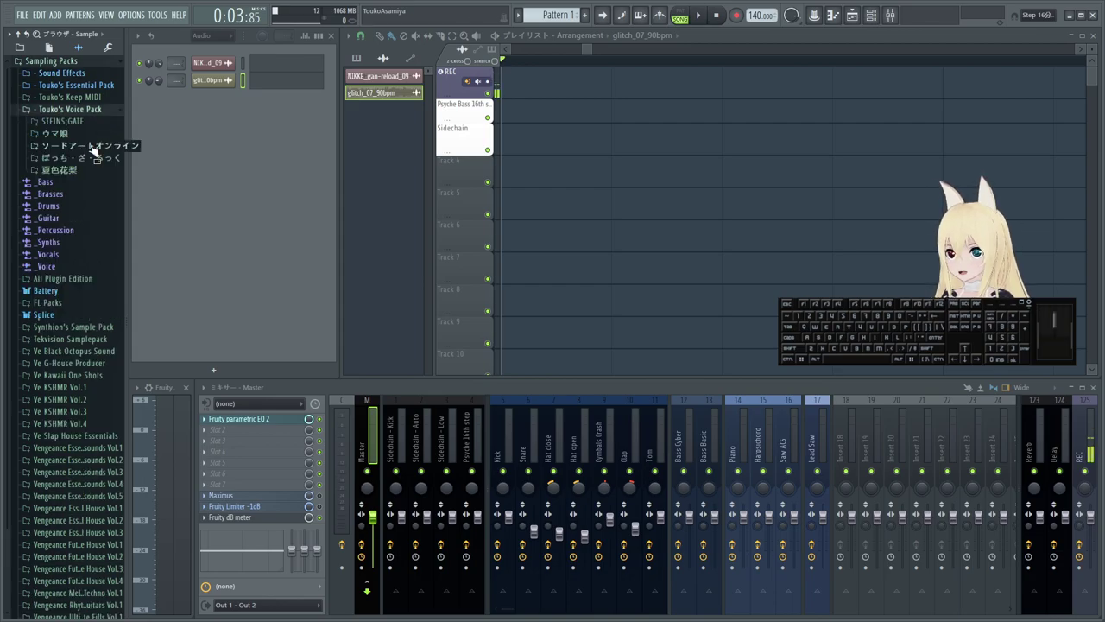
pyautogui.click(91, 163)
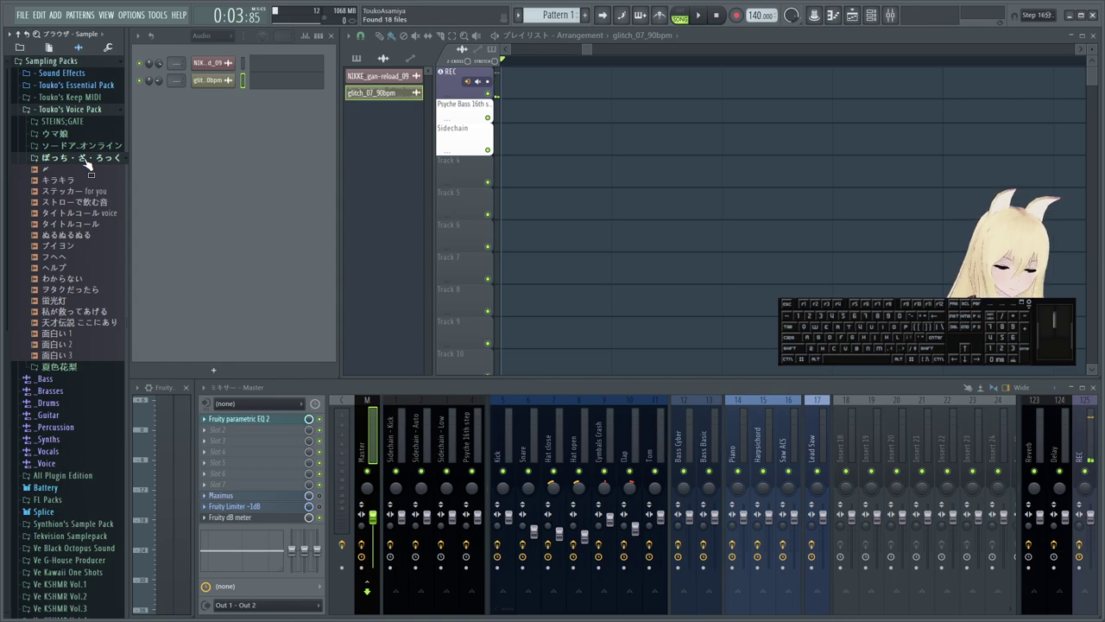
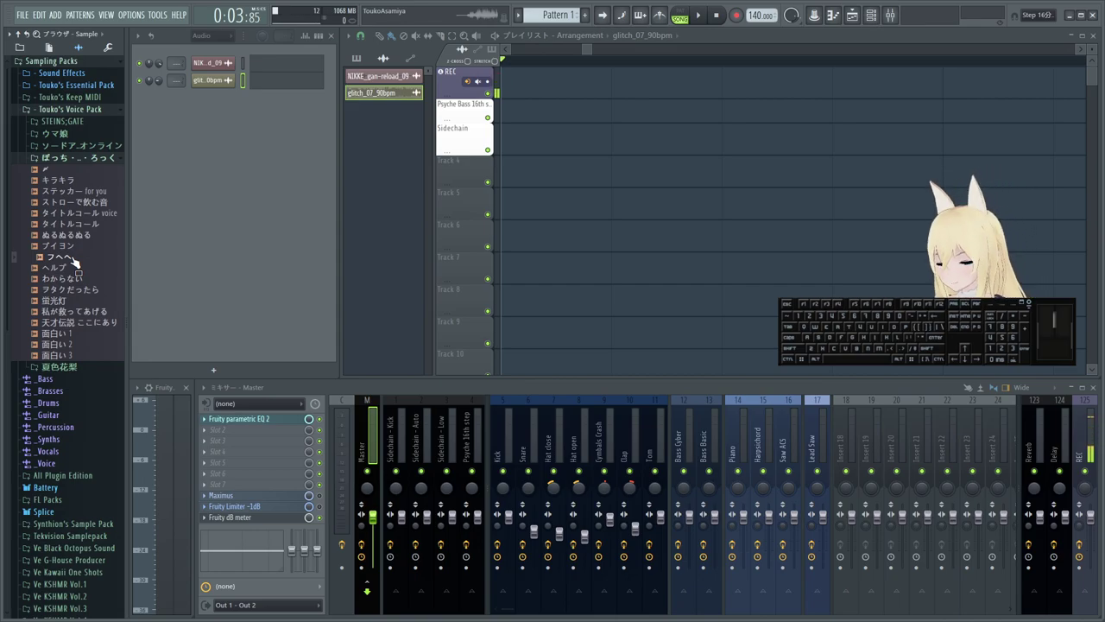
pyautogui.click(78, 261)
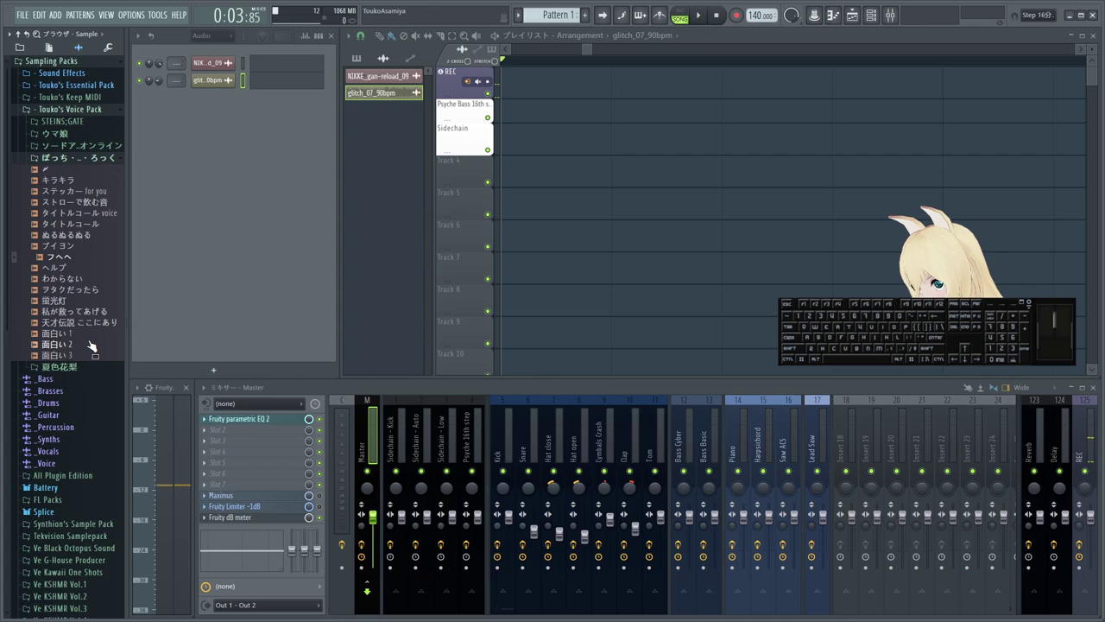
# - Preview voice samples and load 面白い1 as a new channel
pyautogui.click(92, 340)
pyautogui.click(93, 350)
pyautogui.click(91, 341)
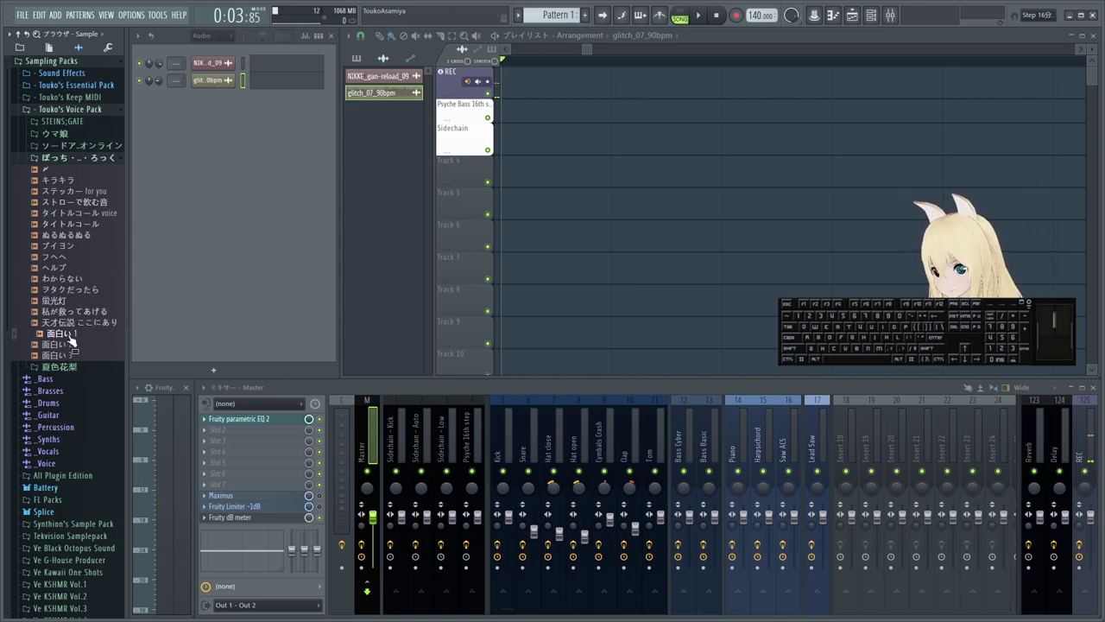
pyautogui.click(74, 339)
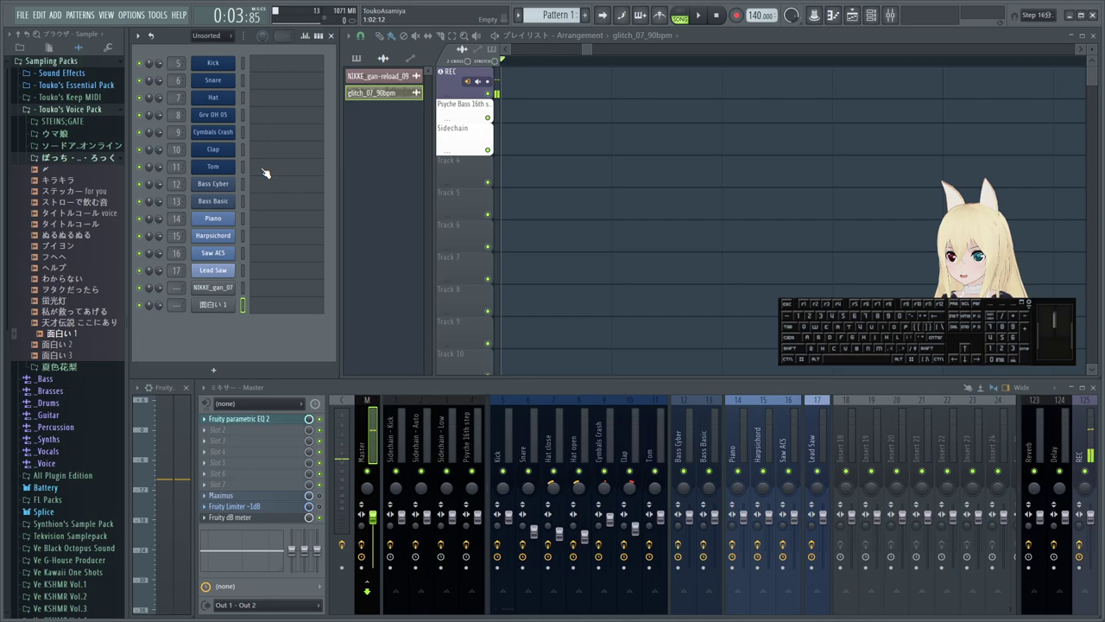
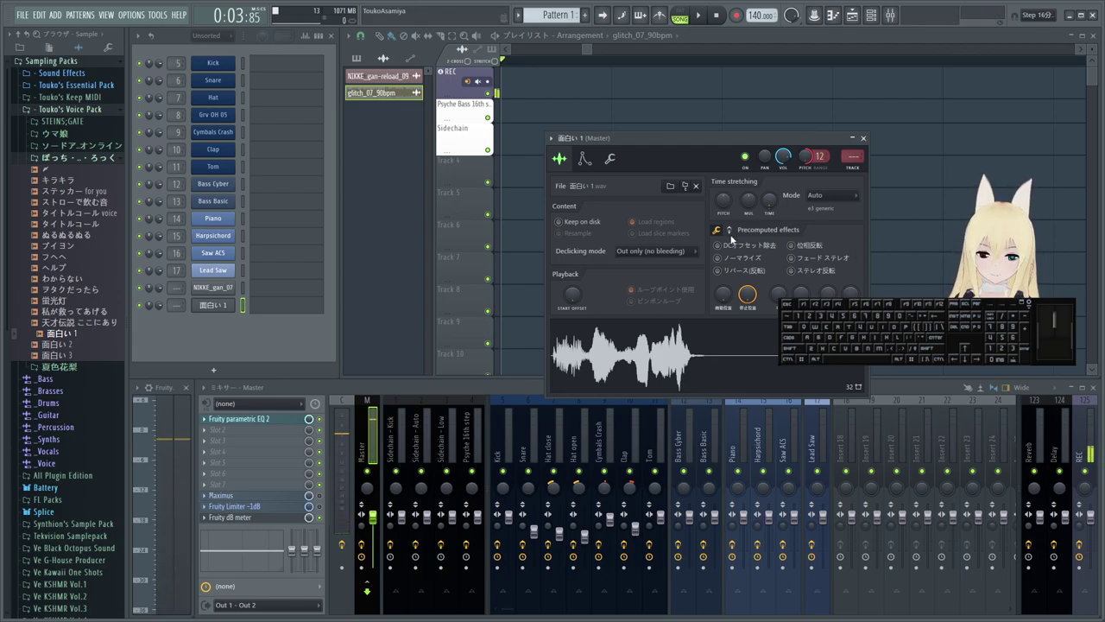
# - Set 面白い1's time stretching mode to Stretch and preview a note
pyautogui.click(837, 196)
pyautogui.click(831, 226)
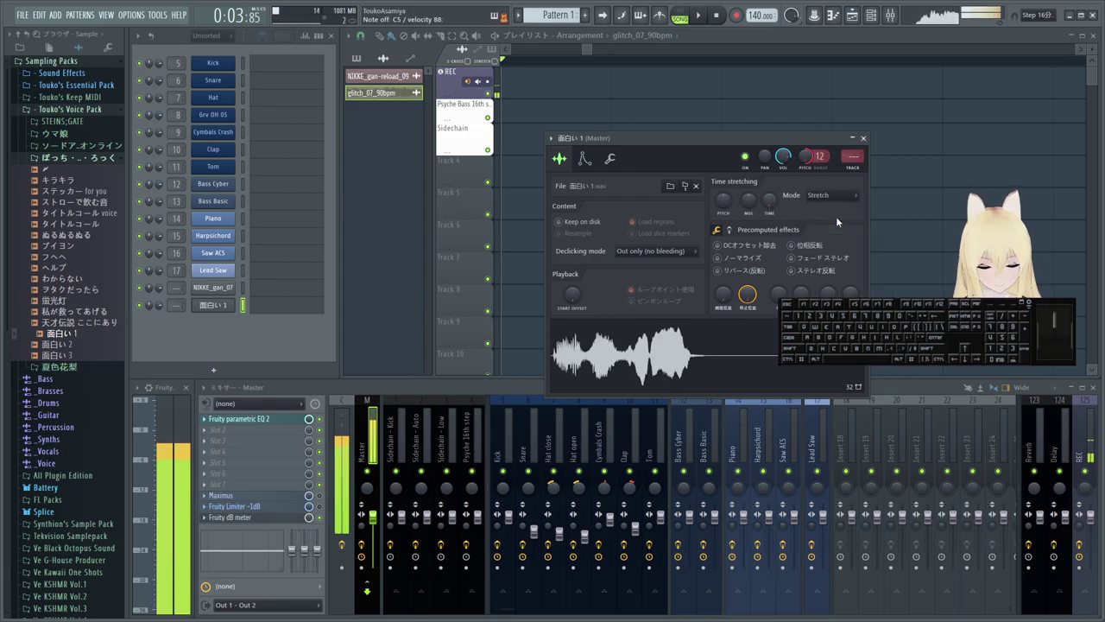
pyautogui.press('KP_Subtract')
pyautogui.click(590, 162)
pyautogui.click(564, 203)
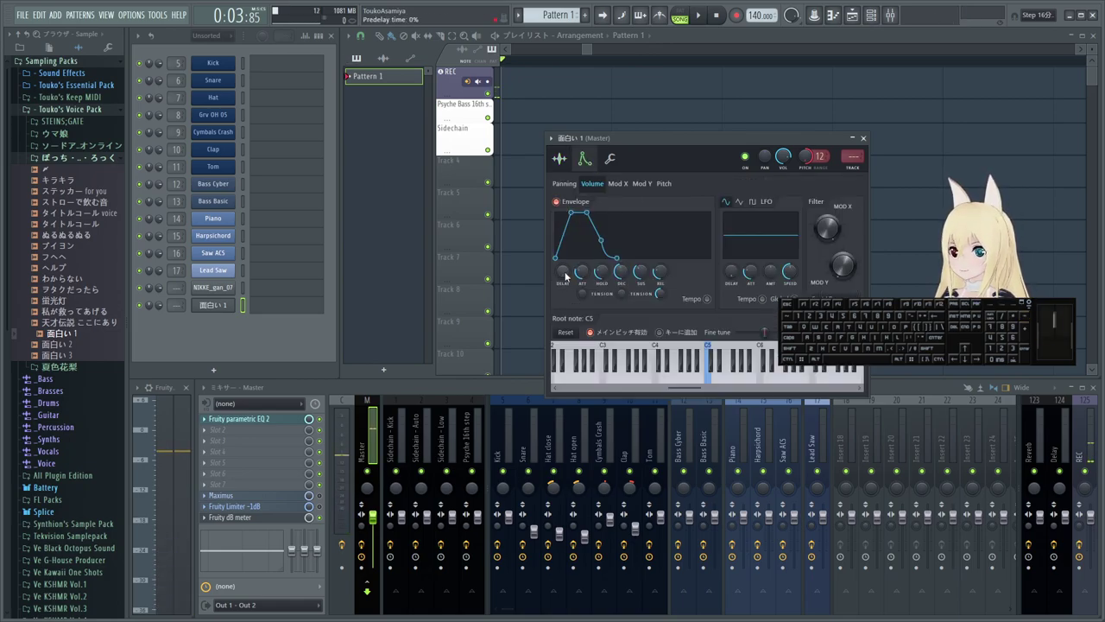
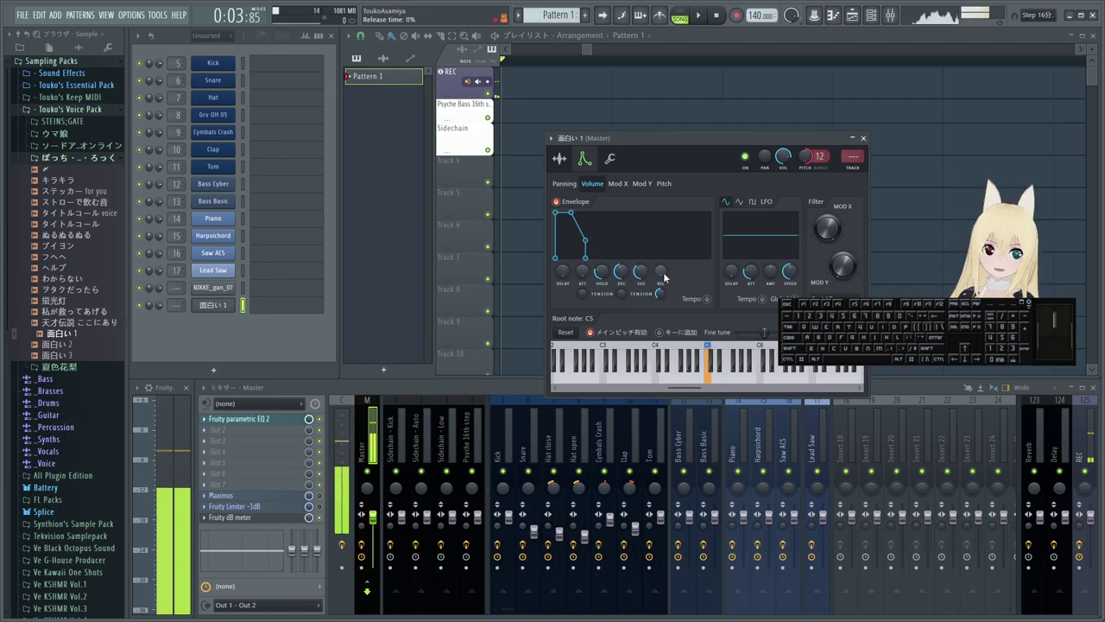
# - Reshape the 面白い1 sample's volume envelope in its channel settings
pyautogui.click(873, 149)
pyautogui.doubleClick(872, 134)
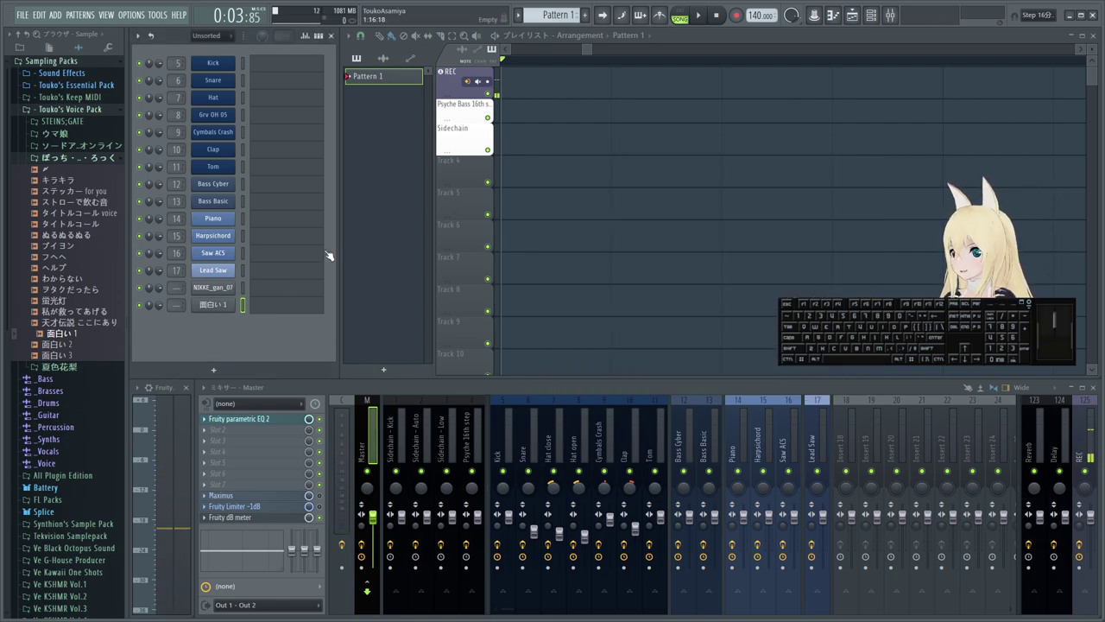
pyautogui.click(223, 307)
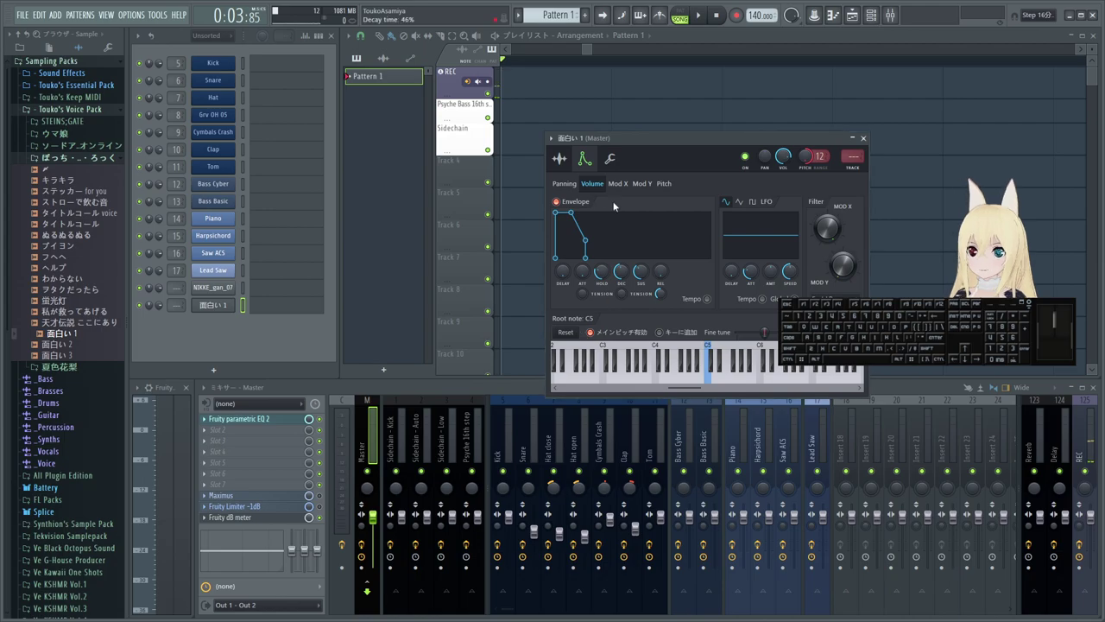
pyautogui.click(566, 165)
# - Minimize the 面白い1 sample settings window
pyautogui.moveTo(625, 349); pyautogui.dragTo(576, 256)
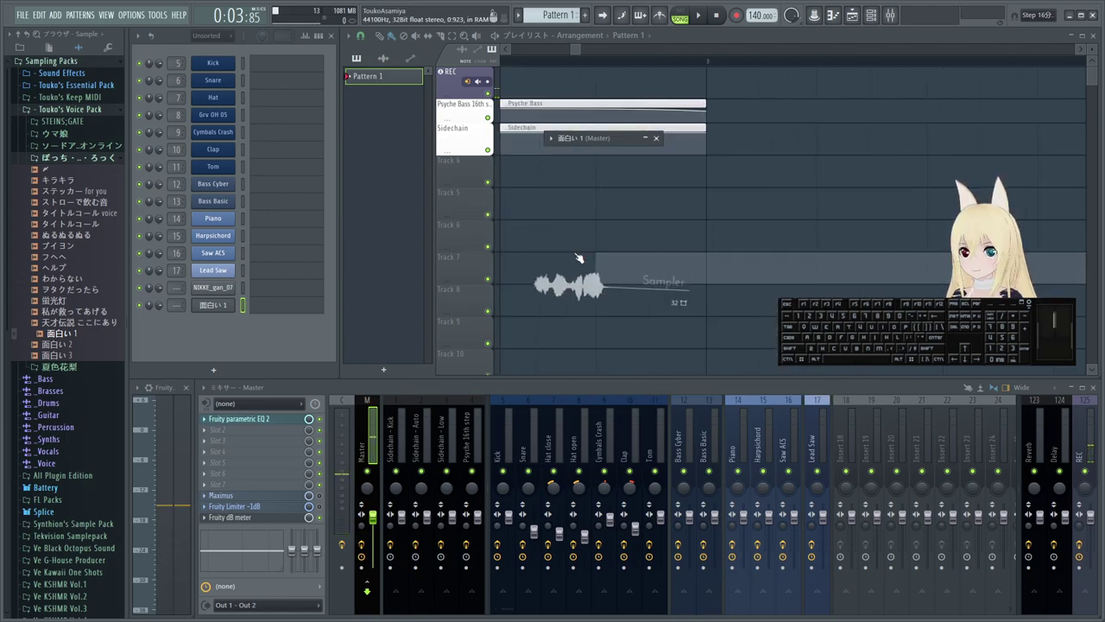
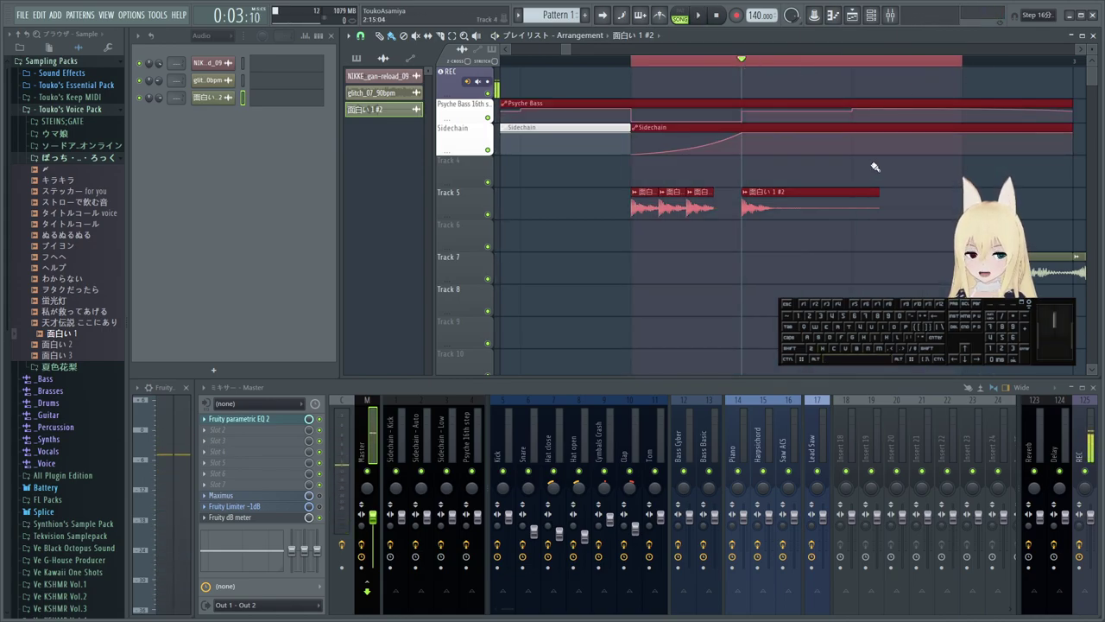
# - Play and stop the arrangement, then undo the voice clip placements
pyautogui.press('space')
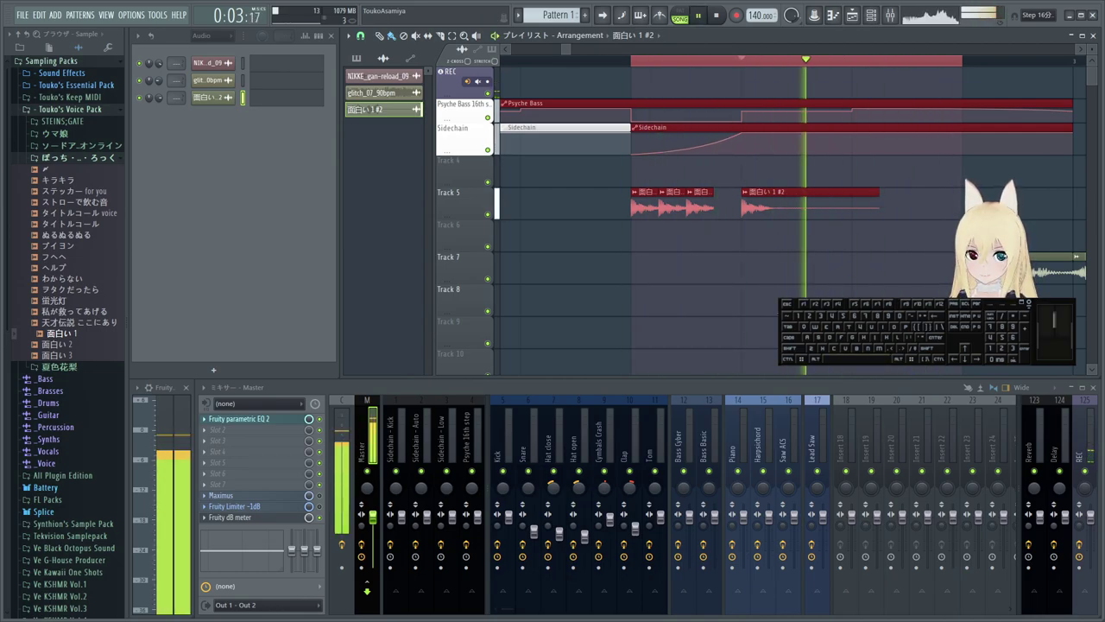
pyautogui.press('space')
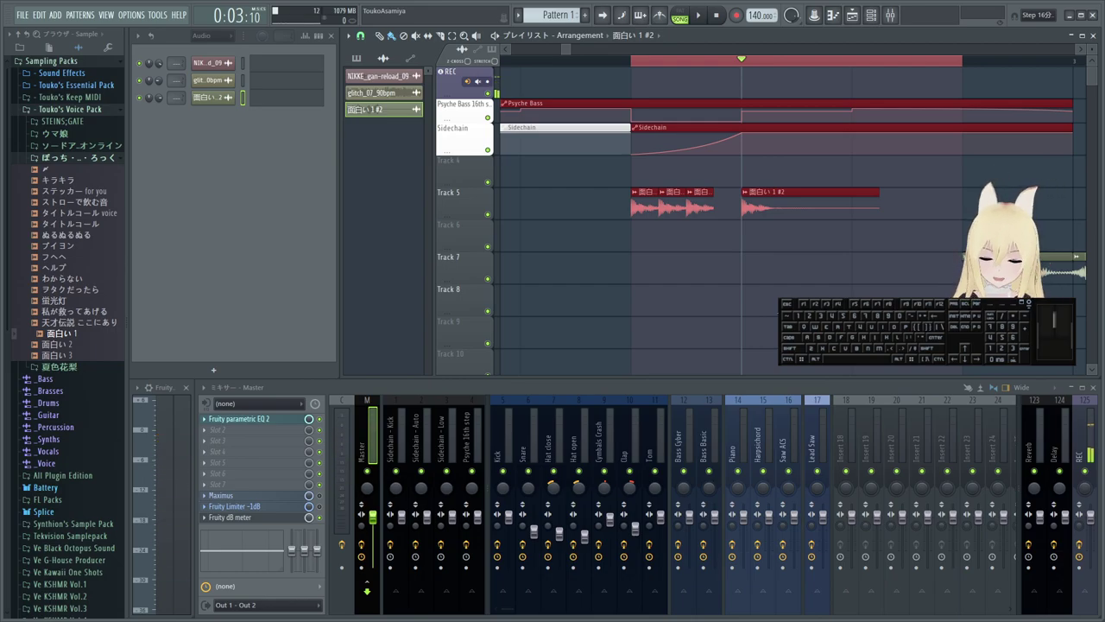
pyautogui.press('space')
pyautogui.press('space')
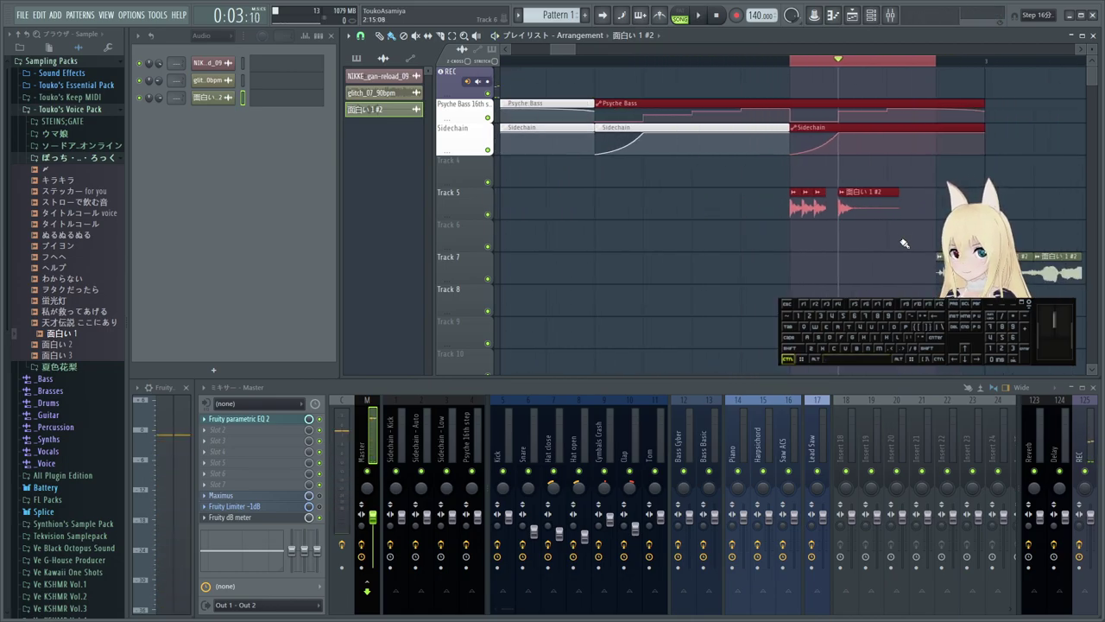
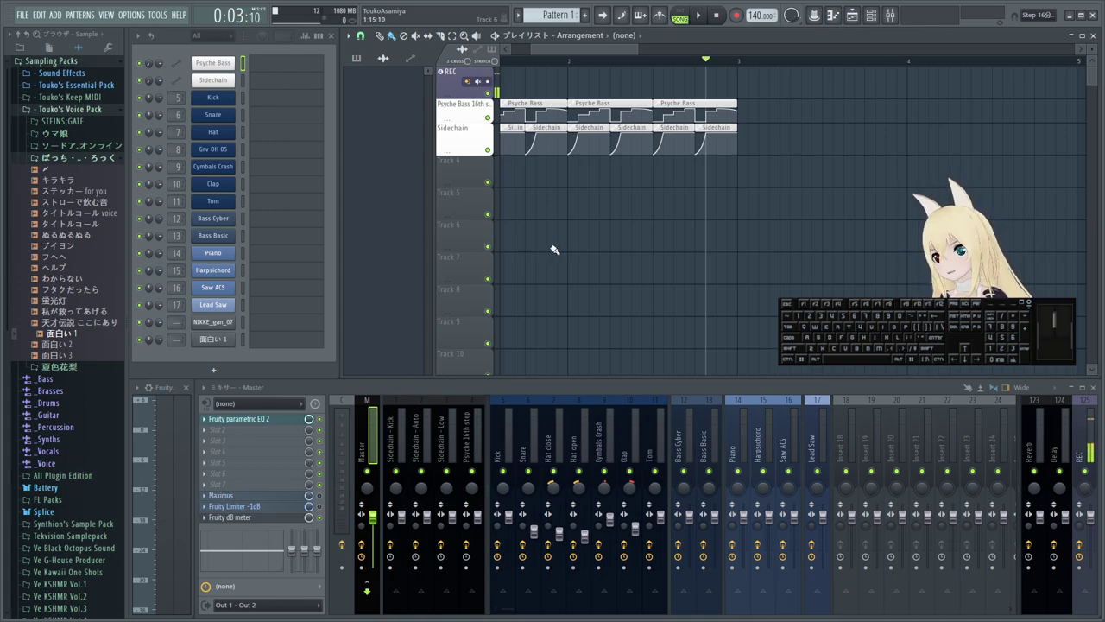
# - Collapse Touko's Voice Pack and briefly look inside the Sound Effects sample folder
pyautogui.click(490, 109)
pyautogui.rightClick(490, 110)
pyautogui.rightClick(490, 109)
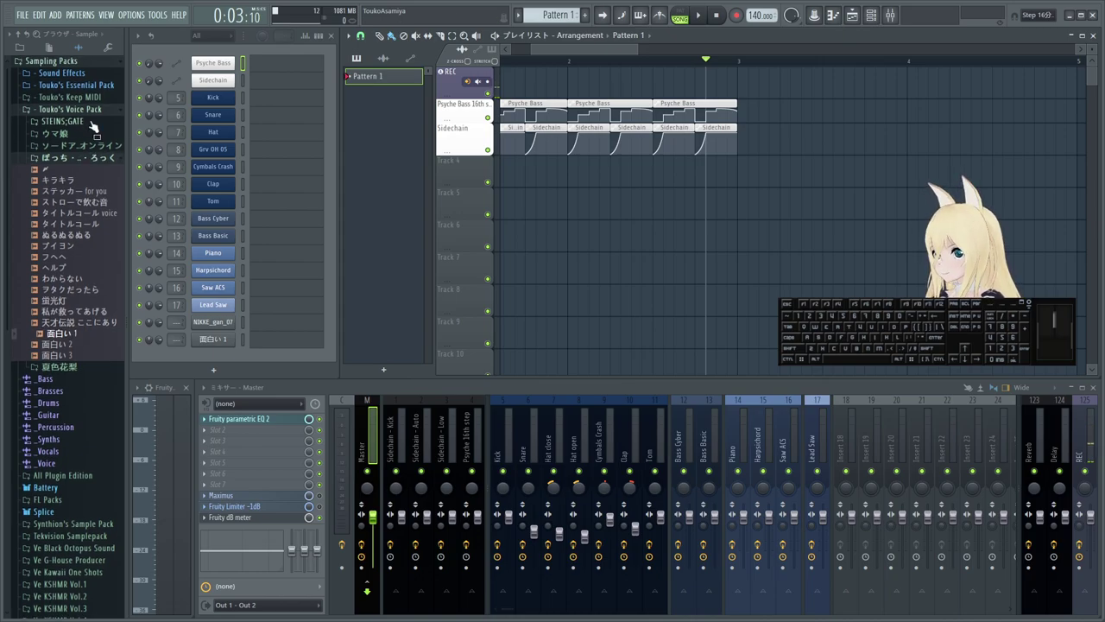
pyautogui.click(489, 110)
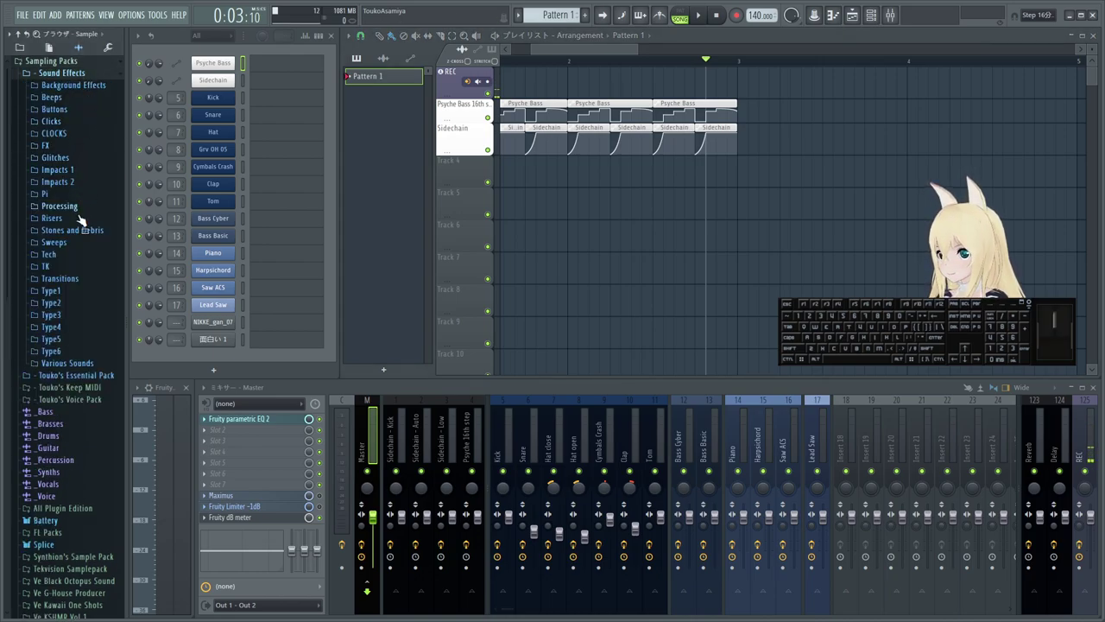
pyautogui.click(489, 110)
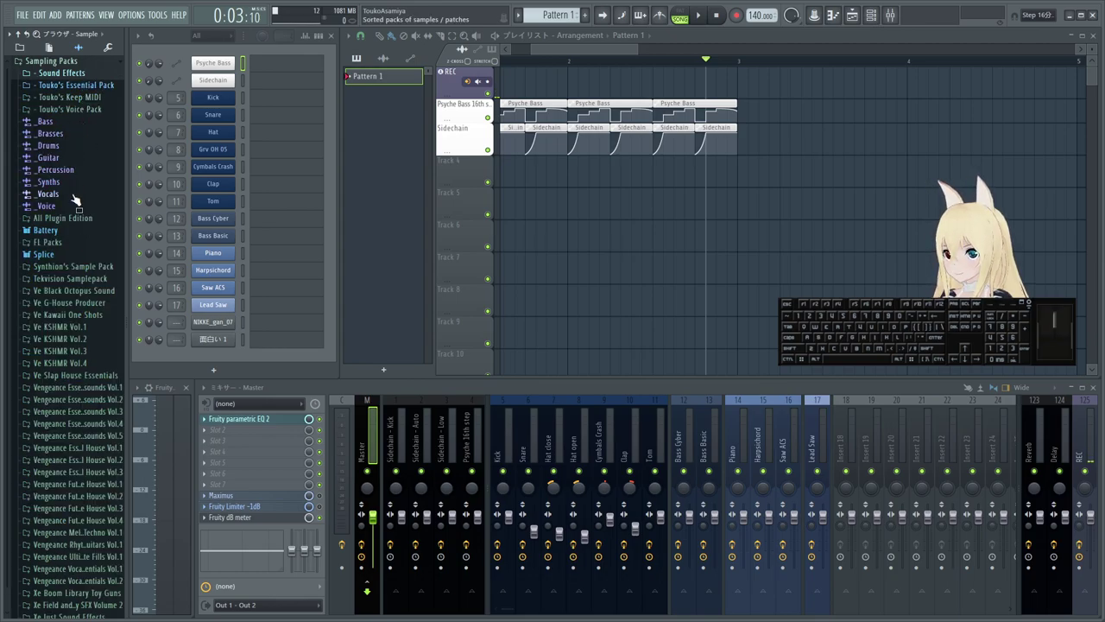
# - Expand Drums > Kicks and pick up the BETU_Kick_8 sample for dragging
pyautogui.click(489, 109)
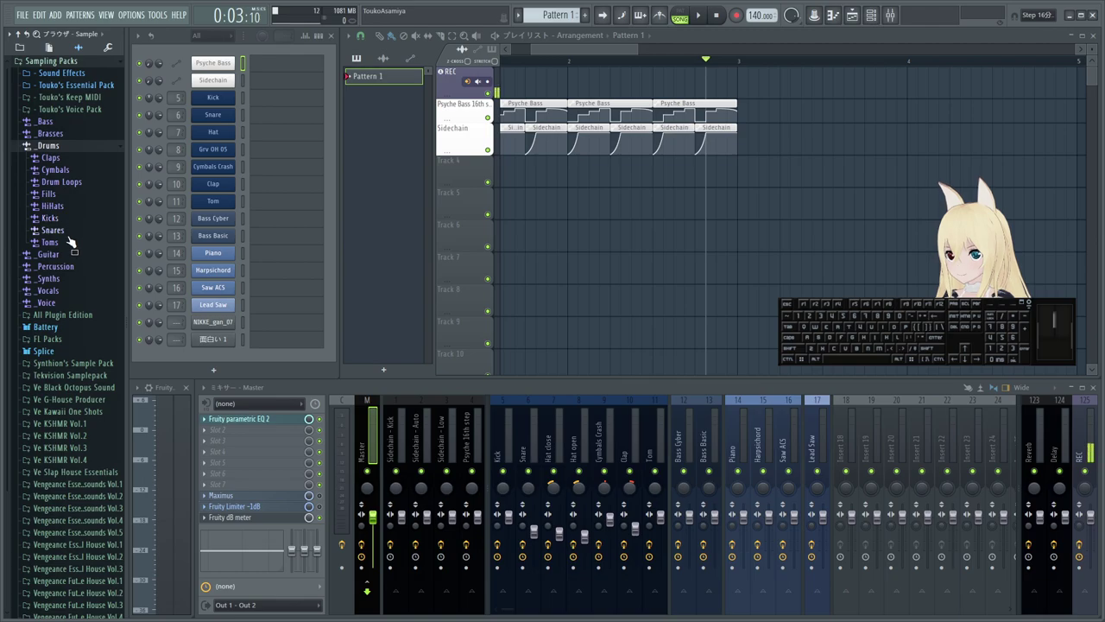
pyautogui.click(489, 109)
pyautogui.click(490, 109)
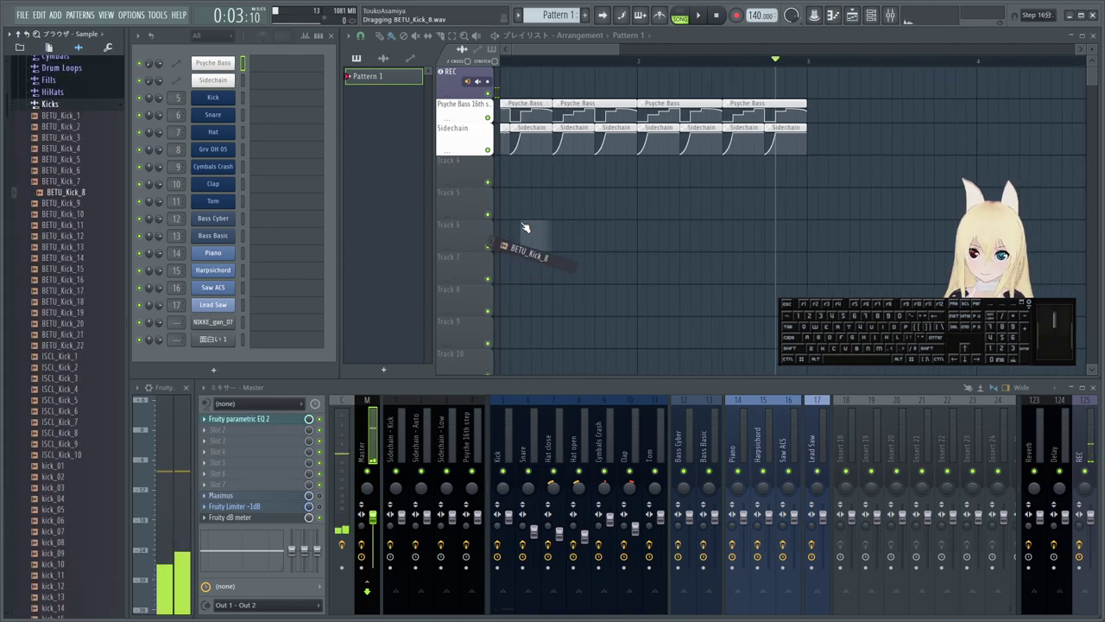
# - Start and stop playback to hear the BETU_Kick_8 clip placed on Track 6
pyautogui.press('space')
pyautogui.press('space')
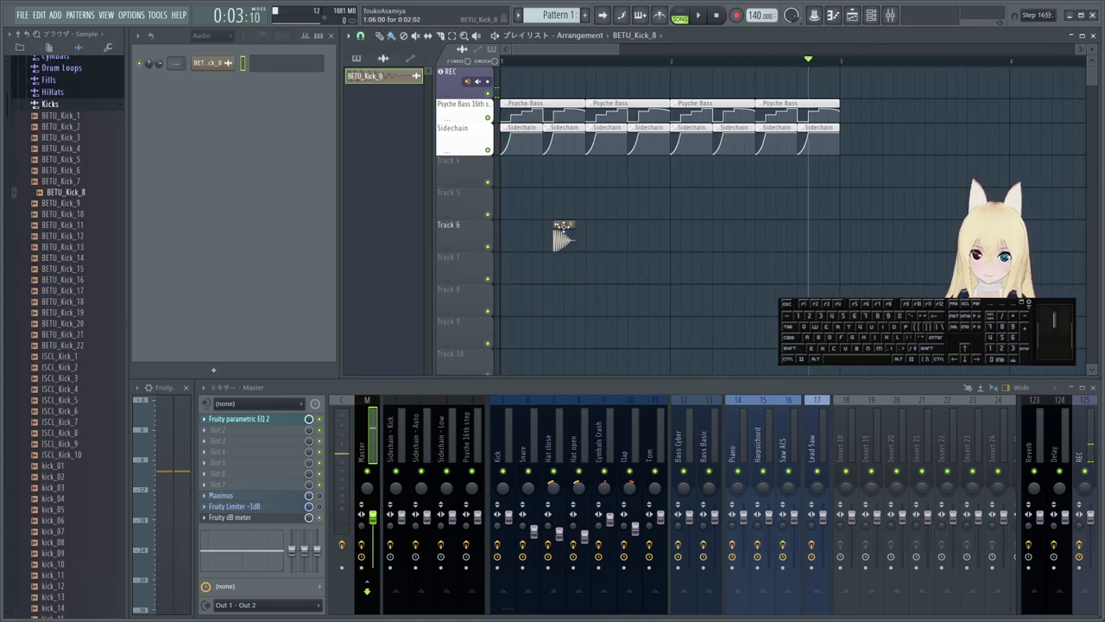
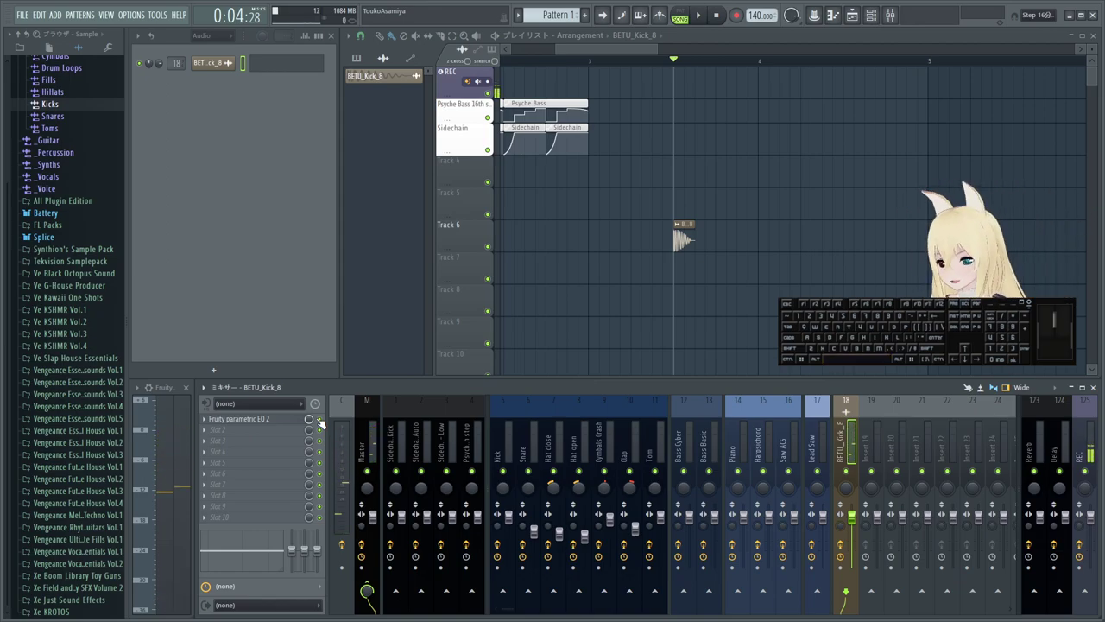
pyautogui.click(205, 431)
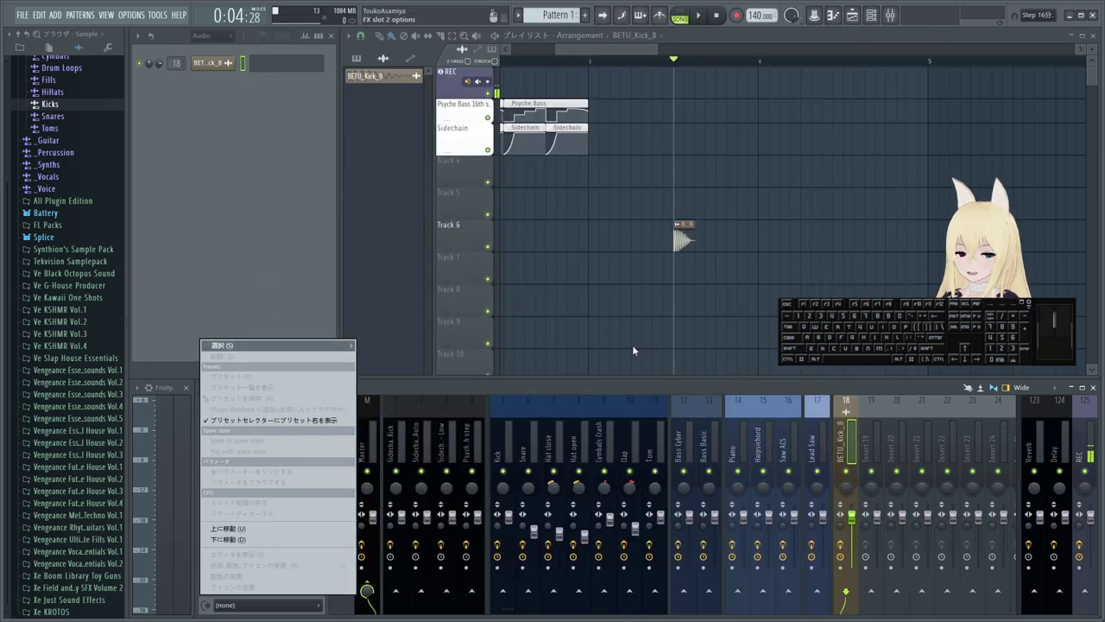
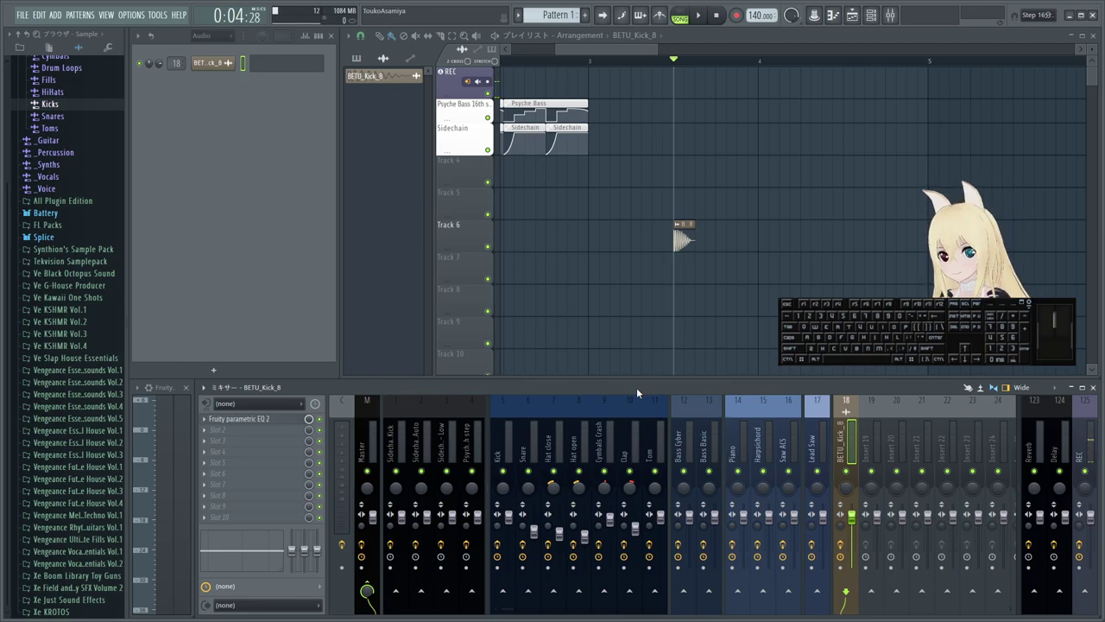
pyautogui.click(490, 110)
pyautogui.doubleClick(490, 110)
pyautogui.click(489, 109)
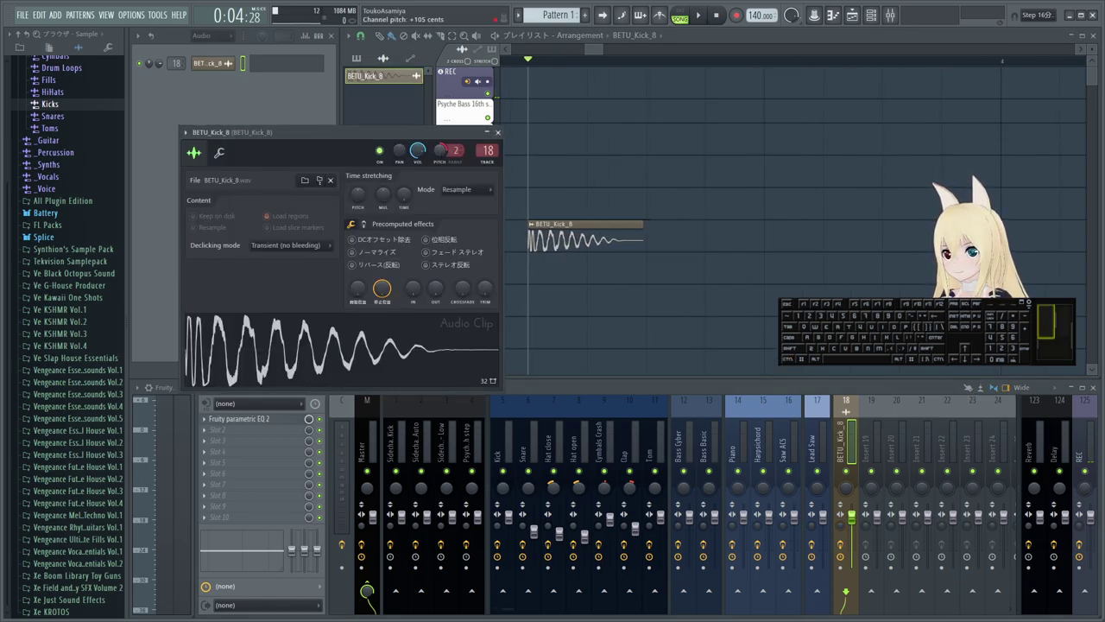
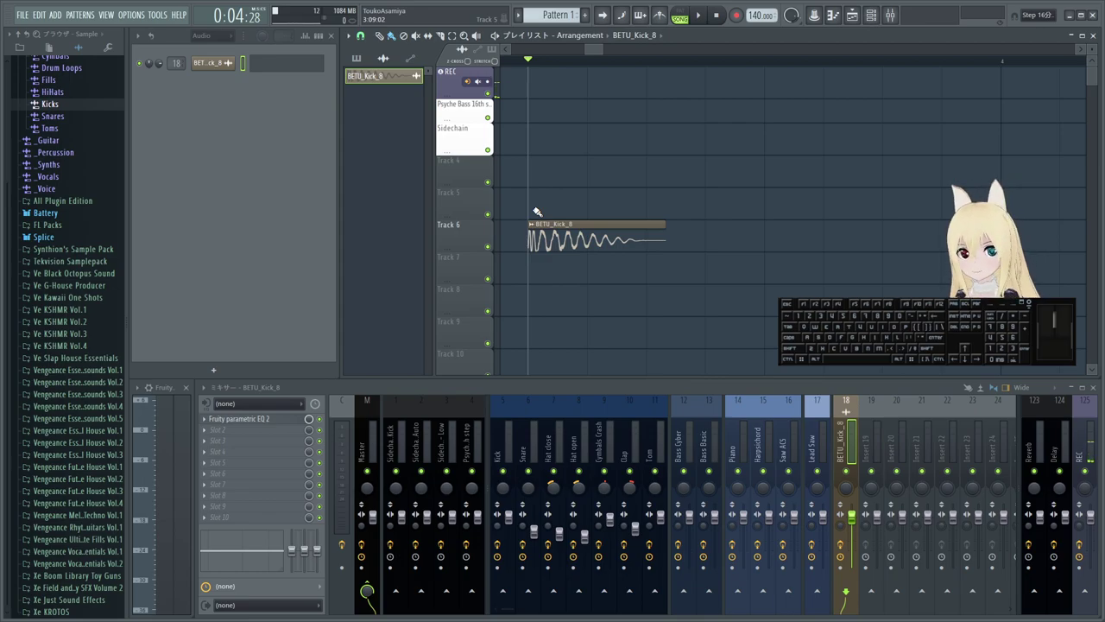
# - Shorten, lengthen and trim the BETU_Kick_8 clips on Track 6 into one reshaped clip
pyautogui.click(489, 109)
pyautogui.click(490, 110)
pyautogui.click(490, 109)
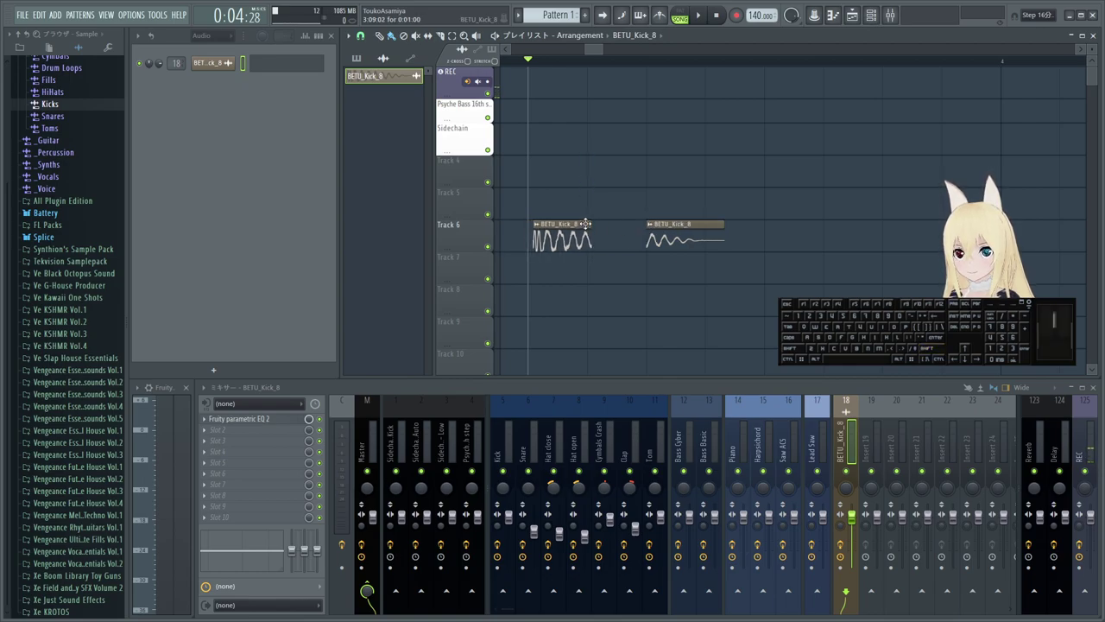
pyautogui.click(490, 109)
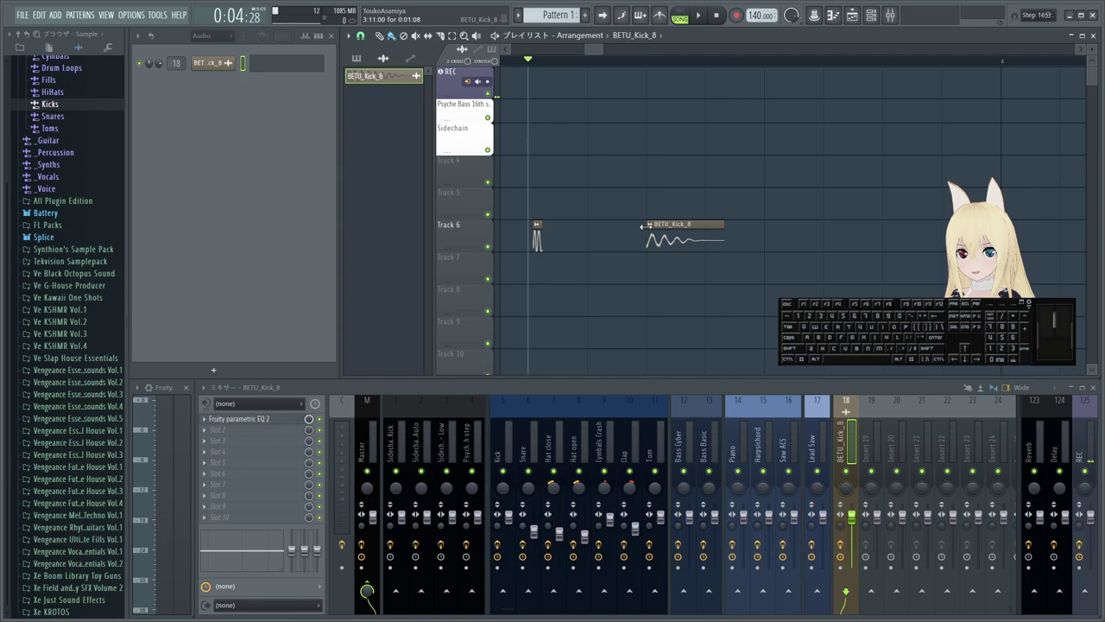
pyautogui.click(490, 110)
pyautogui.click(490, 109)
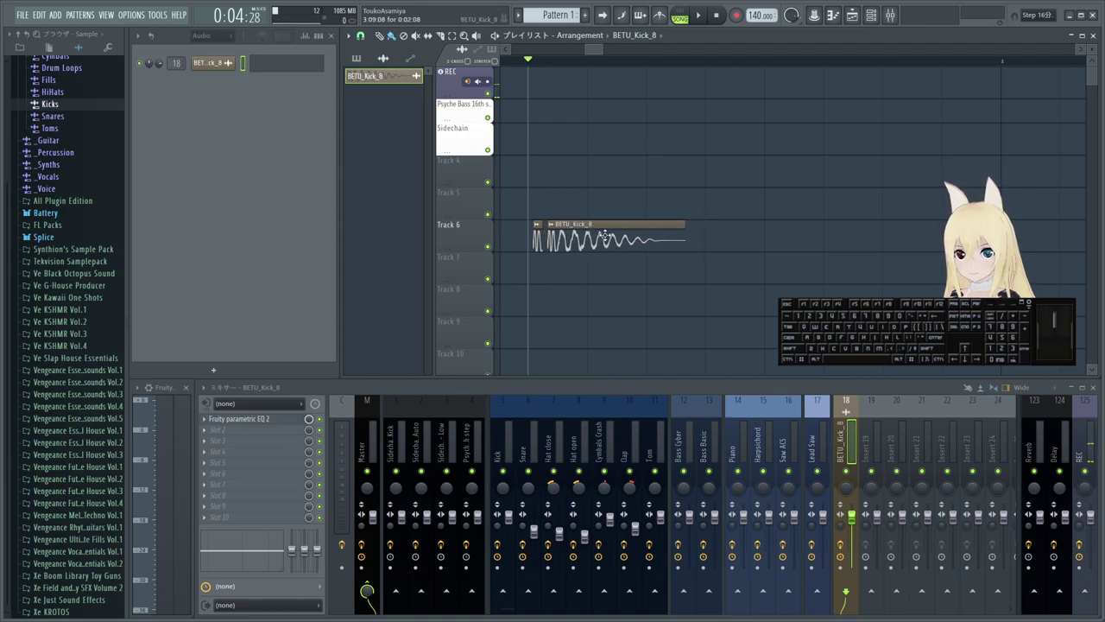
pyautogui.click(490, 109)
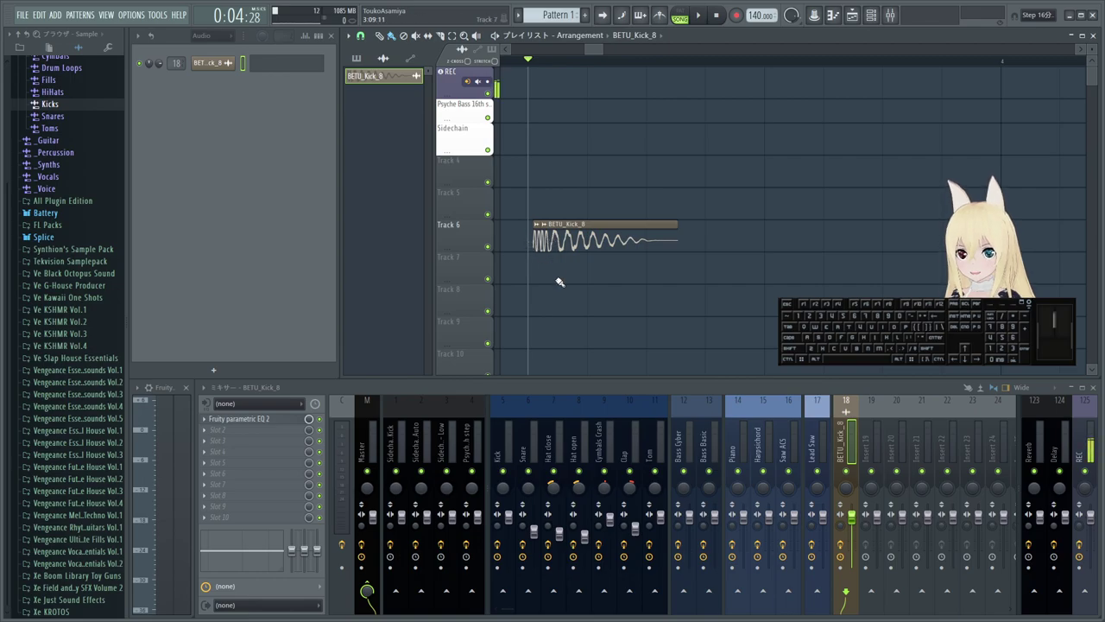
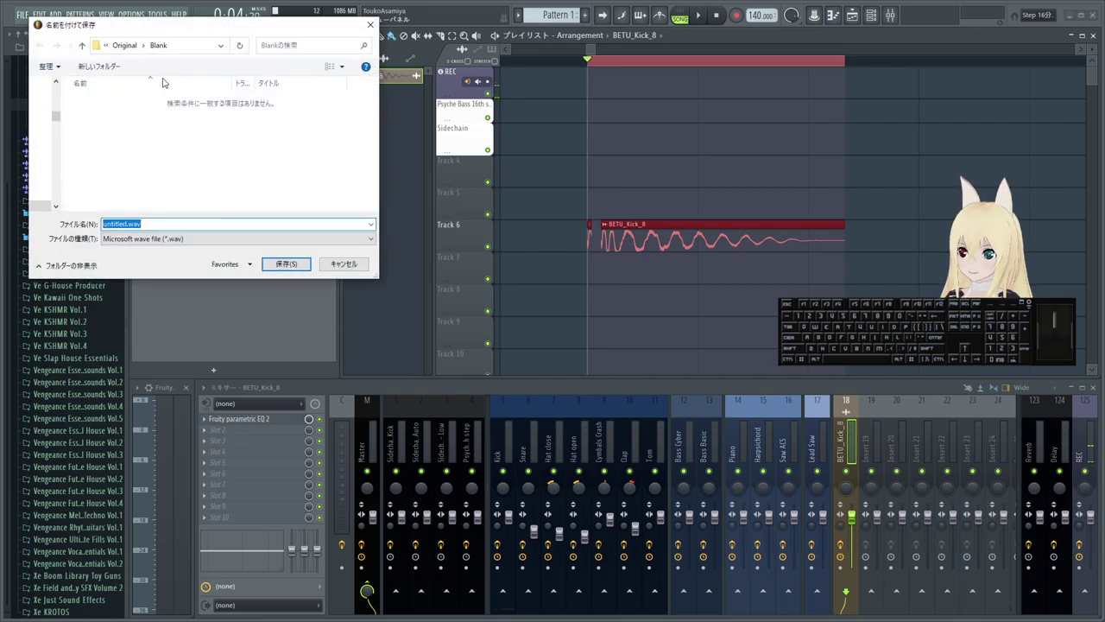
# - Cancel the WAV Save As dialog and delete two kick clips from the playlist
pyautogui.click(490, 110)
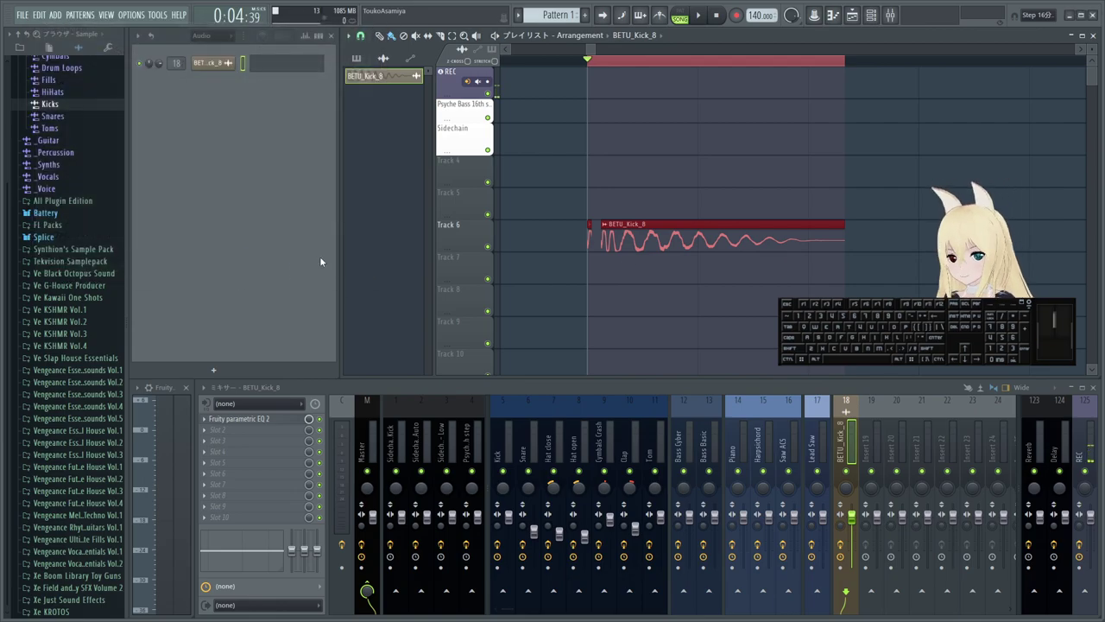
pyautogui.rightClick(490, 110)
pyautogui.rightClick(489, 109)
# - Delete the last kick clip, then delete the BETU_Kick_8 sample from the clip picker and confirm
pyautogui.rightClick(490, 110)
pyautogui.rightClick(490, 109)
pyautogui.doubleClick(489, 109)
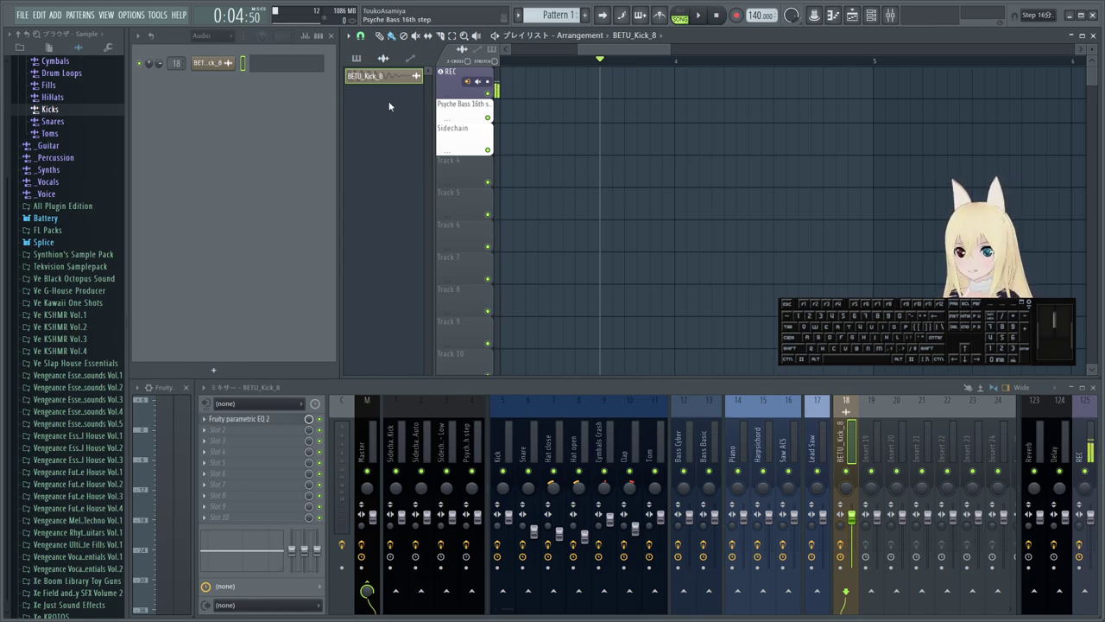
pyautogui.rightClick(384, 84)
pyautogui.click(413, 205)
pyautogui.click(384, 118)
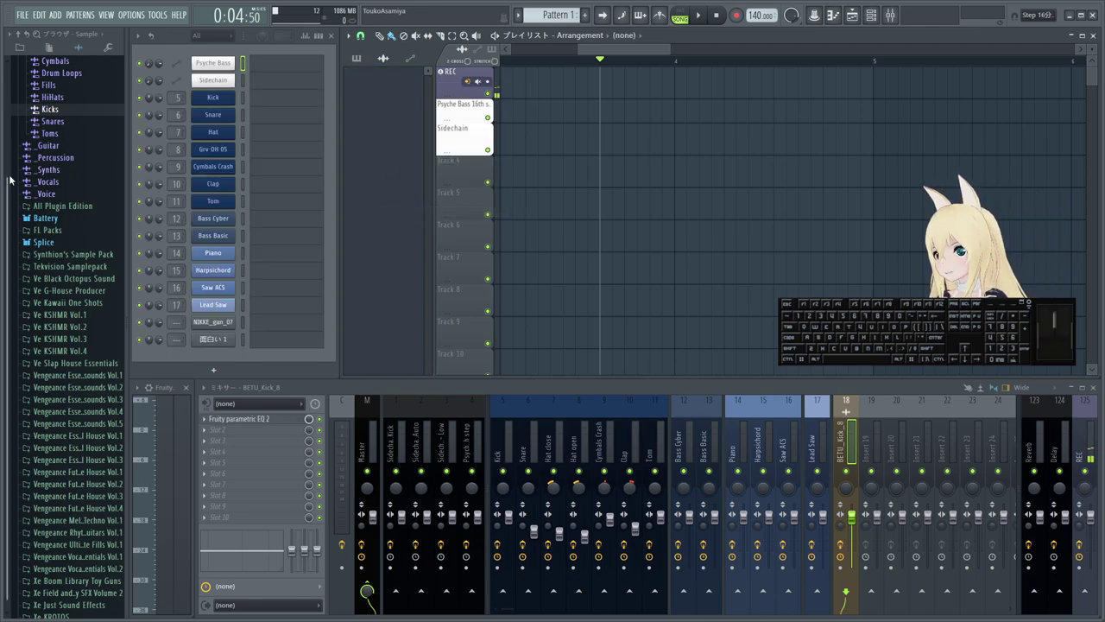
# - Expand Touko's Essential Pack folder in the browser
pyautogui.click(75, 148)
pyautogui.click(84, 89)
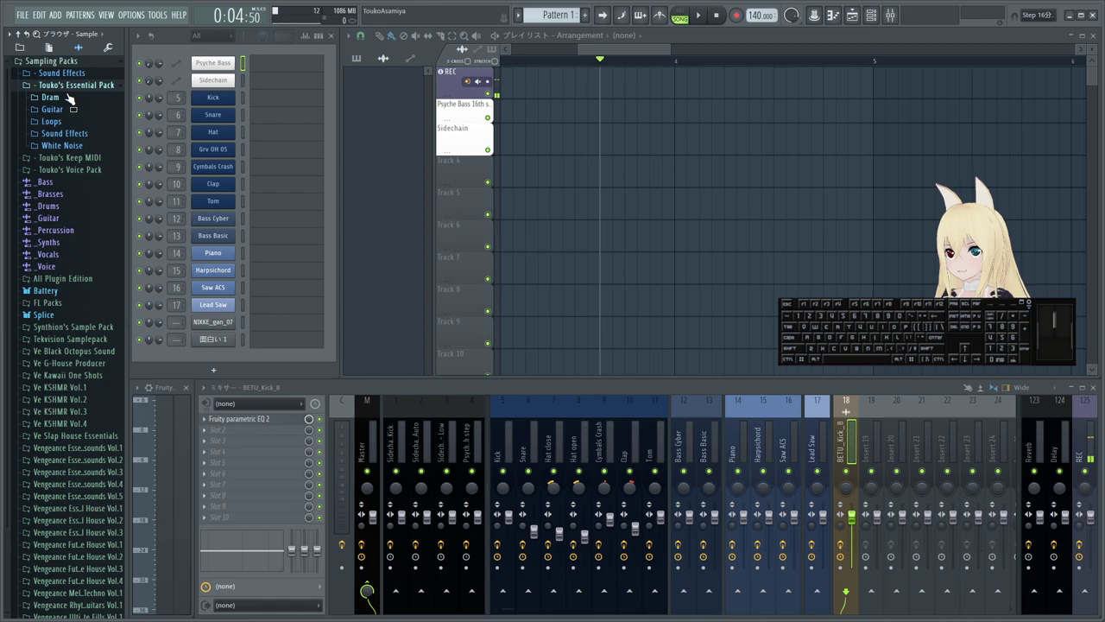
# - Collapse Essential Pack, expand Touko's Voice Pack's anime subfolder and preview the Welcome clip
pyautogui.click(74, 89)
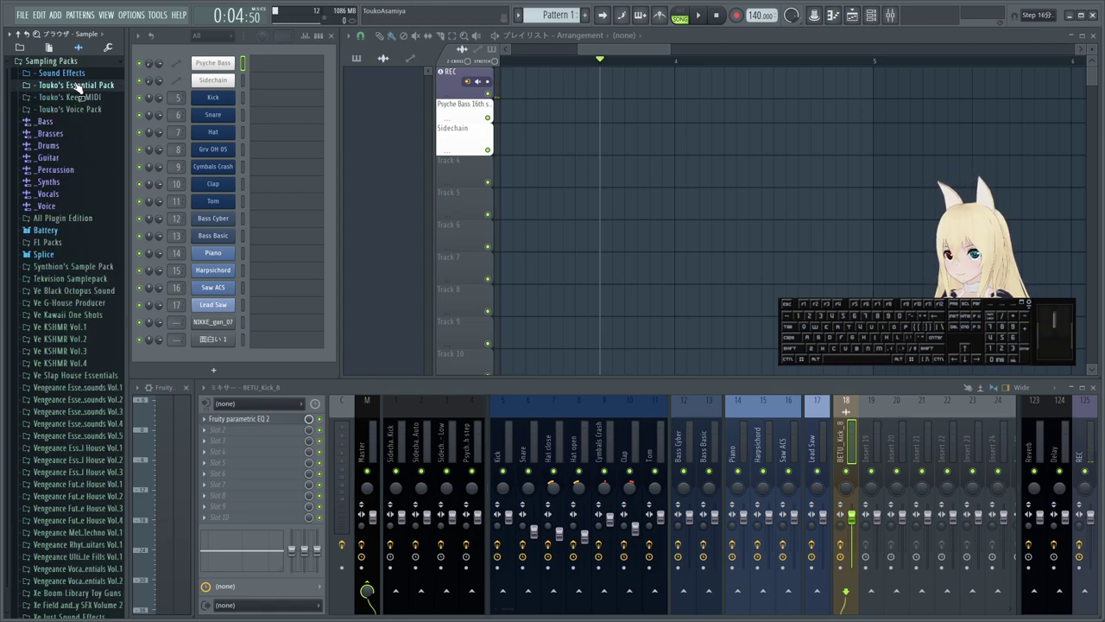
pyautogui.click(83, 114)
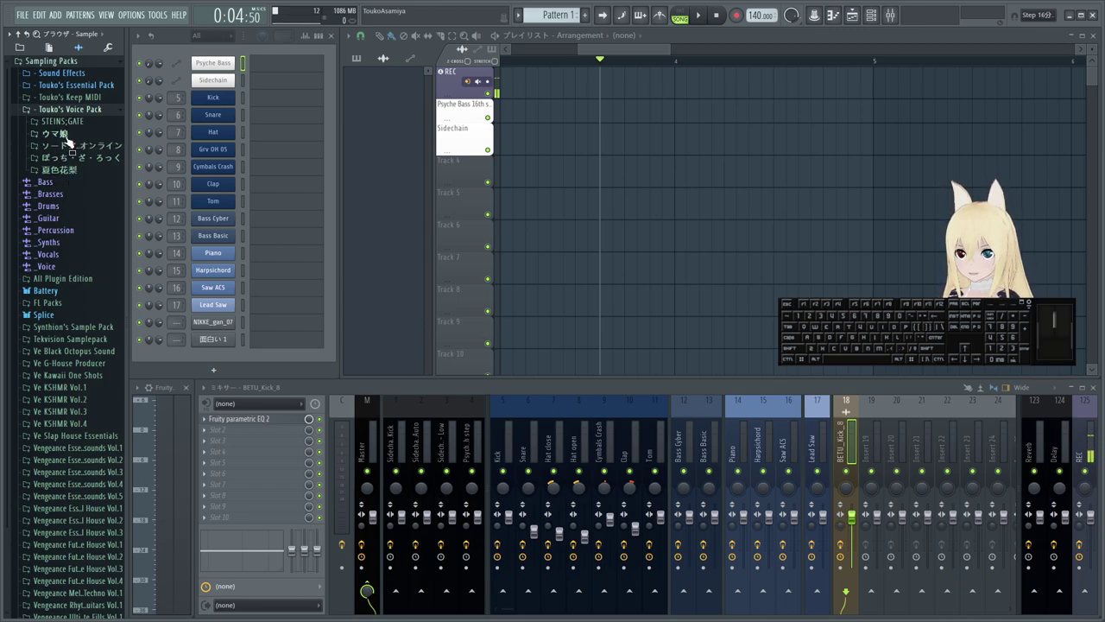
pyautogui.click(72, 151)
pyautogui.click(78, 165)
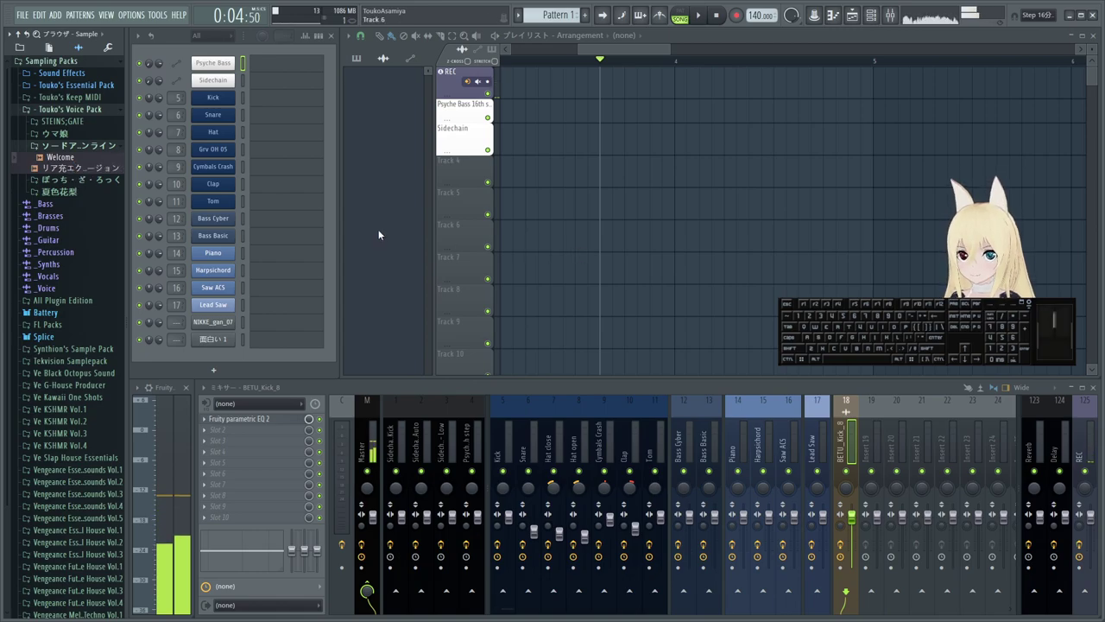
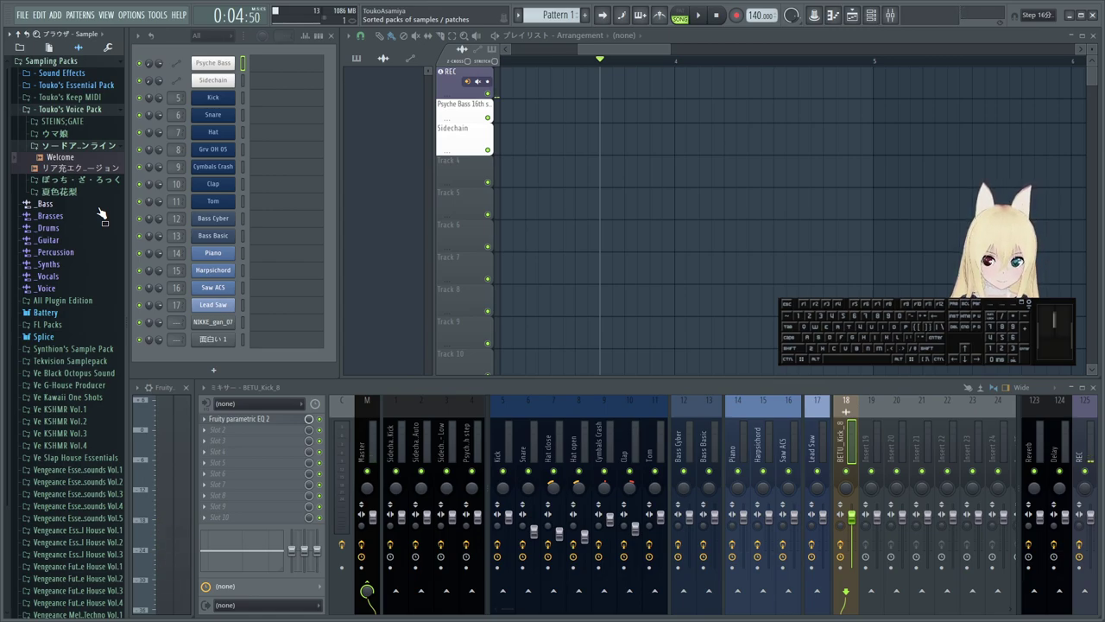
# - Drag Welcome.wav from the browser toward a playlist track
pyautogui.click(60, 161)
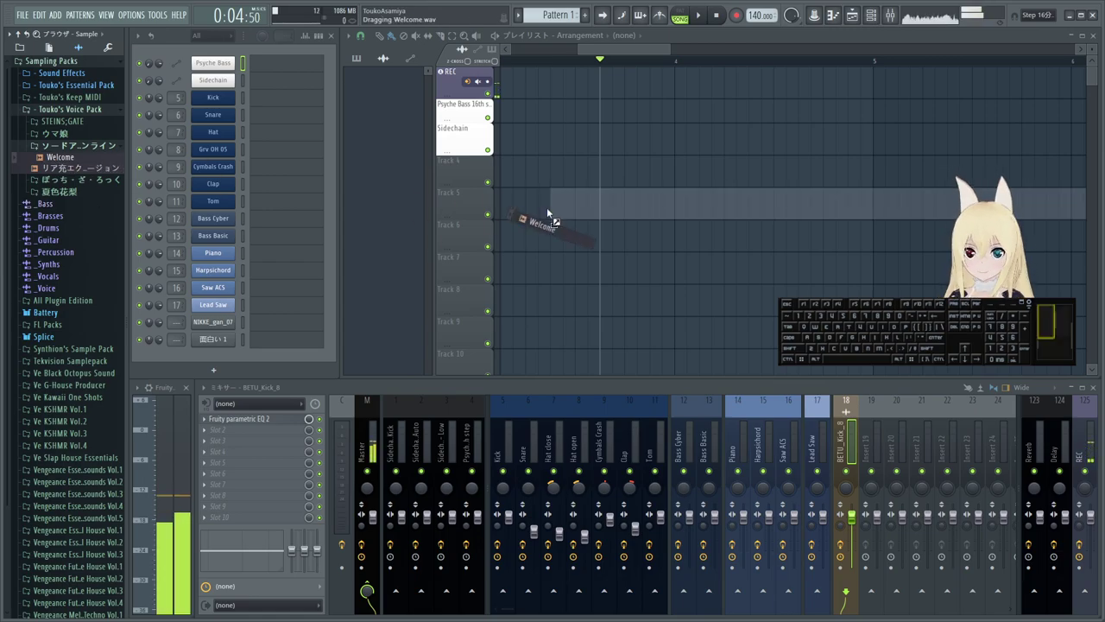
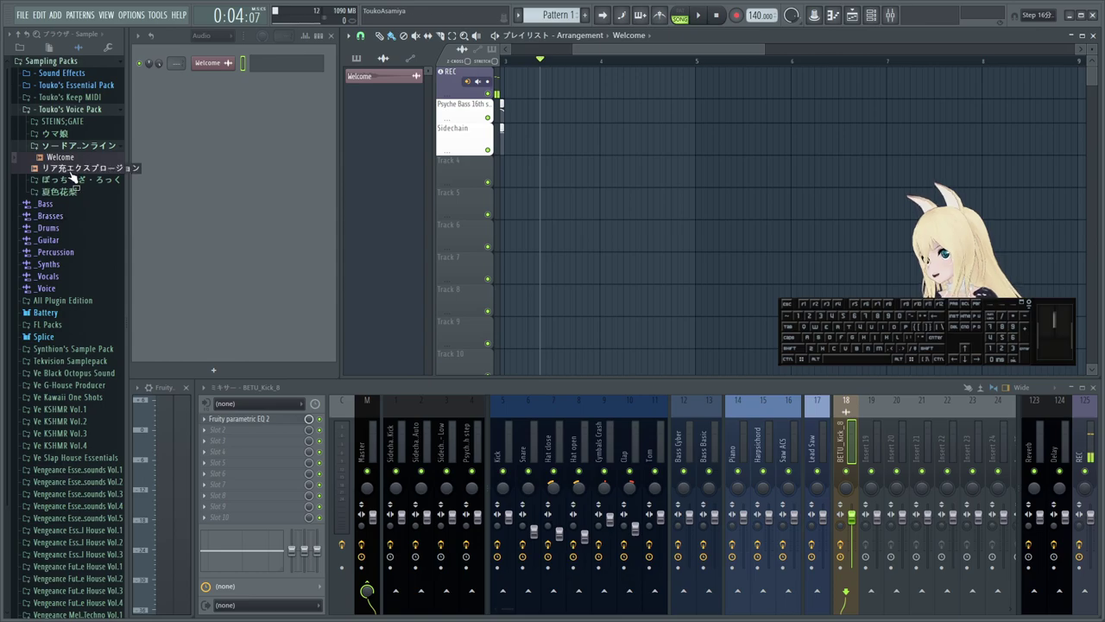
# - Preview リア充エクスプロージョン and several voice clips inside the ぼっち・ざ・ろっく folder
pyautogui.click(75, 169)
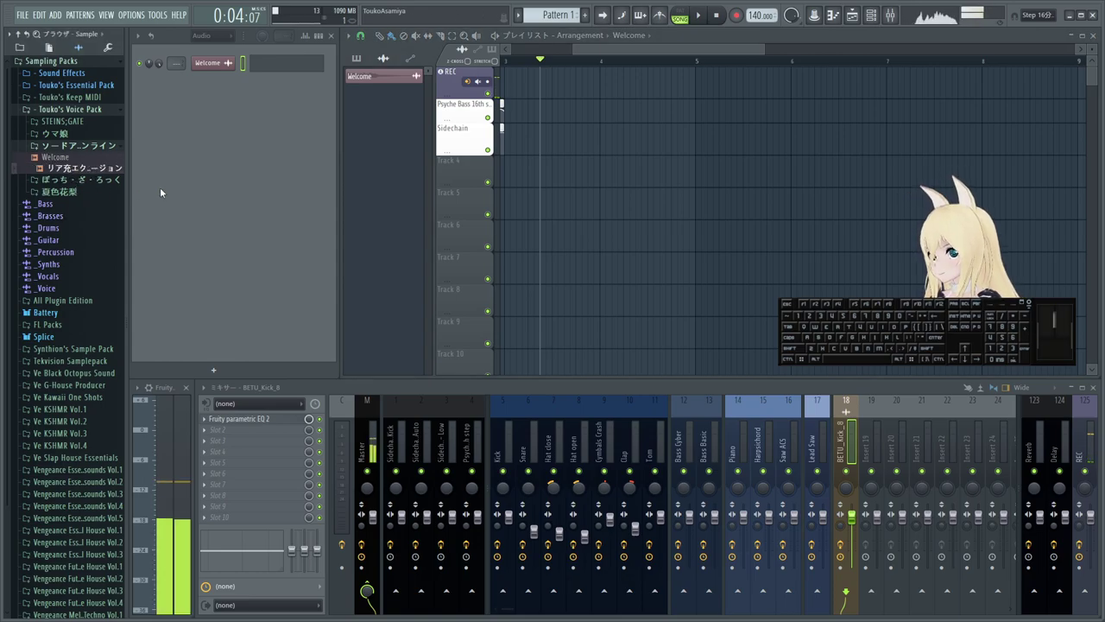
pyautogui.click(84, 189)
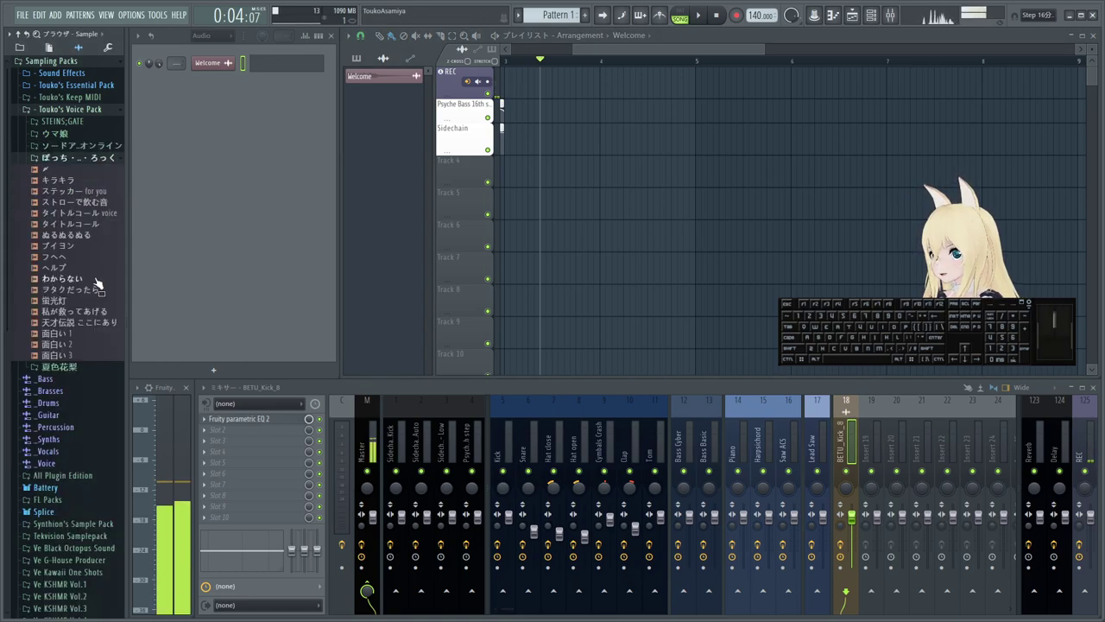
pyautogui.click(91, 283)
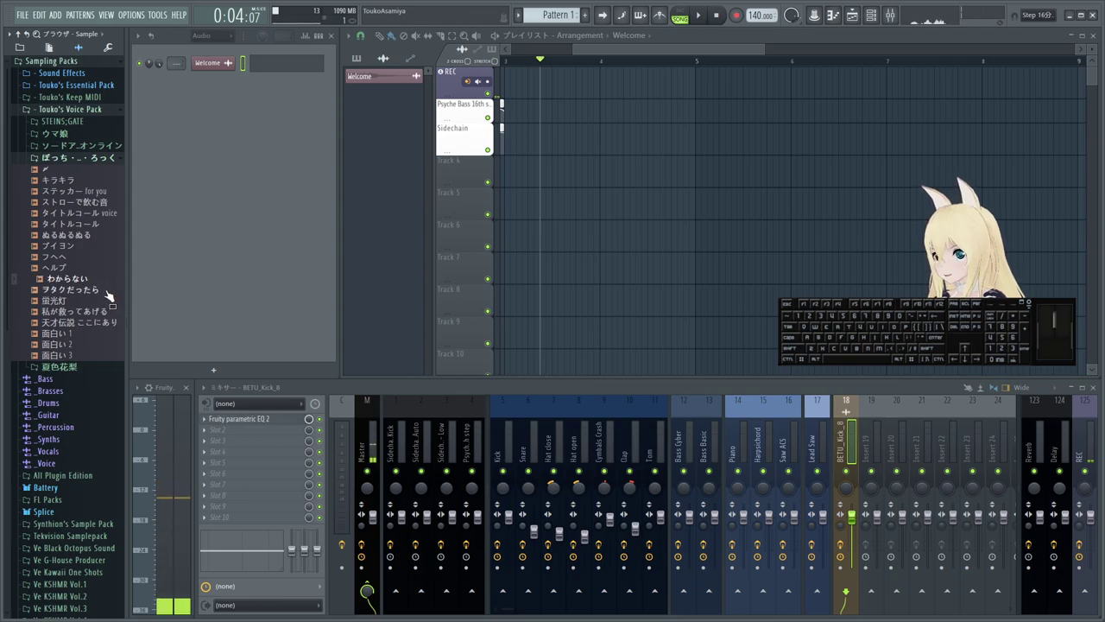
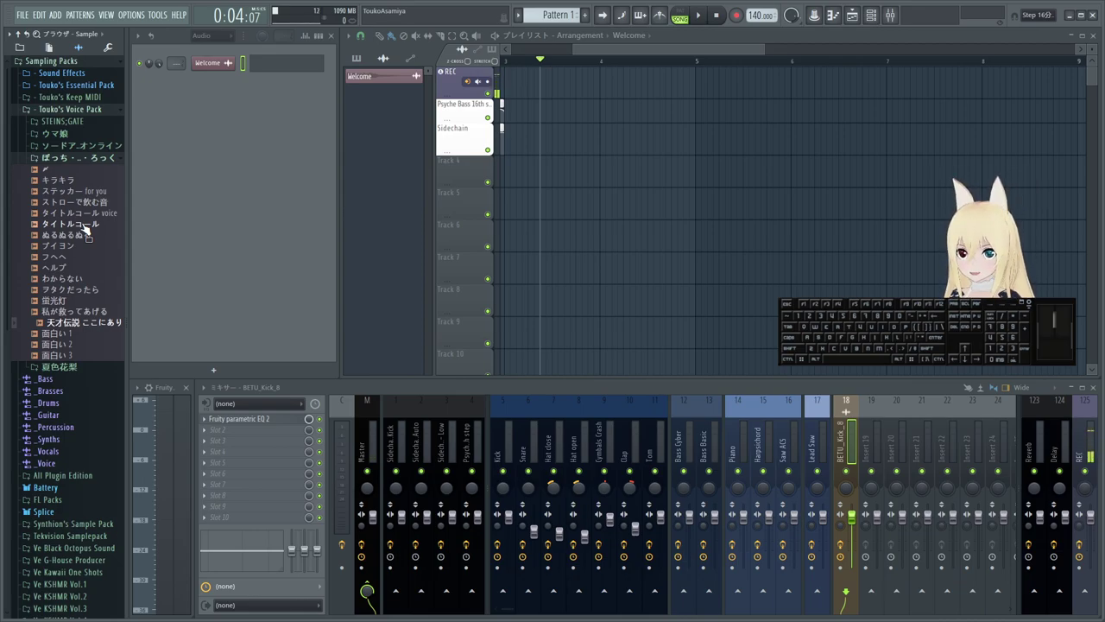
pyautogui.click(86, 227)
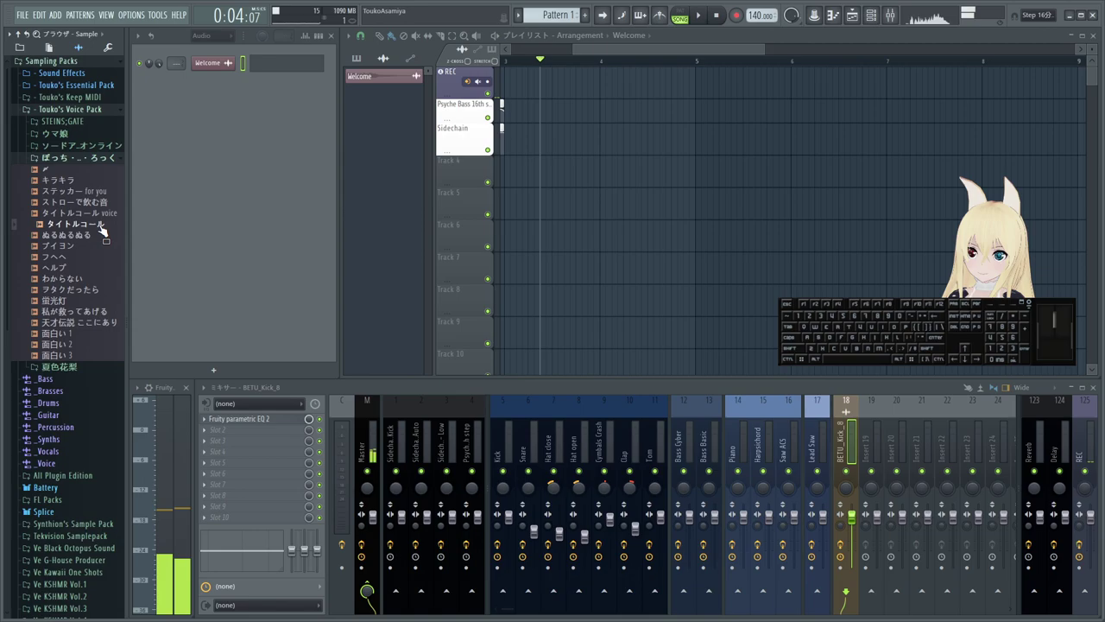
pyautogui.click(104, 228)
pyautogui.click(100, 210)
pyautogui.click(100, 198)
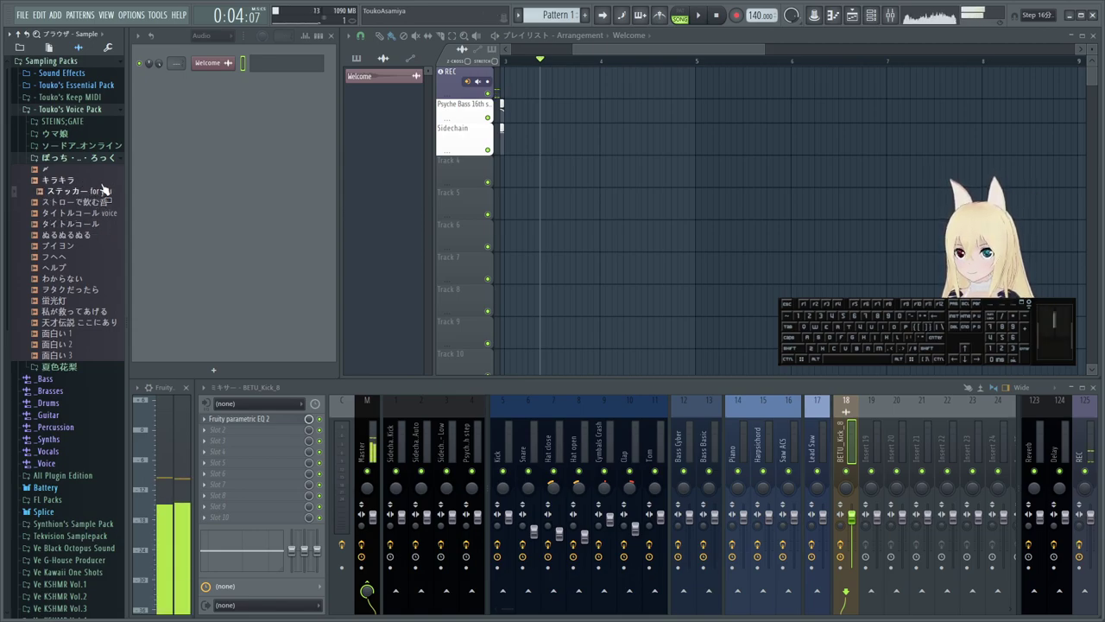
pyautogui.click(105, 160)
# - Collapse the ぼっち・ざ・ろっく folder and Touko's Voice Pack back up in the browser
pyautogui.click(77, 175)
pyautogui.click(87, 174)
pyautogui.click(82, 139)
pyautogui.click(82, 138)
pyautogui.click(82, 109)
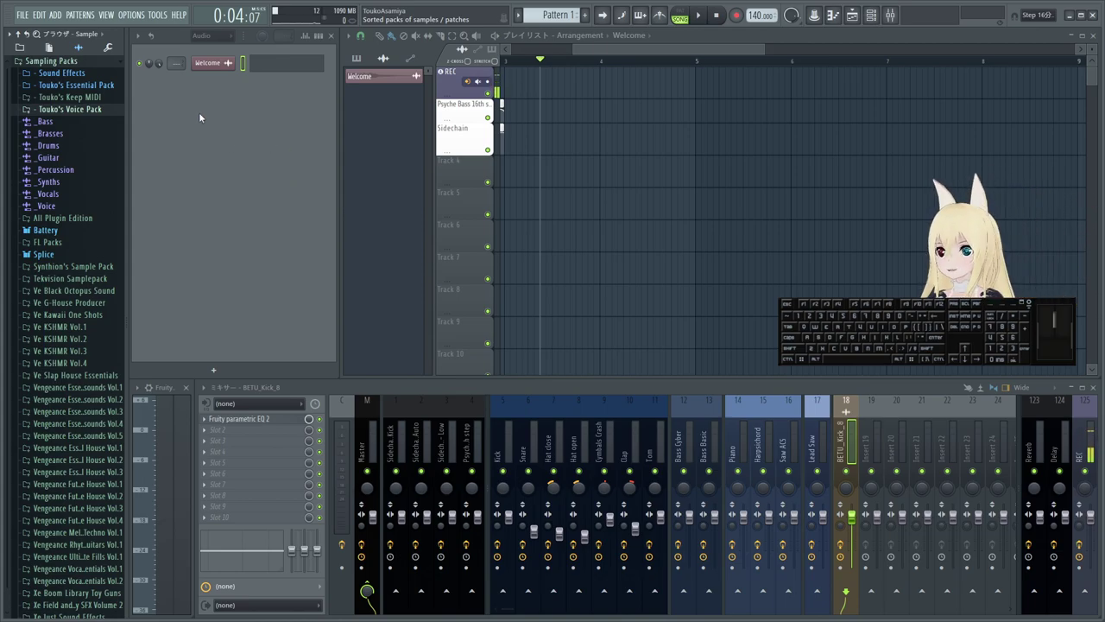
# - Delete the Welcome sample from the project via the playlist clip picker
pyautogui.click(193, 135)
pyautogui.rightClick(384, 84)
pyautogui.click(421, 212)
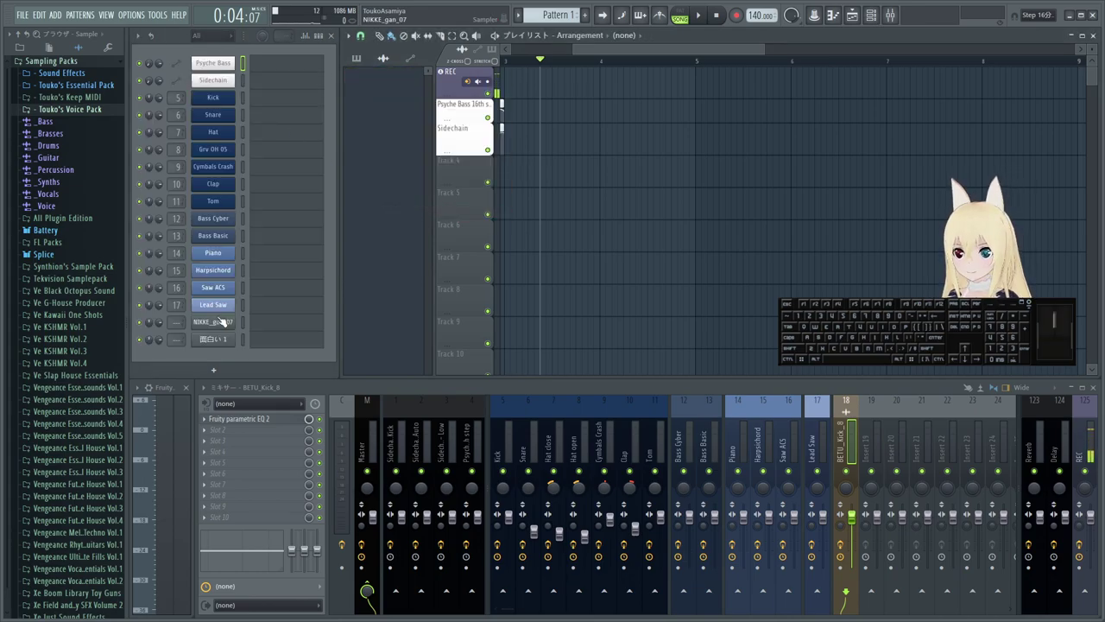
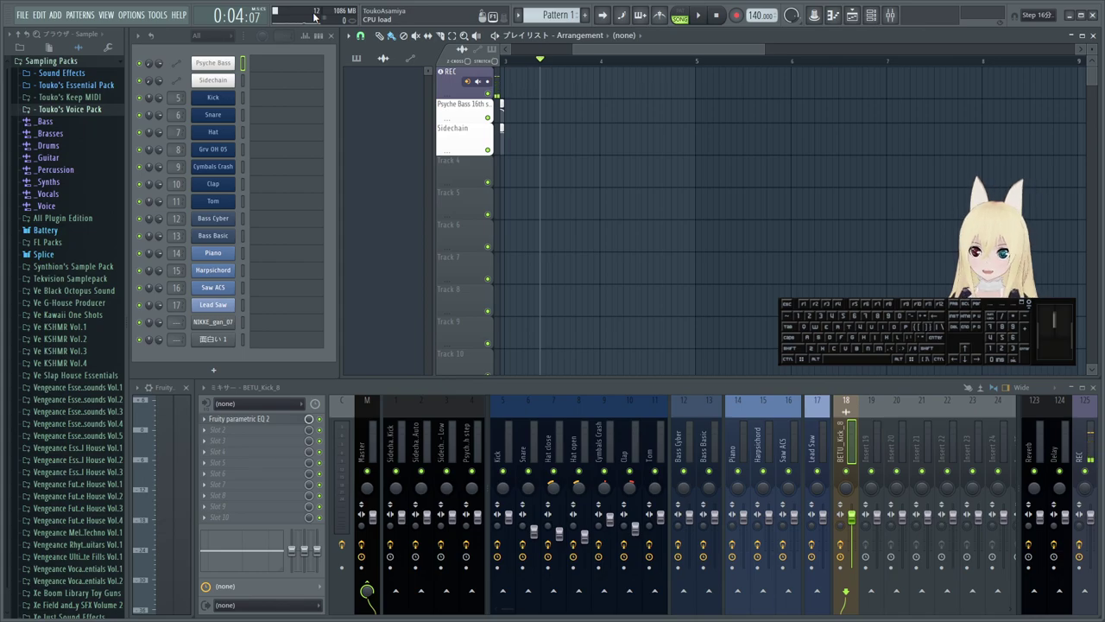
# - Bring up the per-plugin CPU load monitor, move it aside and select the Kick insert
pyautogui.doubleClick(299, 12)
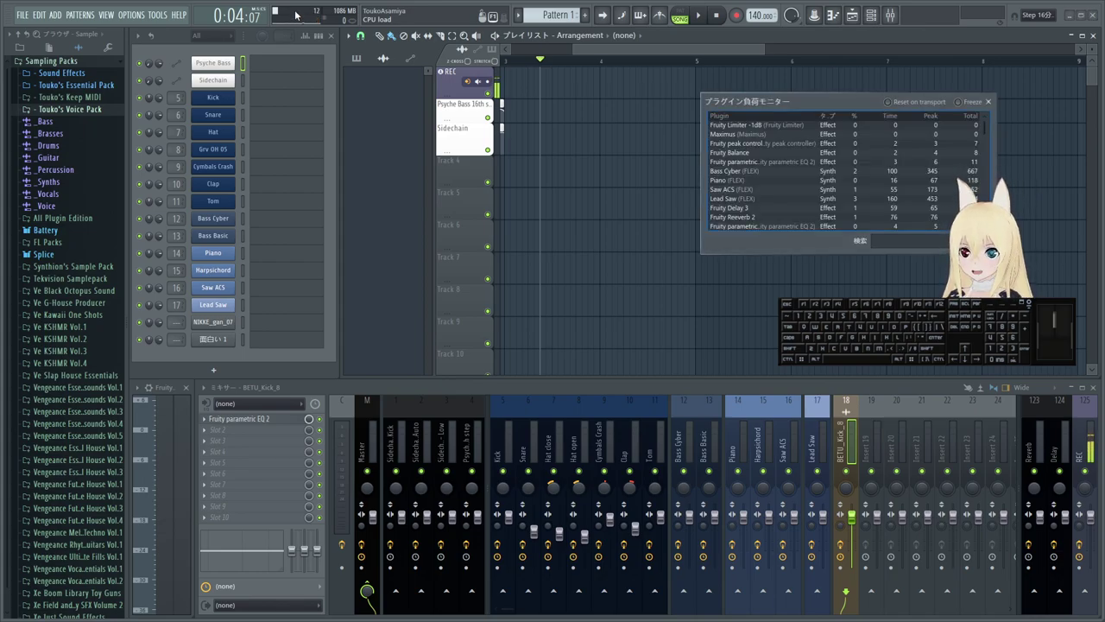
pyautogui.moveTo(764, 101); pyautogui.dragTo(427, 83)
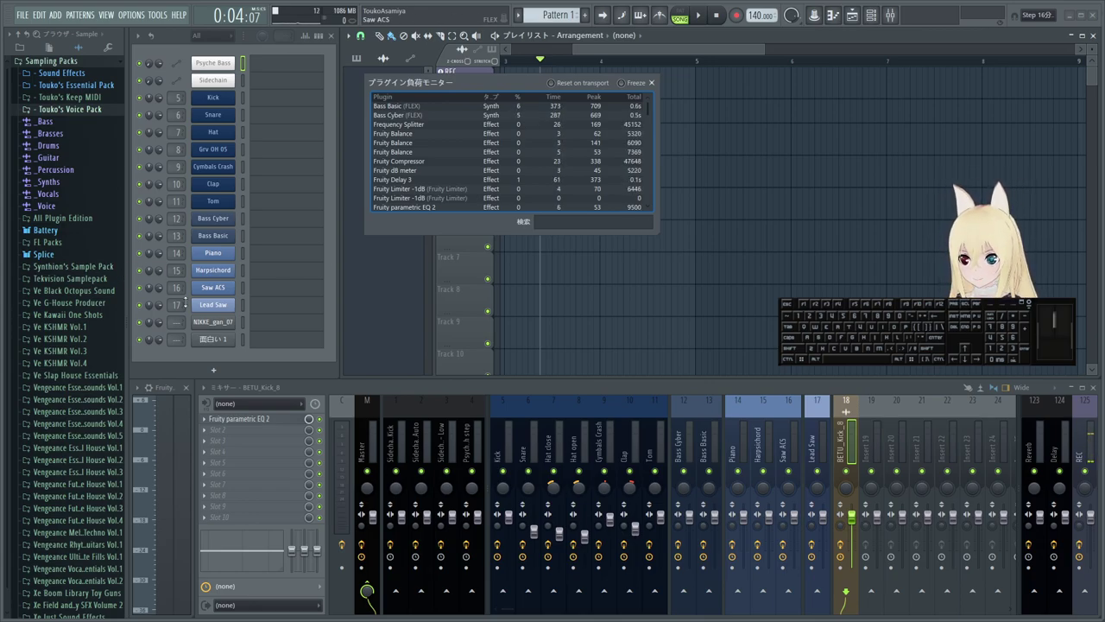
pyautogui.click(506, 408)
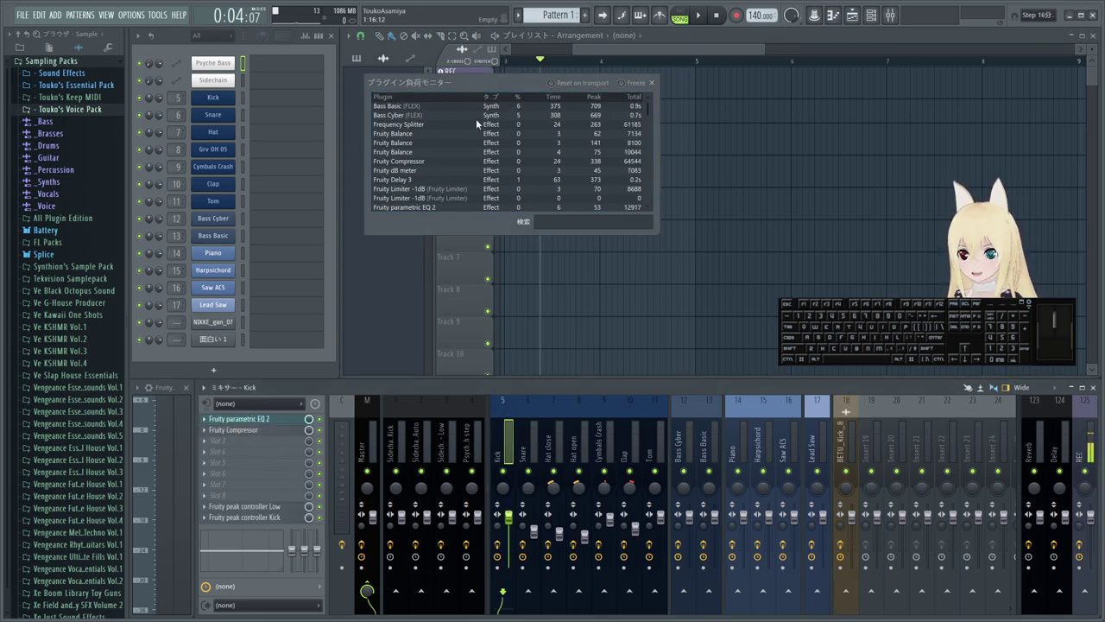
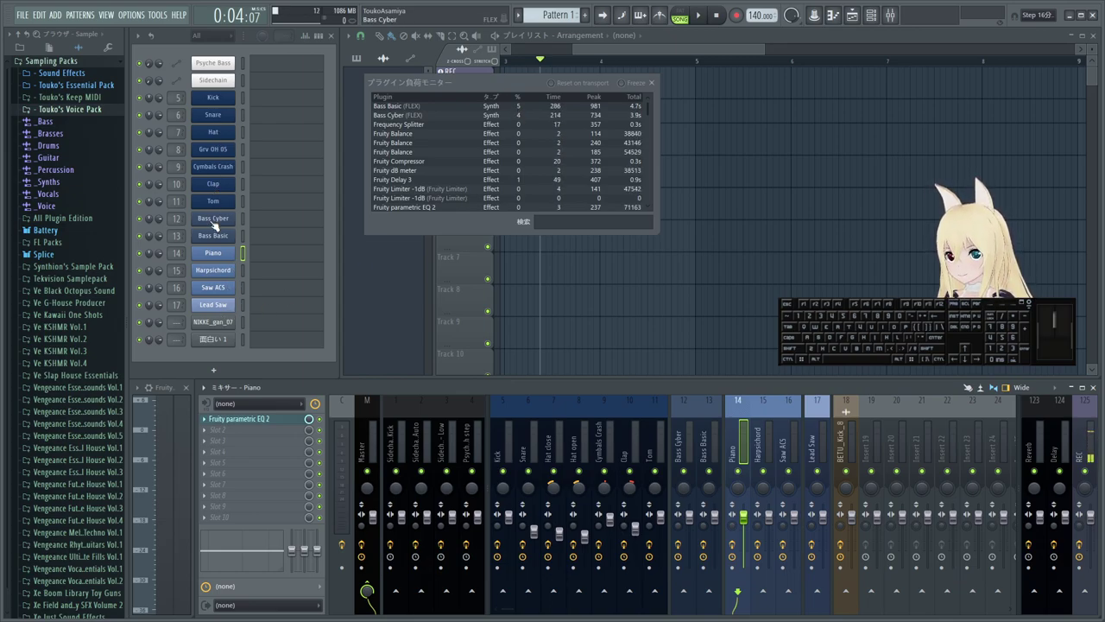
# - Show the Bass Basic FLEX synth window, check its options menu and close it
pyautogui.click(225, 240)
pyautogui.moveTo(771, 134); pyautogui.dragTo(660, 147)
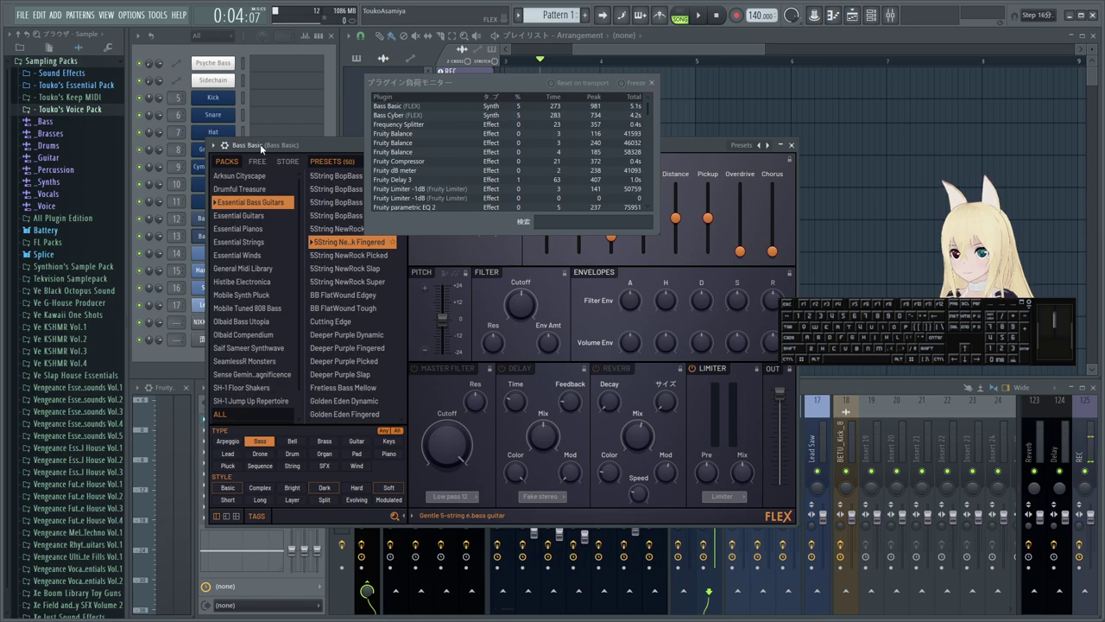
pyautogui.click(215, 149)
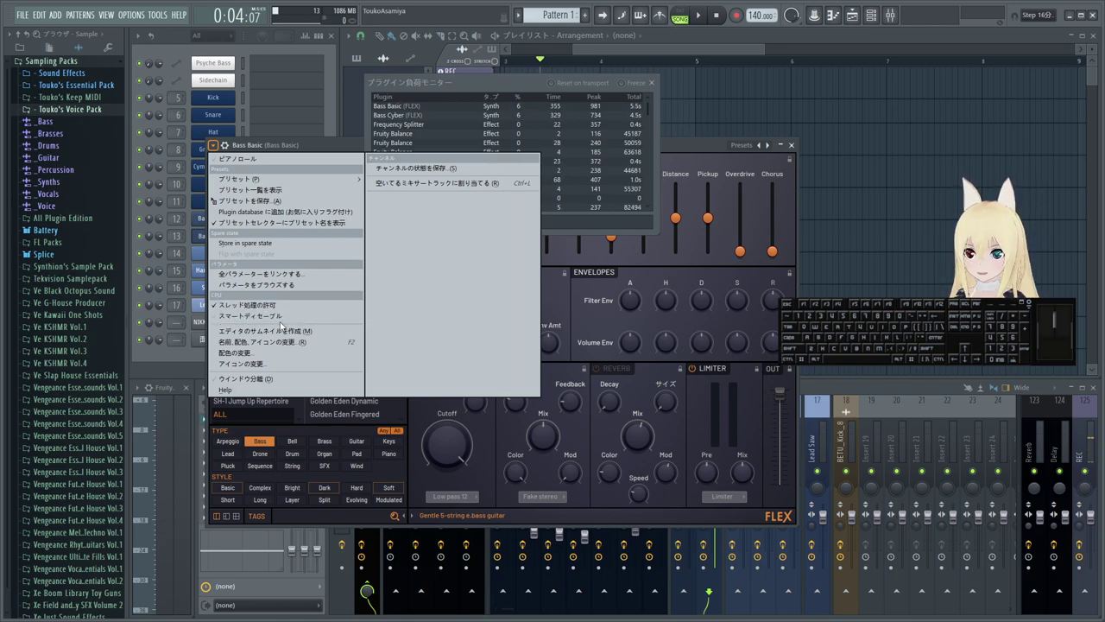
pyautogui.click(281, 317)
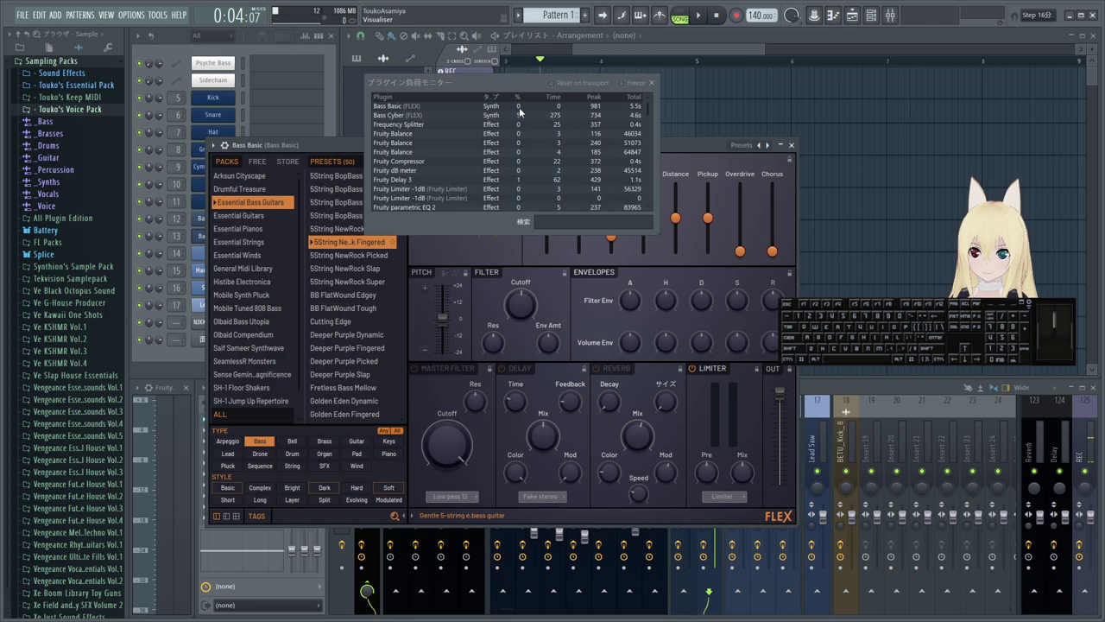
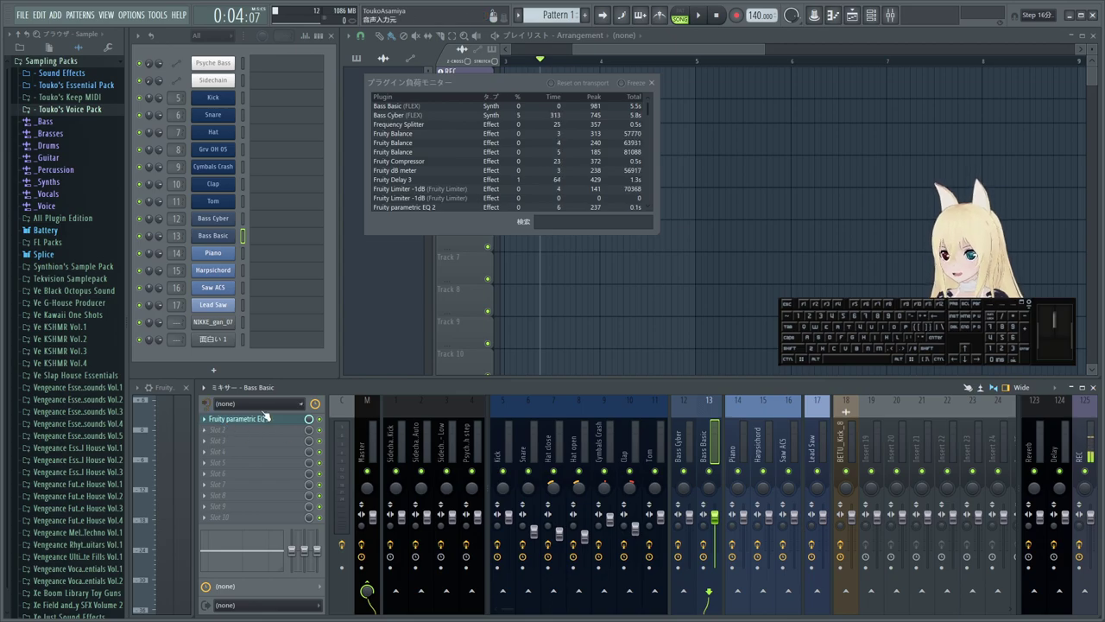
# - Bring up Fruity parametric EQ 2 on the Bass Basic insert with its options menu
pyautogui.click(259, 422)
pyautogui.click(204, 149)
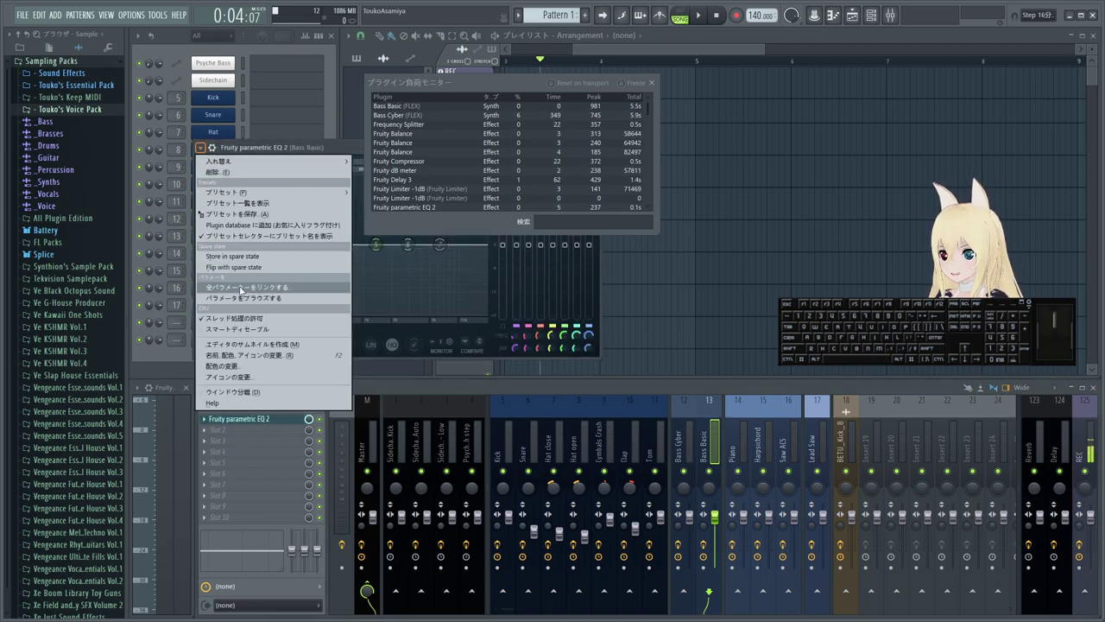
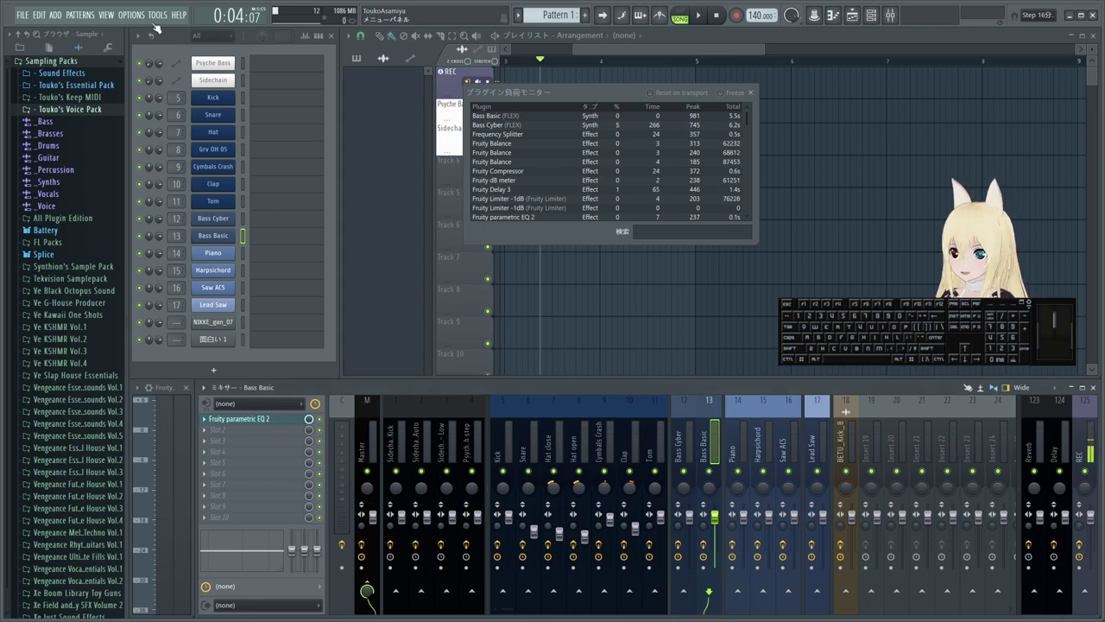
# - Browse the Tools menu and close the plugin performance monitor
pyautogui.click(158, 14)
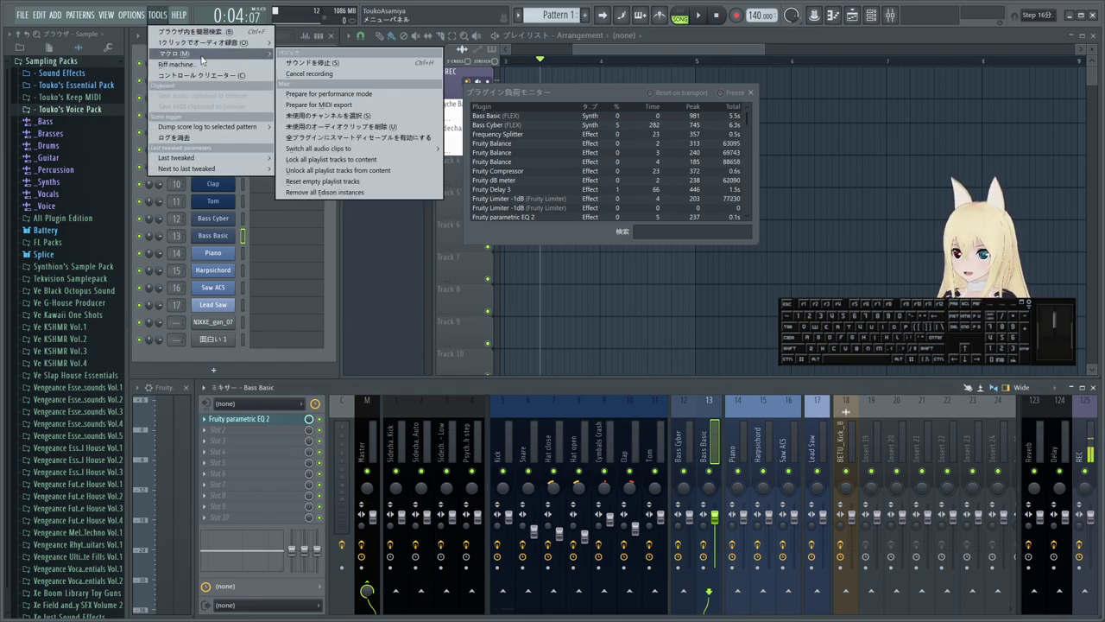
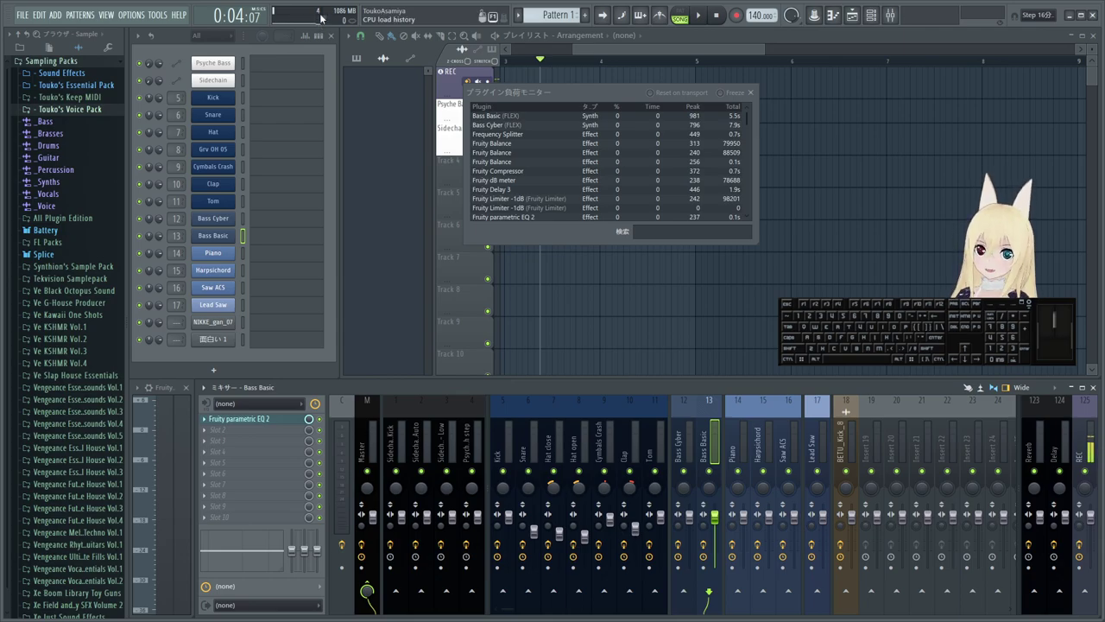
pyautogui.click(752, 98)
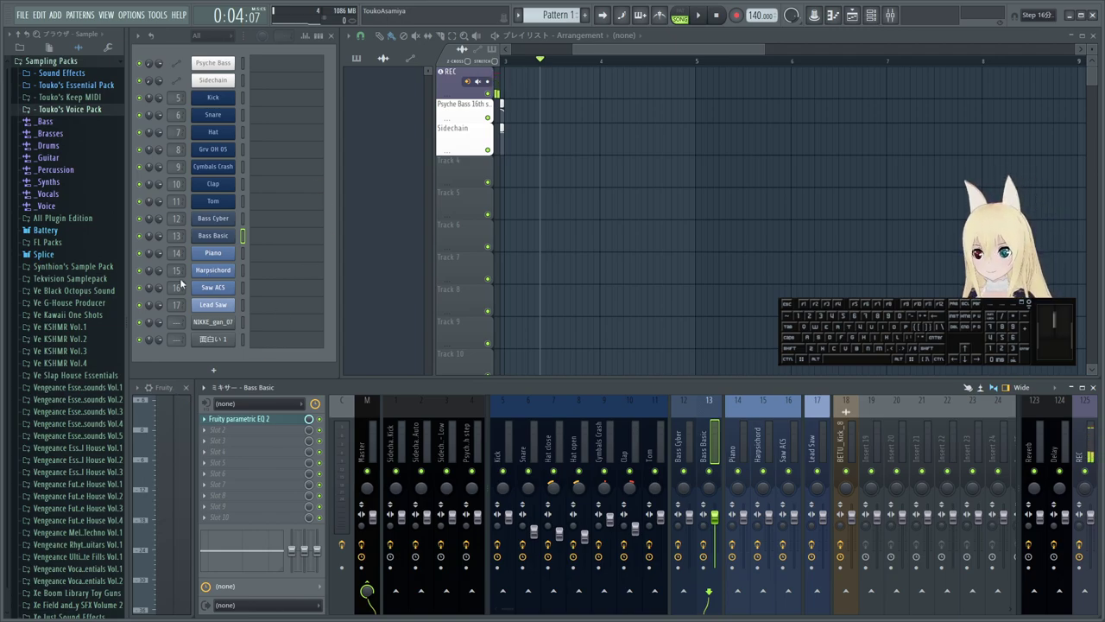
# - Look through Tools > Macros and dismiss it without running a macro
pyautogui.click(167, 17)
pyautogui.click(208, 54)
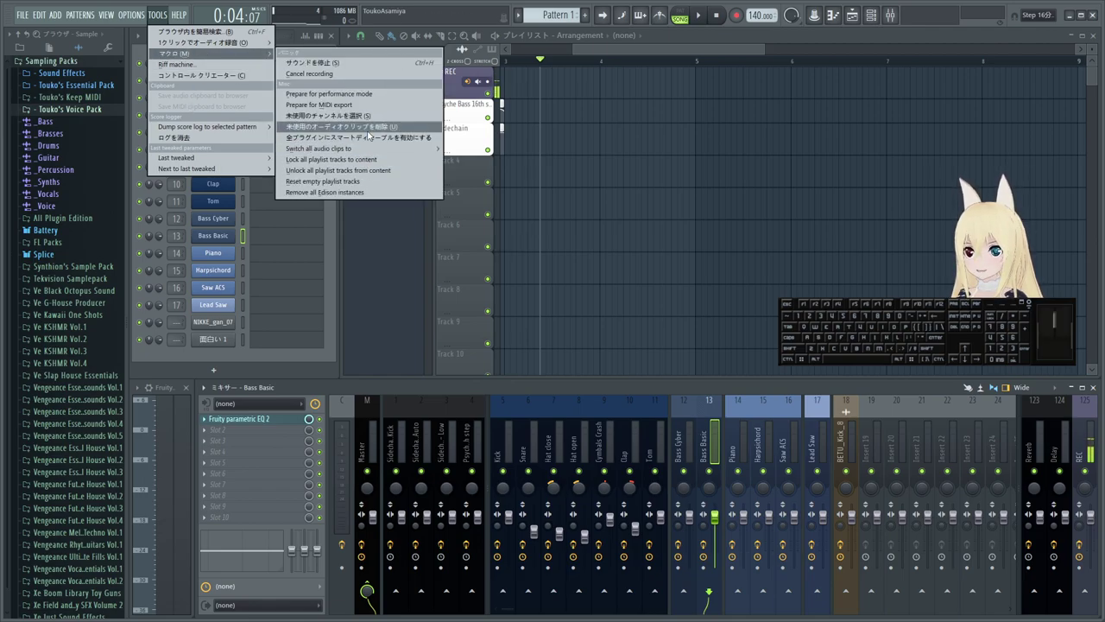
pyautogui.click(375, 140)
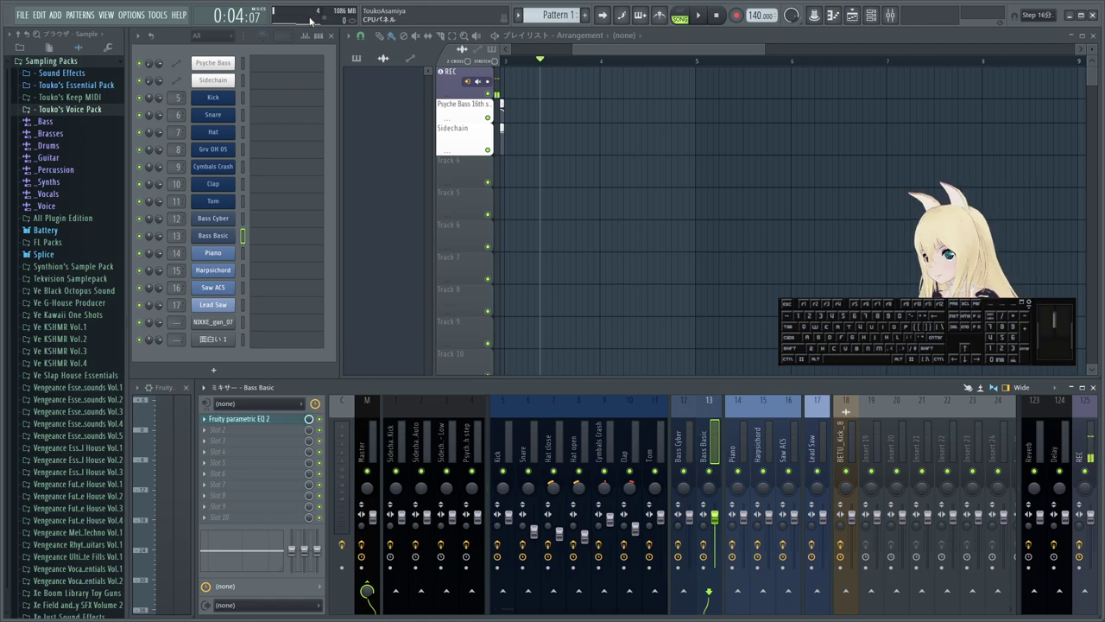
# - Load Synthesizer V Studio Plugin from Plugin database > Installed > Generators > VST3 as a new channel
pyautogui.click(489, 109)
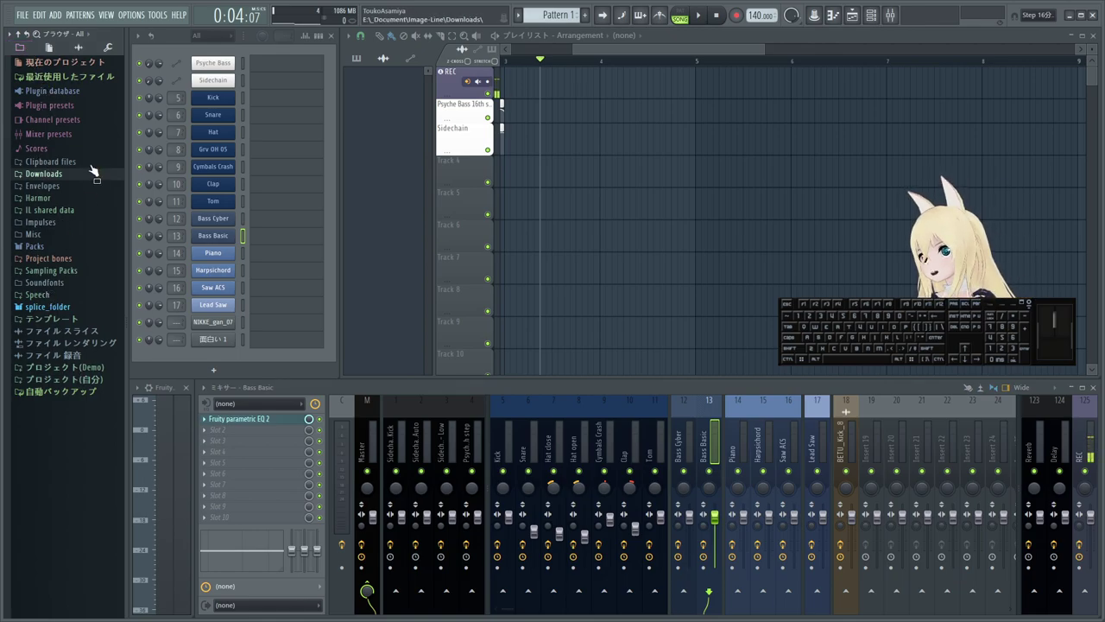
pyautogui.click(489, 110)
pyautogui.click(490, 109)
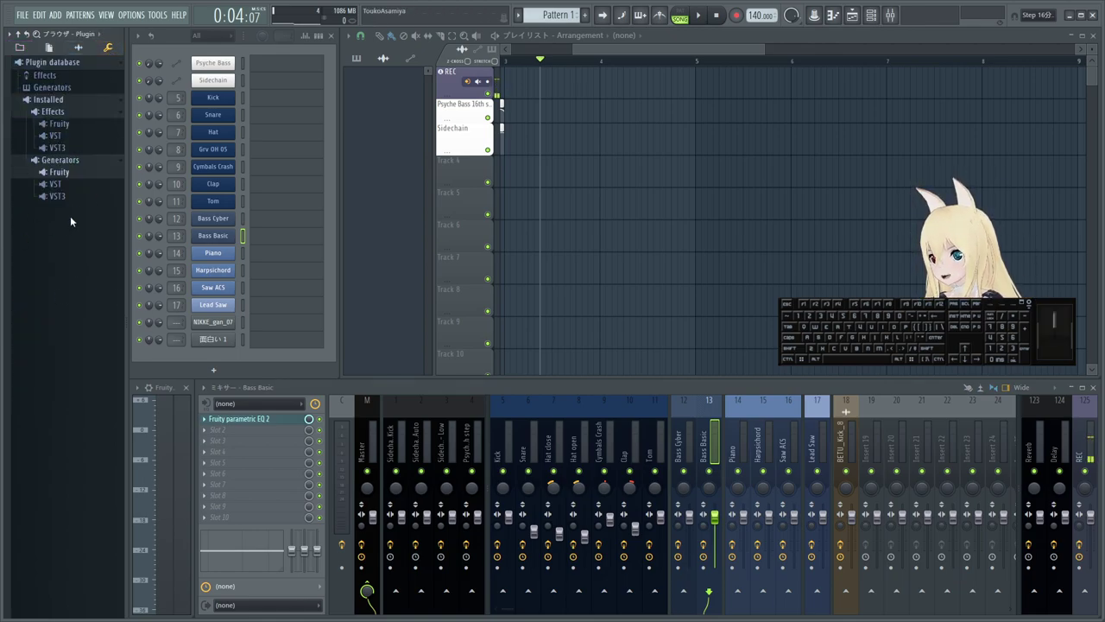
pyautogui.click(489, 110)
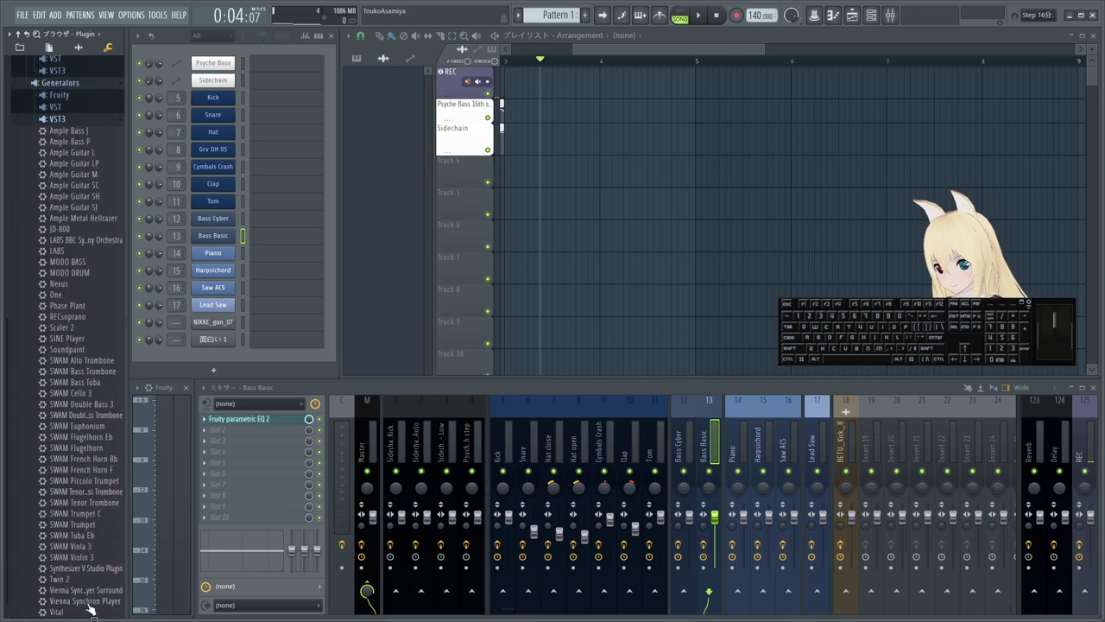
pyautogui.click(490, 110)
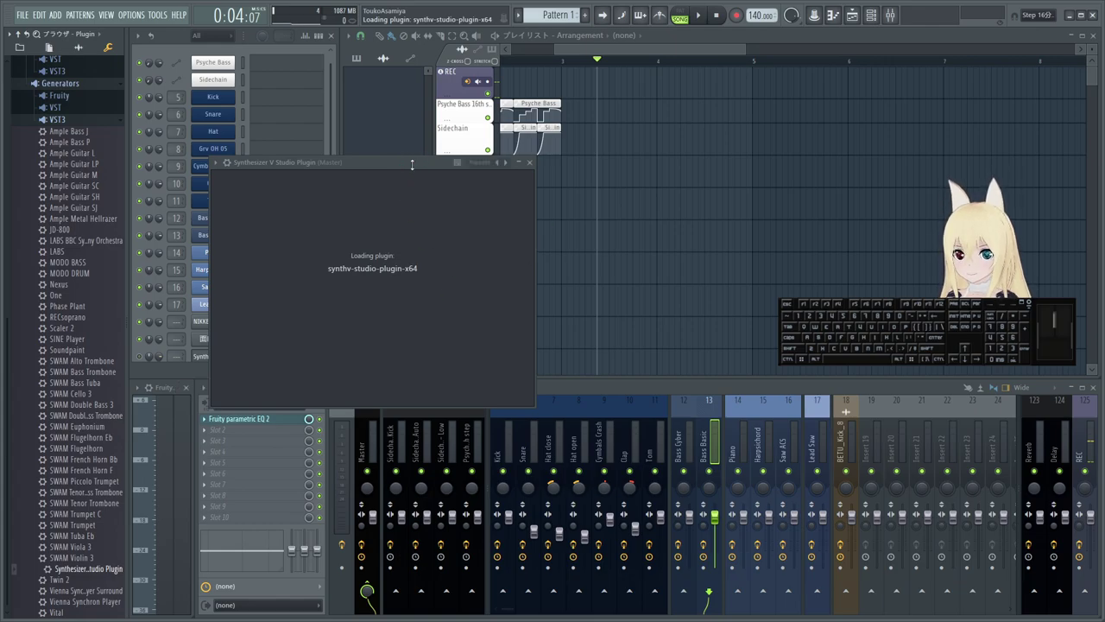
# - Let the plugin finish loading, return the playlist to the start and bring its editor window forward
pyautogui.click(556, 100)
pyautogui.click(557, 99)
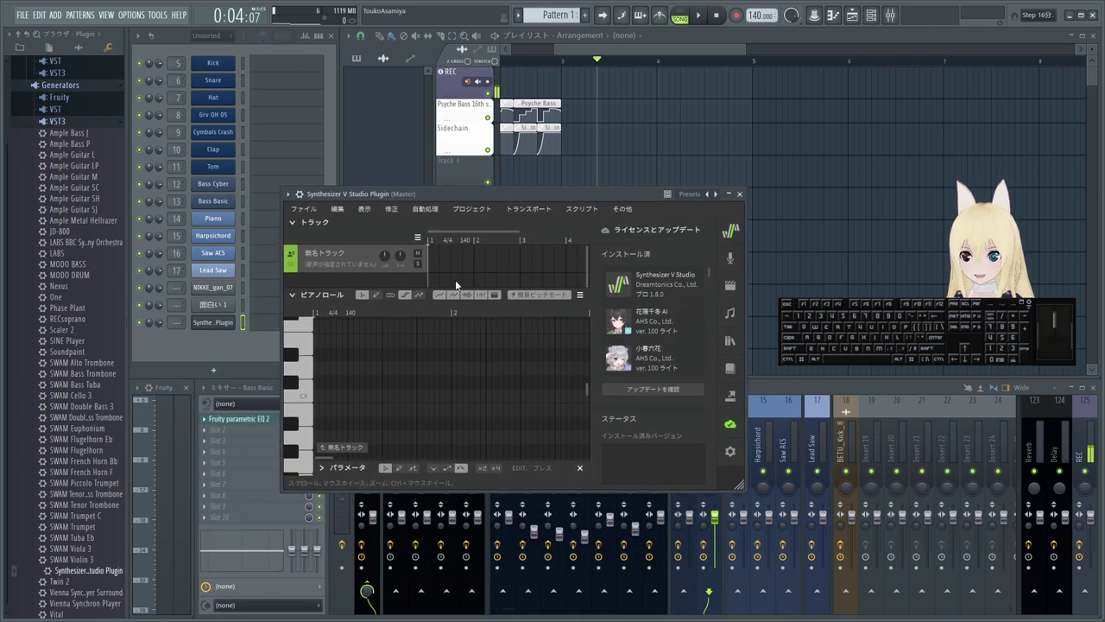
pyautogui.click(558, 99)
pyautogui.moveTo(530, 65); pyautogui.dragTo(307, 78)
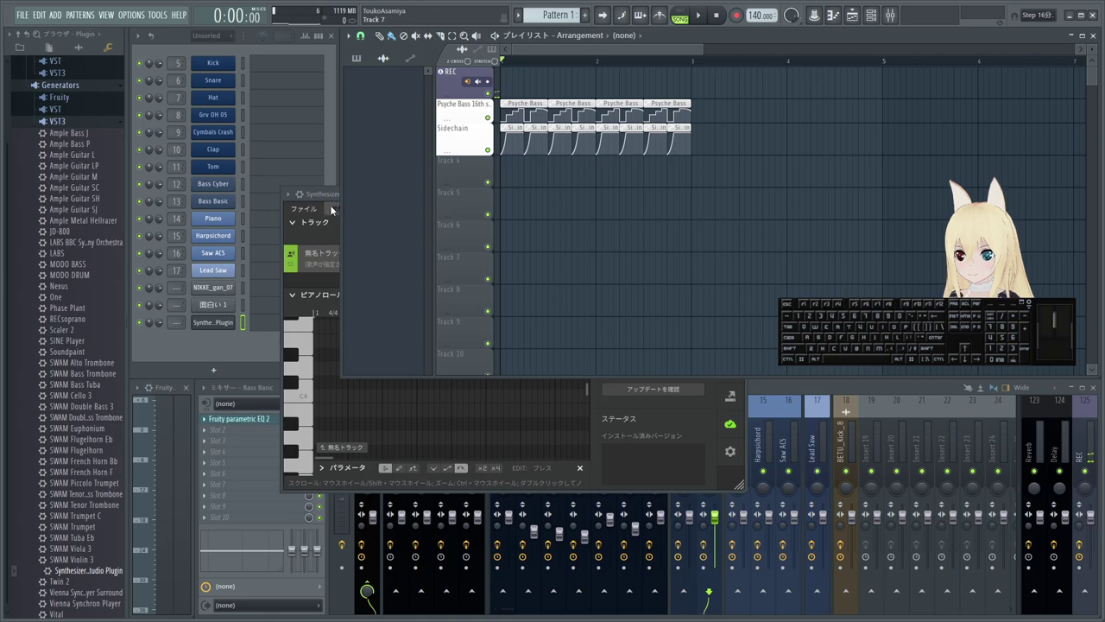
pyautogui.click(490, 109)
pyautogui.doubleClick(489, 110)
pyautogui.click(490, 110)
pyautogui.click(490, 109)
pyautogui.click(489, 109)
pyautogui.click(489, 110)
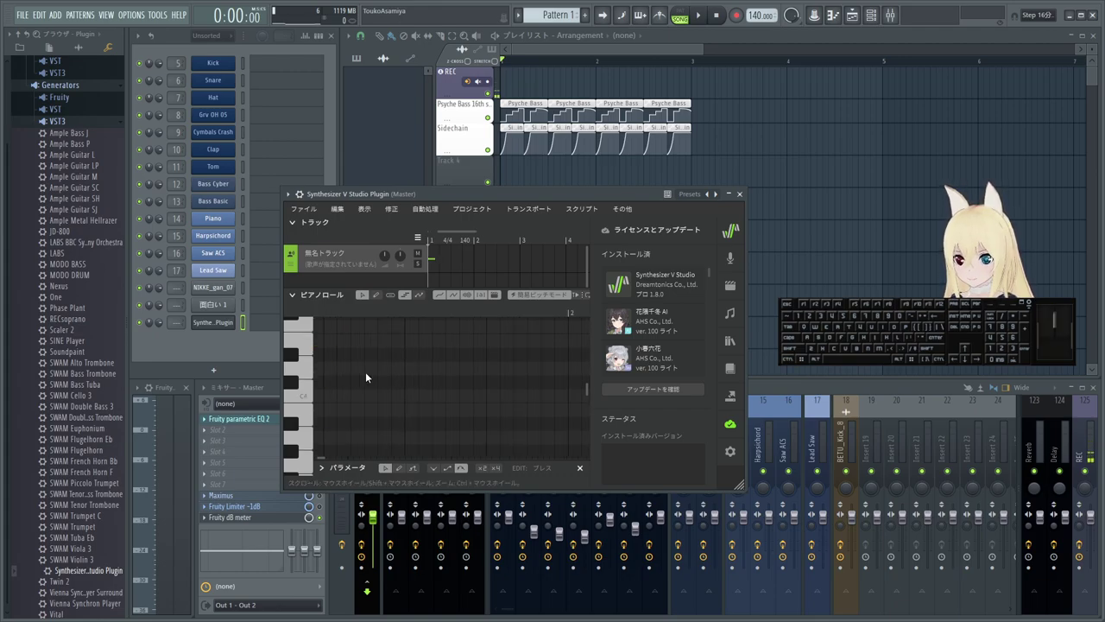
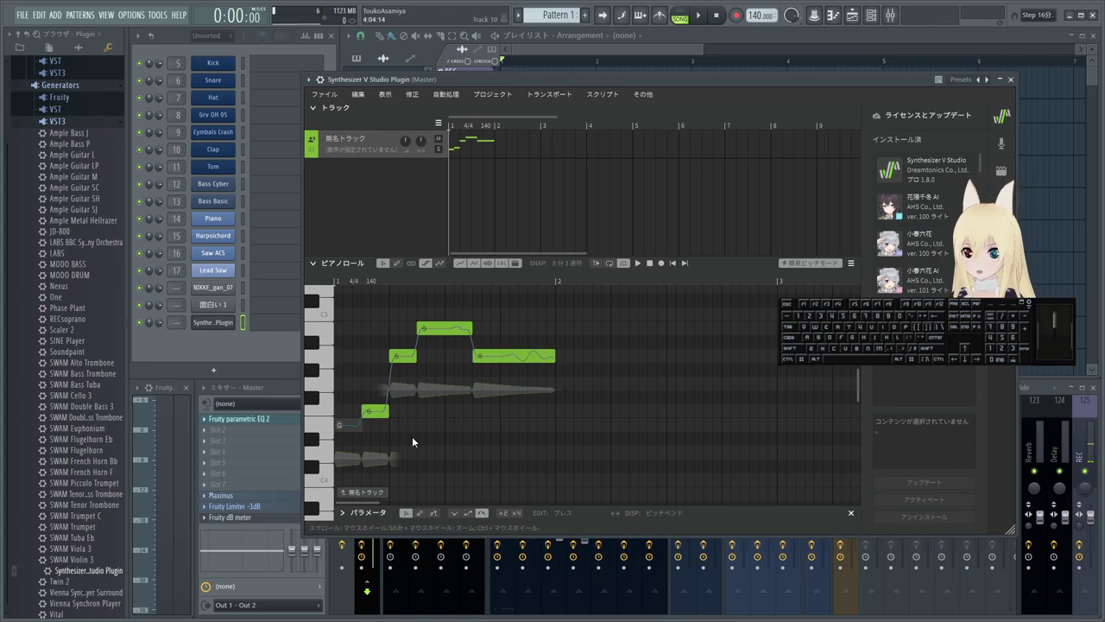
# - Enter a lyric on the first drawn note and move on to the next note's lyric
pyautogui.press('Return')
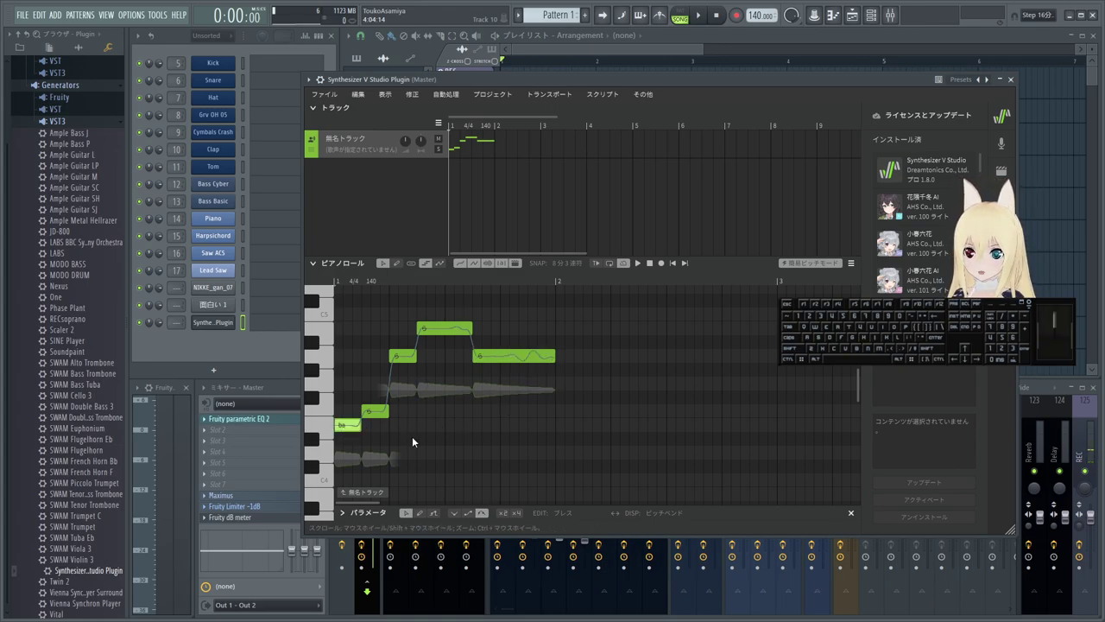
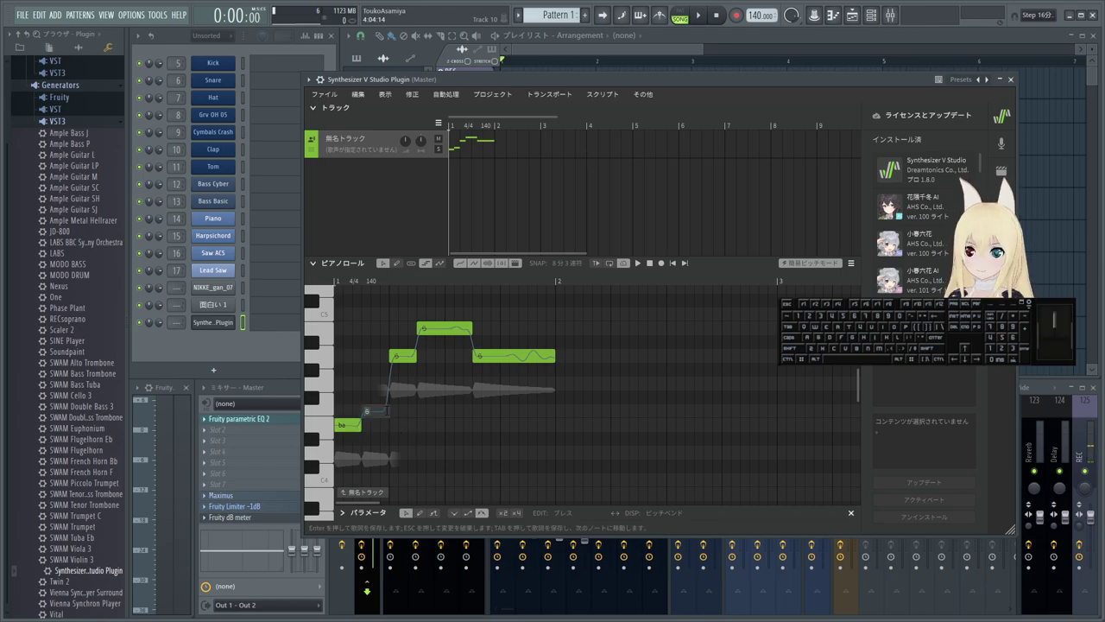
pyautogui.press('Tab')
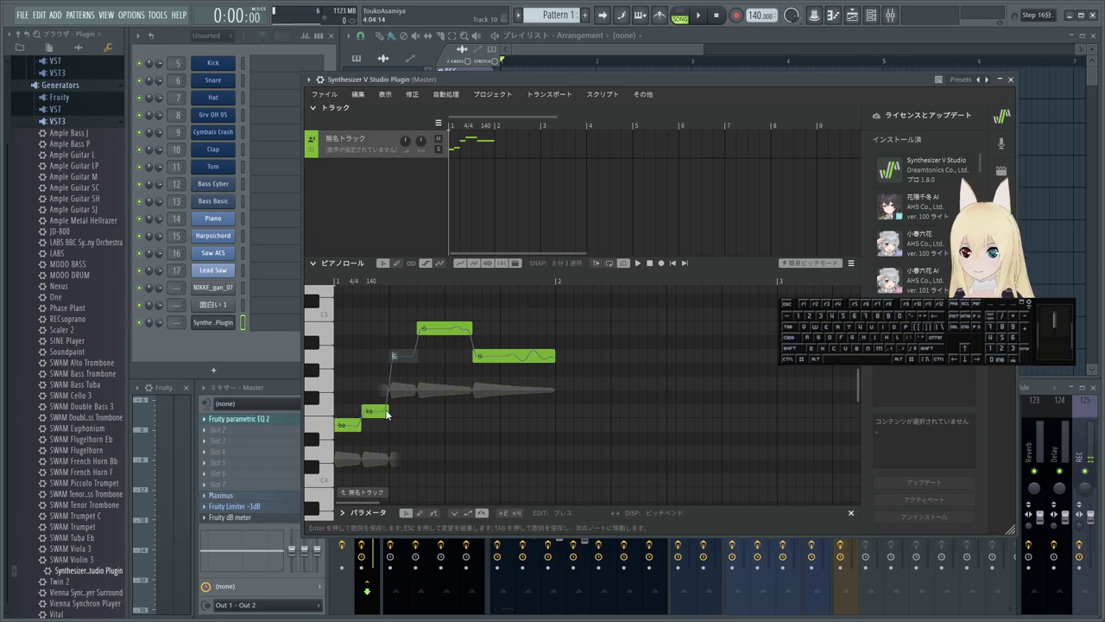
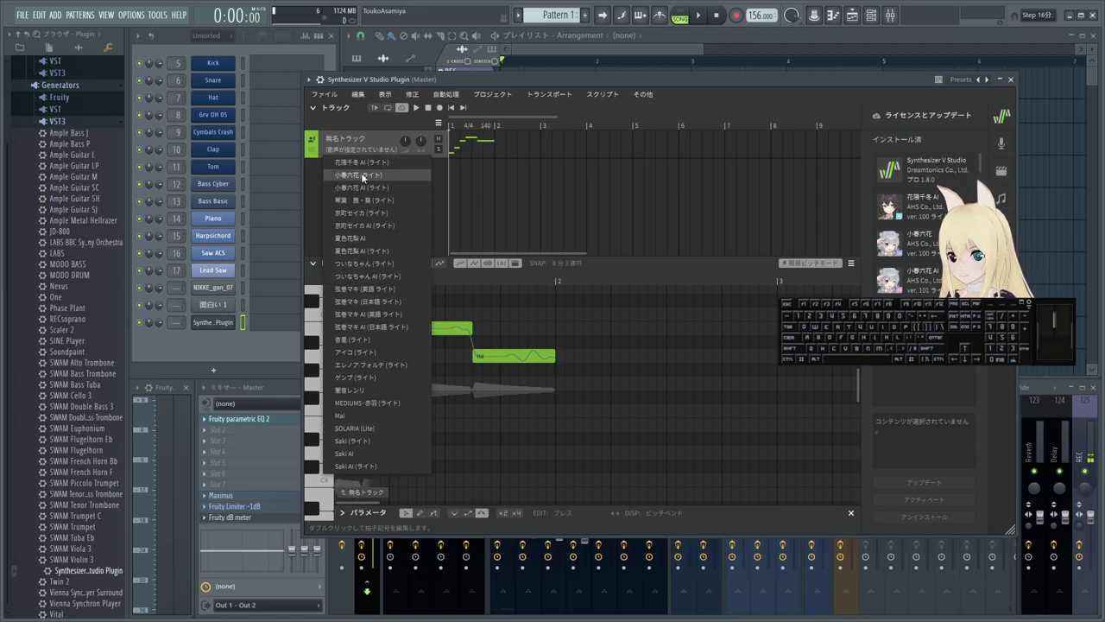
# - Assign the 花隈千冬 AI (ライト) voicebank to the untitled track singing ba–ka–de–su–na
pyautogui.click(380, 165)
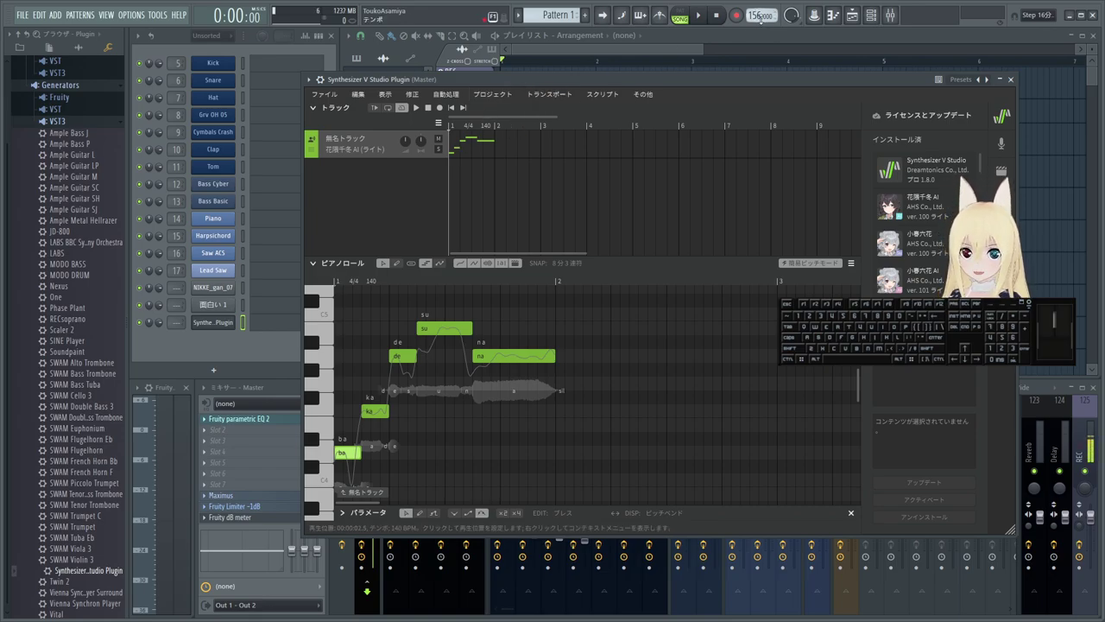
pyautogui.click(496, 98)
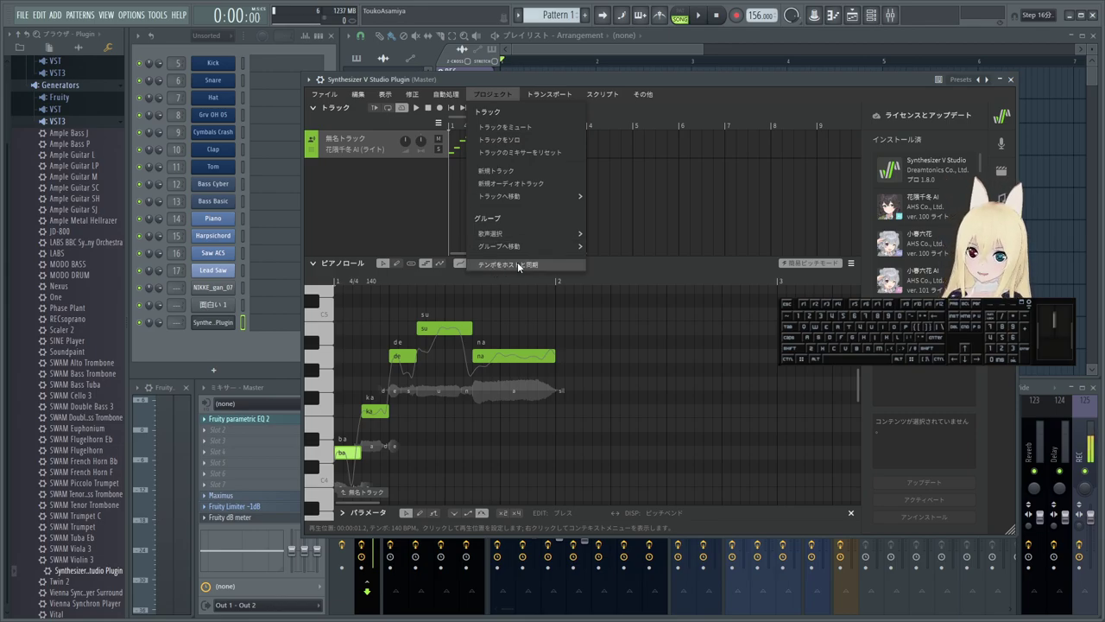
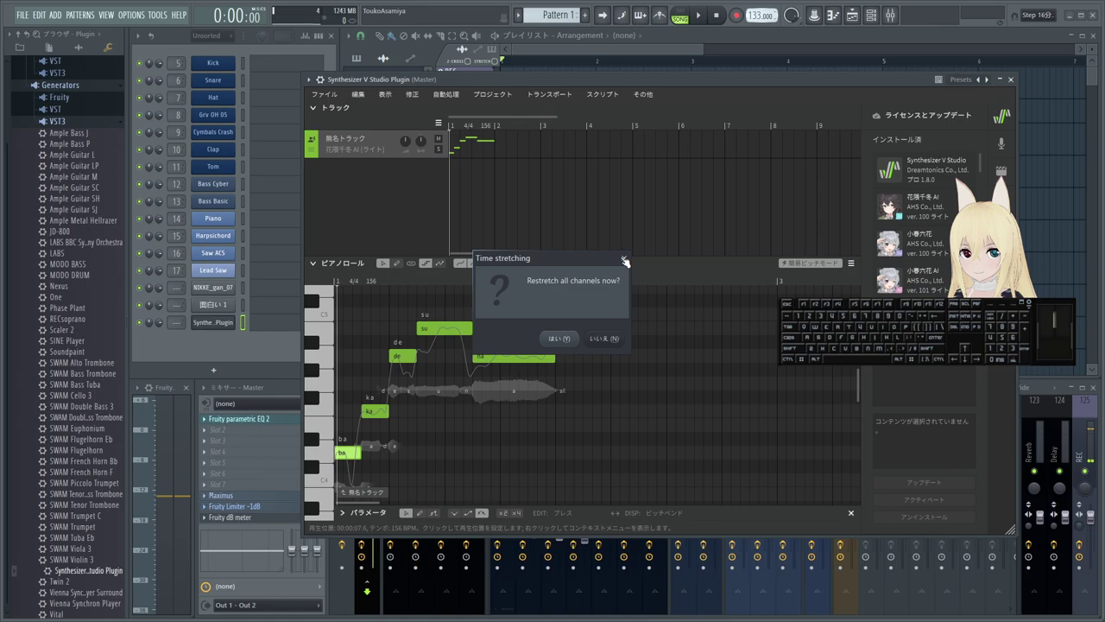
pyautogui.click(568, 344)
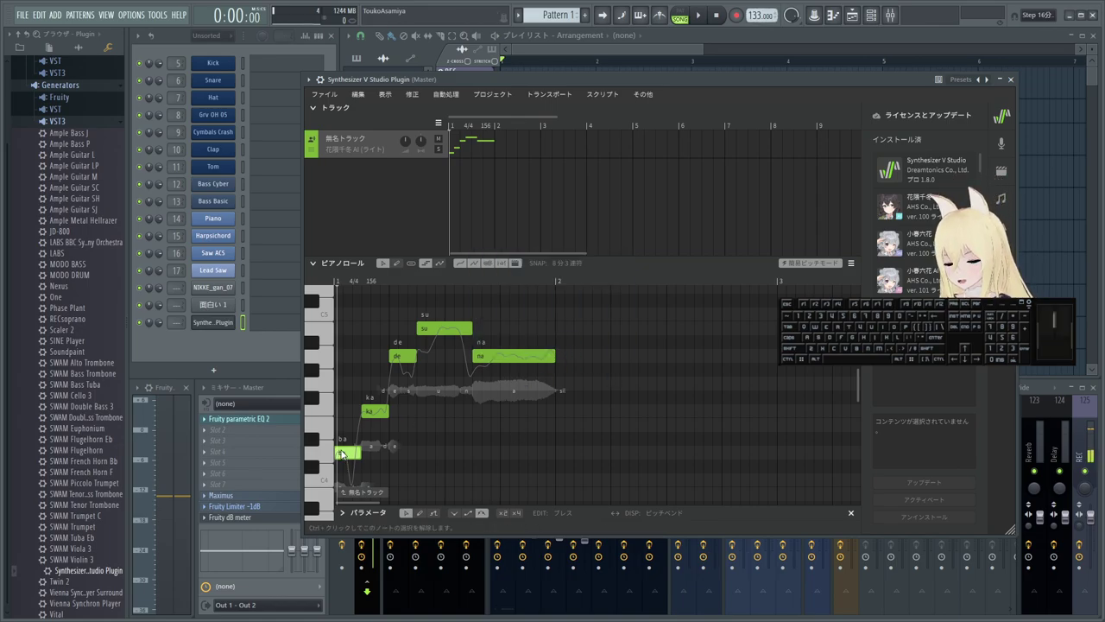
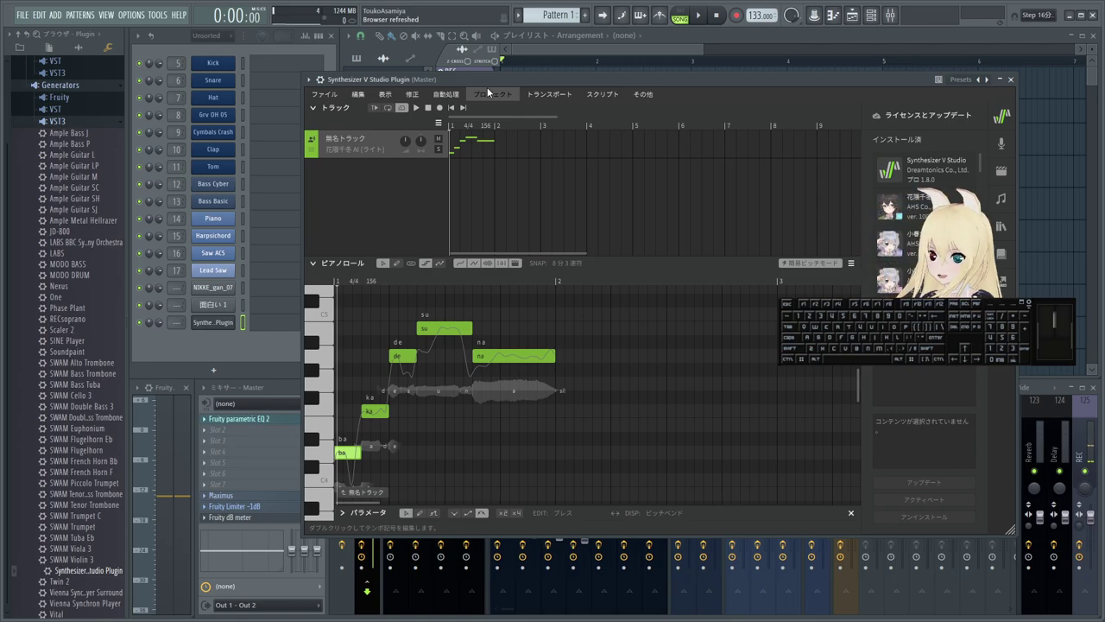
pyautogui.moveTo(581, 80); pyautogui.dragTo(563, 101)
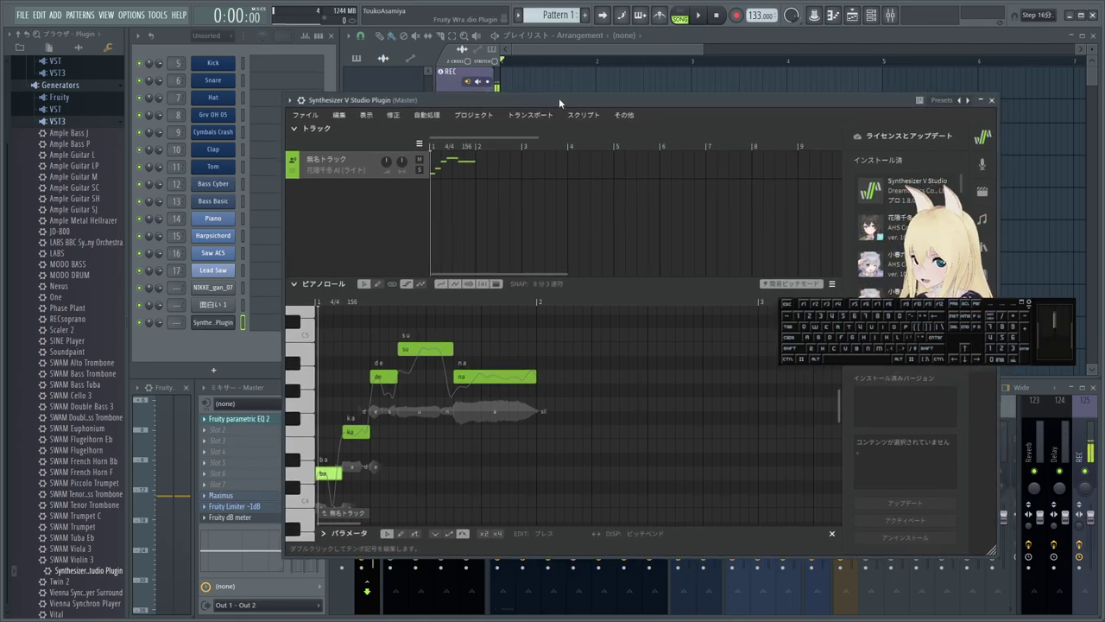
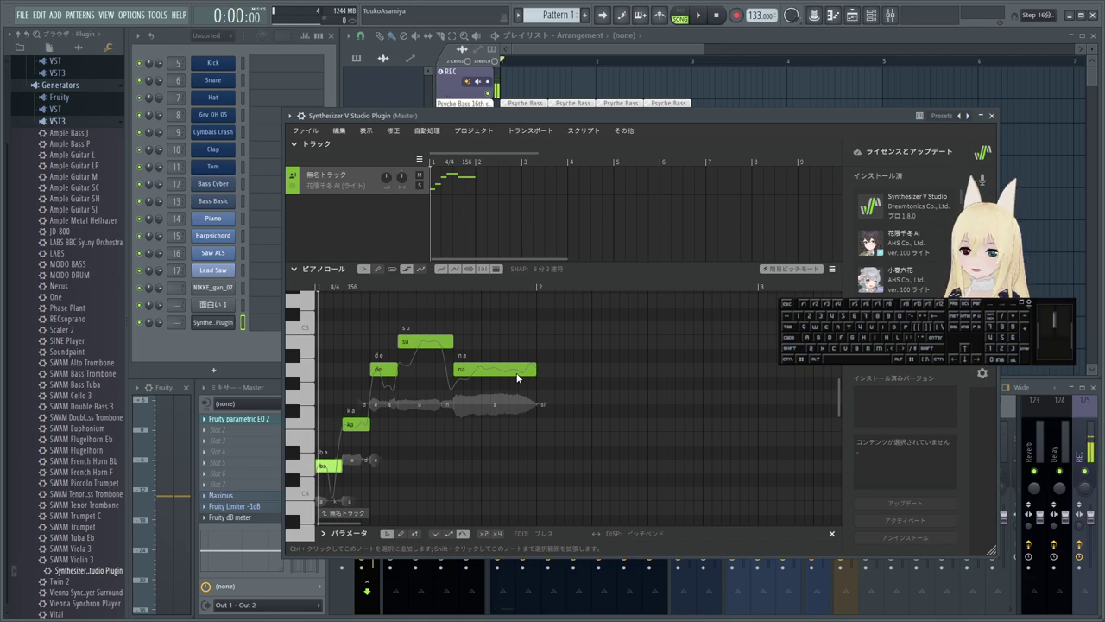
pyautogui.press('space')
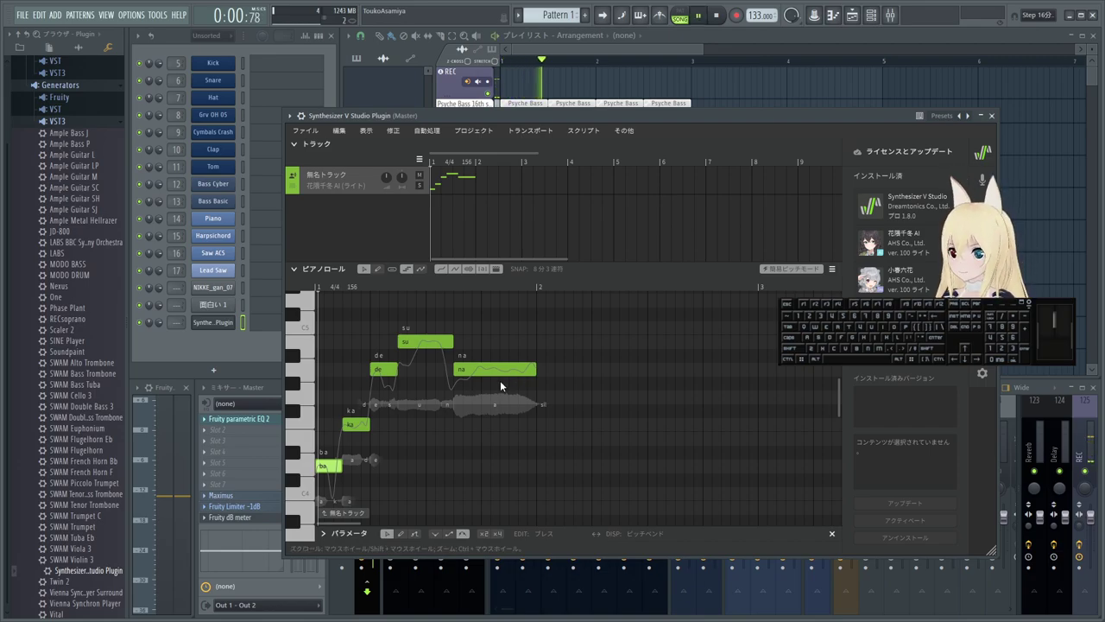
pyautogui.press('space')
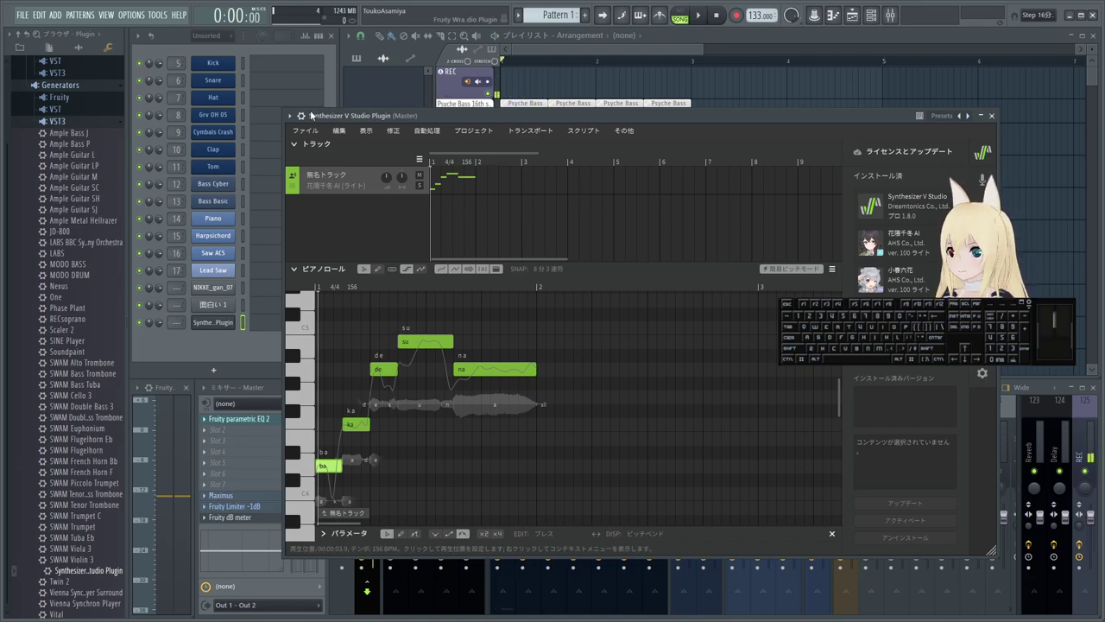
# - Assign Synthesizer V to free mixer Insert 19 via its plugin options and play the vocal to check
pyautogui.click(687, 100)
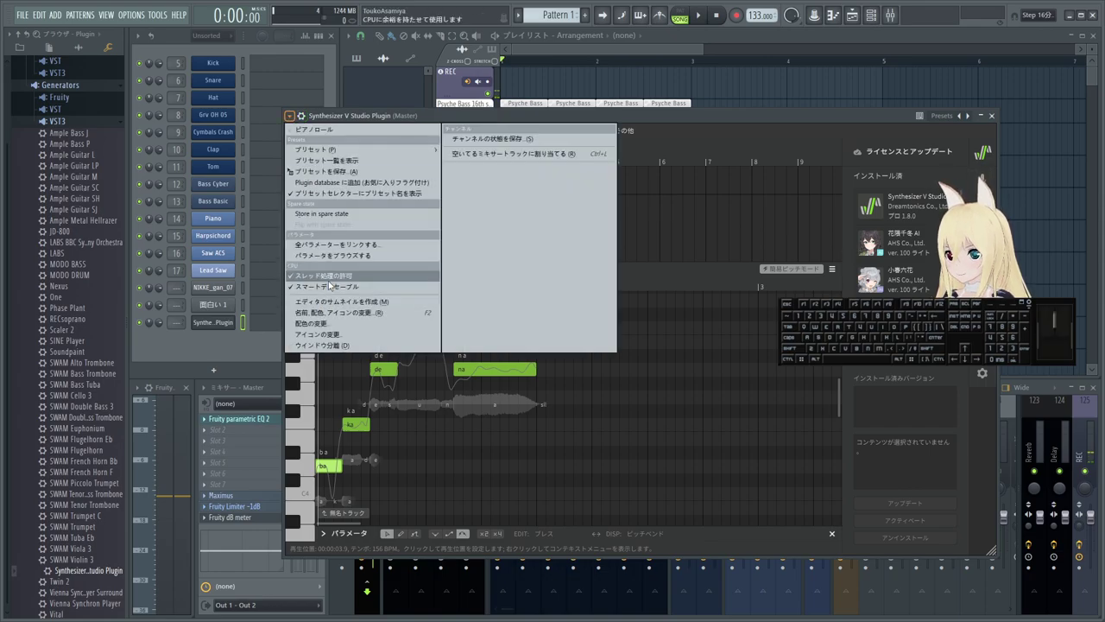
pyautogui.click(687, 99)
pyautogui.click(687, 99)
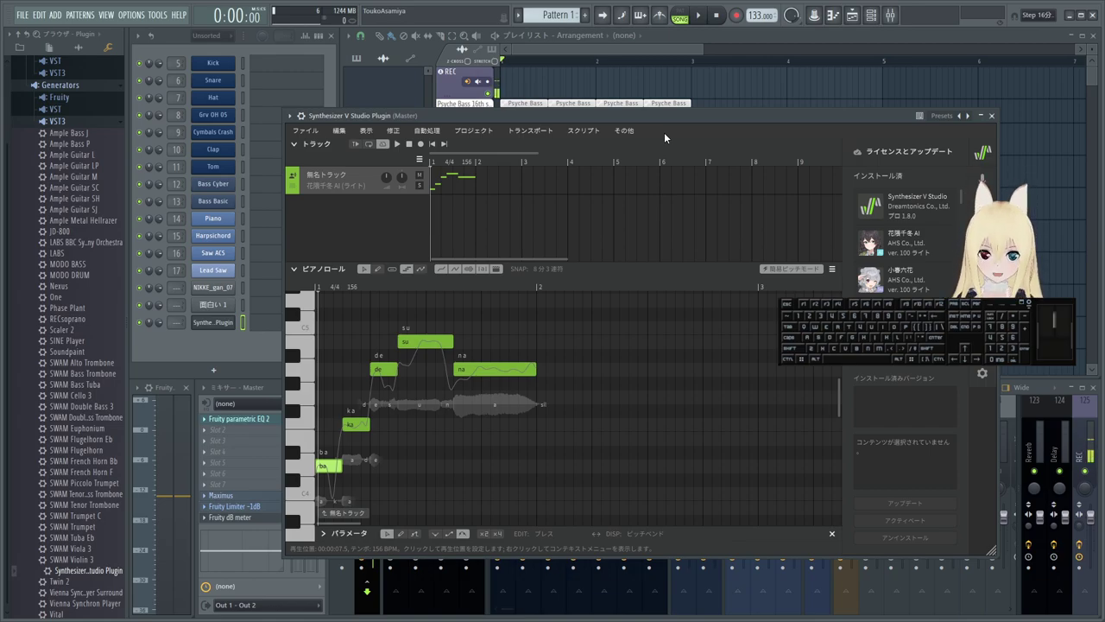
pyautogui.press('space')
pyautogui.press('space')
pyautogui.moveTo(788, 116); pyautogui.dragTo(811, 112)
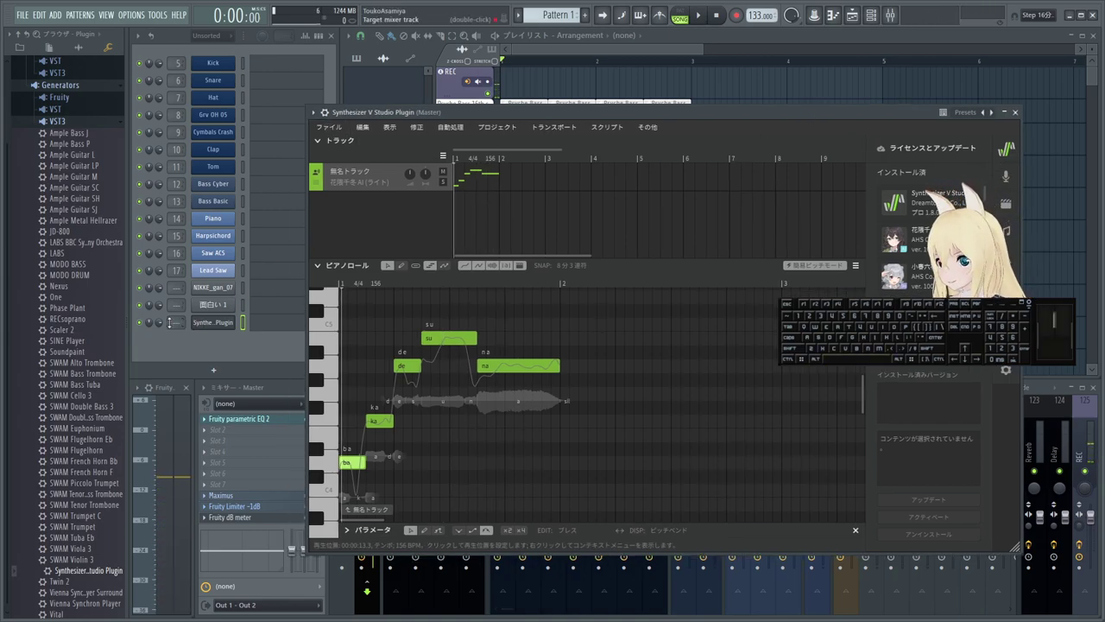
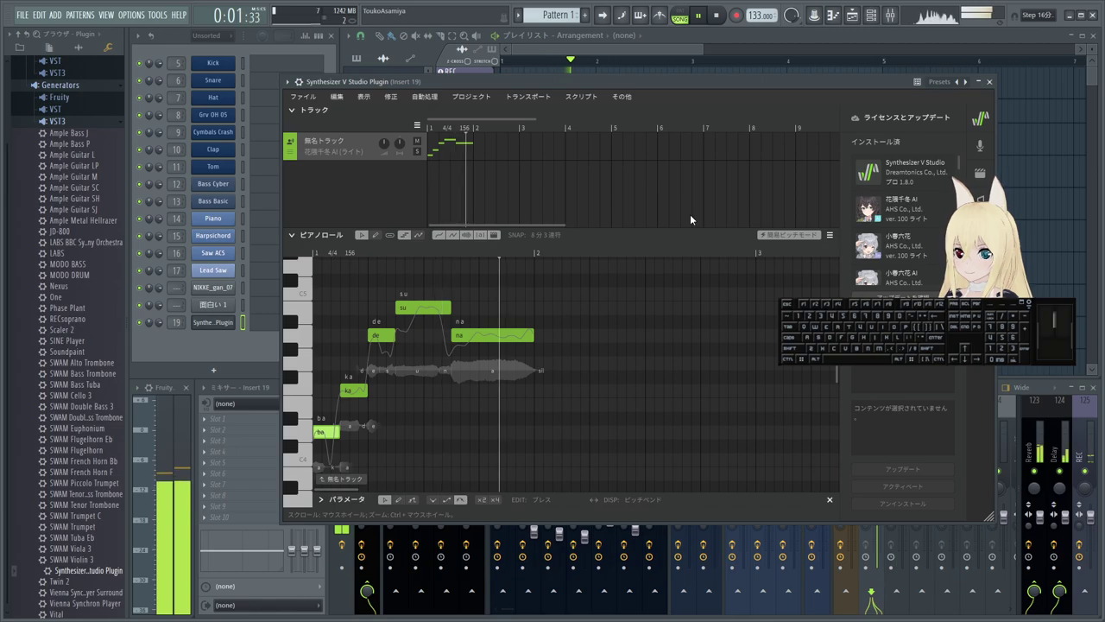
# - Stop playback and review the Reverb insert's Fruity Reeverb 2 settings, wet level near 34%
pyautogui.press('space')
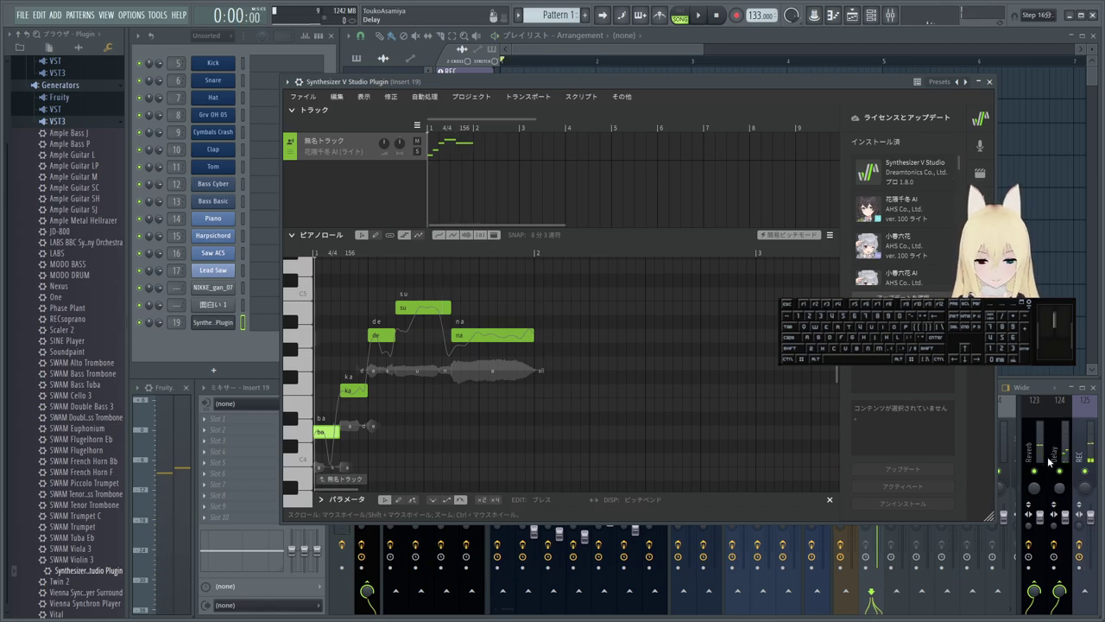
pyautogui.click(1040, 440)
pyautogui.click(257, 424)
pyautogui.click(791, 248)
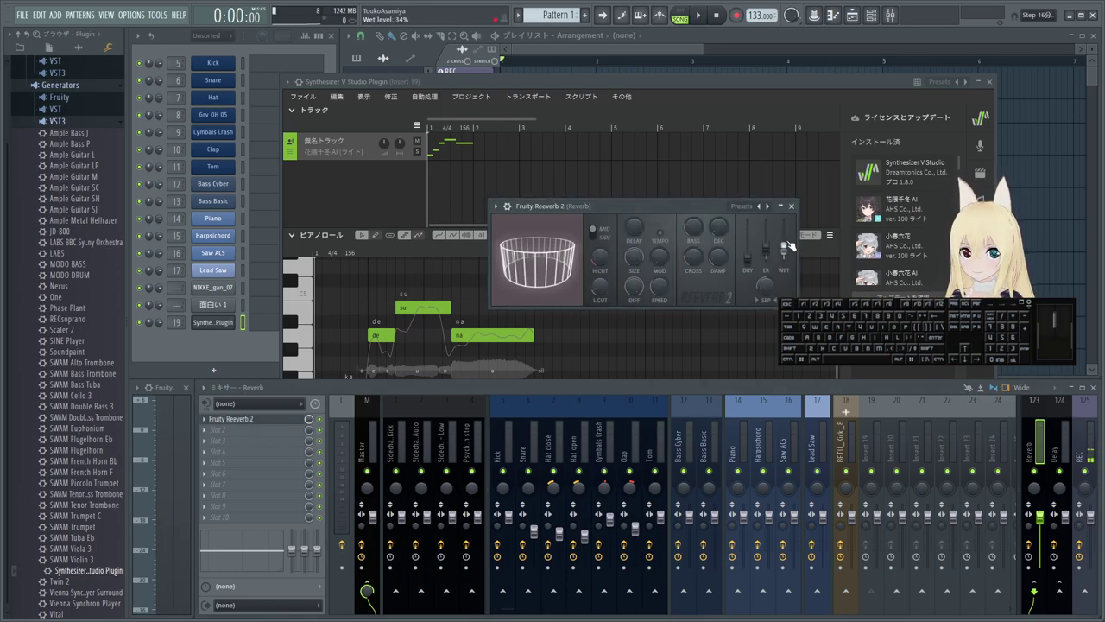
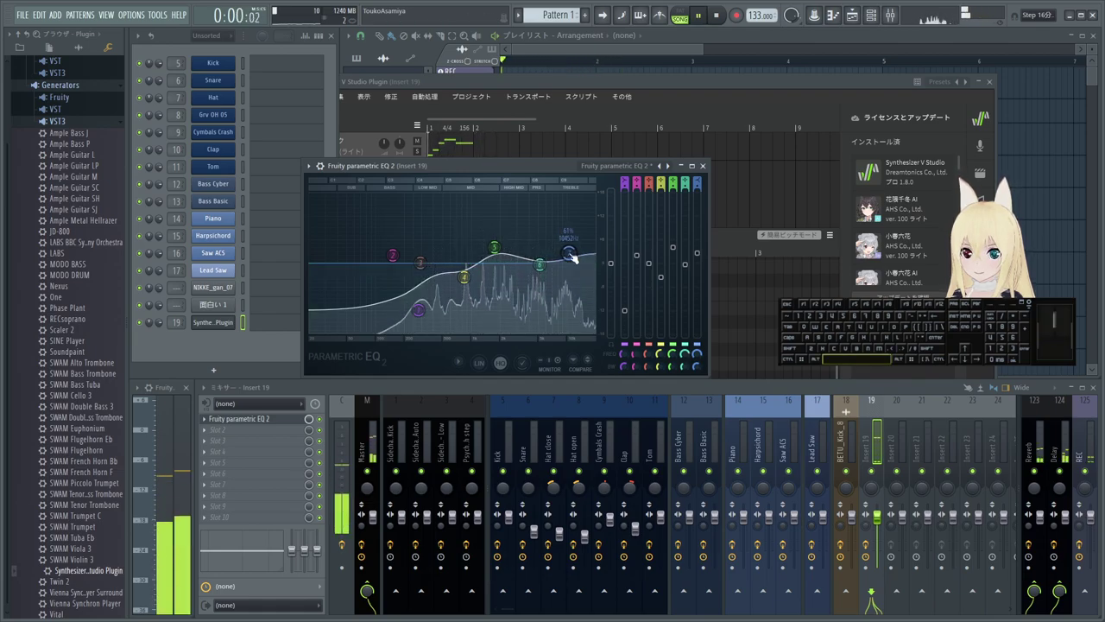
# - Close the EQ window and review the track's voicebank choices in Synthesizer V
pyautogui.click(713, 168)
pyautogui.press('space')
pyautogui.moveTo(515, 81); pyautogui.dragTo(551, 85)
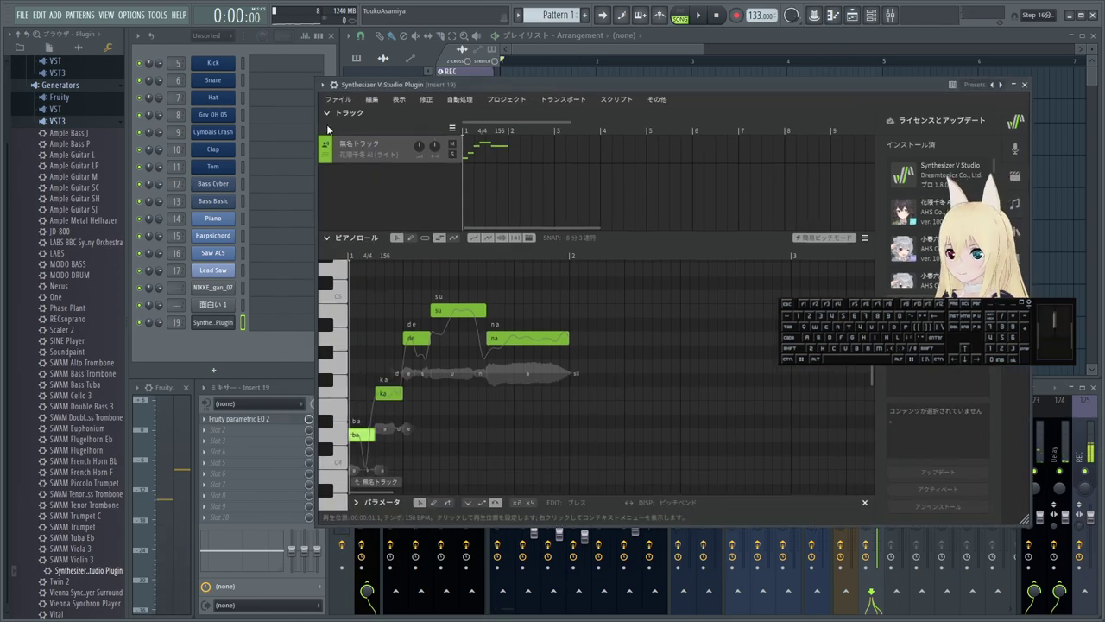
pyautogui.click(350, 107)
pyautogui.click(349, 108)
pyautogui.click(371, 155)
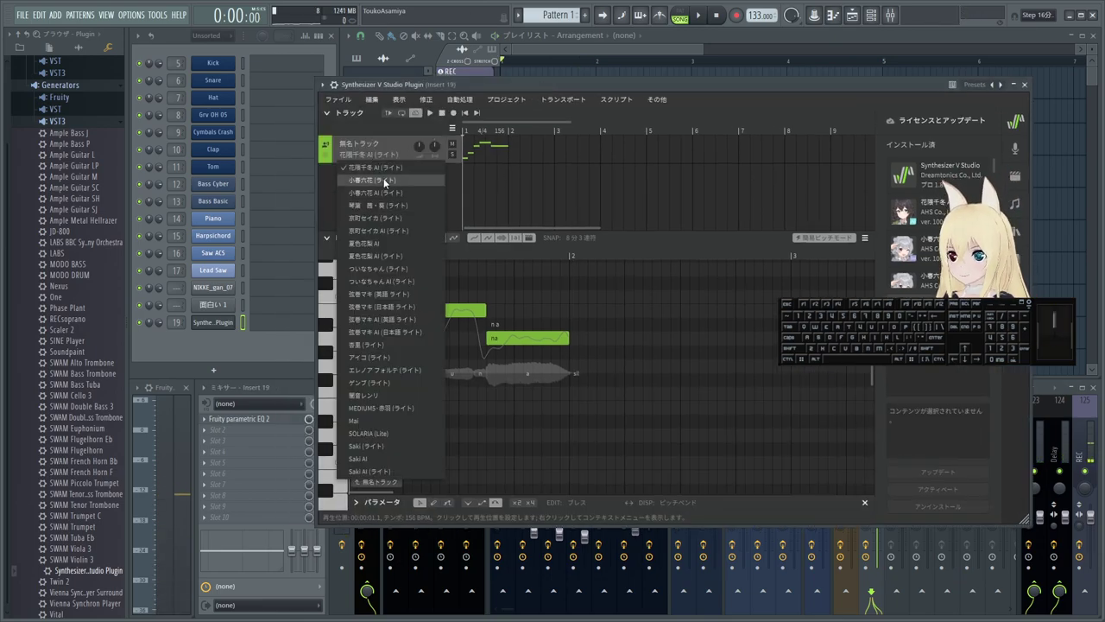
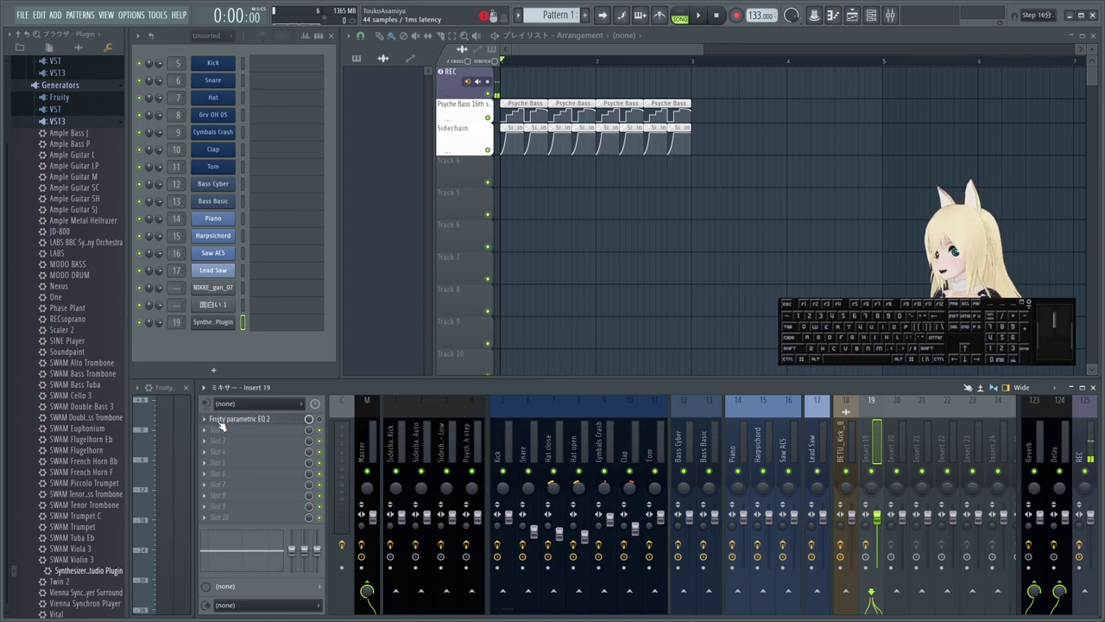
# - Remove the parametric EQ from Insert 19 and reset the BETU_Kick_8 track to a blank insert
pyautogui.click(208, 422)
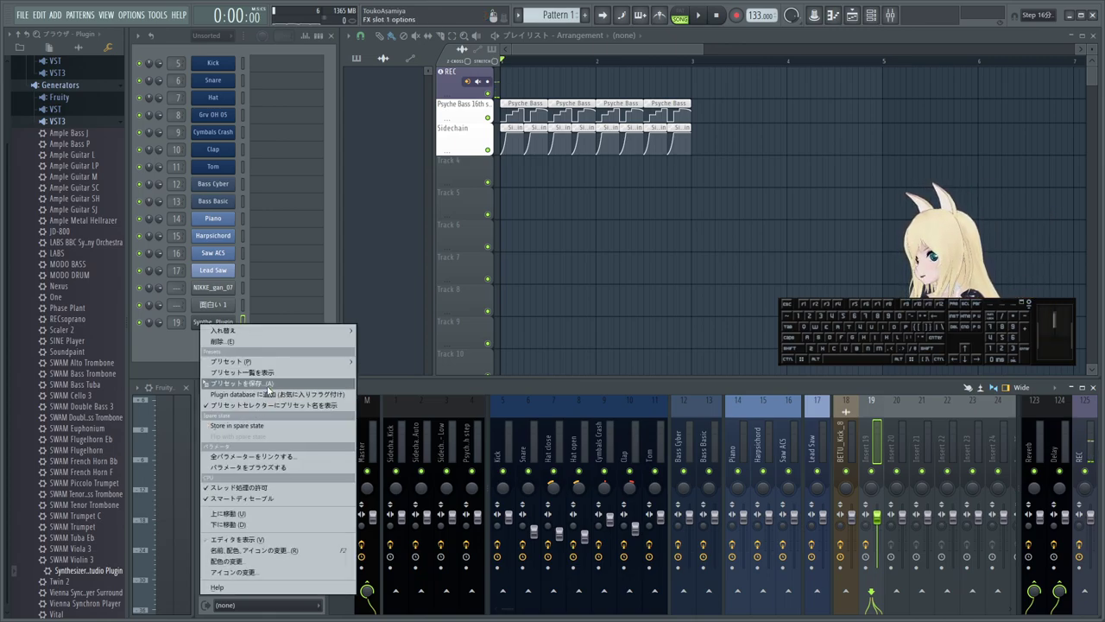
pyautogui.click(271, 340)
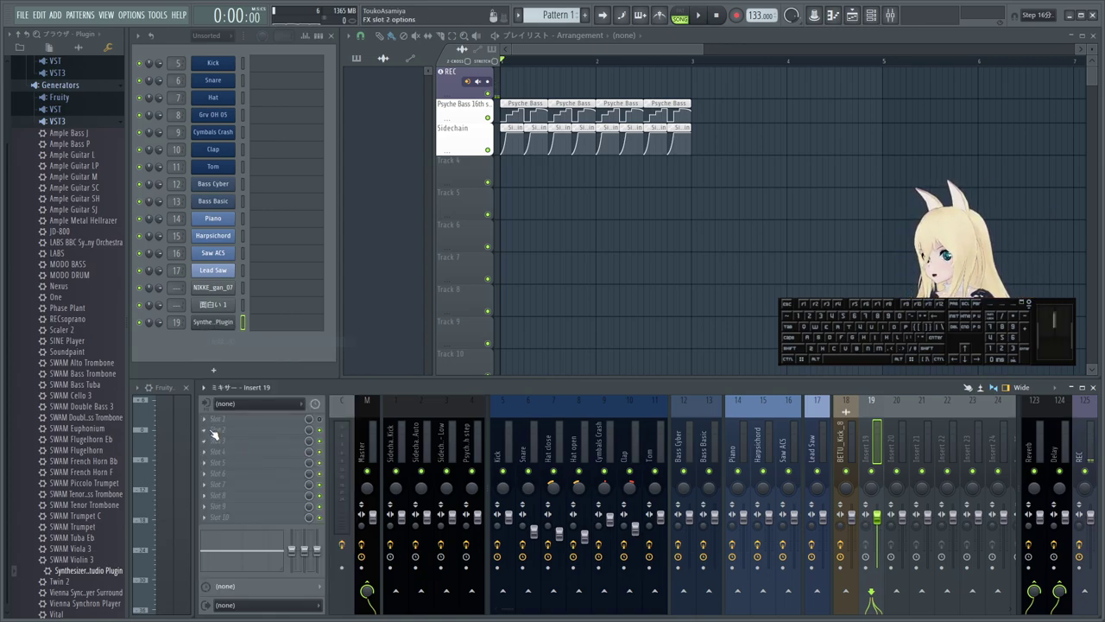
pyautogui.click(840, 443)
pyautogui.rightClick(848, 433)
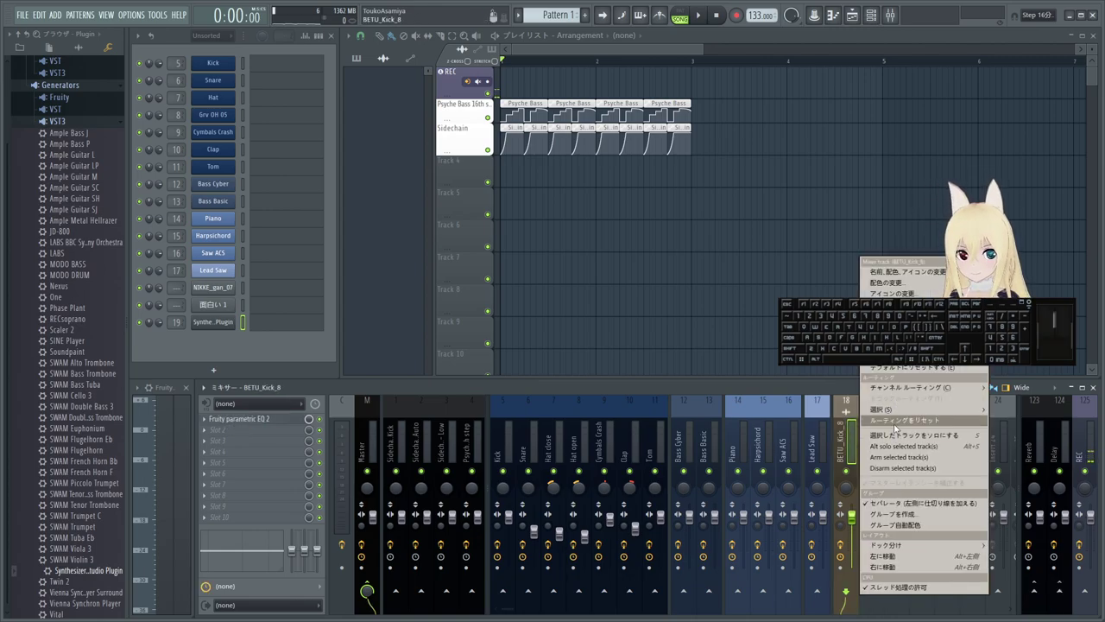
pyautogui.click(850, 444)
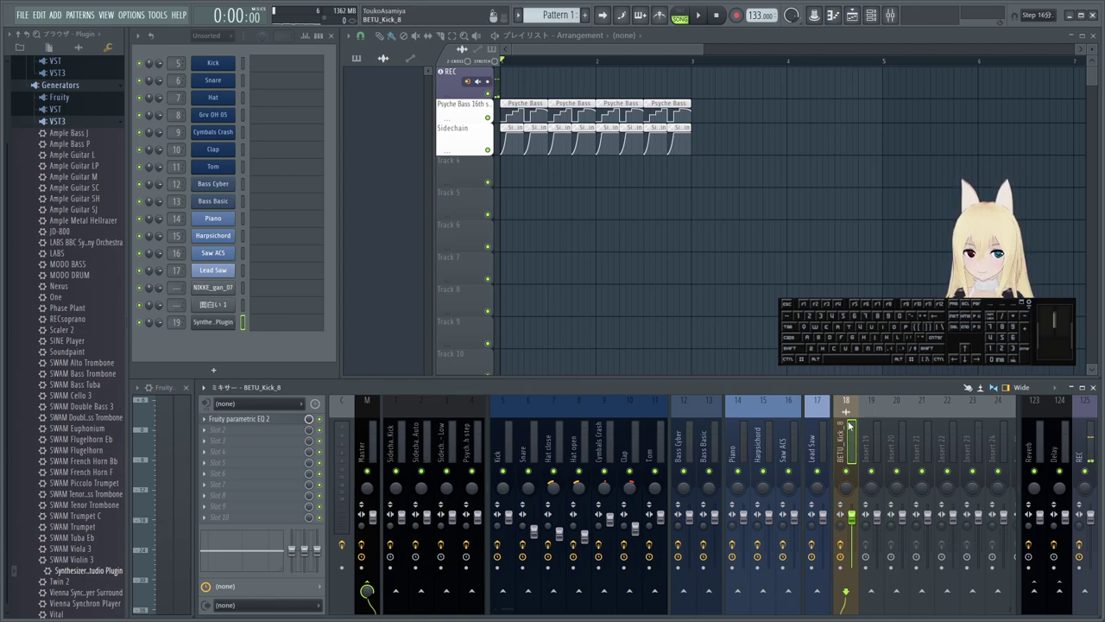
pyautogui.rightClick(854, 438)
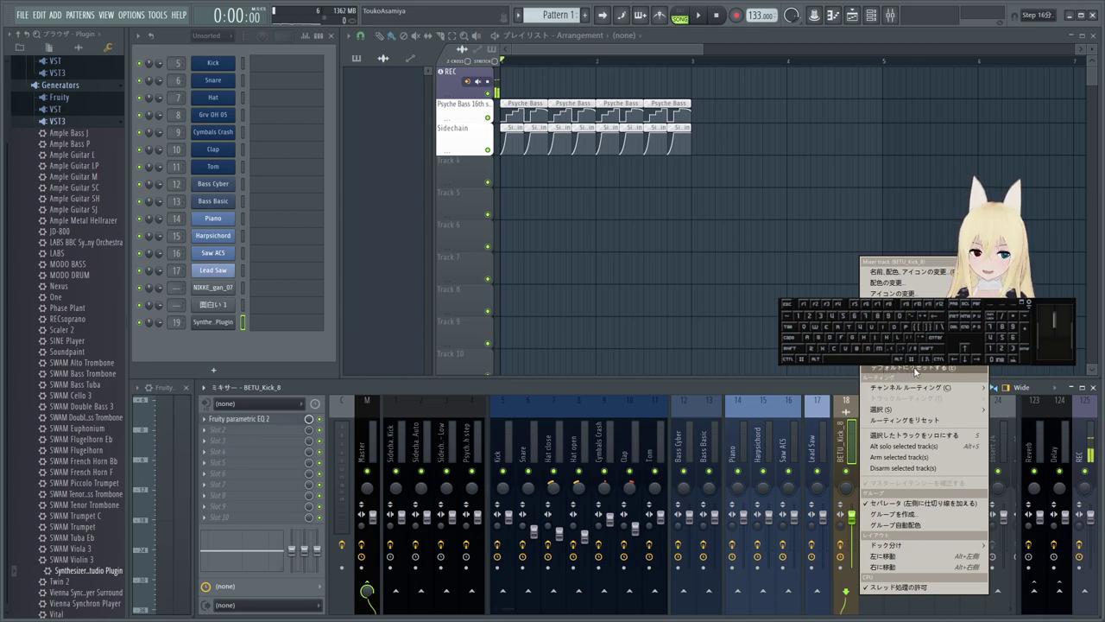
pyautogui.click(917, 369)
pyautogui.click(609, 339)
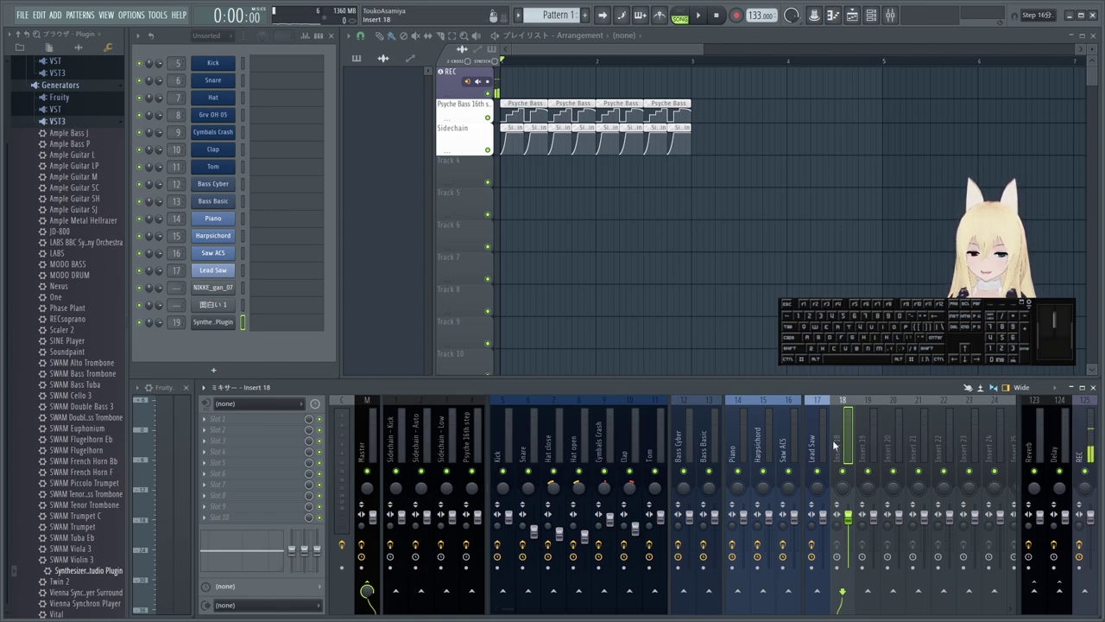
# - Review the kick track options and Insert 22, then show the Master insert's effect chain
pyautogui.rightClick(839, 442)
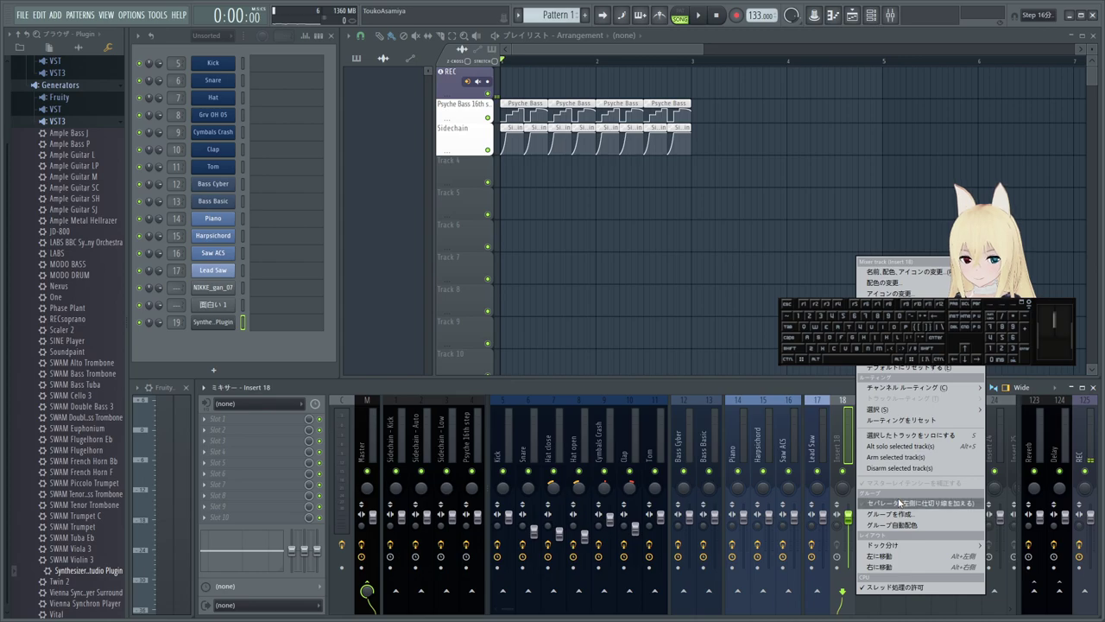
pyautogui.click(902, 499)
pyautogui.click(870, 429)
pyautogui.click(959, 448)
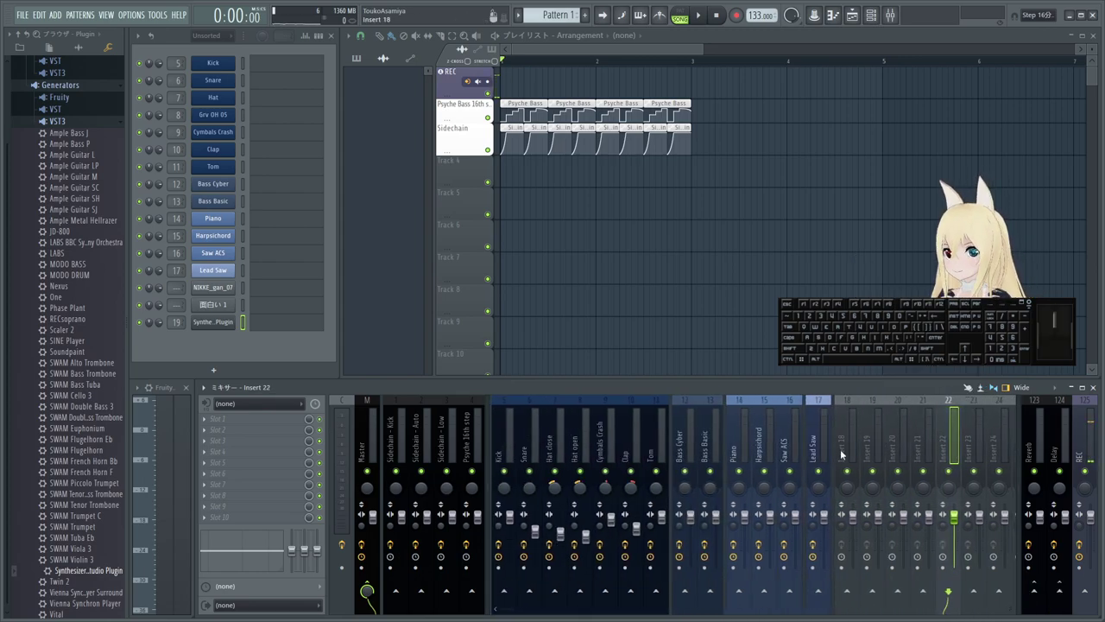
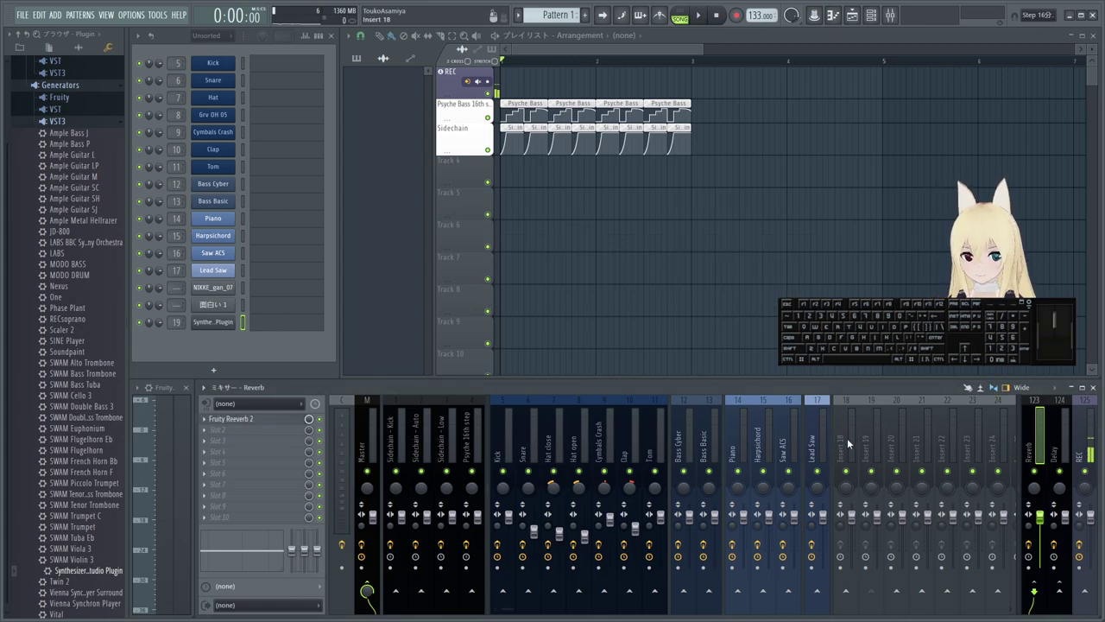
pyautogui.click(388, 434)
pyautogui.click(372, 434)
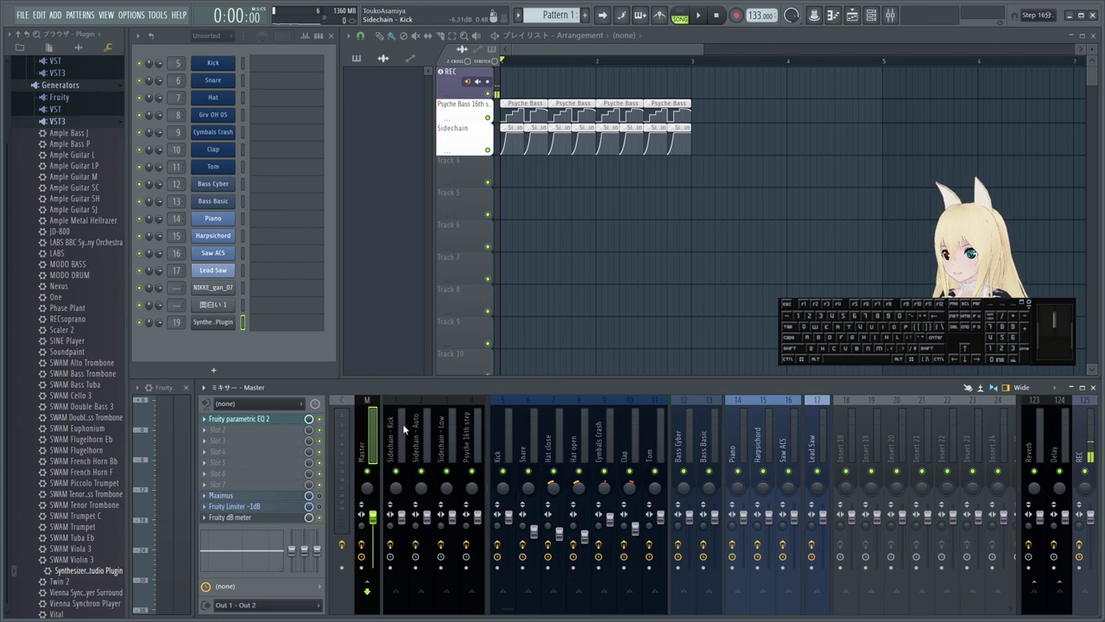
# - Collapse the installed plugin list to the Plugin database's Effects and Generators folders
pyautogui.click(376, 424)
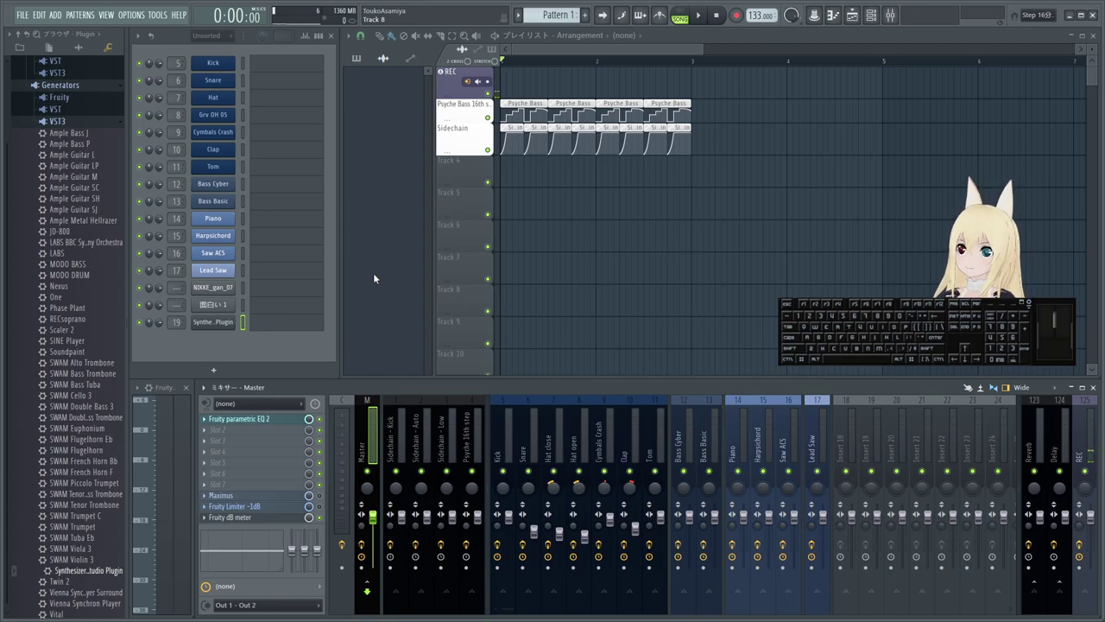
pyautogui.click(91, 129)
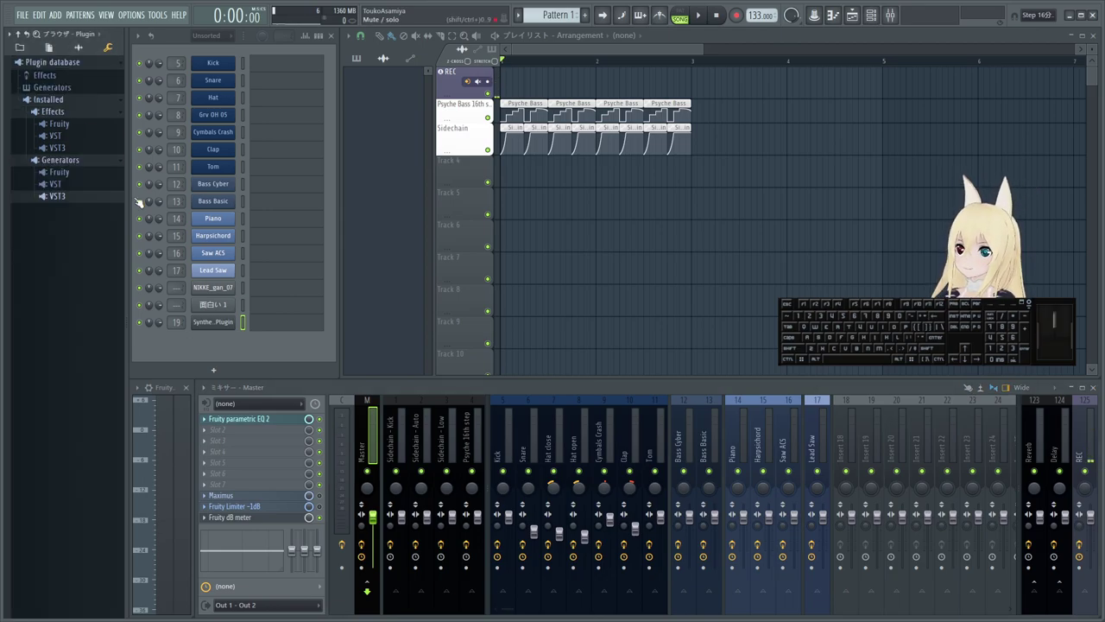
pyautogui.click(78, 51)
pyautogui.click(41, 51)
pyautogui.click(80, 52)
pyautogui.click(105, 51)
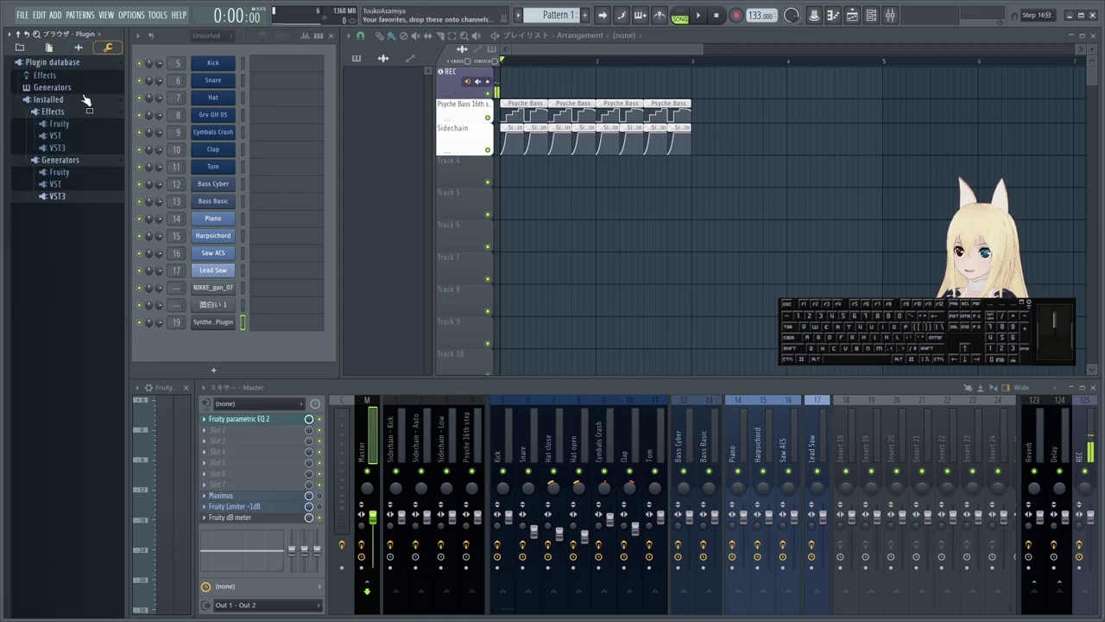
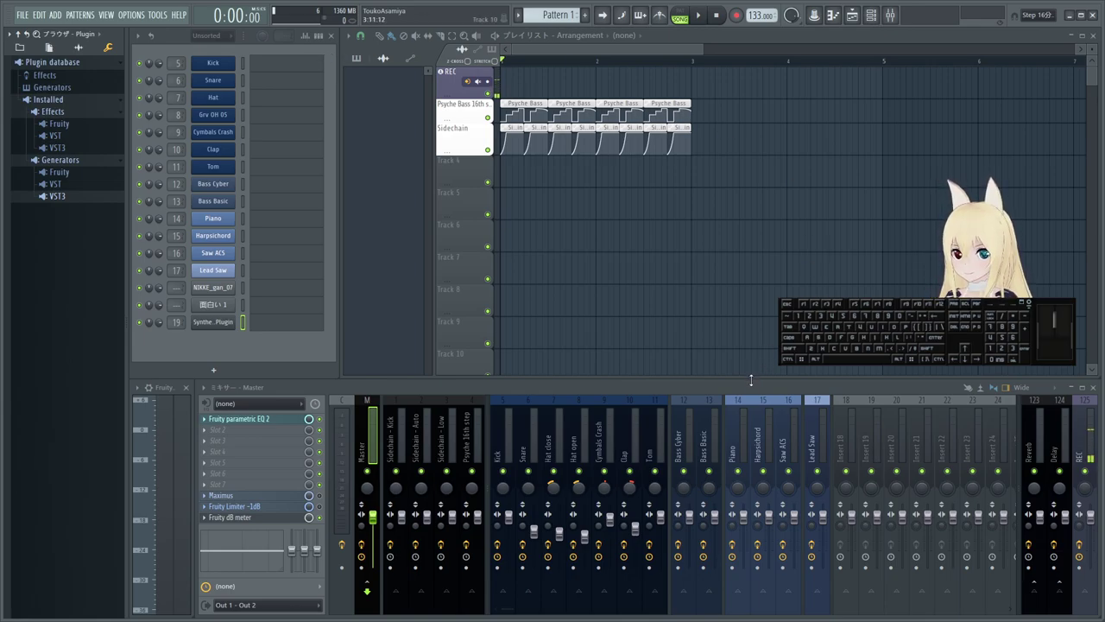
pyautogui.click(688, 99)
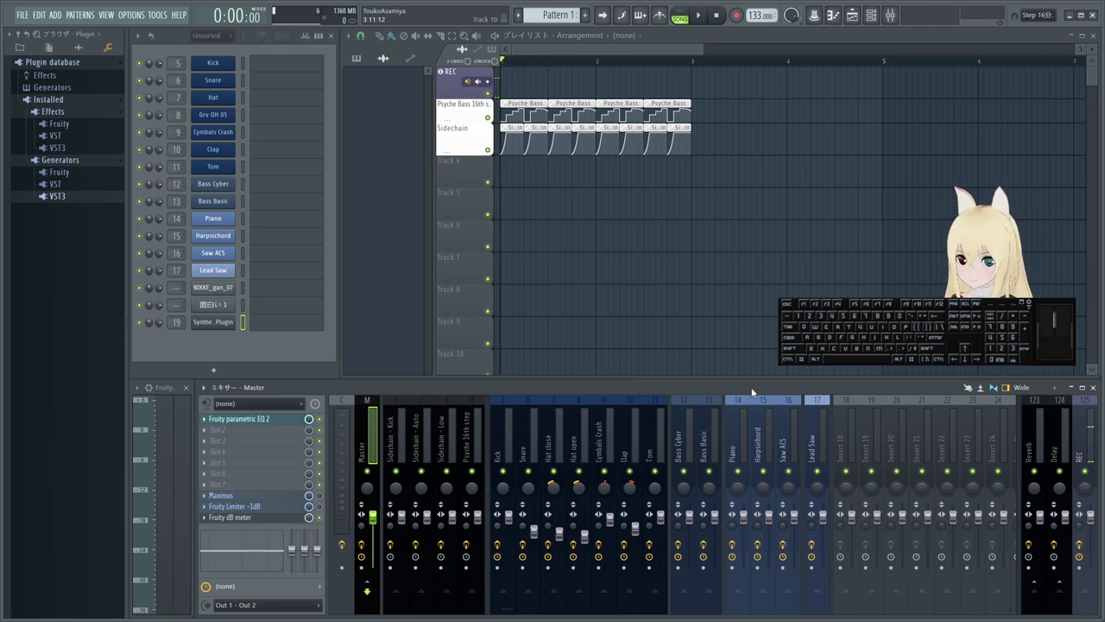
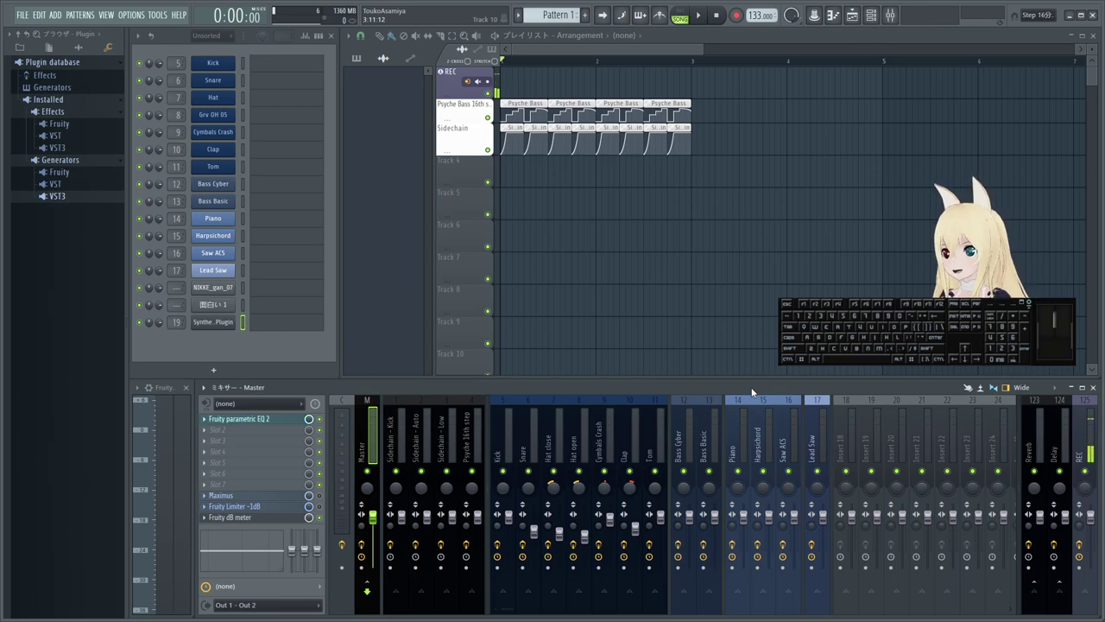
pyautogui.click(688, 99)
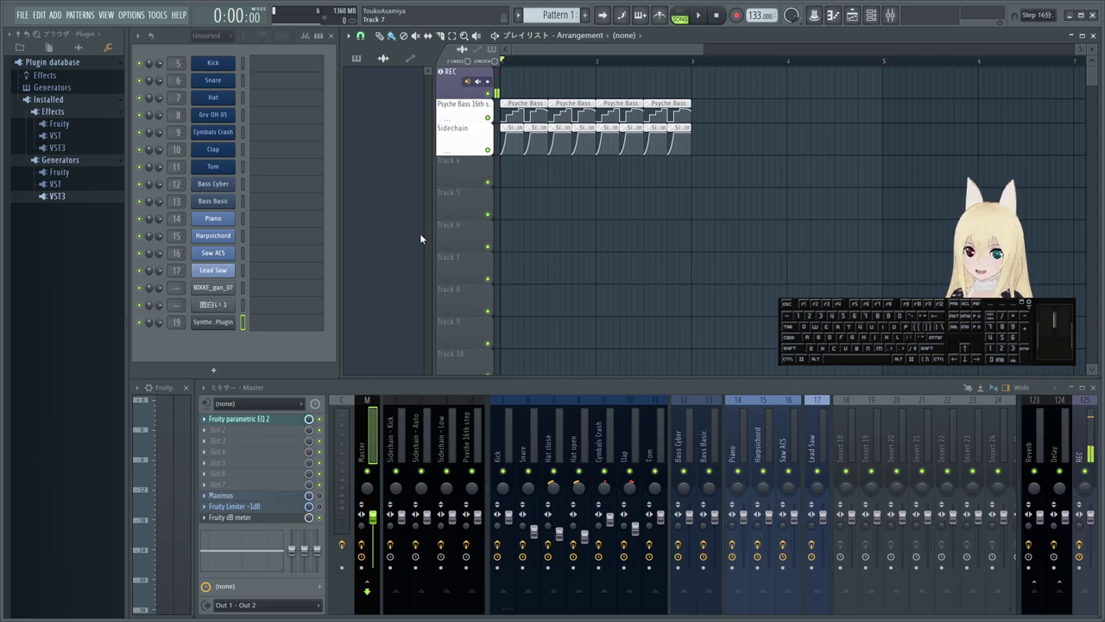